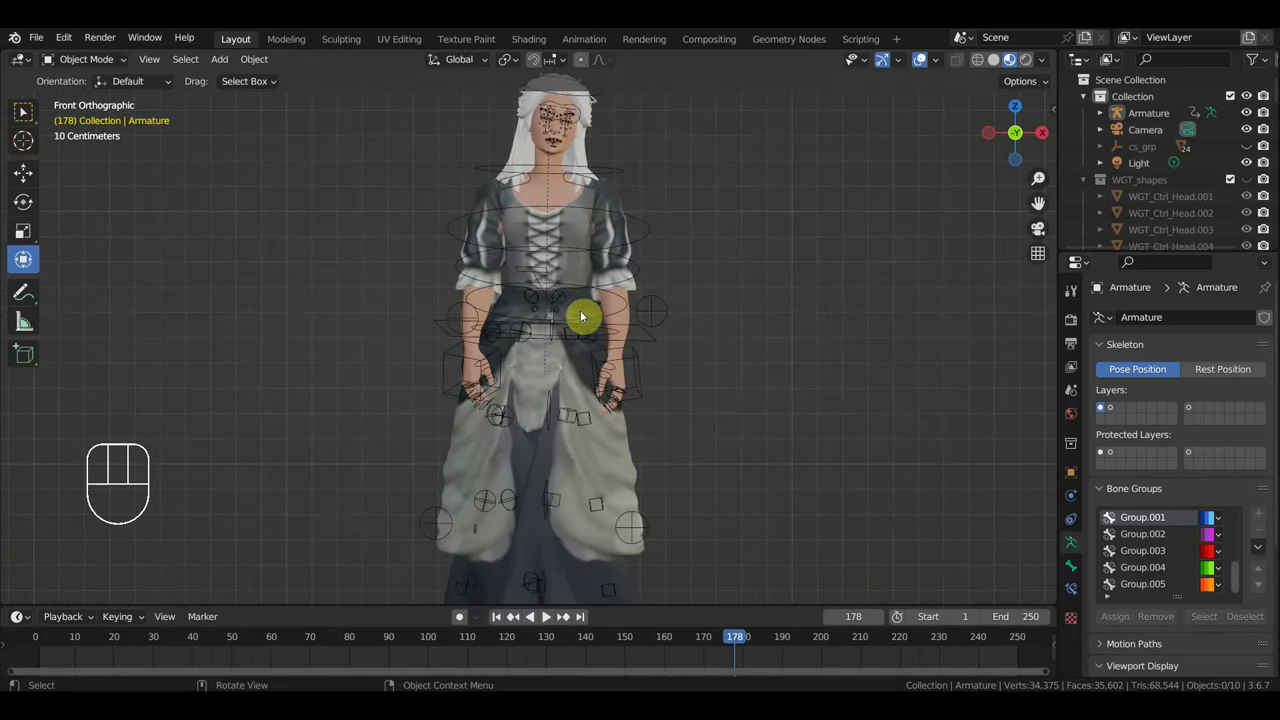
# Orbit around the character and return to a centred front view.
pyautogui.moveTo(662, 346); pyautogui.dragTo(666, 302)
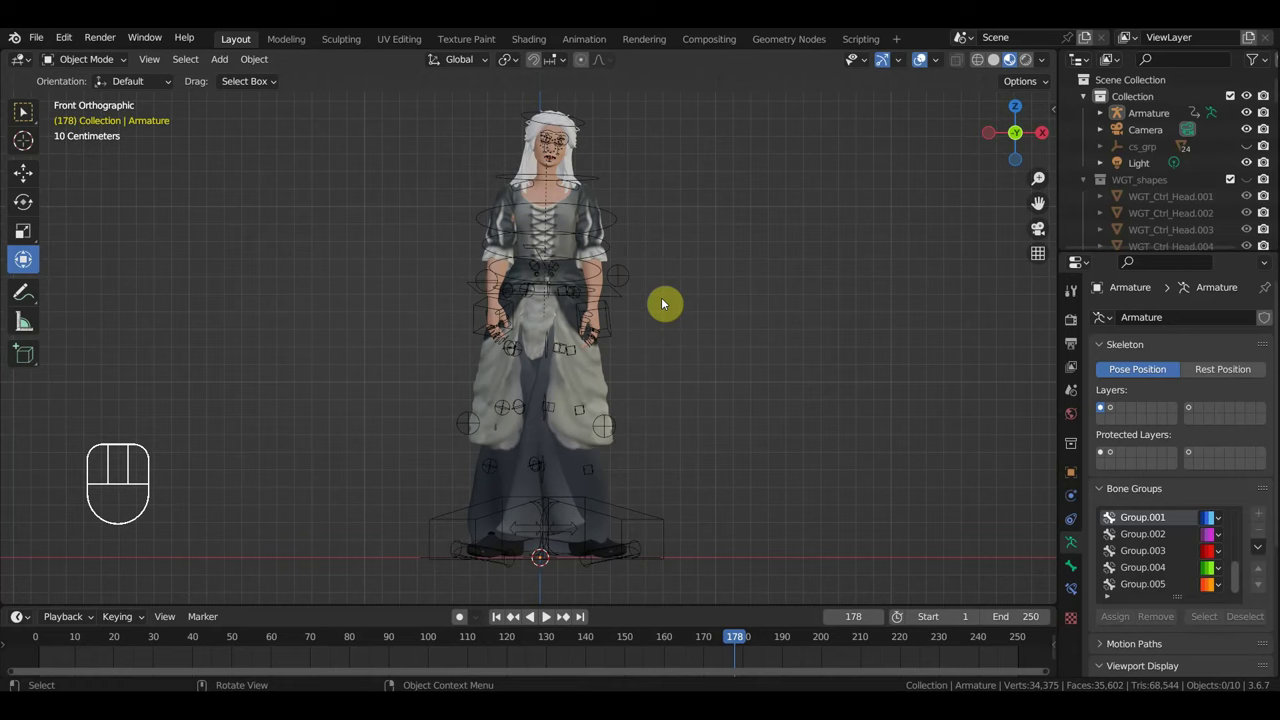
pyautogui.moveTo(652, 313); pyautogui.dragTo(655, 322)
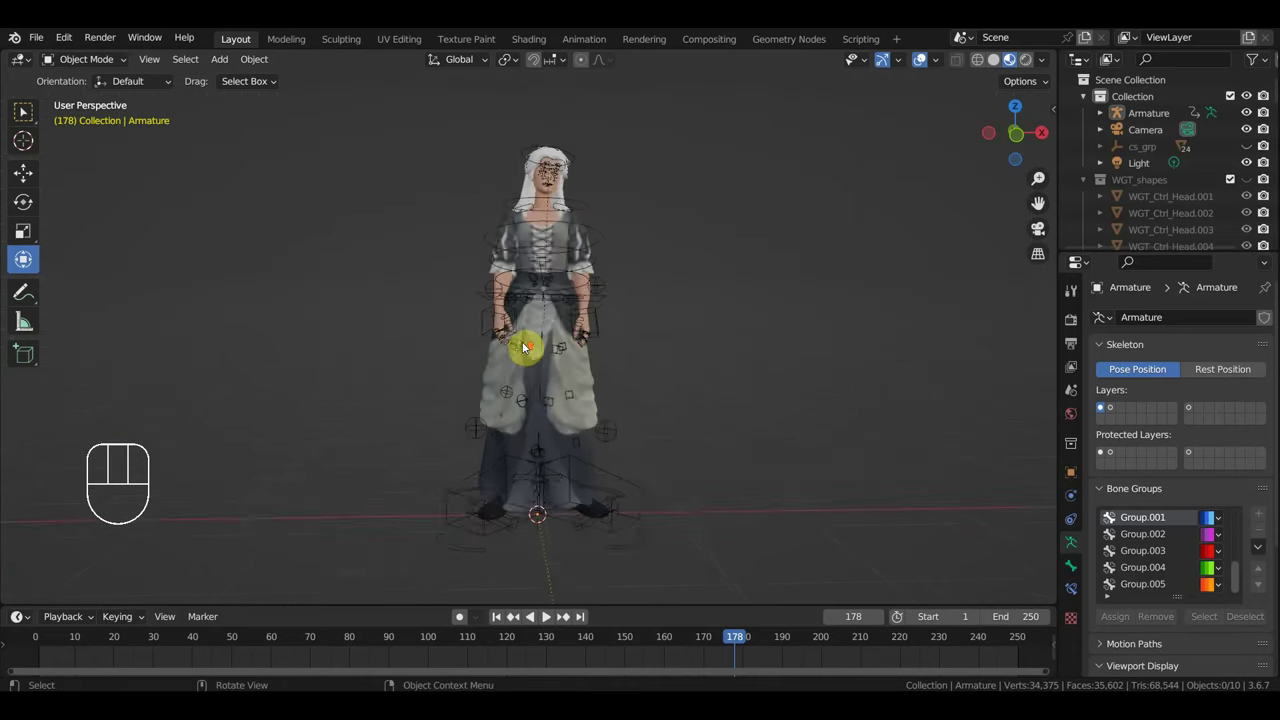
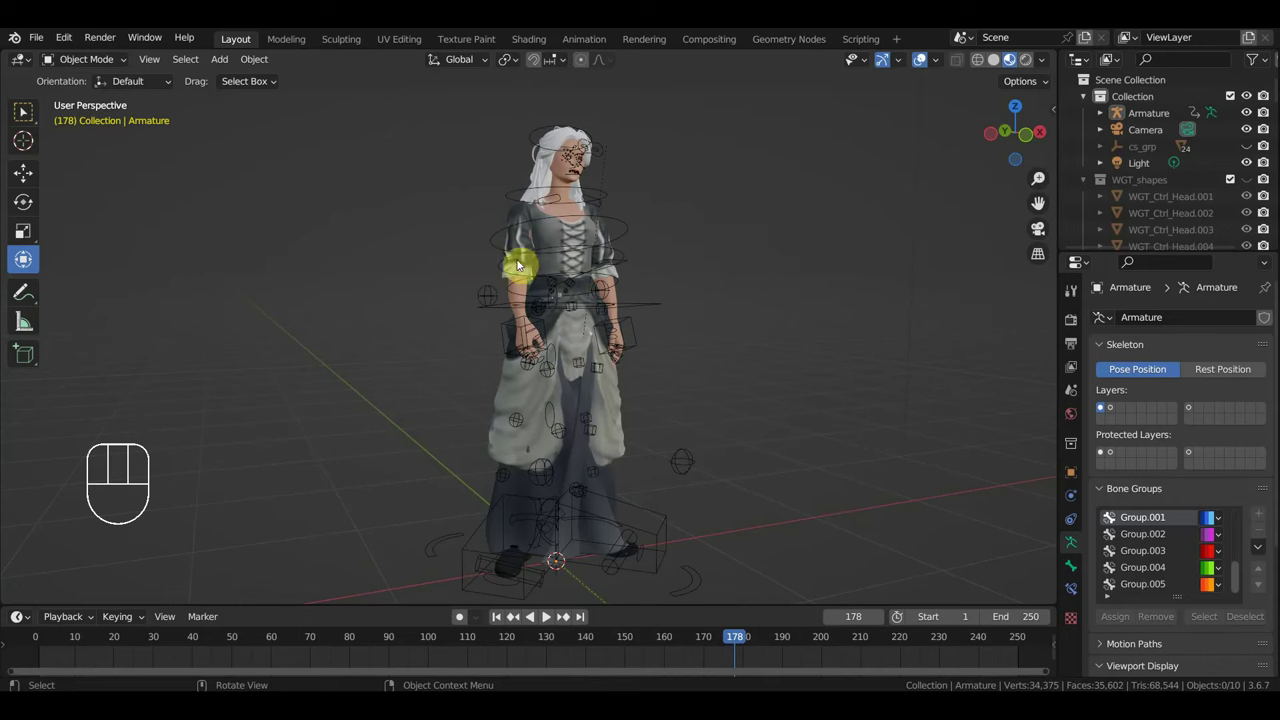
pyautogui.press('KP_1')
pyautogui.moveTo(42, 44); pyautogui.dragTo(298, 449)
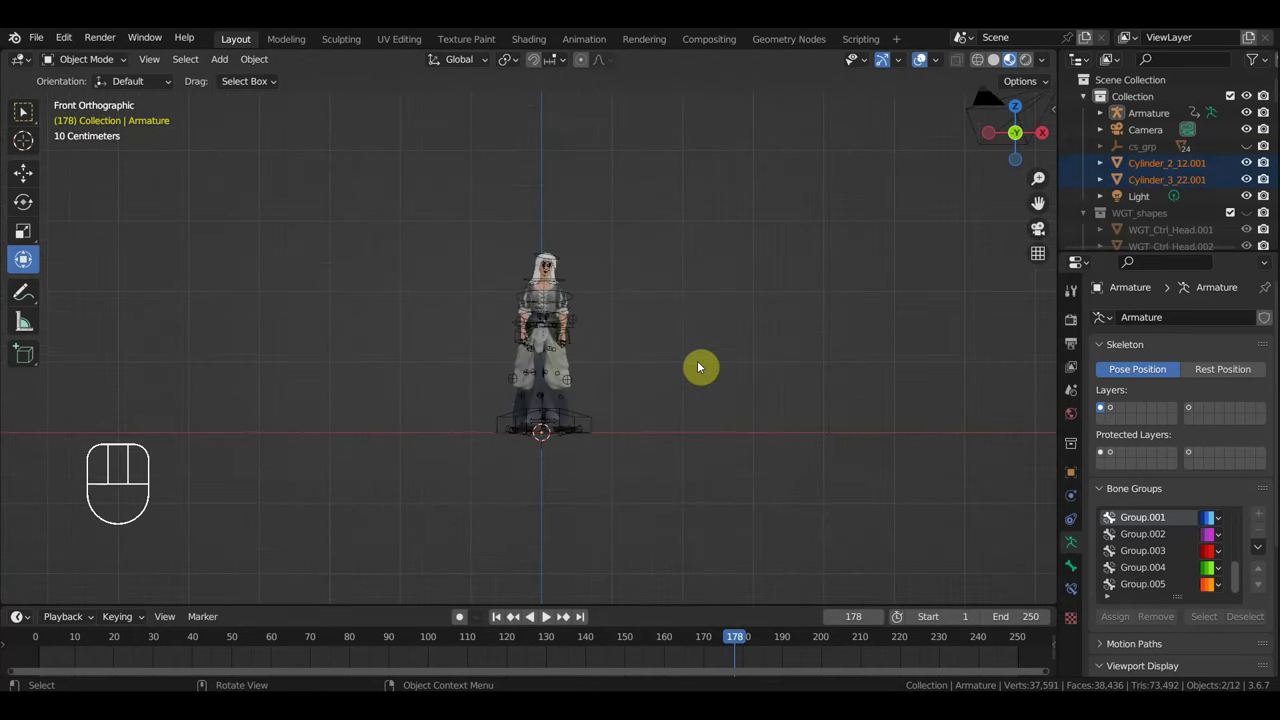
# Frame the two pasted Cylinder furniture objects and set each origin to its geometry.
pyautogui.press('s')
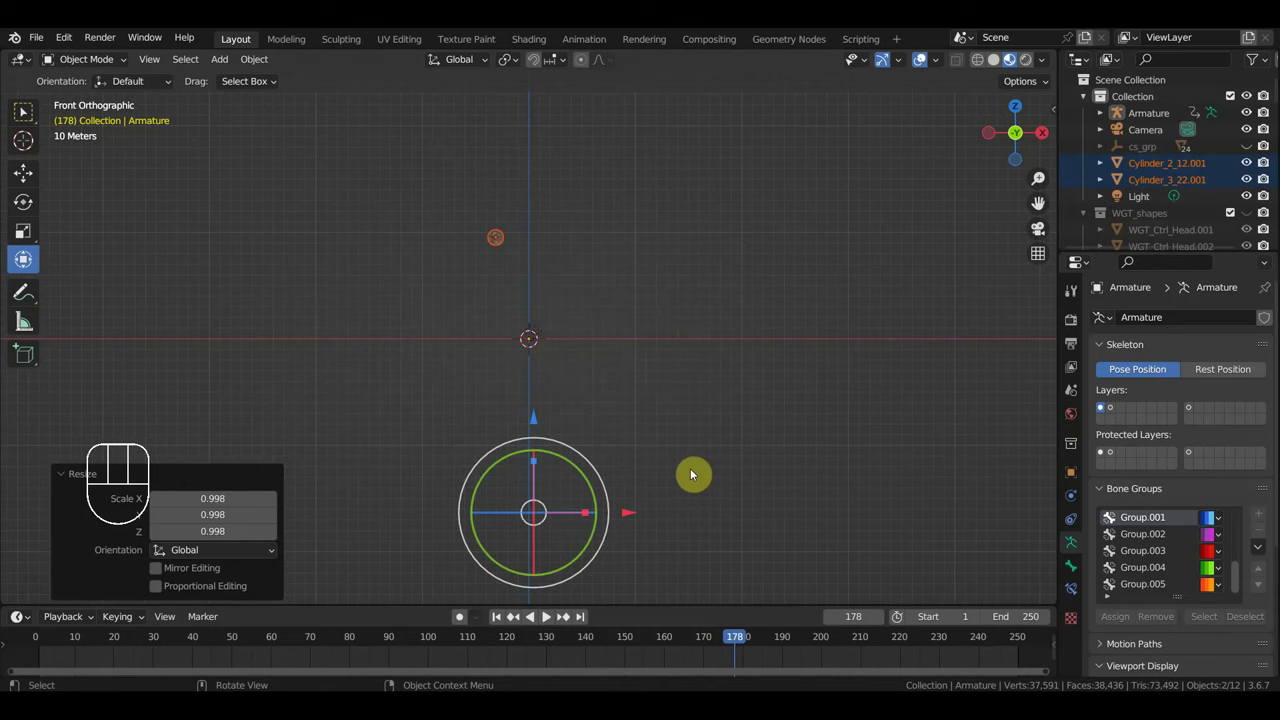
pyautogui.press('g')
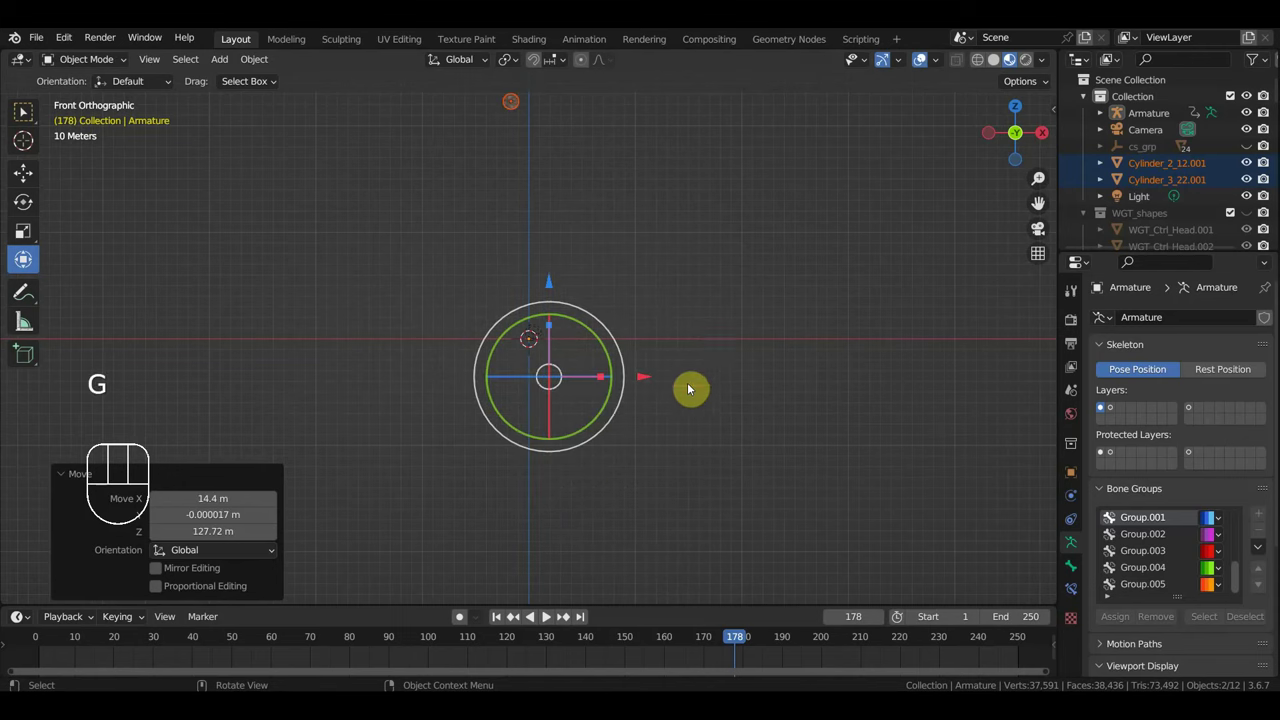
pyautogui.click(461, 615)
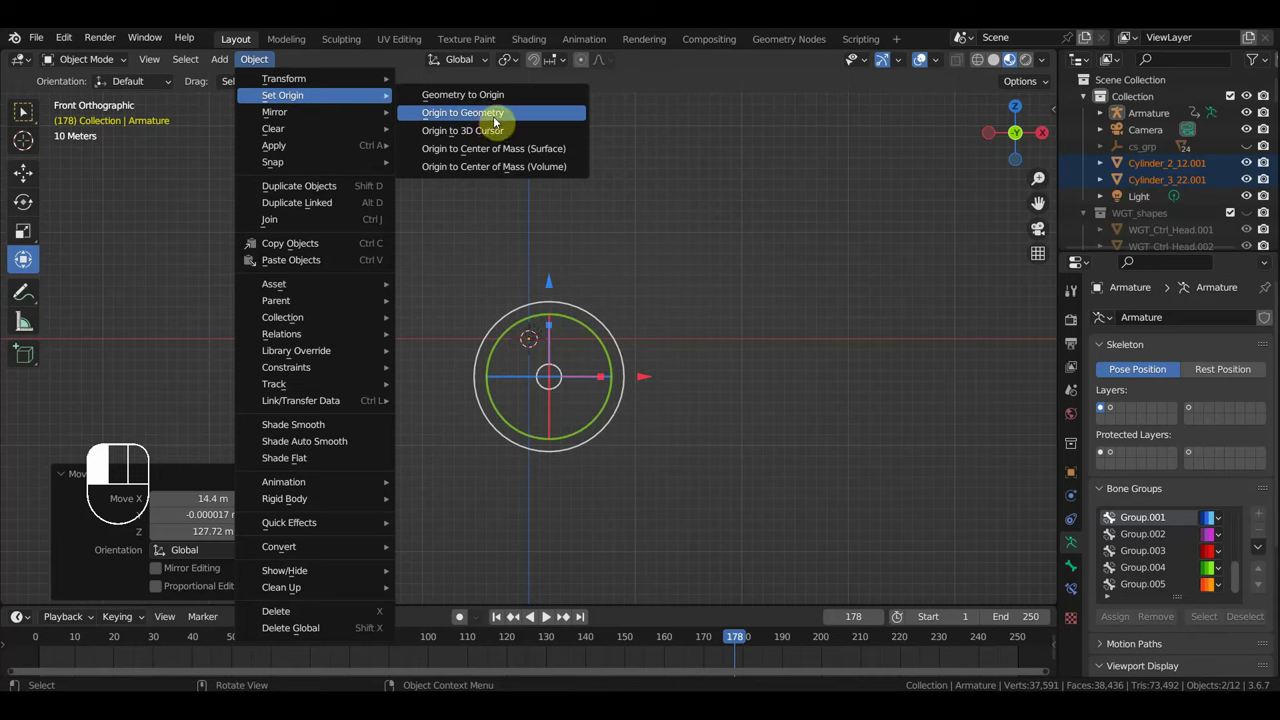
pyautogui.press('s')
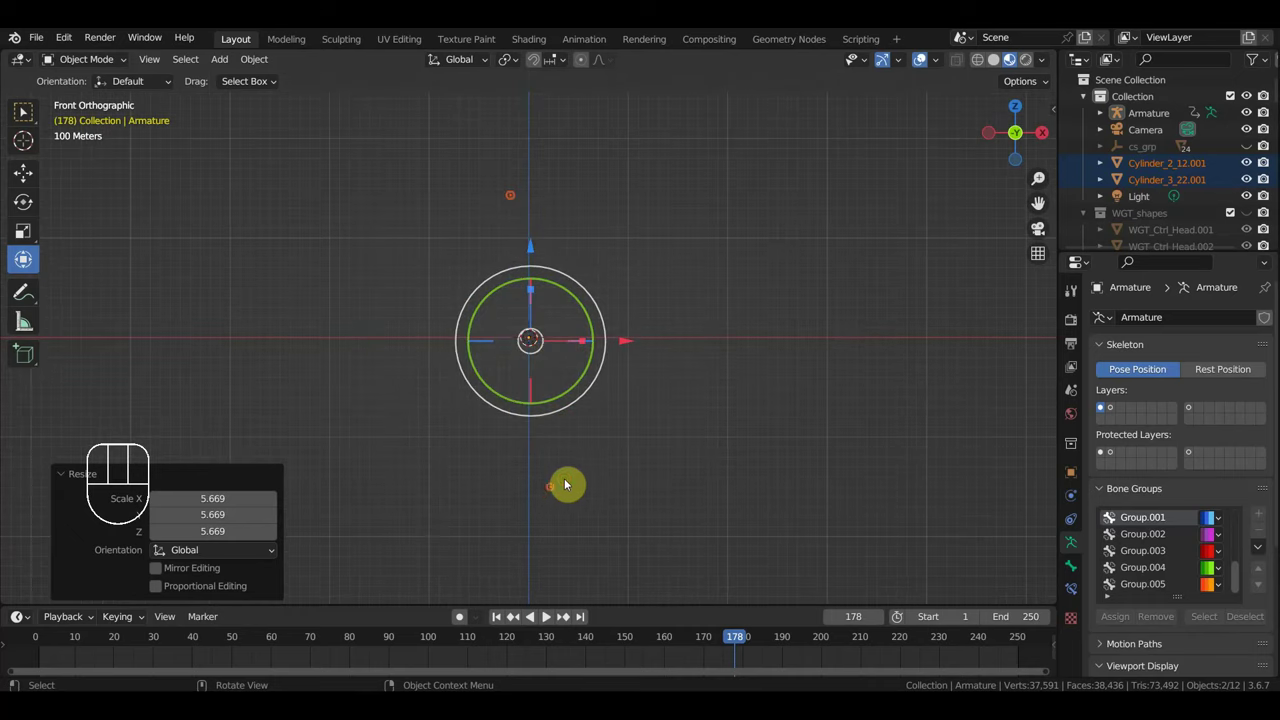
pyautogui.click(555, 491)
pyautogui.click(517, 196)
# Delete the two furniture objects, then undo to bring them back.
pyautogui.press('Delete')
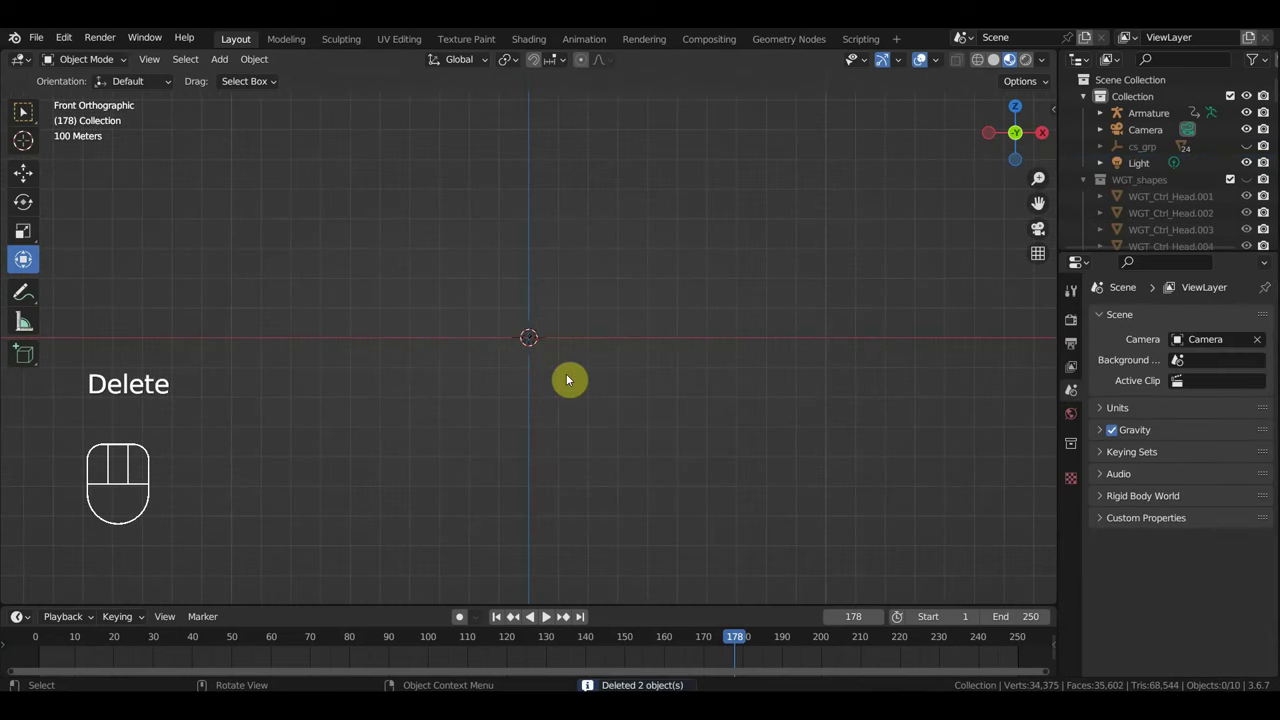
pyautogui.press('ctrl+z')
pyautogui.press('ctrl+z')
pyautogui.press('ctrl+z')
pyautogui.press('ctrl+z')
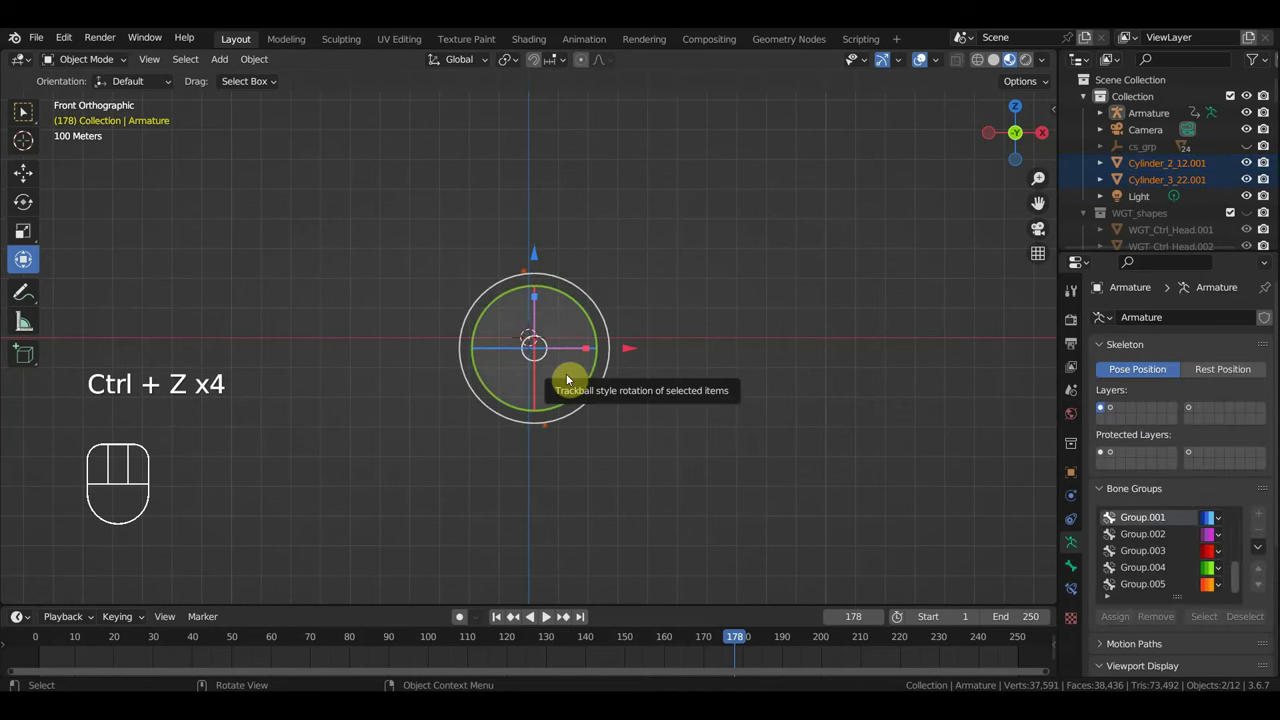
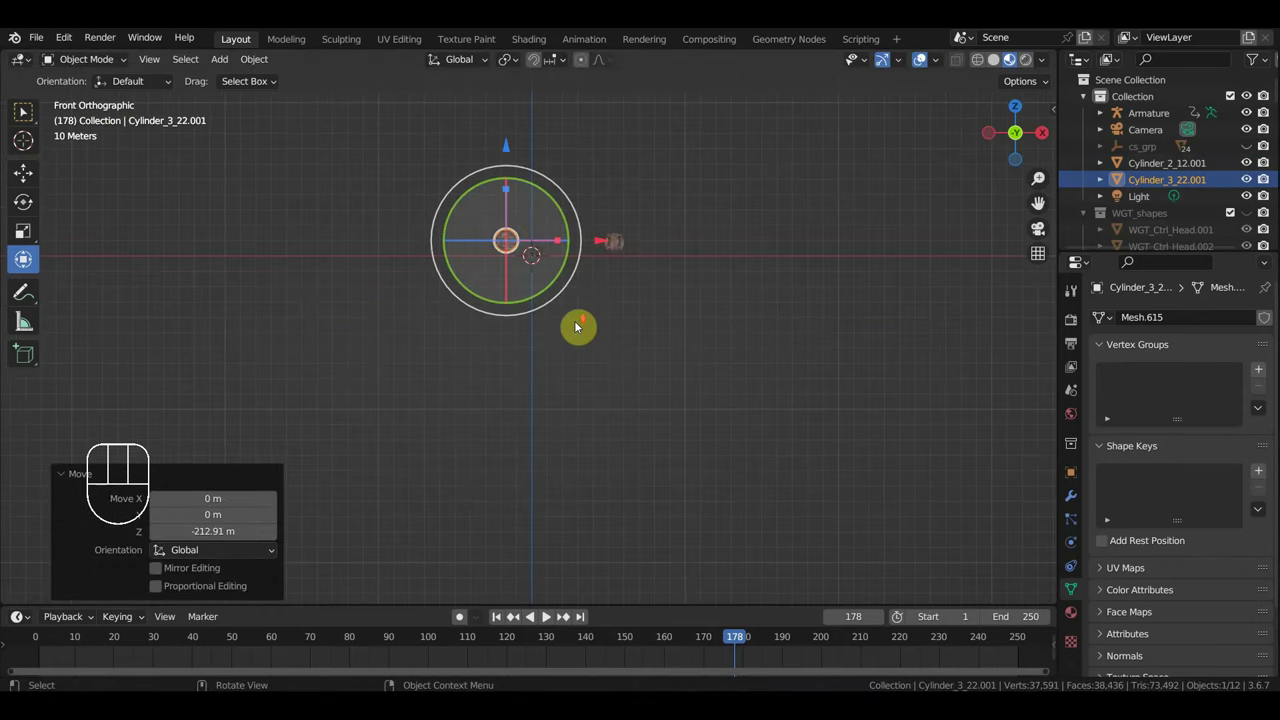
# Shrink the table to about half size and lower it toward the floor in side view.
pyautogui.moveTo(645, 262); pyautogui.dragTo(615, 465)
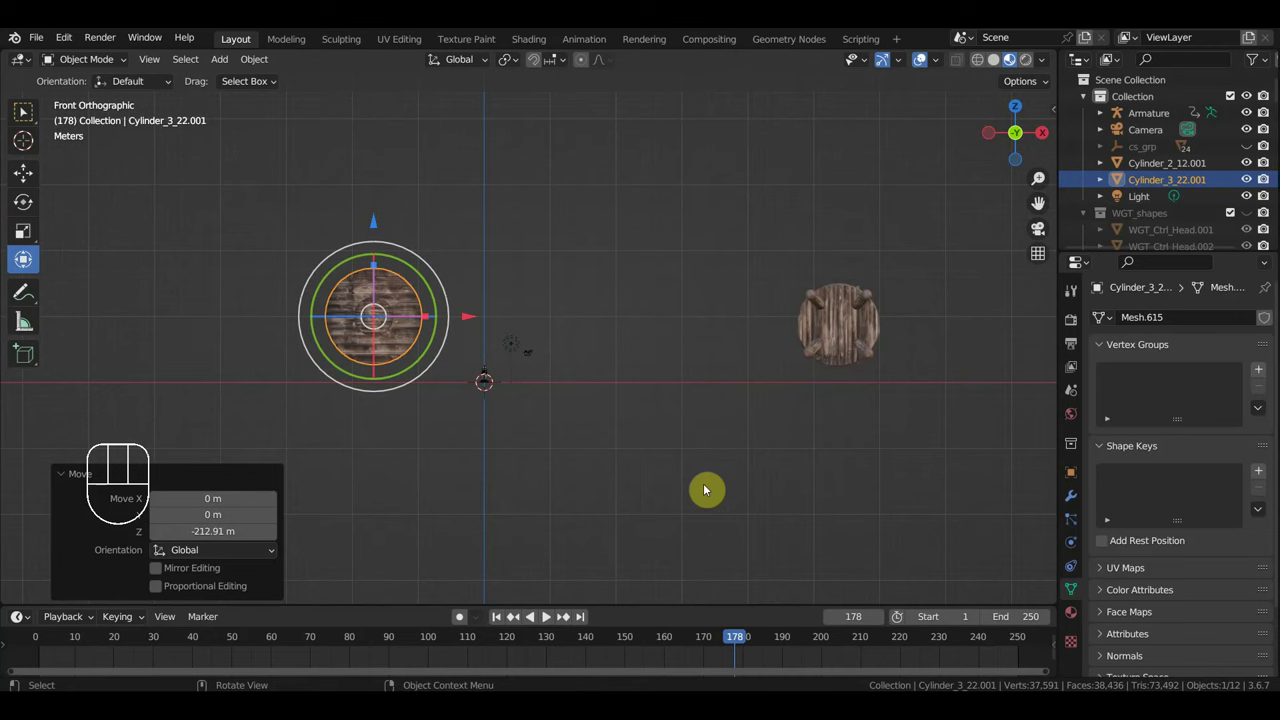
pyautogui.press('s')
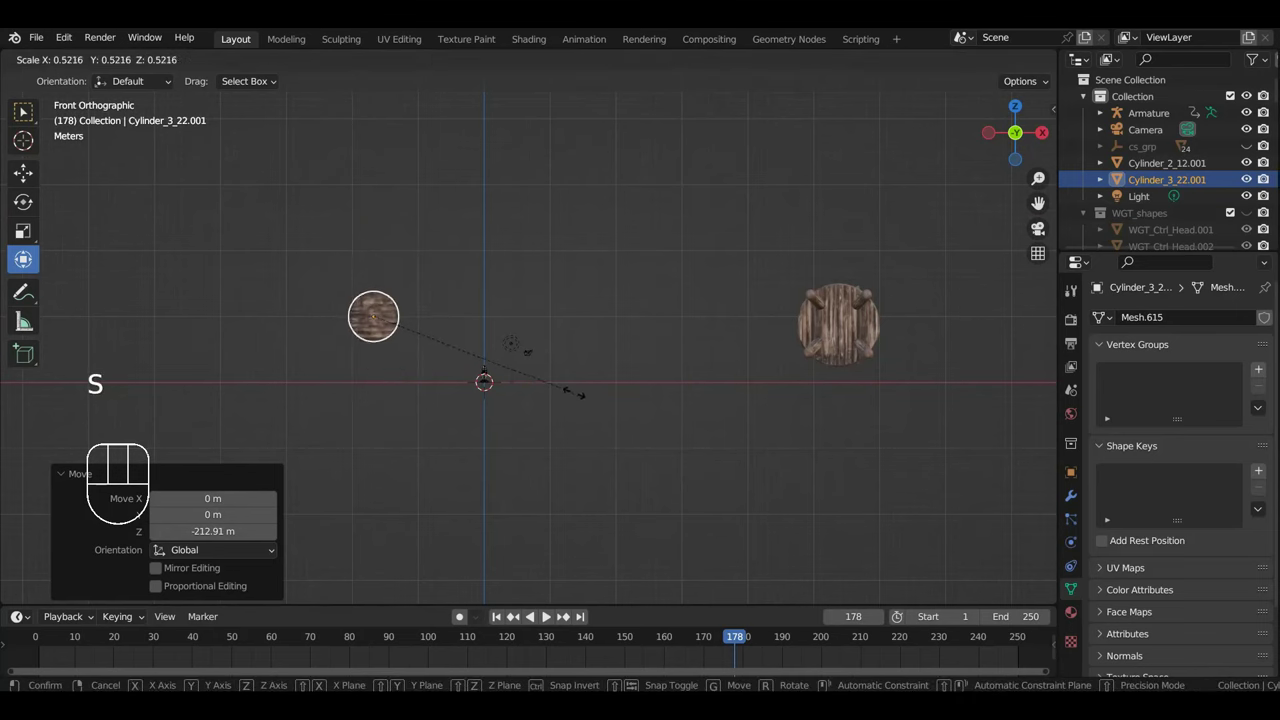
pyautogui.press('KP_3')
pyautogui.press('r')
pyautogui.press('g')
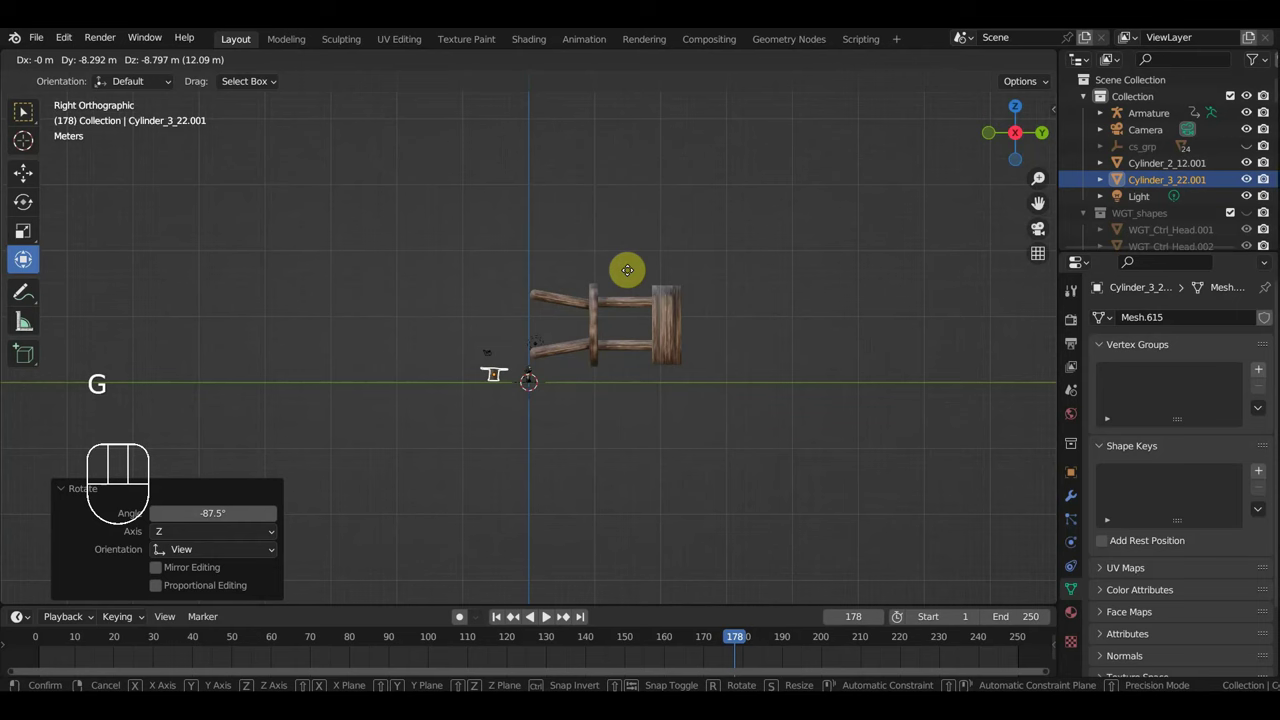
pyautogui.press('r')
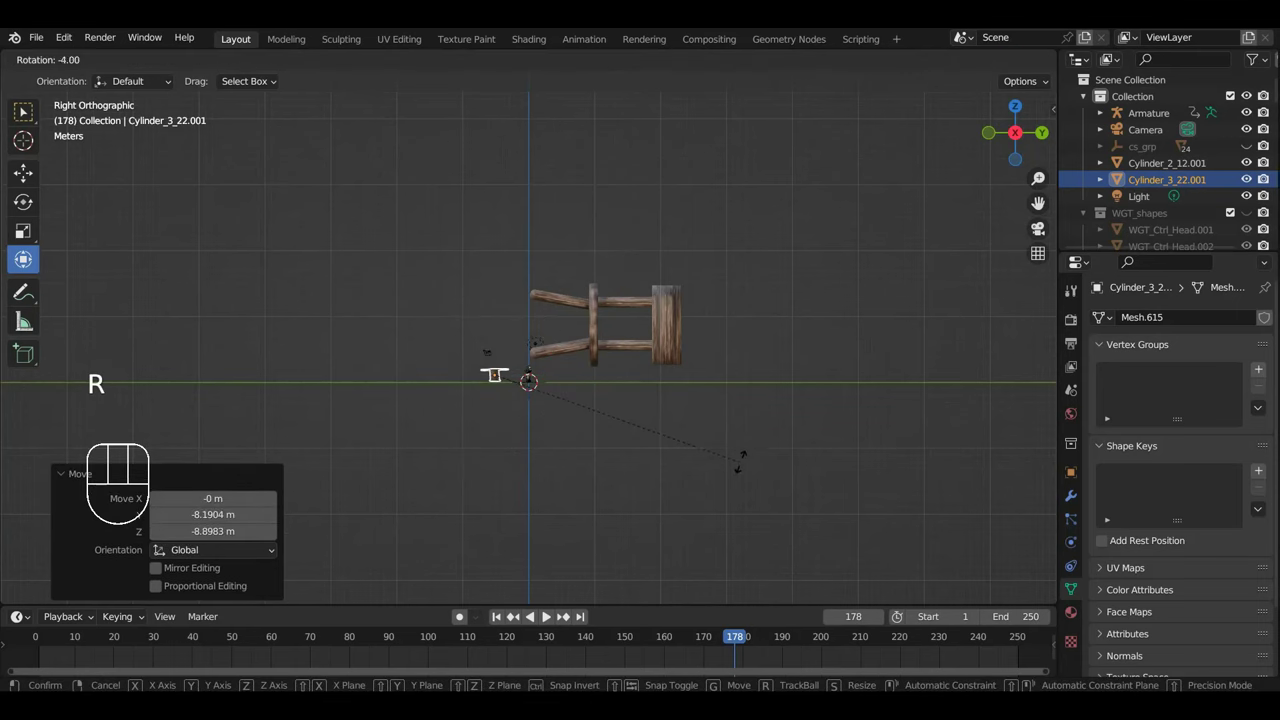
pyautogui.press('s')
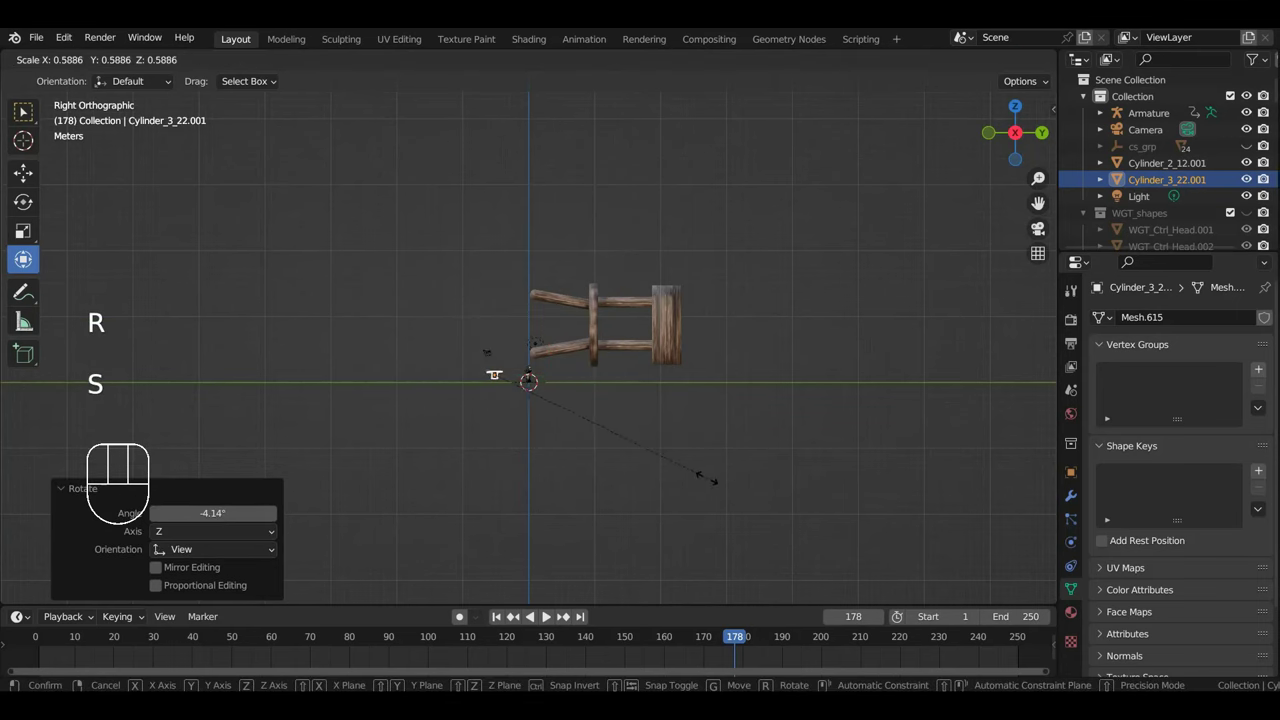
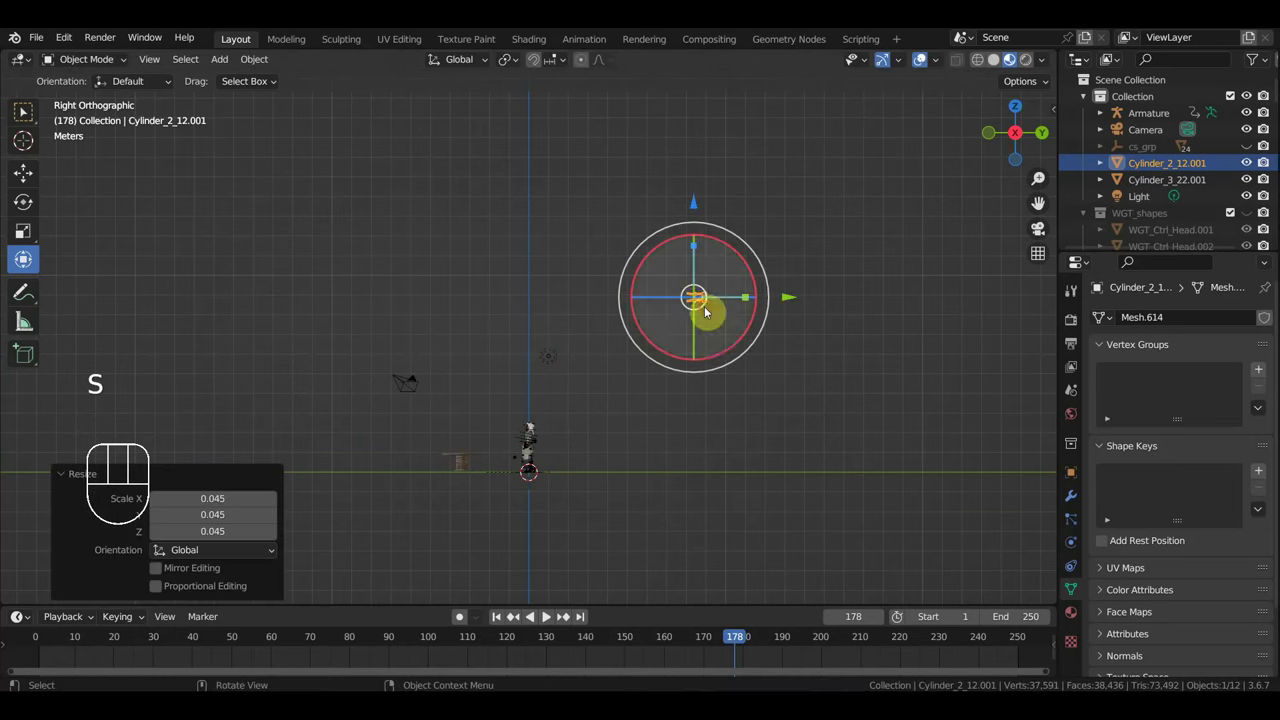
# Rotate the chair upright and move it down beside the character from the top view.
pyautogui.press('r')
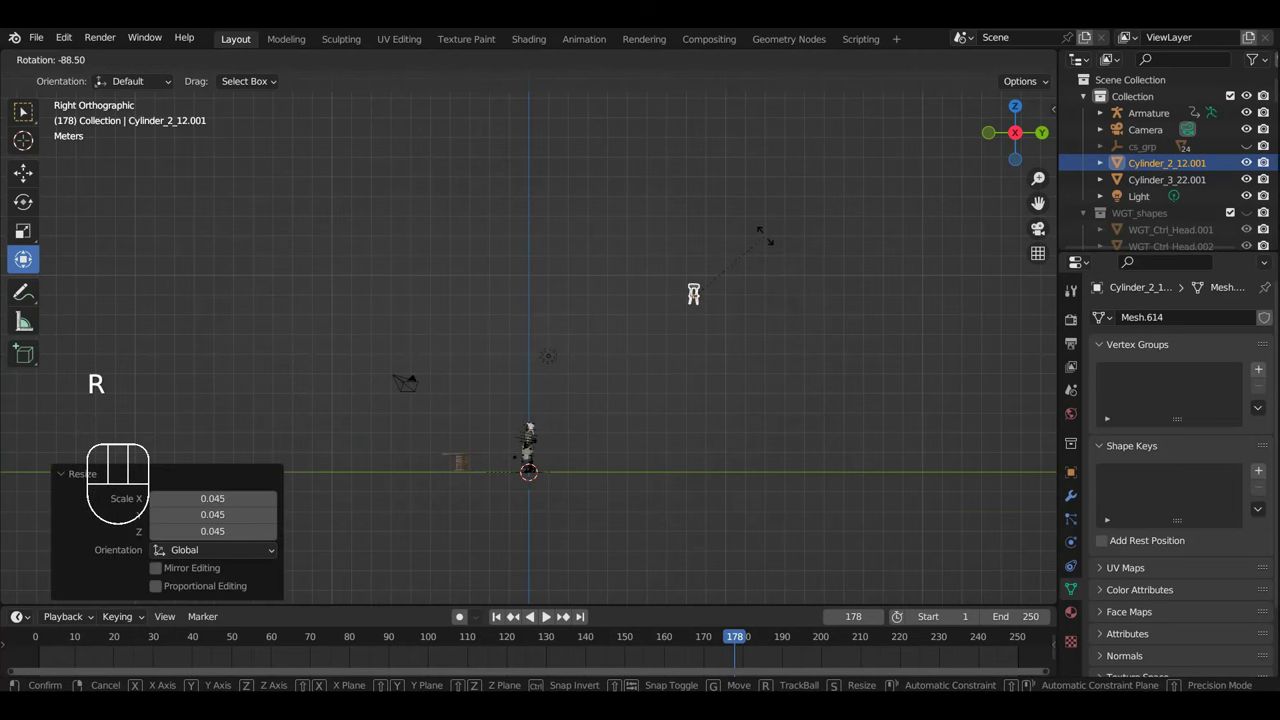
pyautogui.press('KP_7')
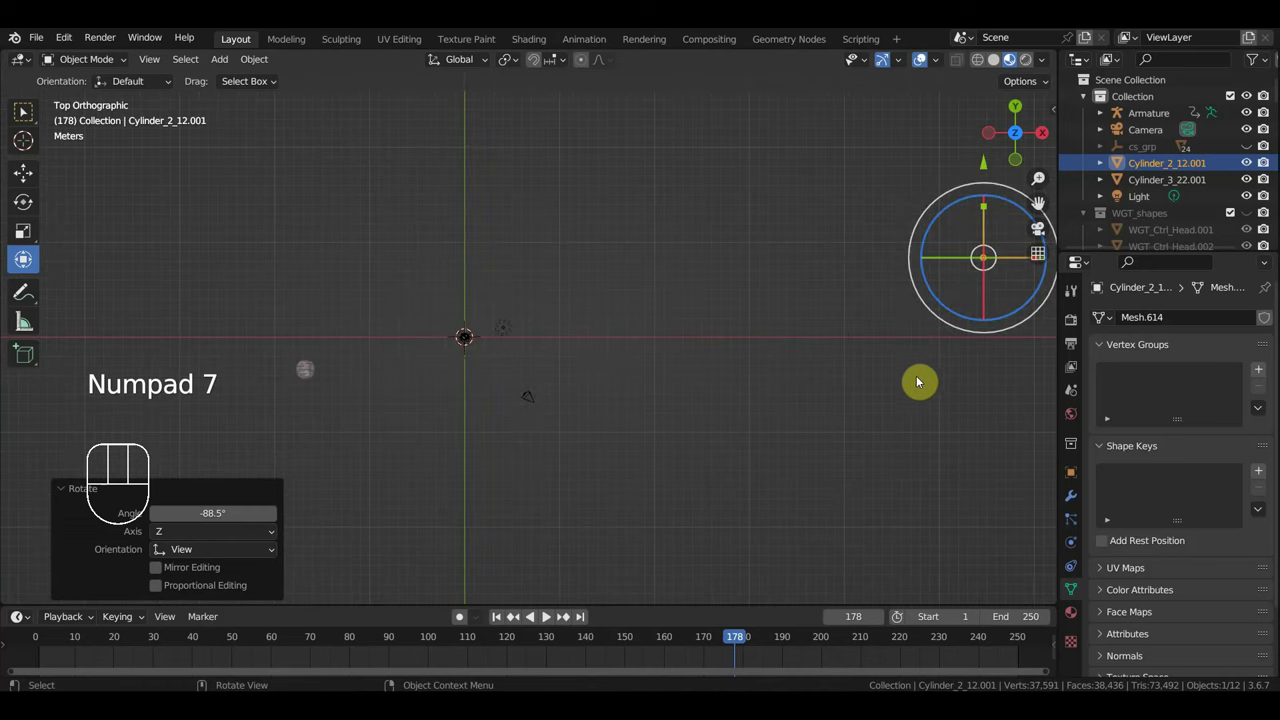
pyautogui.press('g')
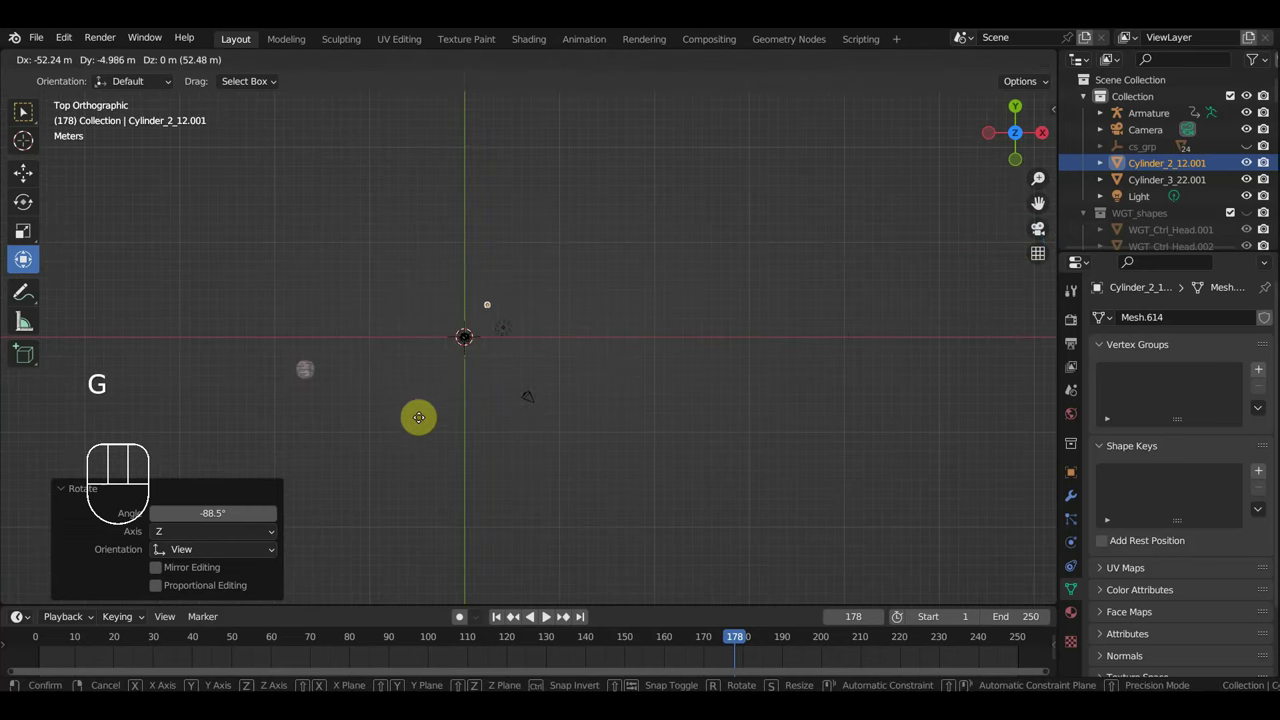
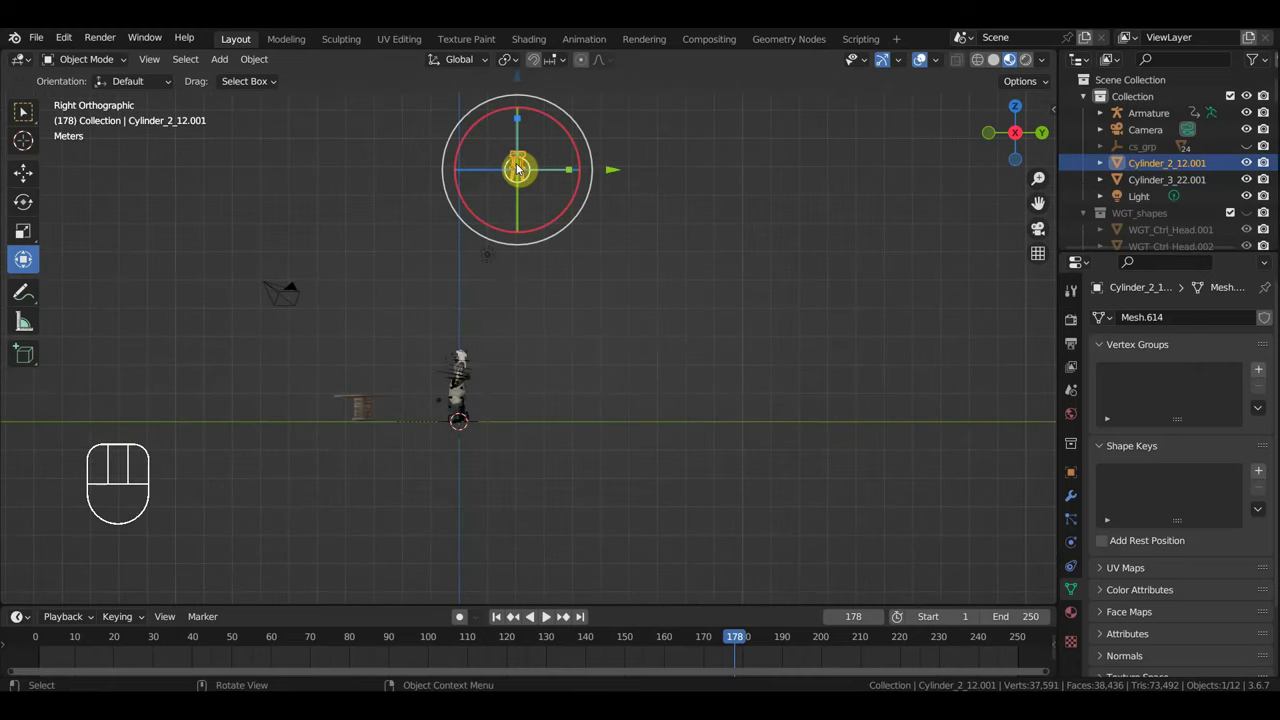
pyautogui.press('g')
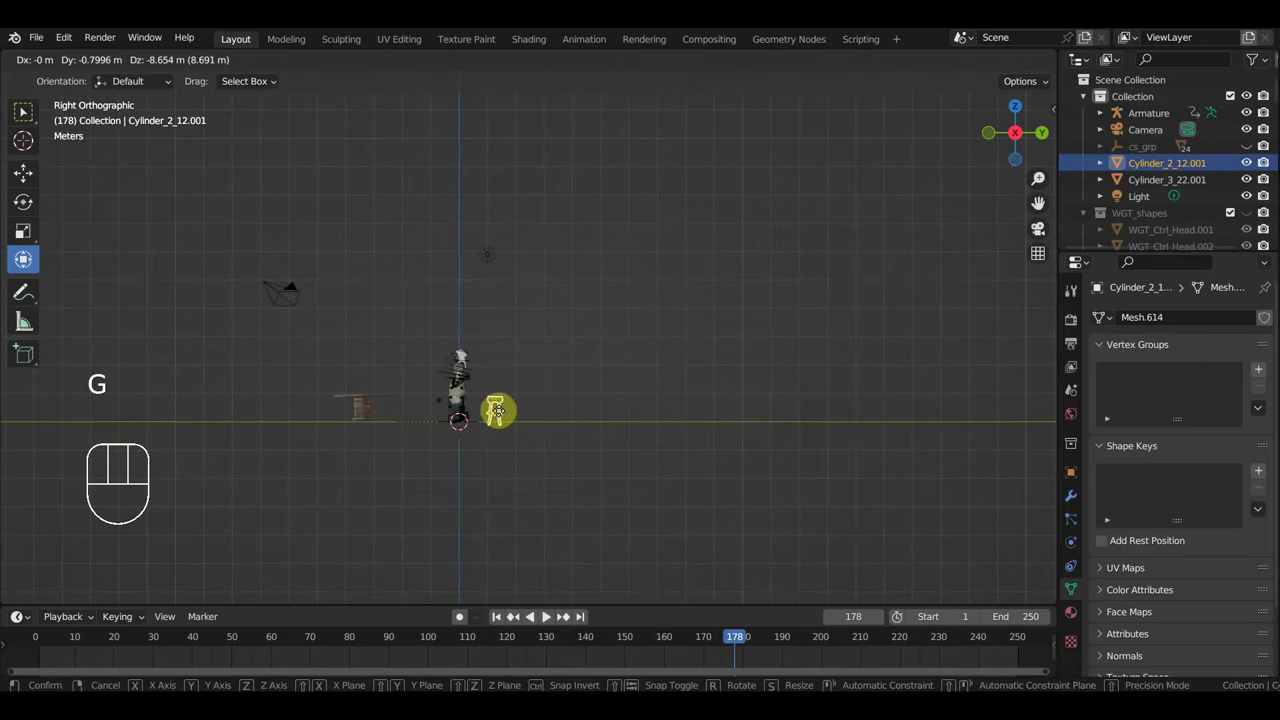
pyautogui.press('KP_7')
pyautogui.middleClick(405, 402)
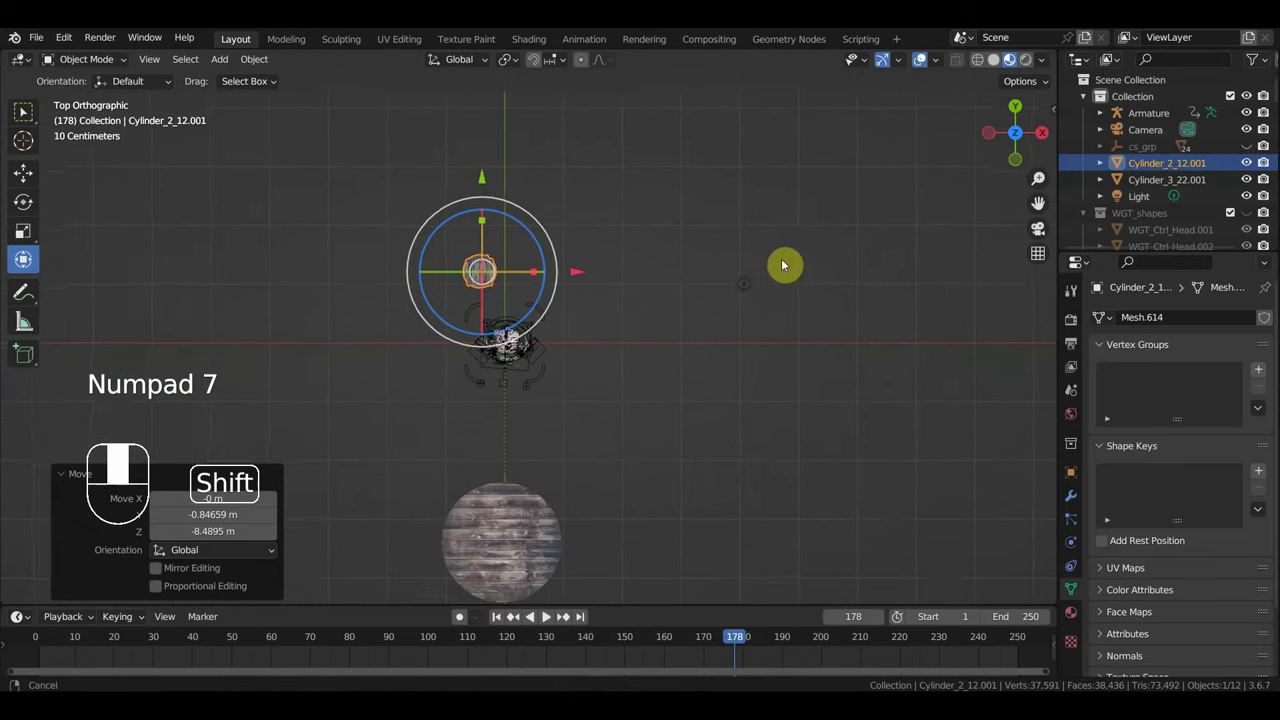
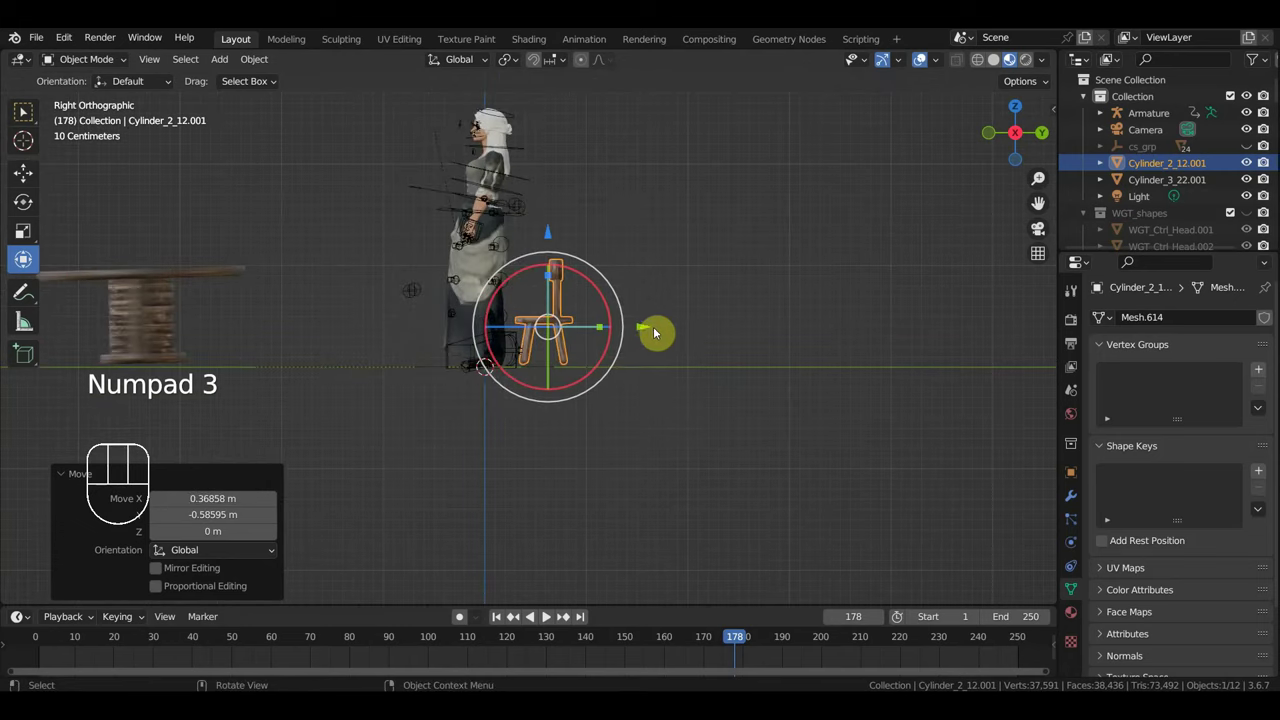
# Enlarge and reposition the chair, then slightly enlarge the table beside the woman.
pyautogui.press('s')
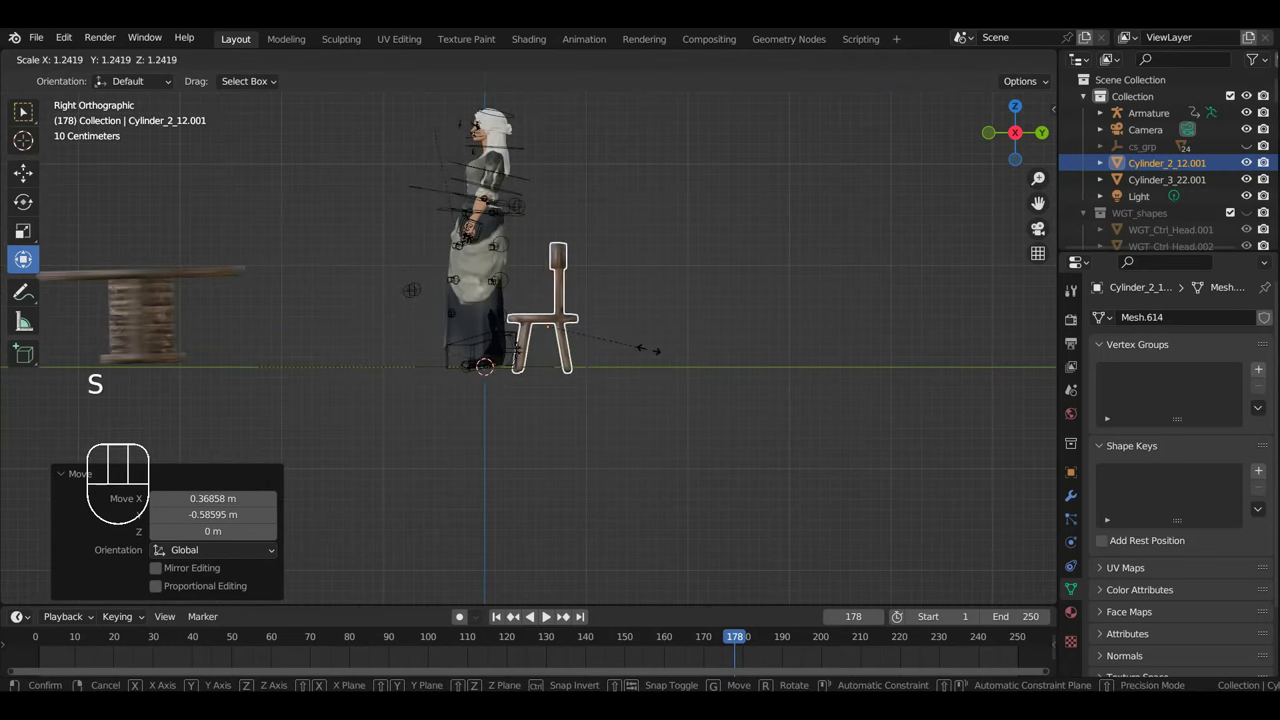
pyautogui.press('g')
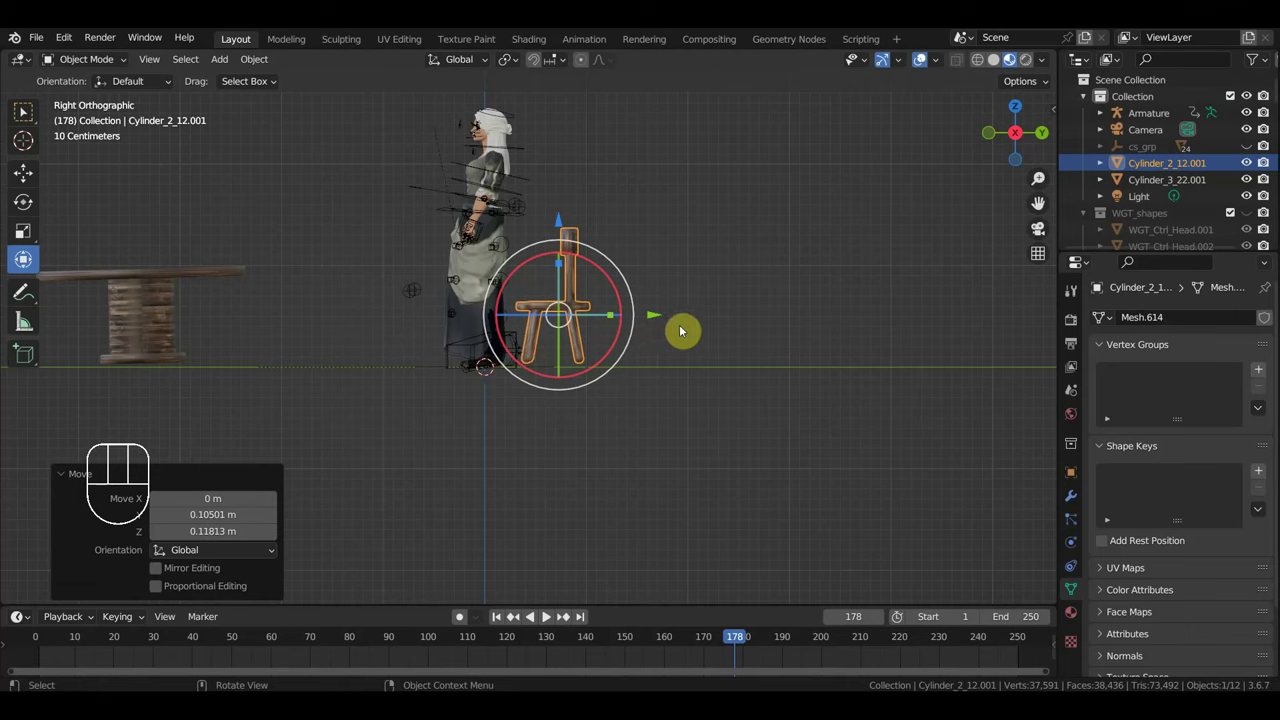
pyautogui.press('s')
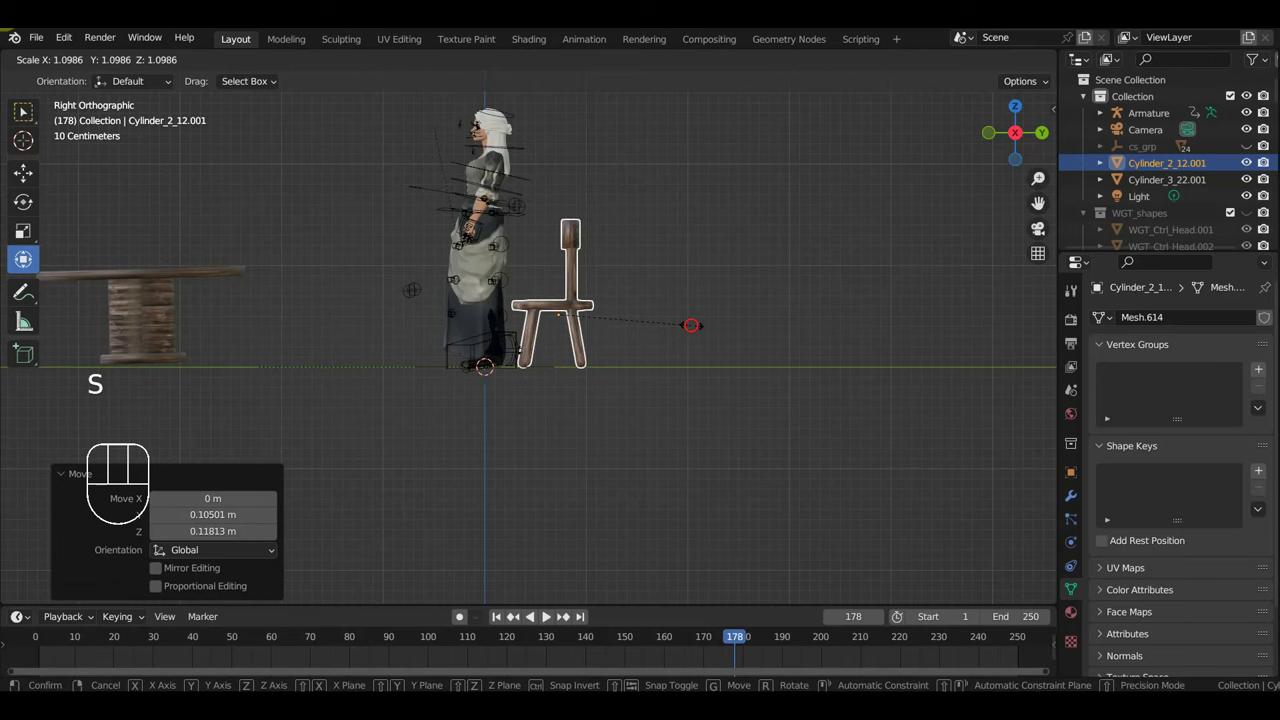
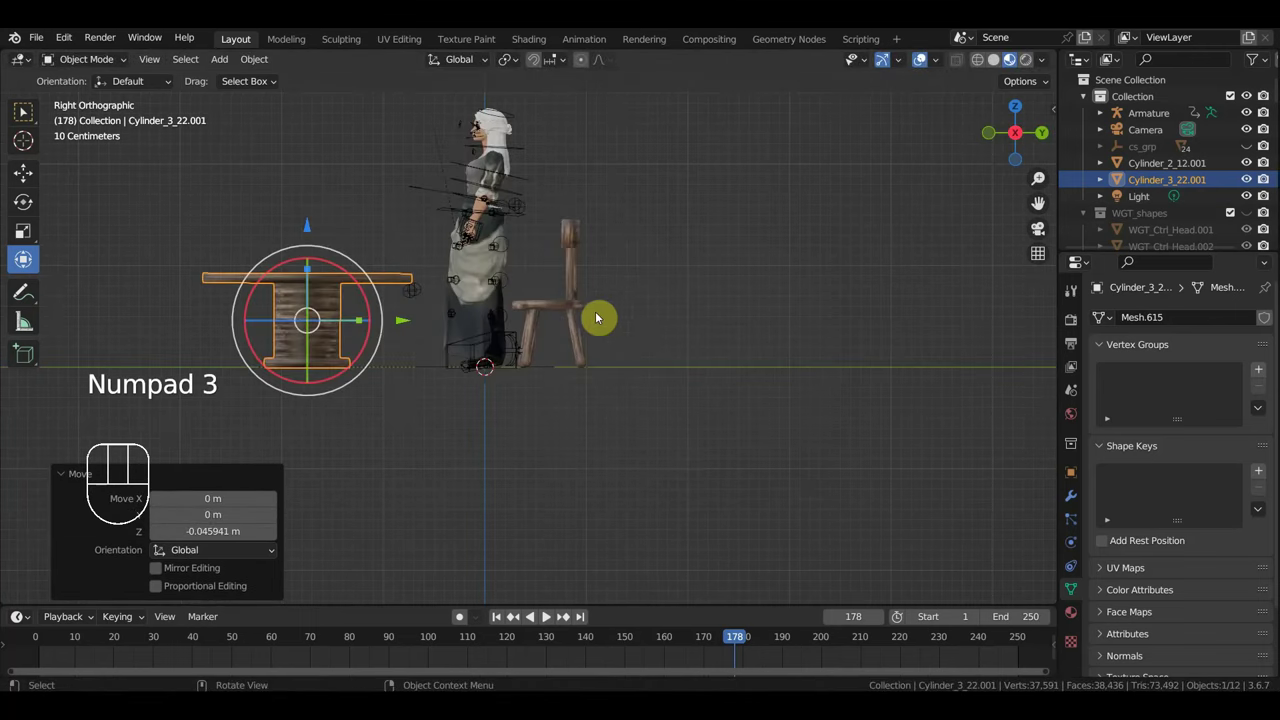
pyautogui.moveTo(414, 302); pyautogui.dragTo(514, 294)
pyautogui.scroll(3)
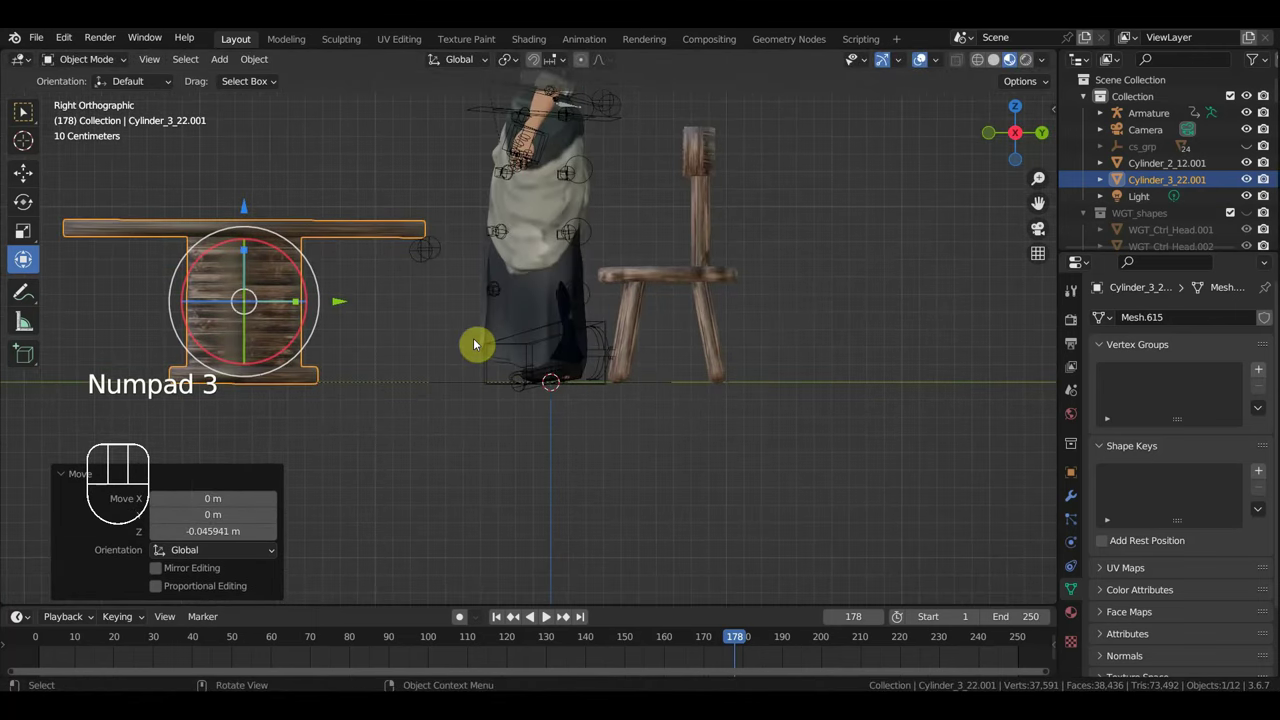
pyautogui.press('s')
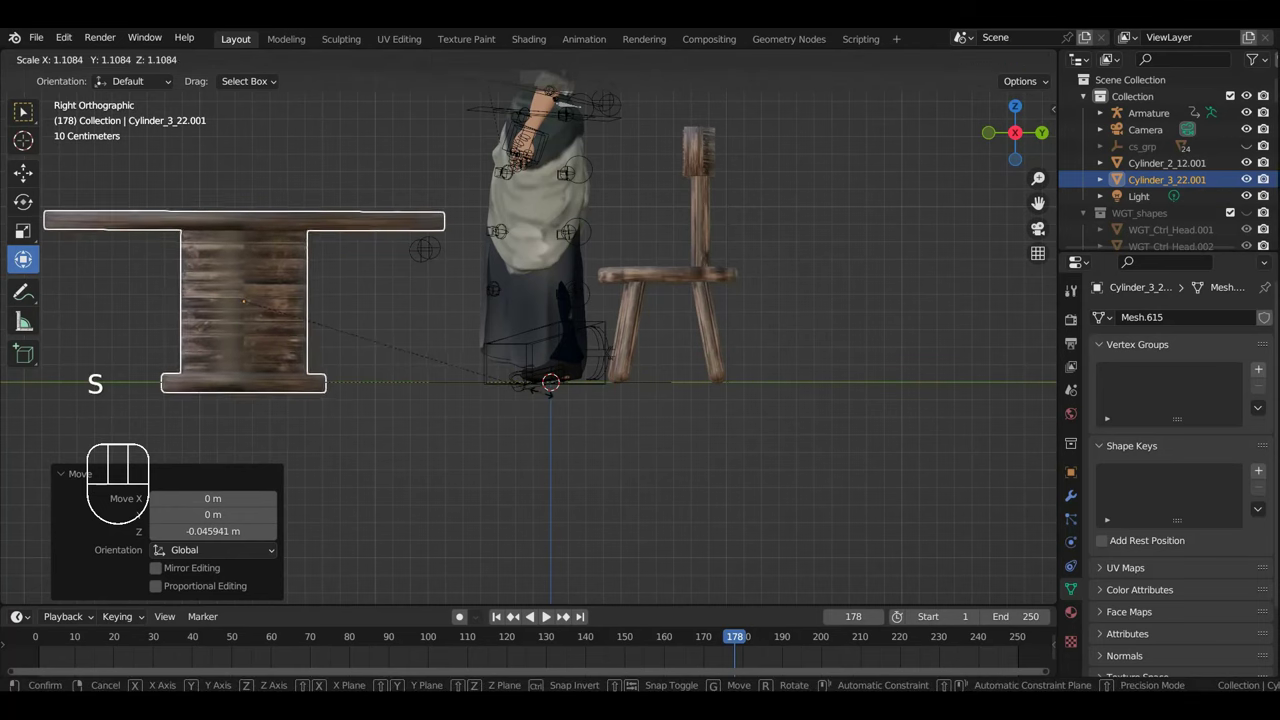
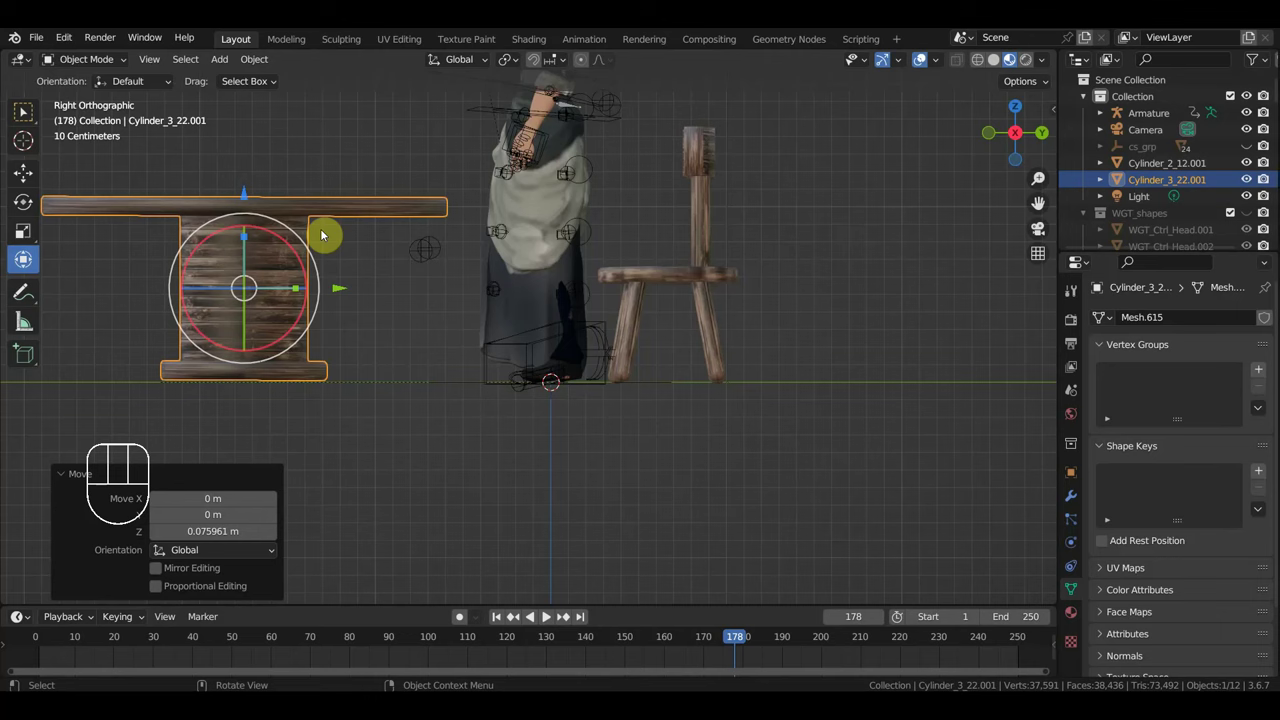
# Orbit the viewport to look over the table and chair from an angle.
pyautogui.moveTo(662, 262); pyautogui.dragTo(290, 285)
pyautogui.scroll(-3)
pyautogui.scroll(3)
pyautogui.moveTo(434, 314); pyautogui.dragTo(450, 346)
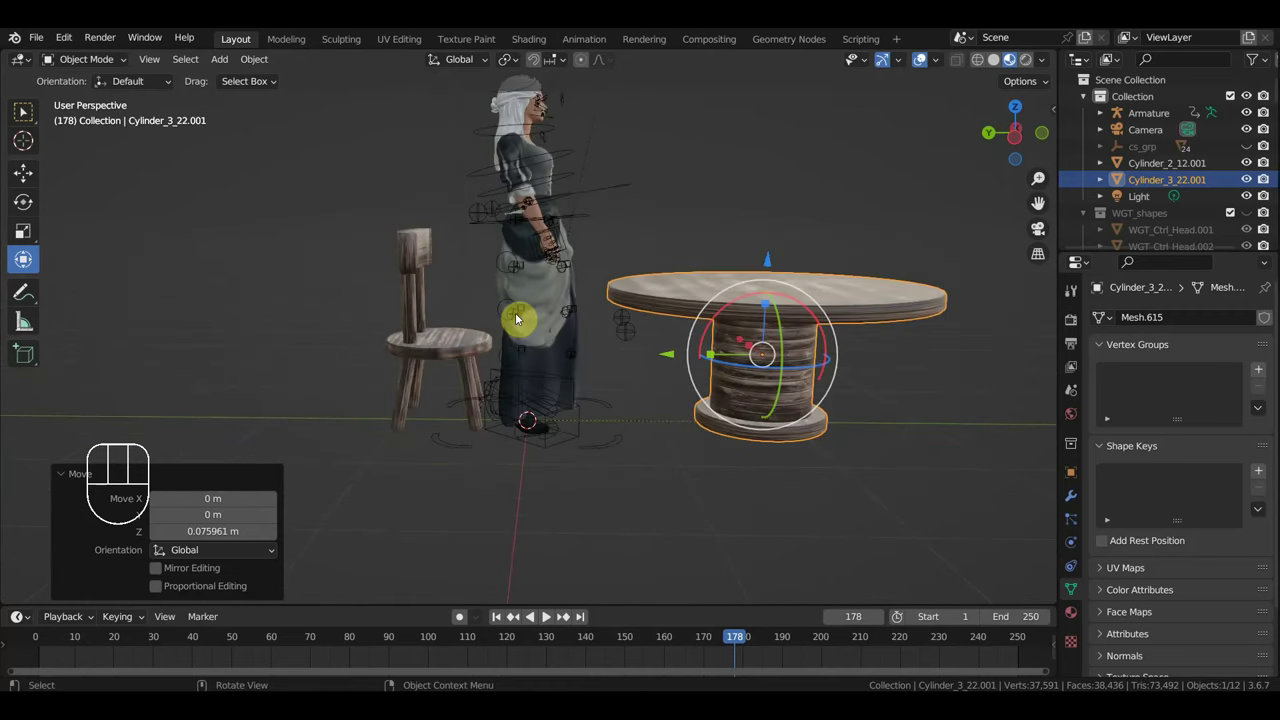
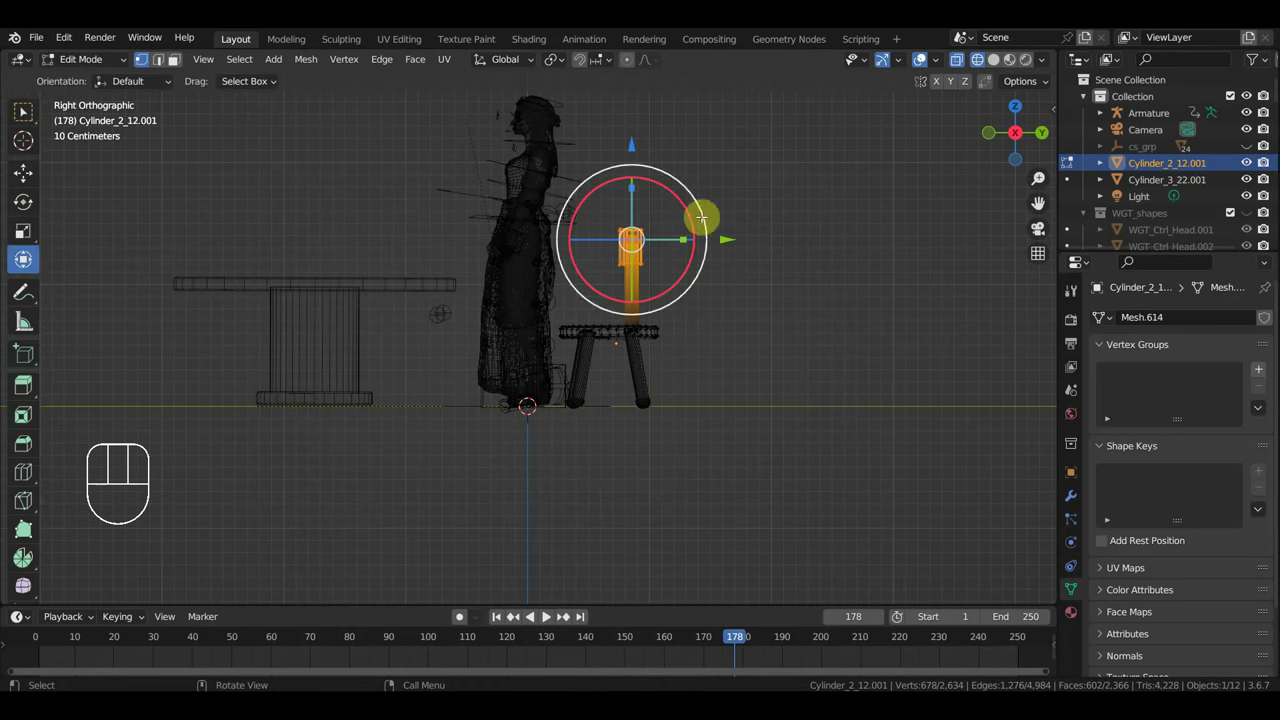
# Rotate the chair's backrest backward in Edit Mode and inspect the tilted chair.
pyautogui.click(21, 261)
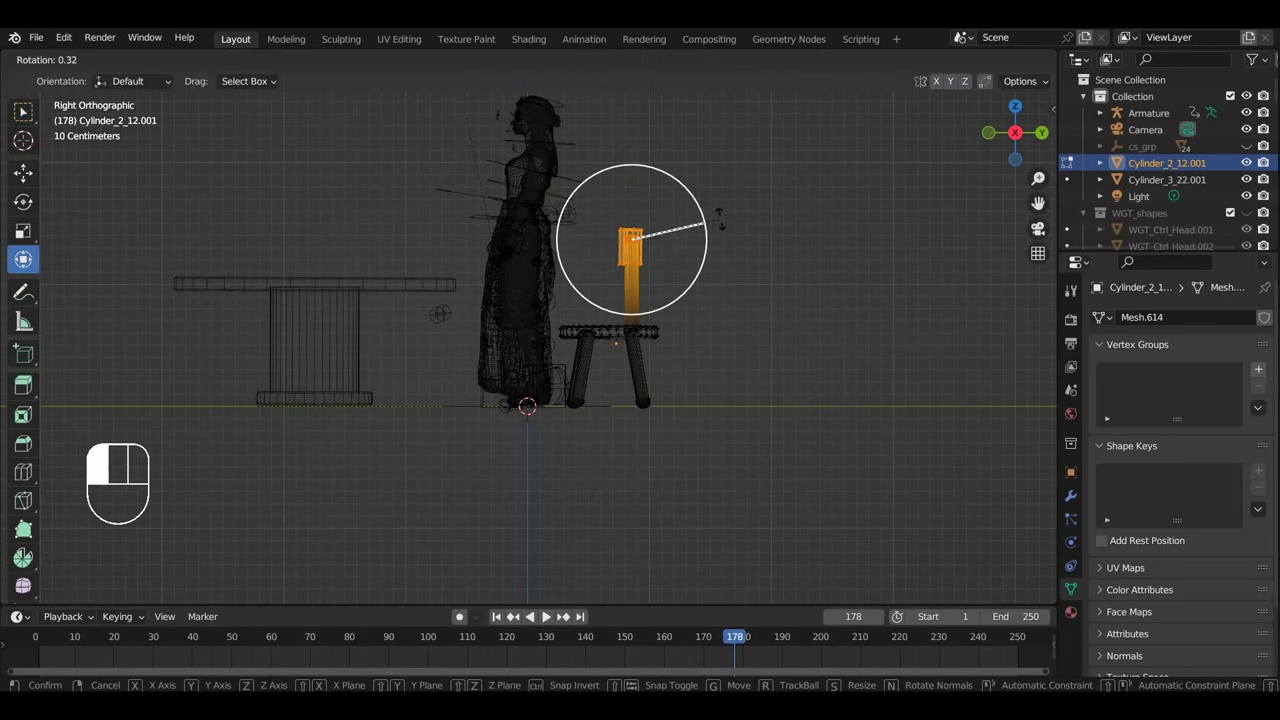
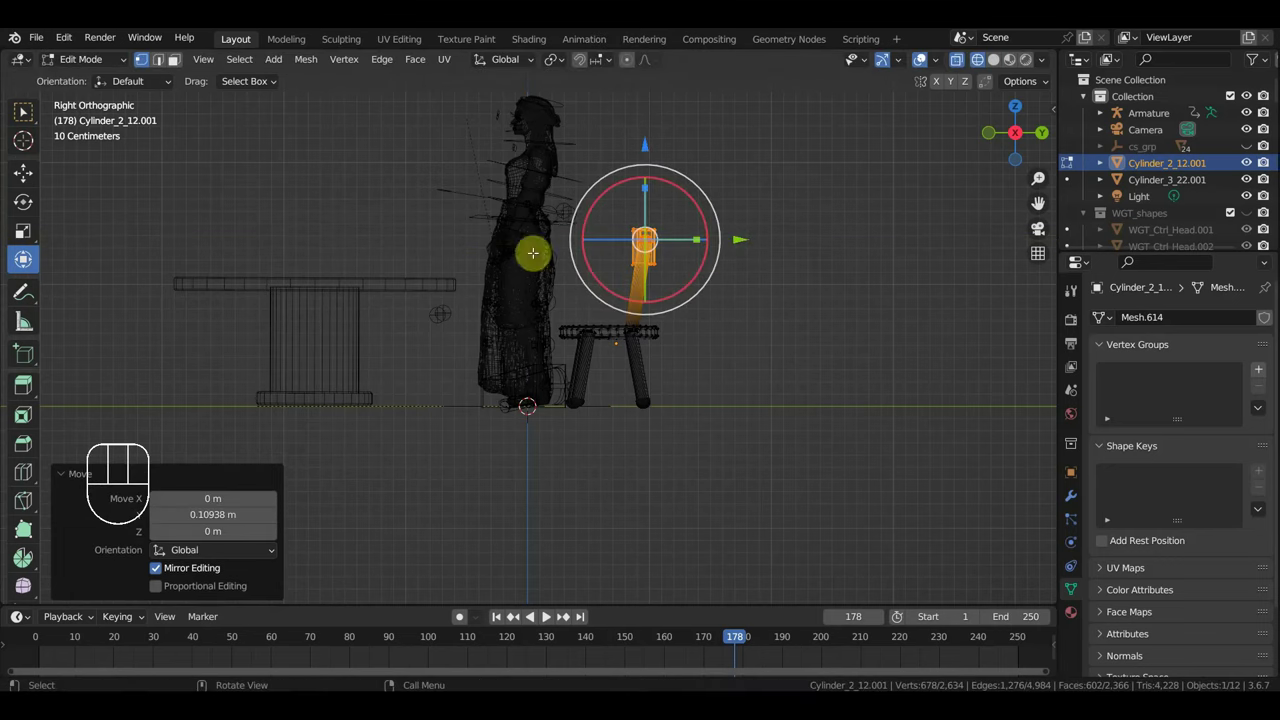
pyautogui.moveTo(90, 64); pyautogui.dragTo(94, 84)
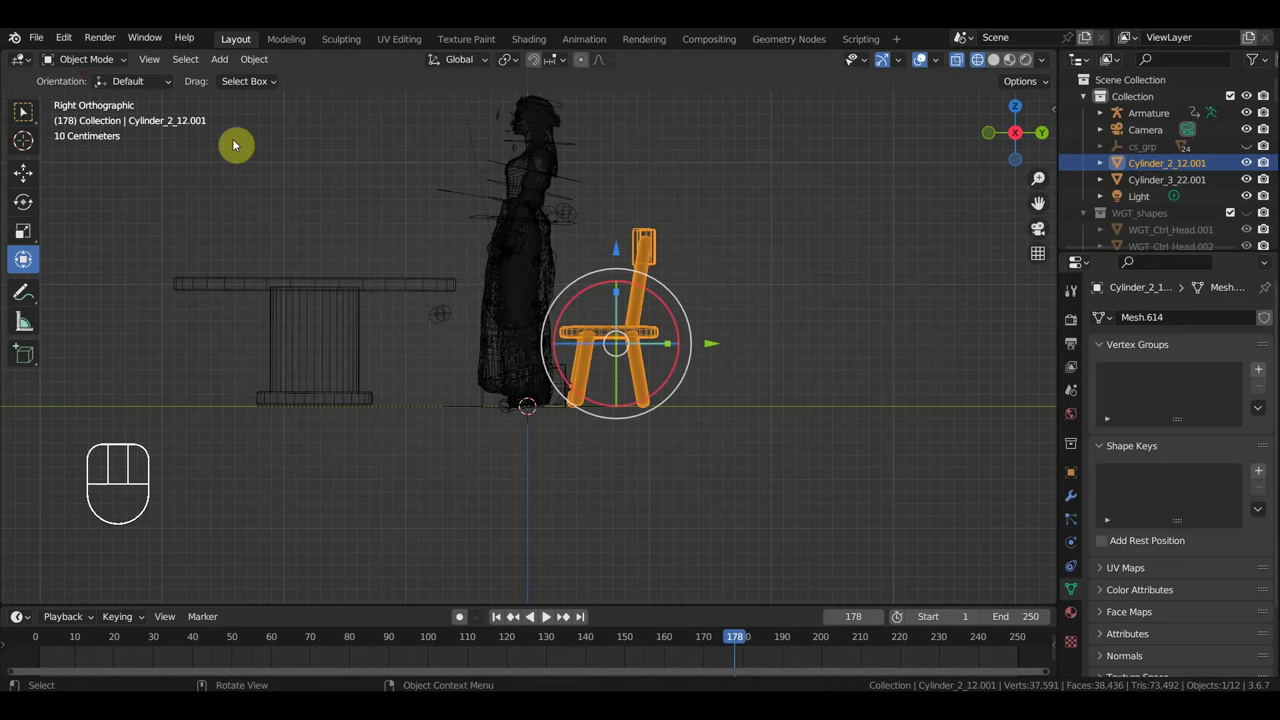
pyautogui.moveTo(778, 398); pyautogui.dragTo(811, 418)
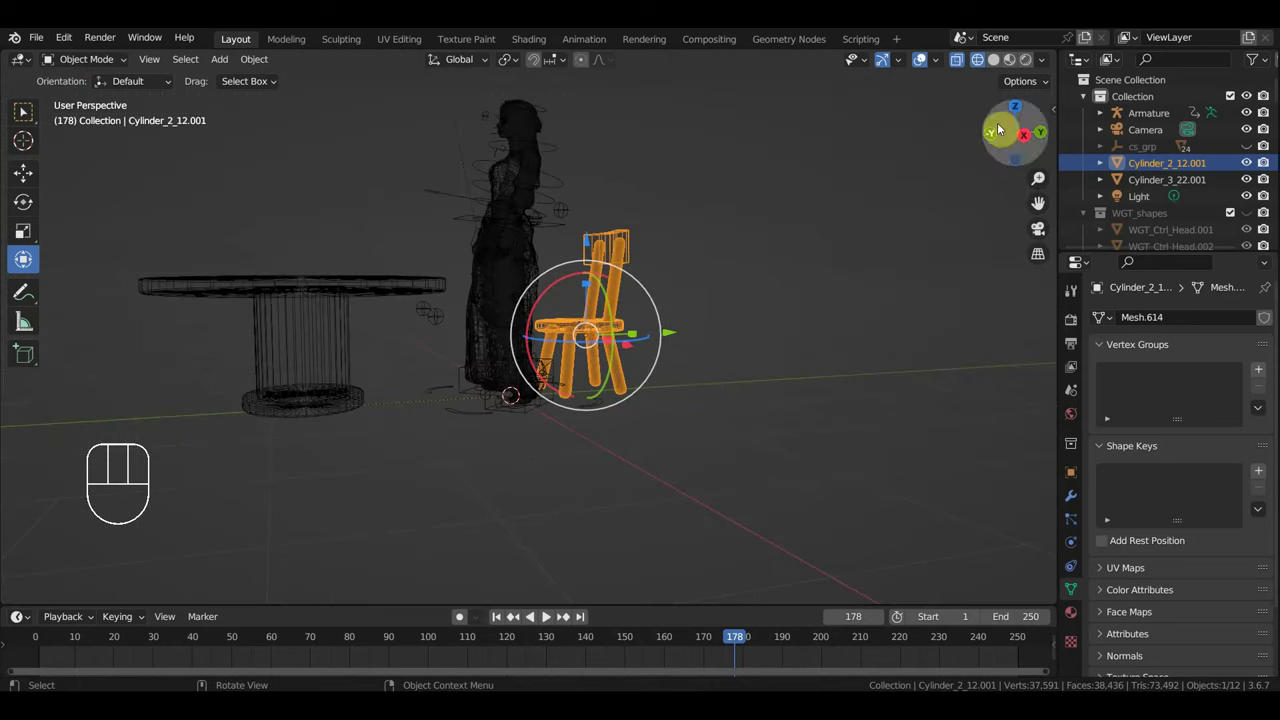
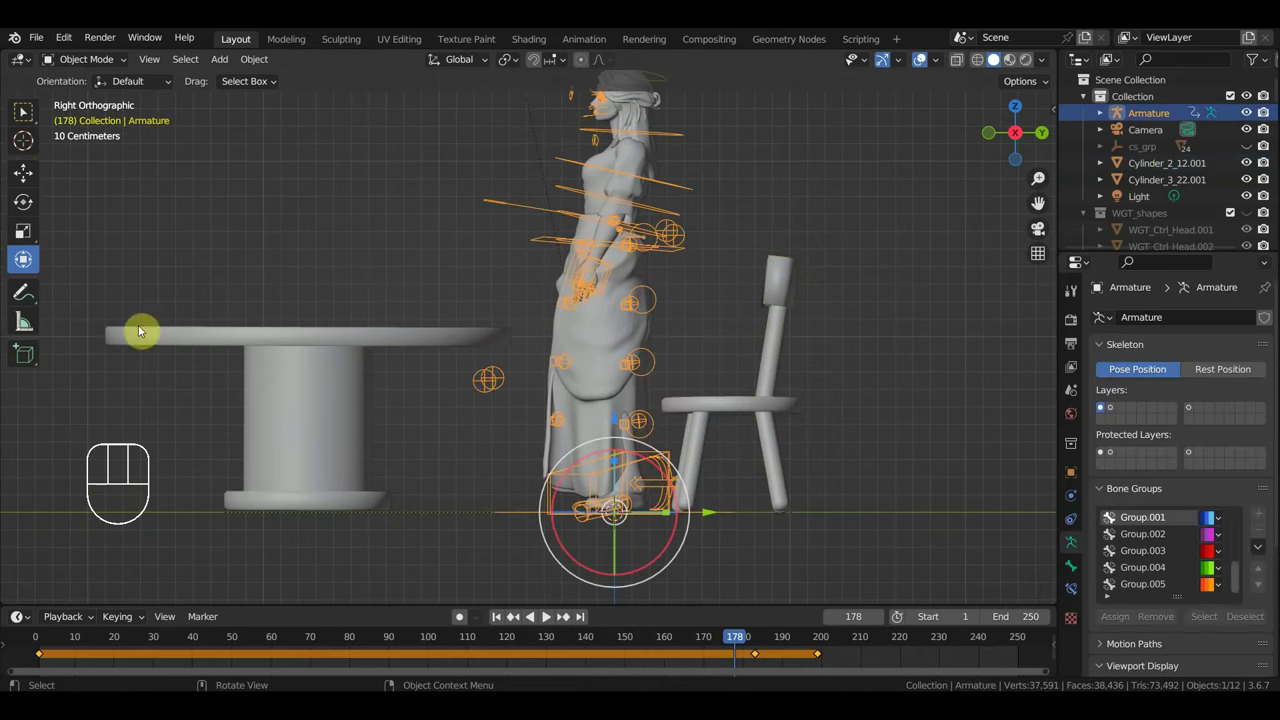
# Select all rig bones, box-select every timeline keyframe, delete them and play back.
pyautogui.moveTo(85, 61); pyautogui.dragTo(116, 120)
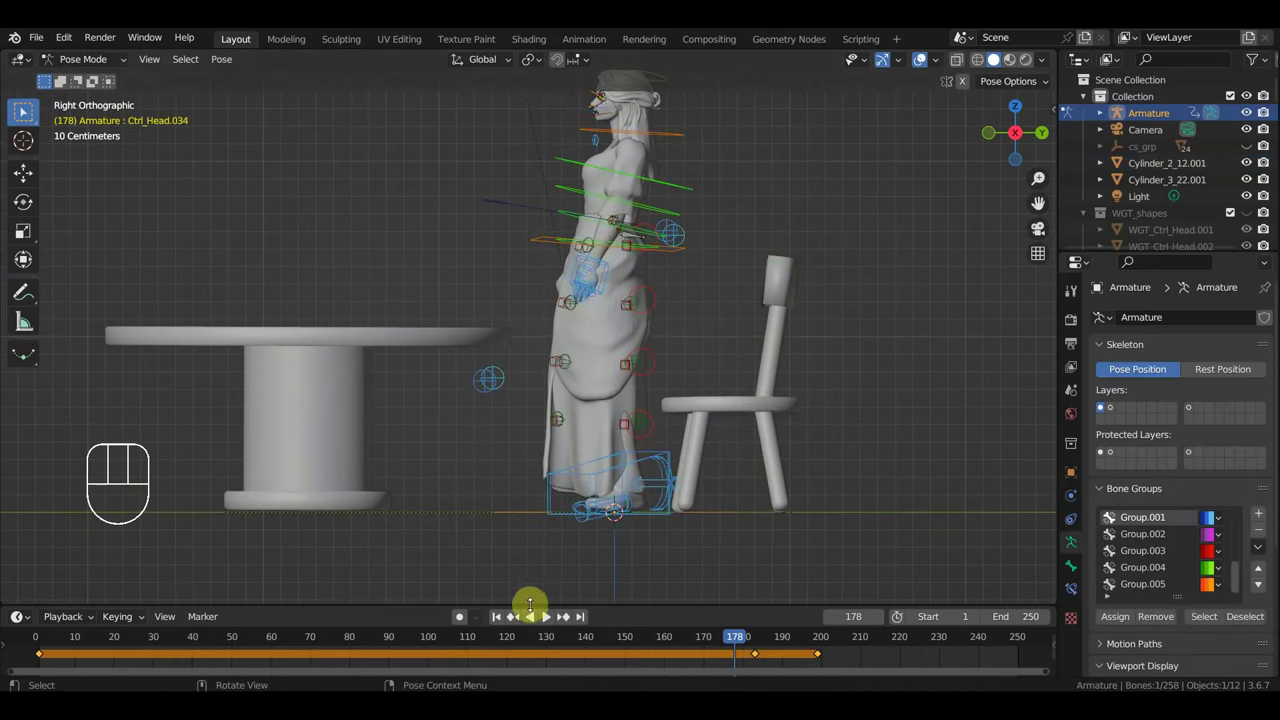
pyautogui.press('a')
pyautogui.press('a')
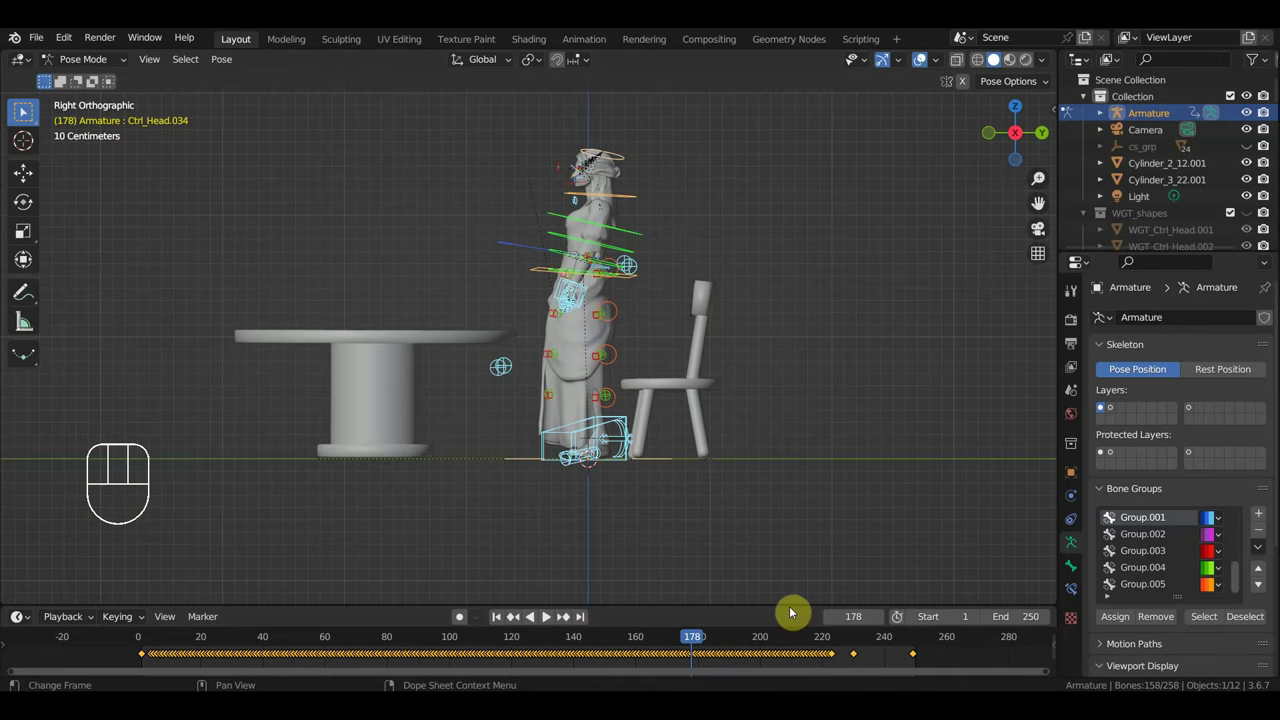
pyautogui.click(23, 110)
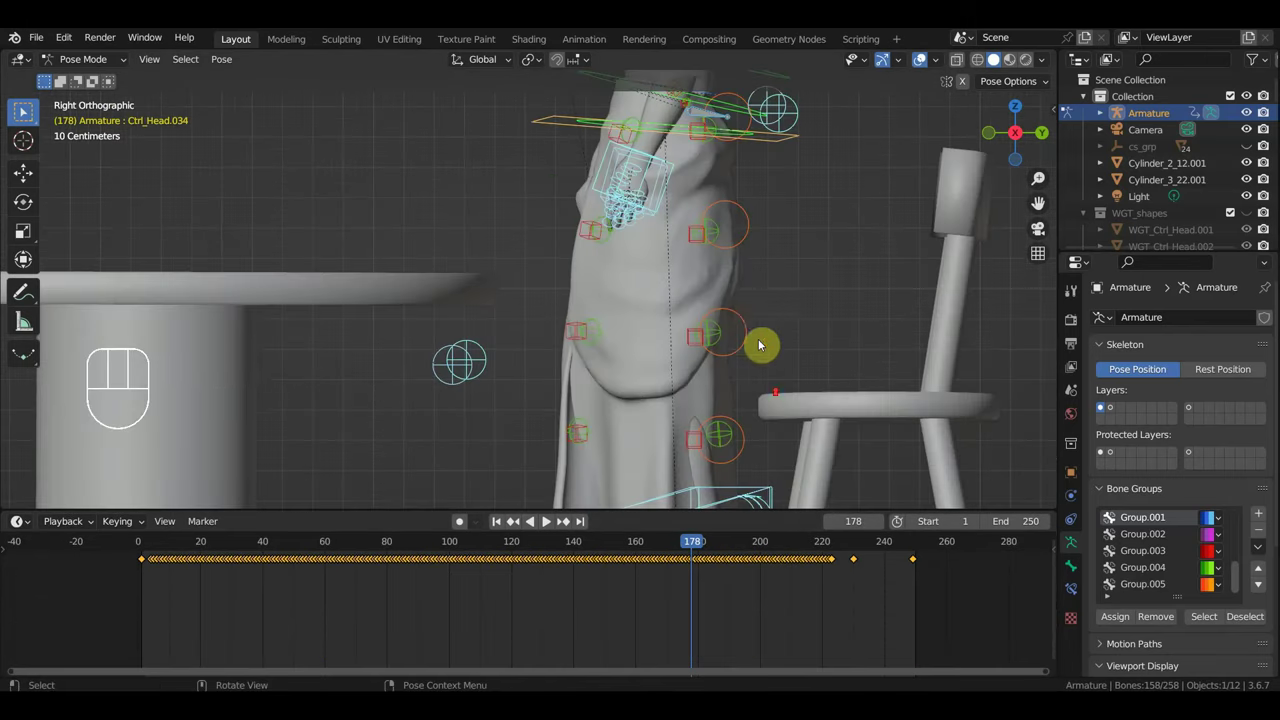
pyautogui.middleClick(23, 110)
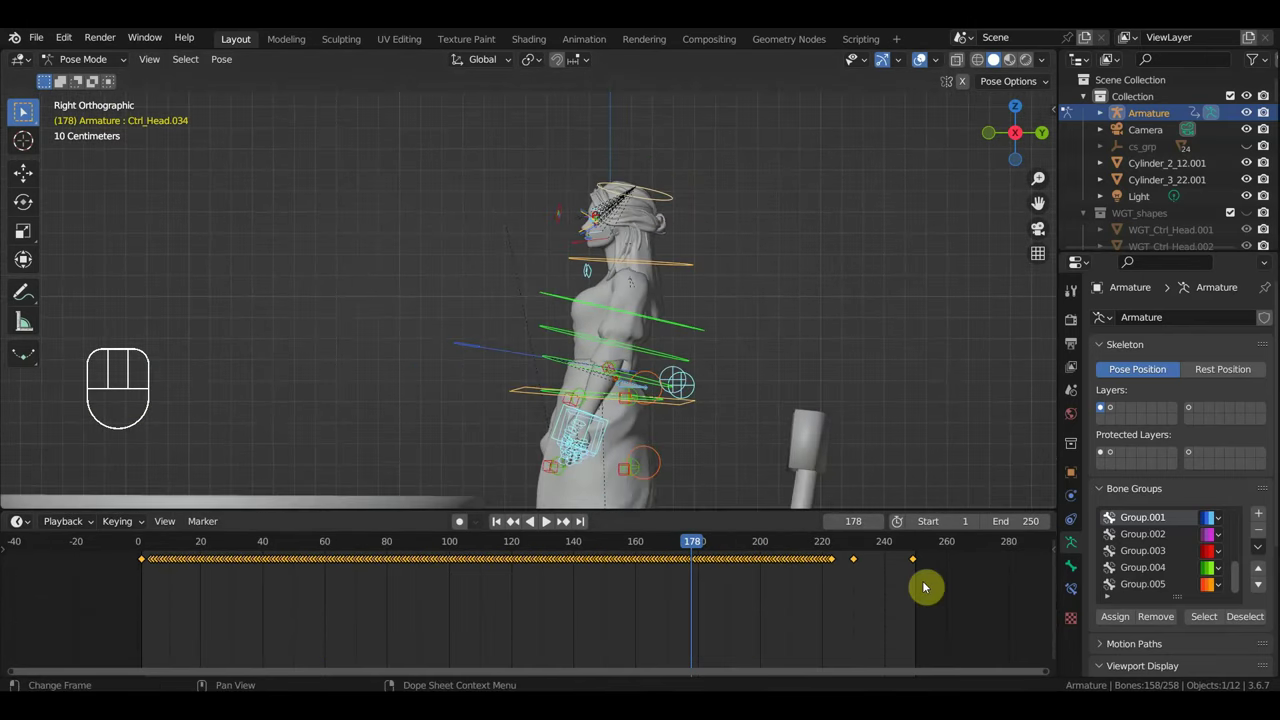
pyautogui.click(23, 110)
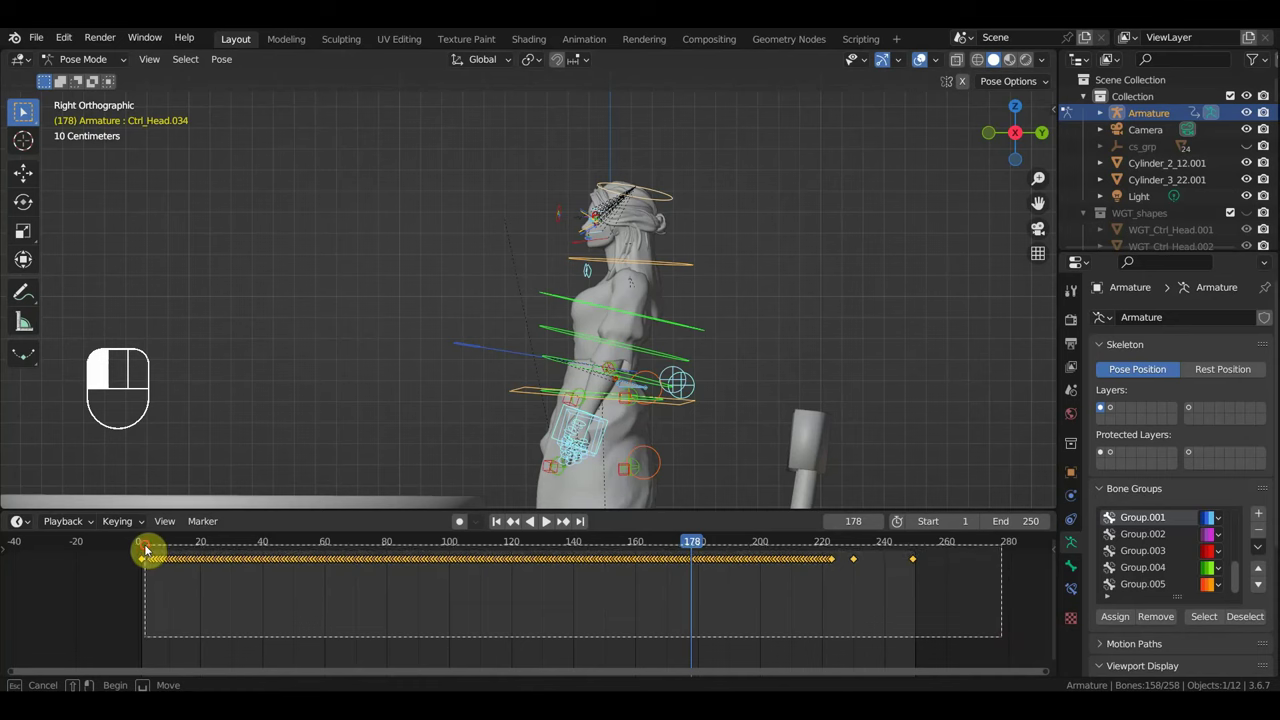
pyautogui.press('Delete')
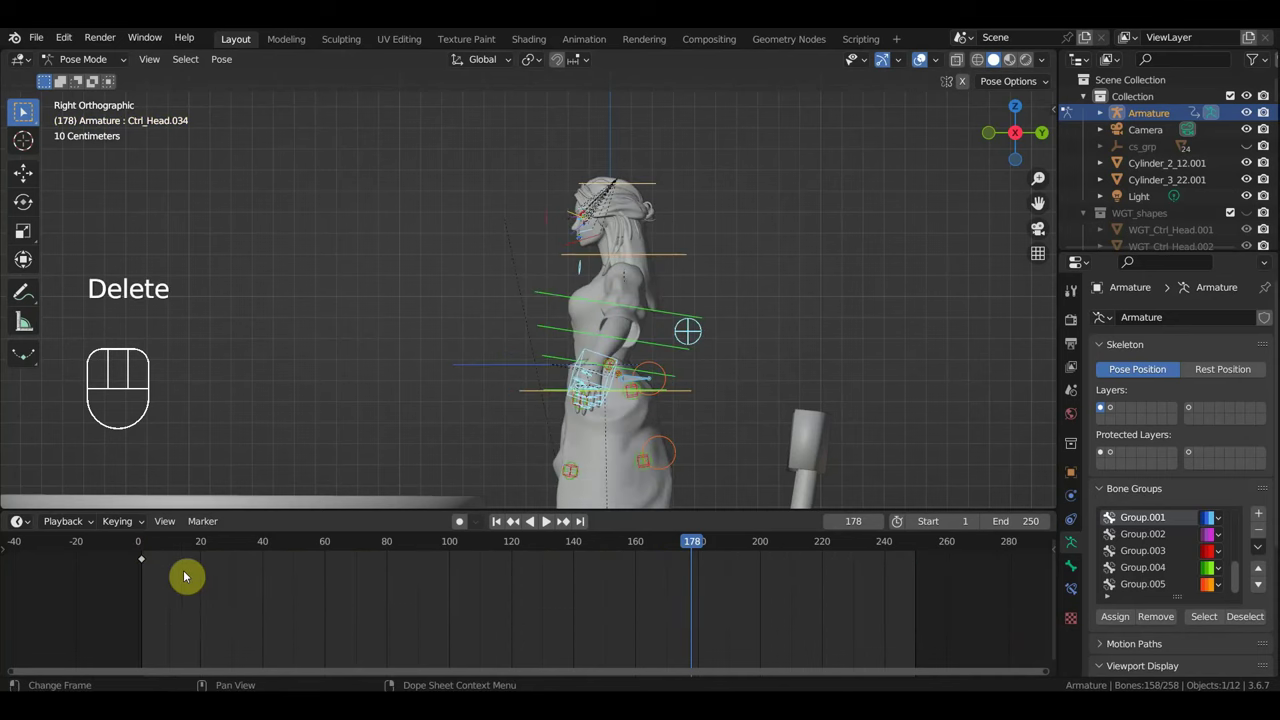
pyautogui.click(23, 110)
# Stop playback and lower Ctrl_Hips so the woman sits on the chair seat.
pyautogui.click(23, 110)
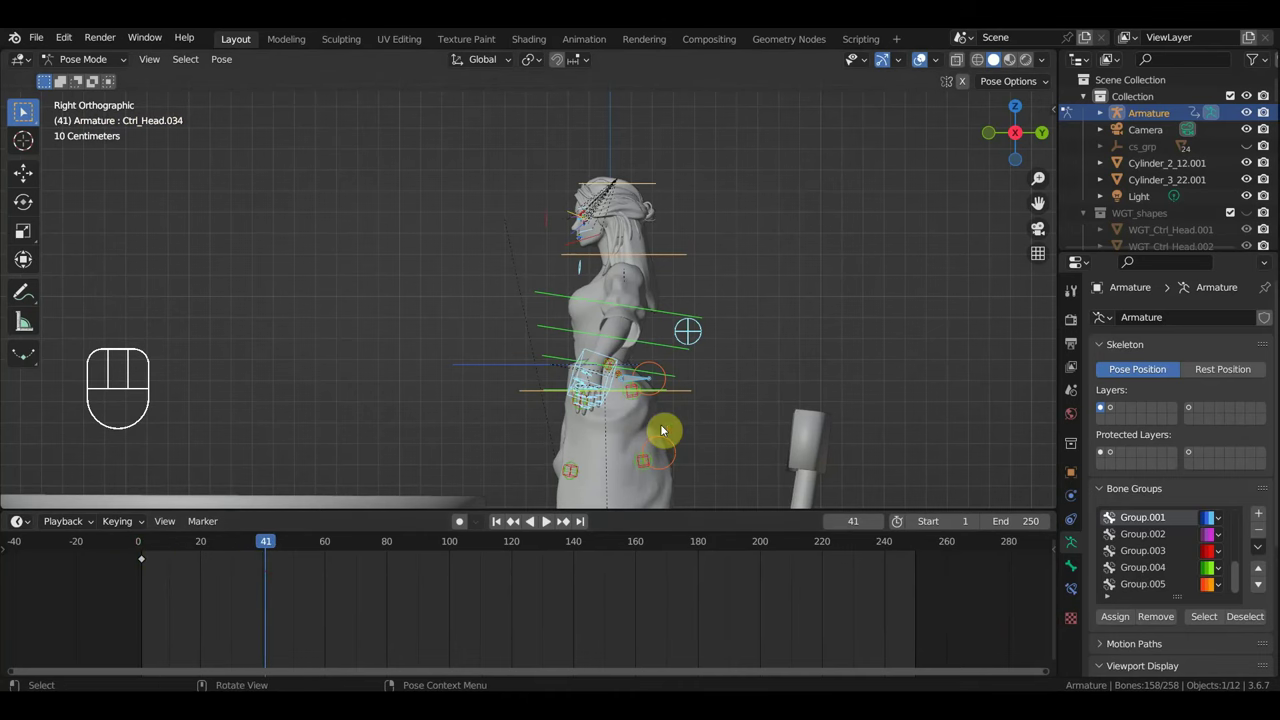
pyautogui.middleClick(23, 110)
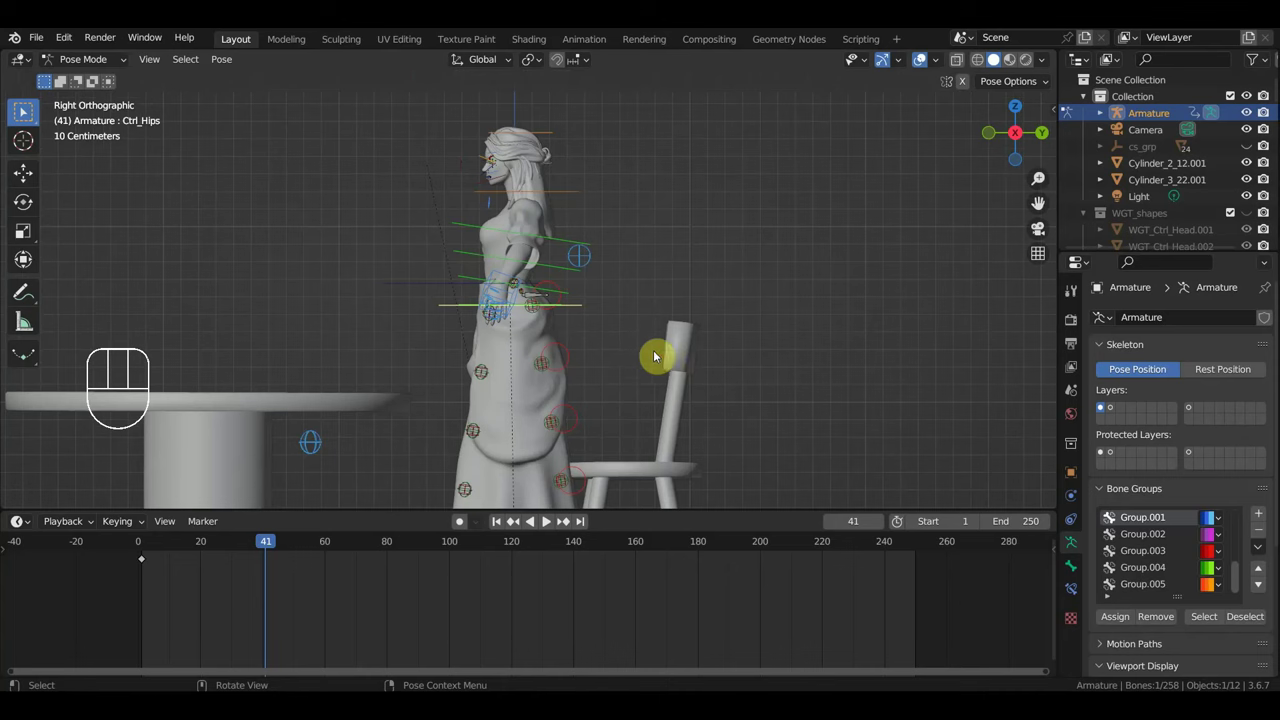
pyautogui.press('g')
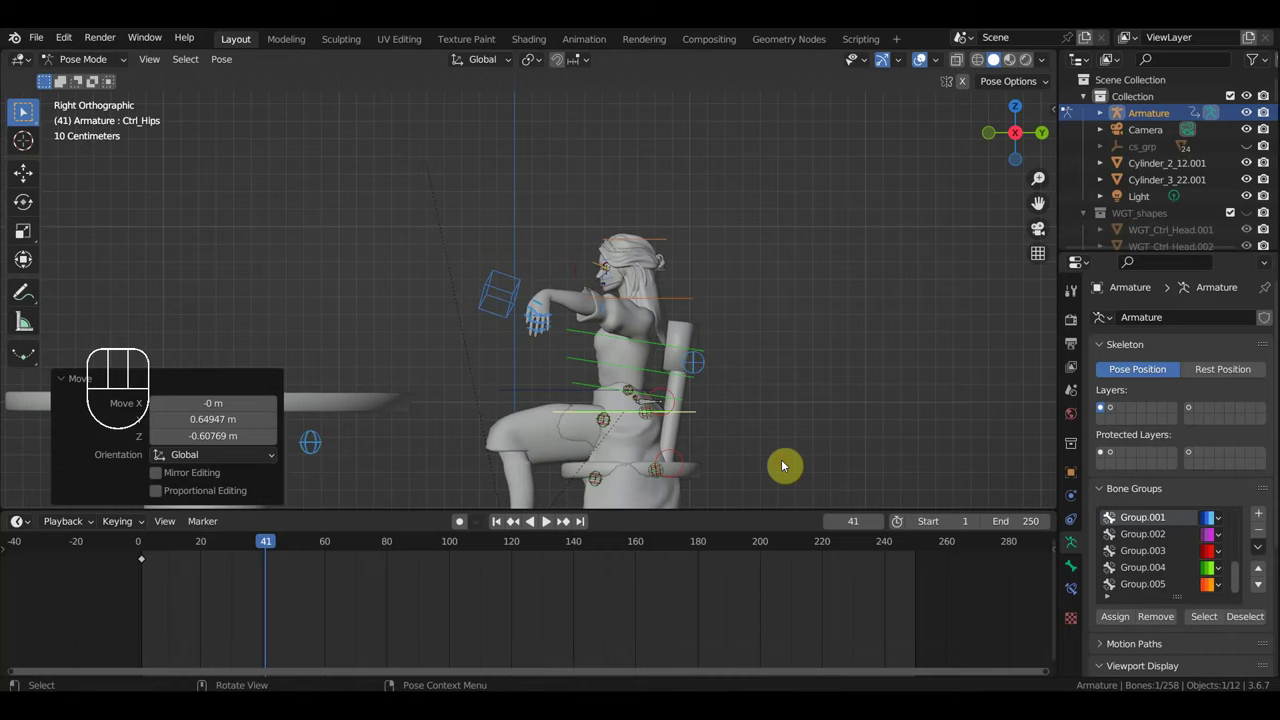
pyautogui.moveTo(23, 110); pyautogui.dragTo(23, 110)
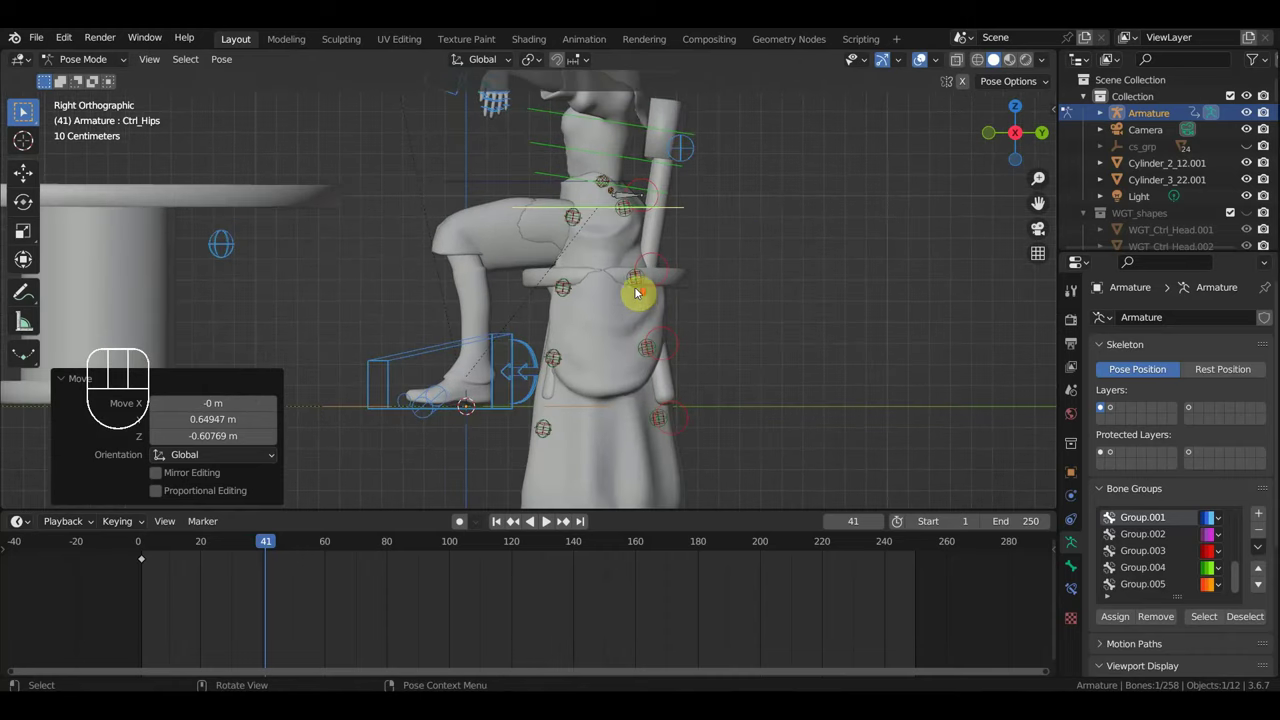
# Rotate three skirt controls near the seat so the dress bends over the chair edge.
pyautogui.click(23, 110)
pyautogui.press('r')
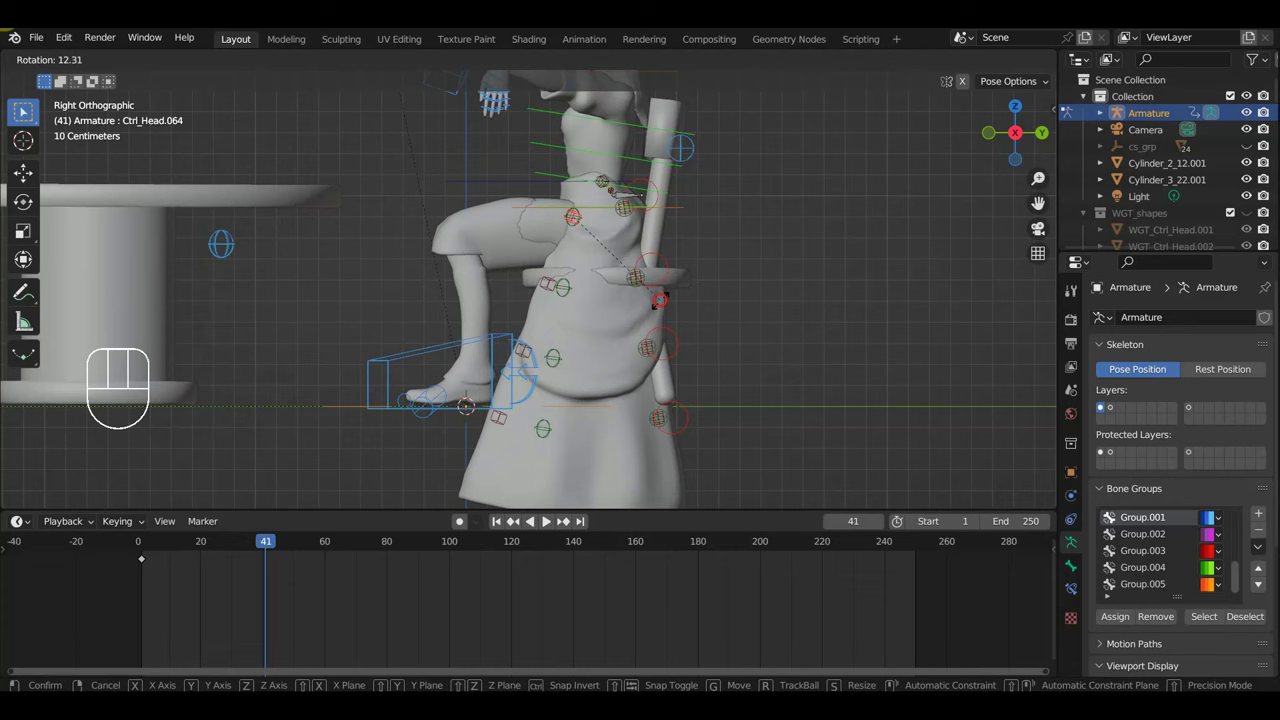
pyautogui.click(23, 110)
pyautogui.press('r')
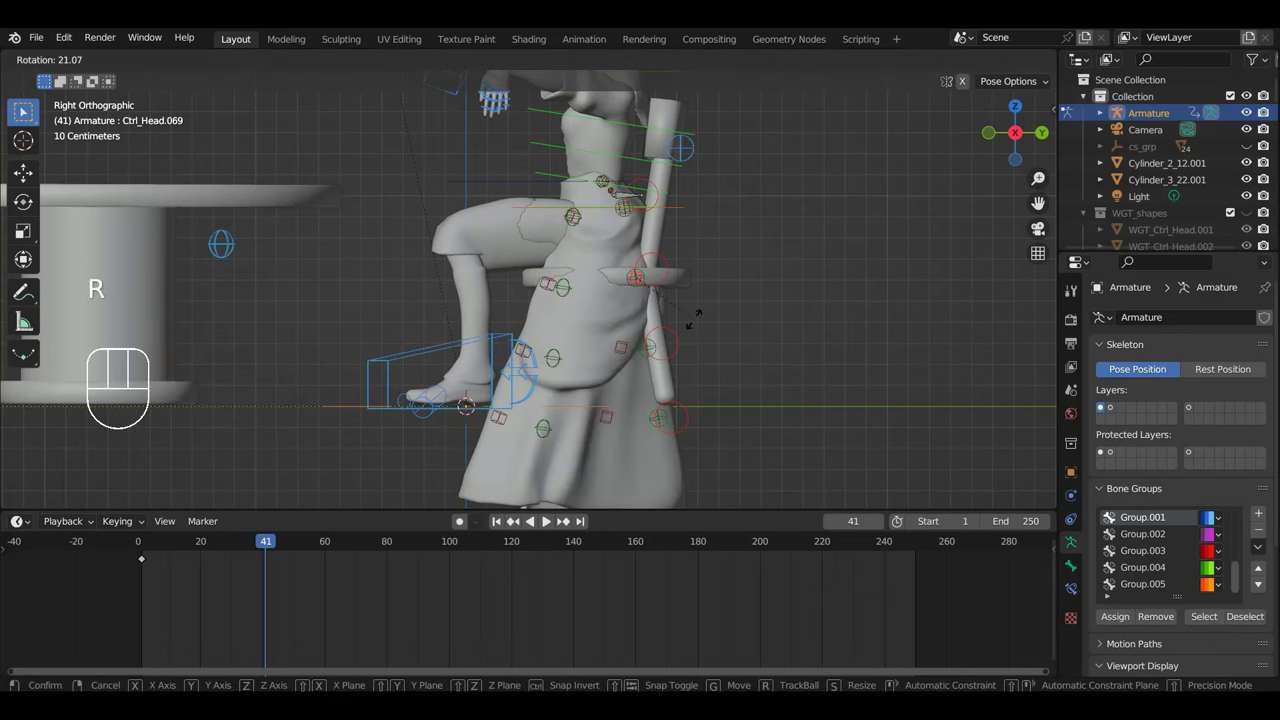
pyautogui.click(23, 110)
pyautogui.press('r')
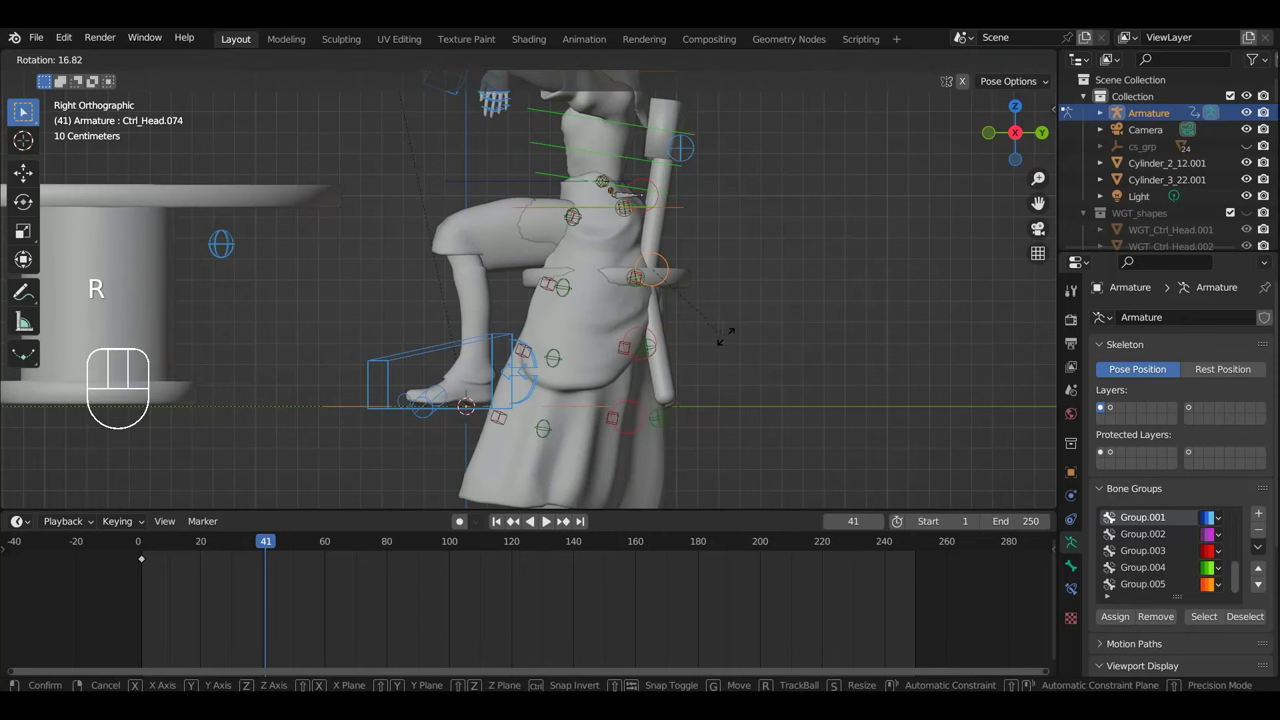
pyautogui.moveTo(23, 110); pyautogui.dragTo(23, 110)
# Move a thigh control and rotate a skirt control over the thigh in side view.
pyautogui.middleClick(23, 110)
pyautogui.middleClick(23, 110)
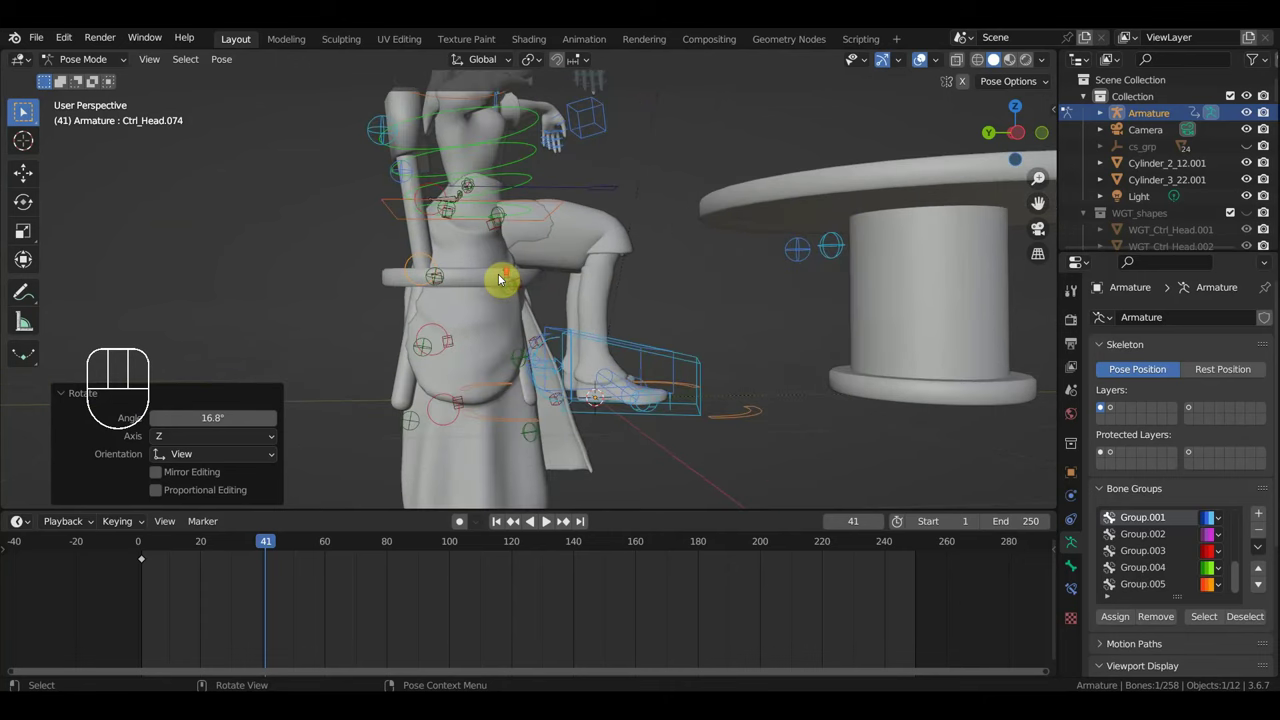
pyautogui.moveTo(23, 110); pyautogui.dragTo(23, 110)
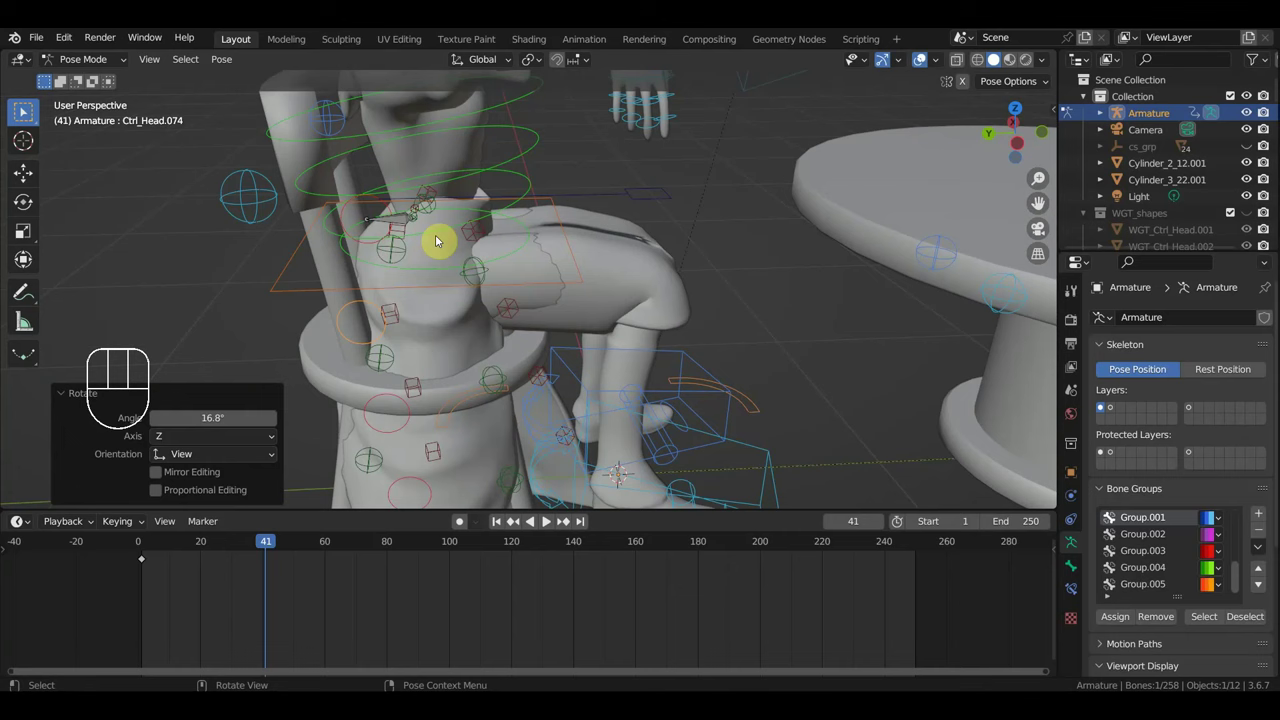
pyautogui.click(23, 110)
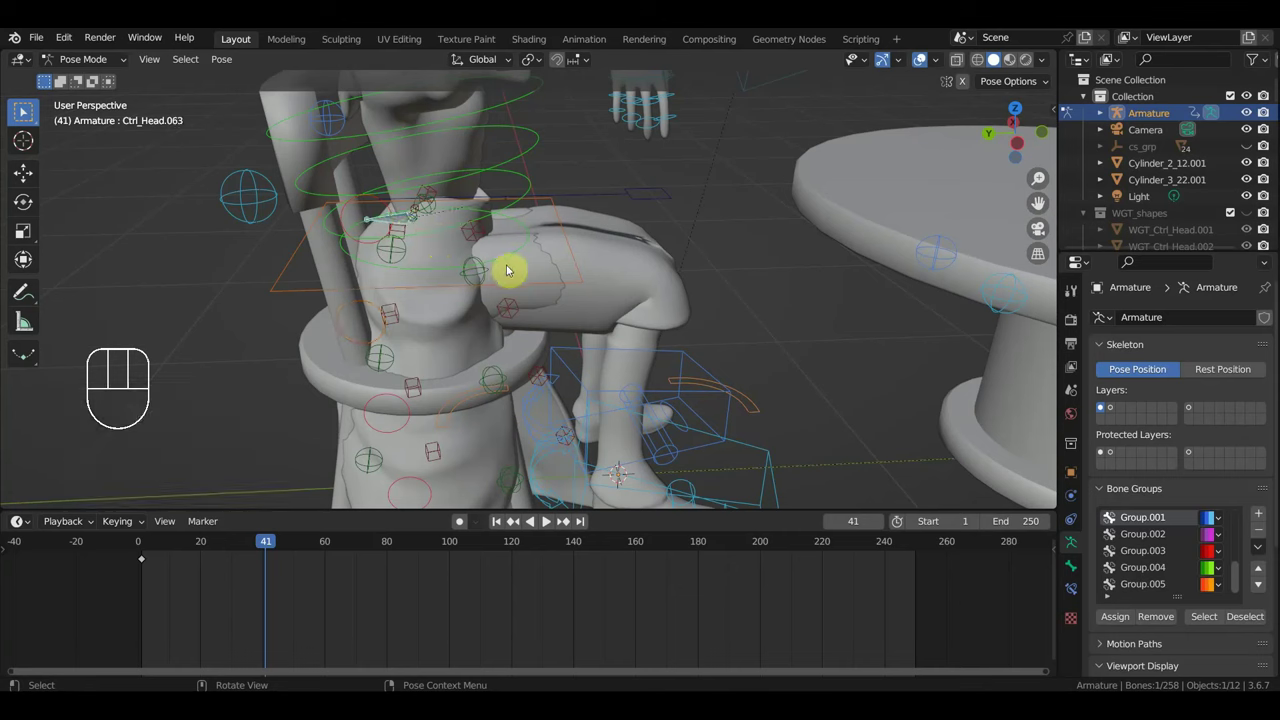
pyautogui.press('g')
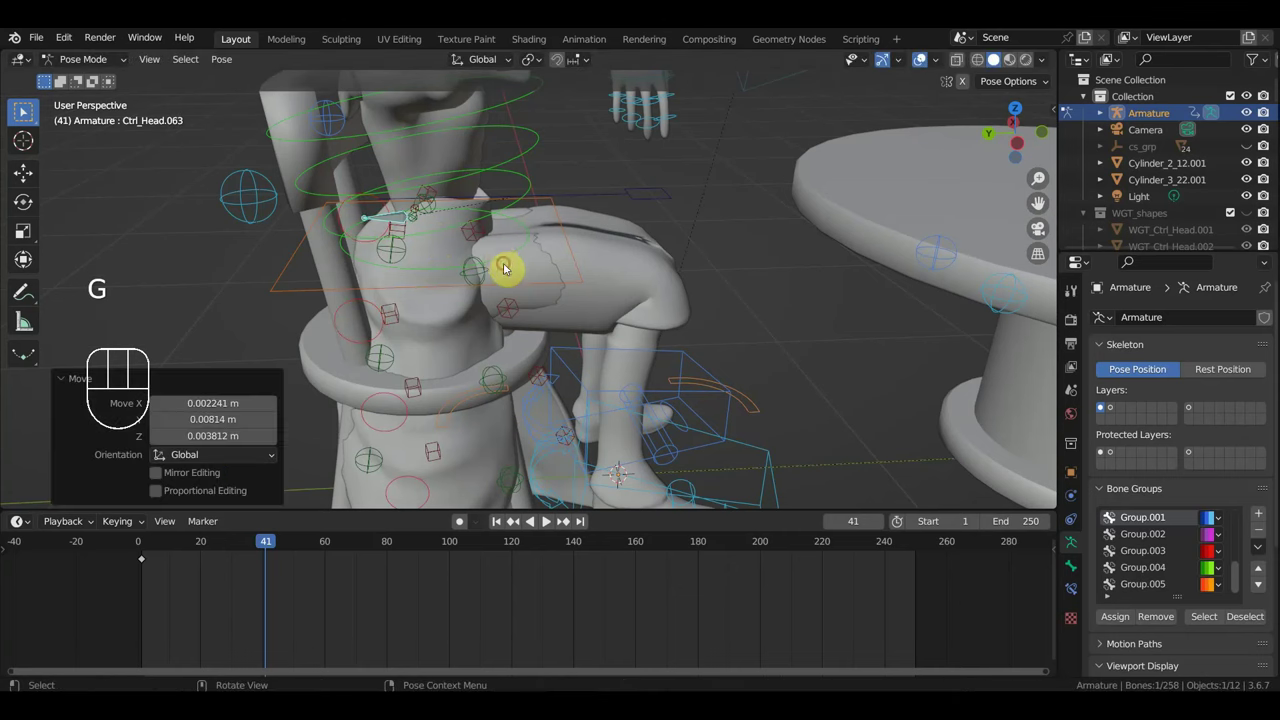
pyautogui.click(23, 110)
pyautogui.moveTo(23, 110); pyautogui.dragTo(23, 110)
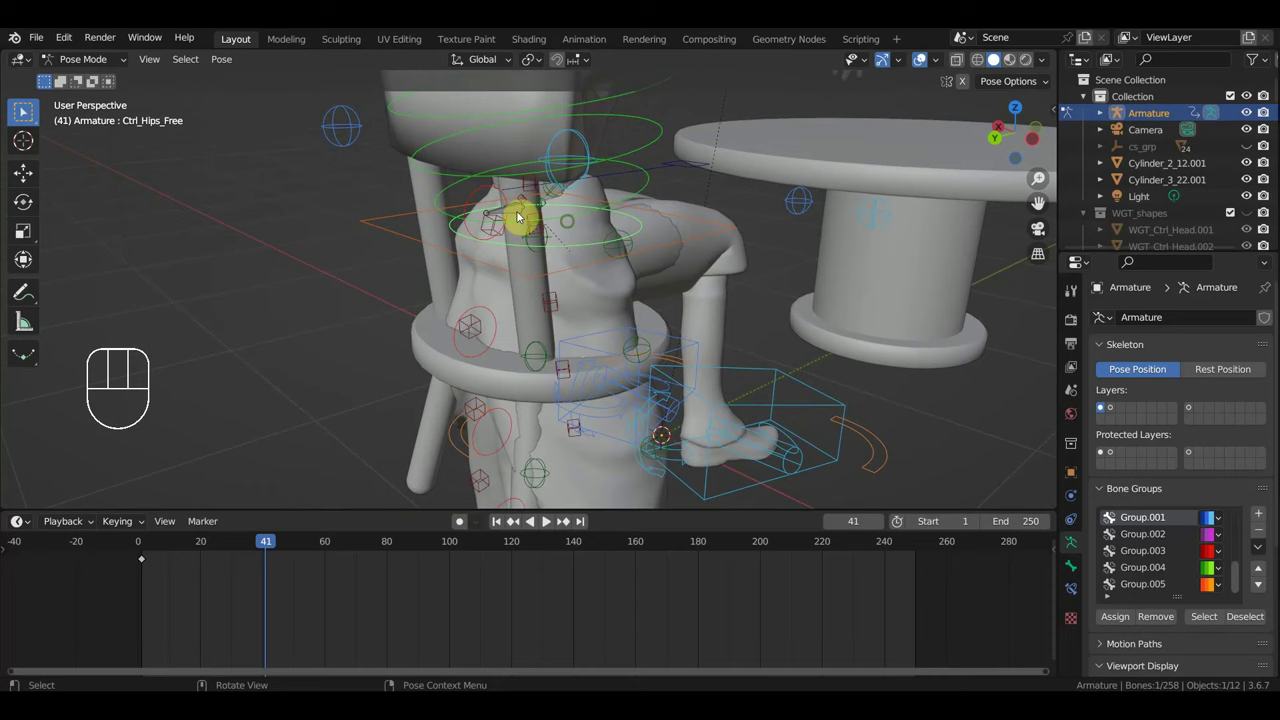
pyautogui.click(23, 110)
pyautogui.middleClick(23, 110)
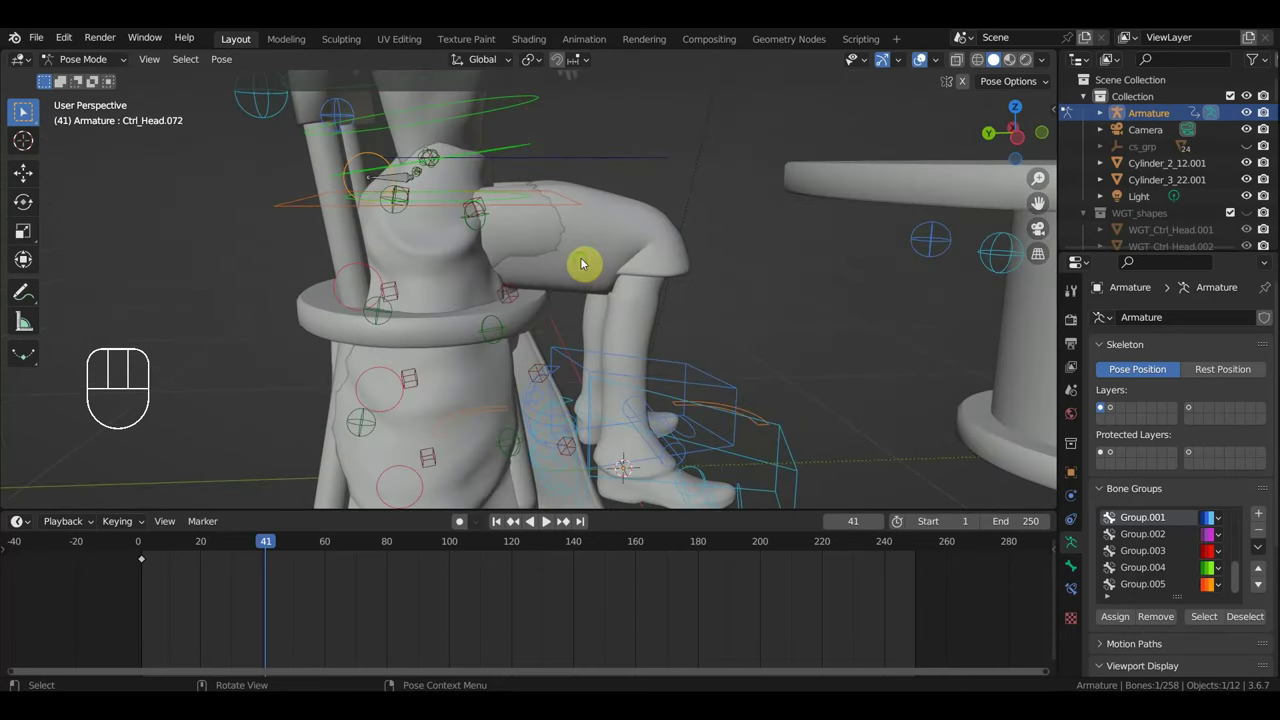
pyautogui.press('KP_3')
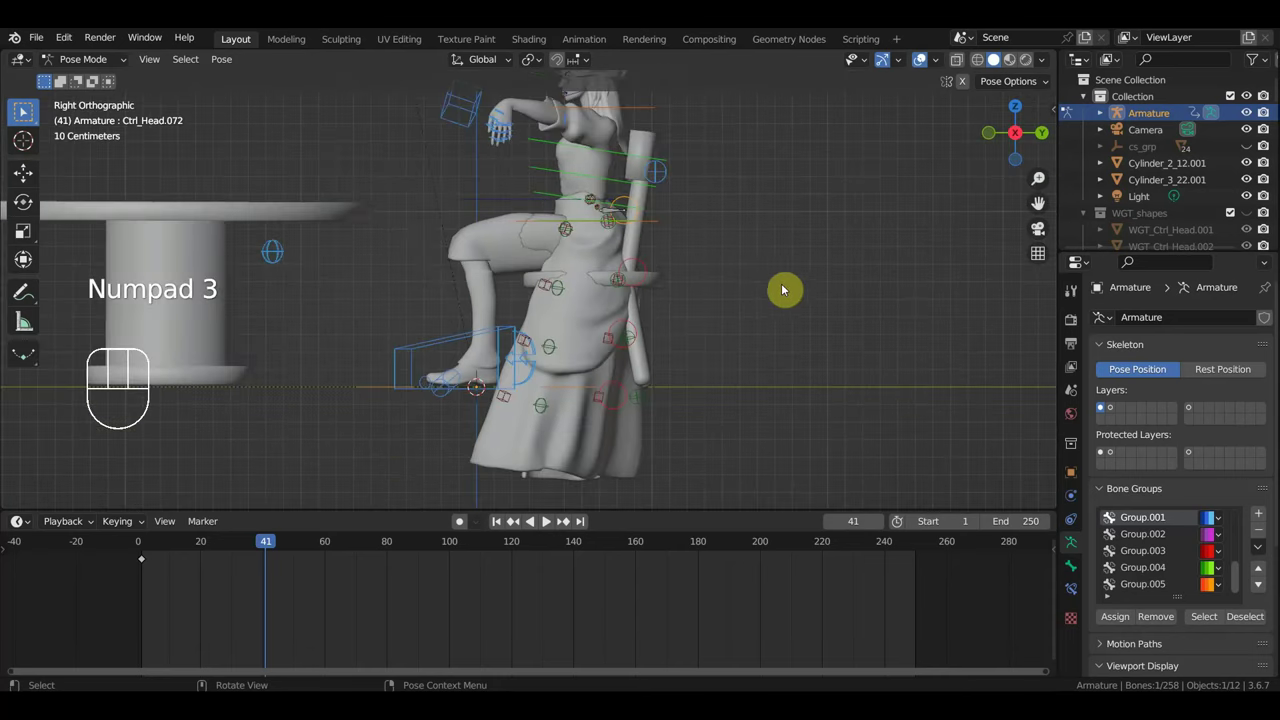
pyautogui.press('r')
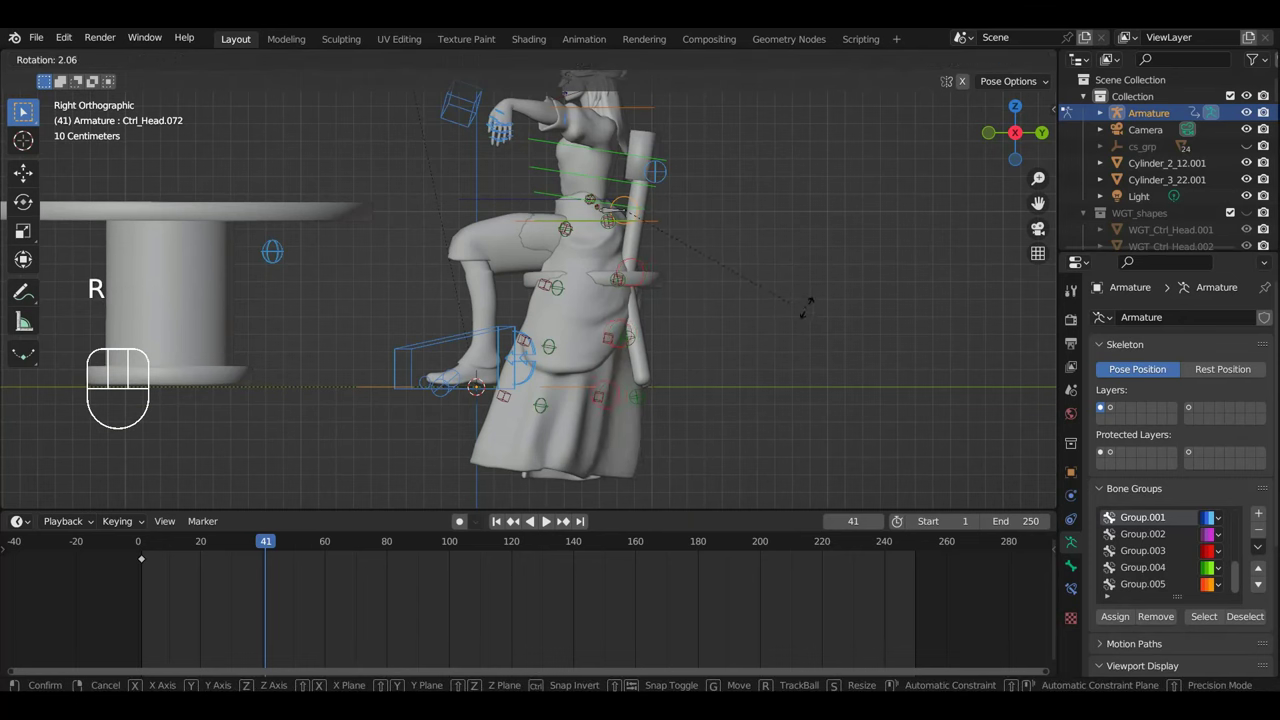
# Select a waist control near the backrest and switch to the right side view.
pyautogui.middleClick(23, 110)
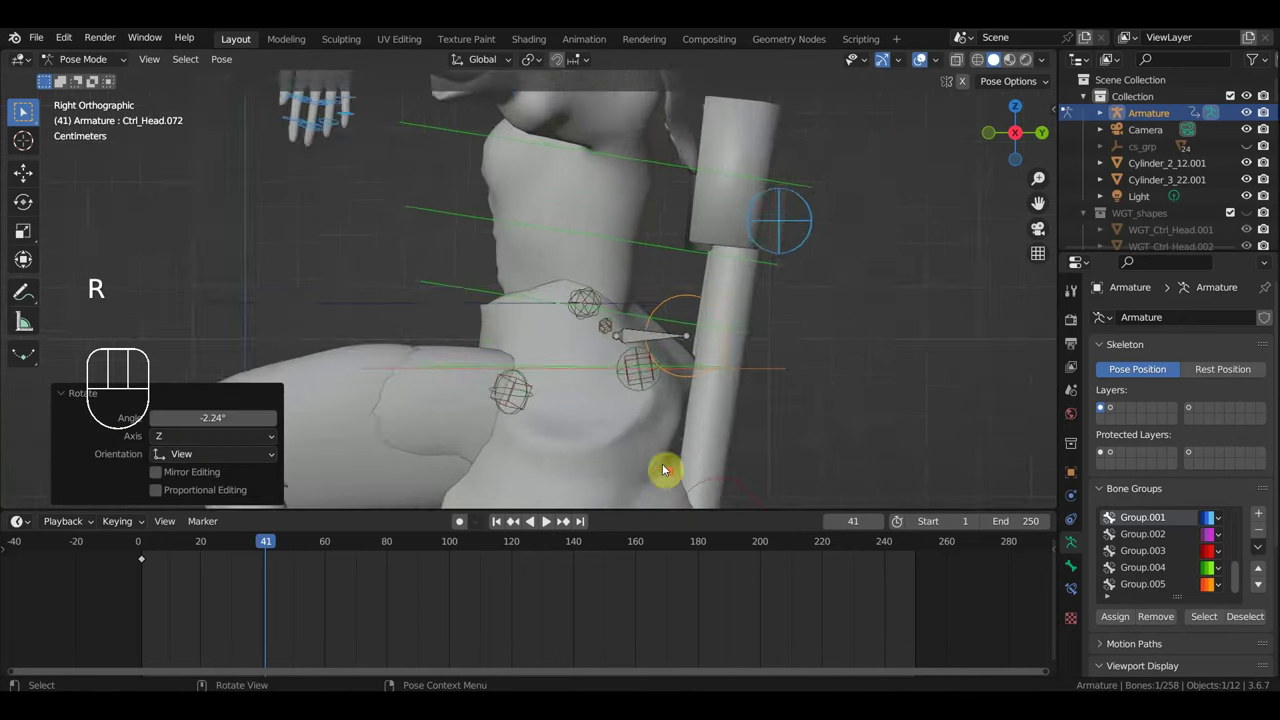
pyautogui.middleClick(23, 110)
pyautogui.scroll(-3)
pyautogui.middleClick(23, 110)
pyautogui.scroll(-3)
pyautogui.scroll(3)
pyautogui.middleClick(23, 110)
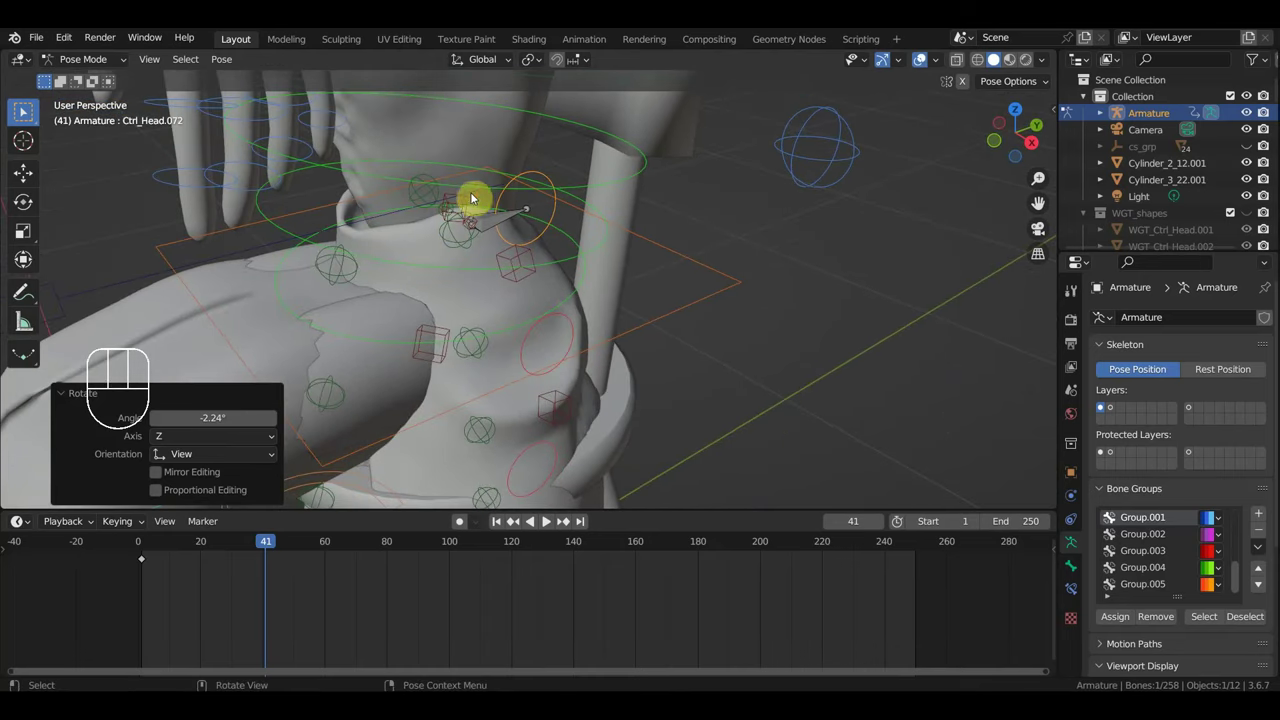
pyautogui.click(23, 110)
pyautogui.click(23, 110)
pyautogui.middleClick(23, 110)
pyautogui.click(23, 110)
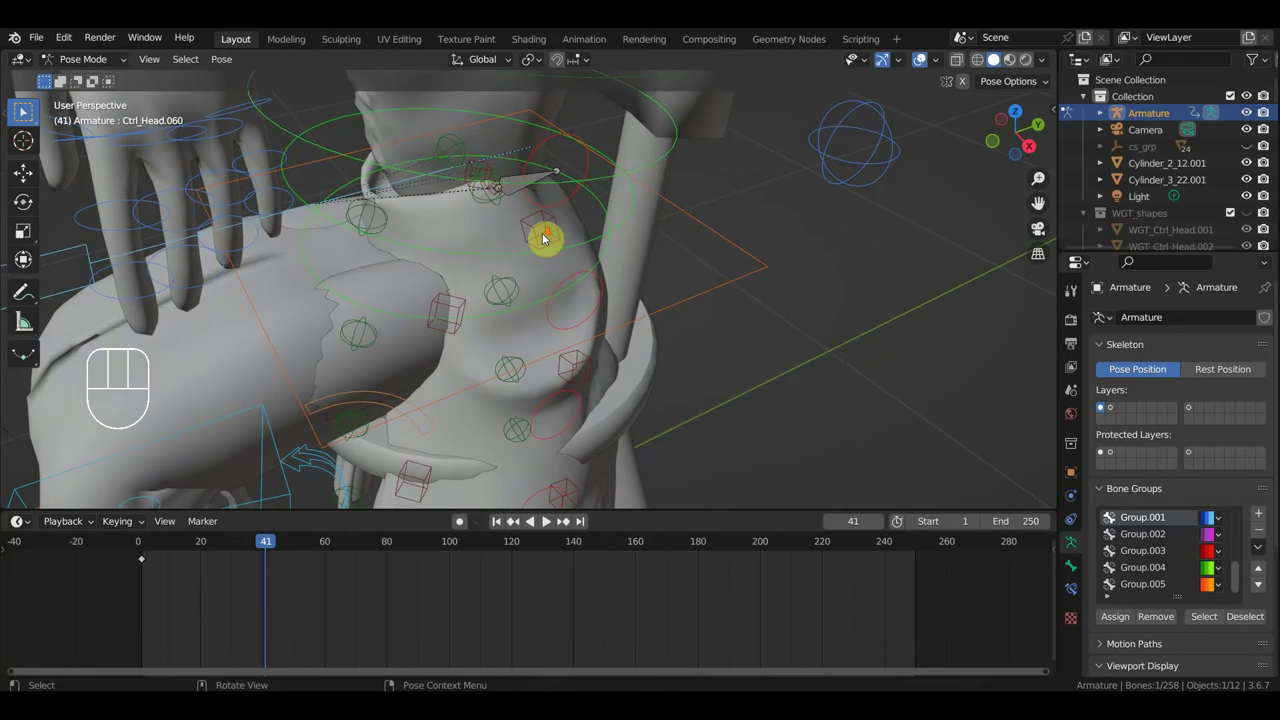
pyautogui.press('KP_3')
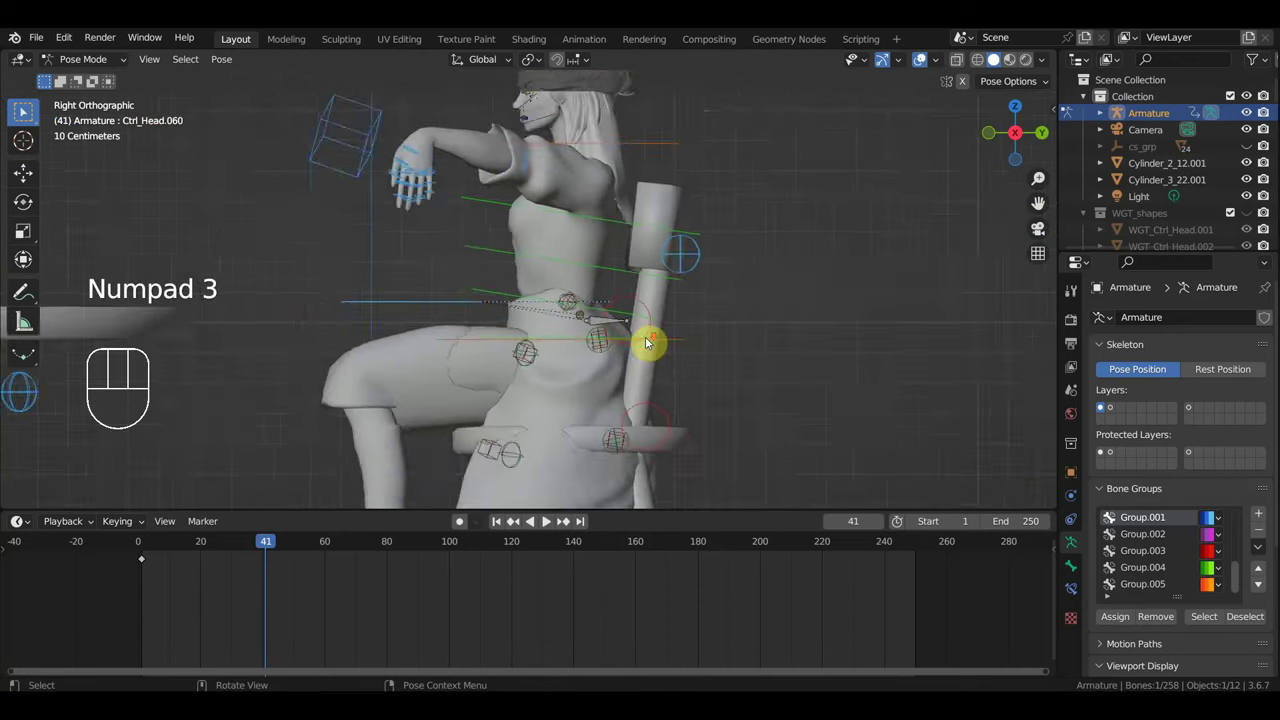
# Rotate the body control to tilt the woman backward and check it in perspective.
pyautogui.press('r')
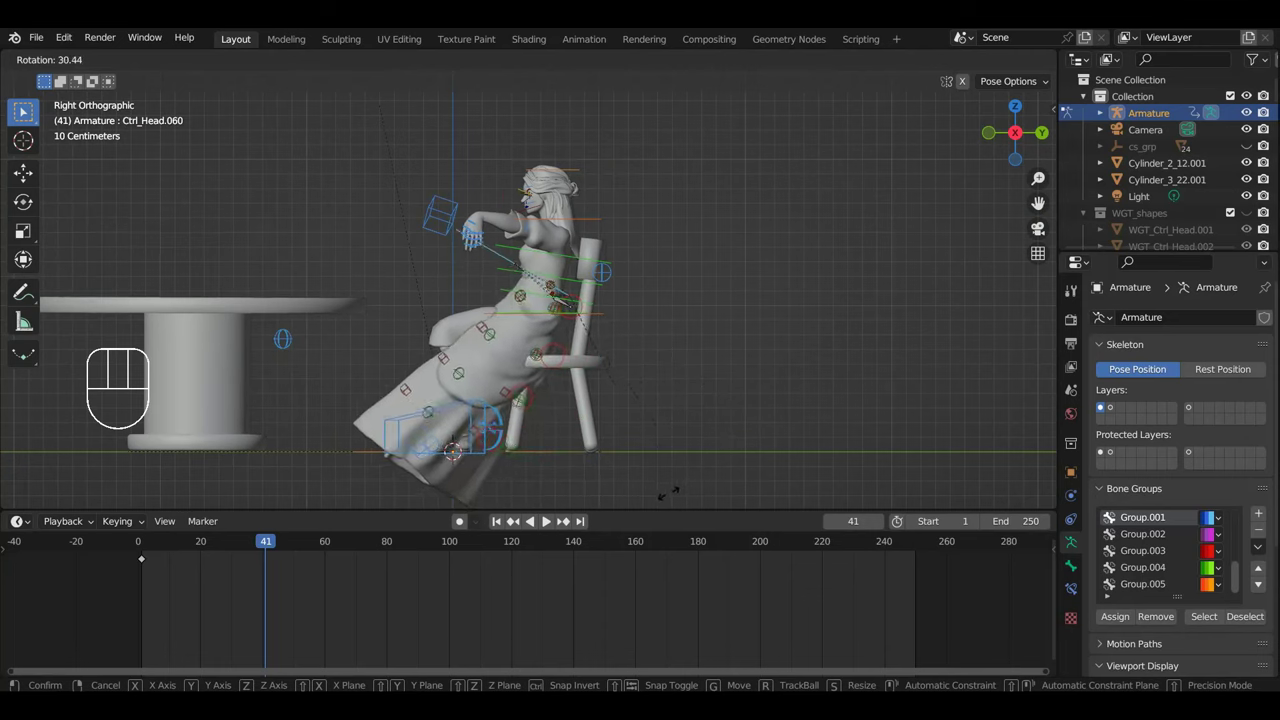
pyautogui.press('g')
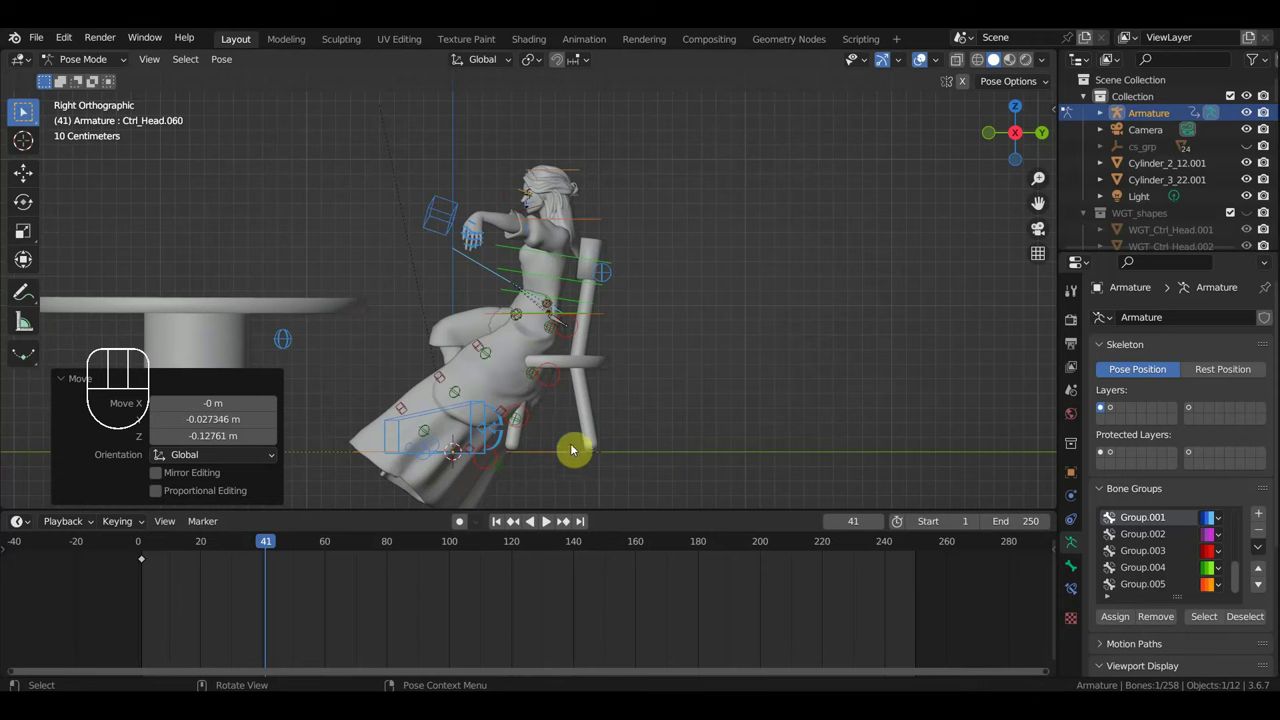
pyautogui.middleClick(23, 110)
pyautogui.moveTo(23, 110); pyautogui.dragTo(23, 110)
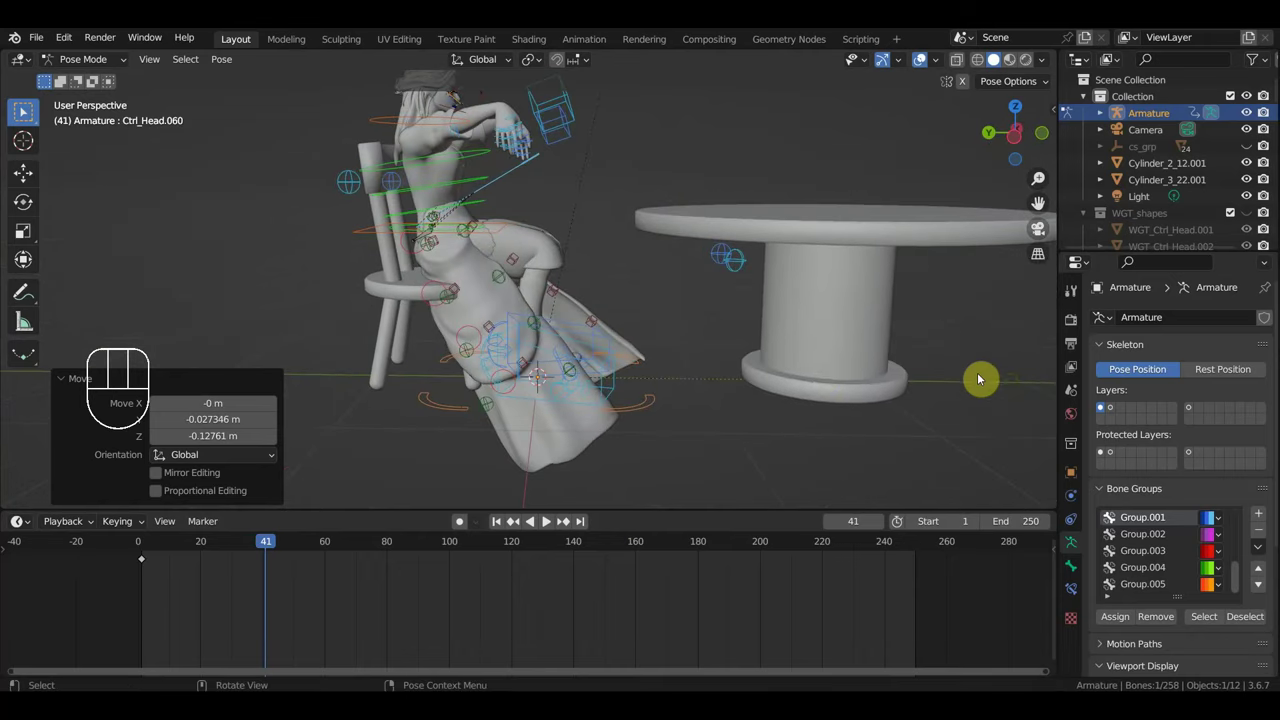
pyautogui.middleClick(23, 110)
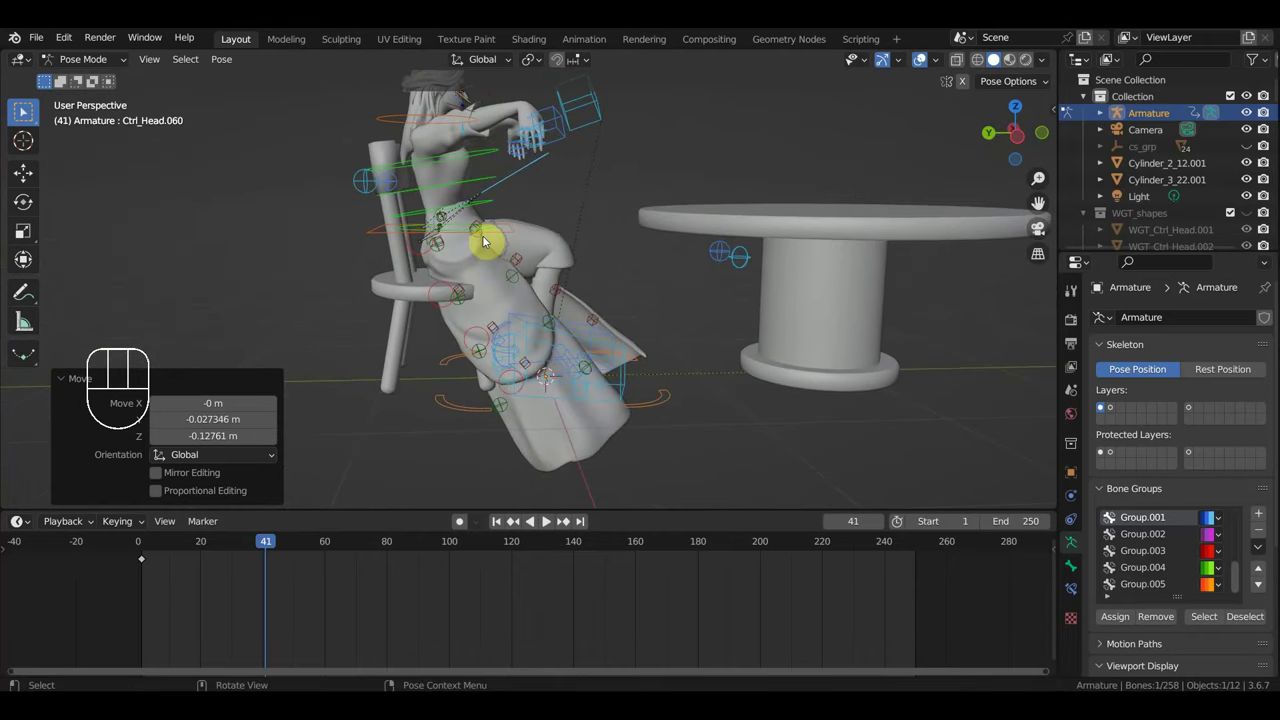
# Rotate the hip controls to recline her seated posture.
pyautogui.click(23, 110)
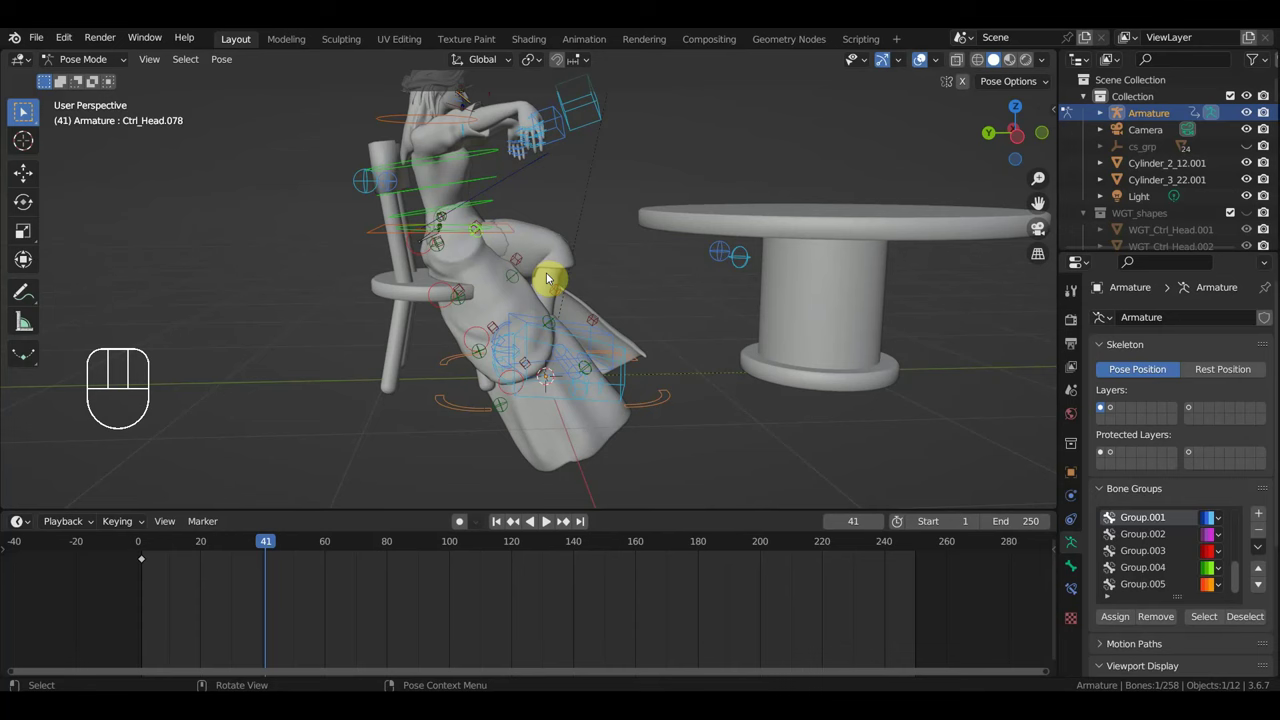
pyautogui.press('r')
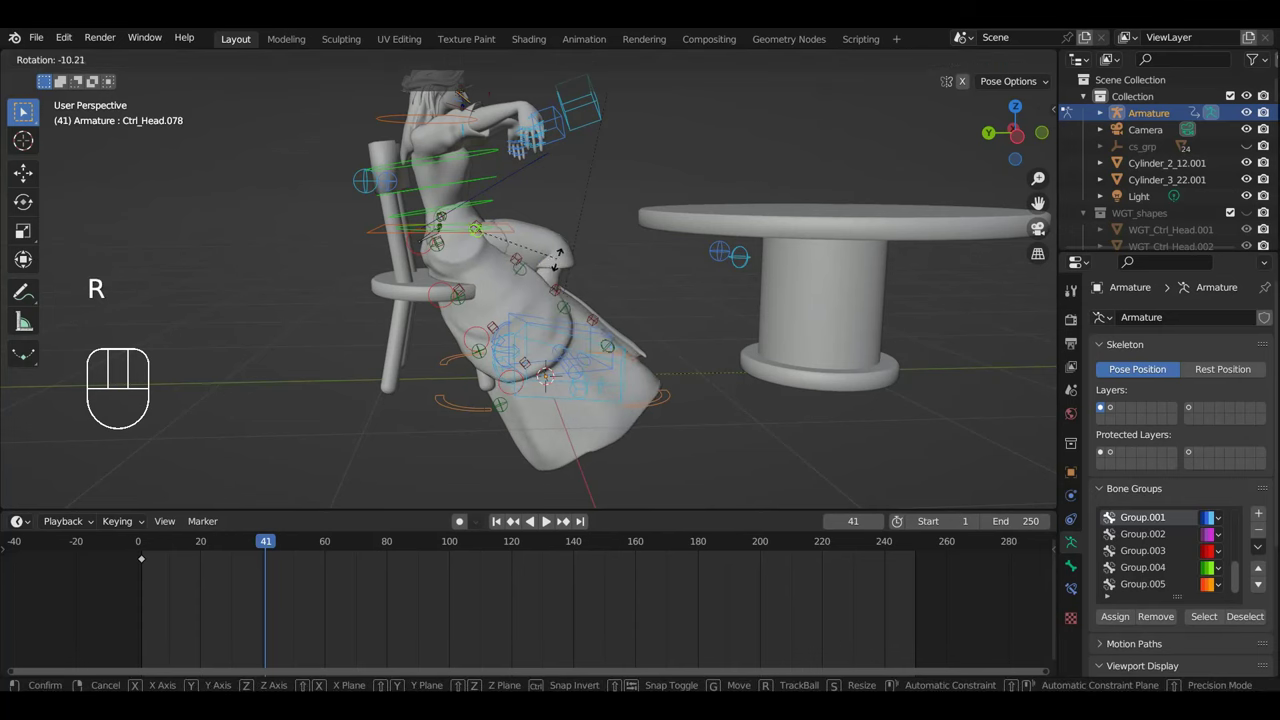
pyautogui.click(23, 110)
pyautogui.press('r')
pyautogui.click(23, 110)
pyautogui.press('r')
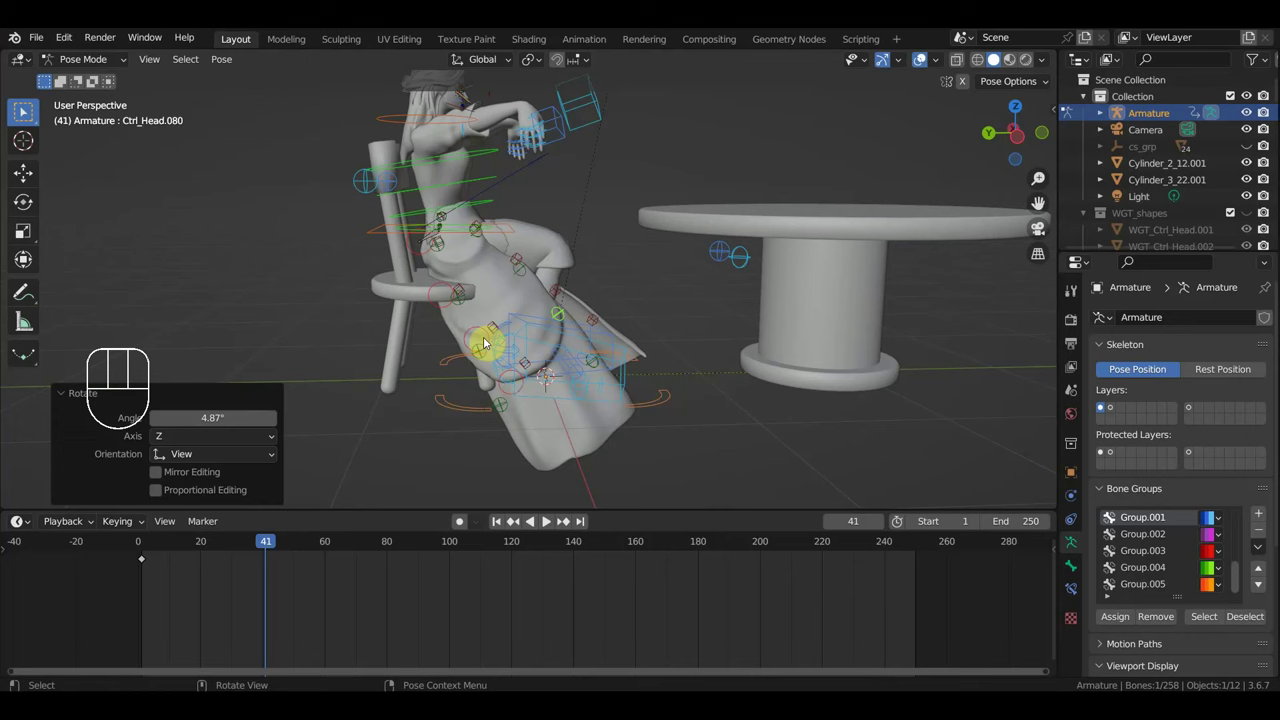
# Rotate Ctrl_Master to tilt the whole seated figure with the dress.
pyautogui.click(23, 110)
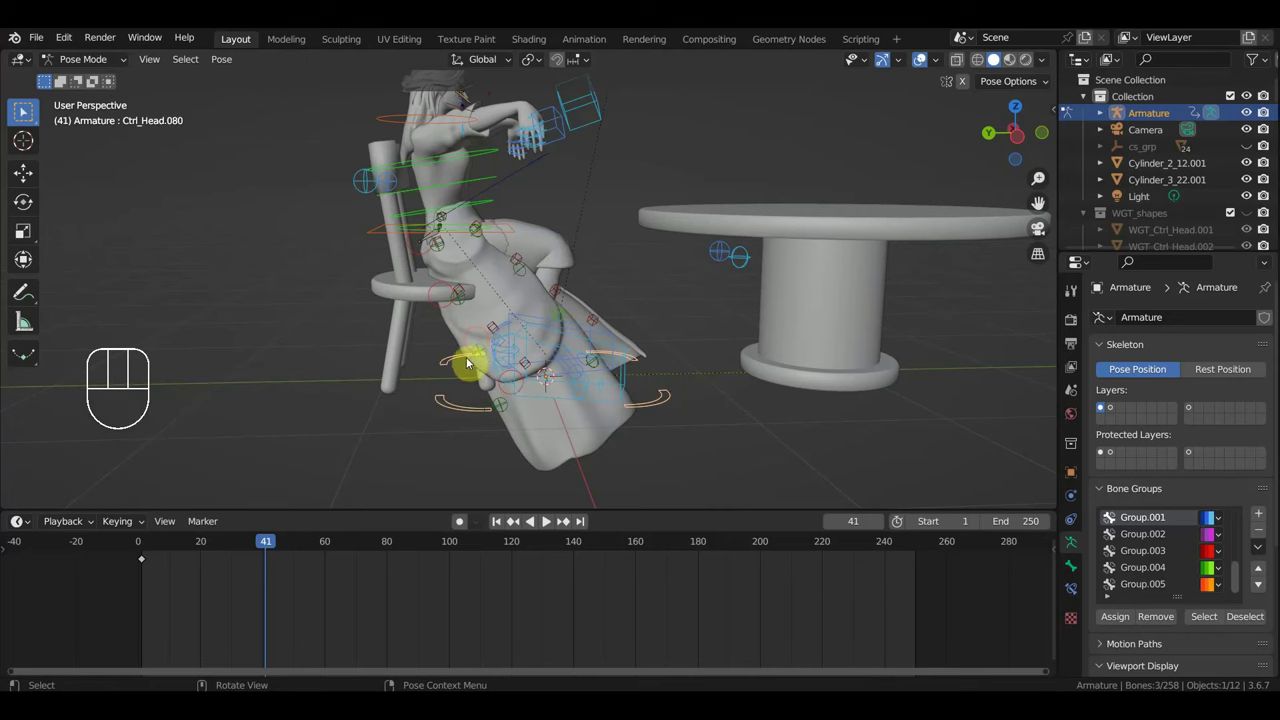
pyautogui.click(23, 110)
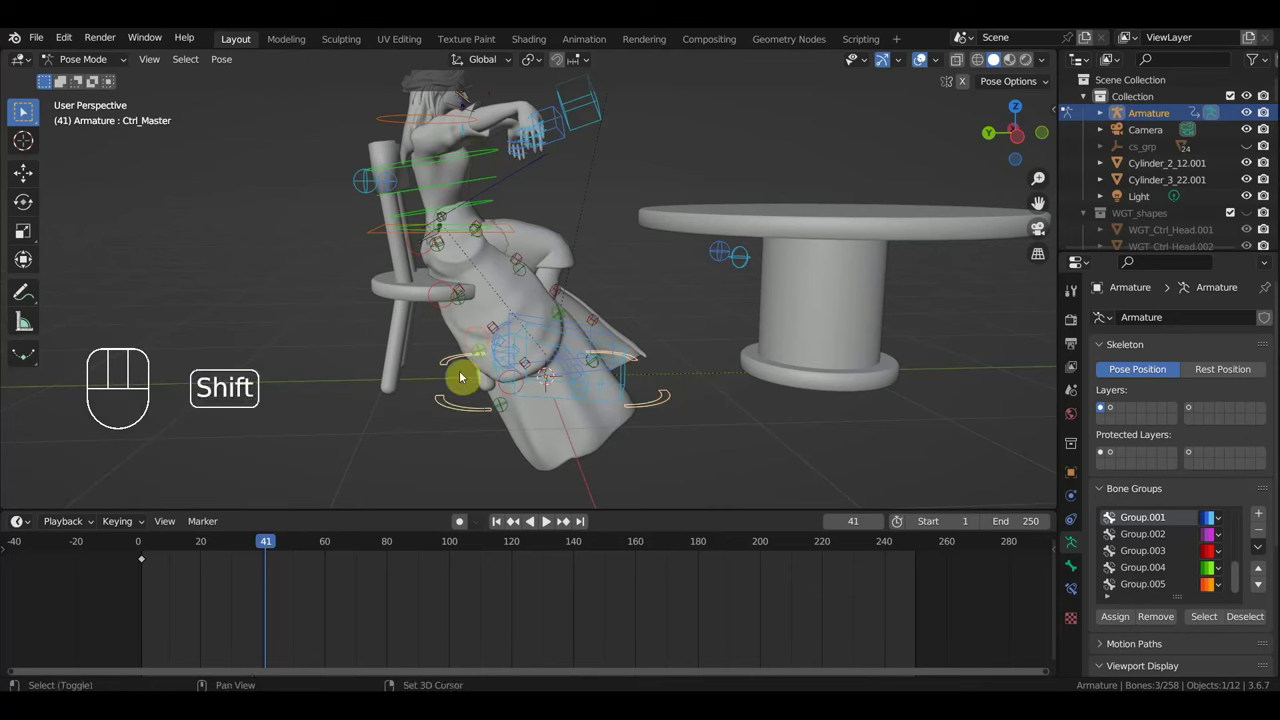
pyautogui.click(23, 110)
pyautogui.press('r')
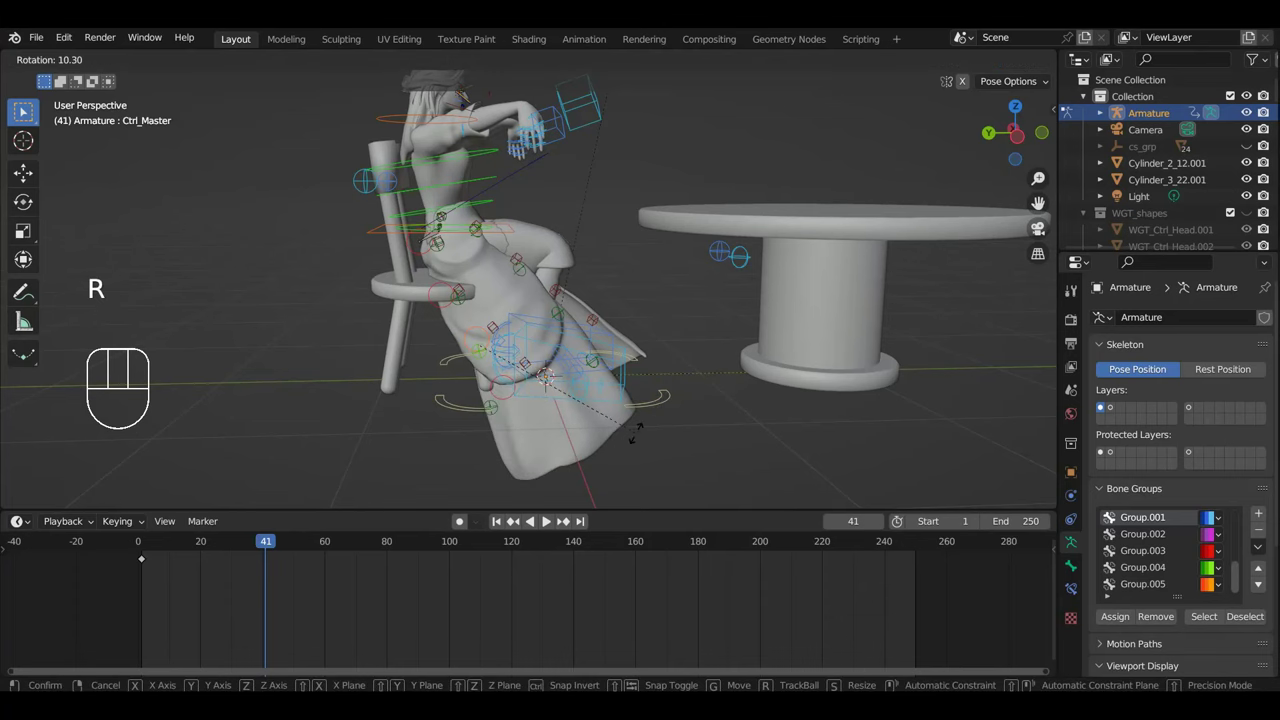
pyautogui.moveTo(23, 110); pyautogui.dragTo(23, 110)
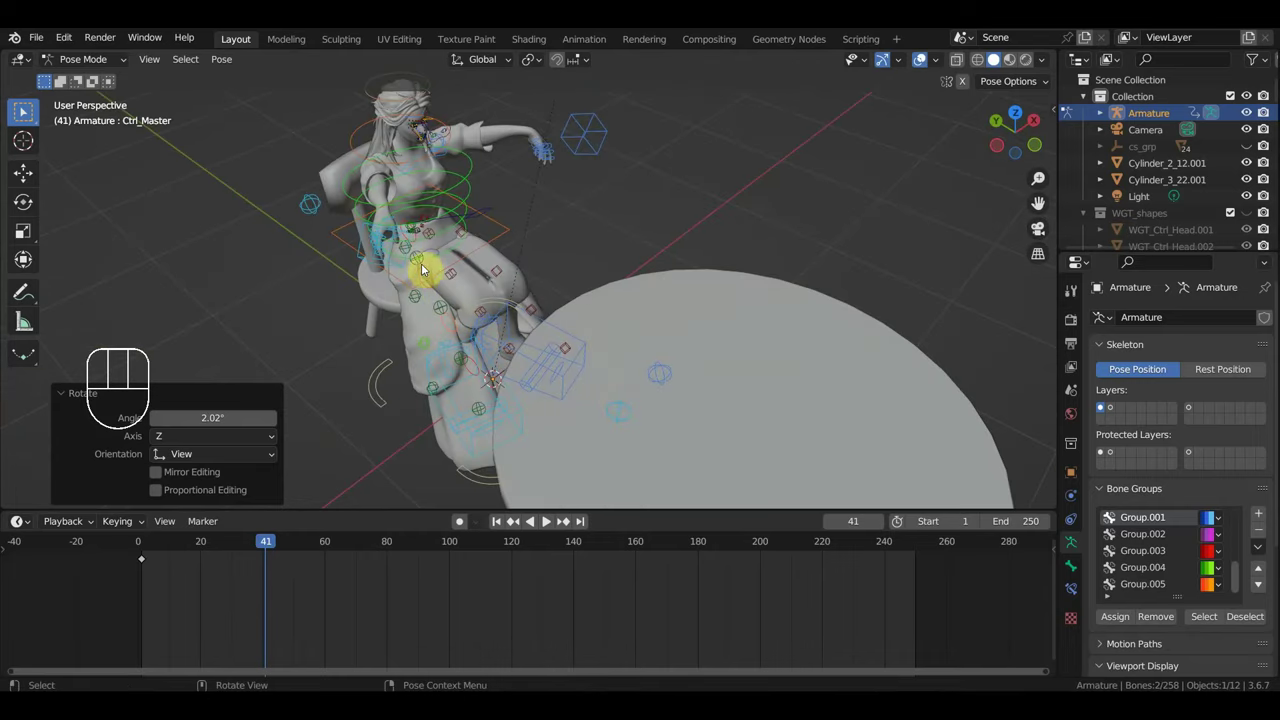
# Rotate the hip control and another body control while orbiting the figure.
pyautogui.click(23, 110)
pyautogui.middleClick(23, 110)
pyautogui.press('r')
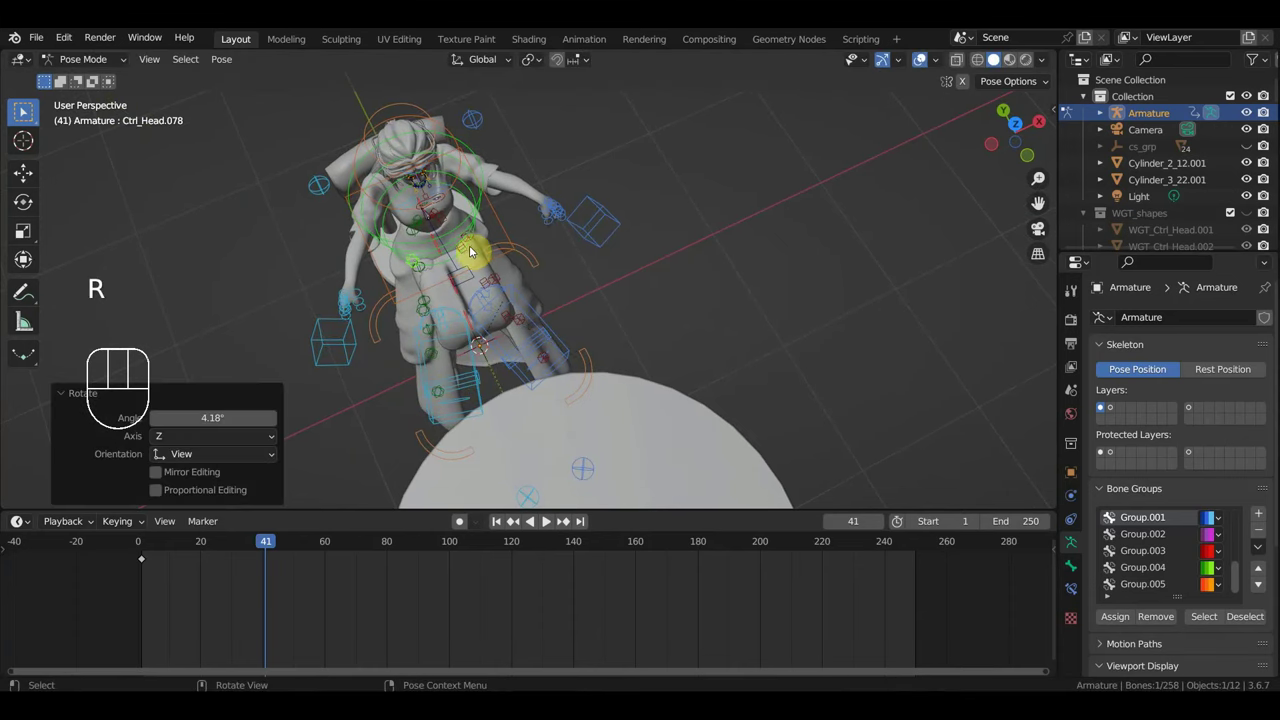
pyautogui.middleClick(23, 110)
pyautogui.click(23, 110)
pyautogui.press('r')
pyautogui.moveTo(23, 110); pyautogui.dragTo(23, 110)
pyautogui.moveTo(23, 110); pyautogui.dragTo(23, 110)
# Switch to the right side view and select Ctrl_Hand_IK_Left to move the arm.
pyautogui.scroll(-3)
pyautogui.middleClick(23, 110)
pyautogui.middleClick(23, 110)
pyautogui.middleClick(23, 110)
pyautogui.scroll(-3)
pyautogui.press('KP_3')
pyautogui.click(23, 110)
# Move and rotate the left hand IK control so the left hand rests in place.
pyautogui.press('g')
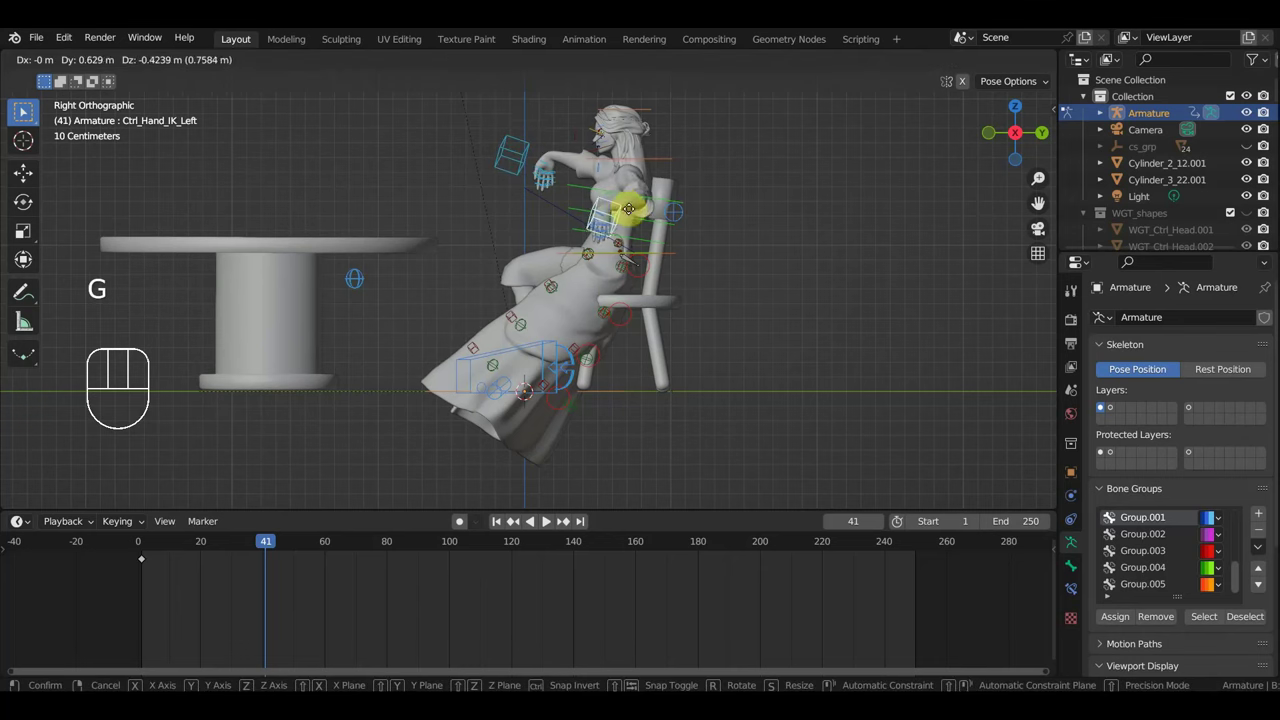
pyautogui.scroll(3)
pyautogui.middleClick(23, 110)
pyautogui.scroll(-3)
pyautogui.press('g')
pyautogui.middleClick(23, 110)
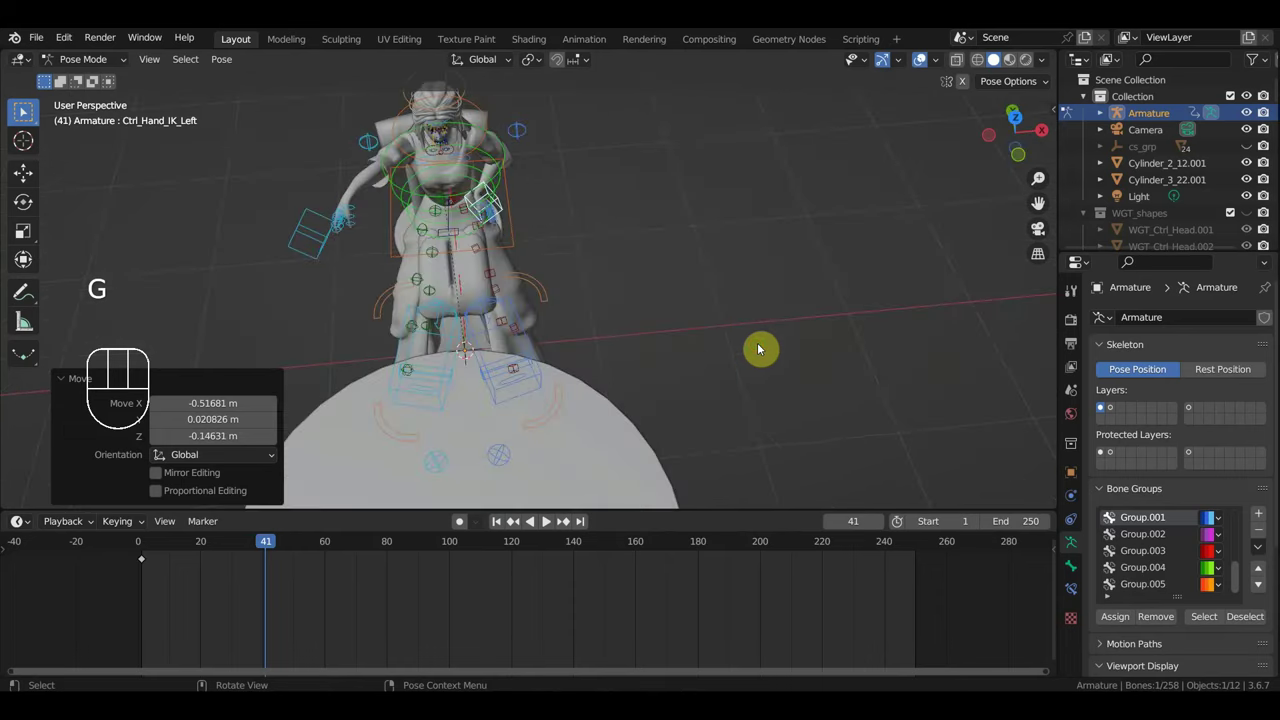
pyautogui.middleClick(23, 110)
pyautogui.press('r')
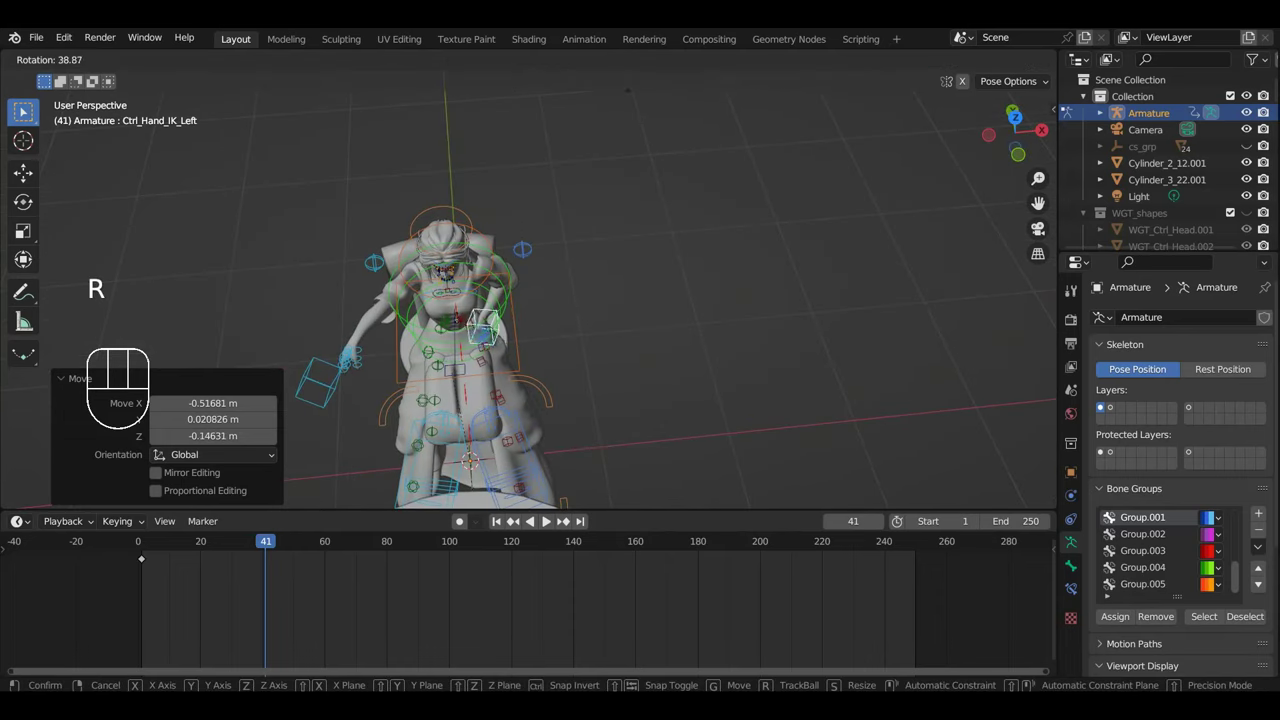
pyautogui.press('g')
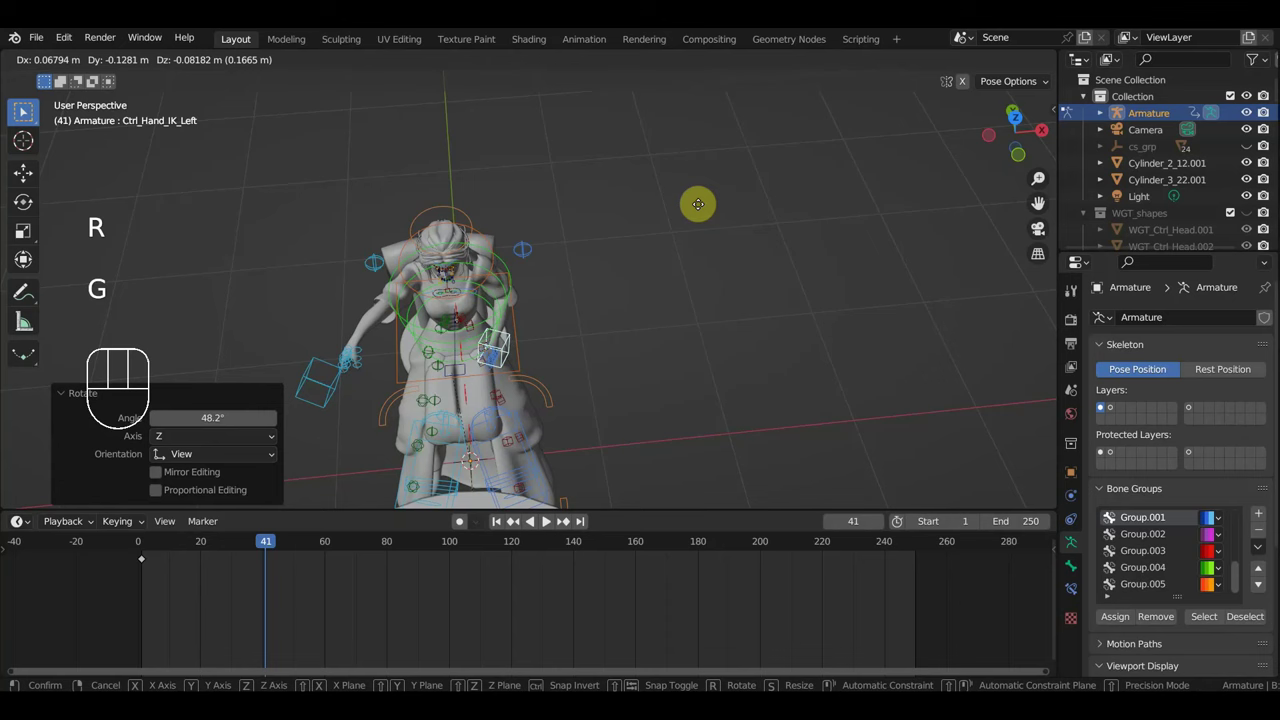
pyautogui.moveTo(23, 110); pyautogui.dragTo(23, 110)
pyautogui.moveTo(23, 110); pyautogui.dragTo(23, 110)
pyautogui.press('r')
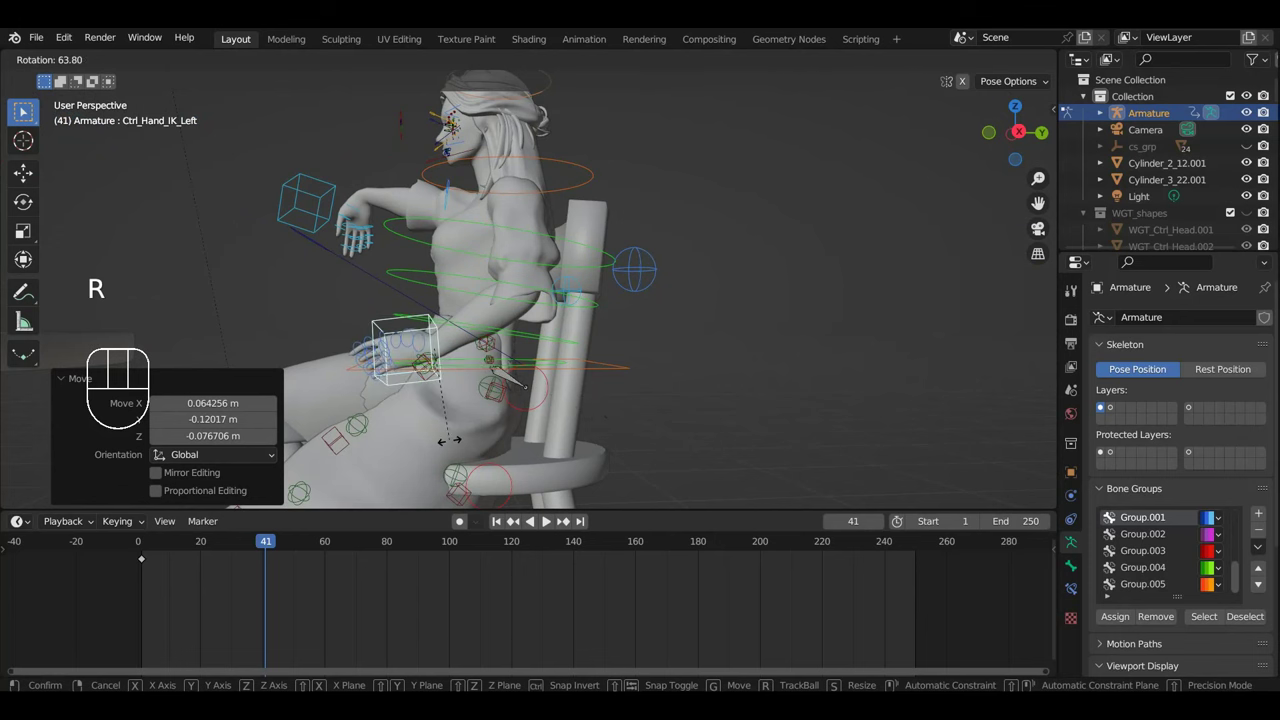
pyautogui.moveTo(23, 110); pyautogui.dragTo(23, 110)
pyautogui.press('r')
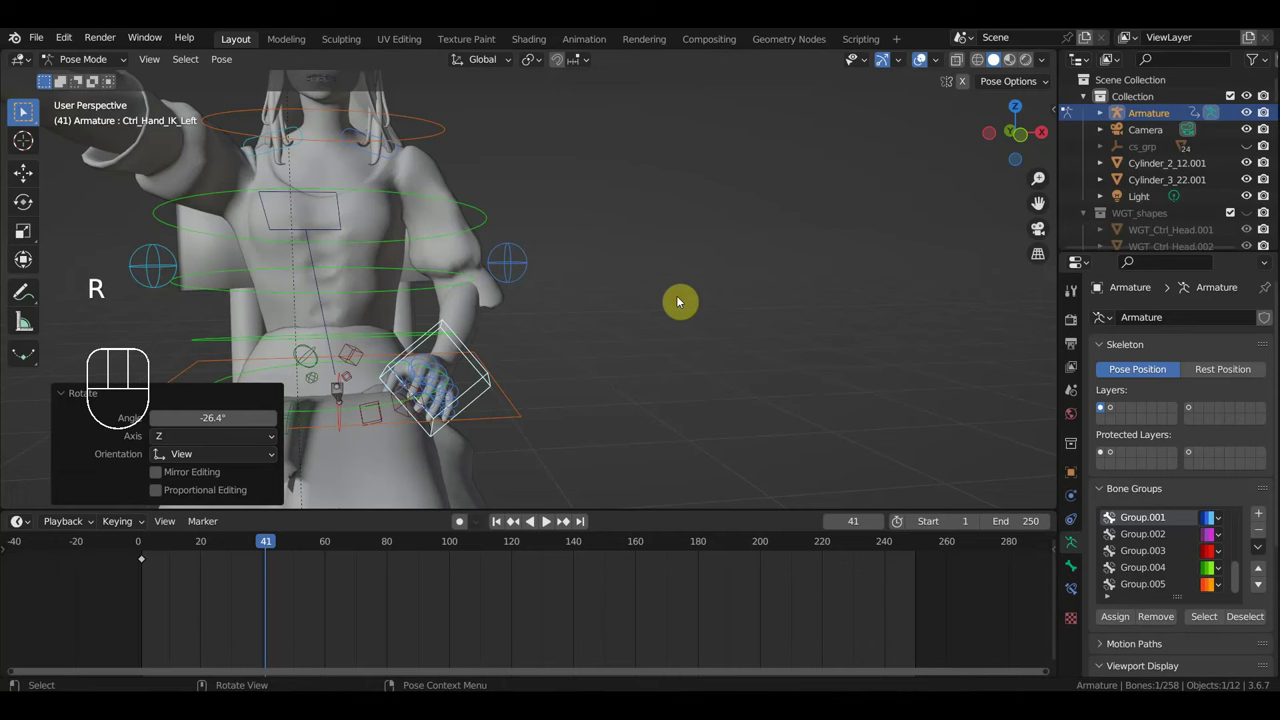
pyautogui.press('g')
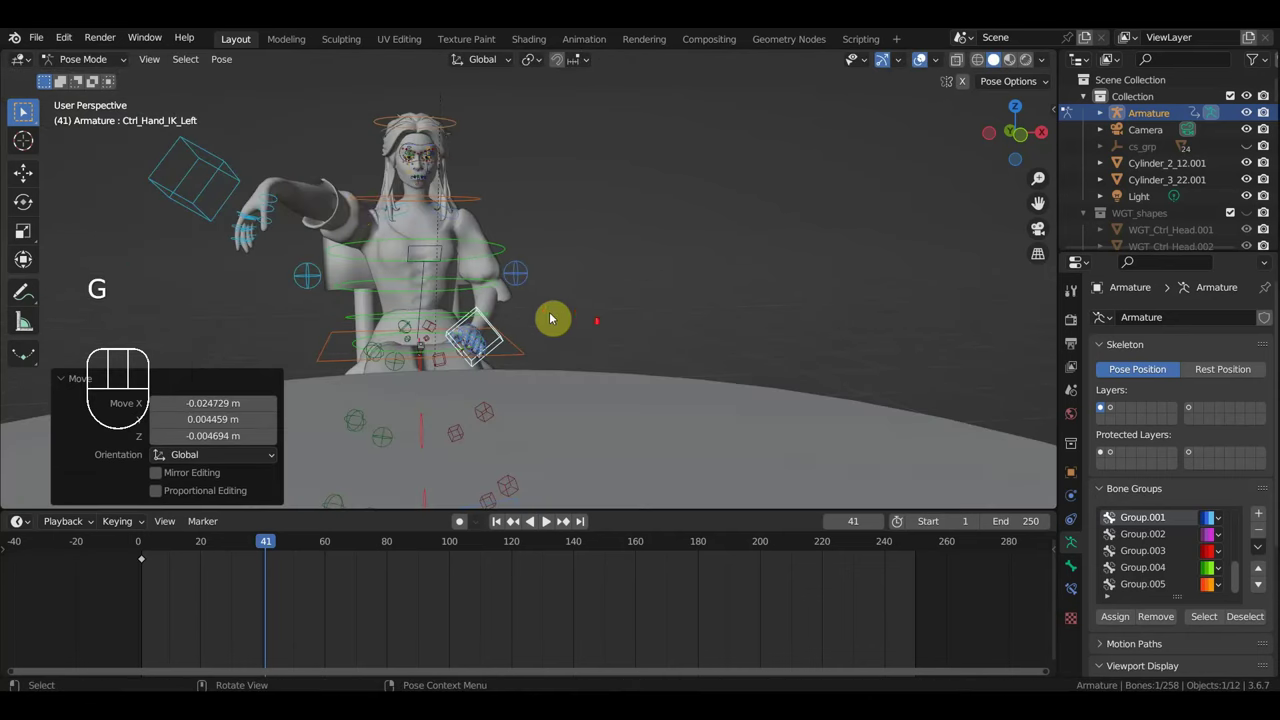
# Move and rotate the right hand IK control so the right hand rests on her lap.
pyautogui.click(23, 110)
pyautogui.press('g')
pyautogui.middleClick(23, 110)
pyautogui.press('g')
pyautogui.press('r')
pyautogui.moveTo(23, 110); pyautogui.dragTo(23, 110)
pyautogui.press('r')
pyautogui.middleClick(23, 110)
pyautogui.middleClick(23, 110)
pyautogui.press('r')
pyautogui.moveTo(23, 110); pyautogui.dragTo(23, 110)
pyautogui.press('g')
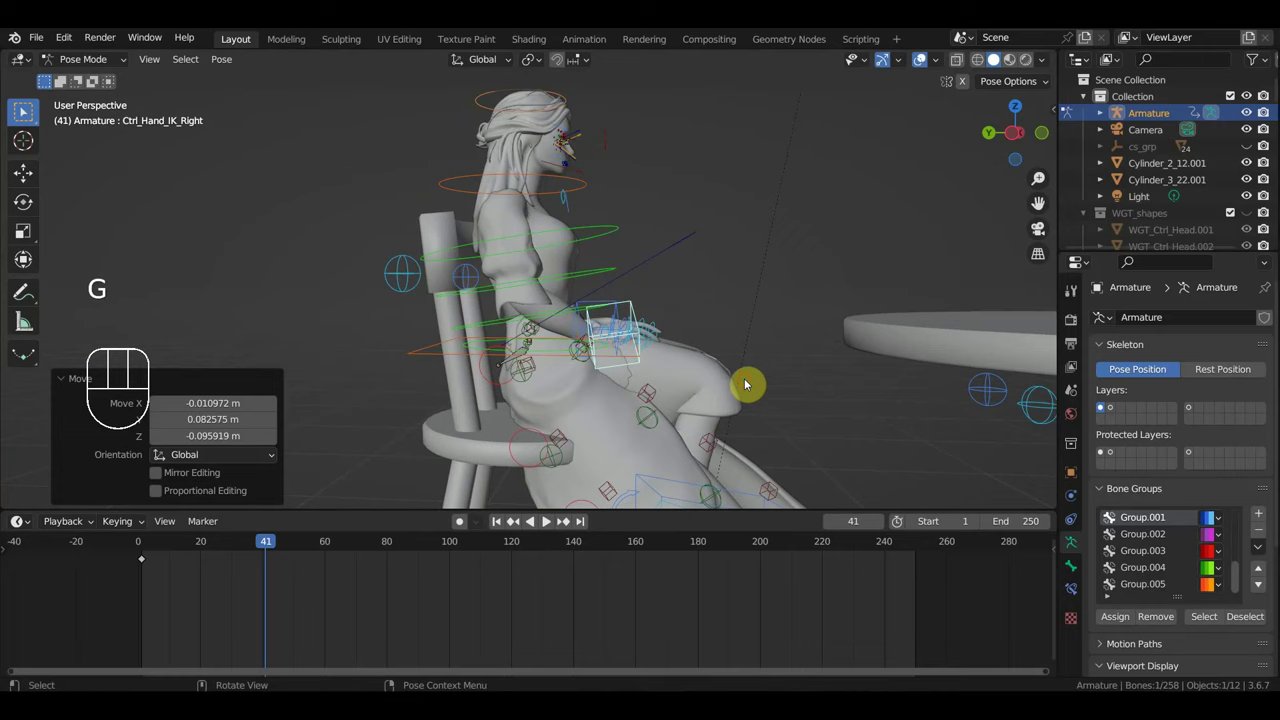
pyautogui.scroll(3)
pyautogui.moveTo(23, 110); pyautogui.dragTo(23, 110)
pyautogui.scroll(-3)
pyautogui.scroll(3)
pyautogui.moveTo(23, 110); pyautogui.dragTo(23, 110)
# Key Location & Rotation on all of the rig's controls for the current pose.
pyautogui.press('a')
pyautogui.press('i')
pyautogui.click(23, 110)
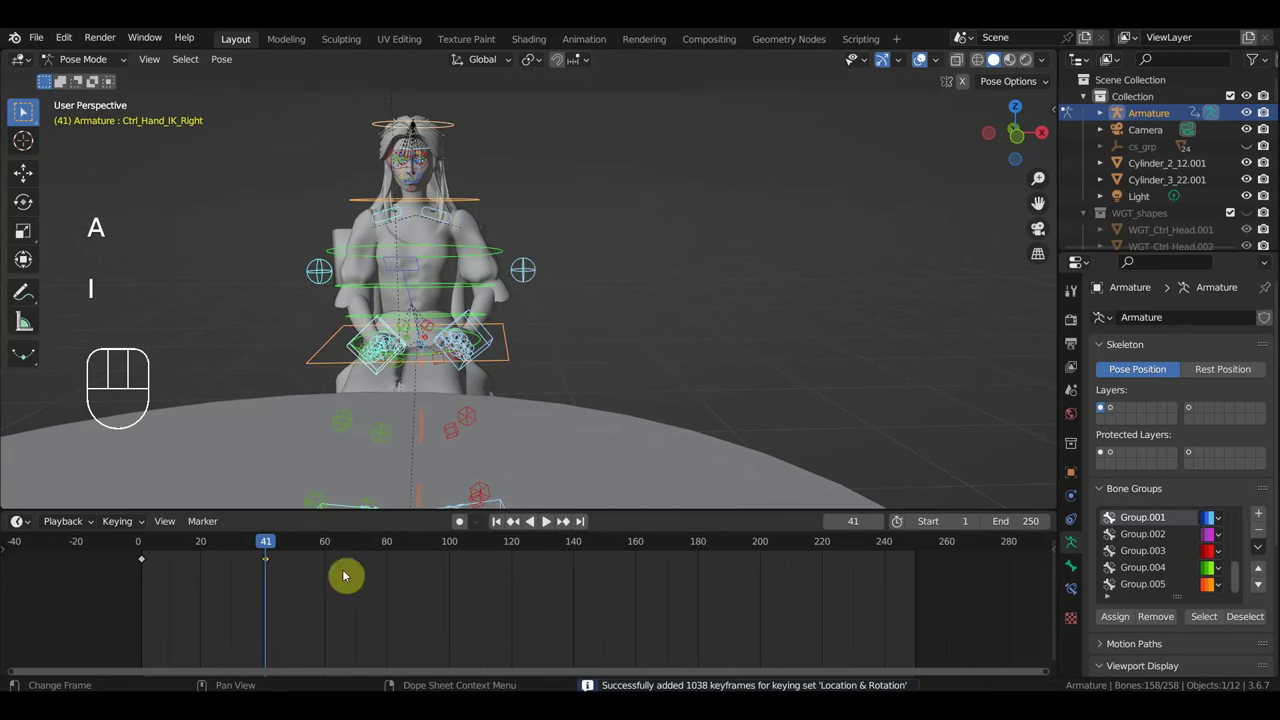
# Play back the animation while orbiting around the seated woman to review it.
pyautogui.press('g')
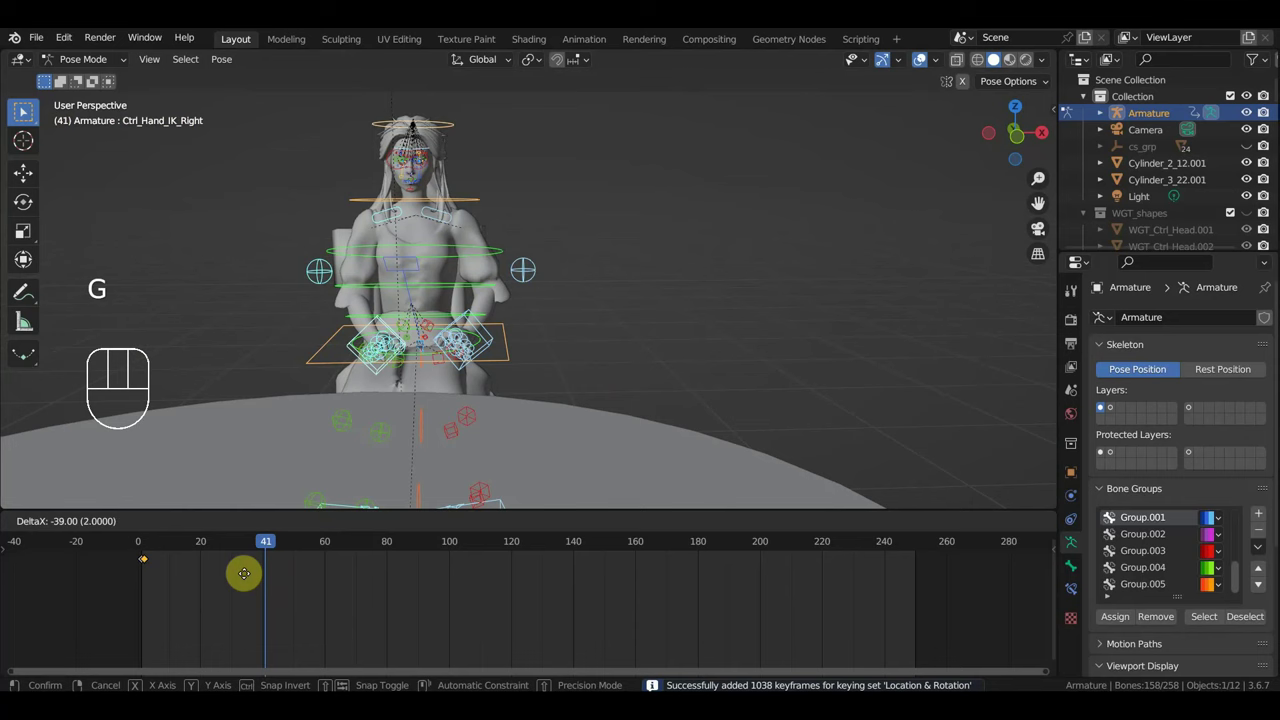
pyautogui.click(23, 110)
pyautogui.click(23, 110)
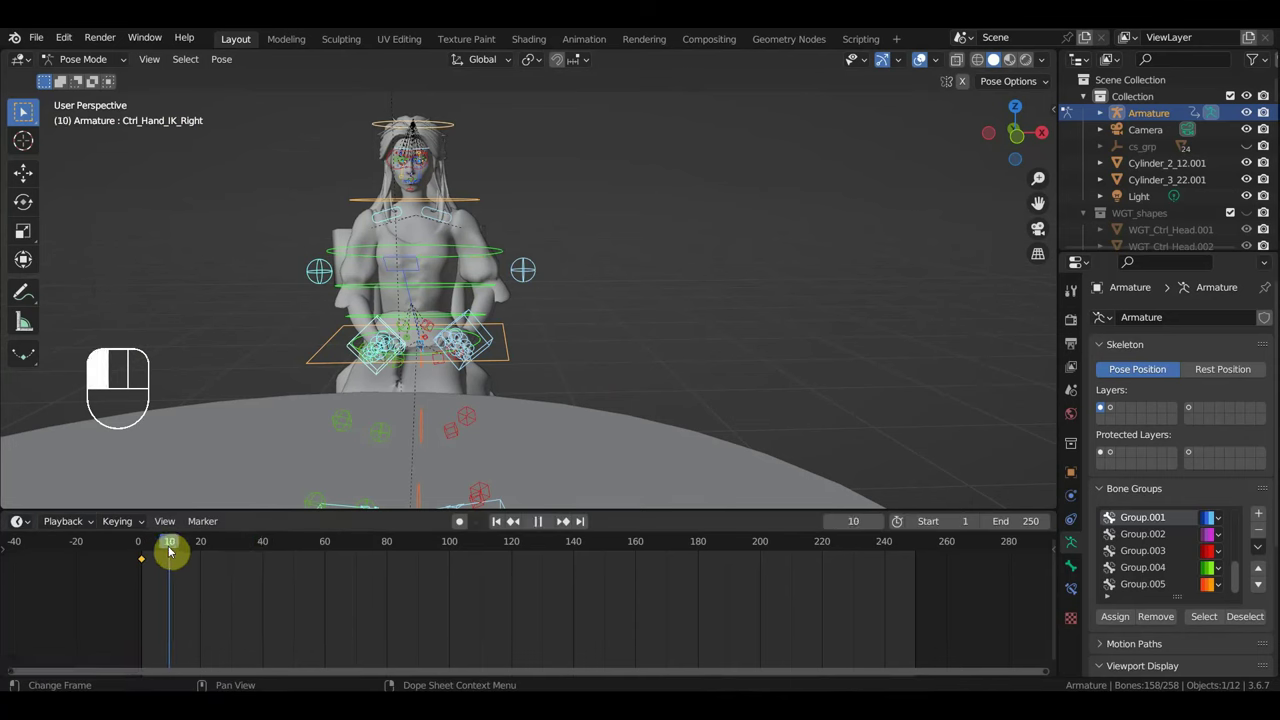
pyautogui.middleClick(23, 110)
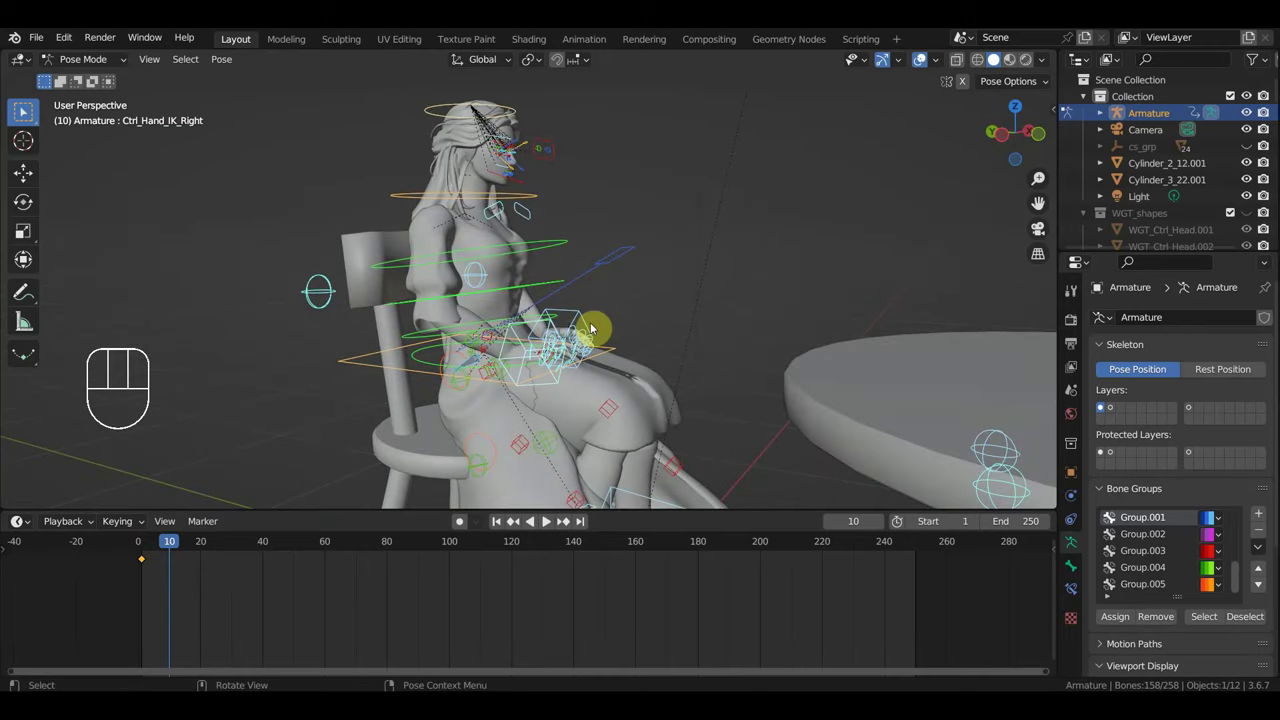
pyautogui.middleClick(23, 110)
pyautogui.middleClick(23, 110)
pyautogui.middleClick(23, 110)
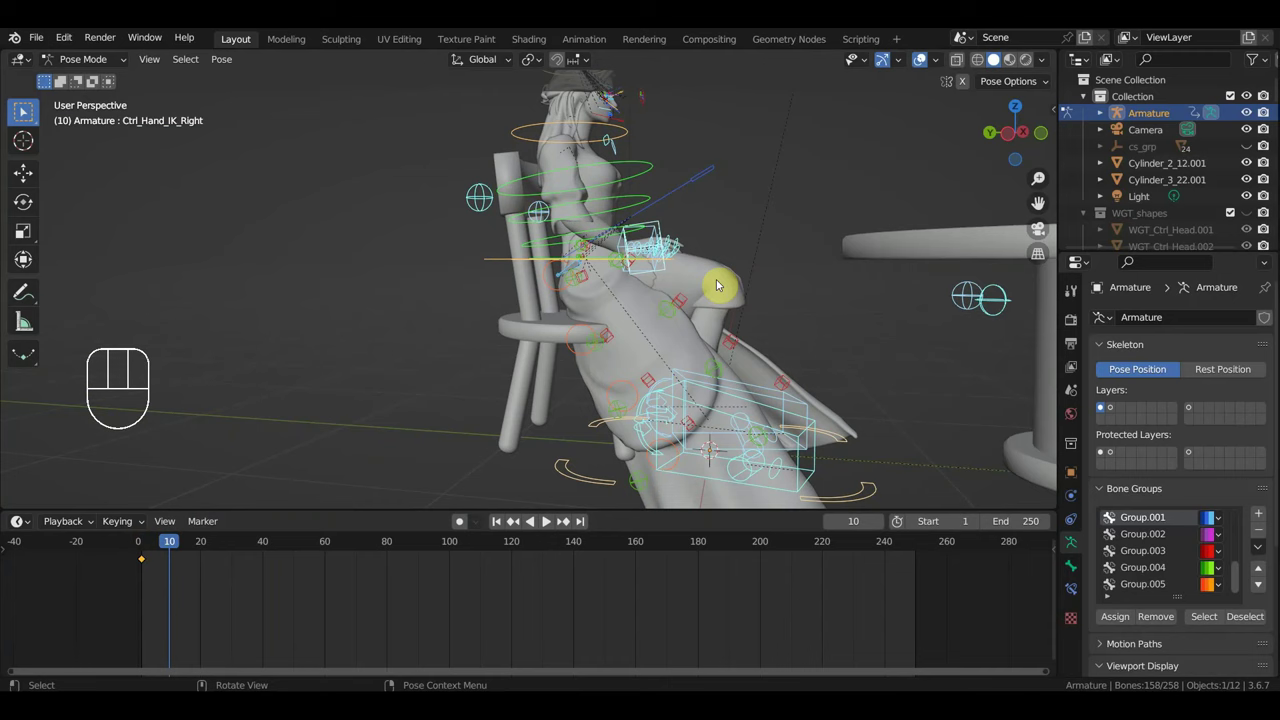
pyautogui.middleClick(23, 110)
pyautogui.middleClick(23, 110)
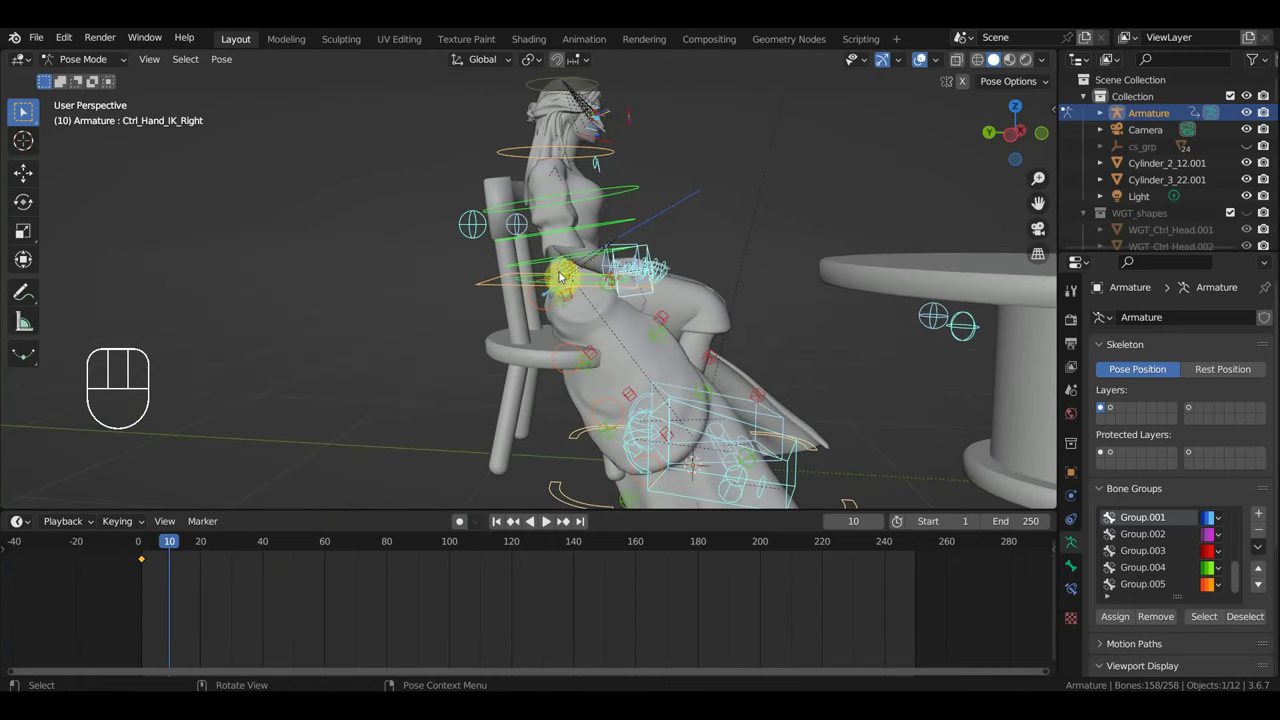
# Stop playback at frame 1 and rotate the spine and head controls into a new pose.
pyautogui.click(23, 110)
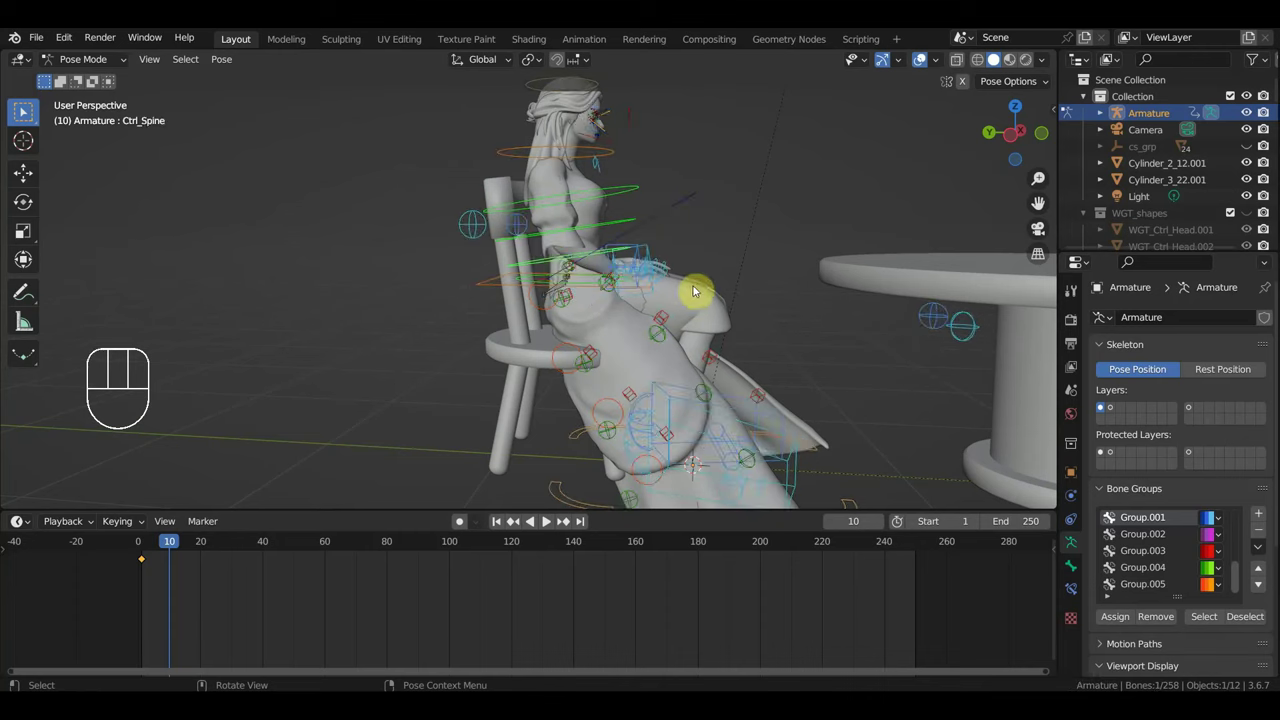
pyautogui.click(23, 110)
pyautogui.press('r')
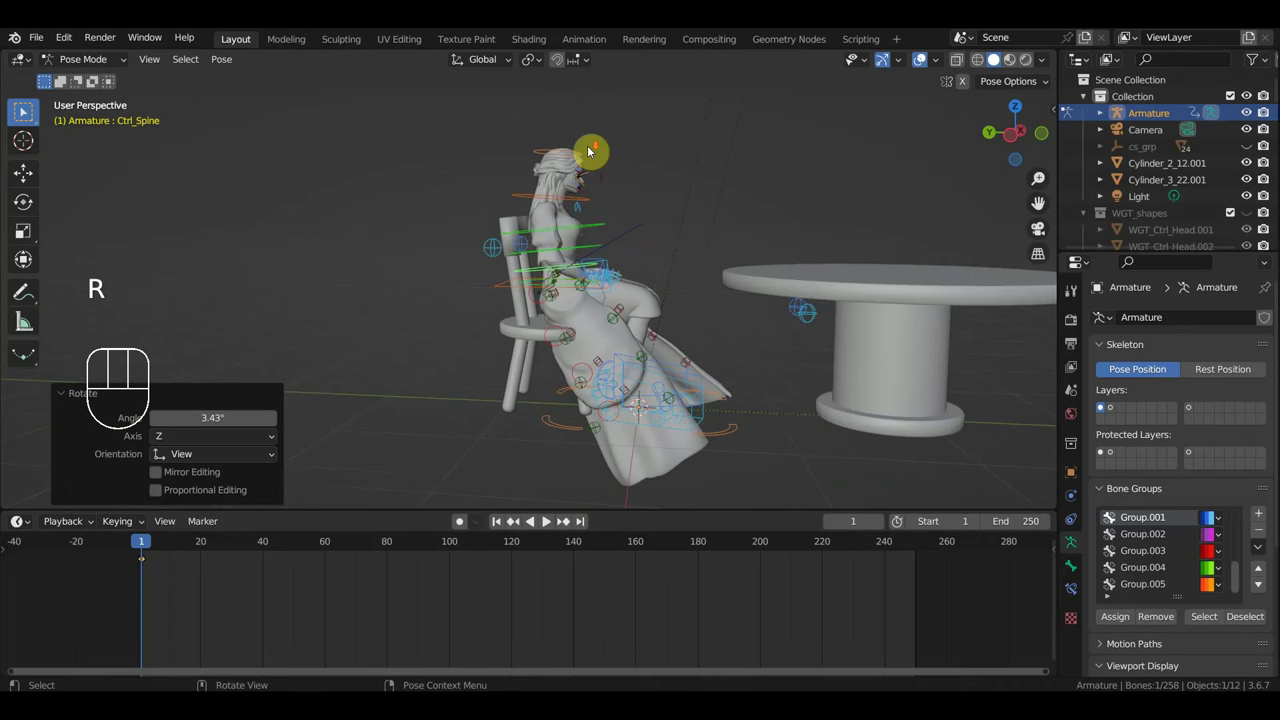
pyautogui.click(23, 110)
pyautogui.press('r')
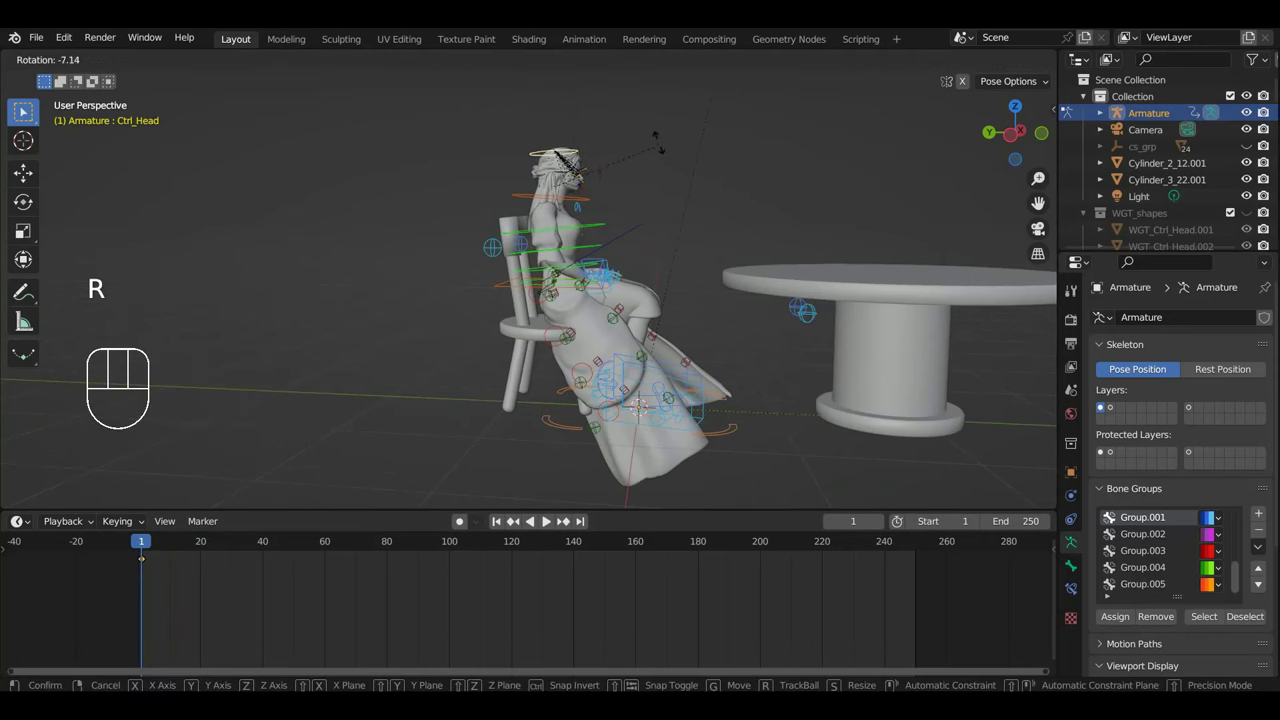
# Key Location & Rotation on all controls at frame 1 and return to Object Mode.
pyautogui.press('a')
pyautogui.press('i')
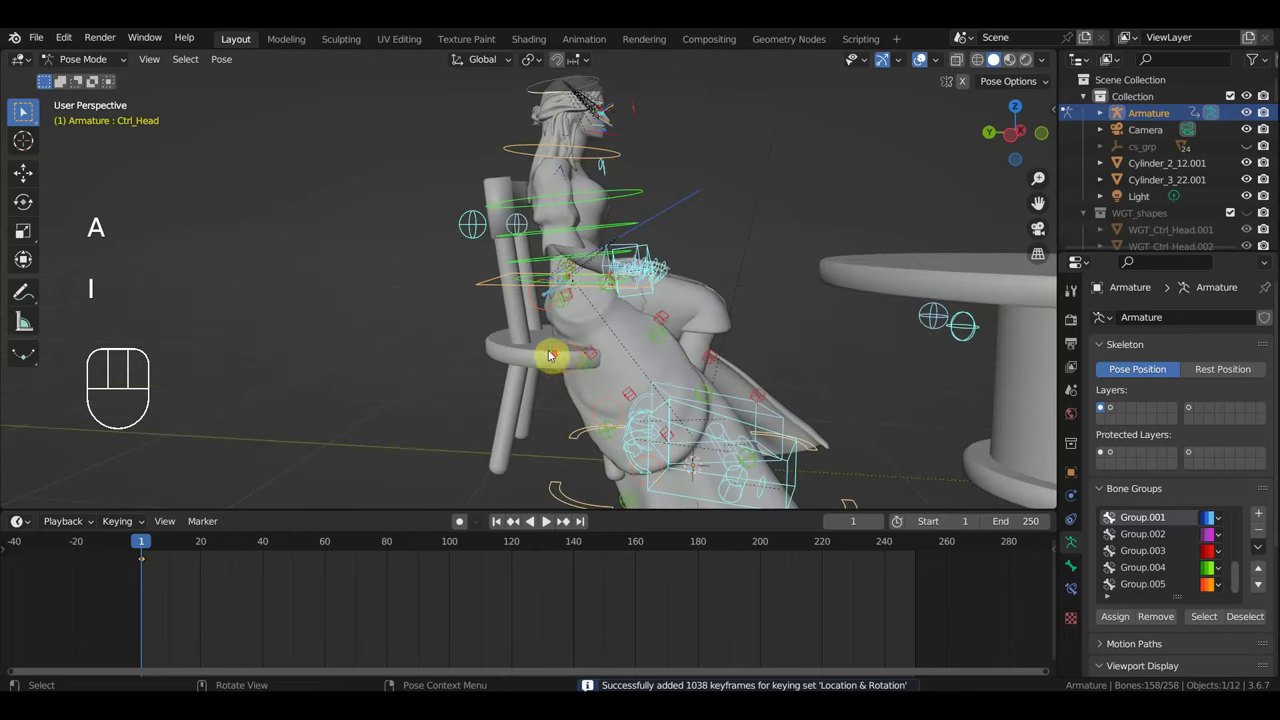
pyautogui.click(23, 110)
pyautogui.click(23, 110)
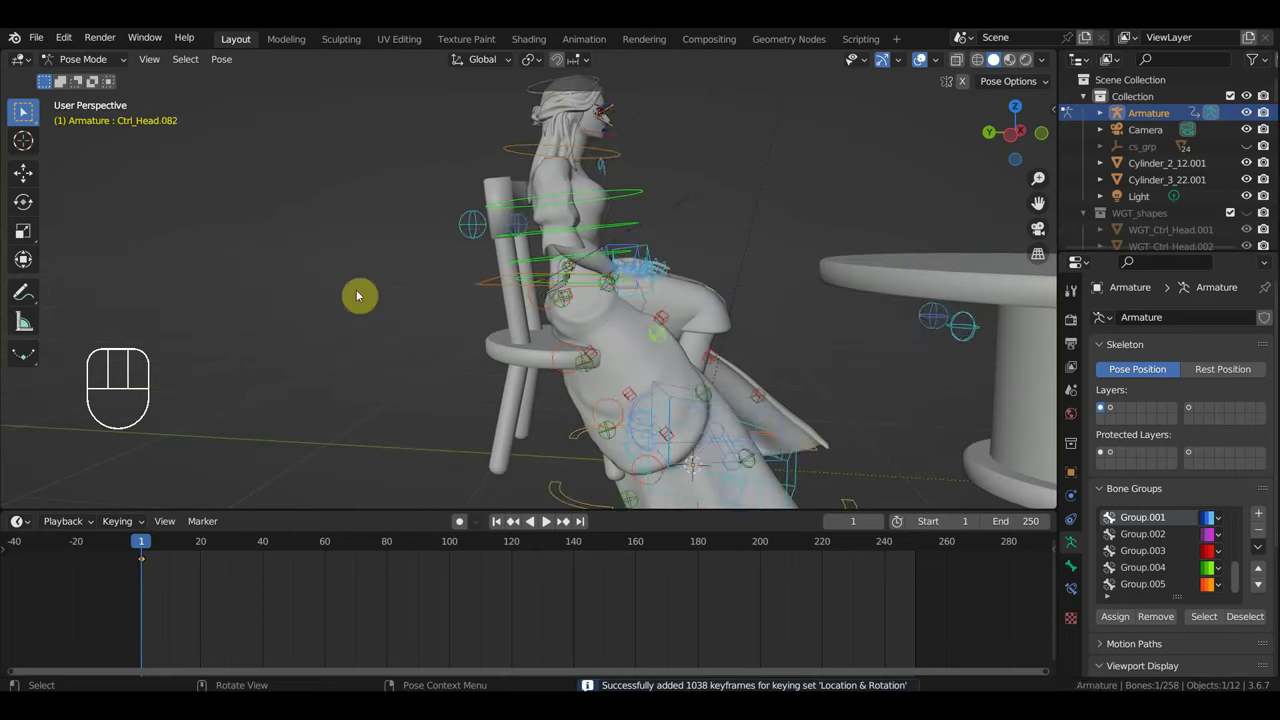
pyautogui.moveTo(89, 65); pyautogui.dragTo(49, 58)
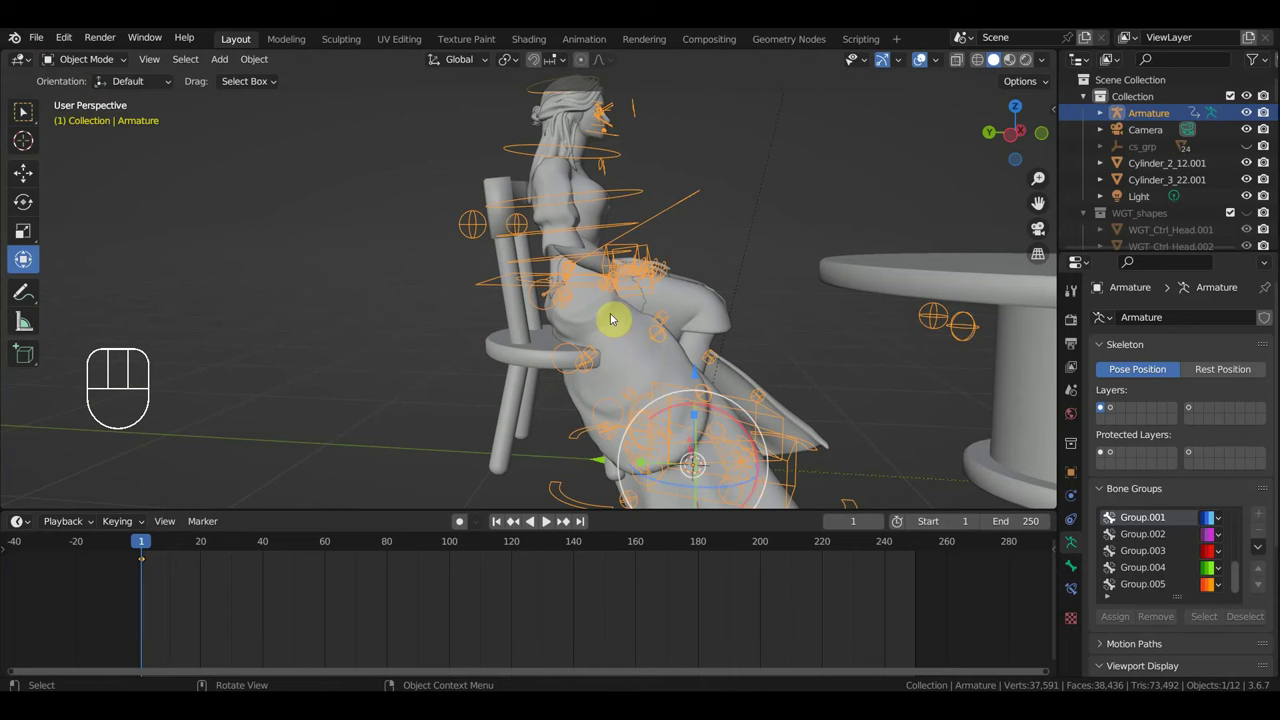
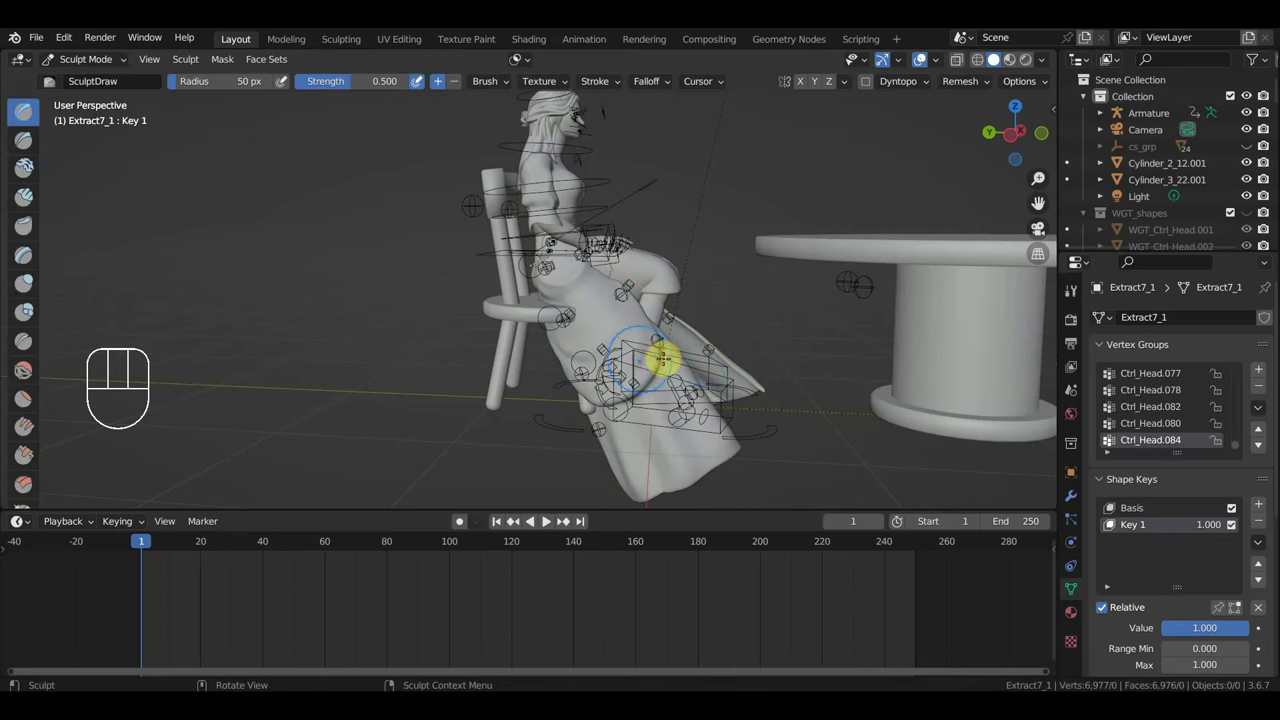
# Enlarge the sculpt brush with F and undo a stray stroke on the dress's Key 1 shape.
pyautogui.press('f')
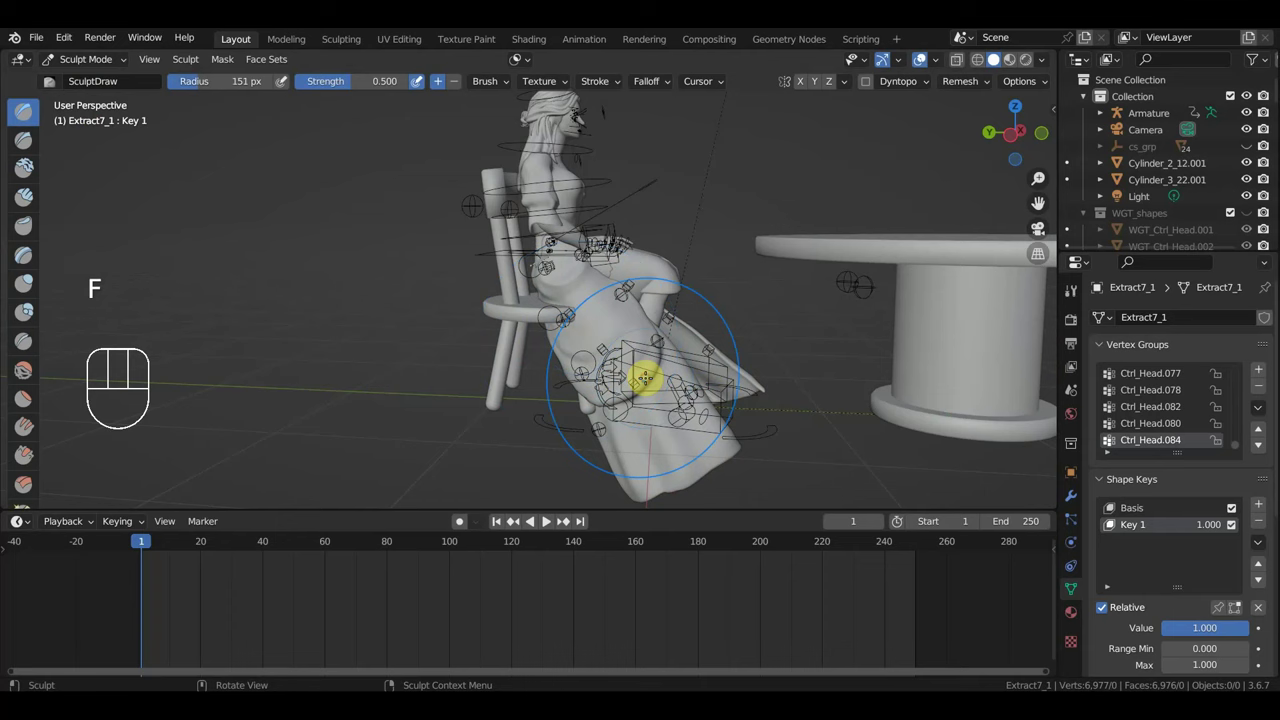
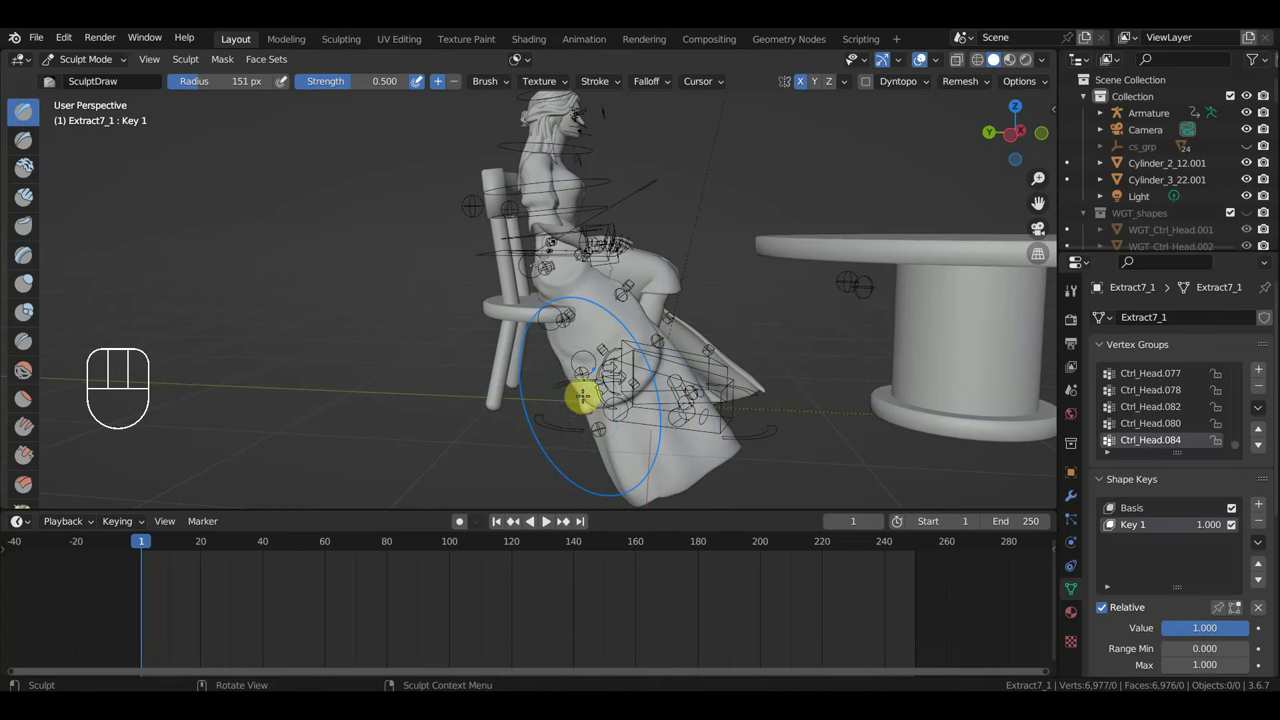
pyautogui.press('ctrl+z')
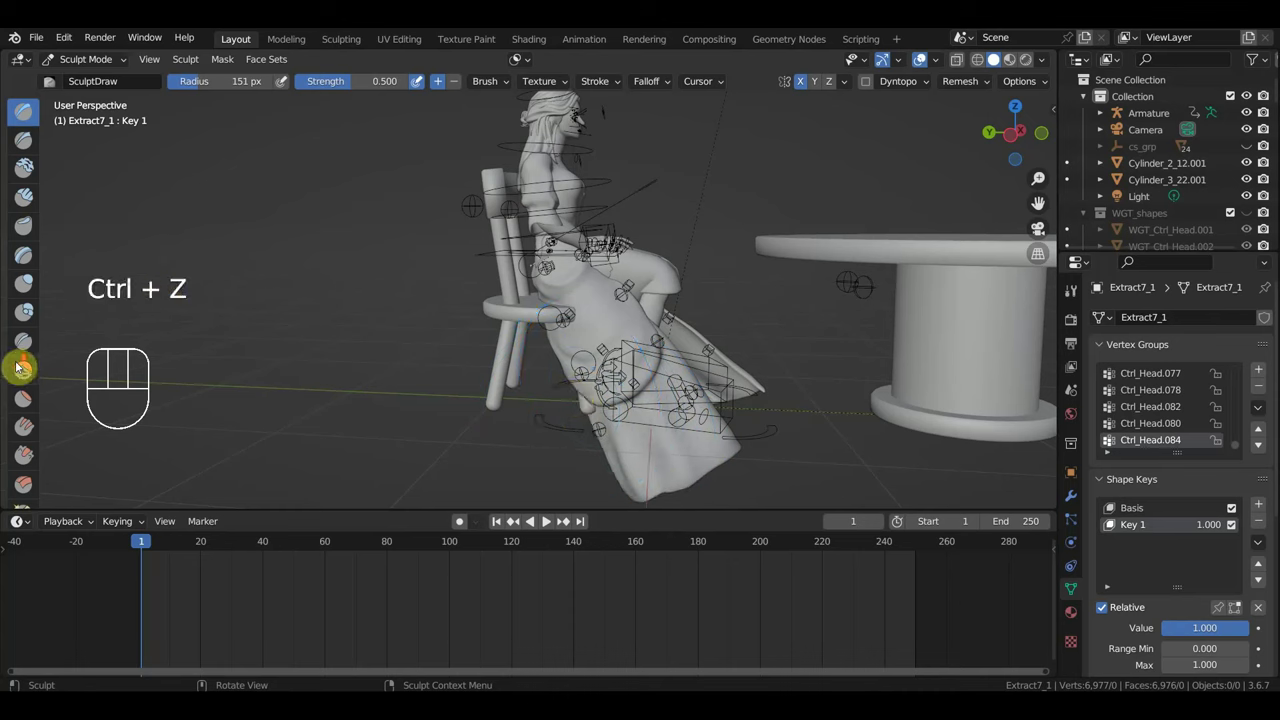
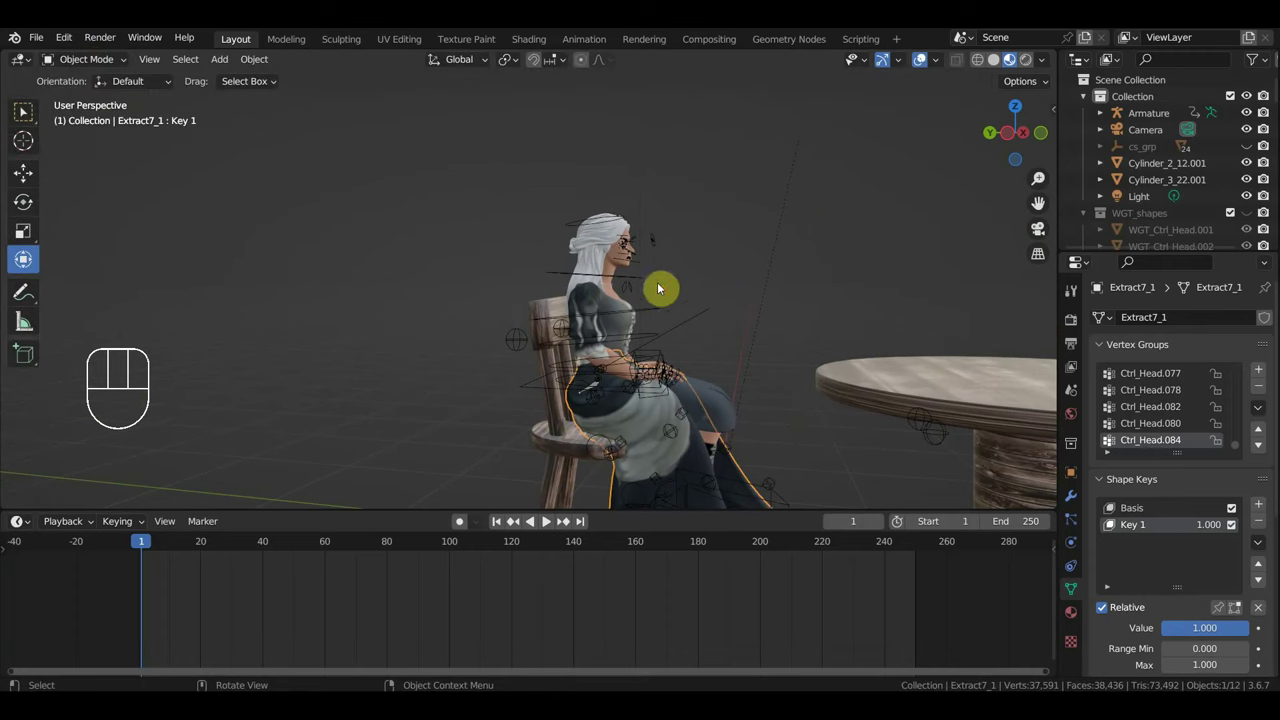
# Select the woman's body mesh and inspect her hands resting on her lap up close.
pyautogui.click(610, 340)
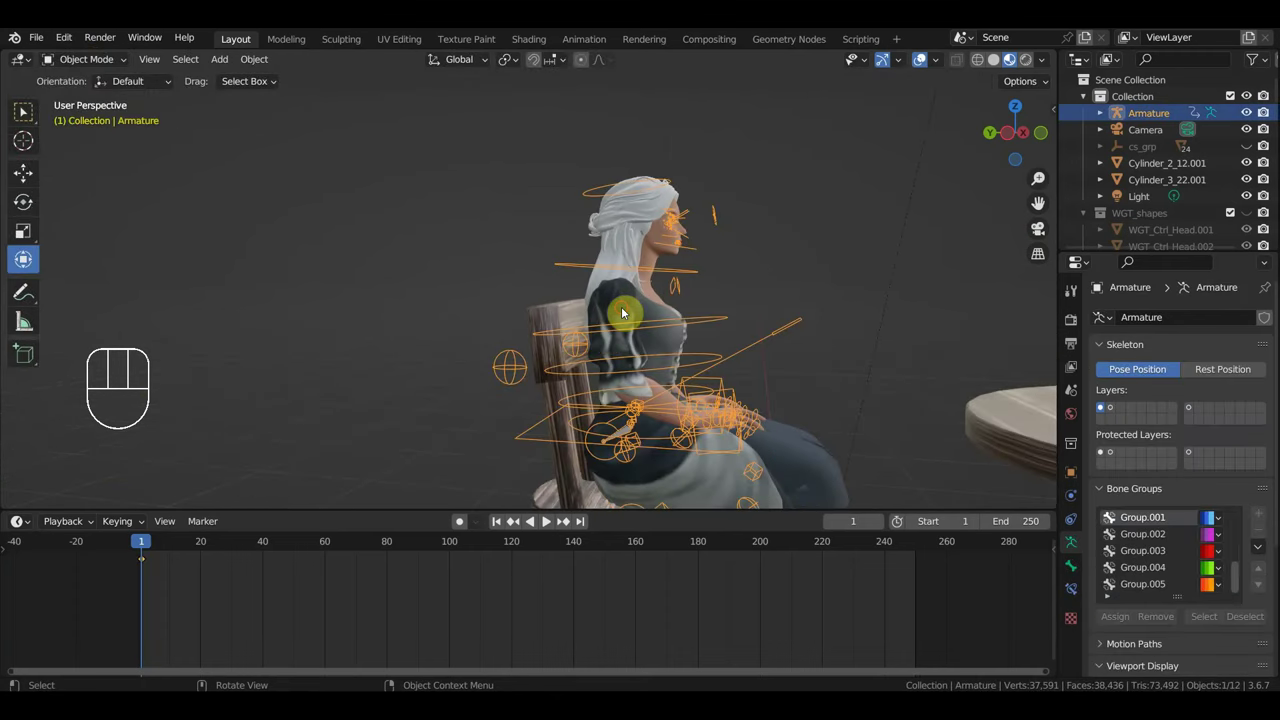
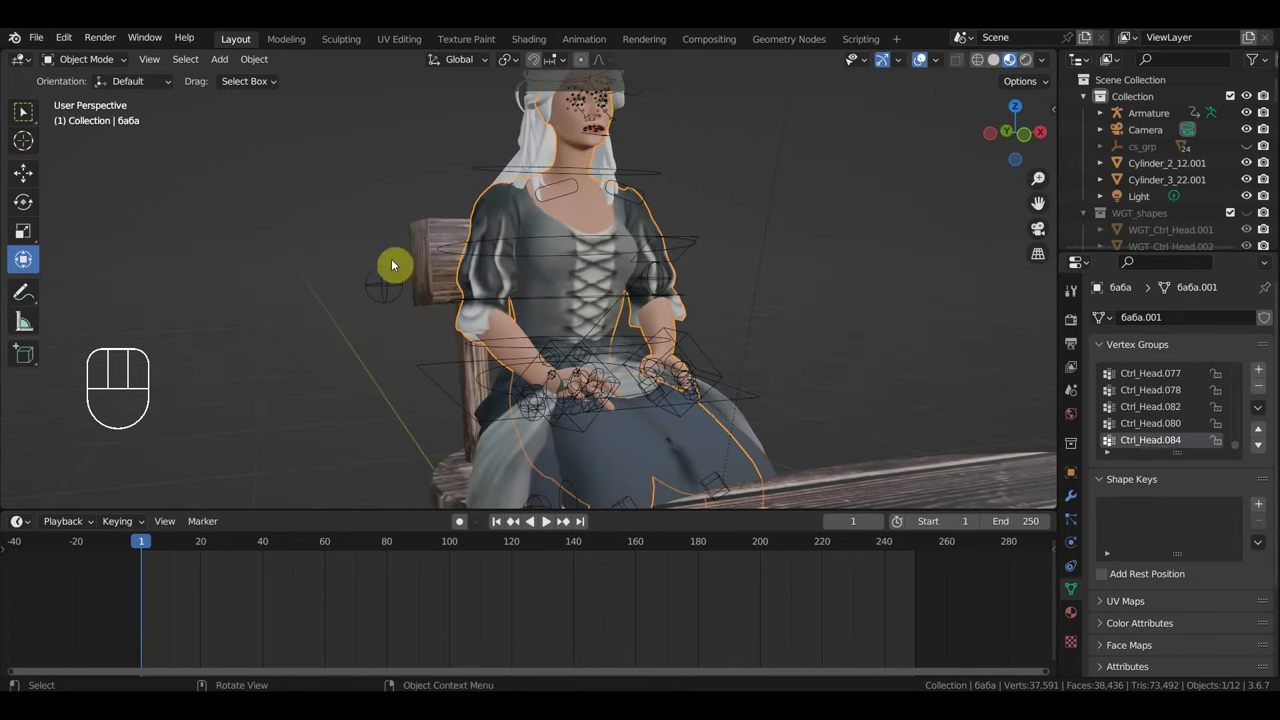
pyautogui.moveTo(519, 323); pyautogui.dragTo(626, 315)
pyautogui.moveTo(622, 318); pyautogui.dragTo(553, 324)
pyautogui.moveTo(604, 320); pyautogui.dragTo(592, 340)
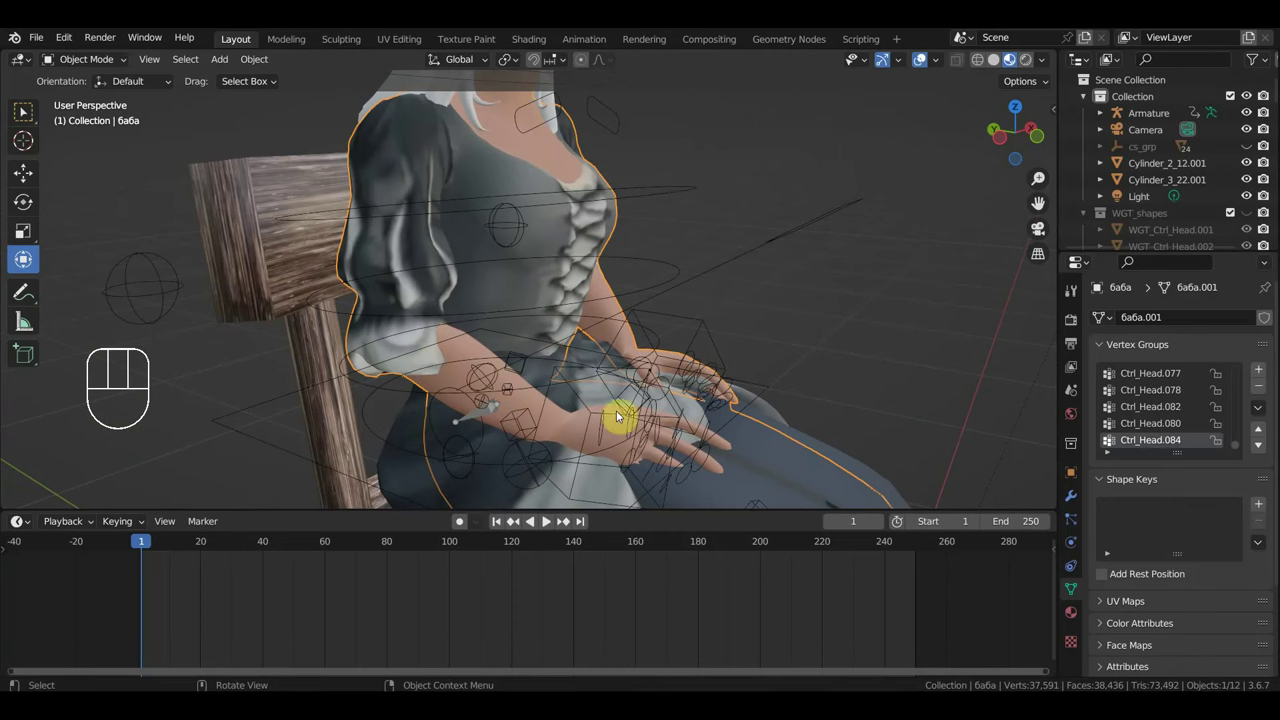
pyautogui.moveTo(560, 404); pyautogui.dragTo(446, 413)
# Add a Basis shape key to the body mesh, then select the apron mesh.
pyautogui.moveTo(475, 322); pyautogui.dragTo(646, 299)
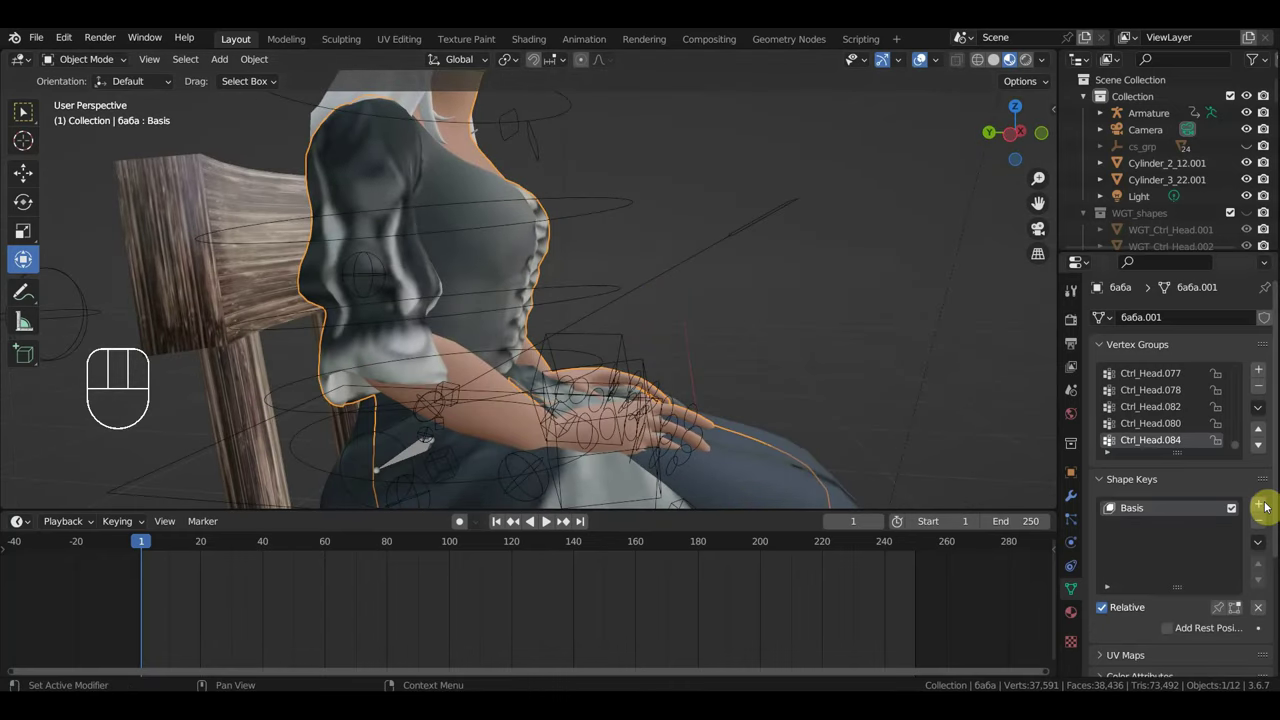
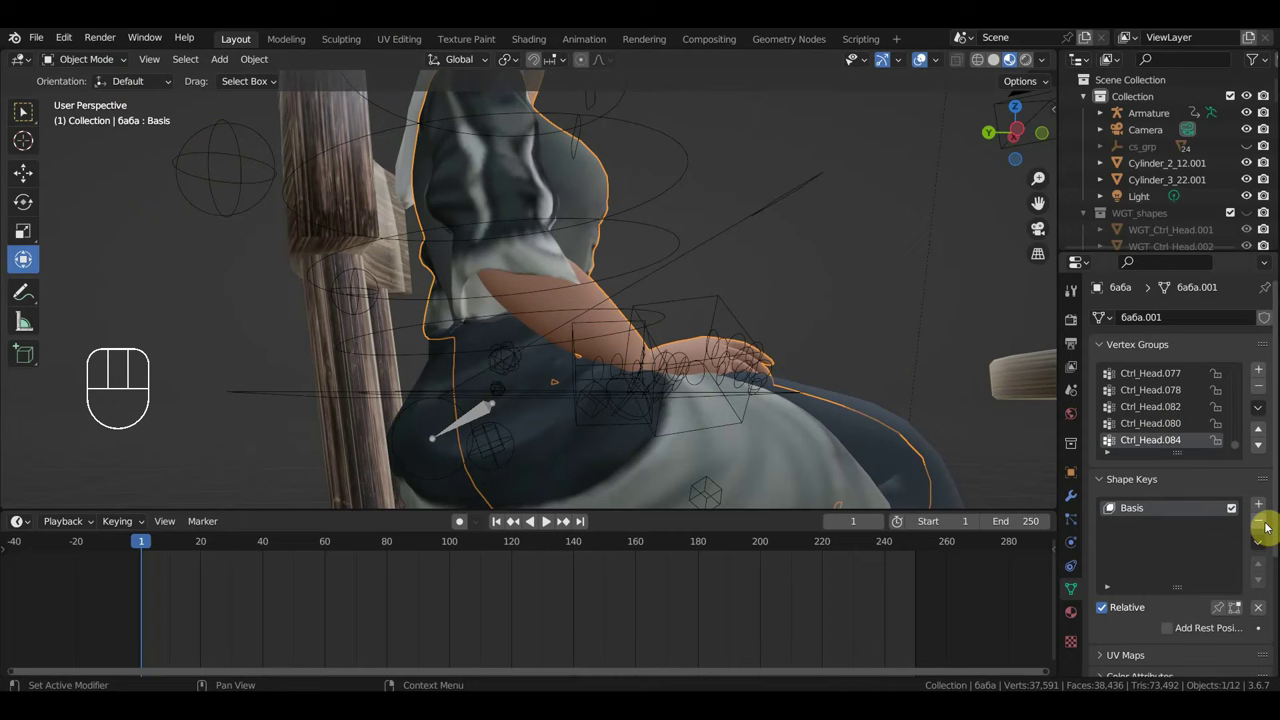
pyautogui.click(1266, 527)
pyautogui.click(872, 452)
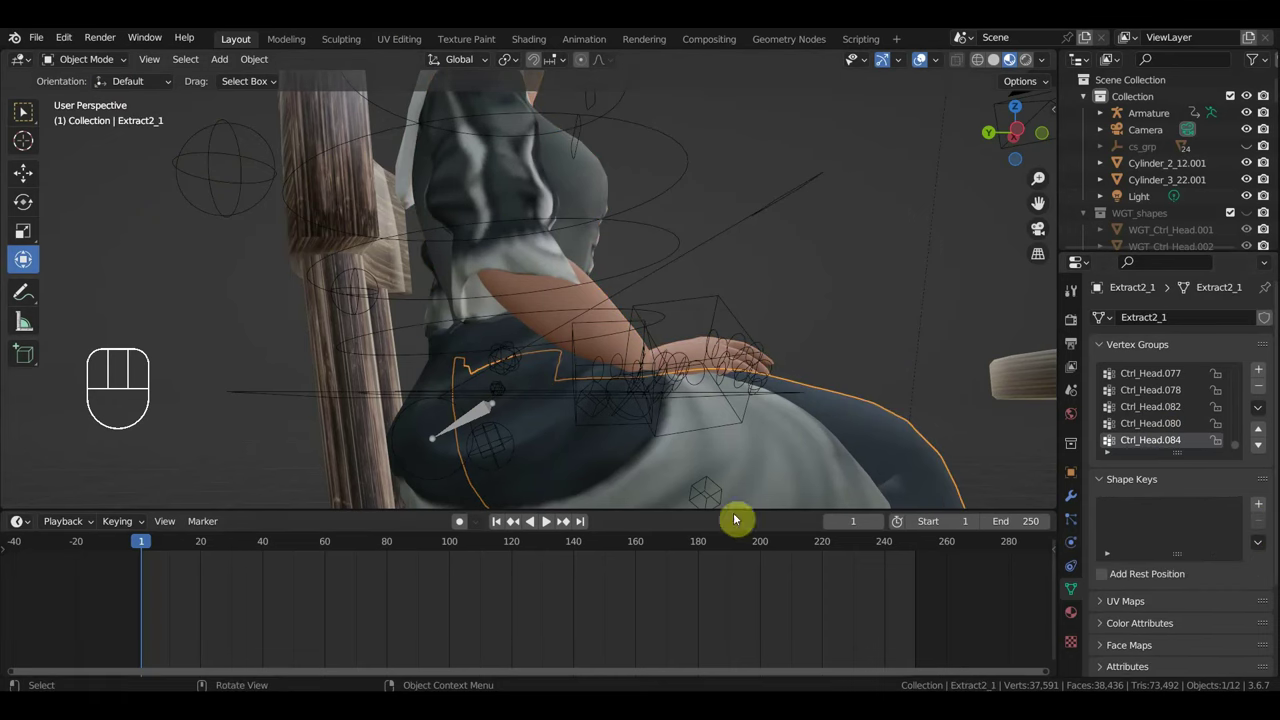
# Select the dress mesh Extract7_1 and keyframe its Key 1 shape-key value at frame 1.
pyautogui.middleClick(764, 426)
pyautogui.moveTo(771, 425); pyautogui.dragTo(759, 351)
pyautogui.click(766, 438)
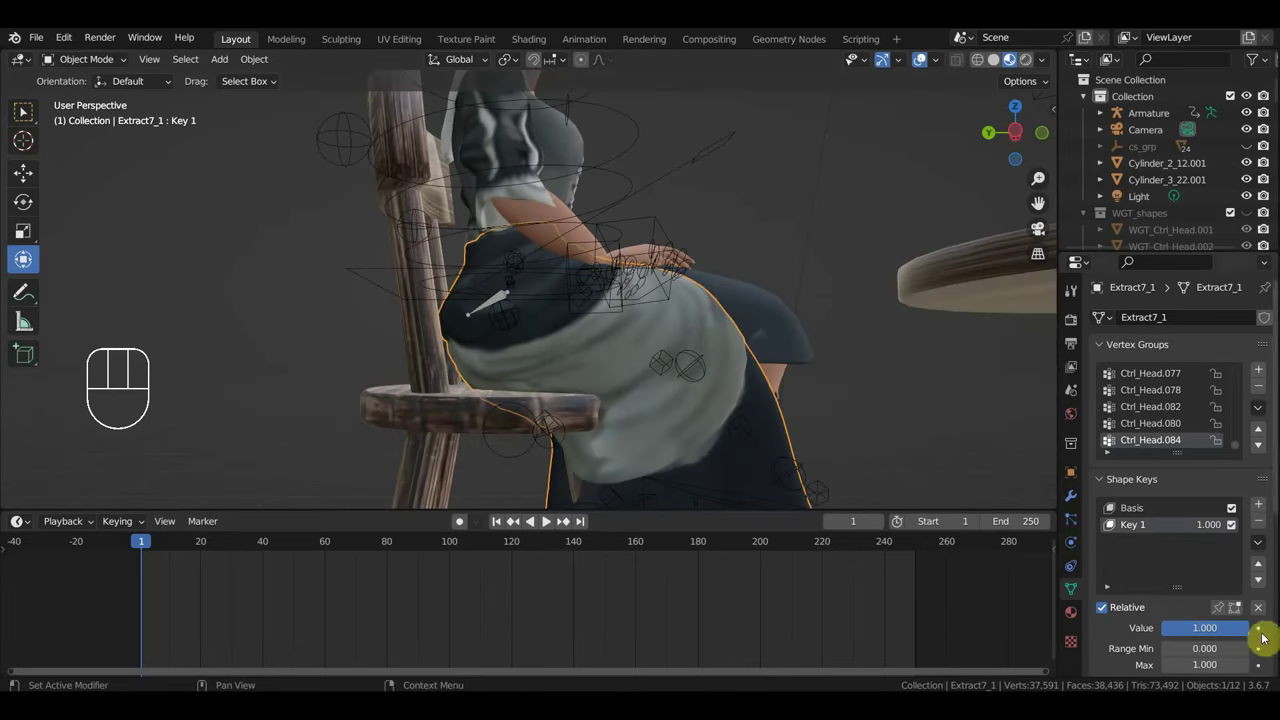
pyautogui.click(1262, 637)
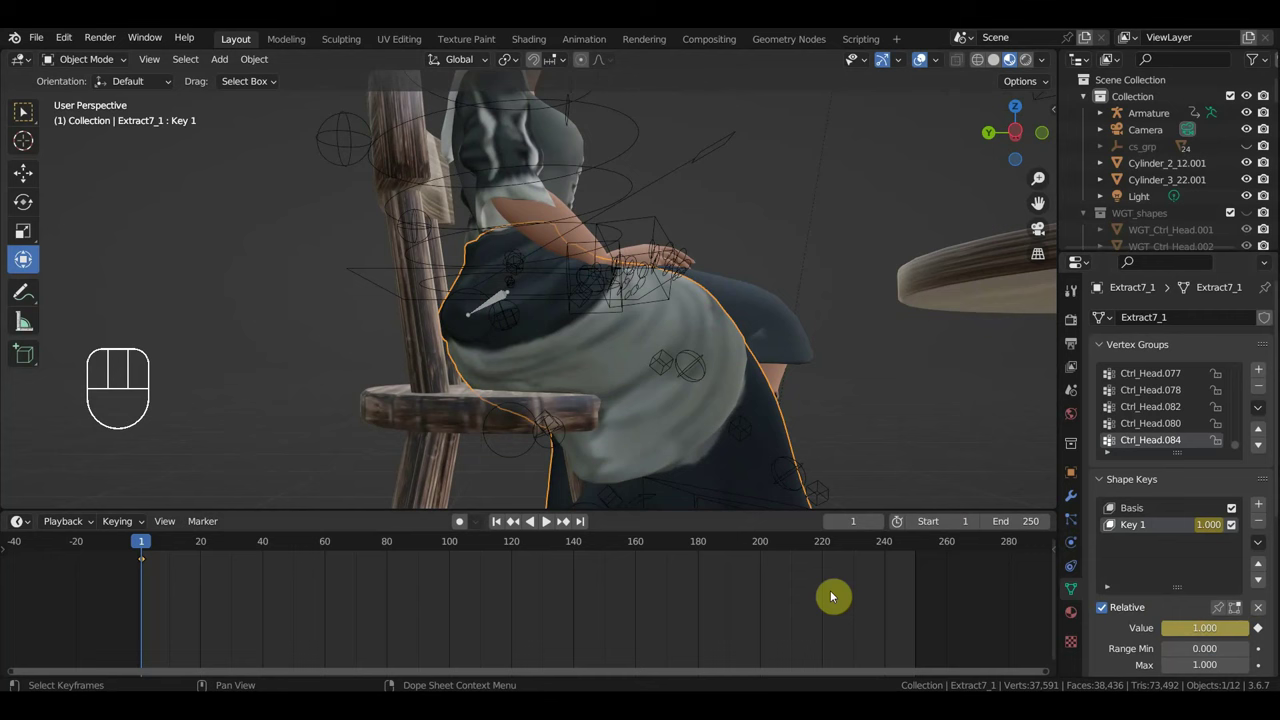
# Select the rig in Pose Mode and start moving Ctrl_Foot_IK_Left in the side view.
pyautogui.moveTo(647, 354); pyautogui.dragTo(612, 372)
pyautogui.moveTo(578, 381); pyautogui.dragTo(531, 406)
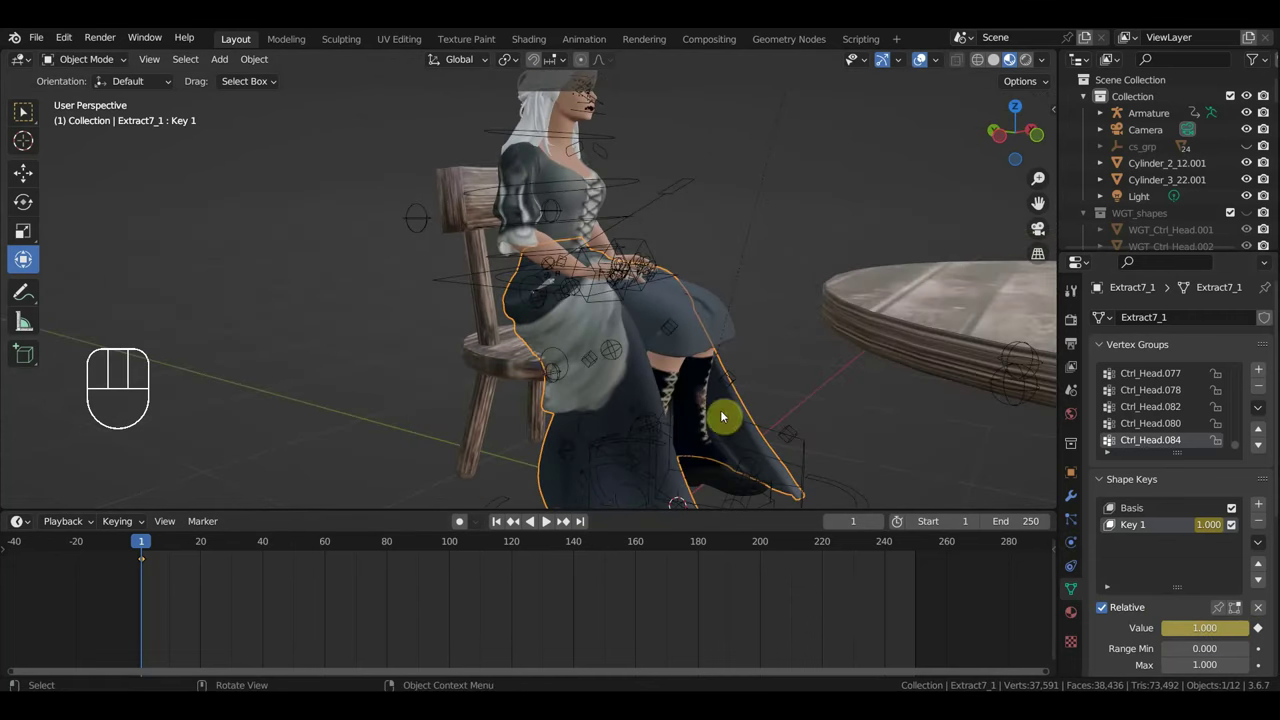
pyautogui.click(656, 199)
pyautogui.moveTo(103, 61); pyautogui.dragTo(99, 117)
pyautogui.click(23, 110)
pyautogui.middleClick(23, 110)
pyautogui.press('KP_3')
pyautogui.middleClick(23, 110)
pyautogui.press('g')
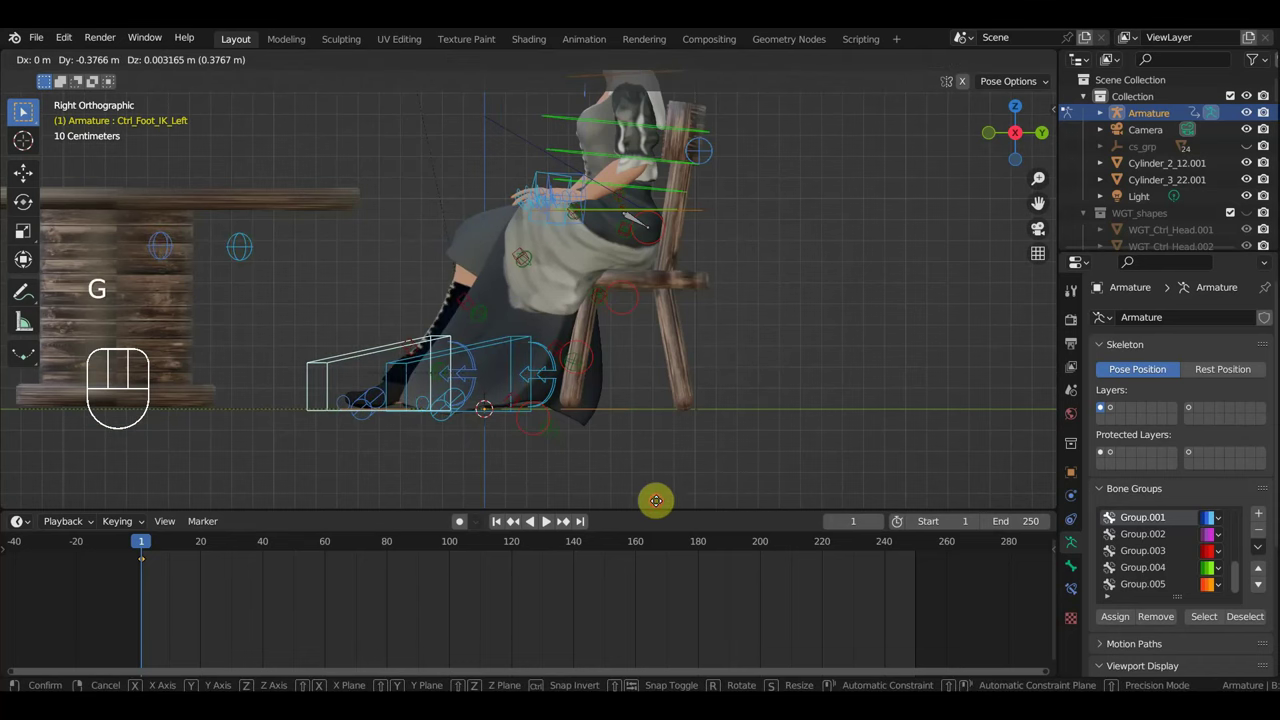
# Reposition the left foot control and key Location & Rotation on all controls.
pyautogui.moveTo(23, 110); pyautogui.dragTo(23, 110)
pyautogui.scroll(3)
pyautogui.middleClick(23, 110)
pyautogui.scroll(3)
pyautogui.middleClick(23, 110)
pyautogui.press('a')
pyautogui.press('i')
# Rotate and move the right hand control to refine the hand on her lap.
pyautogui.middleClick(23, 110)
pyautogui.middleClick(23, 110)
pyautogui.middleClick(23, 110)
pyautogui.middleClick(23, 110)
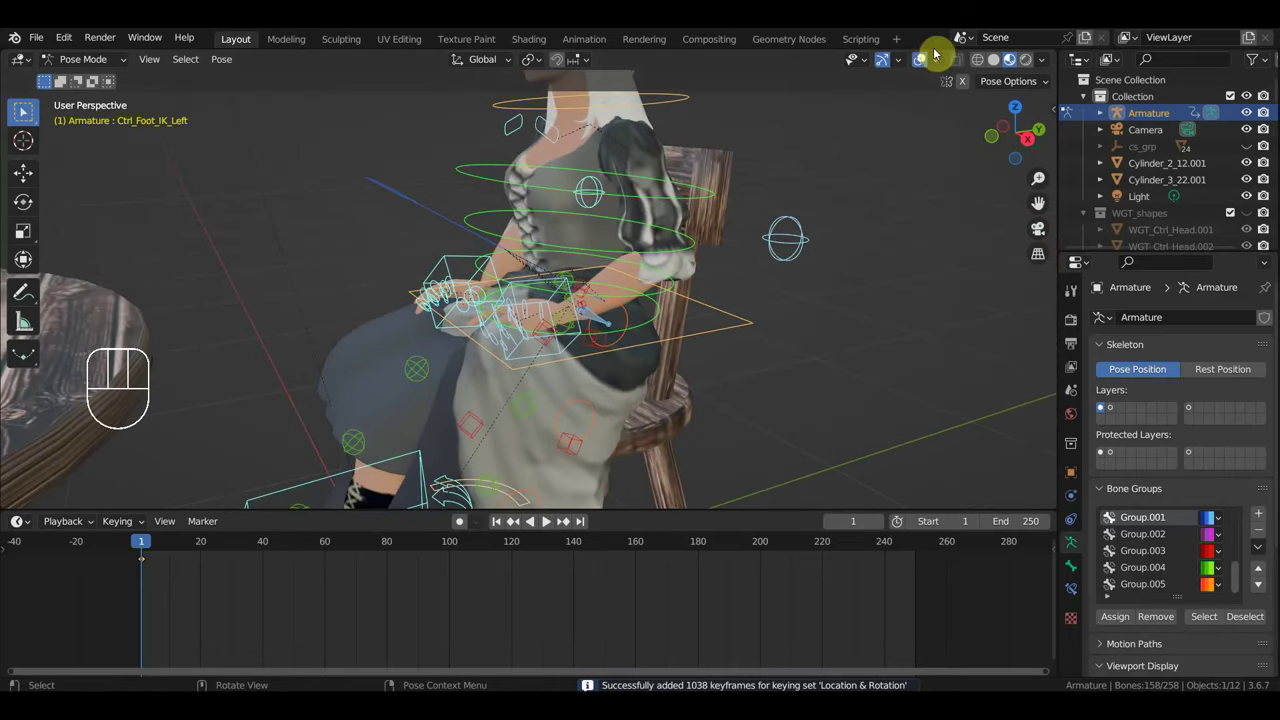
pyautogui.click(23, 110)
pyautogui.moveTo(23, 110); pyautogui.dragTo(23, 110)
pyautogui.click(23, 110)
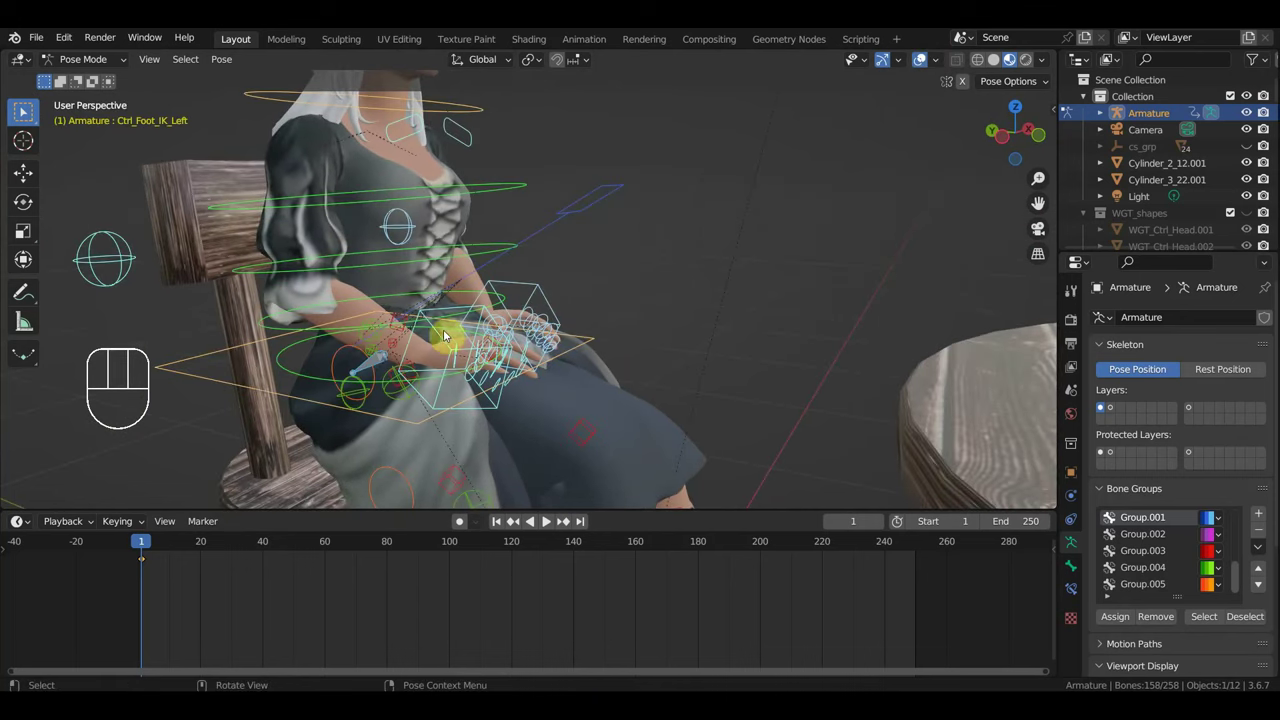
pyautogui.click(23, 110)
pyautogui.moveTo(23, 110); pyautogui.dragTo(23, 110)
pyautogui.press('r')
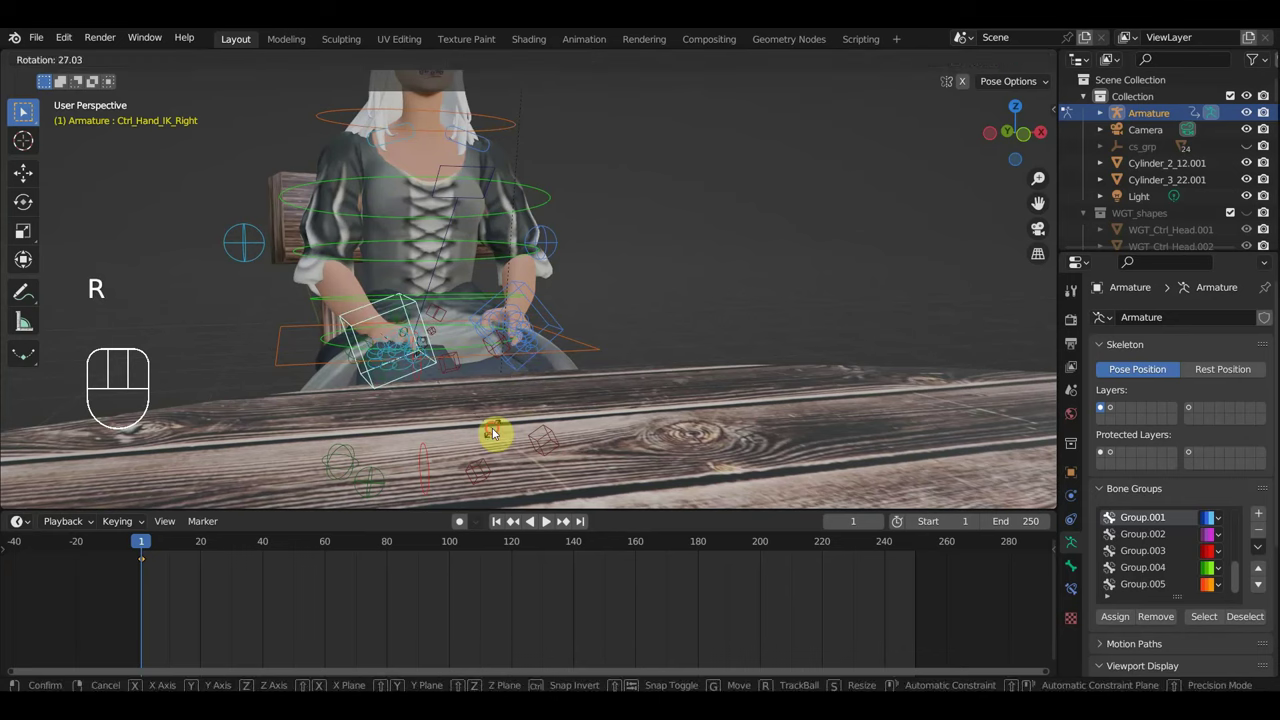
pyautogui.press('g')
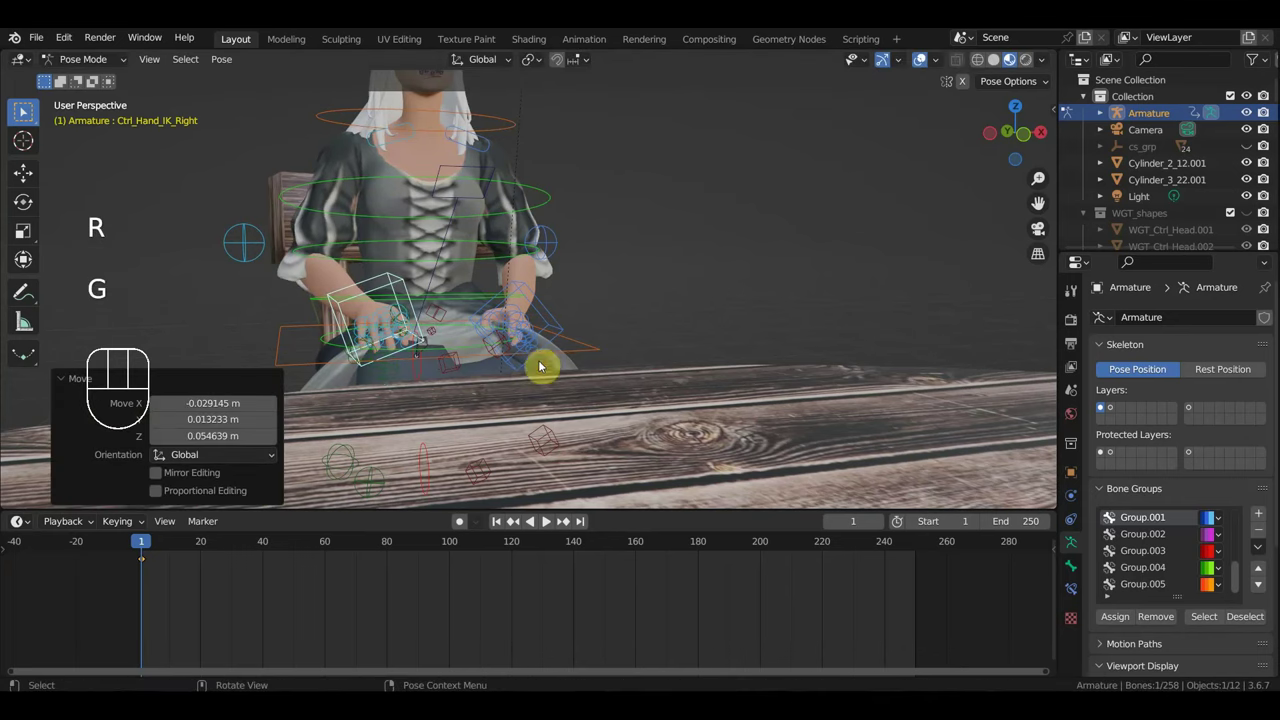
# Move and rotate the left hand control to place the left hand on her lap.
pyautogui.click(23, 110)
pyautogui.middleClick(23, 110)
pyautogui.press('g')
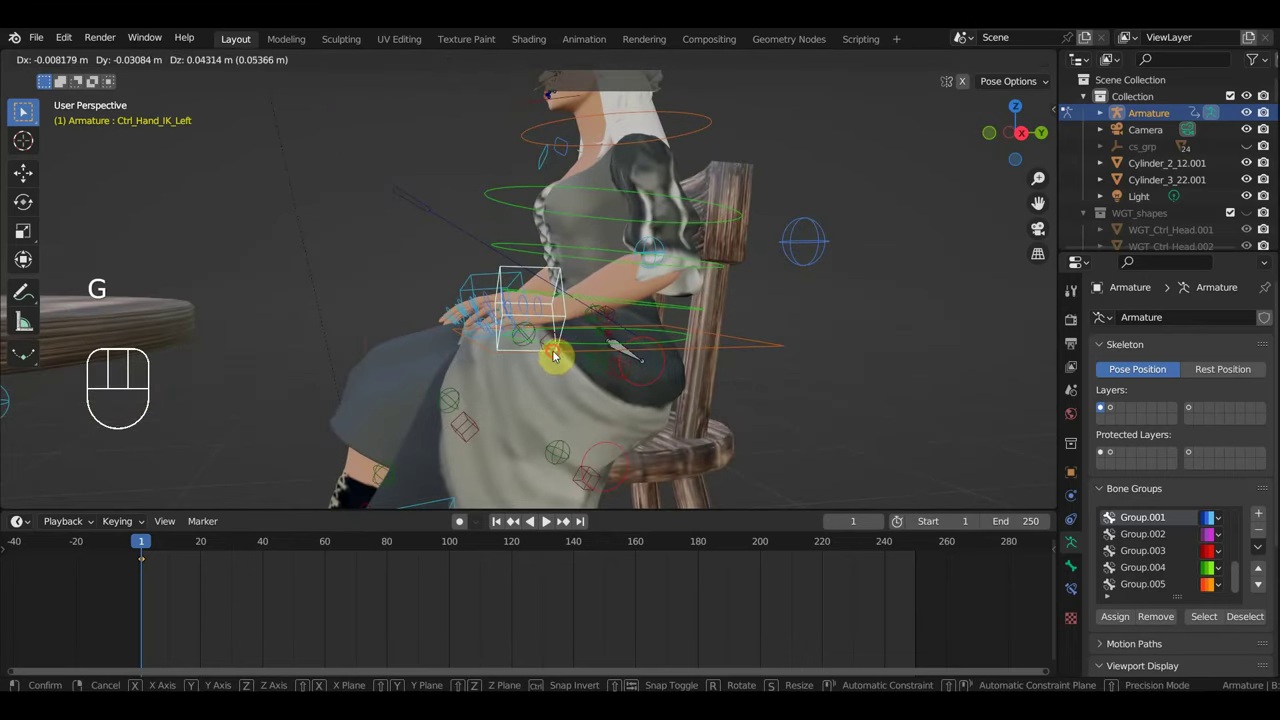
pyautogui.scroll(3)
pyautogui.moveTo(23, 110); pyautogui.dragTo(23, 110)
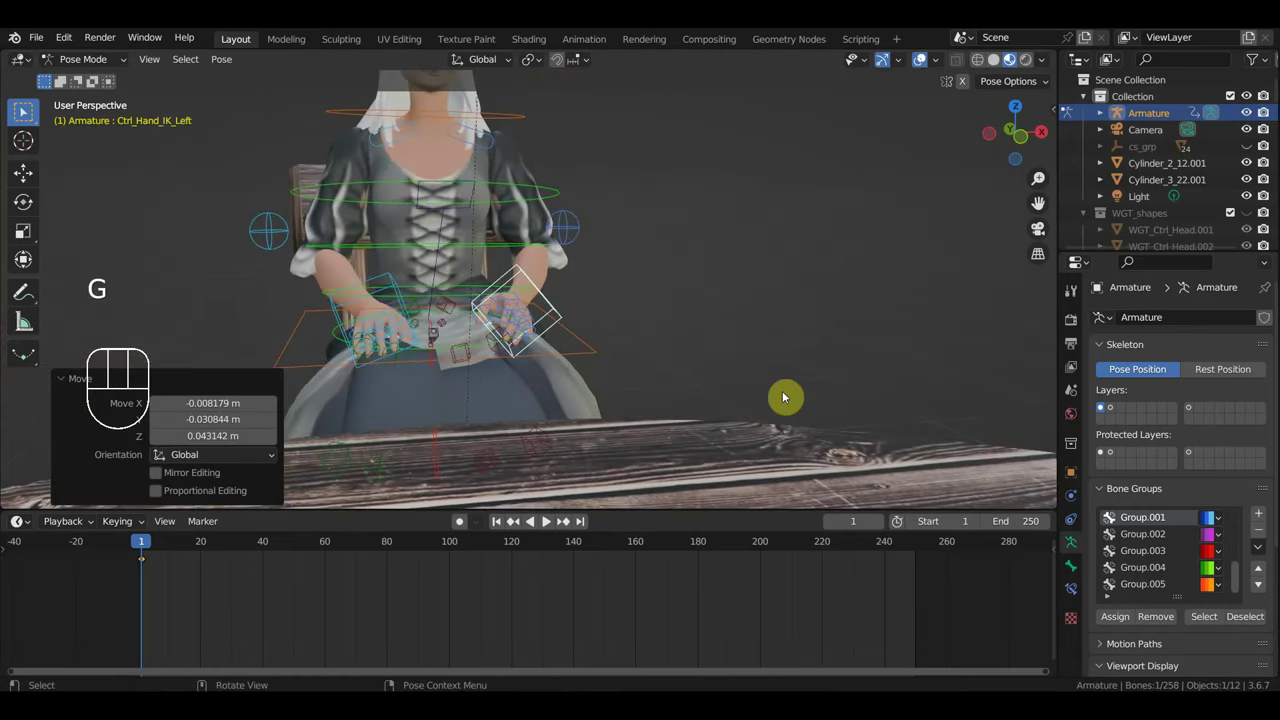
pyautogui.press('r')
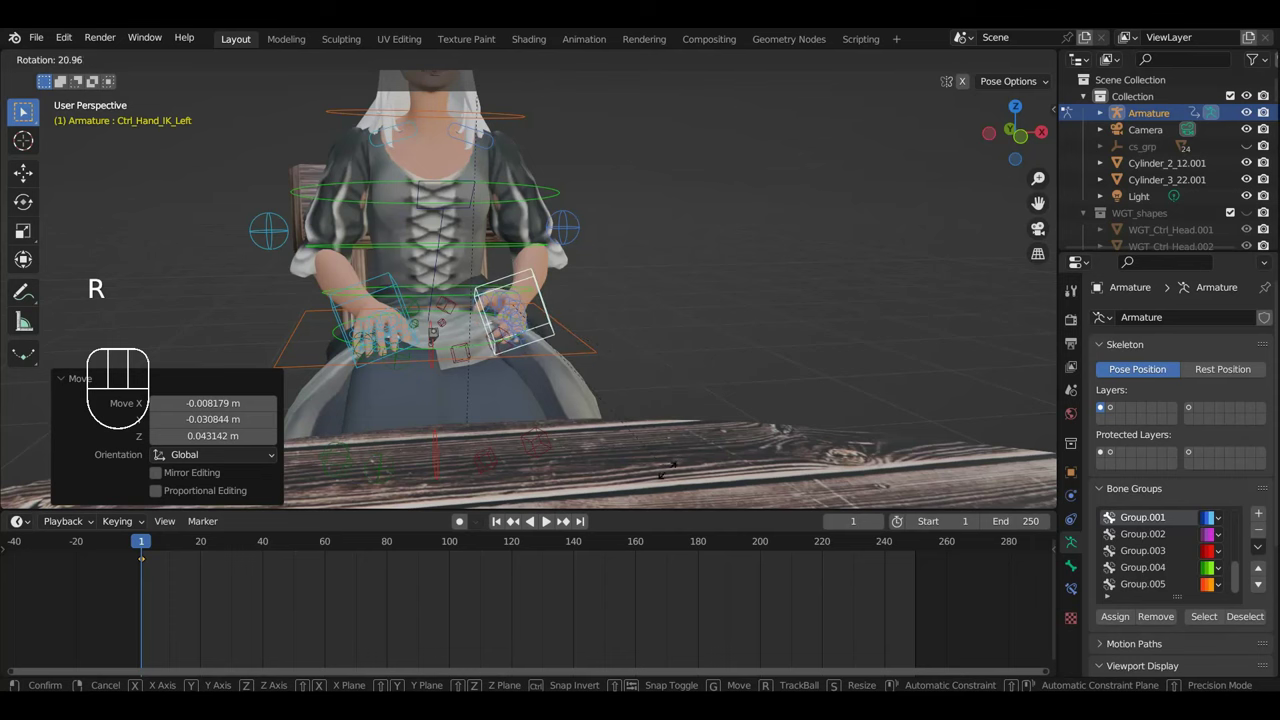
pyautogui.middleClick(23, 110)
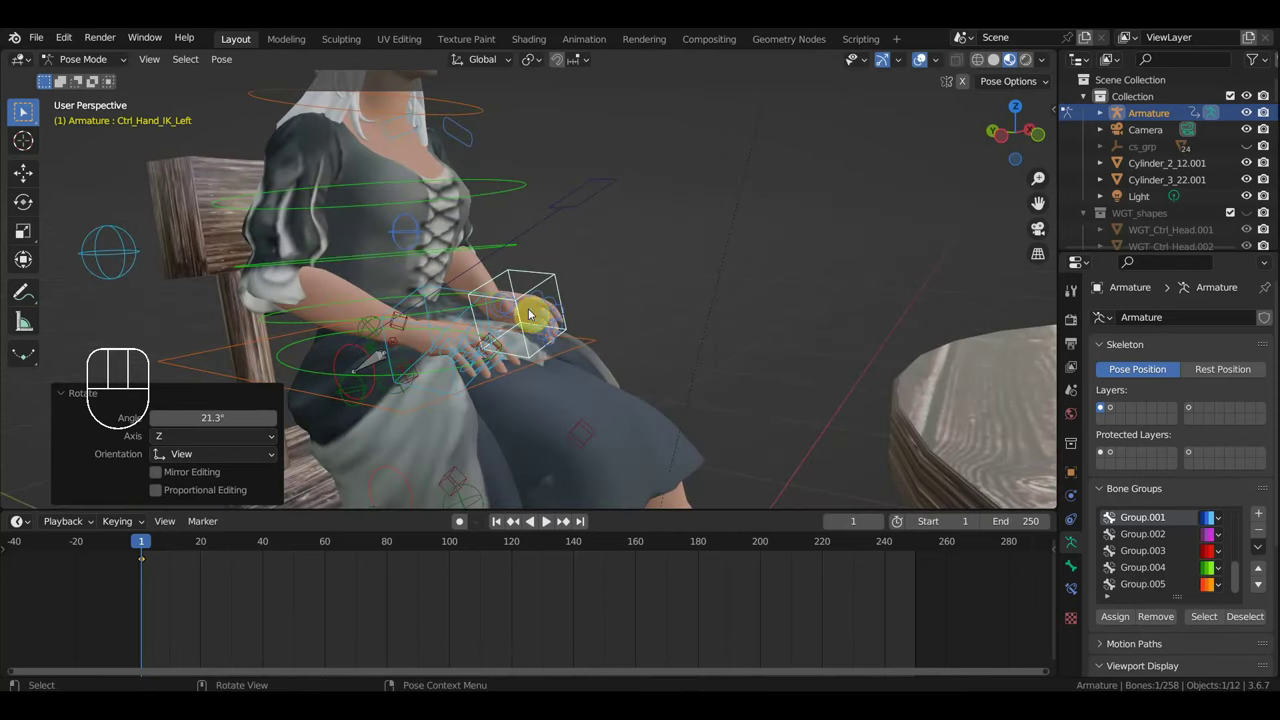
pyautogui.moveTo(23, 110); pyautogui.dragTo(23, 110)
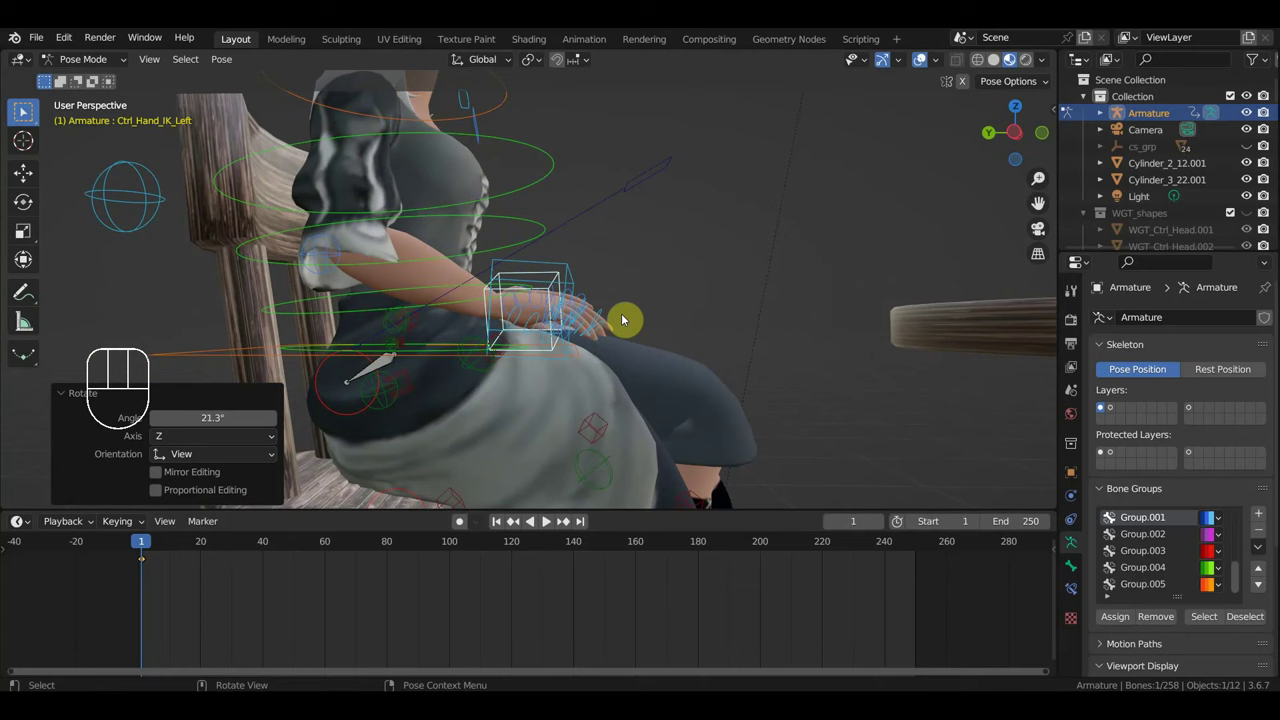
# Turn and nudge the right hand control slightly to match the left.
pyautogui.click(23, 110)
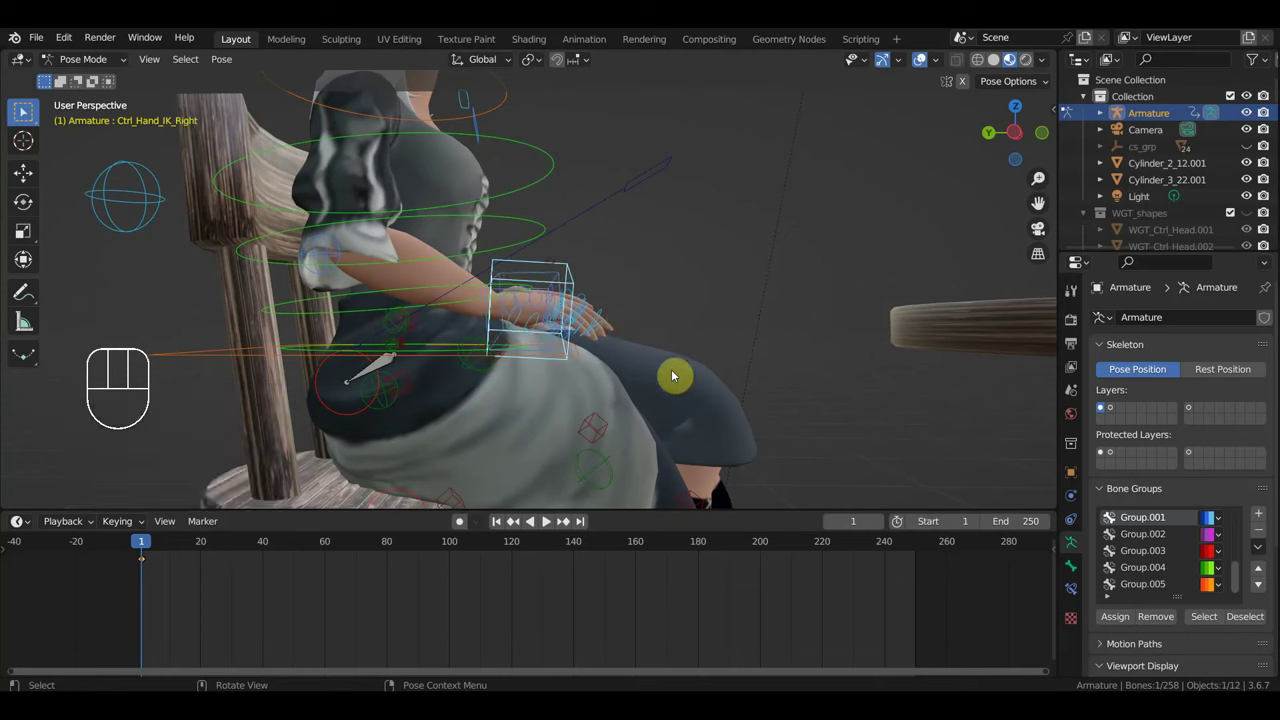
pyautogui.press('r')
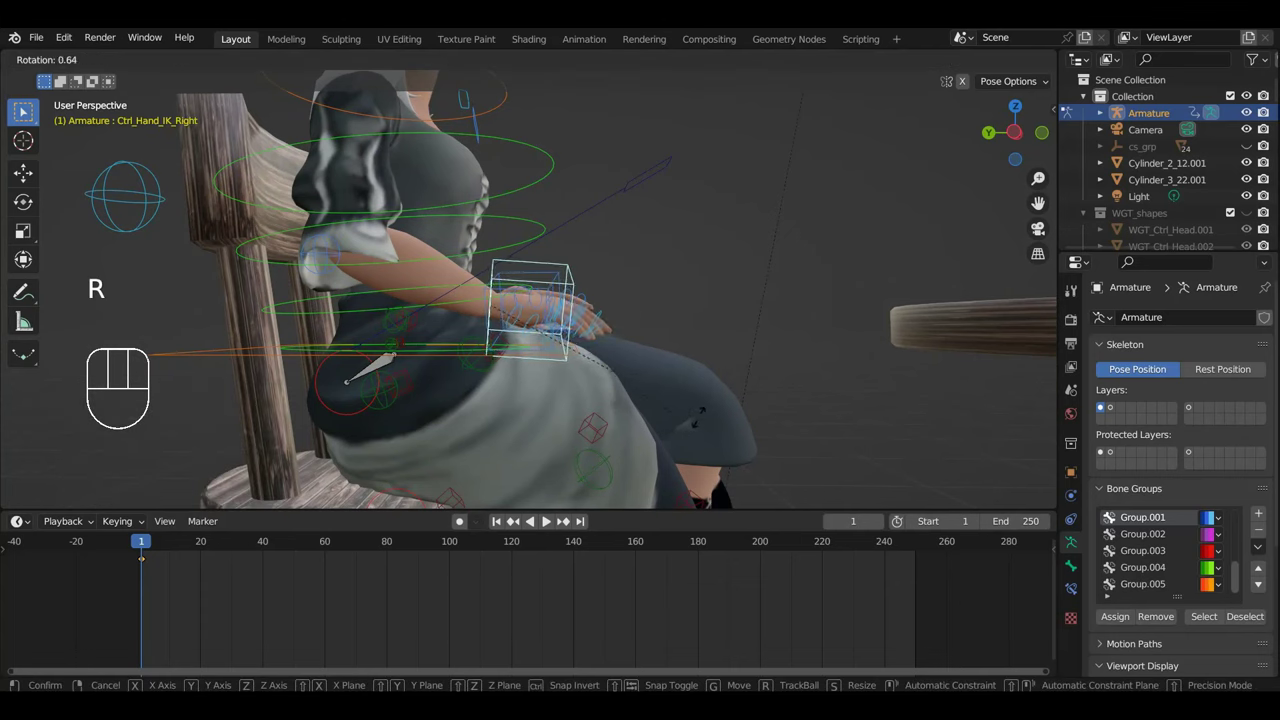
pyautogui.moveTo(23, 110); pyautogui.dragTo(23, 110)
pyautogui.press('r')
pyautogui.press('g')
pyautogui.moveTo(23, 110); pyautogui.dragTo(23, 110)
pyautogui.scroll(3)
pyautogui.middleClick(23, 110)
pyautogui.scroll(3)
pyautogui.middleClick(23, 110)
pyautogui.middleClick(23, 110)
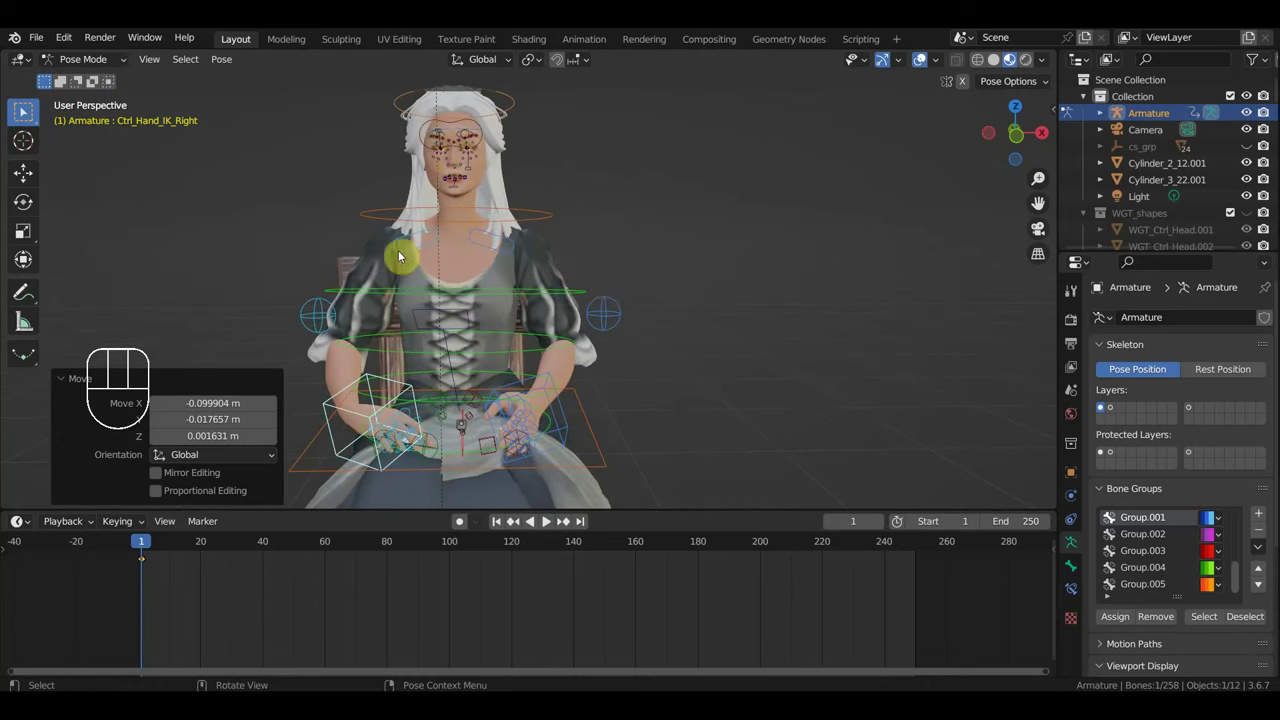
# Rotate the right shoulder control to relax the arm and review from around her.
pyautogui.click(23, 110)
pyautogui.moveTo(23, 110); pyautogui.dragTo(23, 110)
pyautogui.press('r')
pyautogui.middleClick(23, 110)
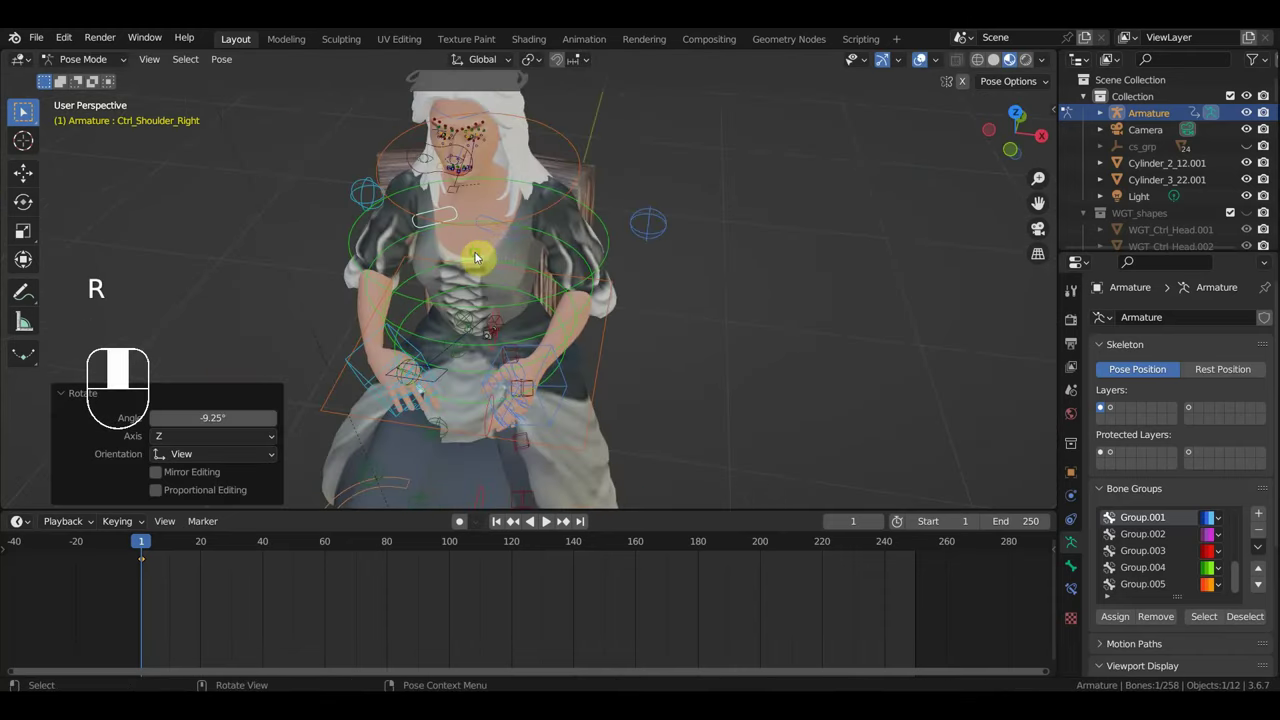
pyautogui.click(23, 110)
pyautogui.moveTo(23, 110); pyautogui.dragTo(23, 110)
pyautogui.press('r')
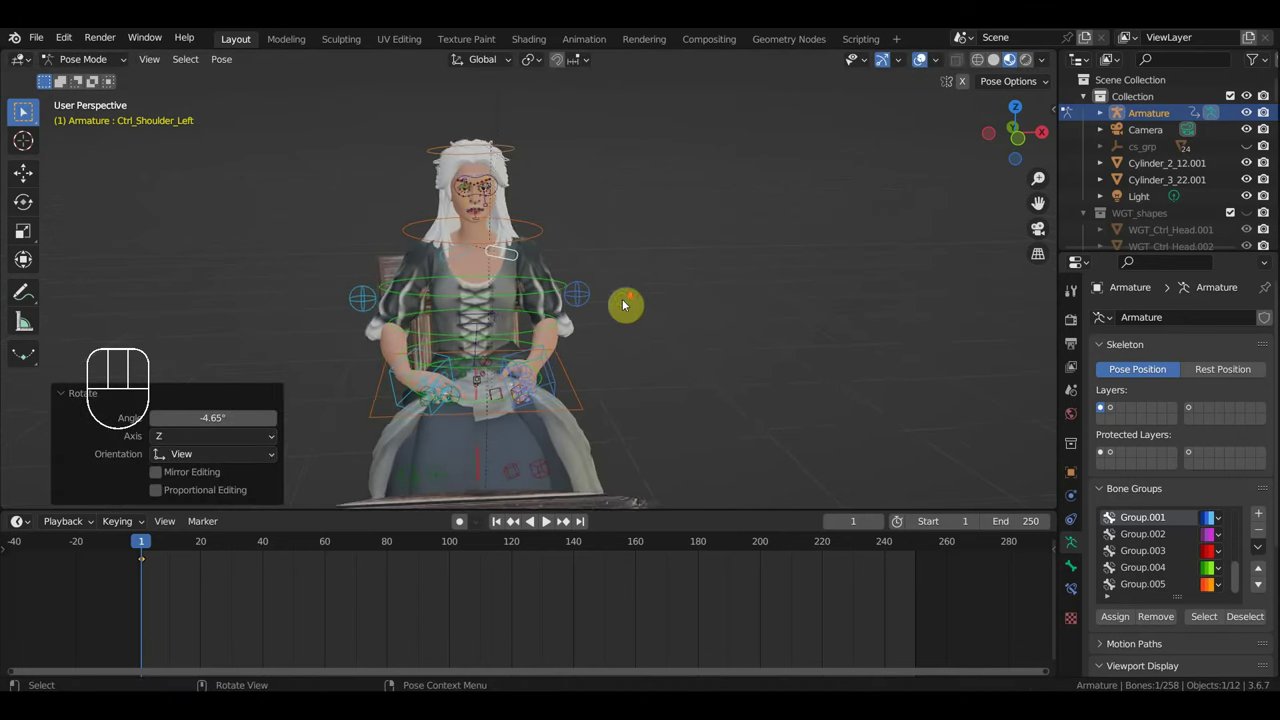
pyautogui.moveTo(634, 312); pyautogui.dragTo(24, 112)
pyautogui.moveTo(595, 326); pyautogui.dragTo(695, 329)
pyautogui.middleClick(755, 292)
# Key Location & Rotation on every bone at frame 1 and view her in Right Ortho.
pyautogui.press('a')
pyautogui.press('i')
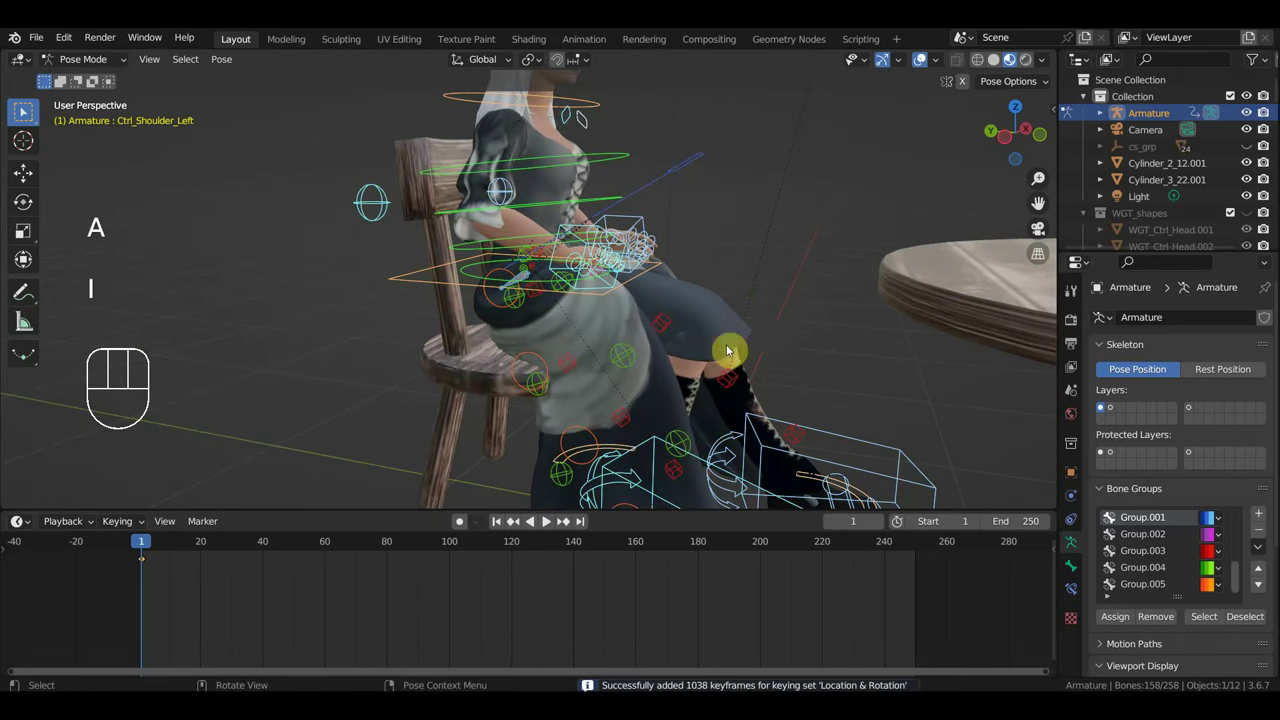
pyautogui.moveTo(23, 110); pyautogui.dragTo(23, 110)
pyautogui.moveTo(85, 66); pyautogui.dragTo(23, 110)
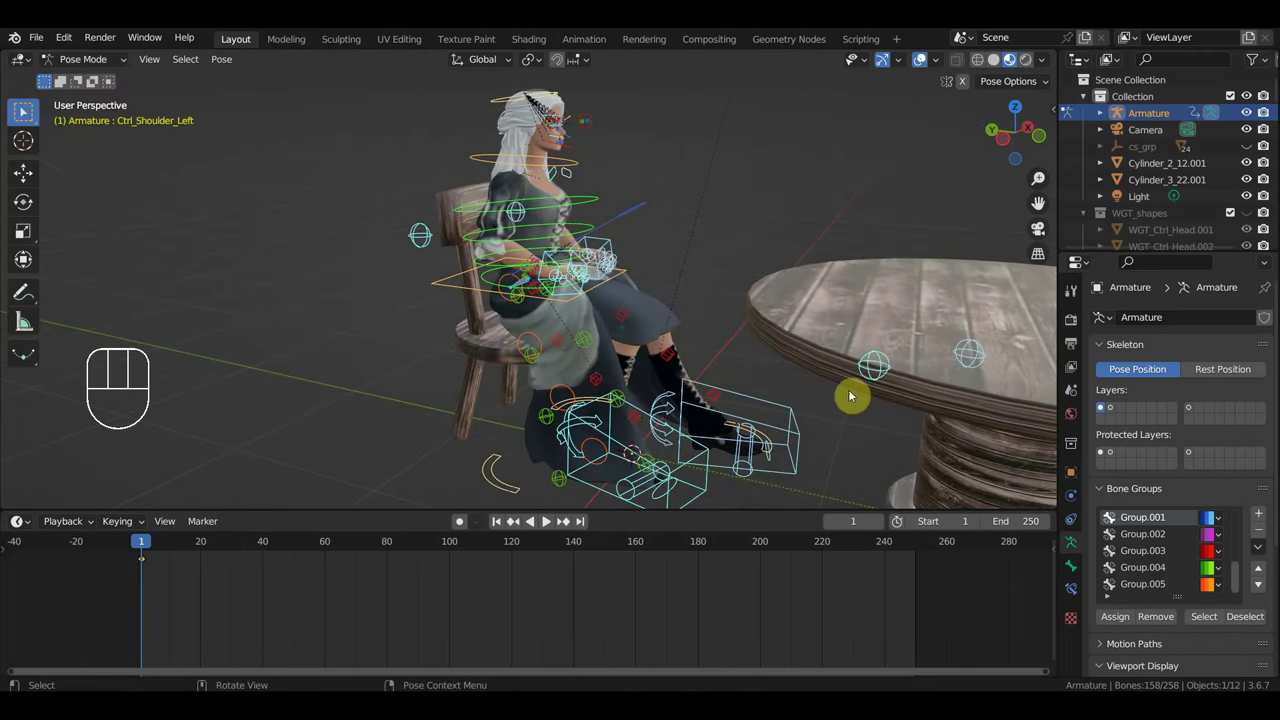
pyautogui.press('KP_3')
pyautogui.click(23, 110)
pyautogui.middleClick(23, 110)
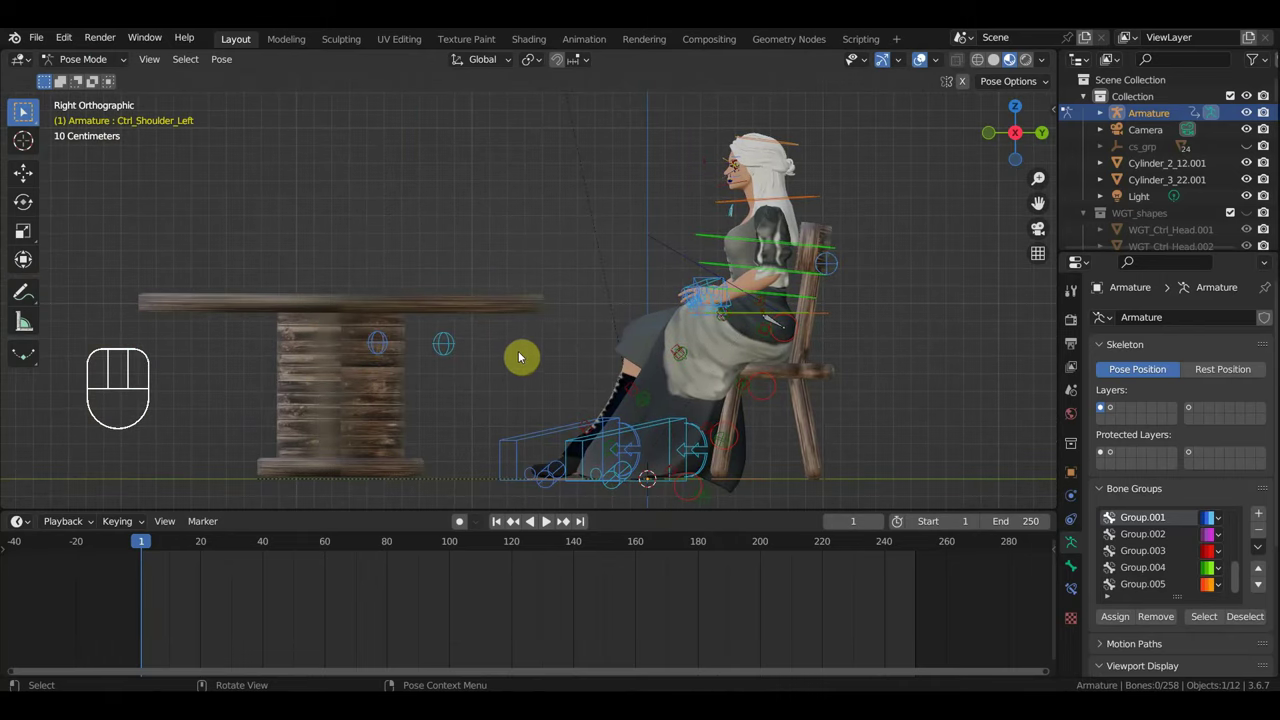
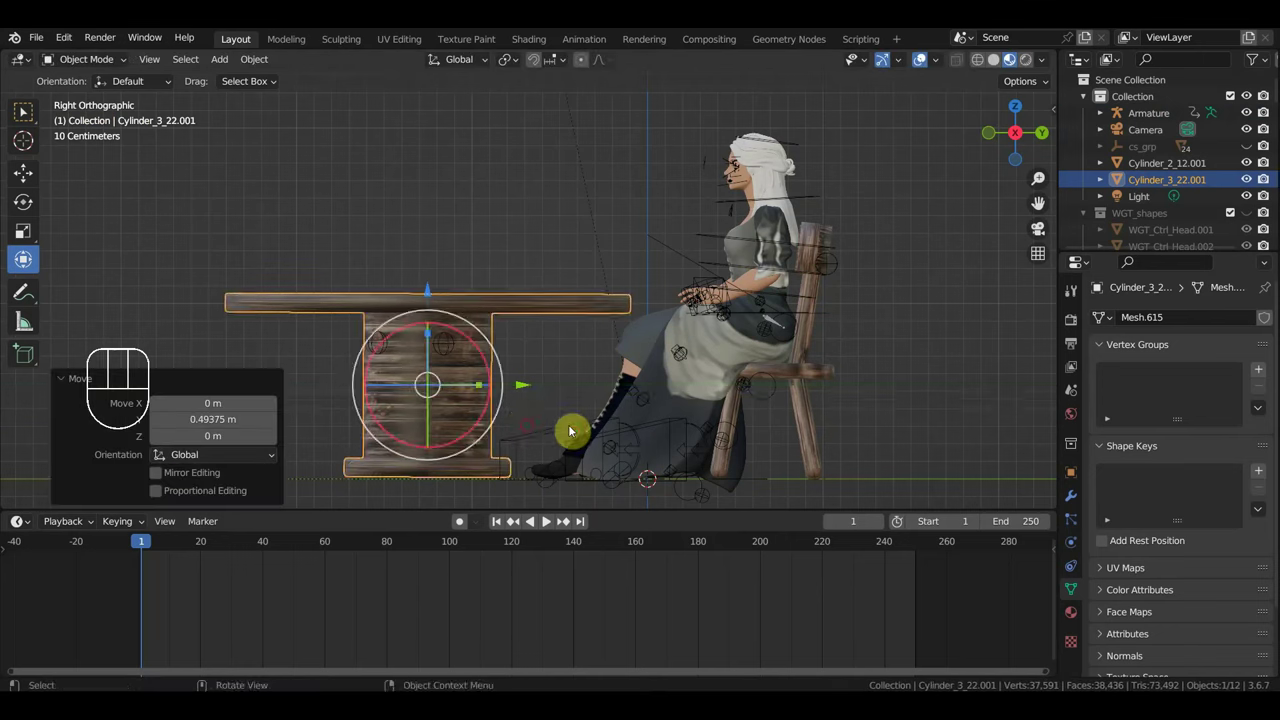
# Slide the round table in toward the seated woman's chair and fine-tune its position.
pyautogui.scroll(3)
pyautogui.moveTo(763, 443); pyautogui.dragTo(823, 429)
pyautogui.scroll(-3)
pyautogui.scroll(3)
pyautogui.moveTo(683, 427); pyautogui.dragTo(546, 424)
pyautogui.moveTo(635, 424); pyautogui.dragTo(1051, 409)
pyautogui.scroll(-3)
pyautogui.scroll(-3)
pyautogui.moveTo(427, 397); pyautogui.dragTo(475, 393)
# Inspect the table placement from several angles, then return to side view with the rig selected.
pyautogui.scroll(-3)
pyautogui.scroll(3)
pyautogui.middleClick(336, 455)
pyautogui.scroll(3)
pyautogui.moveTo(339, 450); pyautogui.dragTo(377, 440)
pyautogui.middleClick(367, 441)
pyautogui.scroll(3)
pyautogui.moveTo(415, 420); pyautogui.dragTo(385, 425)
pyautogui.scroll(-3)
pyautogui.moveTo(622, 367); pyautogui.dragTo(671, 363)
pyautogui.scroll(-3)
pyautogui.press('KP_3')
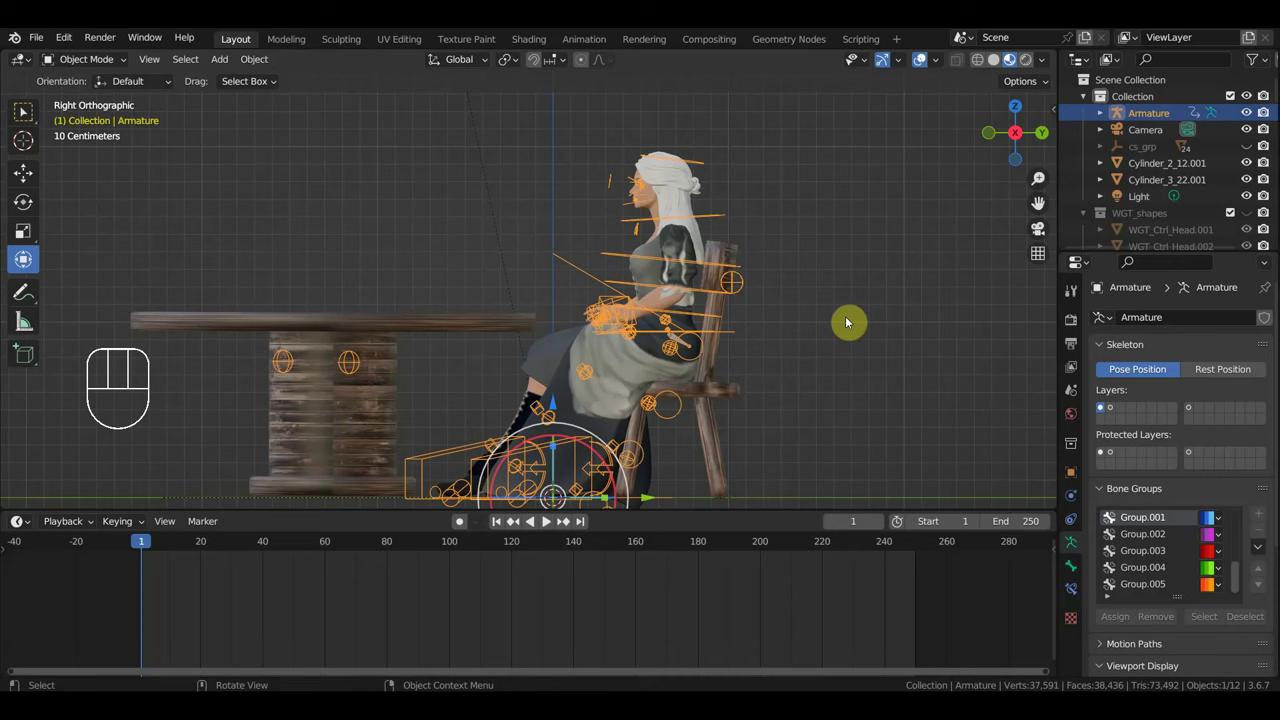
# Start a grab on the rig and undo it, leaving the armature selected for posing.
pyautogui.press('g')
pyautogui.press('ctrl+z')
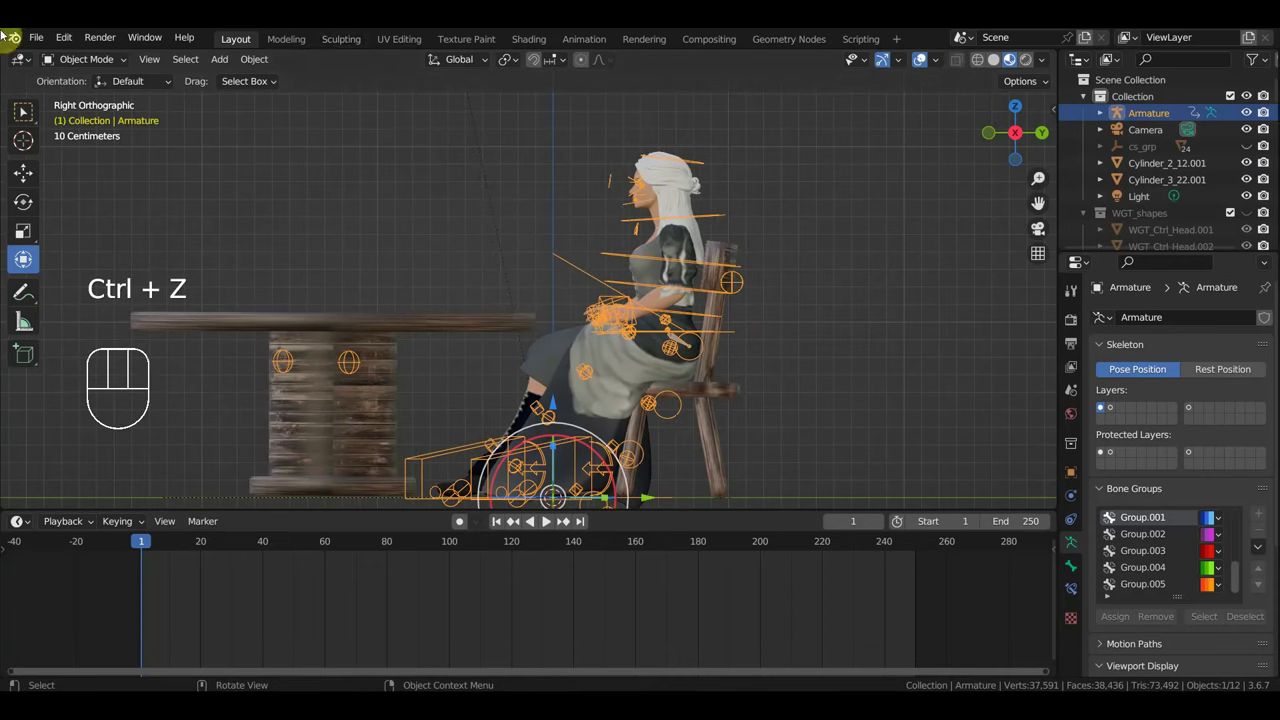
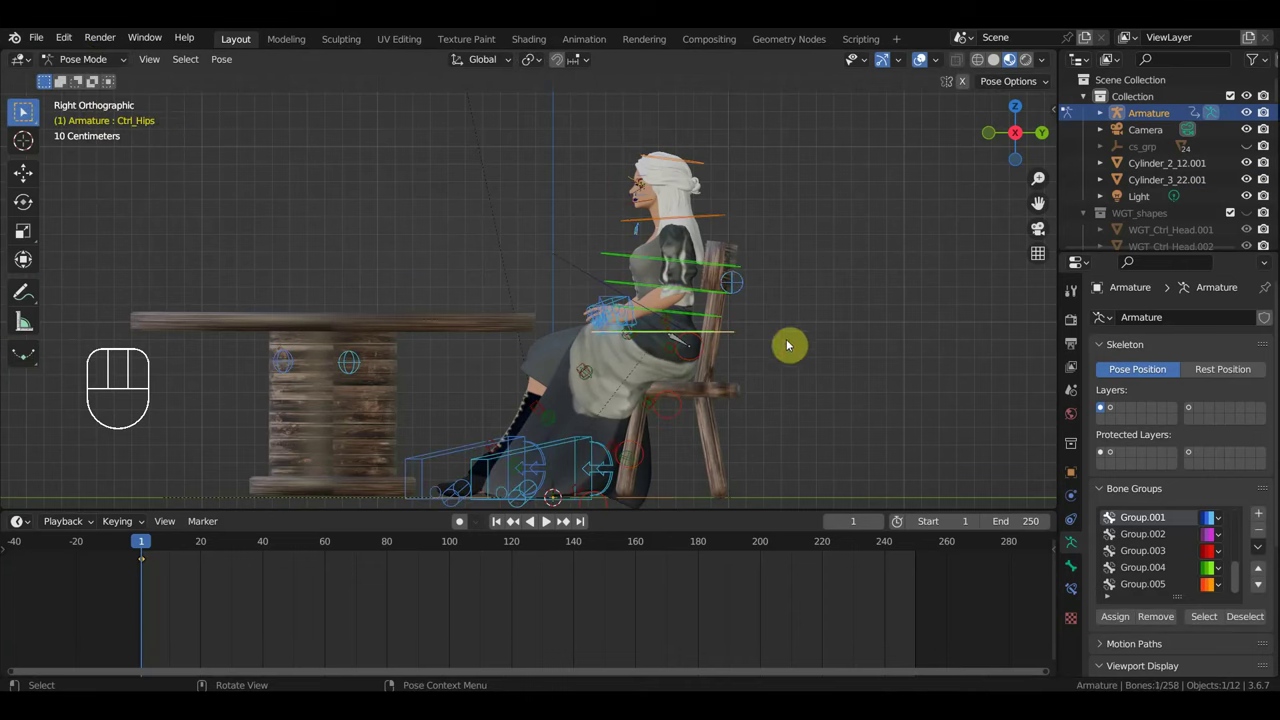
# Try moving the hips control and undo it, then orbit in toward the woman's face.
pyautogui.press('g')
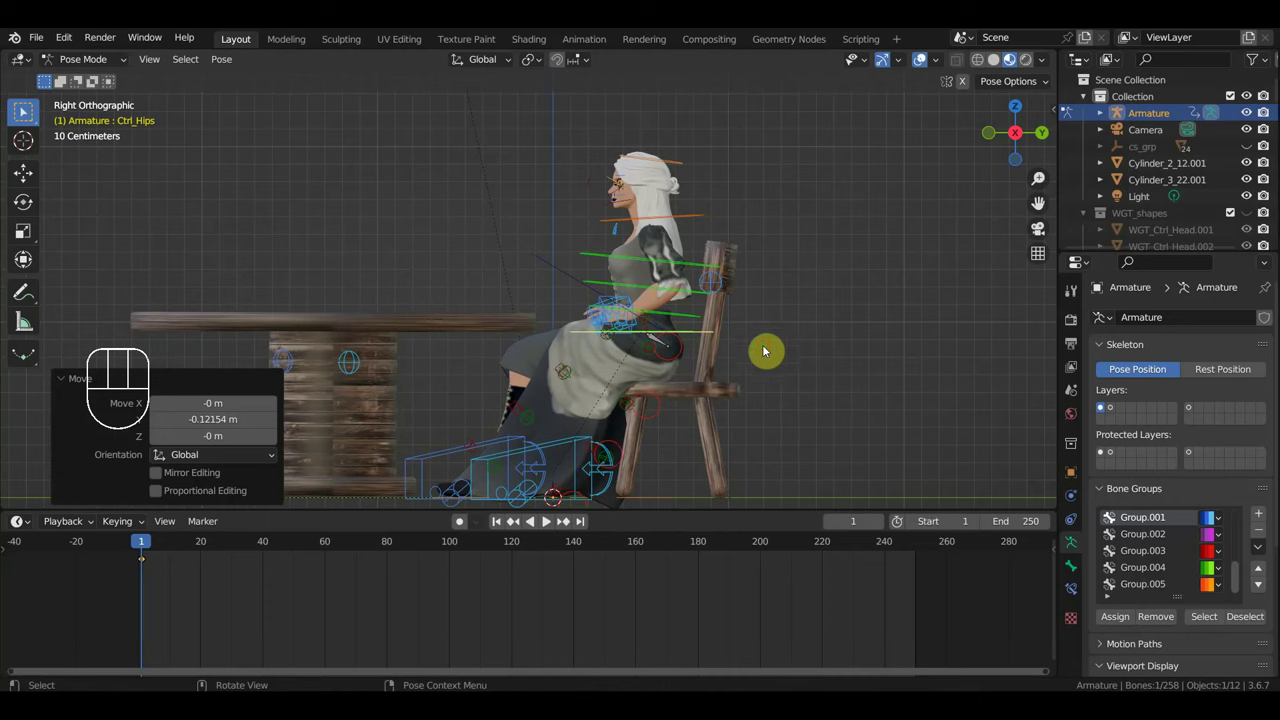
pyautogui.press('ctrl+z')
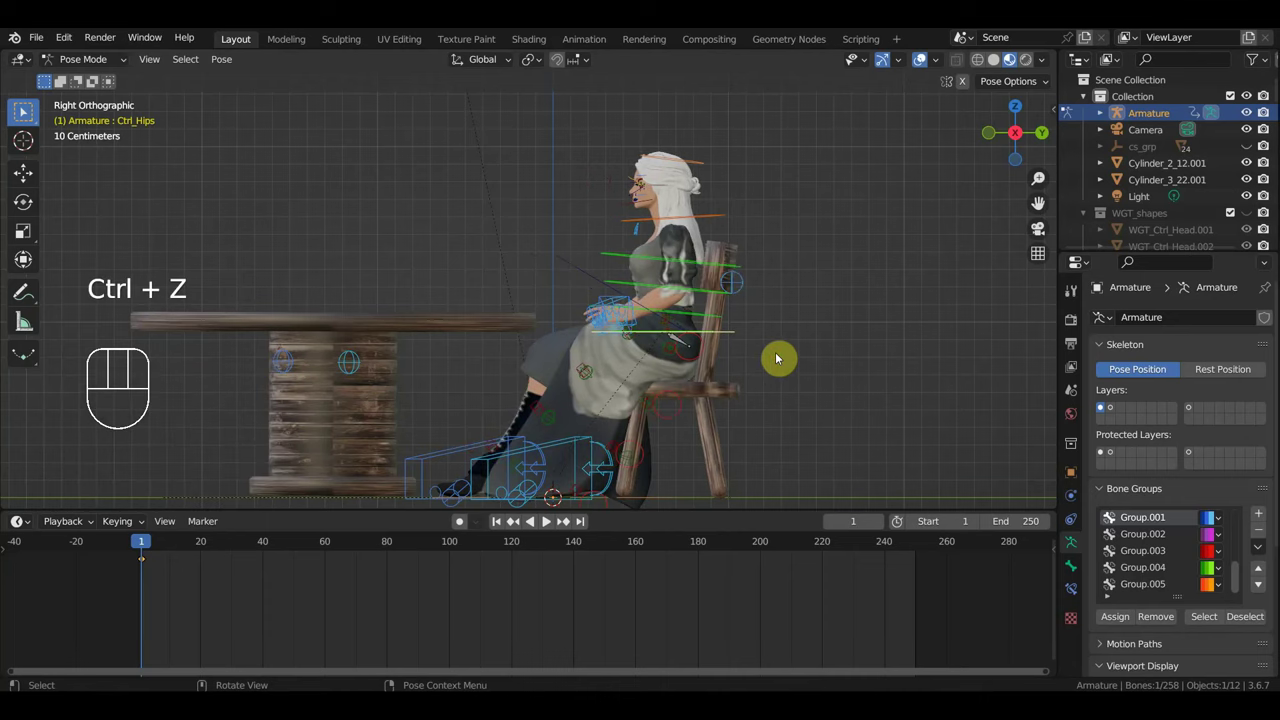
pyautogui.middleClick(260, 616)
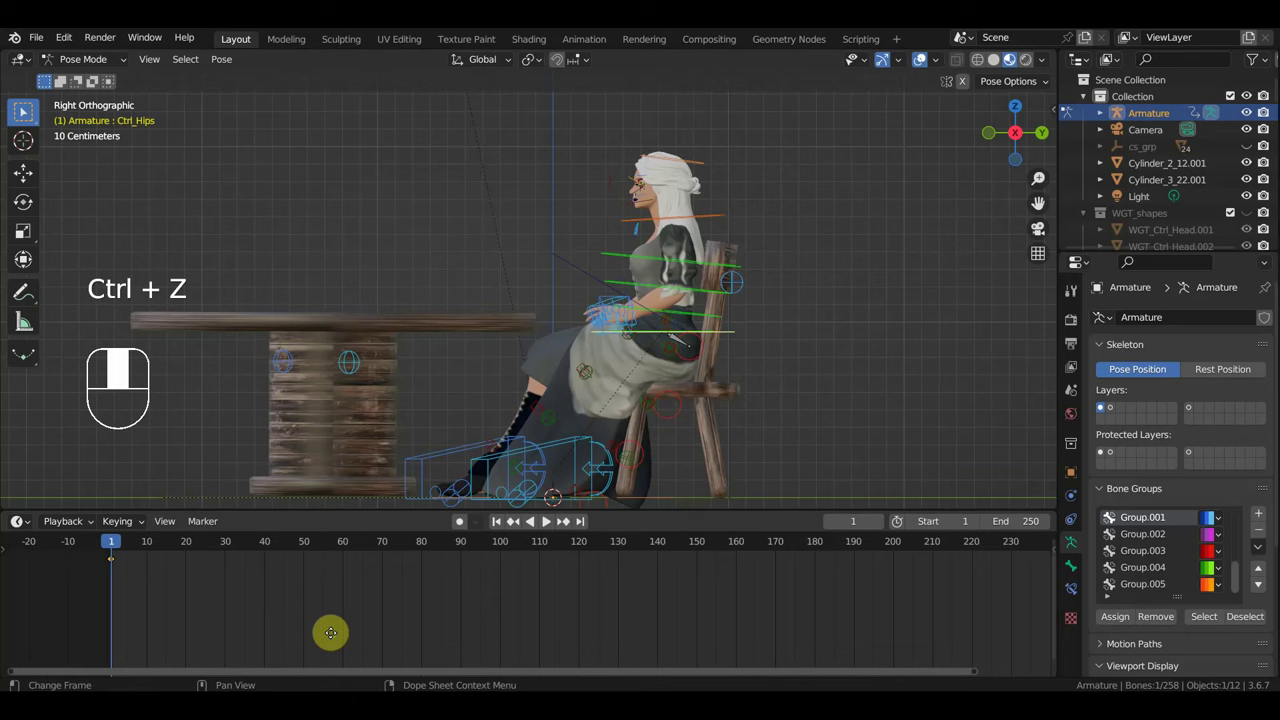
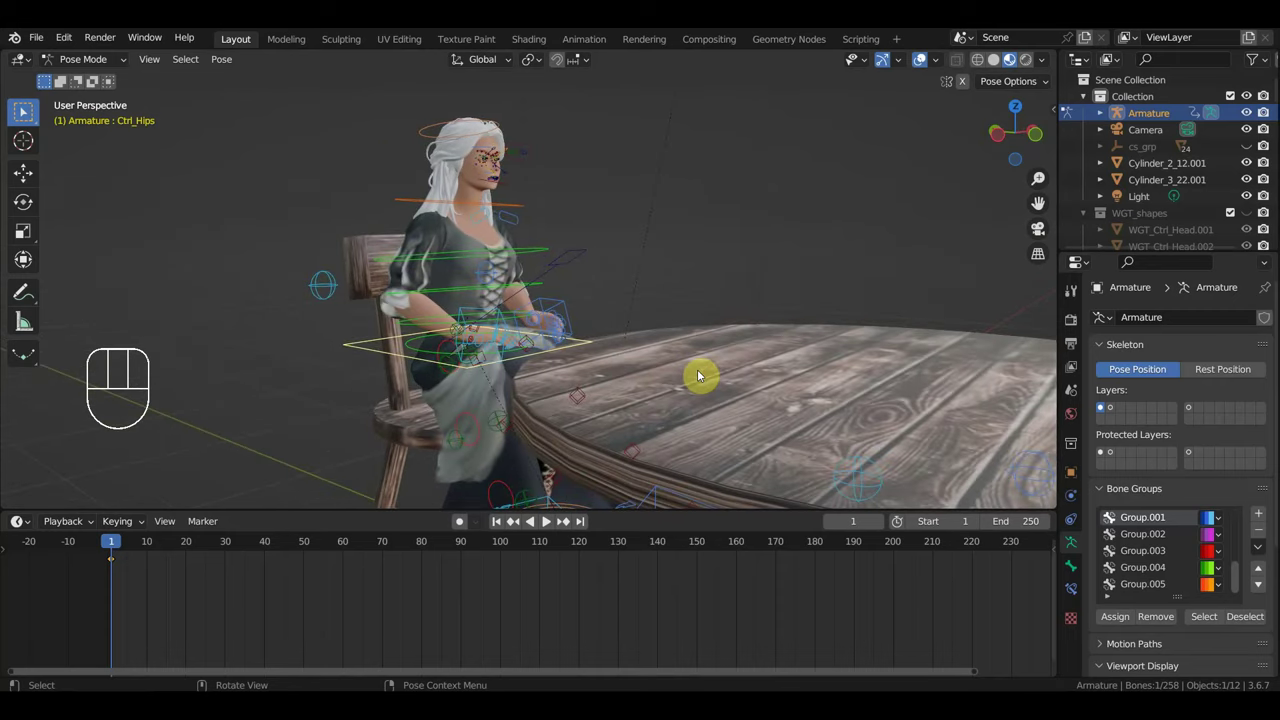
pyautogui.middleClick(676, 321)
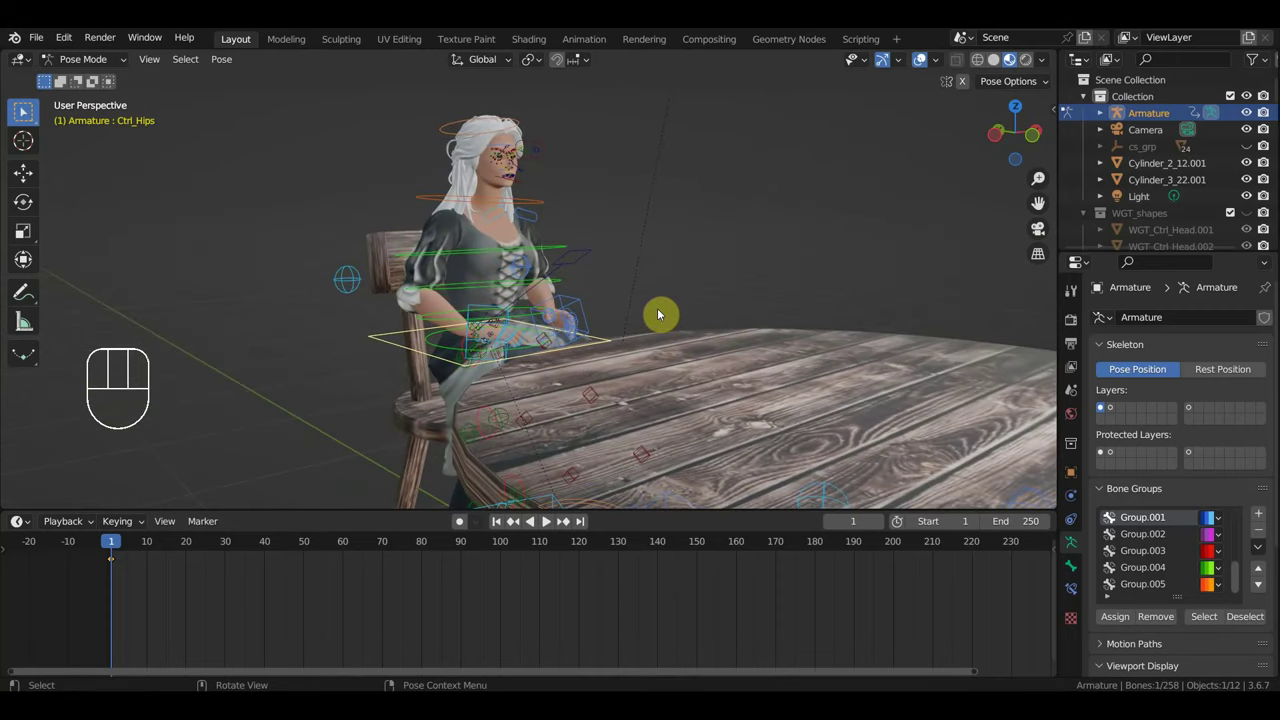
pyautogui.moveTo(660, 325); pyautogui.dragTo(668, 391)
pyautogui.moveTo(667, 392); pyautogui.dragTo(648, 397)
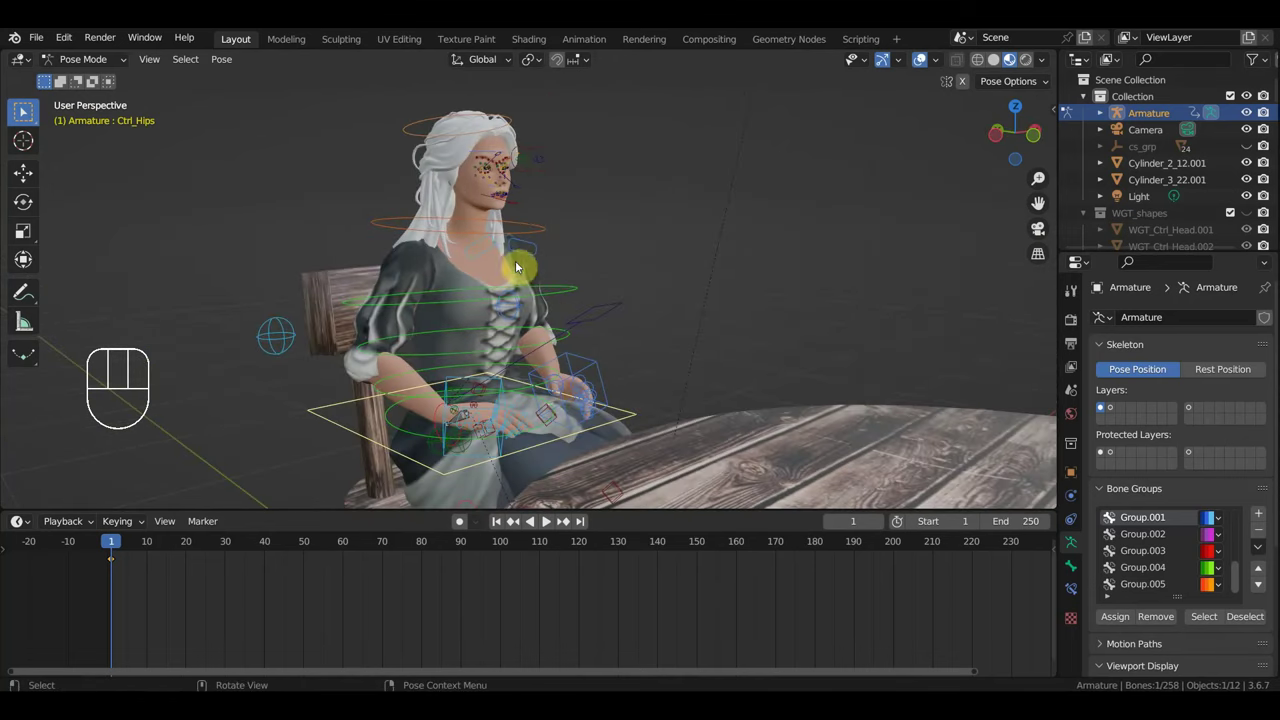
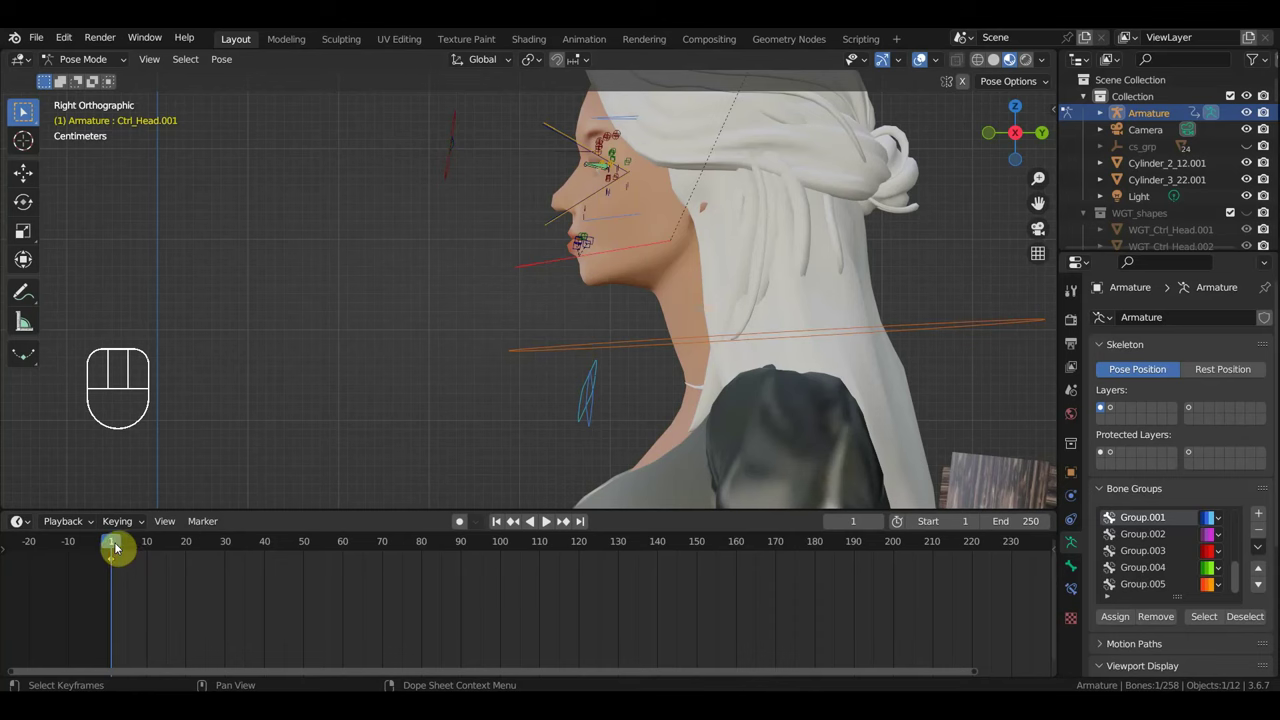
# Key the head's pose at frame 24 and scrub on to frame 30.
pyautogui.moveTo(122, 543); pyautogui.dragTo(206, 573)
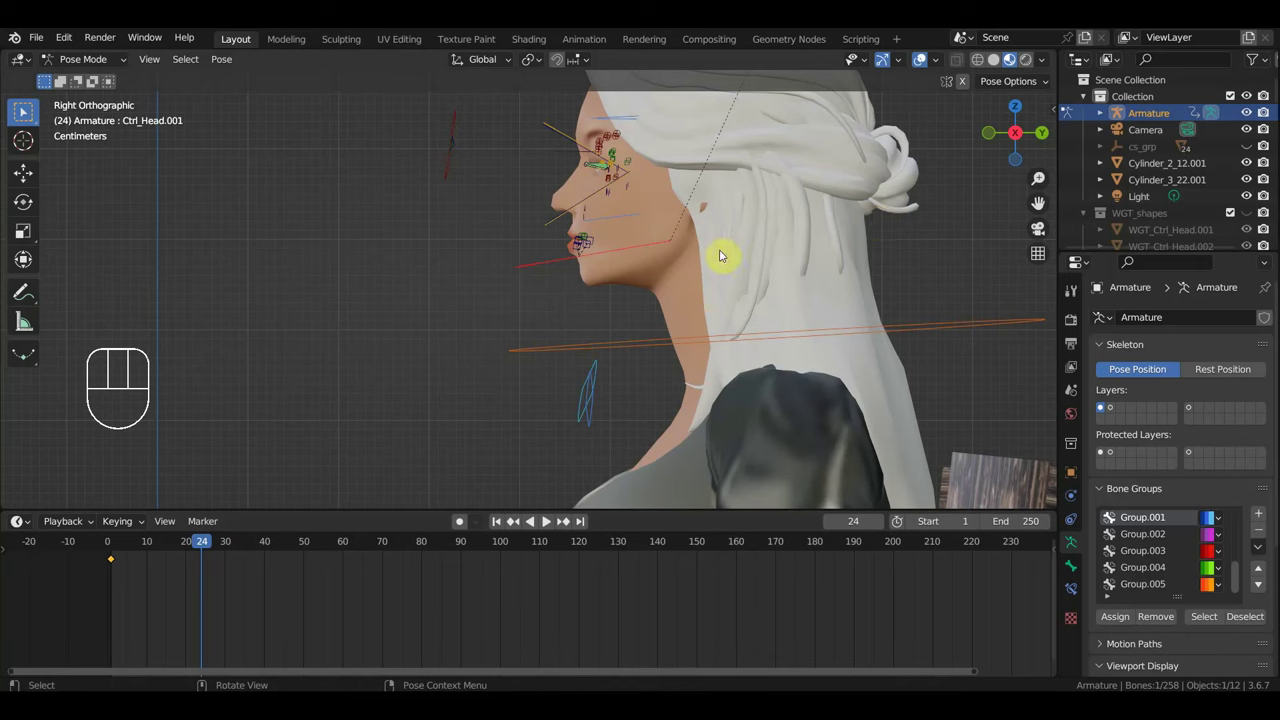
pyautogui.click(538, 266)
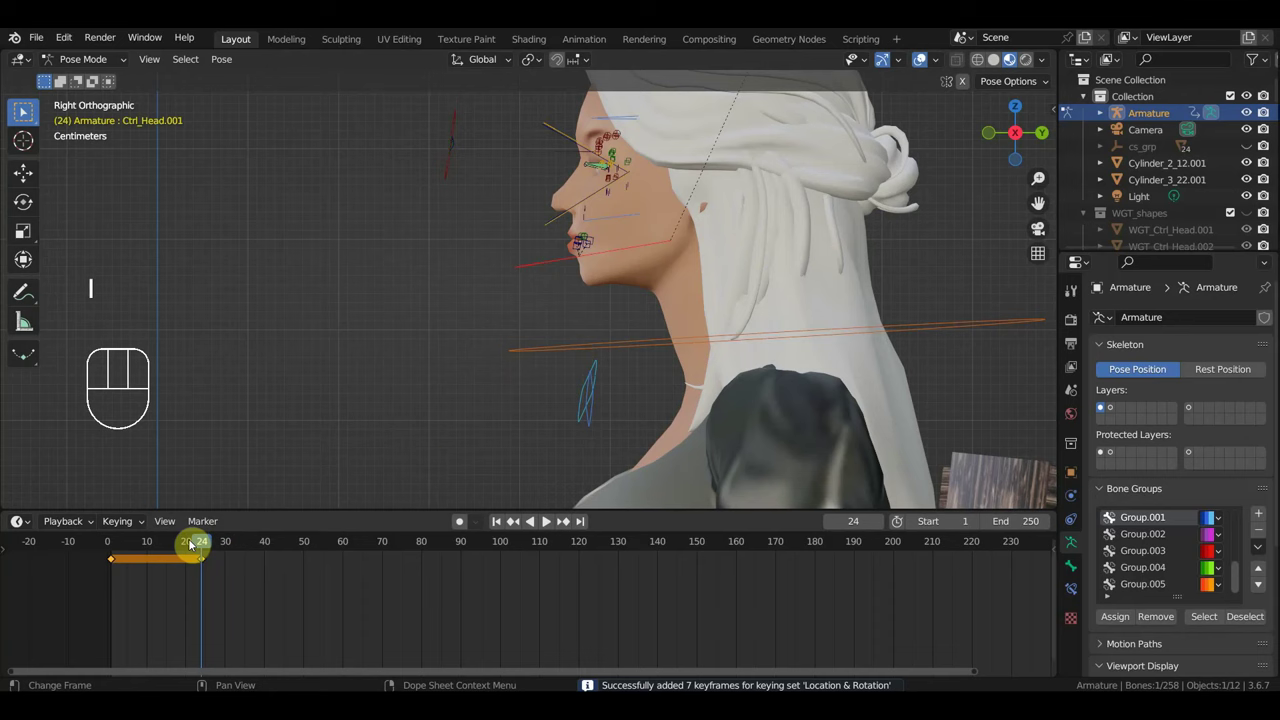
pyautogui.moveTo(191, 546); pyautogui.dragTo(251, 579)
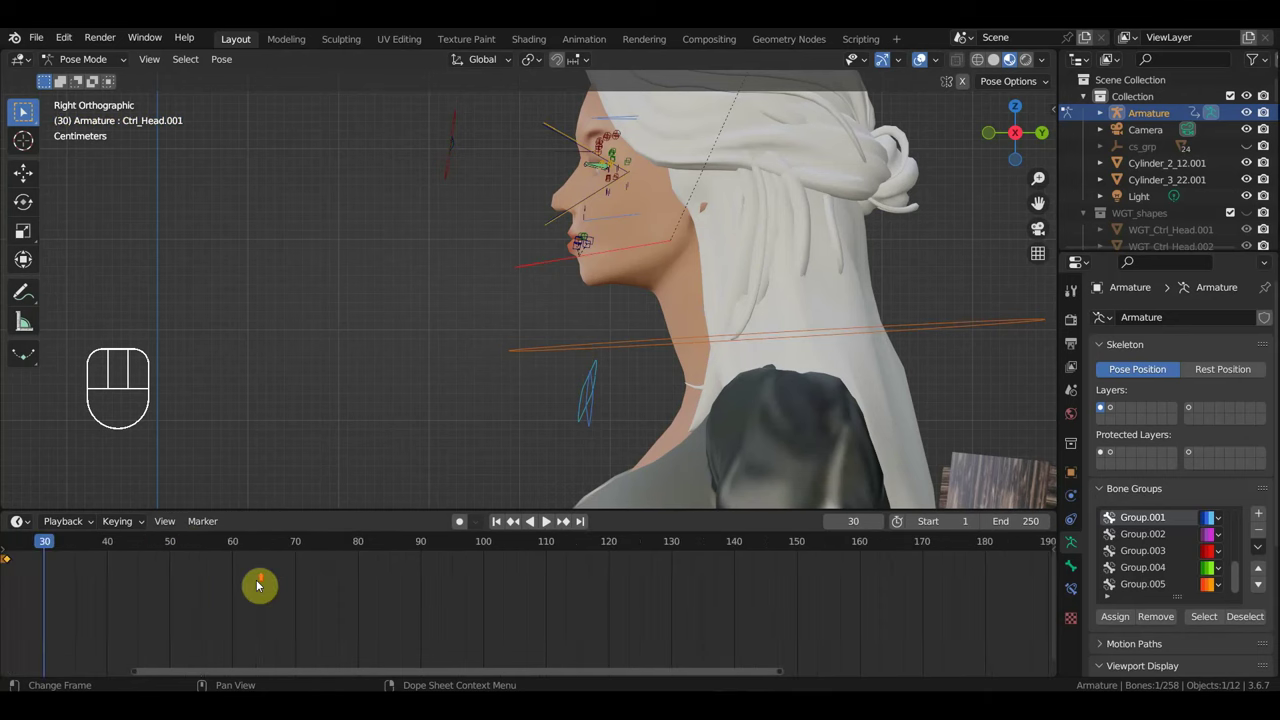
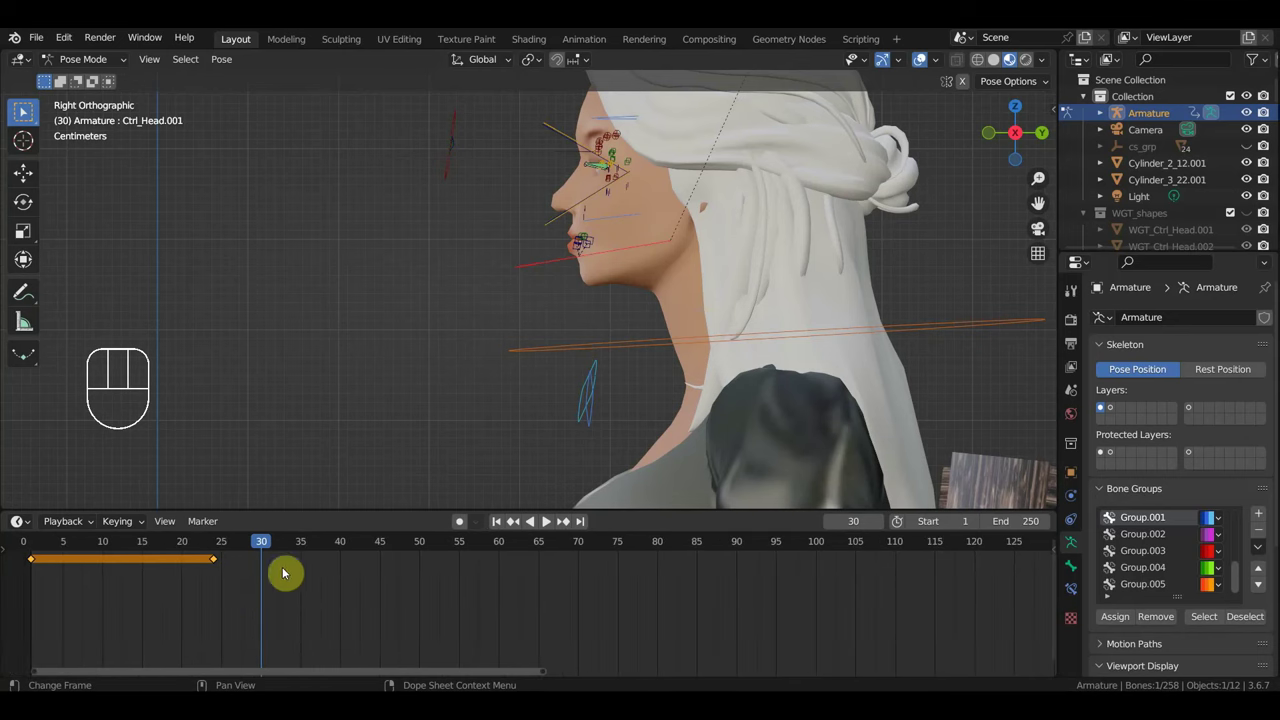
# Tilt the head at frame 35, key it at frame 40, and start tilting it back at frame 50.
pyautogui.moveTo(288, 545); pyautogui.dragTo(308, 553)
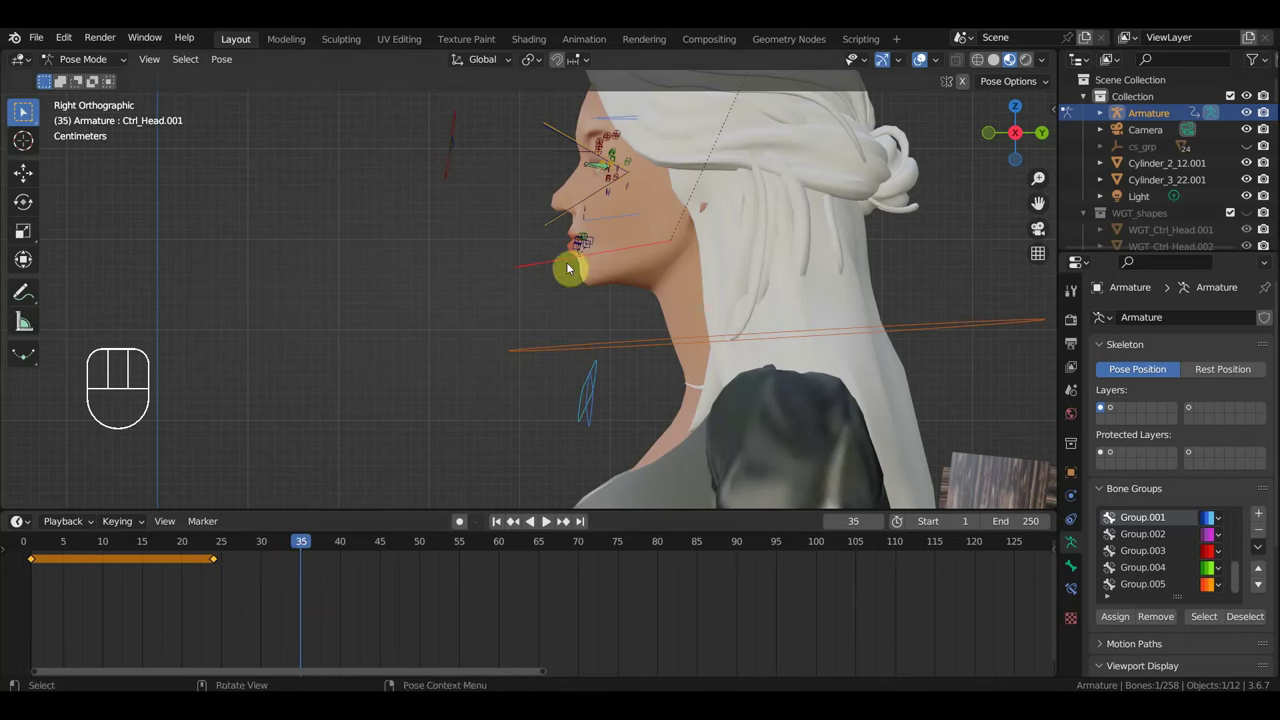
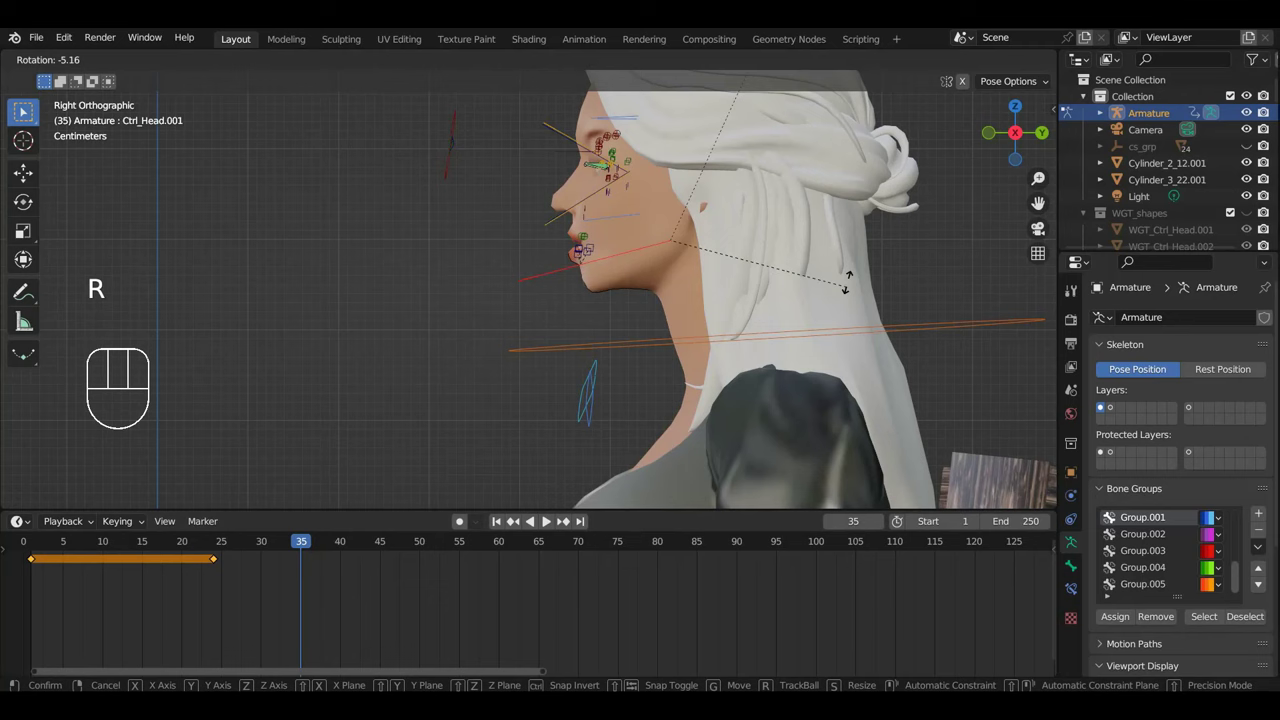
pyautogui.press('g')
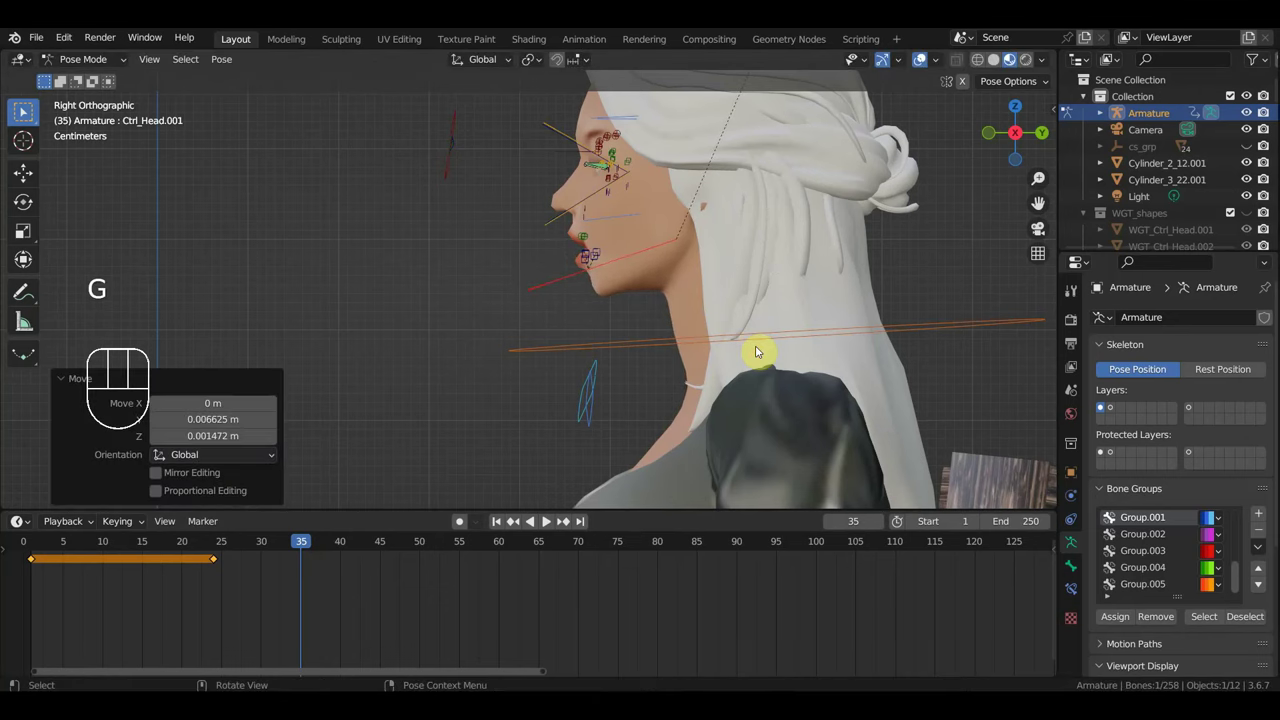
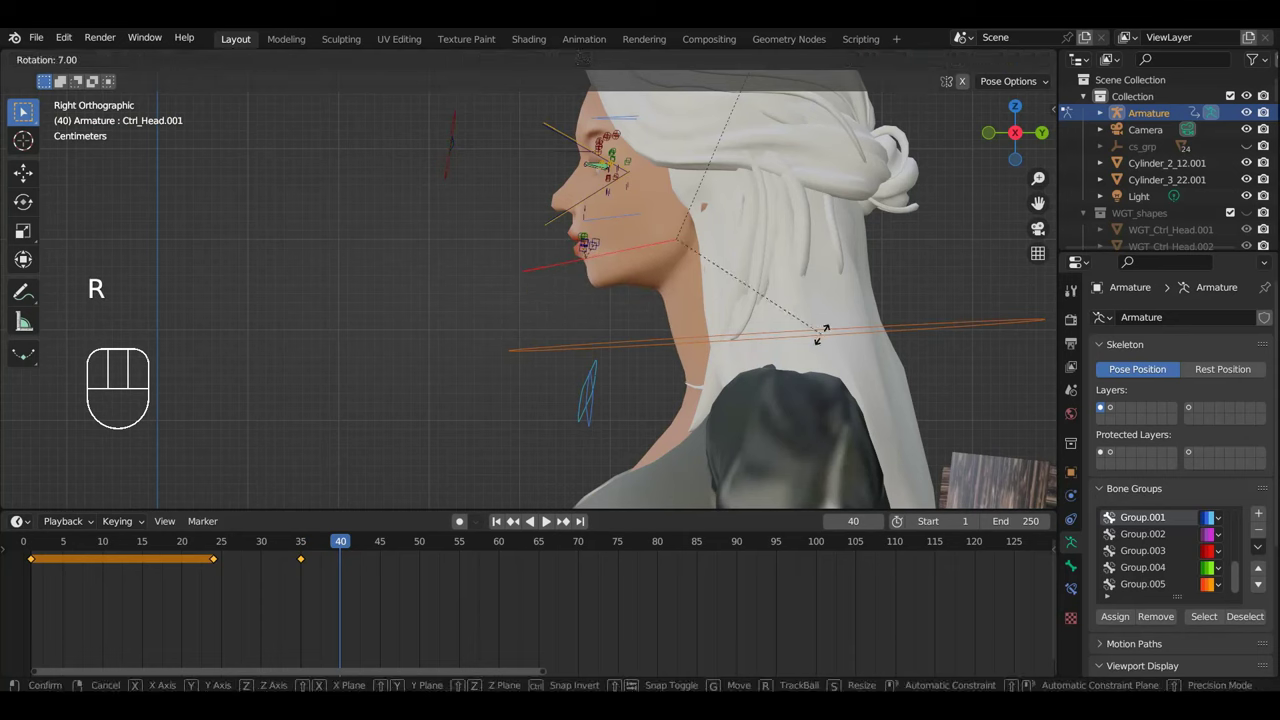
pyautogui.press('i')
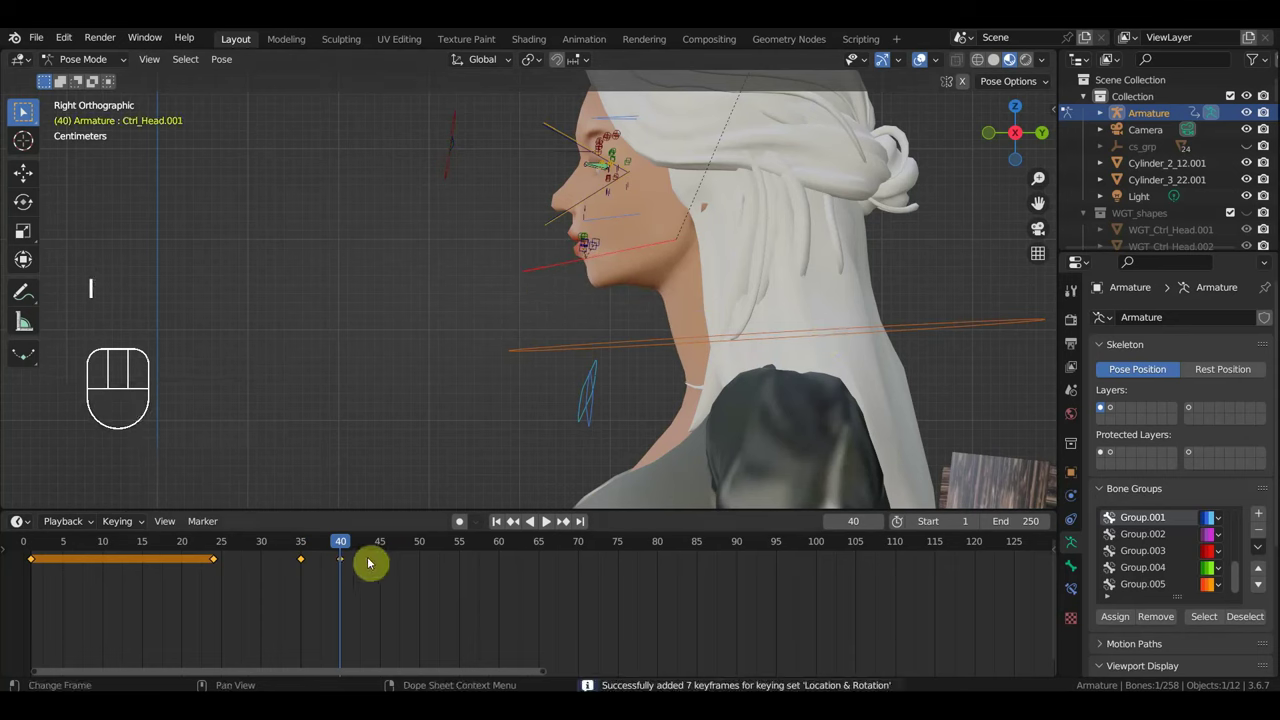
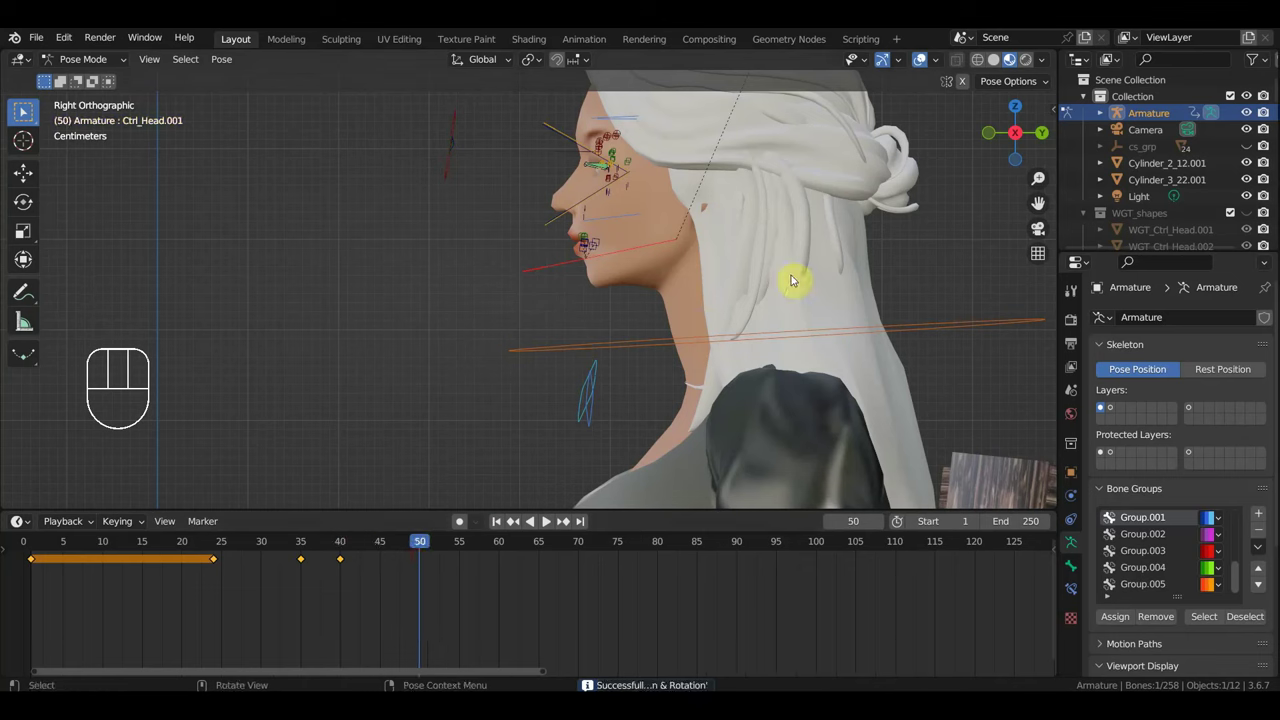
pyautogui.press('r')
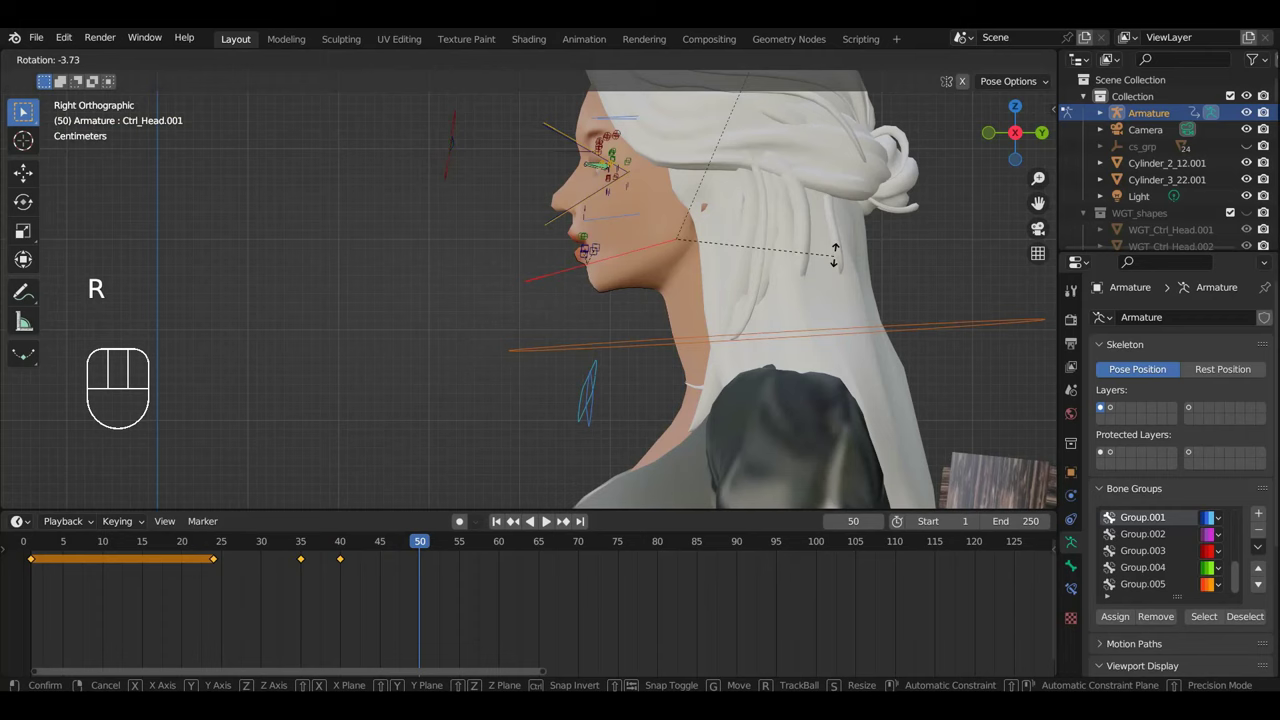
pyautogui.scroll(-3)
# Facing her mouth, nudge the lower lip and mouth corner controls into a new position.
pyautogui.moveTo(819, 294); pyautogui.dragTo(966, 295)
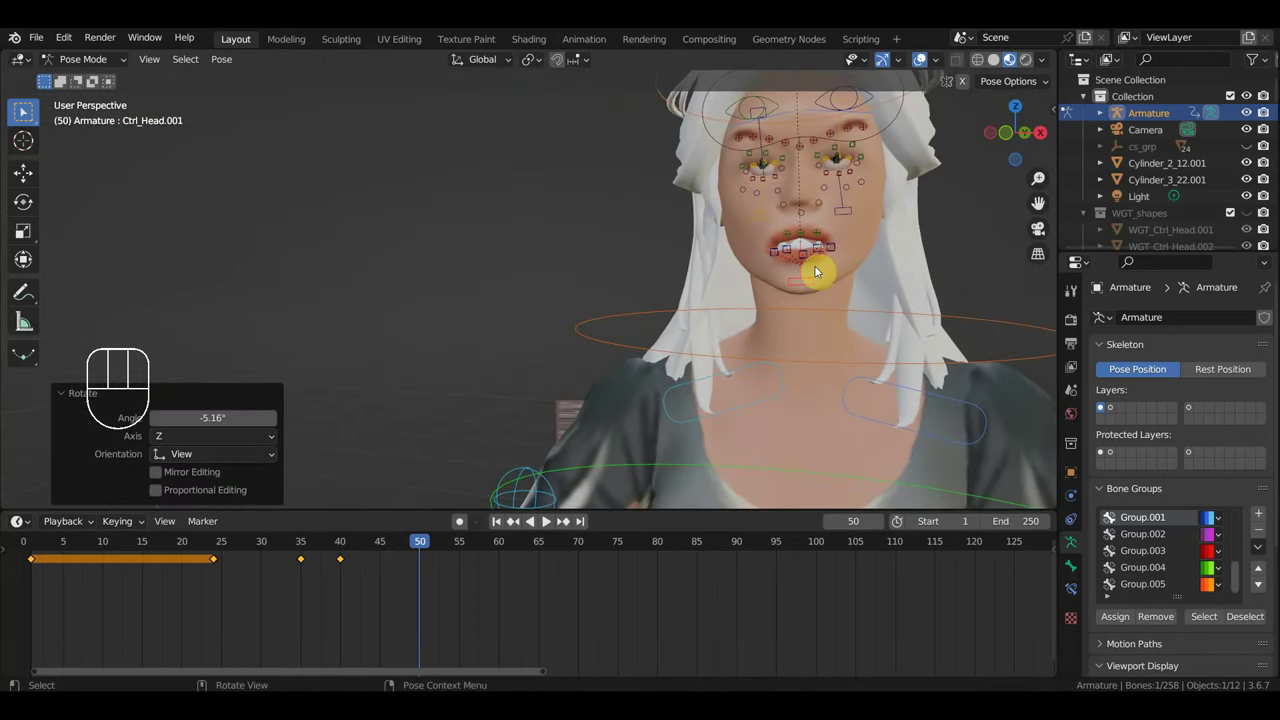
pyautogui.moveTo(892, 277); pyautogui.dragTo(760, 367)
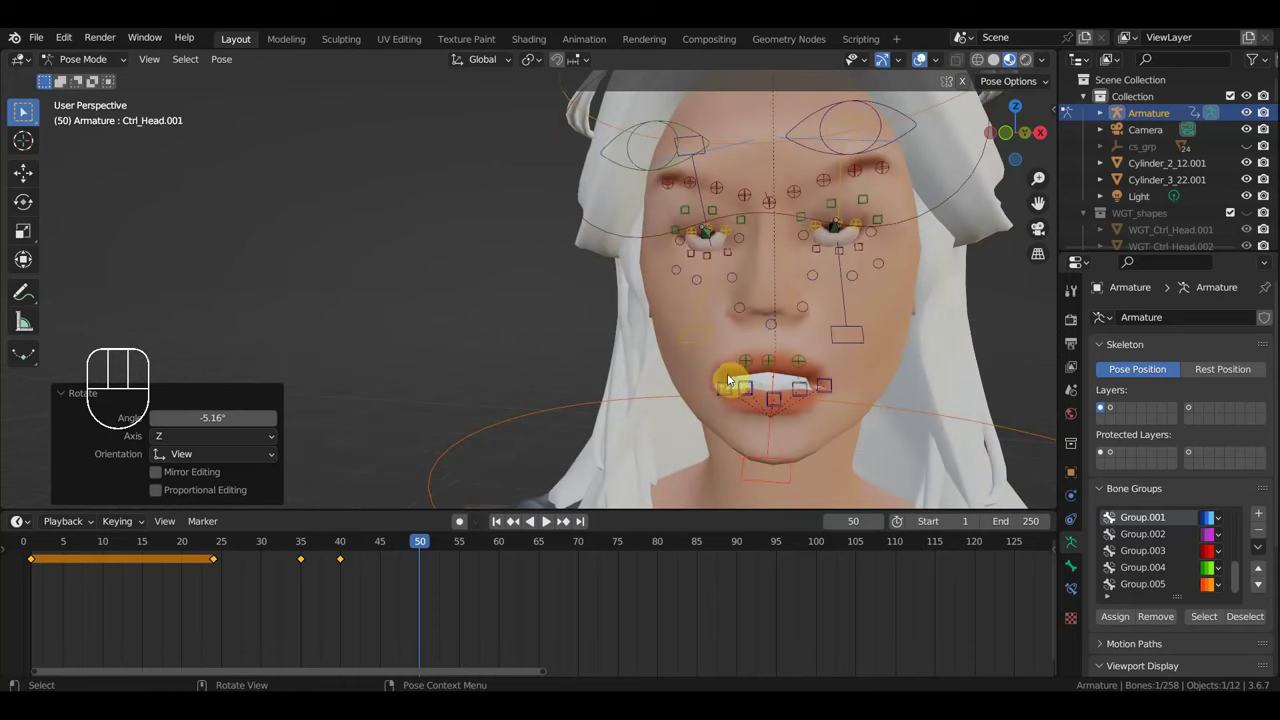
pyautogui.click(721, 390)
pyautogui.moveTo(808, 378); pyautogui.dragTo(970, 377)
pyautogui.moveTo(719, 431); pyautogui.dragTo(758, 426)
pyautogui.press('g')
pyautogui.moveTo(677, 448); pyautogui.dragTo(586, 432)
pyautogui.middleClick(544, 524)
pyautogui.press('g')
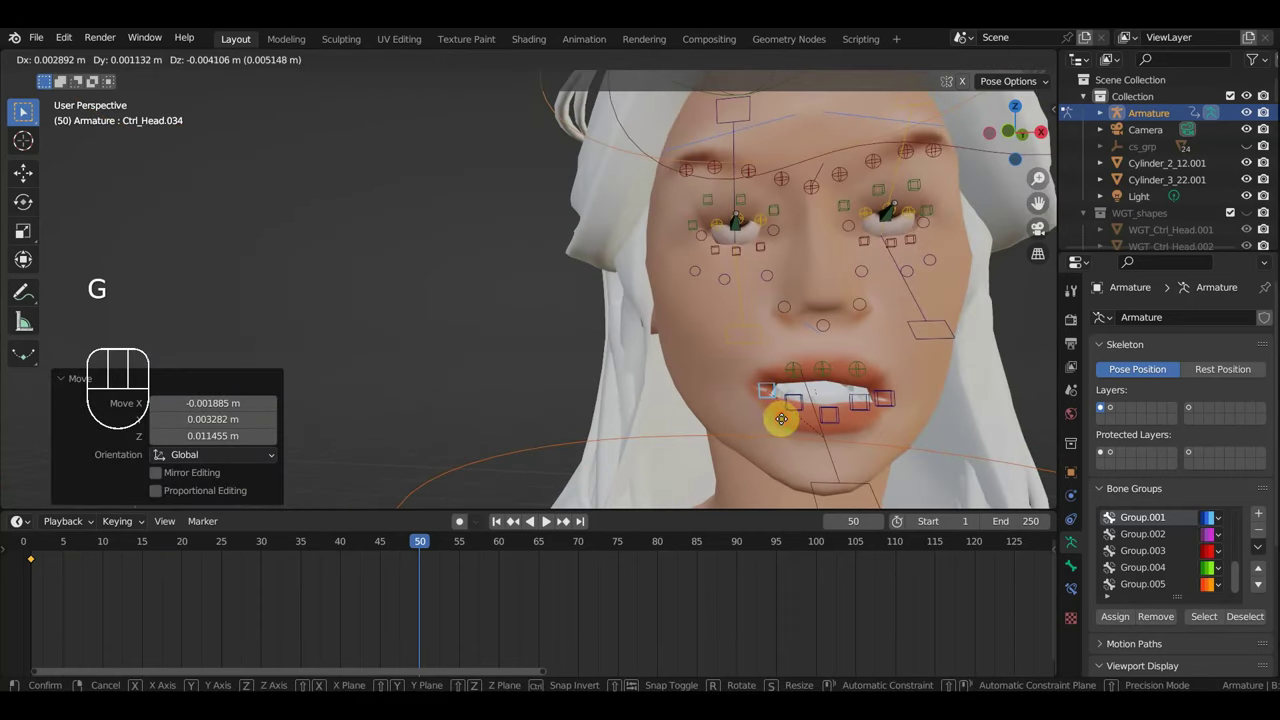
pyautogui.click(544, 524)
pyautogui.press('g')
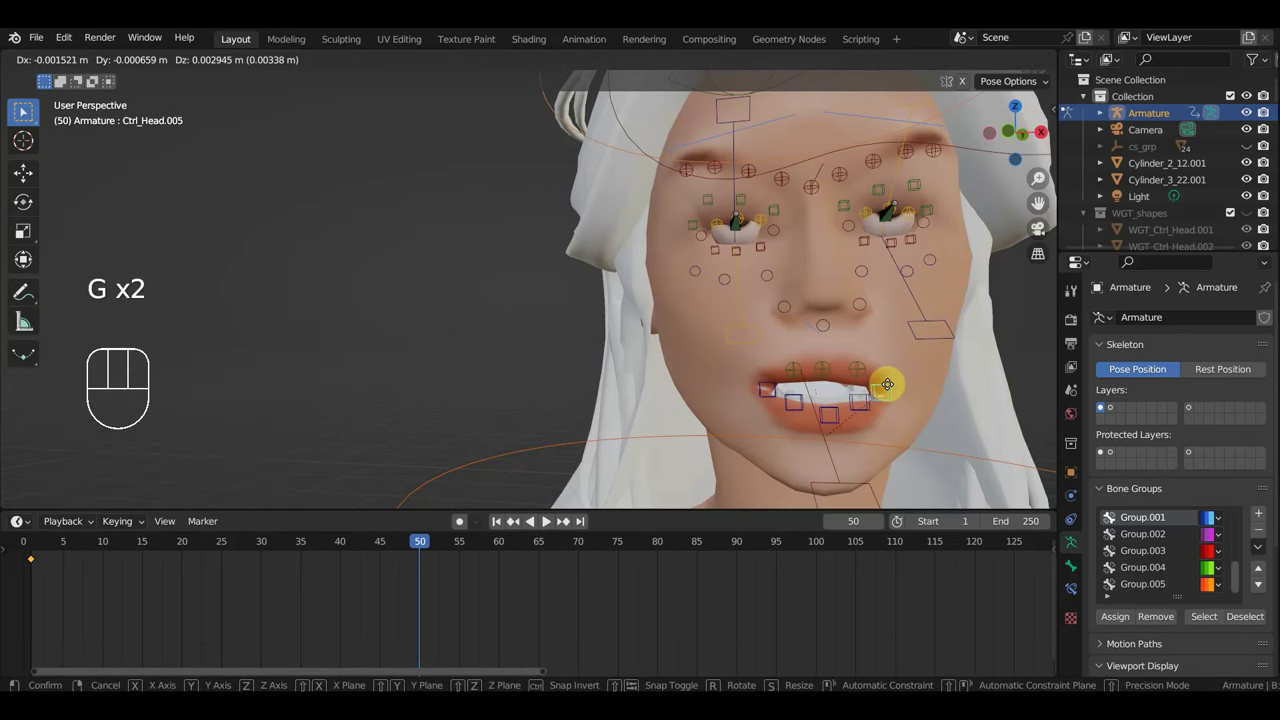
pyautogui.middleClick(544, 524)
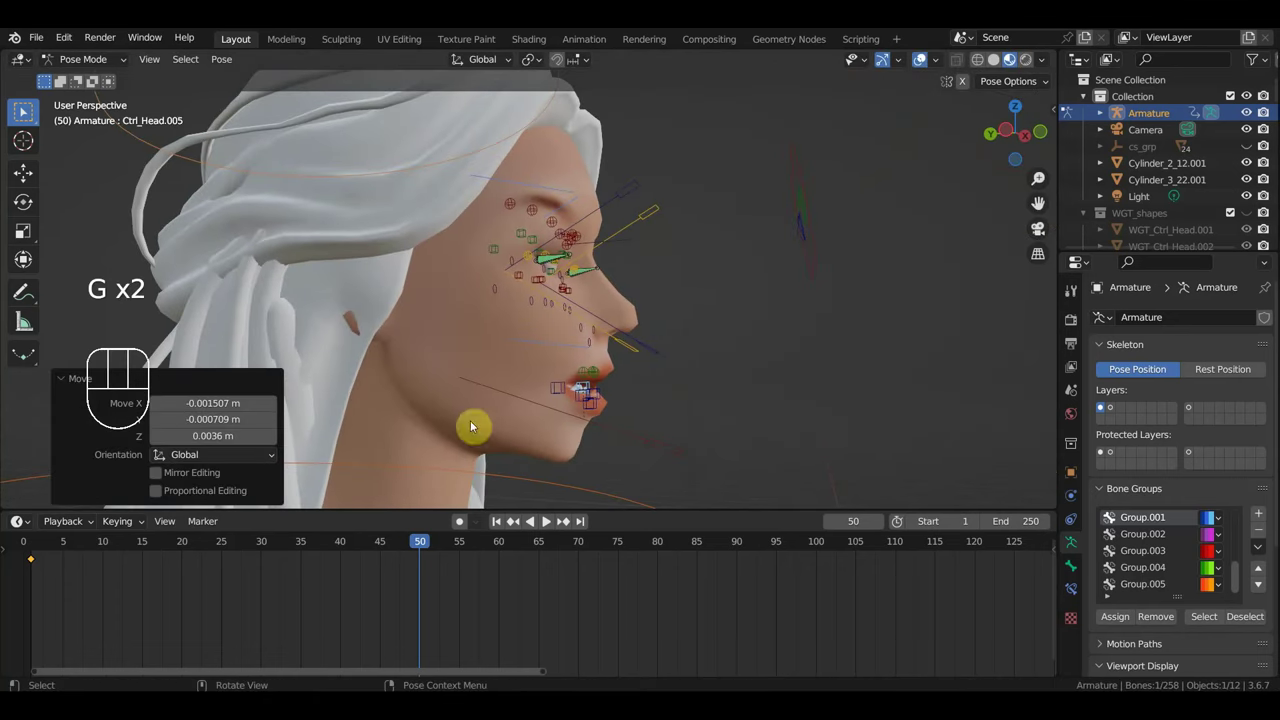
pyautogui.moveTo(602, 404); pyautogui.dragTo(476, 405)
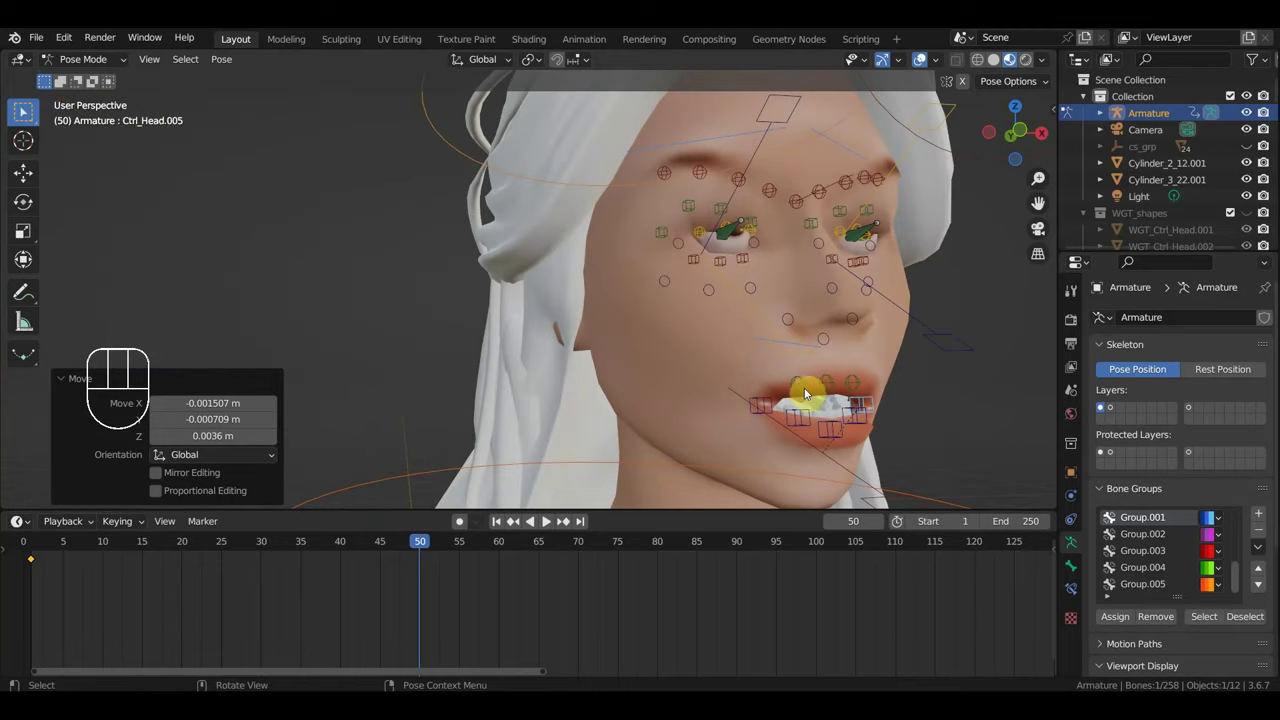
# Select the upper lip controls and move them into the new mouth shape in profile.
pyautogui.click(808, 388)
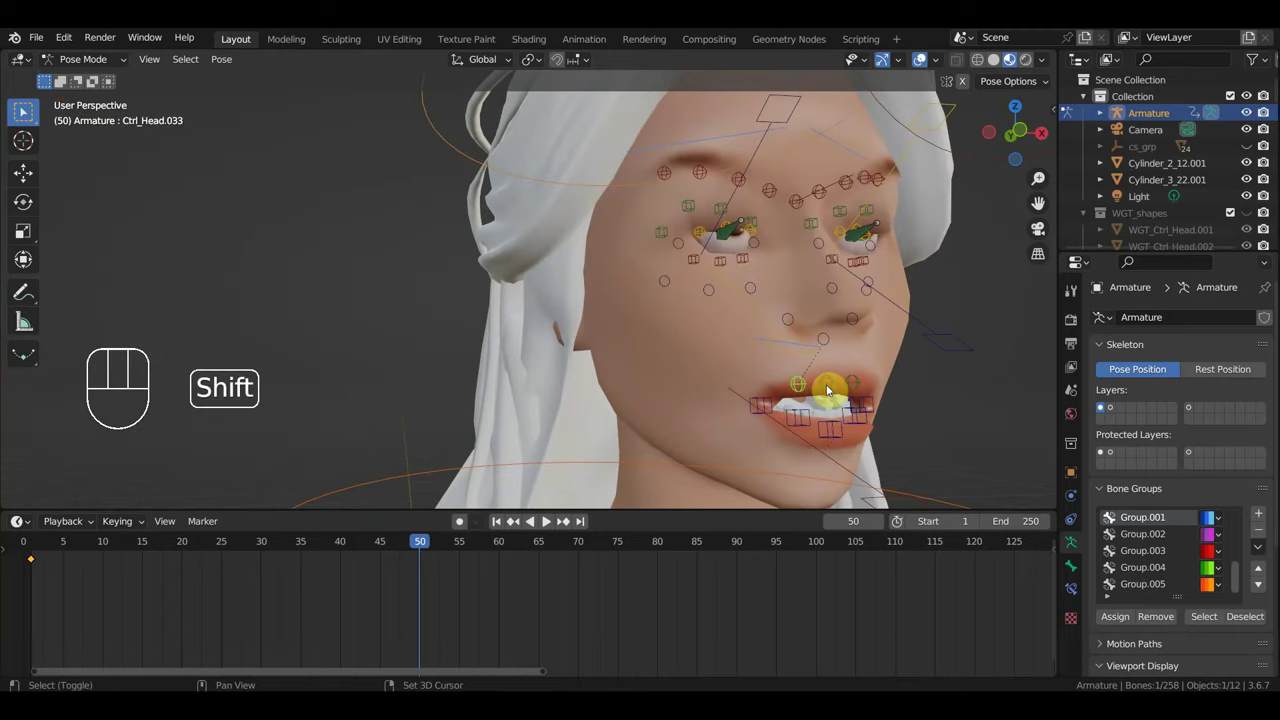
pyautogui.click(857, 383)
pyautogui.click(805, 420)
pyautogui.click(826, 430)
pyautogui.click(860, 424)
pyautogui.moveTo(929, 429); pyautogui.dragTo(1006, 425)
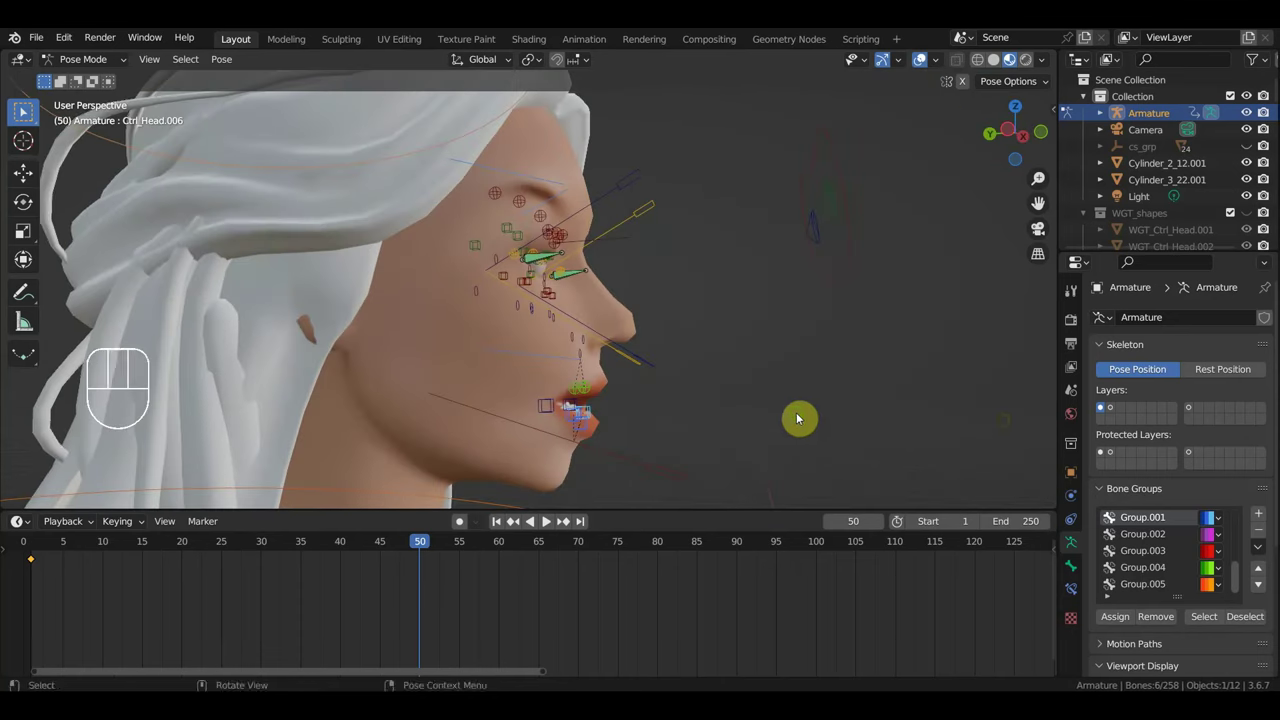
pyautogui.middleClick(799, 420)
pyautogui.press('g')
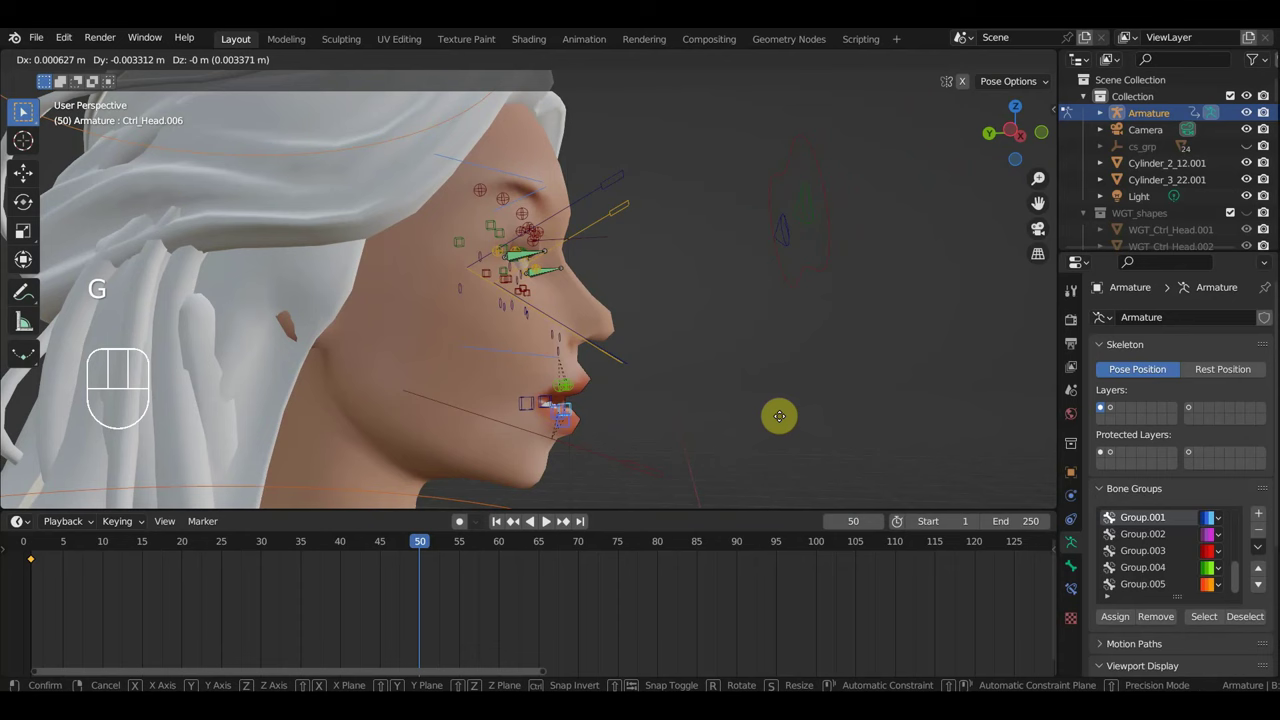
pyautogui.click(786, 420)
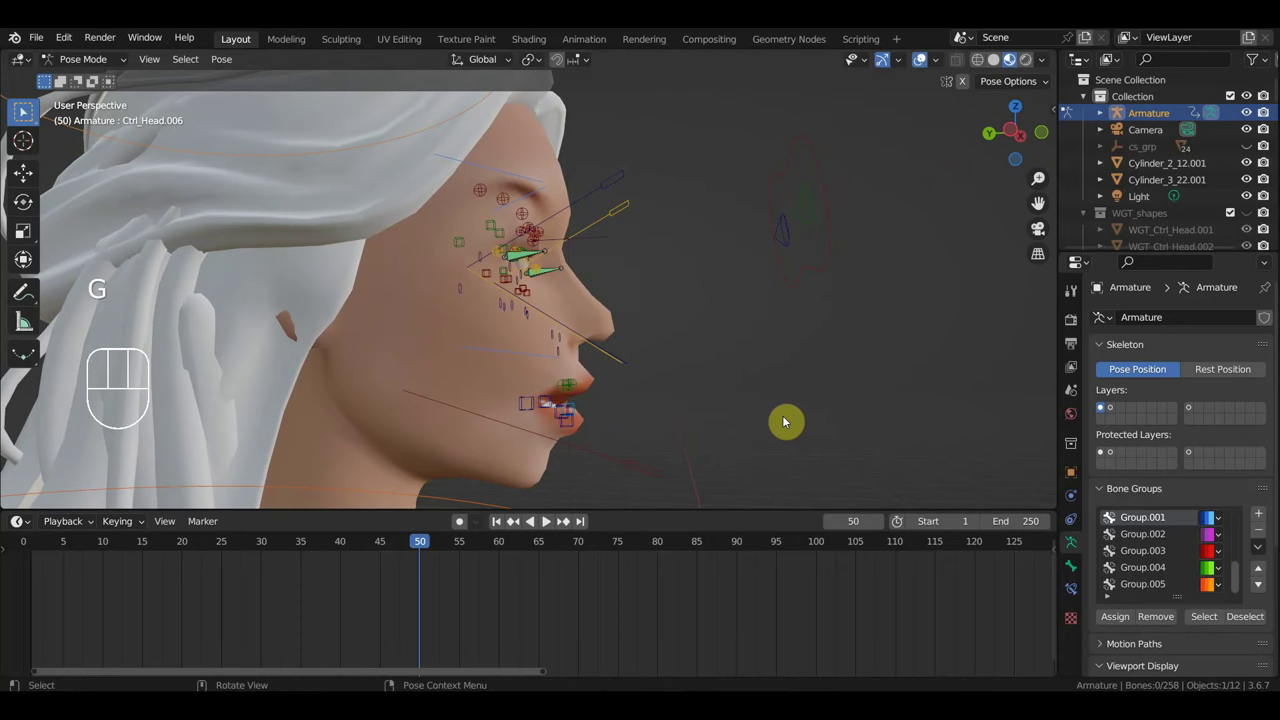
# Box-select all mouth controls, key them at frame 50, and scrub back to frame 35.
pyautogui.moveTo(607, 477); pyautogui.dragTo(499, 379)
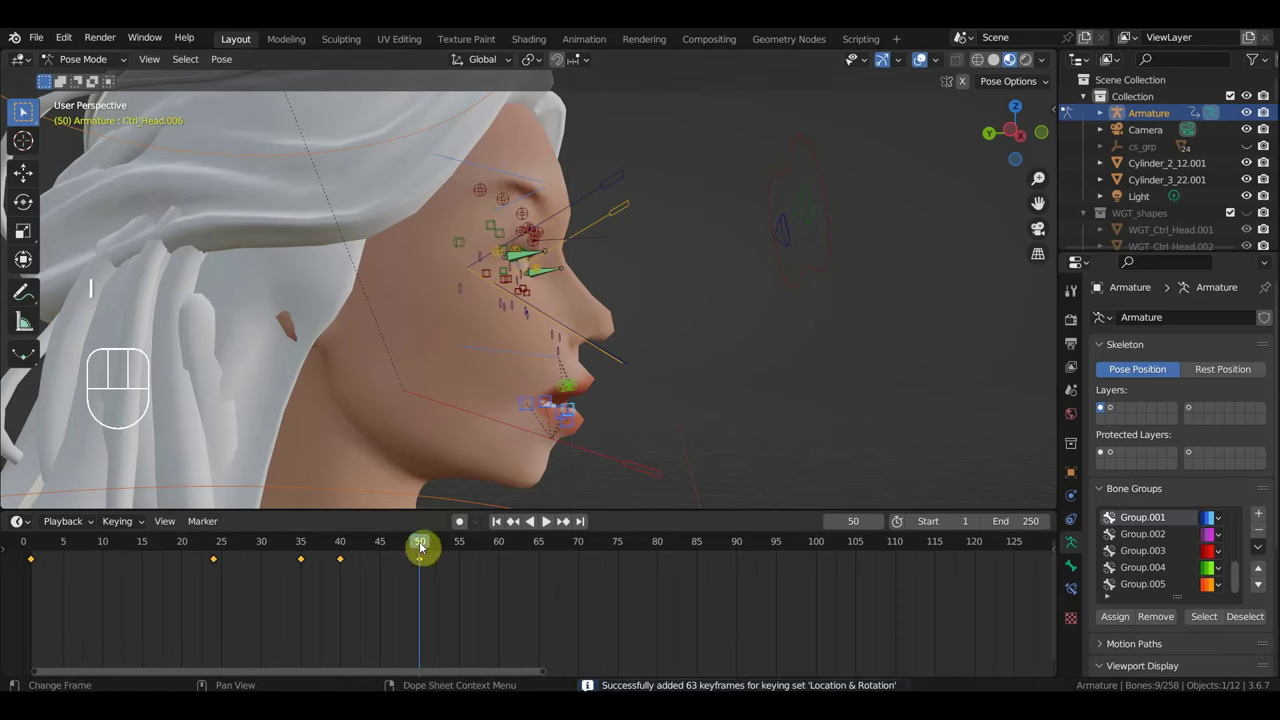
pyautogui.moveTo(408, 546); pyautogui.dragTo(464, 573)
pyautogui.click(304, 544)
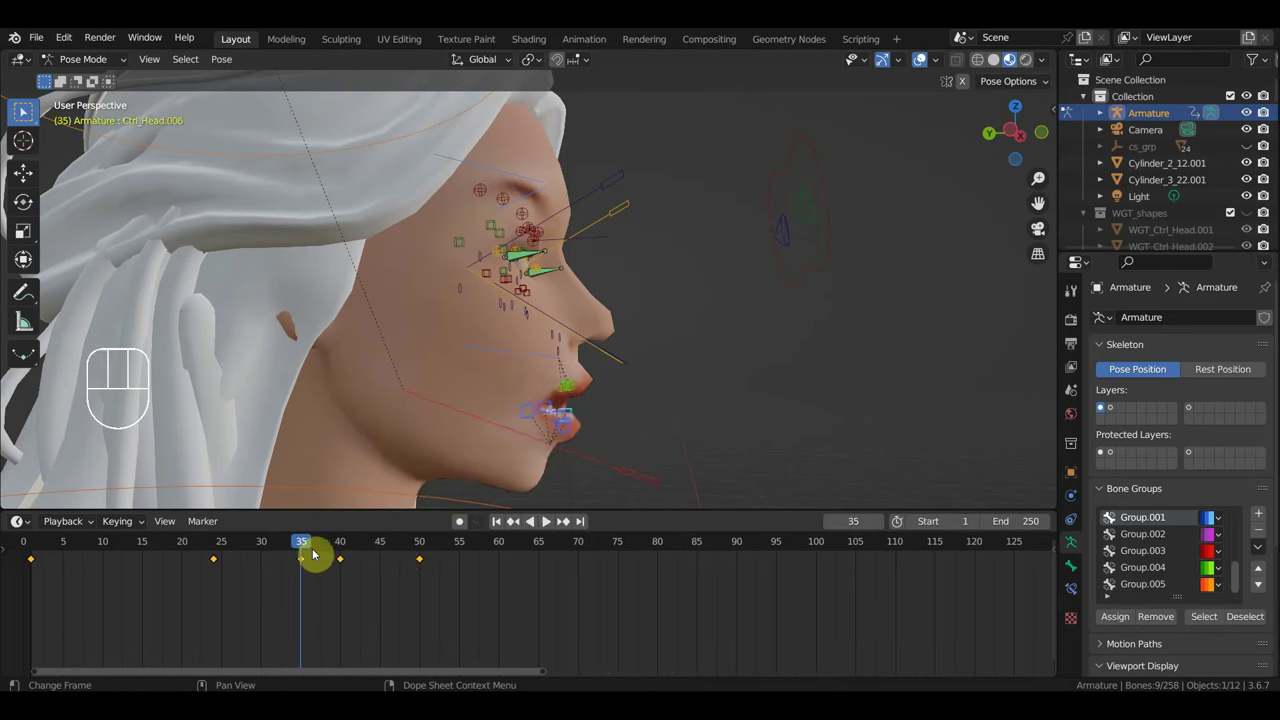
pyautogui.moveTo(647, 408); pyautogui.dragTo(556, 437)
pyautogui.moveTo(310, 579); pyautogui.dragTo(287, 554)
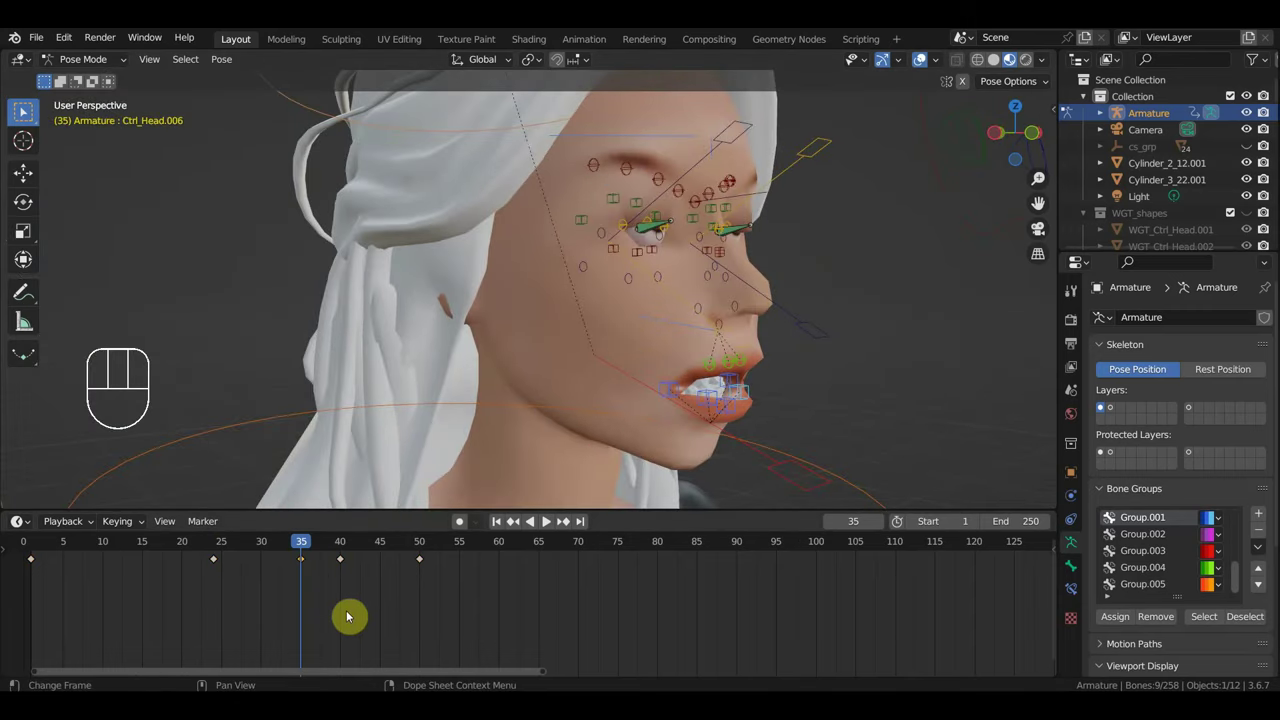
pyautogui.click(544, 524)
pyautogui.click(312, 603)
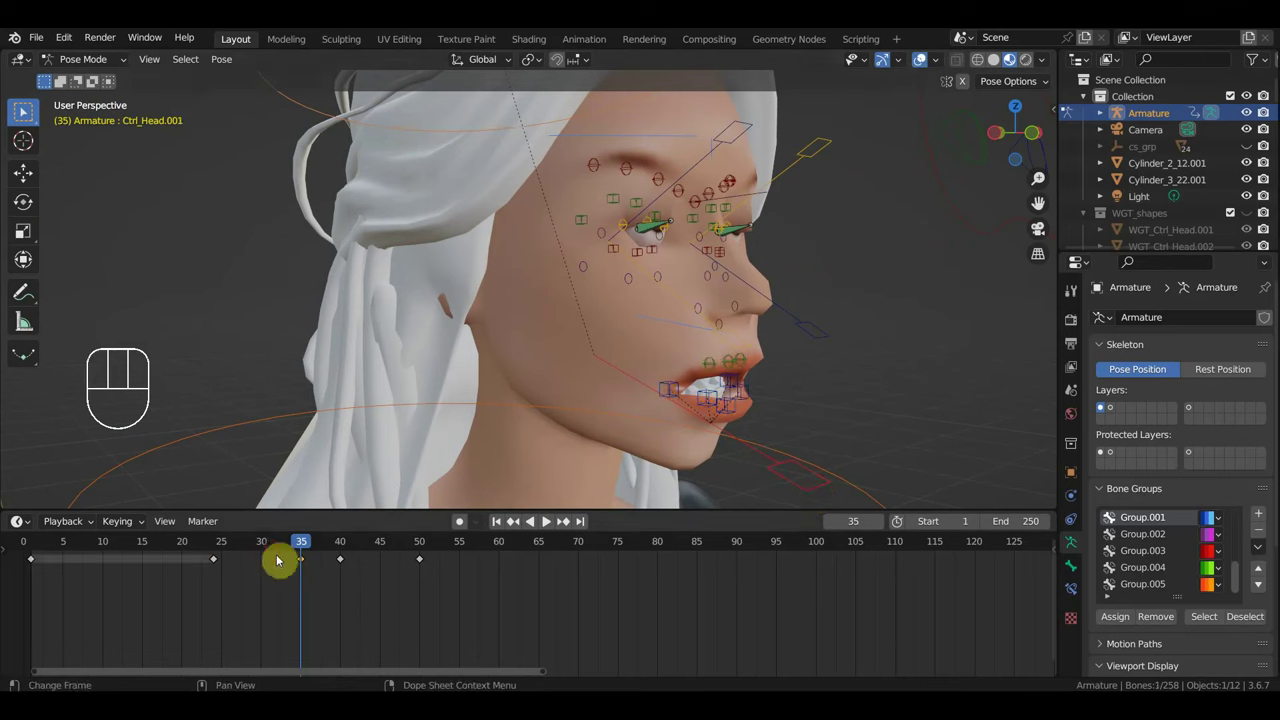
# Slide the mouth pose keyframe from frame 50 to frame 60 in the Dope Sheet.
pyautogui.press('shift+d')
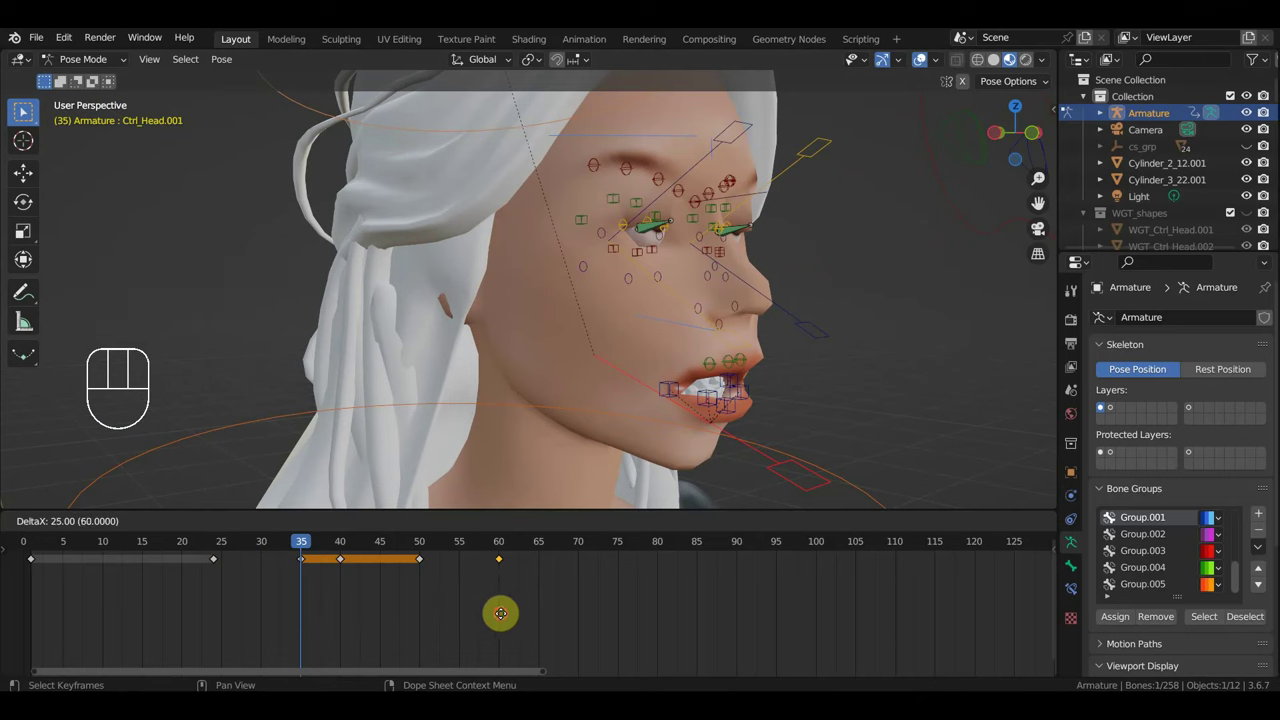
pyautogui.moveTo(277, 547); pyautogui.dragTo(302, 586)
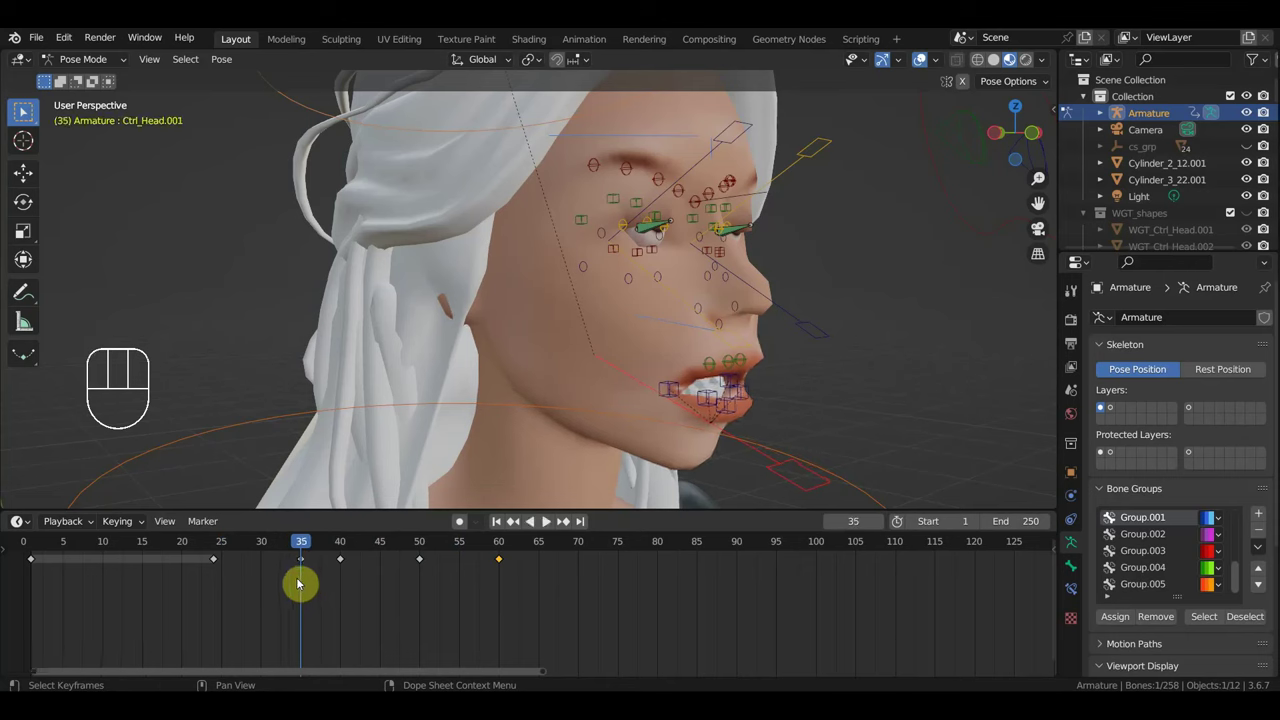
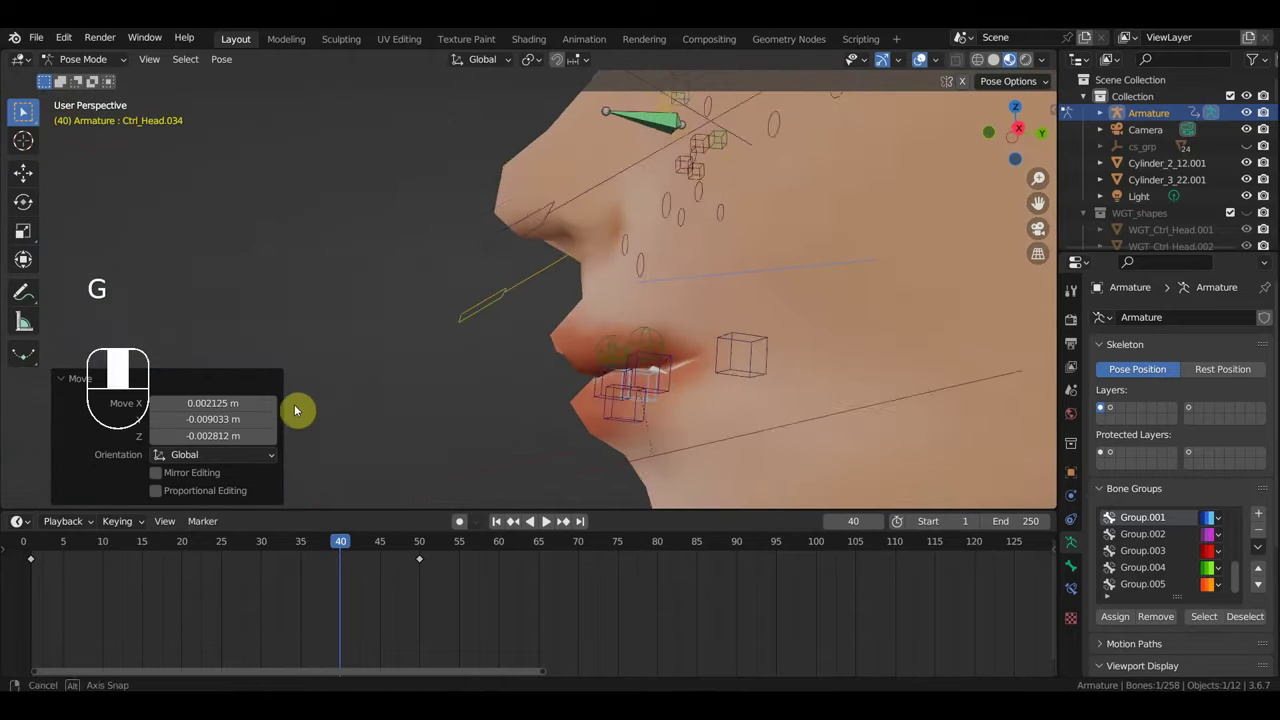
# Move a lip control for the frame-40 pose and advance the playhead to frame 65.
pyautogui.moveTo(757, 373); pyautogui.dragTo(750, 399)
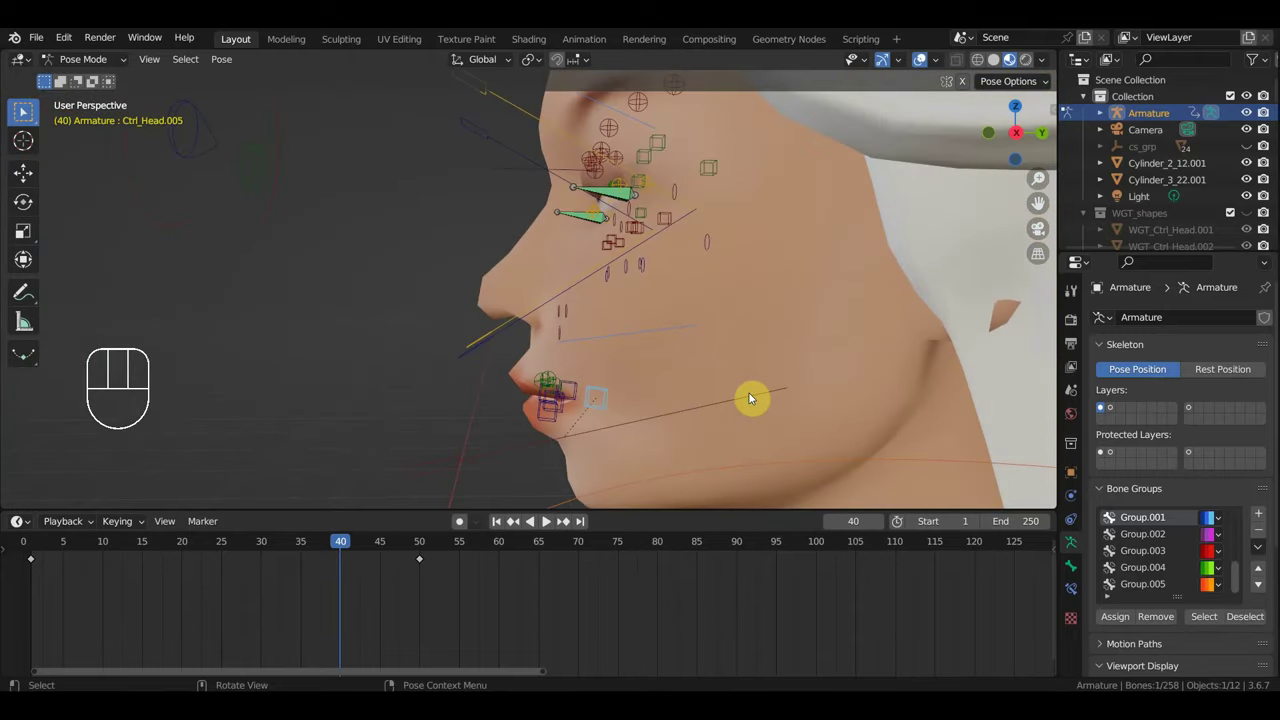
pyautogui.press('g')
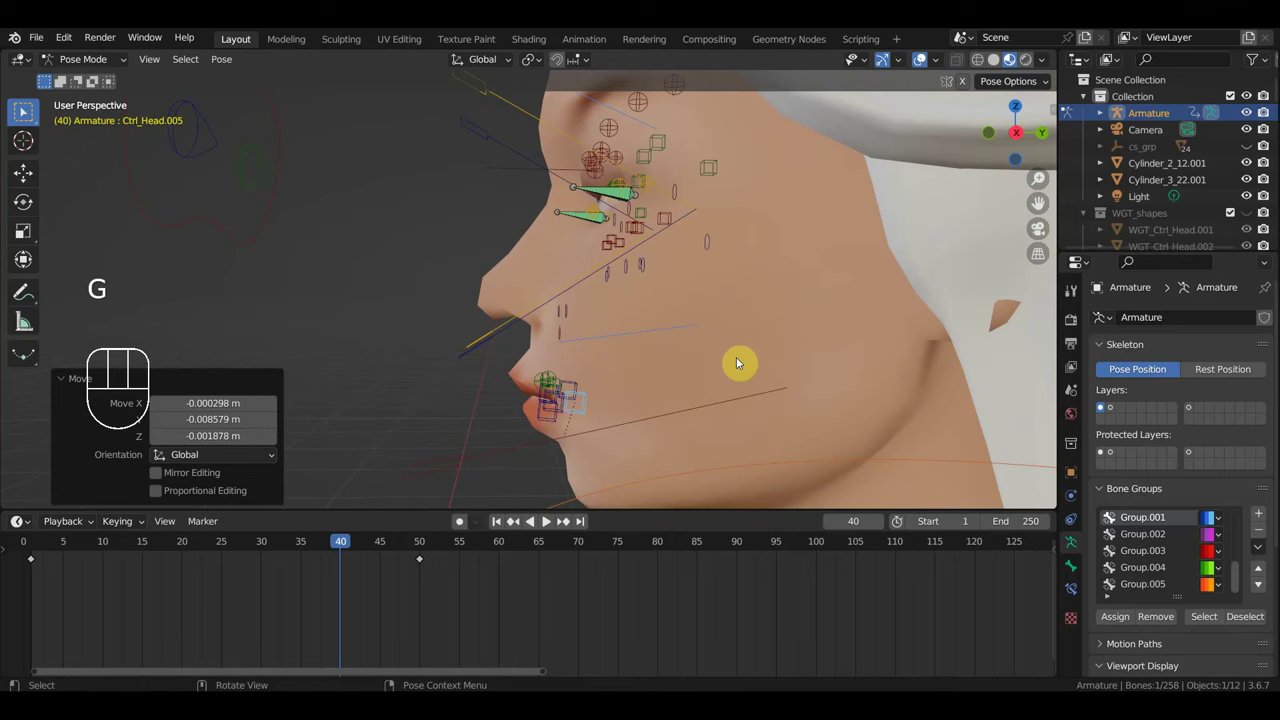
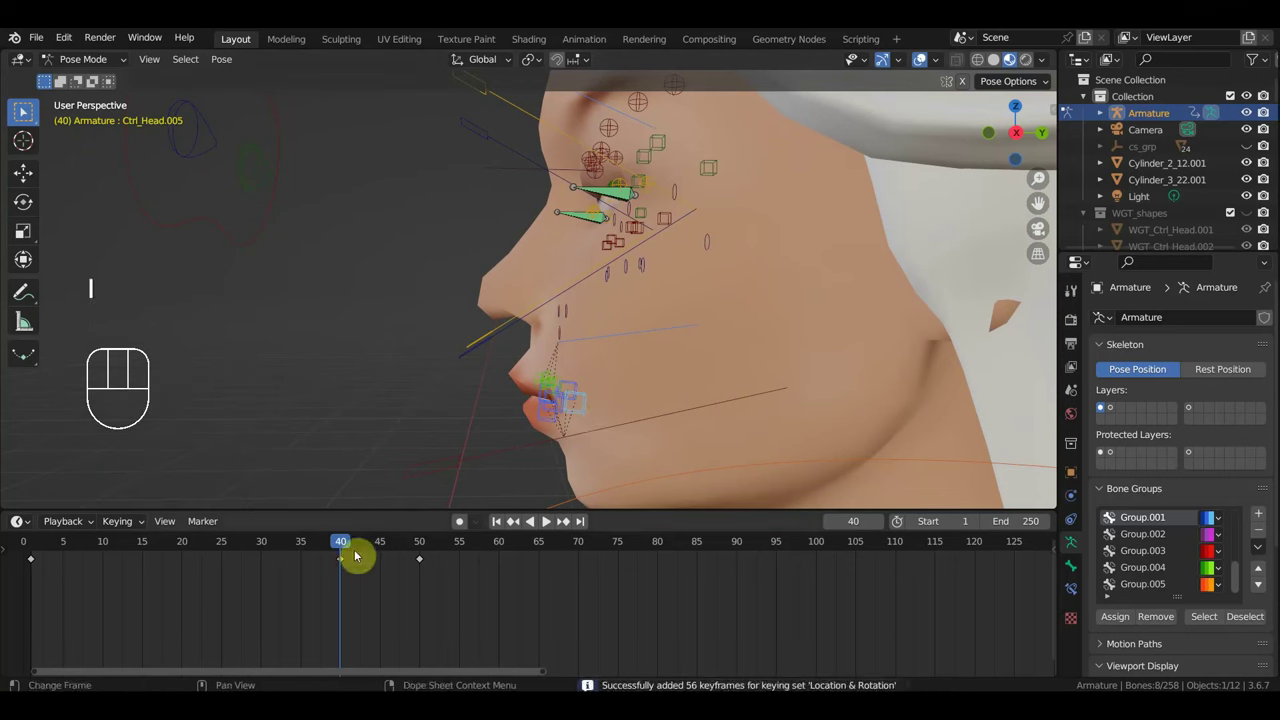
pyautogui.moveTo(346, 551); pyautogui.dragTo(600, 502)
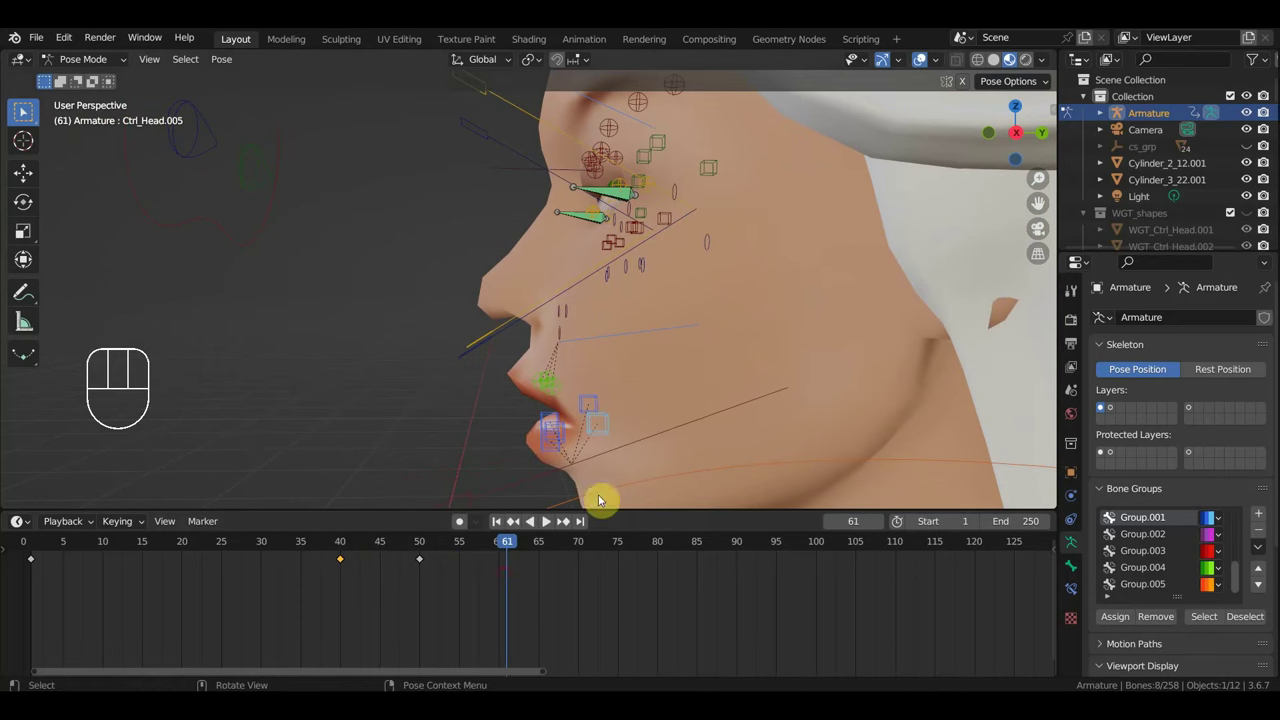
pyautogui.click(612, 412)
pyautogui.click(612, 412)
pyautogui.moveTo(500, 551); pyautogui.dragTo(541, 565)
# Rotate and move a lip control in side profile at frame 65, then select all mouth controls.
pyautogui.moveTo(560, 411); pyautogui.dragTo(631, 397)
pyautogui.click(684, 407)
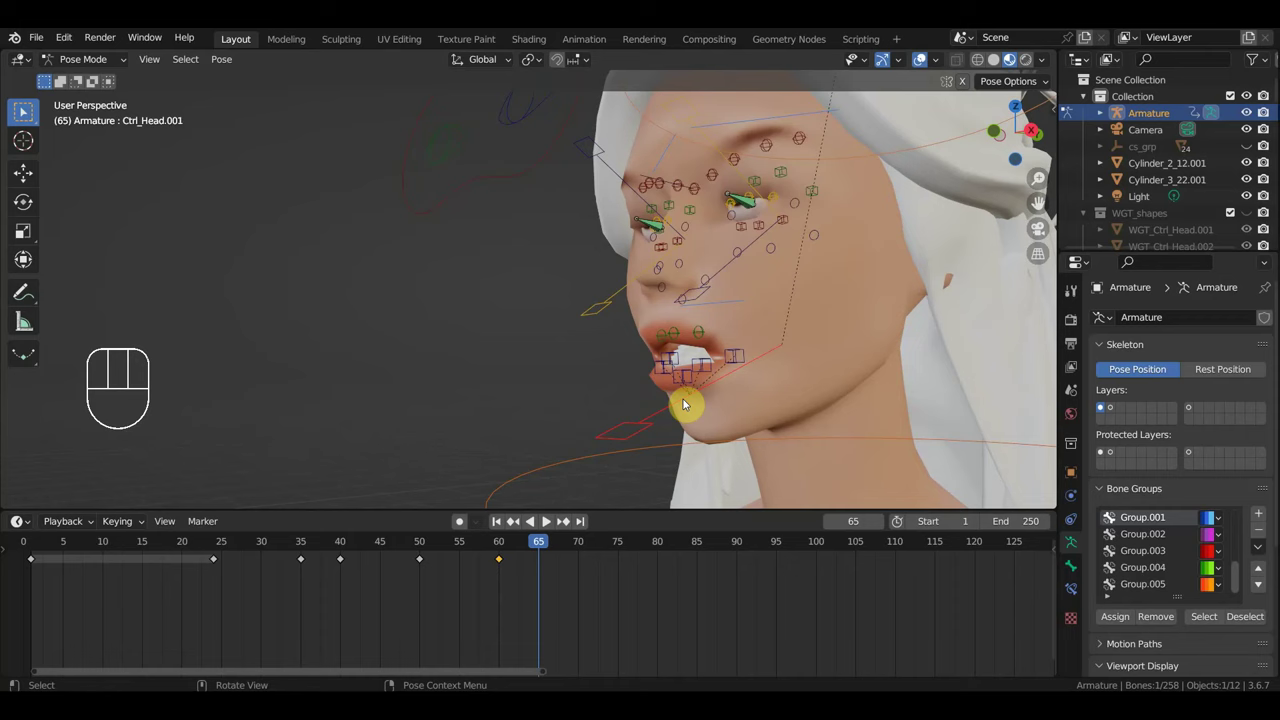
pyautogui.press('KP_3')
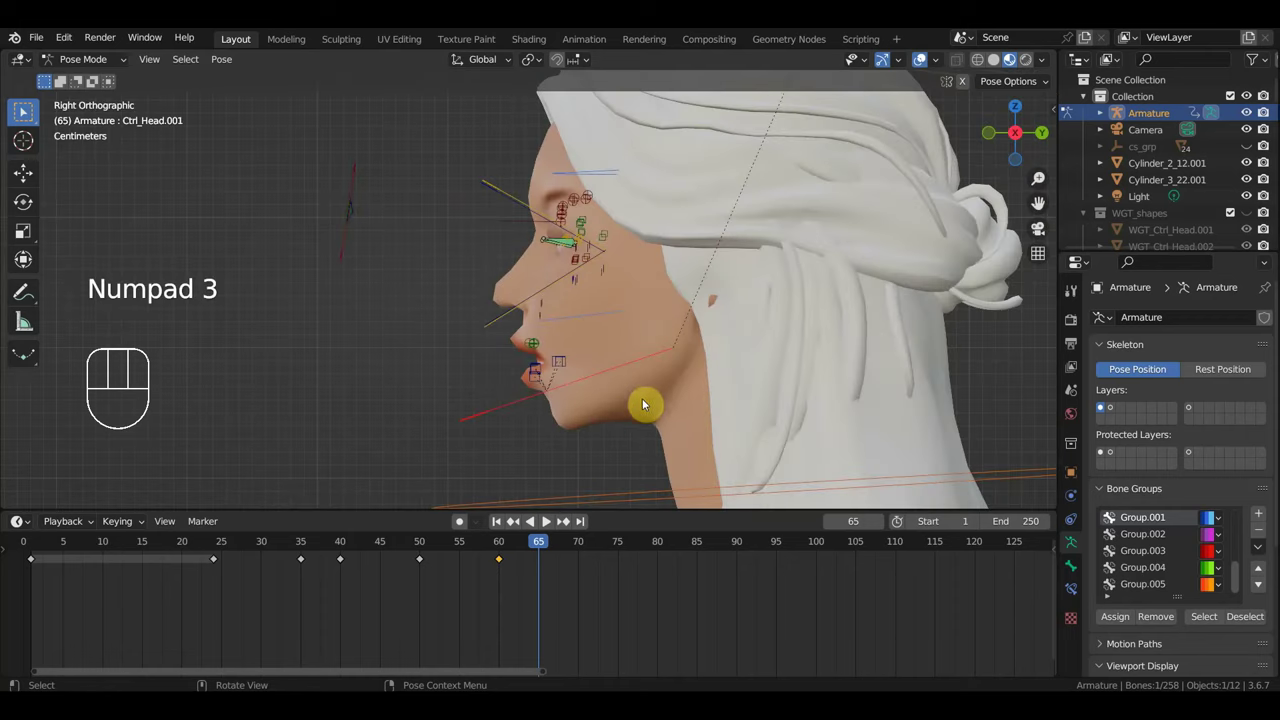
pyautogui.press('r')
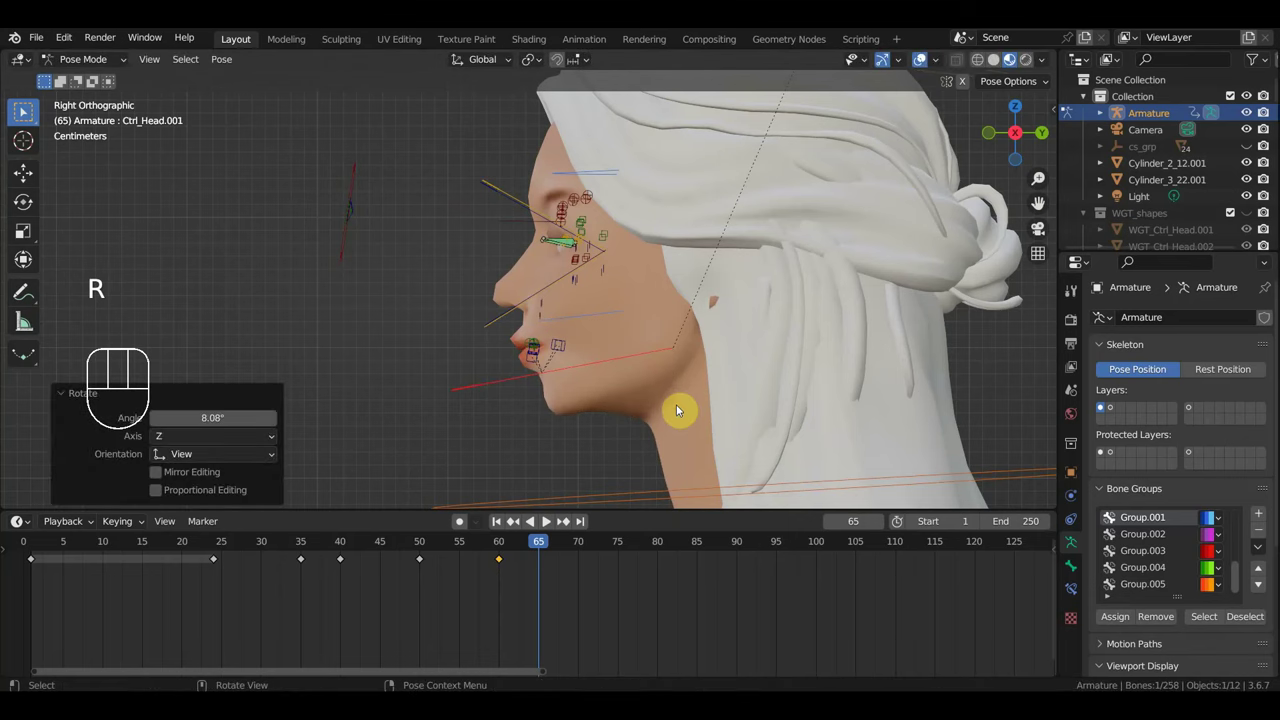
pyautogui.press('g')
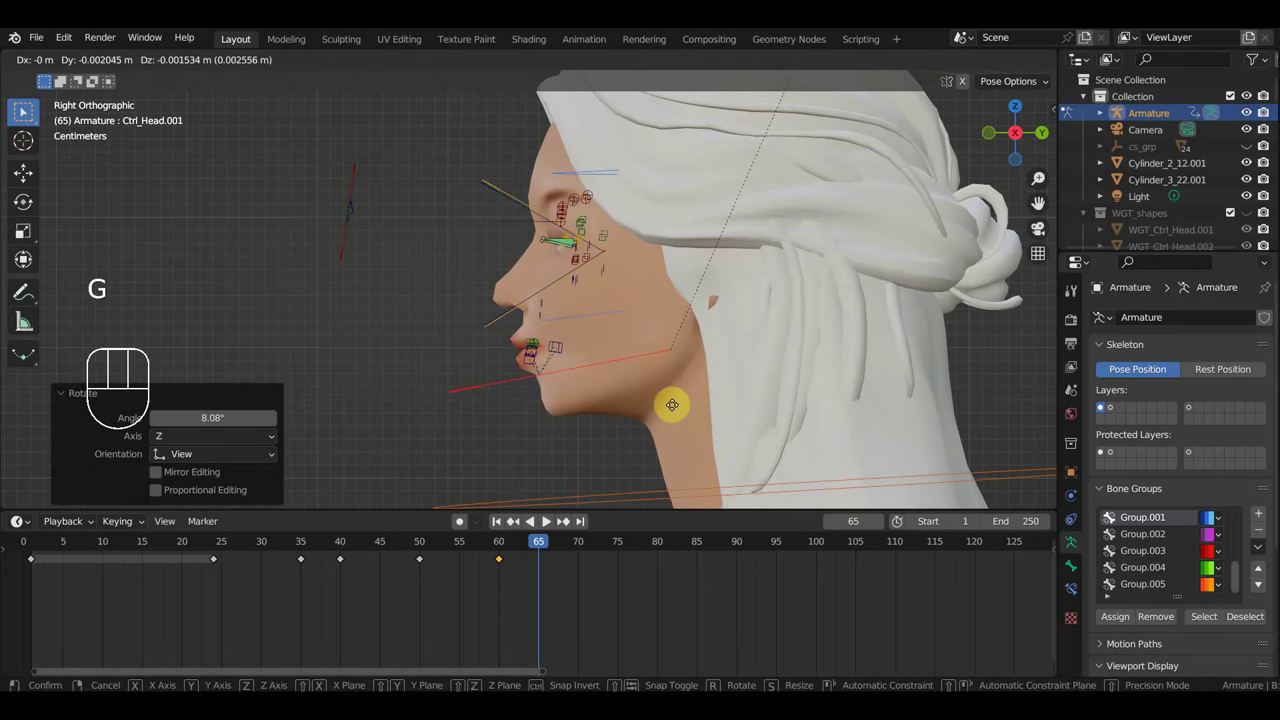
pyautogui.scroll(3)
pyautogui.middleClick(751, 391)
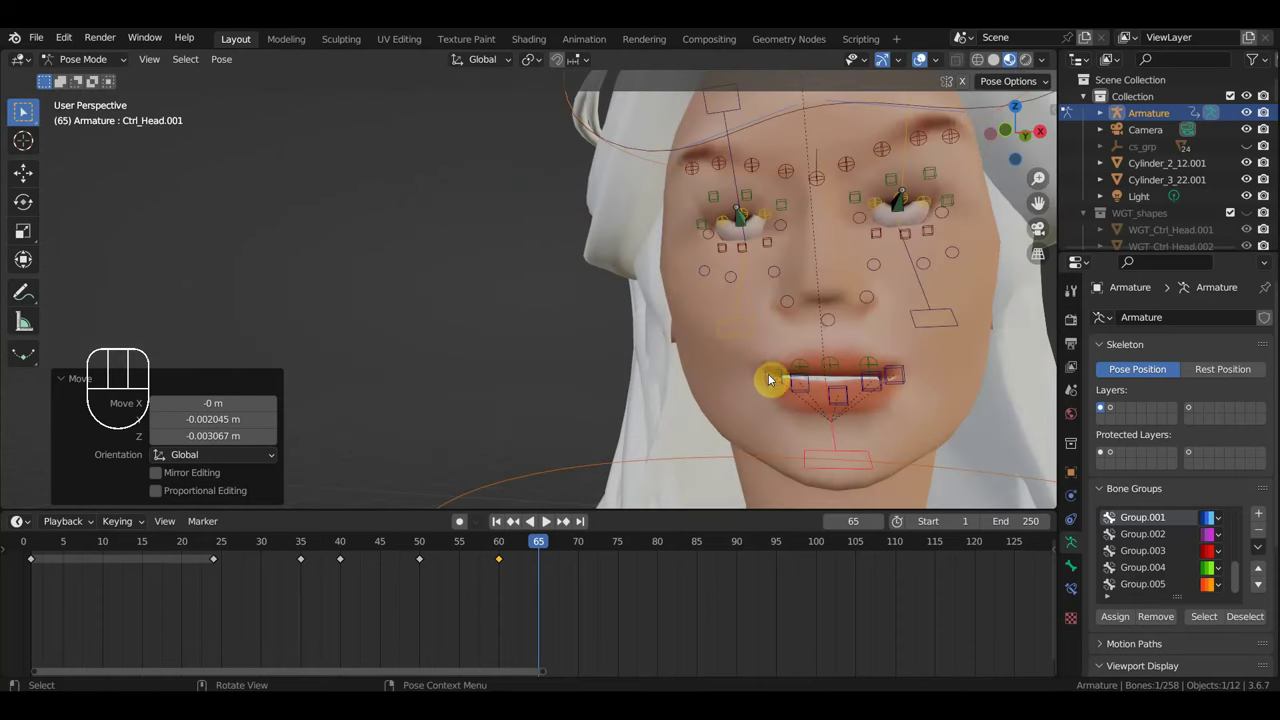
pyautogui.press('g')
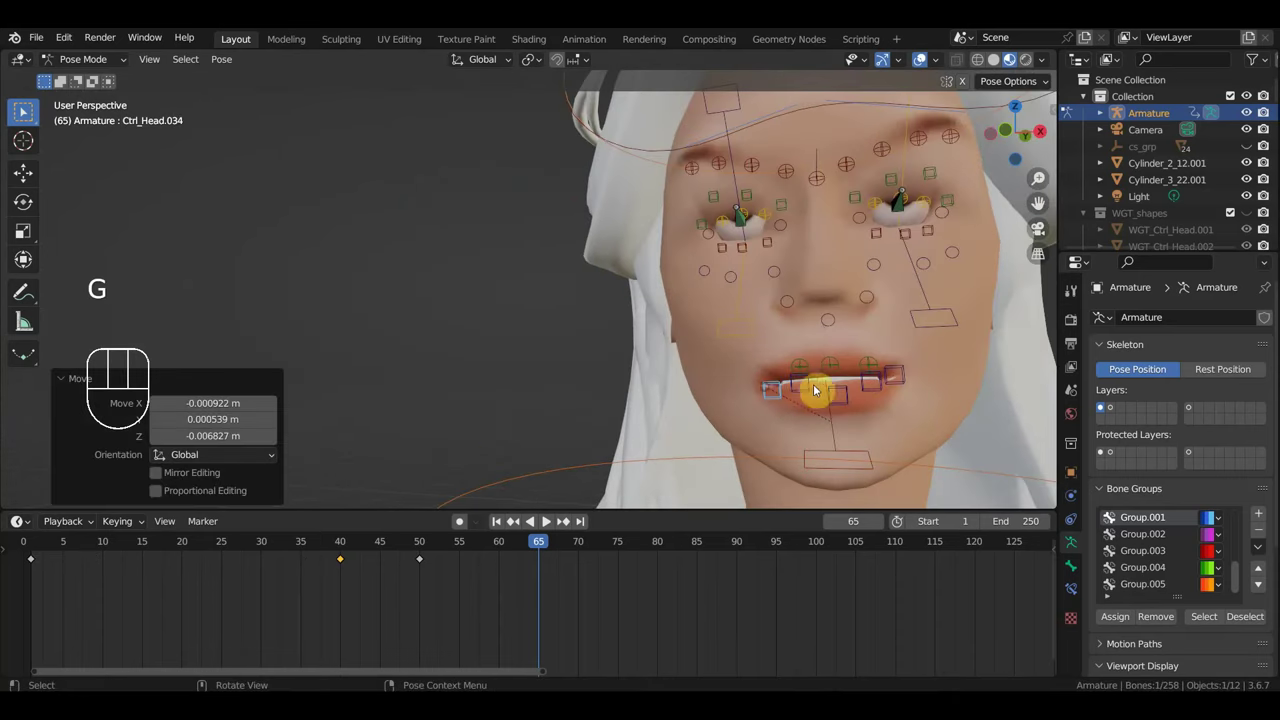
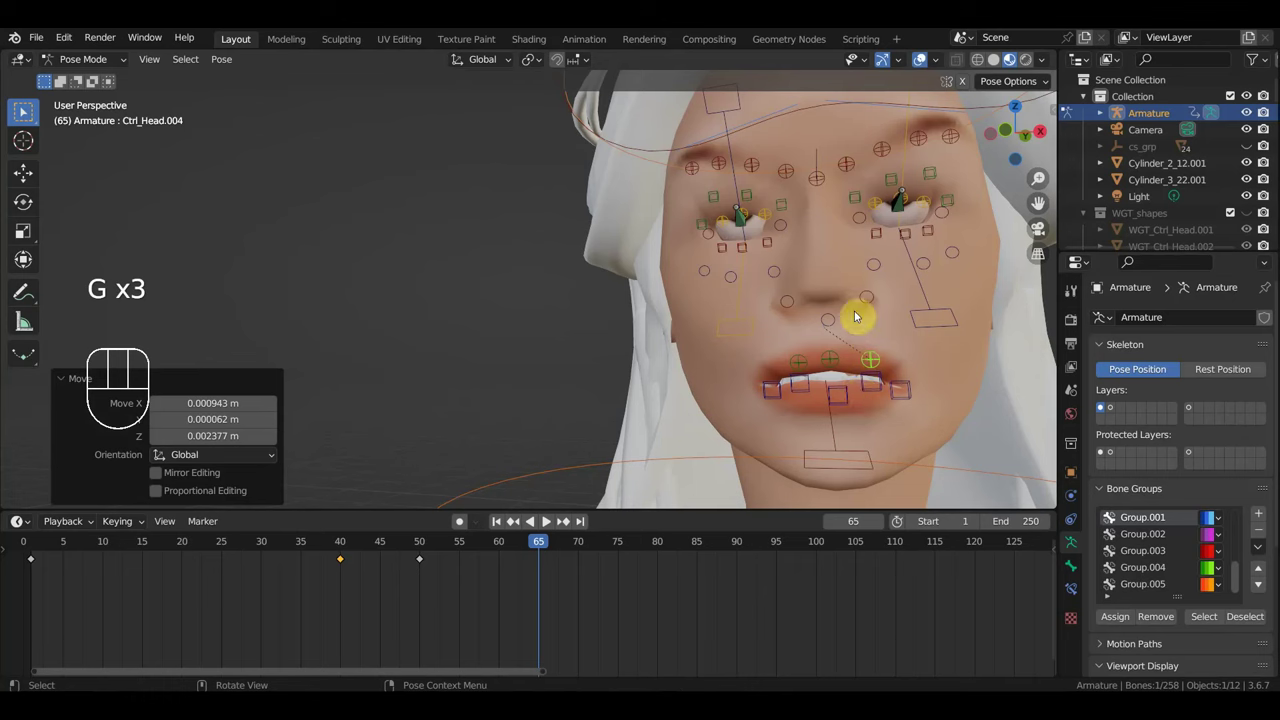
pyautogui.moveTo(913, 433); pyautogui.dragTo(725, 353)
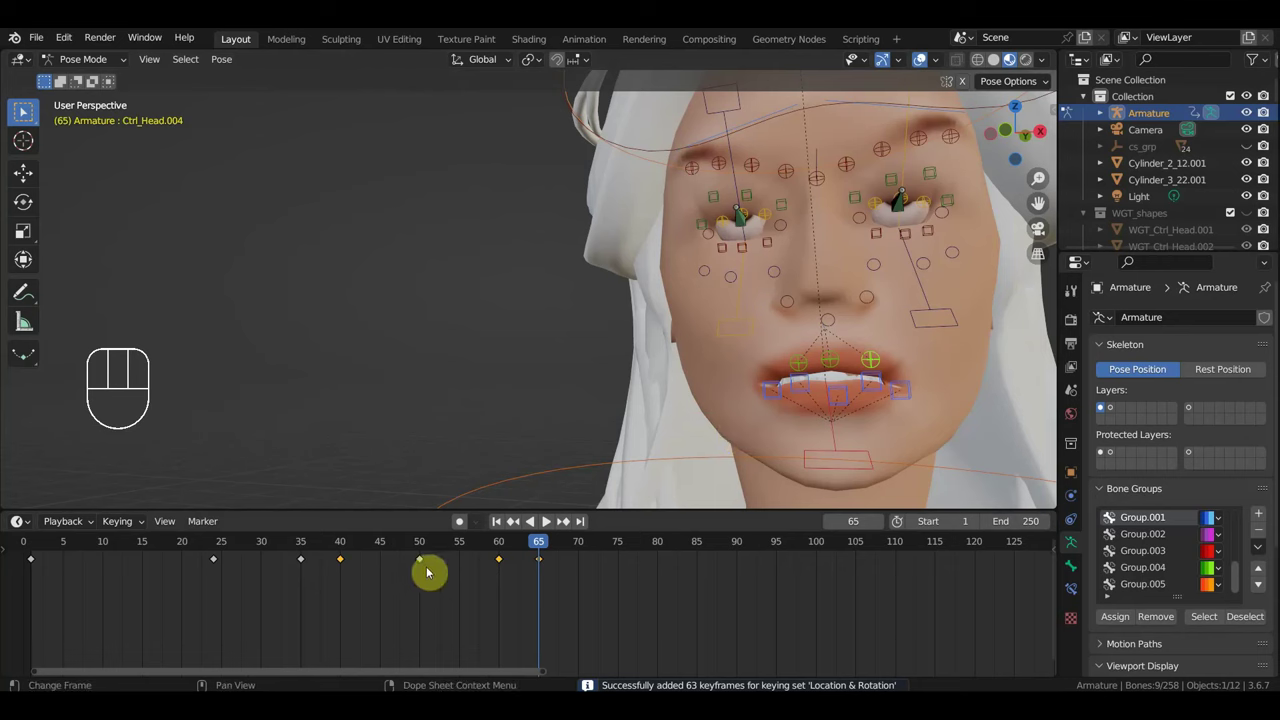
# Retime the mouth keyframes, sliding the frame-60 key to frame 65.
pyautogui.moveTo(550, 578); pyautogui.dragTo(486, 553)
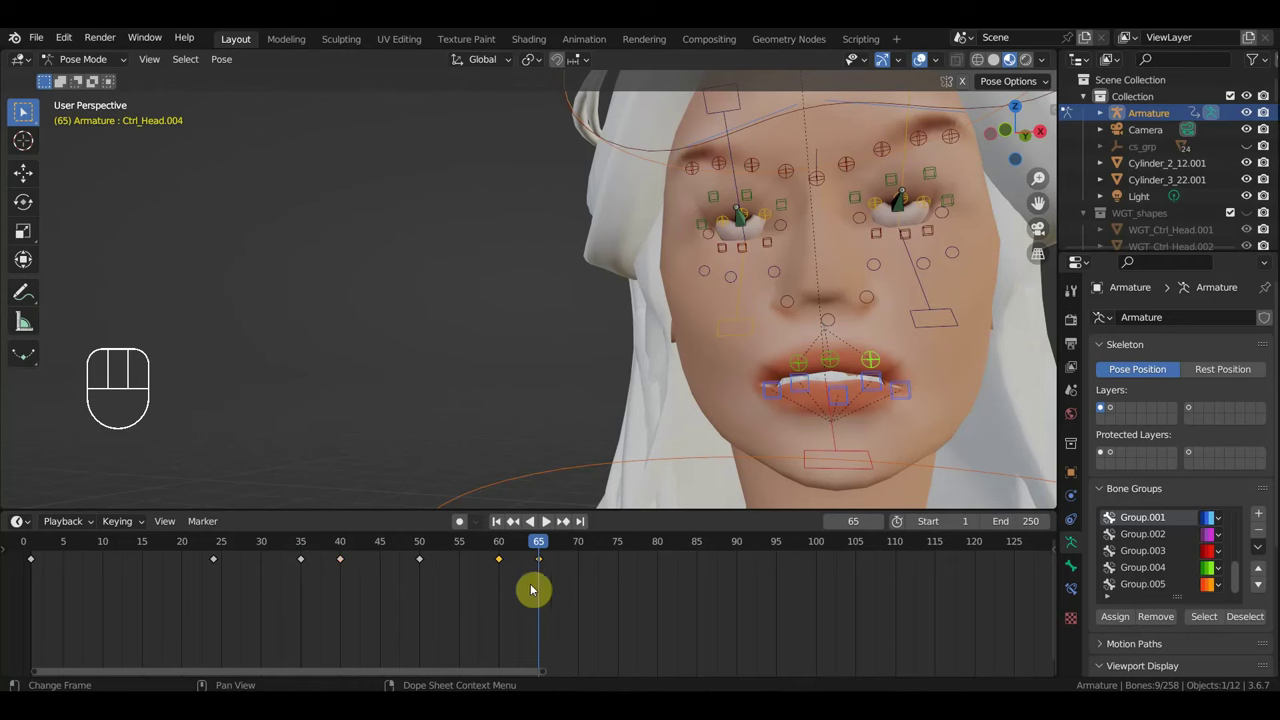
pyautogui.press('g')
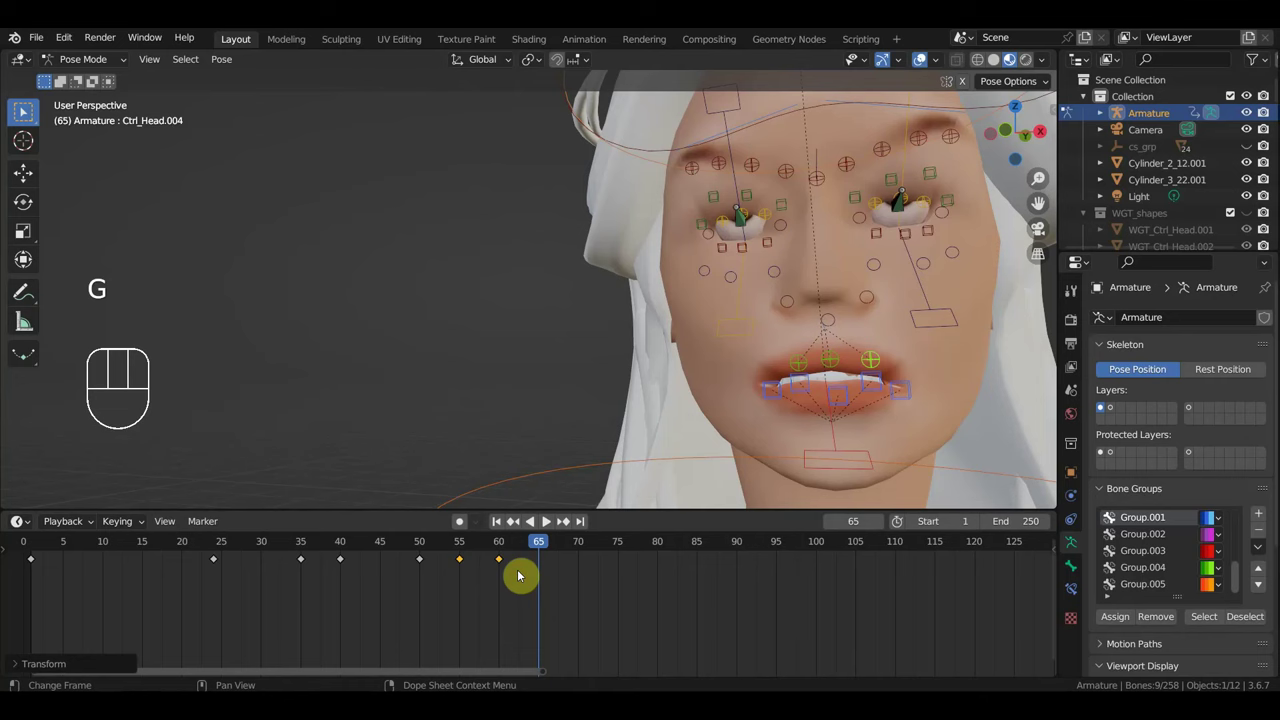
pyautogui.moveTo(513, 572); pyautogui.dragTo(487, 553)
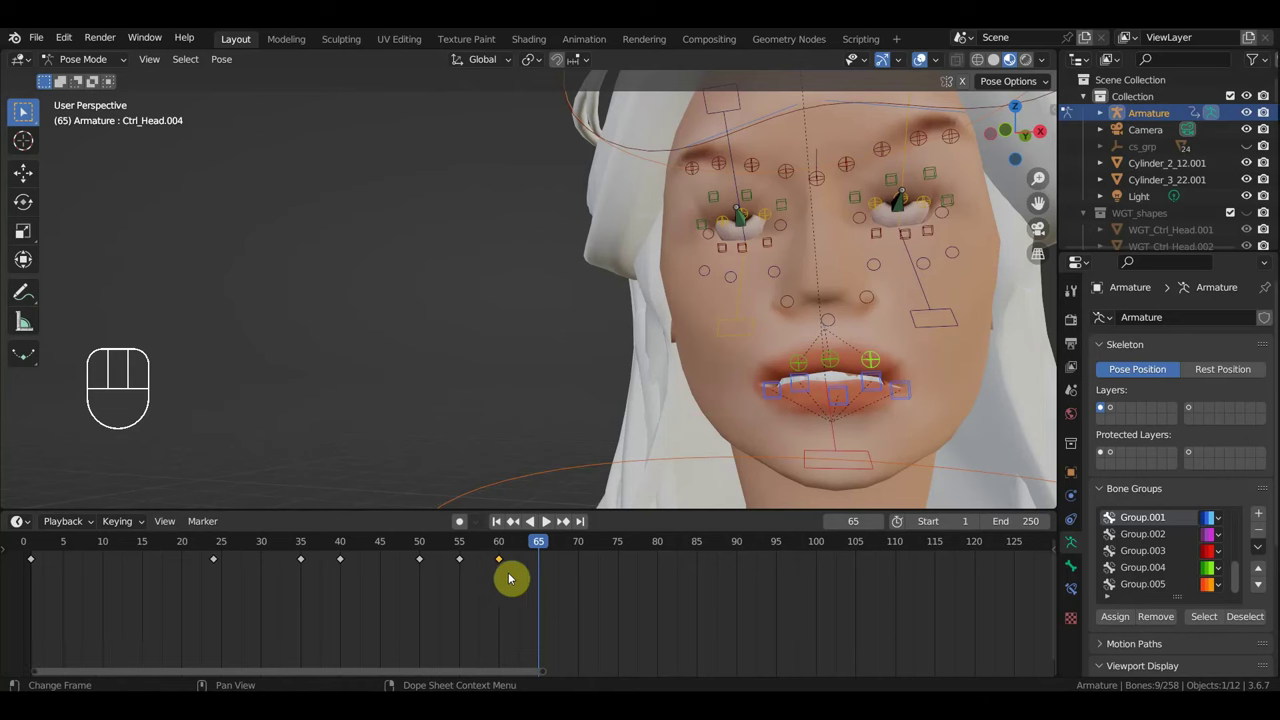
pyautogui.press('g')
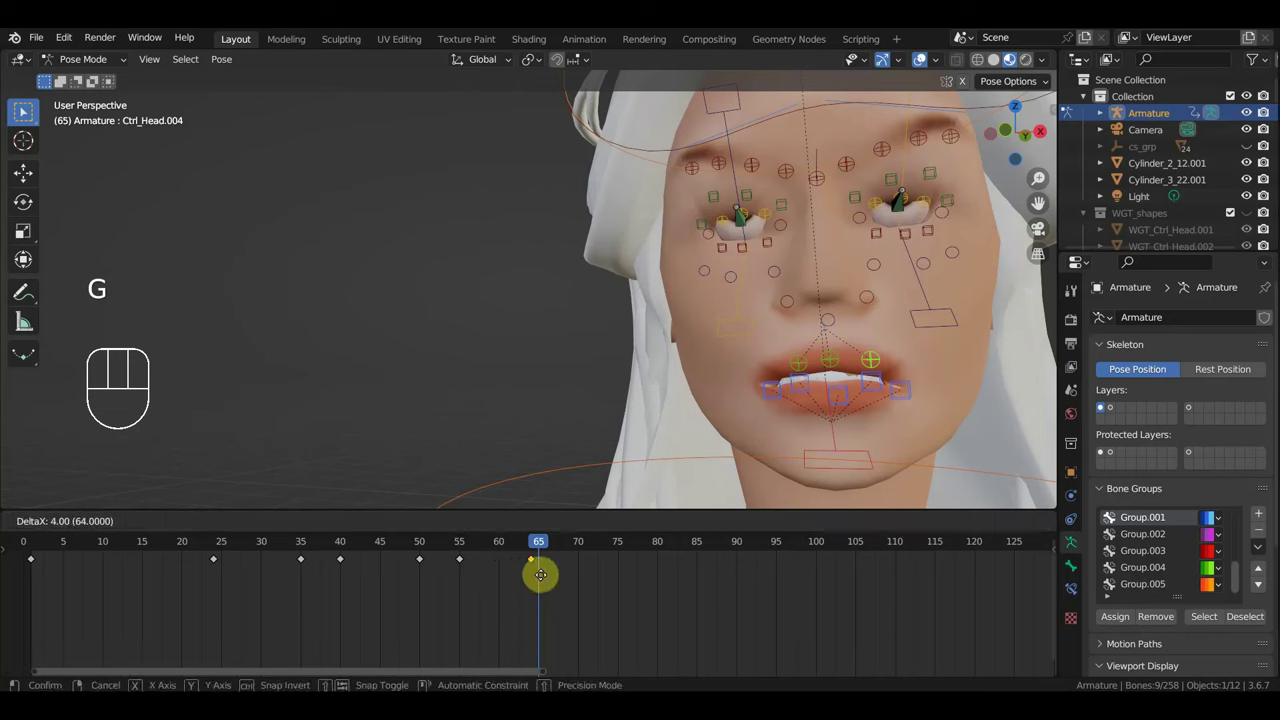
pyautogui.moveTo(528, 547); pyautogui.dragTo(431, 545)
pyautogui.click(335, 545)
# Jump to frames 45 and 60 and scrub forward to check the mouth movement.
pyautogui.click(380, 550)
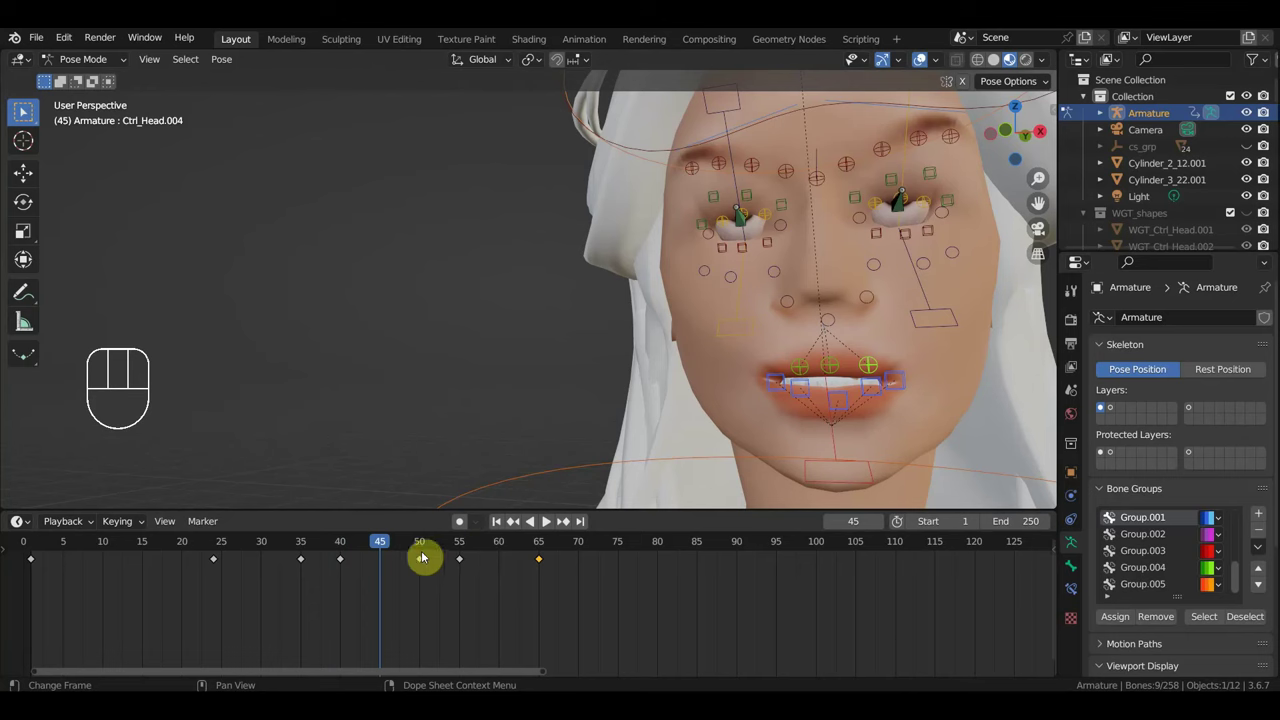
pyautogui.click(500, 550)
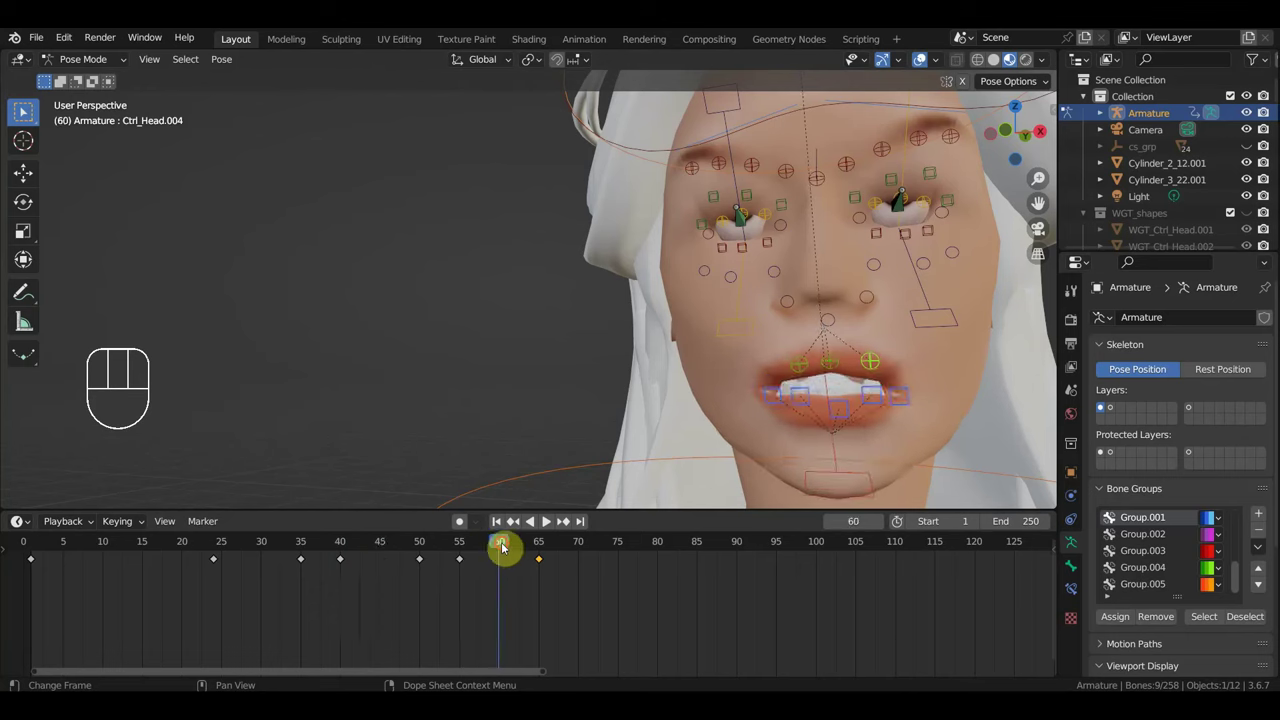
pyautogui.moveTo(510, 548); pyautogui.dragTo(610, 570)
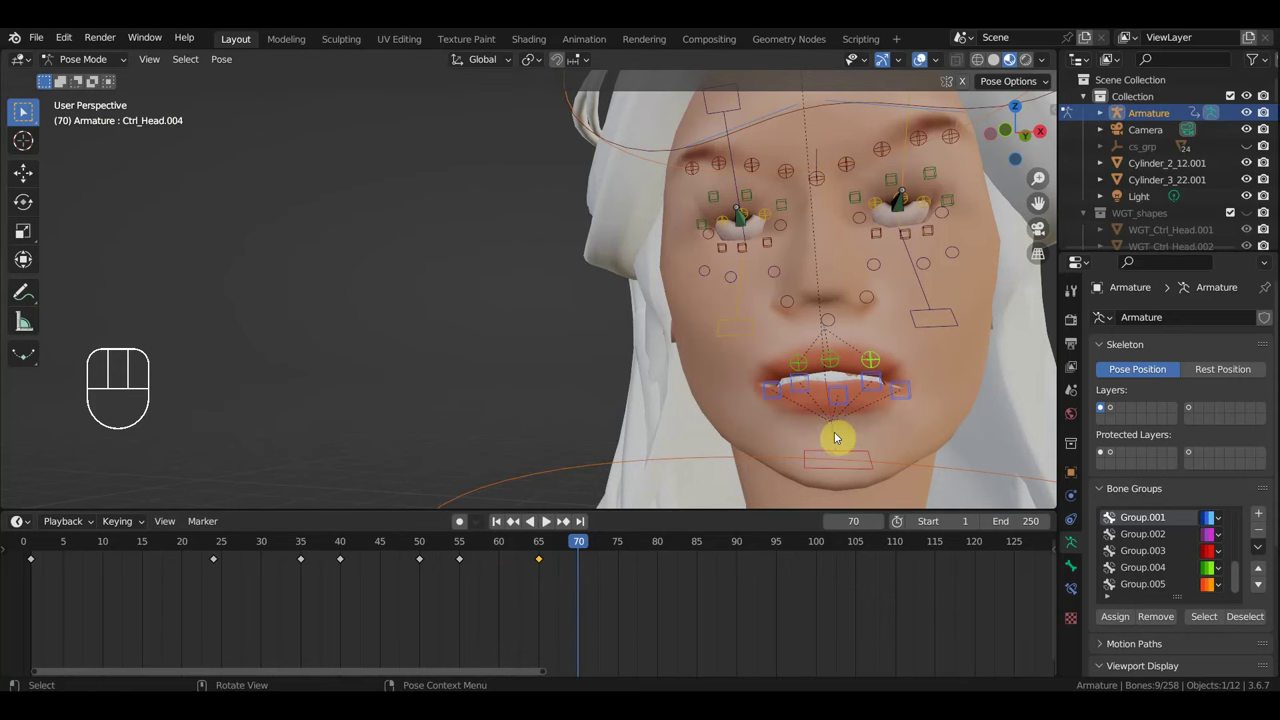
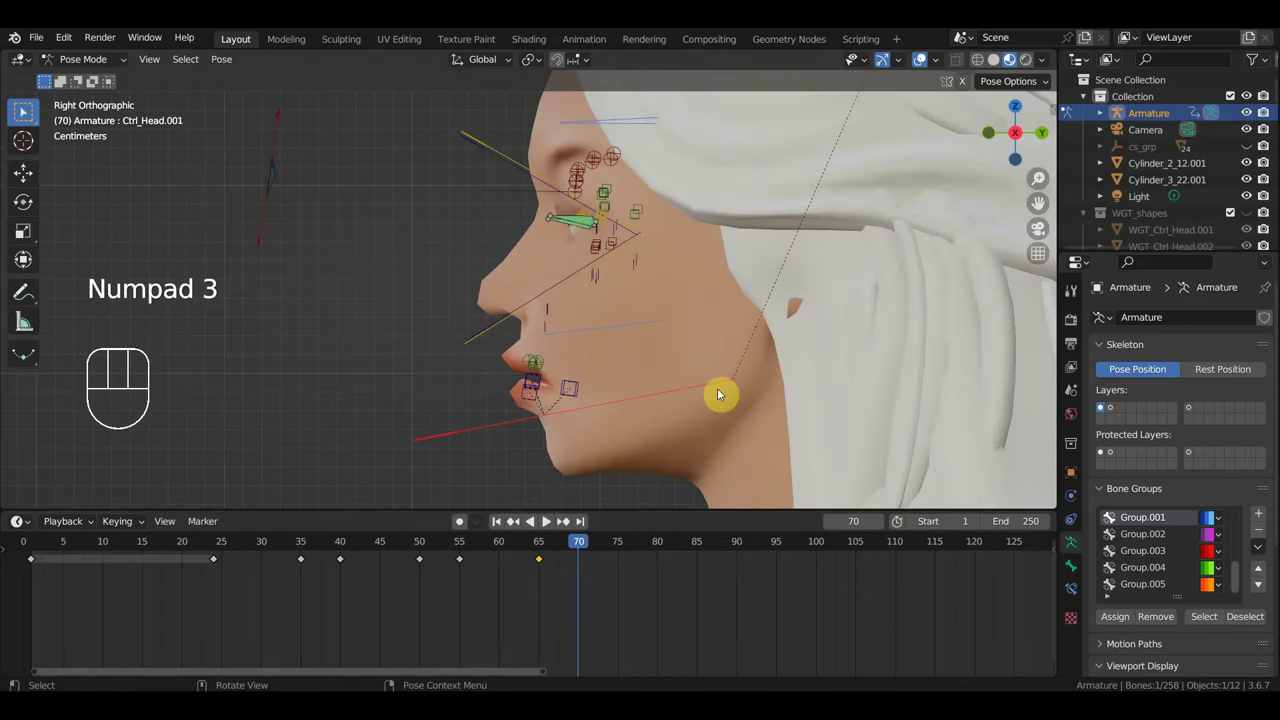
# Rotate the jaw control to open the mouth and view the face from the front.
pyautogui.press('r')
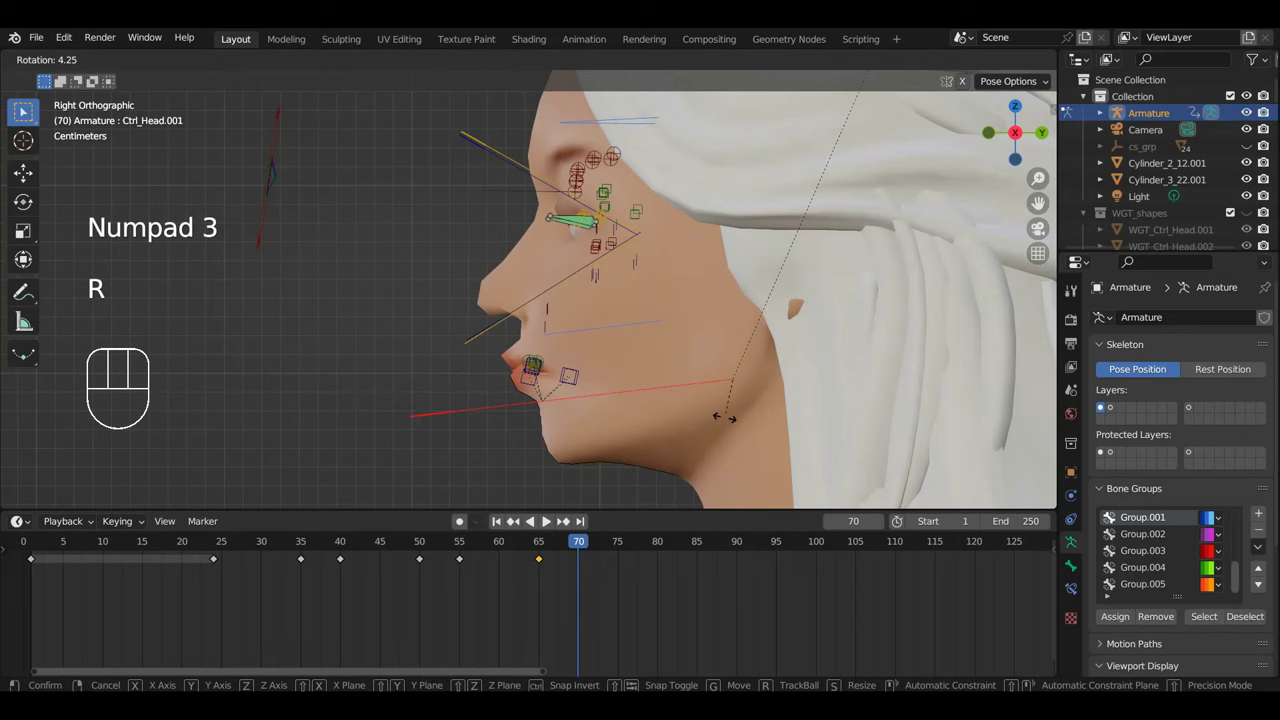
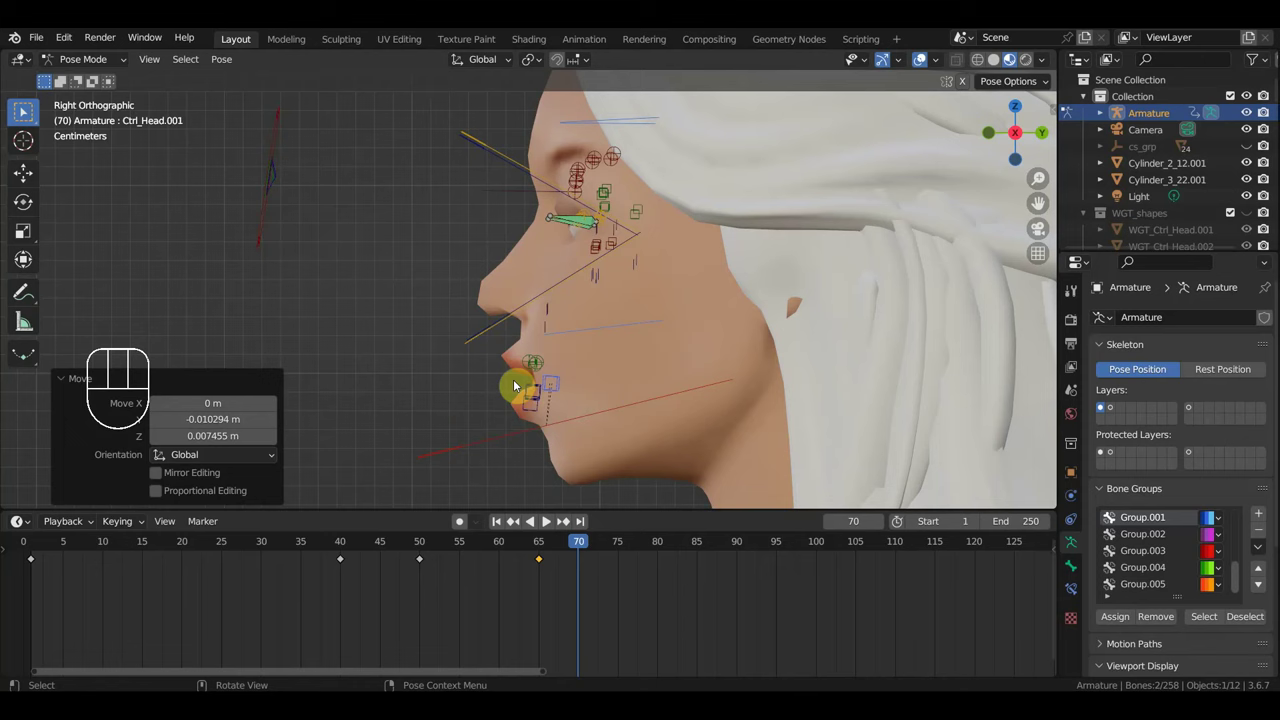
pyautogui.scroll(3)
pyautogui.scroll(-3)
pyautogui.scroll(3)
pyautogui.middleClick(708, 375)
pyautogui.scroll(-3)
pyautogui.moveTo(827, 356); pyautogui.dragTo(840, 356)
# Shift the lip controls in side view and key the jaw and lip pose at frame 70.
pyautogui.click(874, 352)
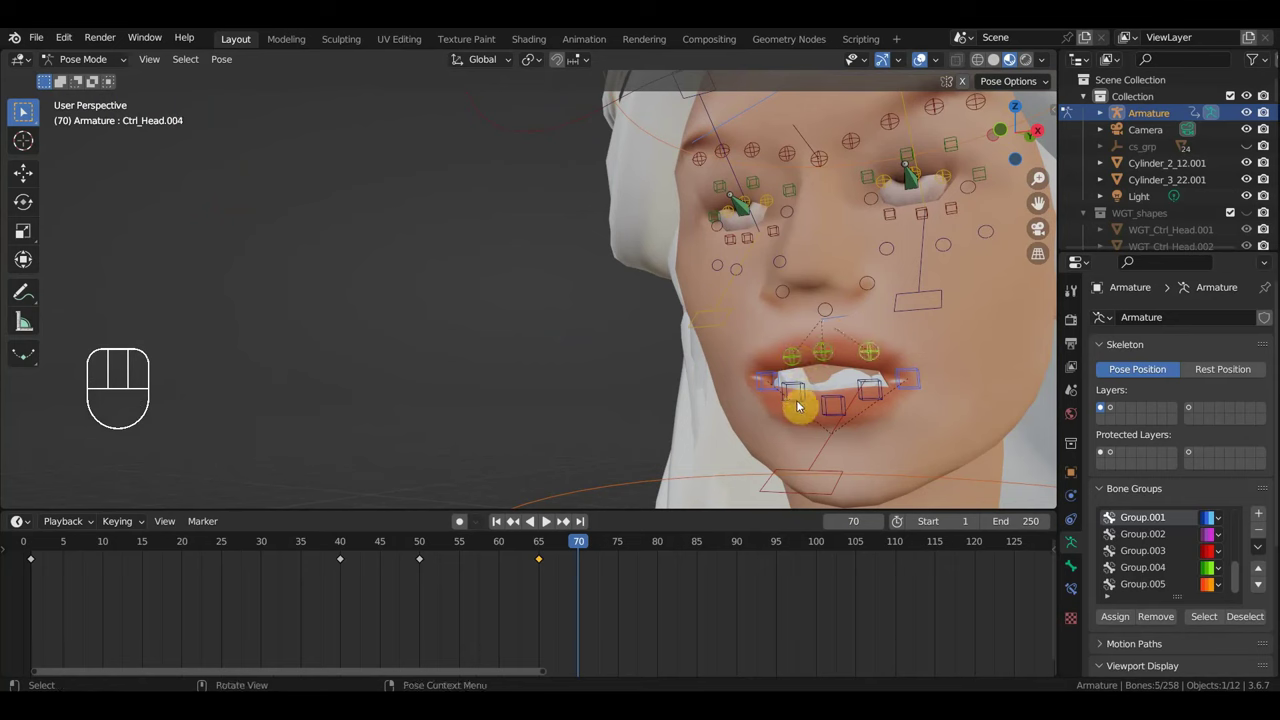
pyautogui.press('KP_3')
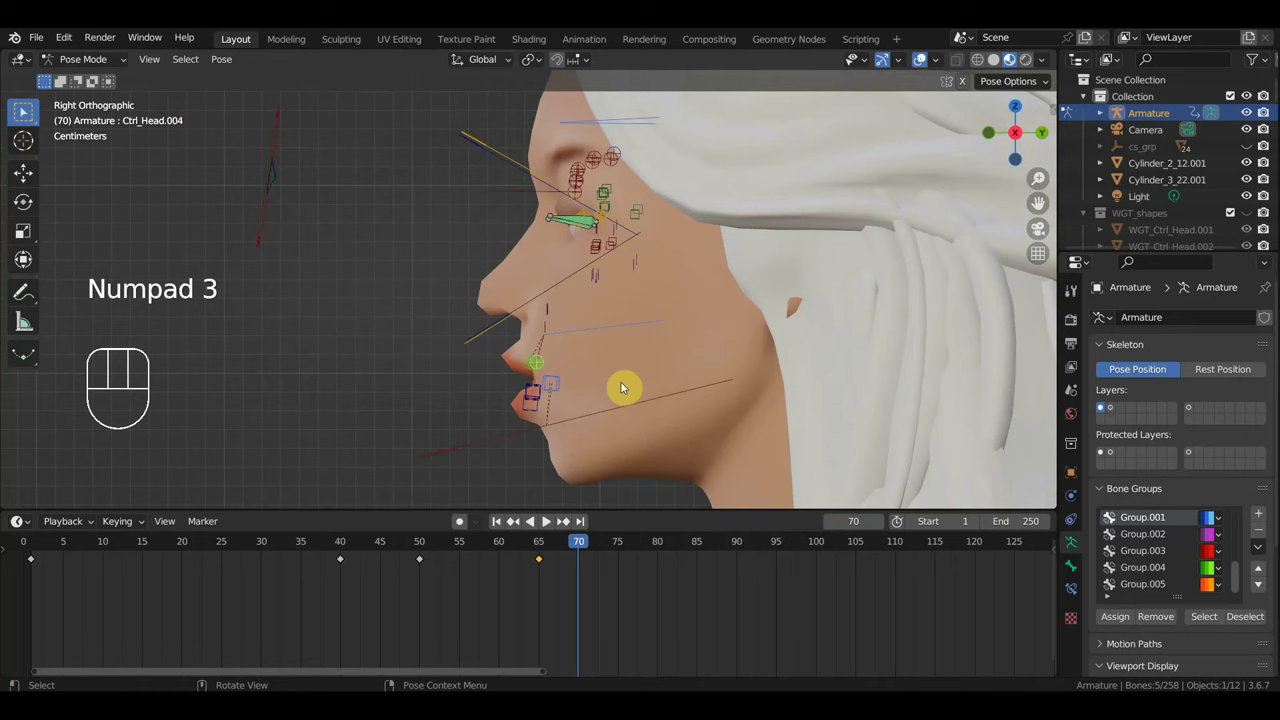
pyautogui.press('g')
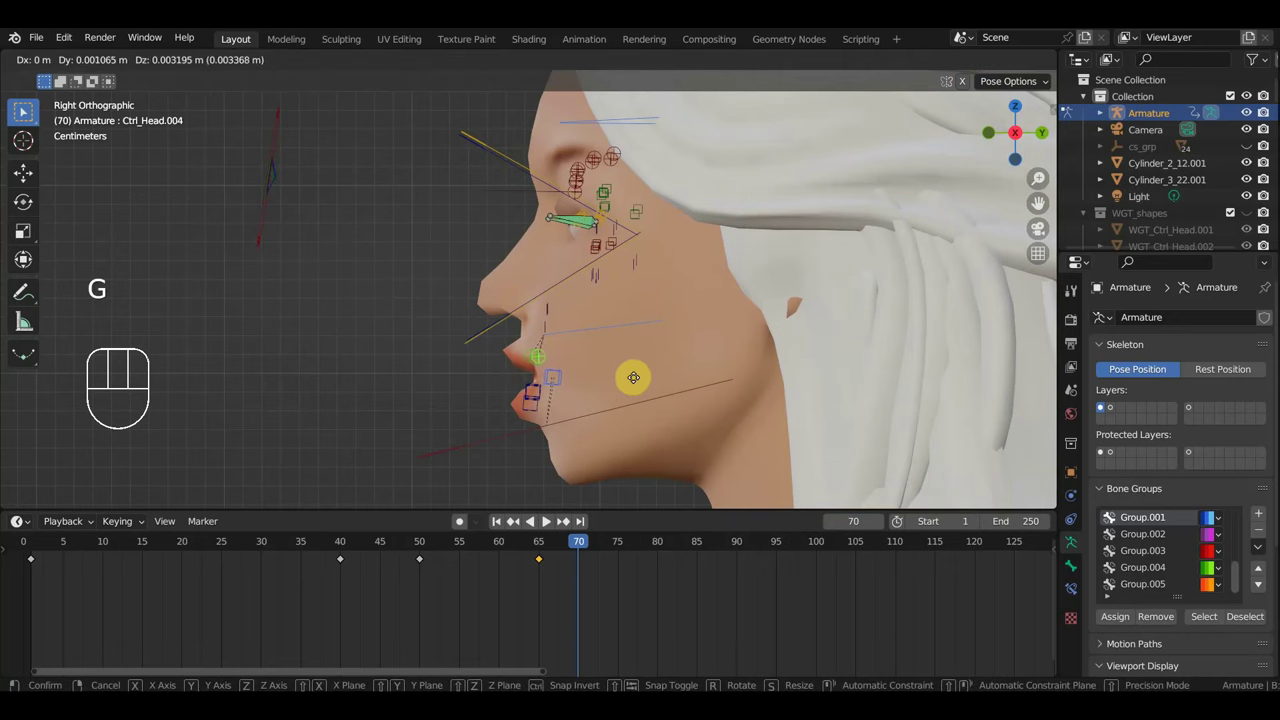
pyautogui.press('r')
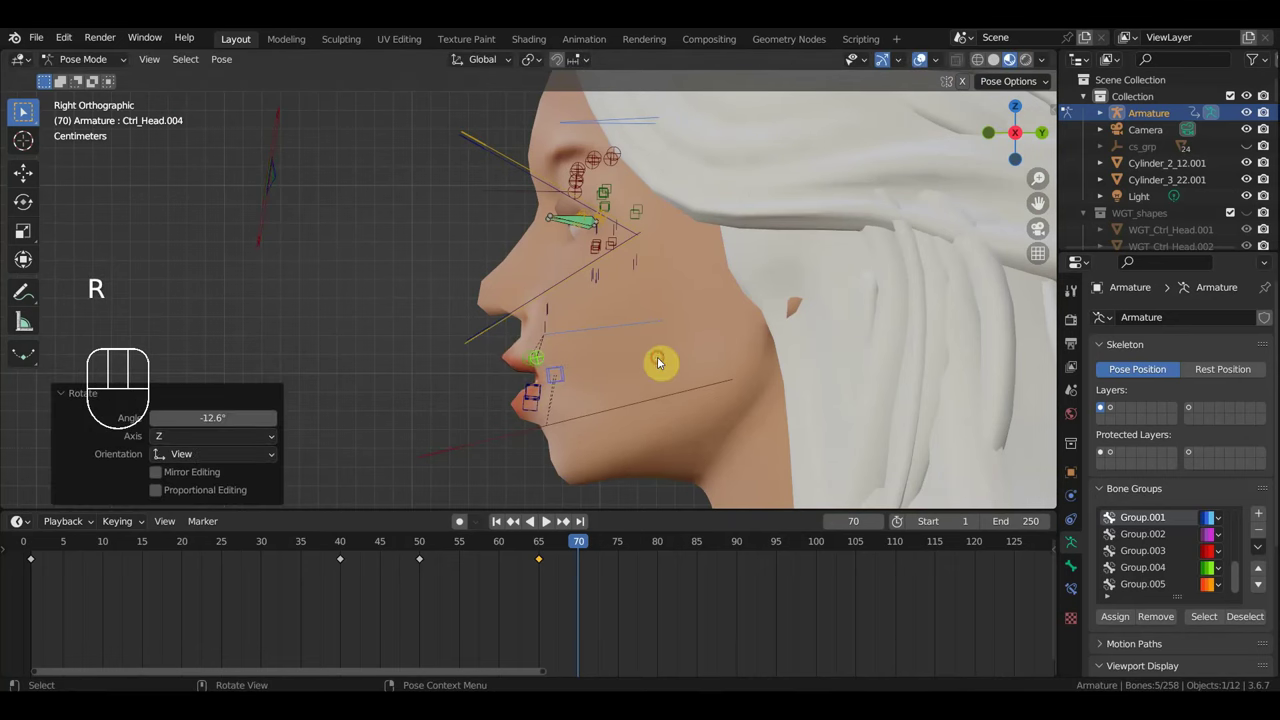
pyautogui.press('g')
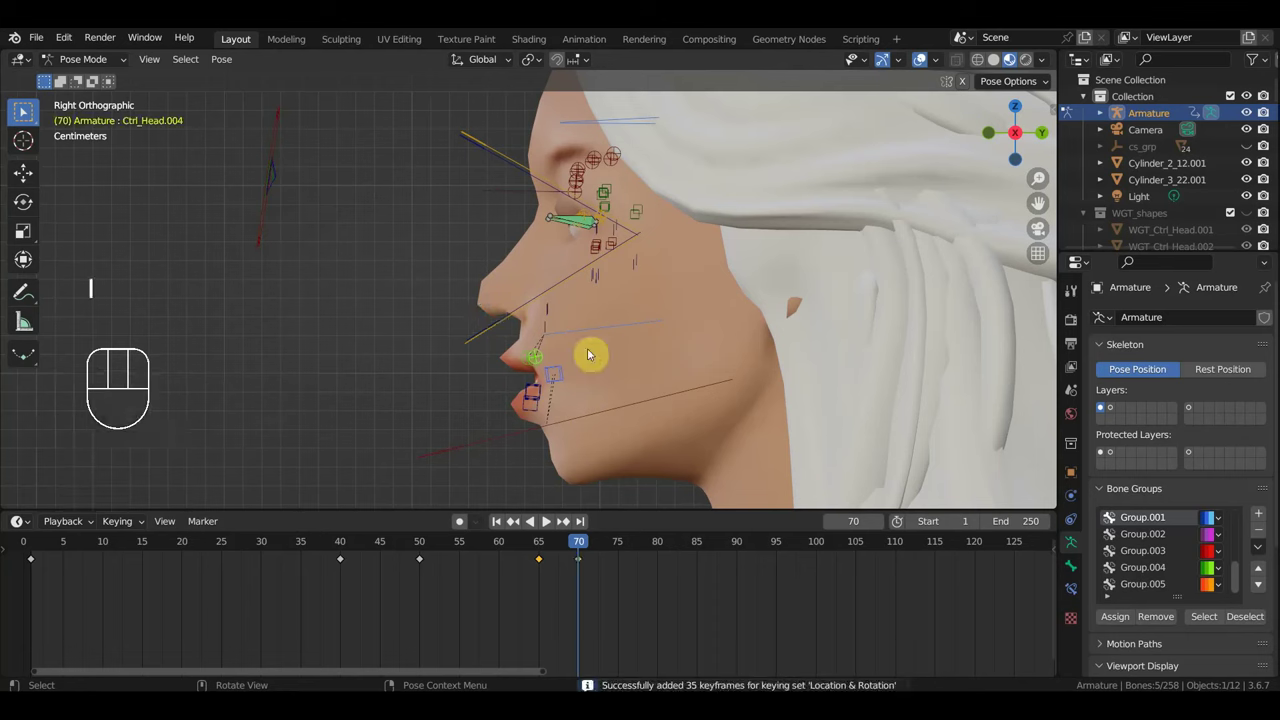
pyautogui.moveTo(514, 363); pyautogui.dragTo(569, 439)
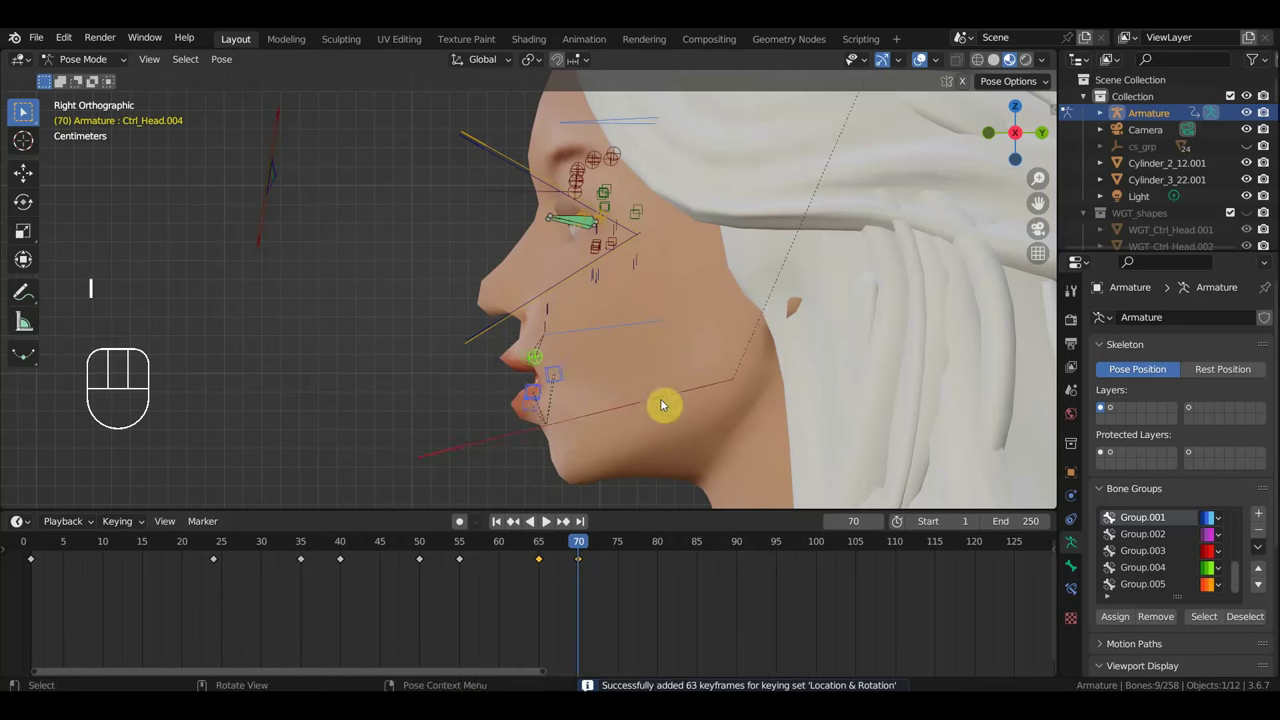
pyautogui.press('i')
pyautogui.moveTo(576, 550); pyautogui.dragTo(503, 490)
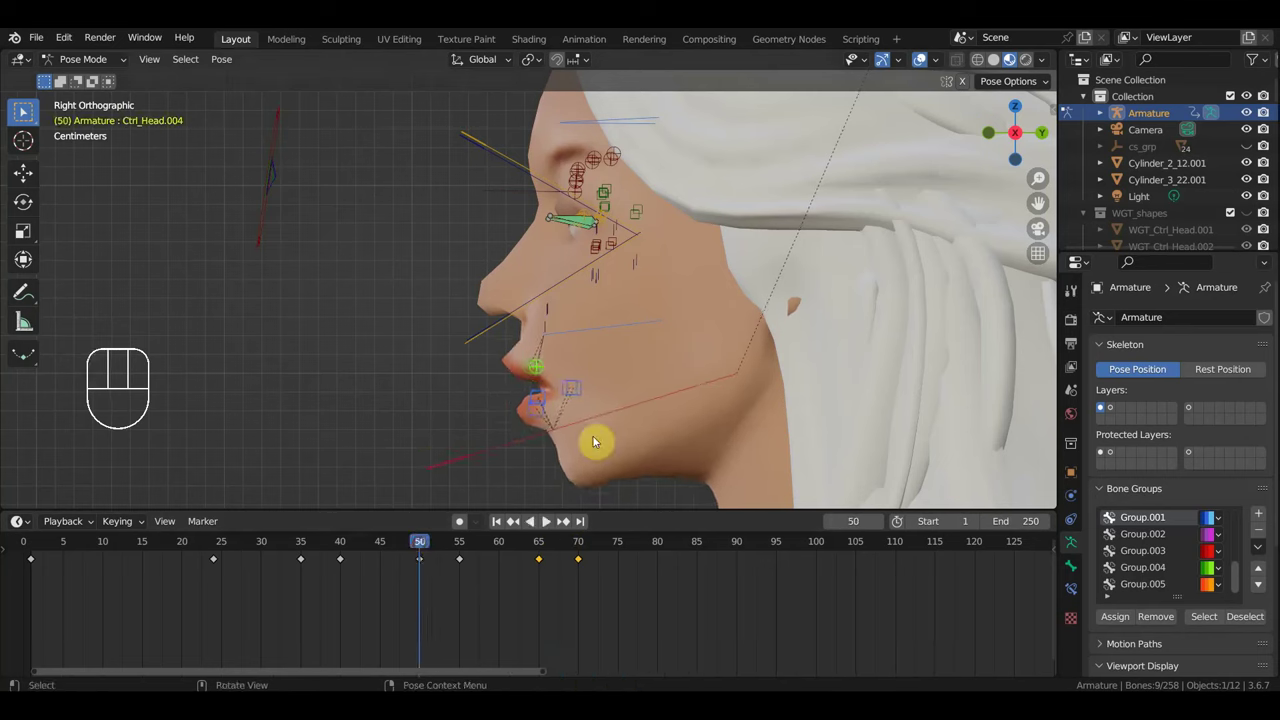
pyautogui.moveTo(596, 401); pyautogui.dragTo(594, 382)
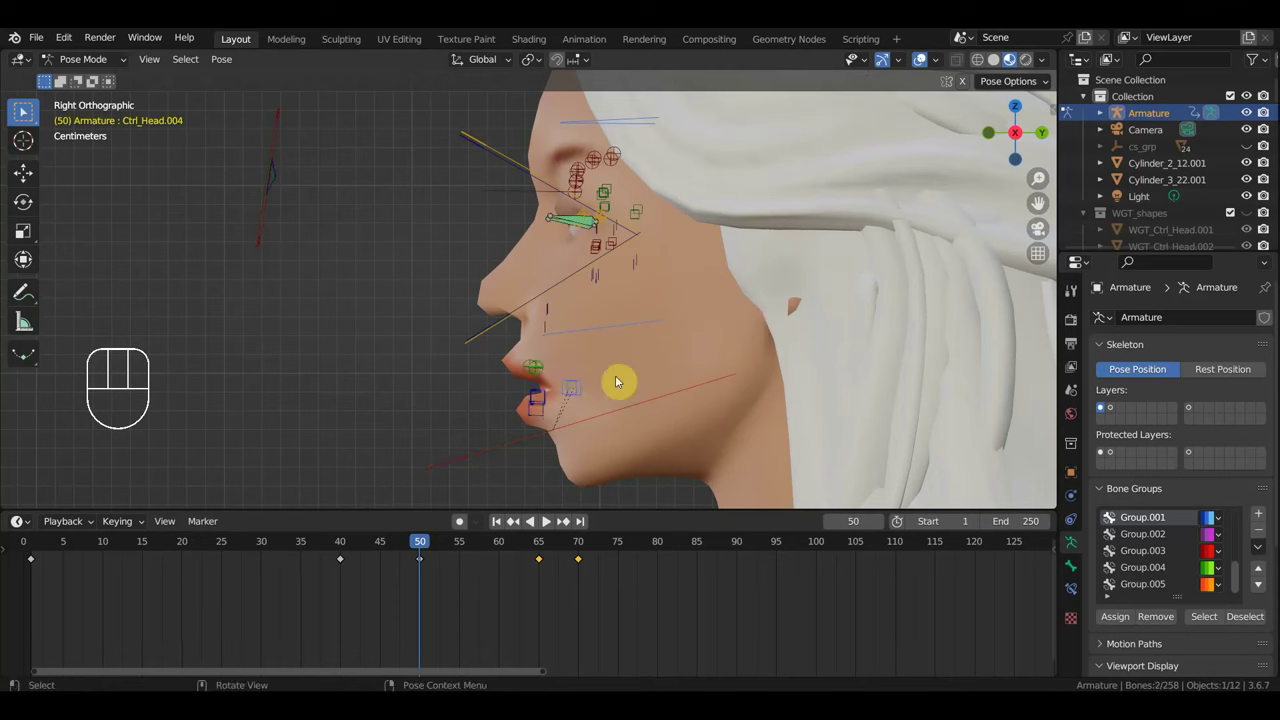
pyautogui.press('g')
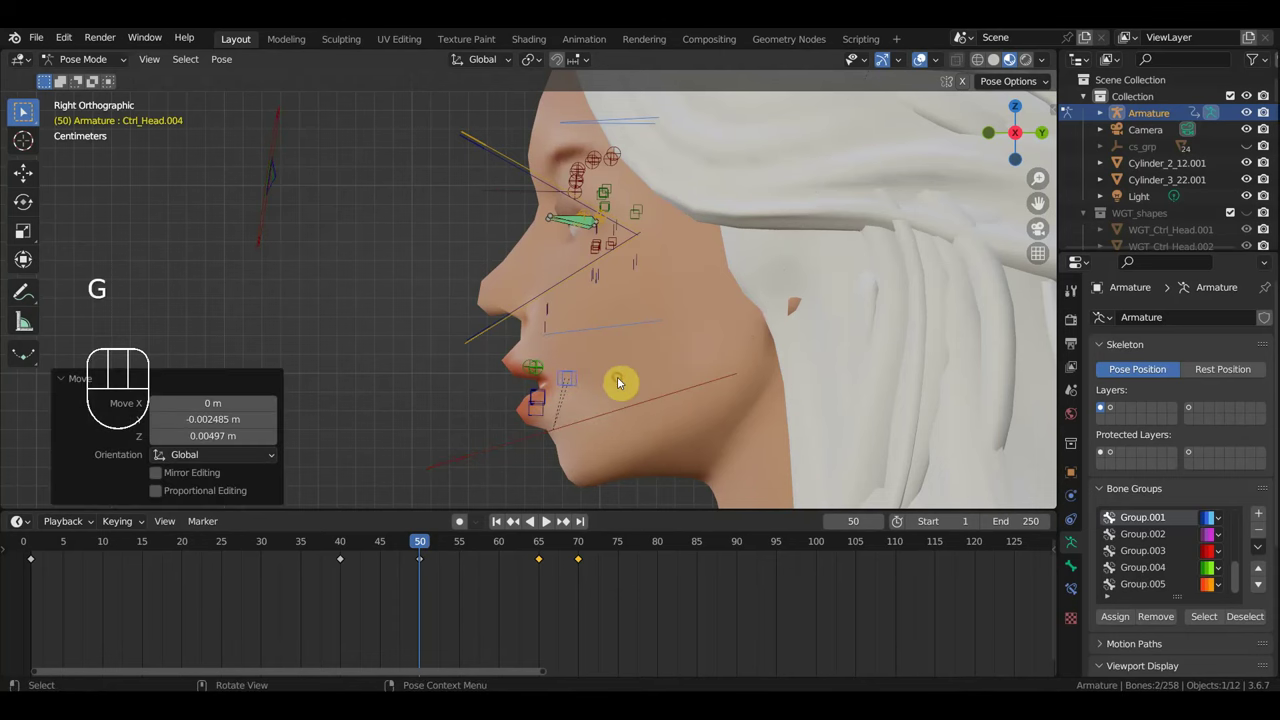
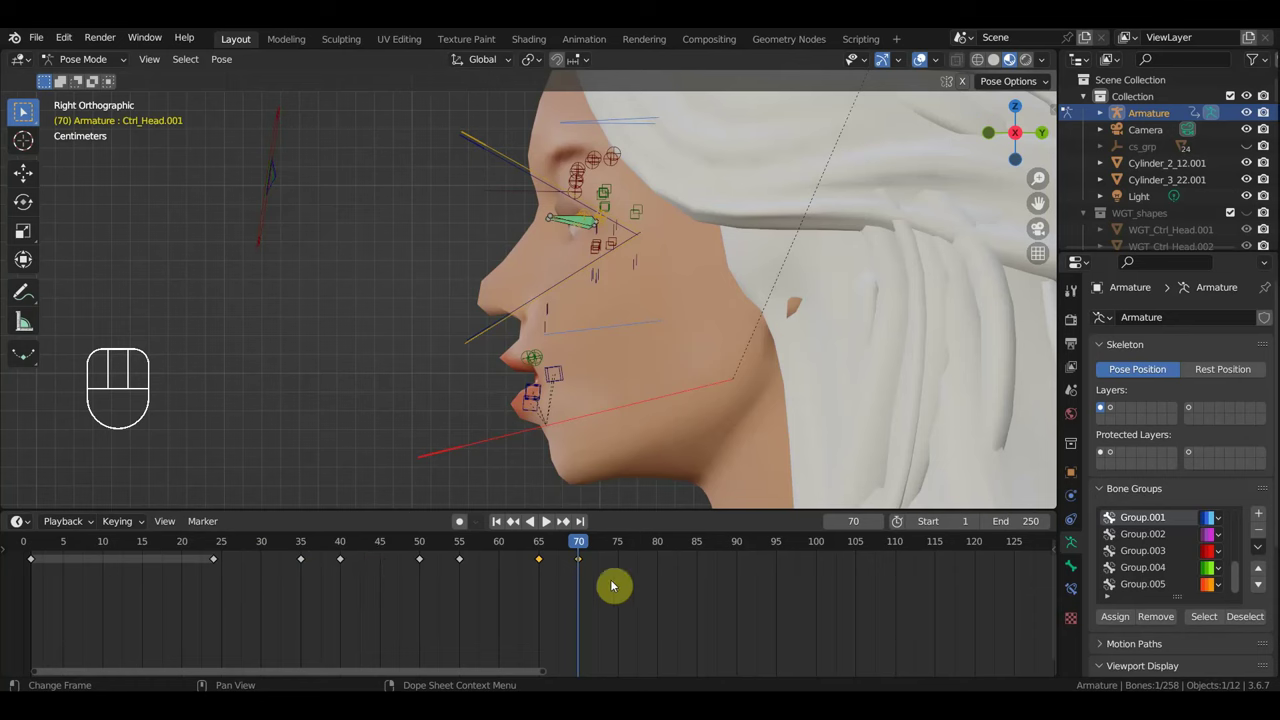
pyautogui.moveTo(541, 608); pyautogui.dragTo(250, 544)
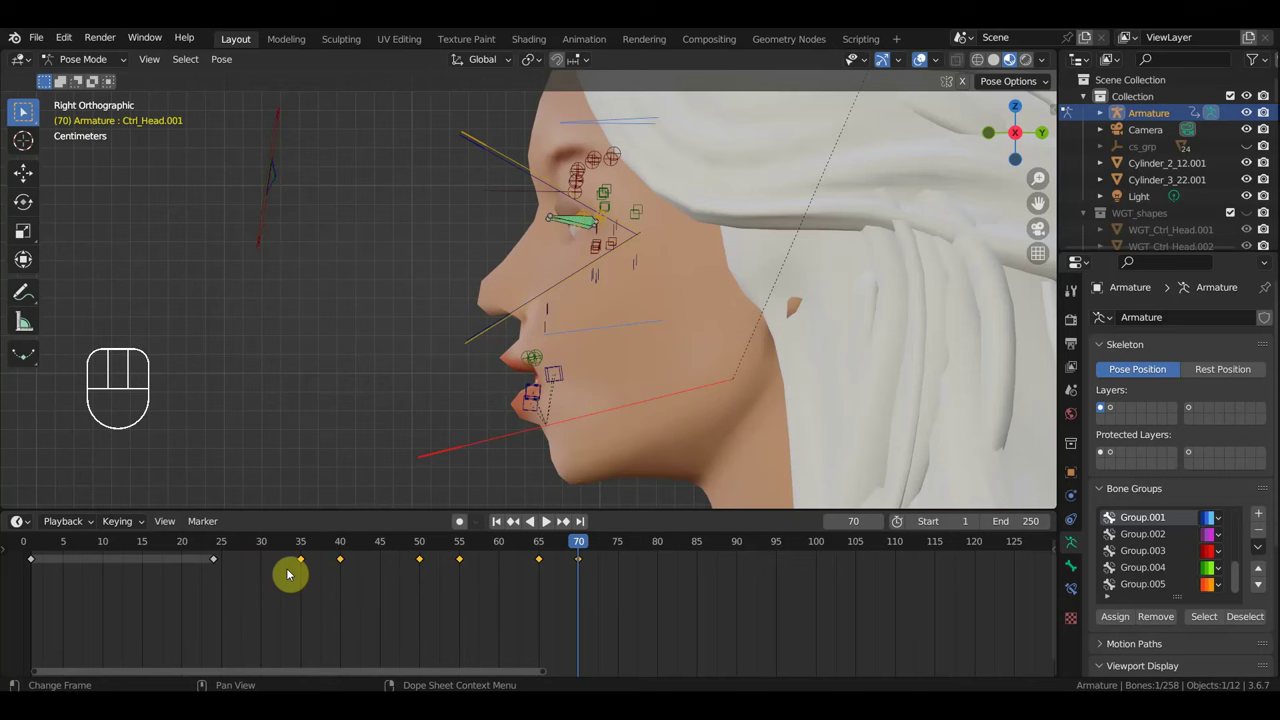
# Duplicate the mouth keyframes later, then reset lip location and rotation and key them at frame 91.
pyautogui.press('shift+d')
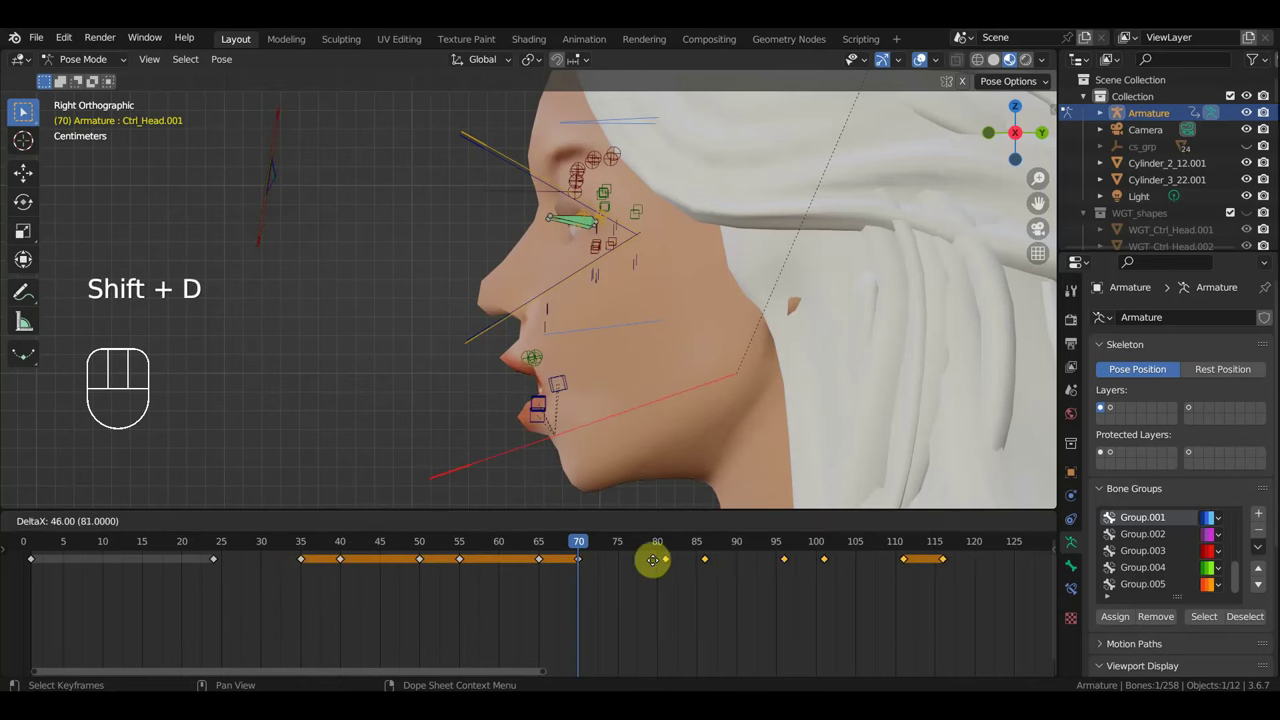
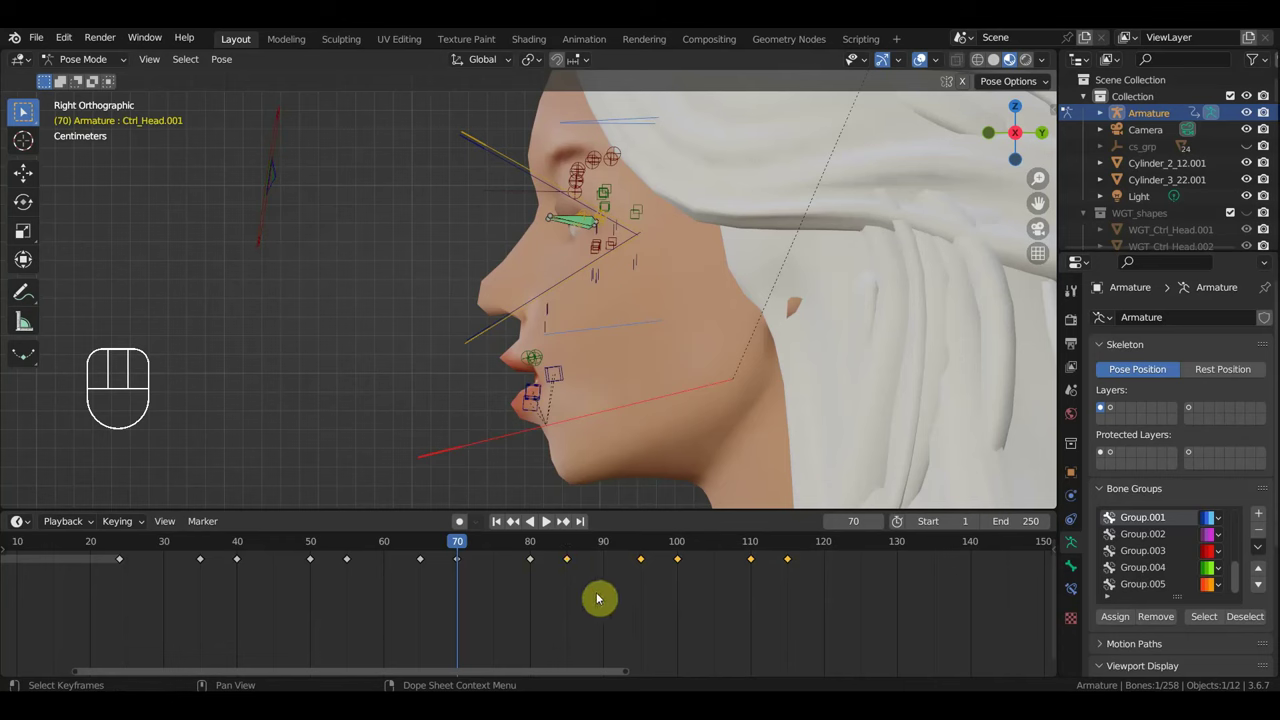
pyautogui.press('g')
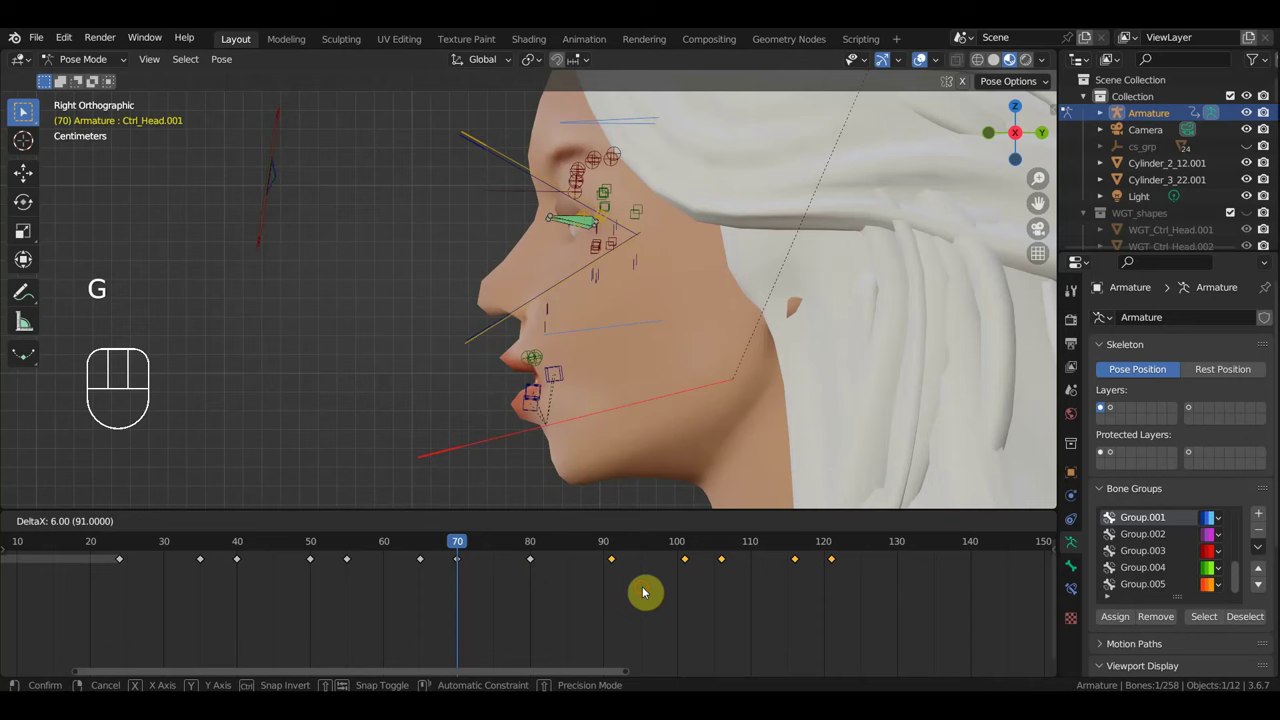
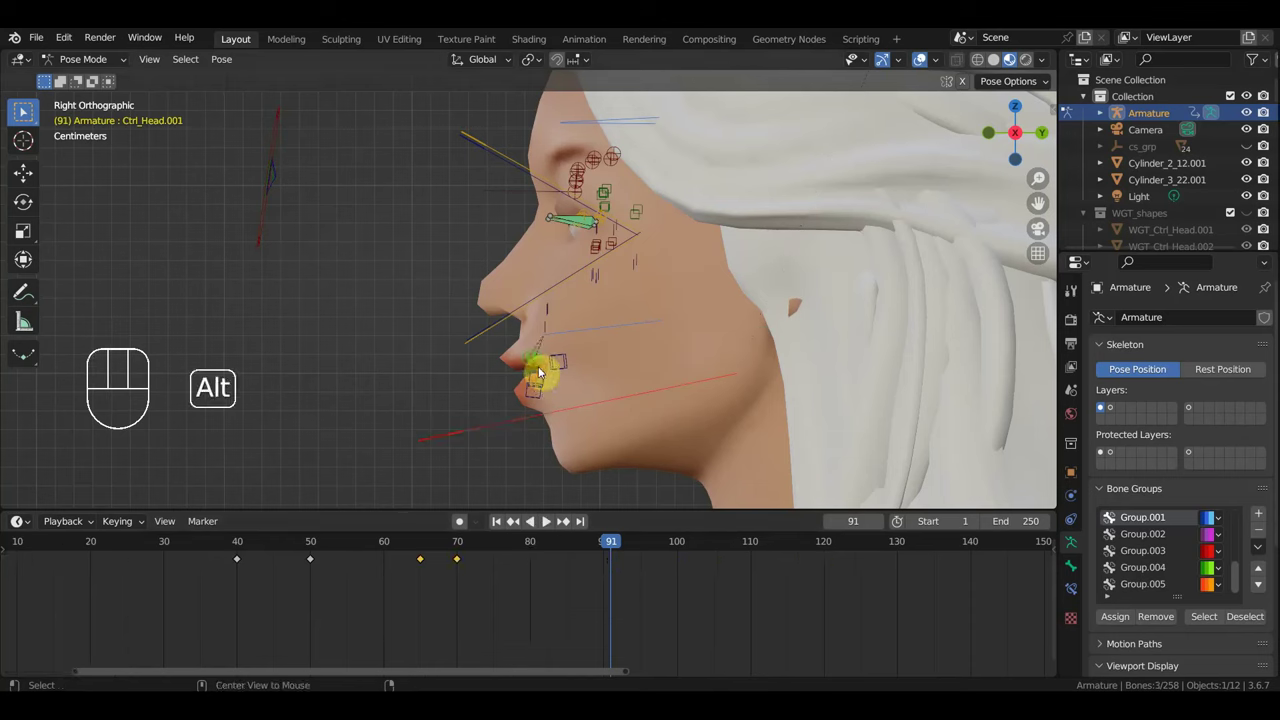
pyautogui.press('alt+g')
pyautogui.press('alt+r')
pyautogui.press('i')
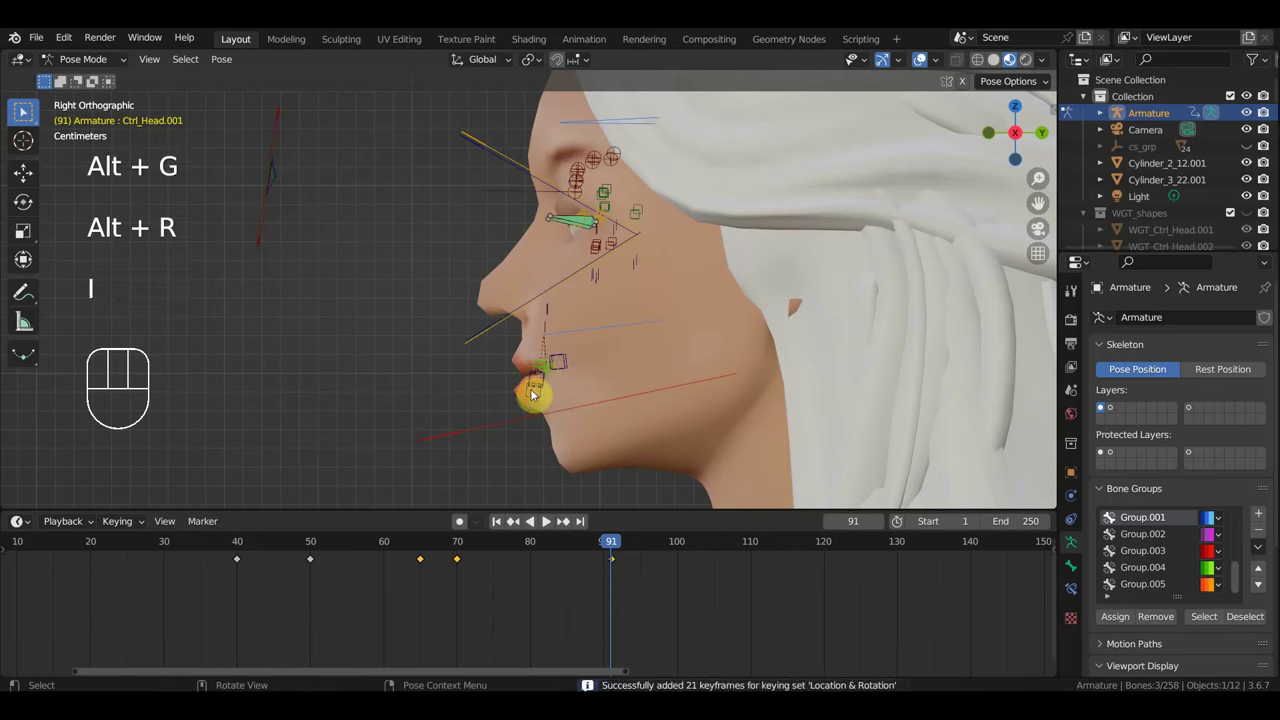
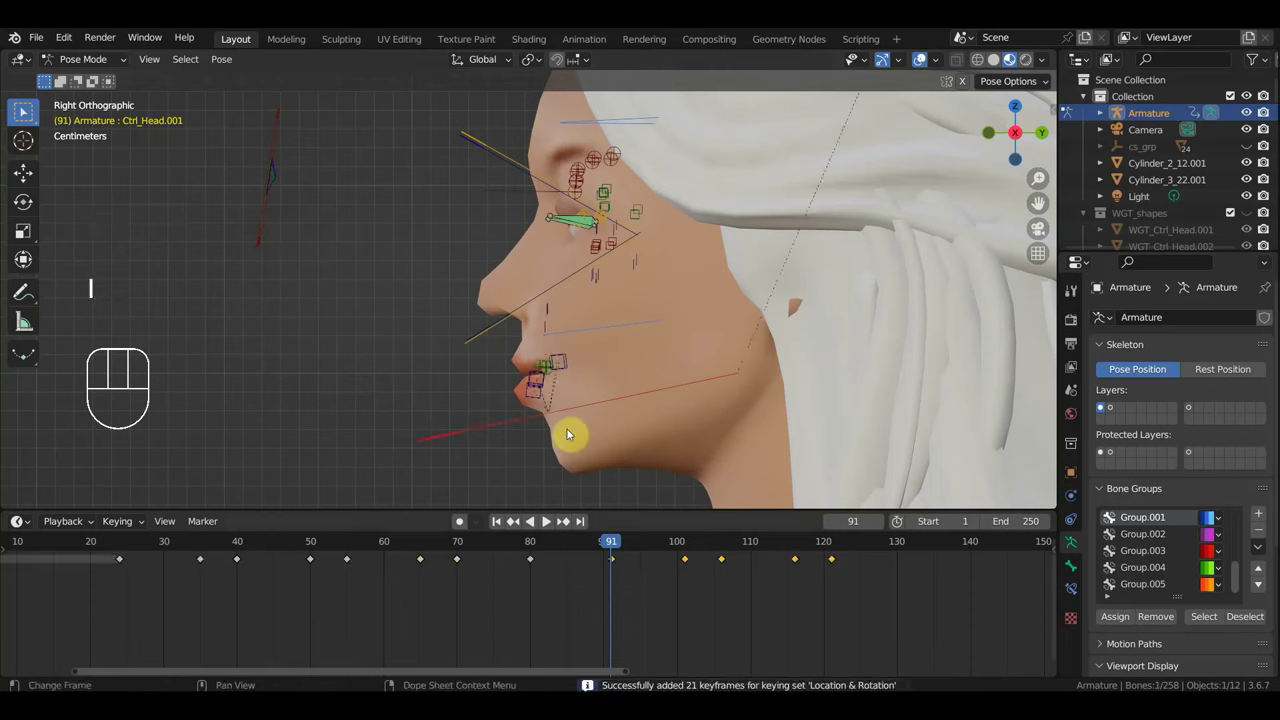
# Scrub through the mouth animation and box-select all the mouth controls for retiming.
pyautogui.moveTo(641, 556); pyautogui.dragTo(765, 575)
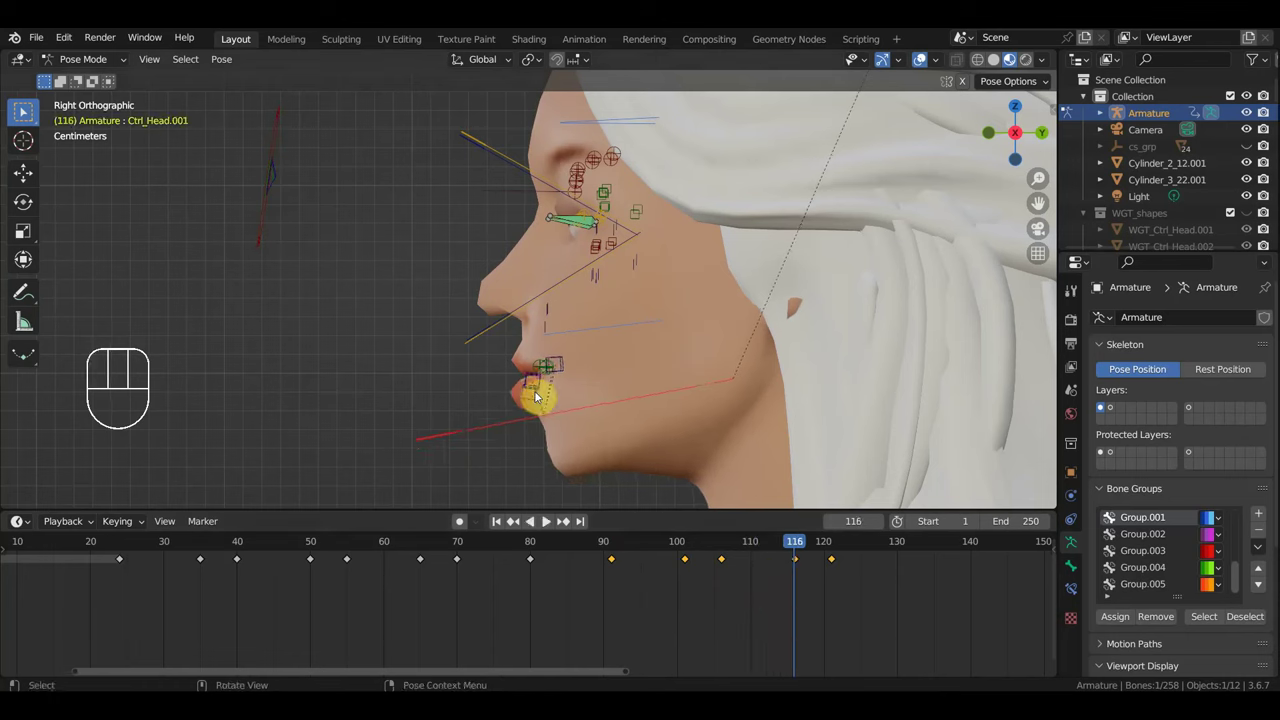
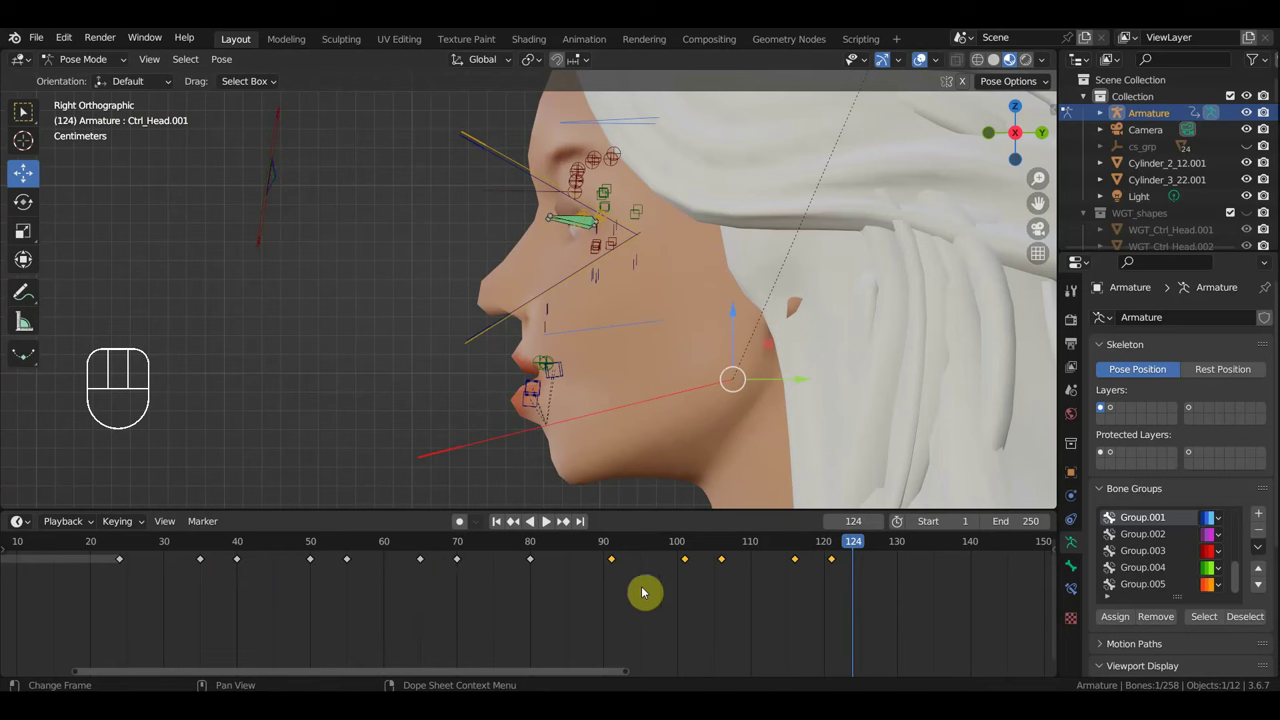
pyautogui.moveTo(761, 593); pyautogui.dragTo(605, 550)
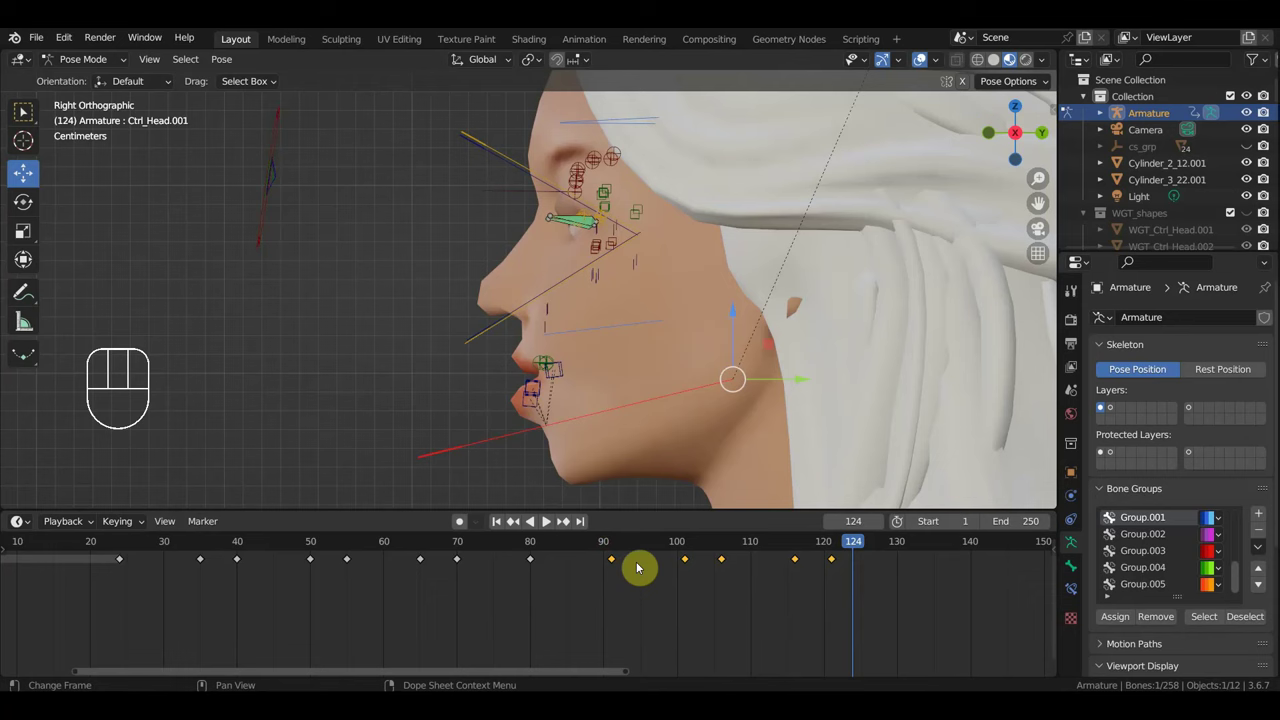
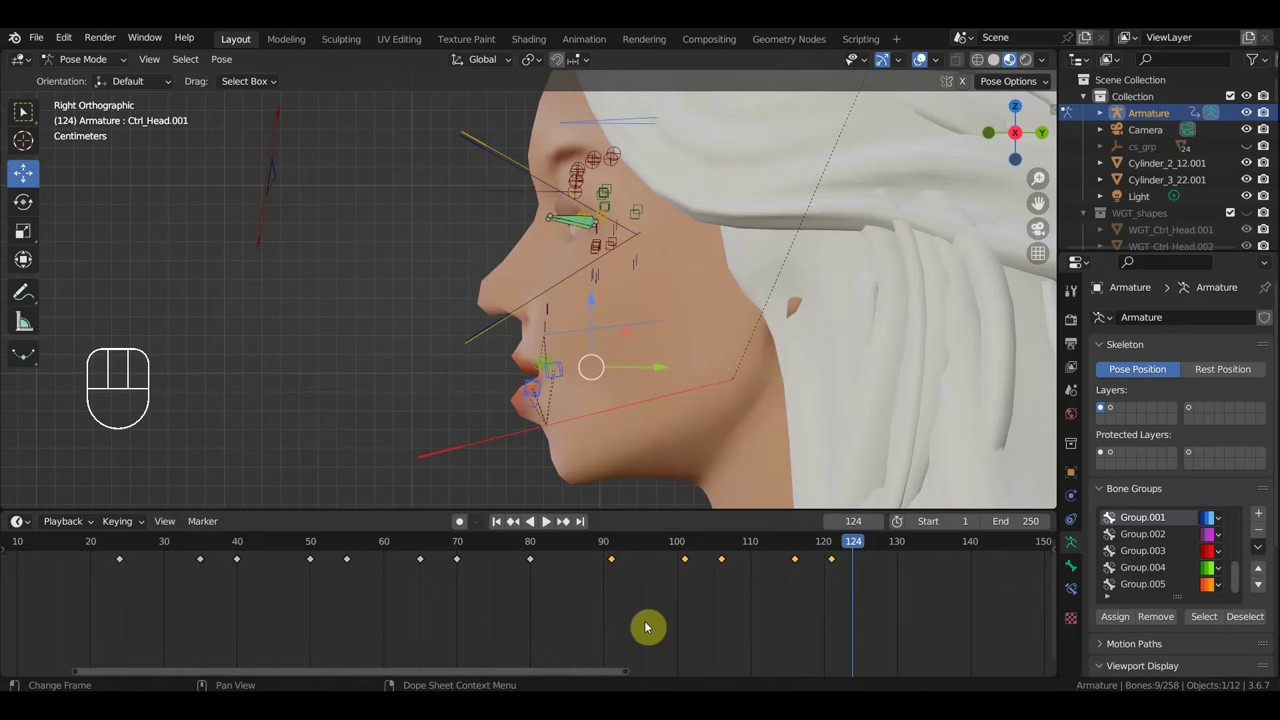
# Shift the later mouth keyframes around frame 100 and the last two keys a few frames earlier.
pyautogui.press('g')
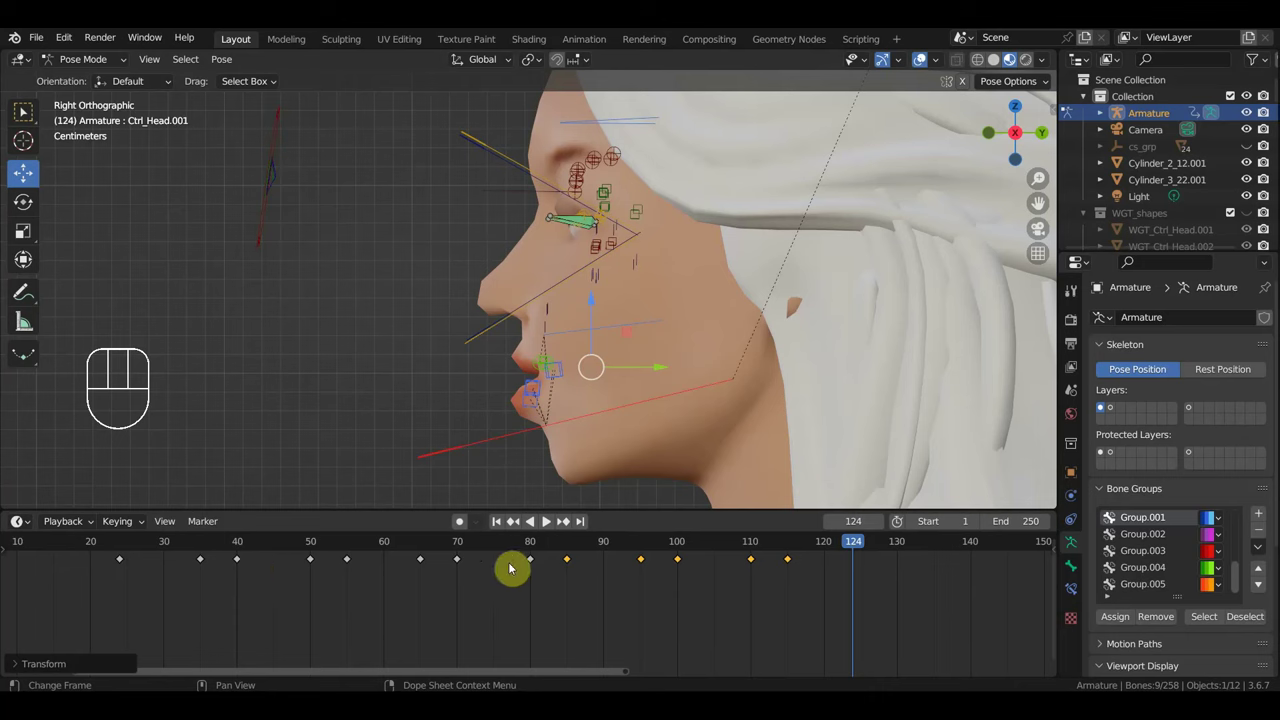
pyautogui.moveTo(931, 634); pyautogui.dragTo(628, 553)
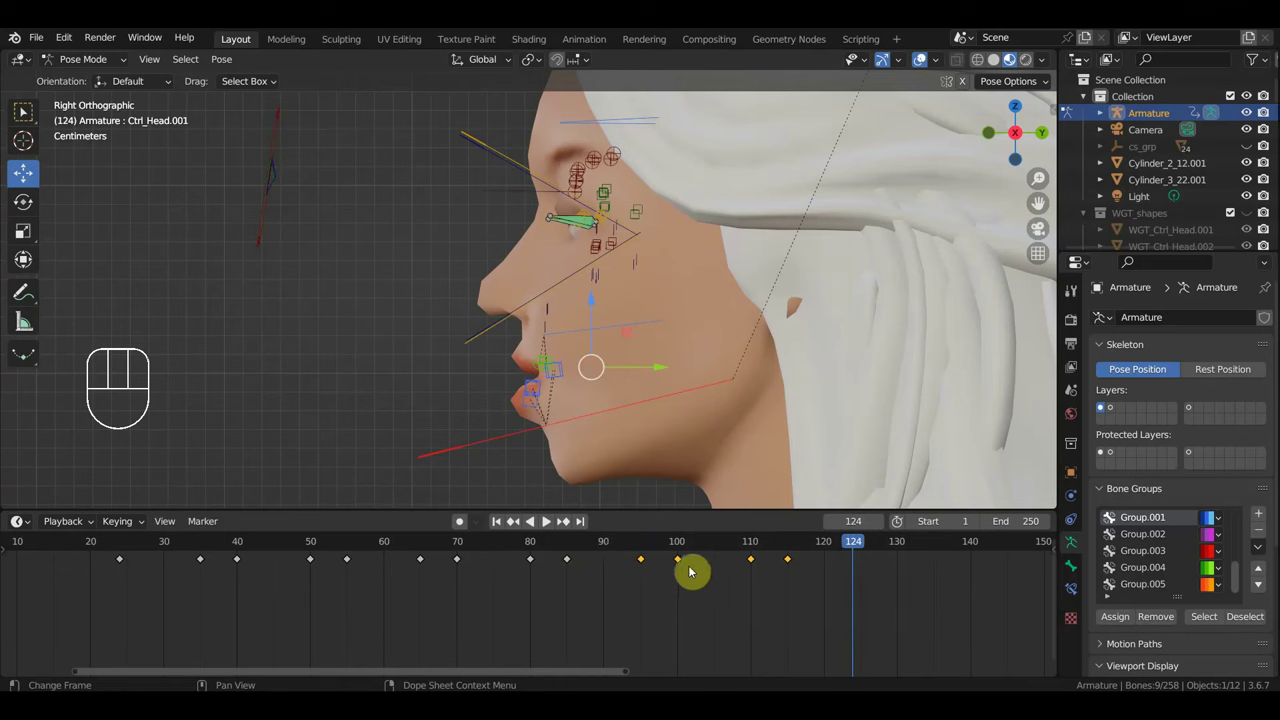
pyautogui.moveTo(883, 619); pyautogui.dragTo(685, 579)
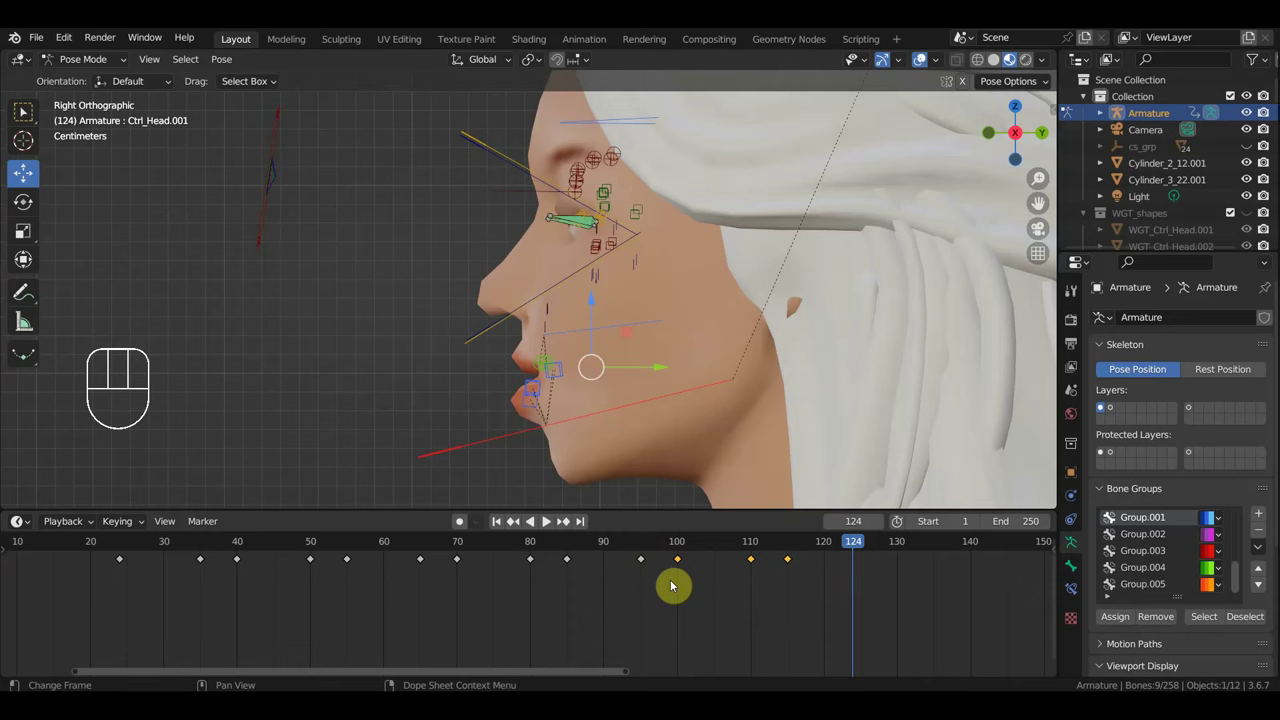
pyautogui.middleClick(739, 619)
pyautogui.press('g')
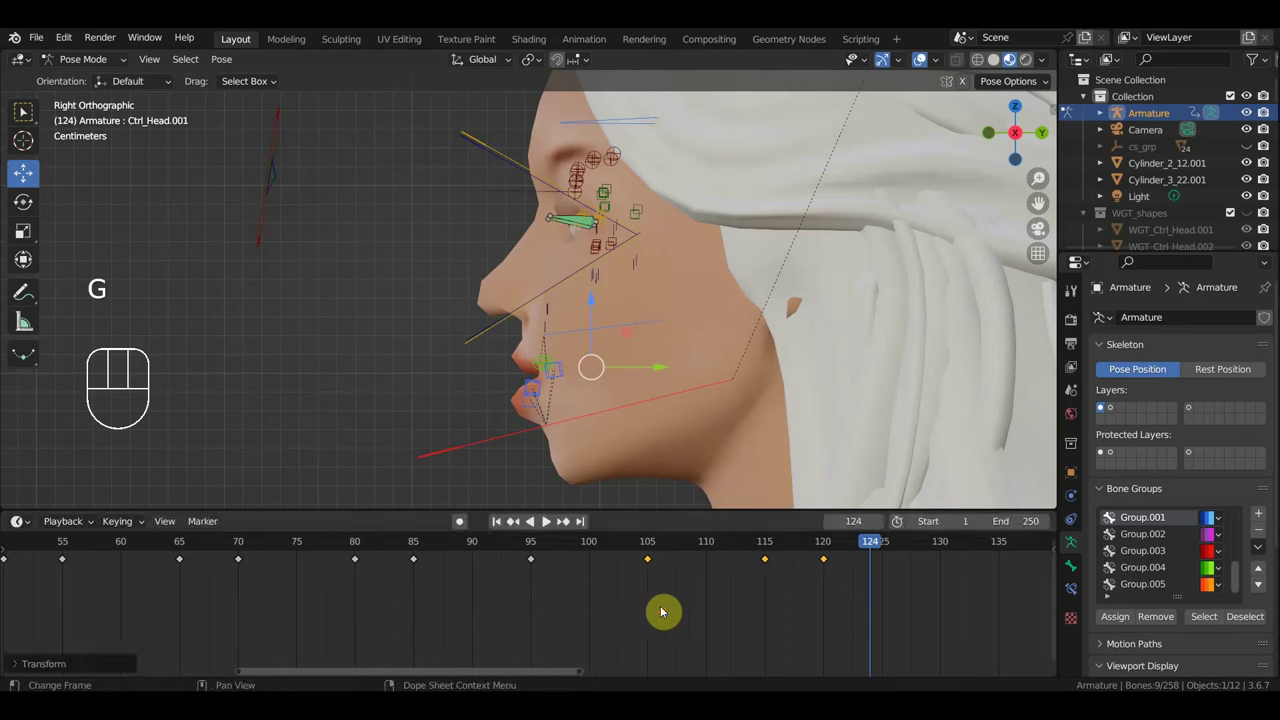
pyautogui.moveTo(869, 588); pyautogui.dragTo(749, 550)
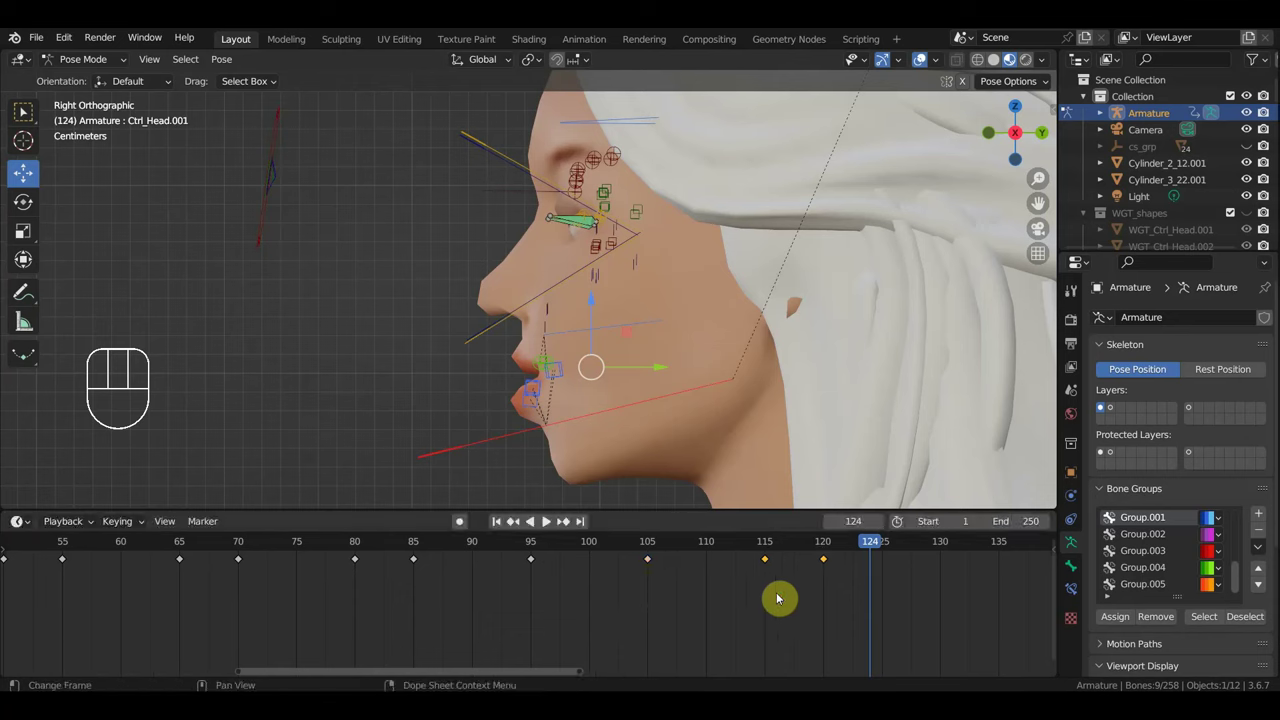
pyautogui.press('g')
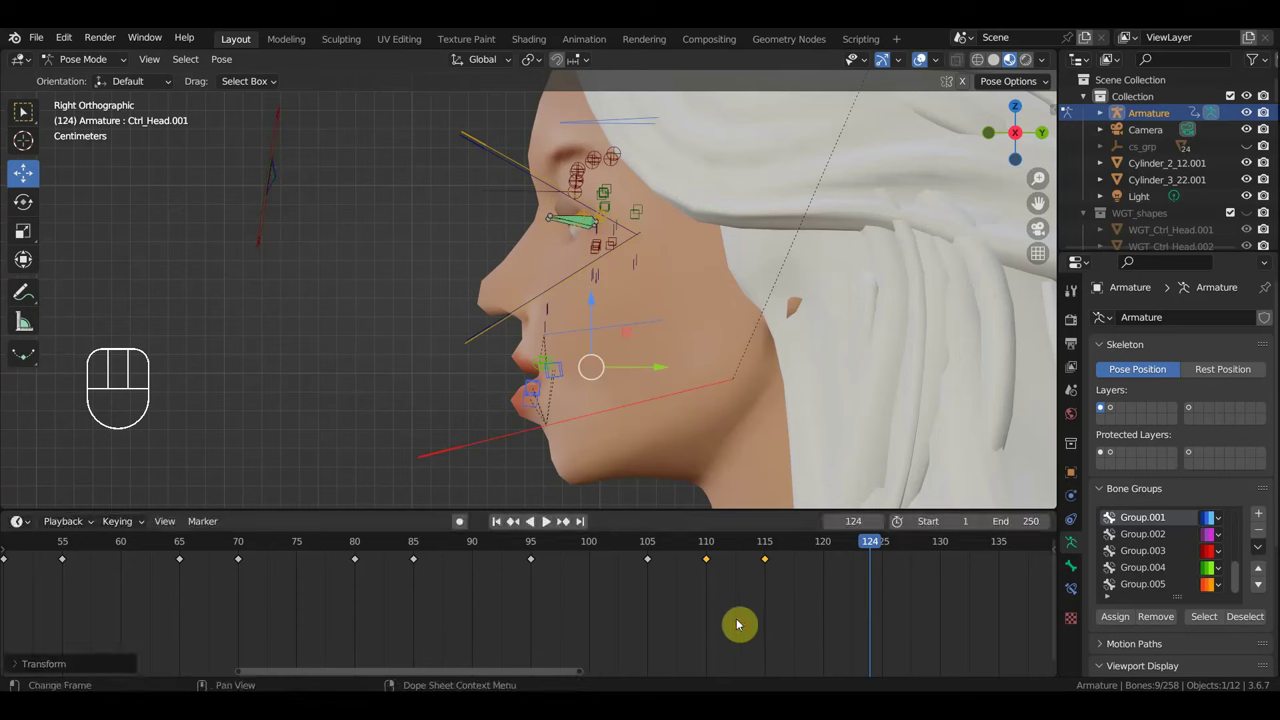
# Nudge the keyframe at frame 115 earlier, then box-select all the facial keyframes.
pyautogui.moveTo(766, 567); pyautogui.dragTo(747, 547)
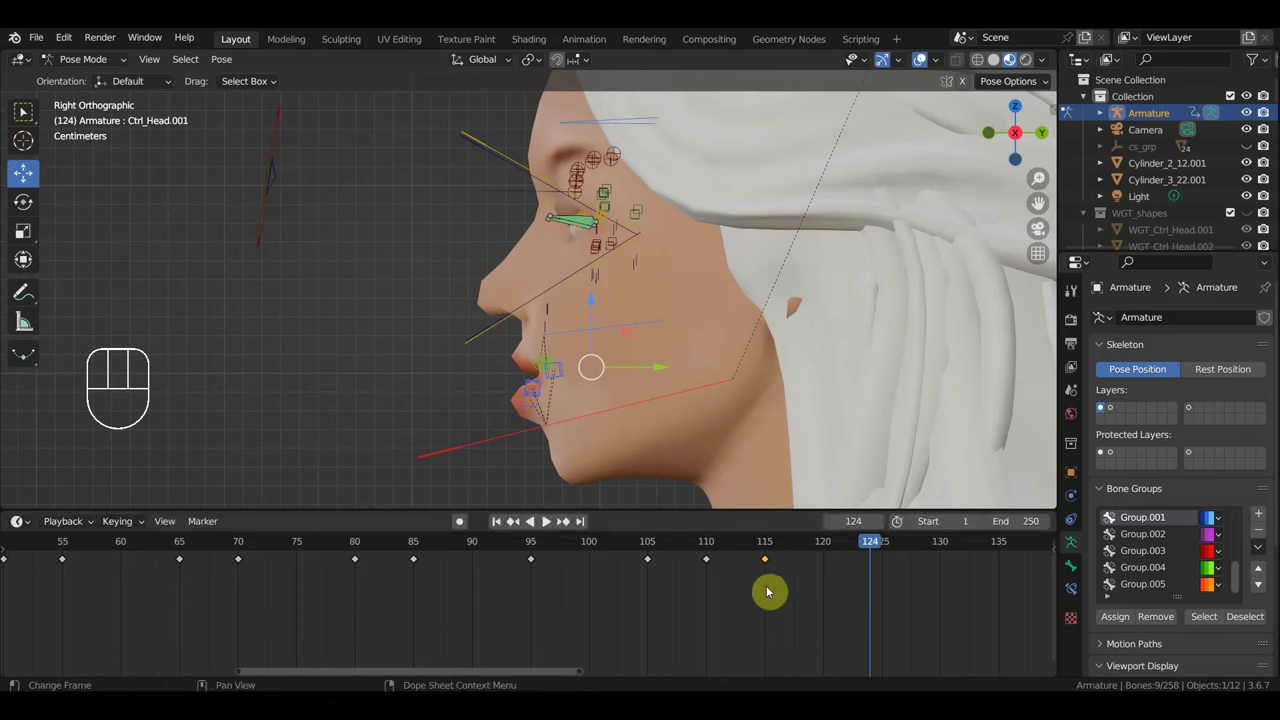
pyautogui.press('g')
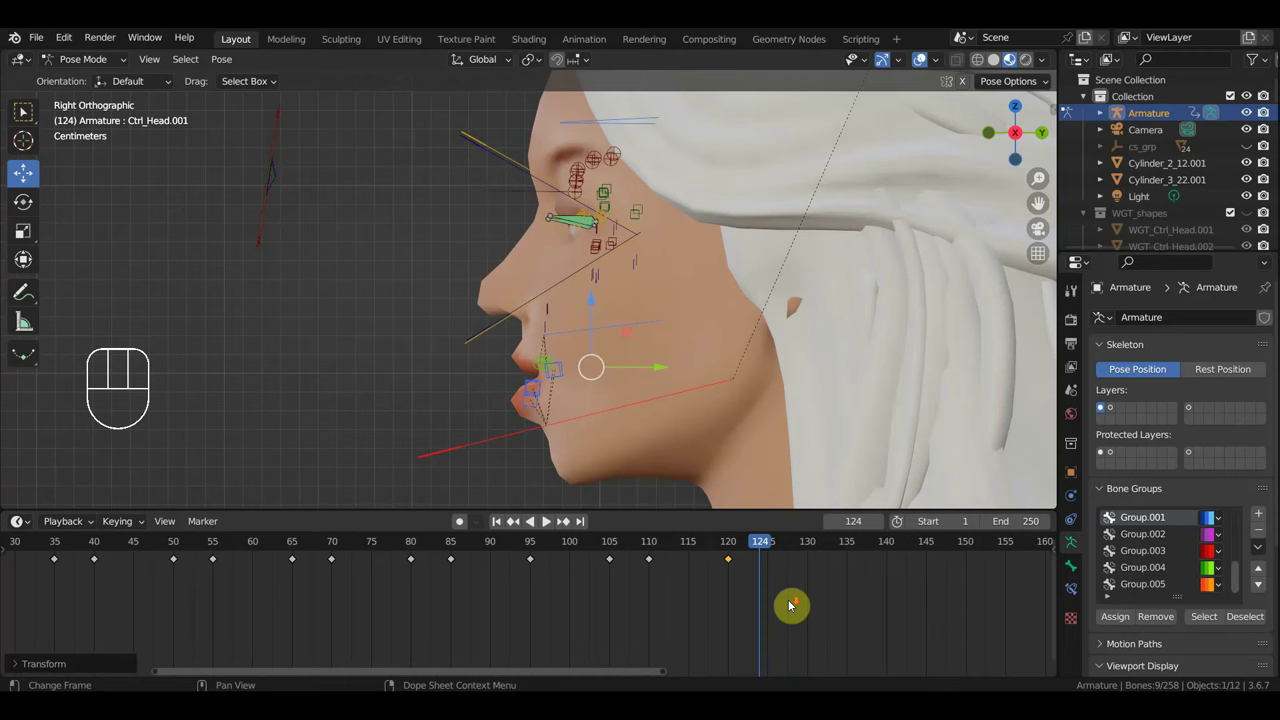
pyautogui.middleClick(728, 627)
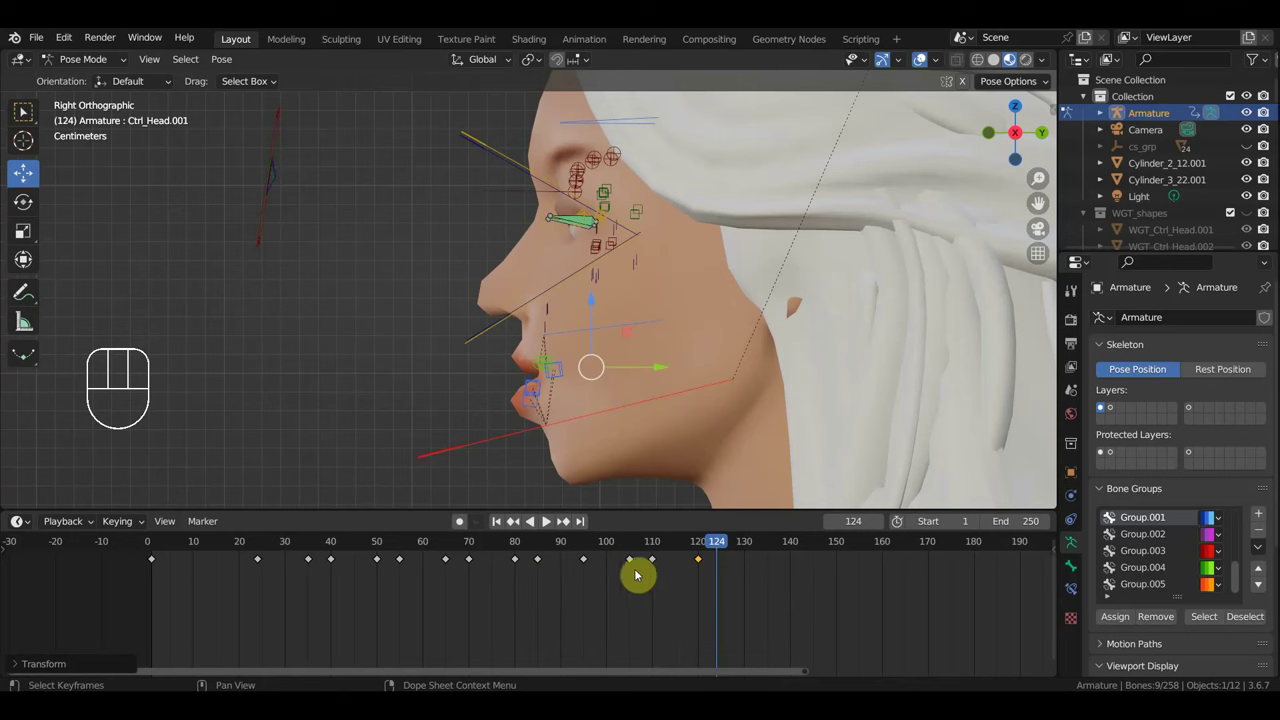
pyautogui.moveTo(845, 613); pyautogui.dragTo(295, 555)
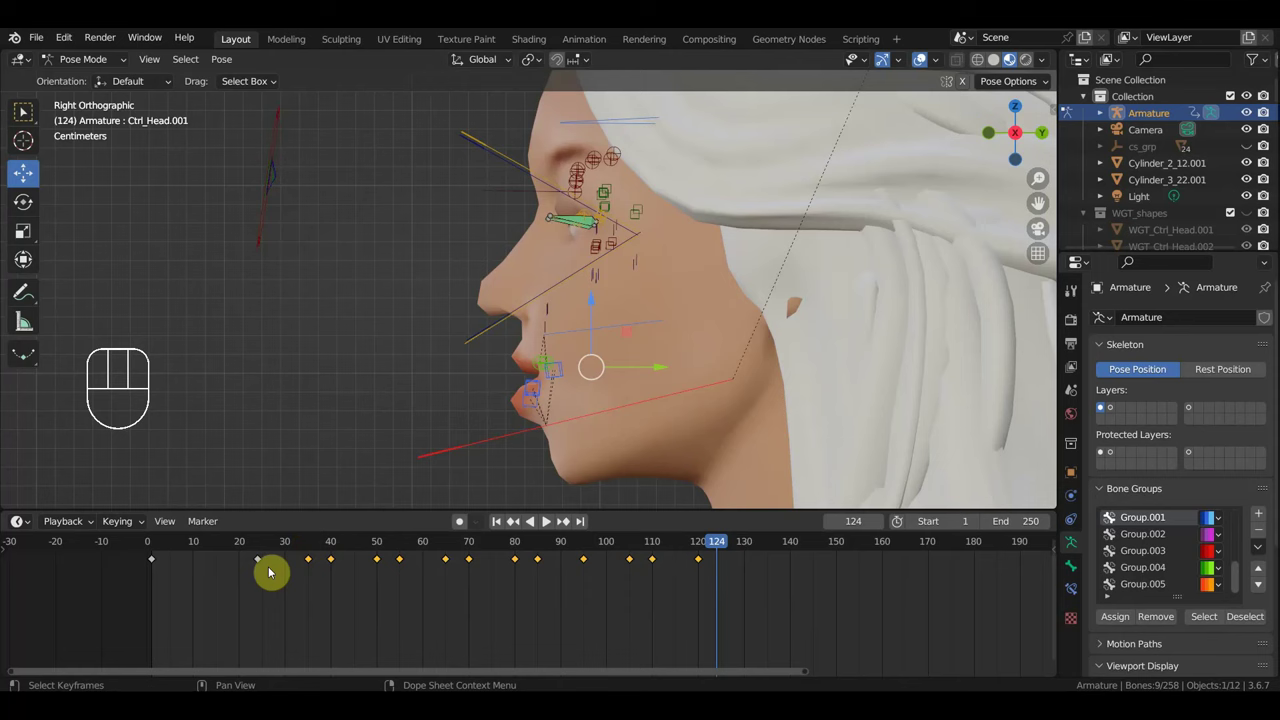
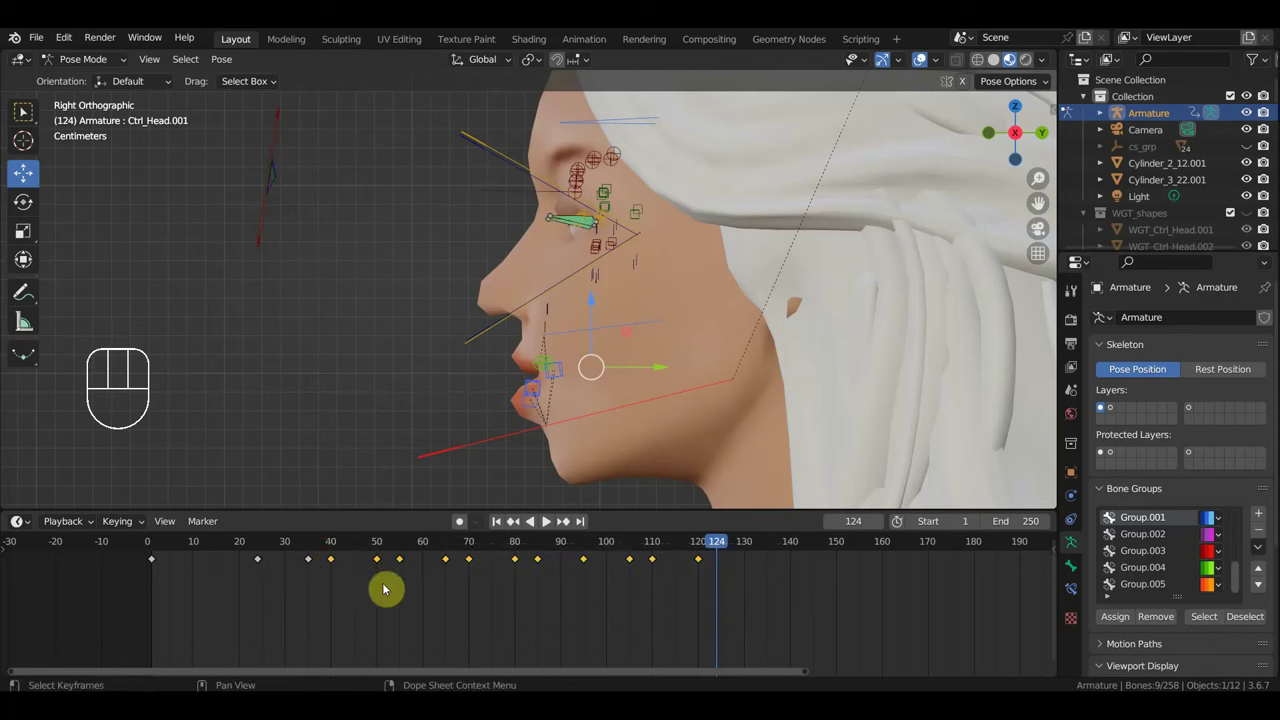
# Duplicate the selected keyframes with Shift+D after frame 124, then scrub back to frame 82.
pyautogui.press('shift+d')
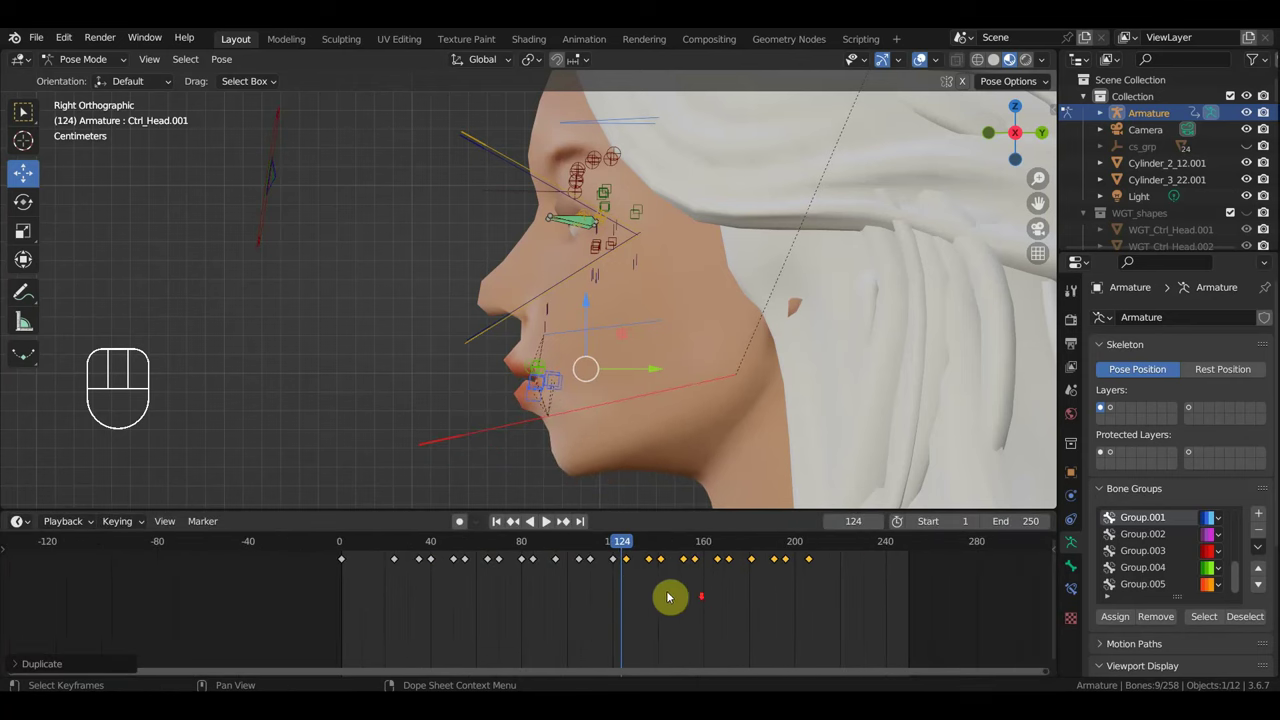
pyautogui.moveTo(650, 548); pyautogui.dragTo(562, 562)
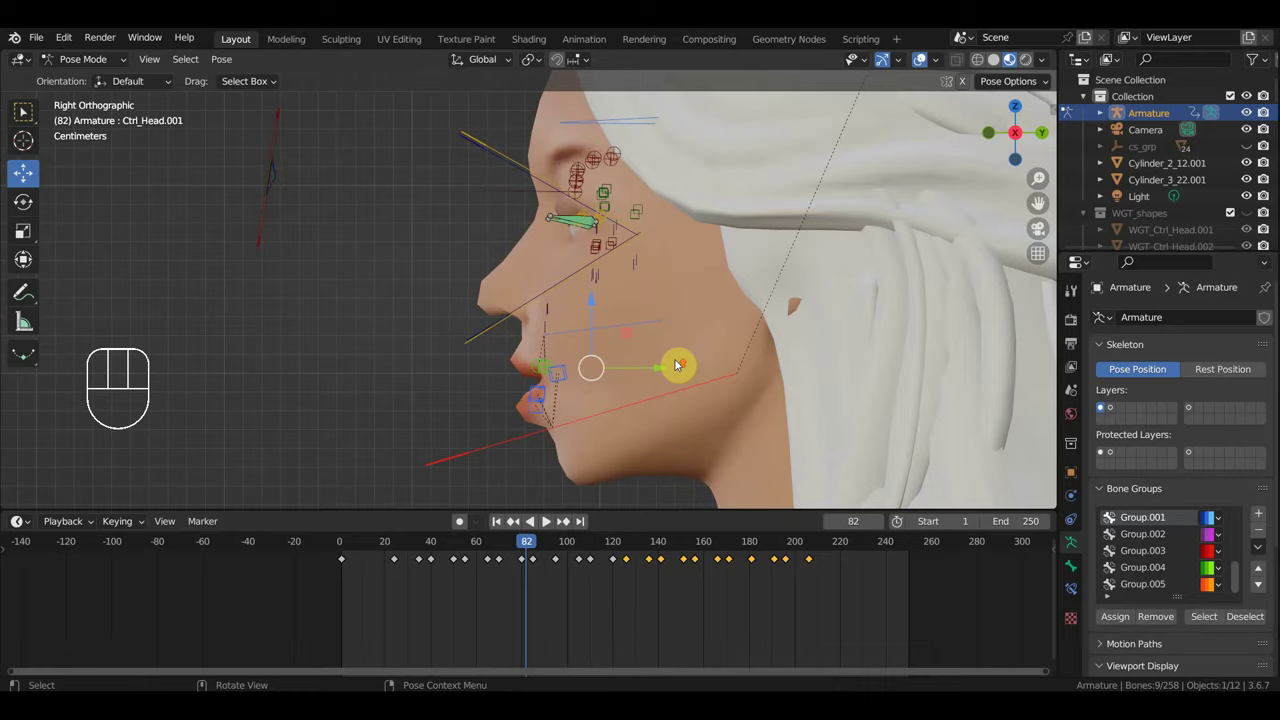
pyautogui.moveTo(664, 383); pyautogui.dragTo(617, 436)
# Face the eyes front-on, select the two eye control bones and set the frame to 57.
pyautogui.moveTo(646, 403); pyautogui.dragTo(708, 407)
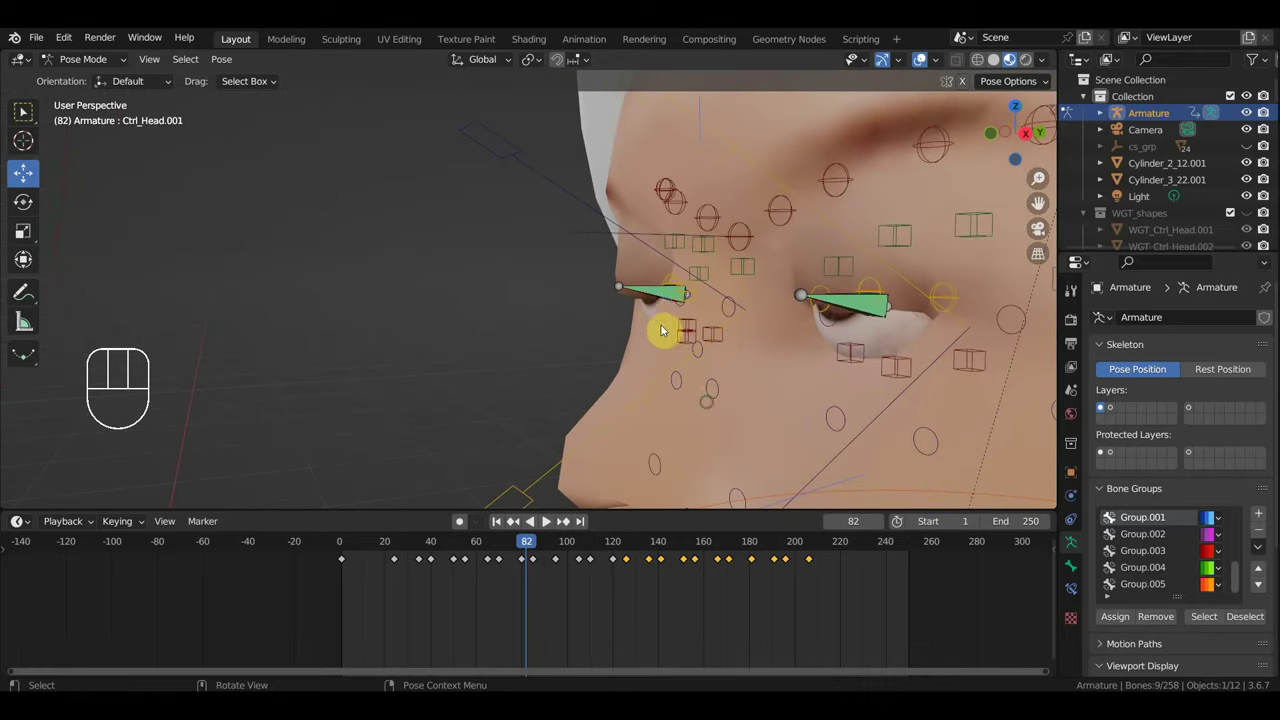
pyautogui.click(653, 255)
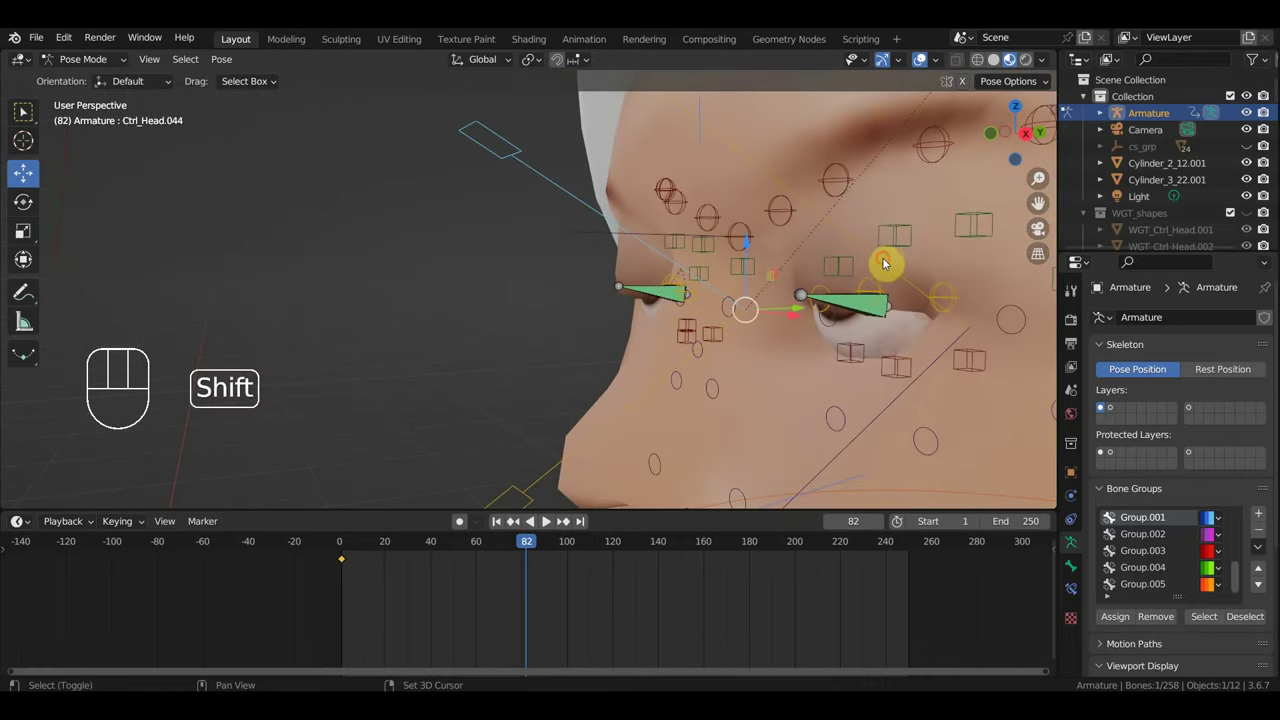
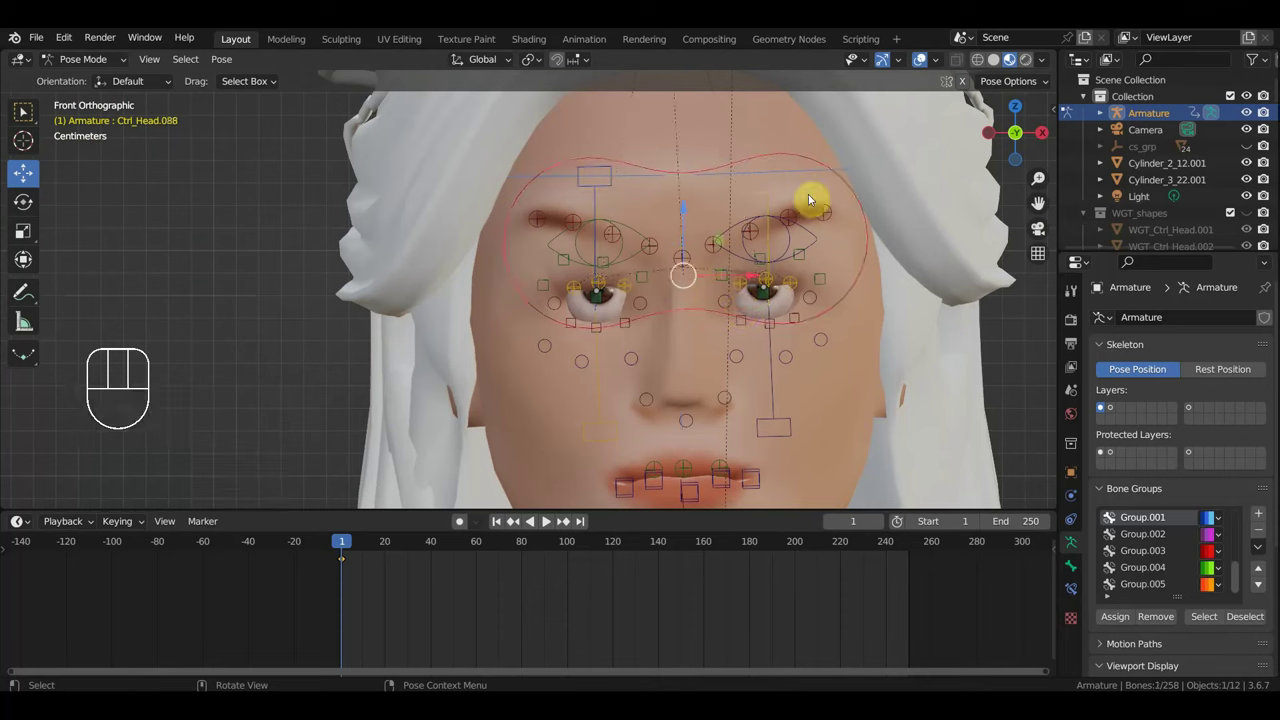
pyautogui.press('g')
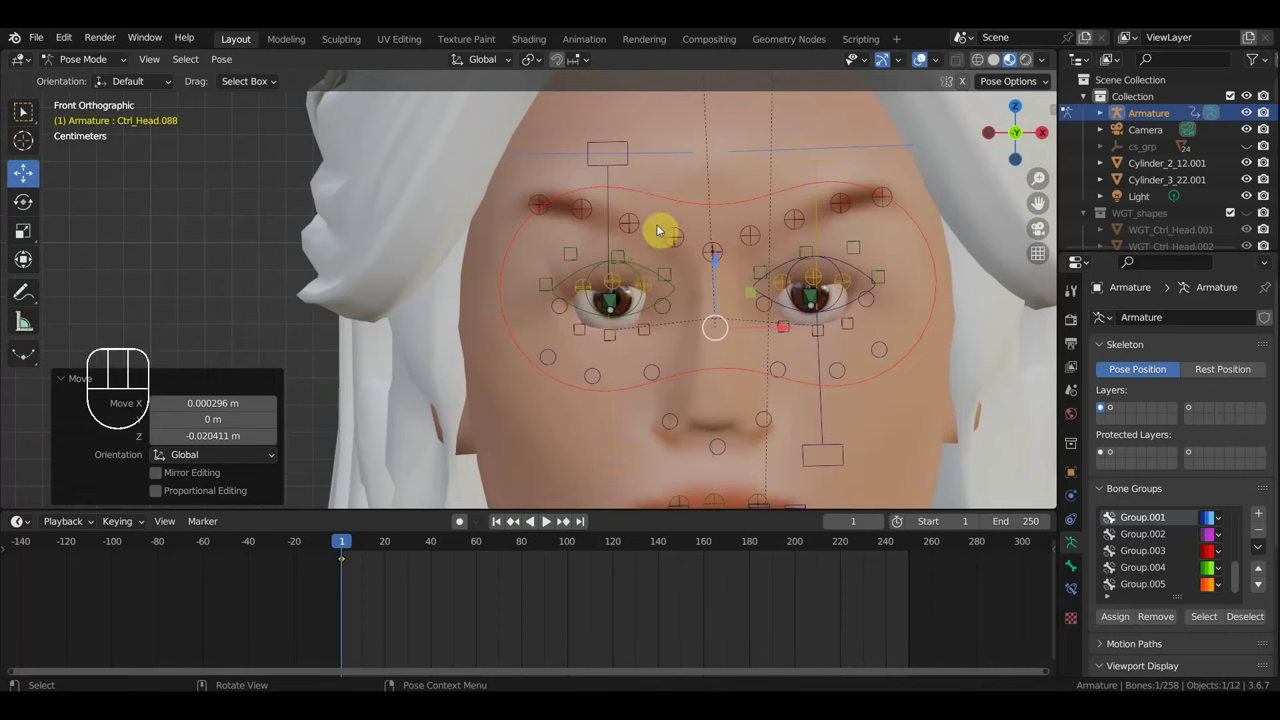
pyautogui.click(623, 165)
pyautogui.click(822, 169)
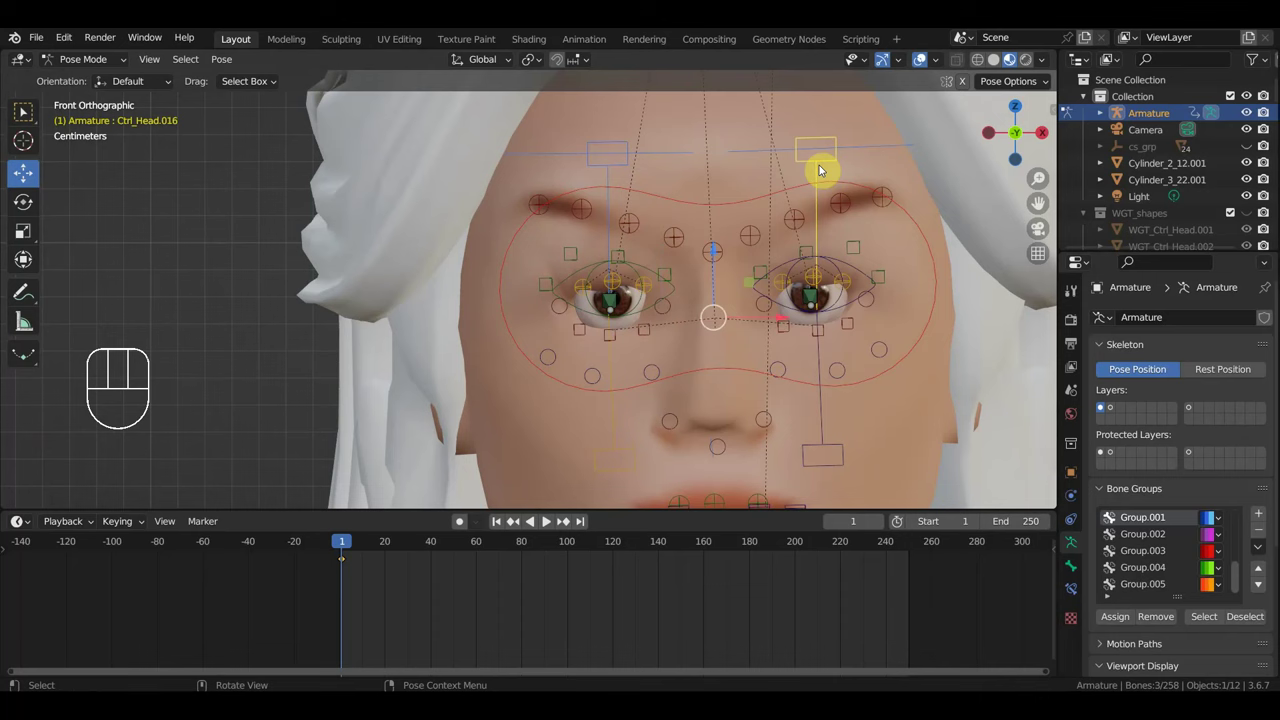
pyautogui.moveTo(355, 544); pyautogui.dragTo(473, 569)
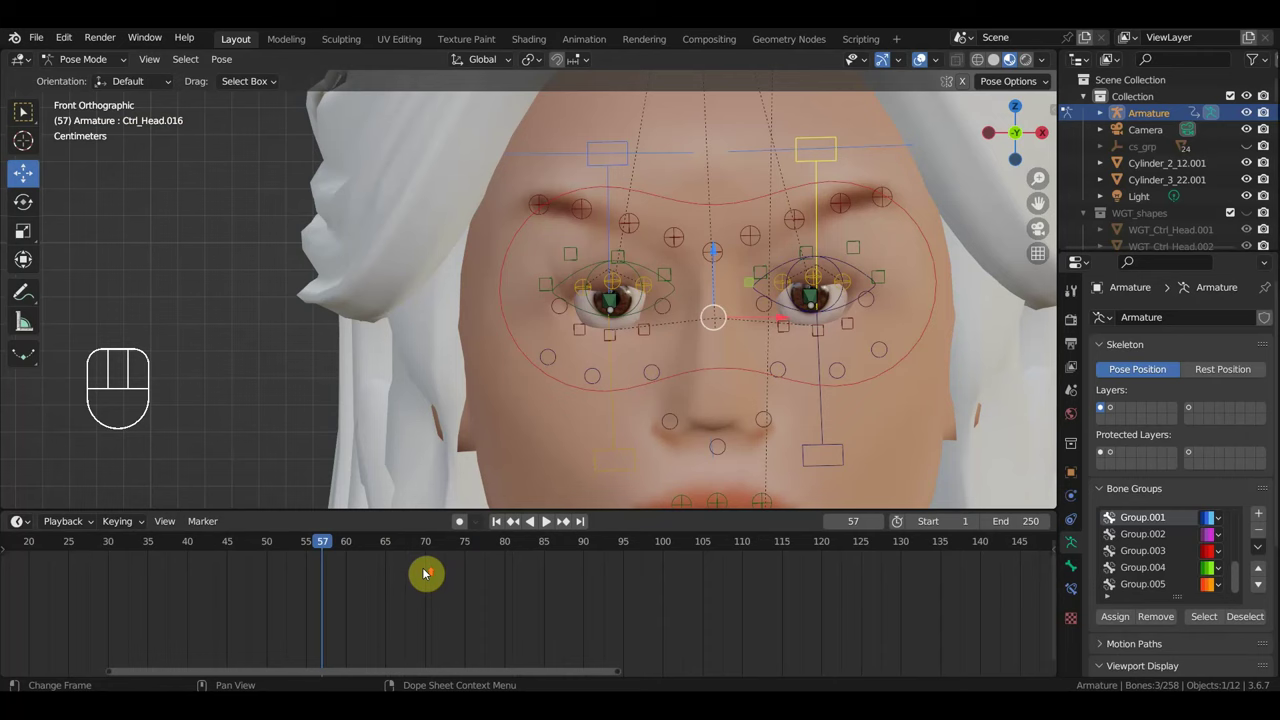
# Zoom into the early Timeline frames and set the current frame to 30.
pyautogui.middleClick(544, 524)
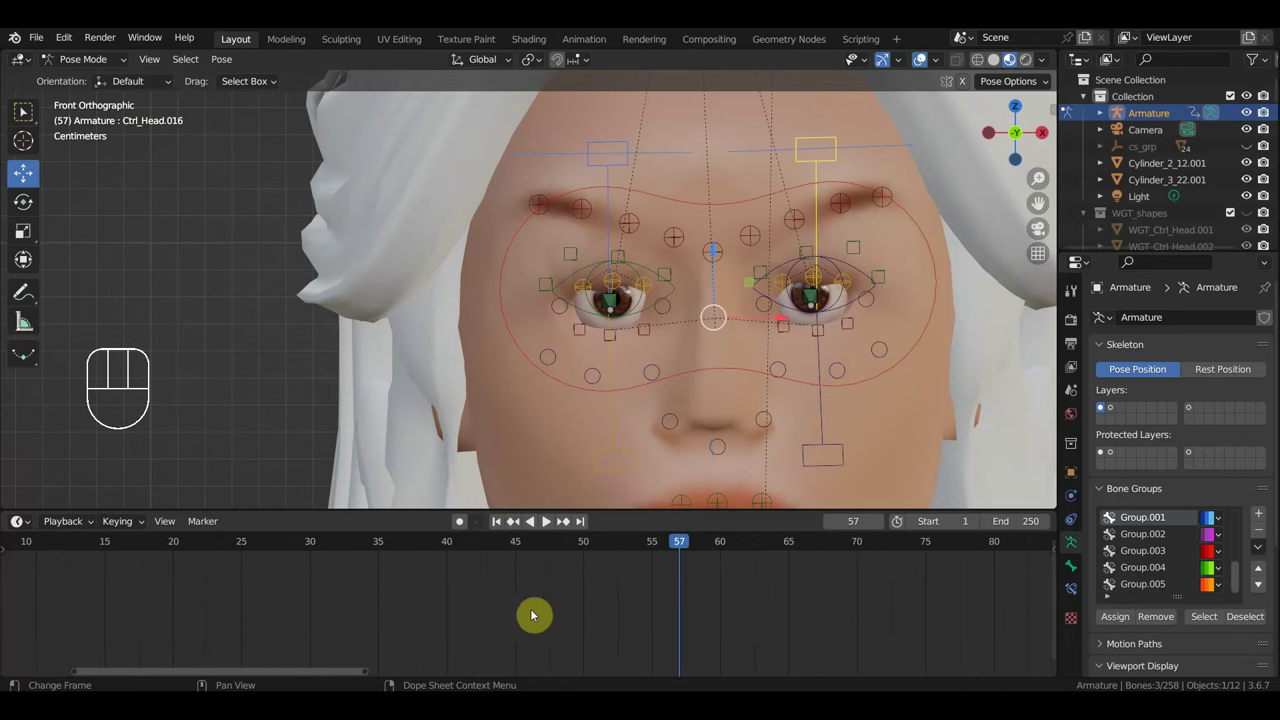
pyautogui.middleClick(544, 524)
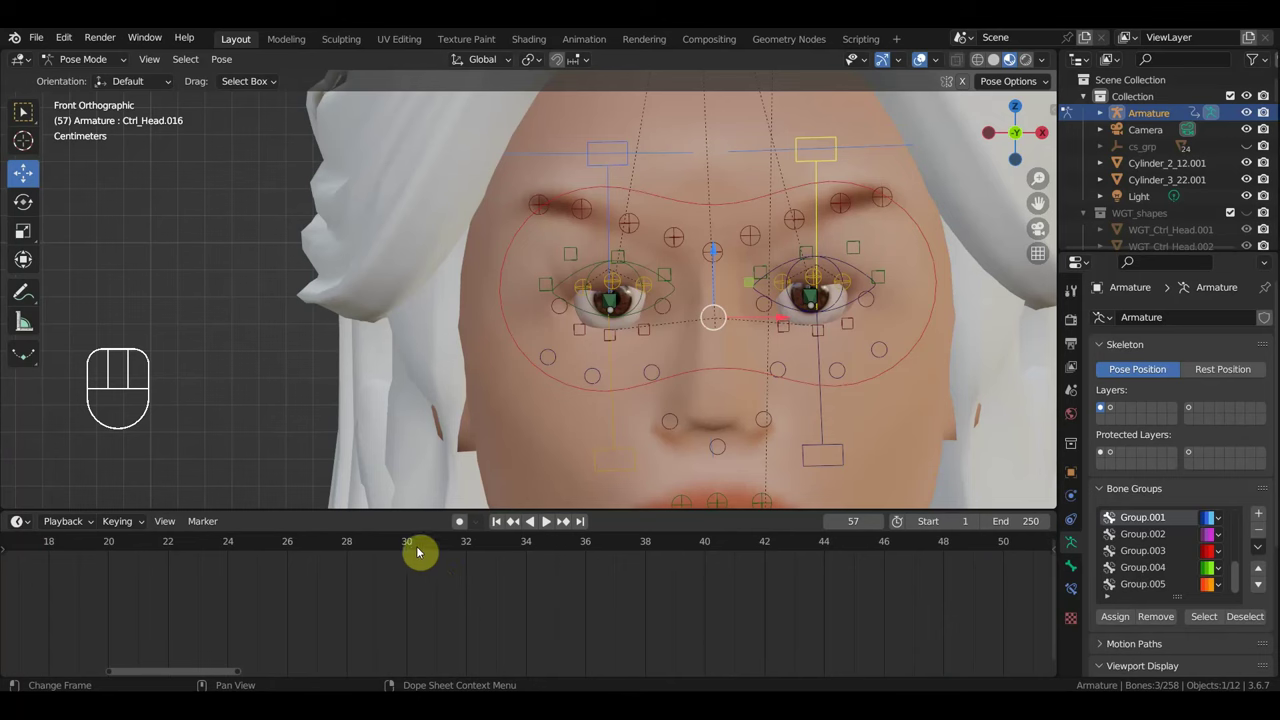
pyautogui.click(413, 547)
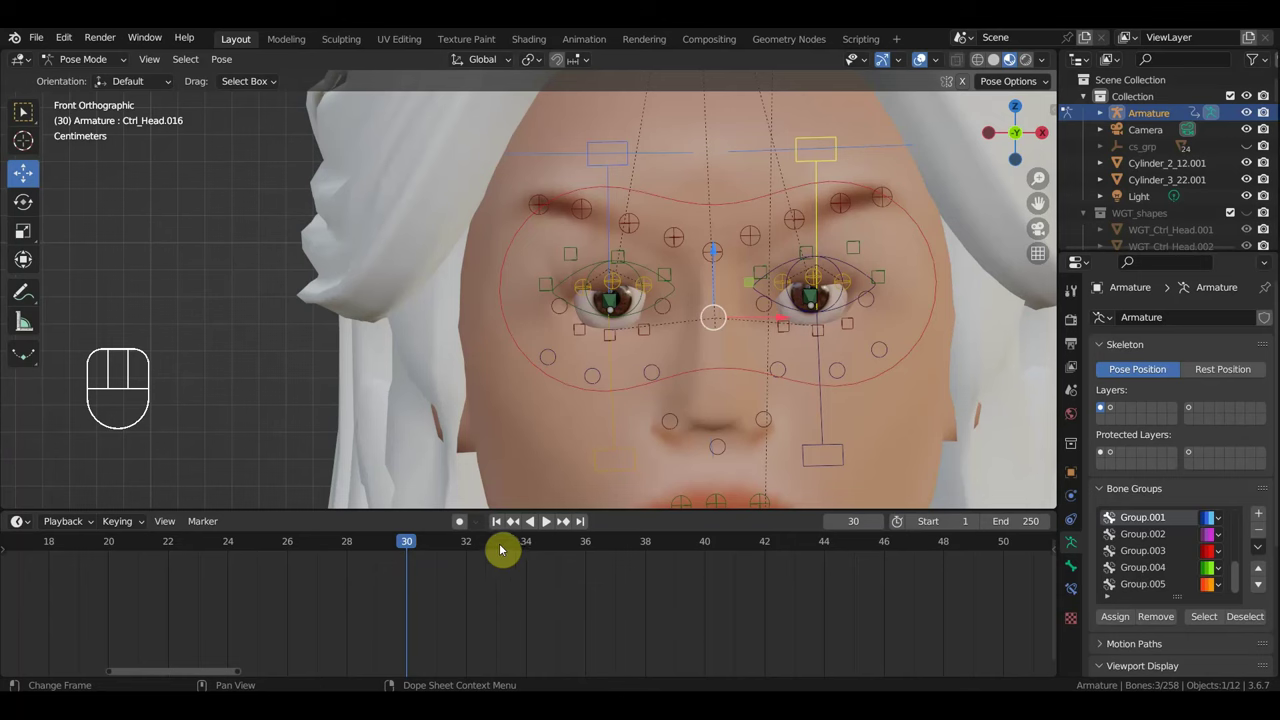
# In side view, rotate the upper eyelid controls about -22 degrees so the lids lower.
pyautogui.click(499, 550)
pyautogui.click(411, 549)
pyautogui.press('KP_3')
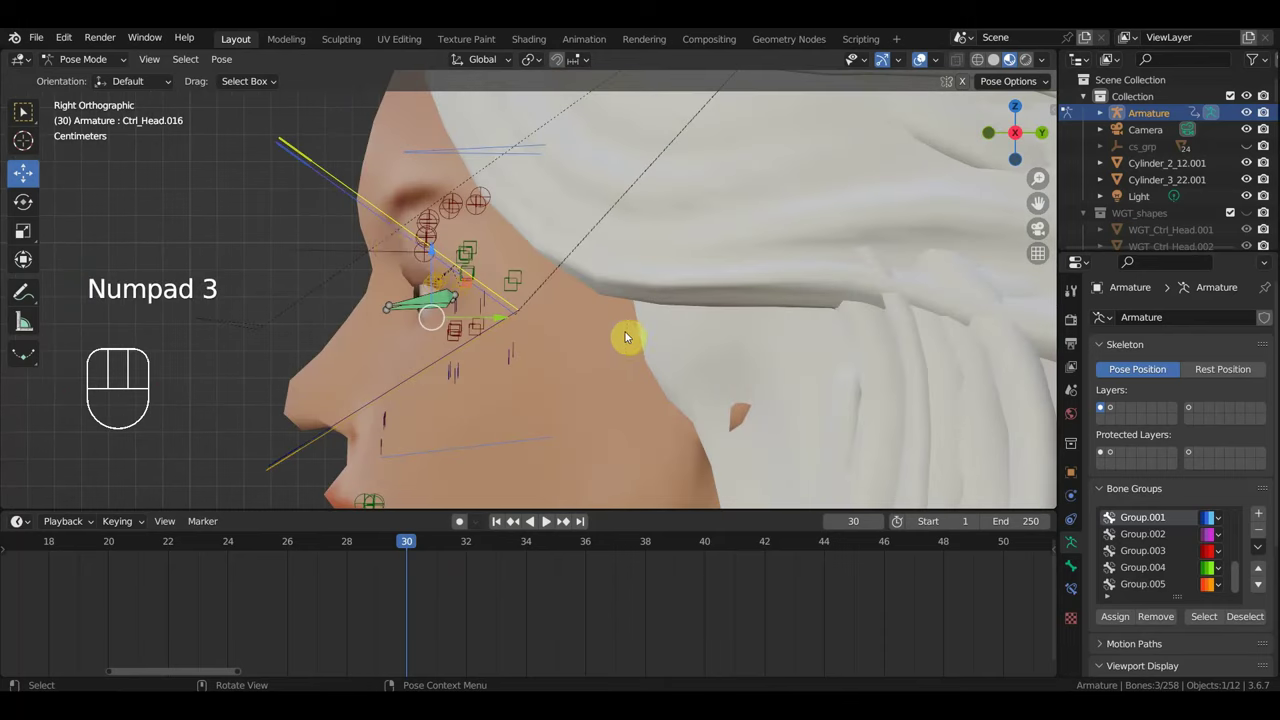
pyautogui.click(544, 524)
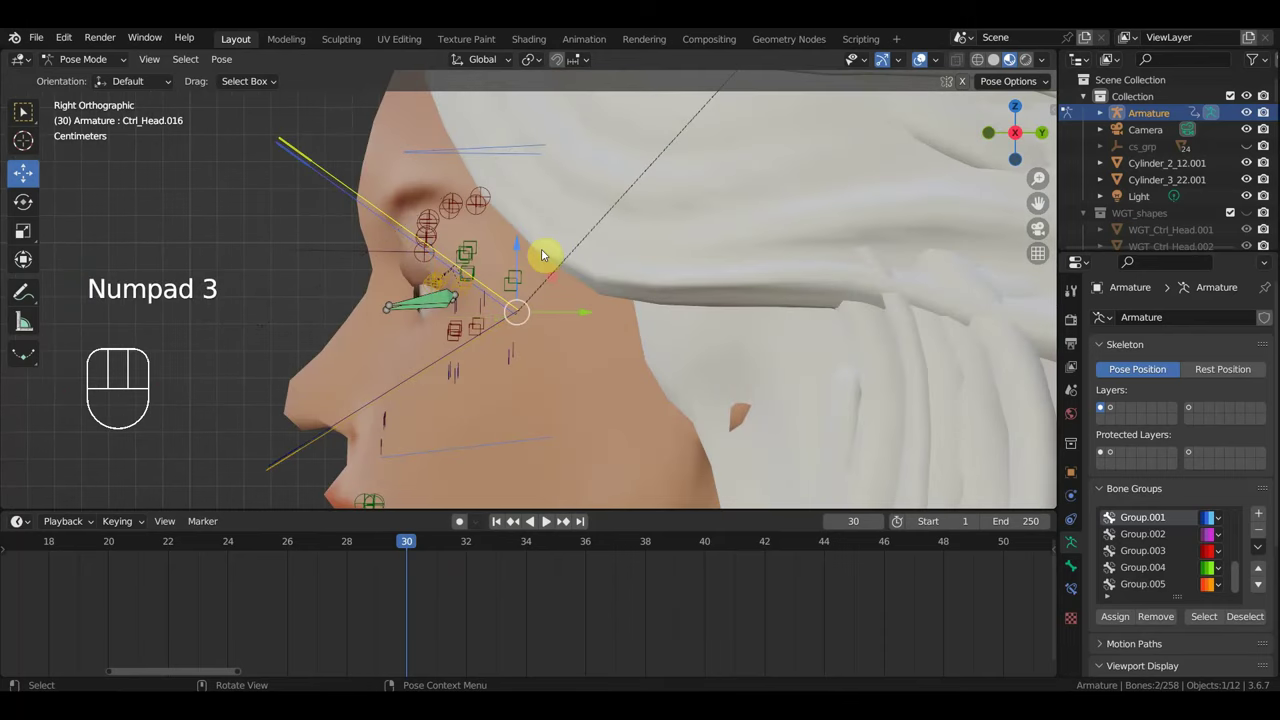
pyautogui.press('r')
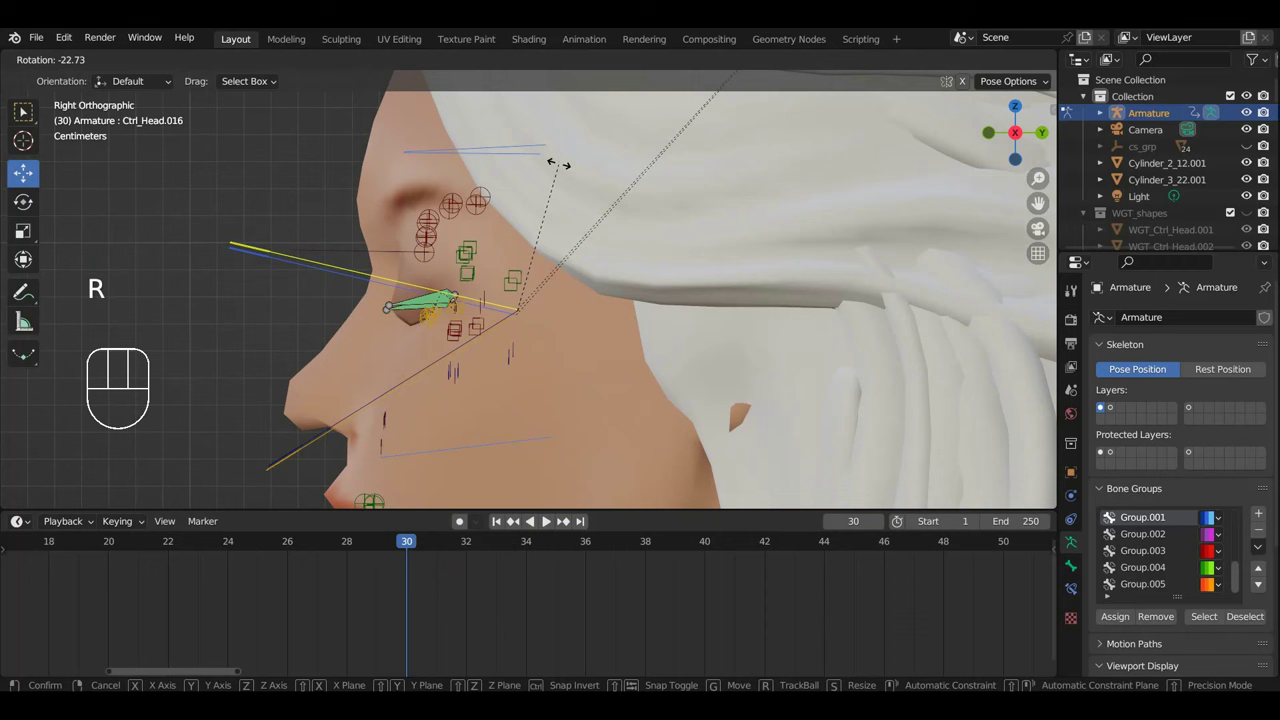
pyautogui.moveTo(544, 524); pyautogui.dragTo(544, 524)
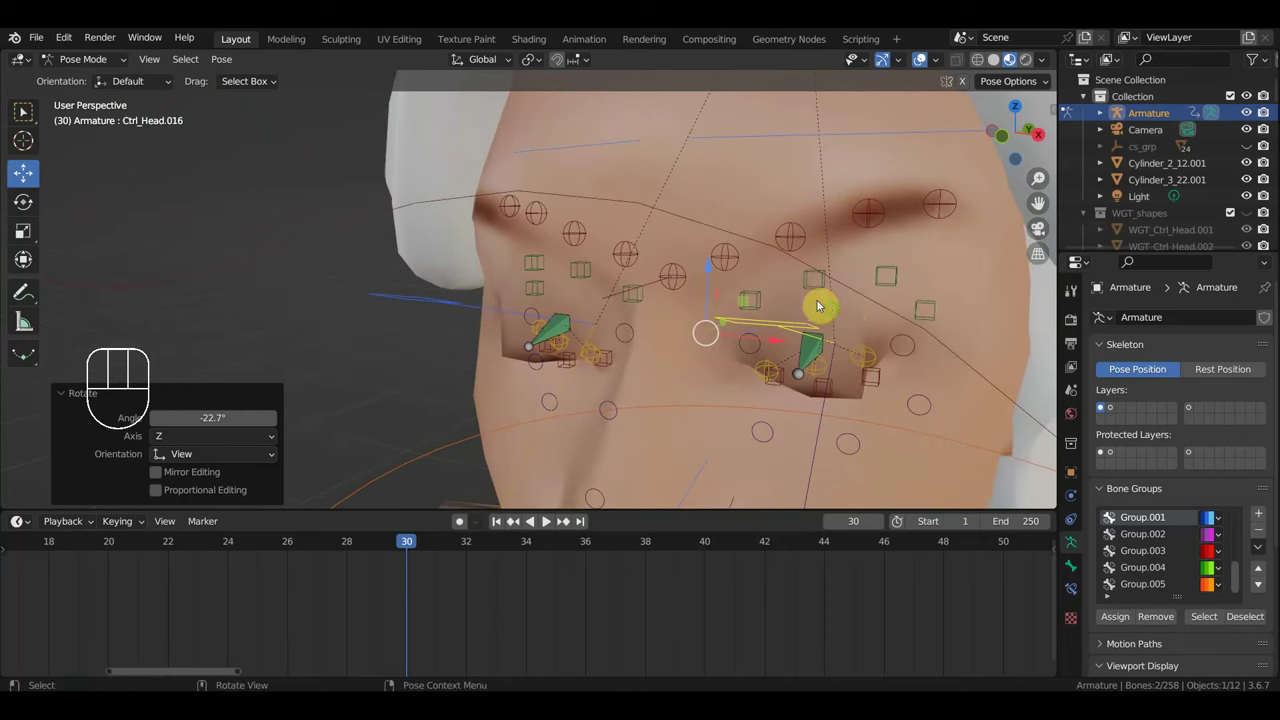
# Move the first two eyelid controls so the lids close over the eyes.
pyautogui.middleClick(544, 524)
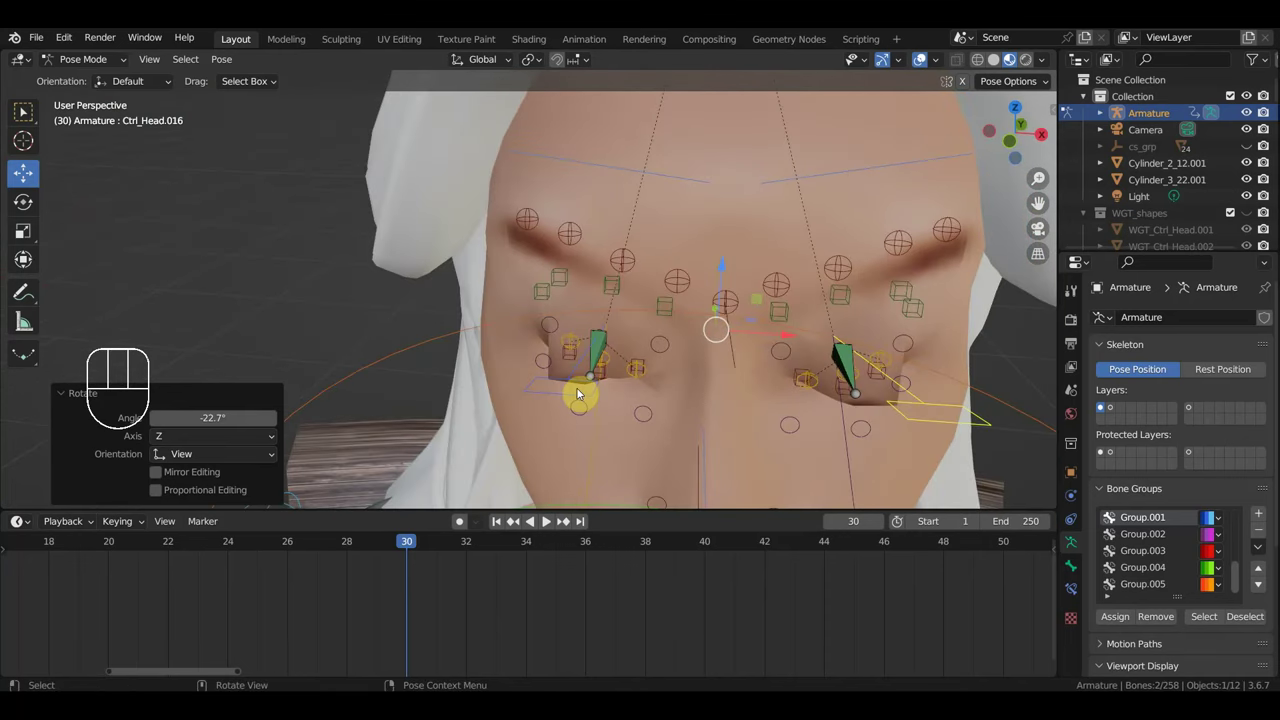
pyautogui.moveTo(544, 524); pyautogui.dragTo(622, 399)
pyautogui.click(612, 352)
pyautogui.press('g')
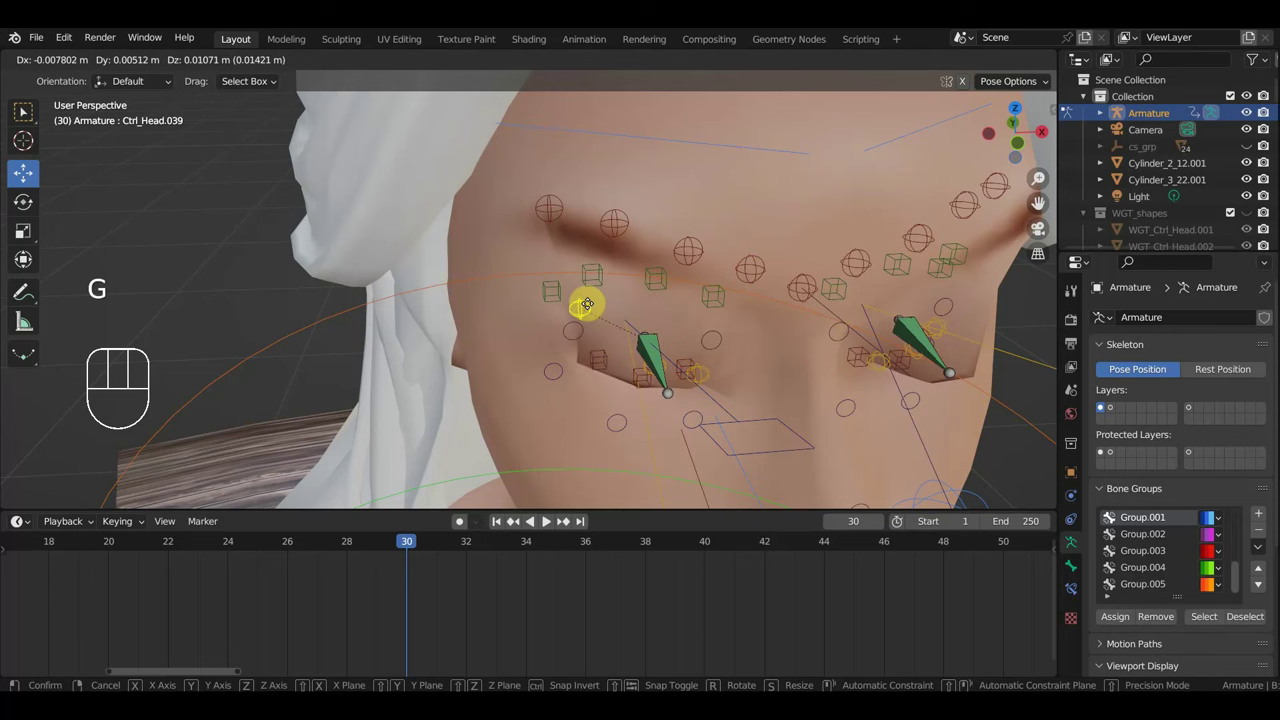
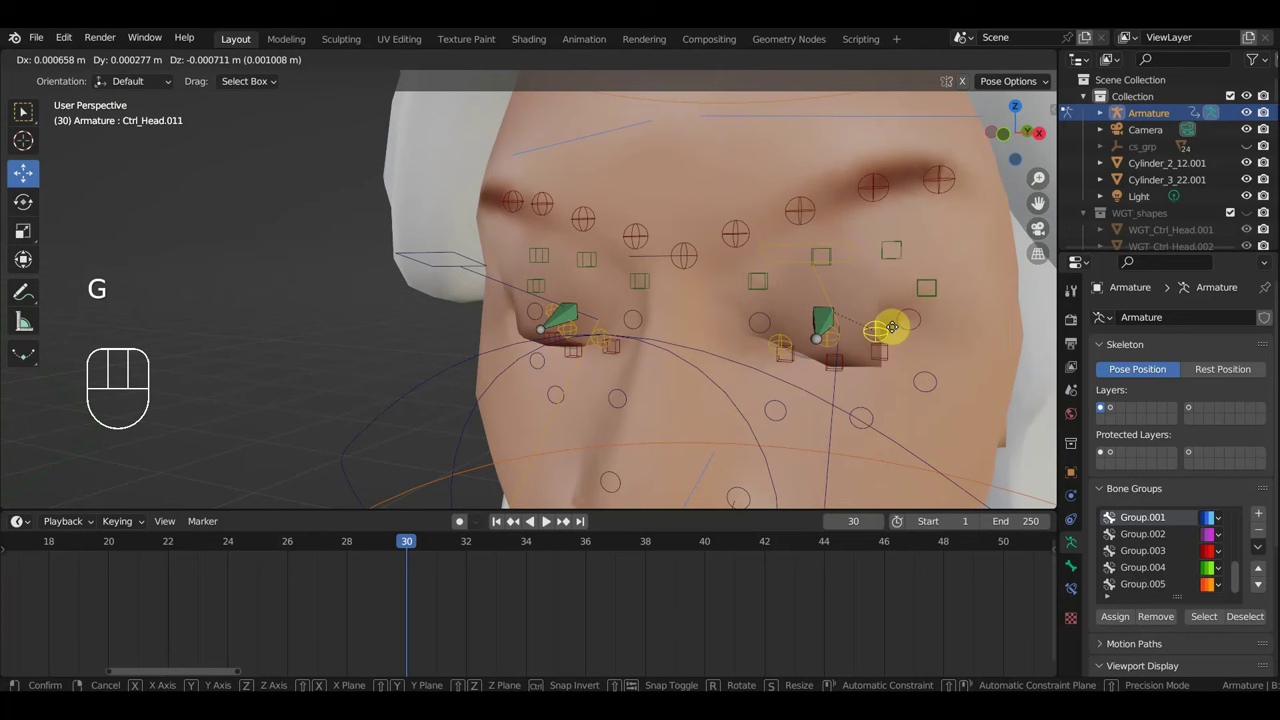
pyautogui.click(904, 317)
pyautogui.press('g')
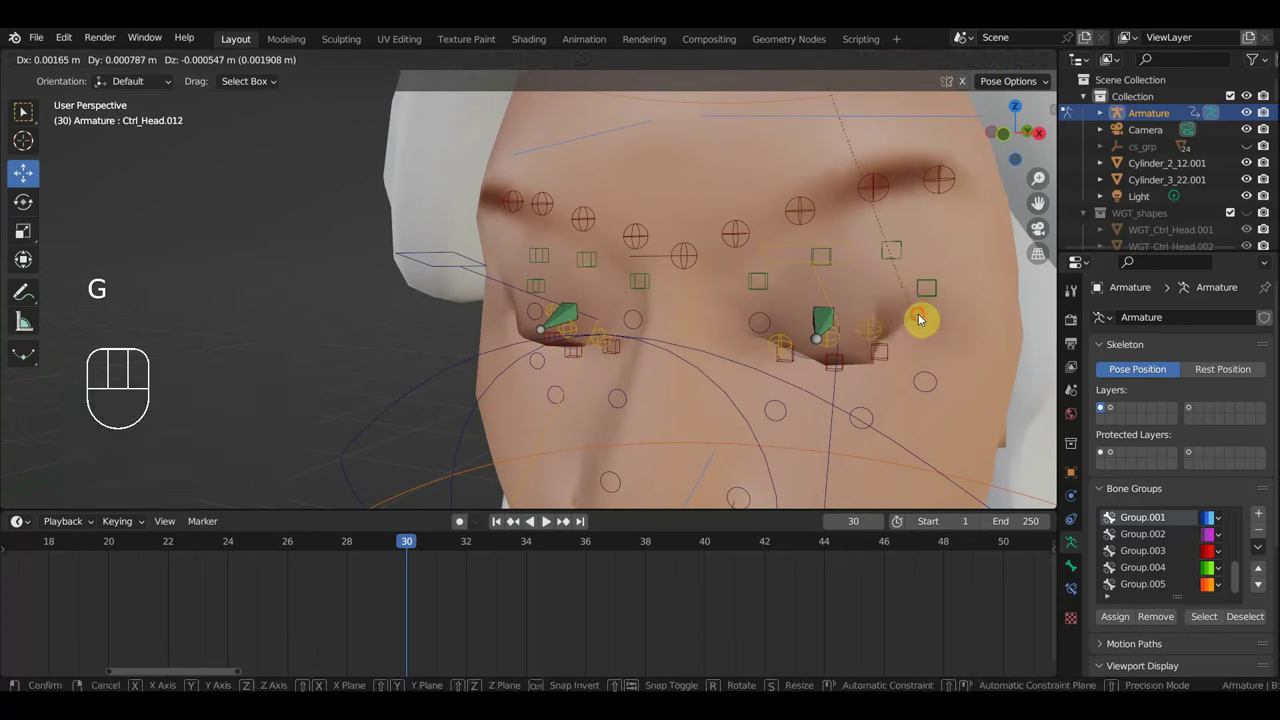
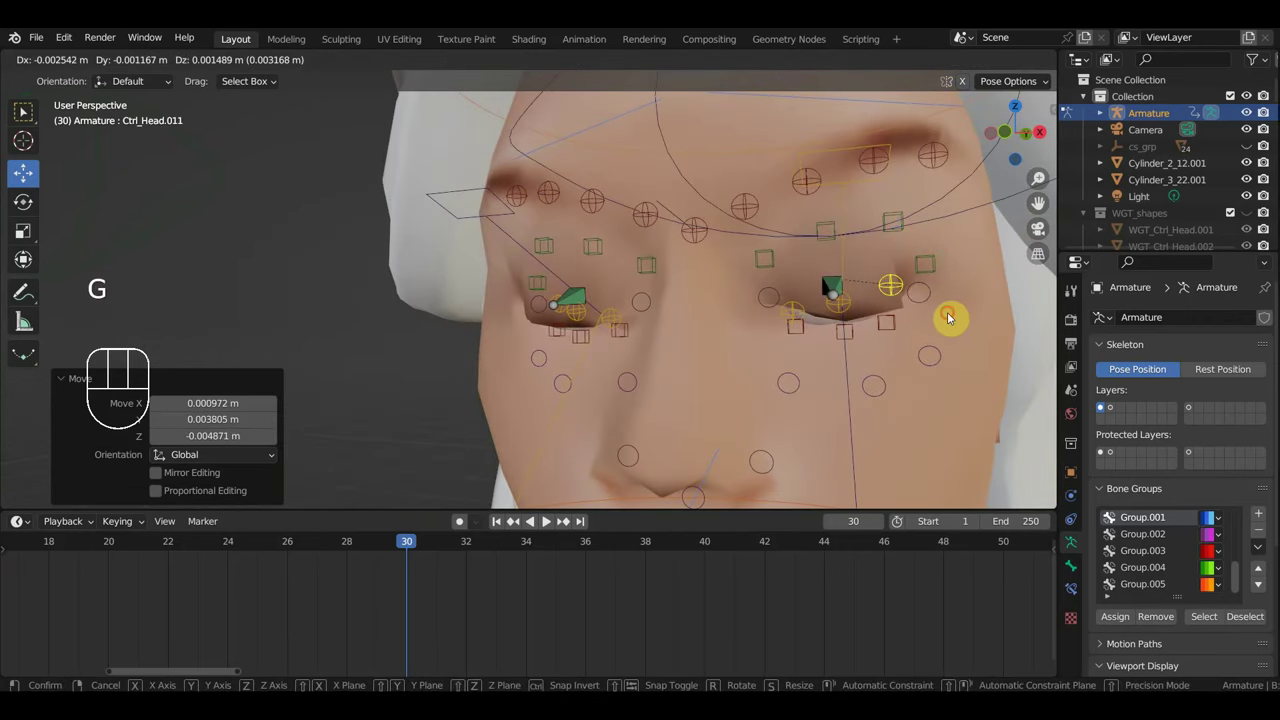
# Move the lower eyelid and lid-corner controls into place to finish closing the eye.
pyautogui.moveTo(938, 325); pyautogui.dragTo(922, 342)
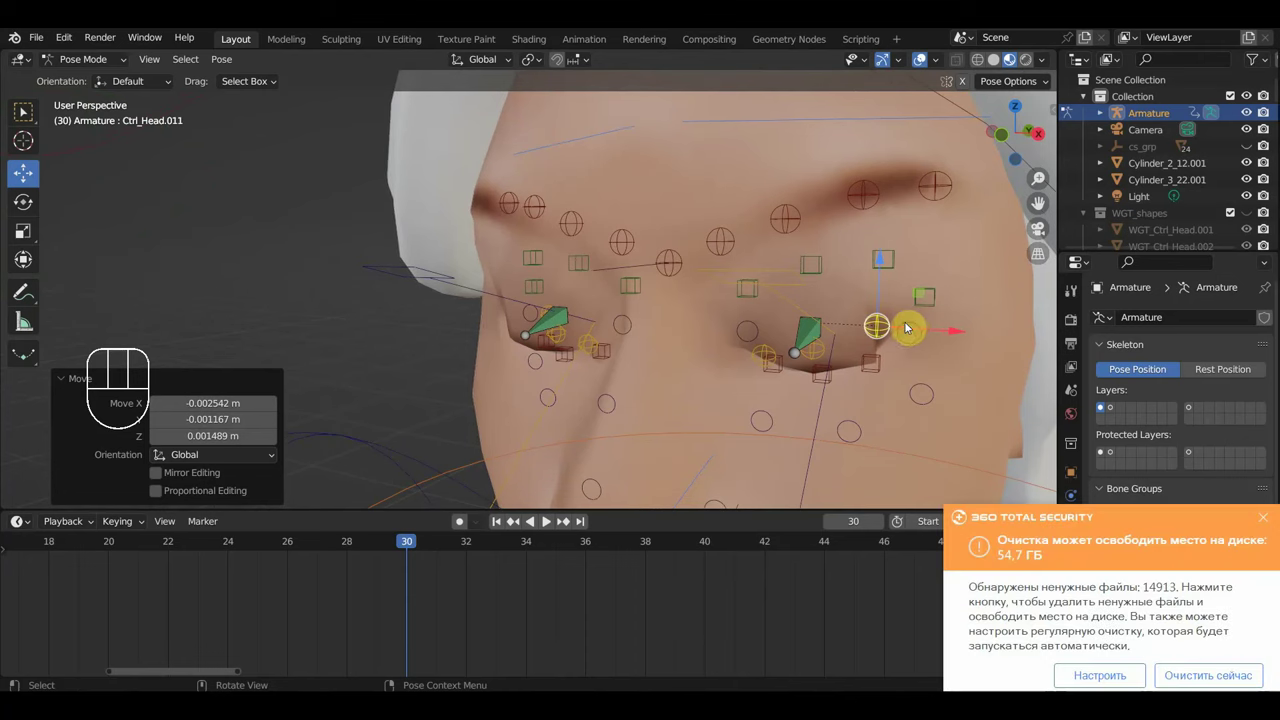
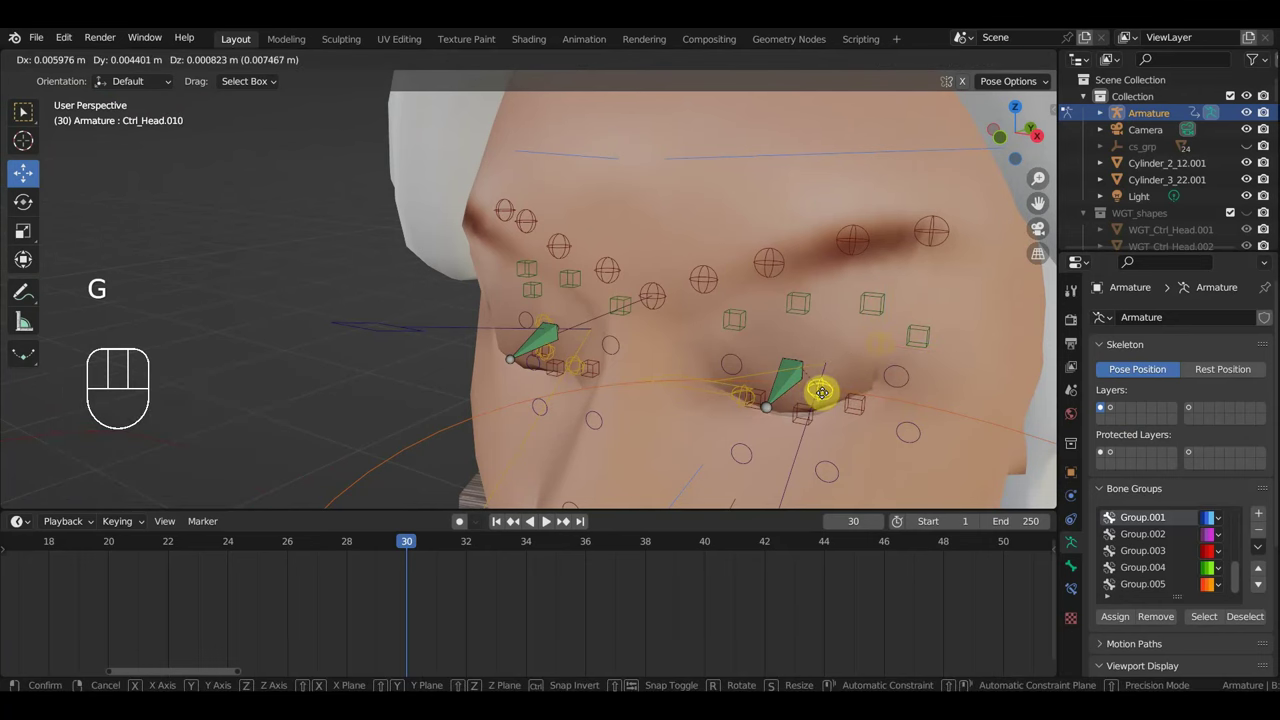
pyautogui.press('g')
pyautogui.moveTo(790, 411); pyautogui.dragTo(828, 364)
pyautogui.click(631, 311)
pyautogui.moveTo(652, 319); pyautogui.dragTo(669, 385)
pyautogui.middleClick(669, 409)
pyautogui.press('g')
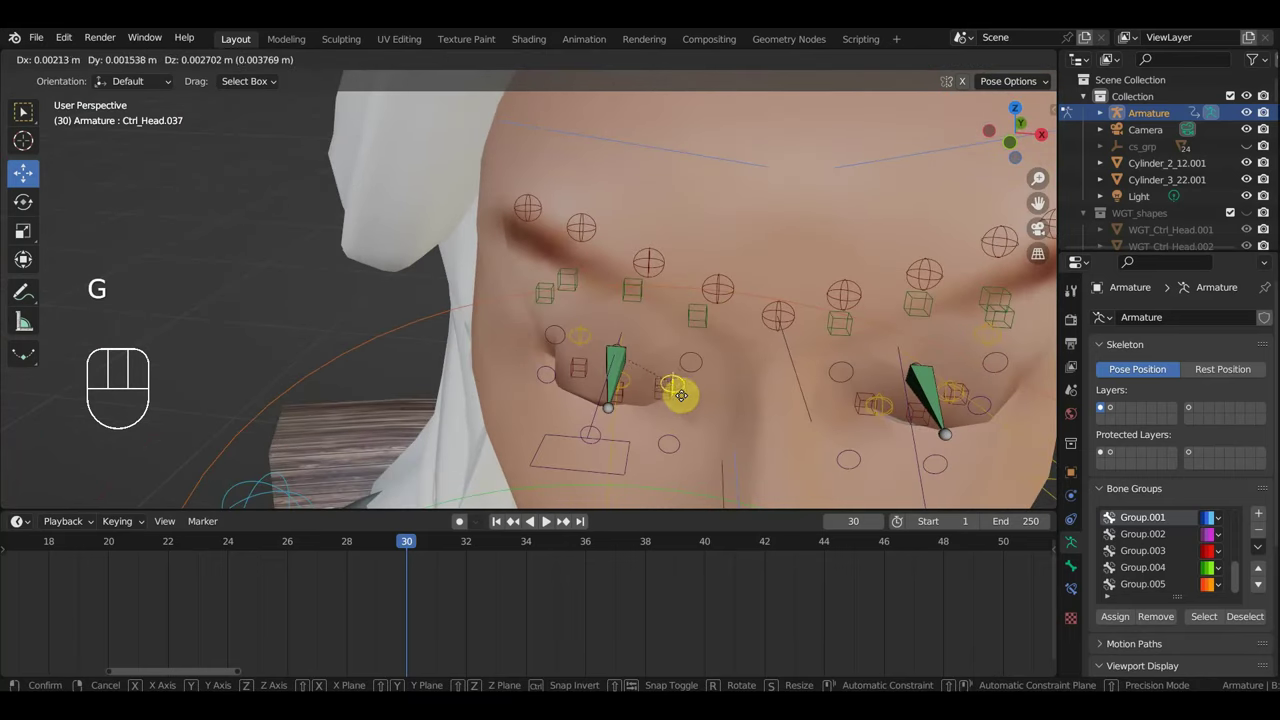
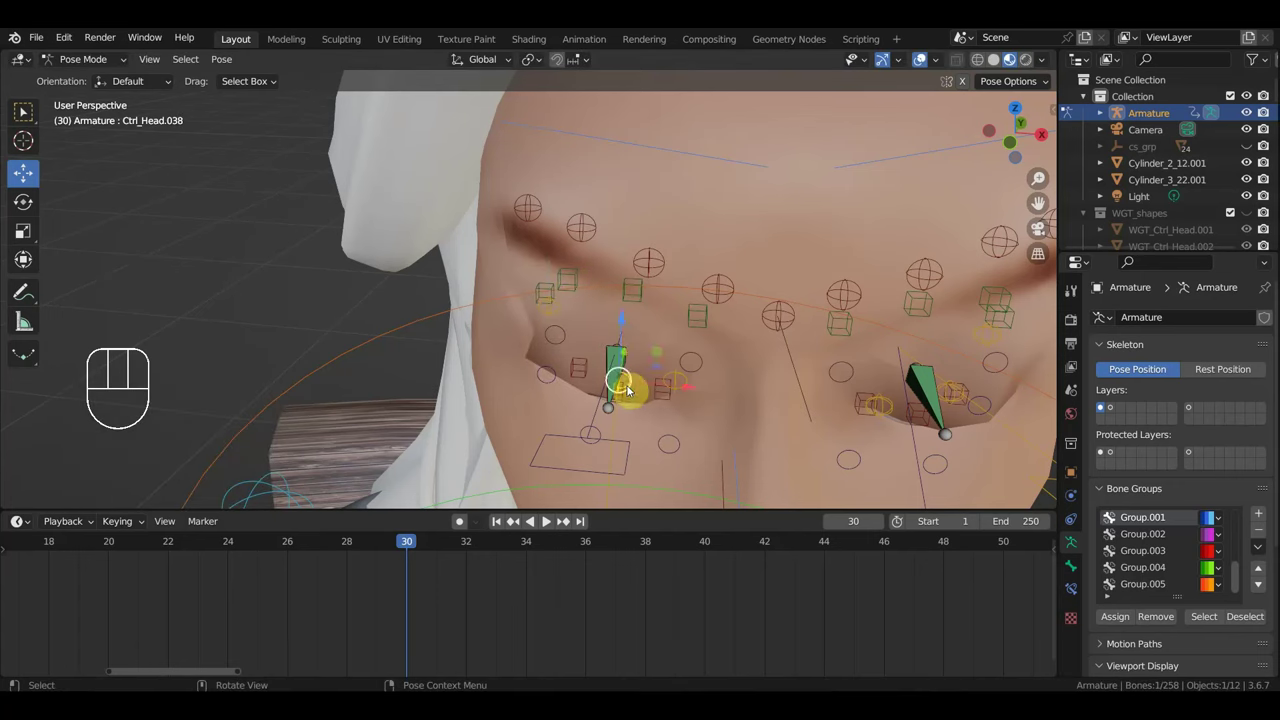
pyautogui.press('g')
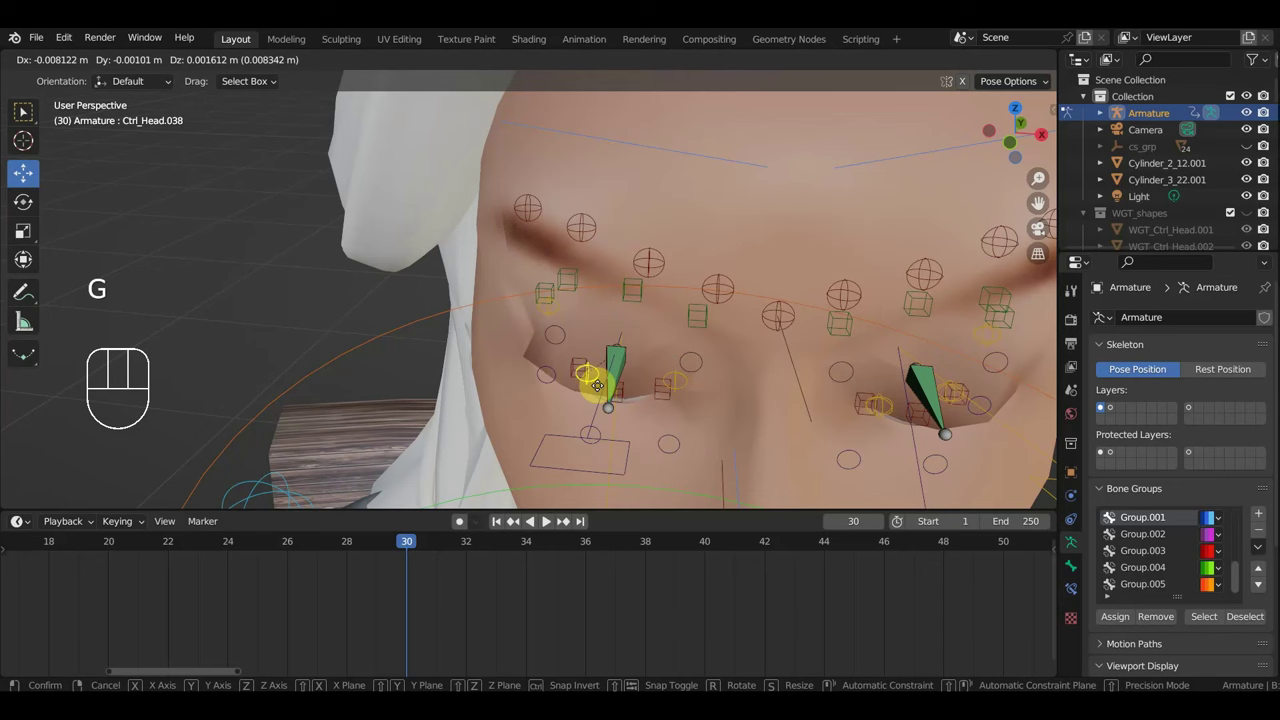
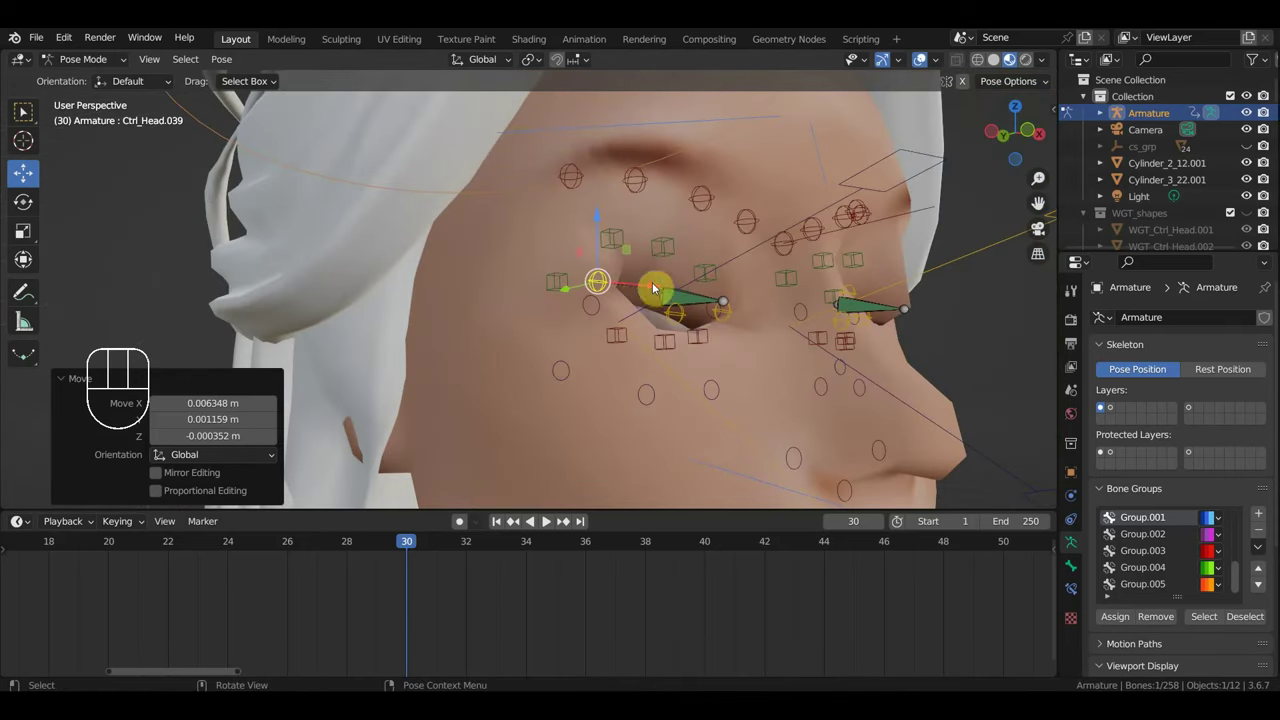
# Move the outer and lower eyelid controls of the first eye down over it.
pyautogui.press('g')
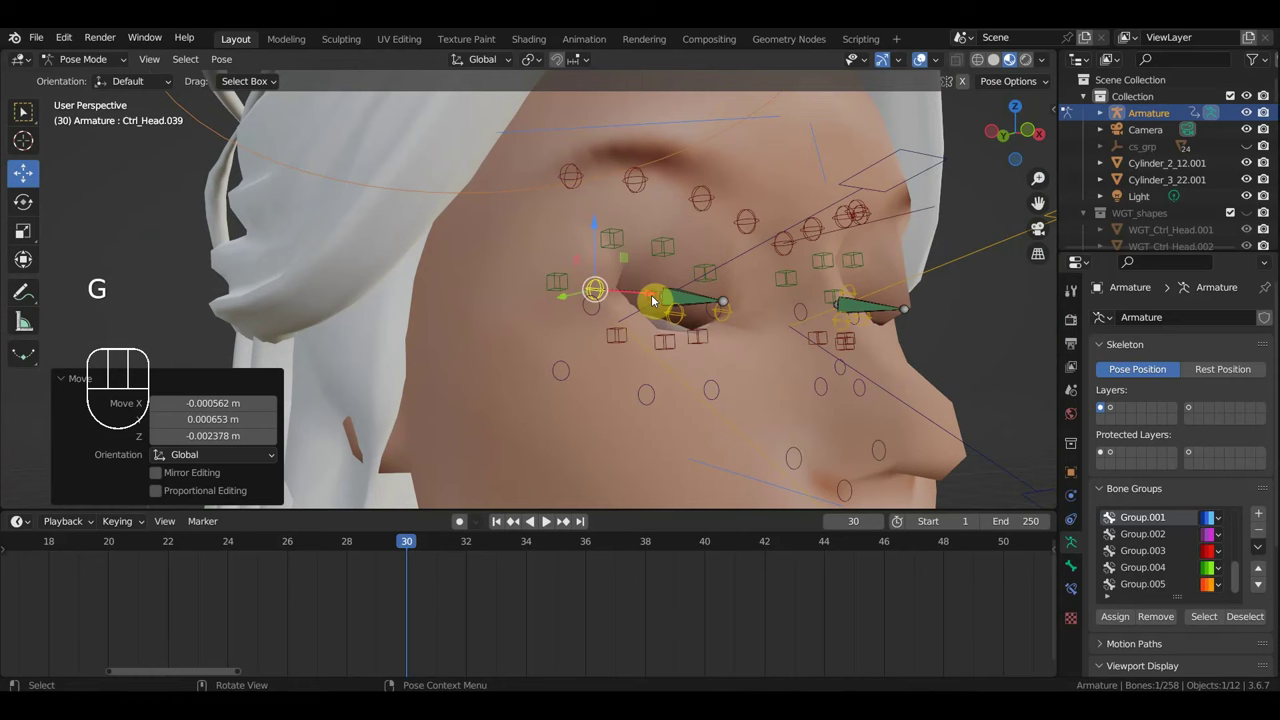
pyautogui.click(662, 342)
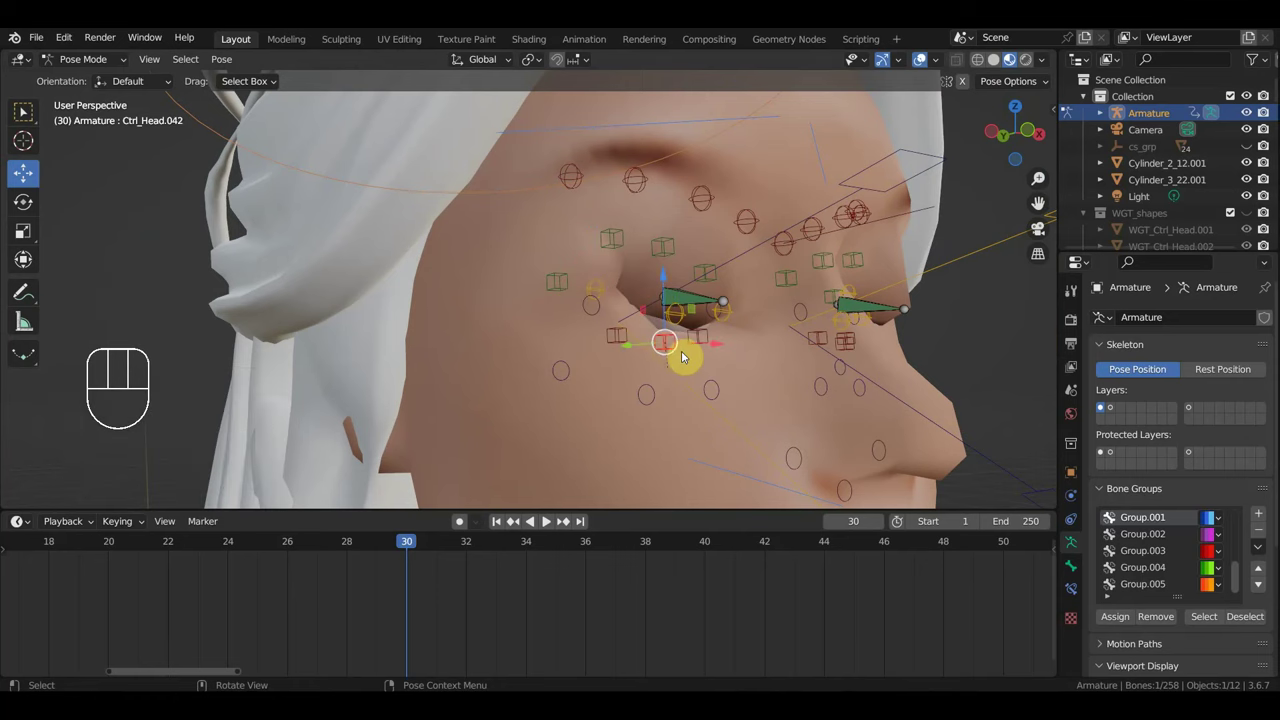
pyautogui.click(709, 466)
pyautogui.moveTo(737, 460); pyautogui.dragTo(751, 461)
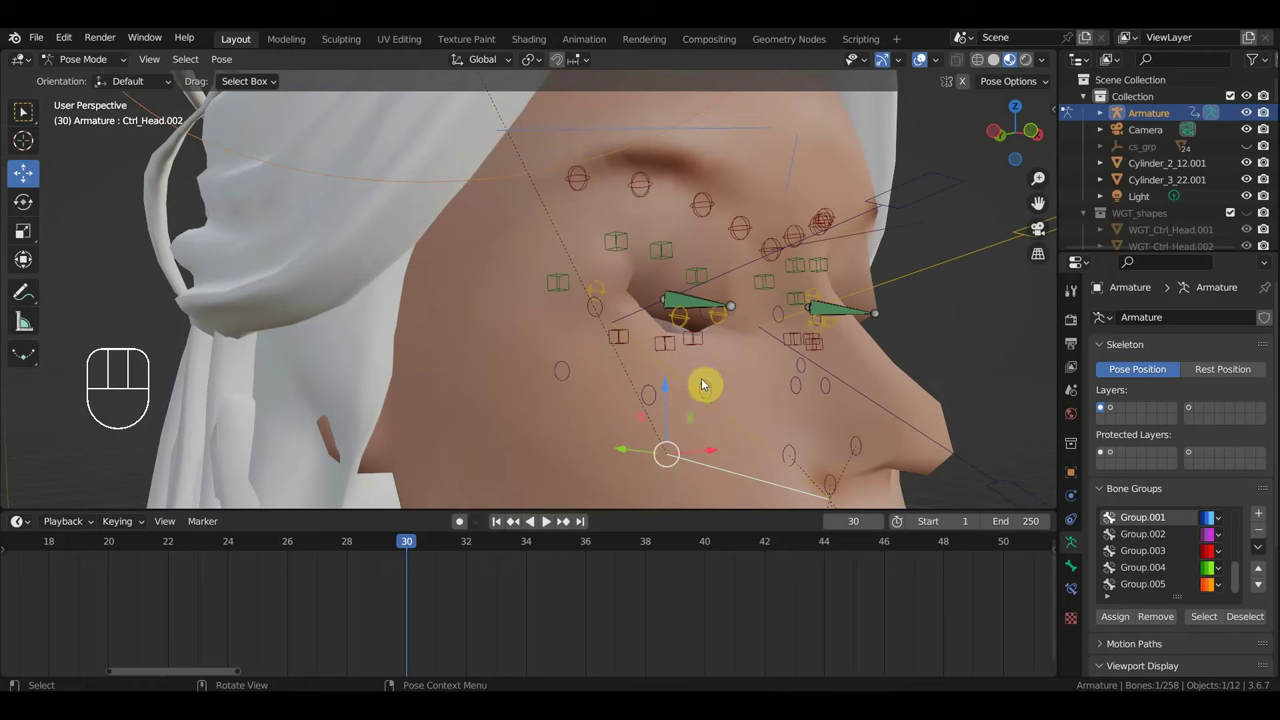
pyautogui.click(670, 351)
pyautogui.press('g')
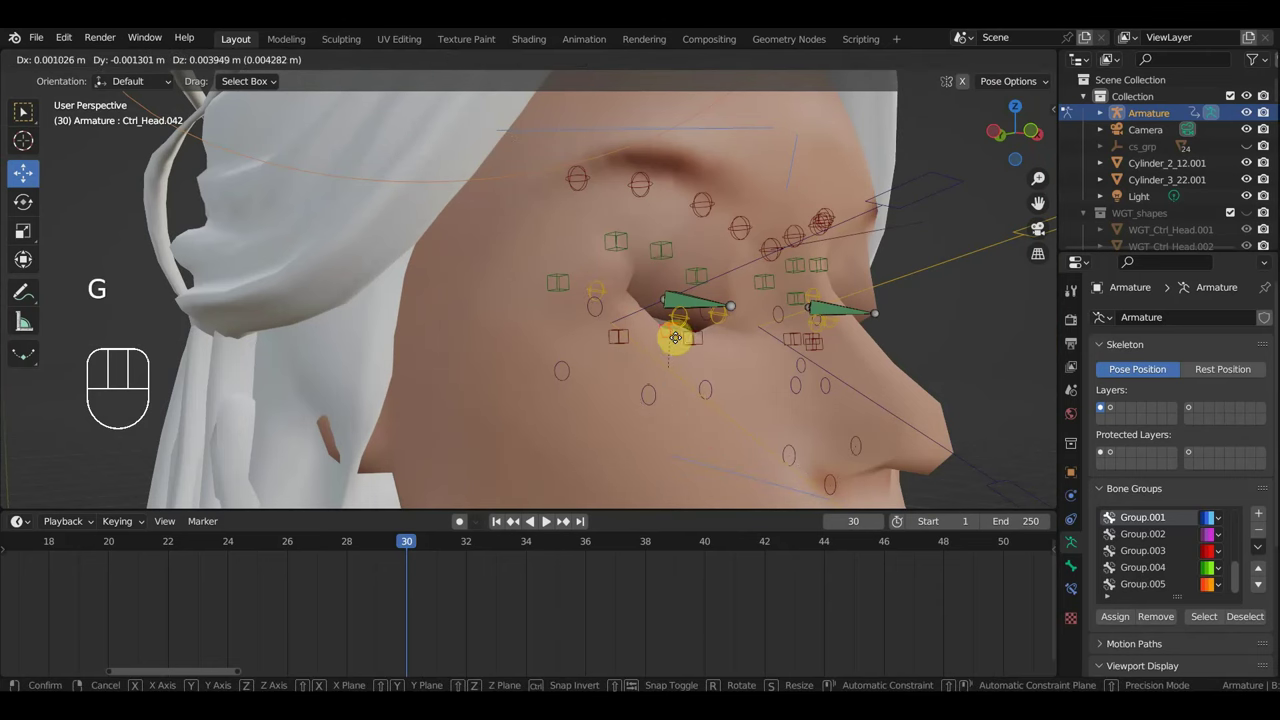
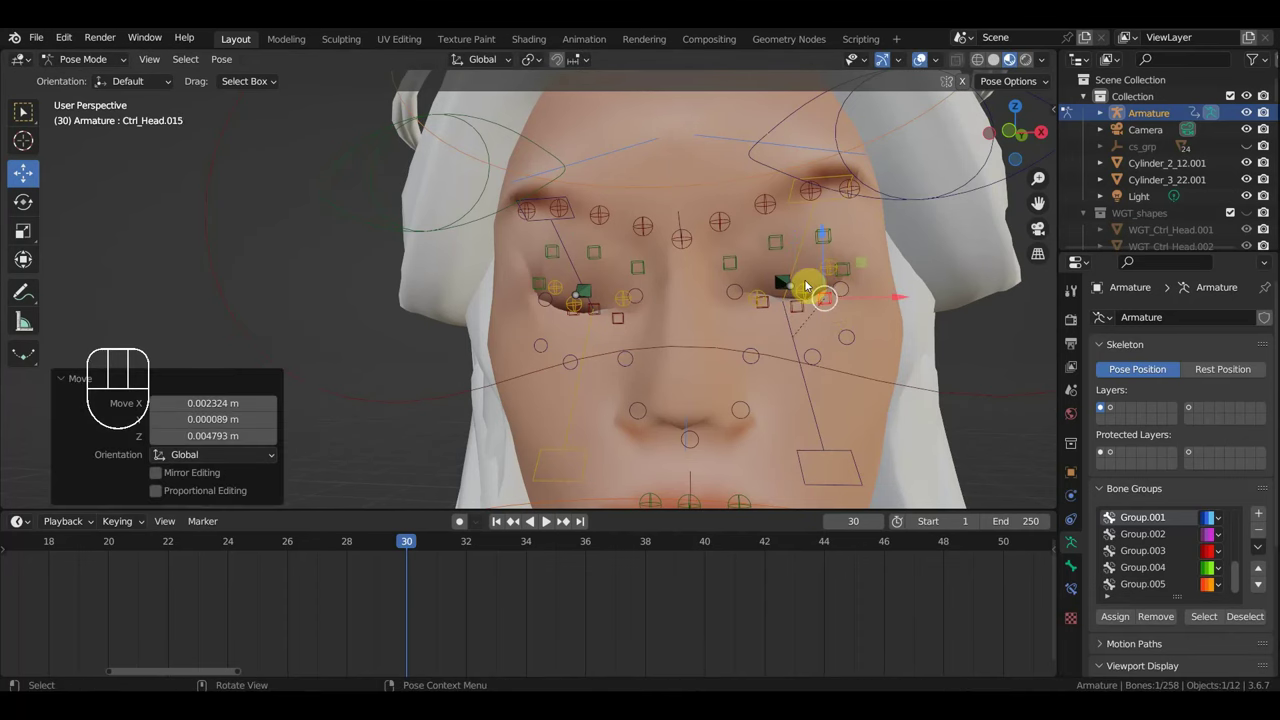
# Lower the other eye's upper eyelid control and view the face straight-on.
pyautogui.middleClick(799, 287)
pyautogui.scroll(3)
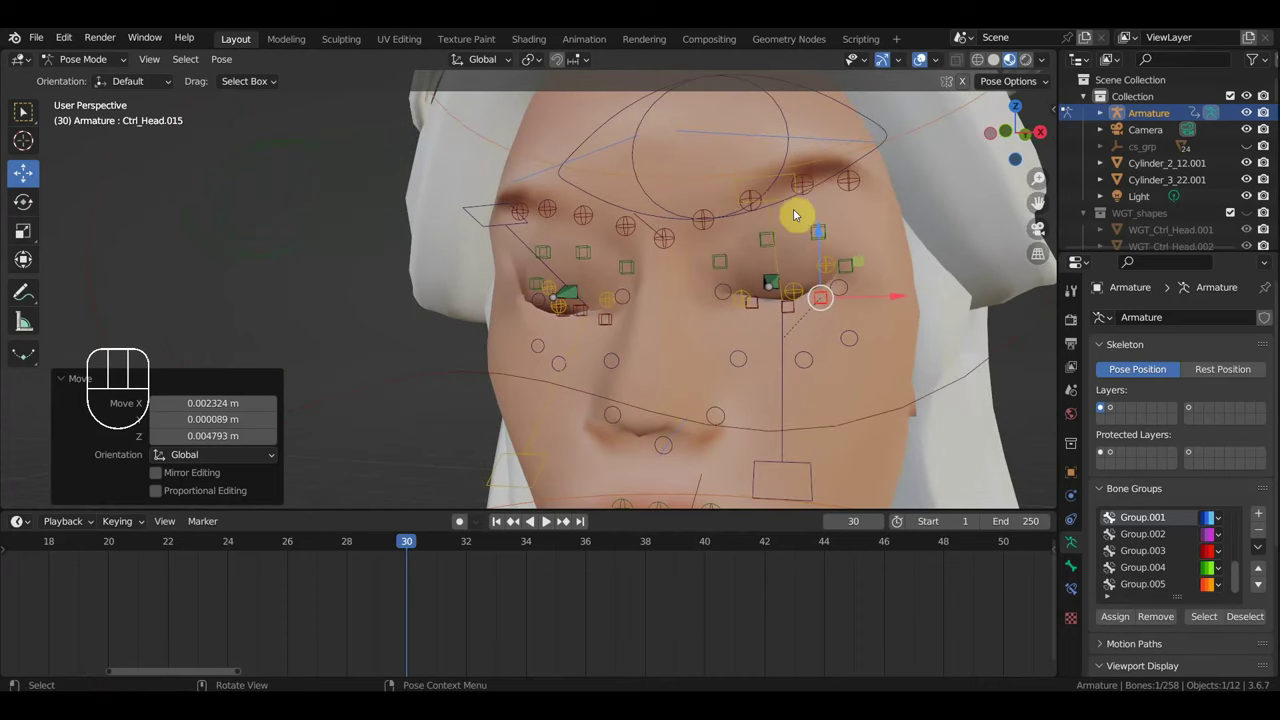
pyautogui.click(794, 181)
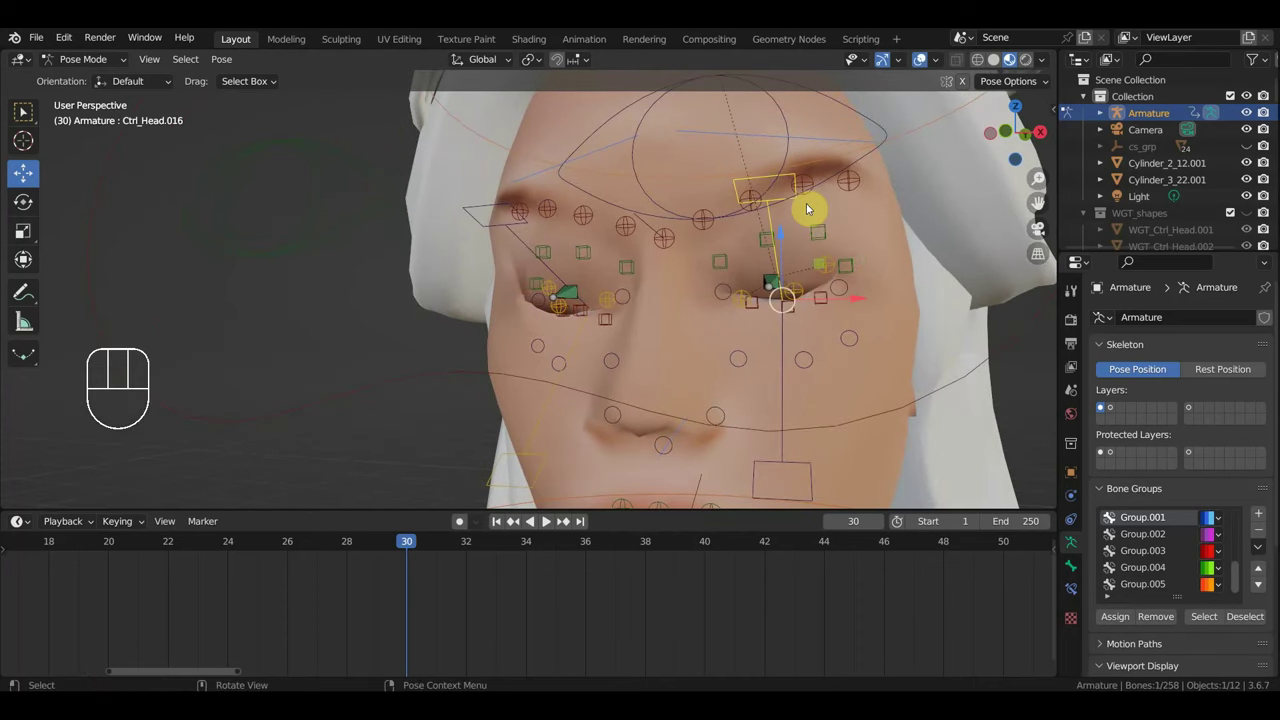
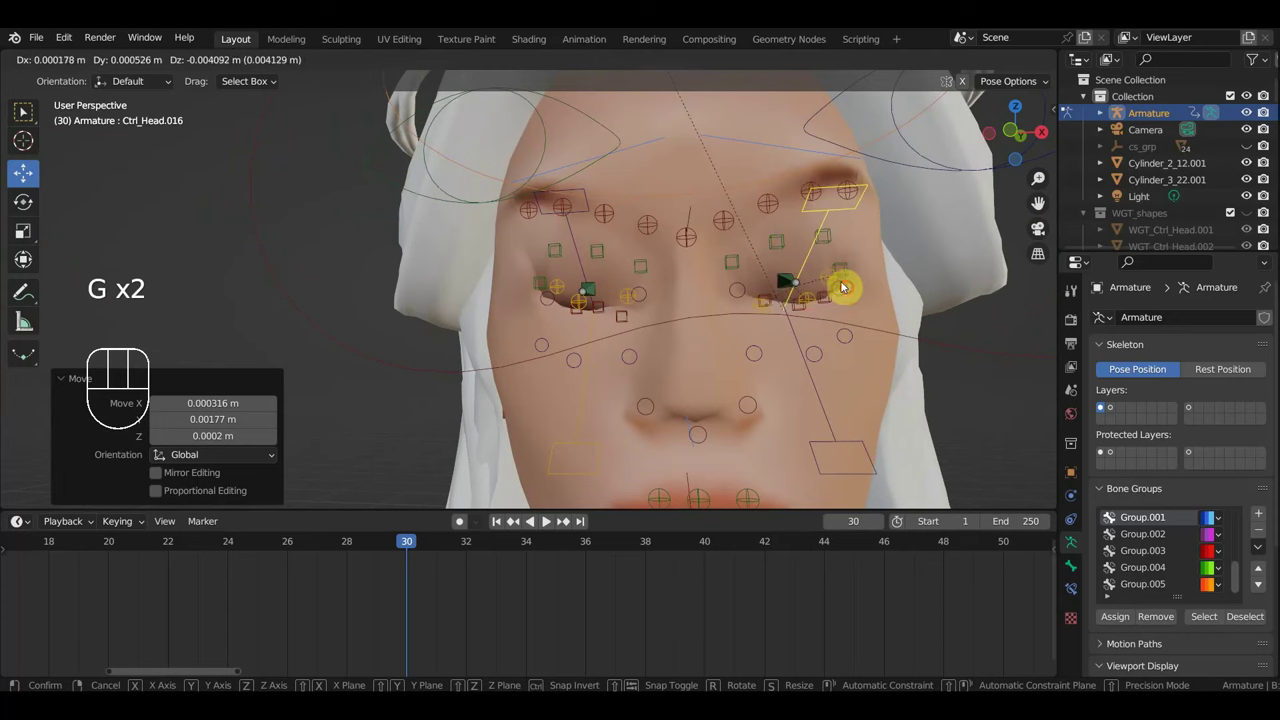
pyautogui.press('g')
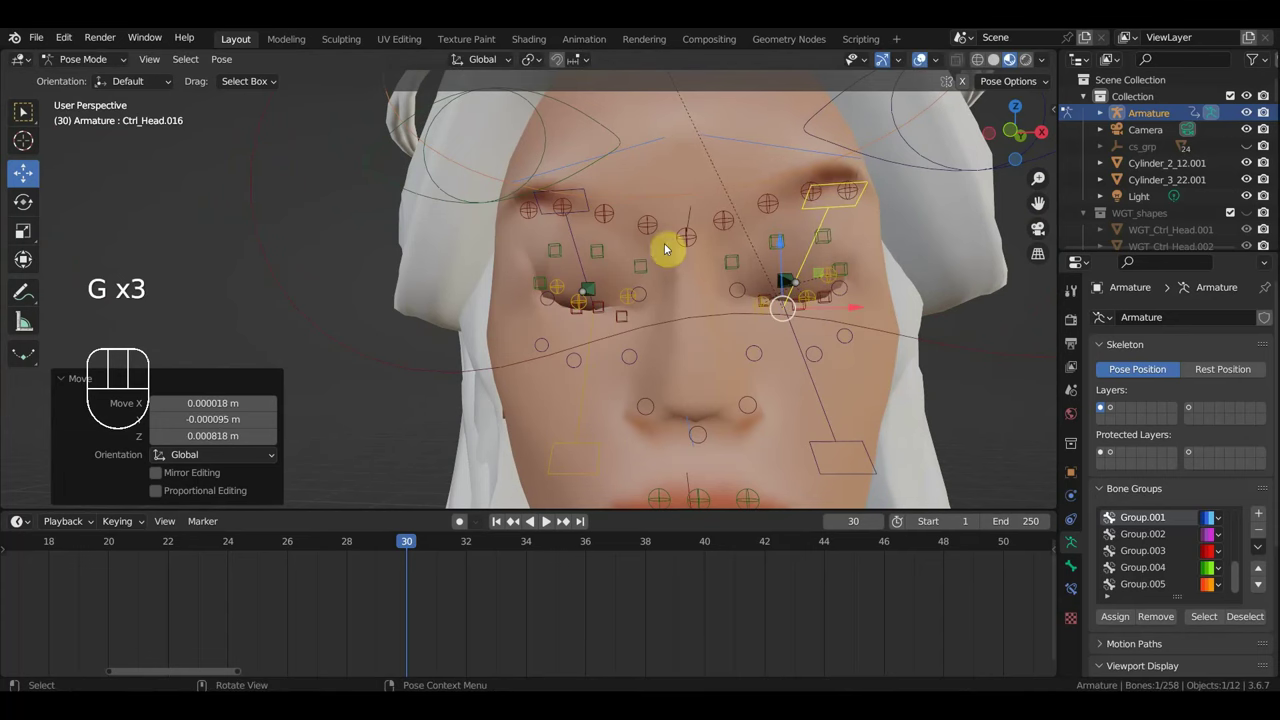
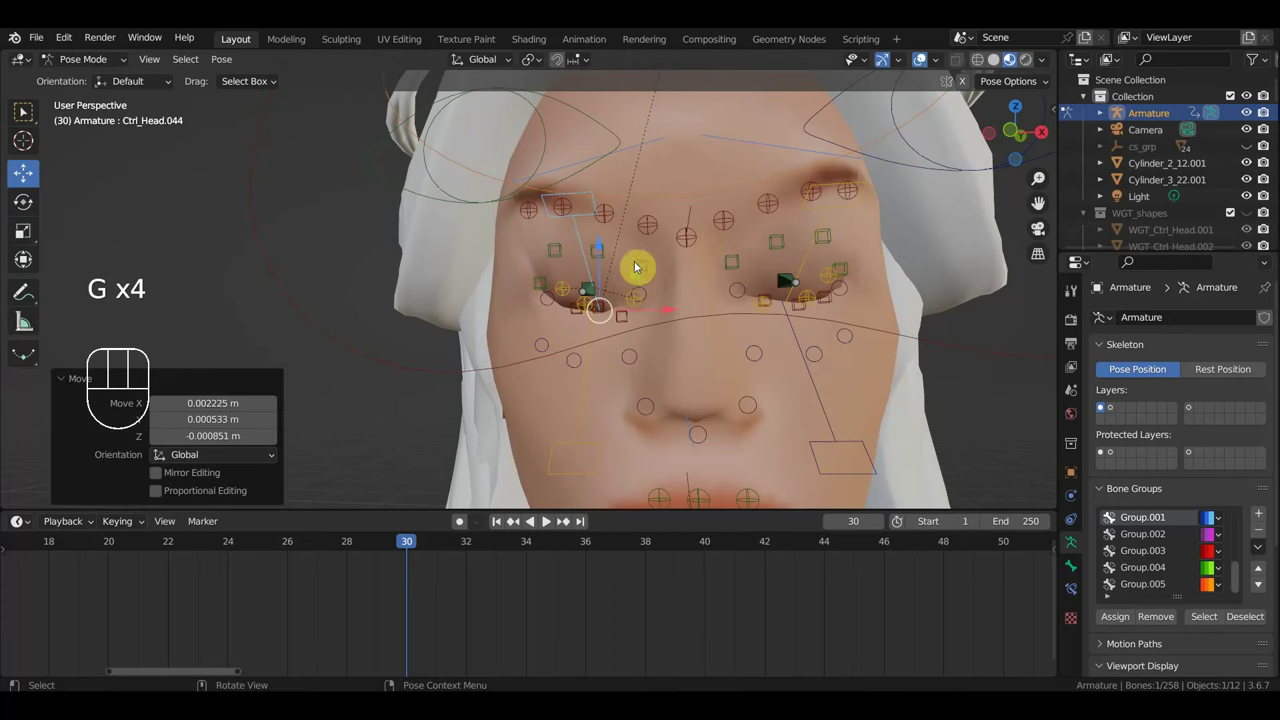
pyautogui.press('KP_1')
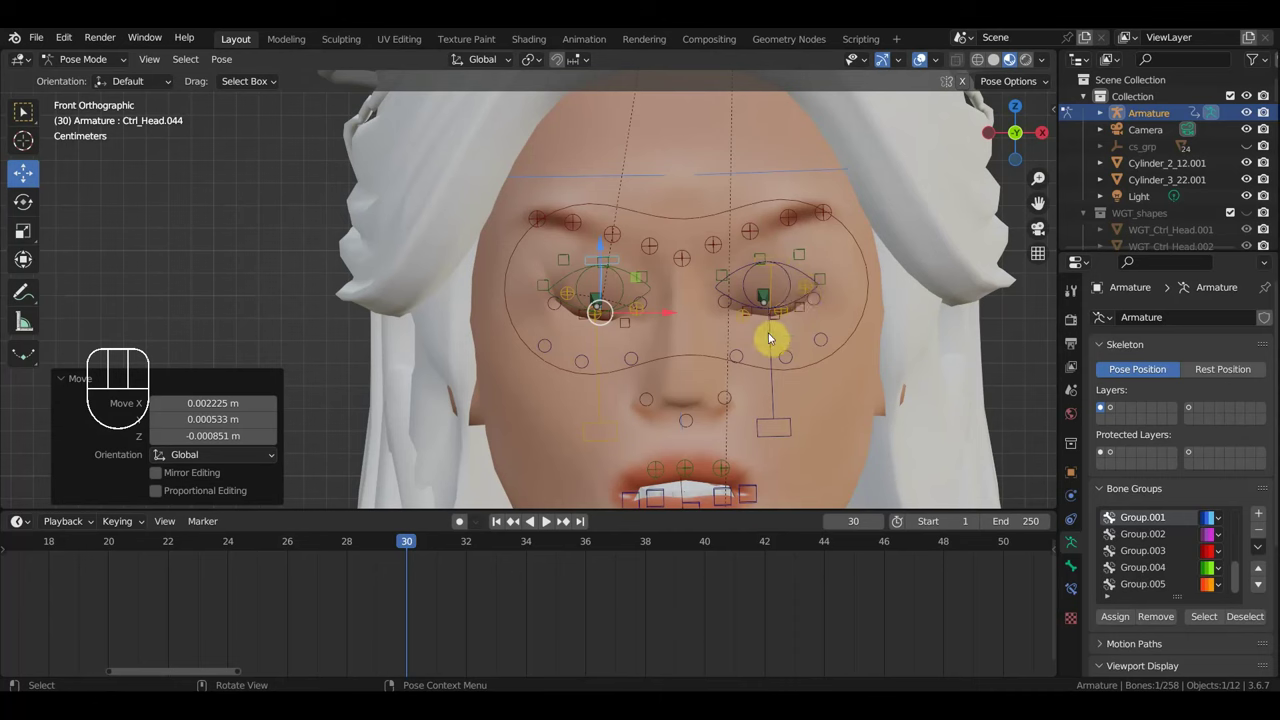
# Box-select all face controls to key them at frame 30, step to frame 29 and select both eyelid controls.
pyautogui.moveTo(840, 398); pyautogui.dragTo(520, 218)
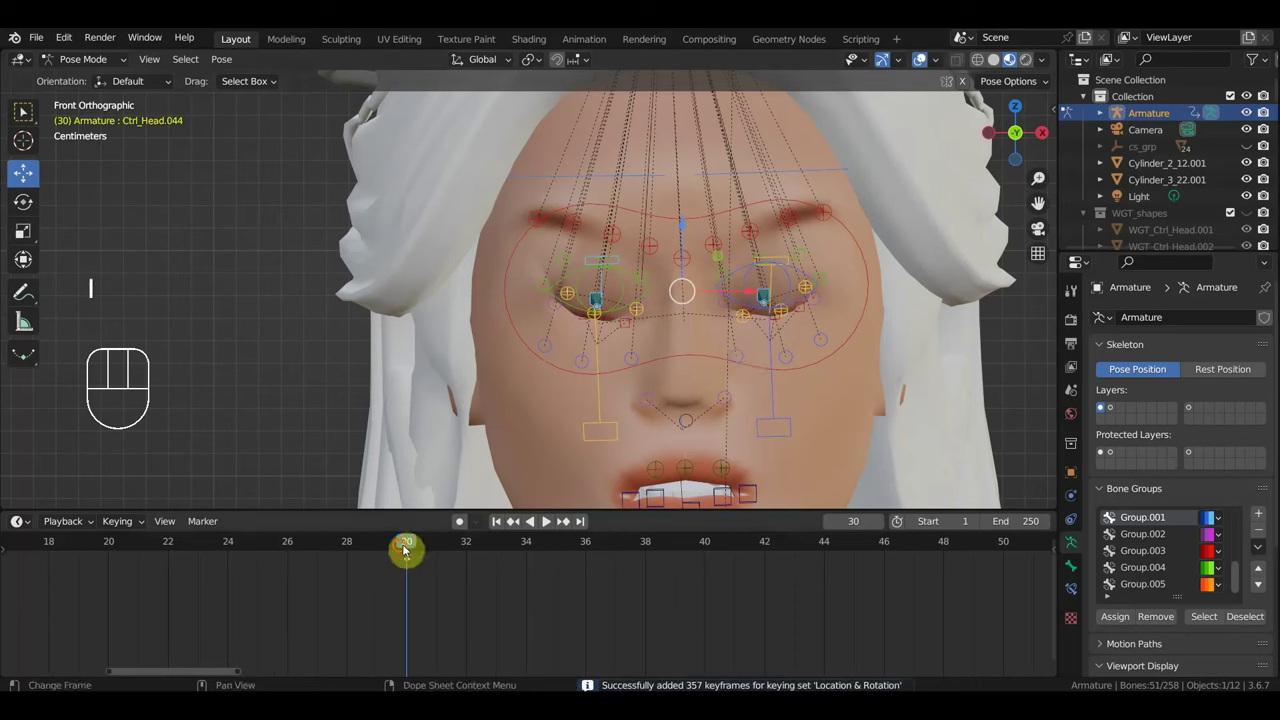
pyautogui.moveTo(395, 549); pyautogui.dragTo(385, 576)
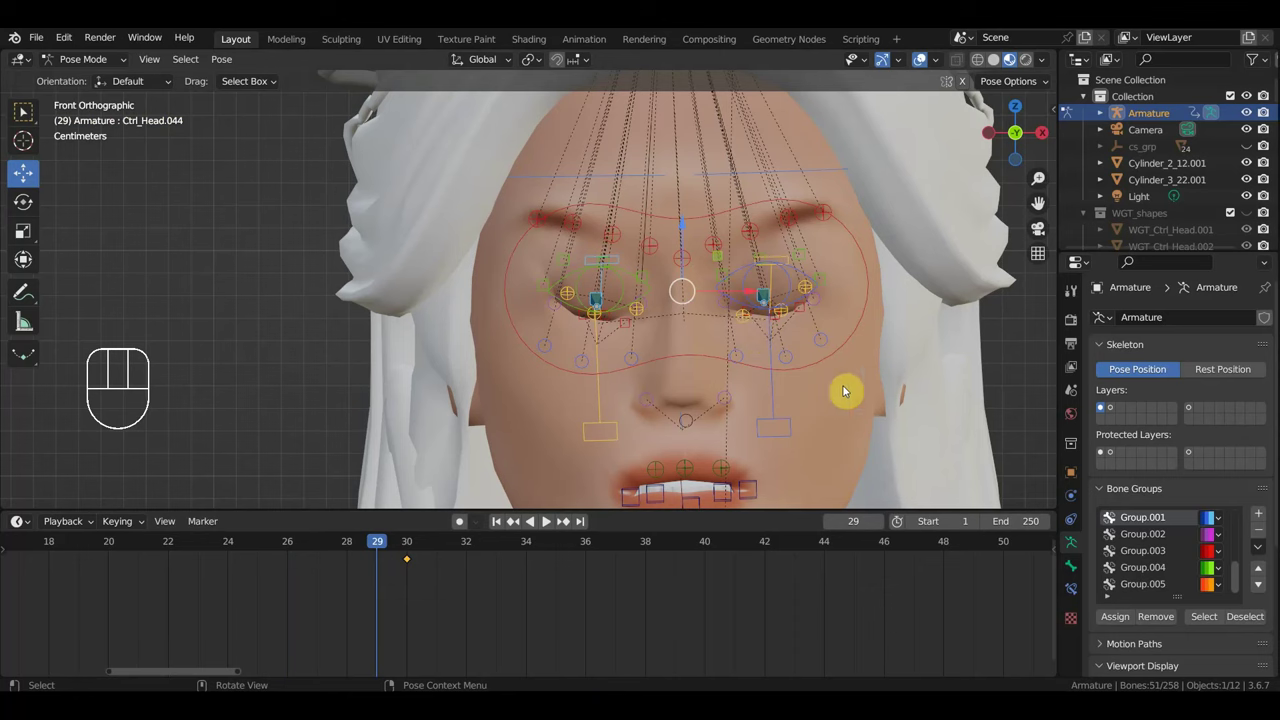
pyautogui.moveTo(817, 349); pyautogui.dragTo(767, 348)
pyautogui.click(498, 260)
pyautogui.click(730, 241)
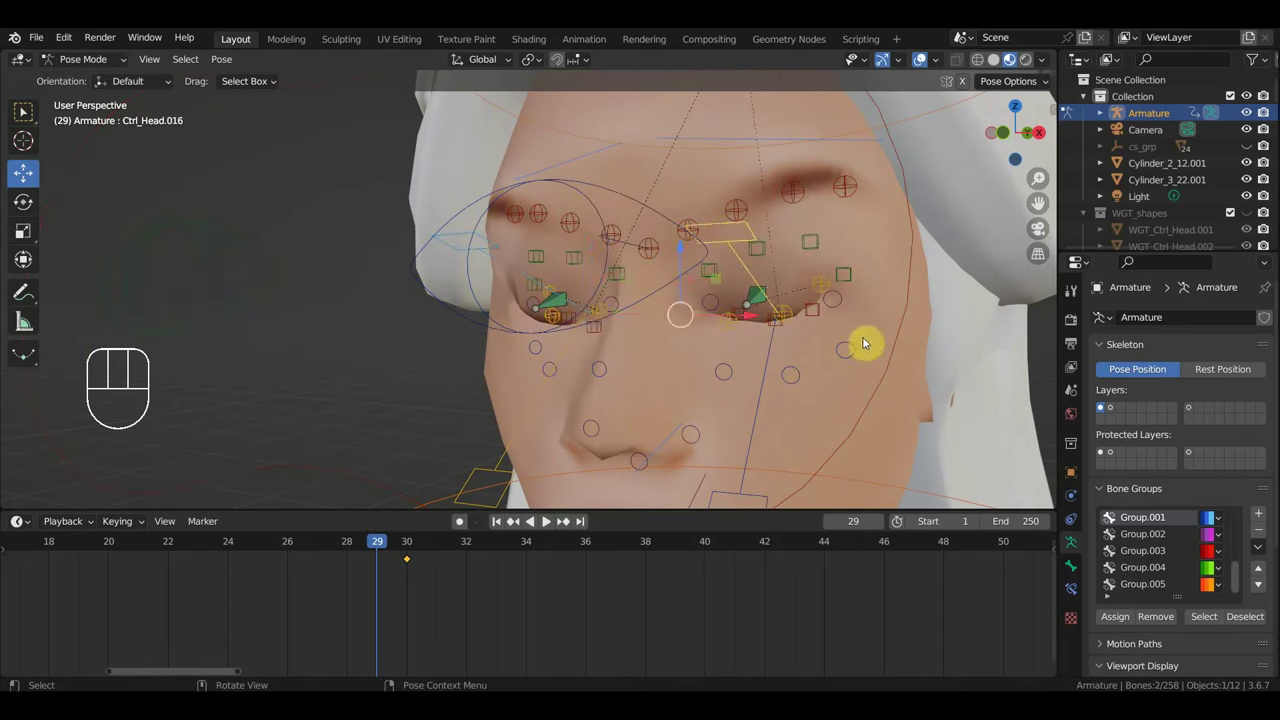
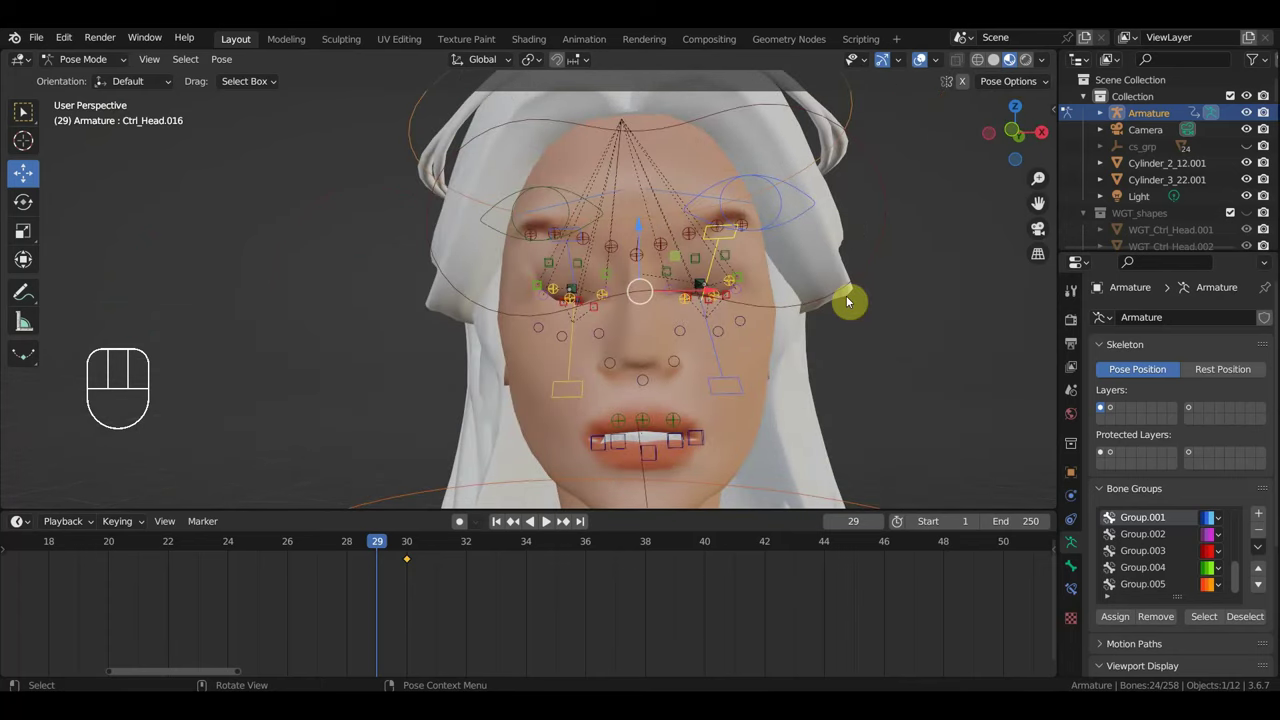
# Clear the eyelid controls' location and rotation so the eyes open, tweaking the lid in side view.
pyautogui.press('alt+g')
pyautogui.press('alt+r')
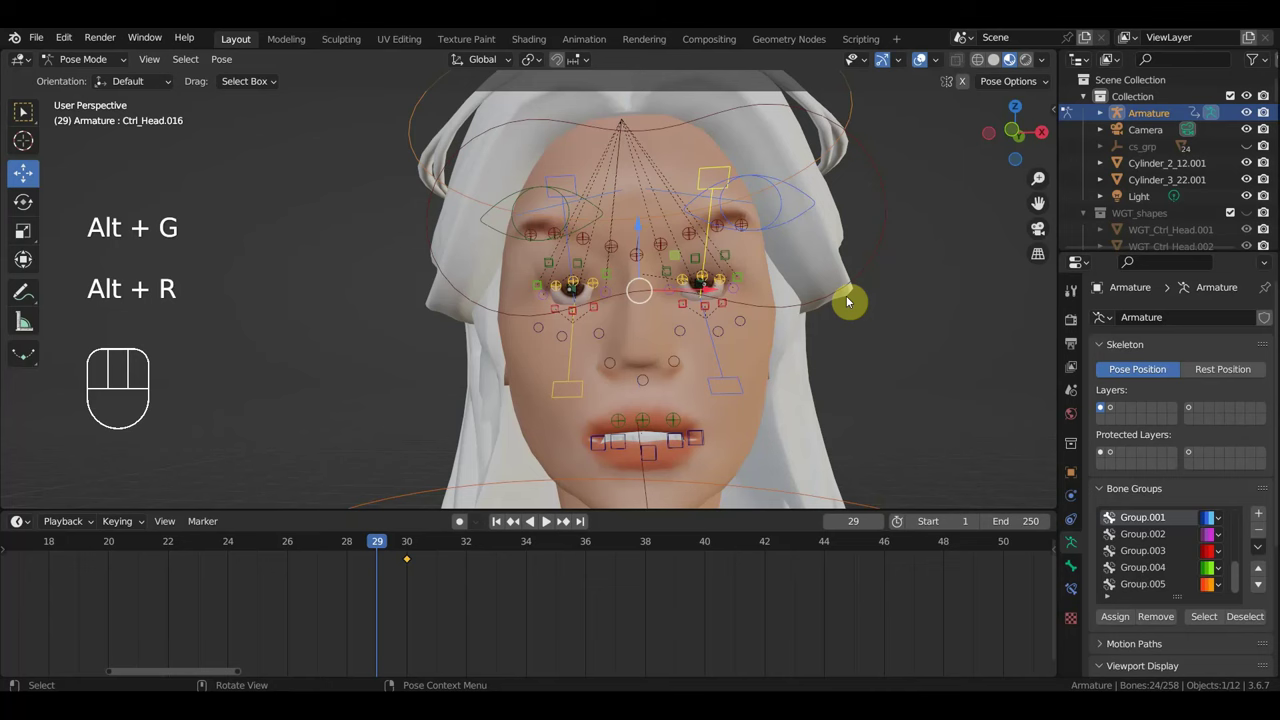
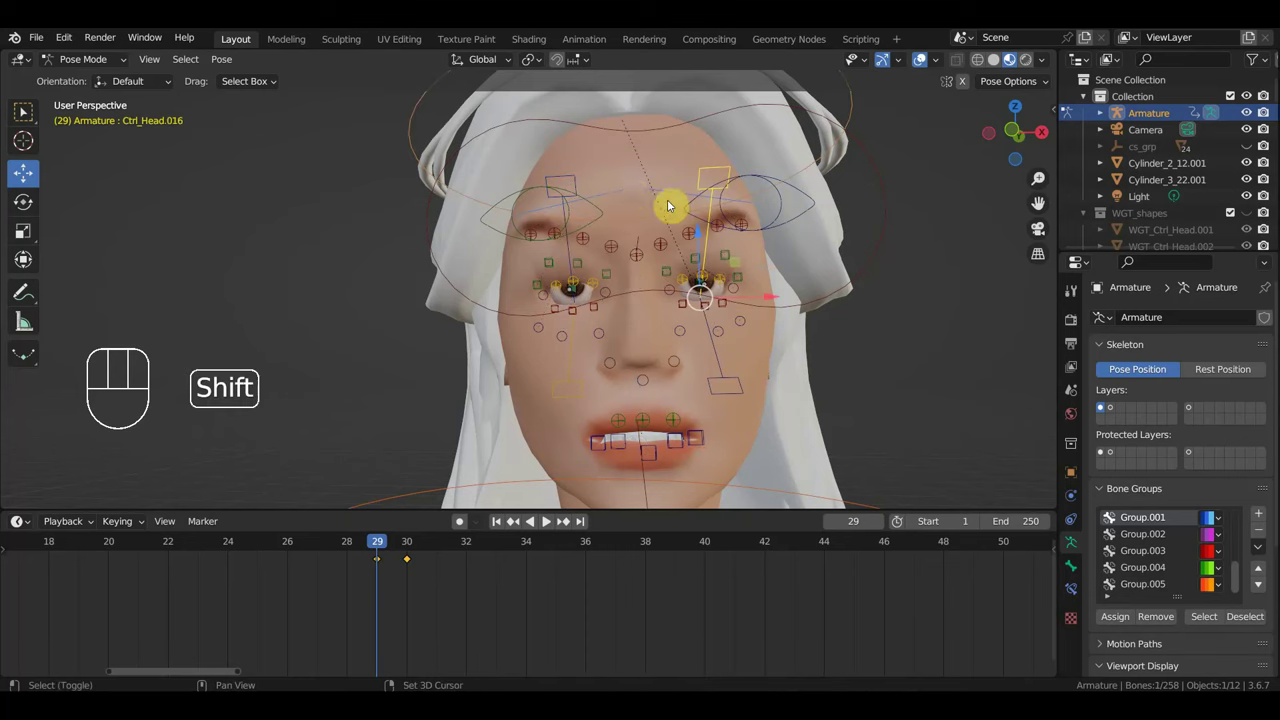
pyautogui.press('KP_3')
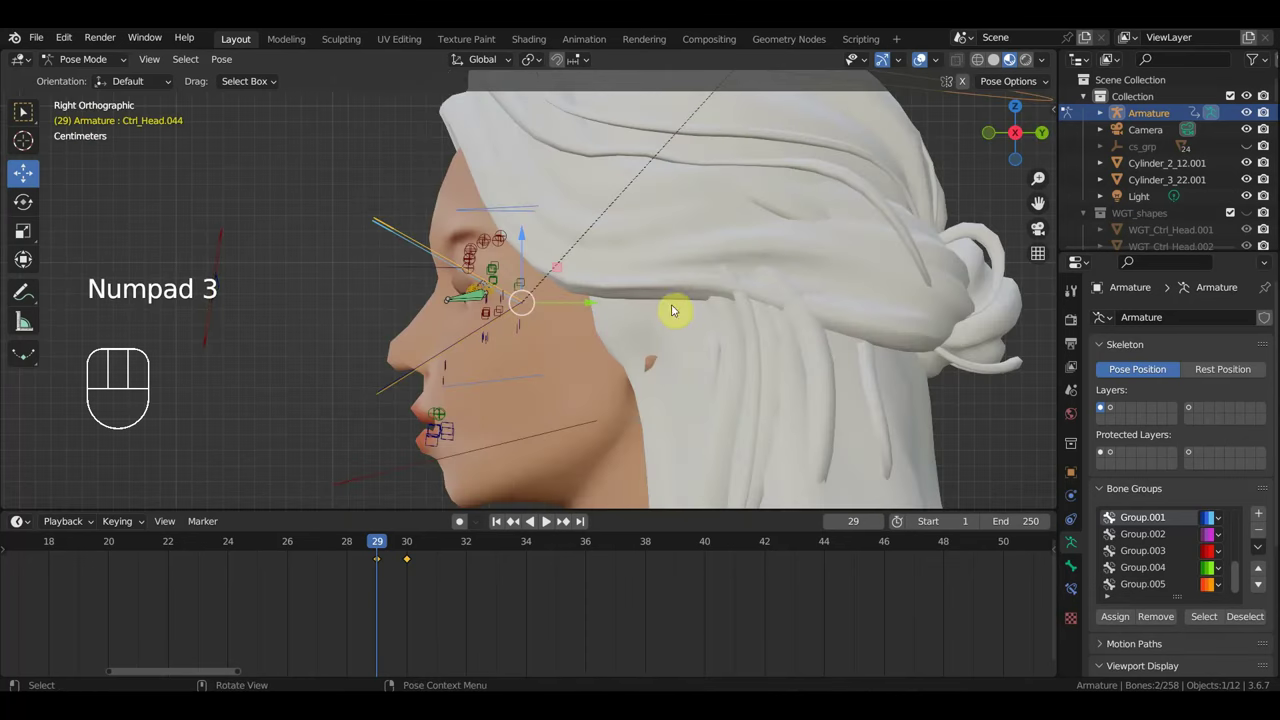
pyautogui.press('r')
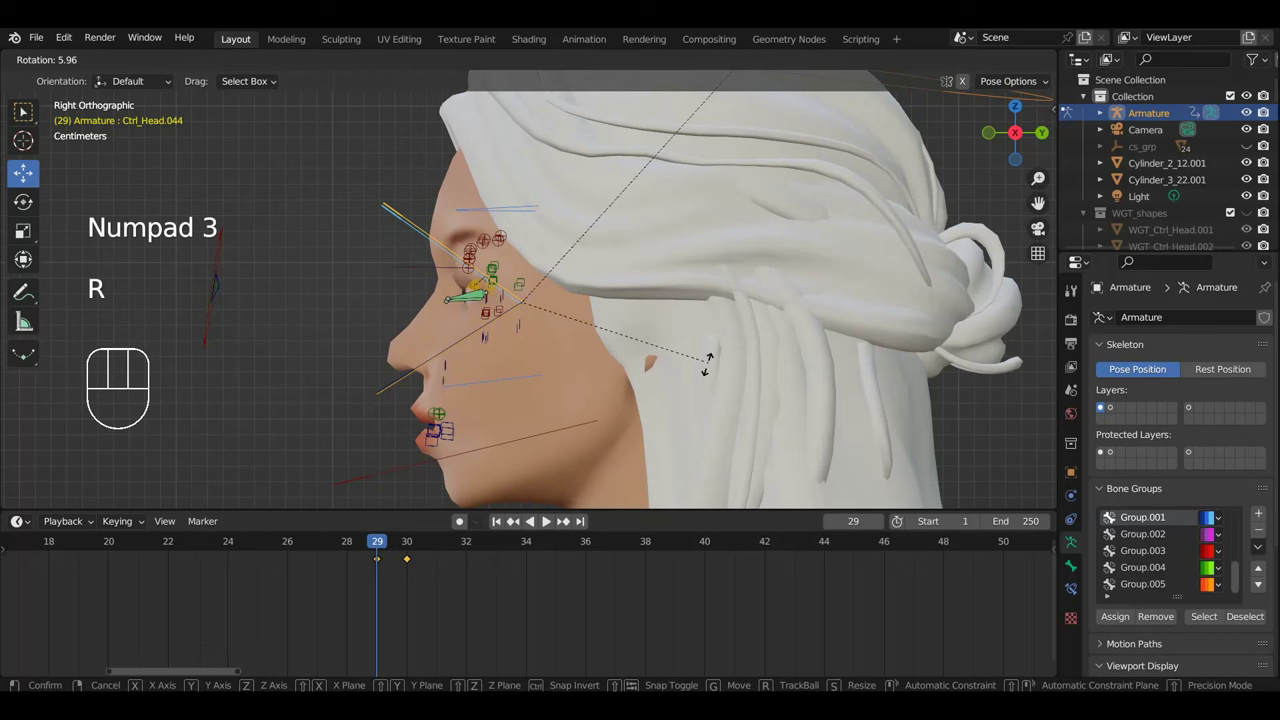
pyautogui.press('g')
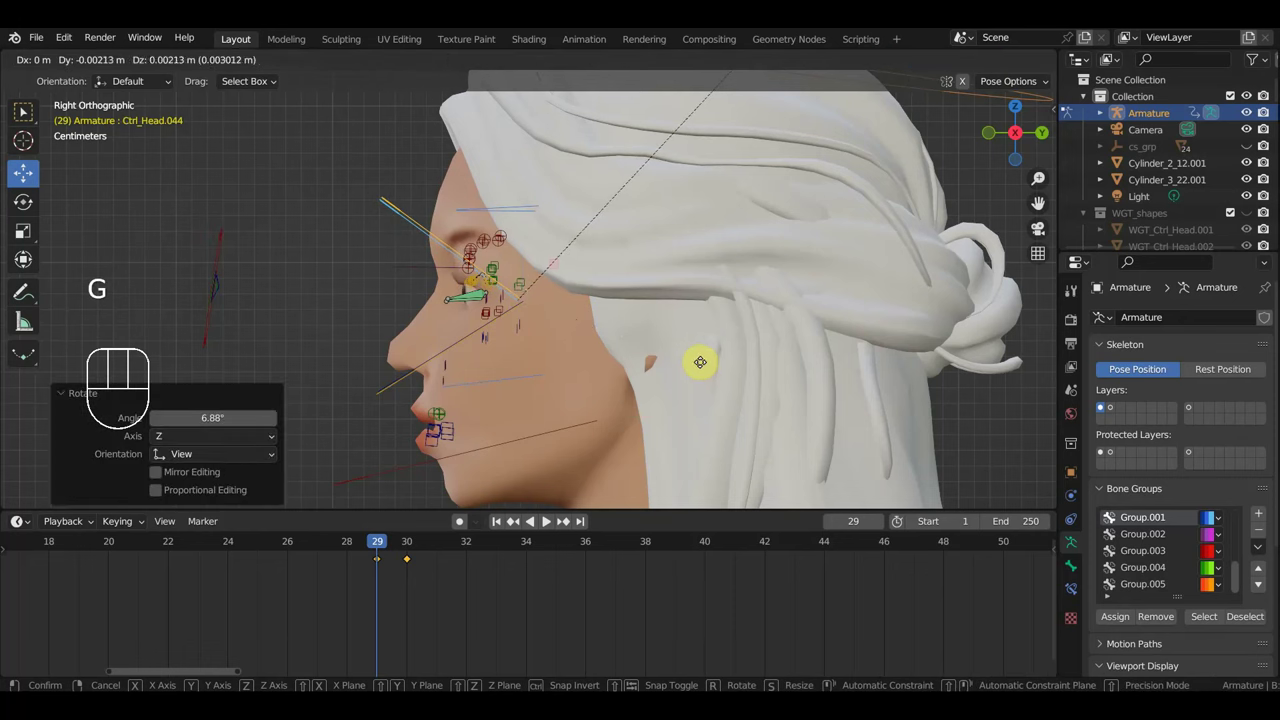
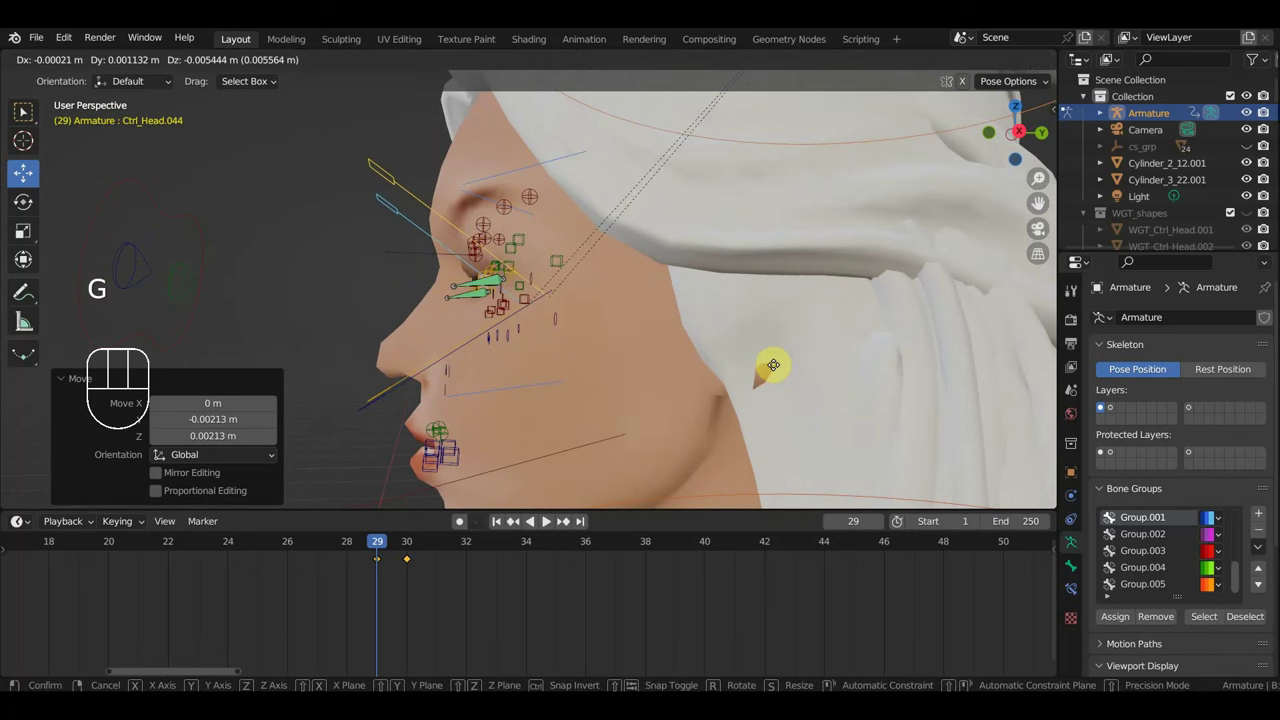
pyautogui.moveTo(777, 366); pyautogui.dragTo(942, 357)
pyautogui.press('KP_1')
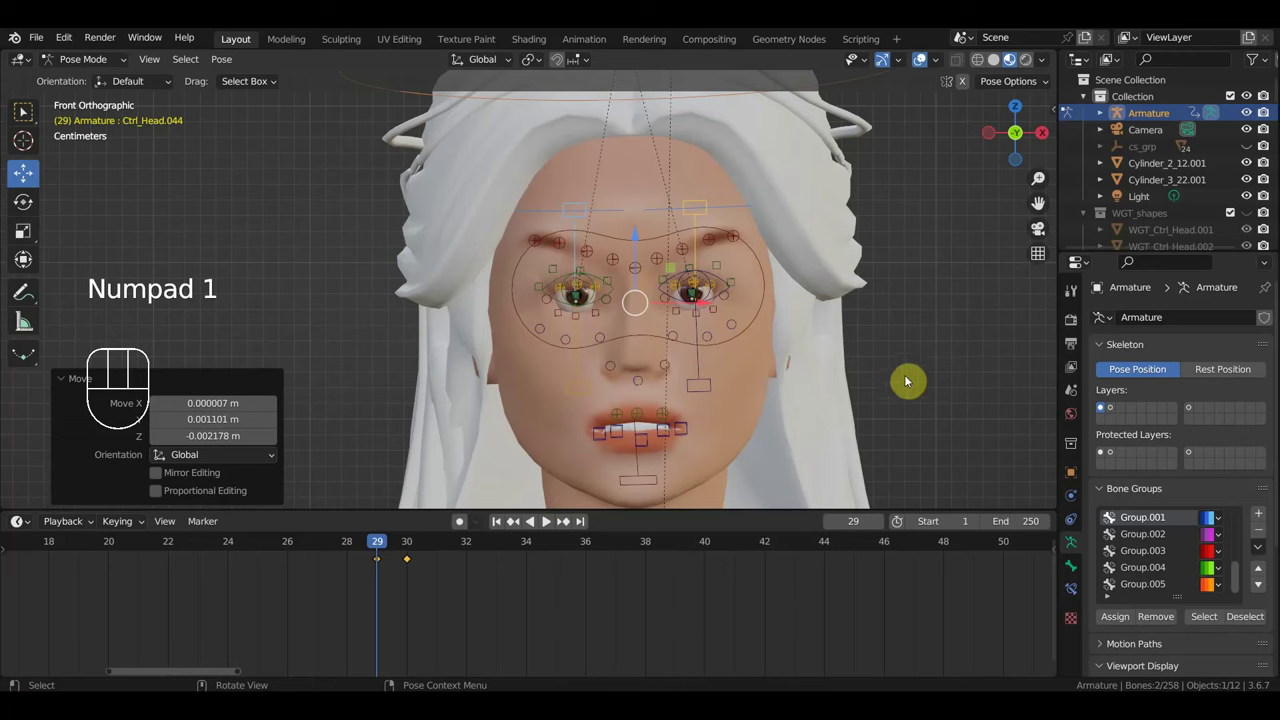
# At frame 31, duplicate the newly made open-eye keys with Shift+D and place the copy.
pyautogui.moveTo(383, 546); pyautogui.dragTo(430, 577)
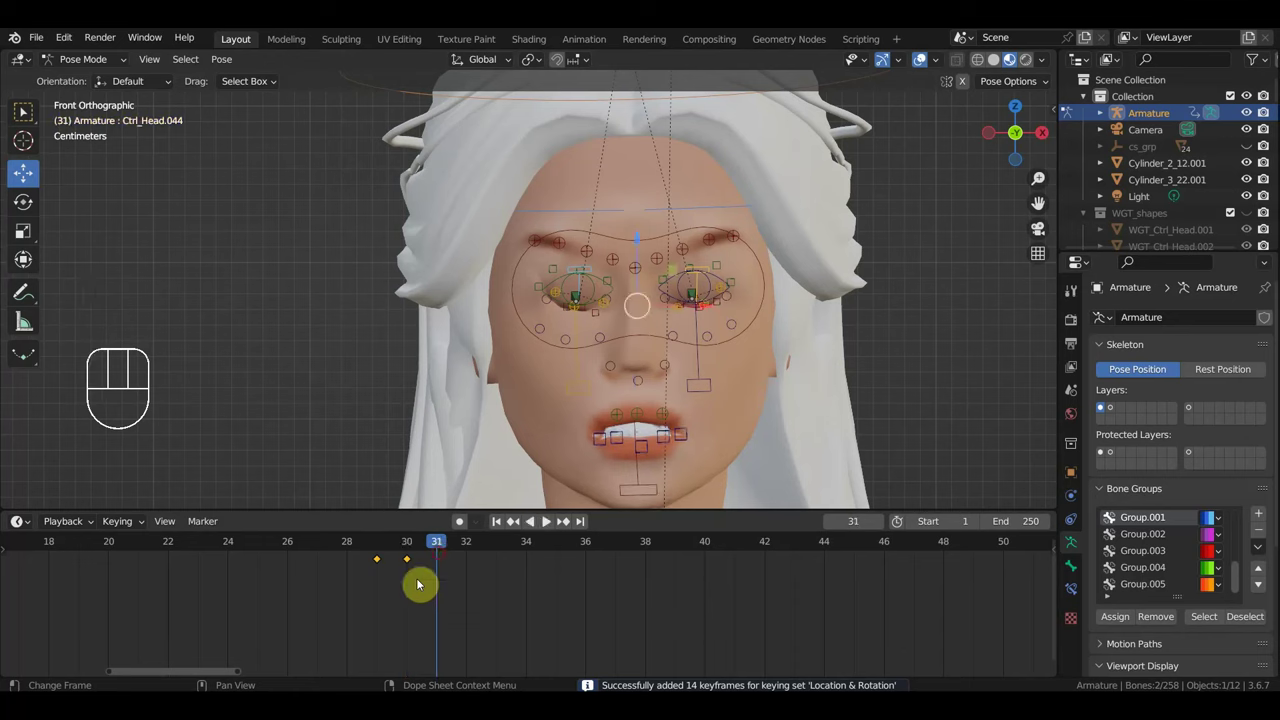
pyautogui.moveTo(395, 586); pyautogui.dragTo(360, 550)
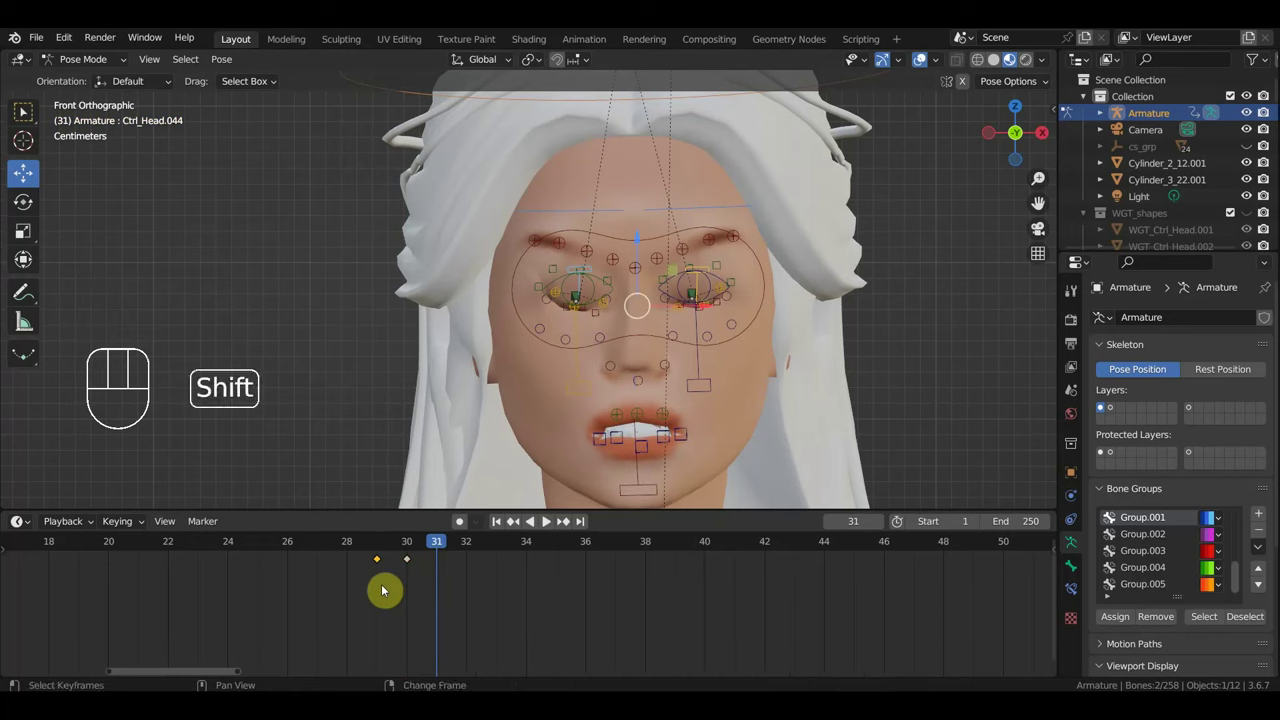
pyautogui.press('shift+d')
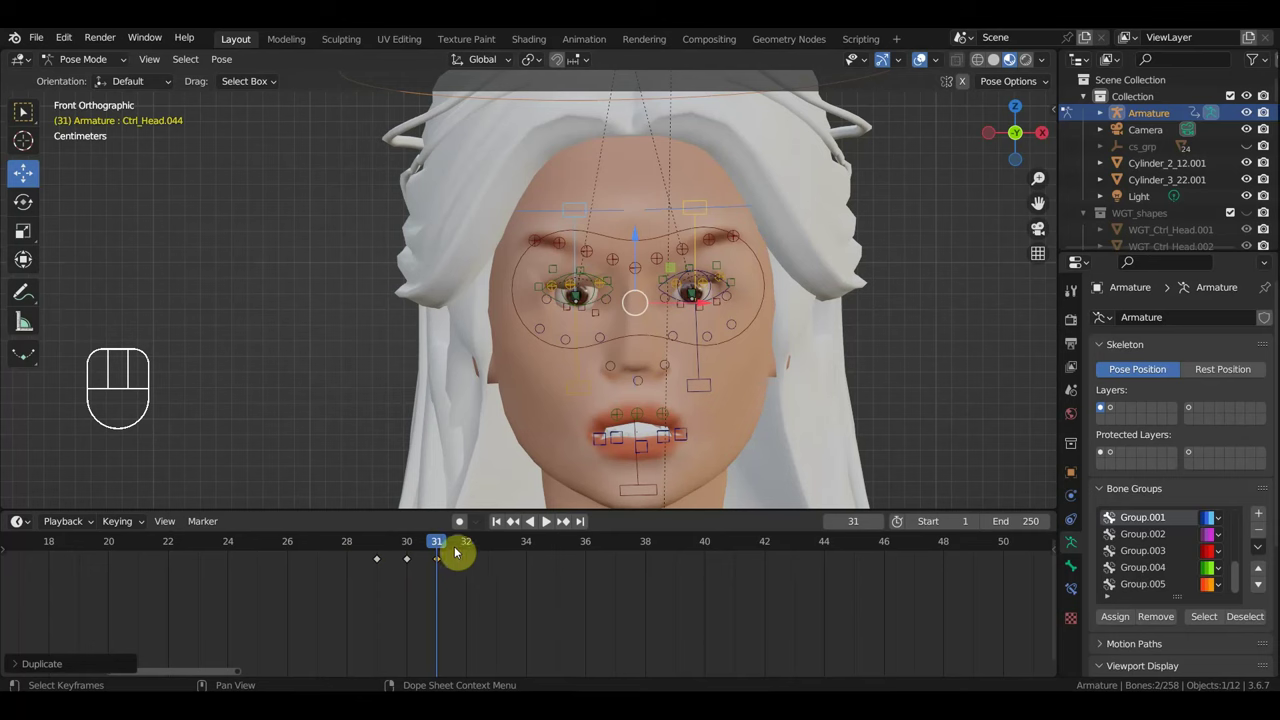
pyautogui.click(757, 261)
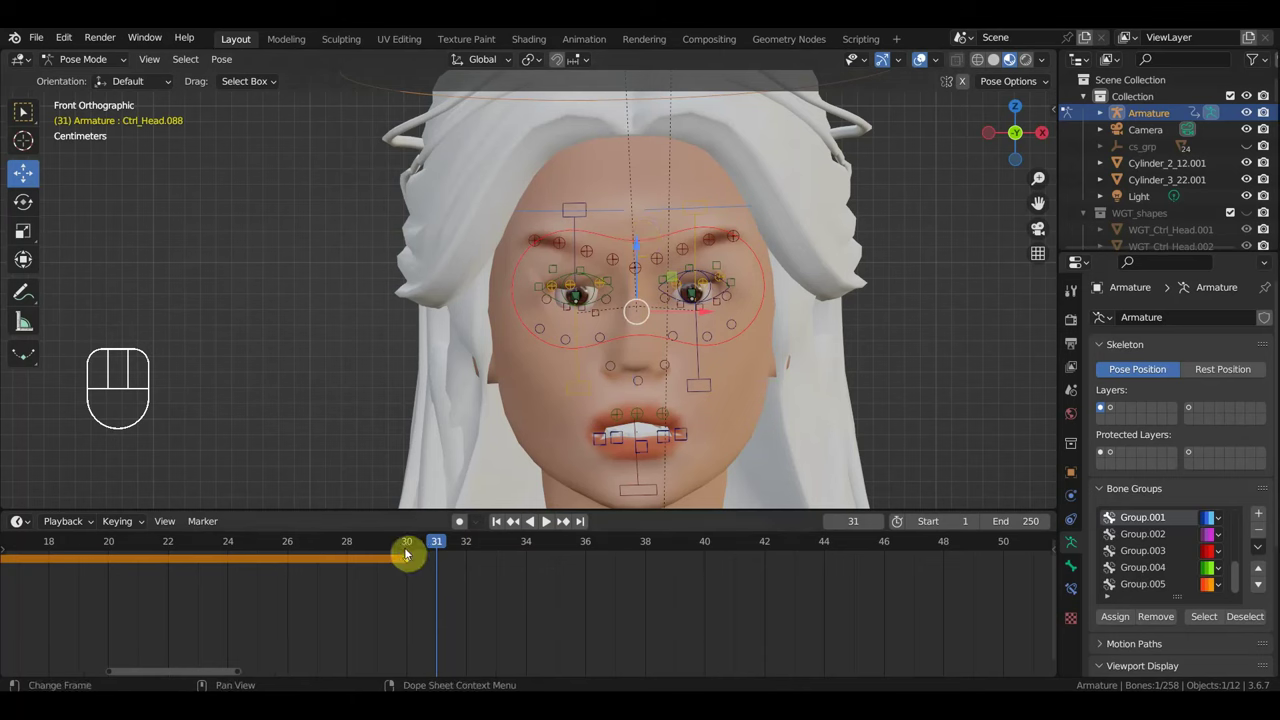
# Jump back to frame 1 and key the open-eye pose there.
pyautogui.click(410, 548)
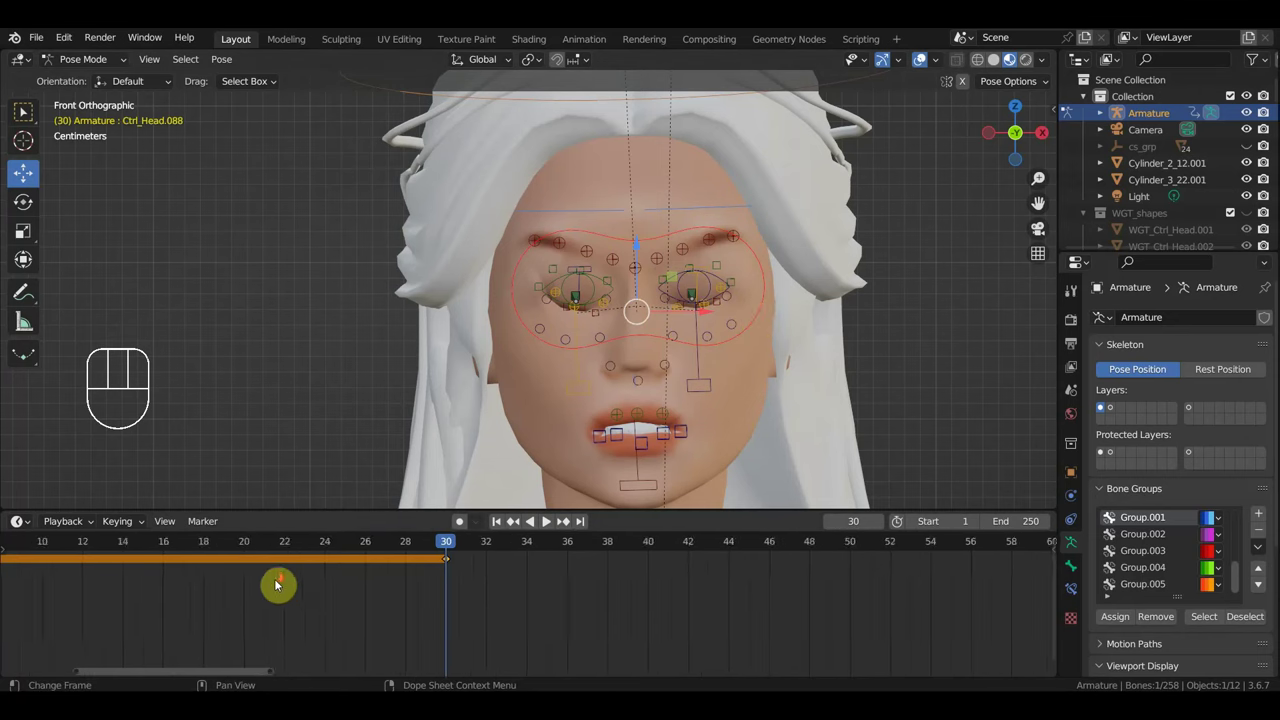
pyautogui.middleClick(544, 524)
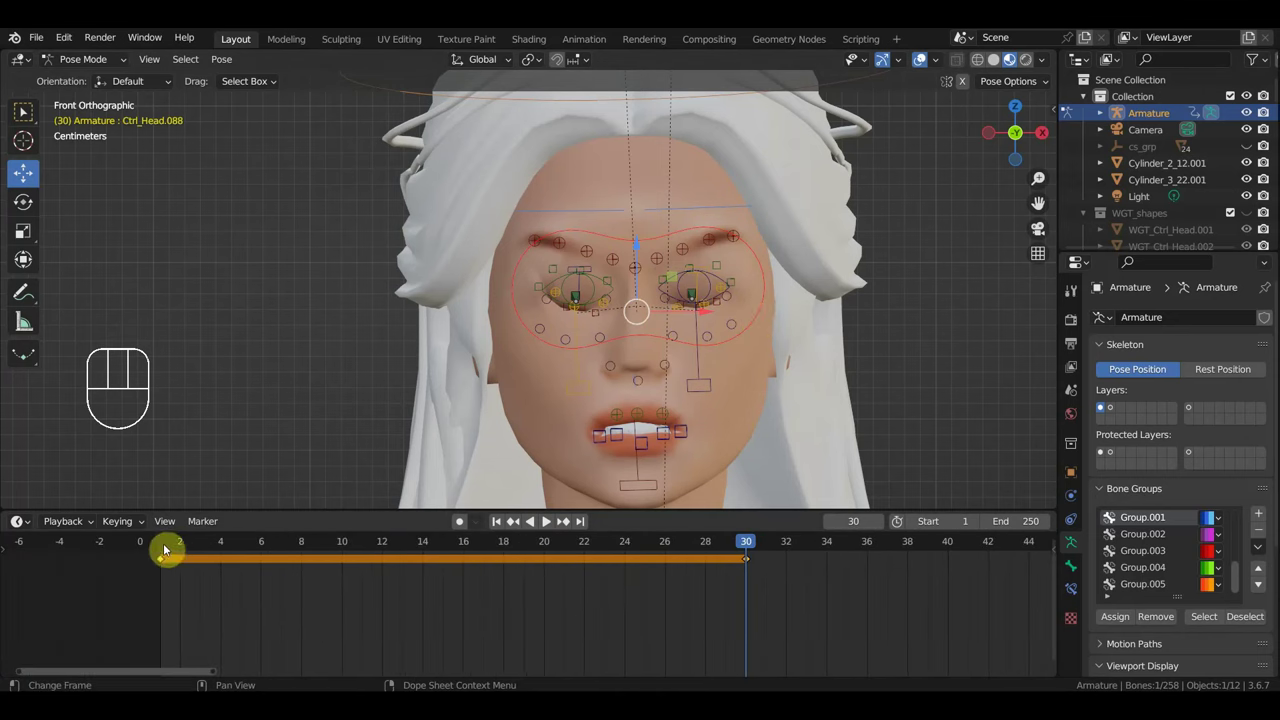
pyautogui.click(544, 524)
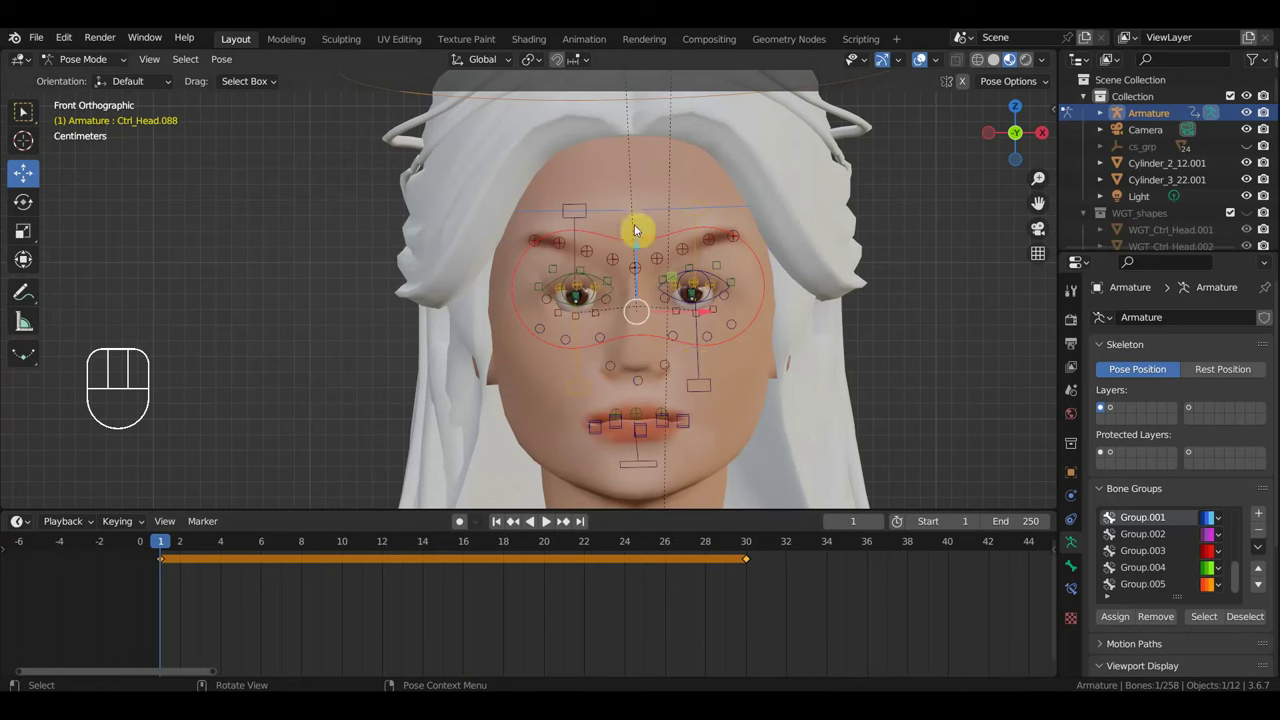
pyautogui.click(544, 524)
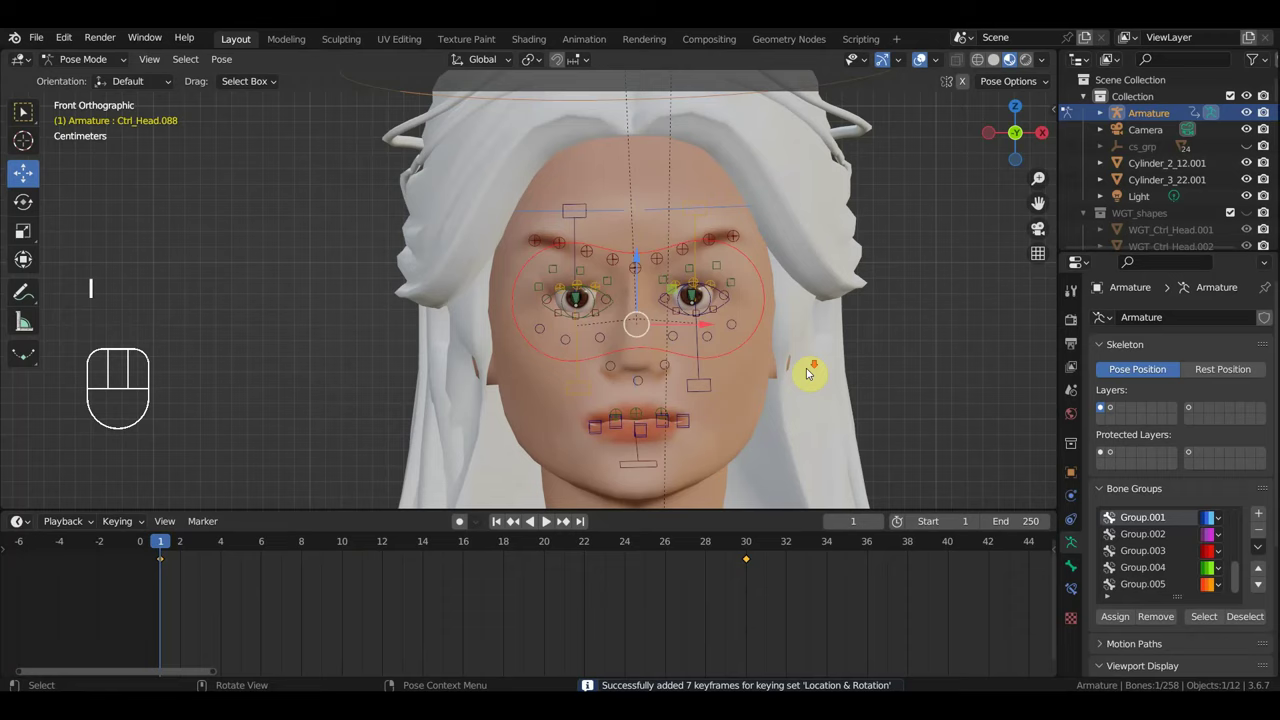
pyautogui.middleClick(544, 524)
# Orbit around the seated woman to review the whole character from the front.
pyautogui.moveTo(544, 524); pyautogui.dragTo(544, 524)
pyautogui.middleClick(544, 524)
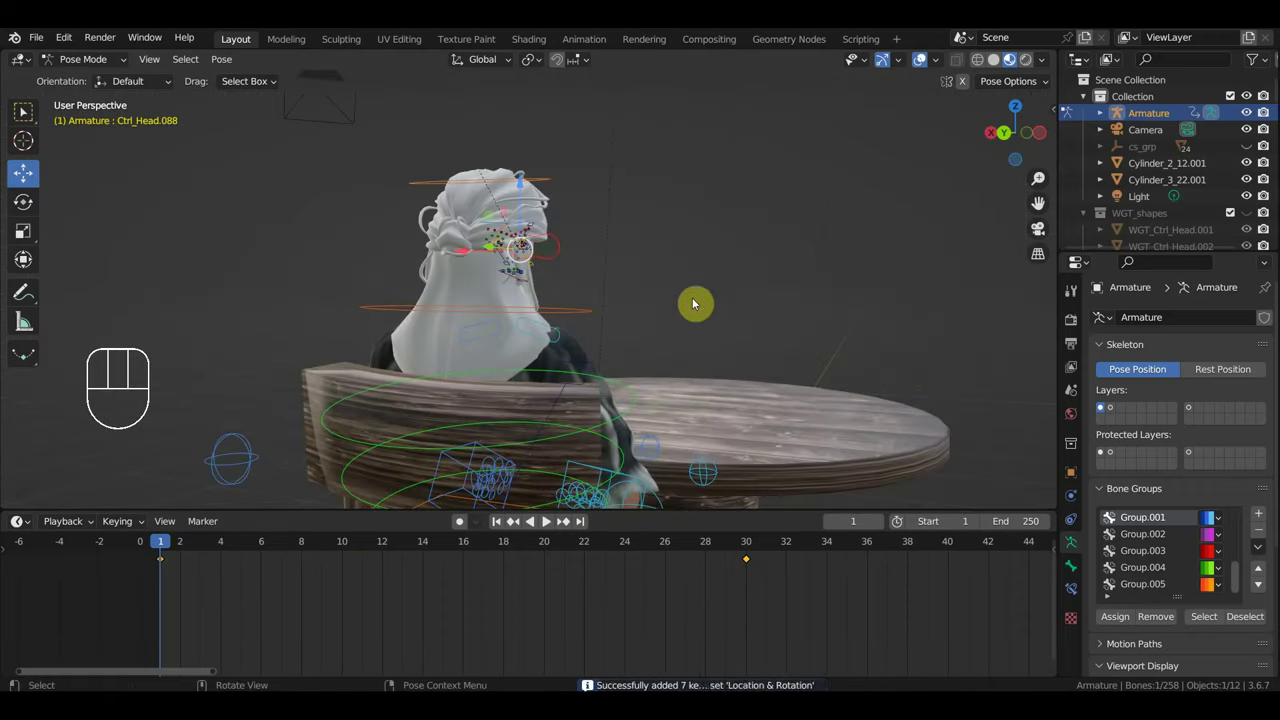
pyautogui.moveTo(544, 524); pyautogui.dragTo(544, 524)
pyautogui.middleClick(544, 524)
pyautogui.middleClick(544, 524)
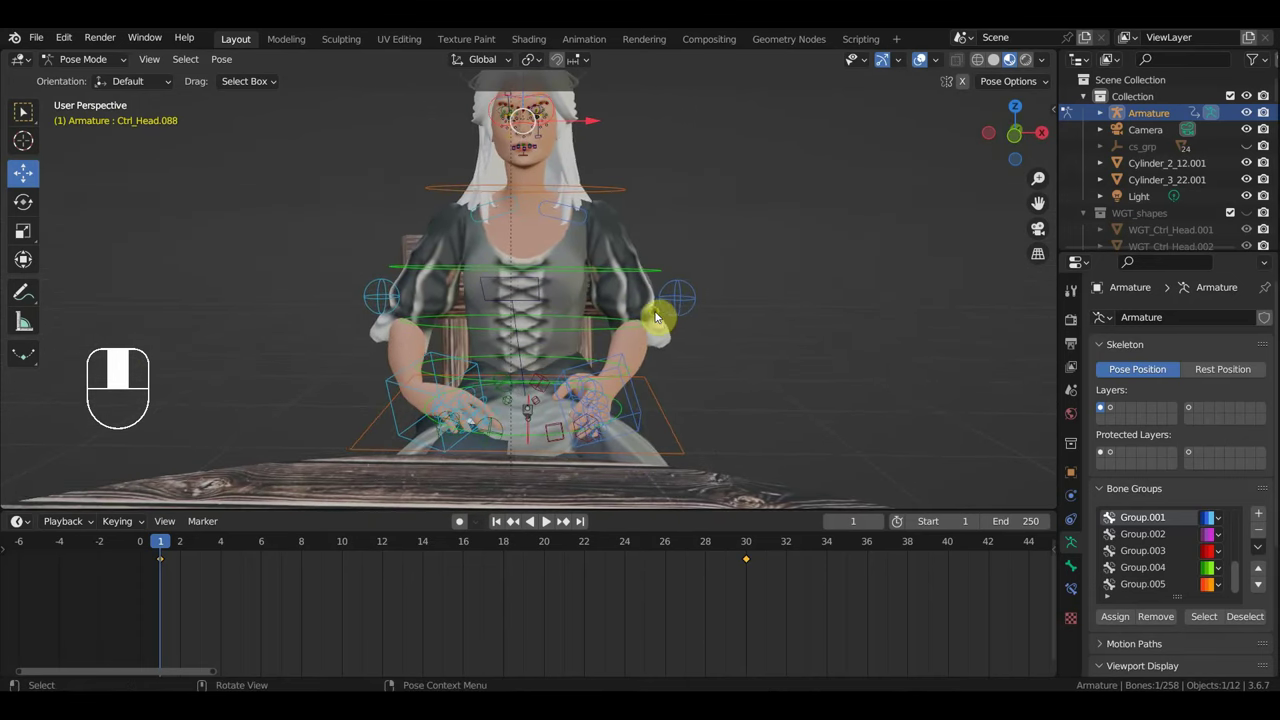
pyautogui.moveTo(186, 547); pyautogui.dragTo(352, 580)
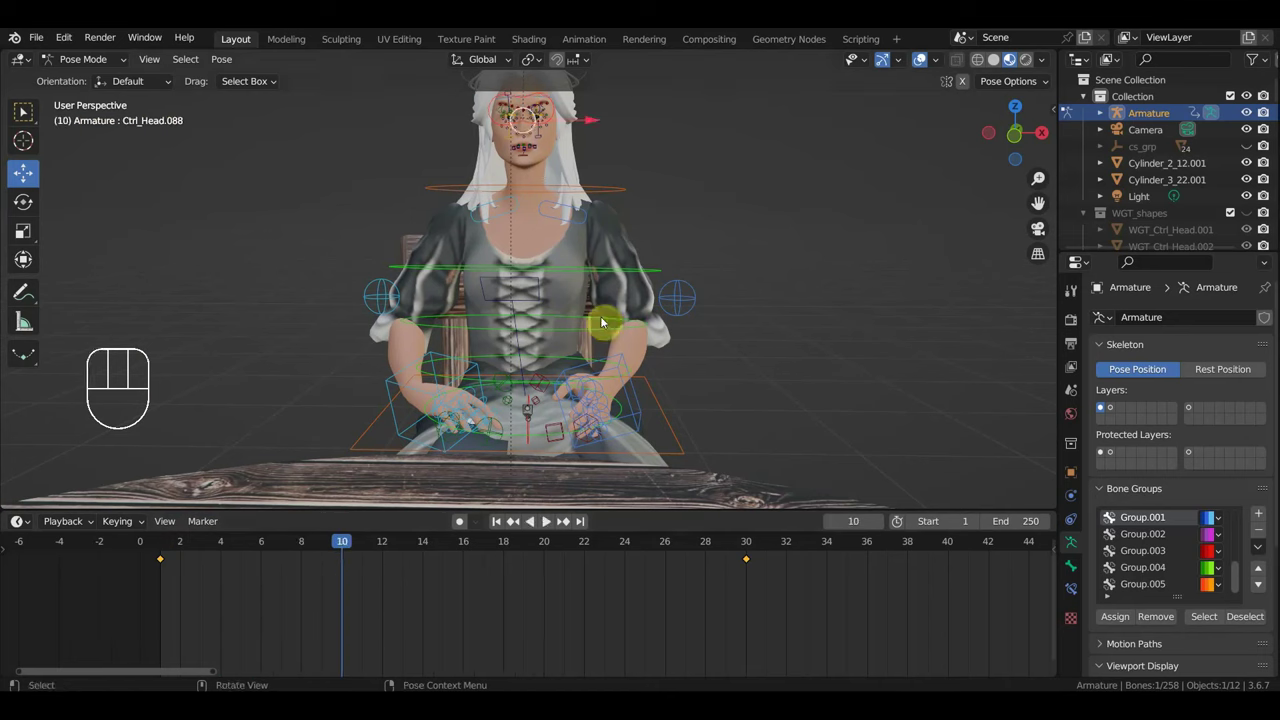
# Select the lower and upper spine controls and orbit to see her from the side.
pyautogui.click(590, 324)
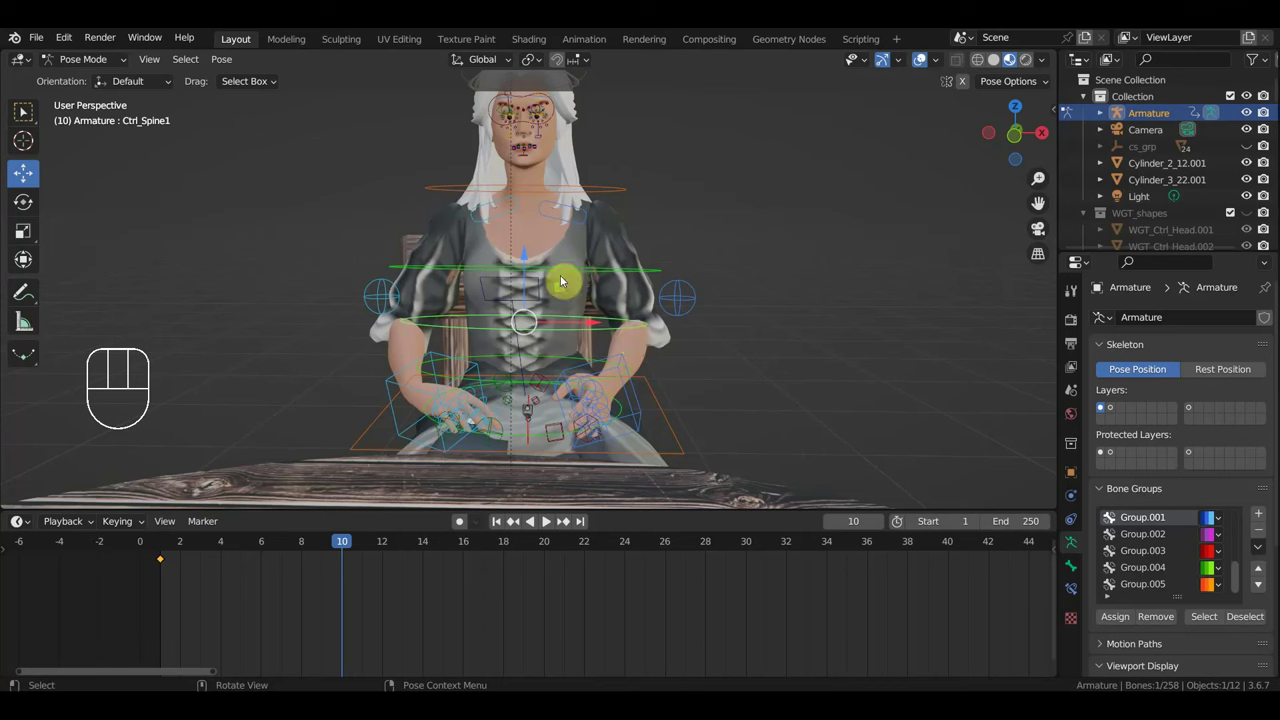
pyautogui.click(569, 278)
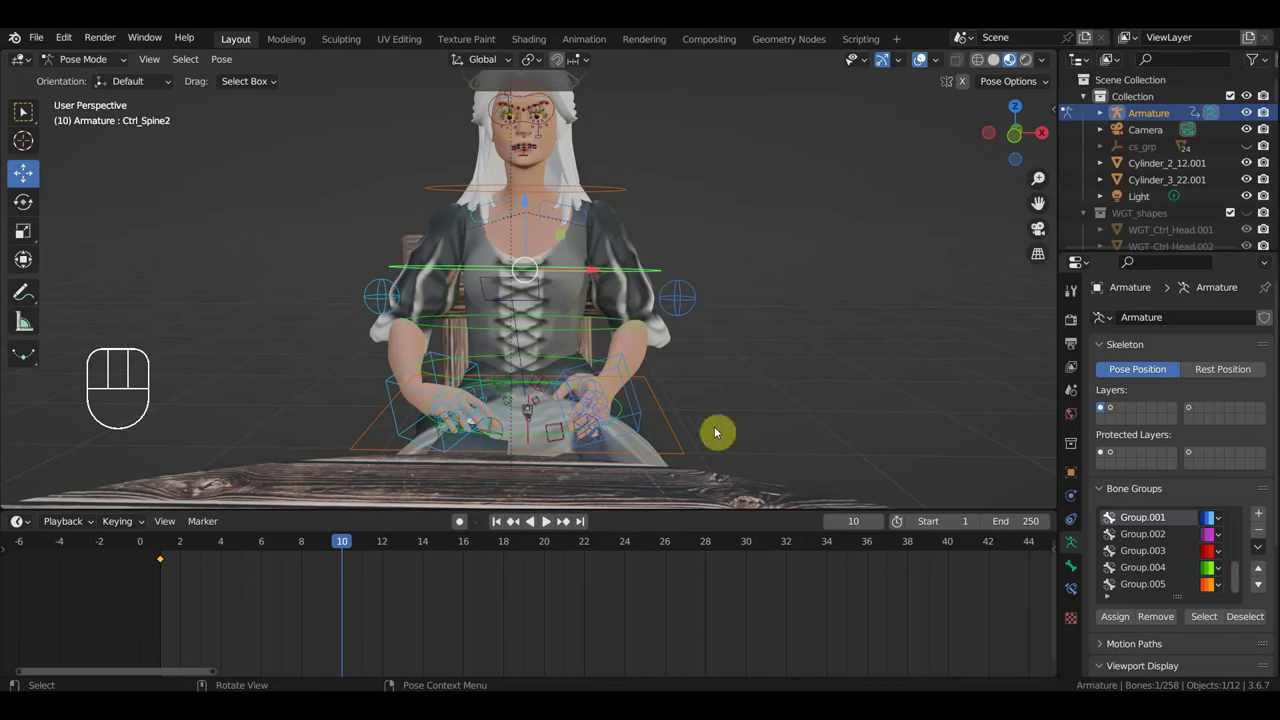
pyautogui.click(736, 448)
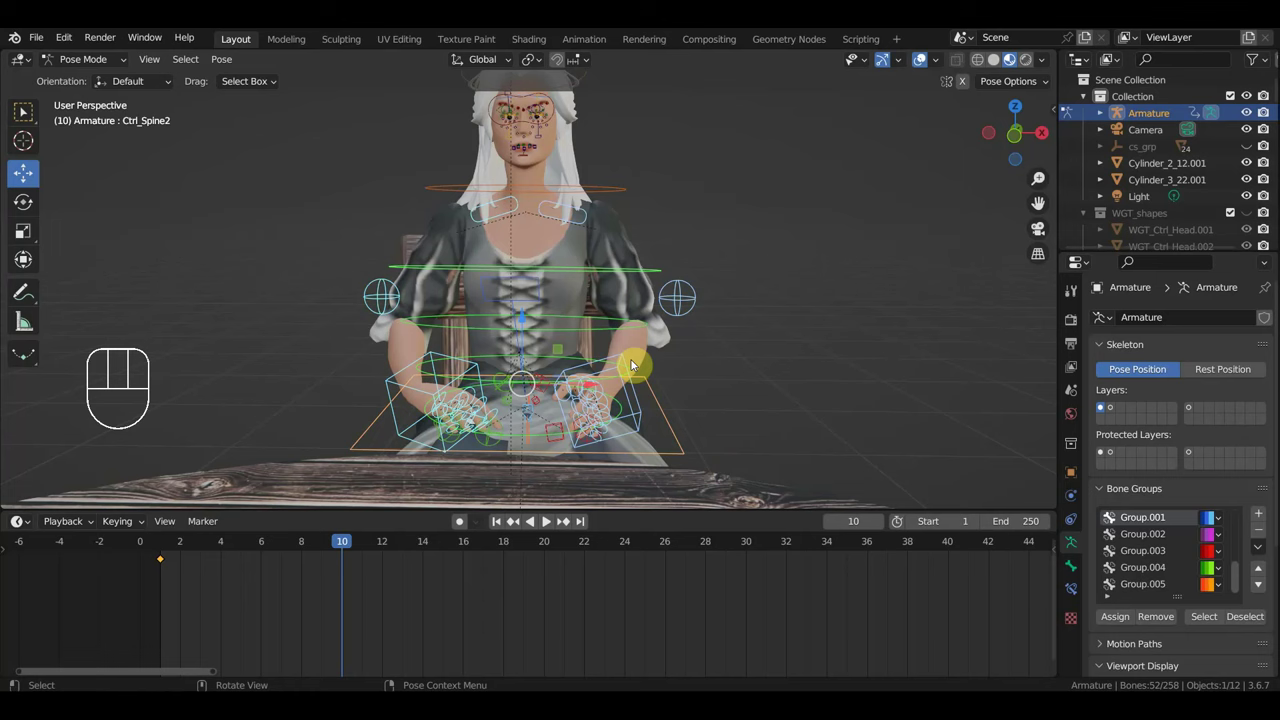
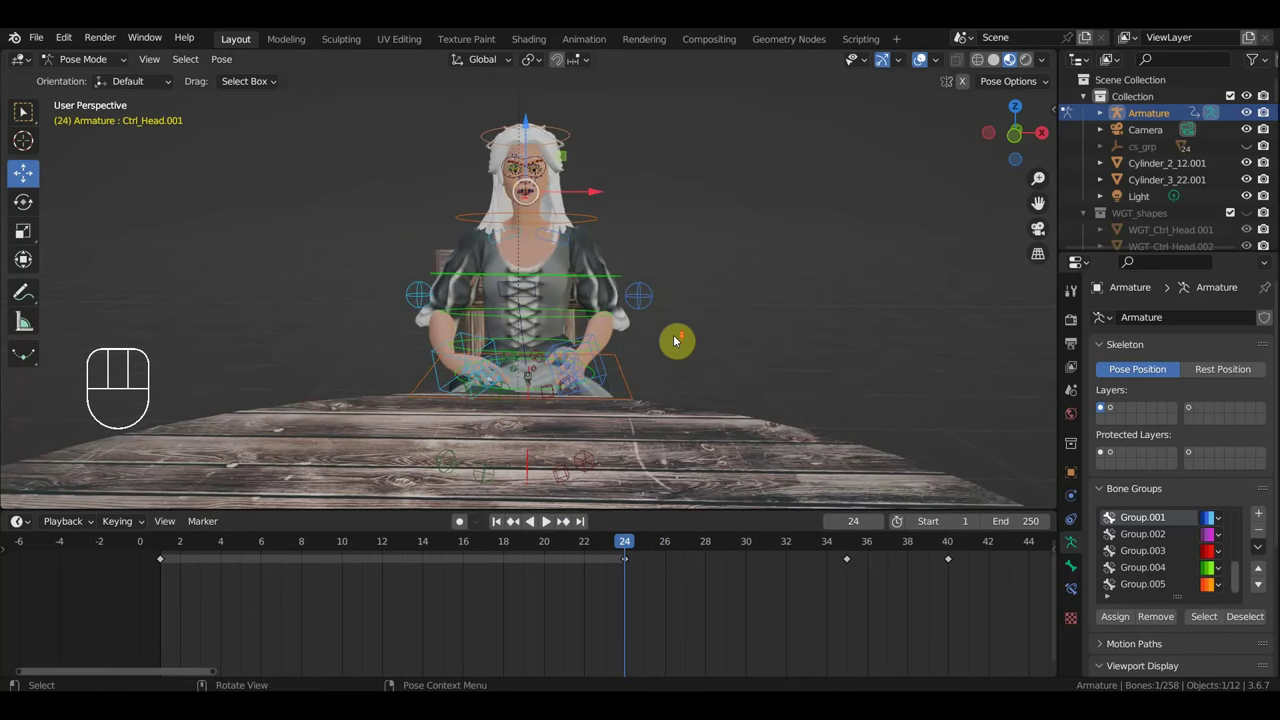
pyautogui.moveTo(675, 343); pyautogui.dragTo(624, 356)
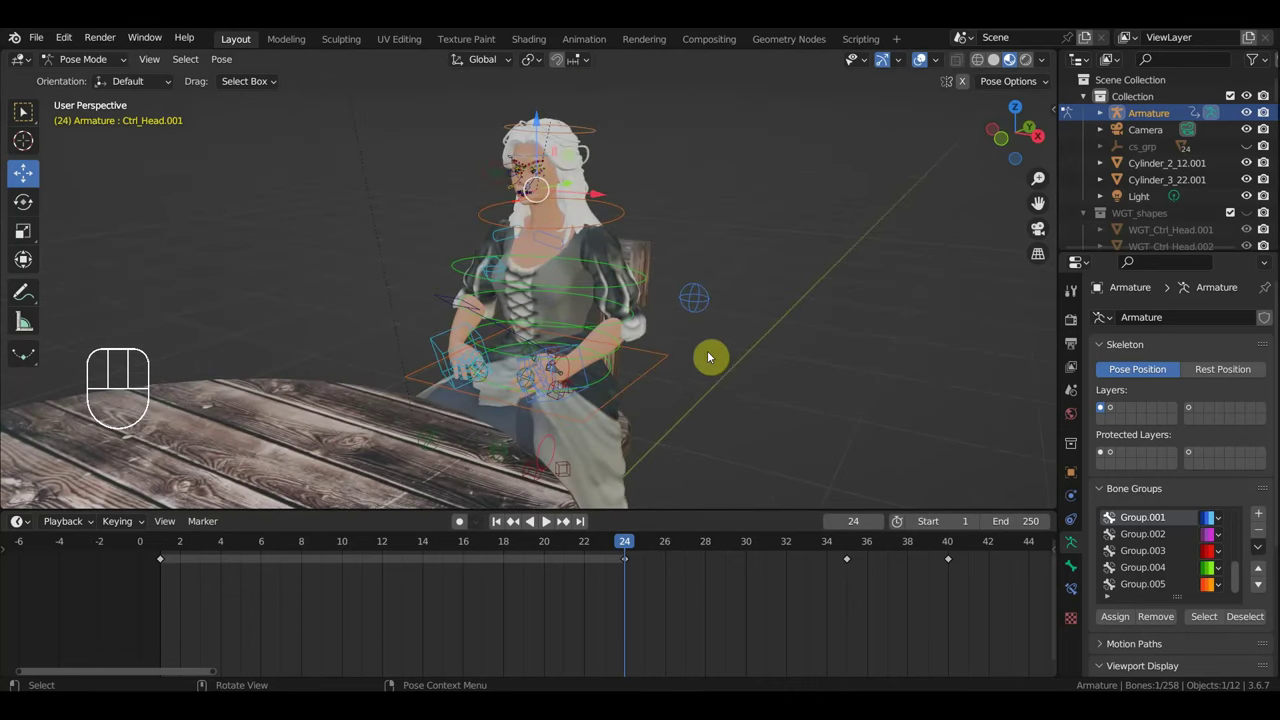
pyautogui.moveTo(705, 355); pyautogui.dragTo(627, 343)
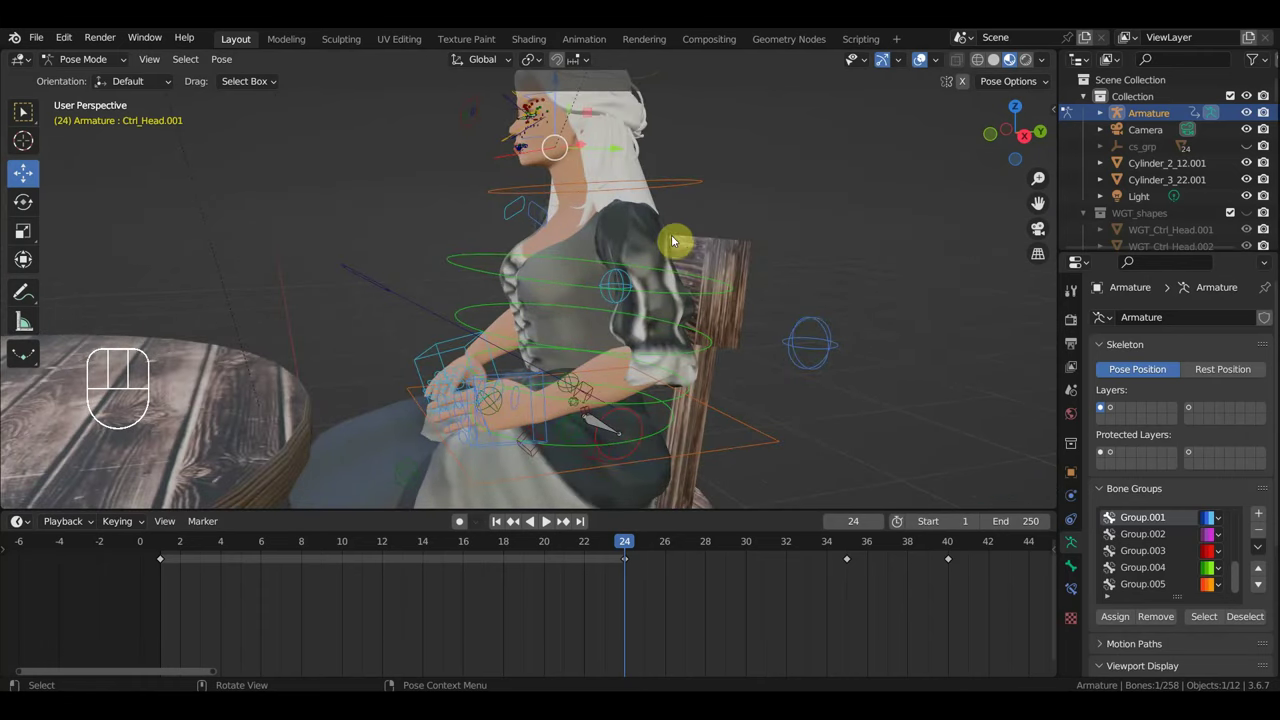
pyautogui.click(689, 276)
pyautogui.moveTo(720, 294); pyautogui.dragTo(693, 289)
# Check the figure in side view at frame 24, then orbit to look down on her from above.
pyautogui.press('KP_3')
pyautogui.moveTo(698, 283); pyautogui.dragTo(700, 331)
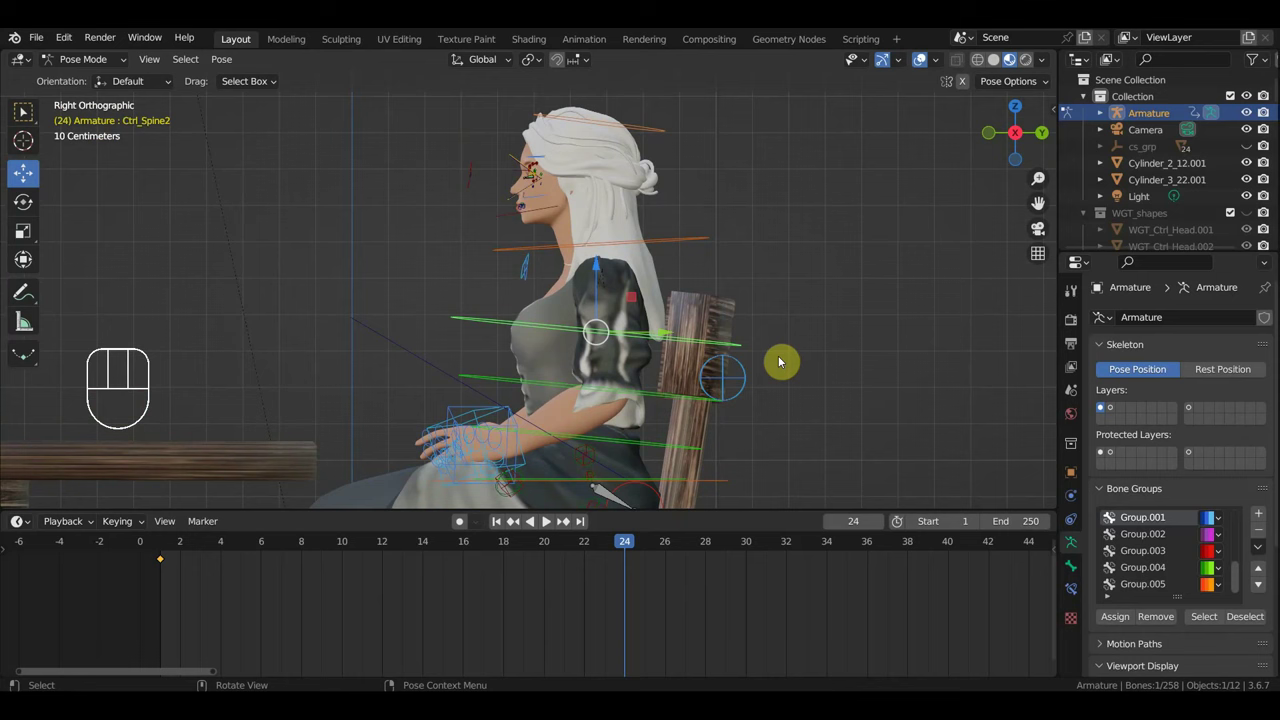
pyautogui.press('r')
pyautogui.moveTo(791, 371); pyautogui.dragTo(987, 458)
pyautogui.moveTo(847, 373); pyautogui.dragTo(835, 454)
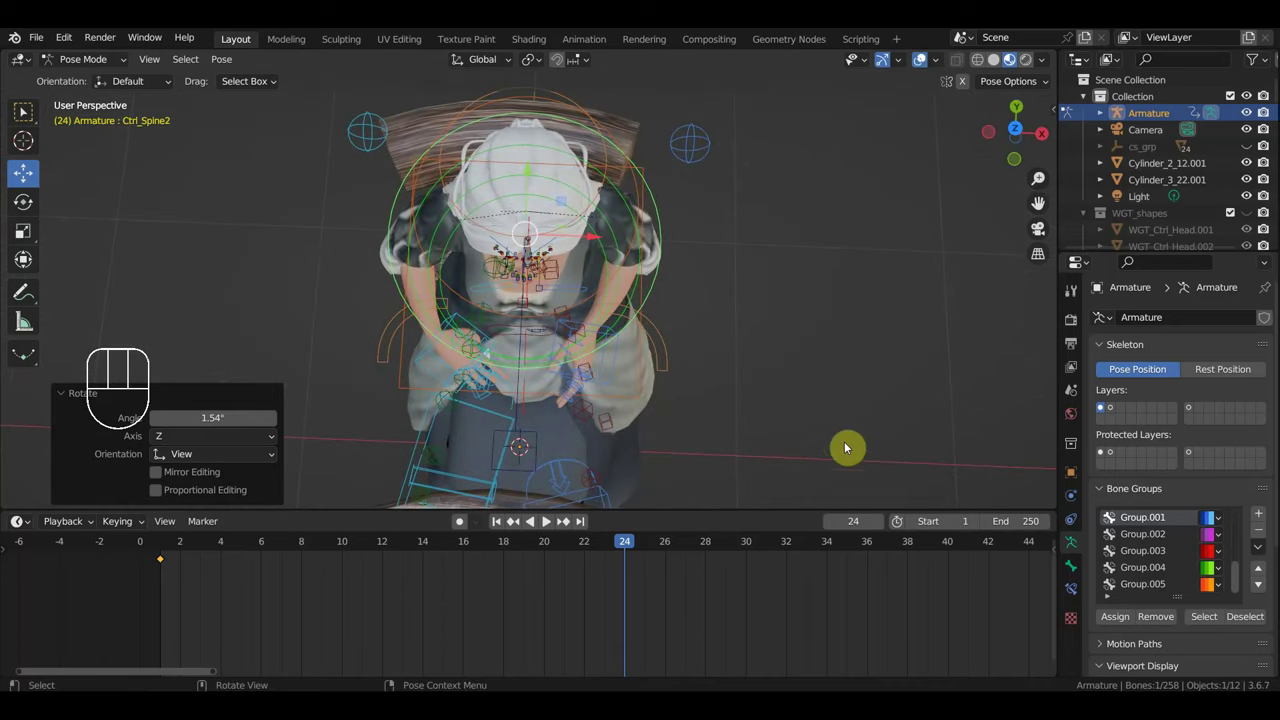
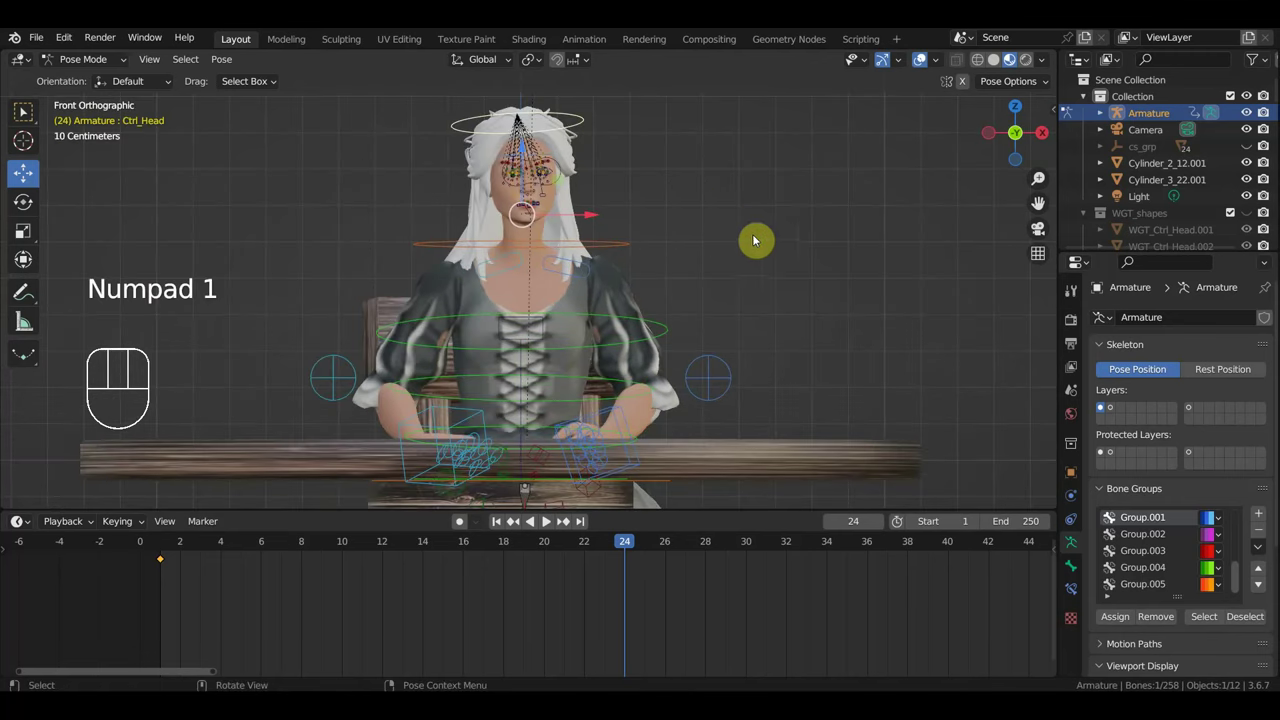
# Tilt Ctrl_Head slightly, key location and rotation on all rig controls at frame 24, then move to frame 35.
pyautogui.press('r')
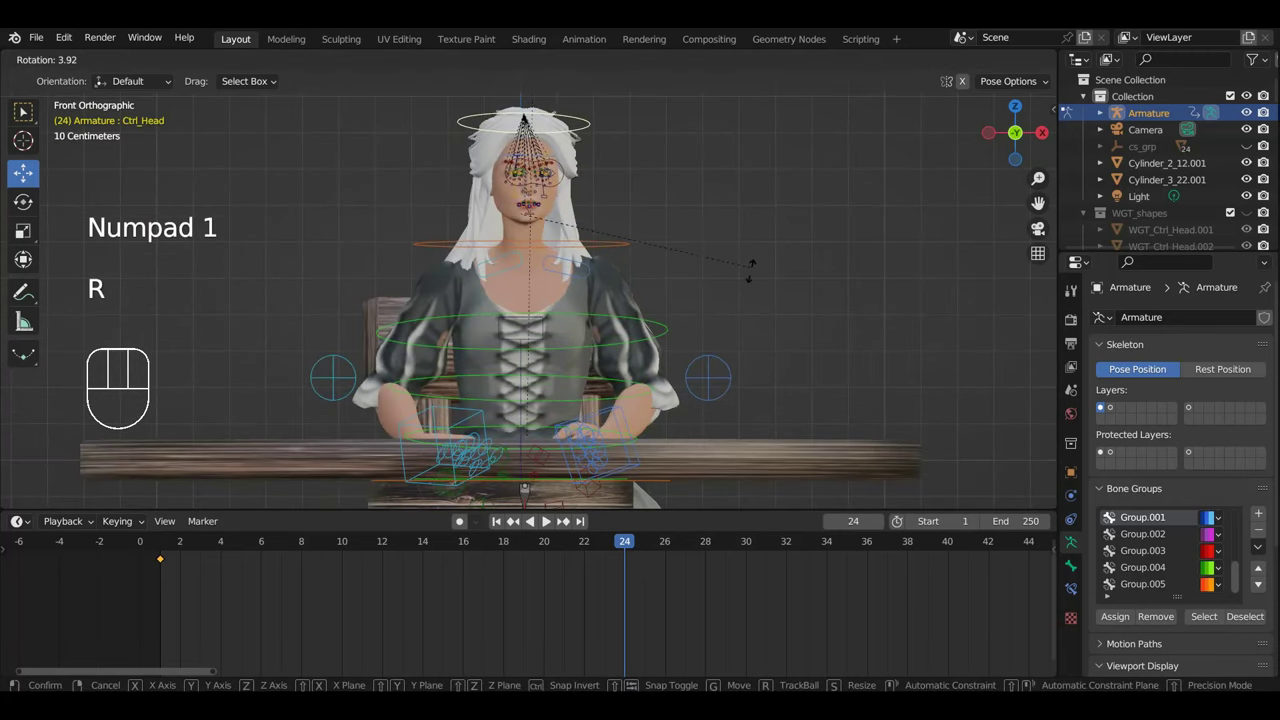
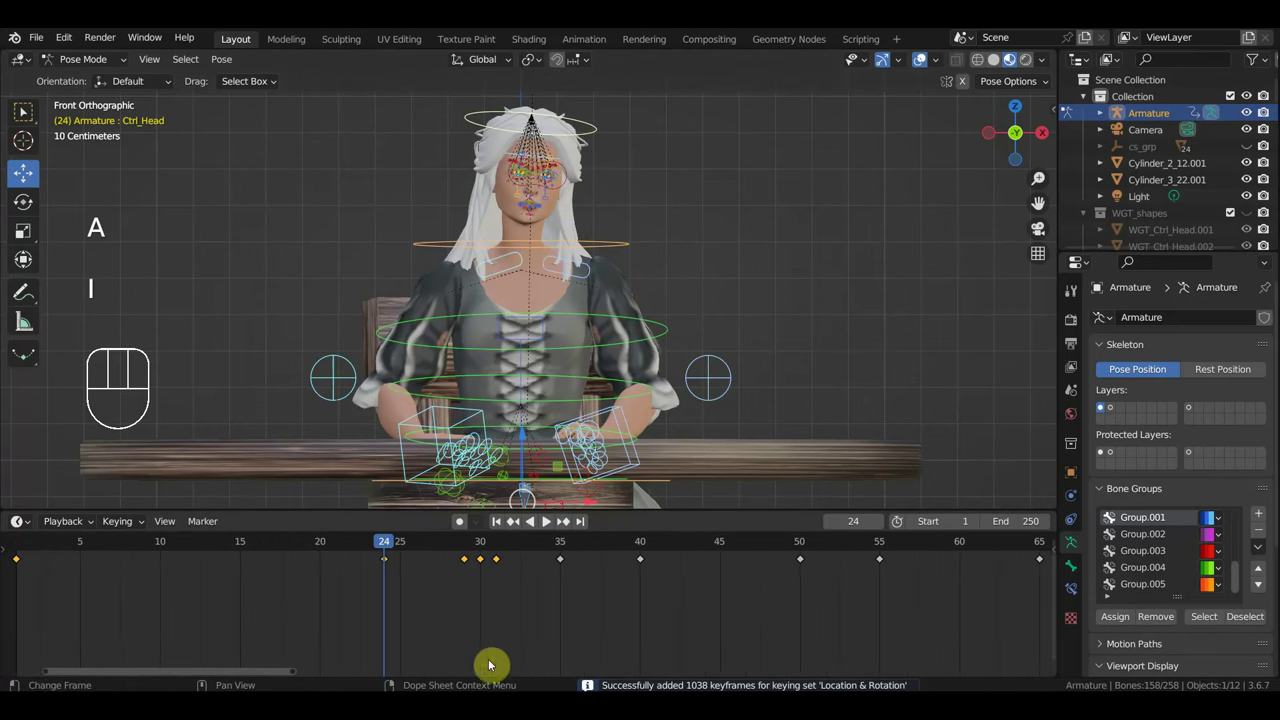
pyautogui.moveTo(399, 547); pyautogui.dragTo(562, 576)
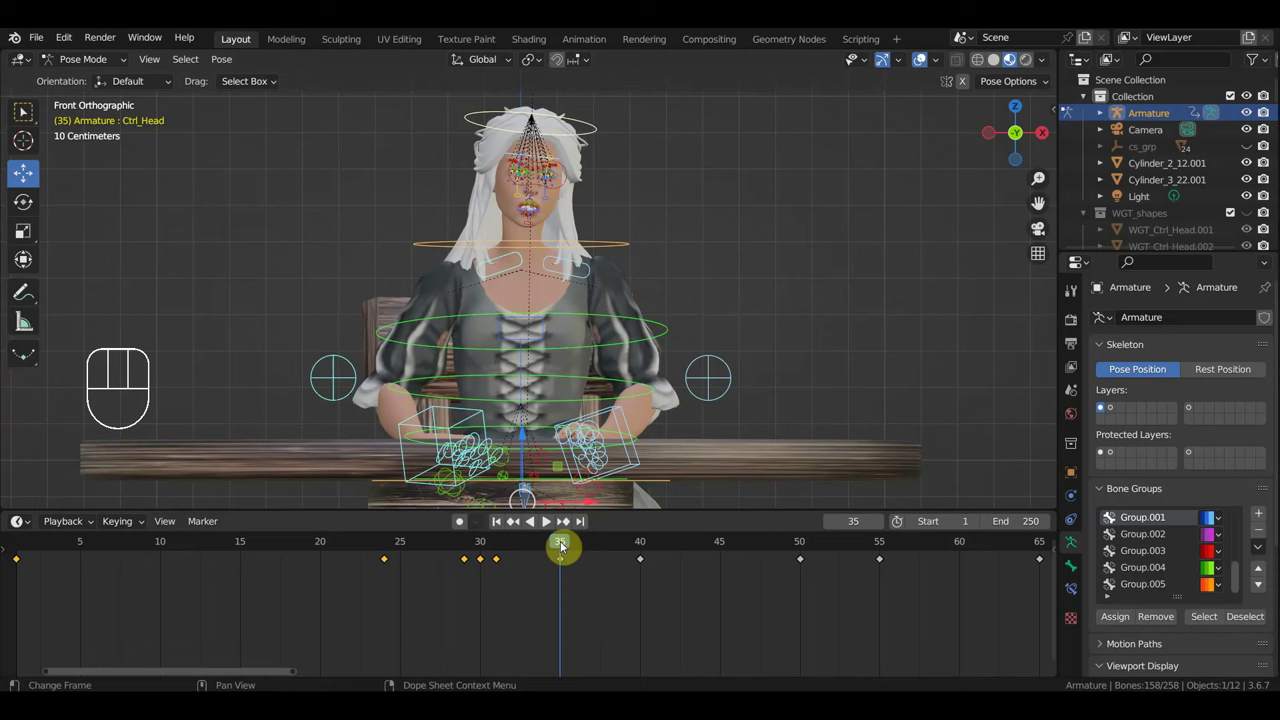
pyautogui.moveTo(549, 549); pyautogui.dragTo(621, 379)
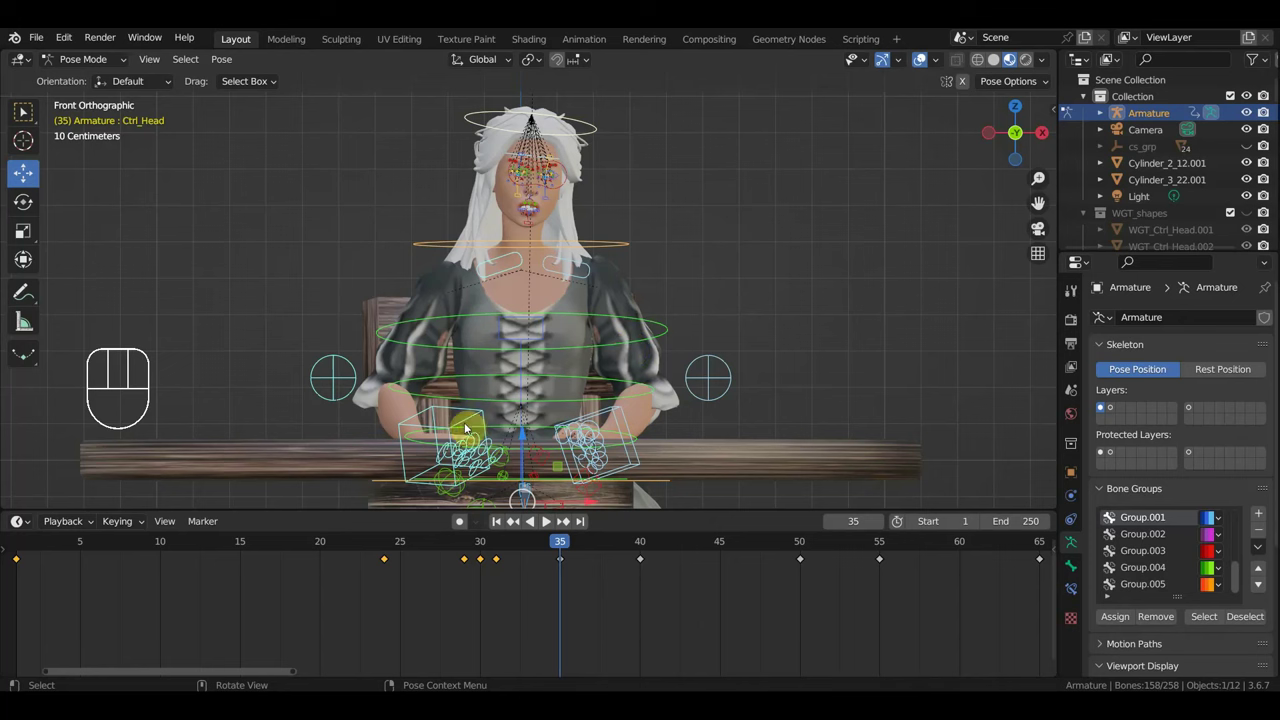
# Adjust the hips control's rotation and key its location and rotation, viewing the rig from the side.
pyautogui.click(469, 424)
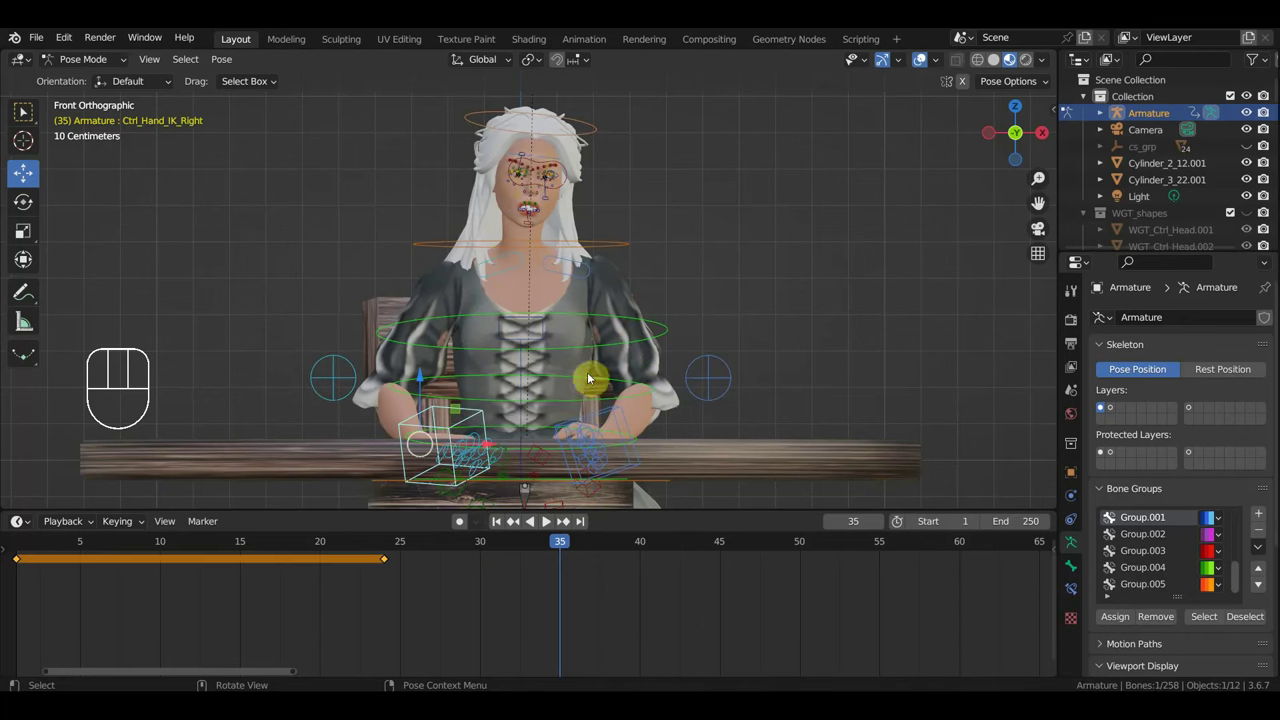
pyautogui.moveTo(652, 387); pyautogui.dragTo(473, 385)
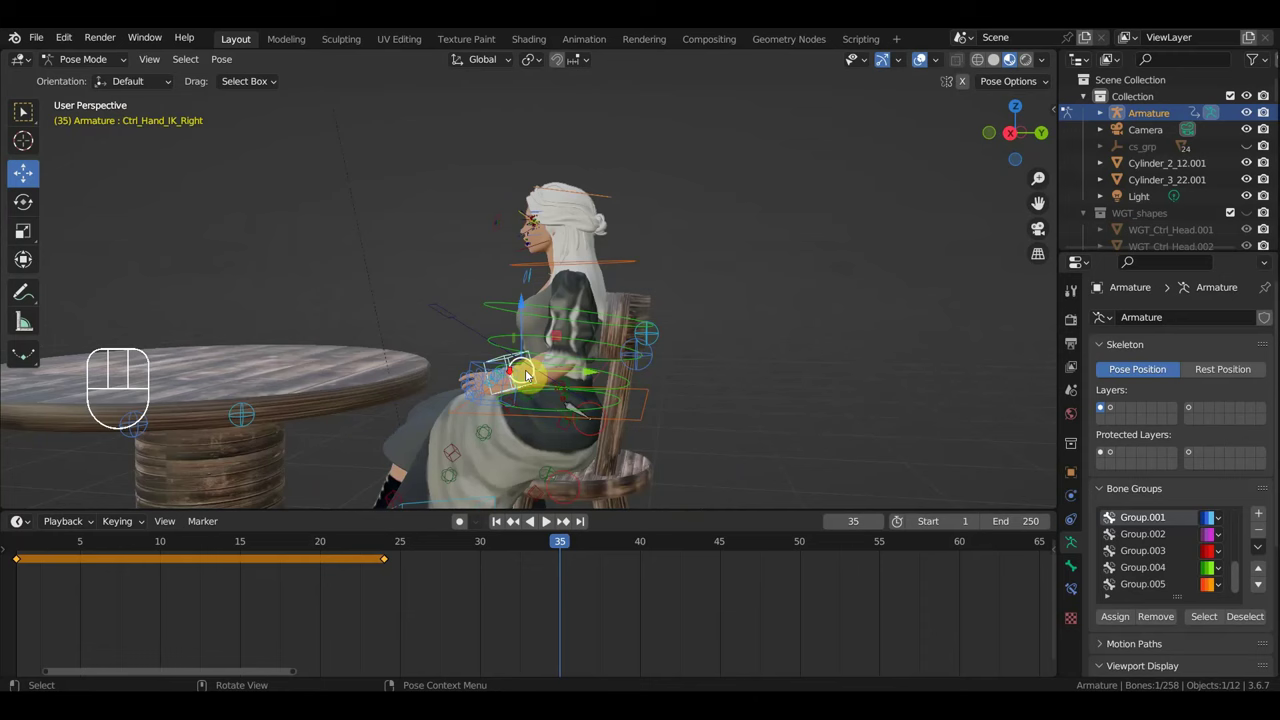
pyautogui.middleClick(566, 367)
pyautogui.click(644, 421)
pyautogui.press('r')
pyautogui.press('i')
pyautogui.moveTo(547, 547); pyautogui.dragTo(567, 519)
# Scrub through frames 34 and 35, then select Ctrl_Hand_IK_Right at frame 40.
pyautogui.moveTo(630, 467); pyautogui.dragTo(817, 476)
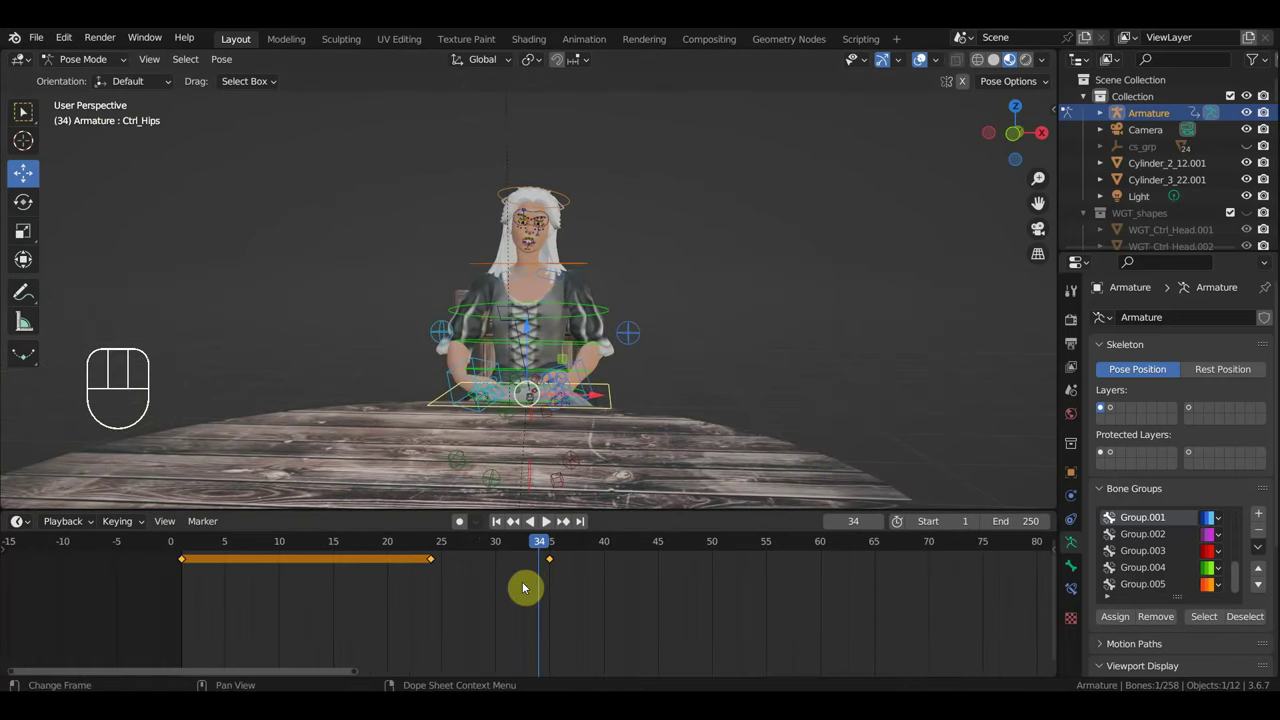
pyautogui.moveTo(549, 548); pyautogui.dragTo(560, 546)
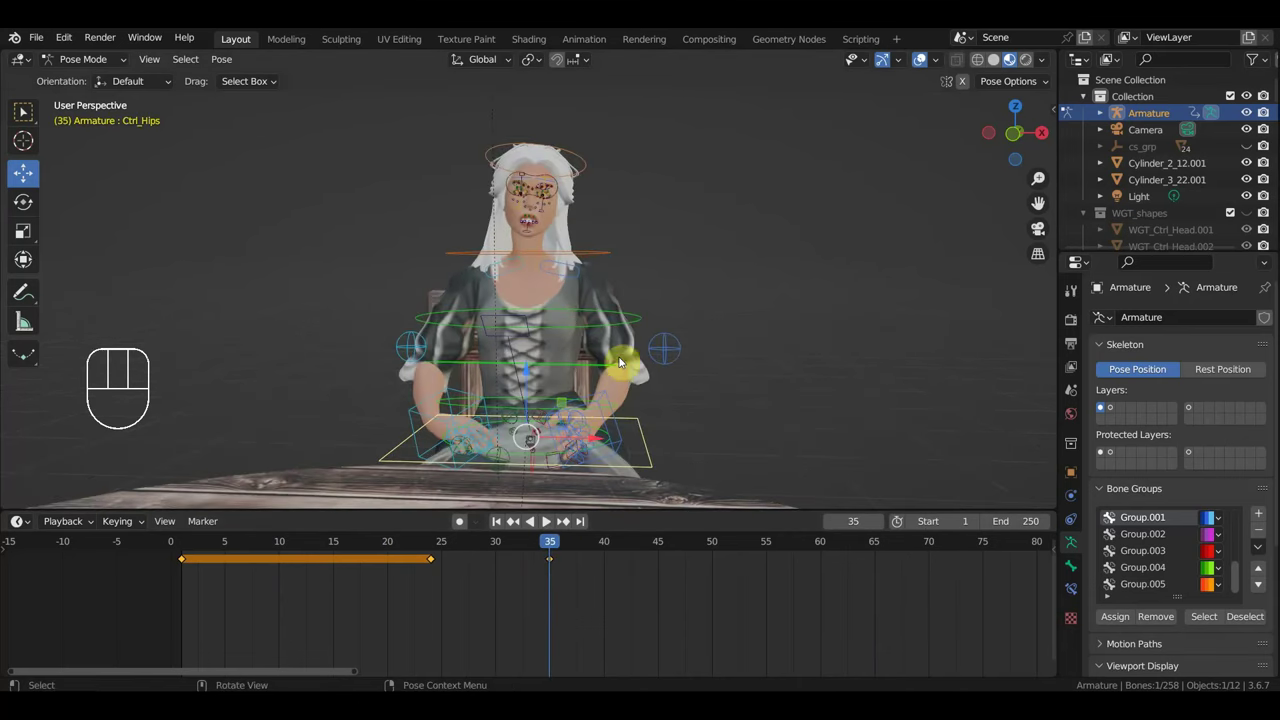
pyautogui.middleClick(544, 524)
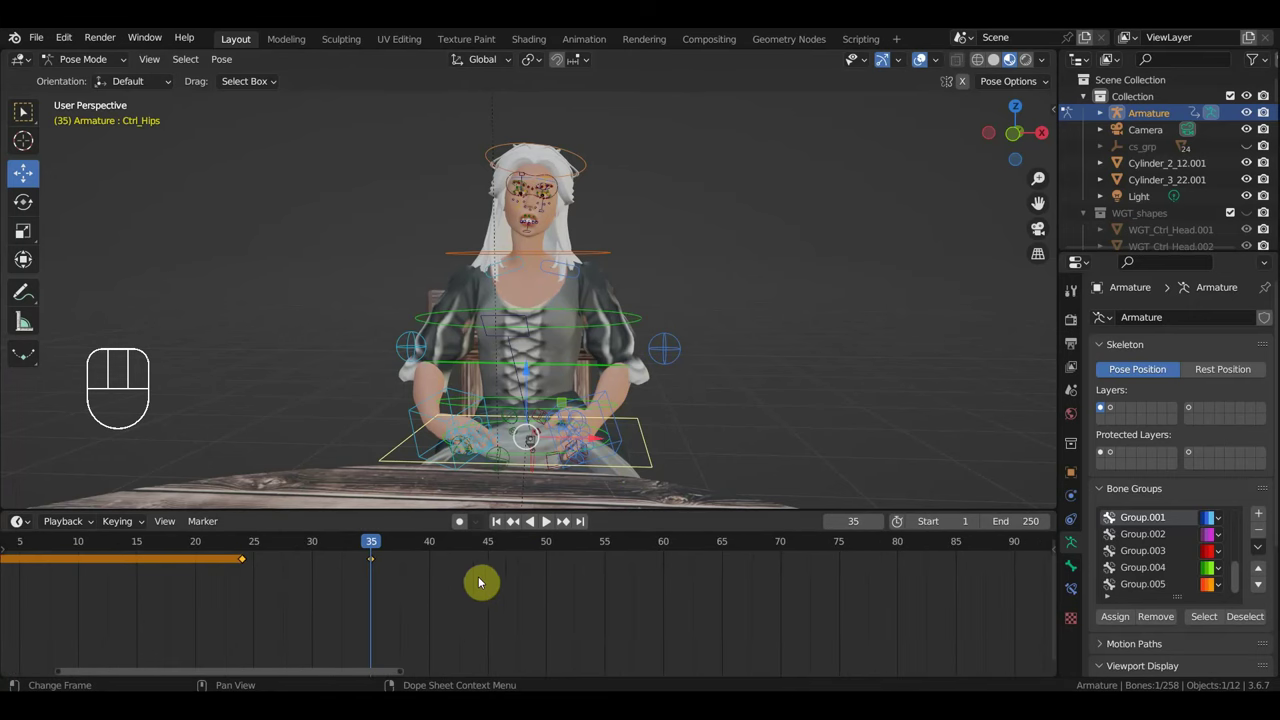
pyautogui.click(544, 524)
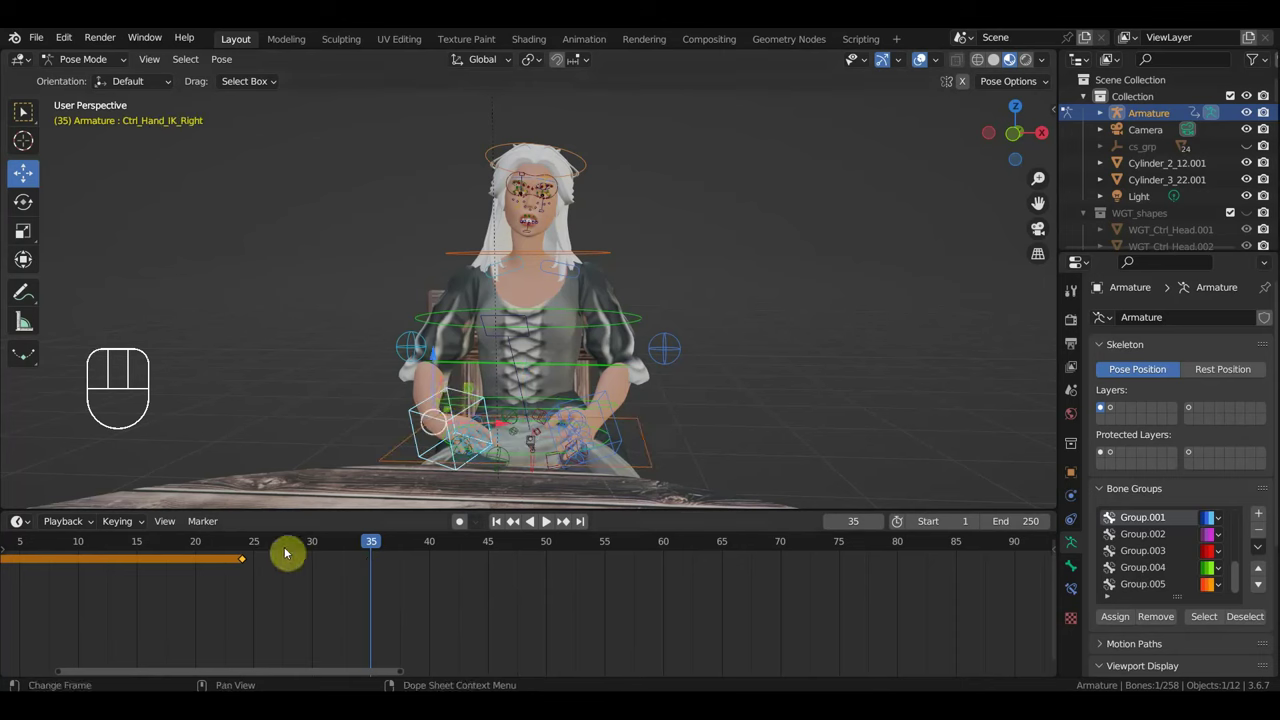
pyautogui.click(248, 543)
pyautogui.moveTo(252, 544); pyautogui.dragTo(434, 591)
# Turn the right hand into a new pose and key its location and rotation at frame 40.
pyautogui.press('r')
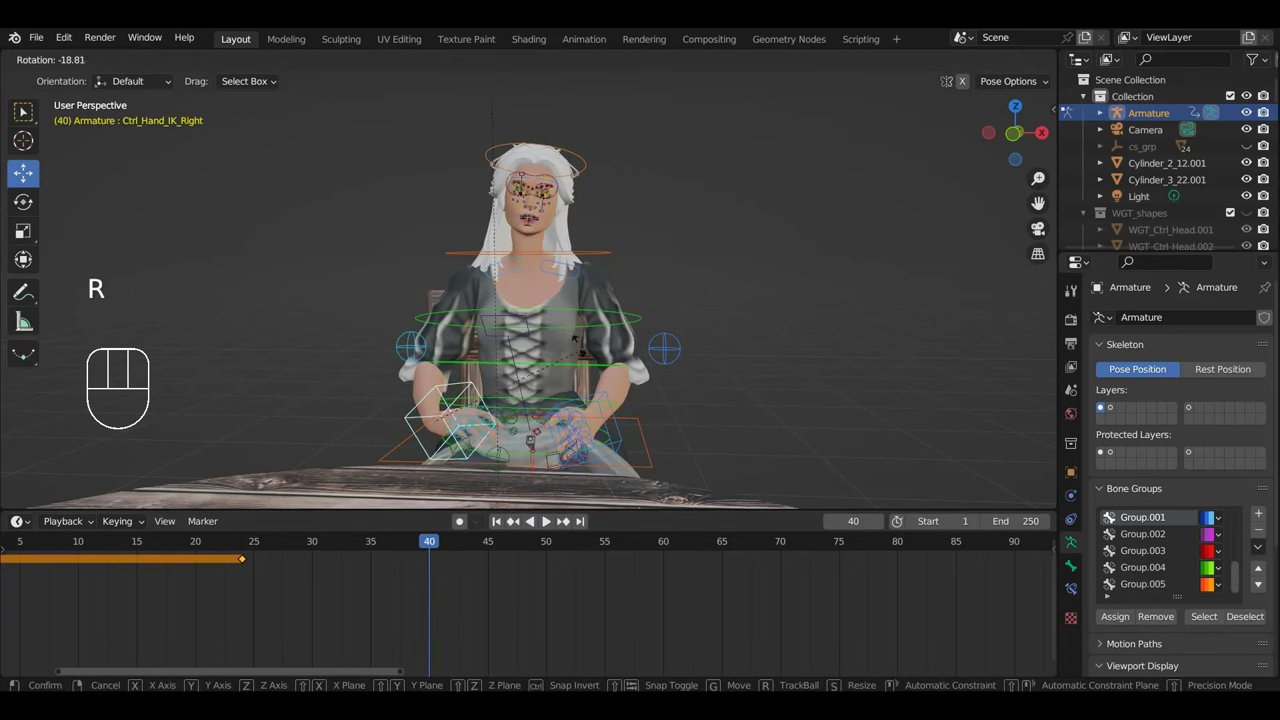
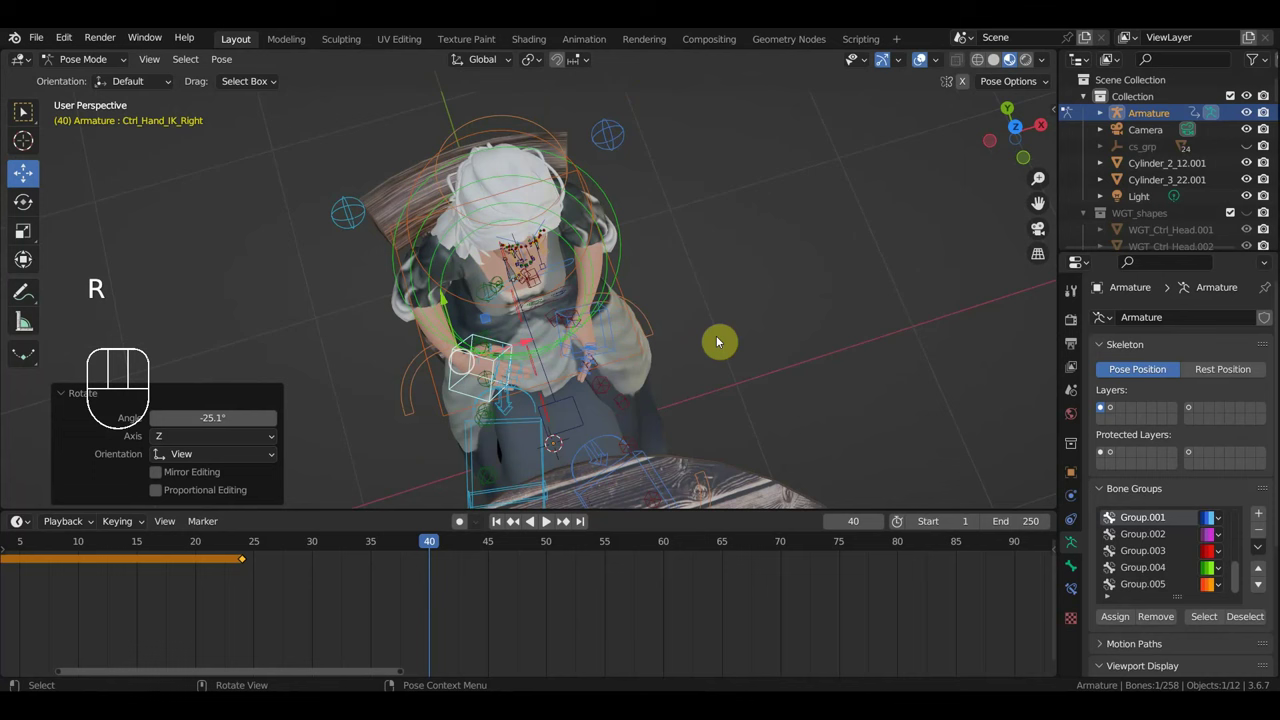
pyautogui.press('r')
pyautogui.moveTo(733, 386); pyautogui.dragTo(678, 271)
pyautogui.press('r')
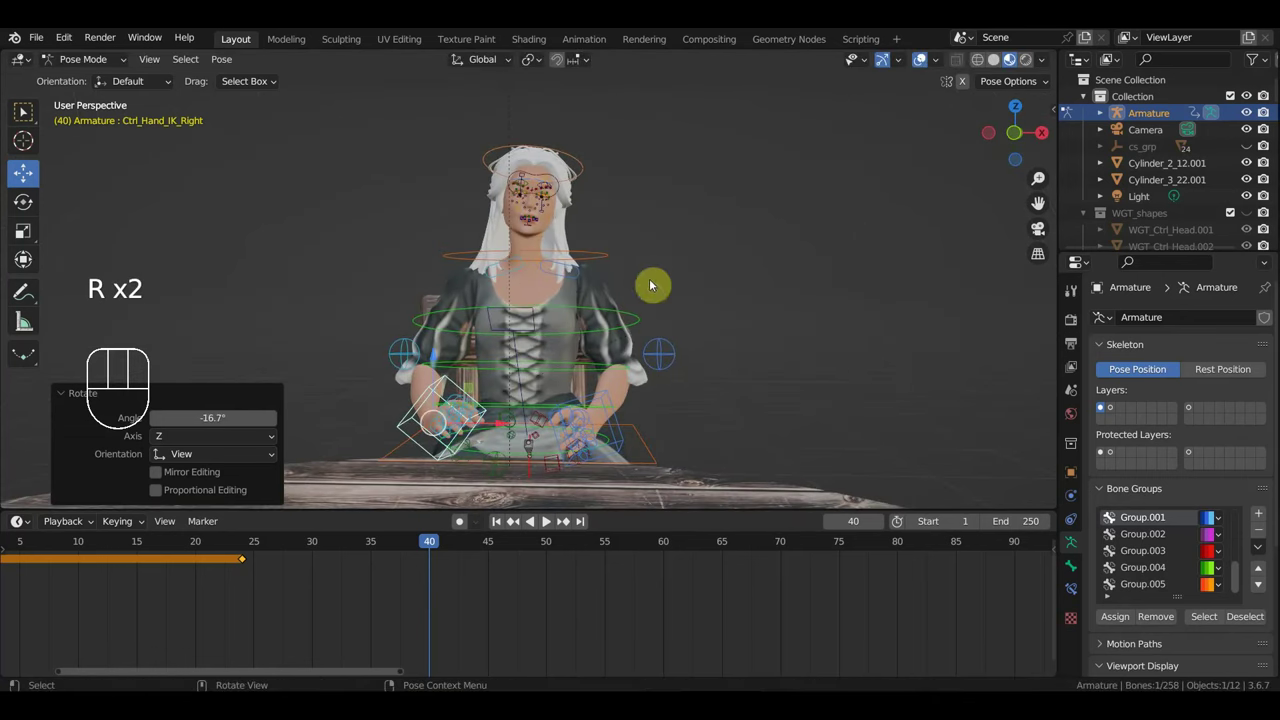
pyautogui.press('g')
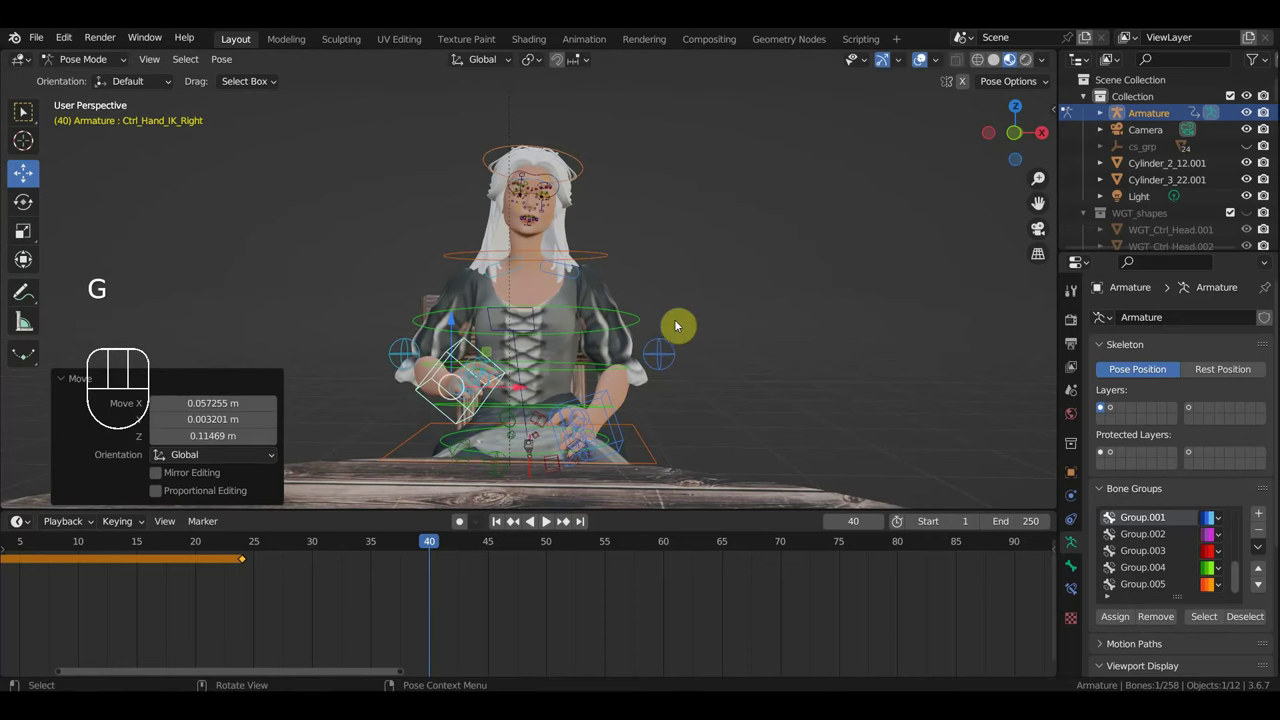
pyautogui.press('i')
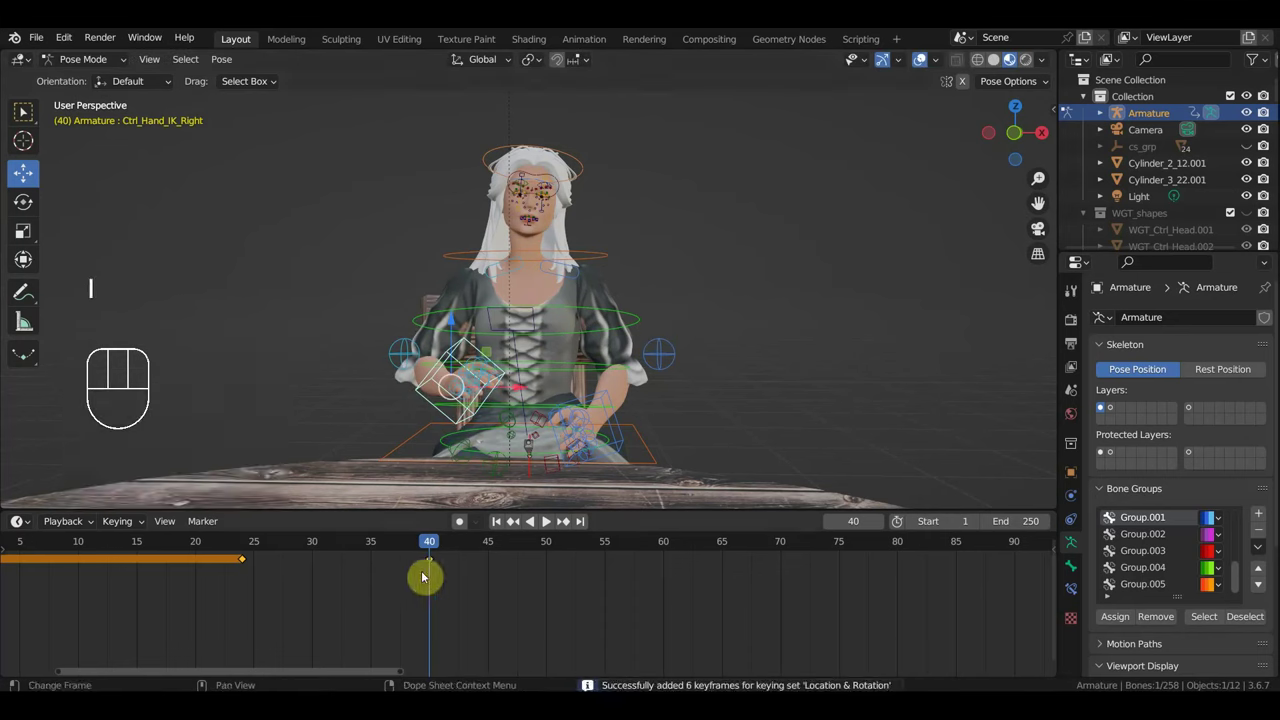
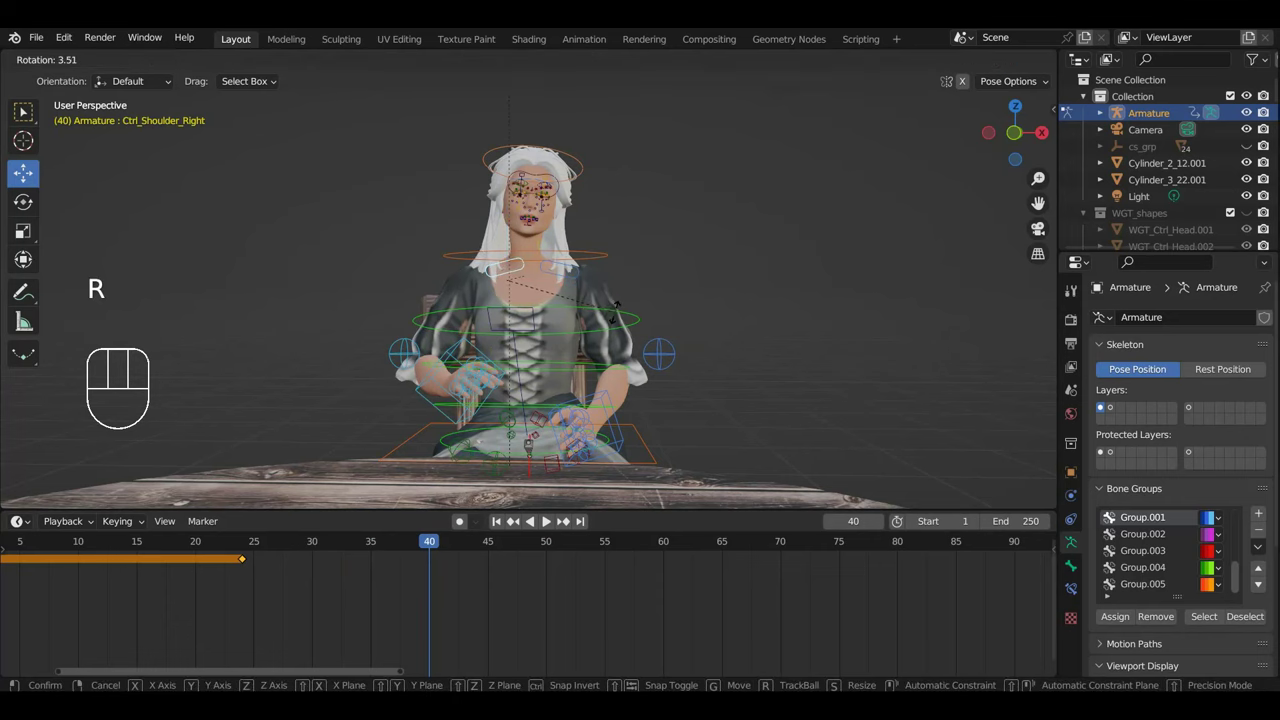
# Rotate Ctrl_Shoulder_Right at frame 40, step through frames 55 and 65, and reselect the right hand control.
pyautogui.press('i')
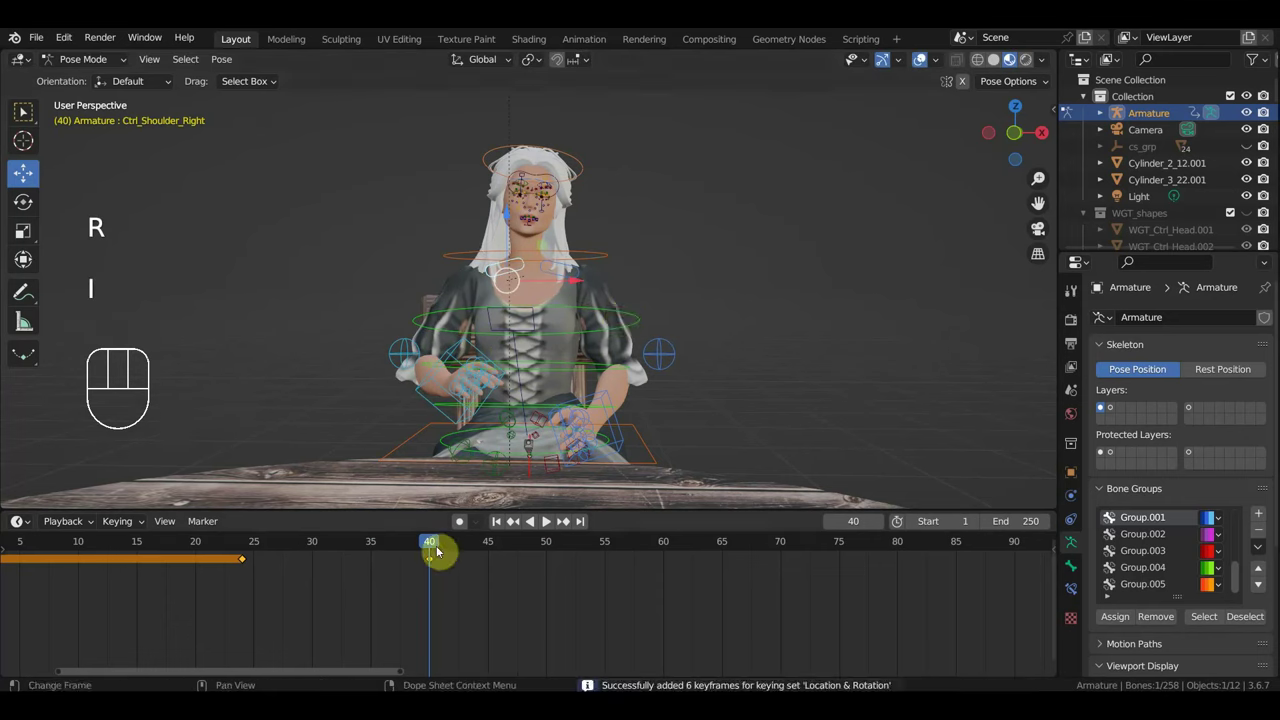
pyautogui.moveTo(416, 550); pyautogui.dragTo(616, 579)
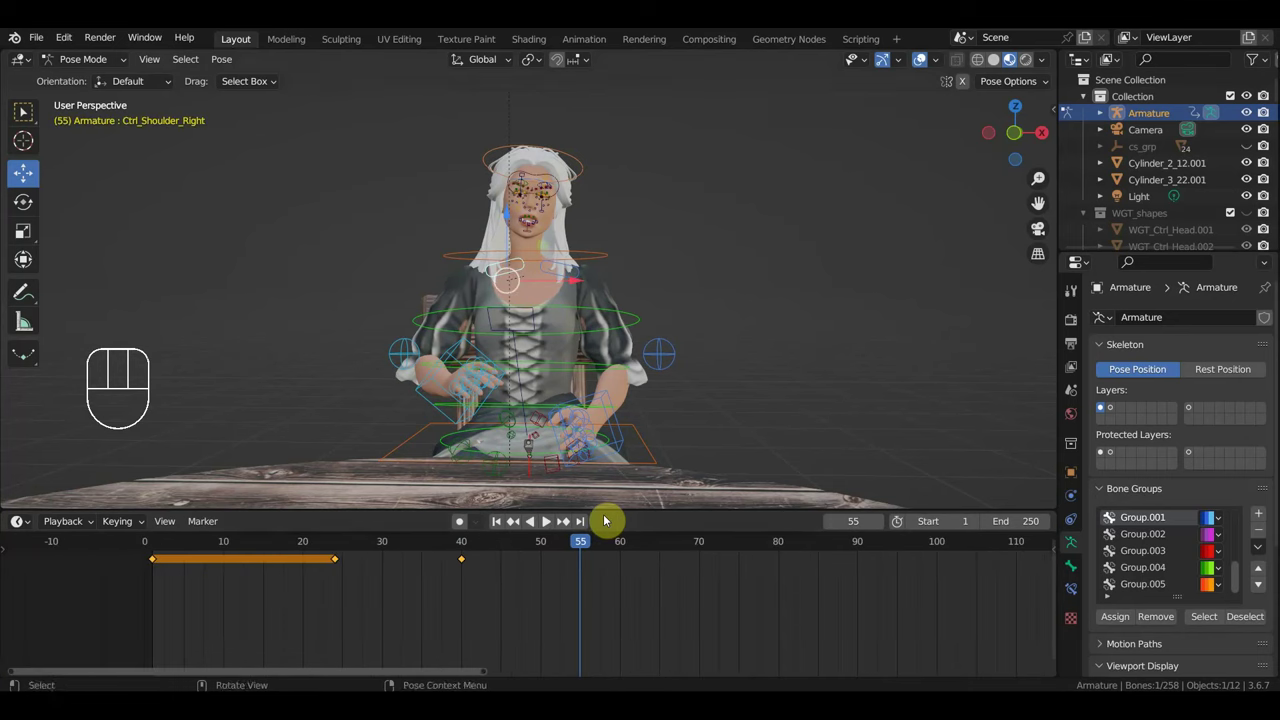
pyautogui.click(530, 236)
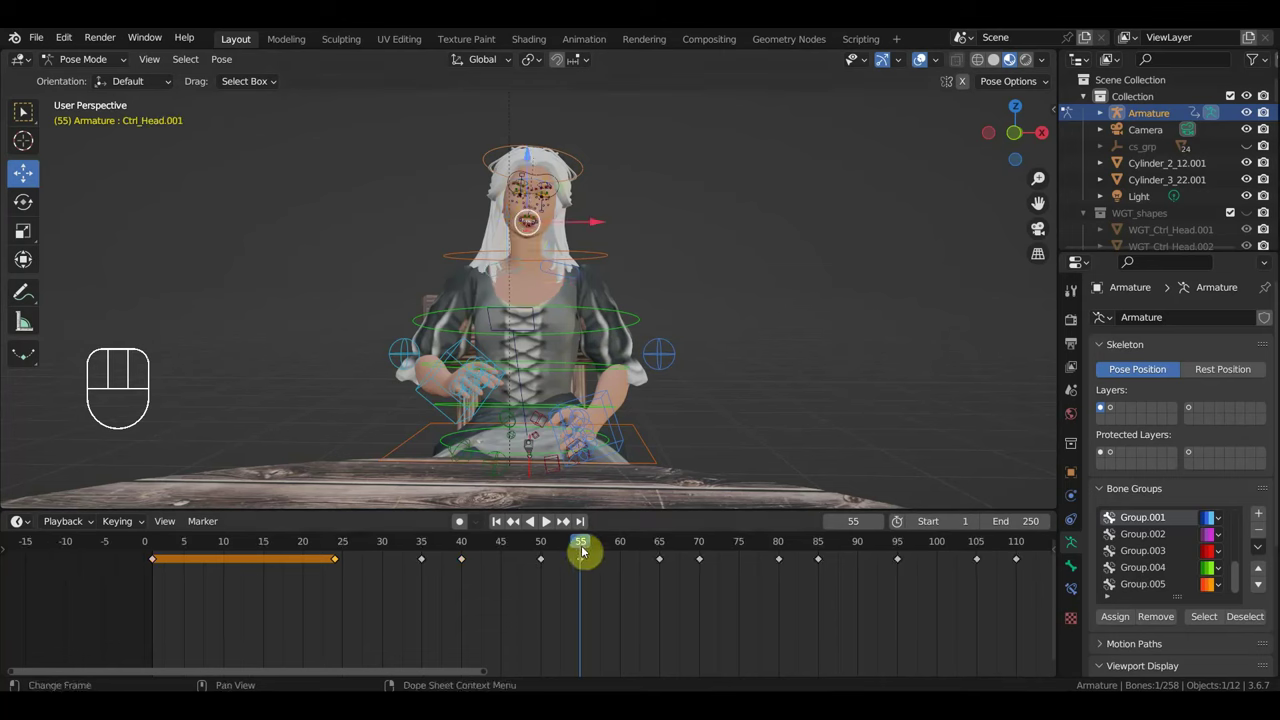
pyautogui.moveTo(610, 553); pyautogui.dragTo(618, 513)
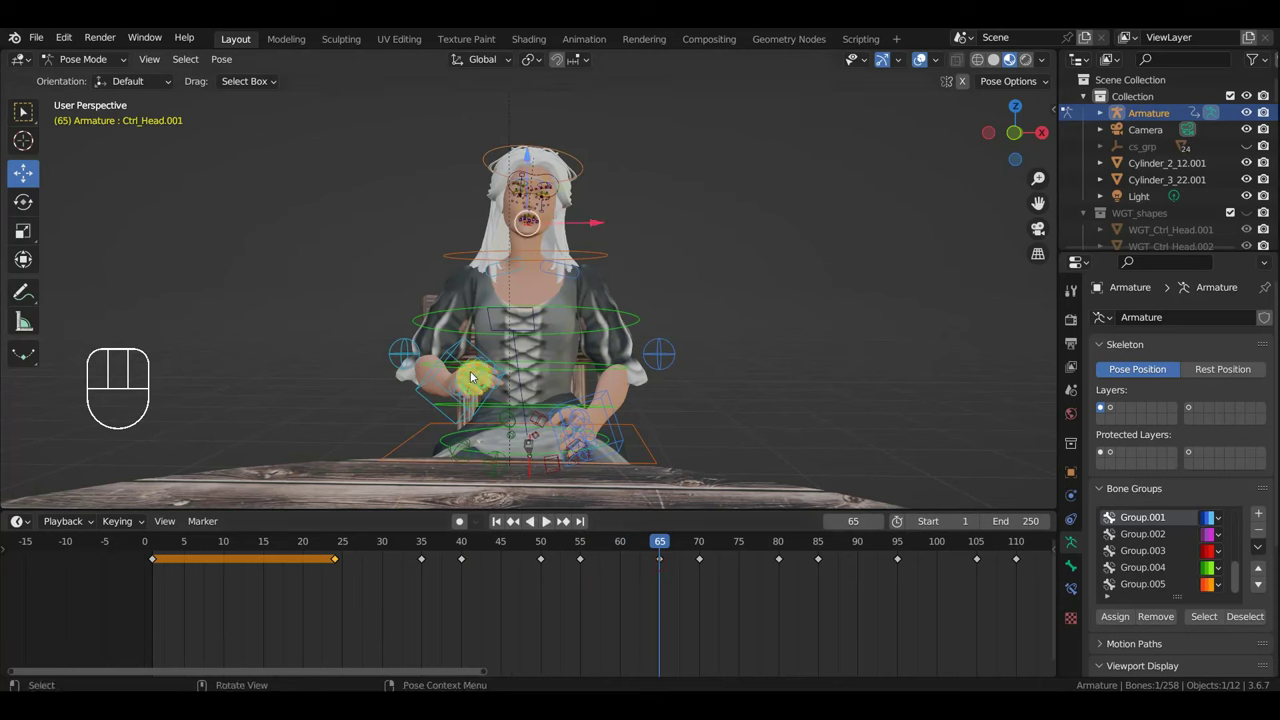
pyautogui.click(477, 351)
# Rotate the right arm further while checking it from the side and the front numpad view.
pyautogui.moveTo(559, 380); pyautogui.dragTo(745, 366)
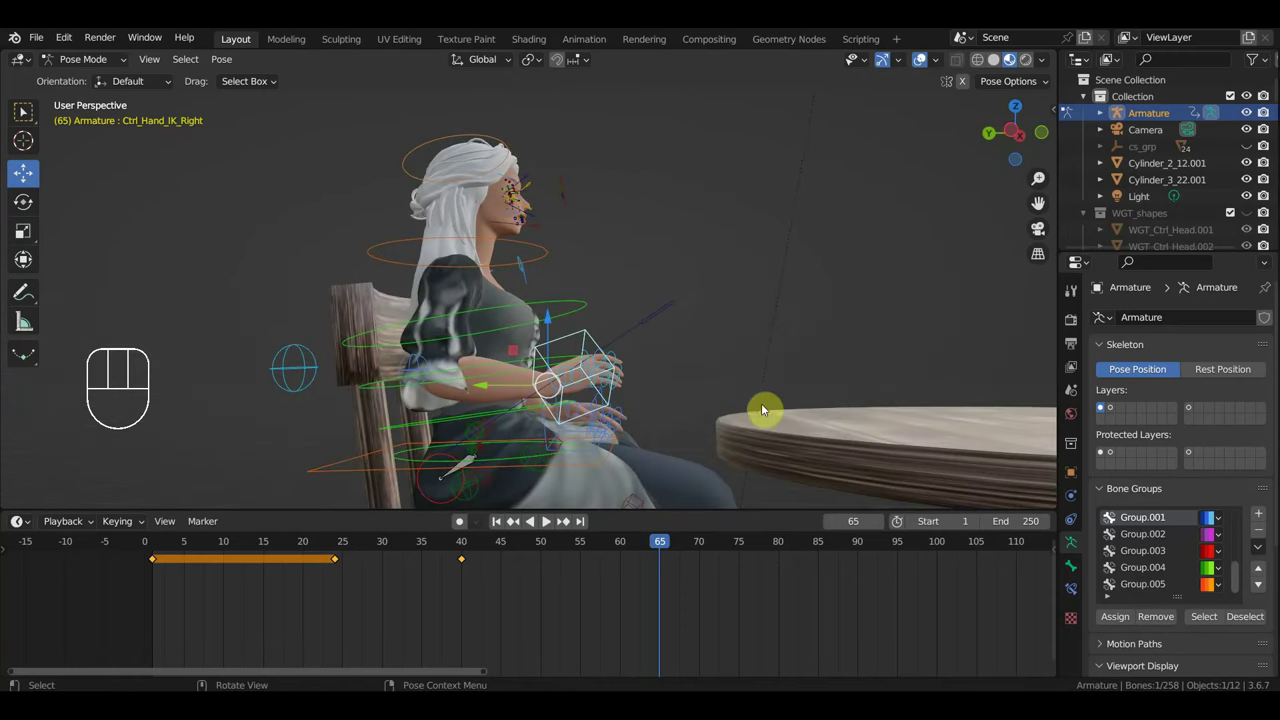
pyautogui.press('r')
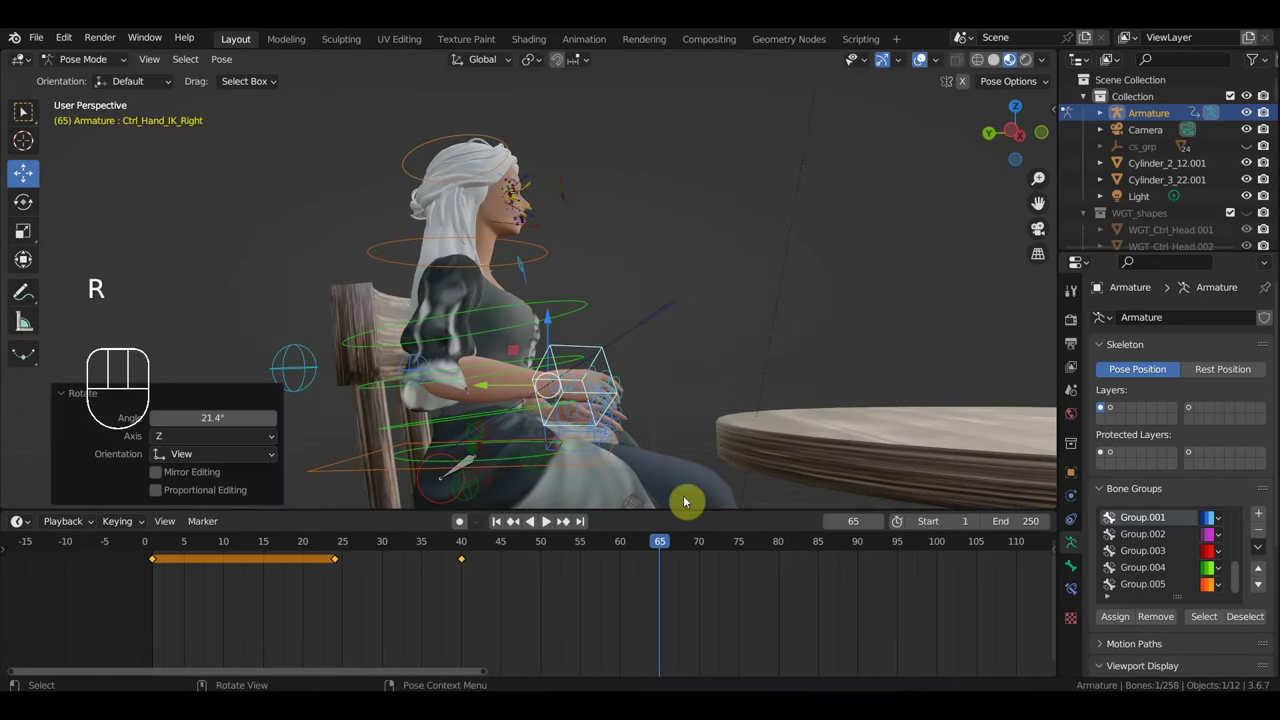
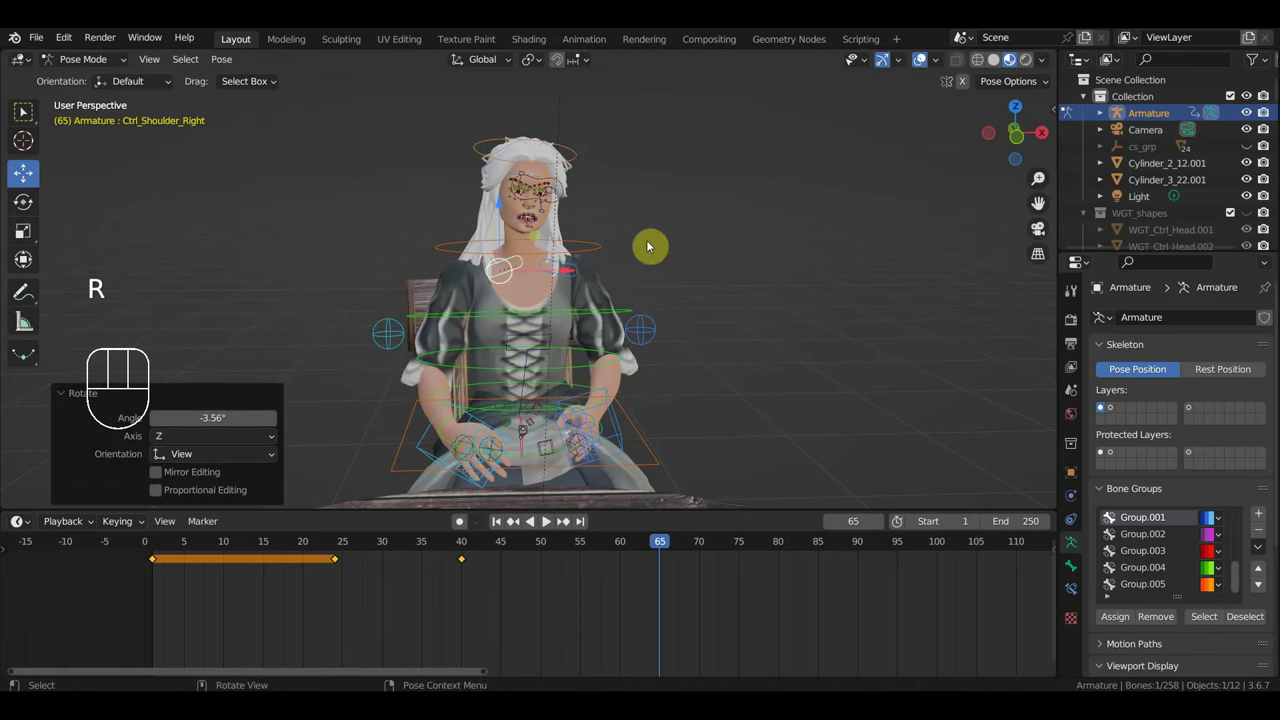
pyautogui.press('KP_1')
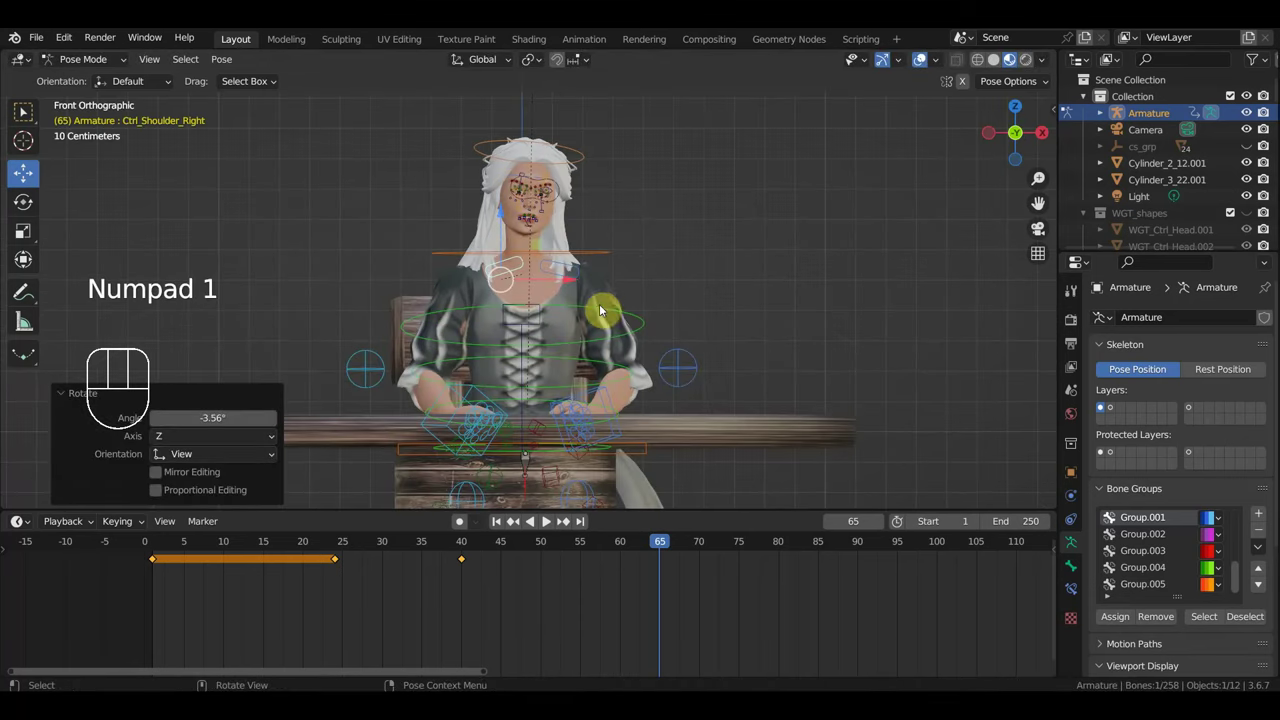
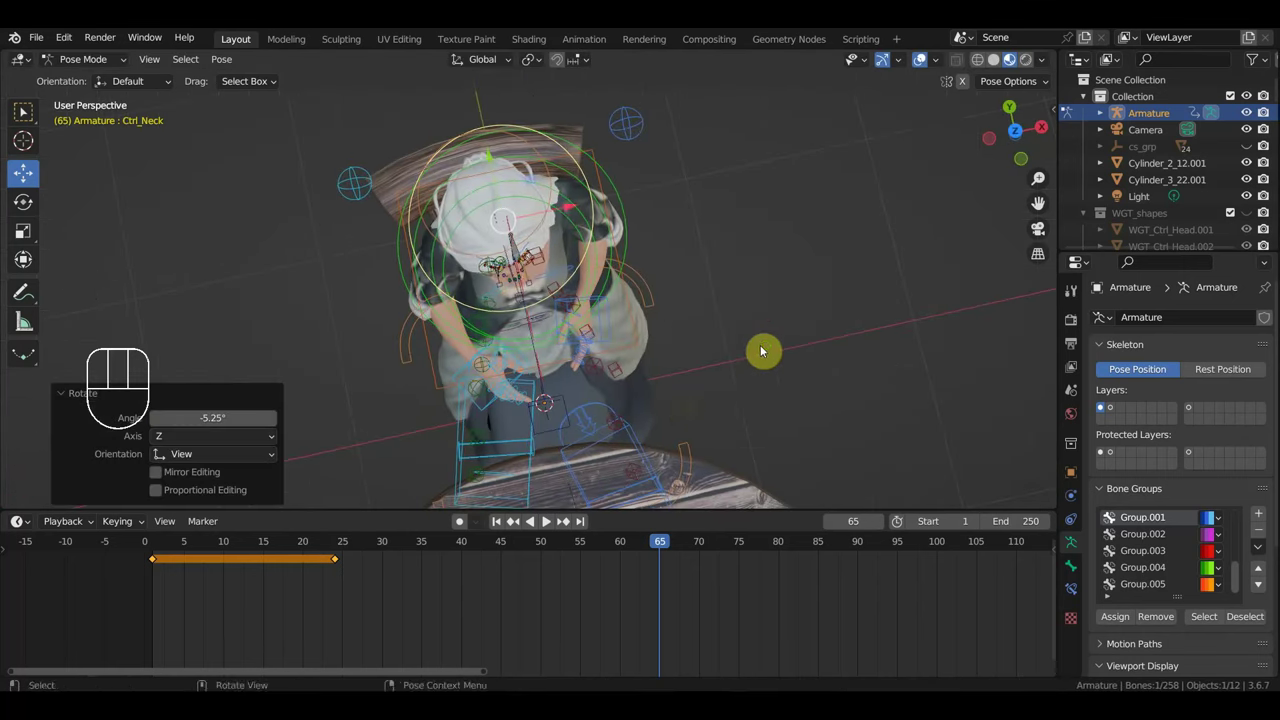
pyautogui.press('r')
pyautogui.moveTo(728, 356); pyautogui.dragTo(712, 200)
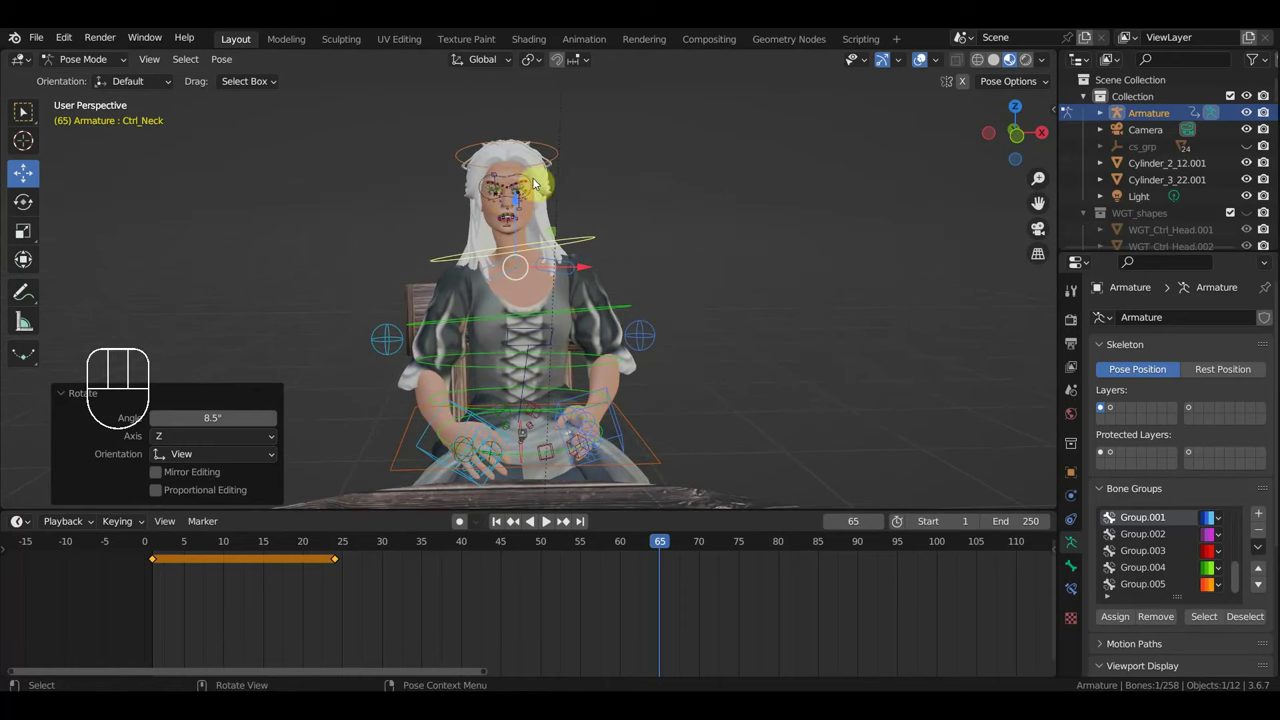
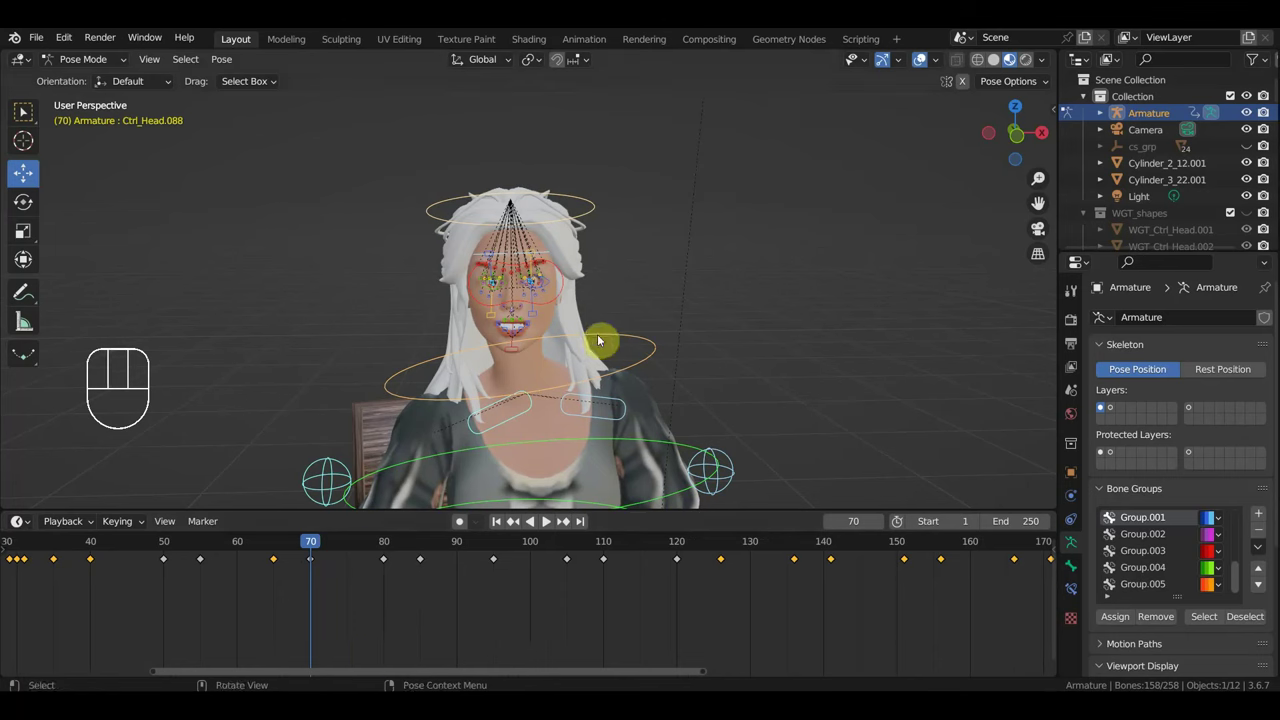
# Shift-select Ctrl_Neck, Ctrl_Spine2, Ctrl_Head and Ctrl_Hips at frame 70 in front view.
pyautogui.click(631, 337)
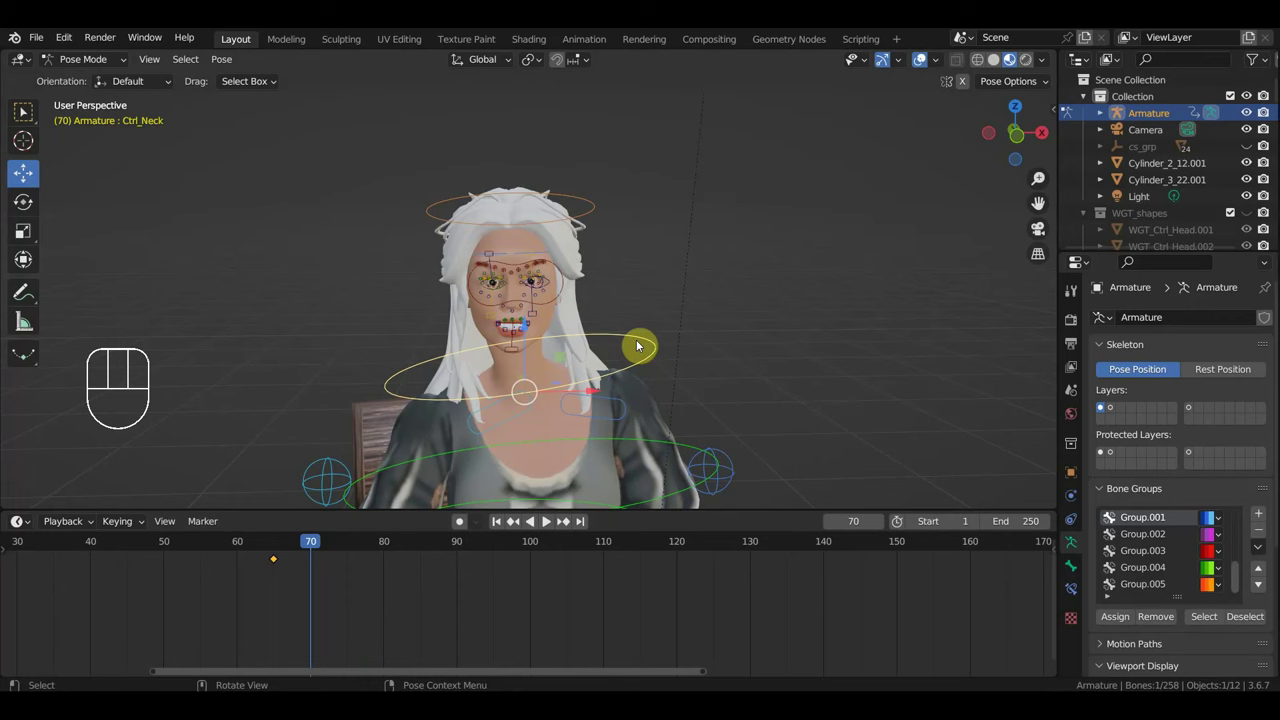
pyautogui.middleClick(544, 524)
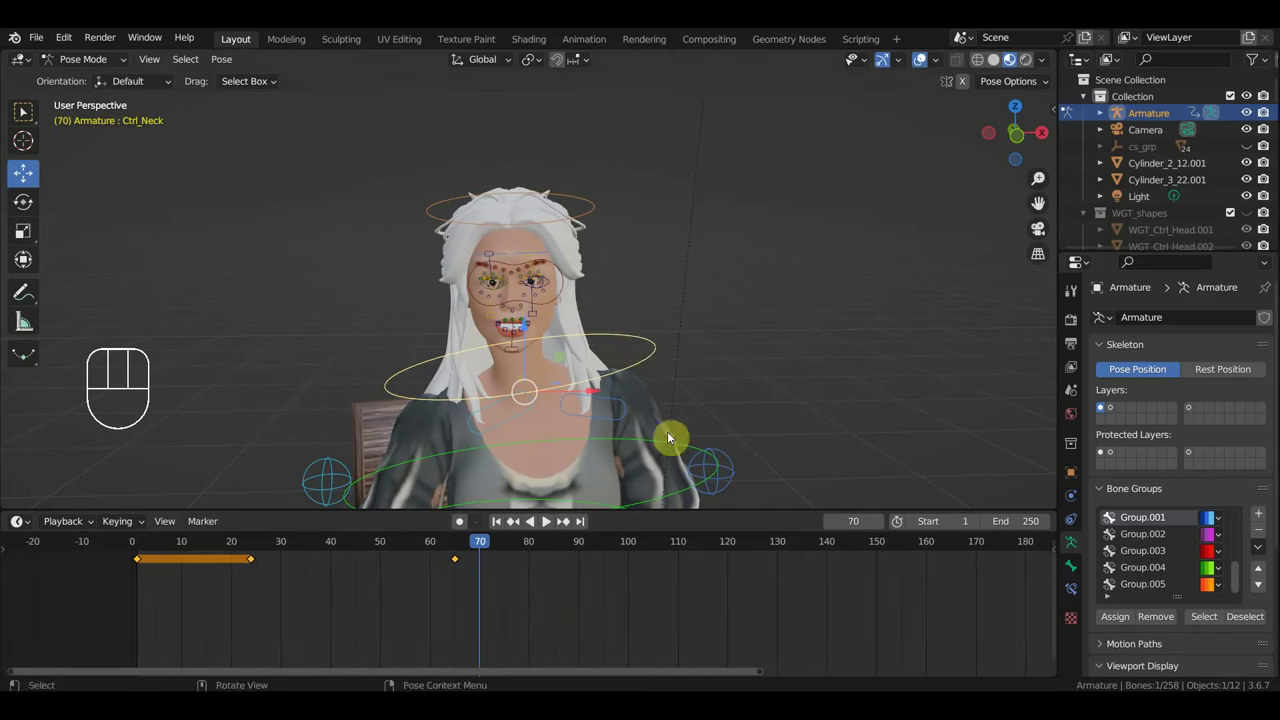
pyautogui.click(661, 443)
pyautogui.moveTo(704, 404); pyautogui.dragTo(709, 338)
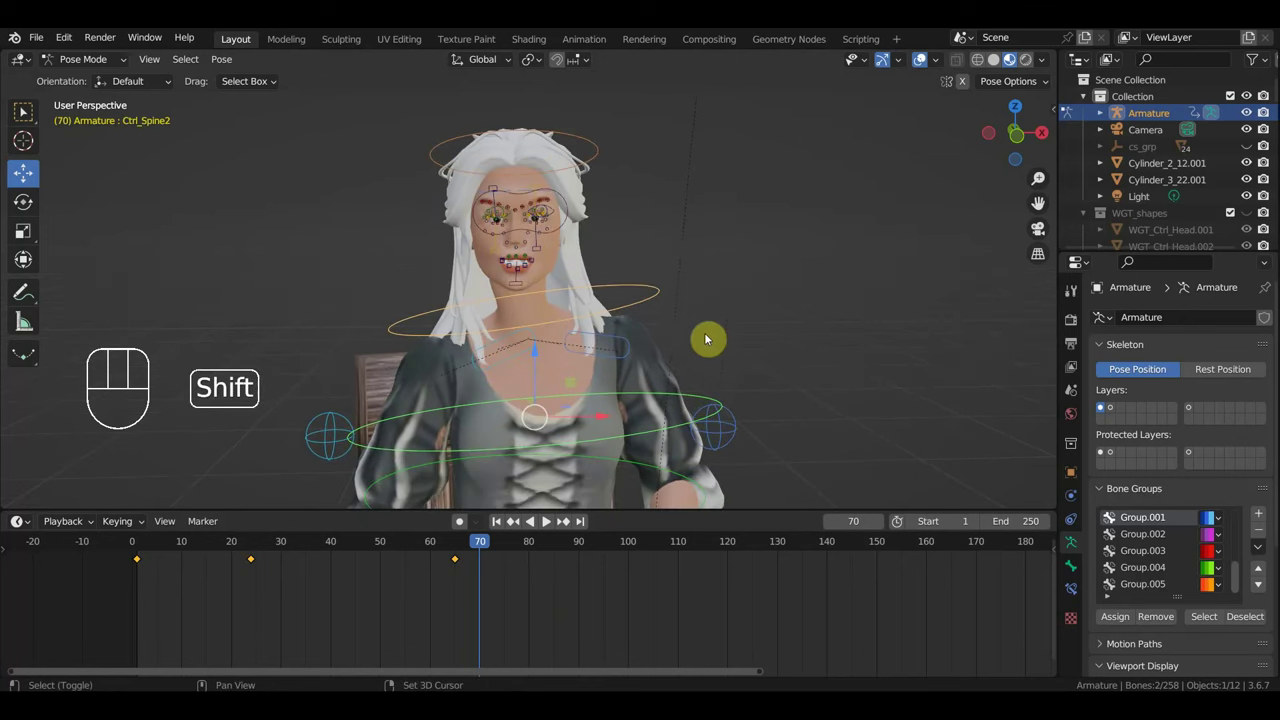
pyautogui.click(598, 148)
pyautogui.moveTo(794, 359); pyautogui.dragTo(790, 371)
pyautogui.press('KP_1')
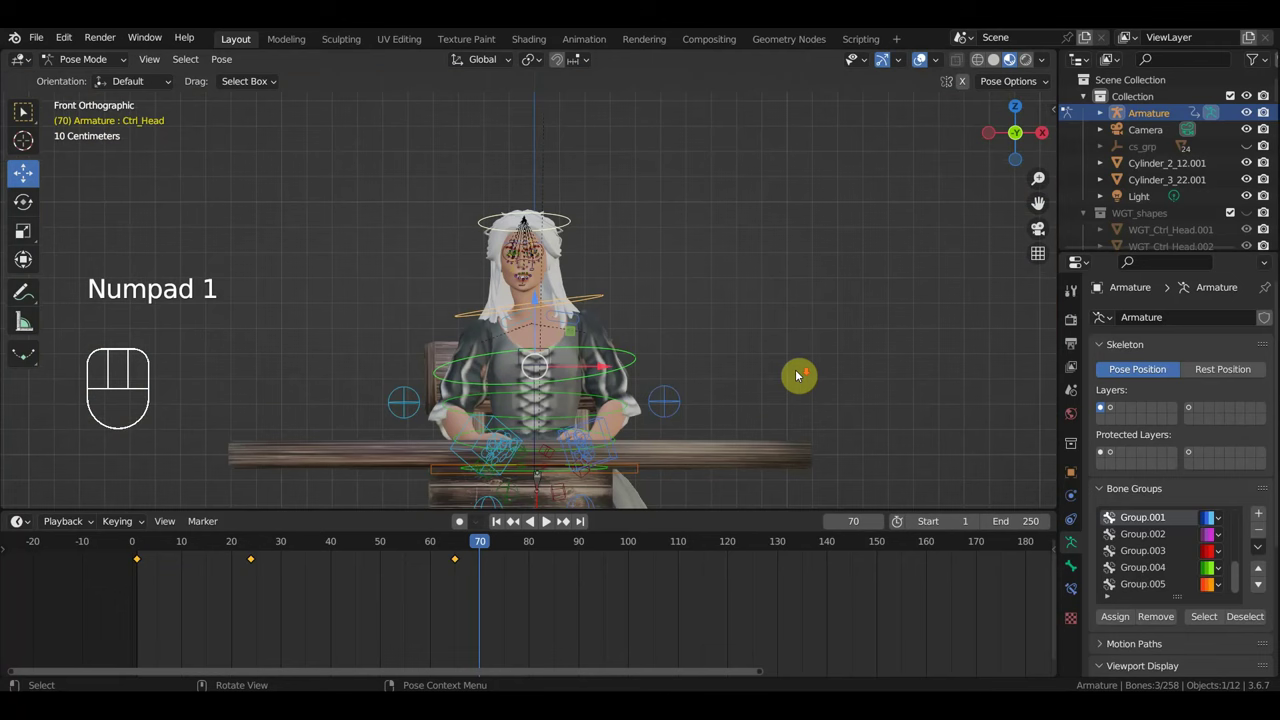
pyautogui.click(639, 479)
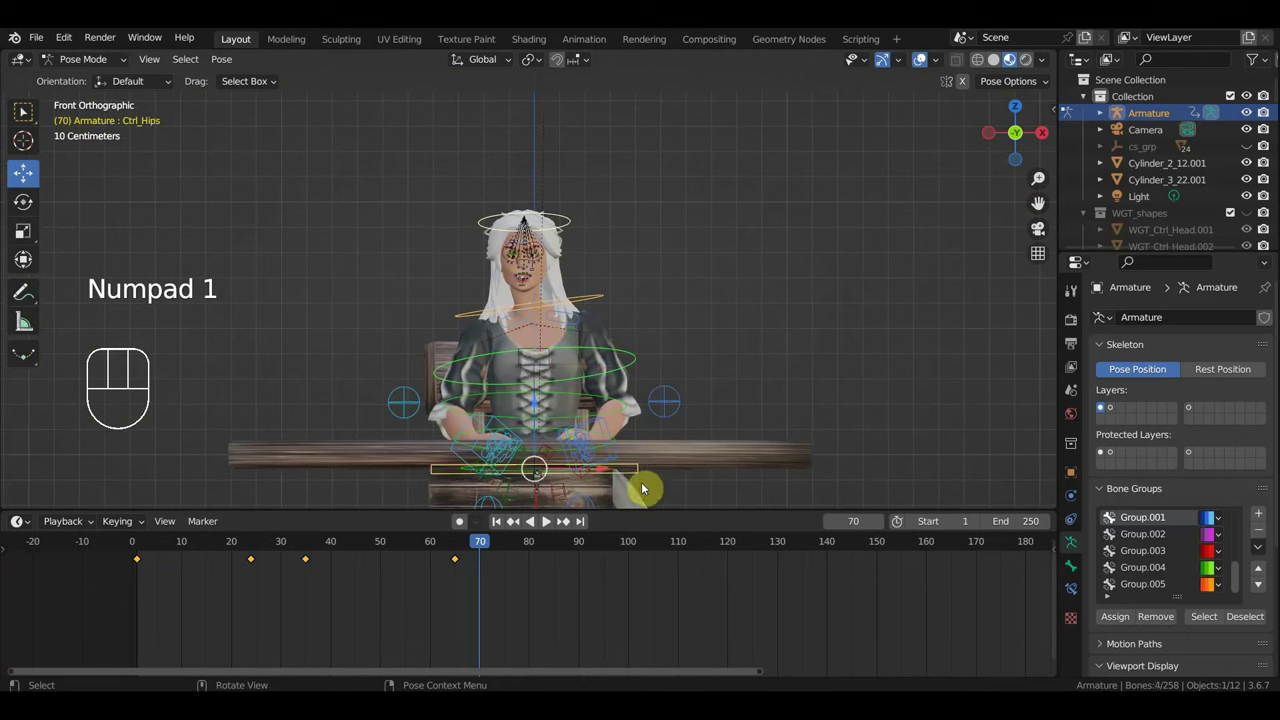
pyautogui.click(540, 631)
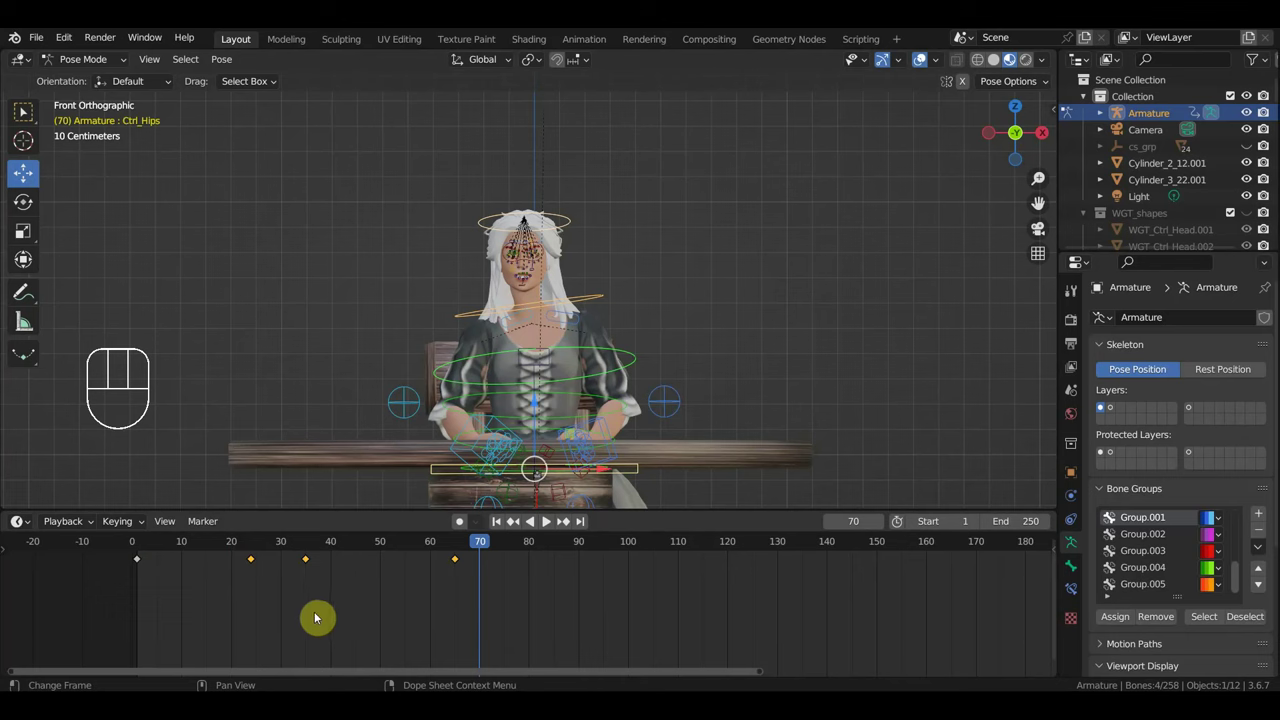
# Duplicate the torso and head keys later in time, mirror the later group near frame 142 and slide it along the timeline.
pyautogui.press('shift+d')
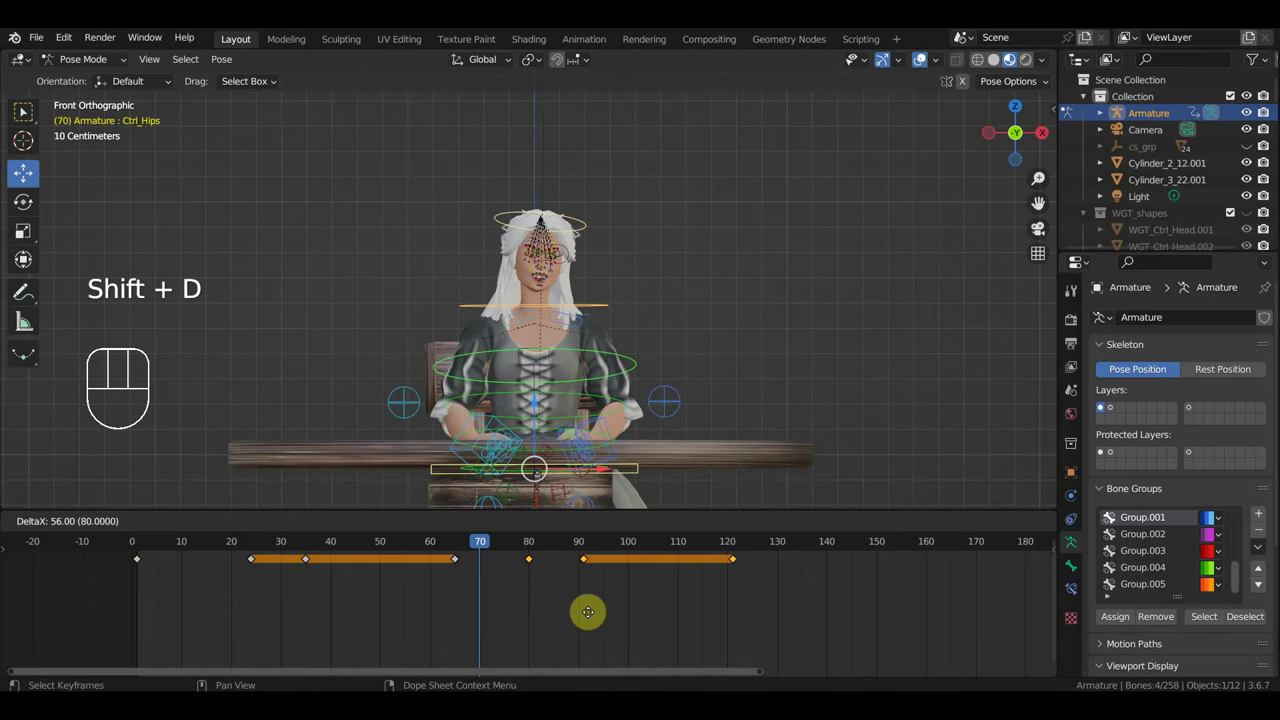
pyautogui.press('shift+d')
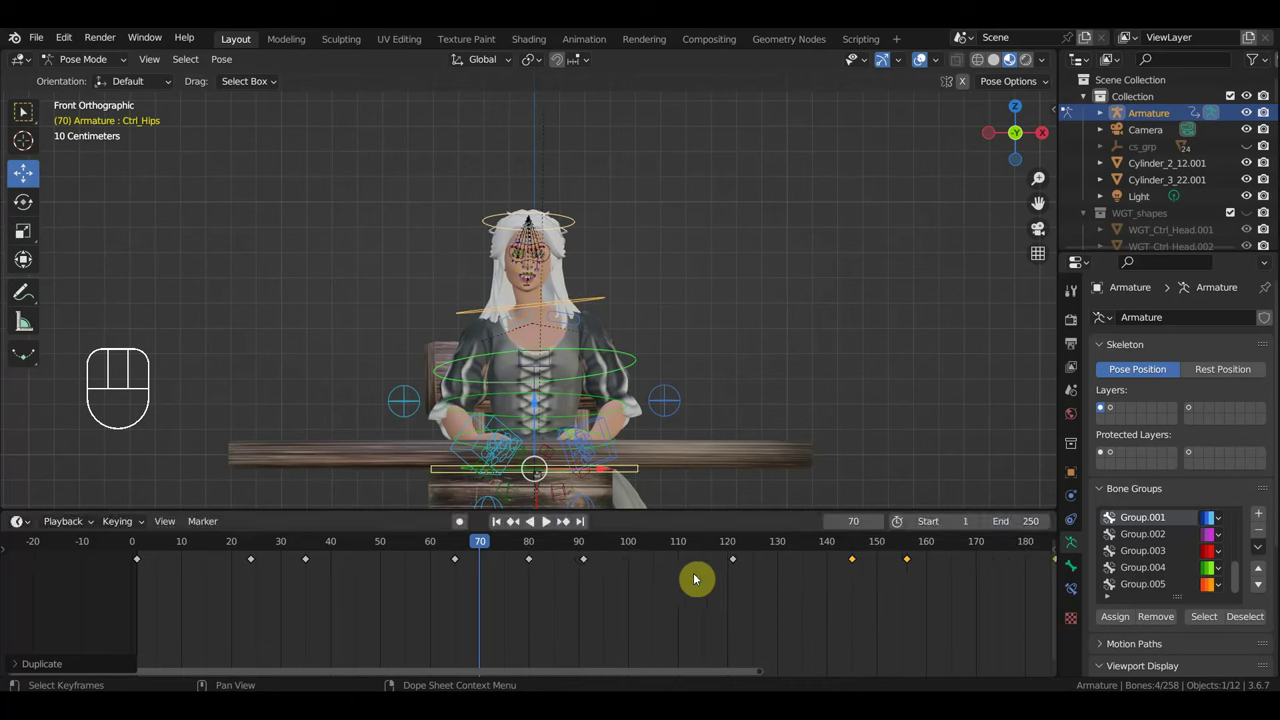
pyautogui.moveTo(503, 550); pyautogui.dragTo(844, 590)
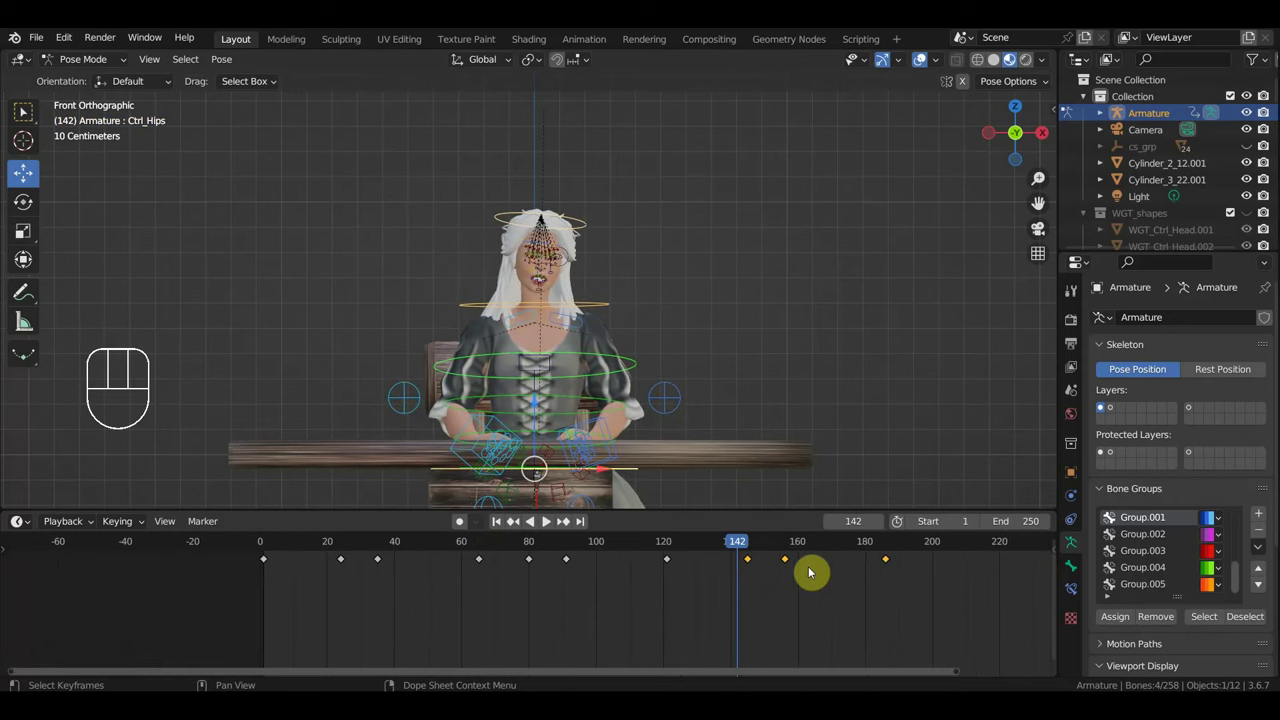
pyautogui.moveTo(788, 568); pyautogui.dragTo(901, 628)
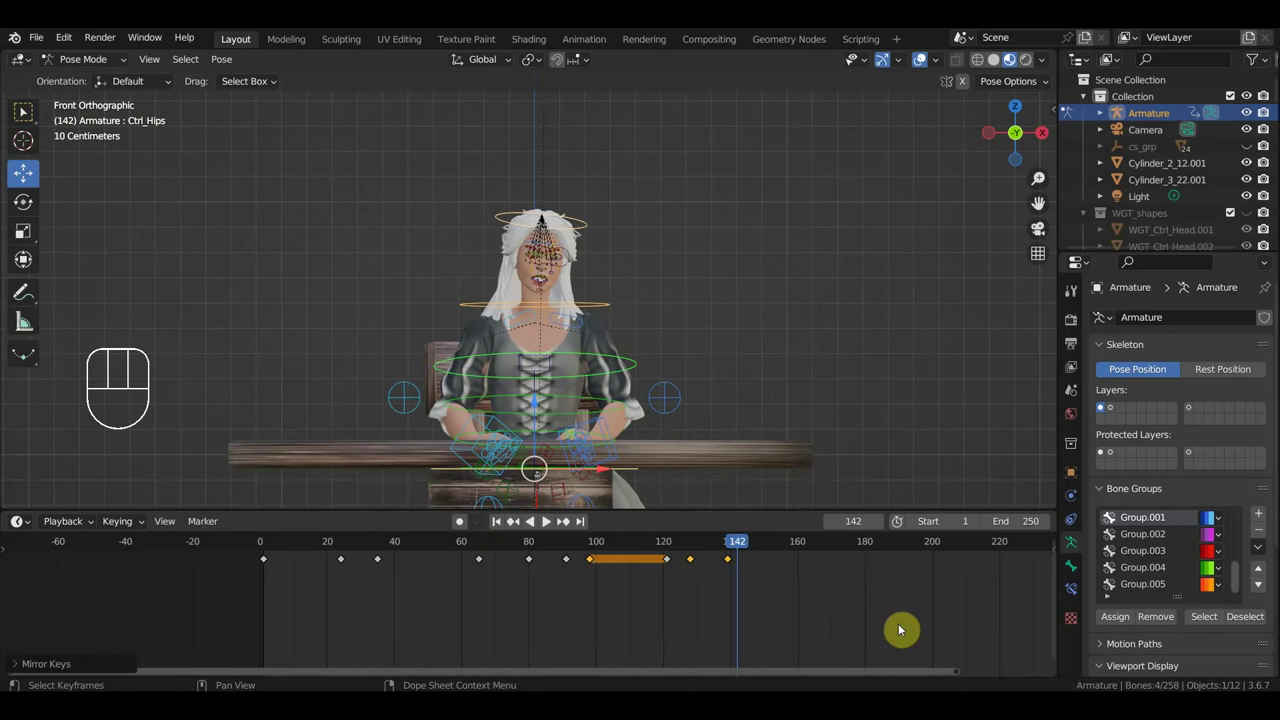
pyautogui.press('g')
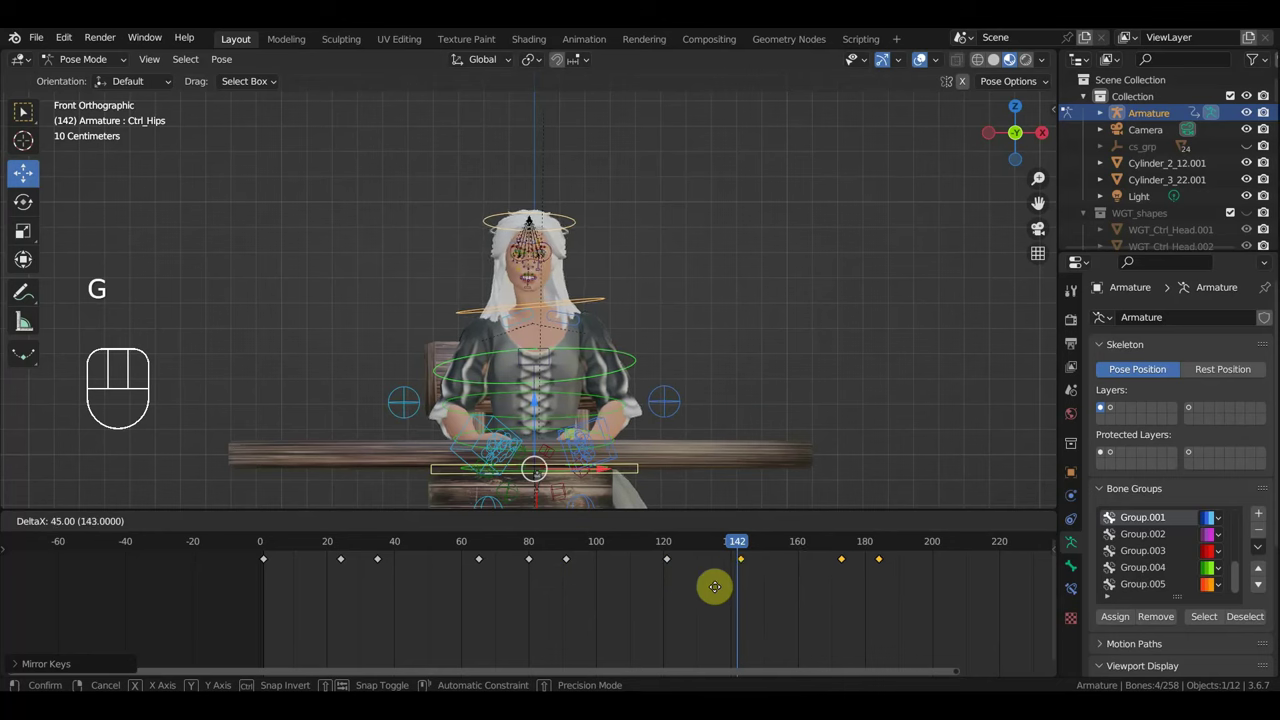
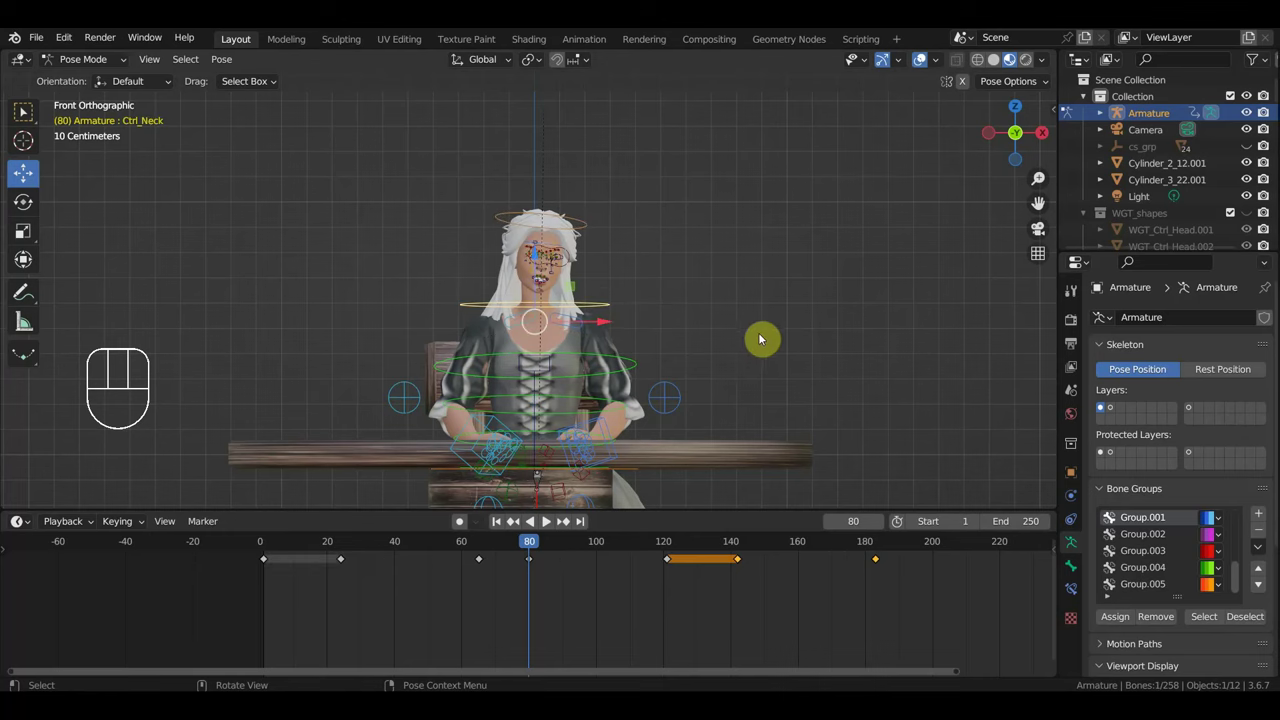
# Tilt Ctrl_Neck to one side and key its location and rotation at frame 80.
pyautogui.press('r')
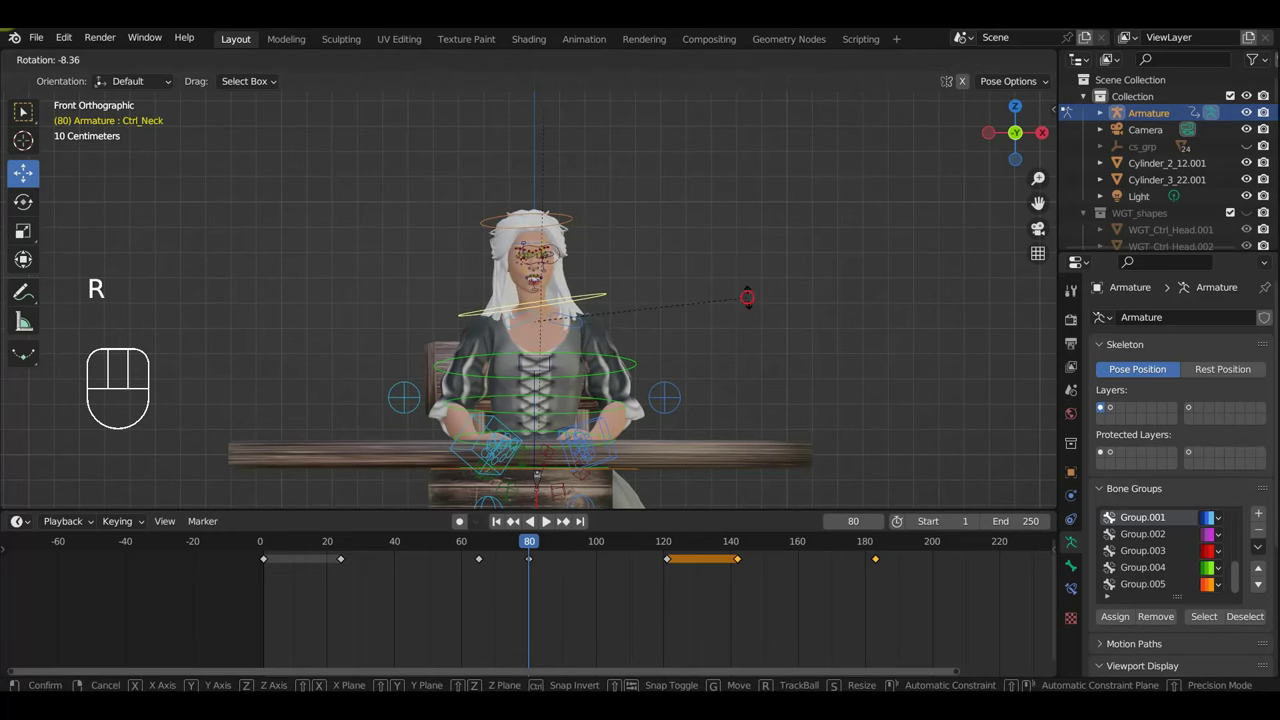
pyautogui.moveTo(775, 312); pyautogui.dragTo(791, 471)
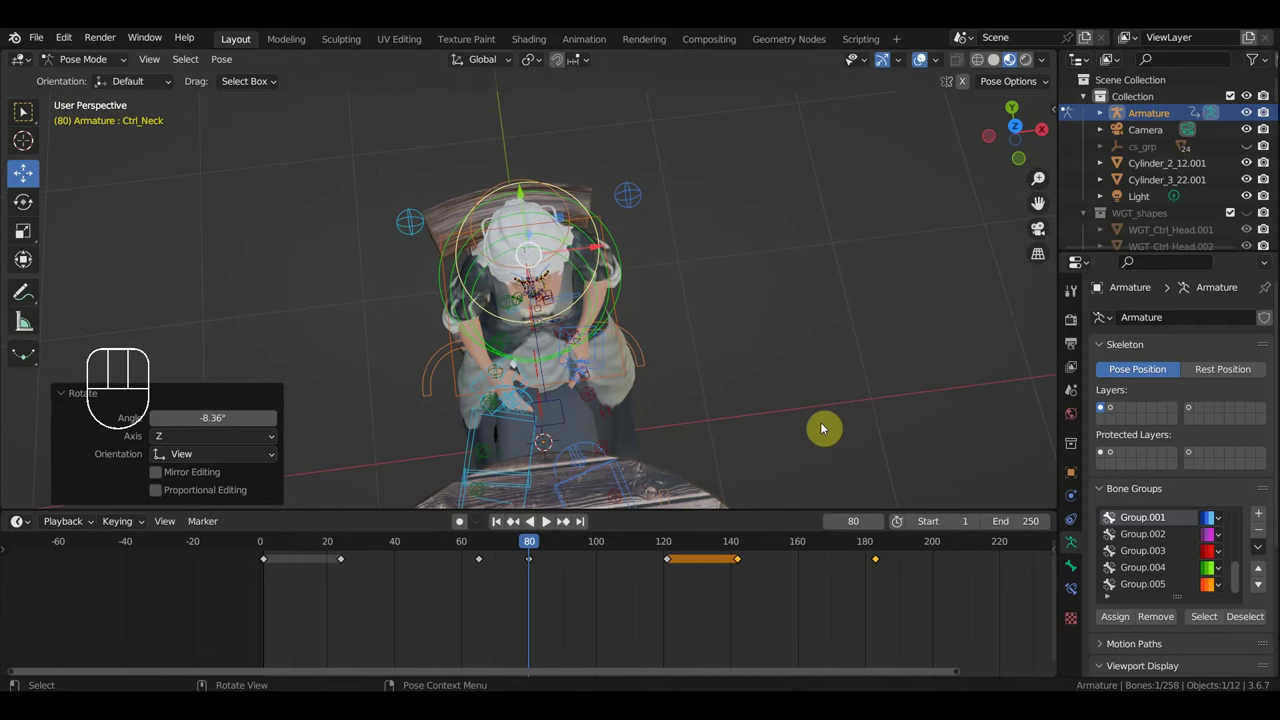
pyautogui.scroll(3)
pyautogui.middleClick(809, 453)
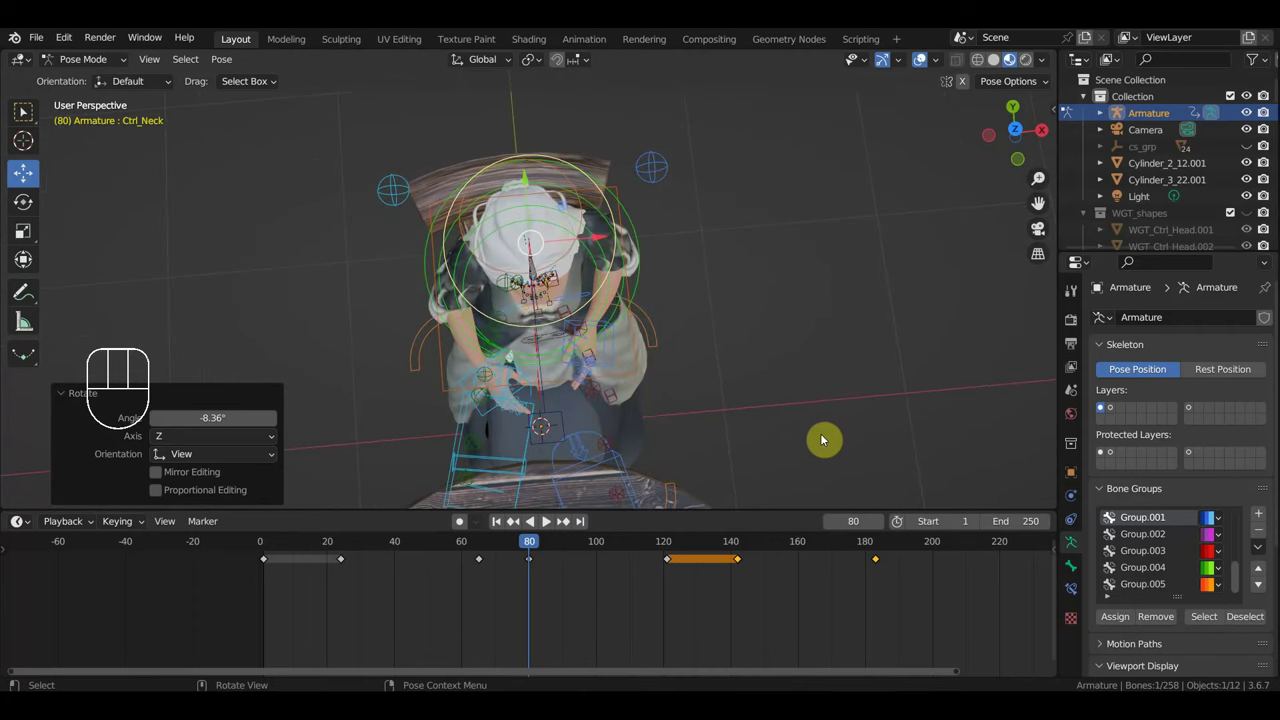
pyautogui.moveTo(809, 442); pyautogui.dragTo(768, 280)
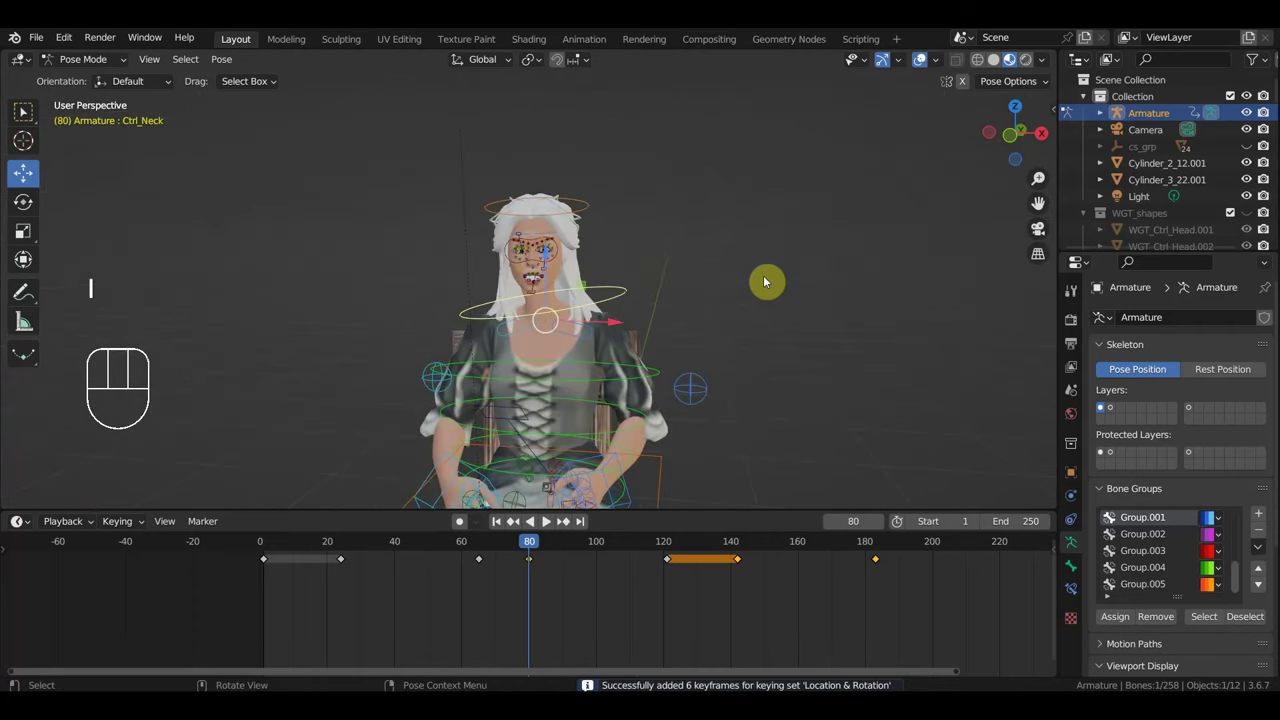
pyautogui.press('KP_1')
pyautogui.moveTo(752, 378); pyautogui.dragTo(749, 294)
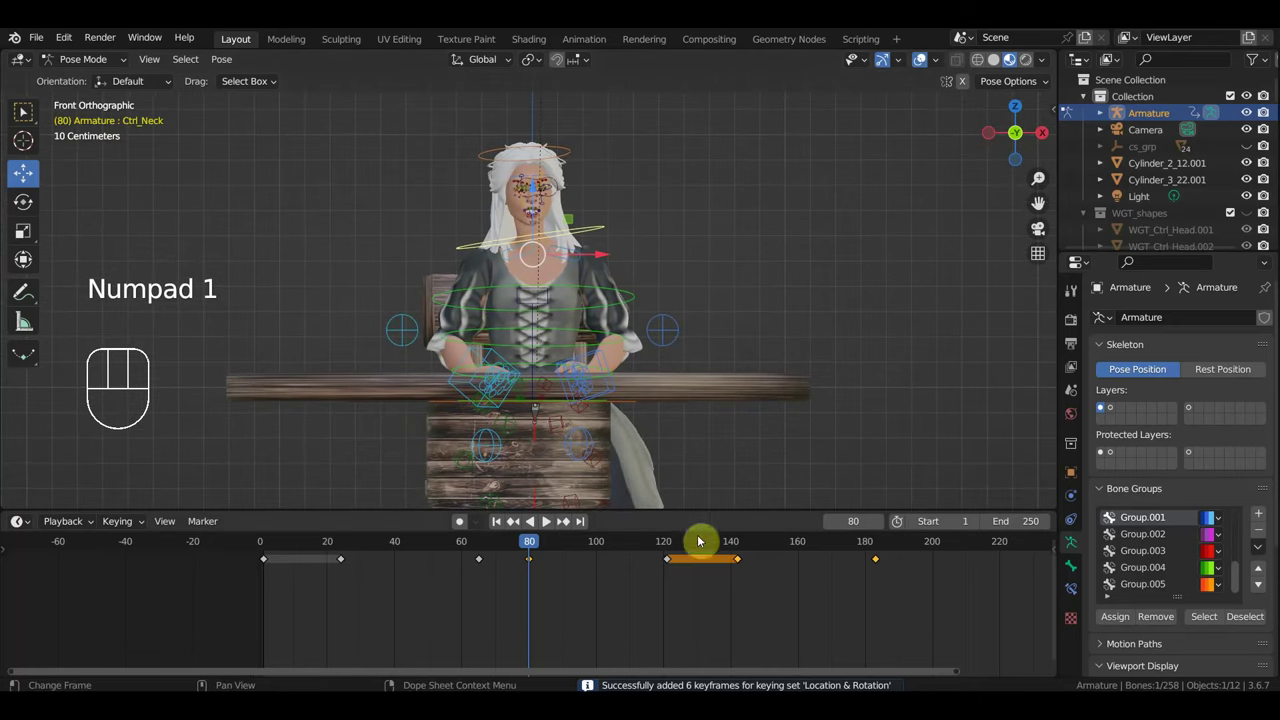
# Scrub the repeated body motion out to frame 202 and select all rig controls for duplicating keys onward.
pyautogui.moveTo(548, 544); pyautogui.dragTo(927, 601)
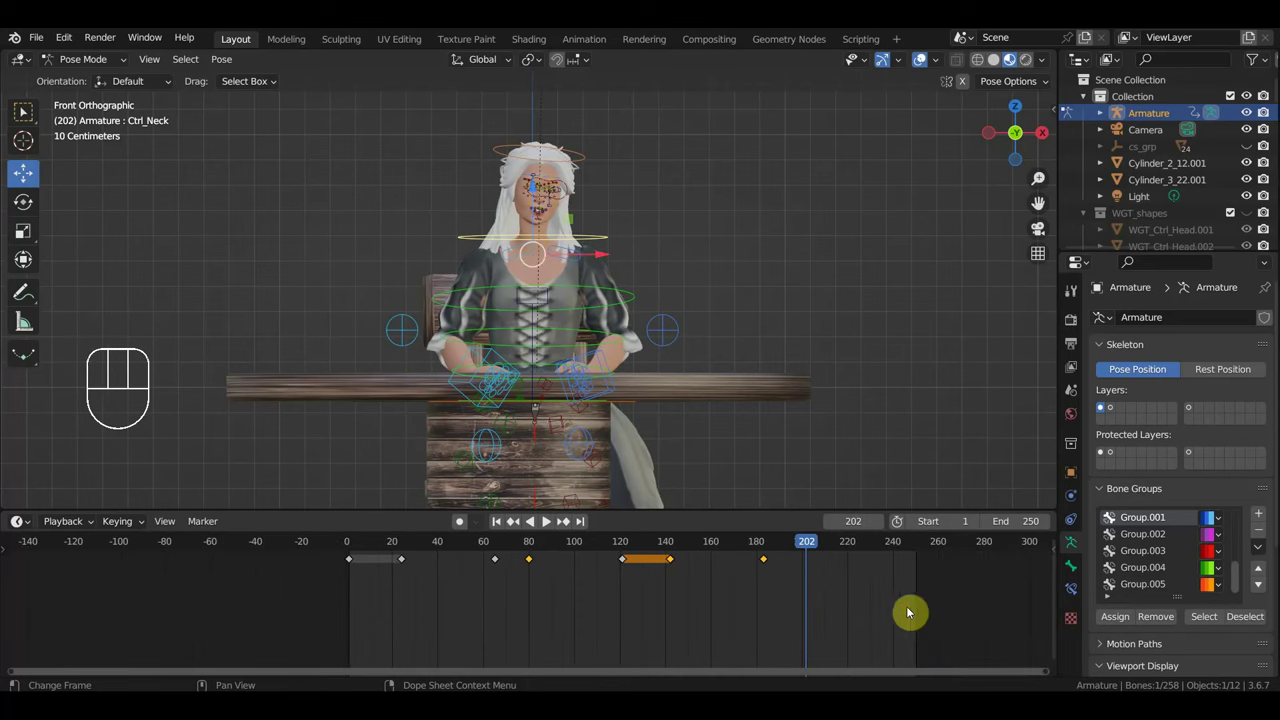
pyautogui.moveTo(815, 621); pyautogui.dragTo(397, 544)
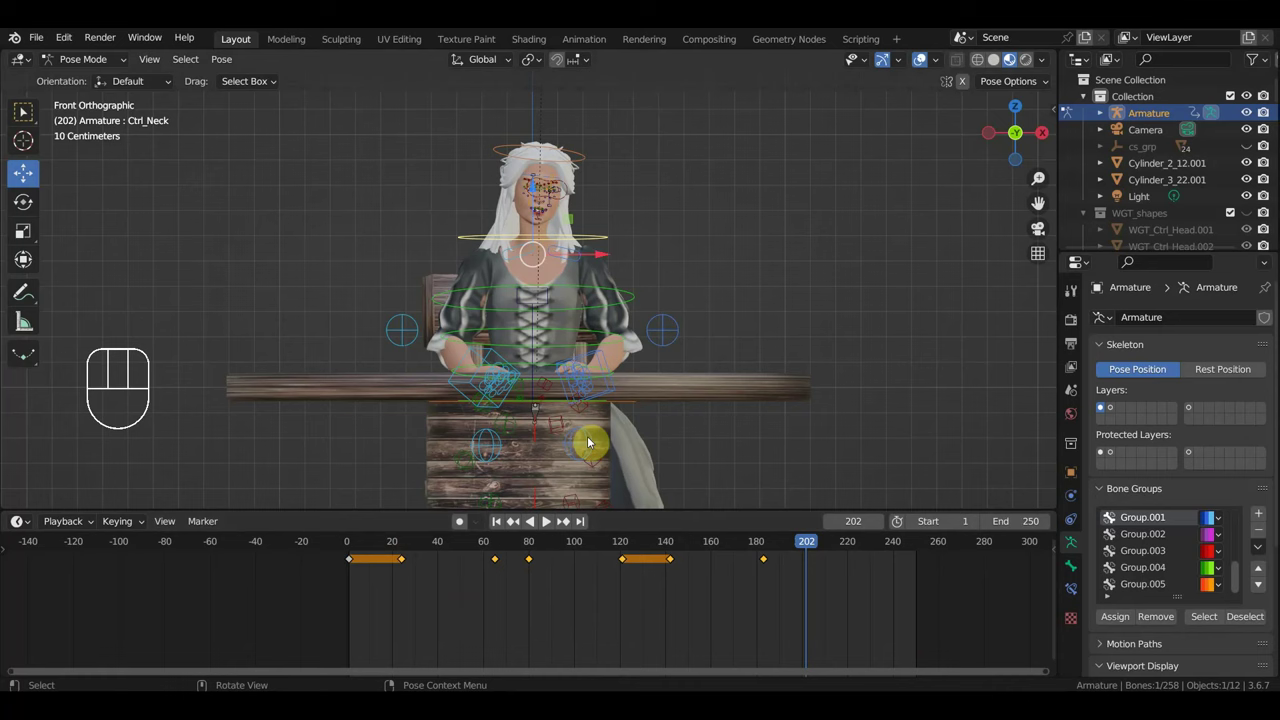
pyautogui.press('a')
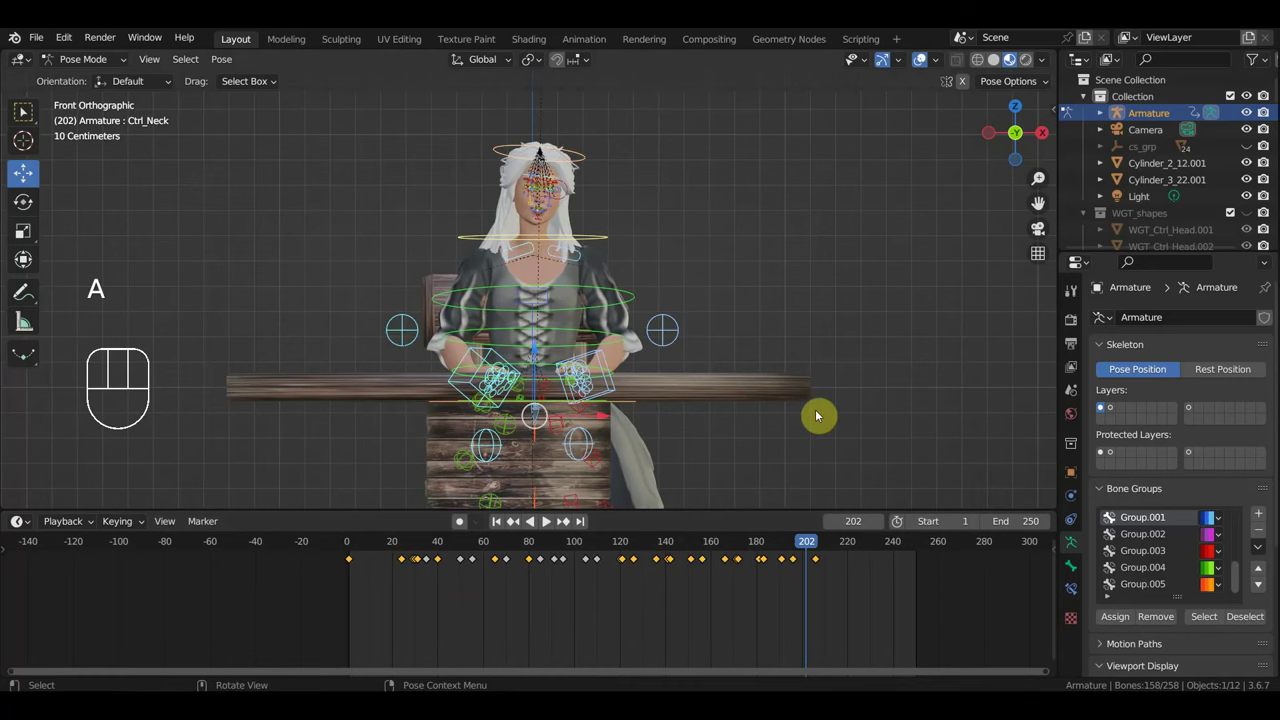
pyautogui.press('ctrl+z')
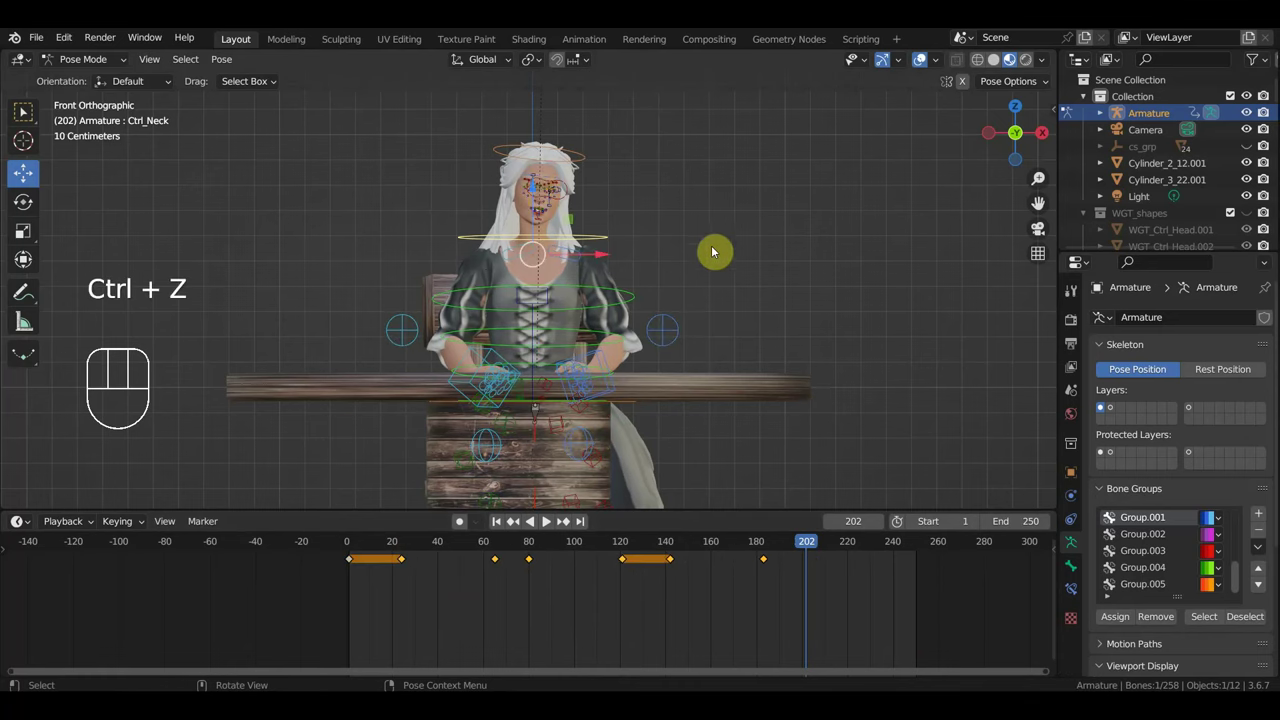
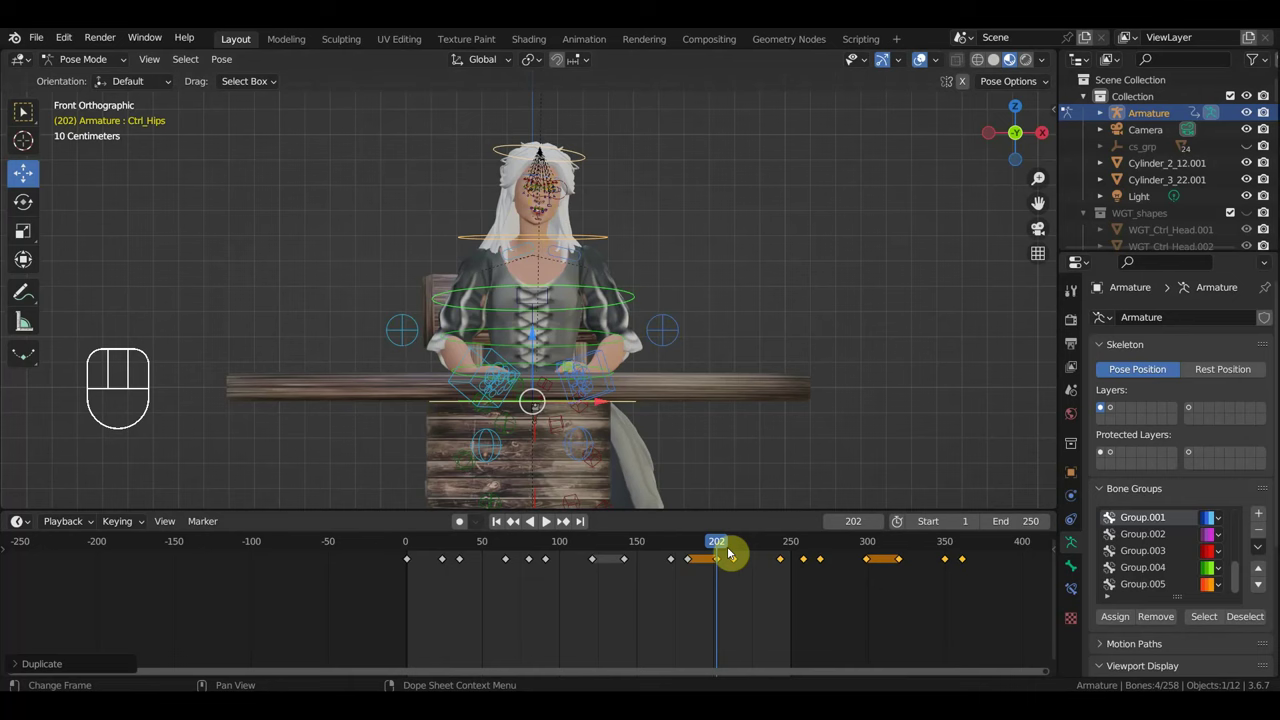
# Scrub to frame 264 and key the body pose there, with body keys reaching about frame 360.
pyautogui.moveTo(728, 552); pyautogui.dragTo(816, 586)
pyautogui.moveTo(817, 592); pyautogui.dragTo(770, 557)
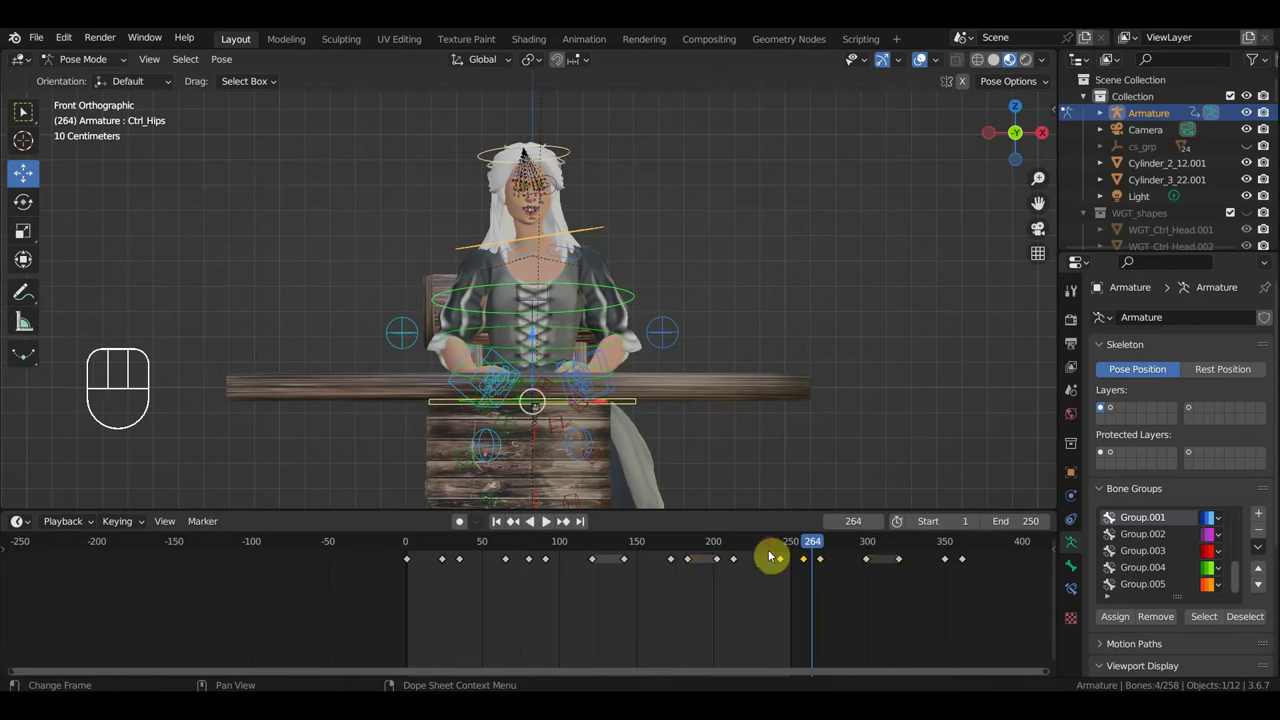
pyautogui.press('Delete')
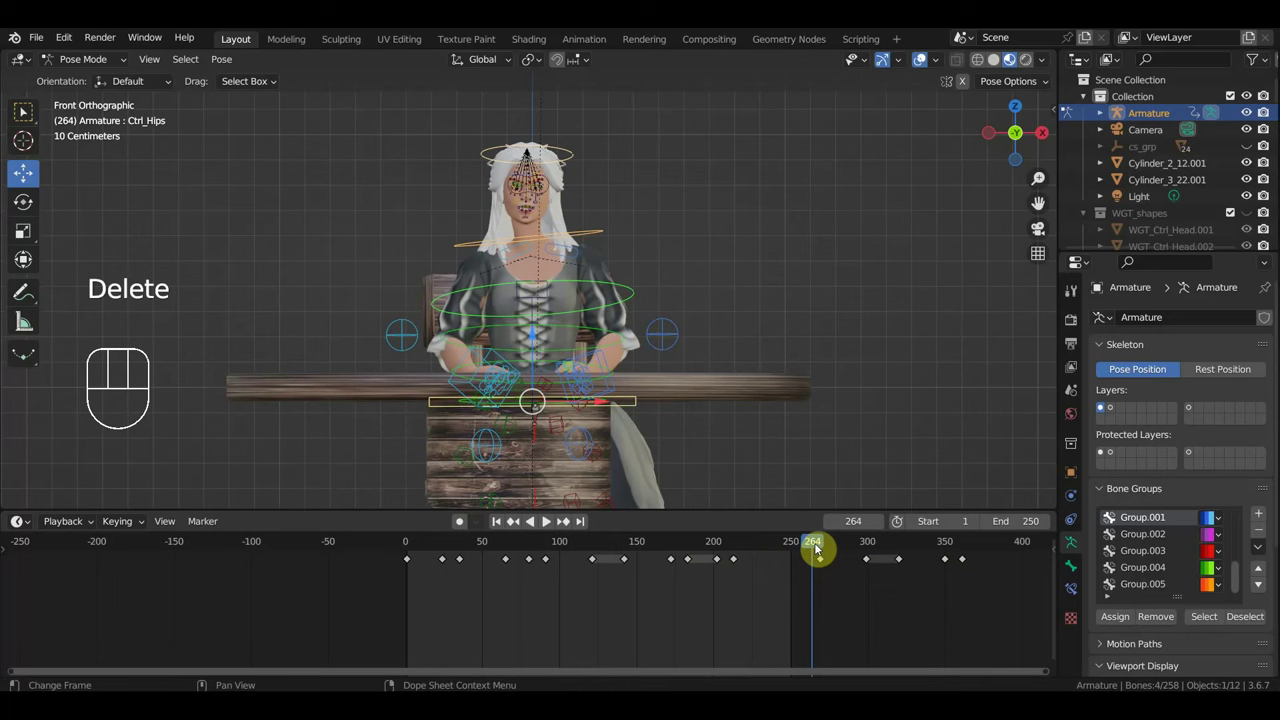
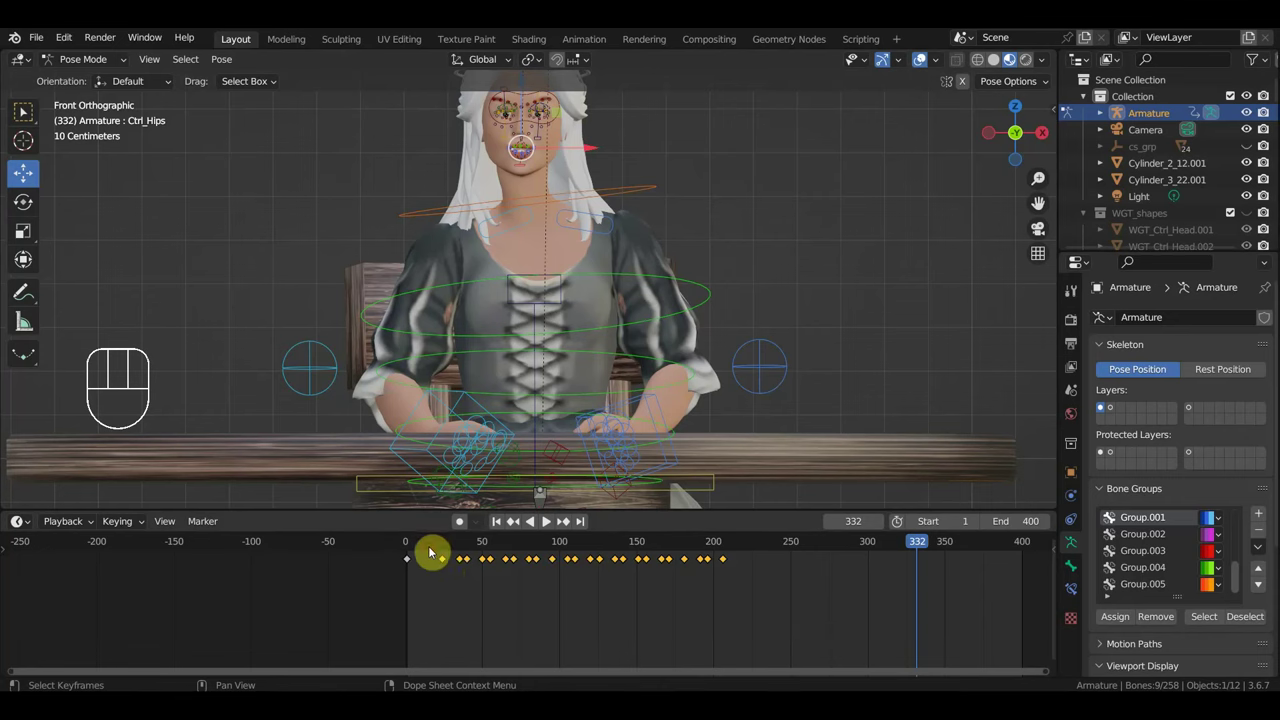
# Set the scene End frame to 600, scrub from the start out to frame 509, and select the neck control.
pyautogui.press('shift+d')
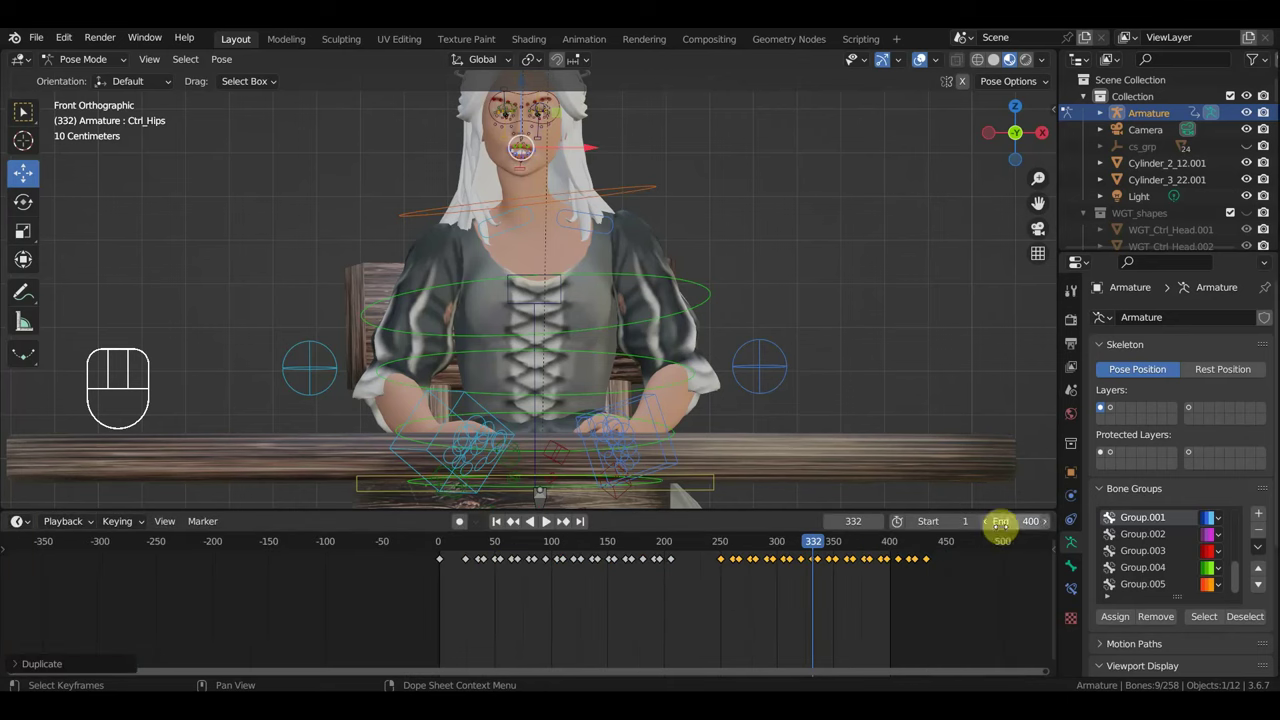
pyautogui.click(1101, 405)
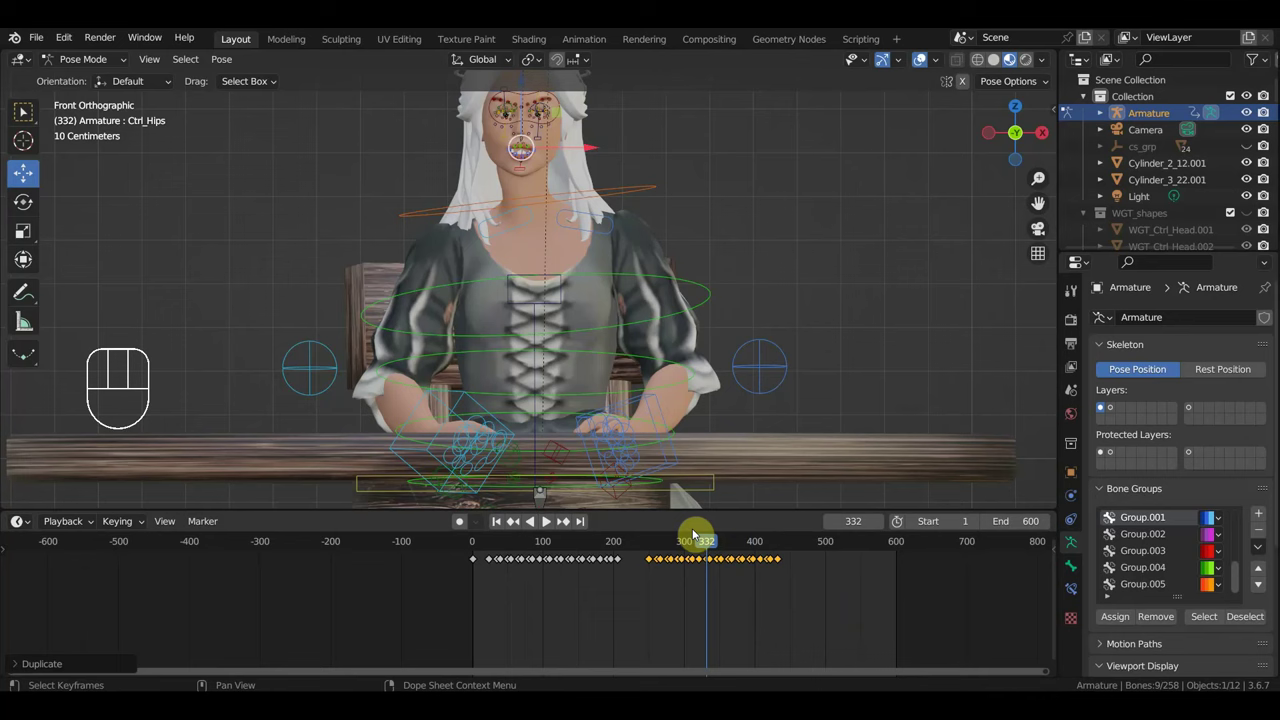
pyautogui.moveTo(693, 543); pyautogui.dragTo(495, 543)
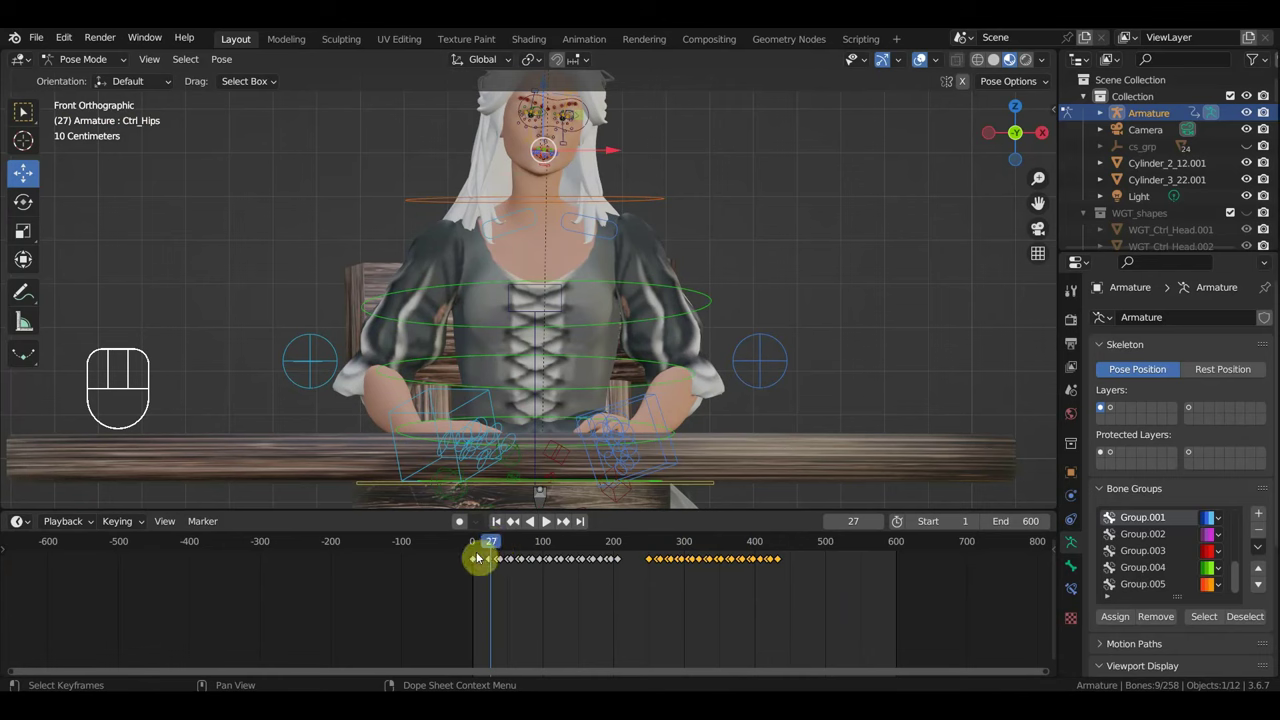
pyautogui.moveTo(494, 545); pyautogui.dragTo(838, 600)
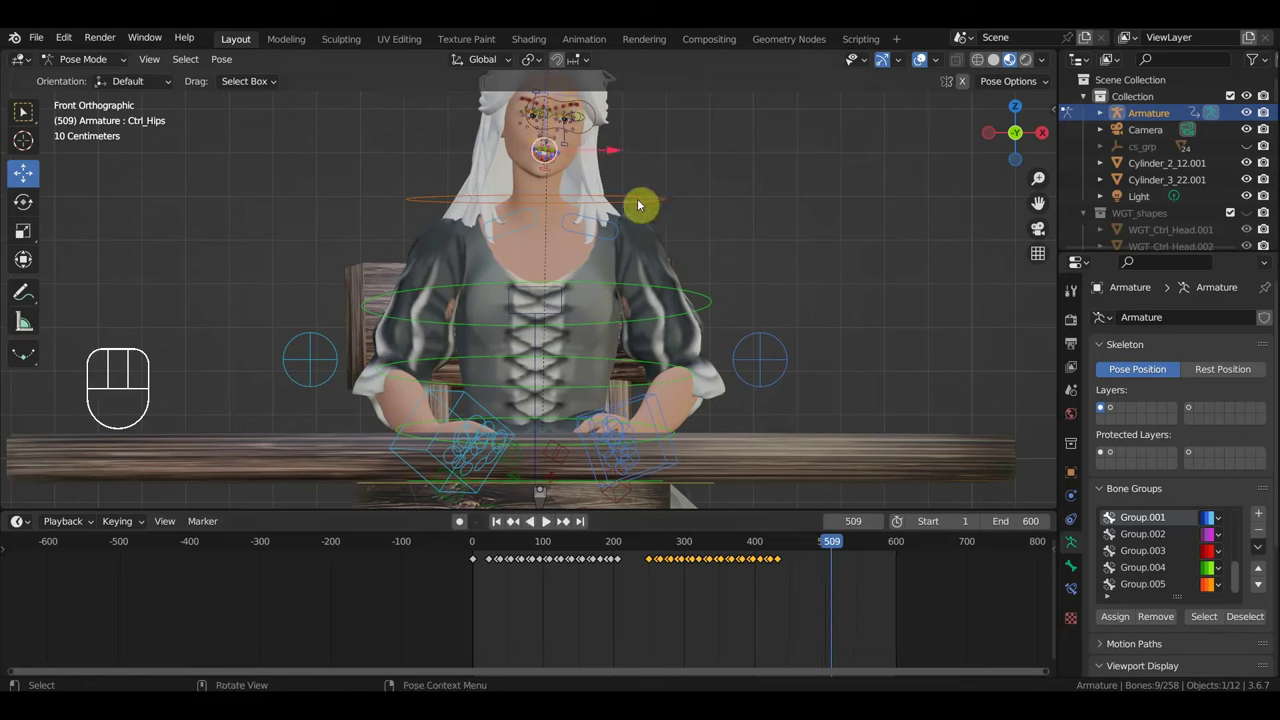
pyautogui.click(642, 204)
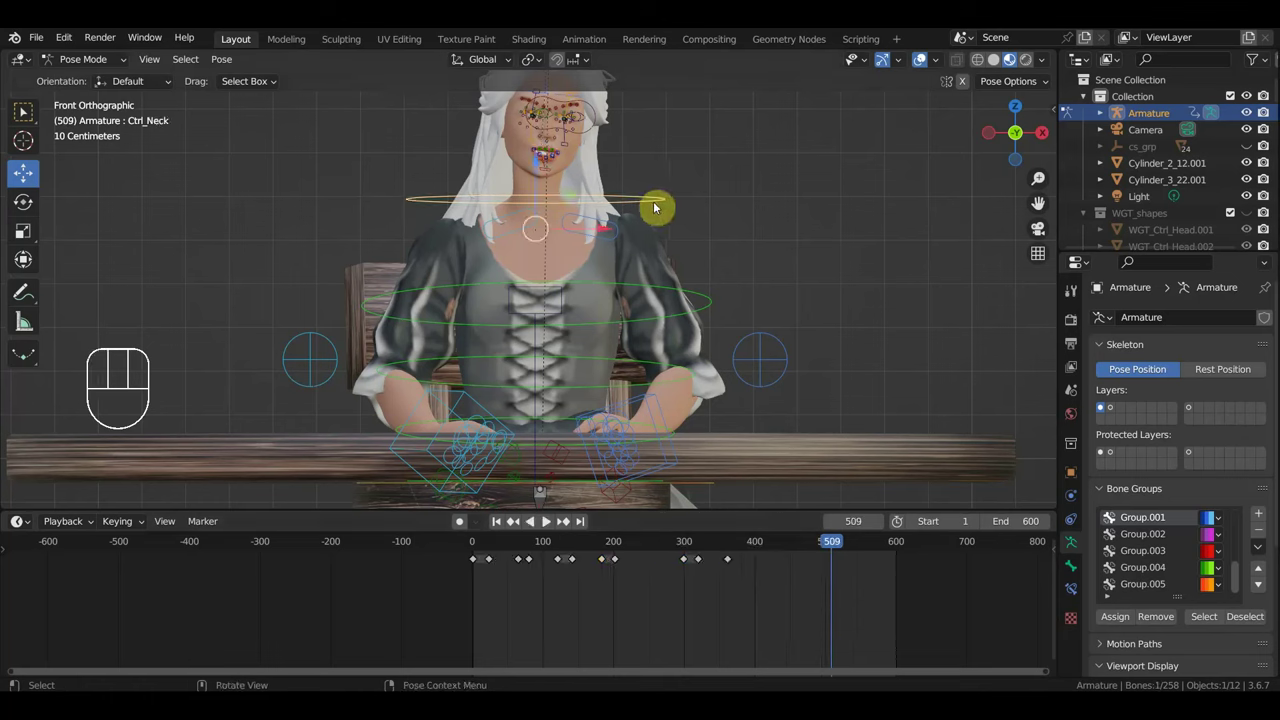
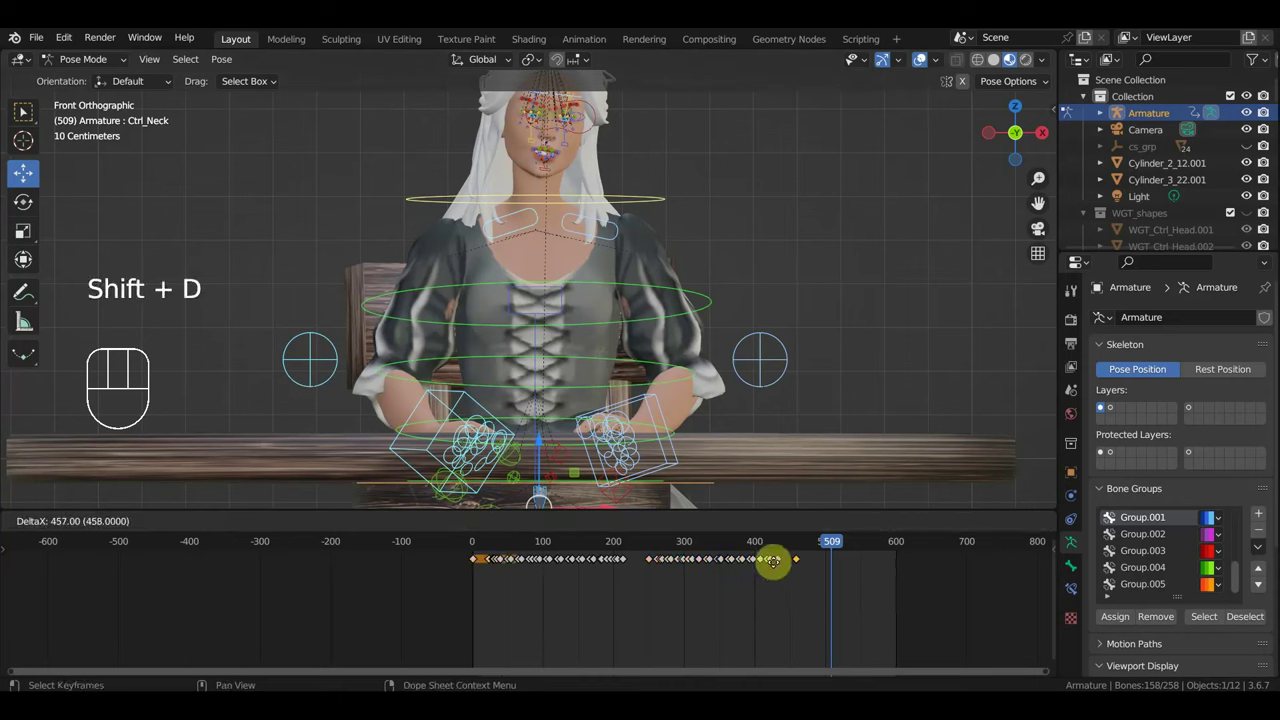
# Place the copied body key at frame 460, then select the facial controls and box-select their keys around frames 100–210.
pyautogui.moveTo(829, 547); pyautogui.dragTo(800, 548)
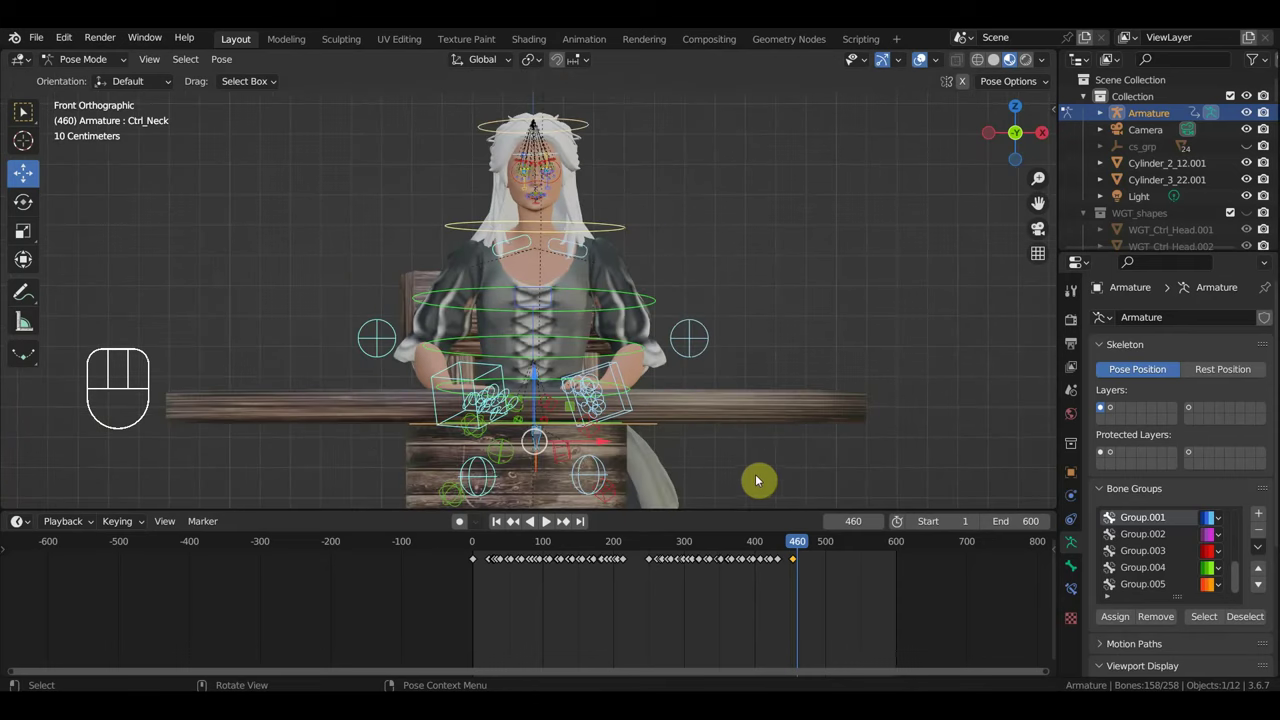
pyautogui.moveTo(704, 448); pyautogui.dragTo(393, 224)
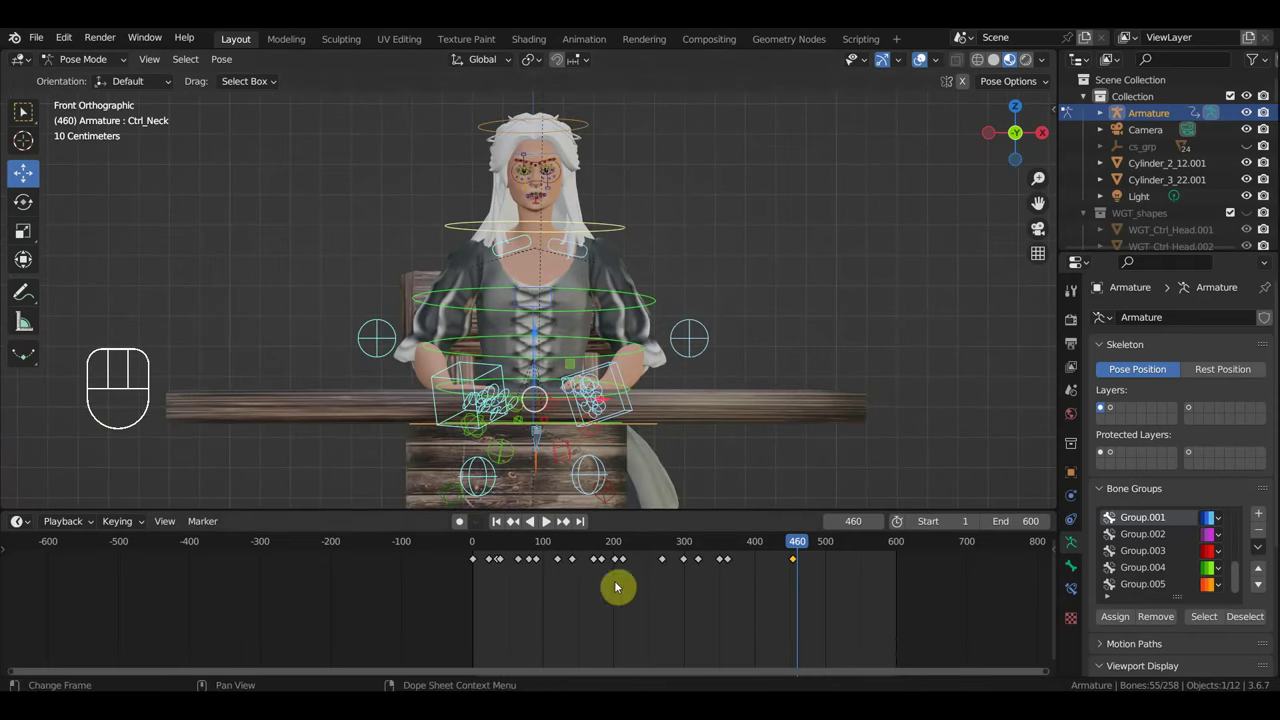
pyautogui.click(492, 546)
pyautogui.moveTo(547, 555); pyautogui.dragTo(605, 599)
pyautogui.moveTo(627, 604); pyautogui.dragTo(530, 541)
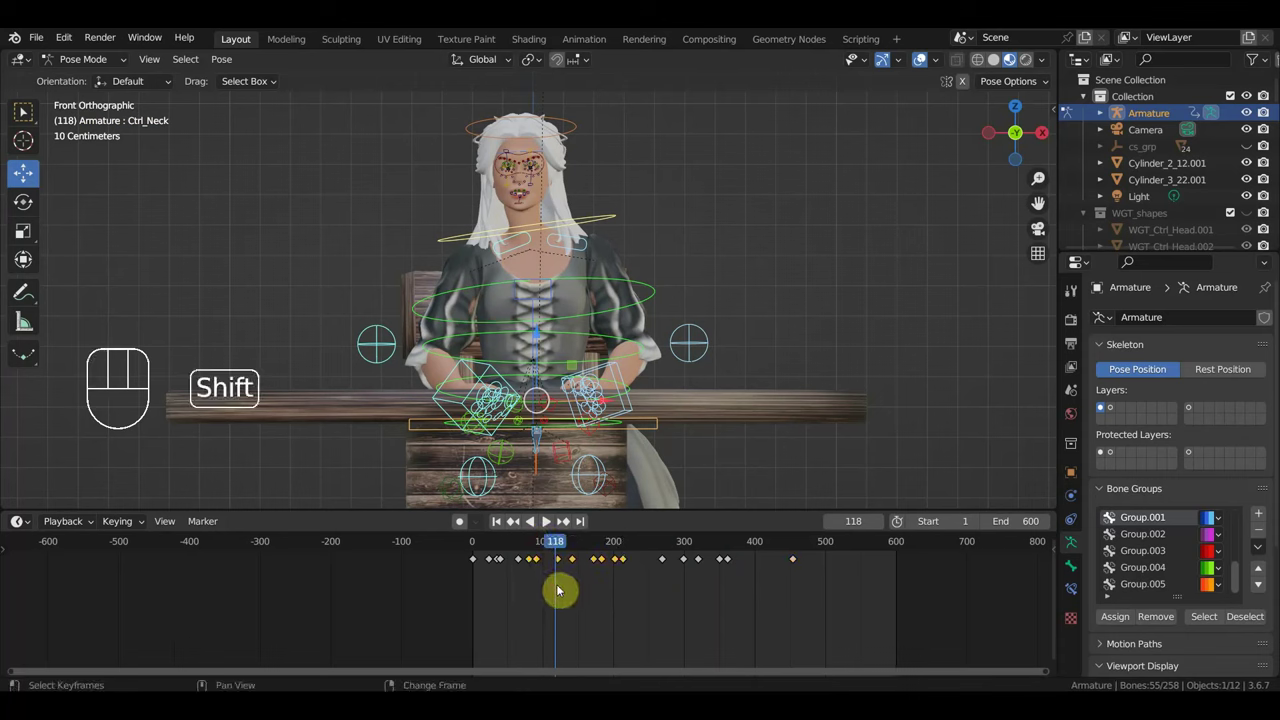
# Duplicate the facial keyframes to around frames 460–560 and scrub through to frame 537.
pyautogui.press('shift+d')
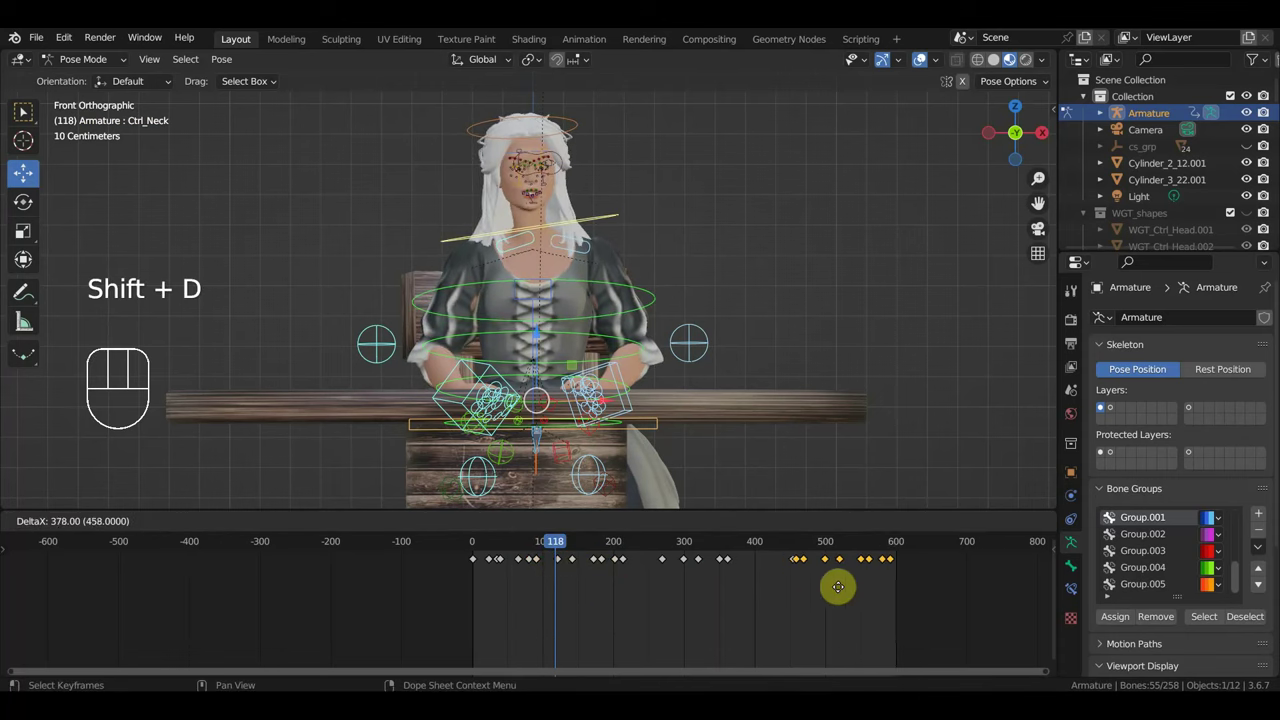
pyautogui.moveTo(557, 545); pyautogui.dragTo(764, 555)
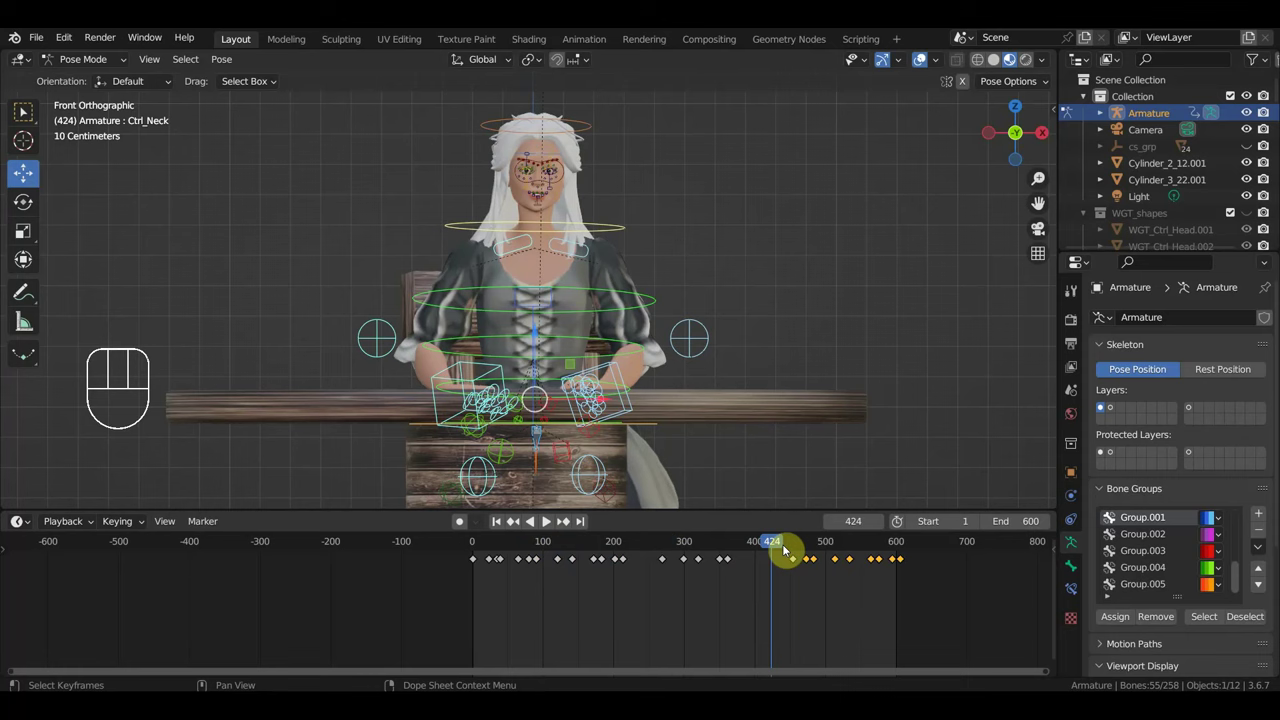
pyautogui.moveTo(790, 554); pyautogui.dragTo(839, 566)
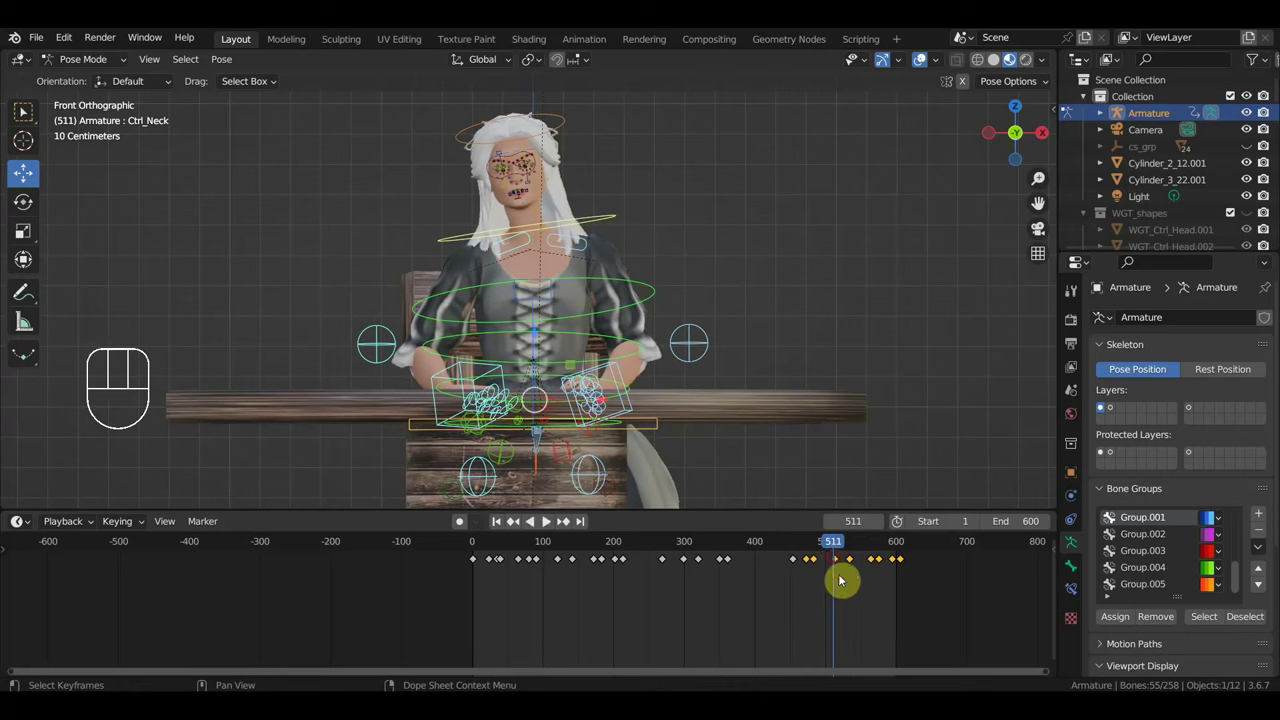
pyautogui.moveTo(836, 572); pyautogui.dragTo(827, 557)
# Remove stray copied keys and review the later facial animation around frames 506–563.
pyautogui.press('Delete')
pyautogui.click(818, 551)
pyautogui.click(854, 550)
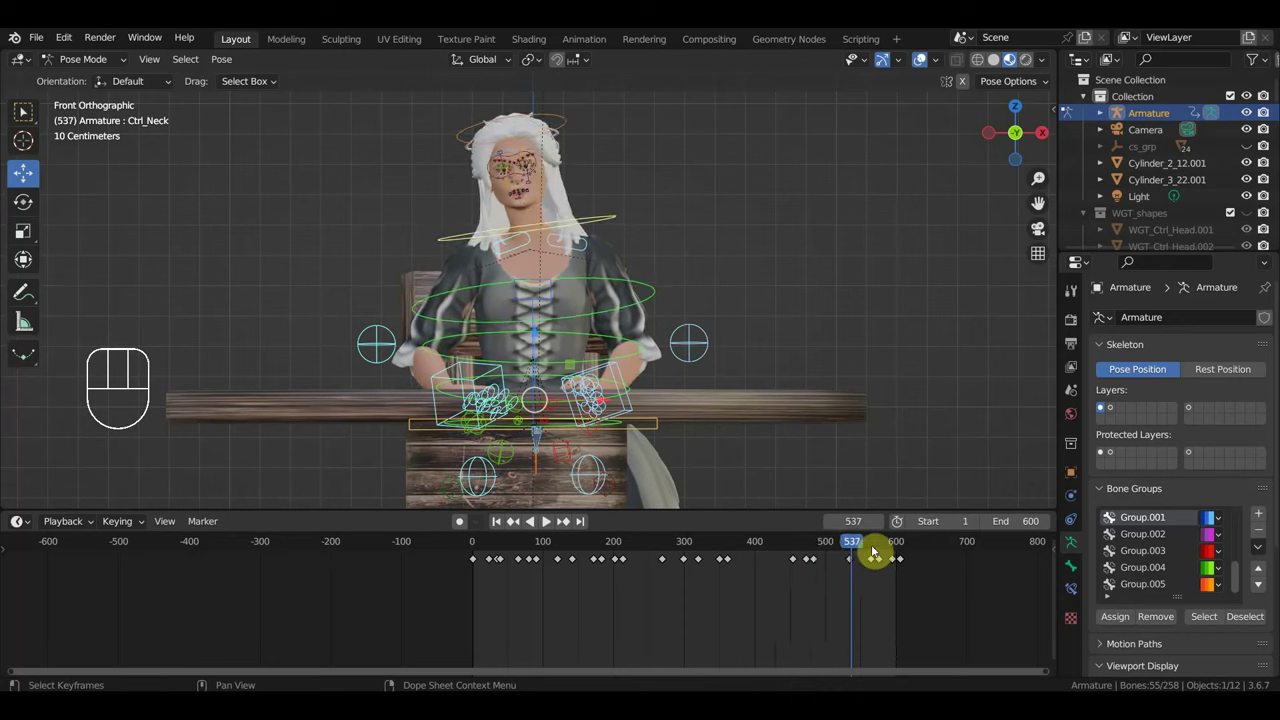
pyautogui.click(874, 547)
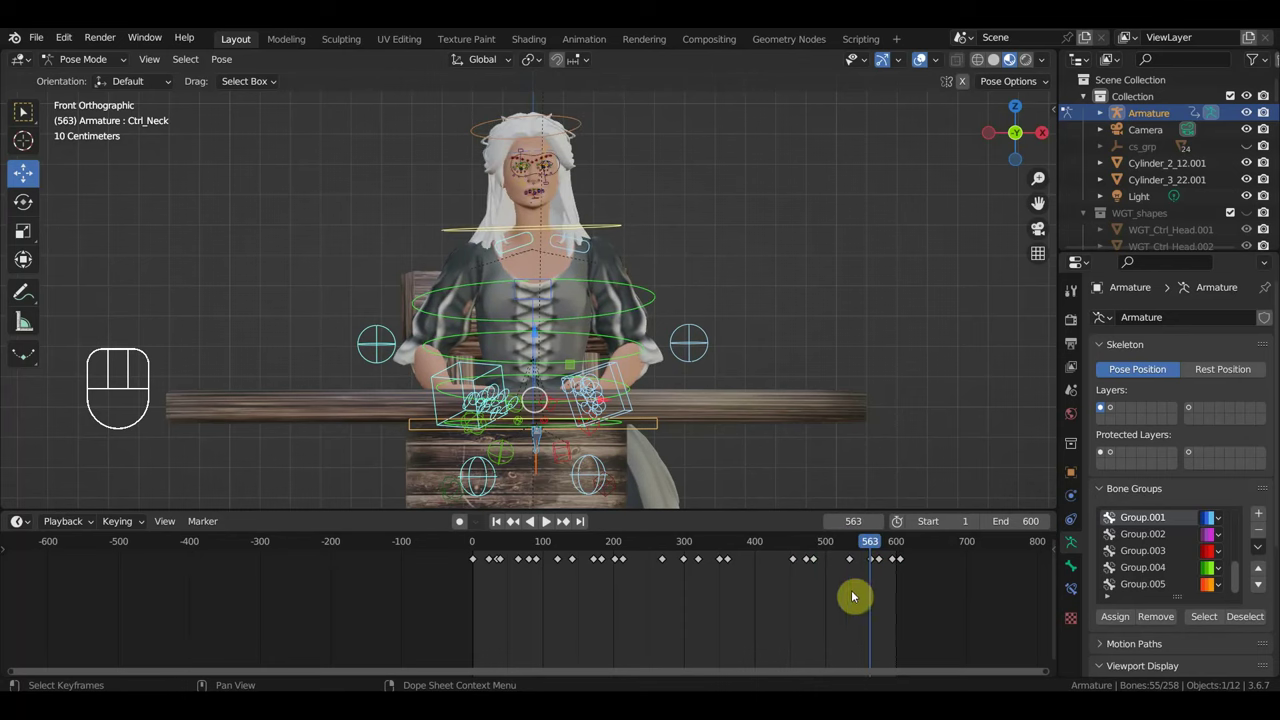
pyautogui.moveTo(837, 597); pyautogui.dragTo(813, 548)
pyautogui.press('Delete')
pyautogui.click(814, 547)
pyautogui.moveTo(814, 547); pyautogui.dragTo(833, 558)
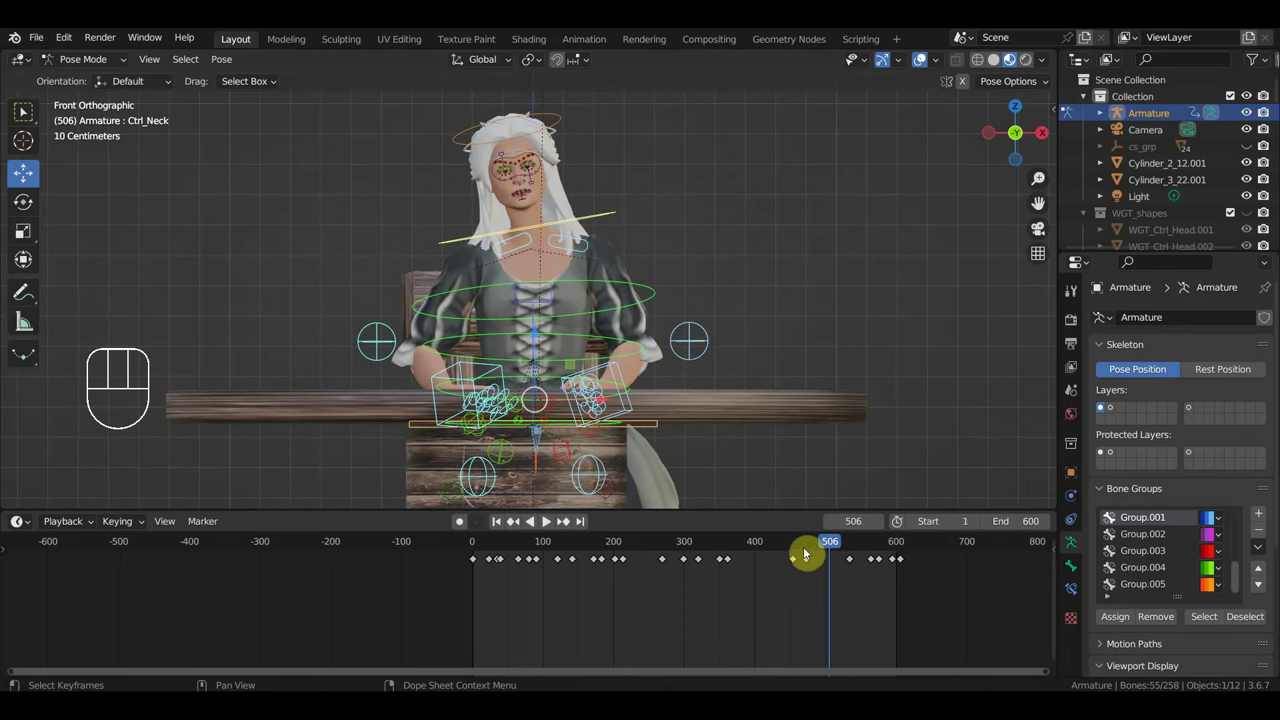
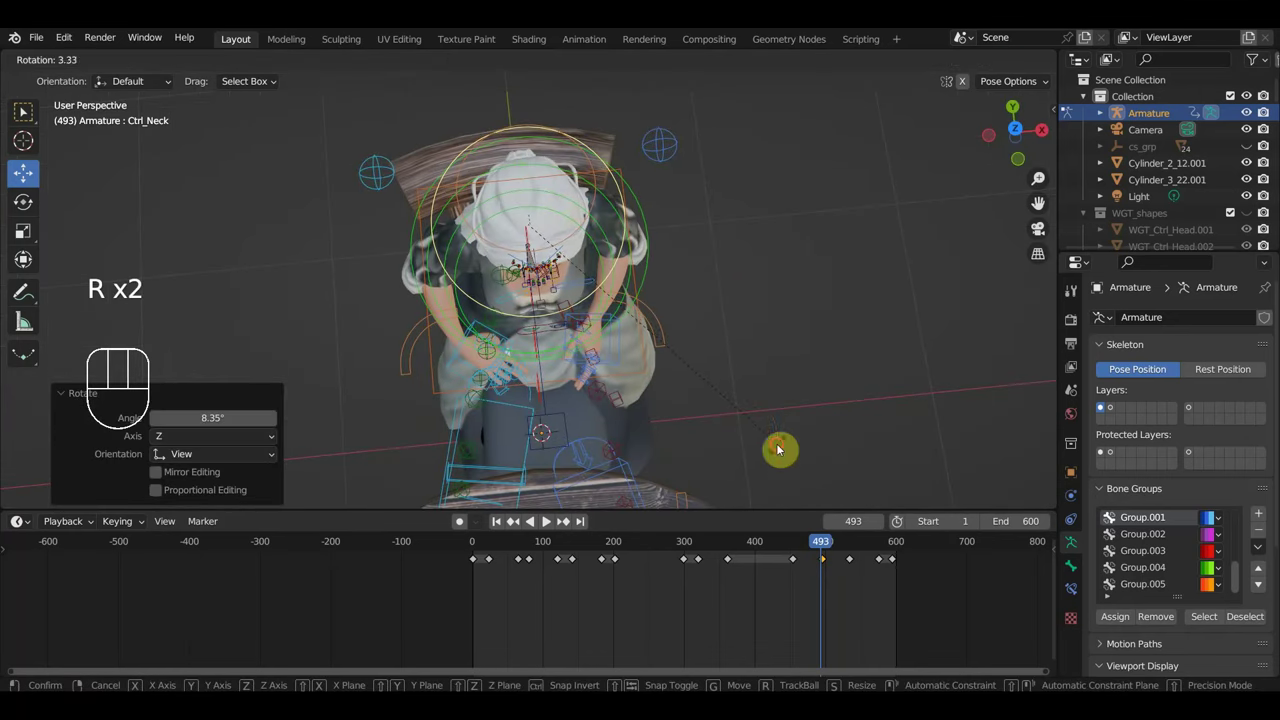
# From a side view, key the left hand IK control's location and rotation at frame 493.
pyautogui.click(644, 220)
pyautogui.moveTo(659, 257); pyautogui.dragTo(616, 133)
pyautogui.moveTo(724, 281); pyautogui.dragTo(723, 295)
pyautogui.moveTo(686, 374); pyautogui.dragTo(692, 333)
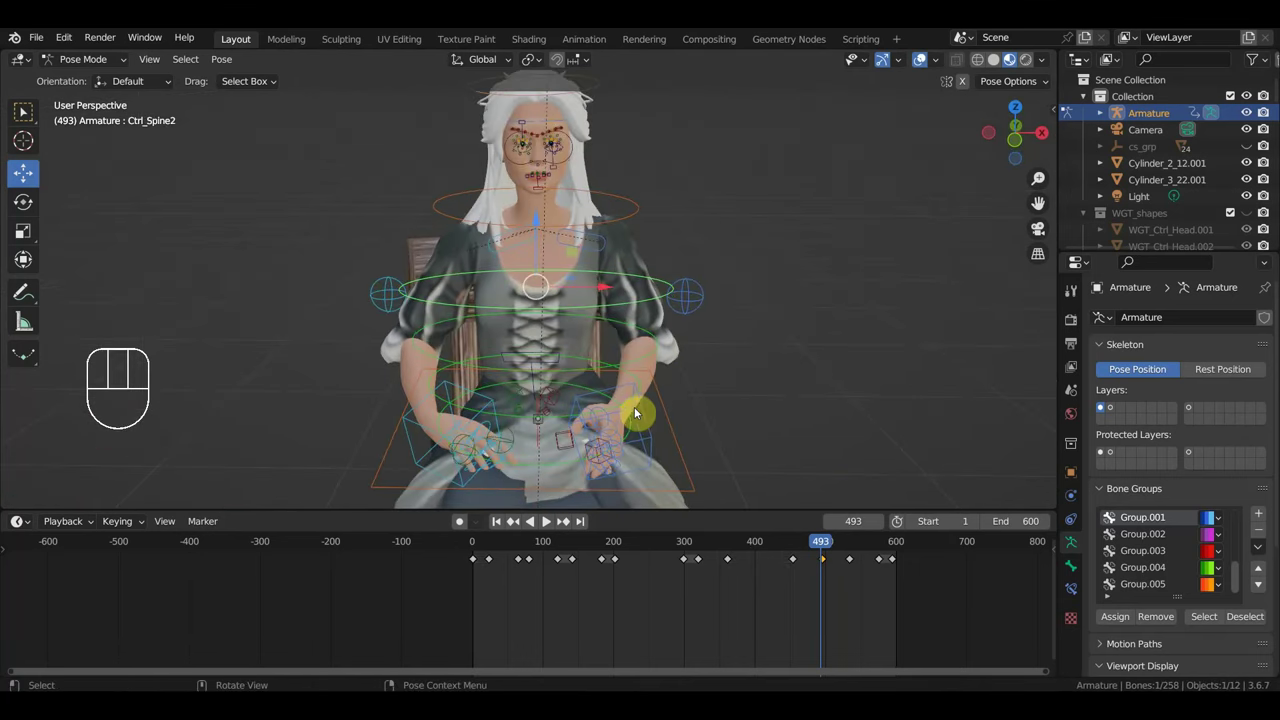
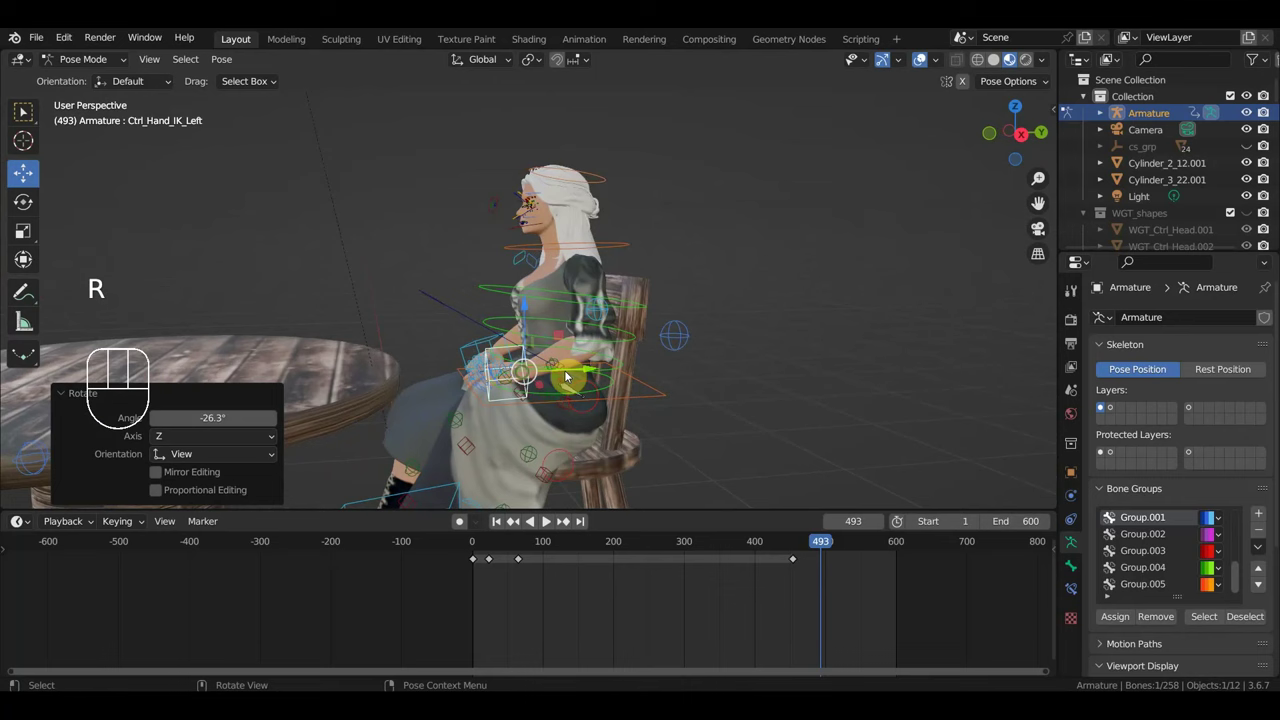
pyautogui.press('r')
pyautogui.press('g')
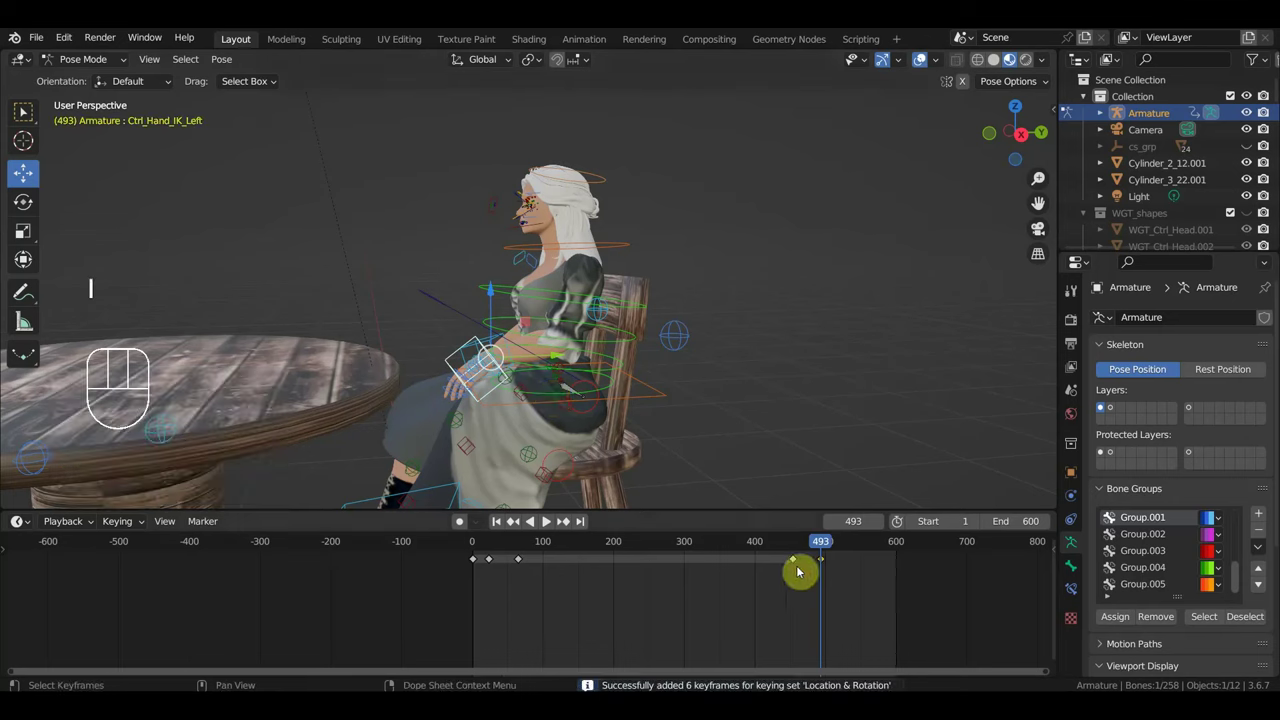
# At frame 546, move the left hand to a new pose and key its location and rotation.
pyautogui.moveTo(831, 548); pyautogui.dragTo(834, 547)
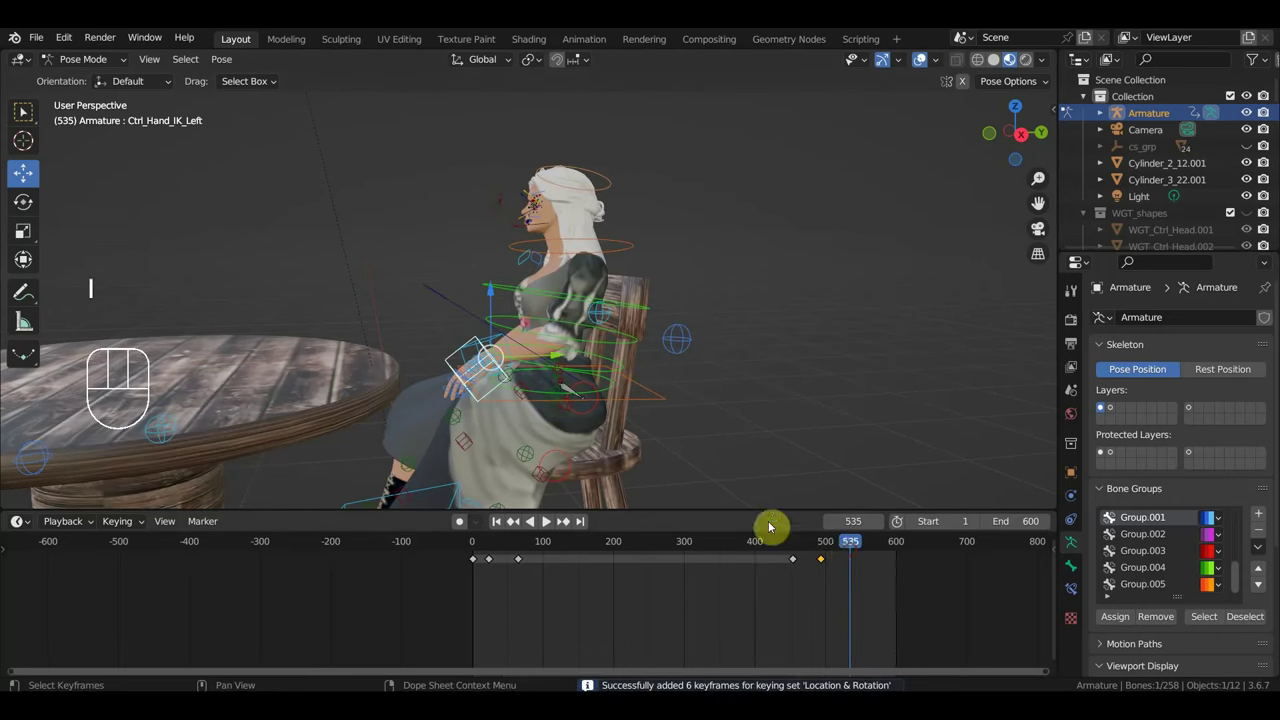
pyautogui.click(861, 547)
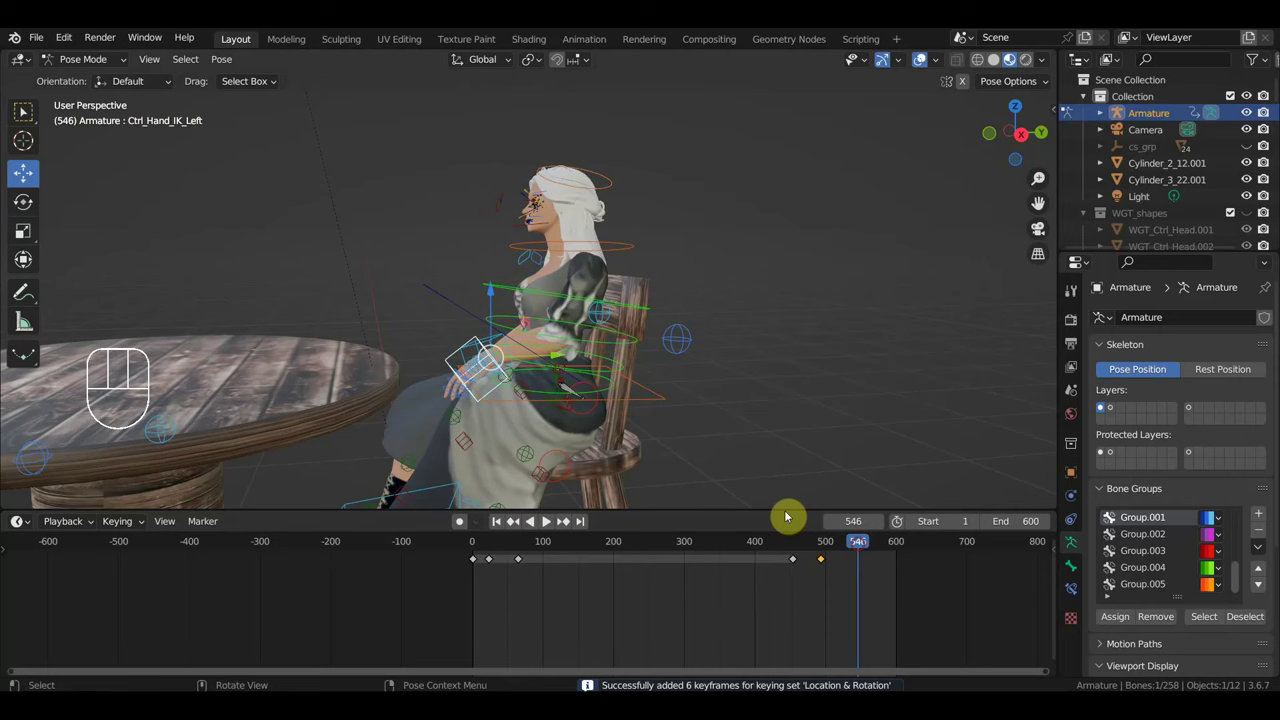
pyautogui.press('g')
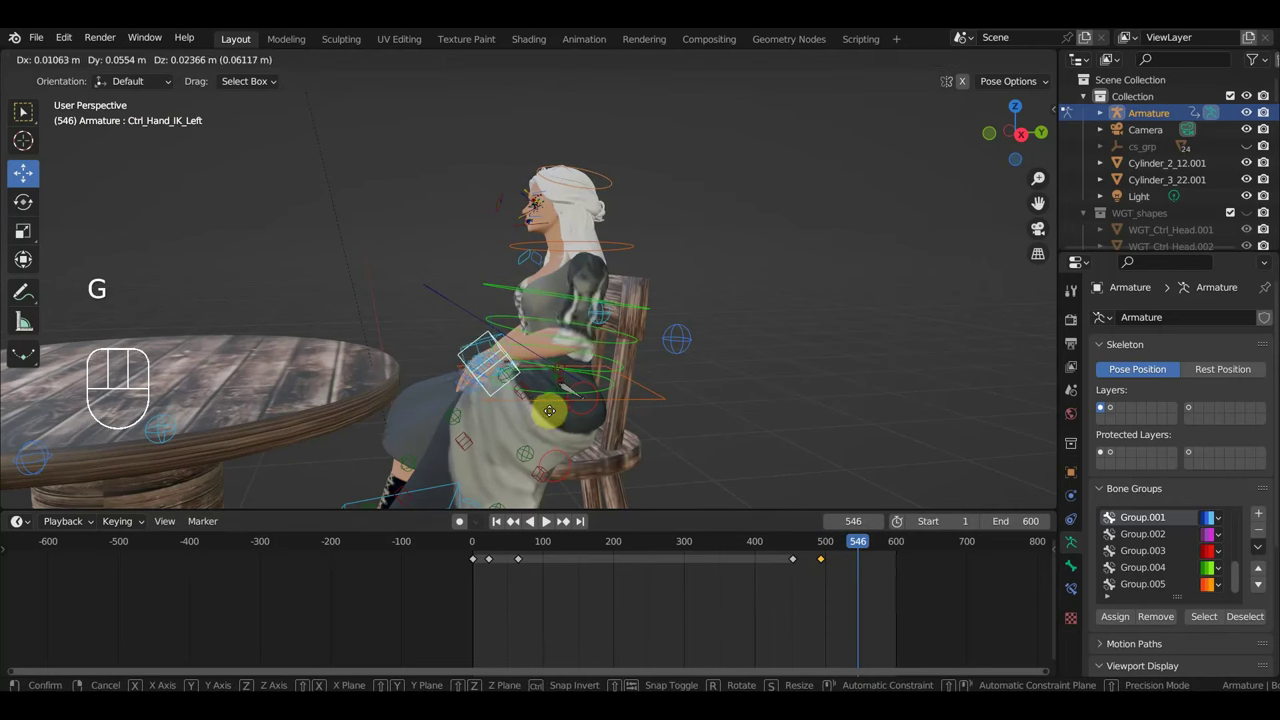
pyautogui.press('i')
# Scrub back through the timeline to review the hand motion around frame 328.
pyautogui.moveTo(858, 547); pyautogui.dragTo(508, 541)
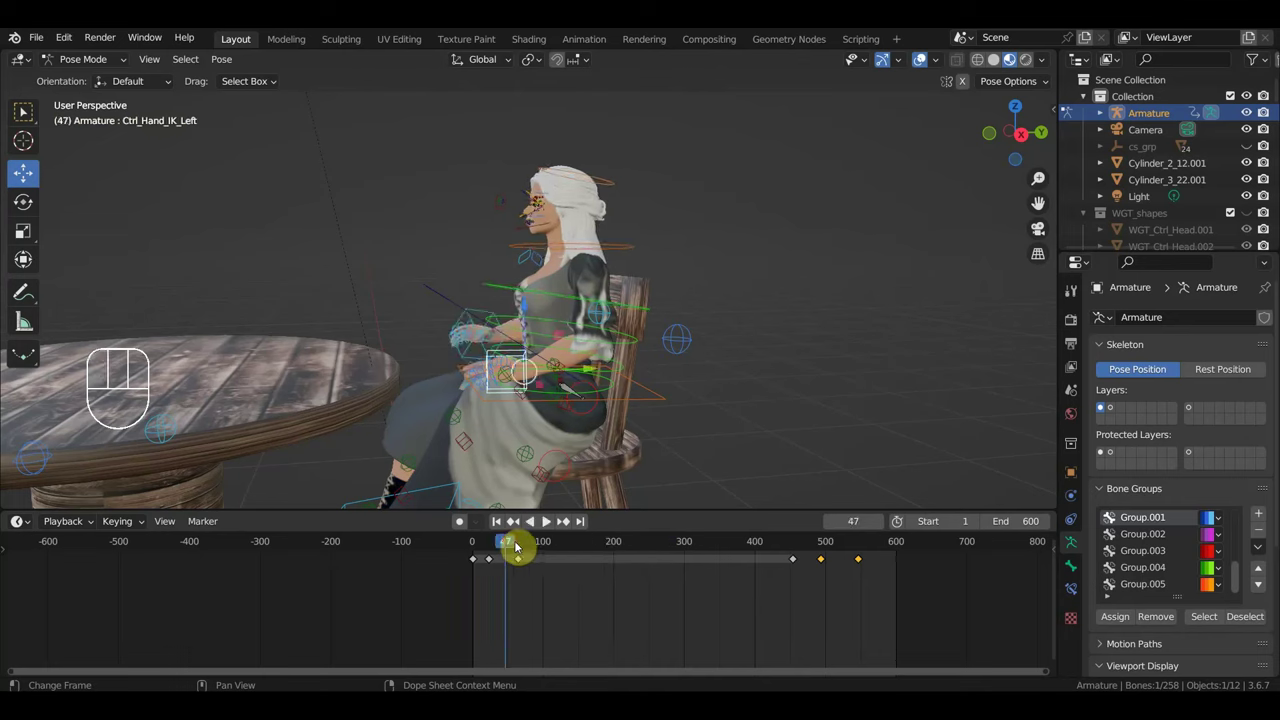
pyautogui.moveTo(555, 553); pyautogui.dragTo(695, 527)
pyautogui.moveTo(676, 414); pyautogui.dragTo(664, 405)
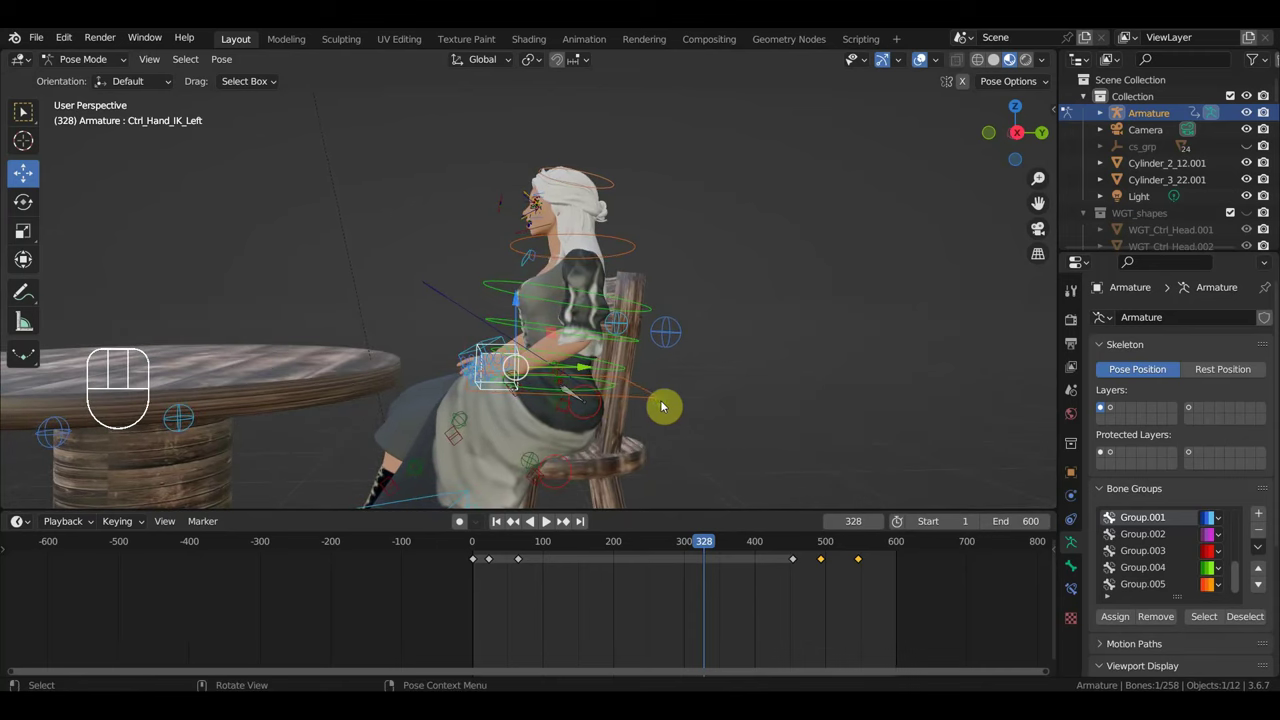
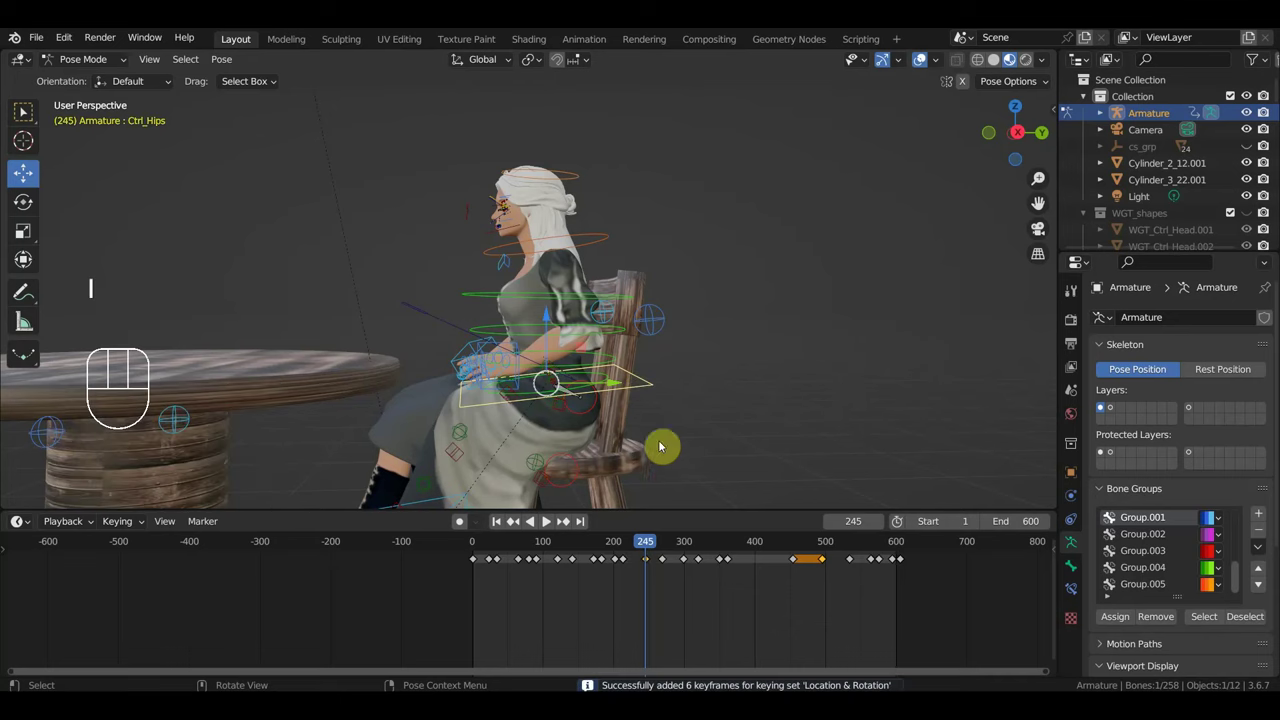
# Delete the keyframes around frames 270–330 on the timeline.
pyautogui.moveTo(653, 550); pyautogui.dragTo(680, 573)
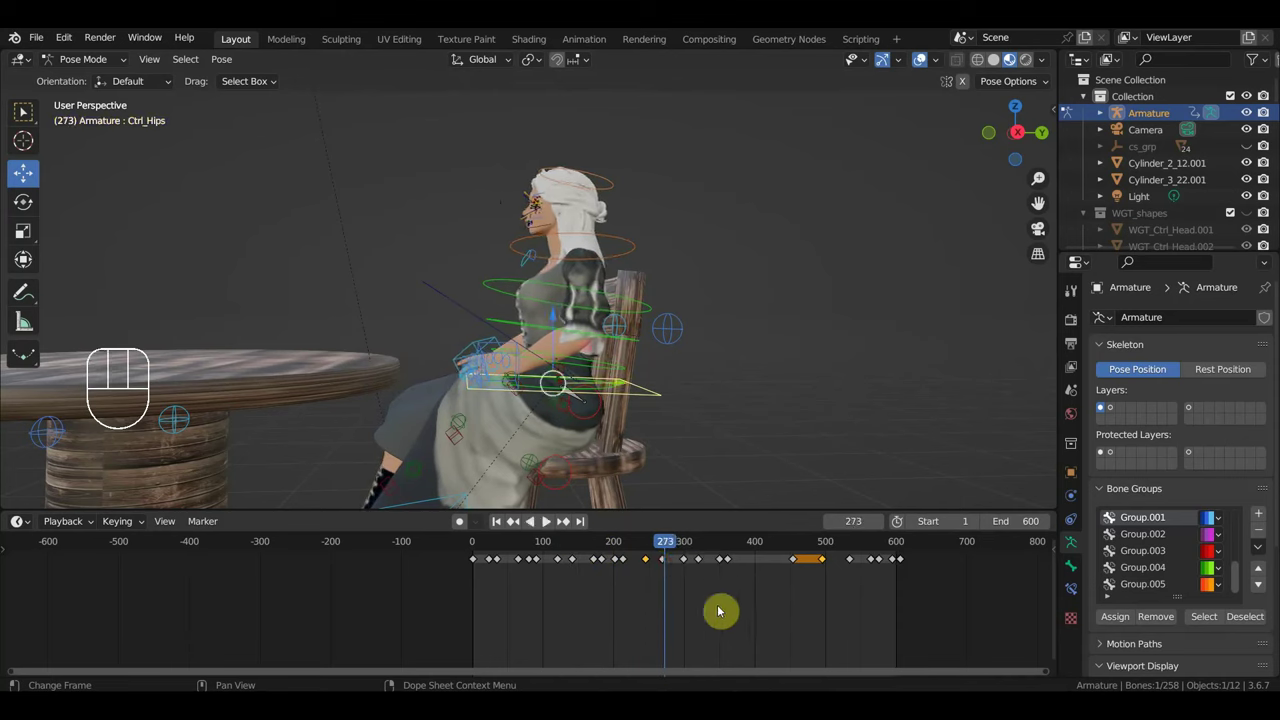
pyautogui.moveTo(706, 605); pyautogui.dragTo(662, 552)
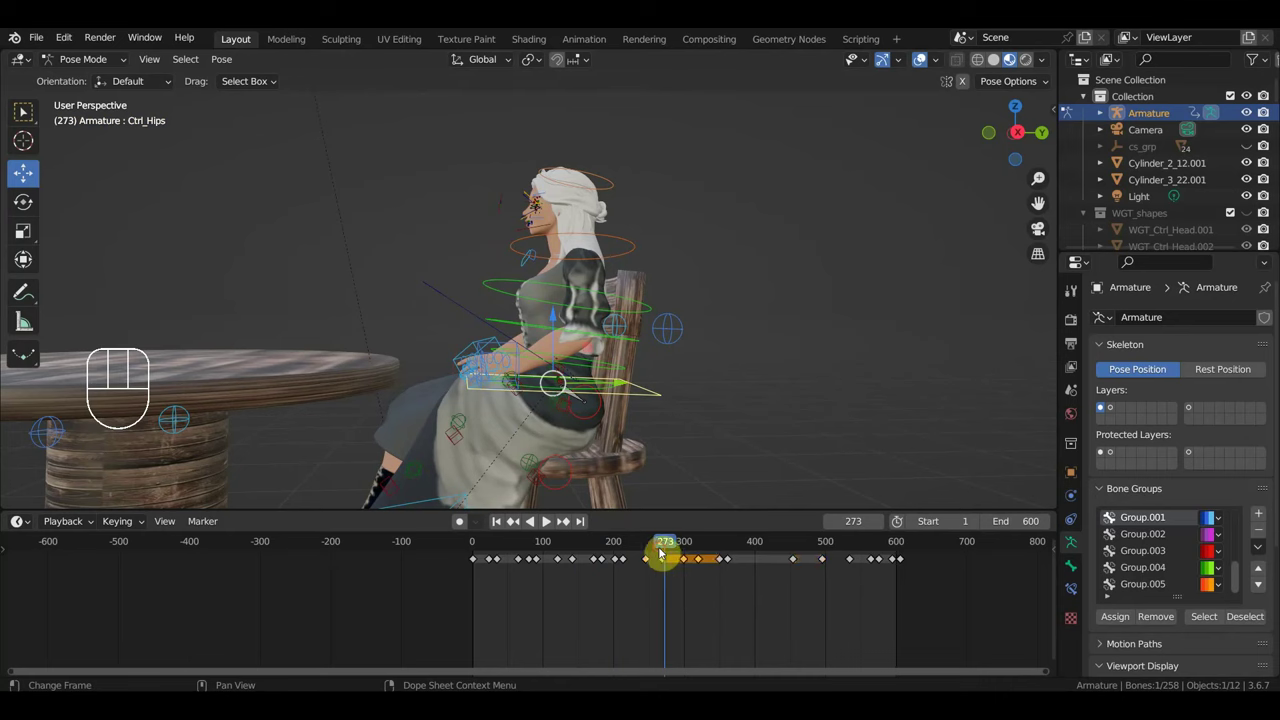
pyautogui.press('Delete')
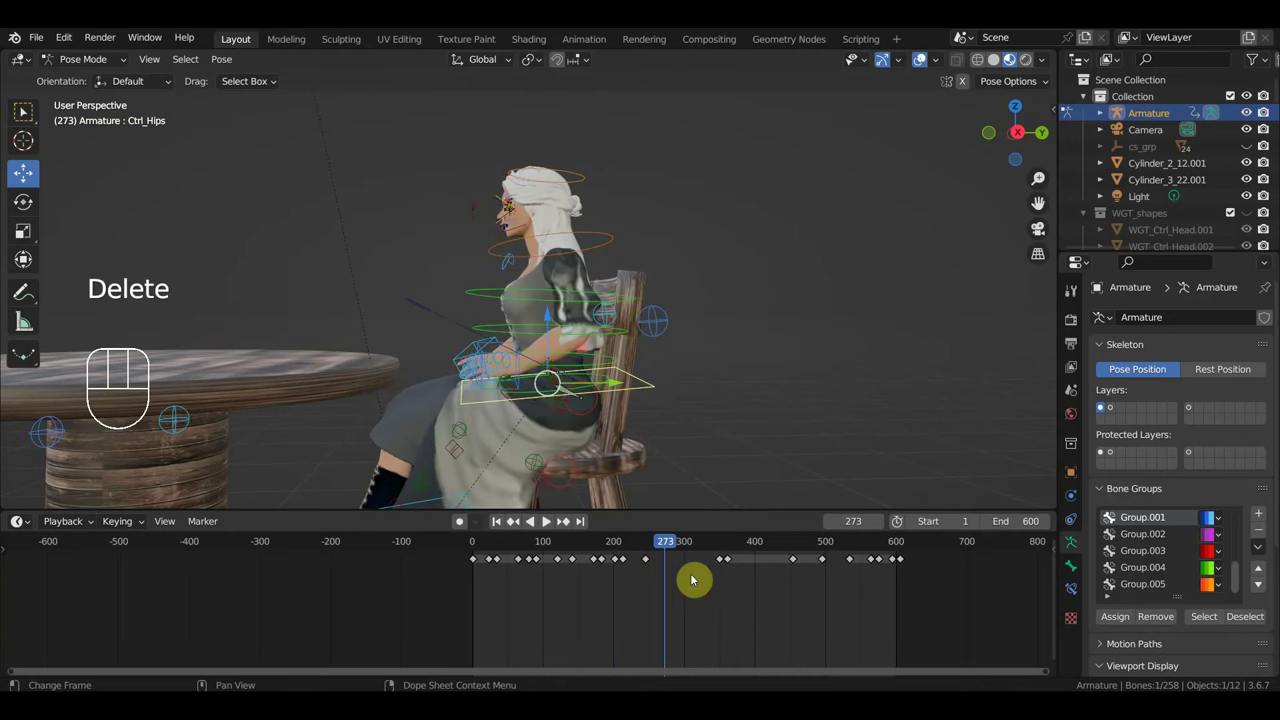
# Reposition the hips control and return to frame 287.
pyautogui.moveTo(654, 547); pyautogui.dragTo(721, 586)
pyautogui.click(726, 562)
pyautogui.press('g')
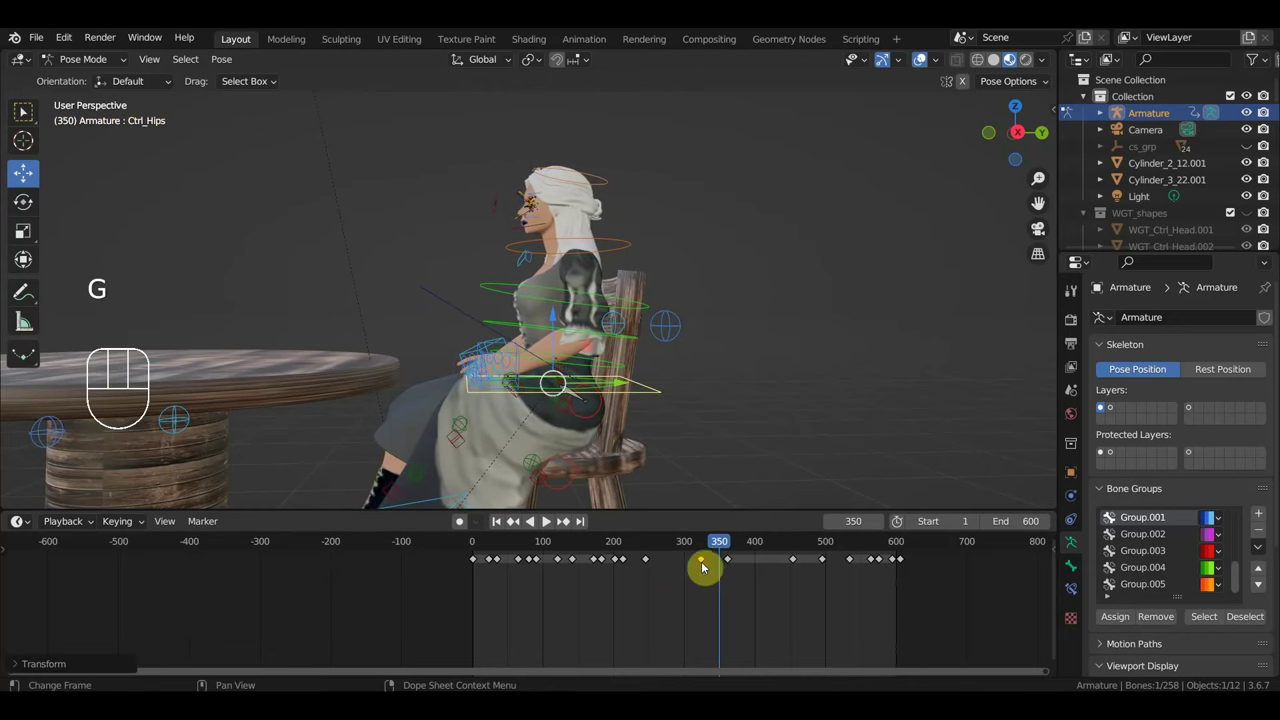
pyautogui.click(679, 548)
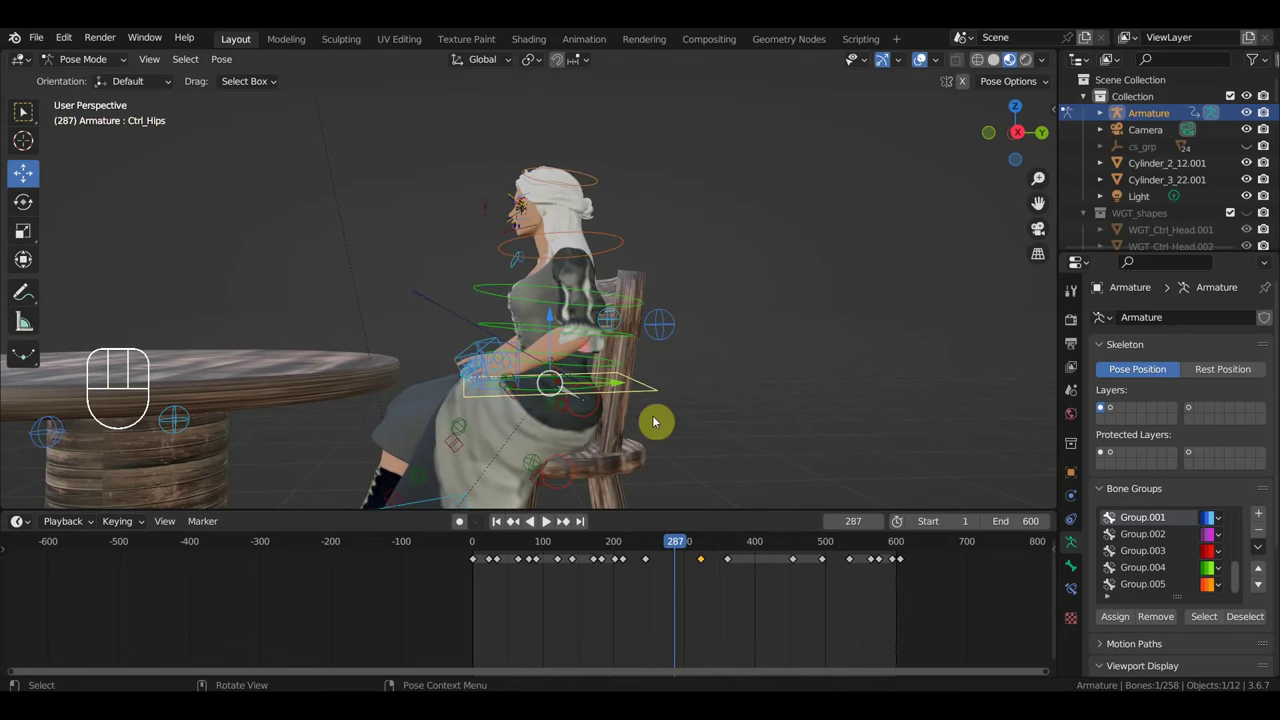
# From a three-quarter front view, start playing the animation.
pyautogui.moveTo(687, 441); pyautogui.dragTo(745, 452)
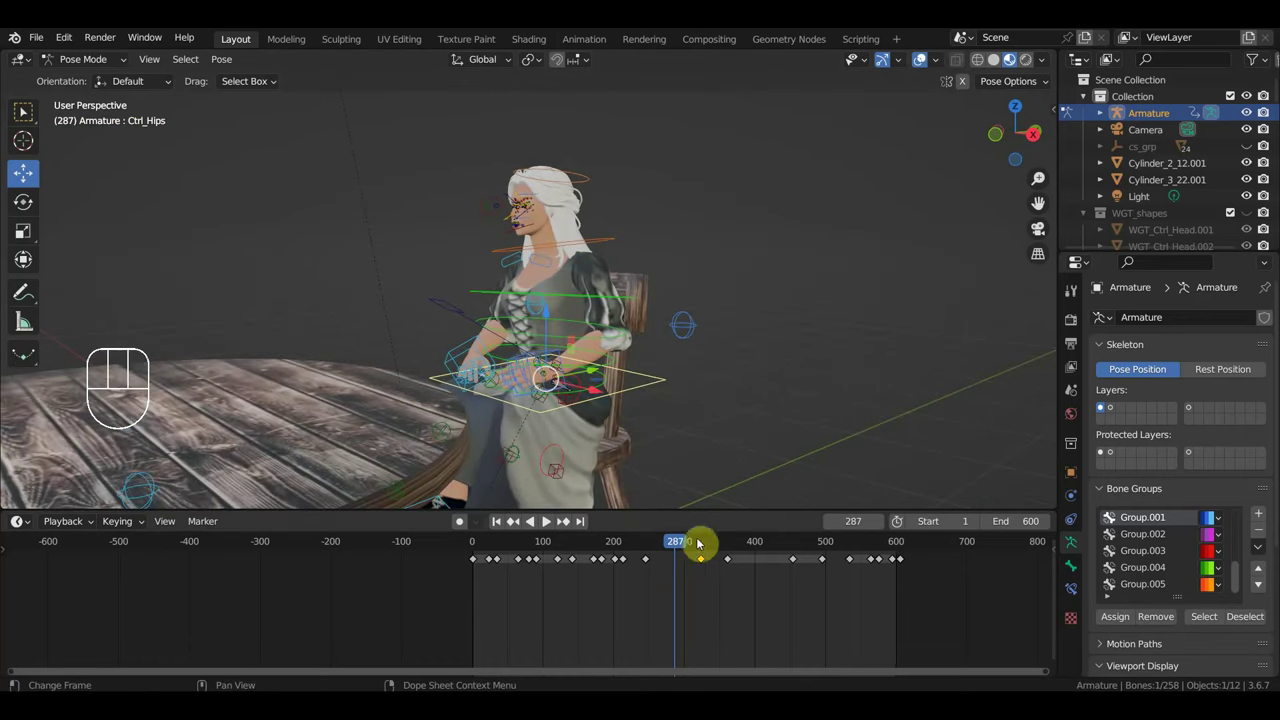
pyautogui.moveTo(666, 547); pyautogui.dragTo(638, 498)
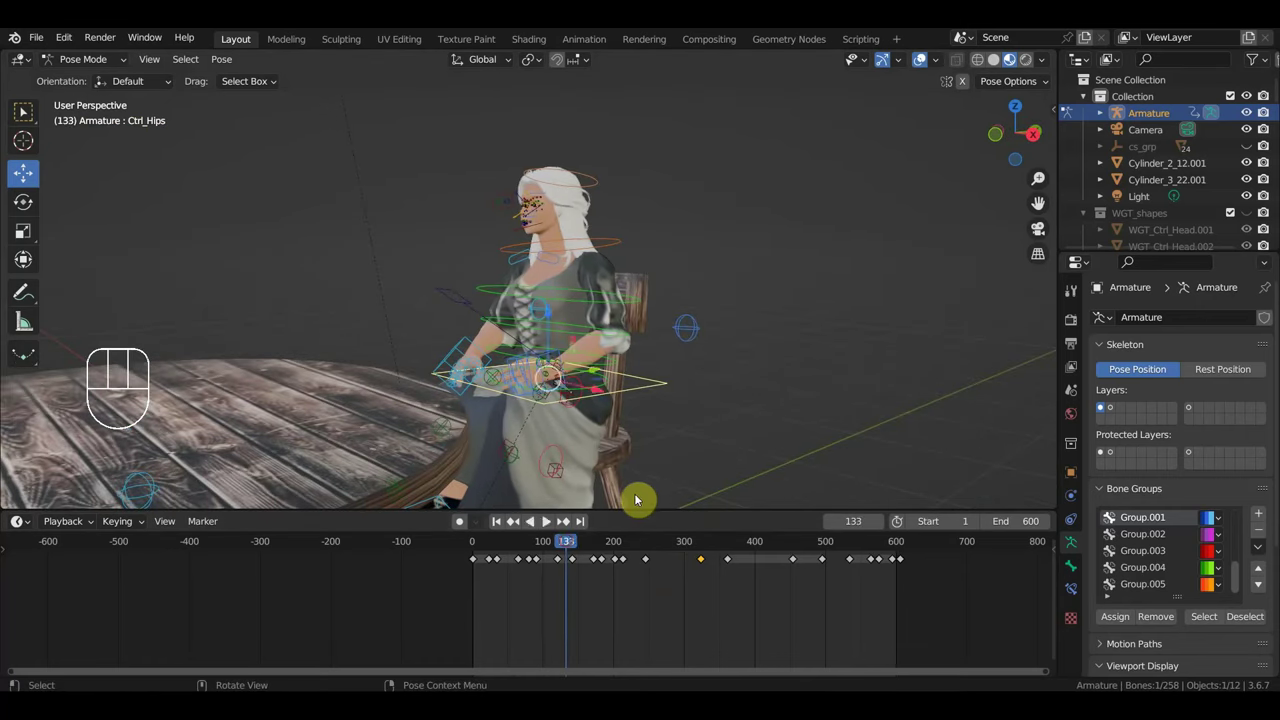
pyautogui.press('space')
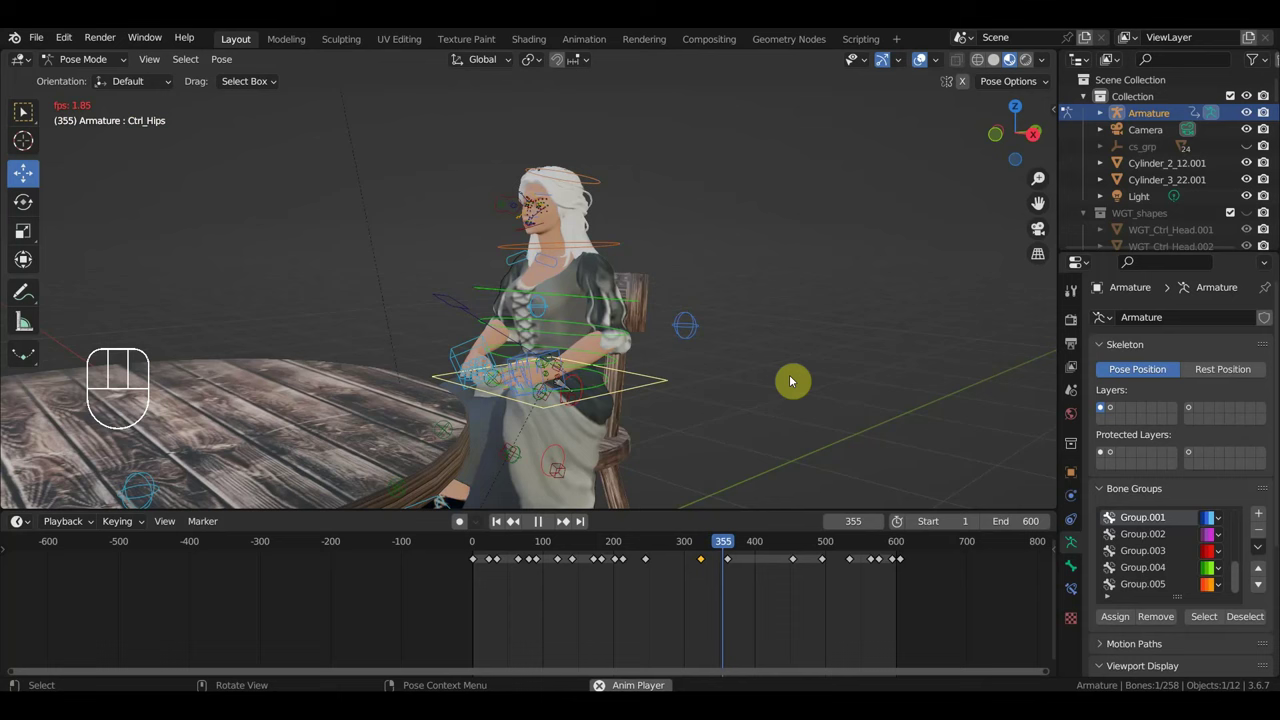
# Watch the upper body up close, stop playback at about frame 513, and face the figure.
pyautogui.moveTo(804, 376); pyautogui.dragTo(857, 373)
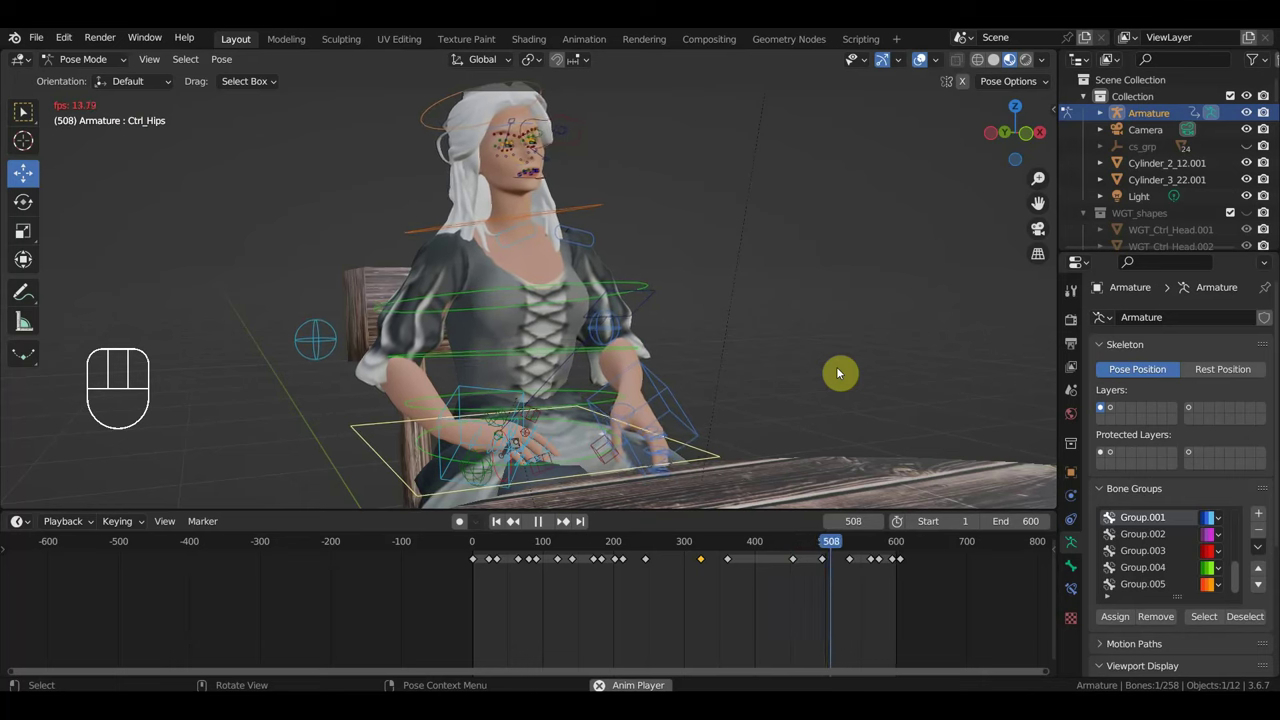
pyautogui.press('space')
pyautogui.moveTo(787, 379); pyautogui.dragTo(725, 376)
pyautogui.middleClick(588, 263)
# Select the head and facial controls at the start frame and tilt the head slightly.
pyautogui.moveTo(602, 227); pyautogui.dragTo(637, 469)
pyautogui.middleClick(610, 386)
pyautogui.click(495, 228)
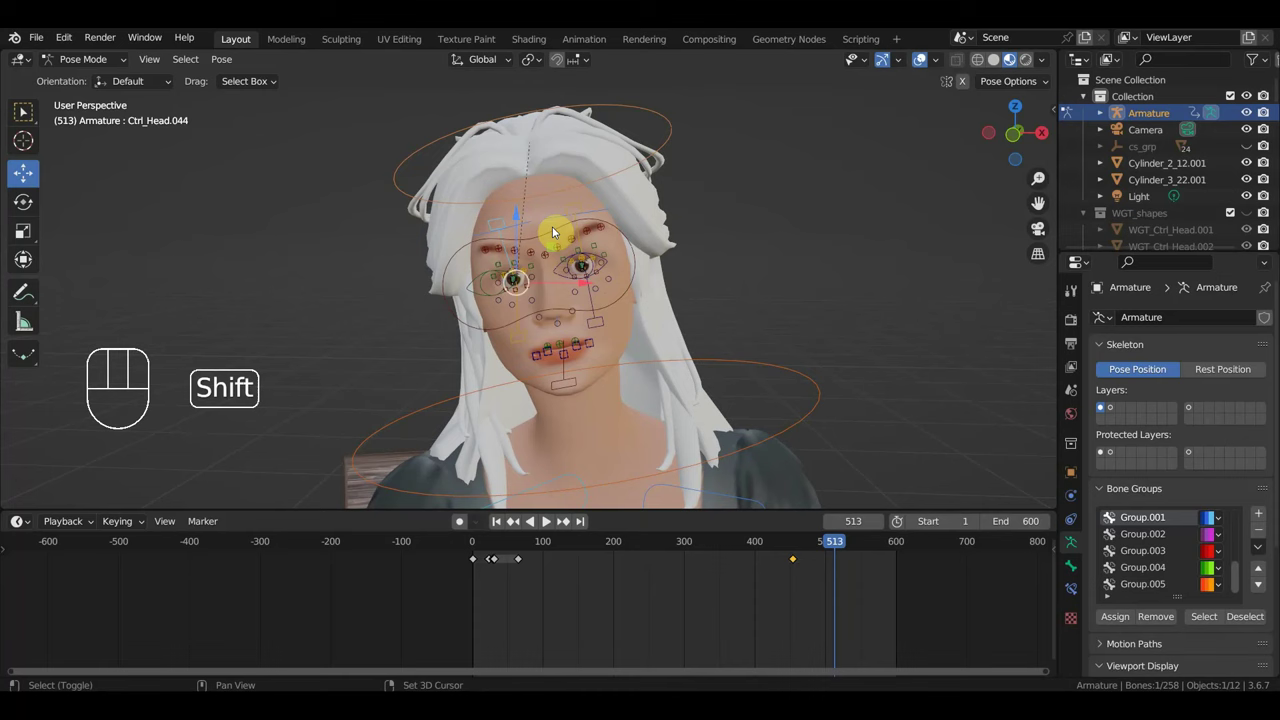
pyautogui.click(576, 212)
pyautogui.press('KP_3')
pyautogui.click(474, 550)
pyautogui.press('r')
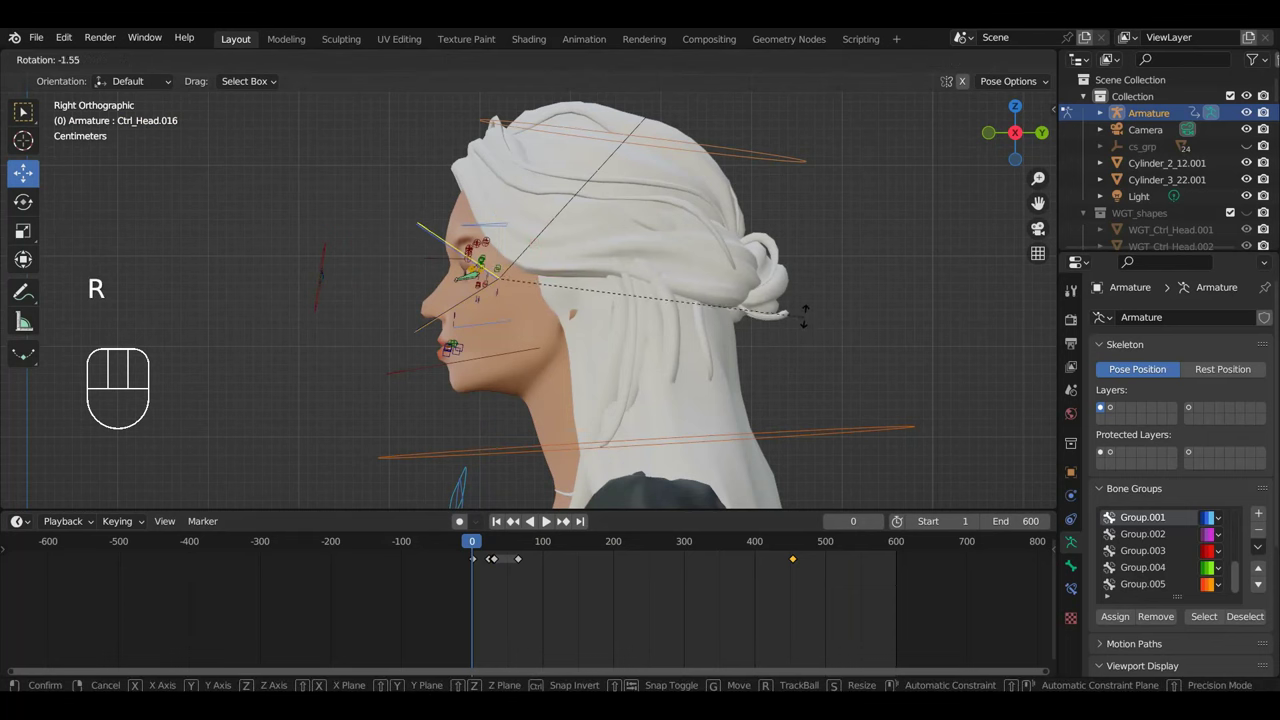
pyautogui.moveTo(727, 382); pyautogui.dragTo(899, 378)
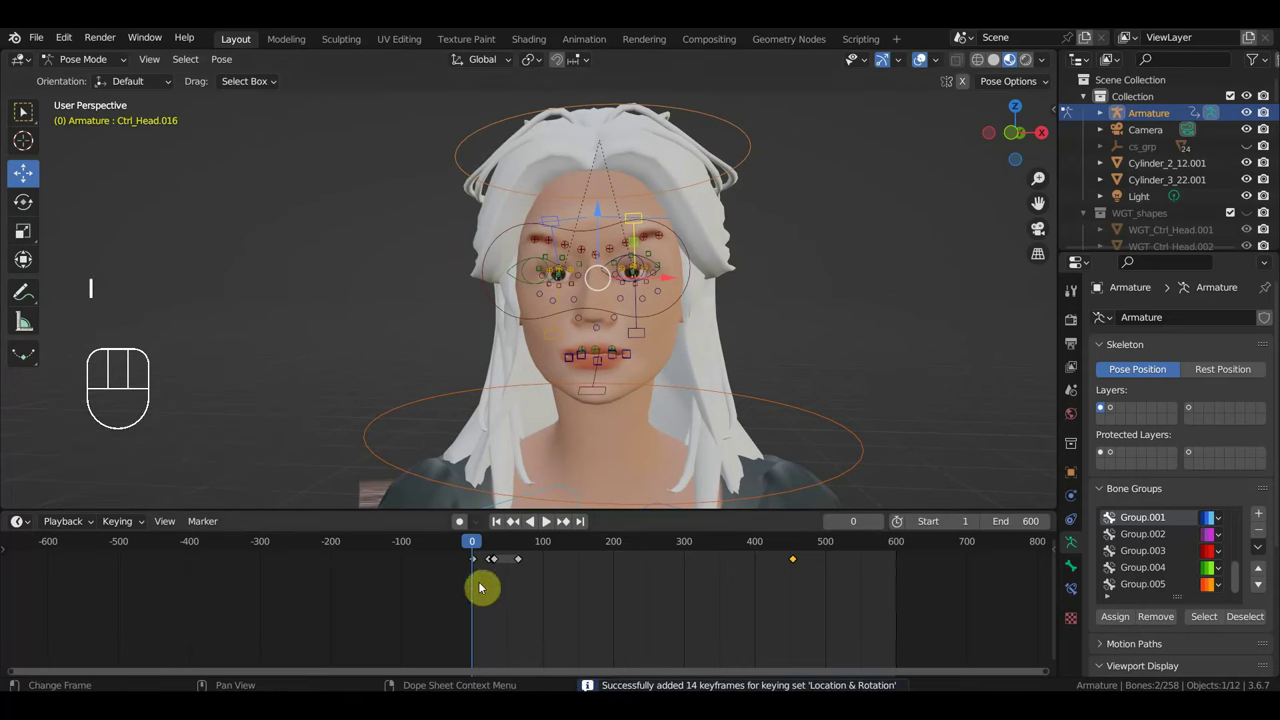
pyautogui.click(477, 564)
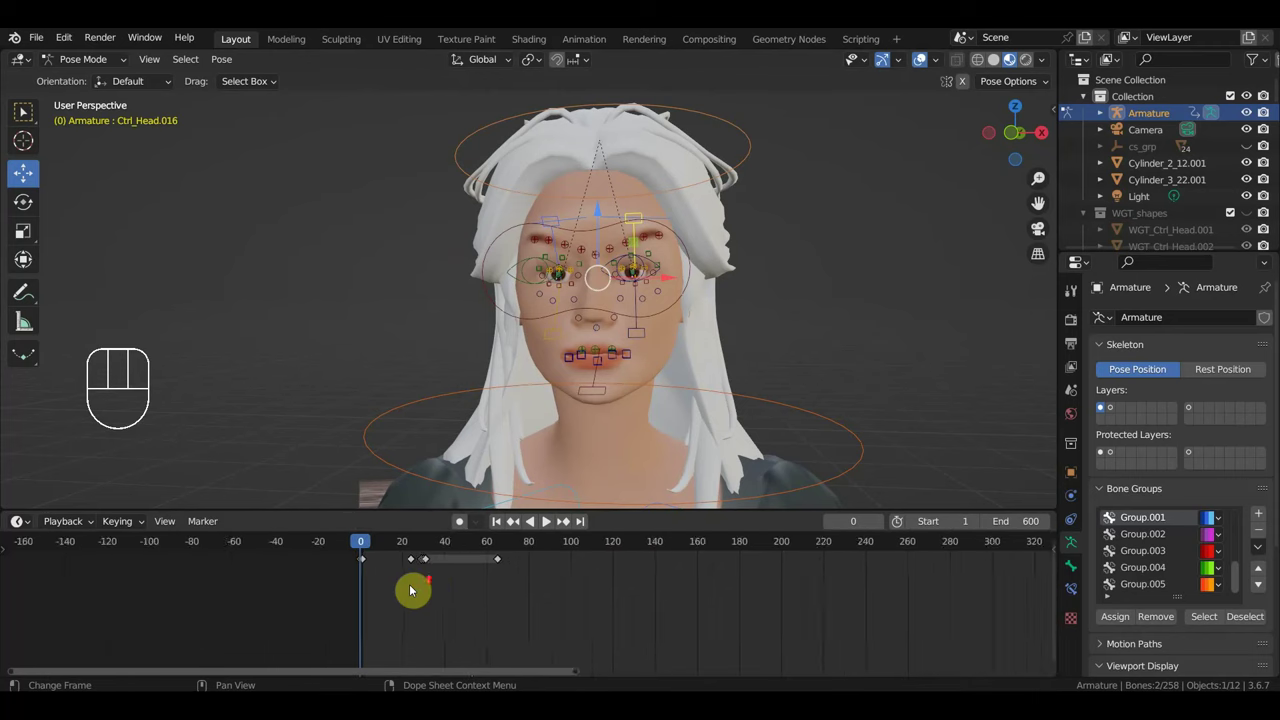
# Duplicate the first facial keys and place the copies near frames 455 and 490.
pyautogui.middleClick(544, 524)
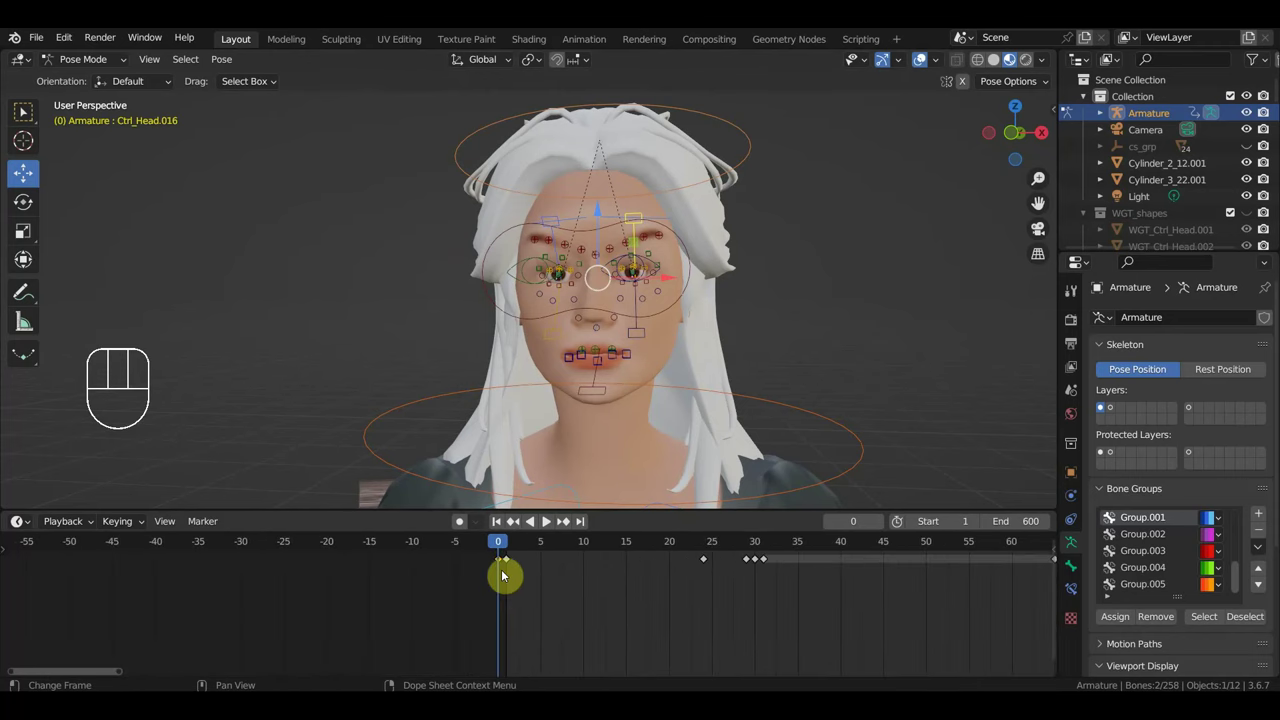
pyautogui.click(504, 550)
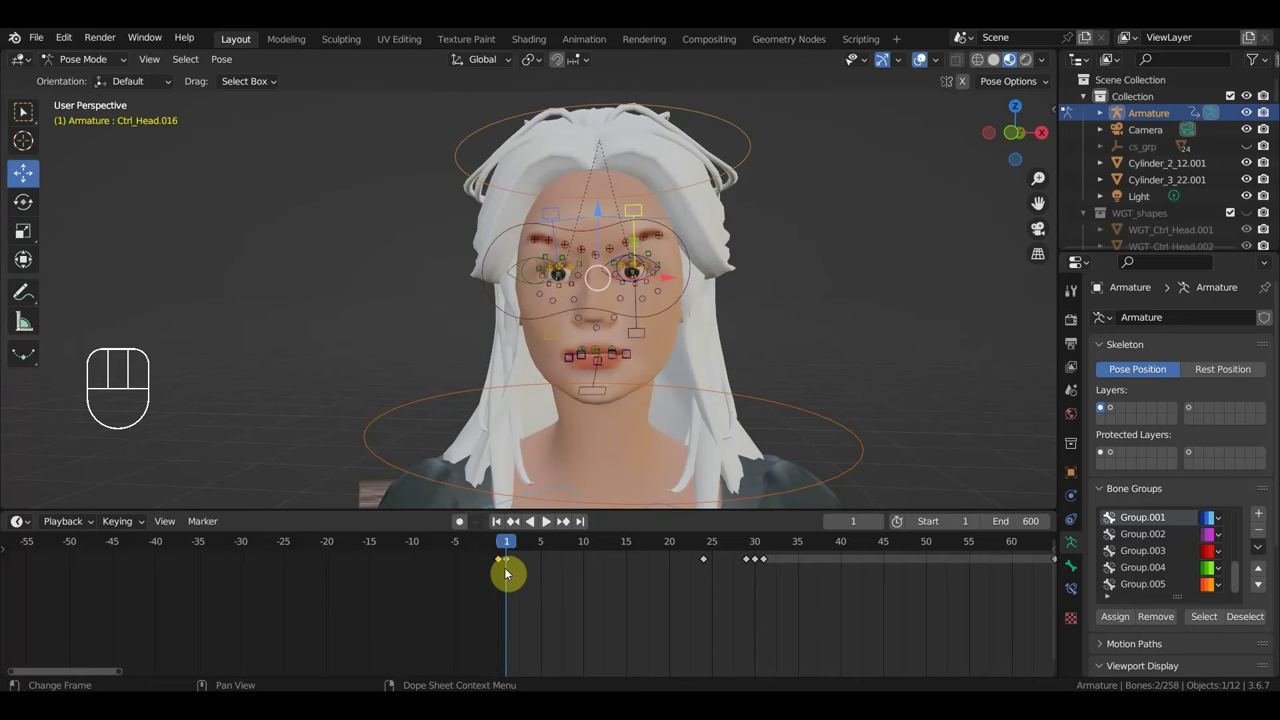
pyautogui.click(509, 567)
pyautogui.press('Delete')
pyautogui.click(502, 565)
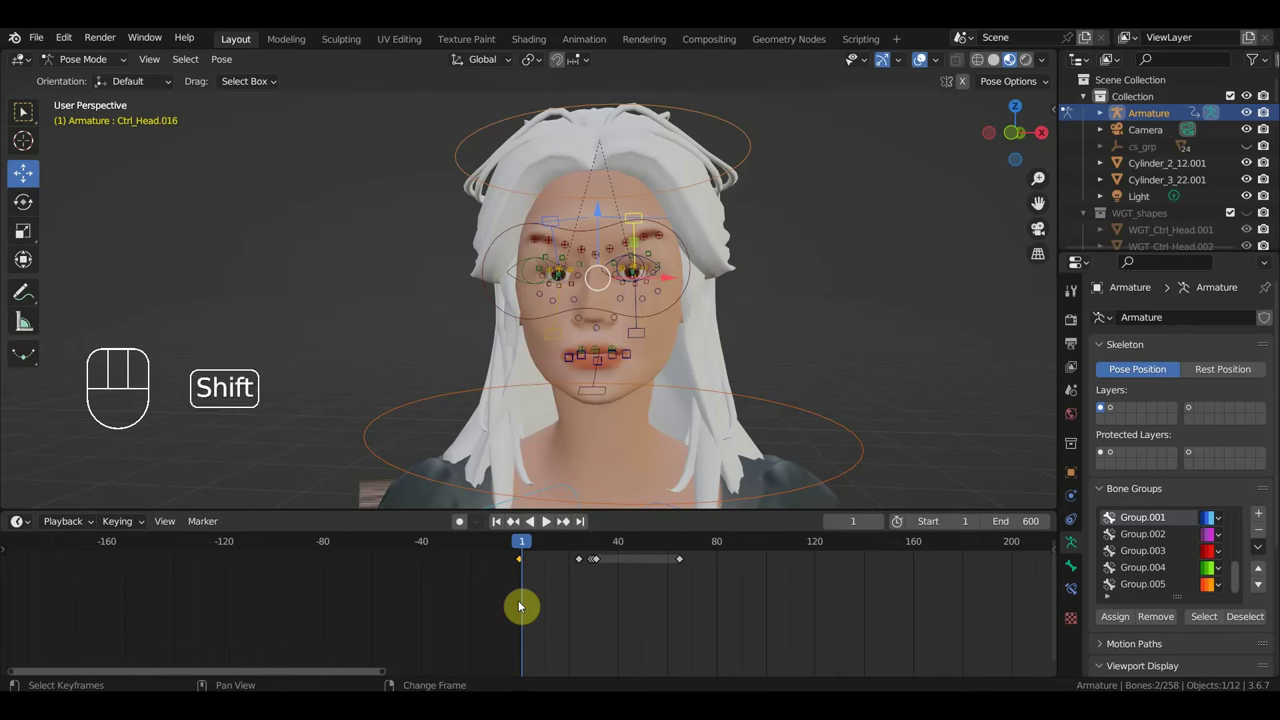
pyautogui.press('shift+d')
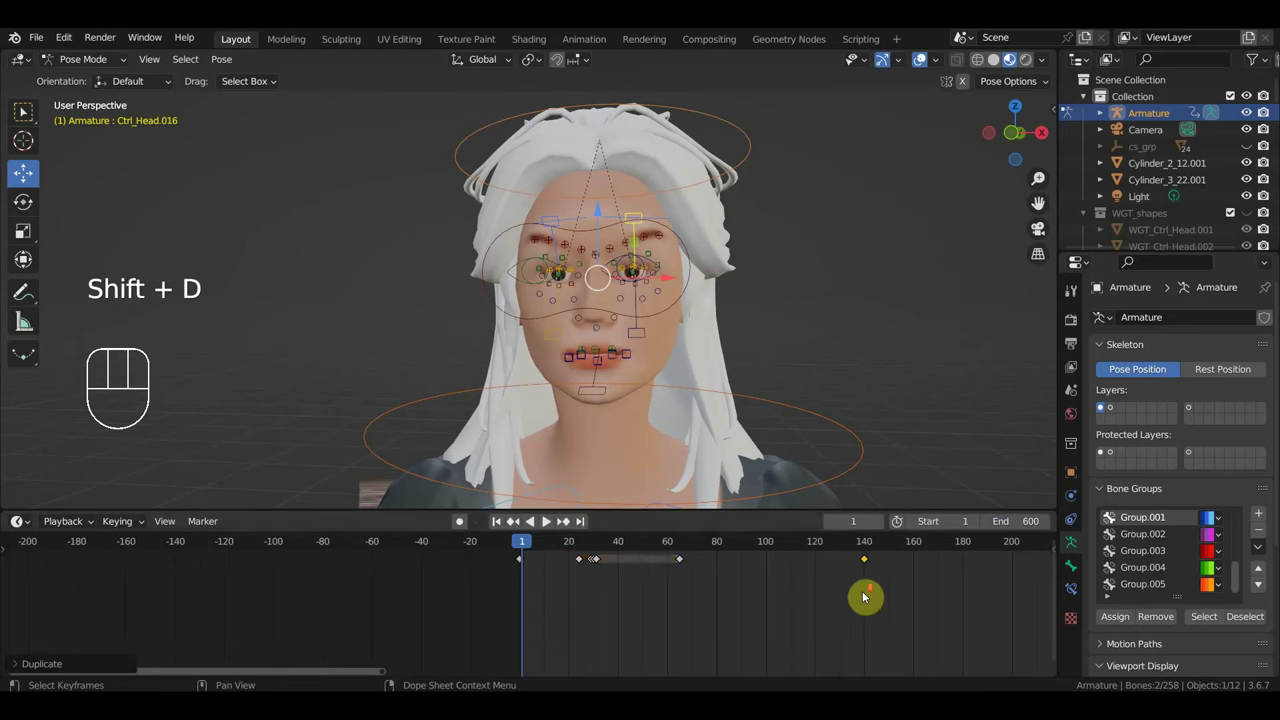
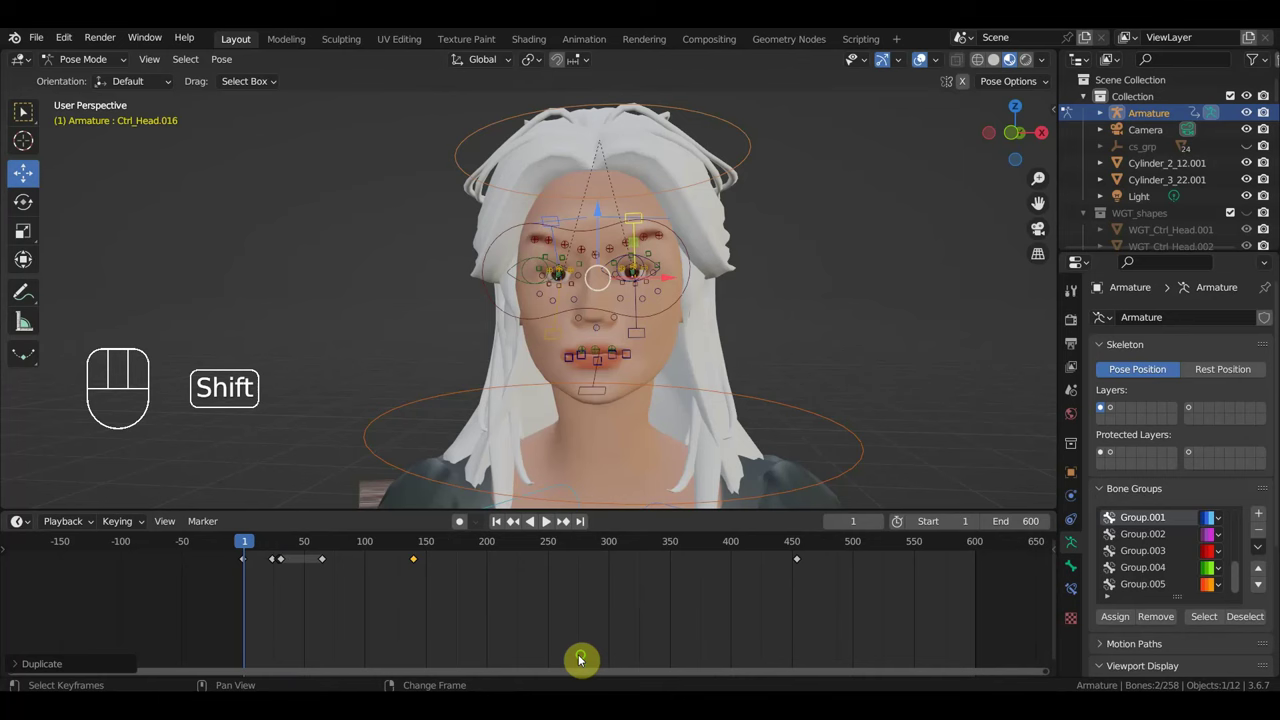
pyautogui.press('shift+d')
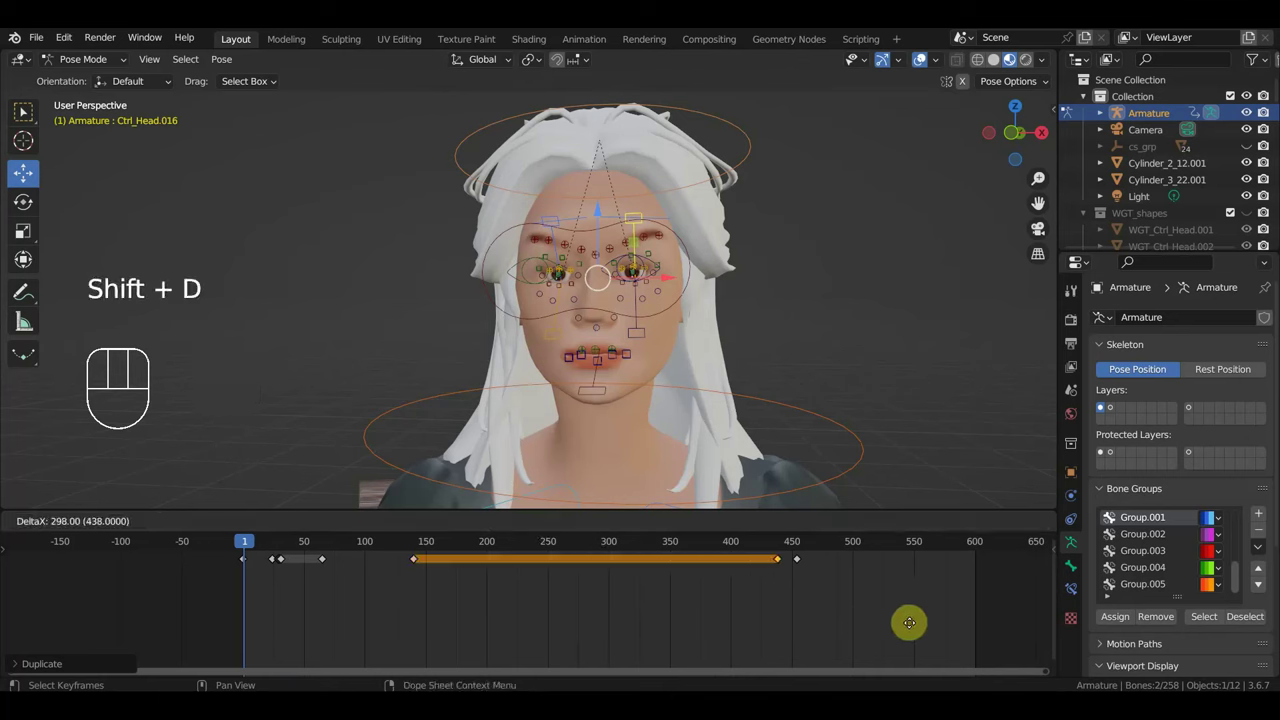
pyautogui.click(816, 548)
# Facing the figure, pose the mouth open with the teeth showing.
pyautogui.moveTo(823, 547); pyautogui.dragTo(353, 570)
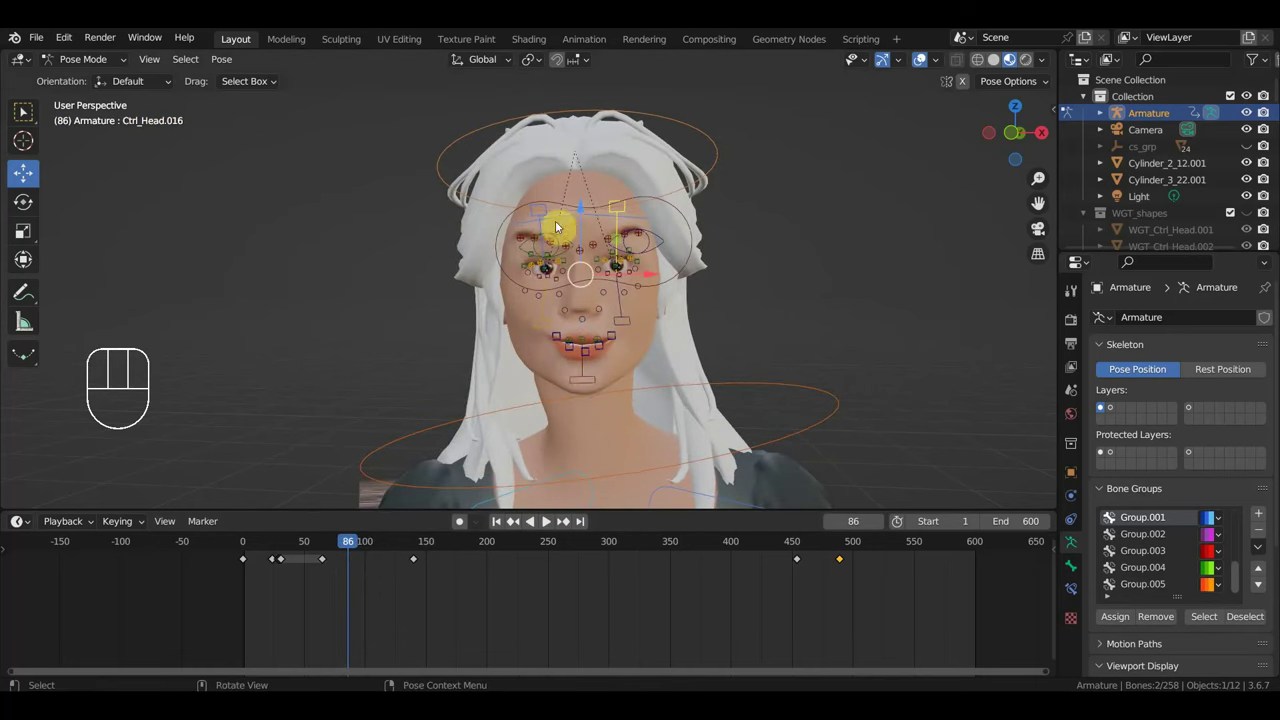
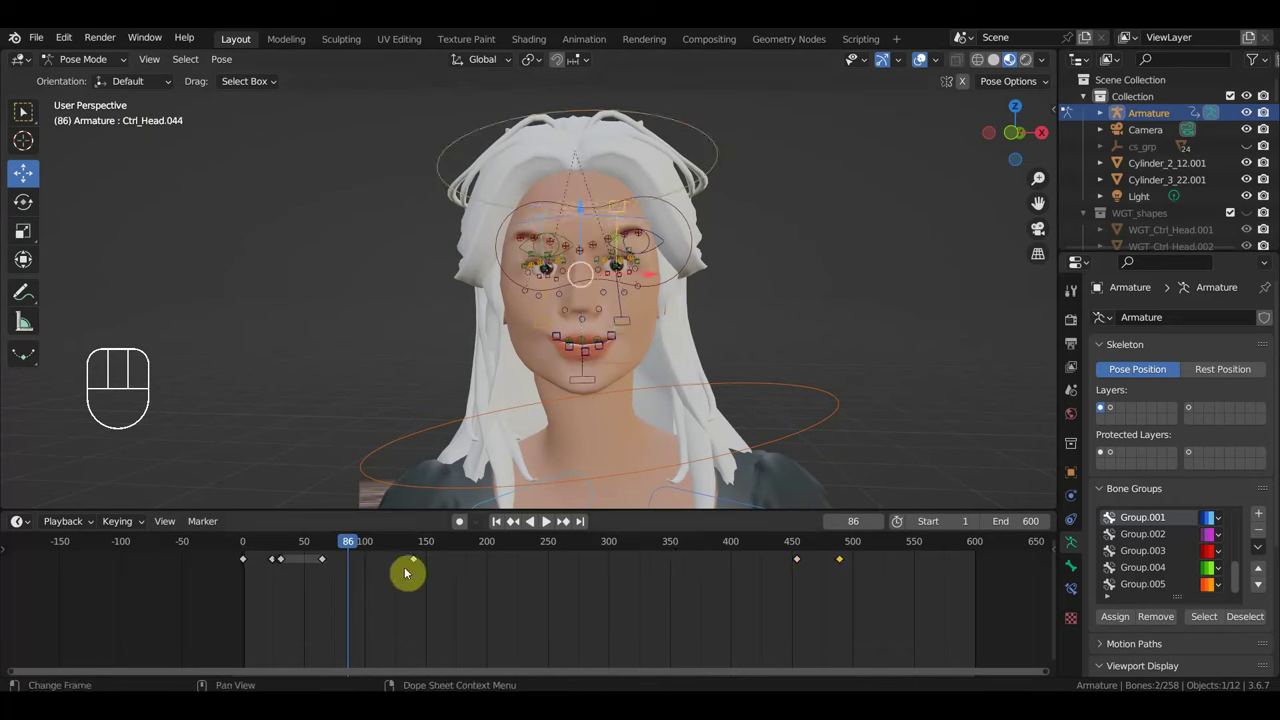
pyautogui.moveTo(544, 524); pyautogui.dragTo(572, 637)
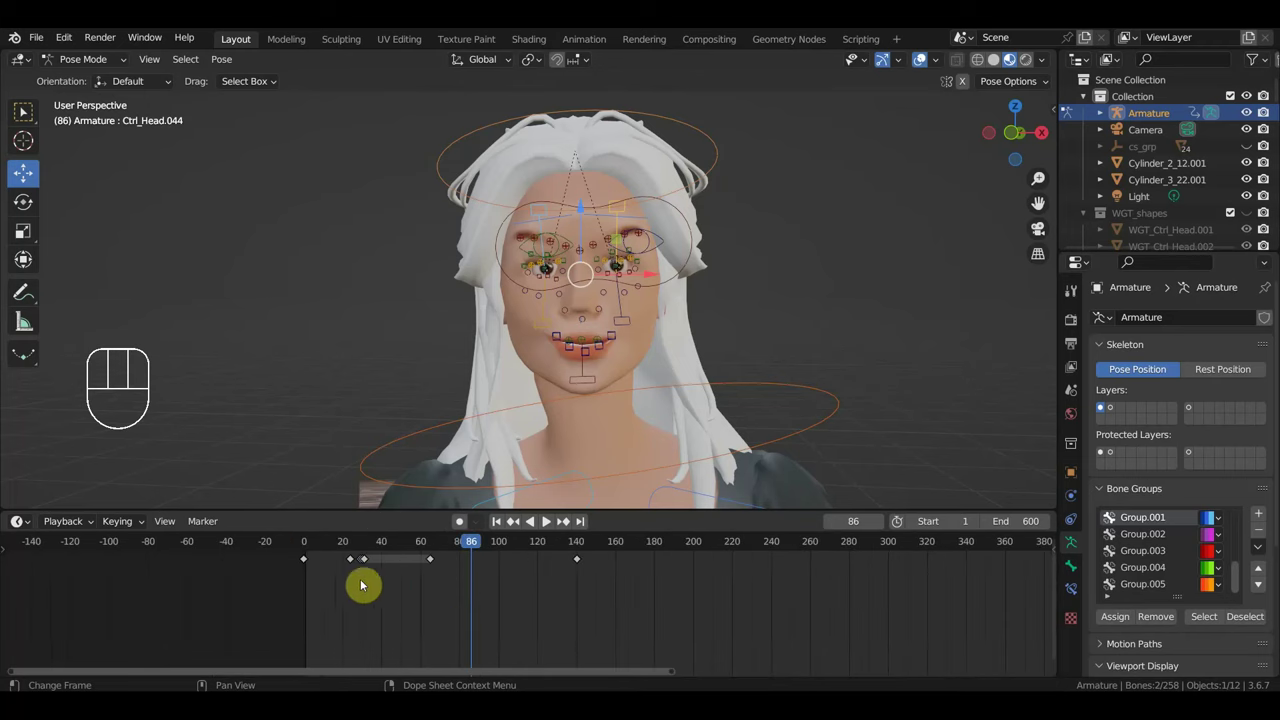
pyautogui.click(338, 548)
pyautogui.moveTo(346, 548); pyautogui.dragTo(679, 572)
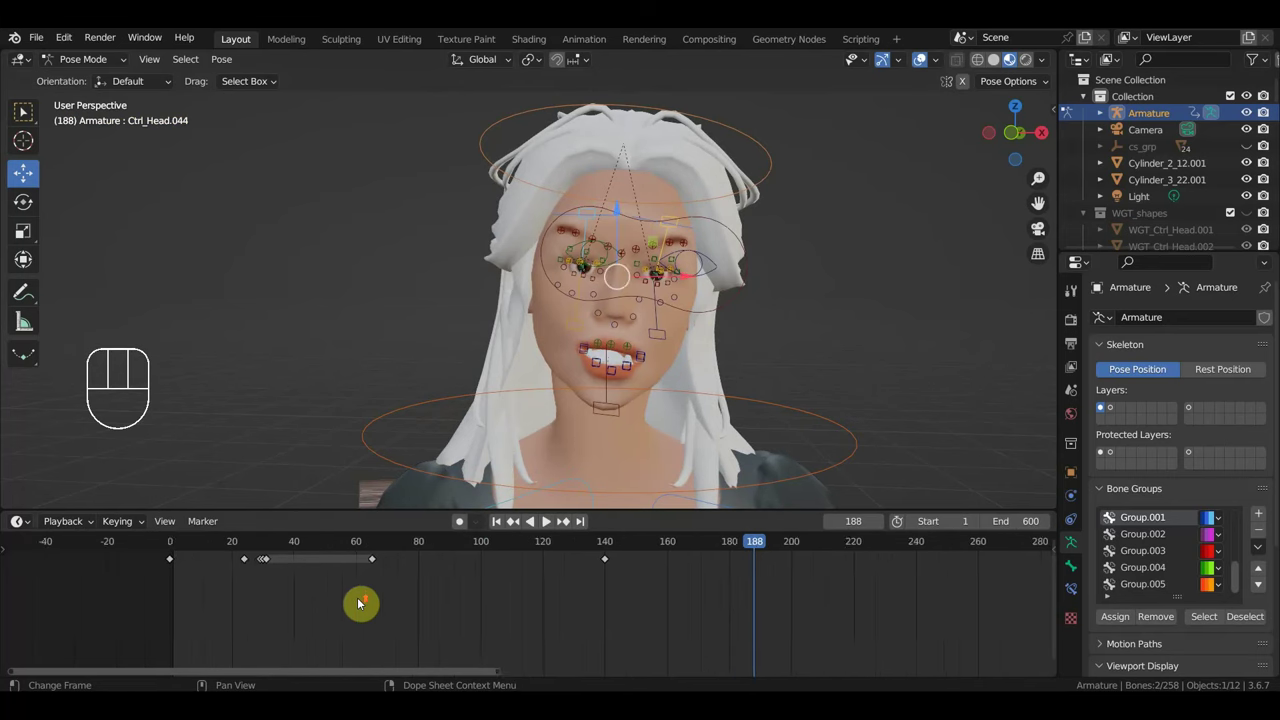
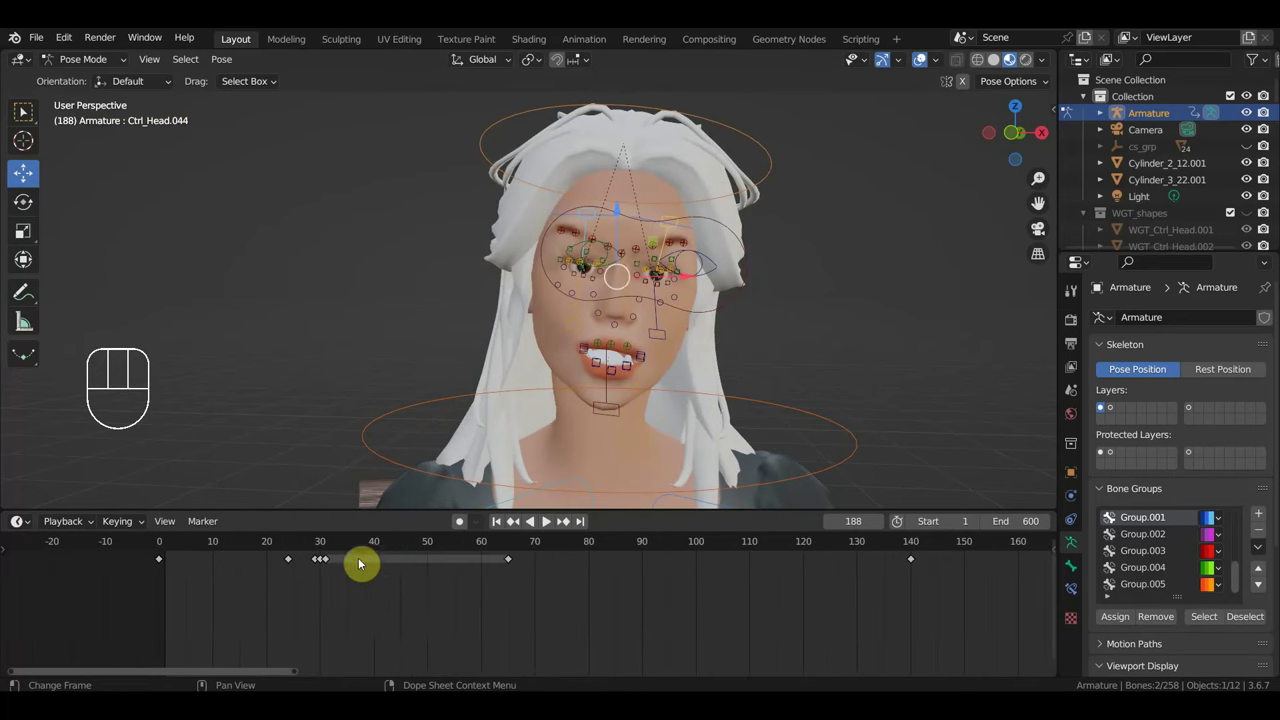
# Select the facial keys and slide the copies to around frame 60.
pyautogui.click(316, 543)
pyautogui.click(312, 541)
pyautogui.moveTo(315, 583); pyautogui.dragTo(304, 570)
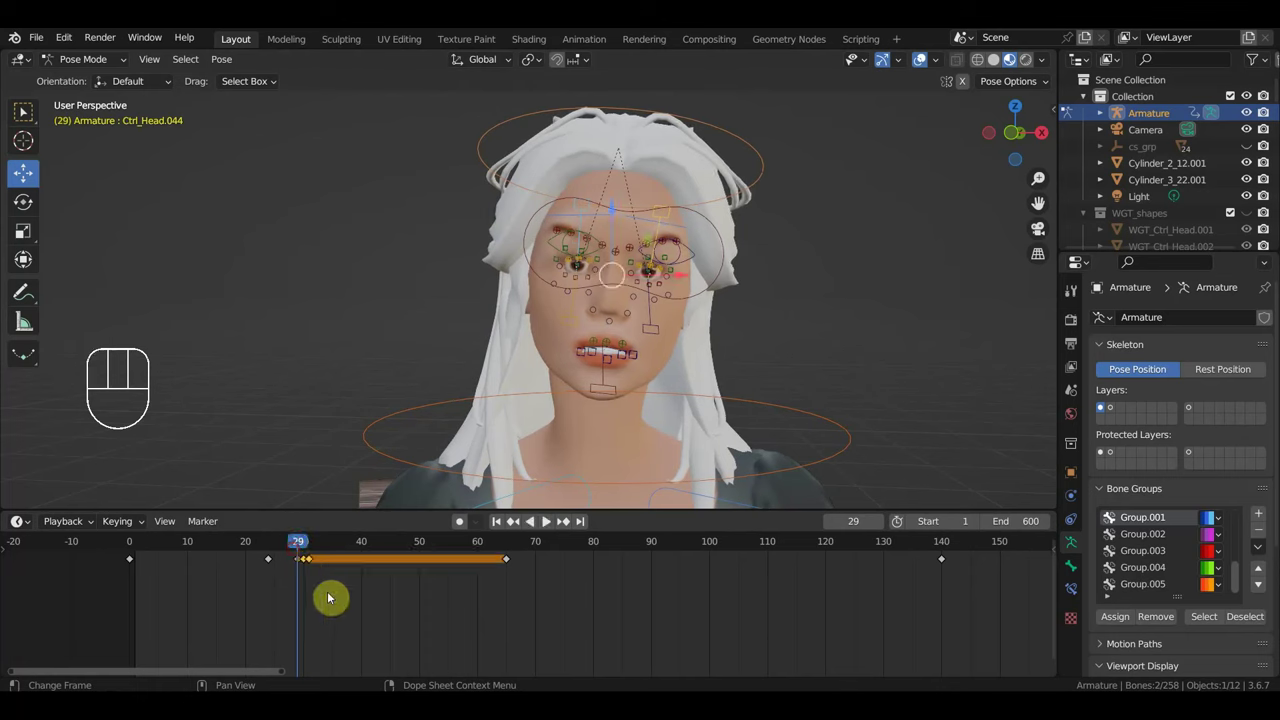
# Repeat the expression keys along the timeline at about frames 200, 250 and onward to 560.
pyautogui.press('shift+d')
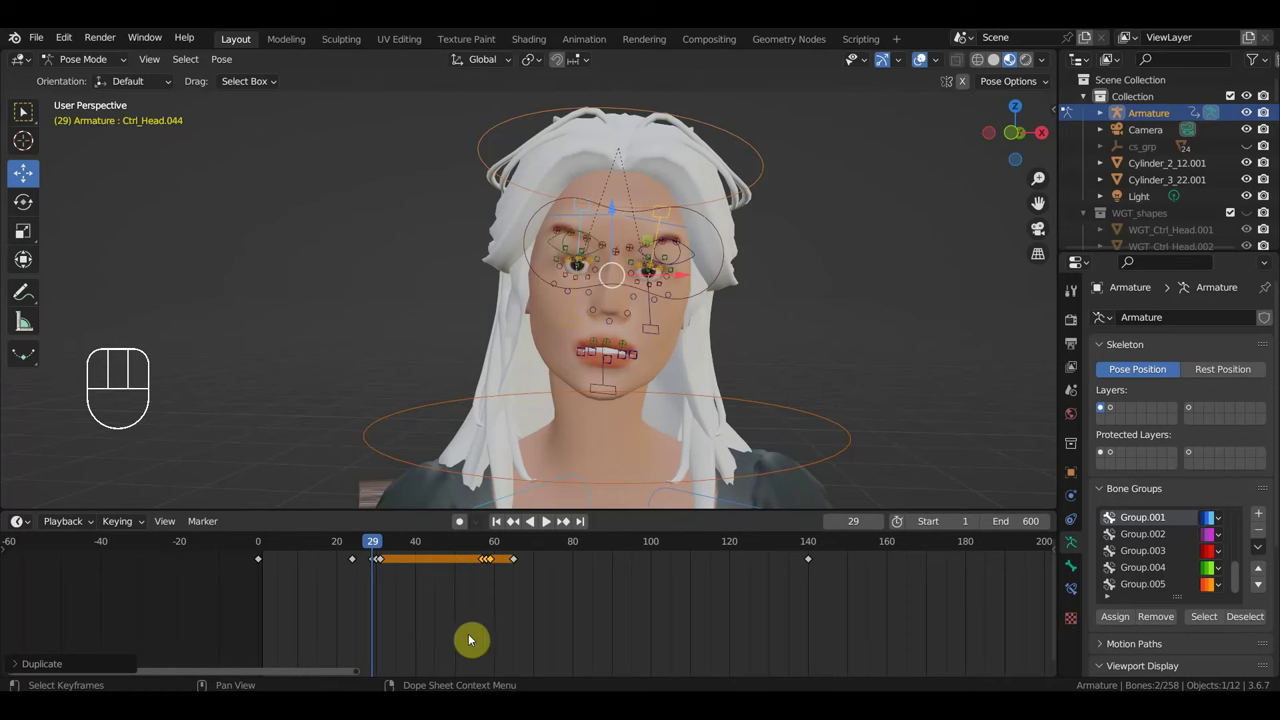
pyautogui.press('shift+d')
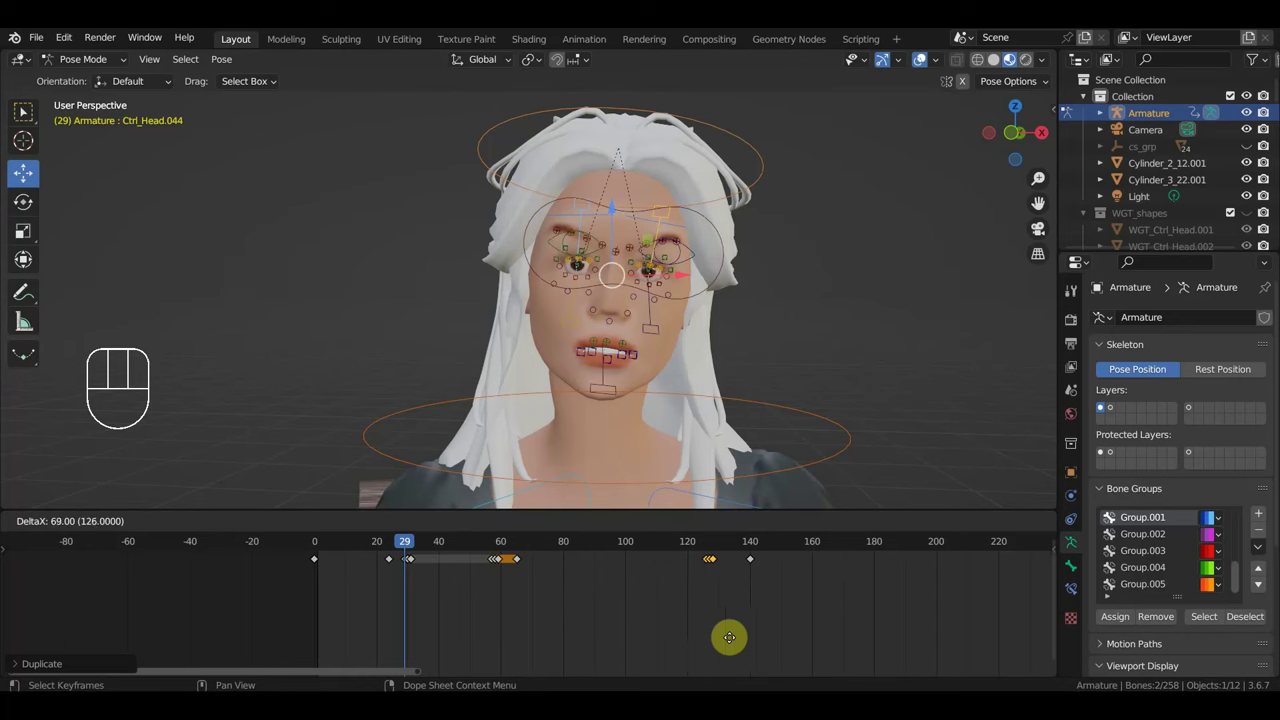
pyautogui.moveTo(544, 524); pyautogui.dragTo(495, 547)
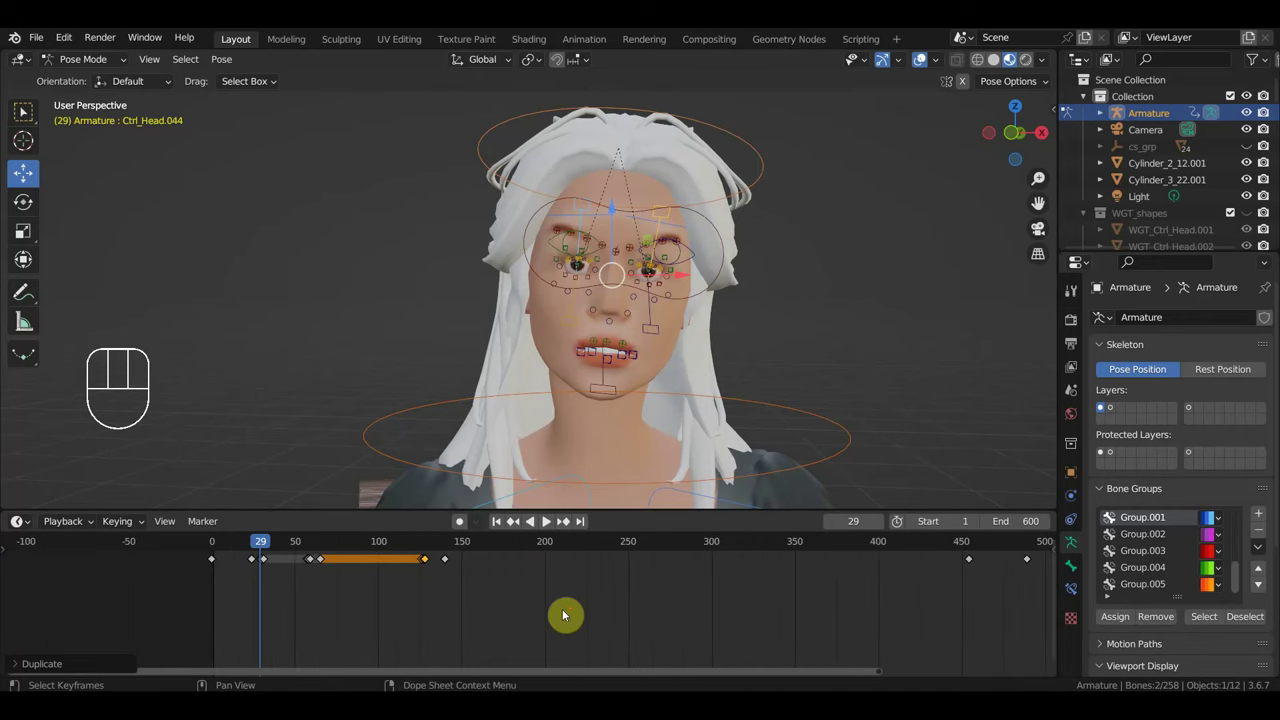
pyautogui.press('shift+d')
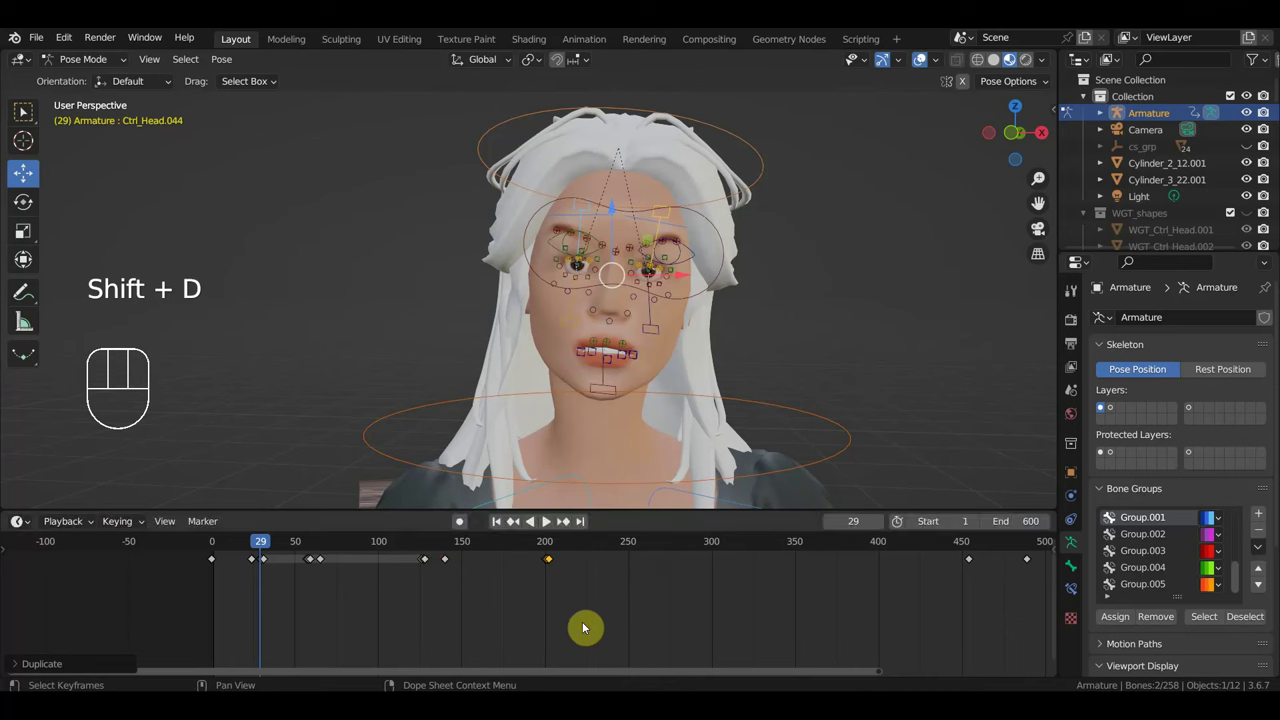
pyautogui.press('shift+d')
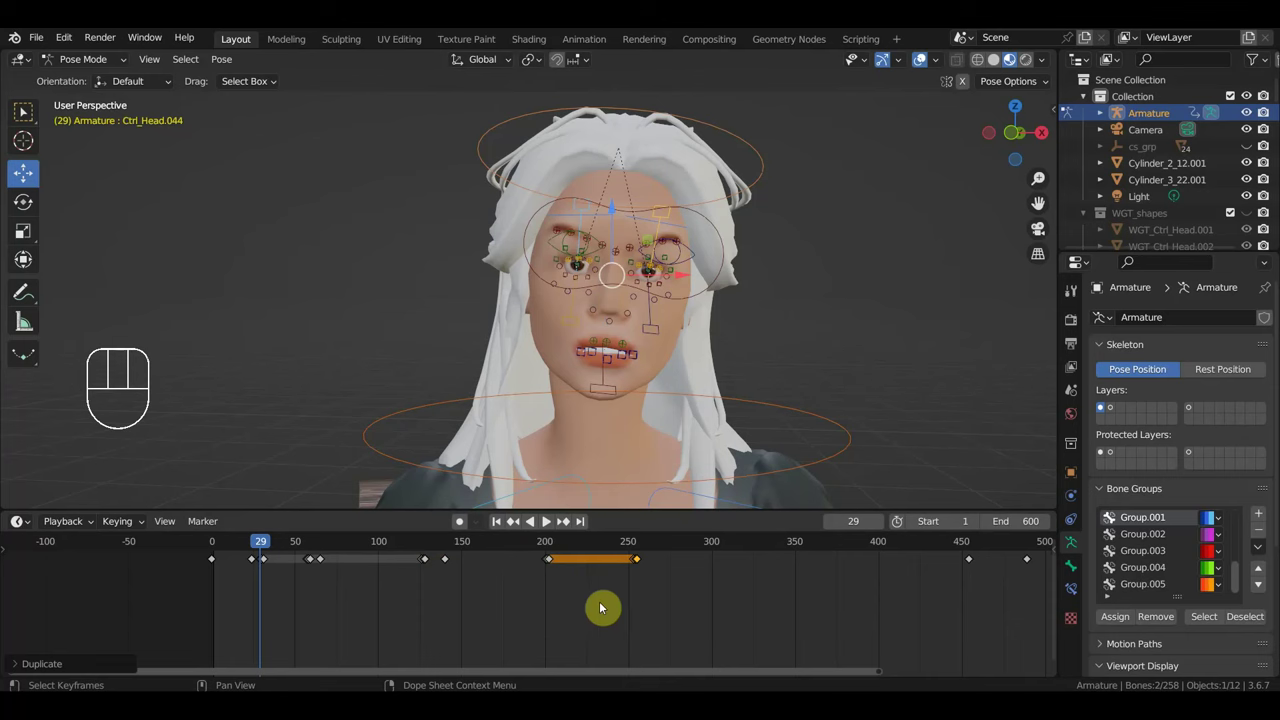
pyautogui.press('shift+d')
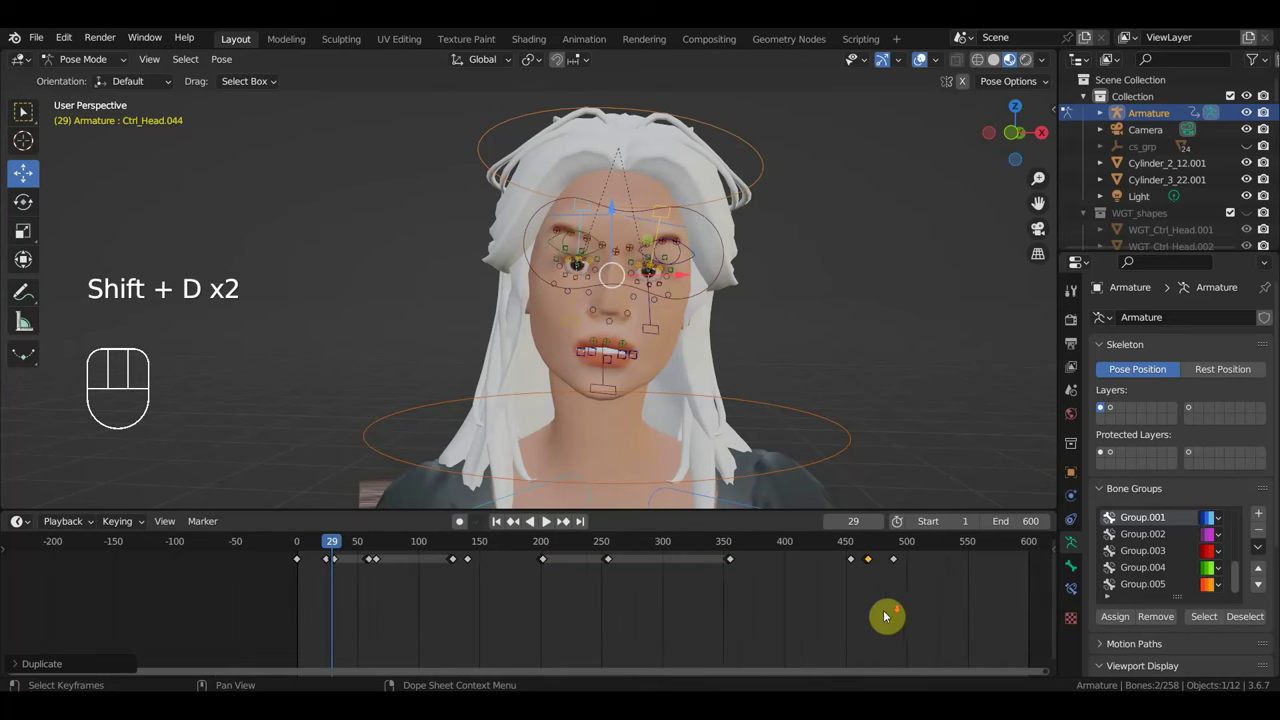
pyautogui.press('shift+d')
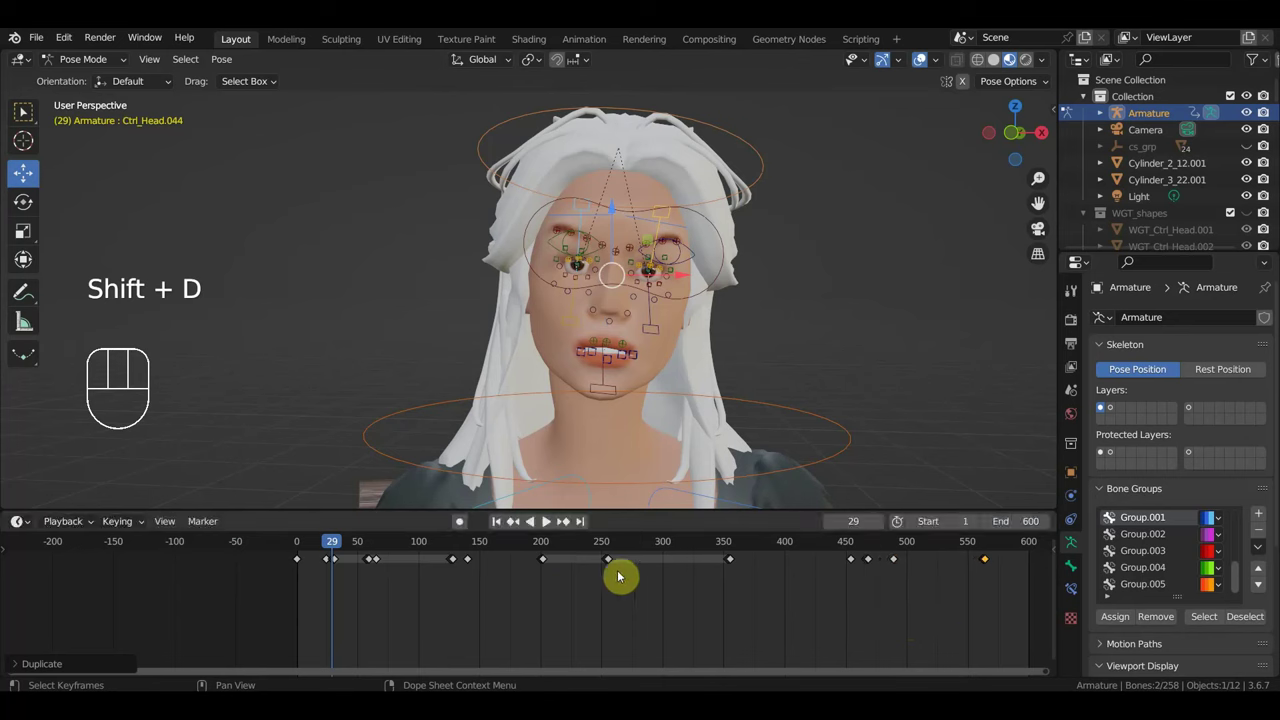
# Play the animation, stretch the selected keys over more frames, and replay to check timing.
pyautogui.press('space')
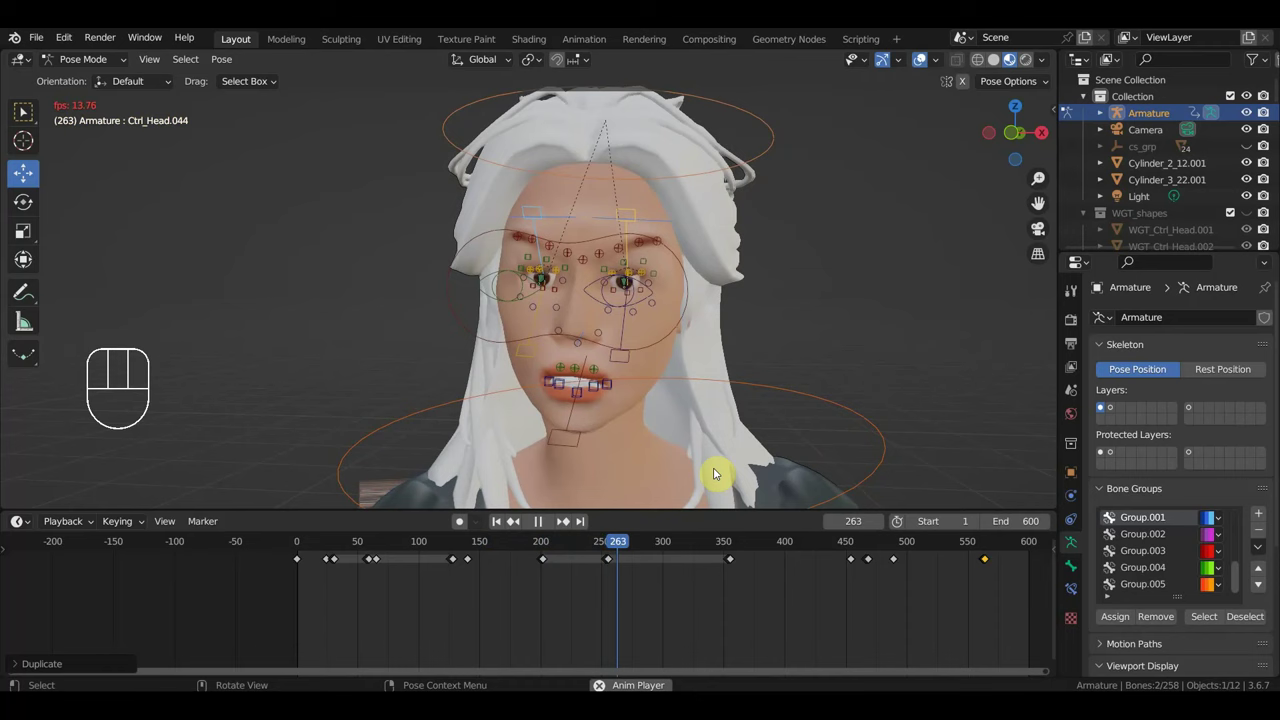
pyautogui.press('space')
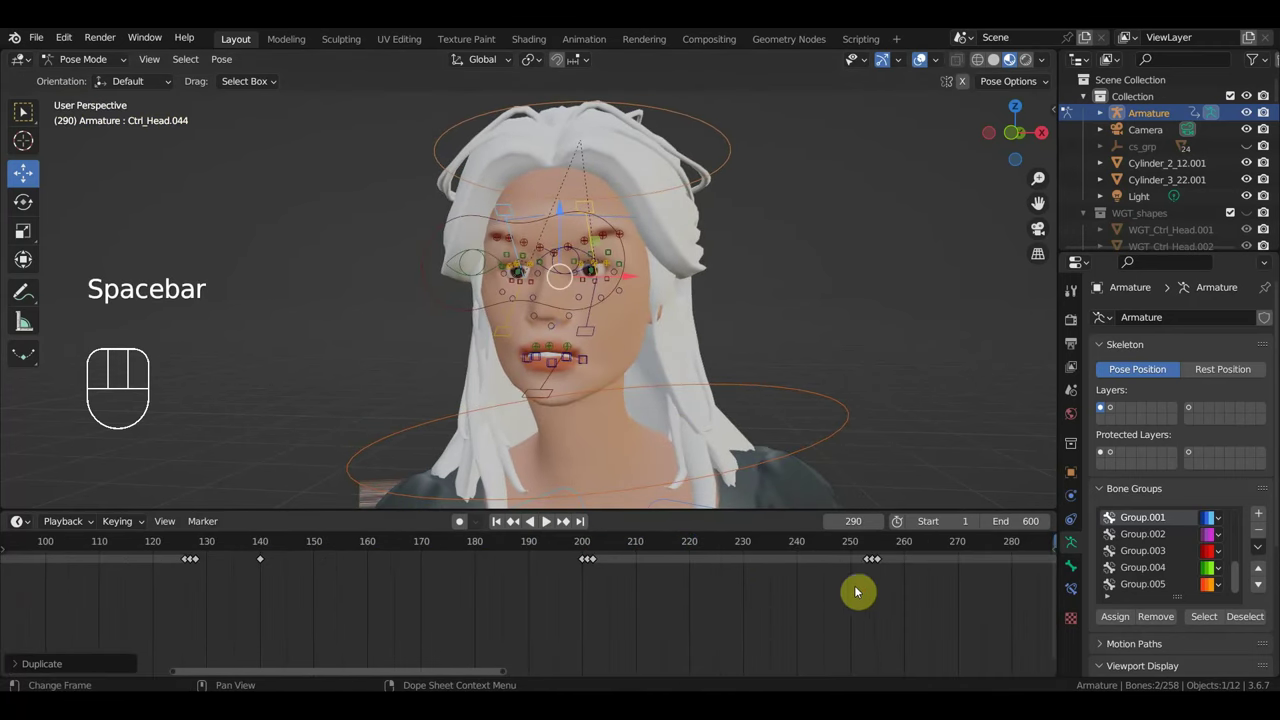
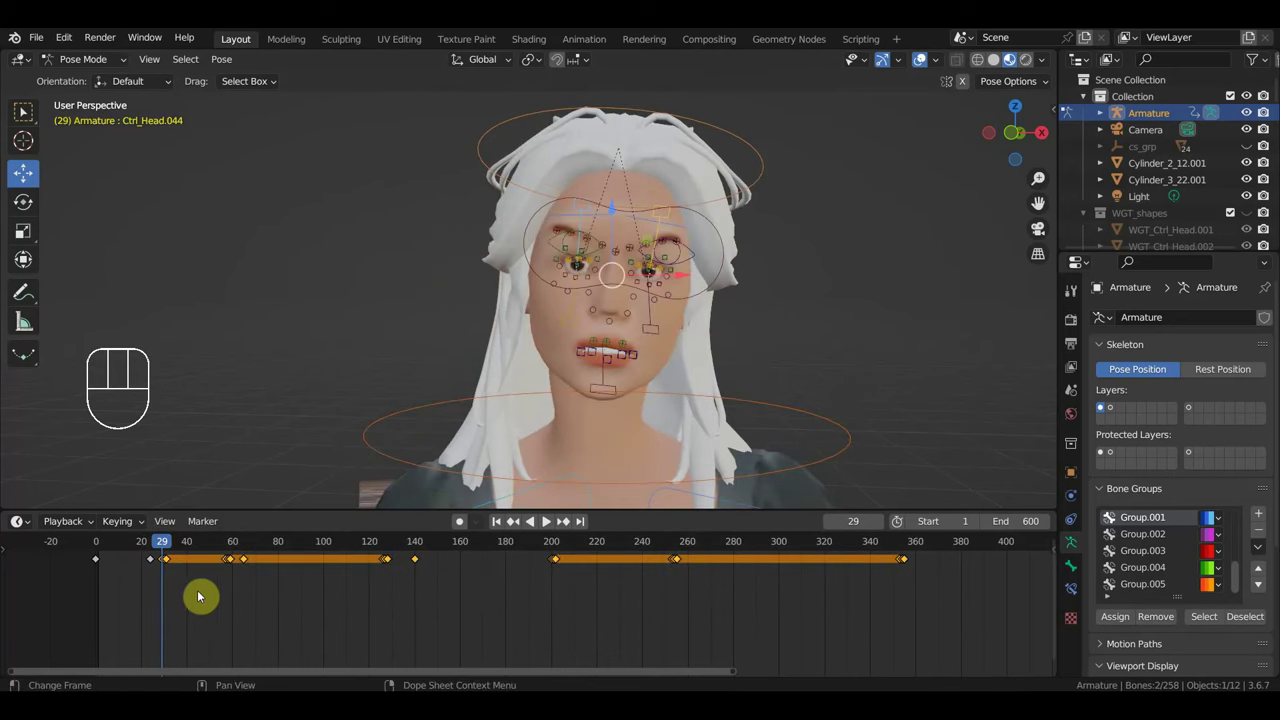
pyautogui.press('s')
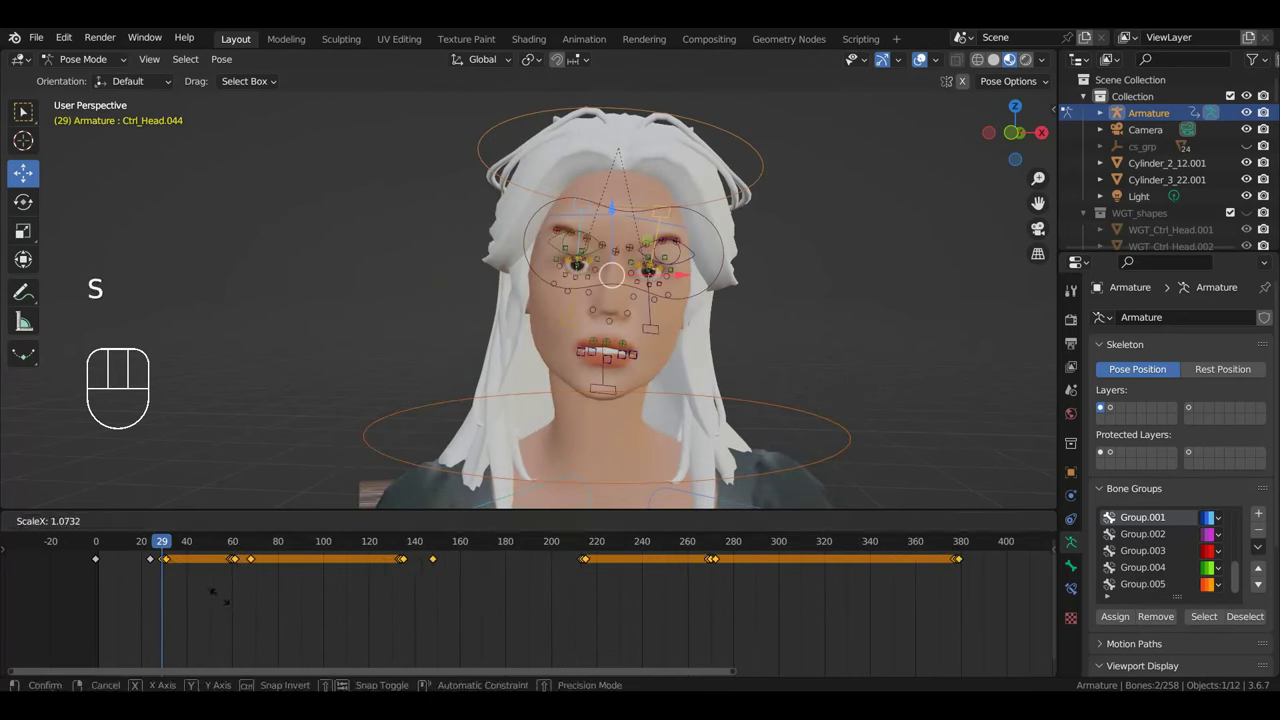
pyautogui.press('space')
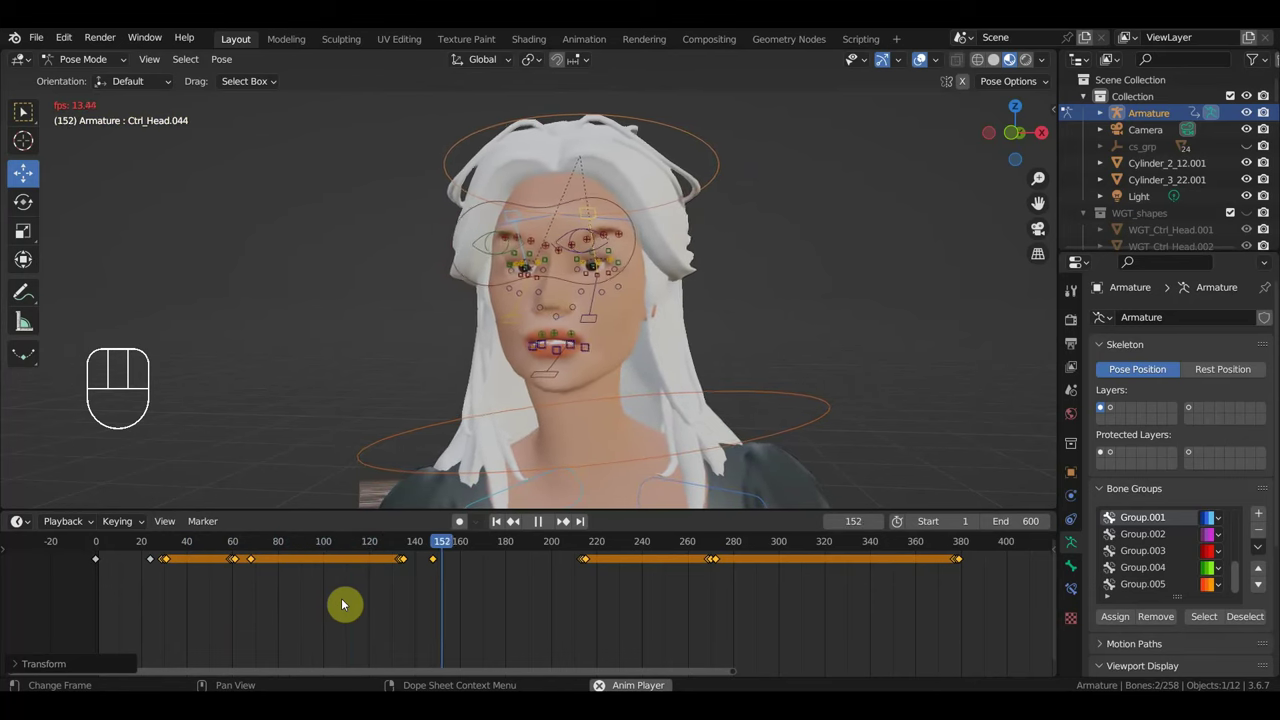
pyautogui.press('space')
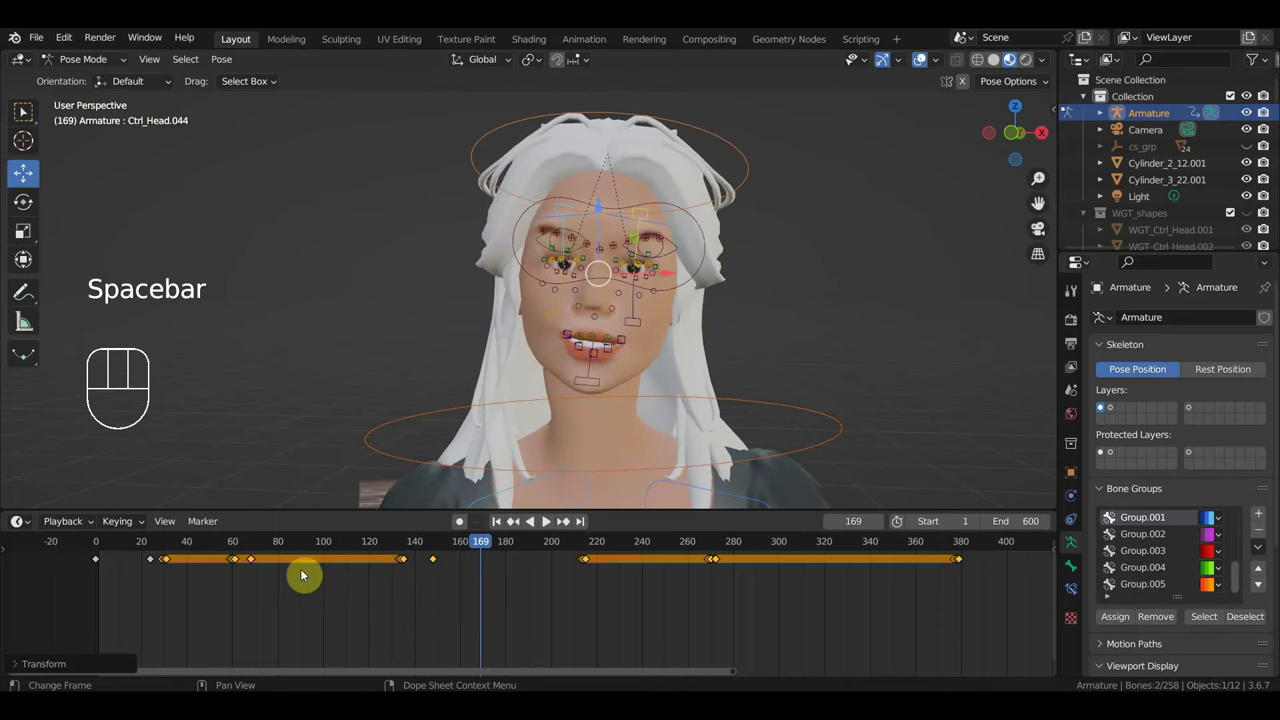
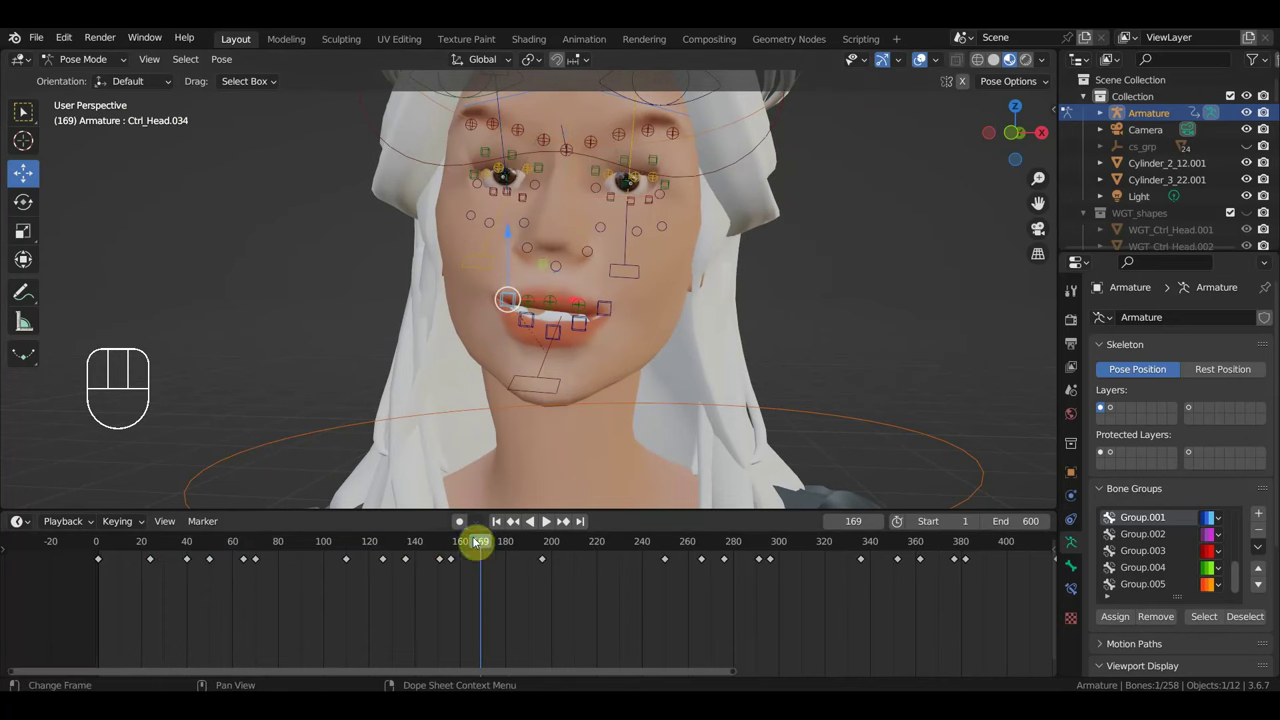
# At frame 156, move both mouth-corner controls into a new pose.
pyautogui.click(453, 548)
pyautogui.middleClick(605, 383)
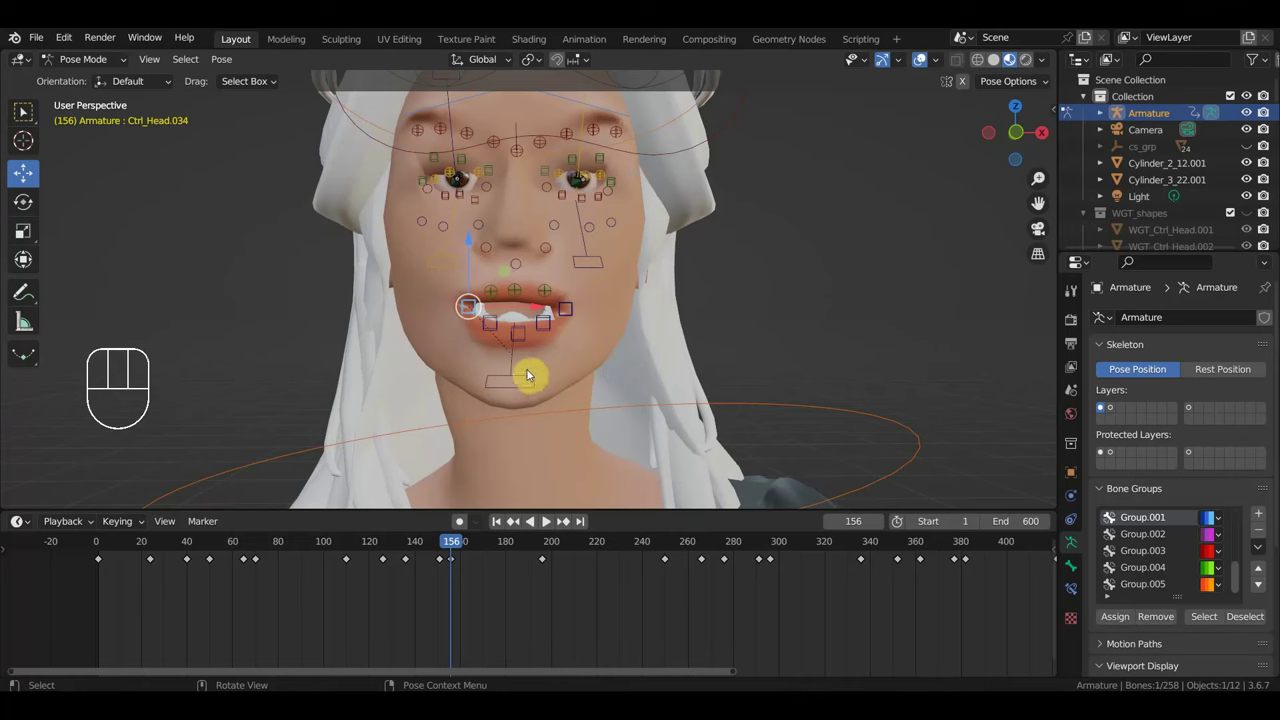
pyautogui.press('g')
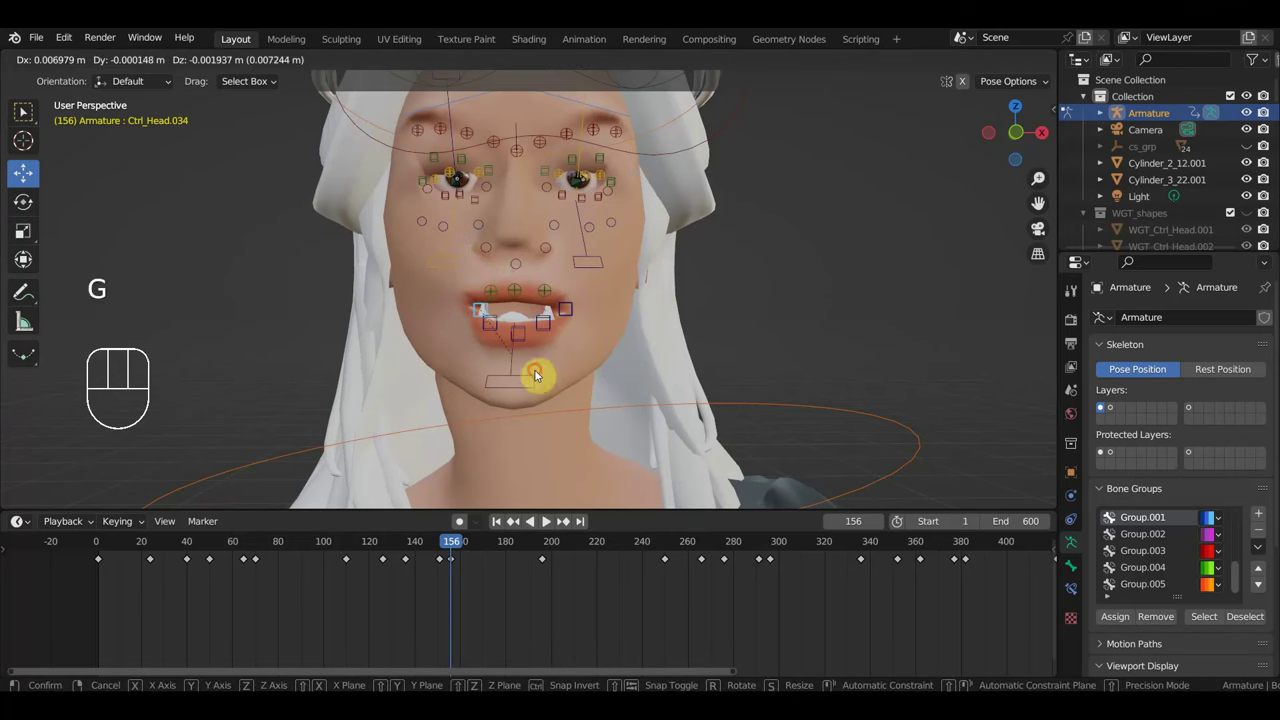
pyautogui.click(544, 524)
pyautogui.press('g')
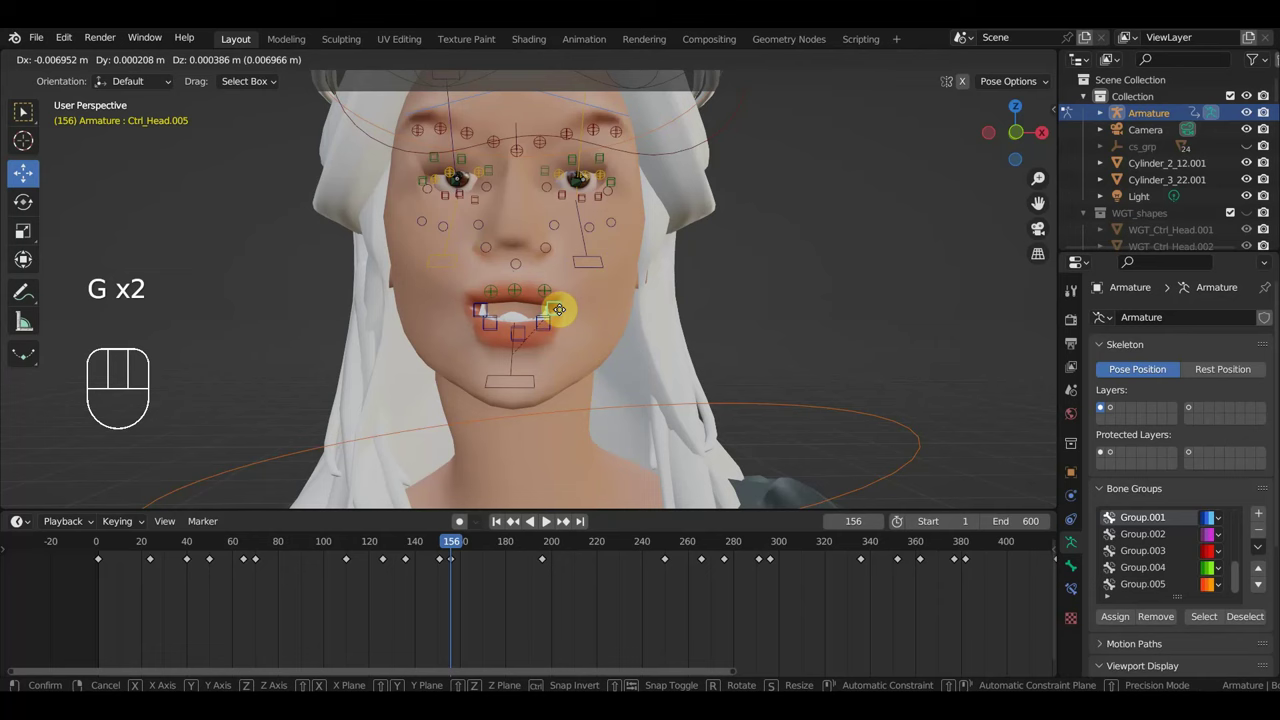
pyautogui.click(544, 524)
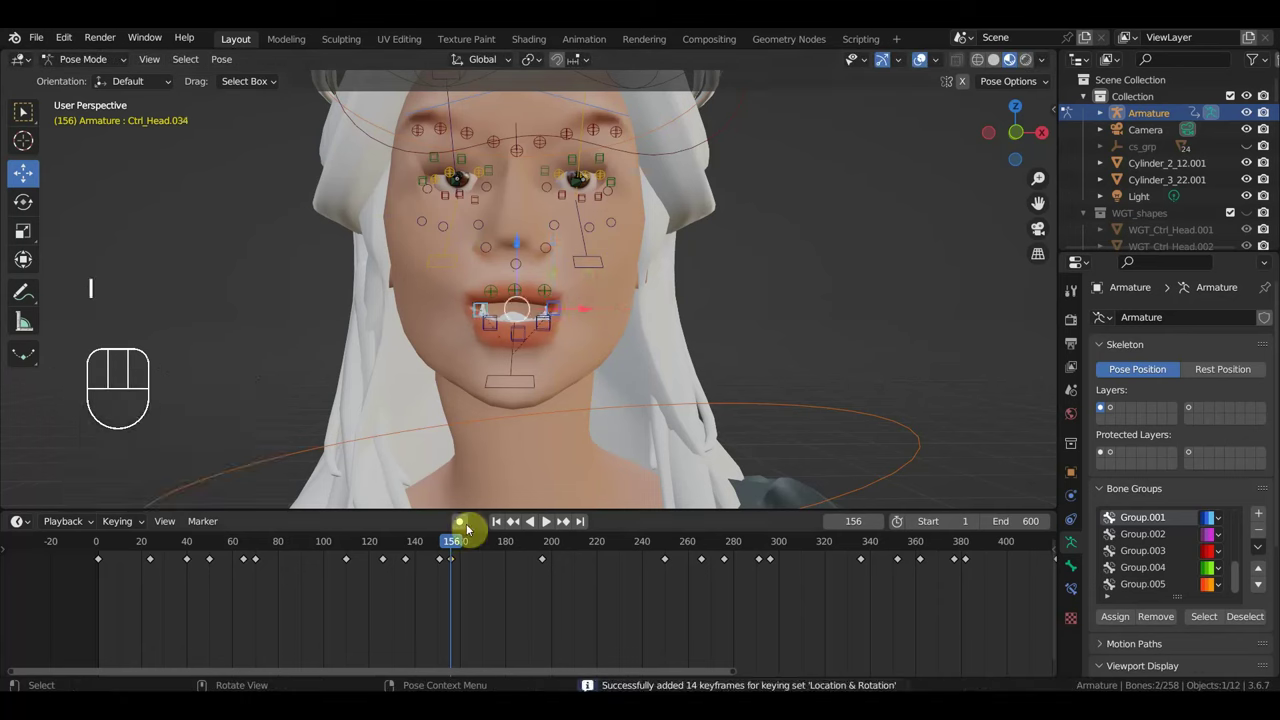
# At frame 196, shape another mouth-corner pose and key it.
pyautogui.moveTo(470, 549); pyautogui.dragTo(590, 509)
pyautogui.middleClick(654, 430)
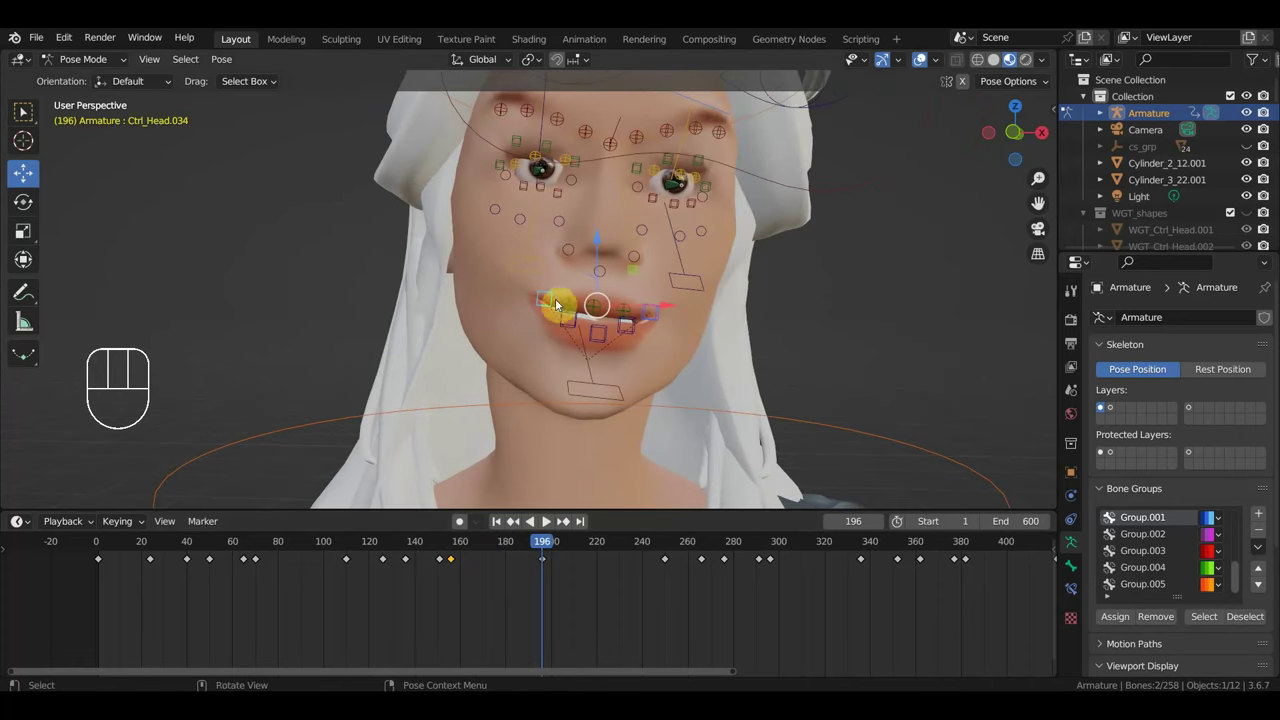
pyautogui.click(550, 302)
pyautogui.press('g')
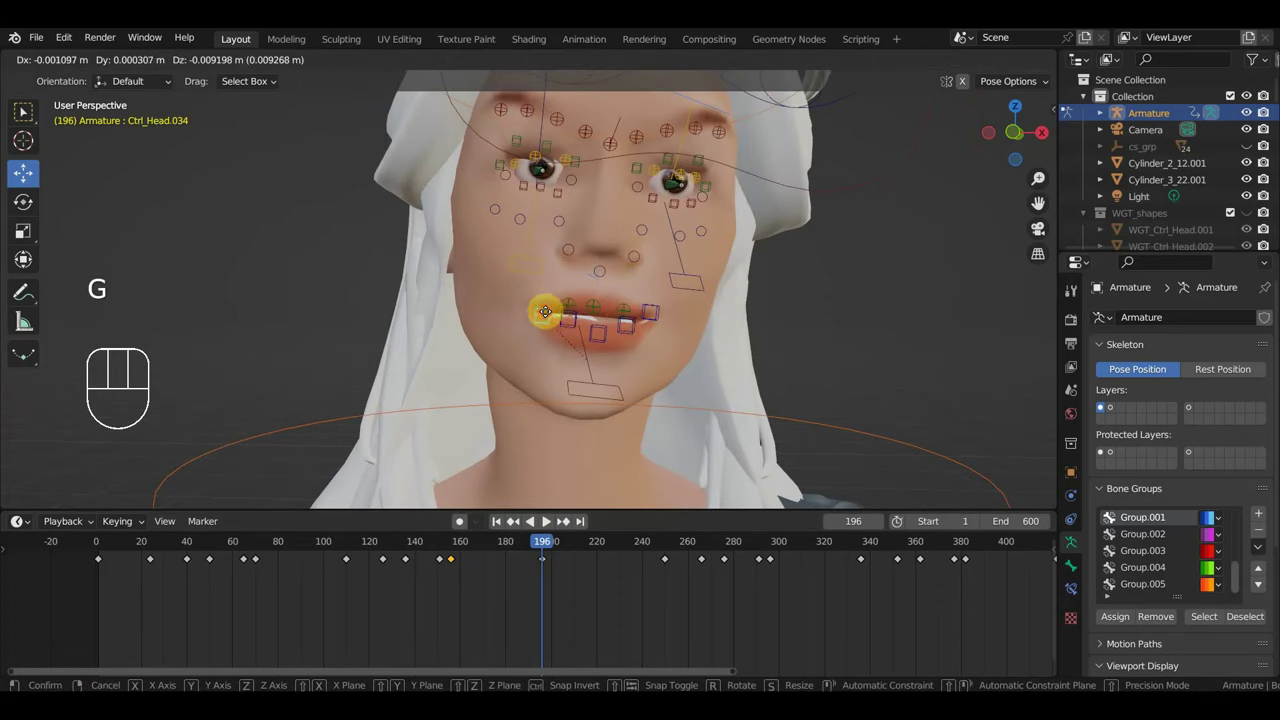
pyautogui.press('g')
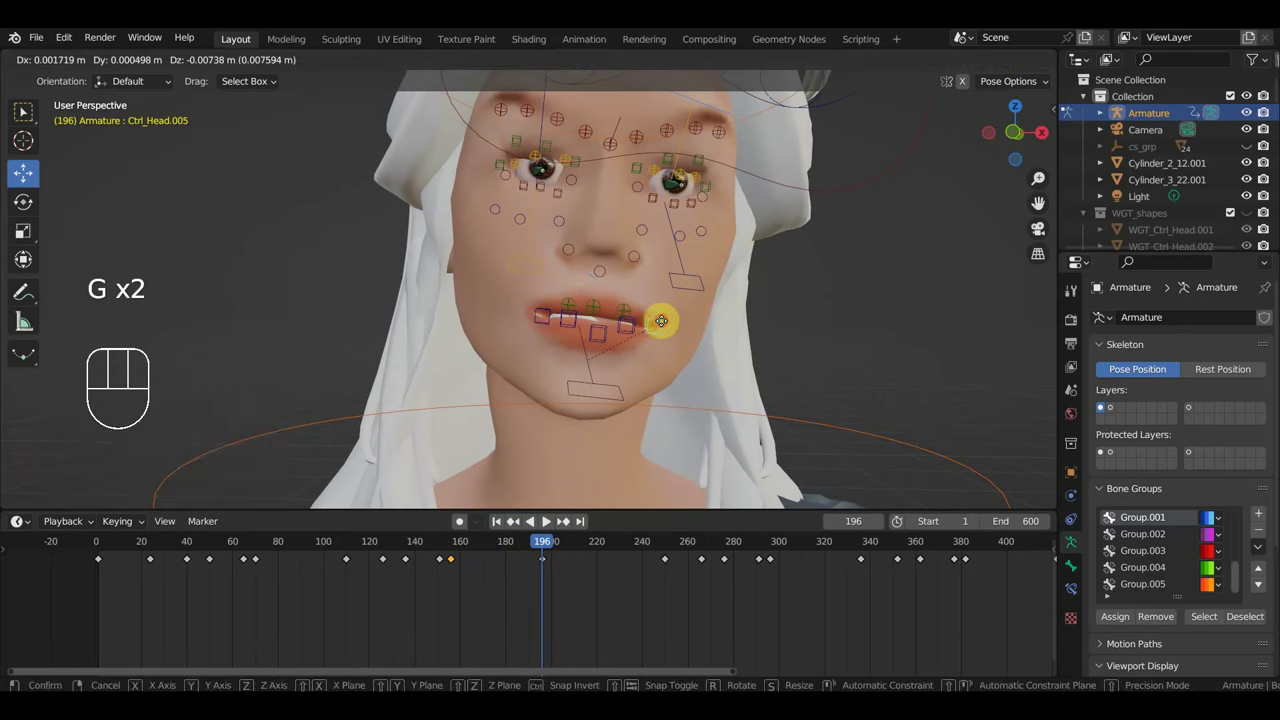
pyautogui.press('g')
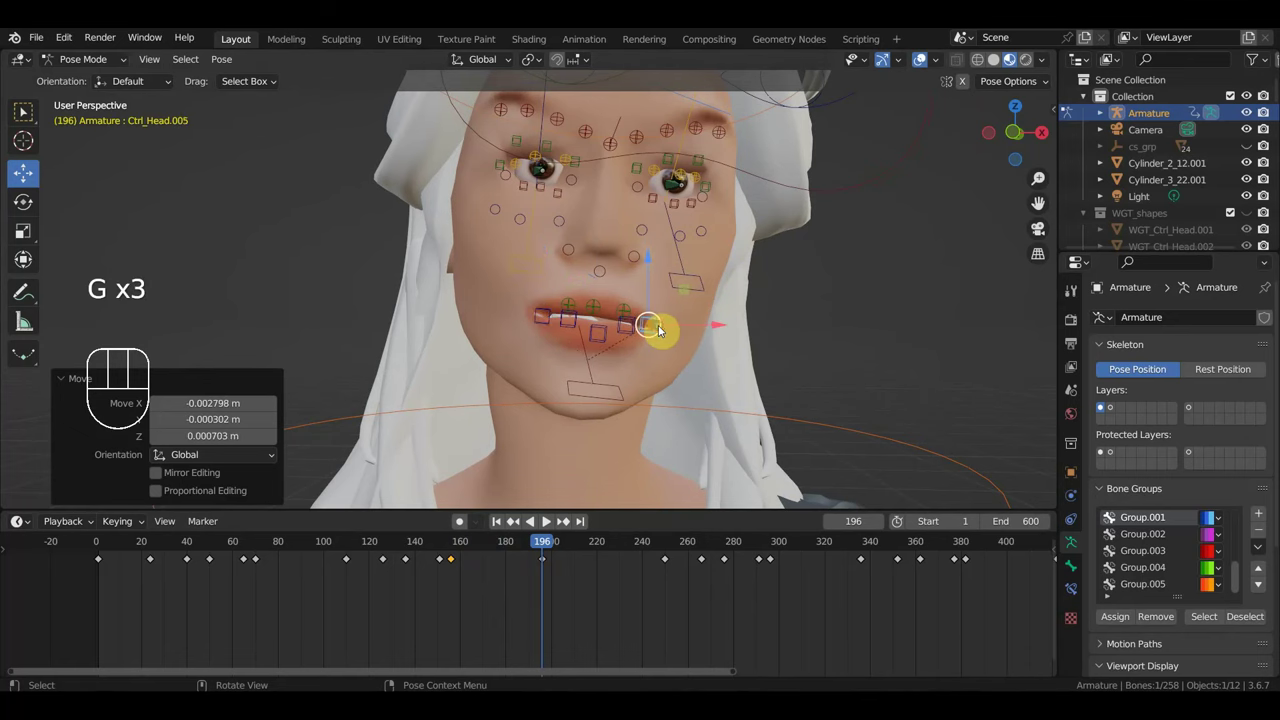
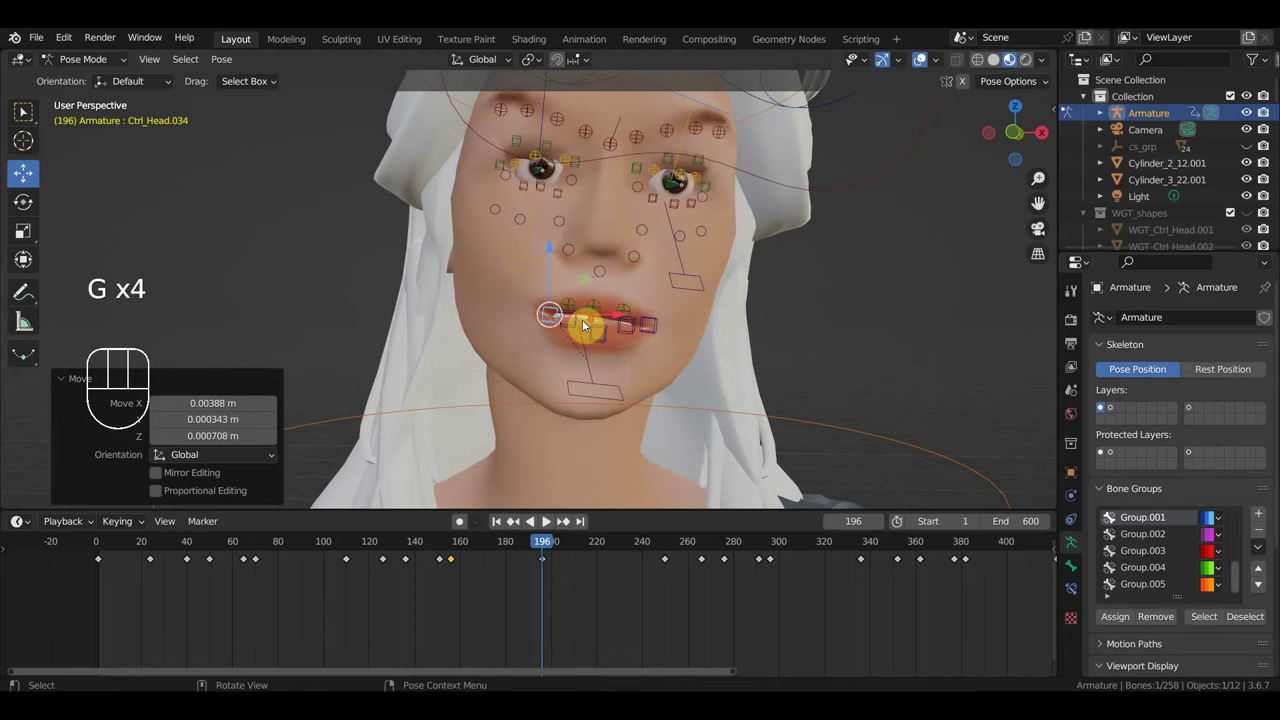
pyautogui.scroll(3)
pyautogui.middleClick(580, 330)
pyautogui.scroll(-3)
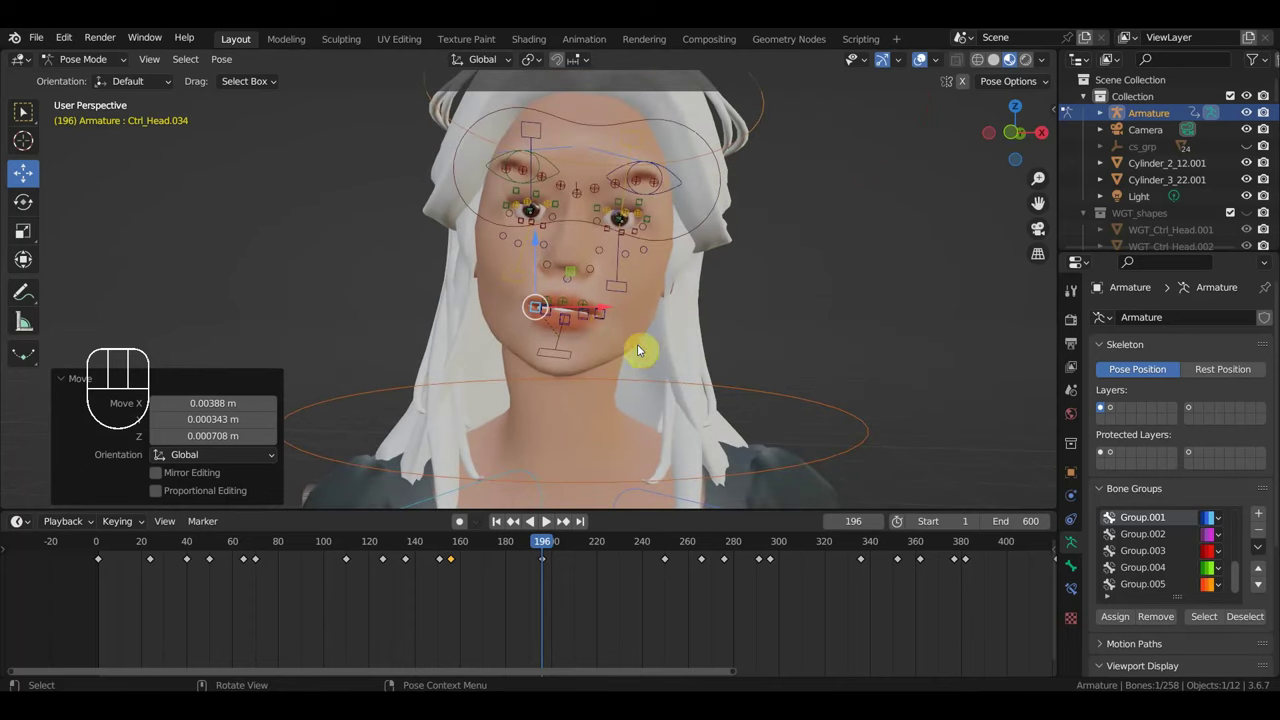
pyautogui.click(603, 319)
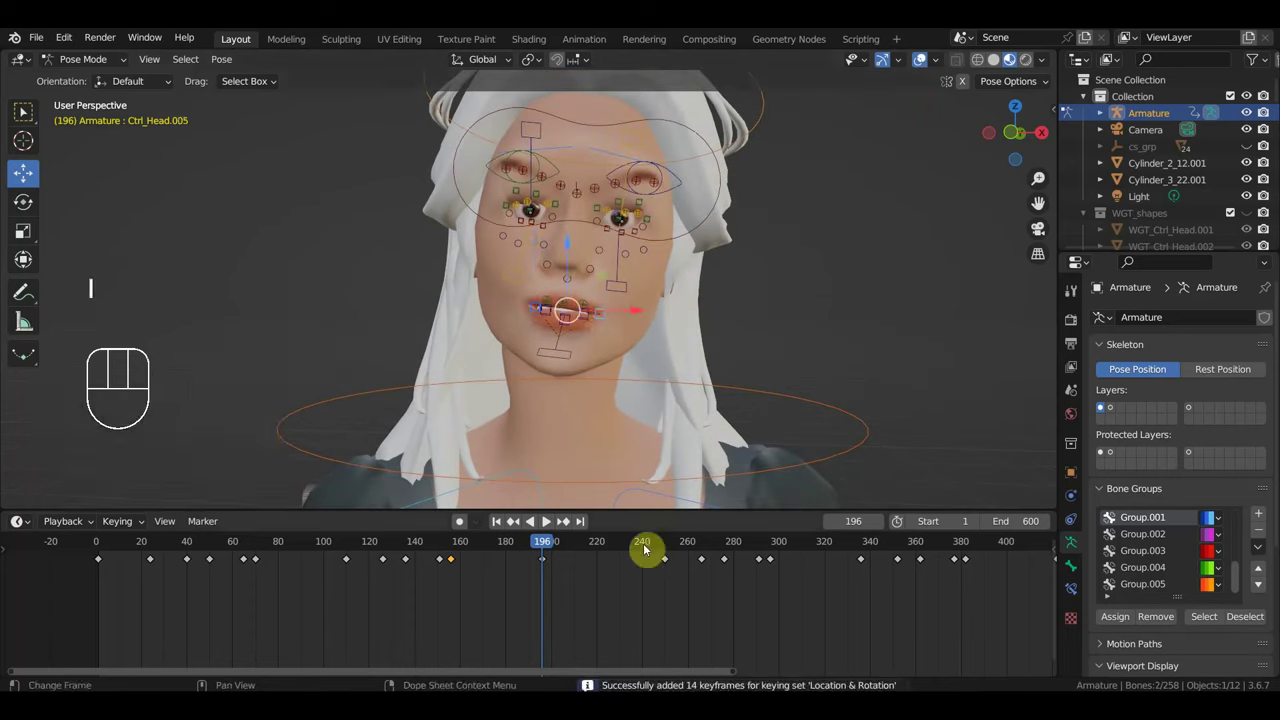
# Scrub and play through the lip motion, ending around frame 296.
pyautogui.moveTo(570, 547); pyautogui.dragTo(555, 362)
pyautogui.click(555, 362)
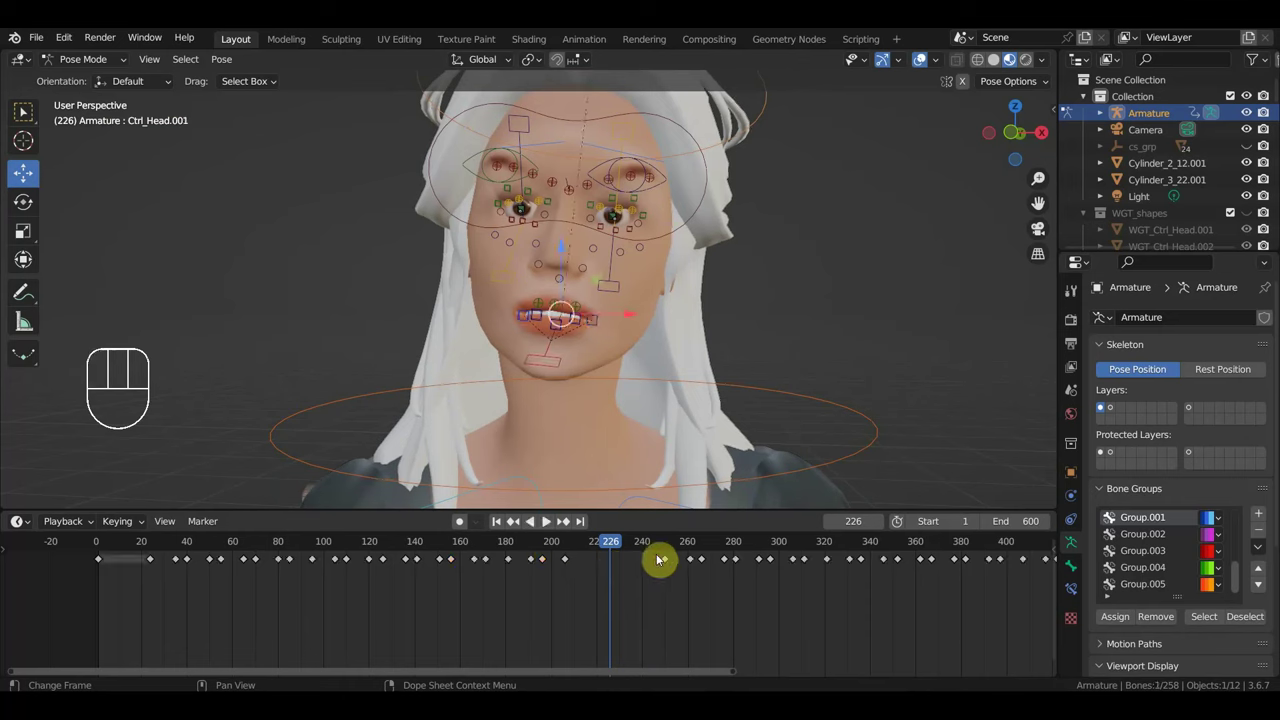
pyautogui.moveTo(665, 564); pyautogui.dragTo(682, 551)
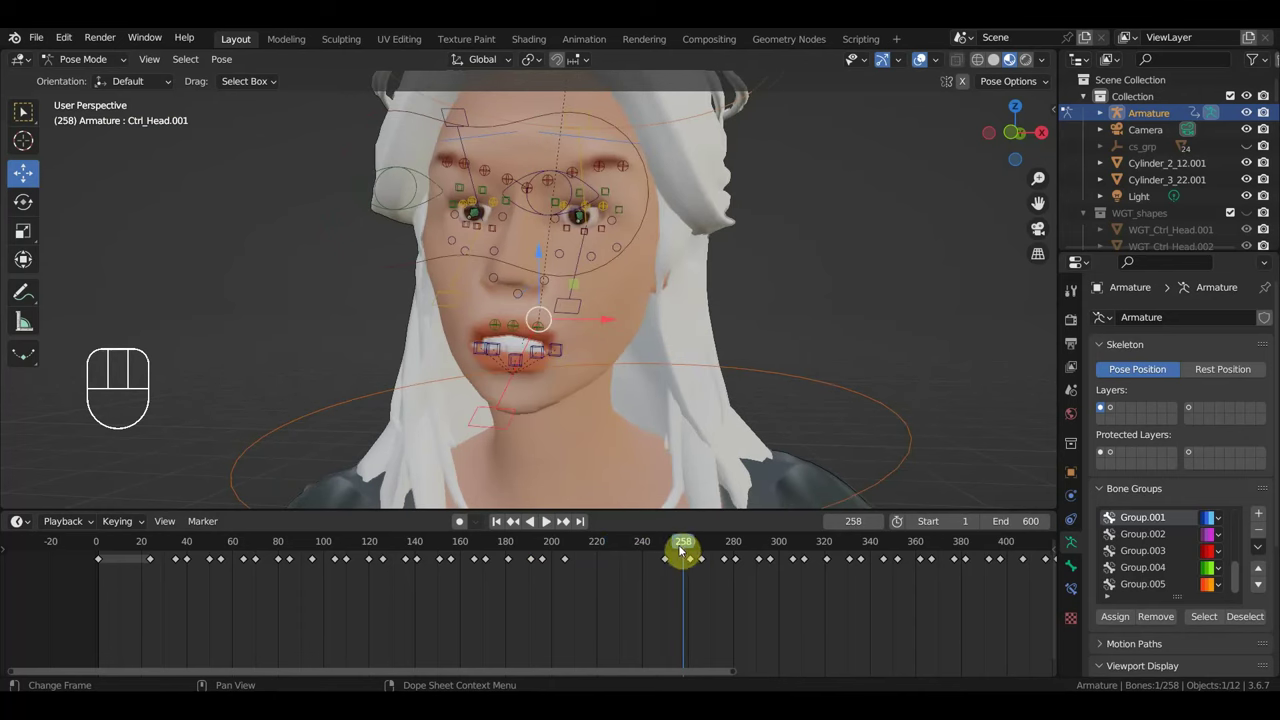
pyautogui.moveTo(694, 547); pyautogui.dragTo(728, 552)
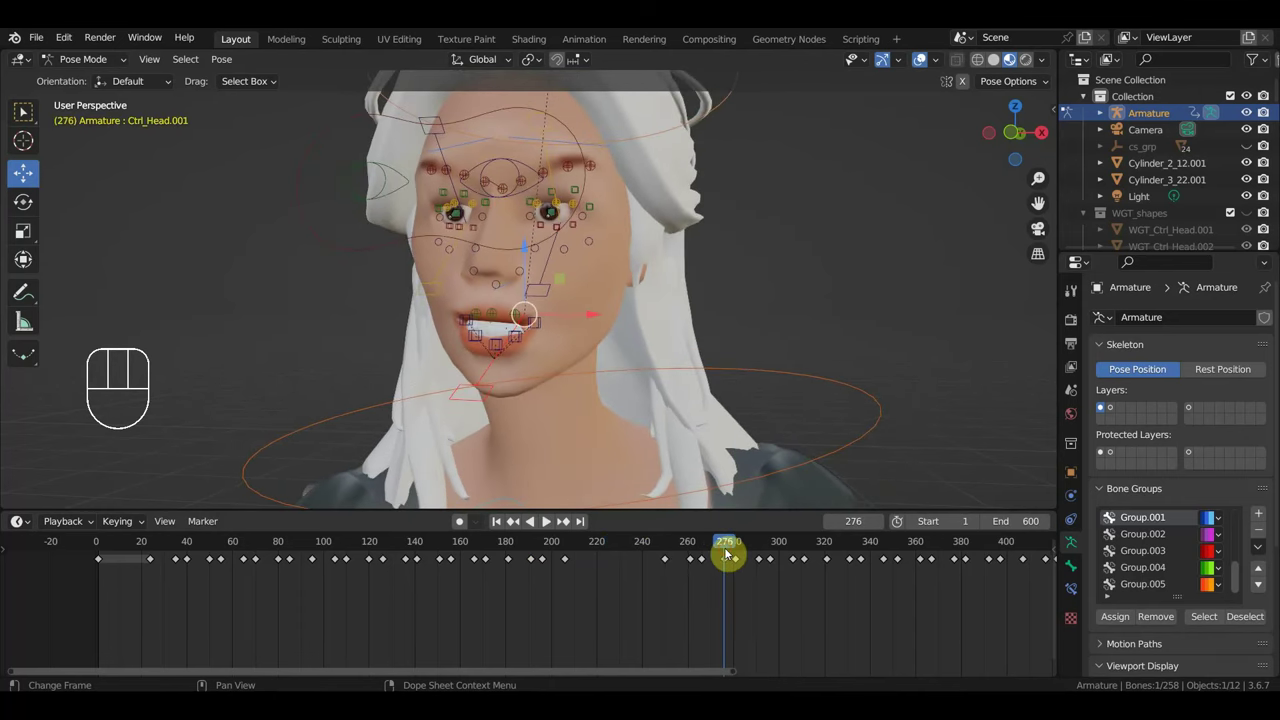
pyautogui.press('space')
pyautogui.moveTo(712, 350); pyautogui.dragTo(724, 363)
pyautogui.moveTo(632, 368); pyautogui.dragTo(613, 372)
pyautogui.press('space')
pyautogui.click(794, 550)
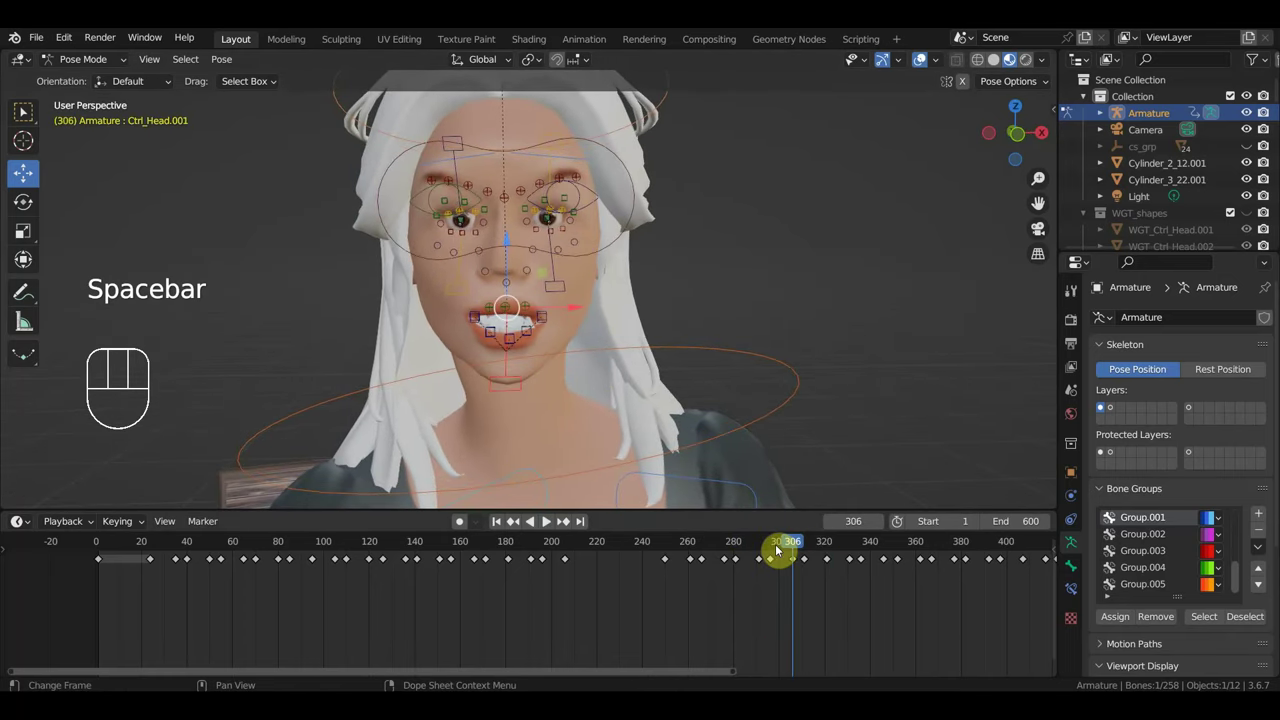
pyautogui.click(773, 545)
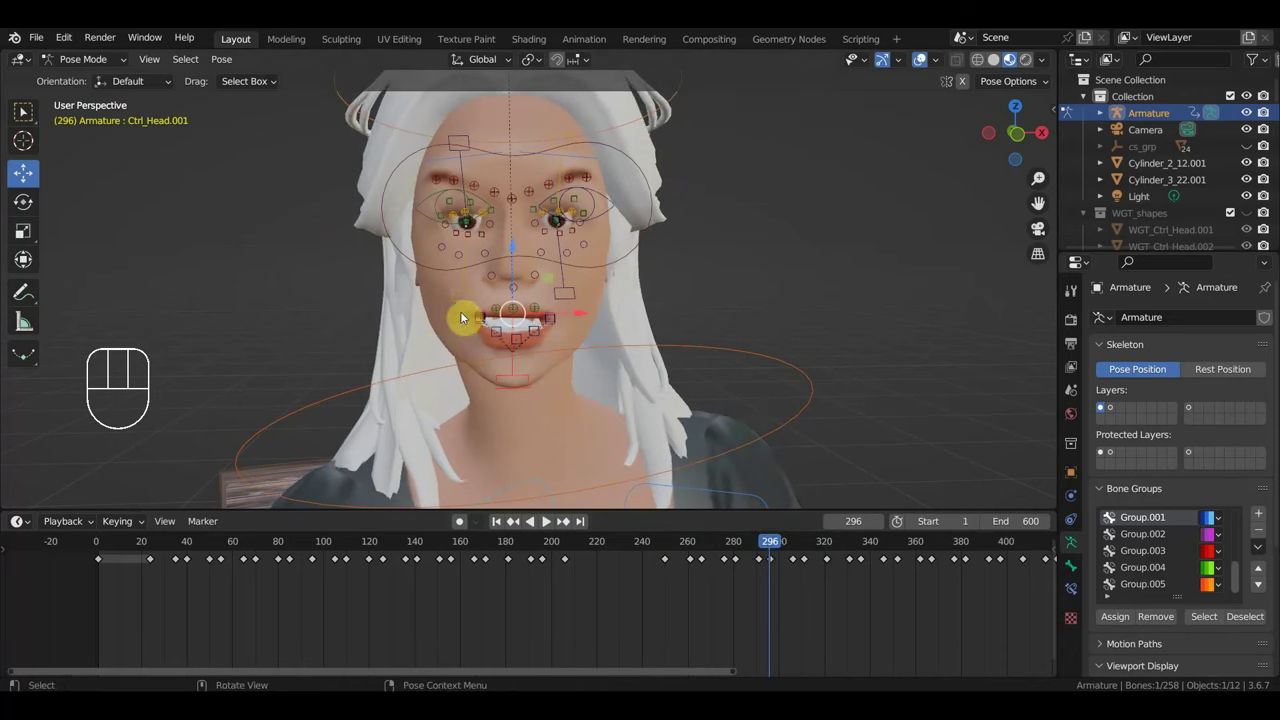
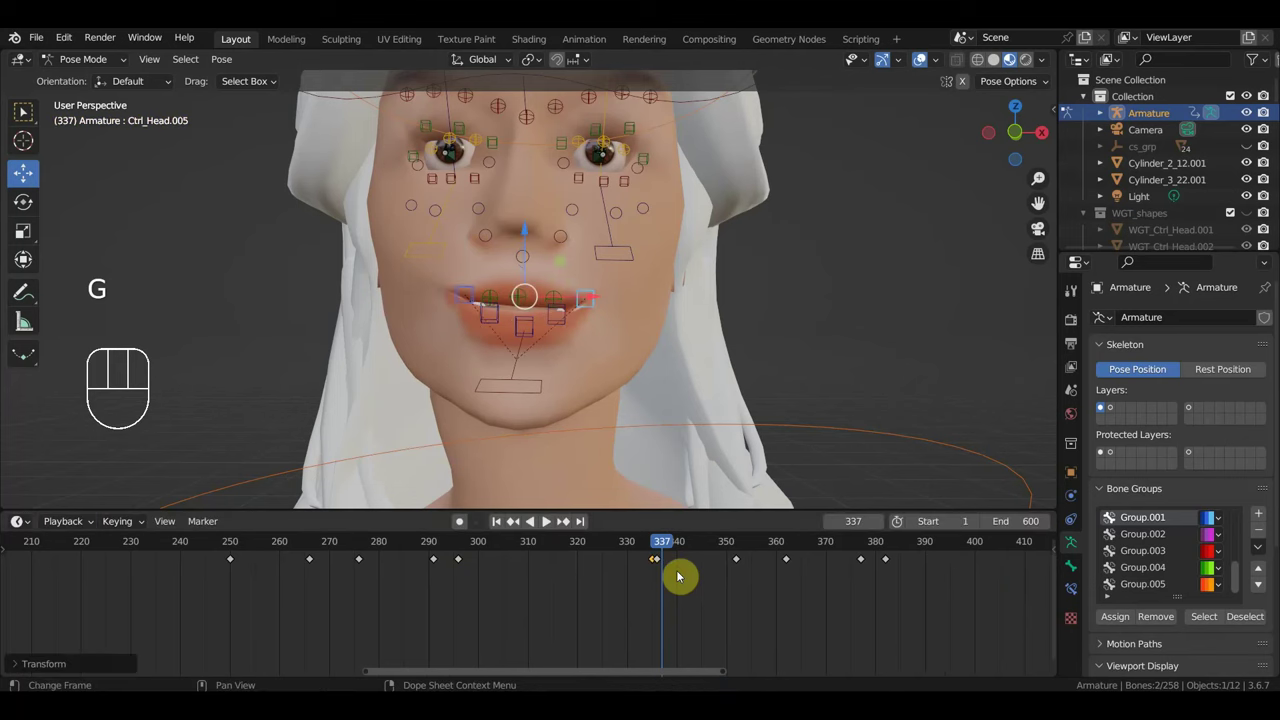
# Key the mouth pose at frame 337, then select the lip controls and pose them at frame 422.
pyautogui.press('g')
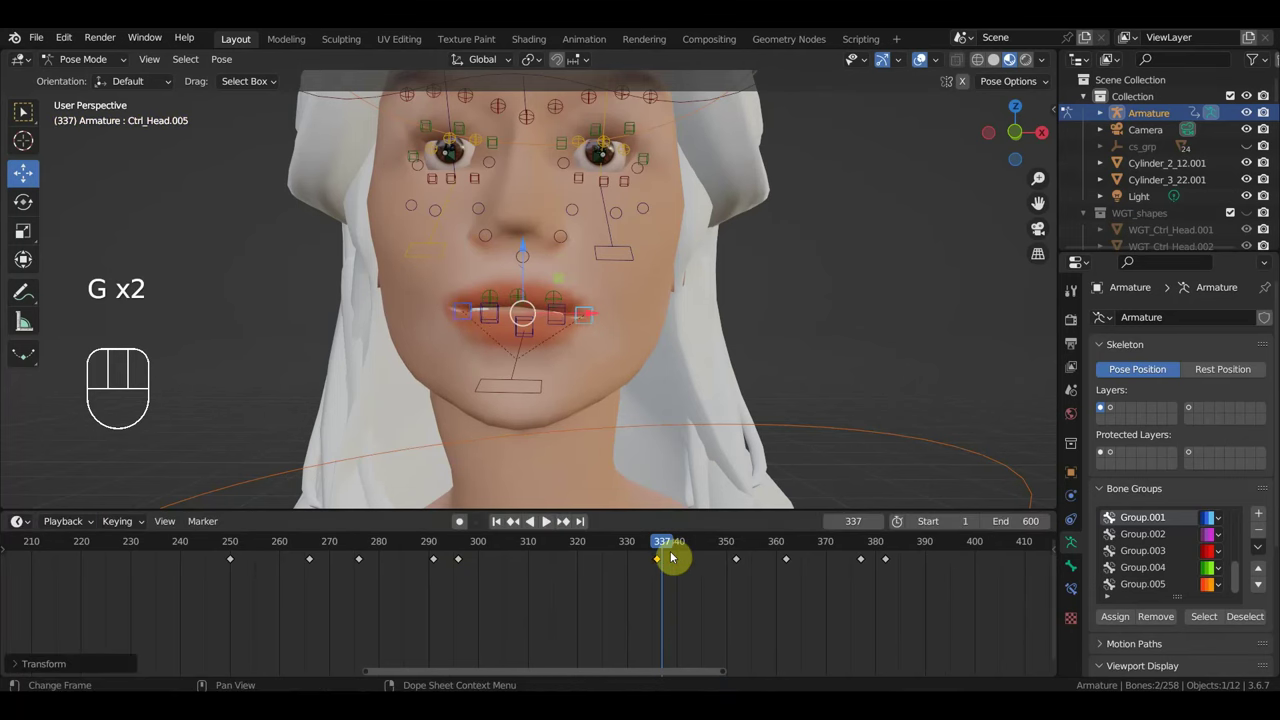
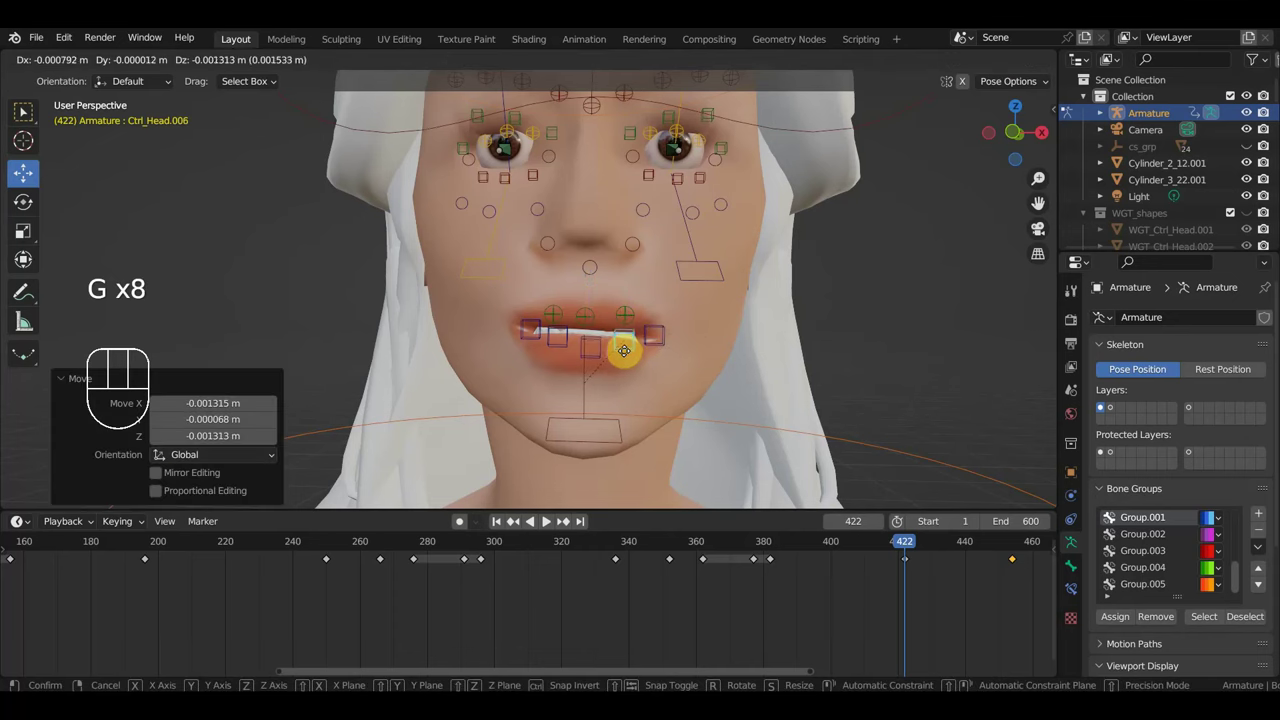
pyautogui.moveTo(613, 360); pyautogui.dragTo(500, 319)
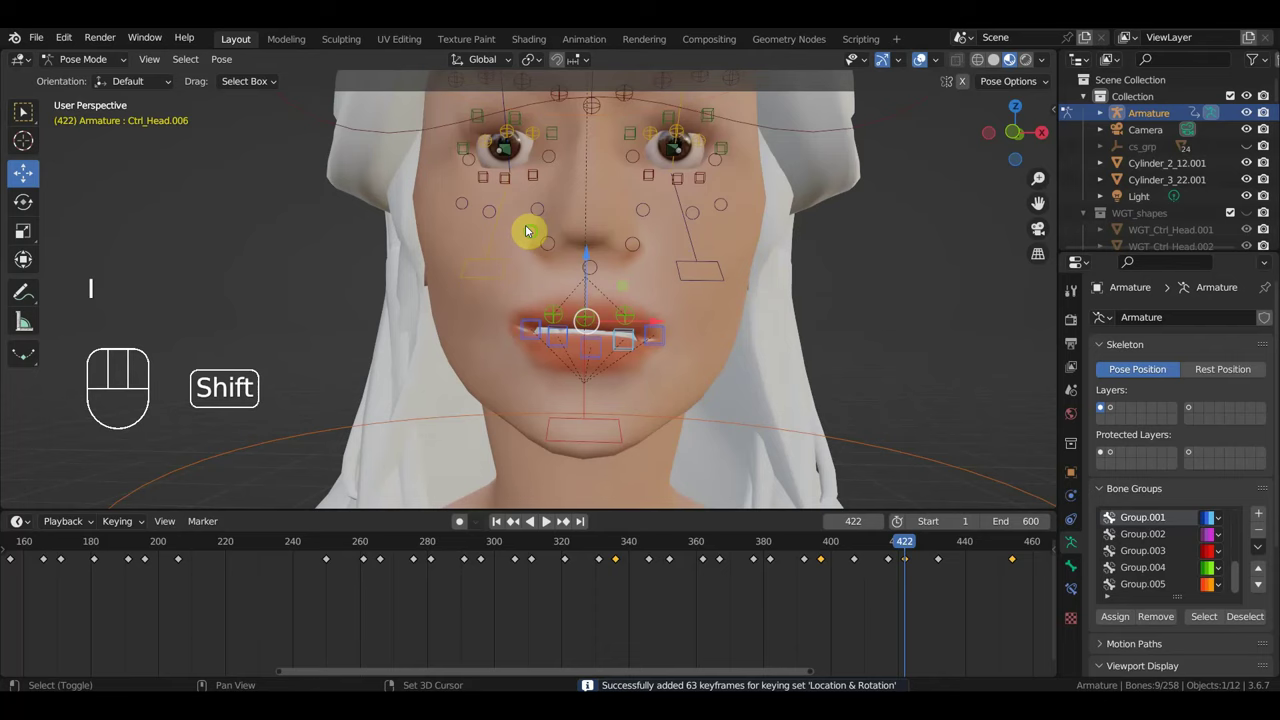
pyautogui.middleClick(556, 318)
pyautogui.moveTo(538, 290); pyautogui.dragTo(544, 307)
pyautogui.moveTo(542, 304); pyautogui.dragTo(546, 315)
pyautogui.moveTo(519, 375); pyautogui.dragTo(688, 407)
# Rotate the eye control, then at frame 324 reset its transforms and key it.
pyautogui.click(736, 389)
pyautogui.press('KP_3')
pyautogui.press('r')
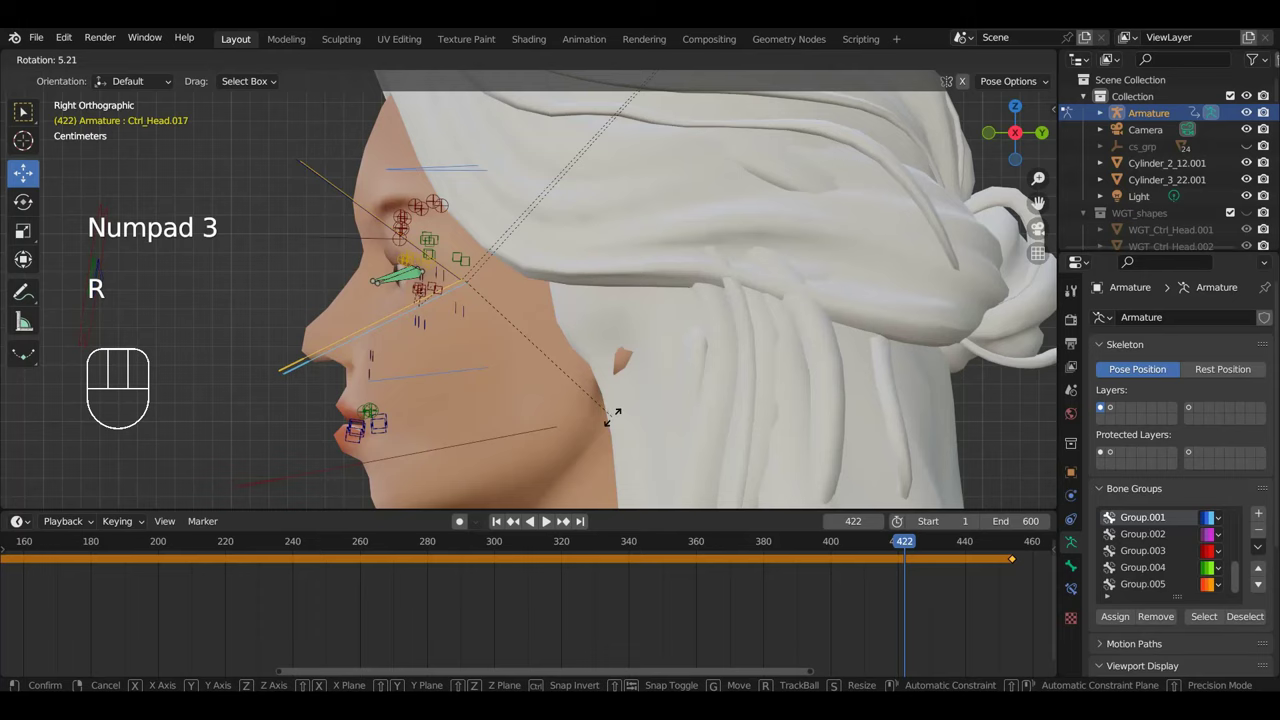
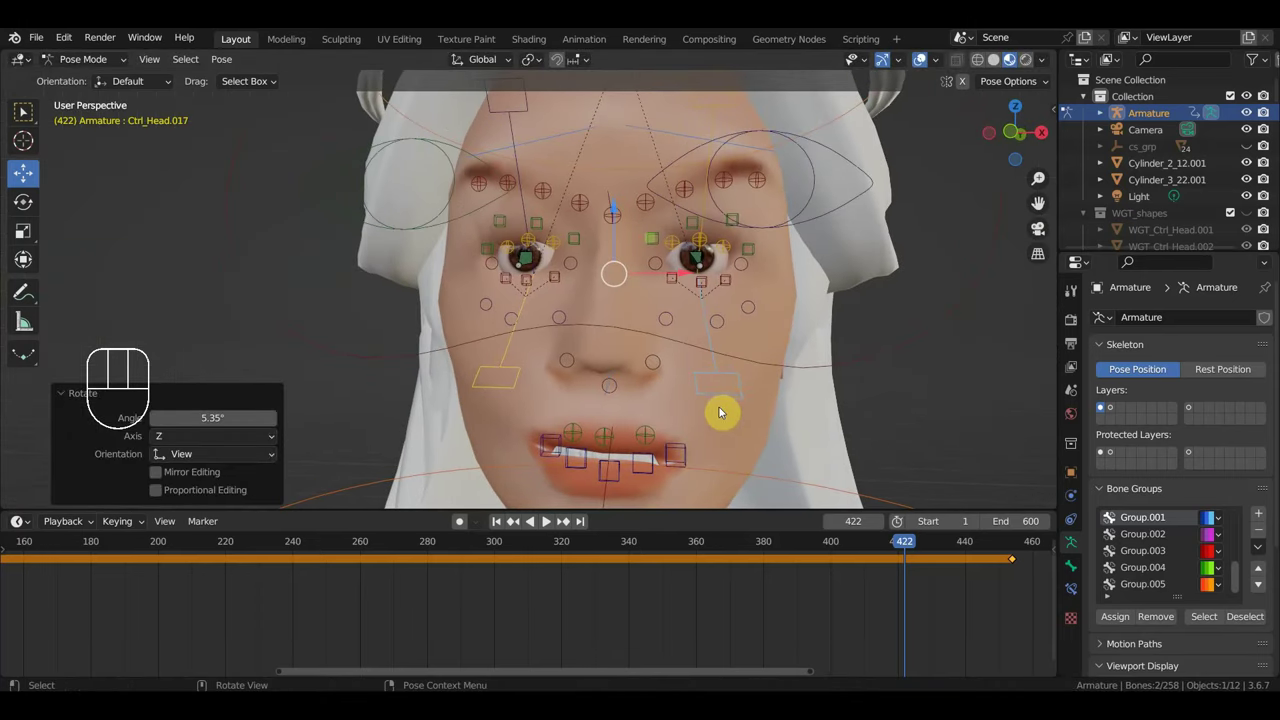
pyautogui.press('g')
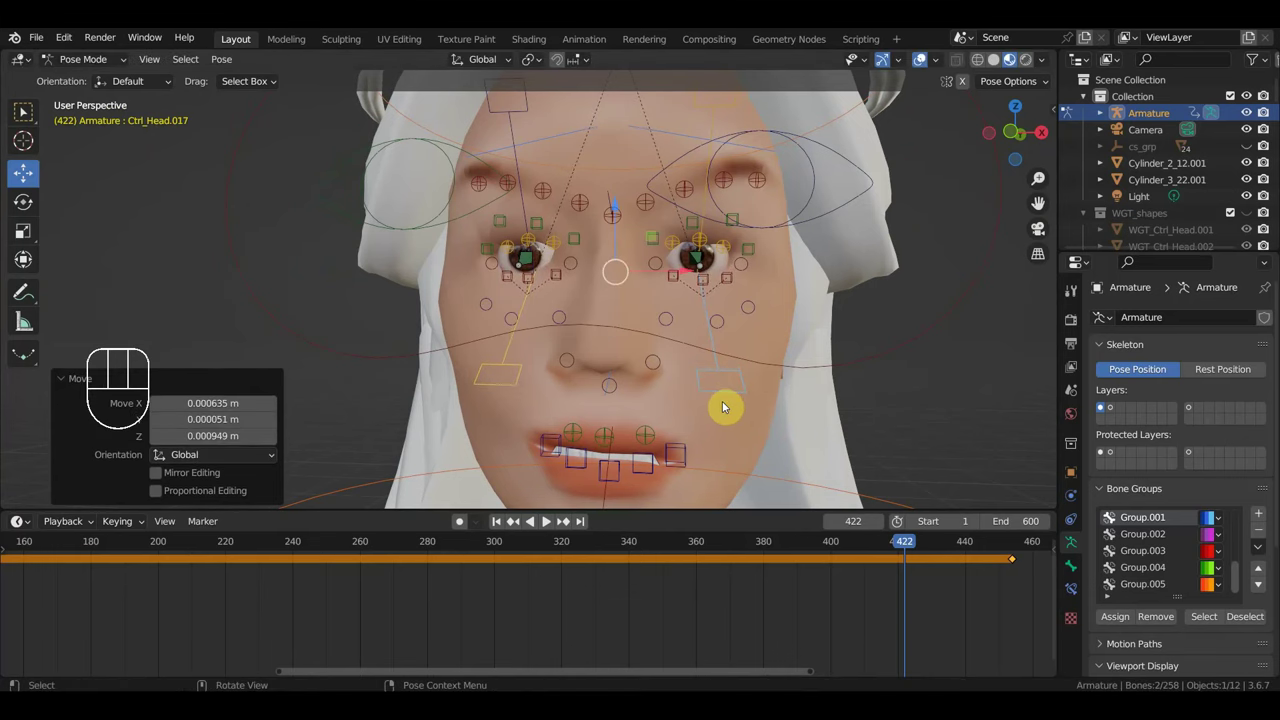
pyautogui.click(578, 554)
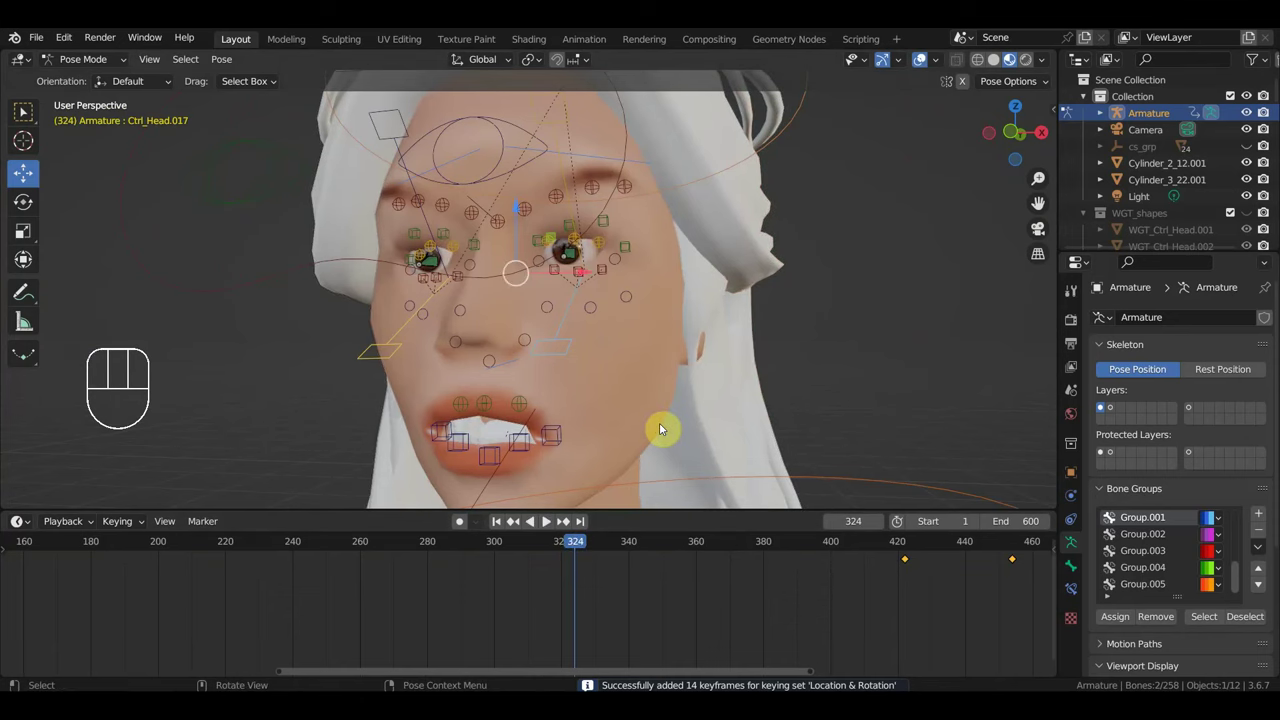
pyautogui.press('alt+g')
pyautogui.press('alt+r')
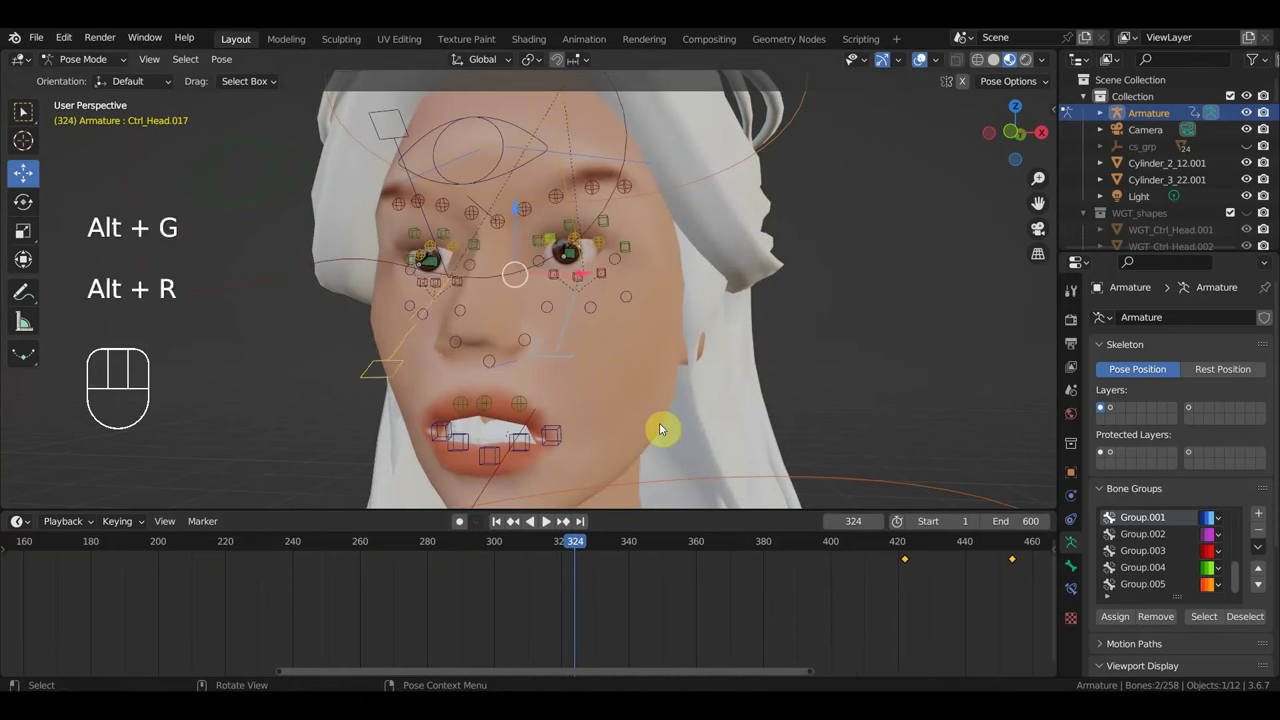
pyautogui.press('i')
# Rotate the eye control at frame 377 and scrub forward to review the eye motion.
pyautogui.click(756, 550)
pyautogui.moveTo(726, 444); pyautogui.dragTo(570, 432)
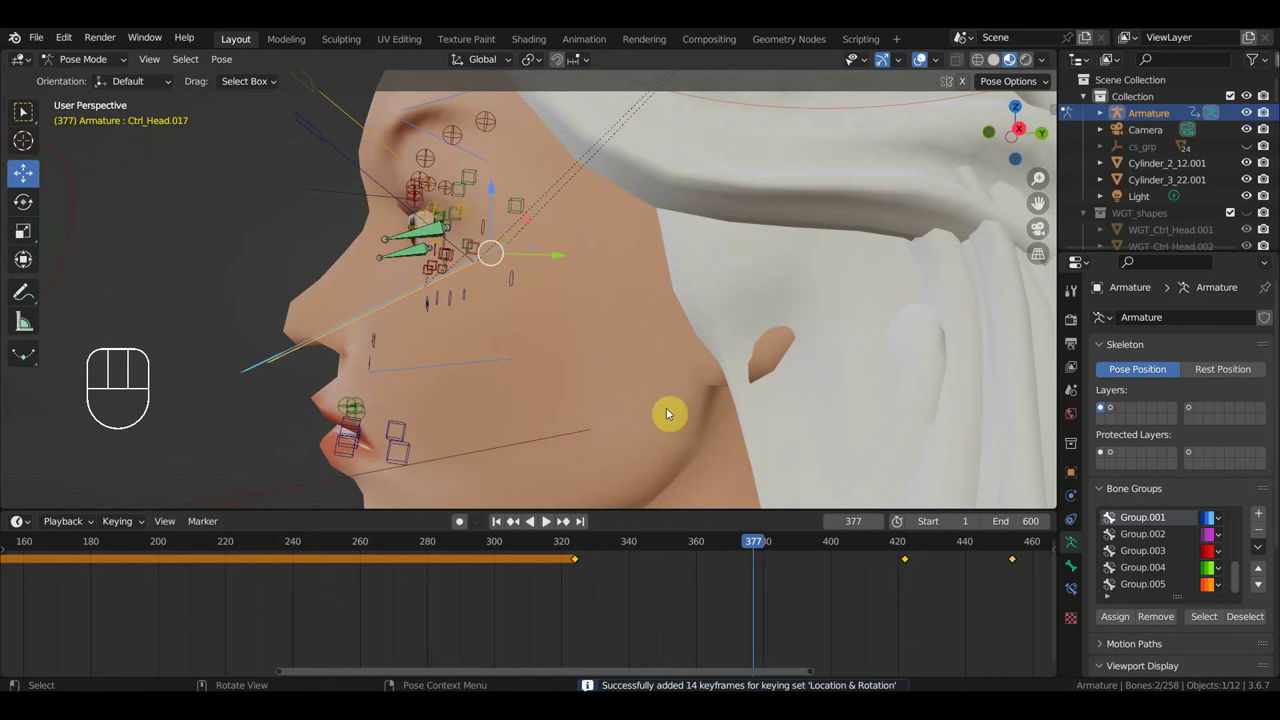
pyautogui.press('r')
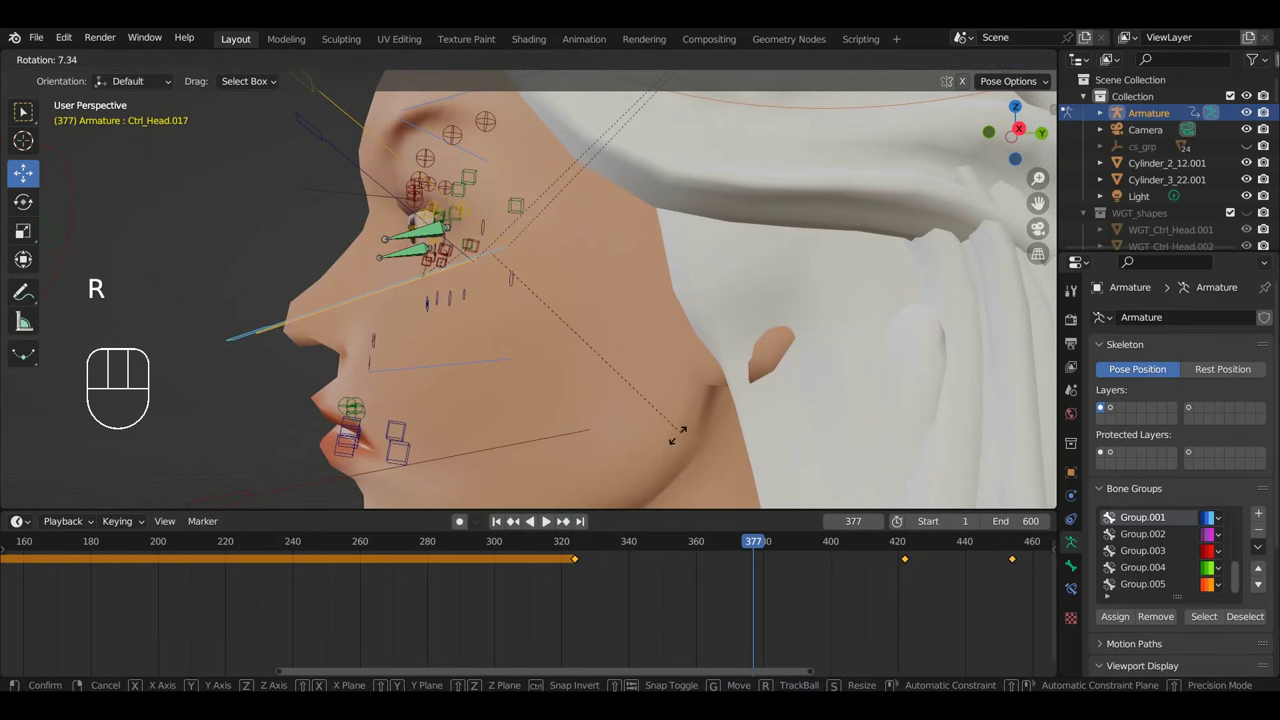
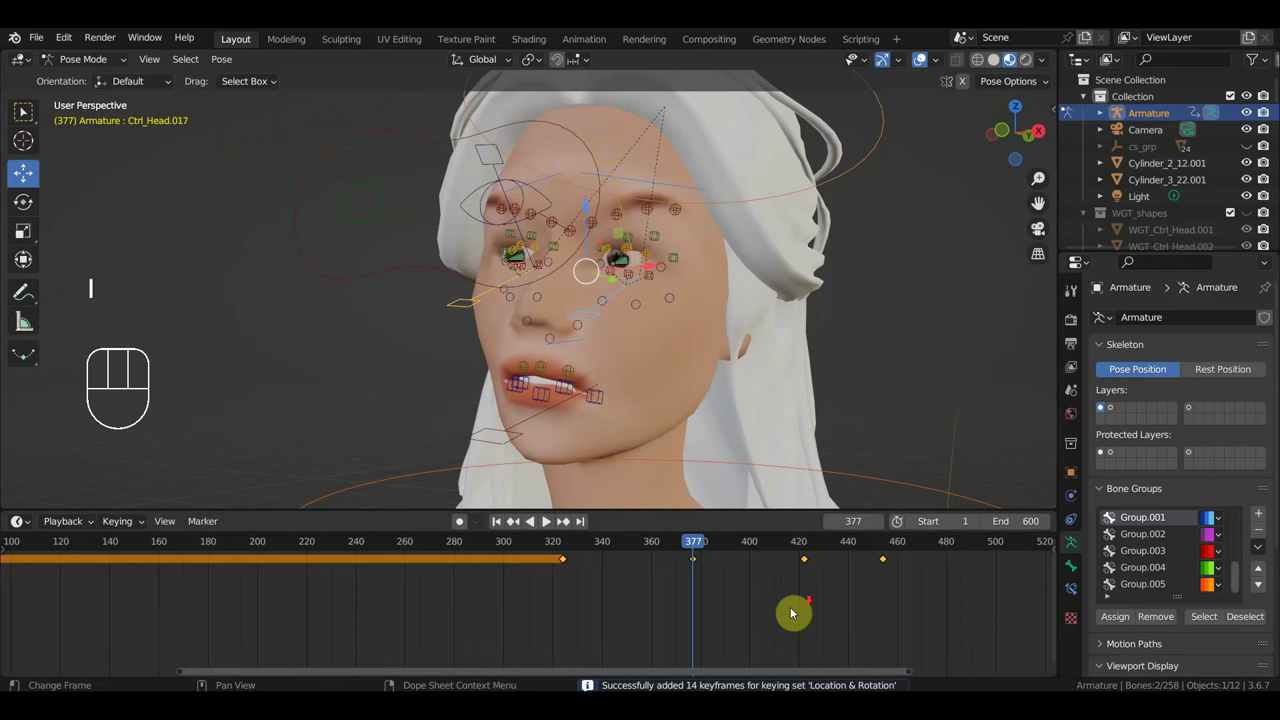
pyautogui.click(908, 546)
pyautogui.moveTo(768, 450); pyautogui.dragTo(837, 468)
pyautogui.moveTo(819, 604); pyautogui.dragTo(783, 547)
pyautogui.click(791, 546)
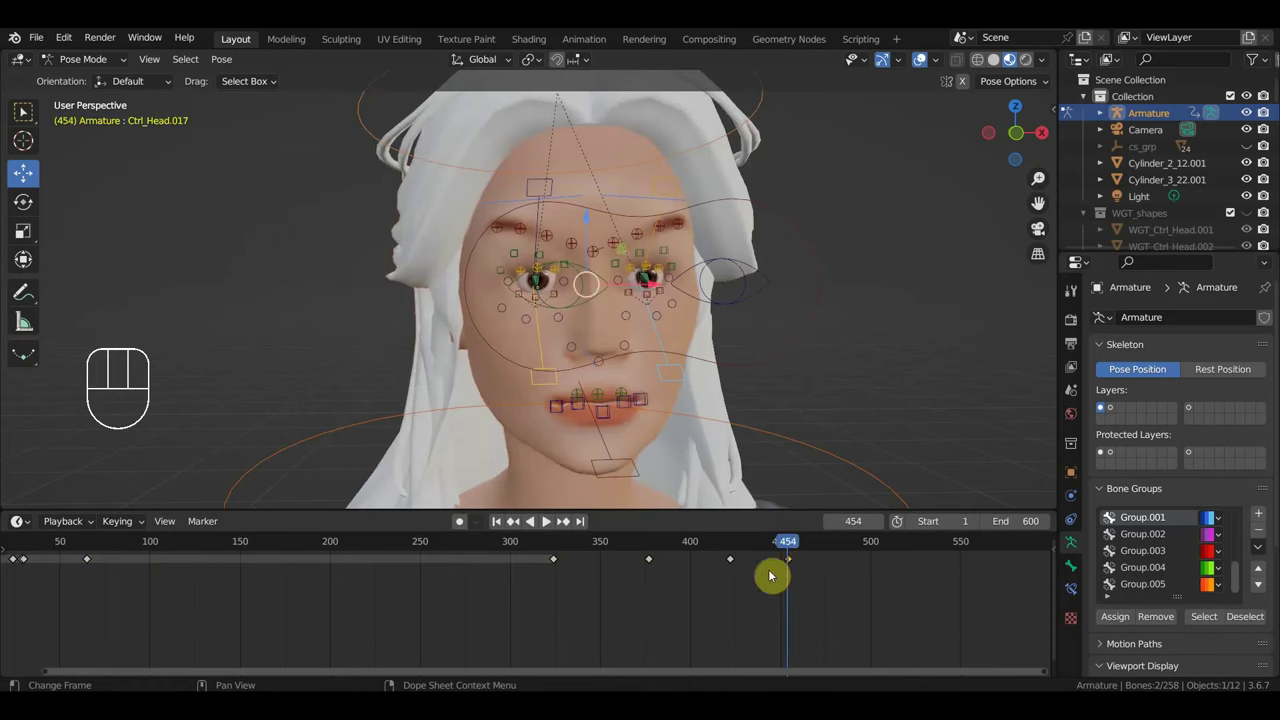
# Select the head control's keyframes and duplicate them around frame 376.
pyautogui.click(737, 545)
pyautogui.moveTo(757, 620); pyautogui.dragTo(710, 548)
pyautogui.click(651, 546)
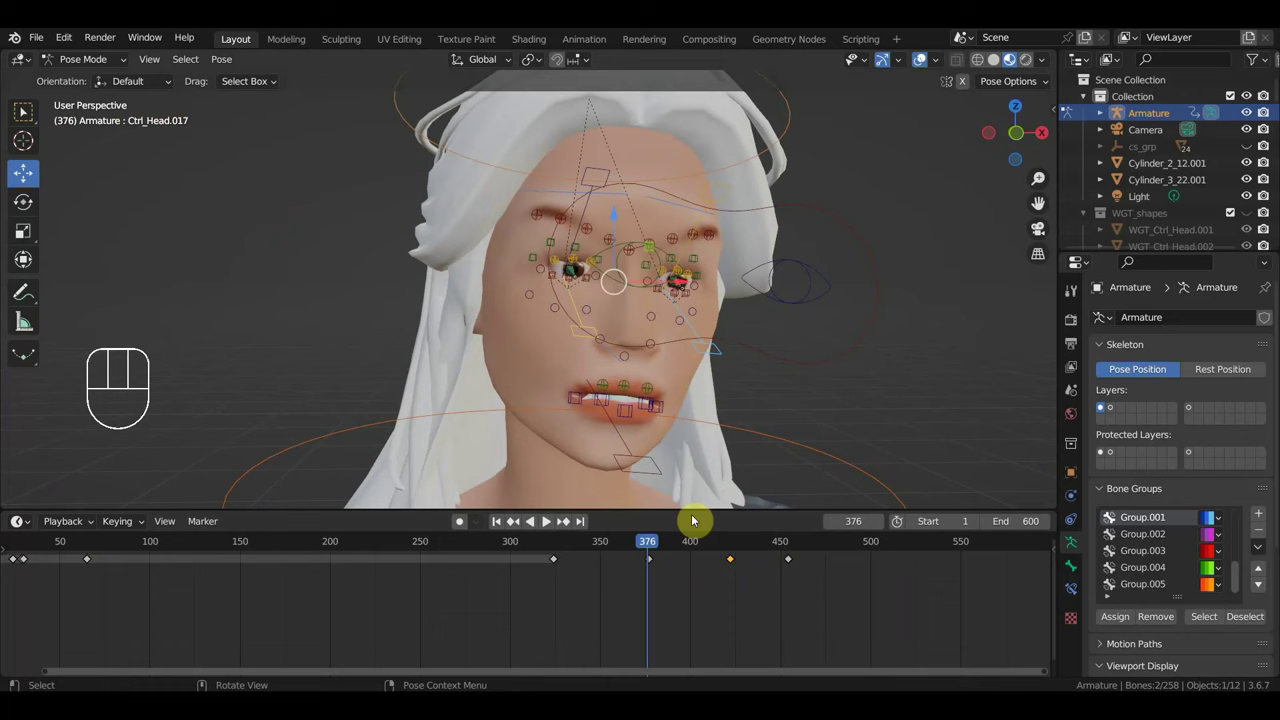
pyautogui.moveTo(676, 594); pyautogui.dragTo(634, 551)
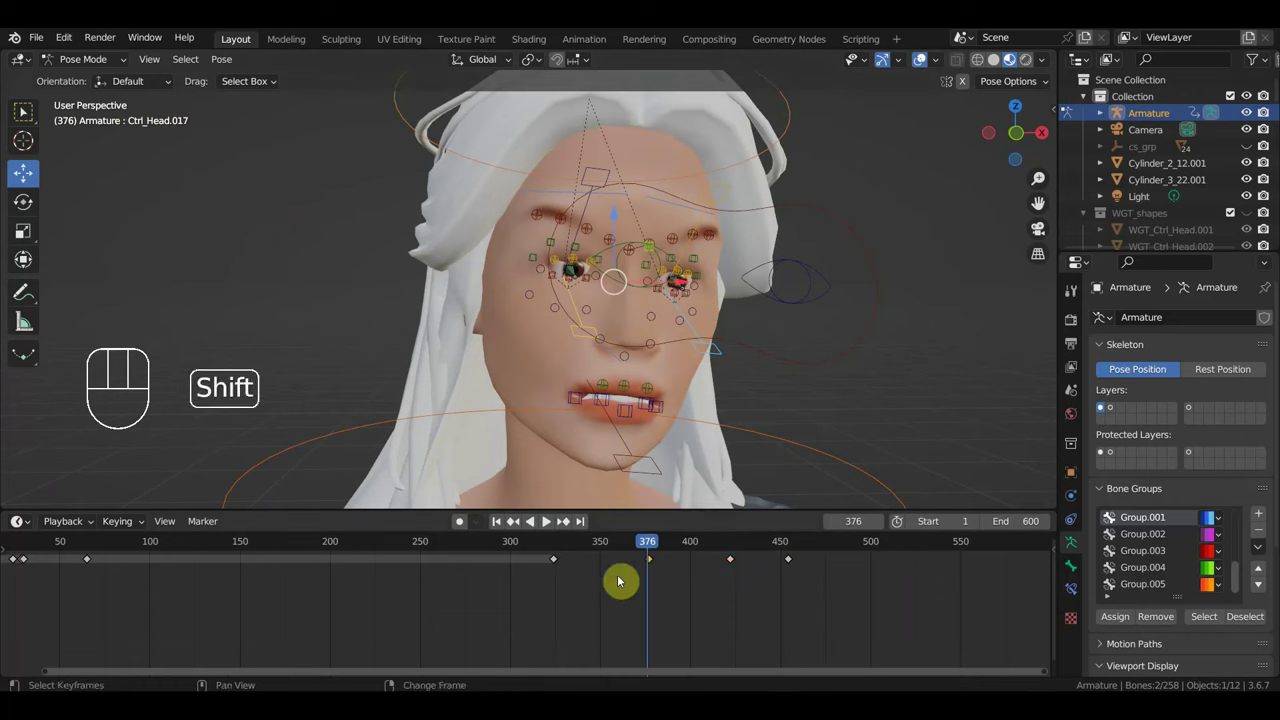
pyautogui.press('shift+d')
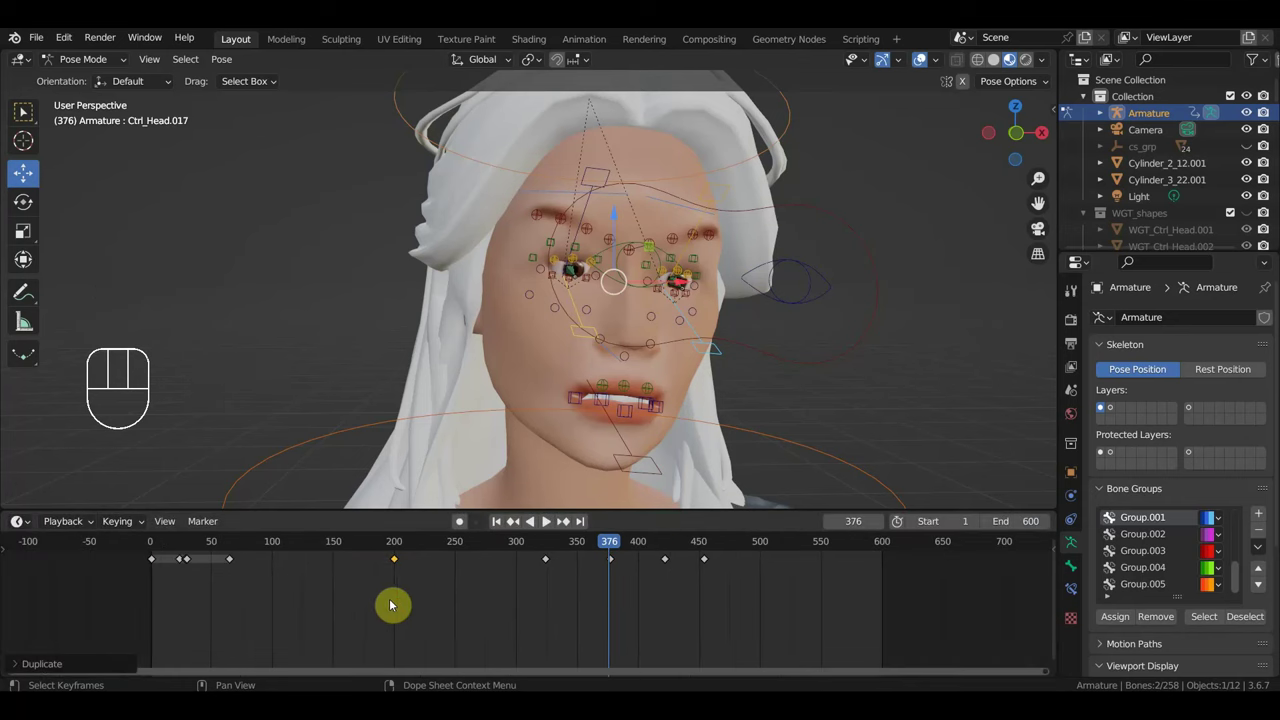
# Switch to Object Mode, select the table, and toggle wireframe shading to inspect it.
pyautogui.press('shift+d')
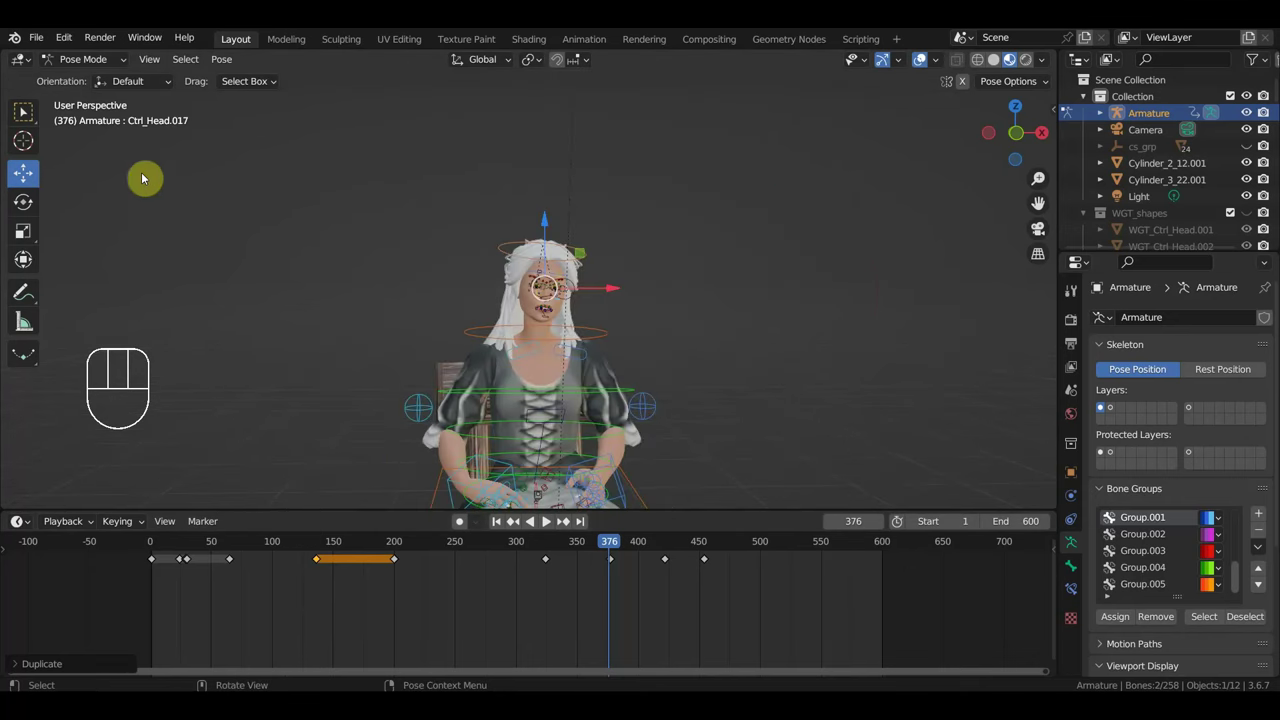
pyautogui.moveTo(88, 60); pyautogui.dragTo(98, 75)
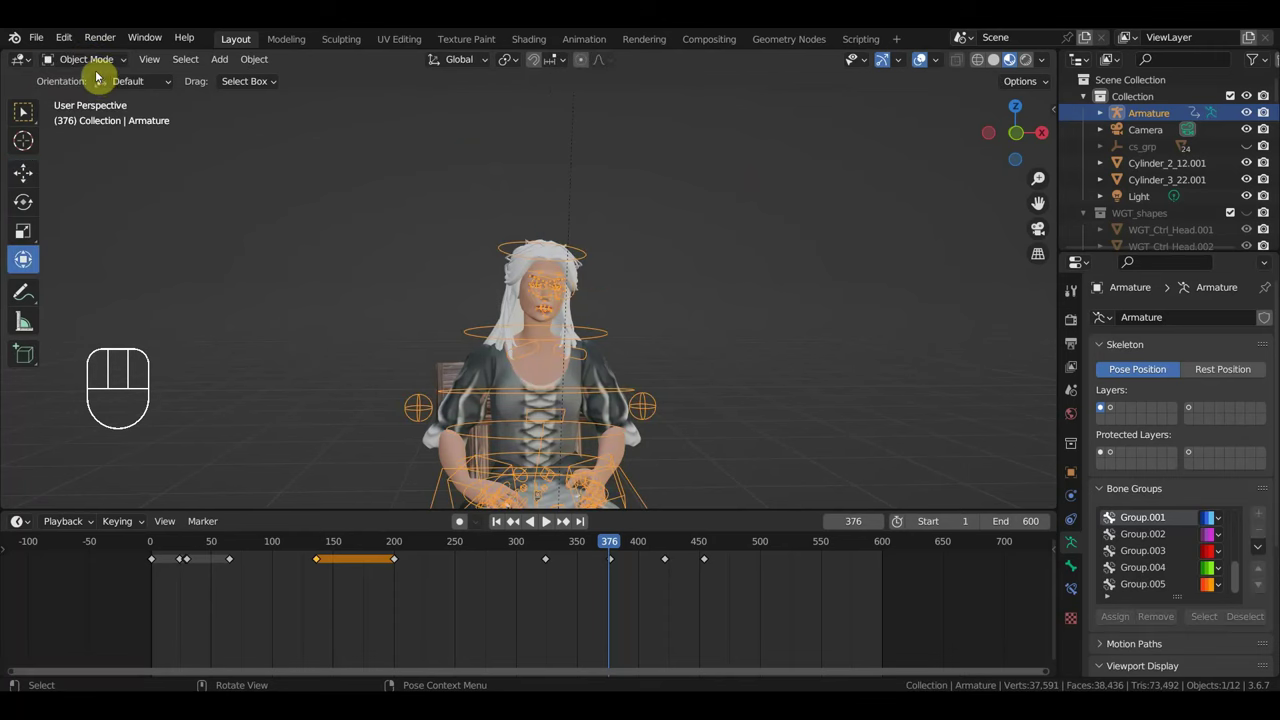
pyautogui.moveTo(709, 385); pyautogui.dragTo(766, 388)
pyautogui.click(745, 398)
pyautogui.click(979, 68)
pyautogui.moveTo(884, 416); pyautogui.dragTo(905, 397)
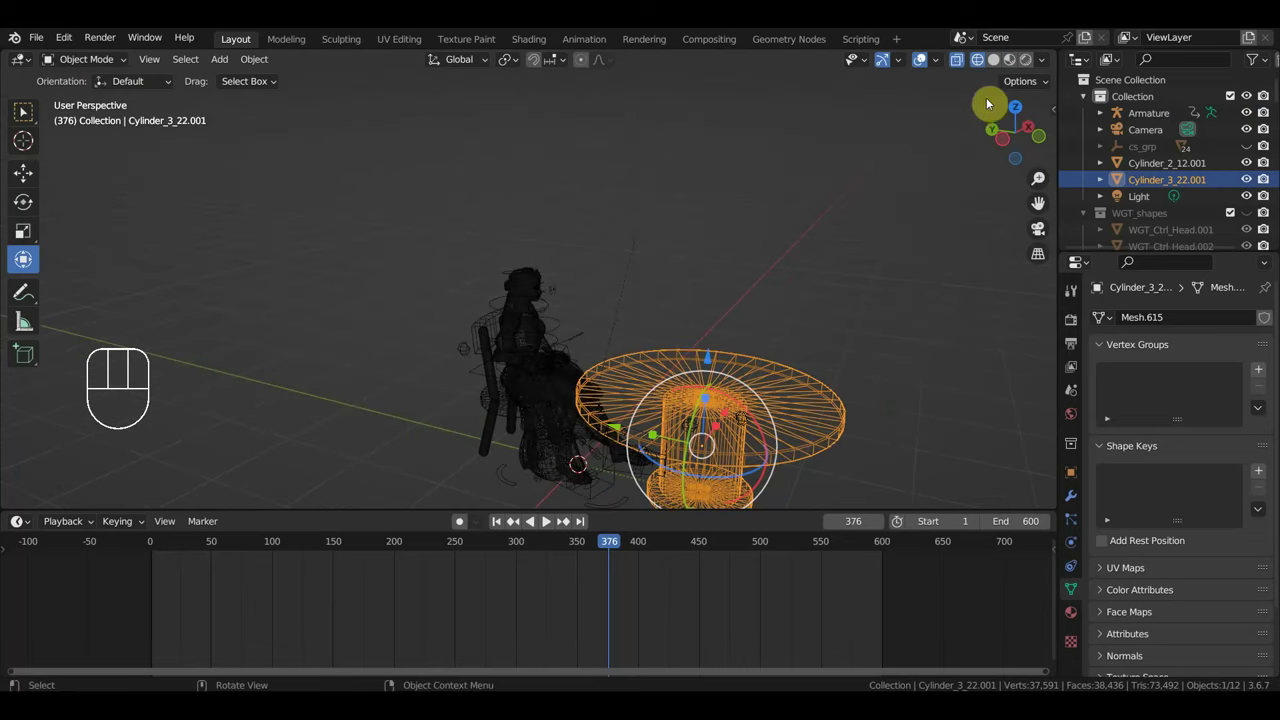
pyautogui.click(995, 67)
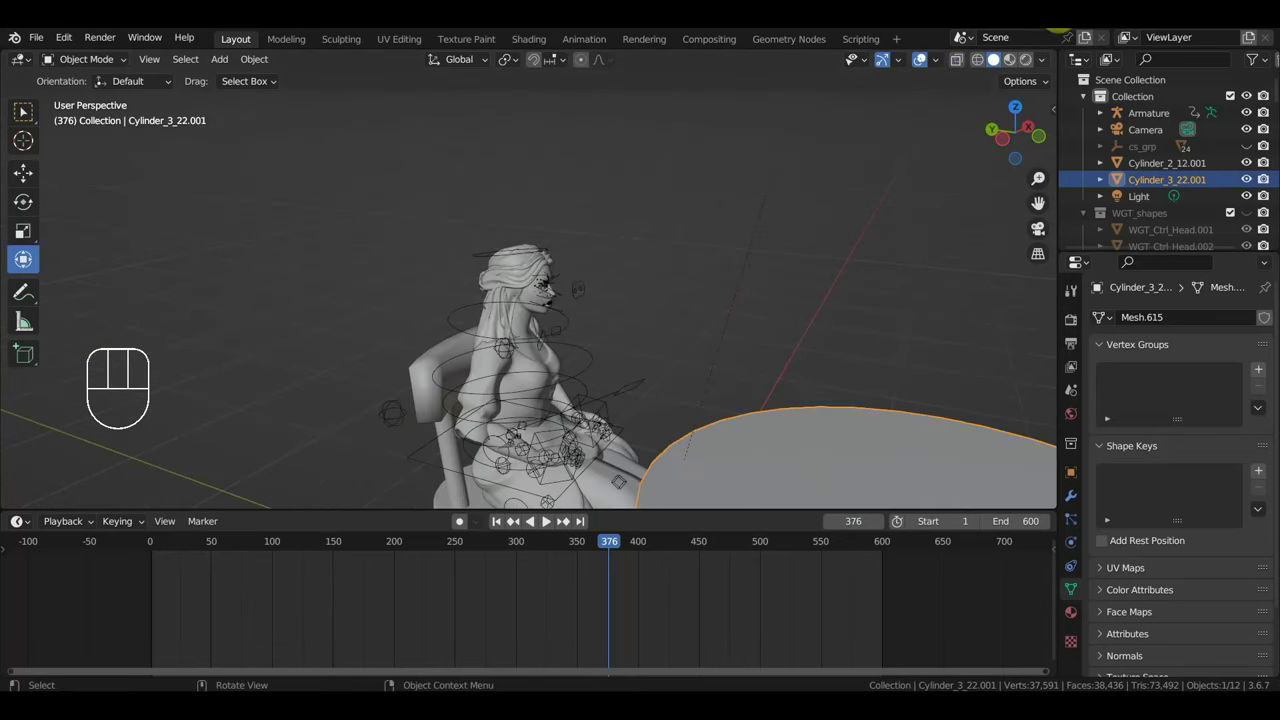
pyautogui.click(985, 64)
# Orbit around the chair and table geometry, then zoom back out to the woman and table.
pyautogui.moveTo(811, 260); pyautogui.dragTo(616, 277)
pyautogui.moveTo(583, 284); pyautogui.dragTo(522, 265)
pyautogui.moveTo(614, 302); pyautogui.dragTo(606, 262)
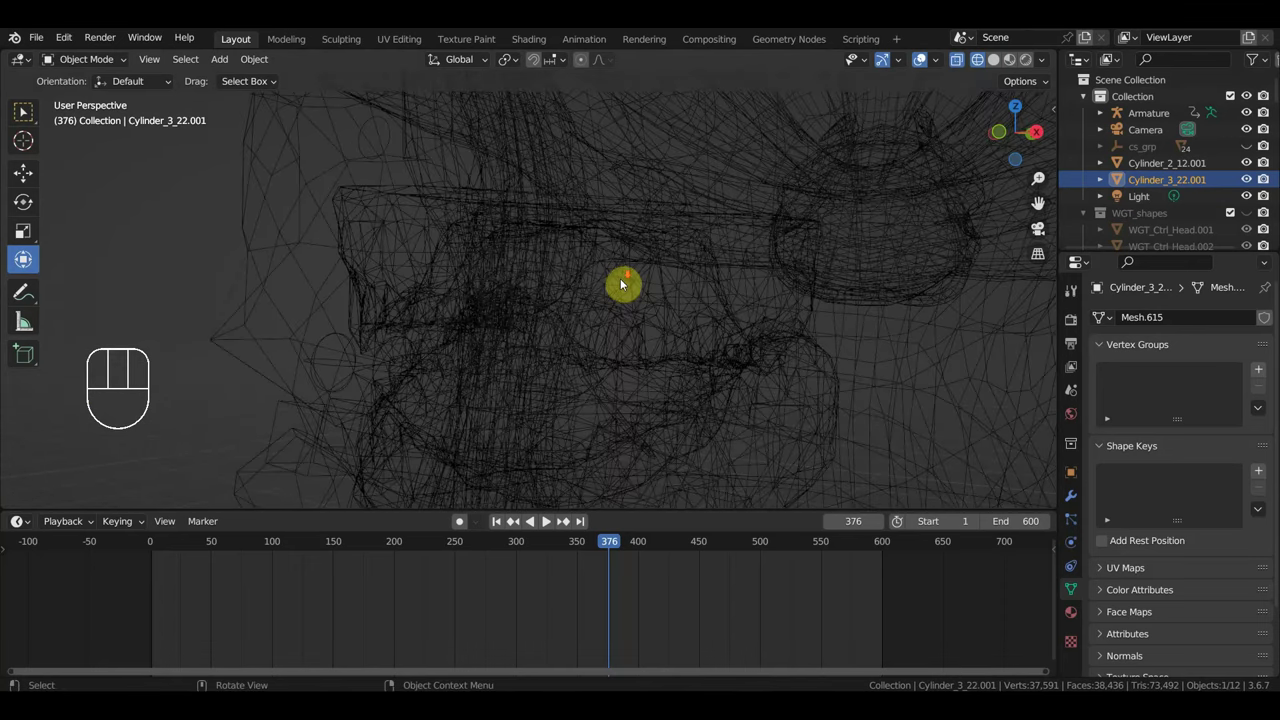
pyautogui.moveTo(655, 314); pyautogui.dragTo(656, 251)
pyautogui.moveTo(637, 265); pyautogui.dragTo(621, 265)
pyautogui.moveTo(689, 284); pyautogui.dragTo(725, 170)
pyautogui.moveTo(763, 224); pyautogui.dragTo(784, 162)
pyautogui.moveTo(826, 299); pyautogui.dragTo(792, 270)
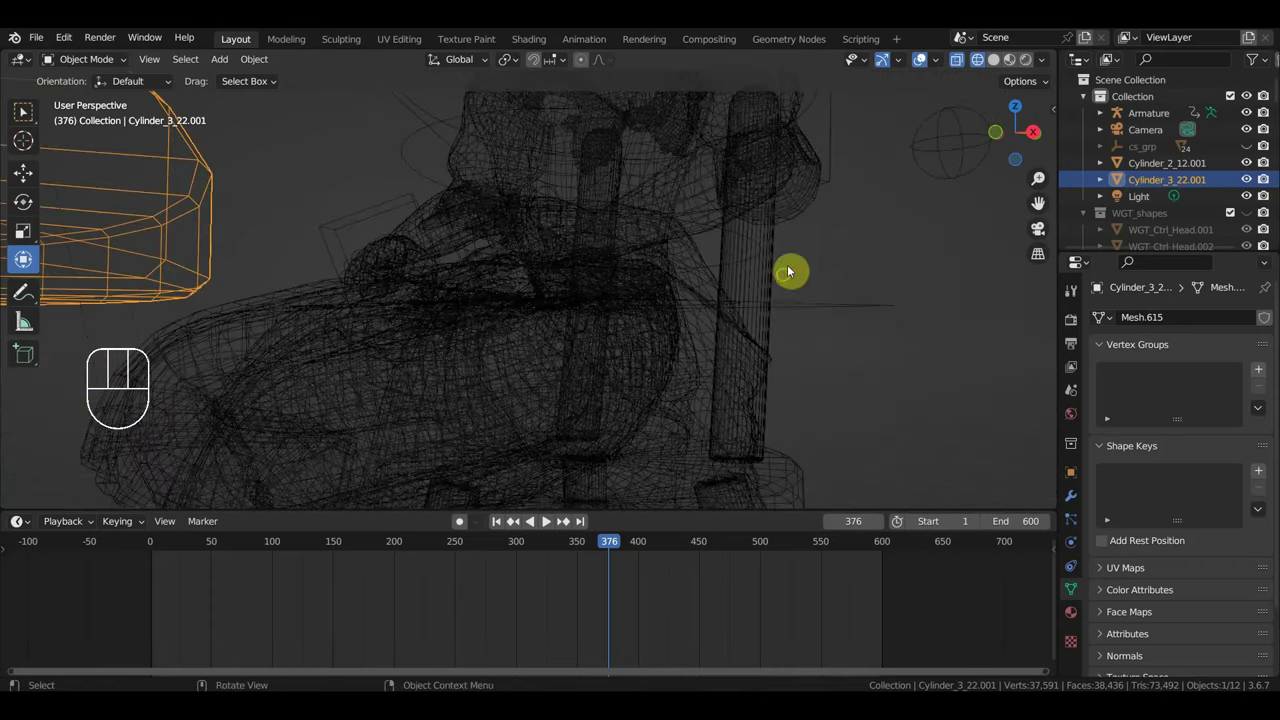
pyautogui.moveTo(745, 281); pyautogui.dragTo(797, 346)
pyautogui.moveTo(727, 268); pyautogui.dragTo(707, 253)
pyautogui.middleClick(697, 261)
pyautogui.moveTo(679, 259); pyautogui.dragTo(736, 281)
pyautogui.moveTo(653, 266); pyautogui.dragTo(824, 251)
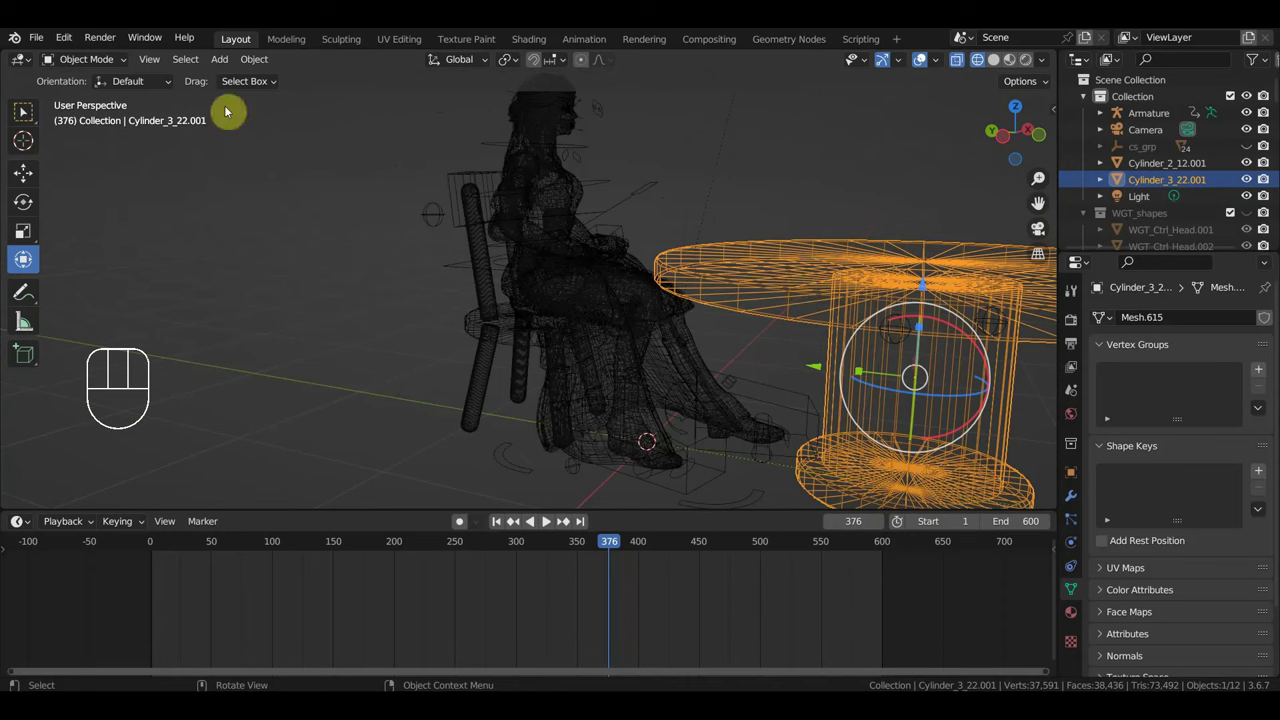
# Show the scene with textured Material Preview shading.
pyautogui.click(96, 67)
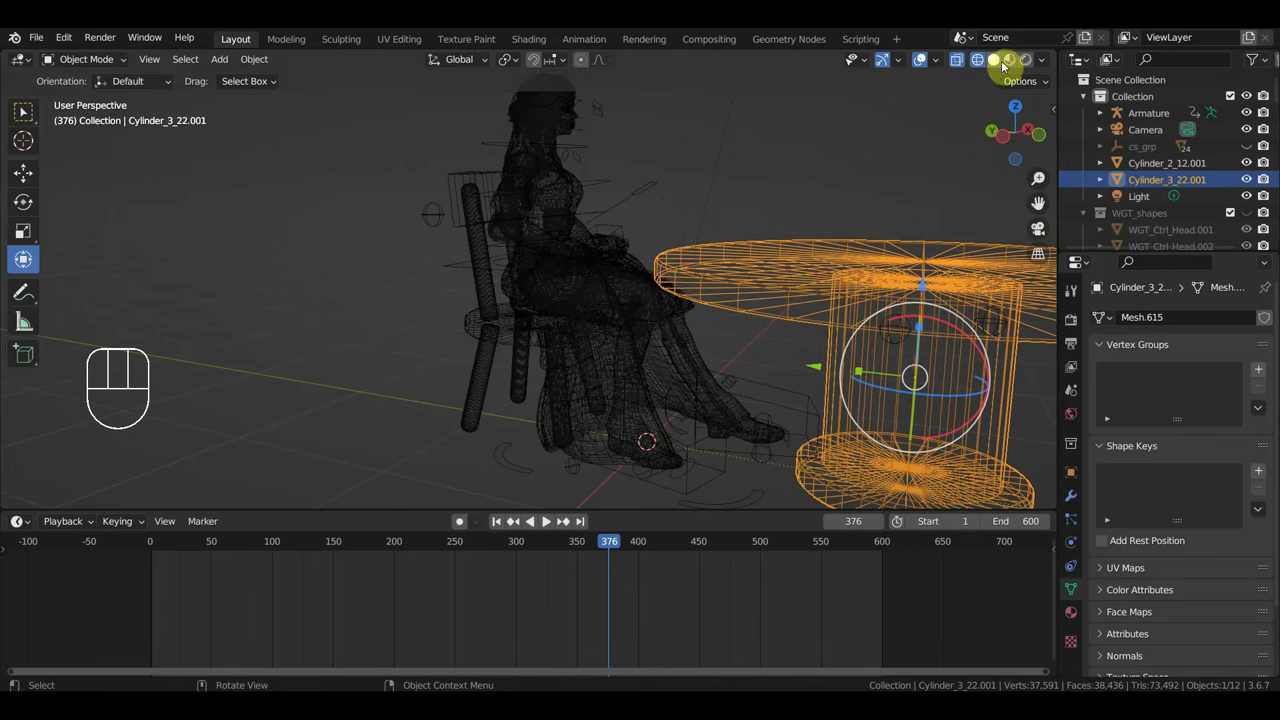
pyautogui.click(1004, 63)
pyautogui.click(1015, 63)
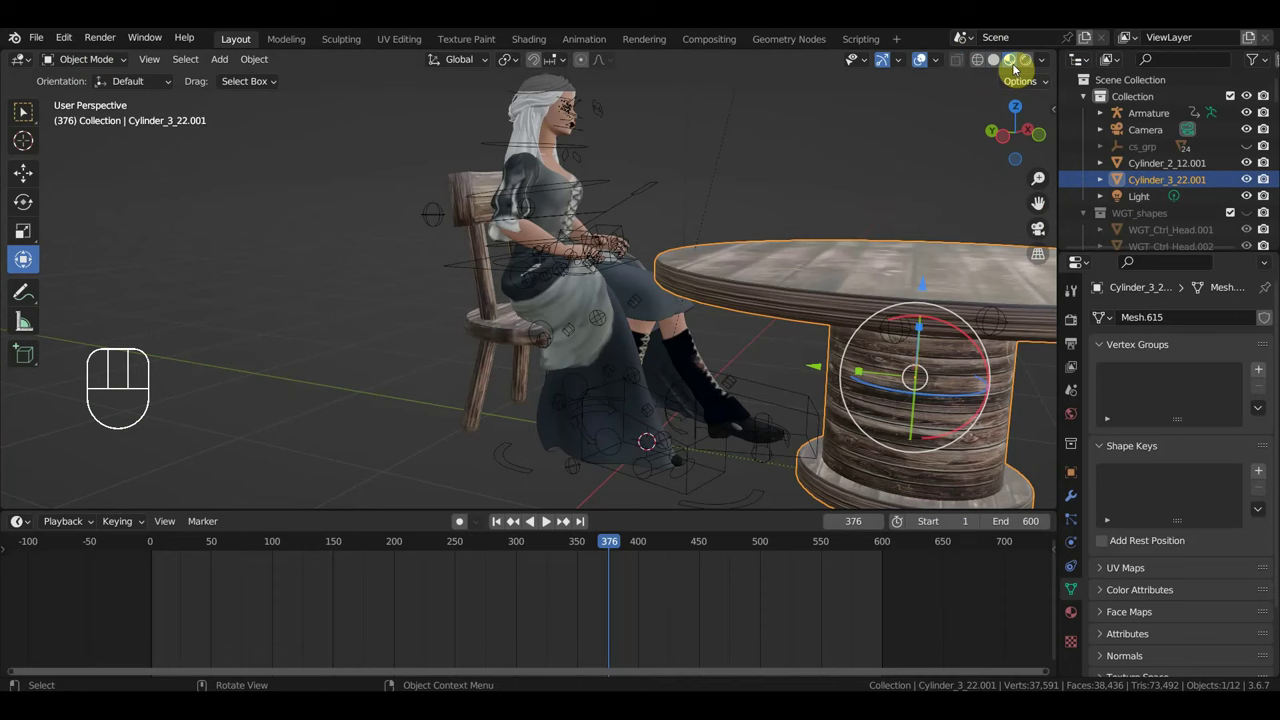
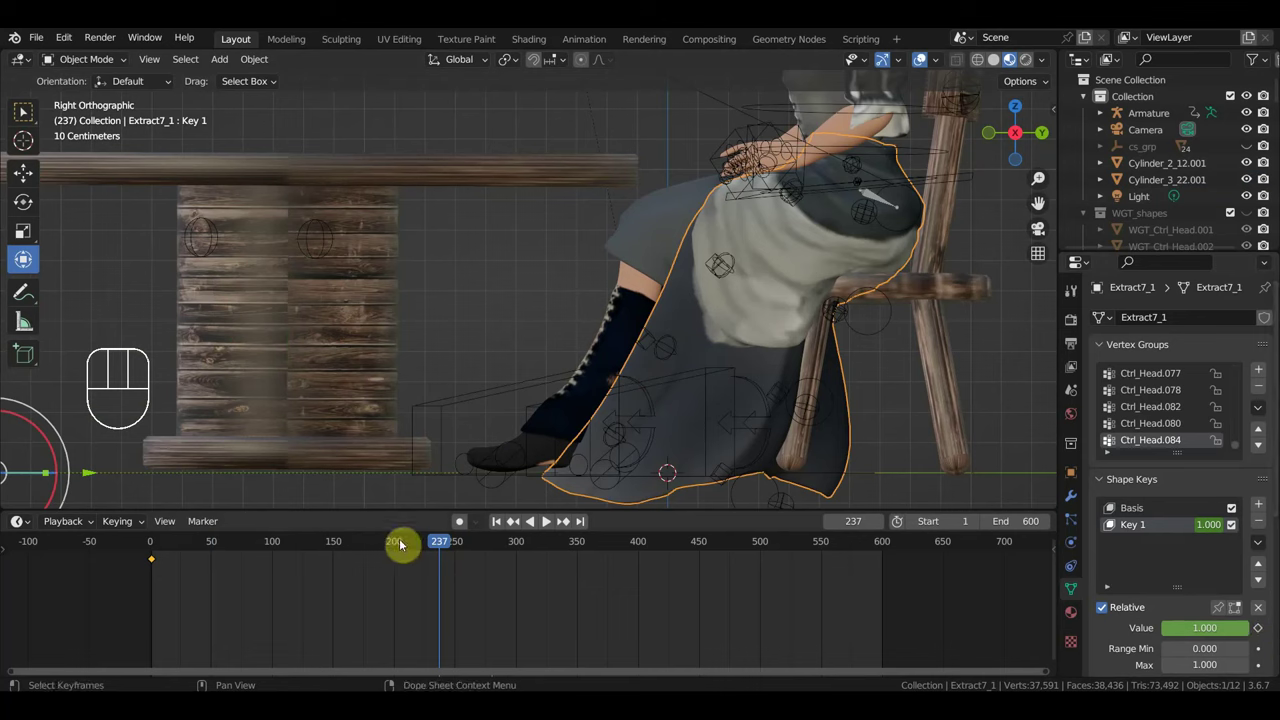
# At frame 252, key the skirt's Key 1 value and add shape key Key 2.
pyautogui.moveTo(403, 549); pyautogui.dragTo(544, 524)
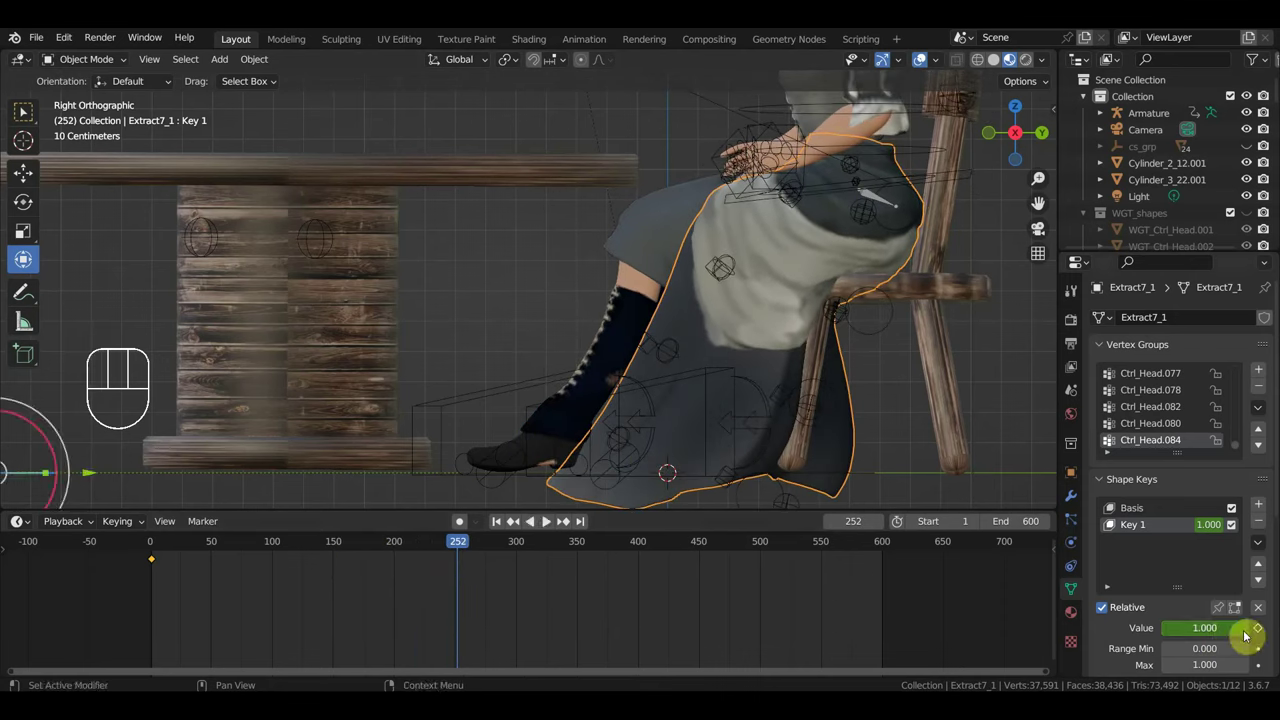
pyautogui.click(544, 524)
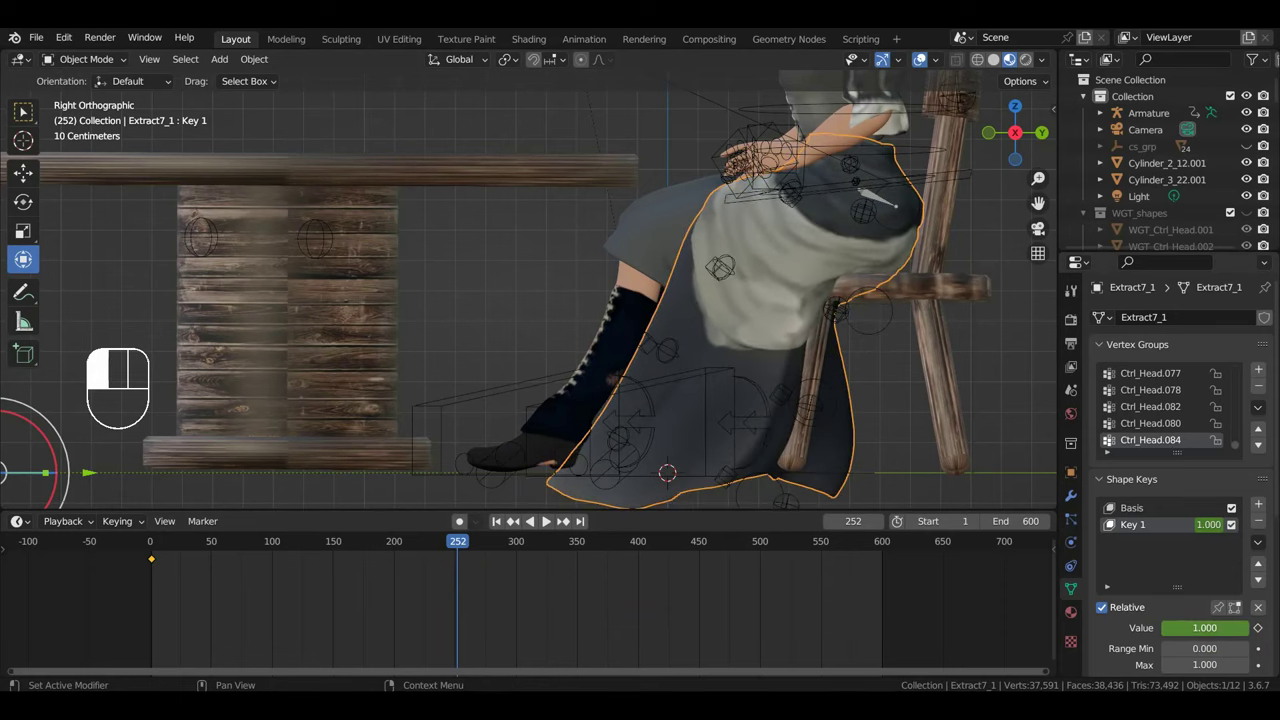
pyautogui.click(544, 524)
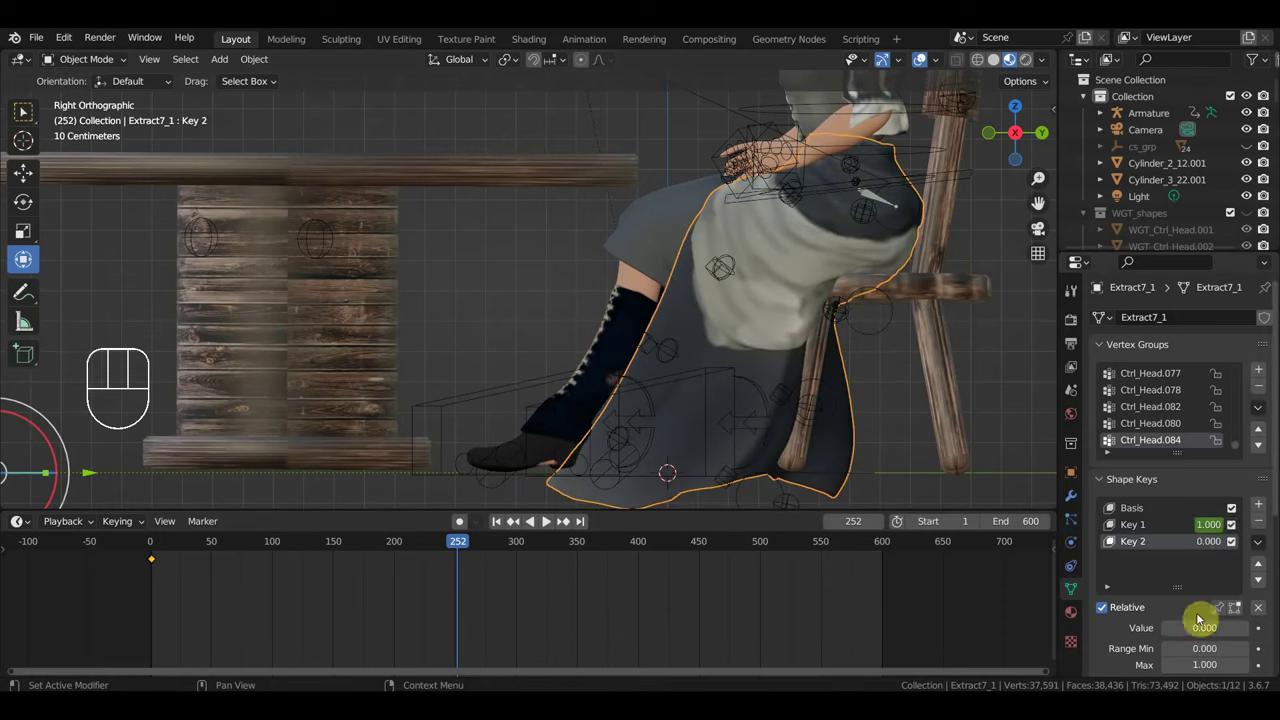
# Raise Key 2 to 1.0 and begin sculpting the skirt near the feet and behind the legs.
pyautogui.click(544, 524)
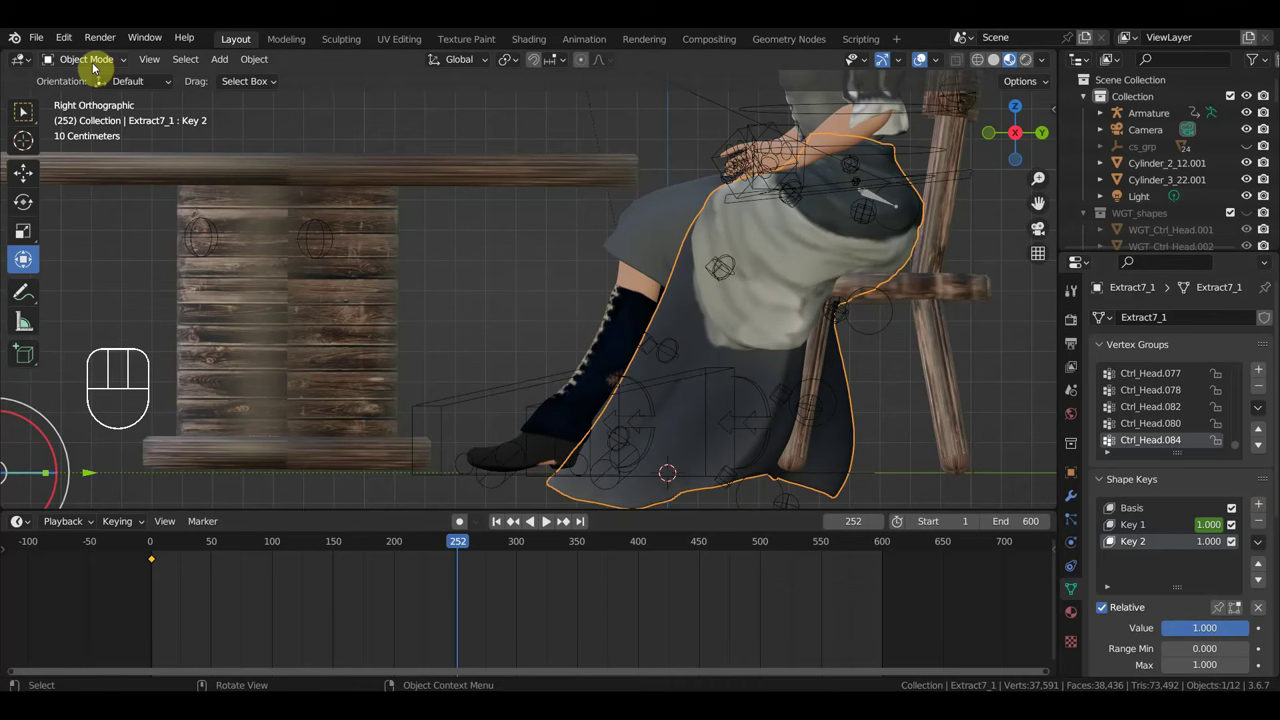
pyautogui.click(544, 524)
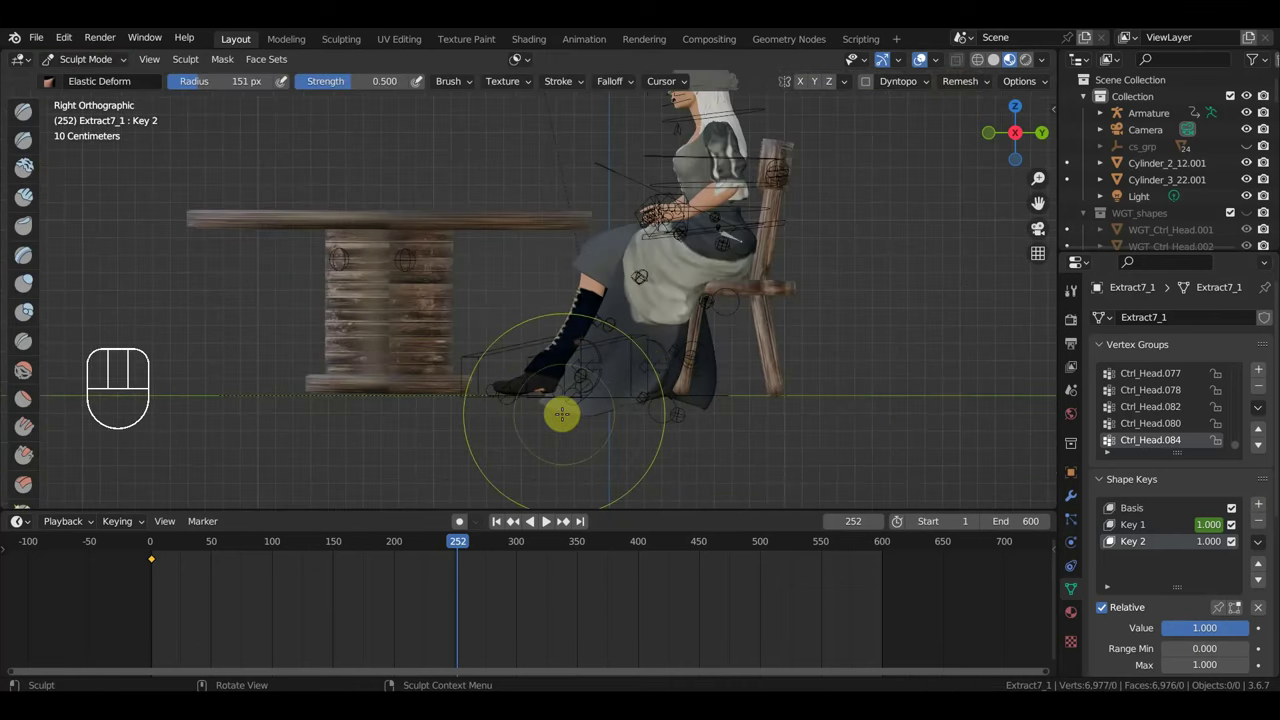
pyautogui.click(544, 524)
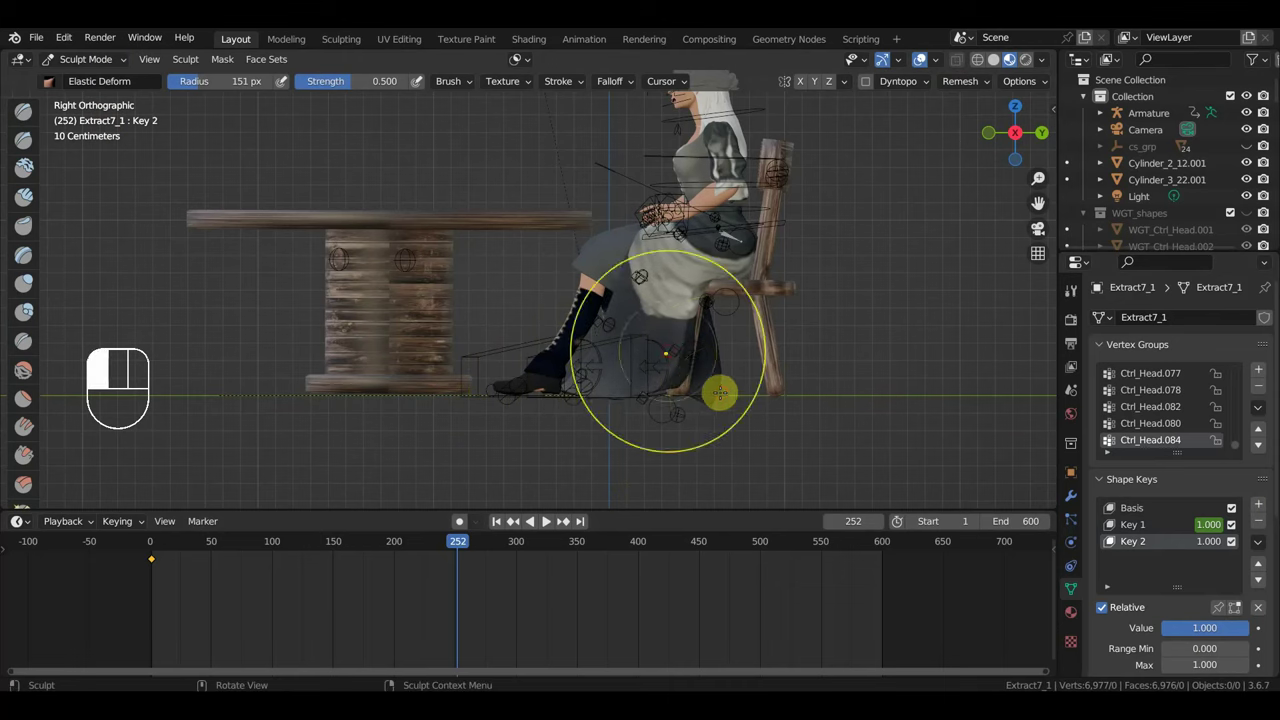
pyautogui.click(544, 524)
# Continue elastic-deform strokes on the skirt from the table side.
pyautogui.click(544, 524)
pyautogui.moveTo(544, 524); pyautogui.dragTo(544, 524)
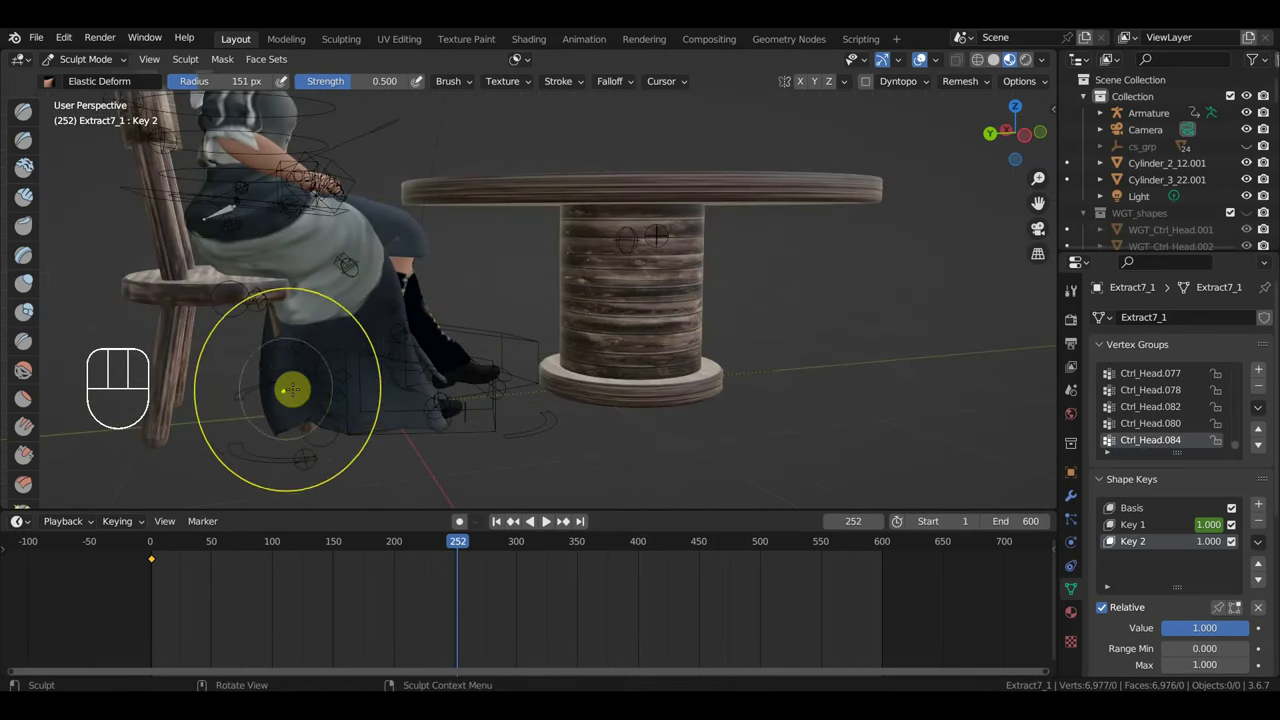
pyautogui.click(544, 524)
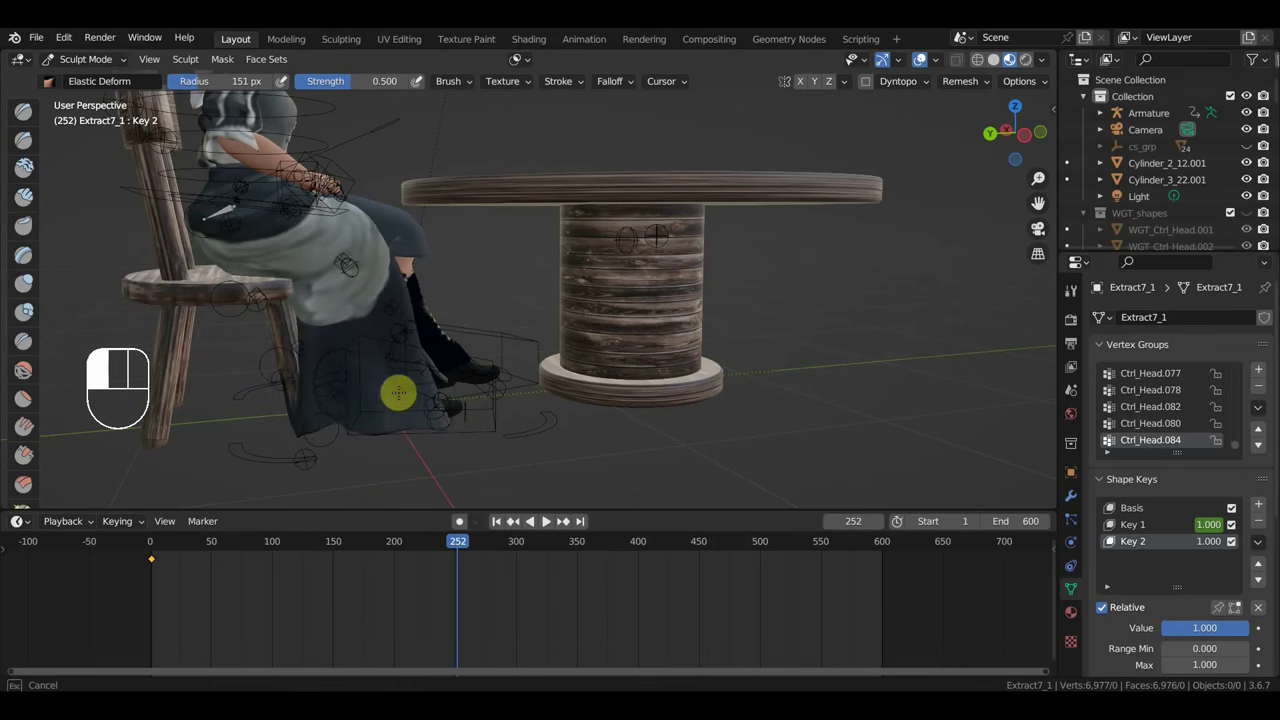
pyautogui.click(544, 524)
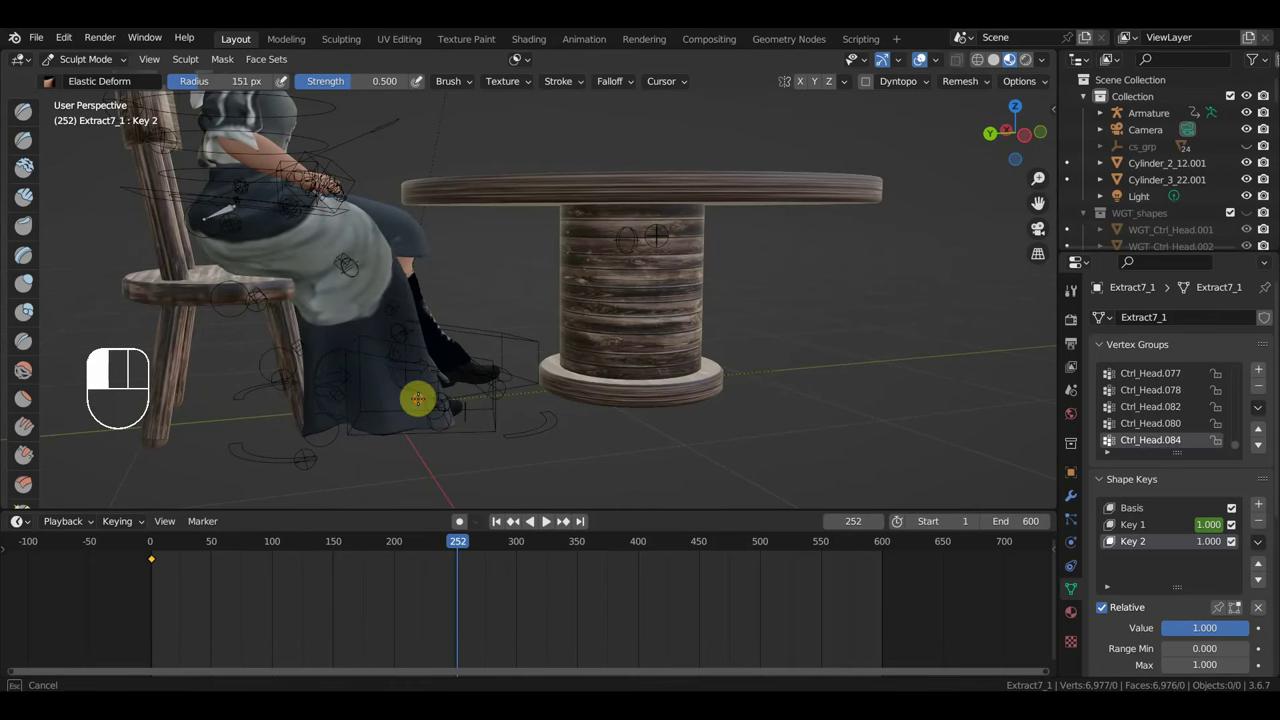
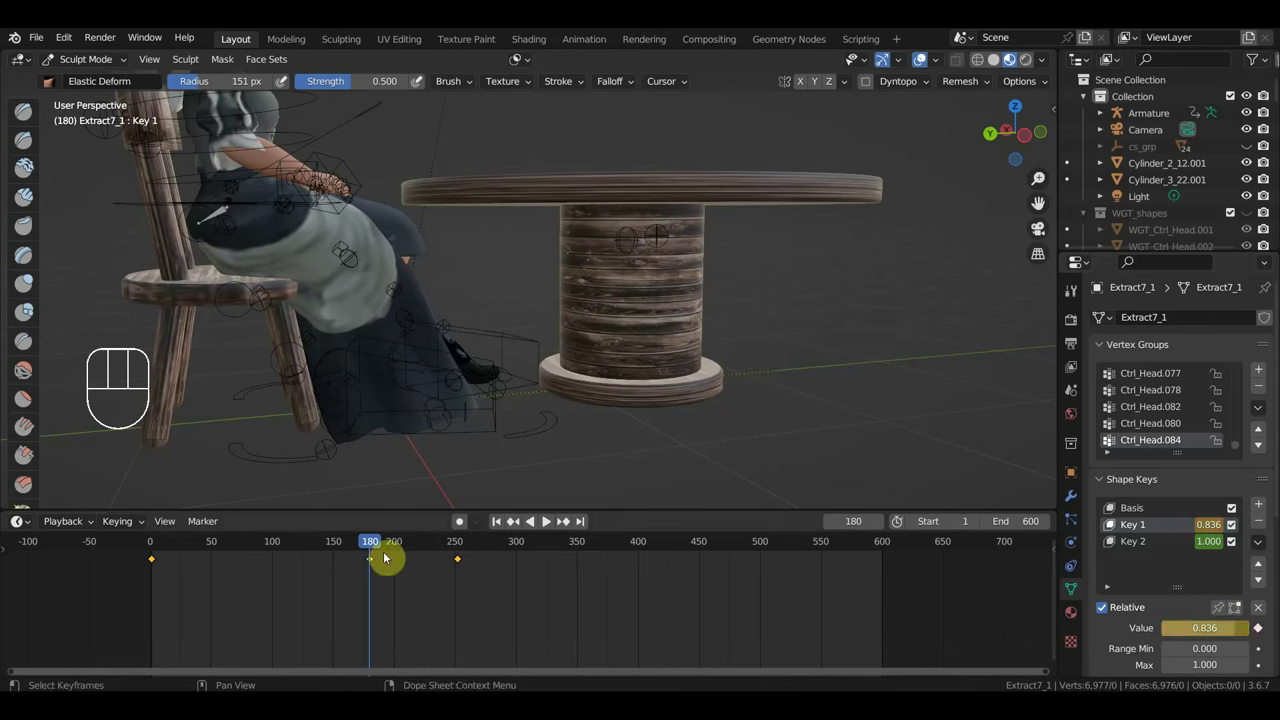
# Play the skirt animation, jumping around the timeline to review it, then stop.
pyautogui.moveTo(324, 554); pyautogui.dragTo(441, 590)
pyautogui.press('space')
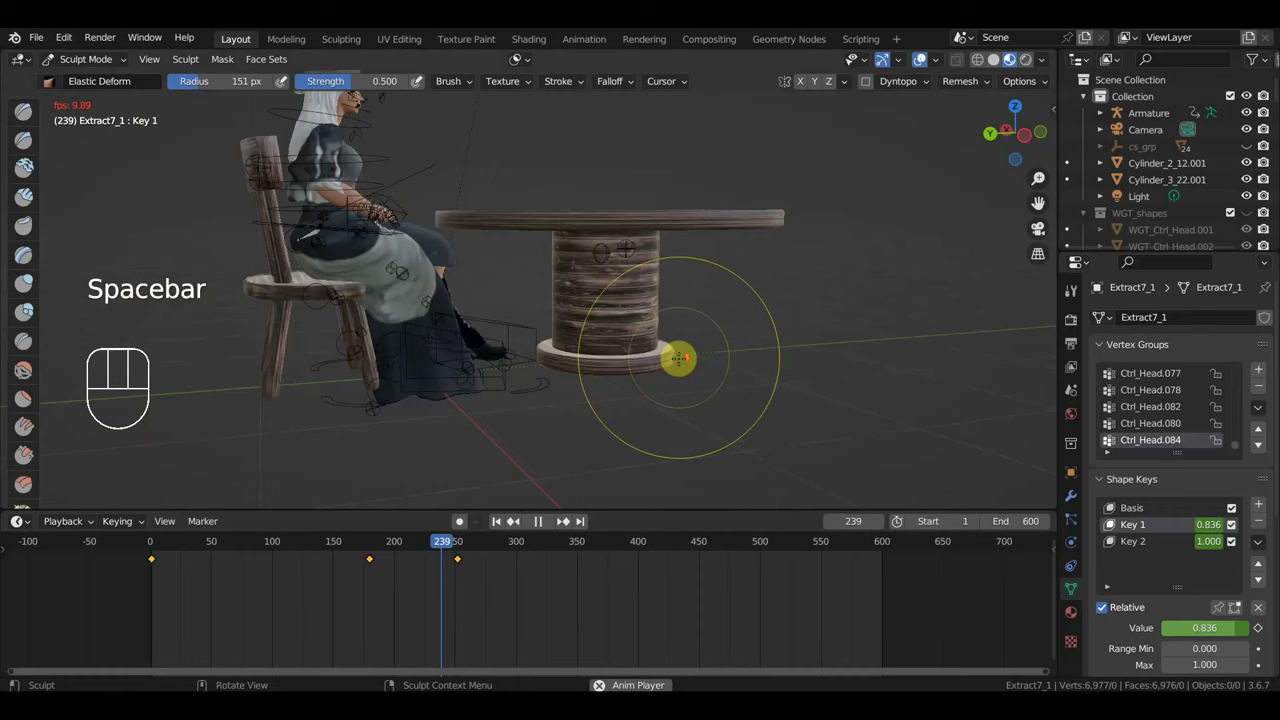
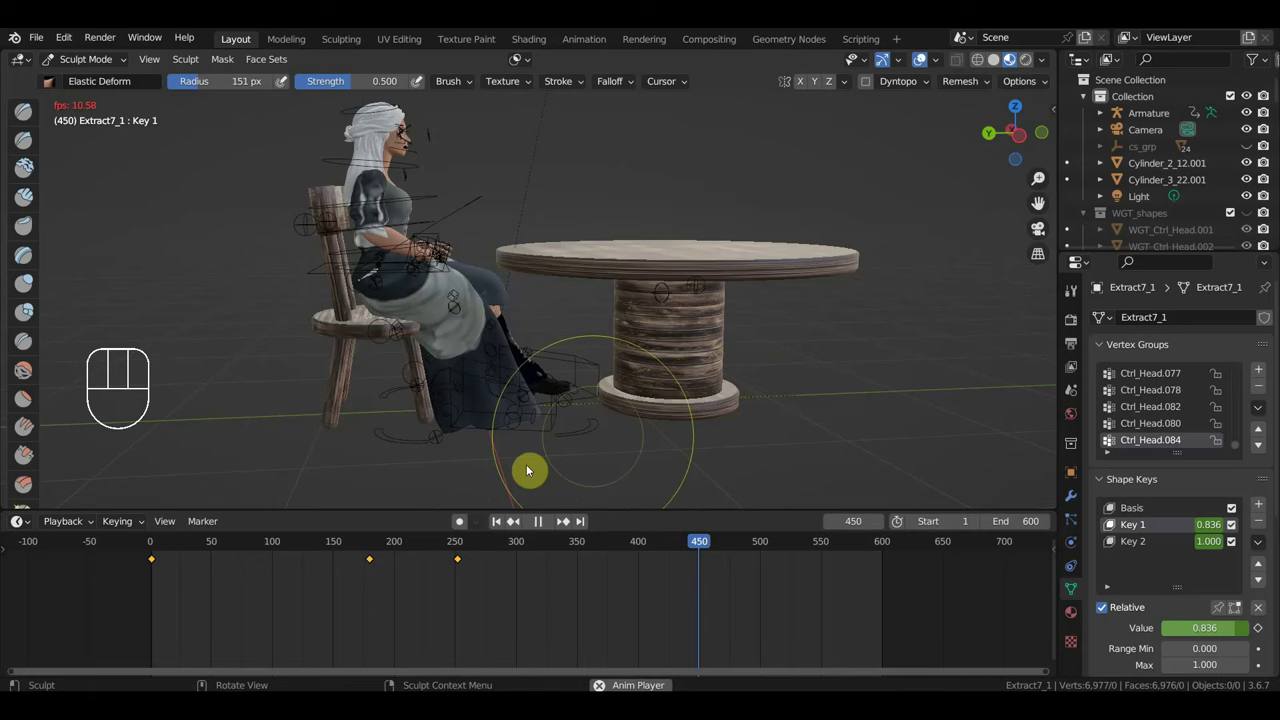
pyautogui.click(471, 549)
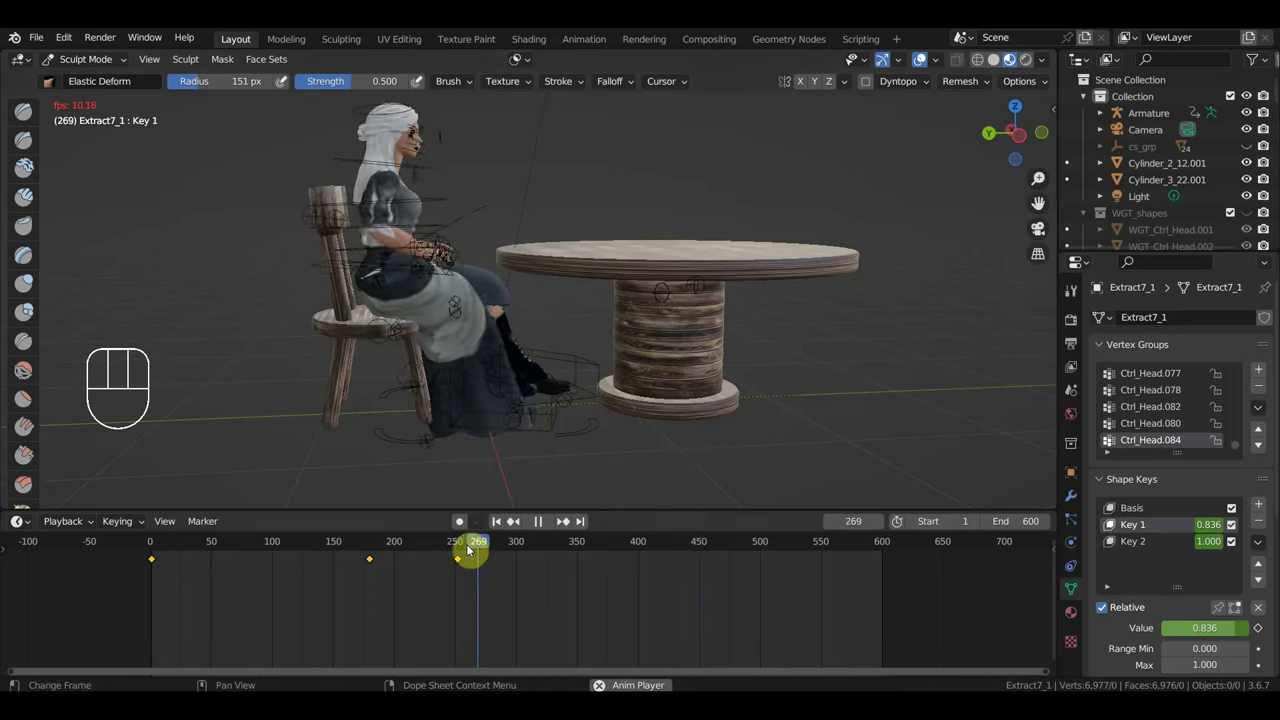
pyautogui.click(451, 547)
pyautogui.click(430, 545)
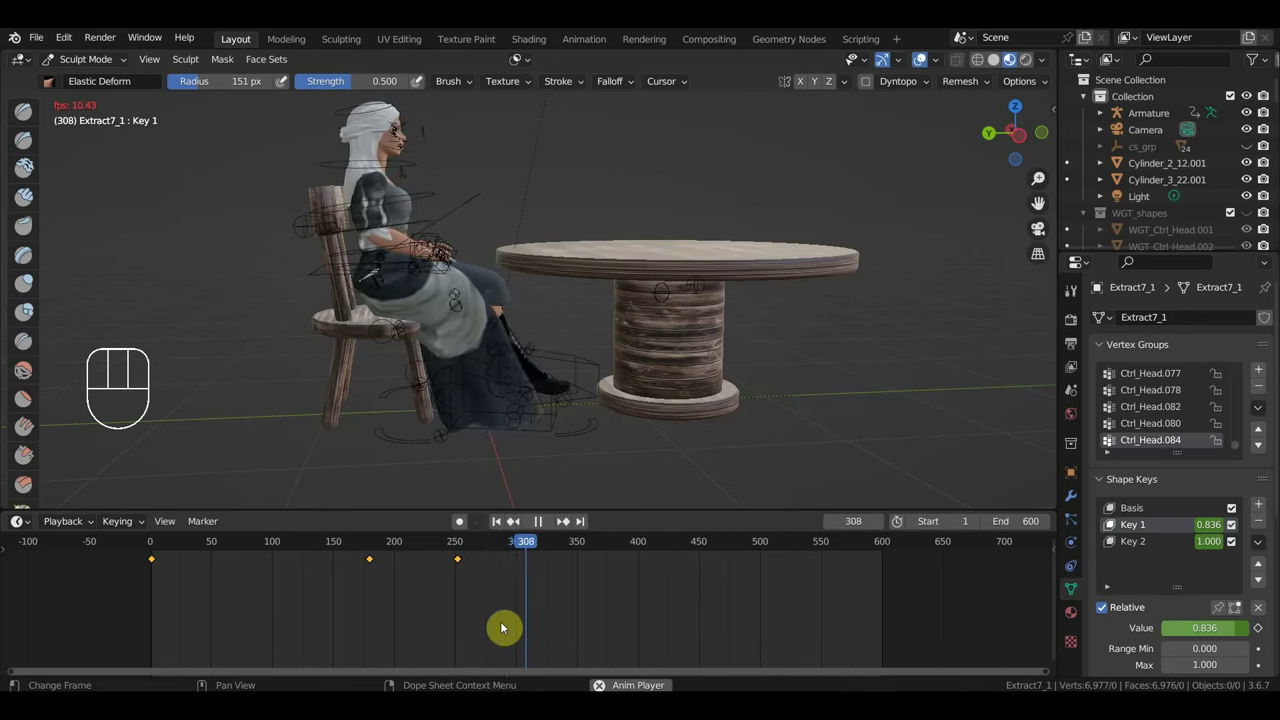
pyautogui.press('space')
# Check frame 295, then return the playhead to frame 252.
pyautogui.click(512, 555)
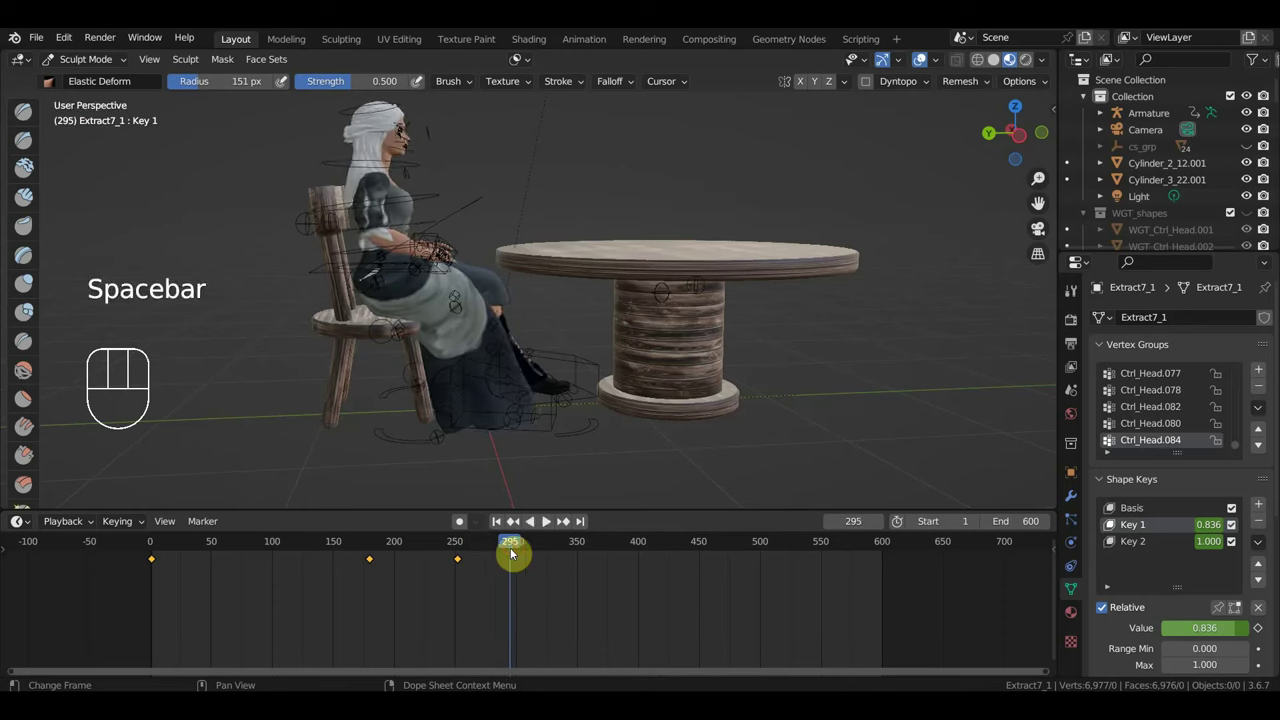
pyautogui.moveTo(495, 552); pyautogui.dragTo(463, 586)
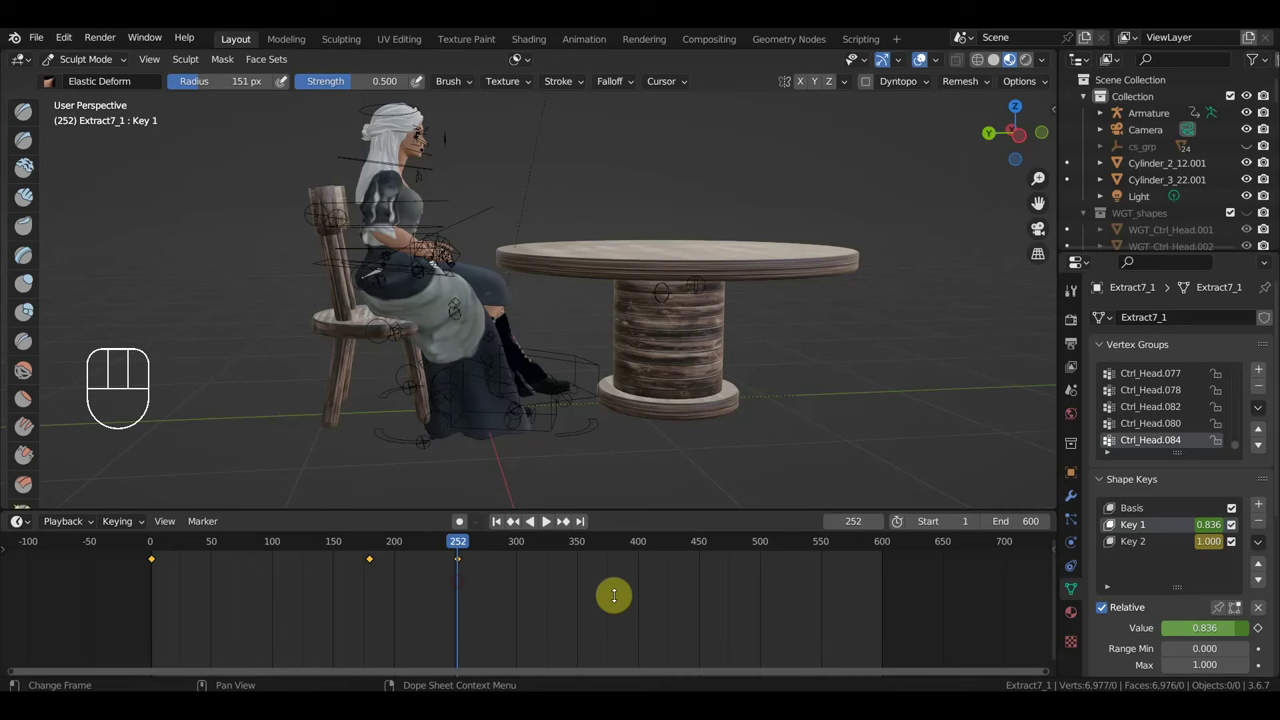
# Keyframe Key 2 at value 1.000 on frame 252, inspecting the woman from Right Ortho.
pyautogui.click(544, 524)
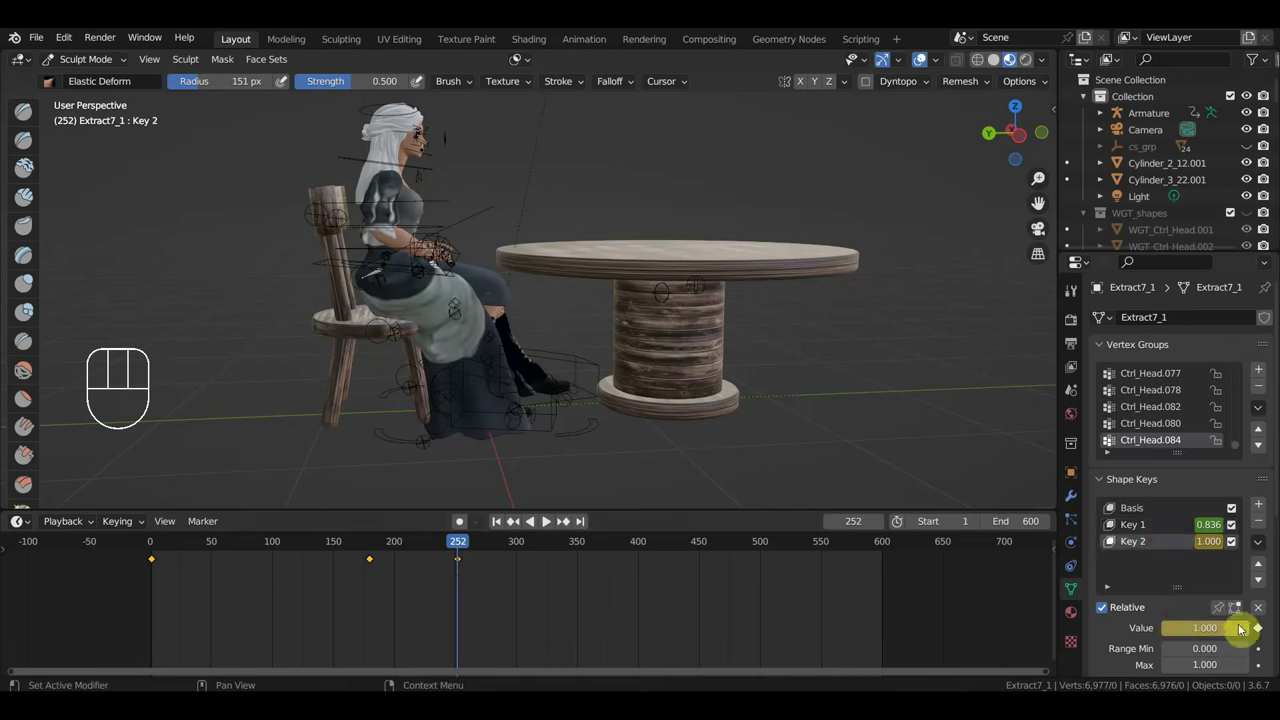
pyautogui.click(544, 524)
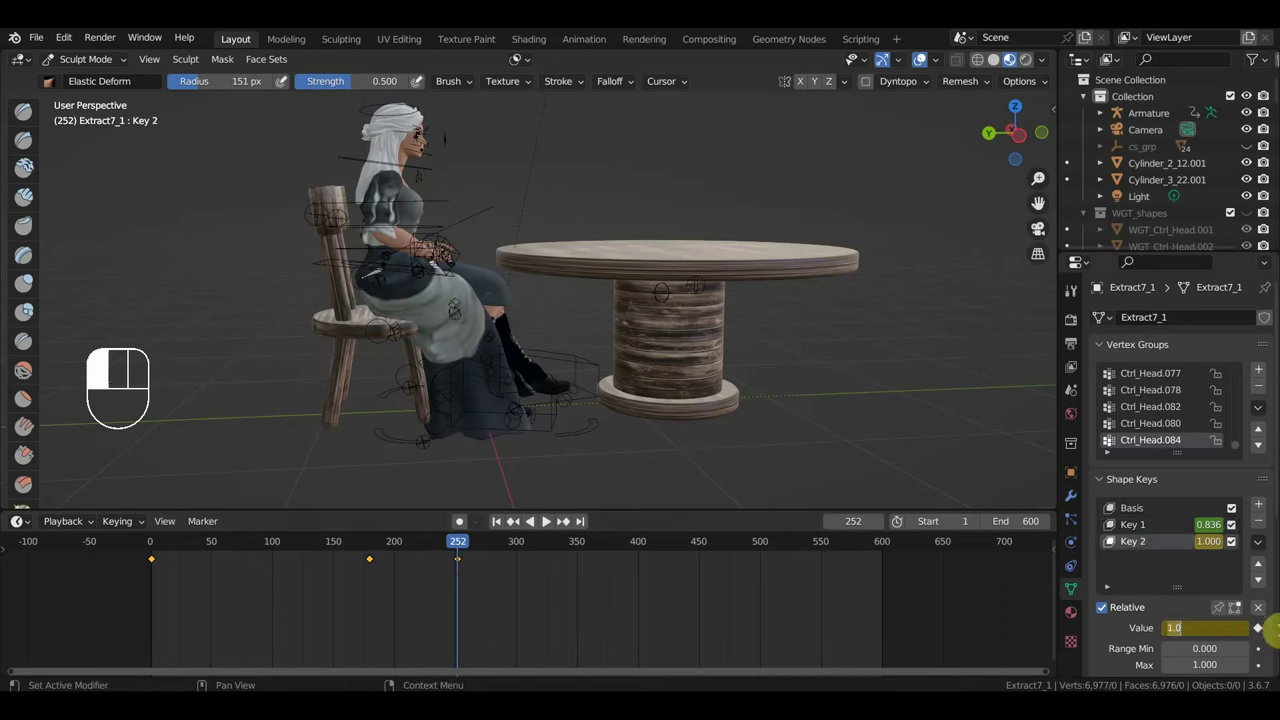
pyautogui.click(544, 524)
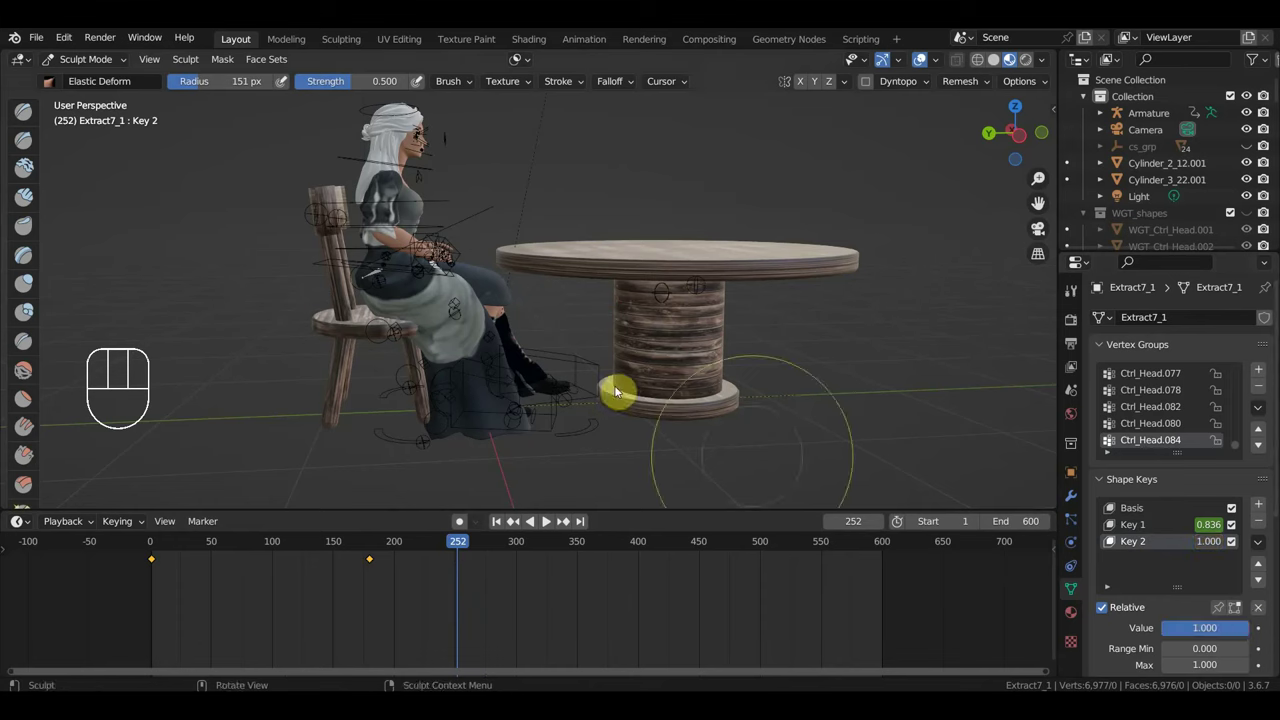
pyautogui.click(544, 524)
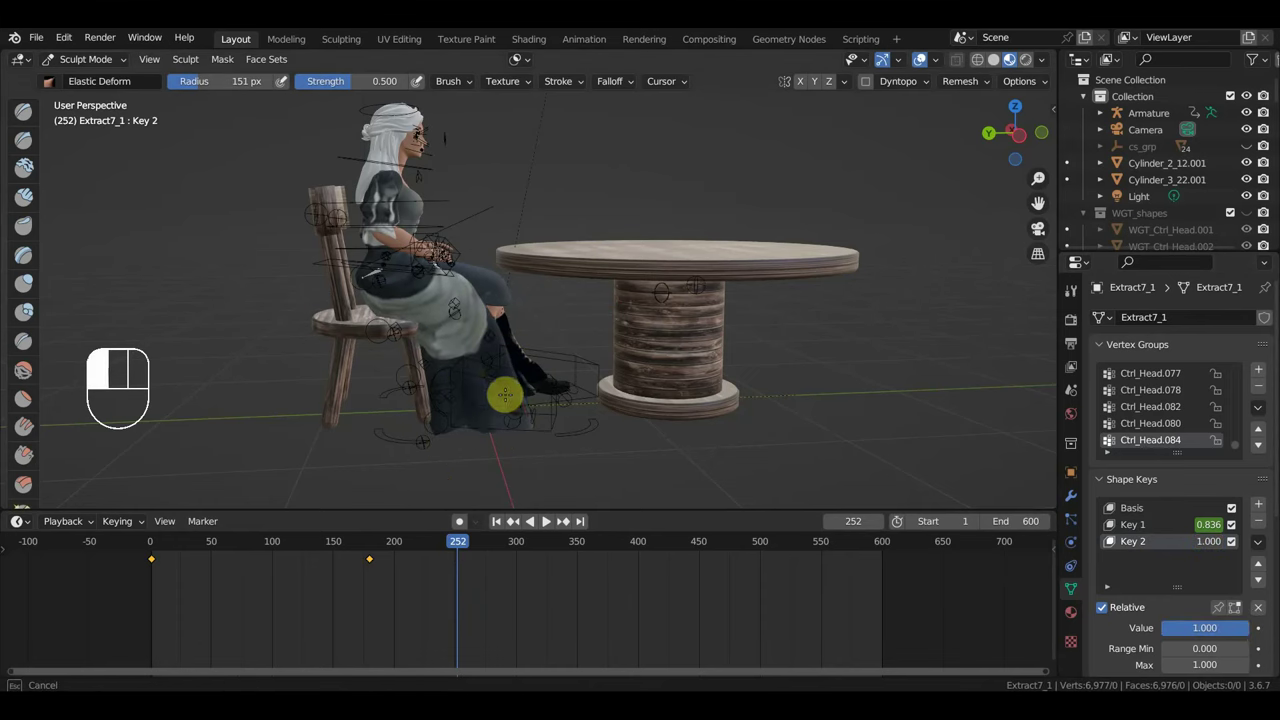
pyautogui.press('KP_3')
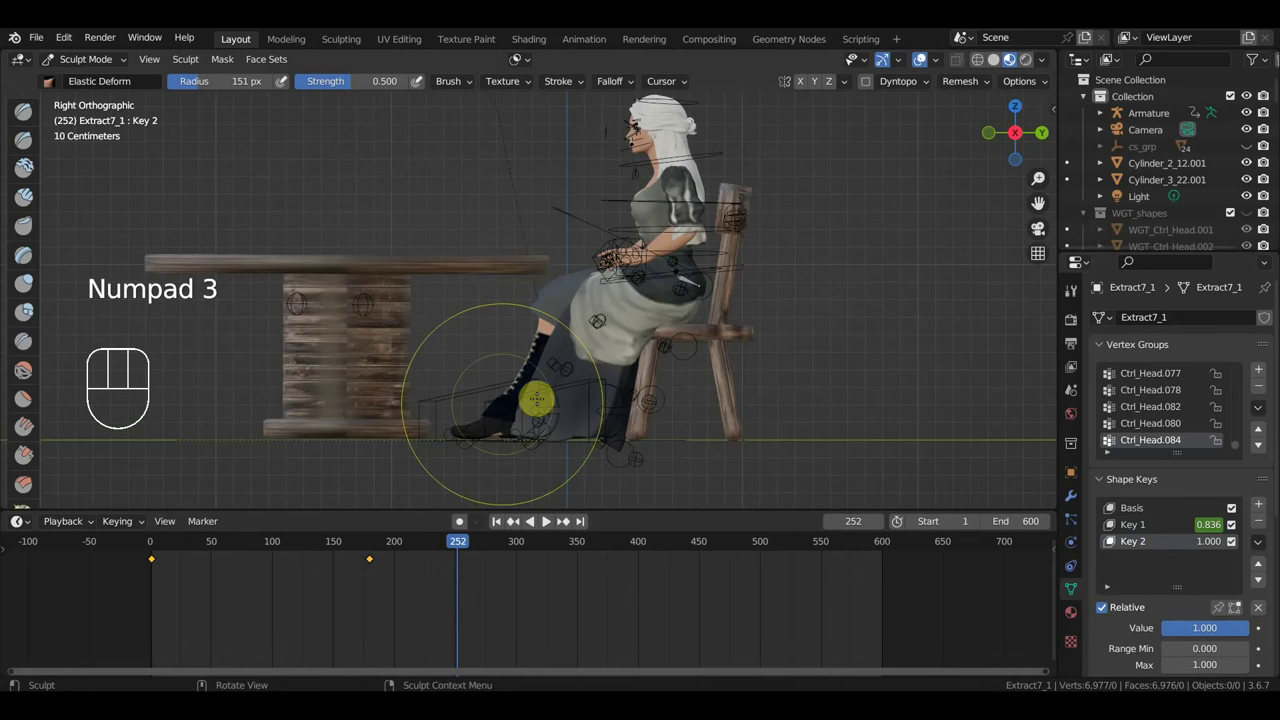
pyautogui.click(544, 524)
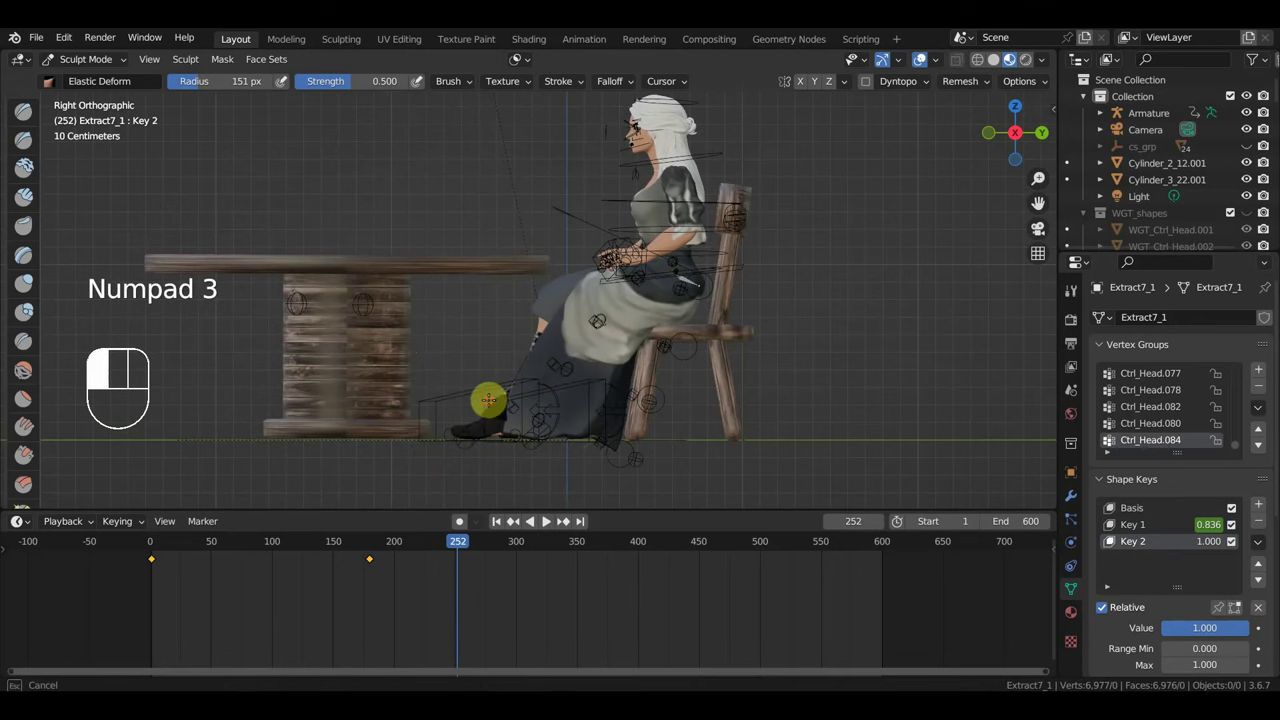
pyautogui.moveTo(544, 524); pyautogui.dragTo(544, 524)
pyautogui.click(544, 524)
pyautogui.click(544, 524)
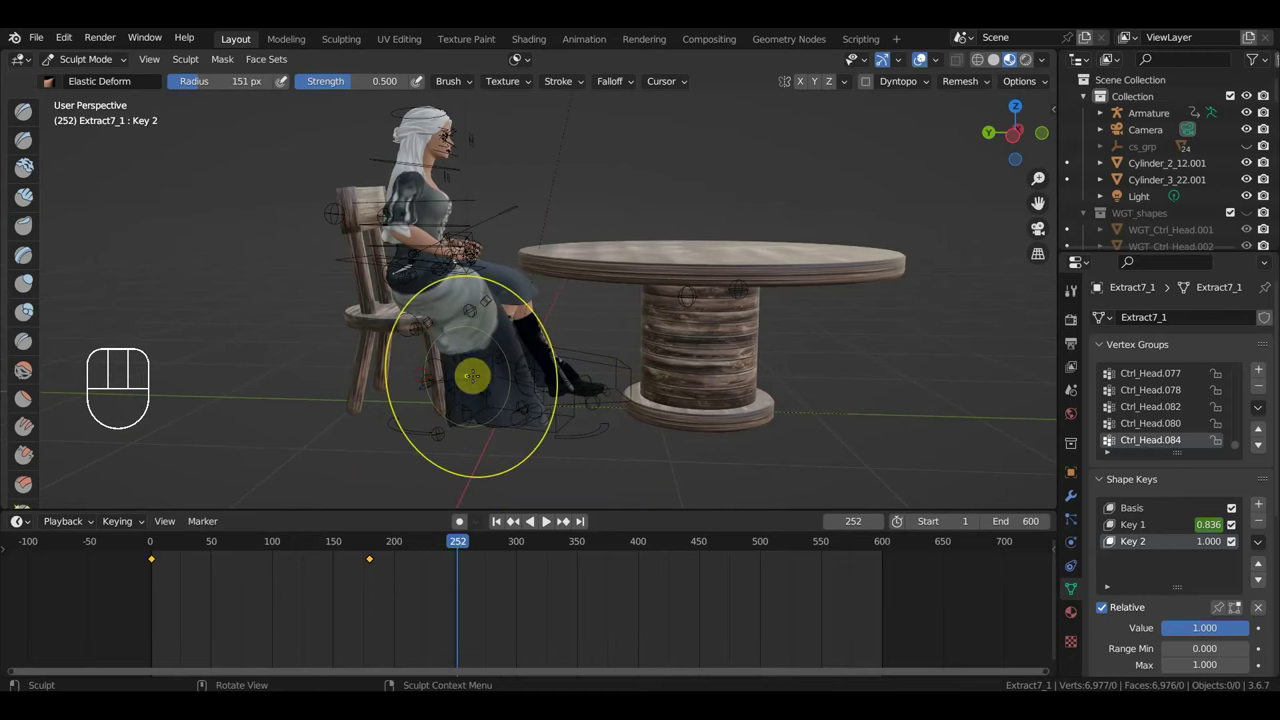
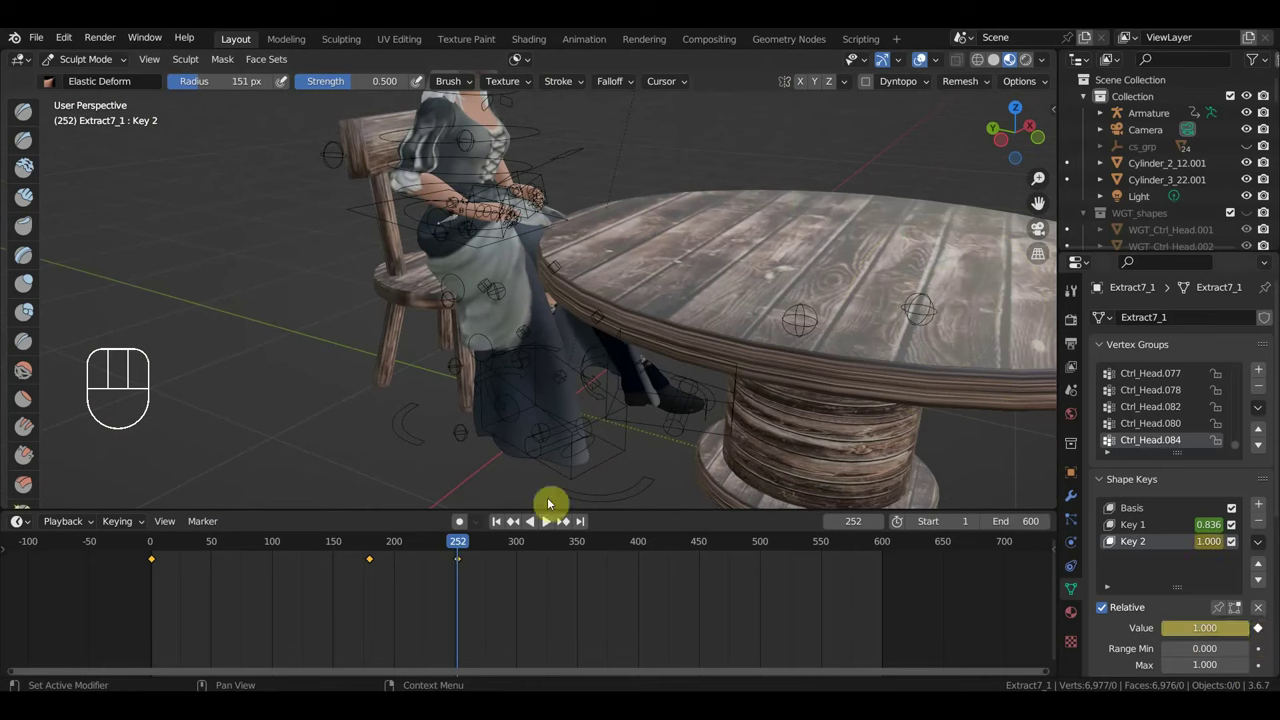
# Scrub back to frame 201 and return to Object Mode.
pyautogui.moveTo(428, 546); pyautogui.dragTo(392, 462)
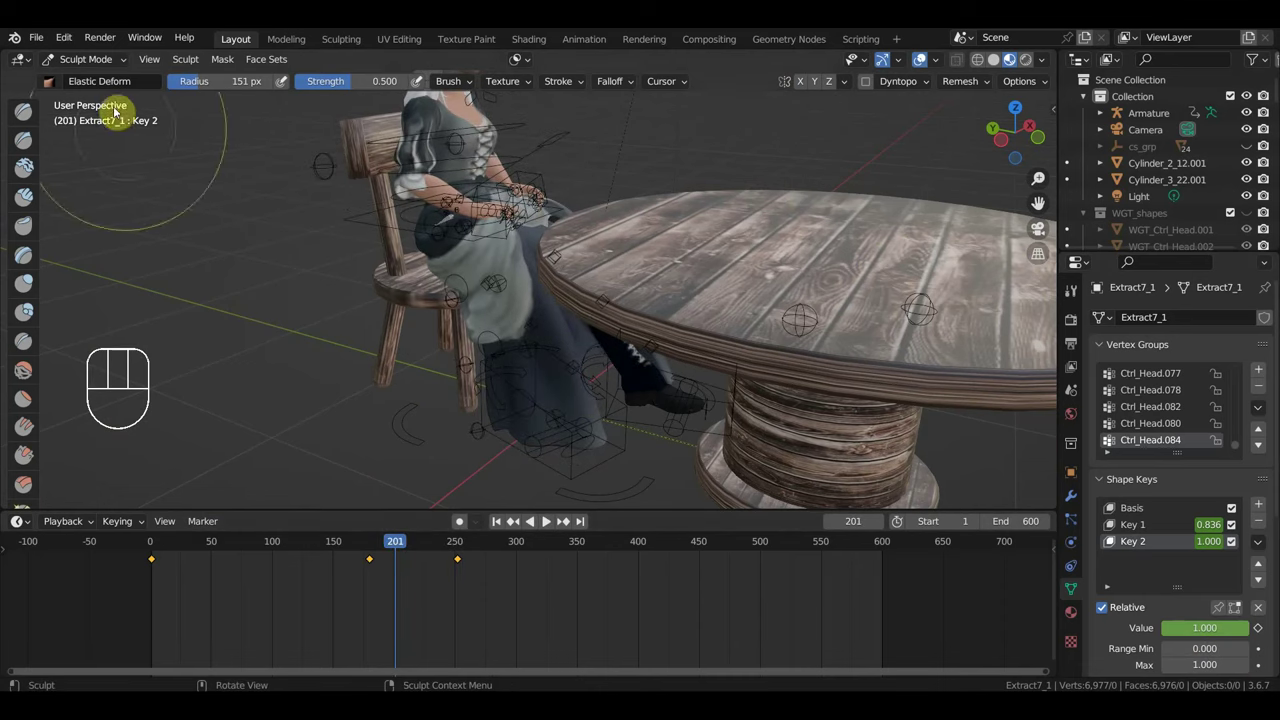
pyautogui.moveTo(83, 61); pyautogui.dragTo(143, 111)
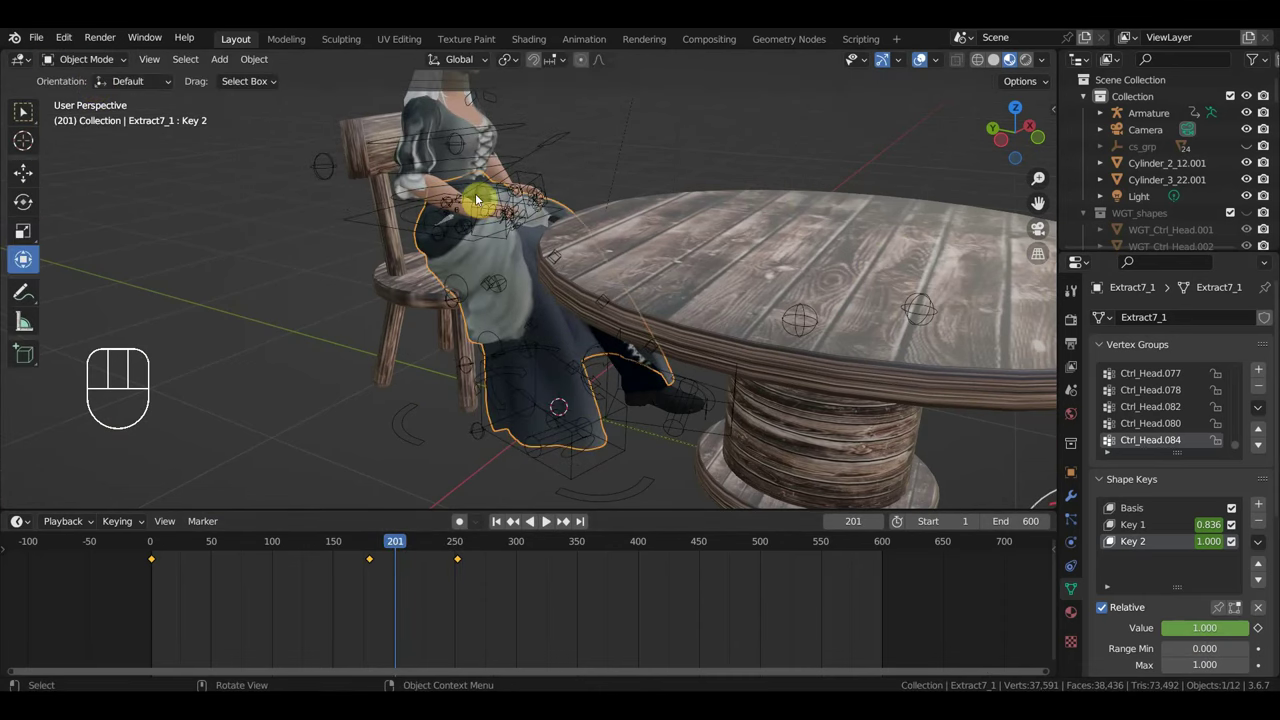
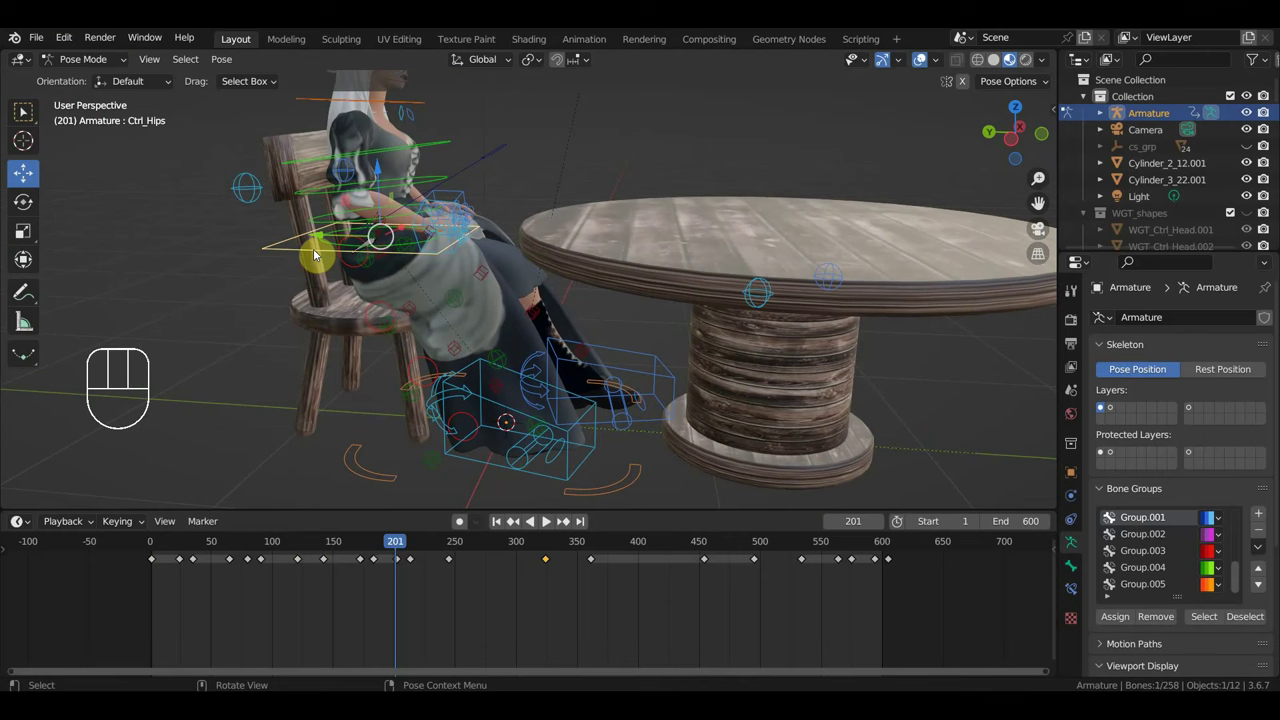
# Select the Armature in Pose Mode, scrub the timeline and start playback.
pyautogui.moveTo(406, 547); pyautogui.dragTo(432, 584)
pyautogui.click(416, 564)
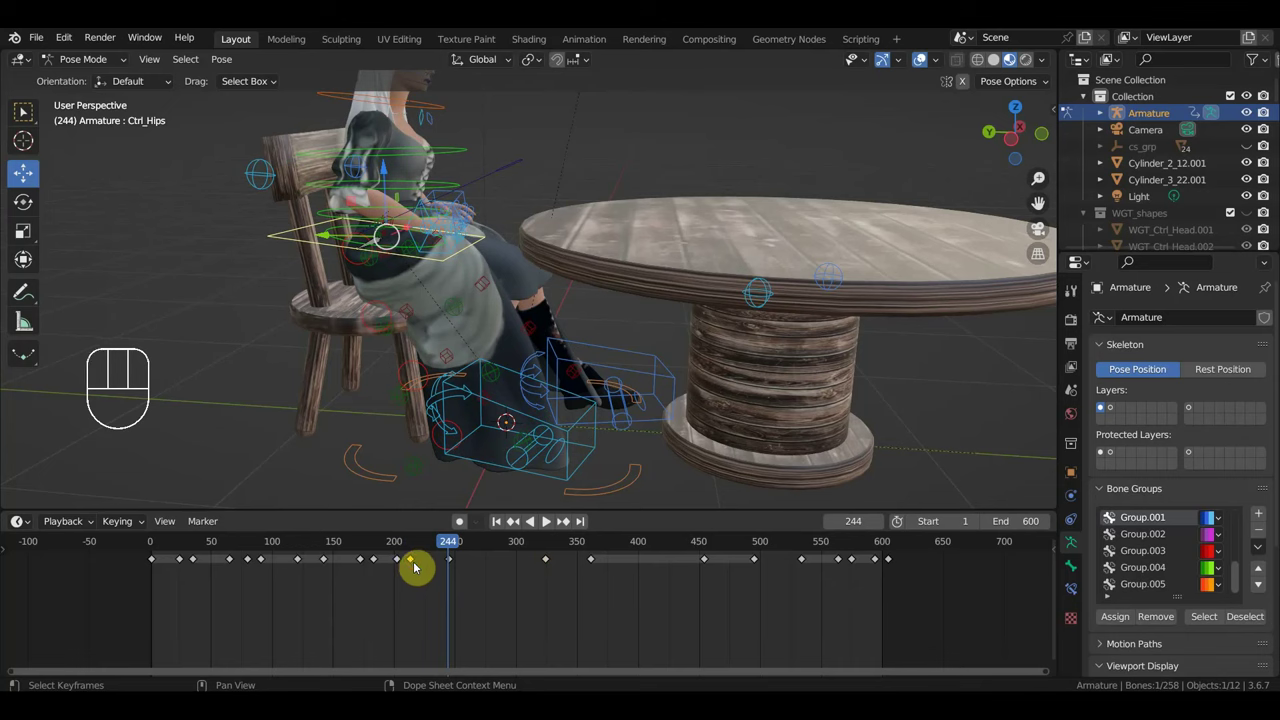
pyautogui.press('Delete')
pyautogui.moveTo(432, 552); pyautogui.dragTo(417, 557)
pyautogui.press('space')
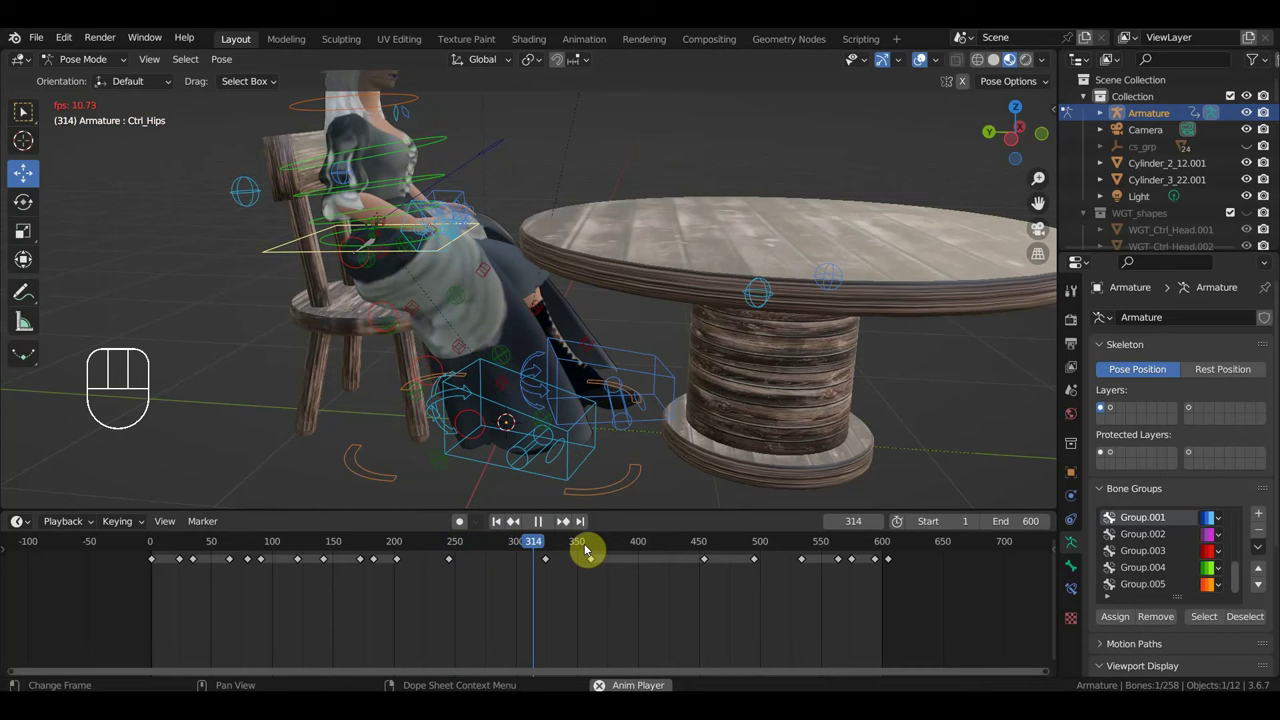
# Review the playing animation from several angles and stop at frame 398.
pyautogui.moveTo(626, 418); pyautogui.dragTo(620, 374)
pyautogui.moveTo(670, 369); pyautogui.dragTo(627, 445)
pyautogui.moveTo(590, 448); pyautogui.dragTo(608, 414)
pyautogui.moveTo(770, 347); pyautogui.dragTo(479, 388)
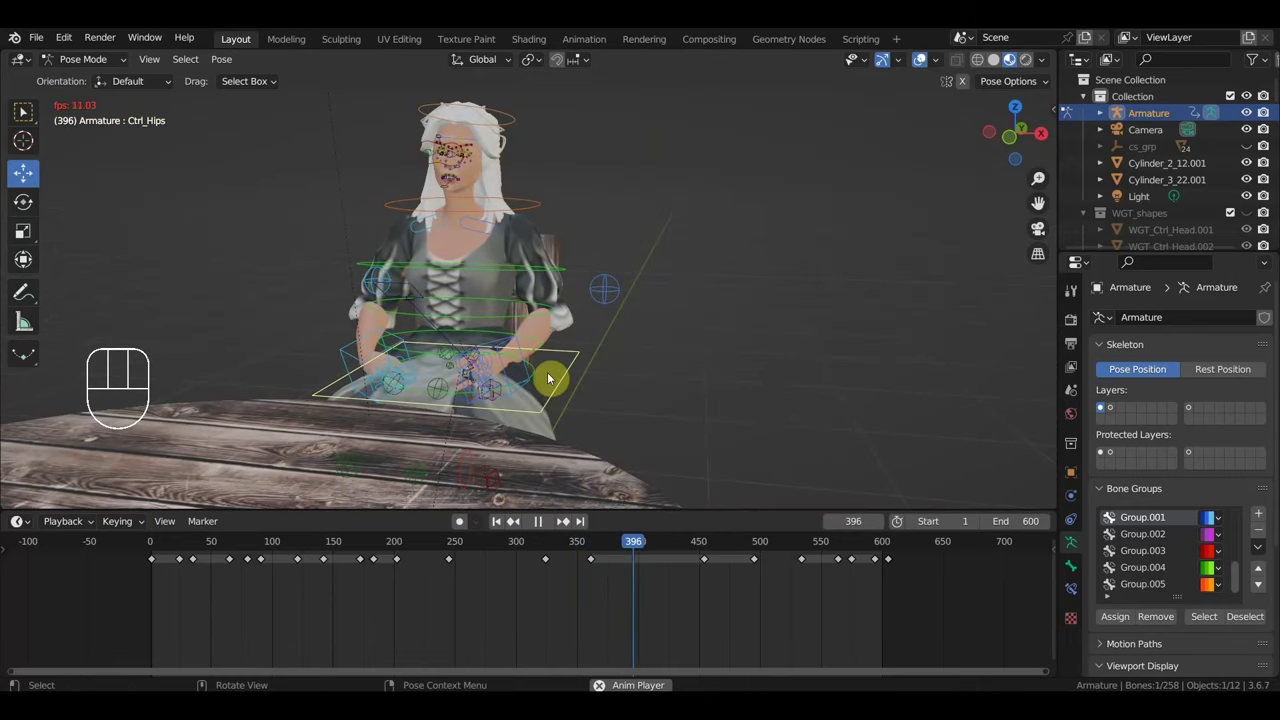
pyautogui.press('space')
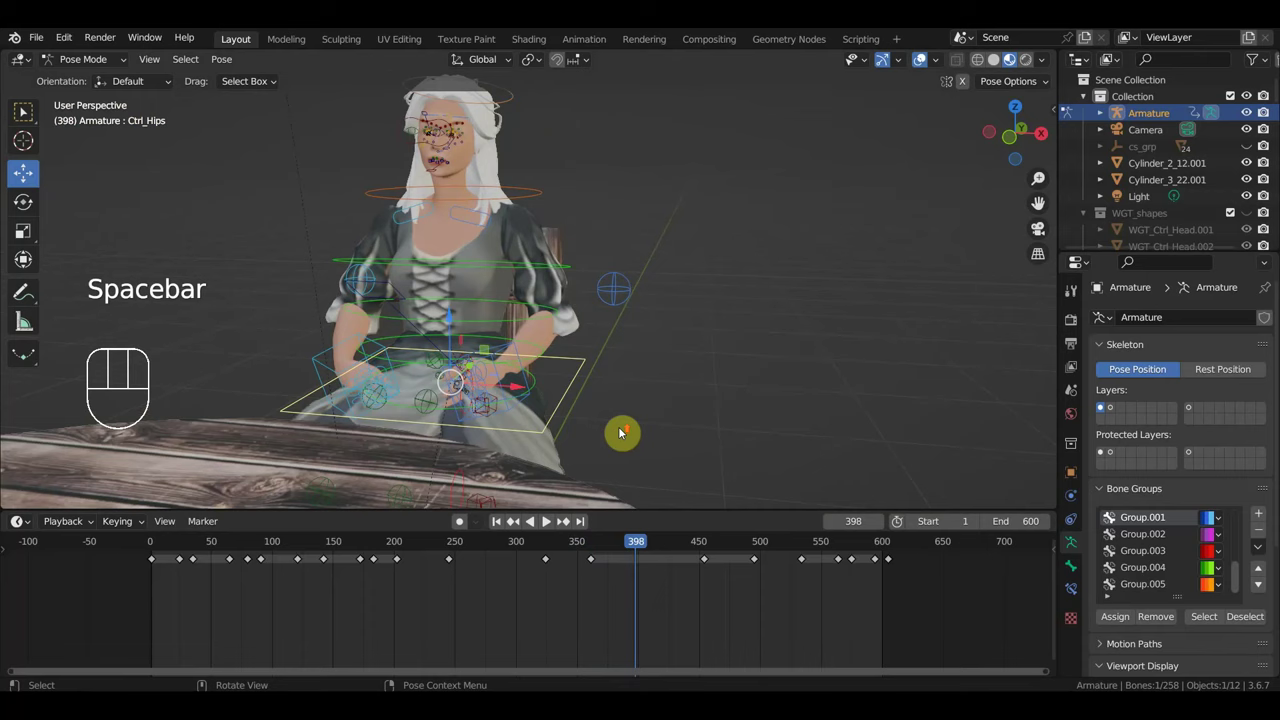
# Select Ctrl_Hand_IK_Left at frame 398, viewing the woman from the side.
pyautogui.moveTo(628, 423); pyautogui.dragTo(653, 380)
pyautogui.moveTo(657, 387); pyautogui.dragTo(670, 389)
pyautogui.click(492, 317)
pyautogui.moveTo(582, 378); pyautogui.dragTo(596, 410)
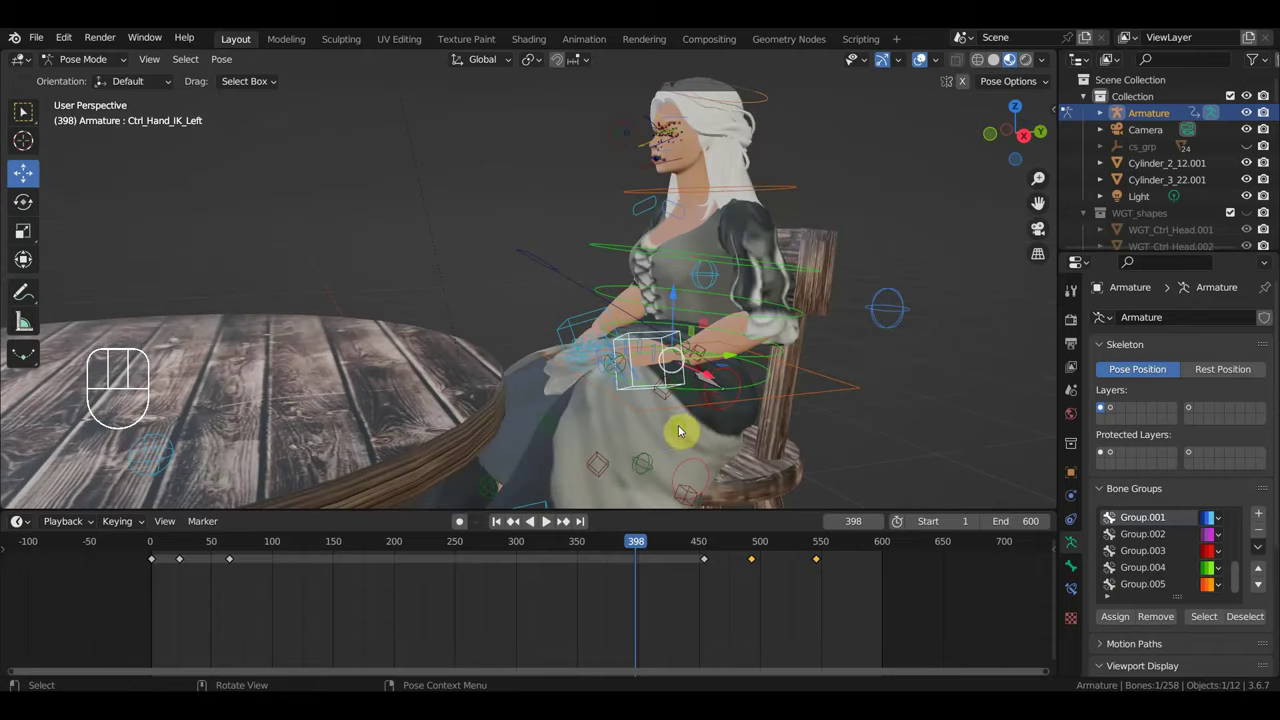
# Move the left hand control and rotate it about 76 degrees in side view.
pyautogui.moveTo(672, 434); pyautogui.dragTo(676, 440)
pyautogui.moveTo(619, 428); pyautogui.dragTo(553, 414)
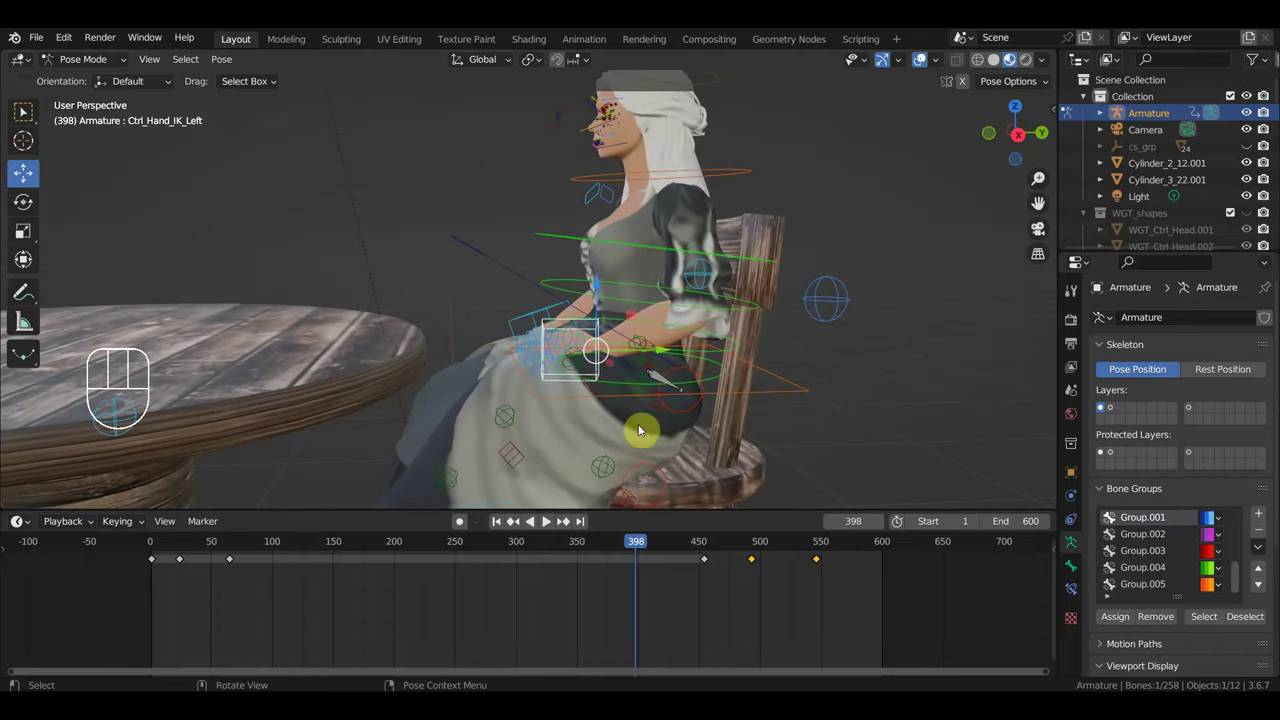
pyautogui.press('KP_3')
pyautogui.press('g')
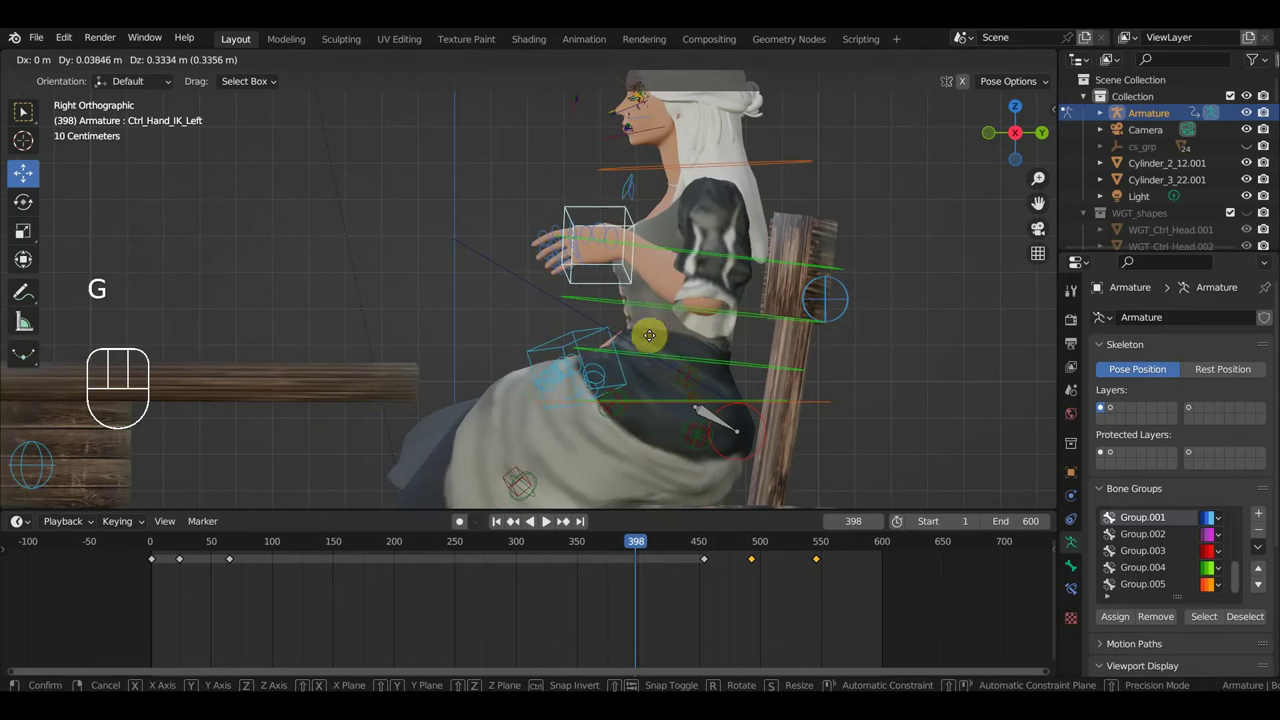
pyautogui.middleClick(544, 524)
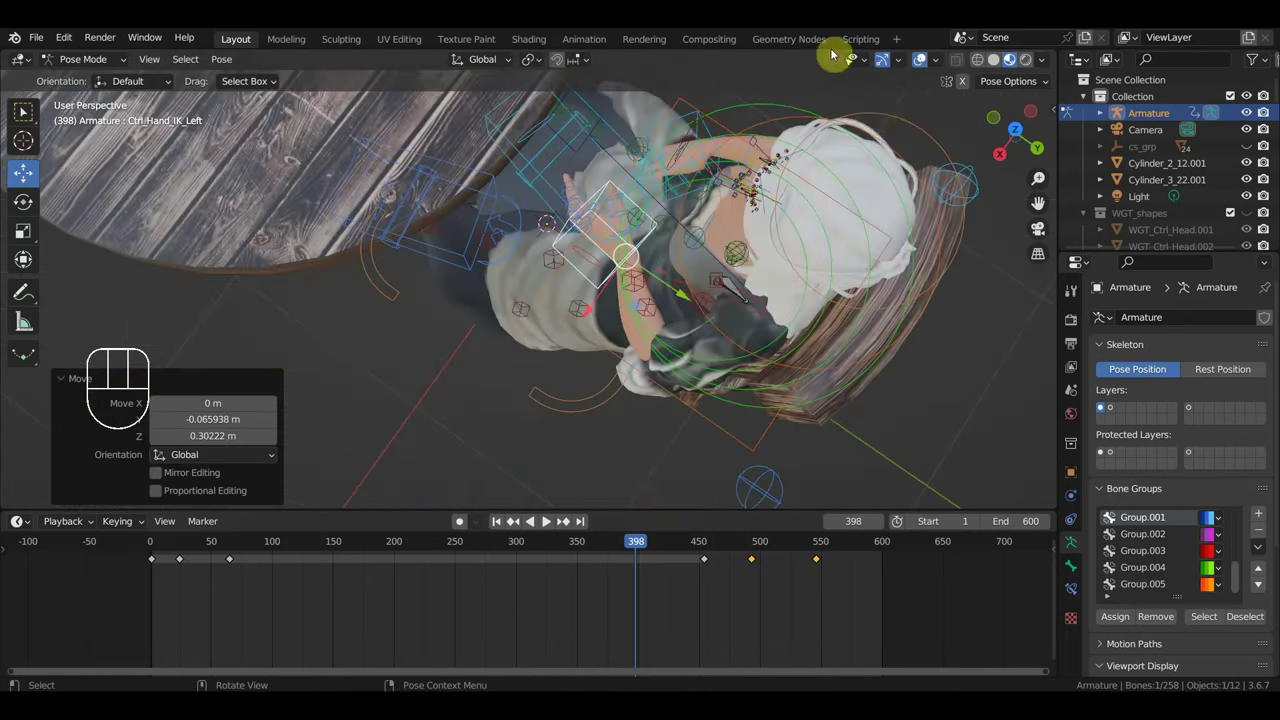
pyautogui.press('r')
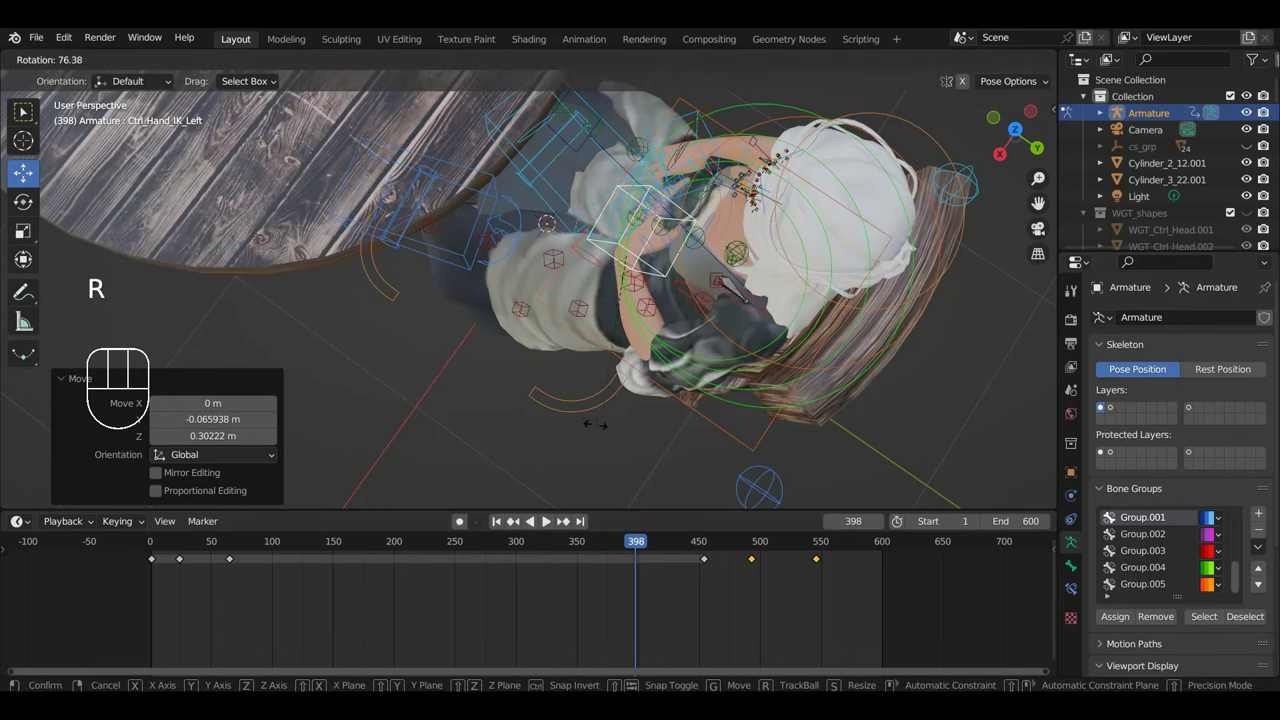
pyautogui.moveTo(544, 524); pyautogui.dragTo(544, 524)
pyautogui.press('r')
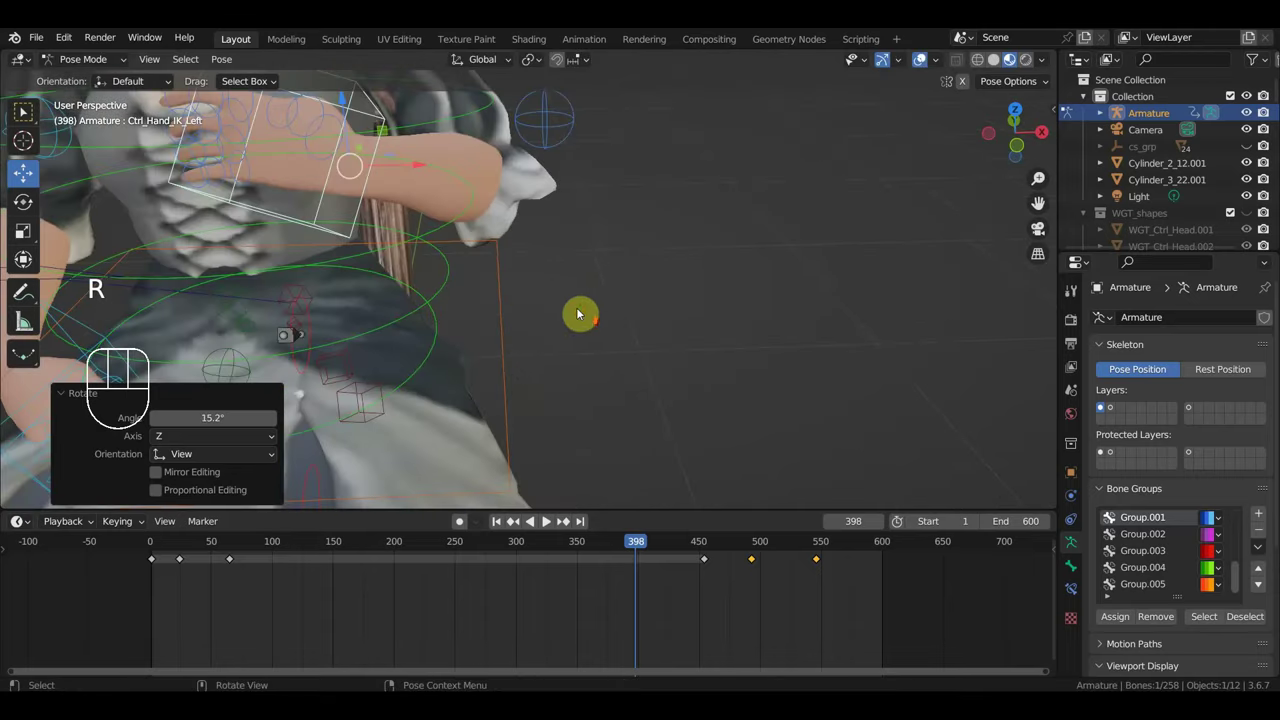
pyautogui.middleClick(512, 310)
# Select Ctrl_Thumb1_Left and bend the thumb about 22 degrees.
pyautogui.moveTo(648, 390); pyautogui.dragTo(586, 407)
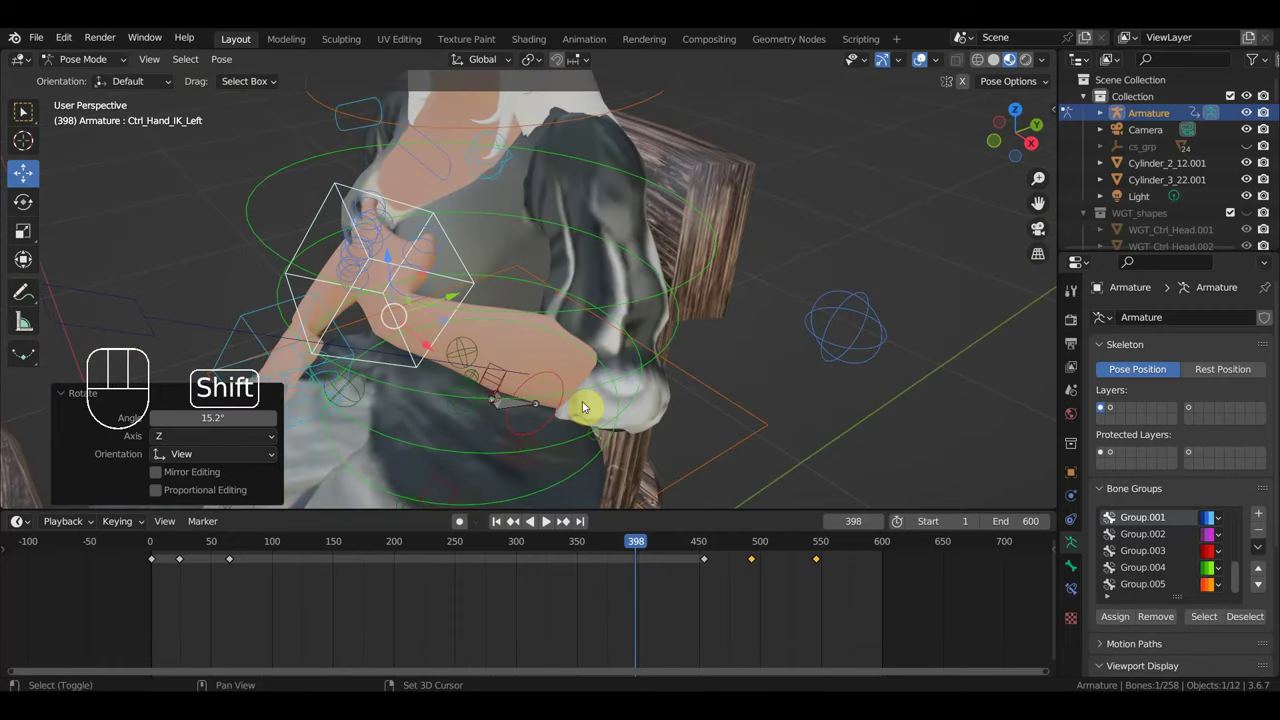
pyautogui.click(410, 268)
pyautogui.moveTo(401, 282); pyautogui.dragTo(395, 257)
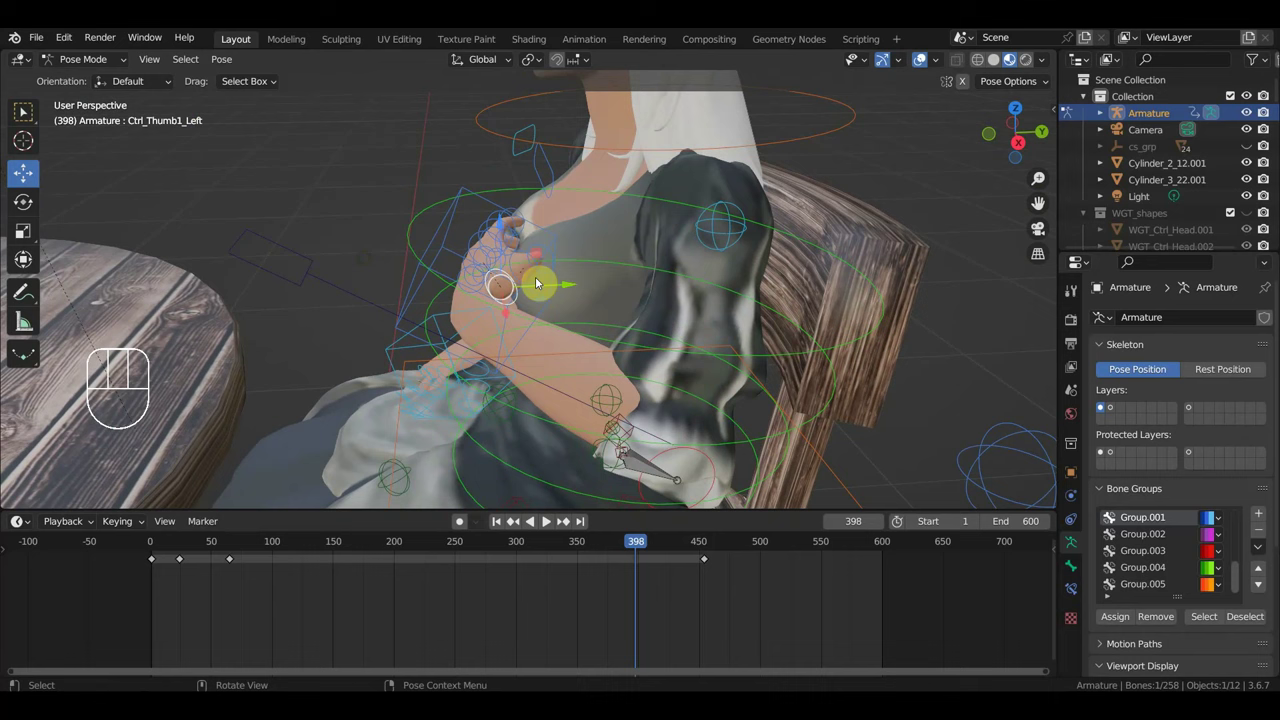
pyautogui.press('r')
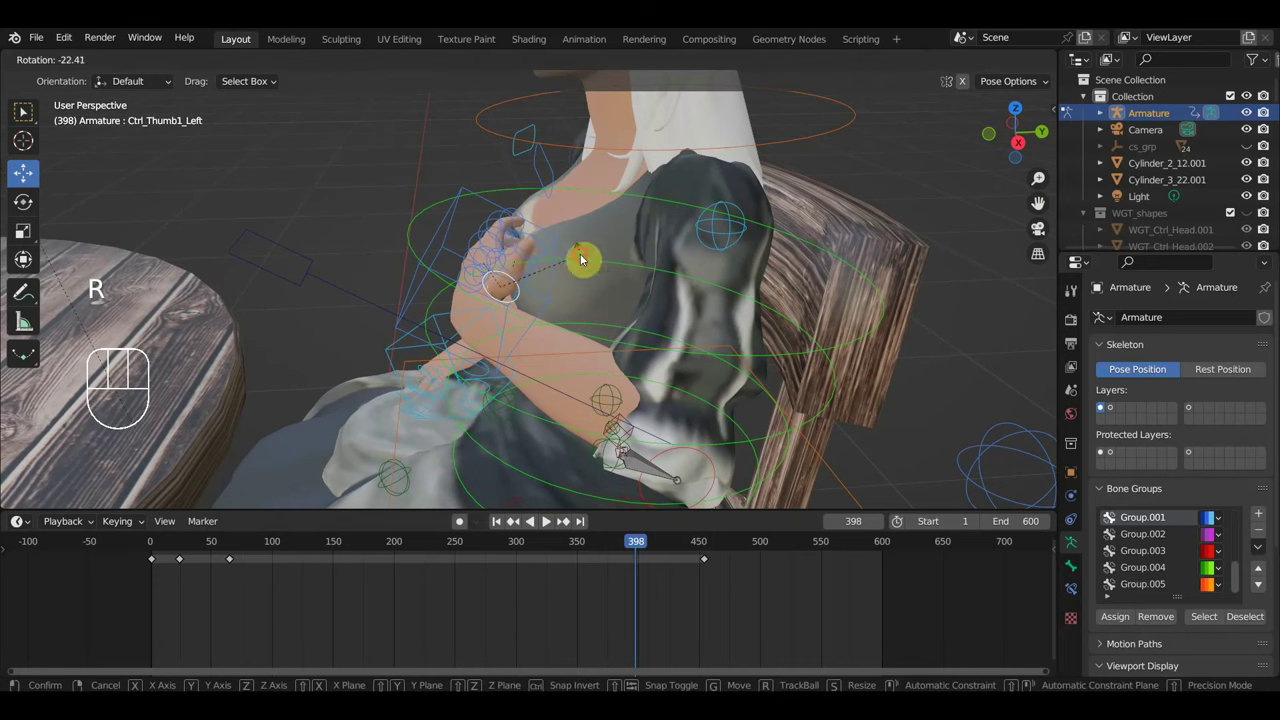
pyautogui.moveTo(614, 295); pyautogui.dragTo(706, 298)
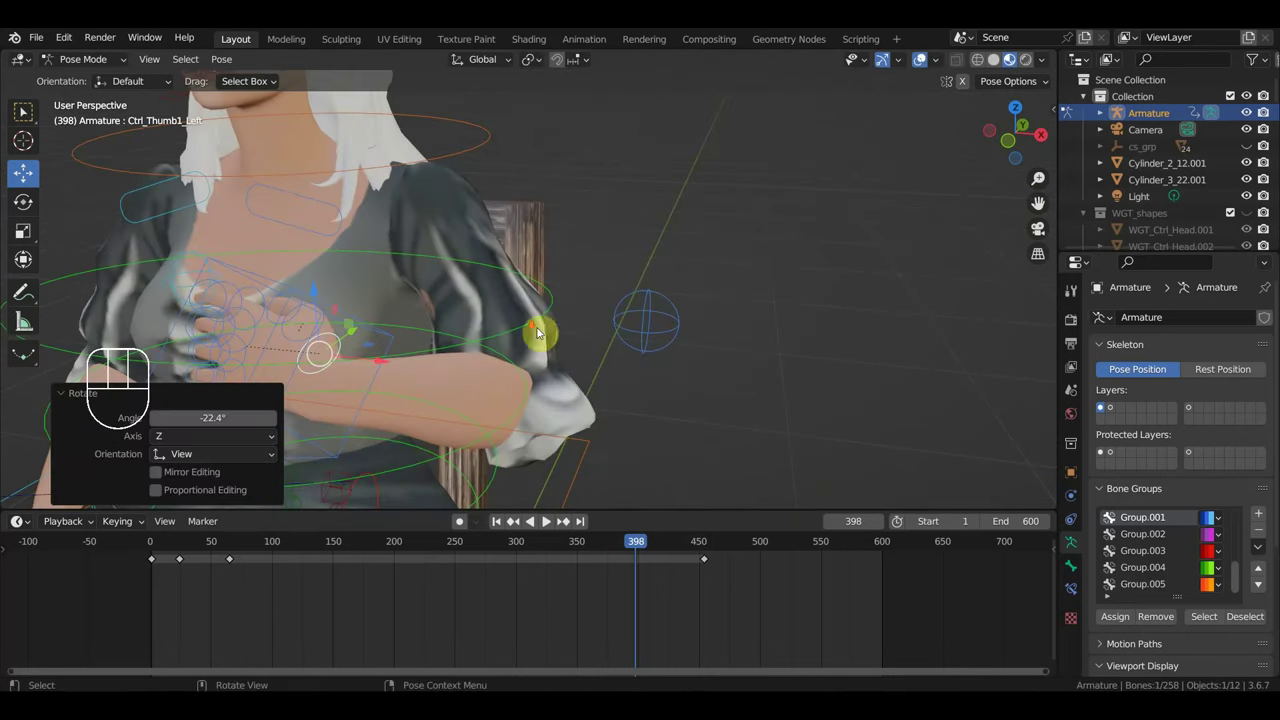
pyautogui.moveTo(589, 321); pyautogui.dragTo(595, 320)
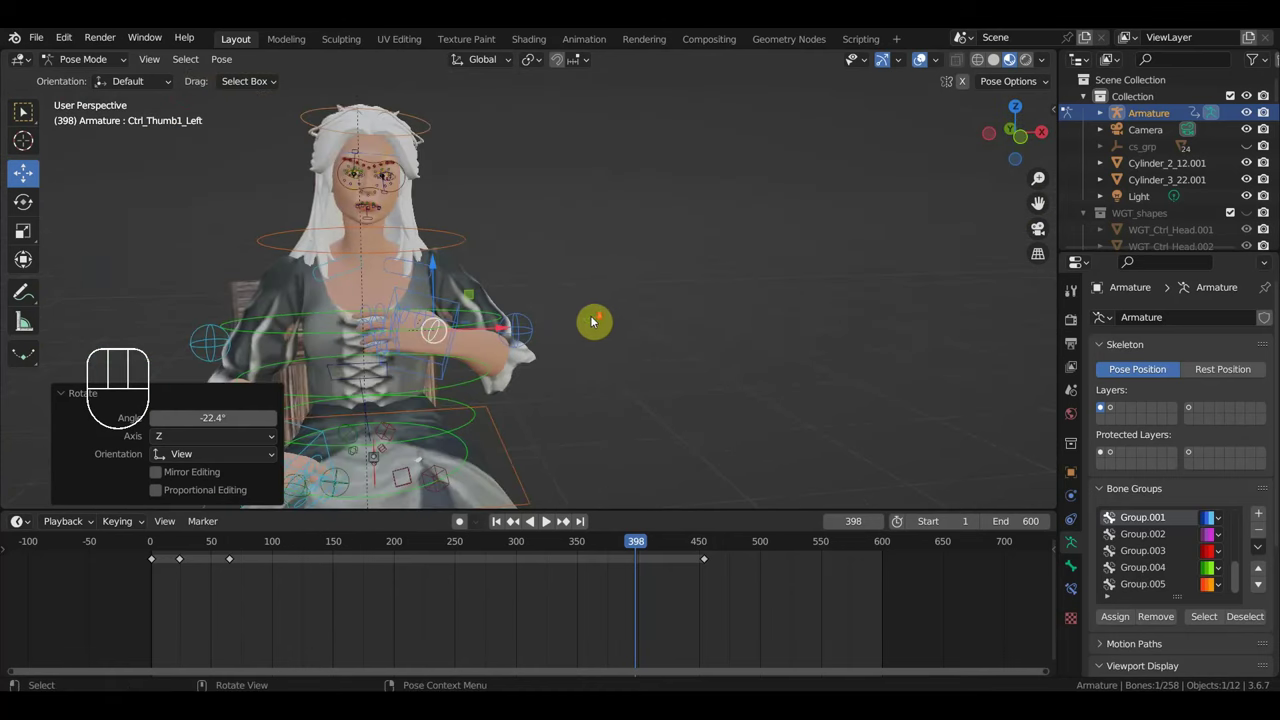
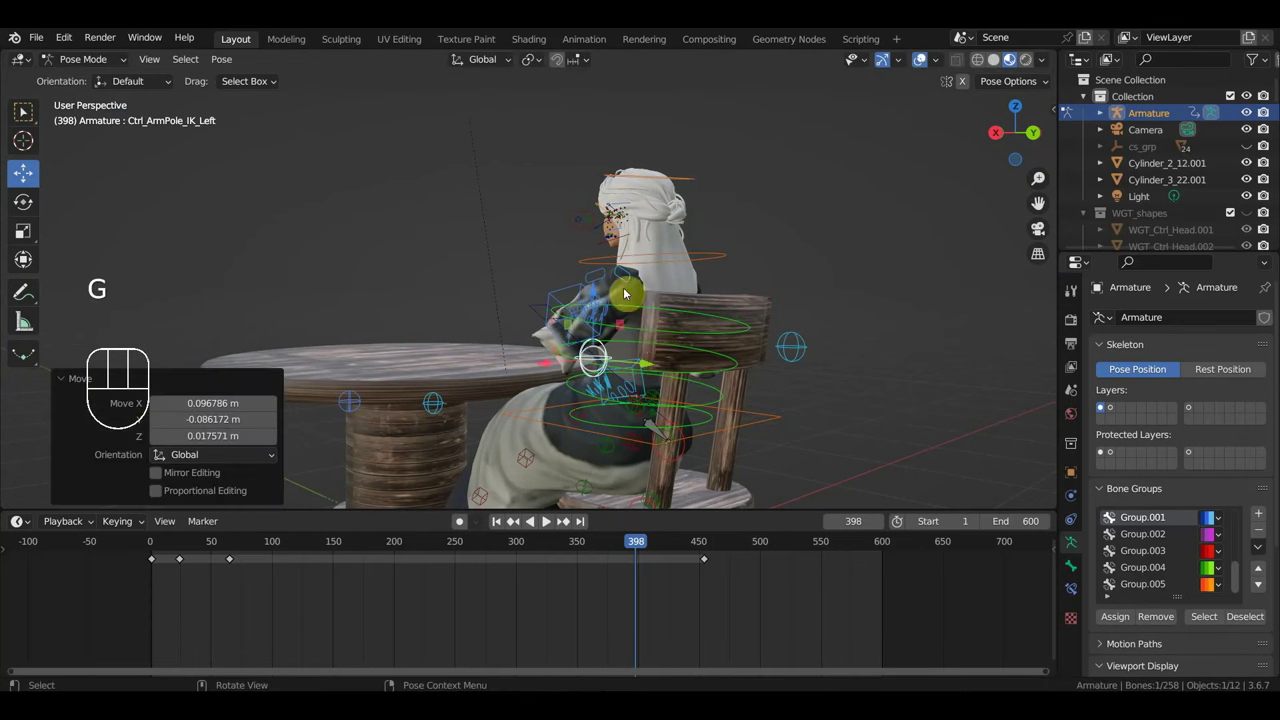
# Rotate the left shoulder slightly and tilt the neck about 7 degrees.
pyautogui.moveTo(704, 309); pyautogui.dragTo(855, 320)
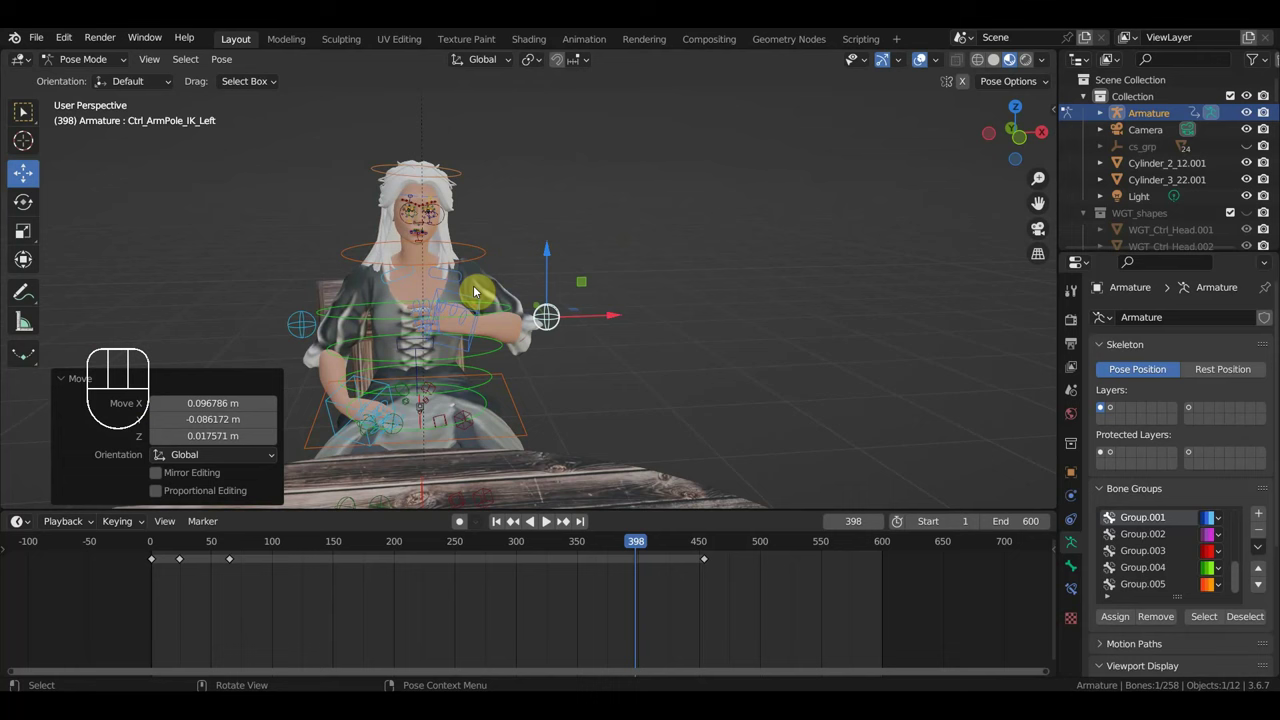
pyautogui.moveTo(462, 281); pyautogui.dragTo(485, 288)
pyautogui.press('r')
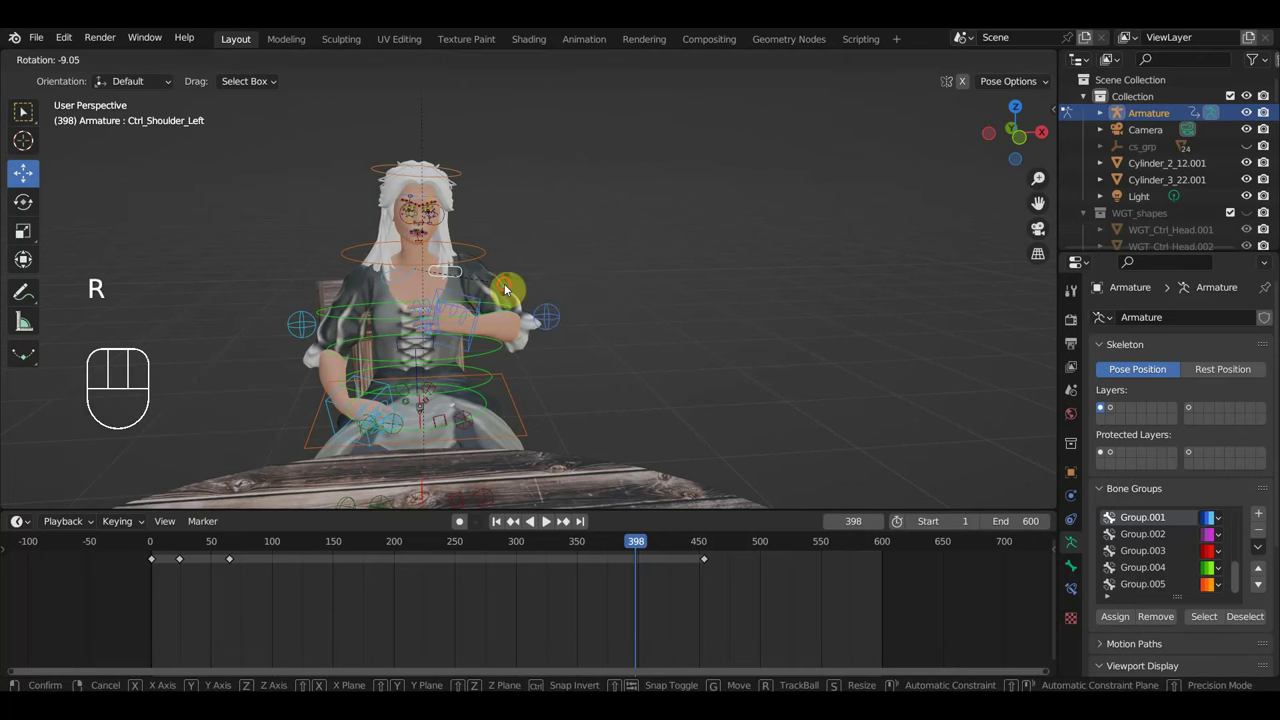
pyautogui.moveTo(489, 266); pyautogui.dragTo(505, 267)
pyautogui.moveTo(474, 250); pyautogui.dragTo(520, 269)
pyautogui.moveTo(591, 269); pyautogui.dragTo(677, 253)
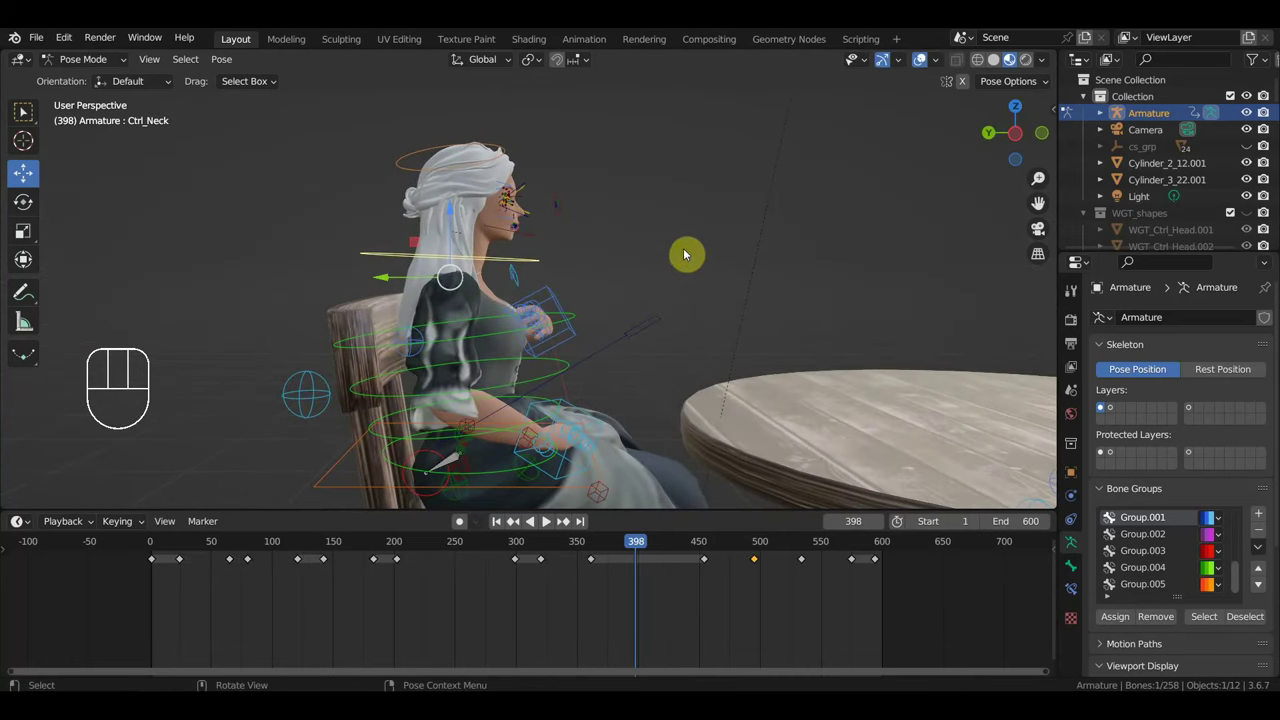
pyautogui.press('r')
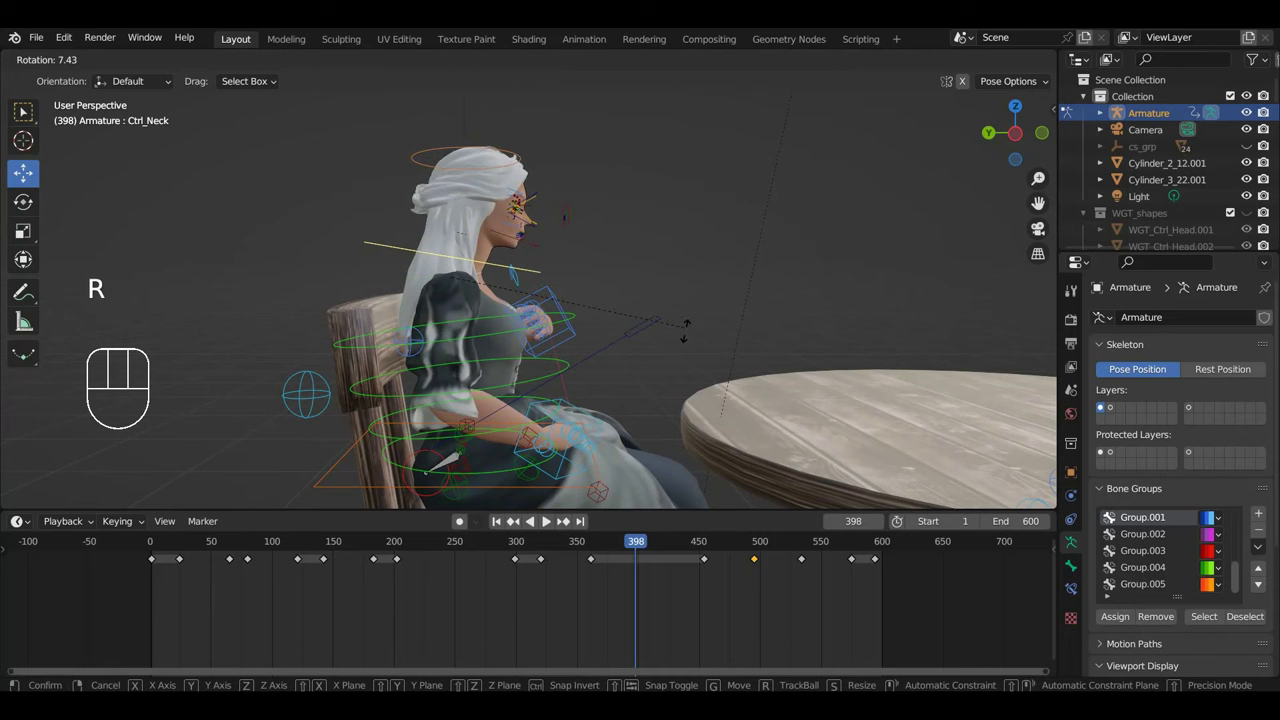
pyautogui.moveTo(667, 327); pyautogui.dragTo(489, 326)
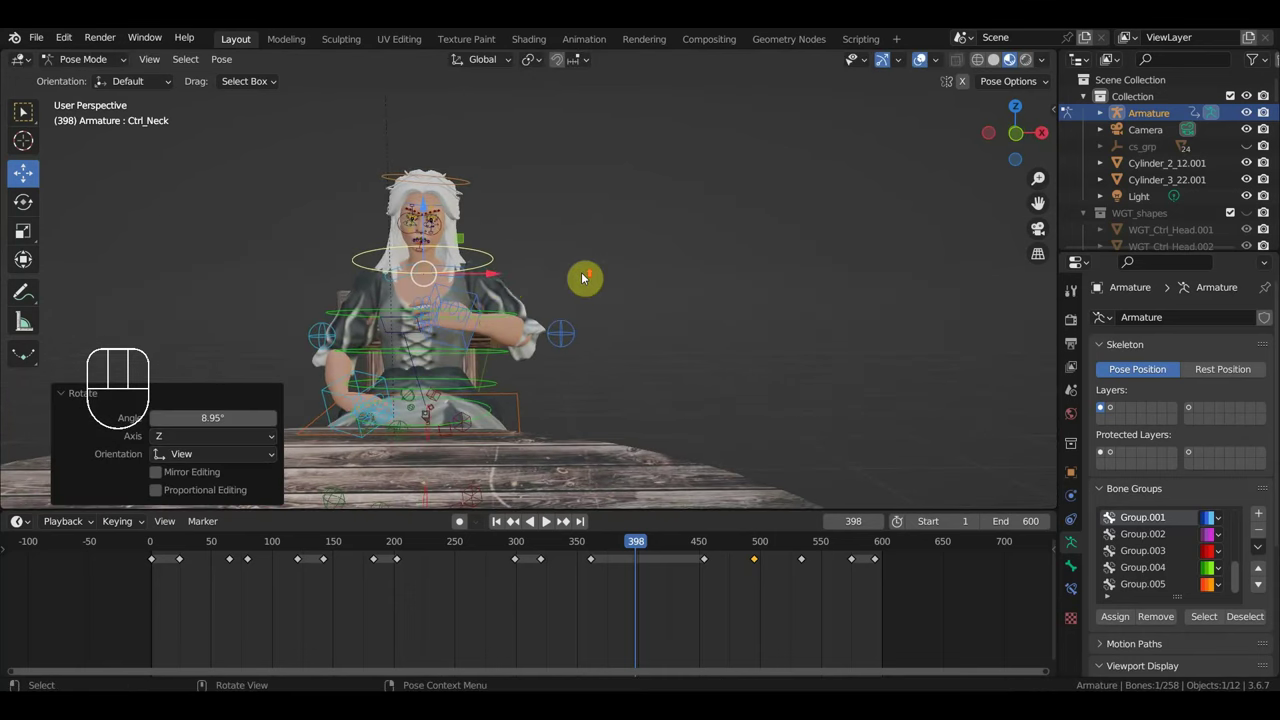
# Rotate and grab Ctrl_Hand_IK_Right so the right hand rests on her chest.
pyautogui.moveTo(664, 246); pyautogui.dragTo(641, 321)
pyautogui.click(424, 368)
pyautogui.middleClick(461, 389)
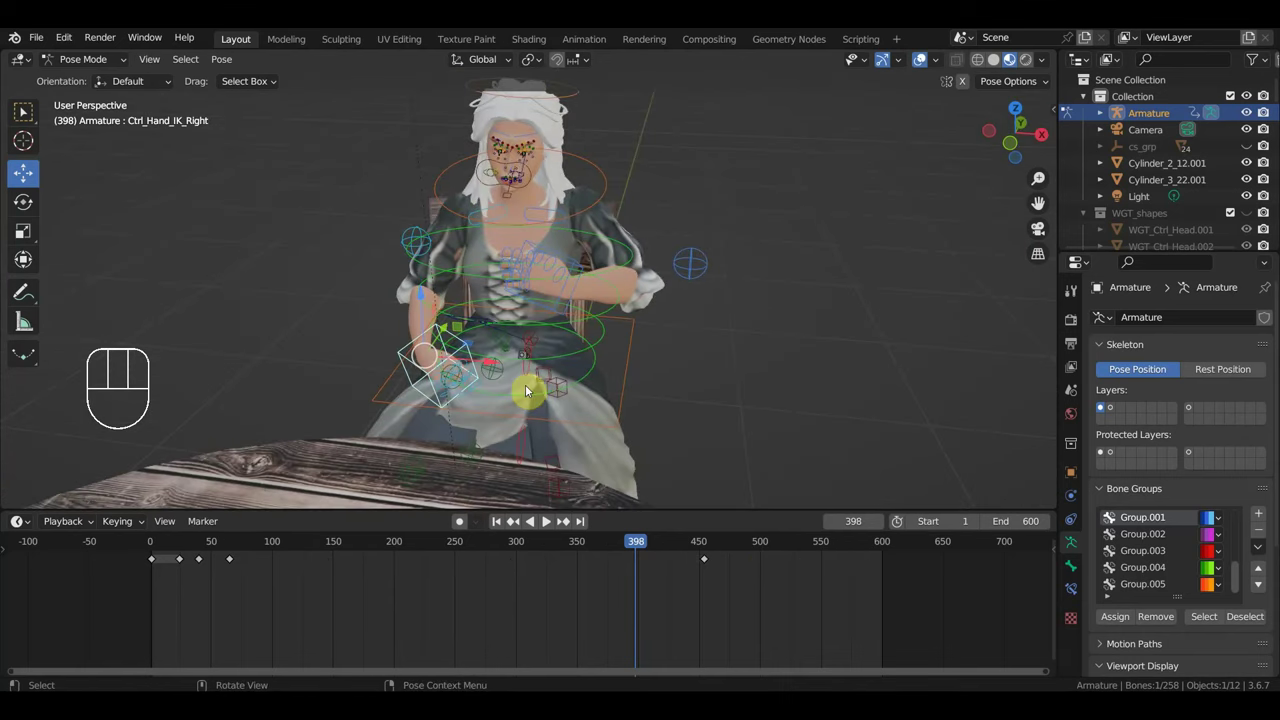
pyautogui.moveTo(571, 402); pyautogui.dragTo(574, 418)
pyautogui.press('r')
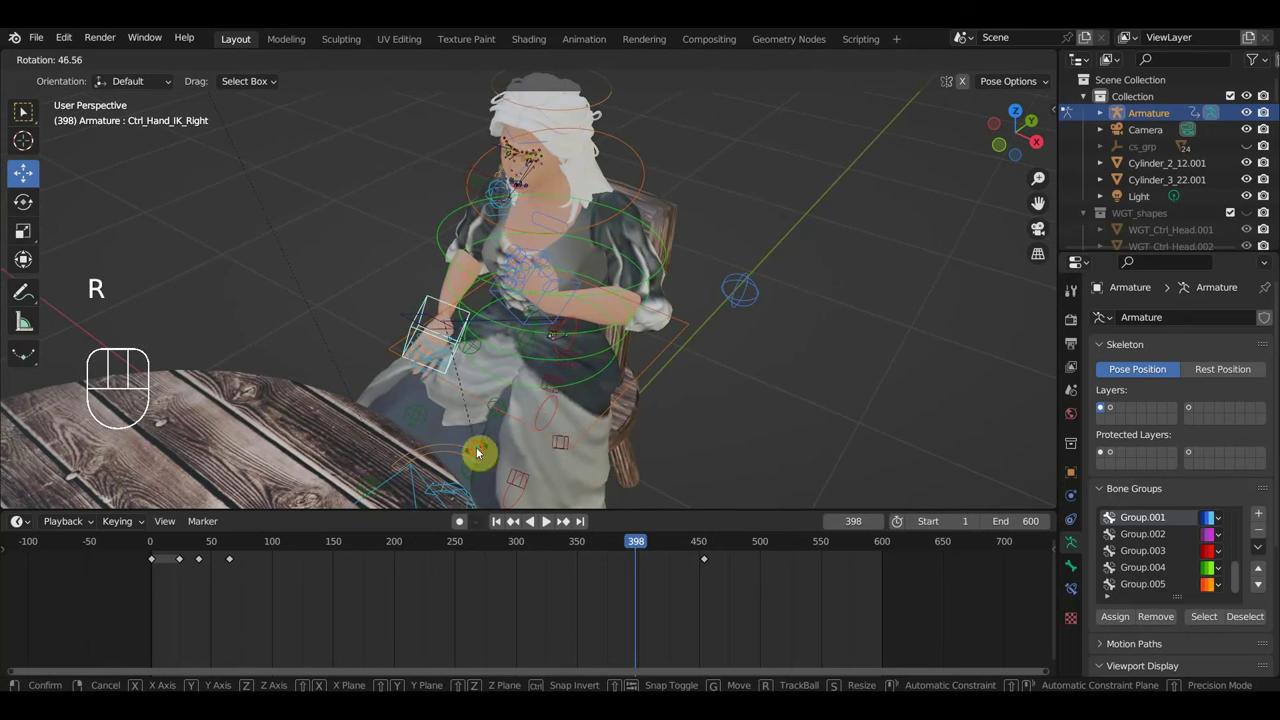
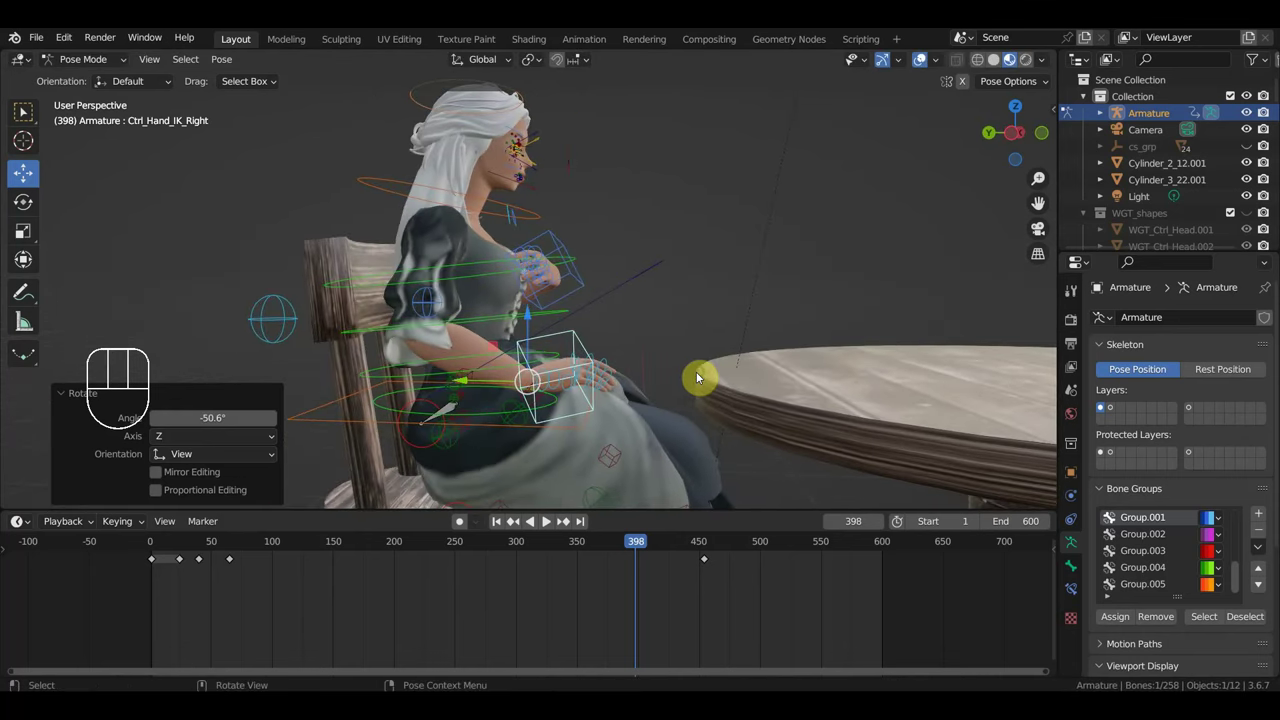
pyautogui.press('g')
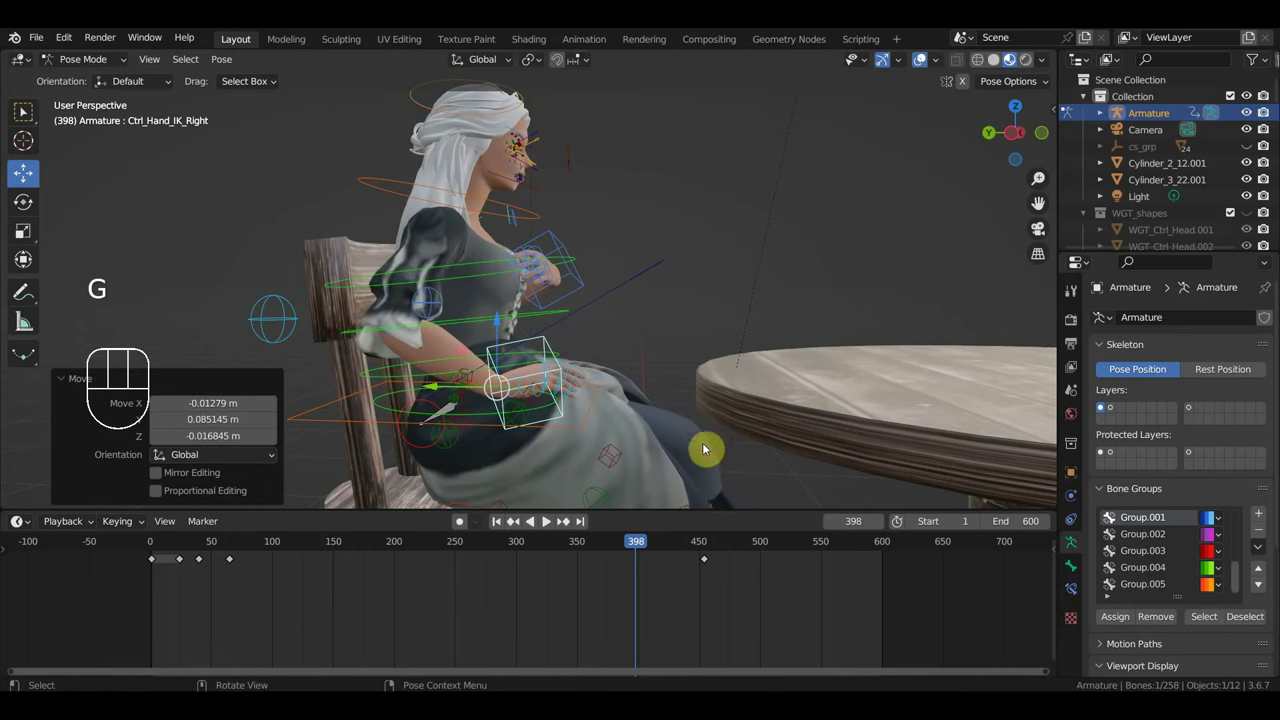
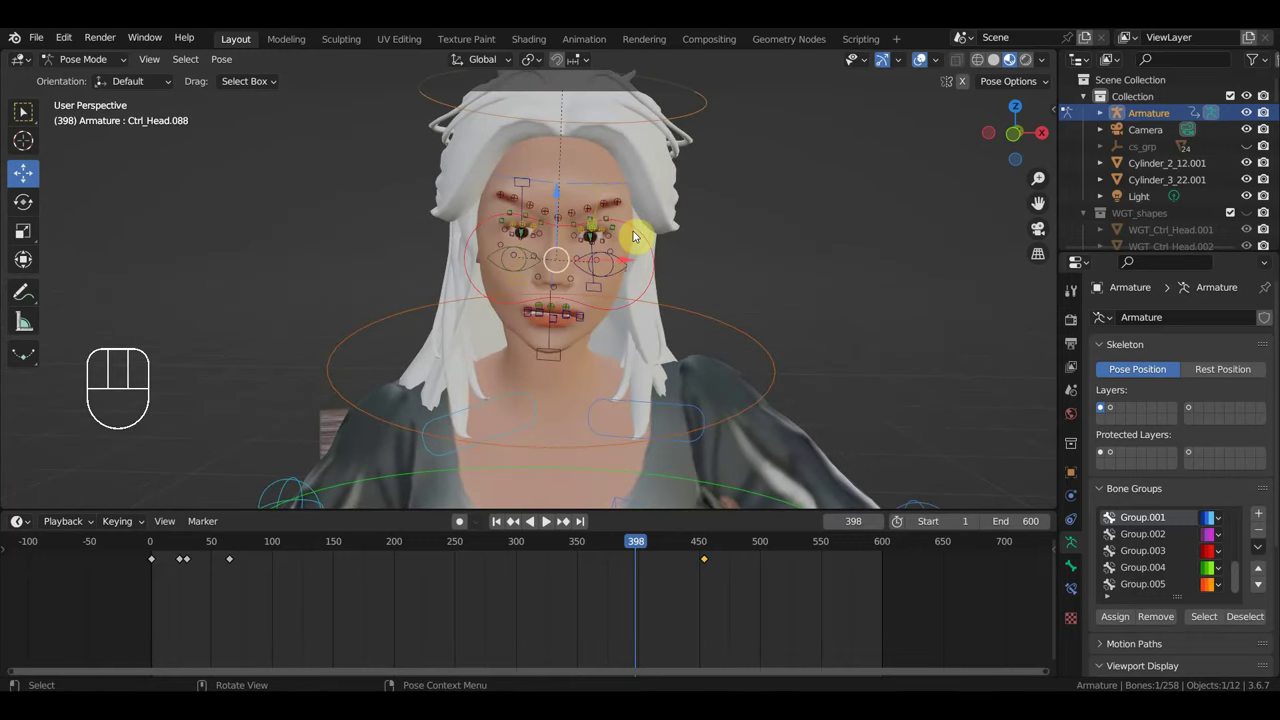
# Move facial control Ctrl_Head.088 slightly beside the woman's eye.
pyautogui.press('g')
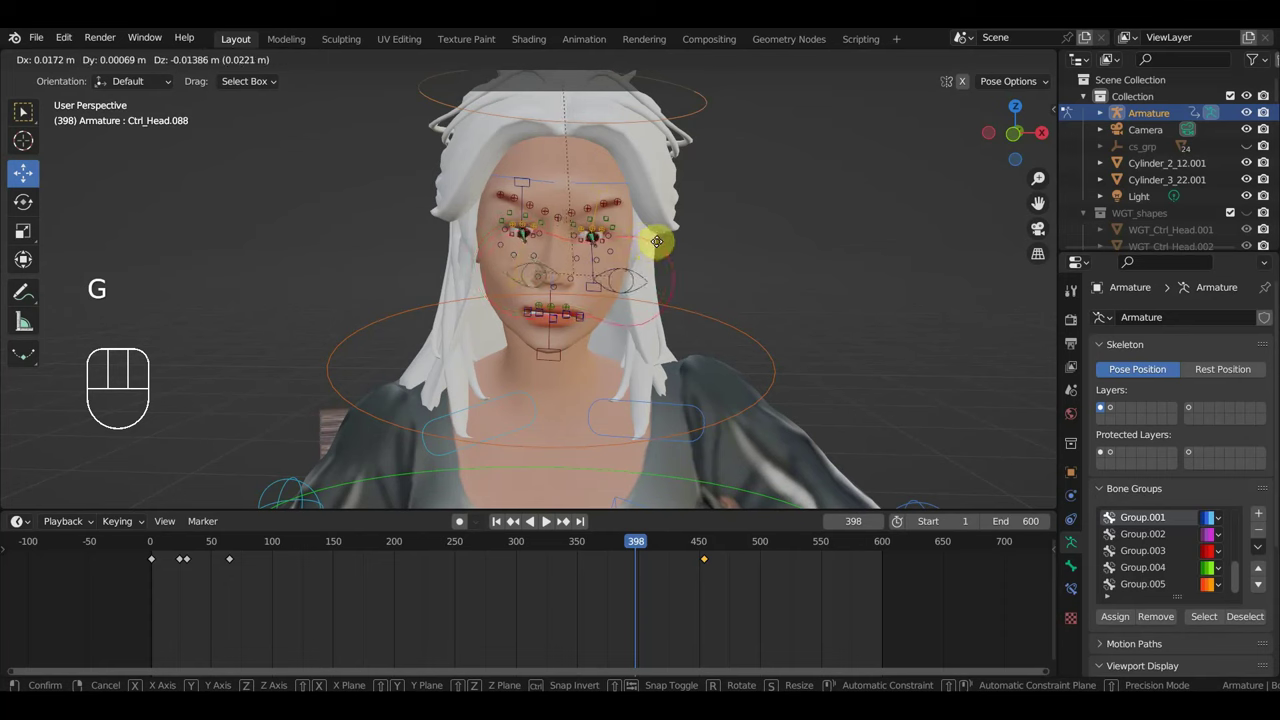
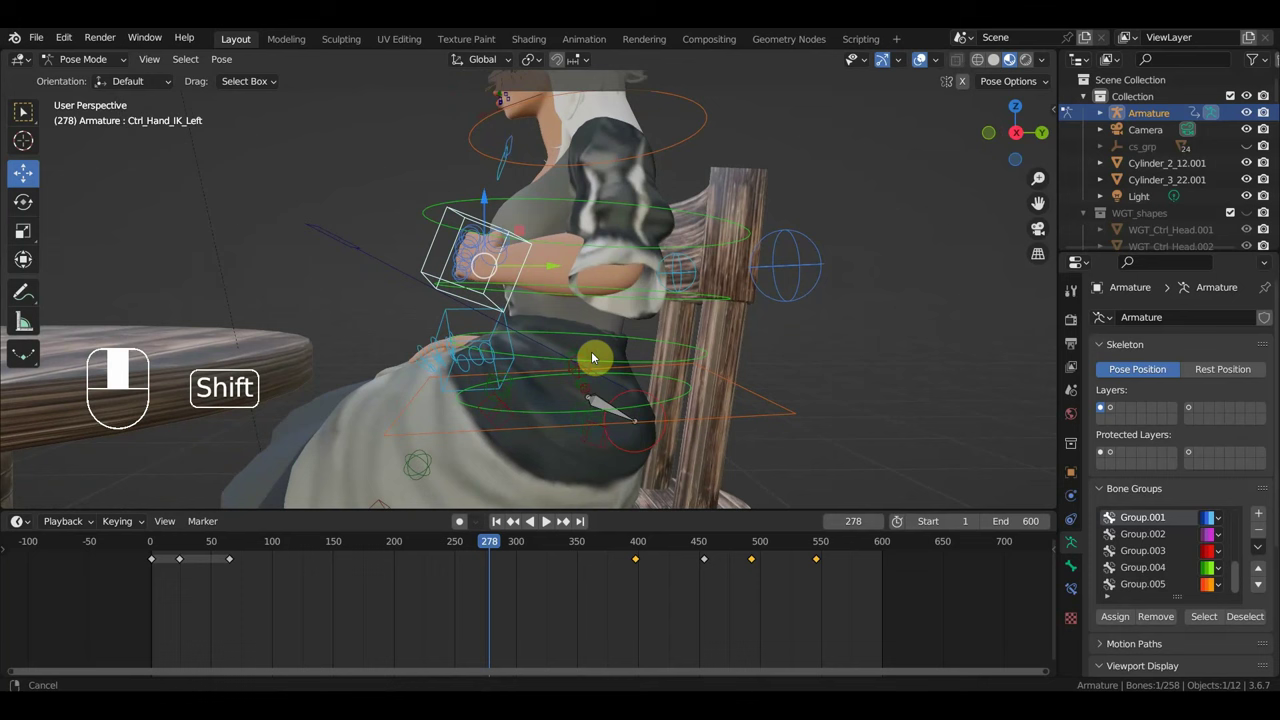
# Duplicate the left hand's keyframes from around frame 301 and check the pose at frame 430.
pyautogui.click(636, 550)
pyautogui.moveTo(675, 462); pyautogui.dragTo(848, 478)
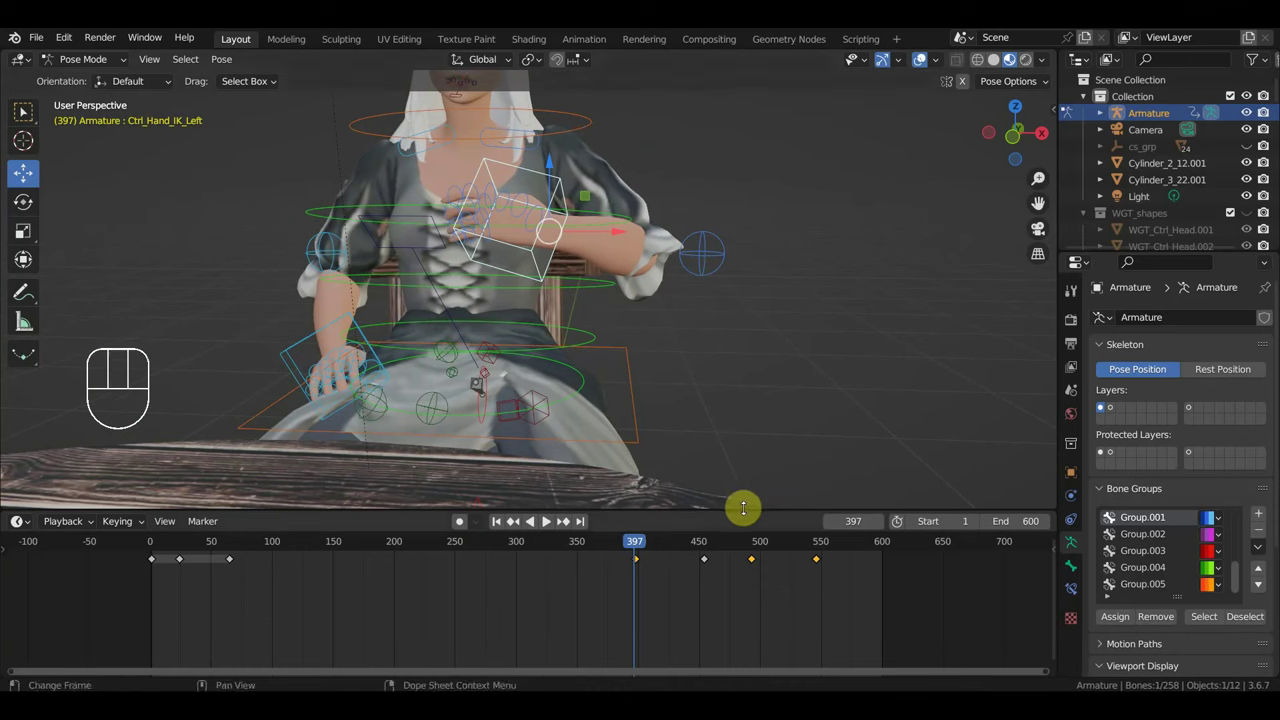
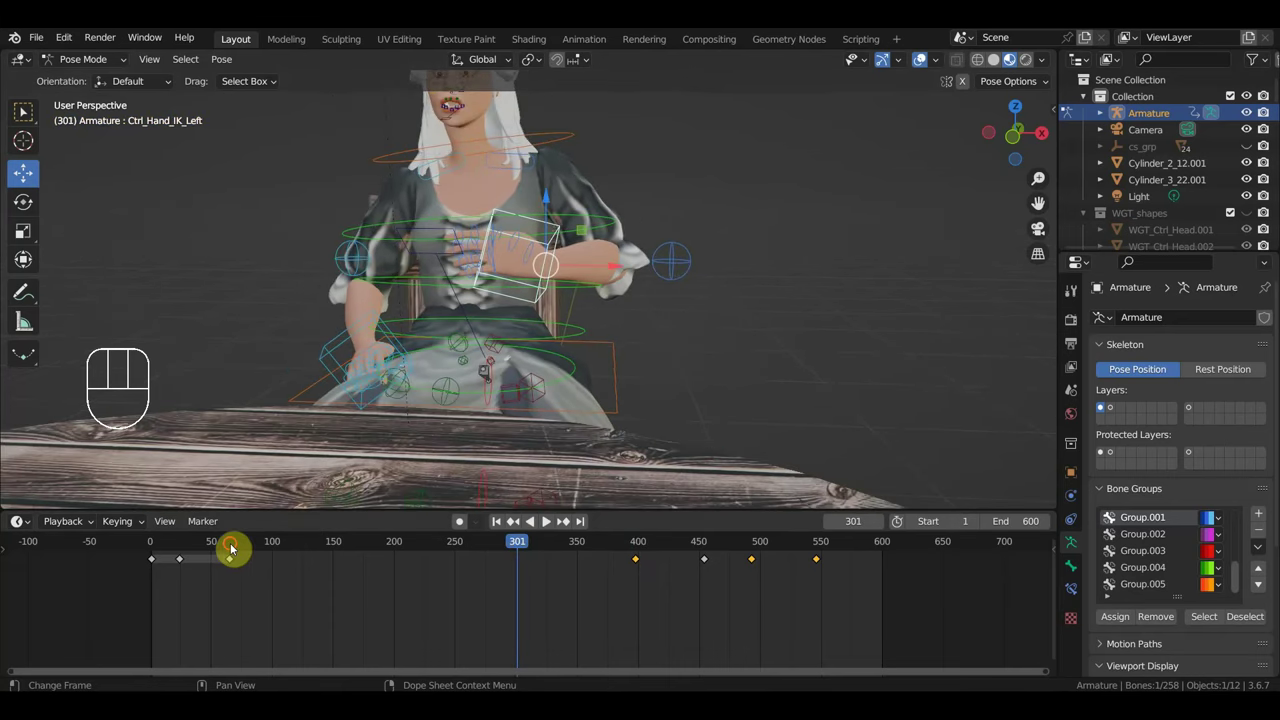
pyautogui.click(235, 547)
pyautogui.moveTo(276, 604); pyautogui.dragTo(236, 561)
pyautogui.press('shift+d')
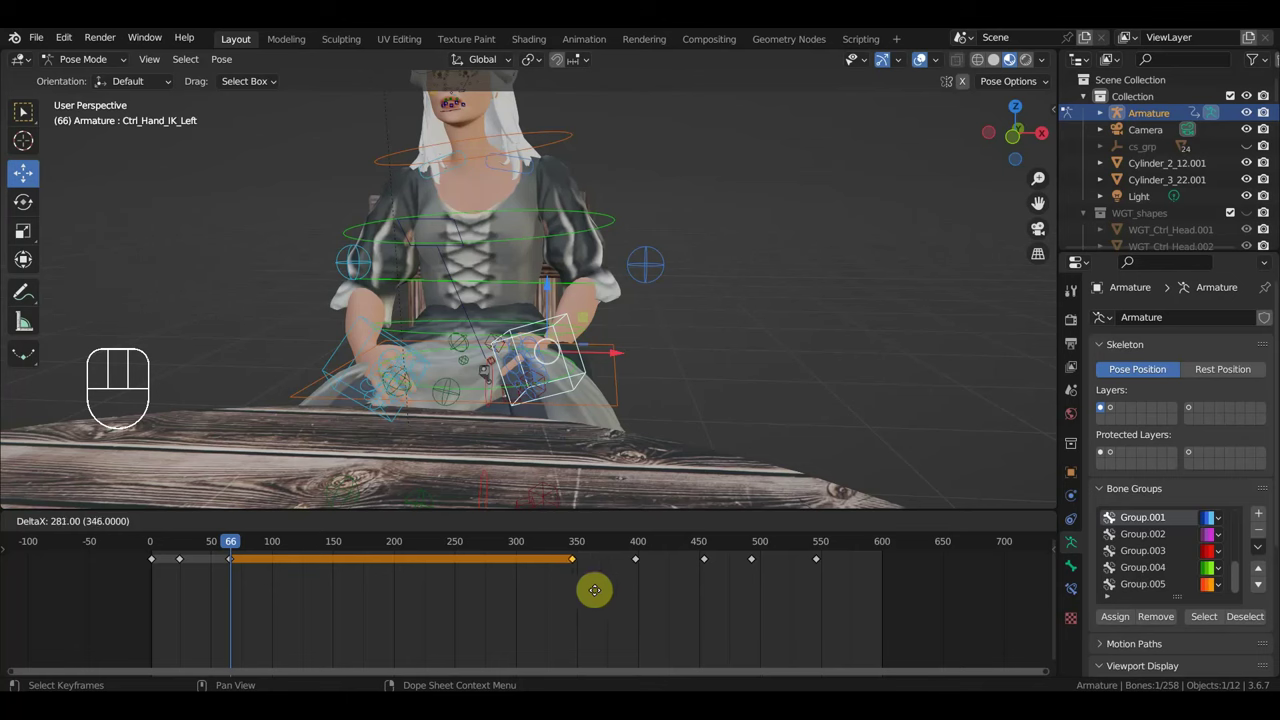
pyautogui.click(574, 549)
pyautogui.moveTo(600, 551); pyautogui.dragTo(679, 573)
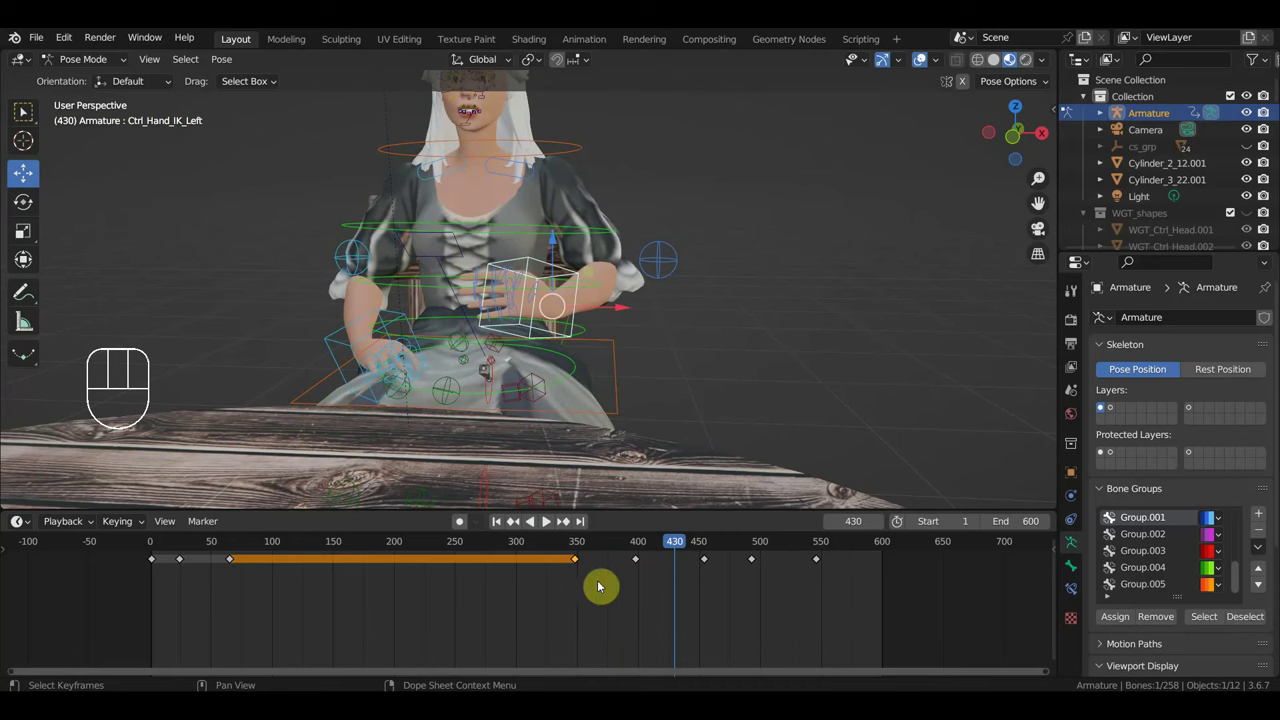
# Slide the early block of keyframes later and play through the hand motion around frame 320.
pyautogui.moveTo(611, 606); pyautogui.dragTo(567, 552)
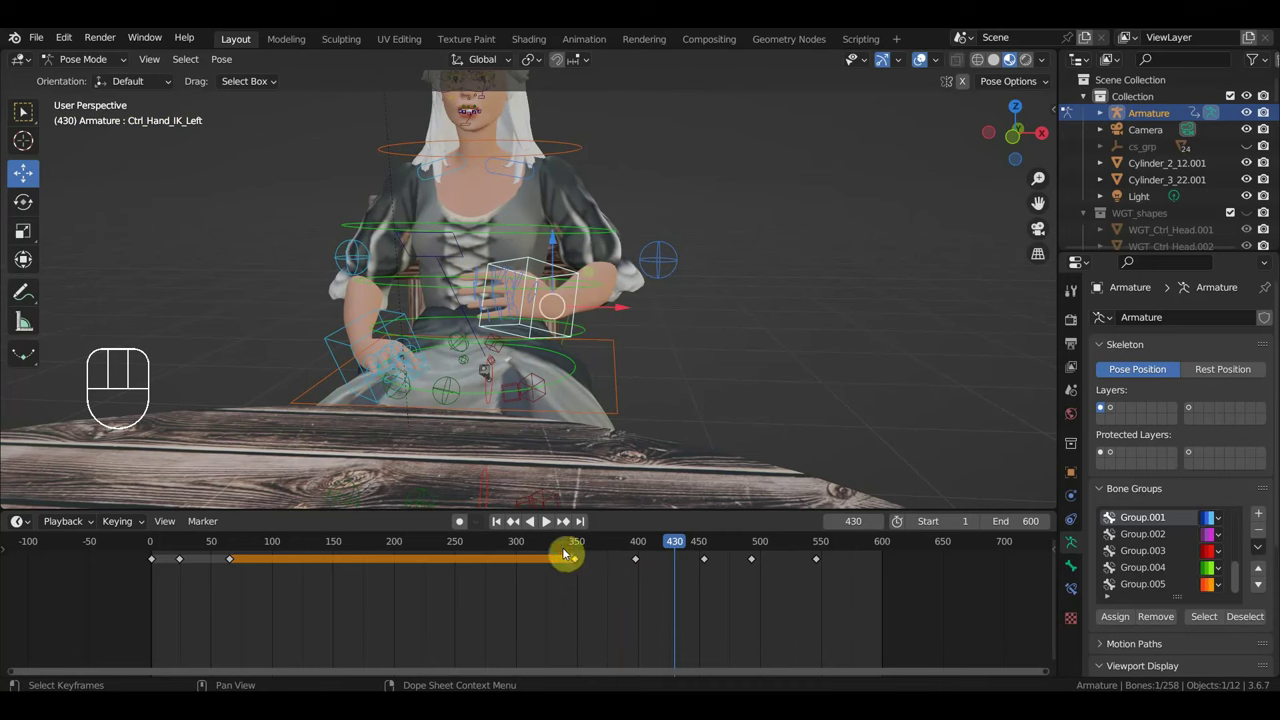
pyautogui.press('g')
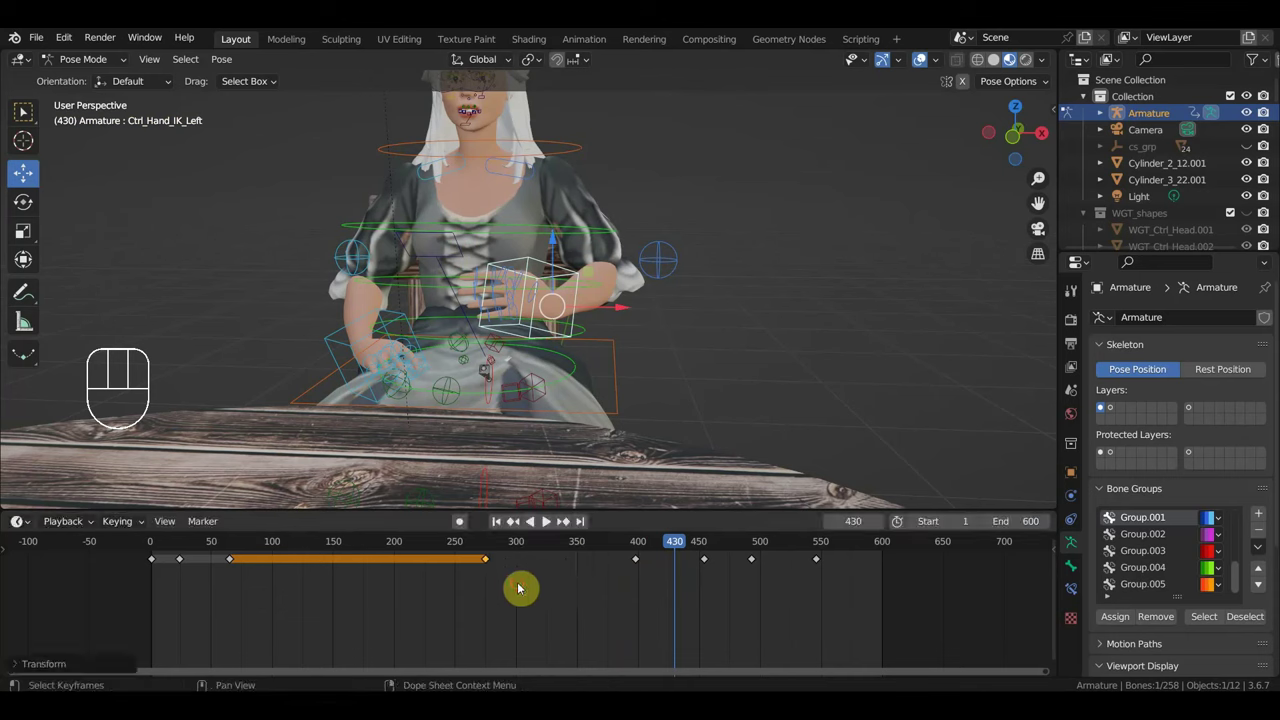
pyautogui.click(491, 550)
pyautogui.click(501, 547)
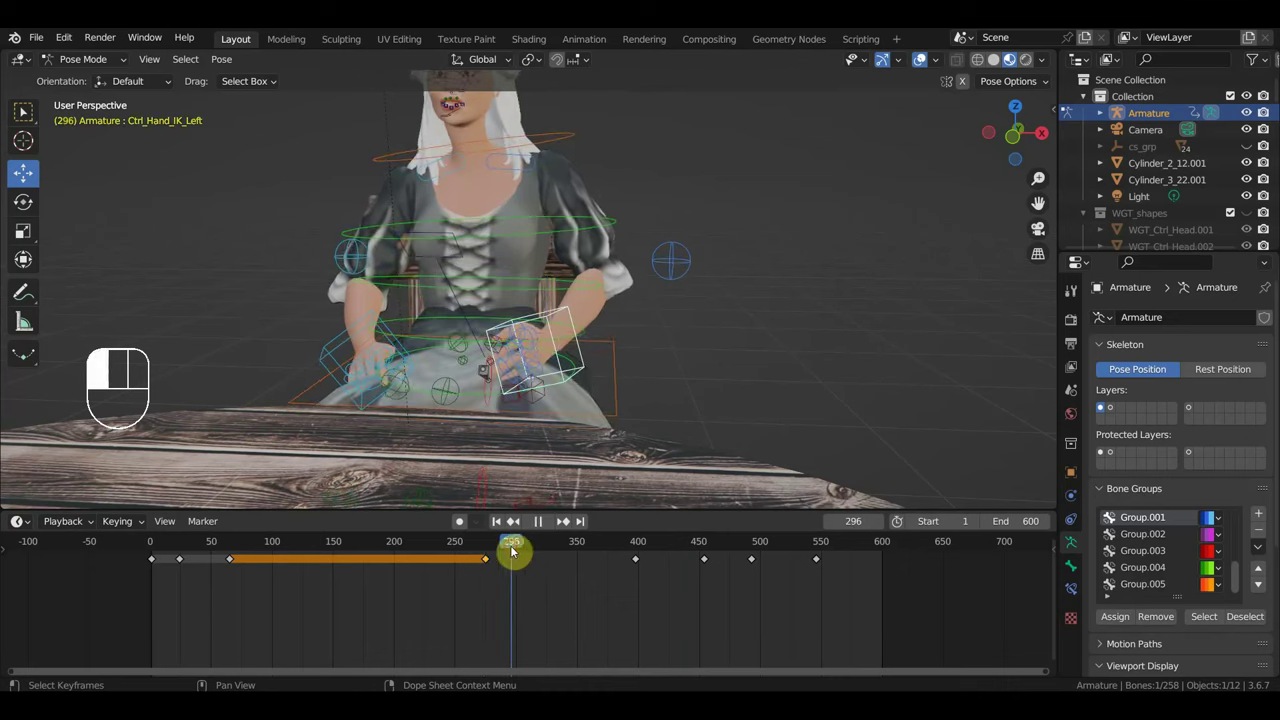
pyautogui.press('space')
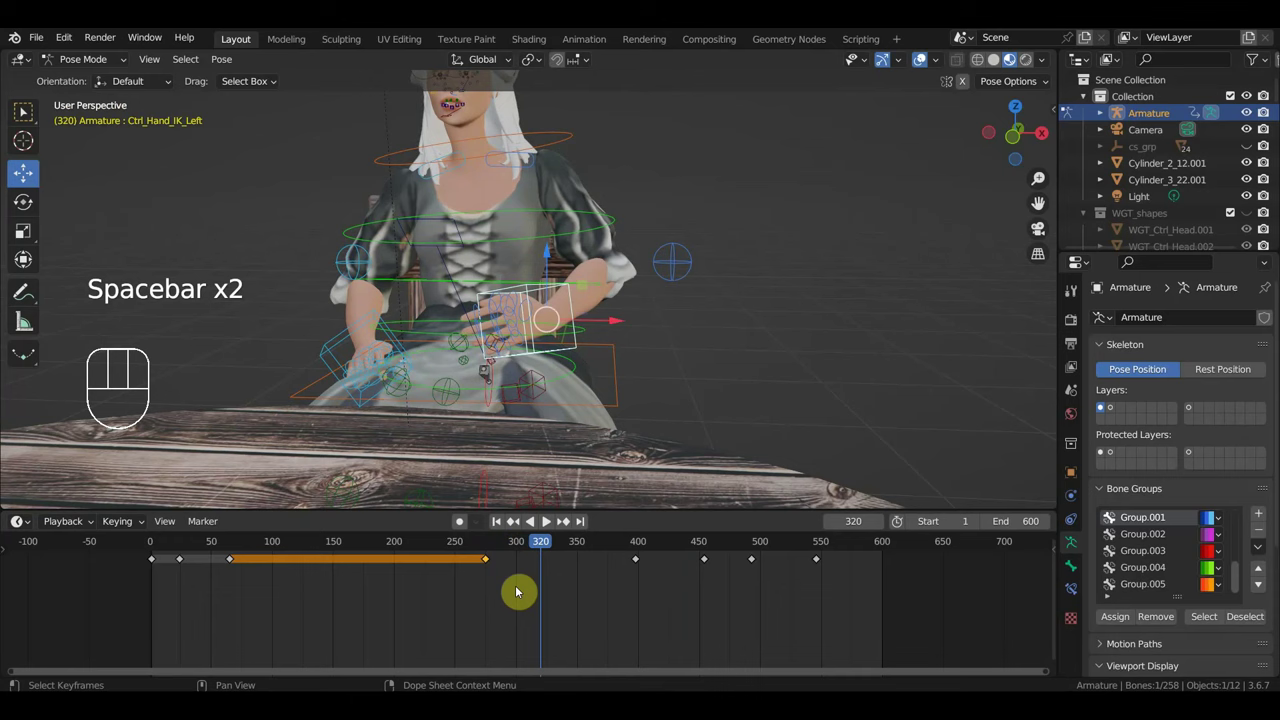
pyautogui.moveTo(523, 596); pyautogui.dragTo(477, 556)
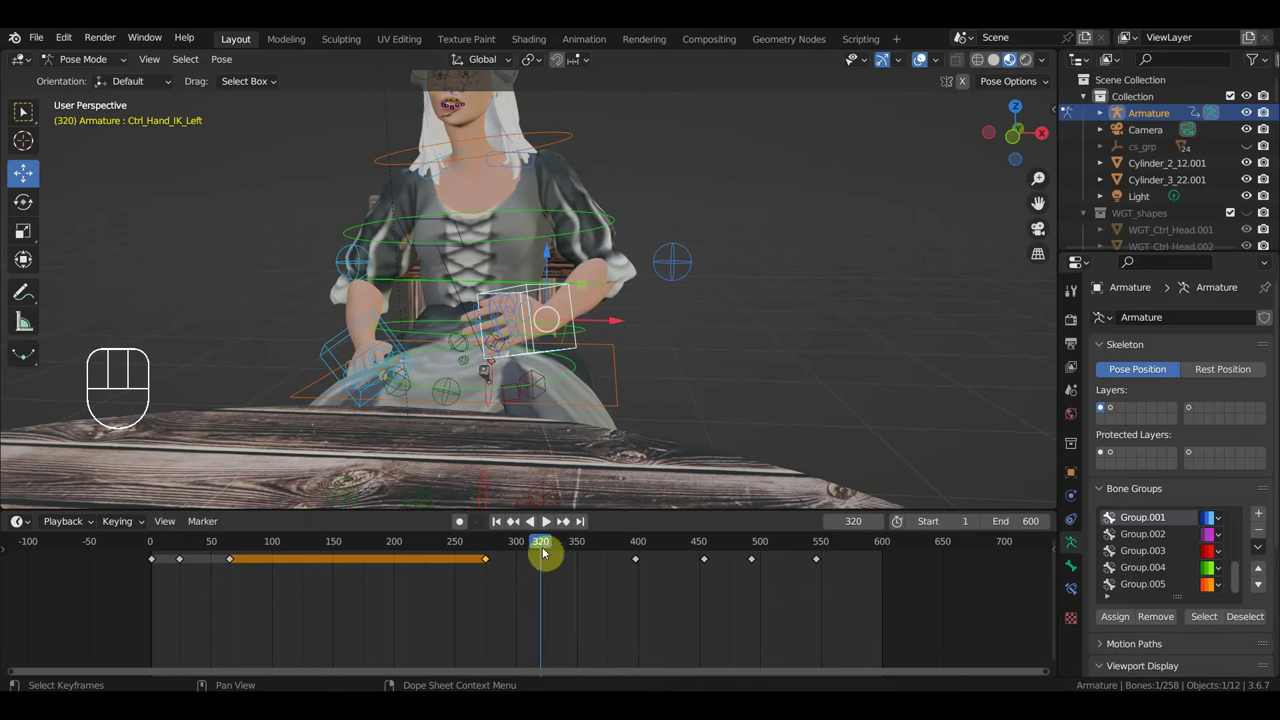
# Push the later left hand keyframes toward frame 600, checking poses at frames 399 and 495.
pyautogui.moveTo(557, 550); pyautogui.dragTo(705, 596)
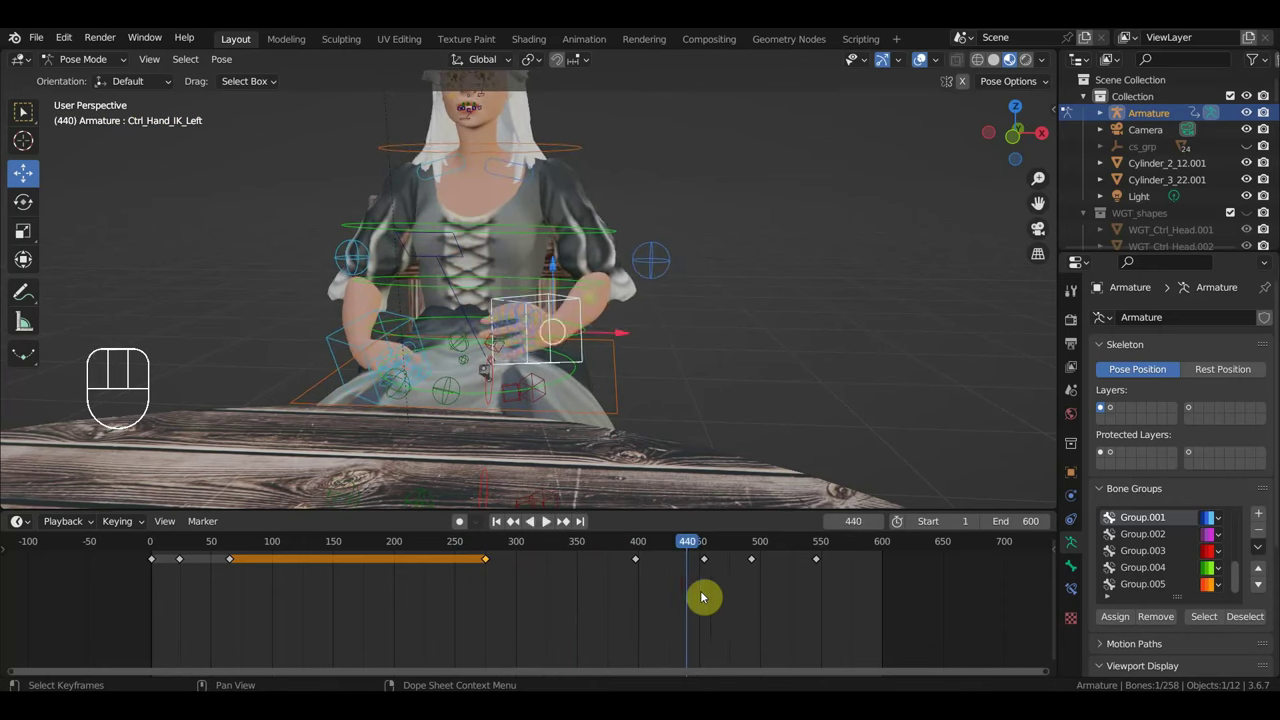
pyautogui.moveTo(723, 561); pyautogui.dragTo(691, 550)
pyautogui.press('g')
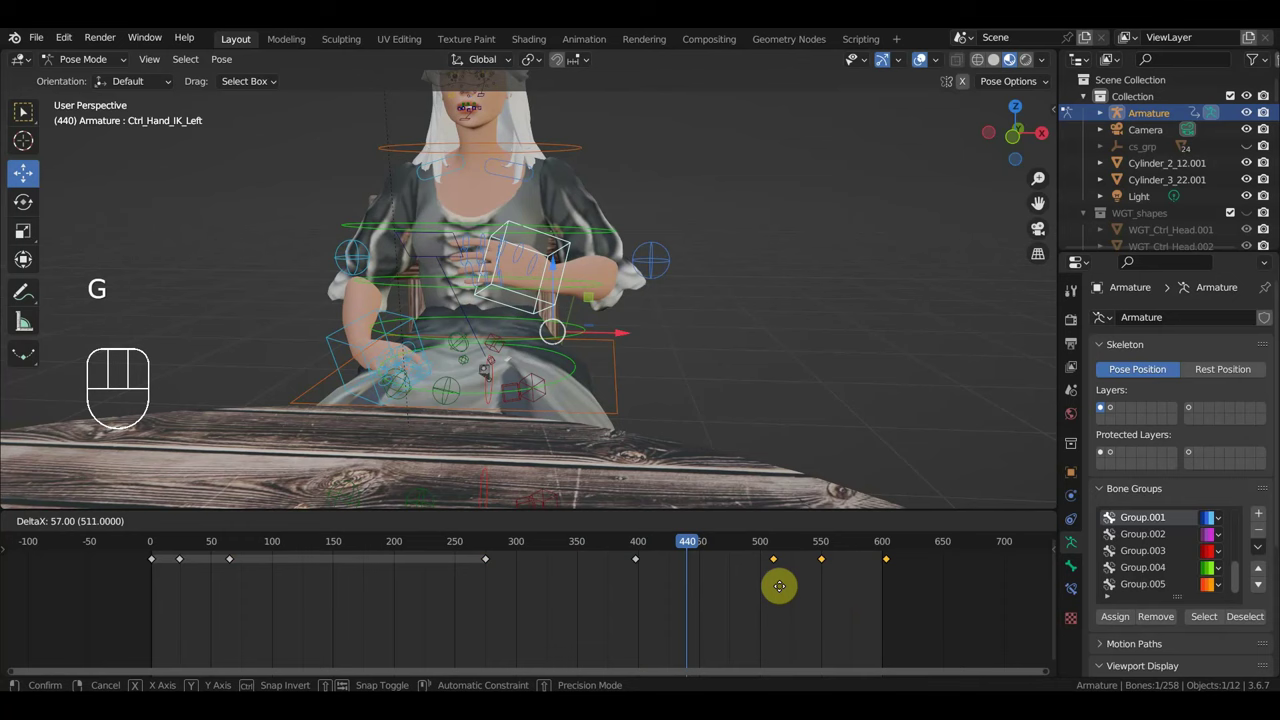
pyautogui.moveTo(664, 551); pyautogui.dragTo(649, 557)
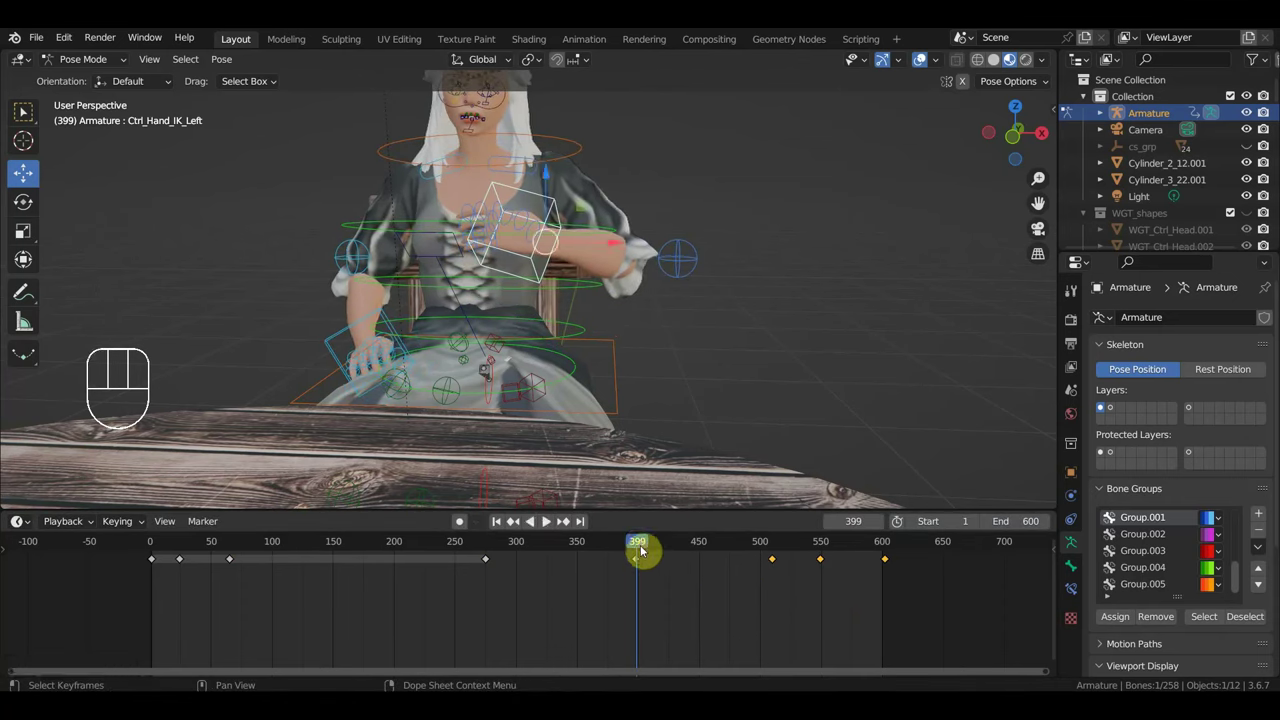
pyautogui.moveTo(650, 551); pyautogui.dragTo(758, 584)
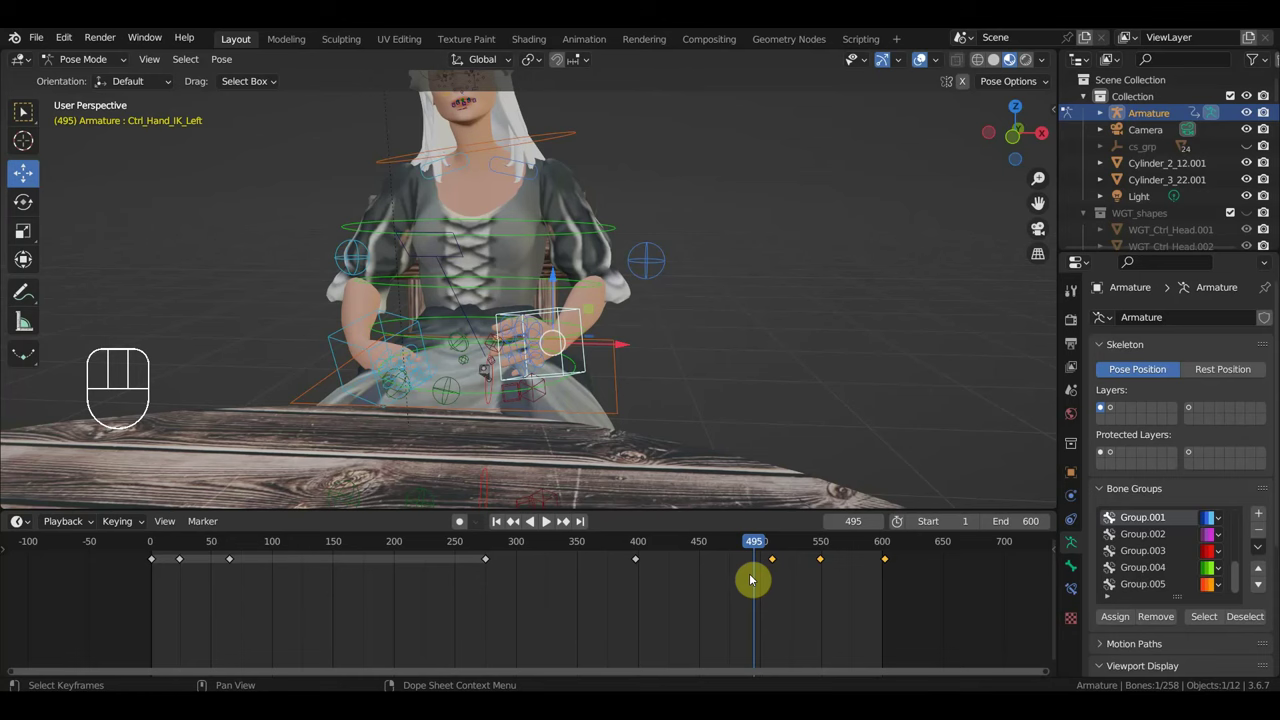
# Return to frame 303 and play the animation from front orthographic view.
pyautogui.moveTo(741, 543); pyautogui.dragTo(637, 451)
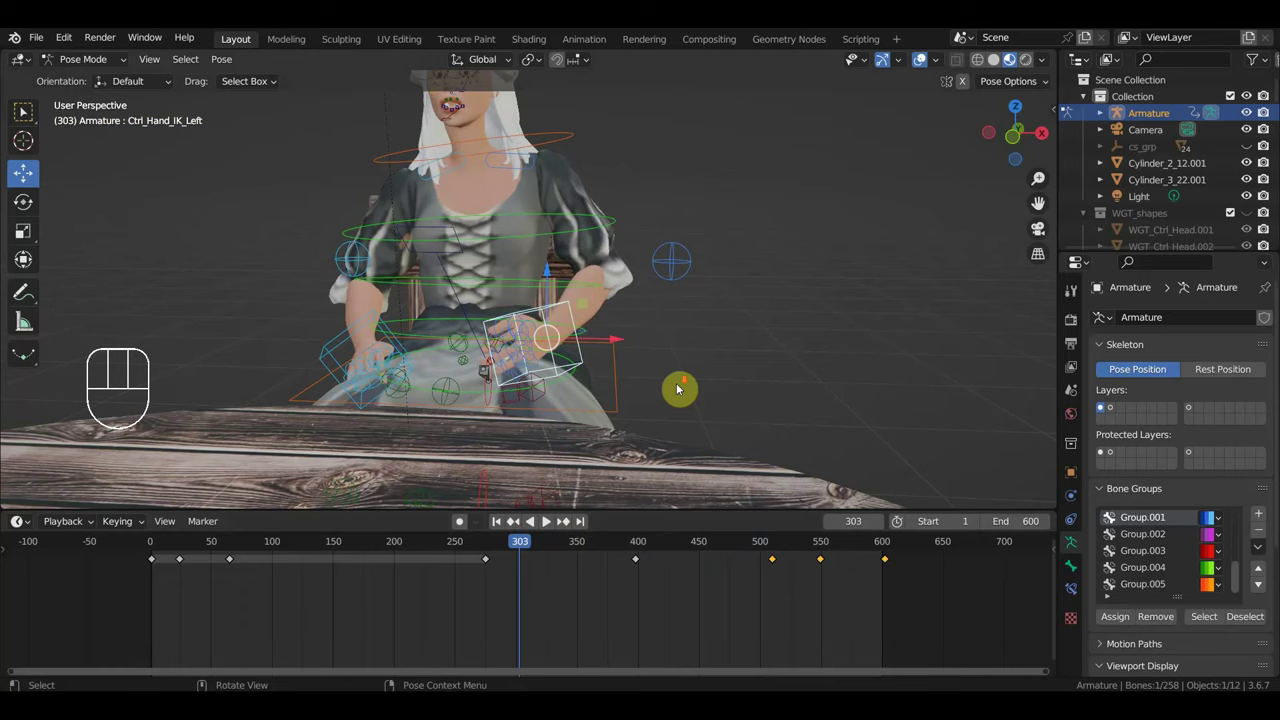
pyautogui.press('KP_1')
pyautogui.press('space')
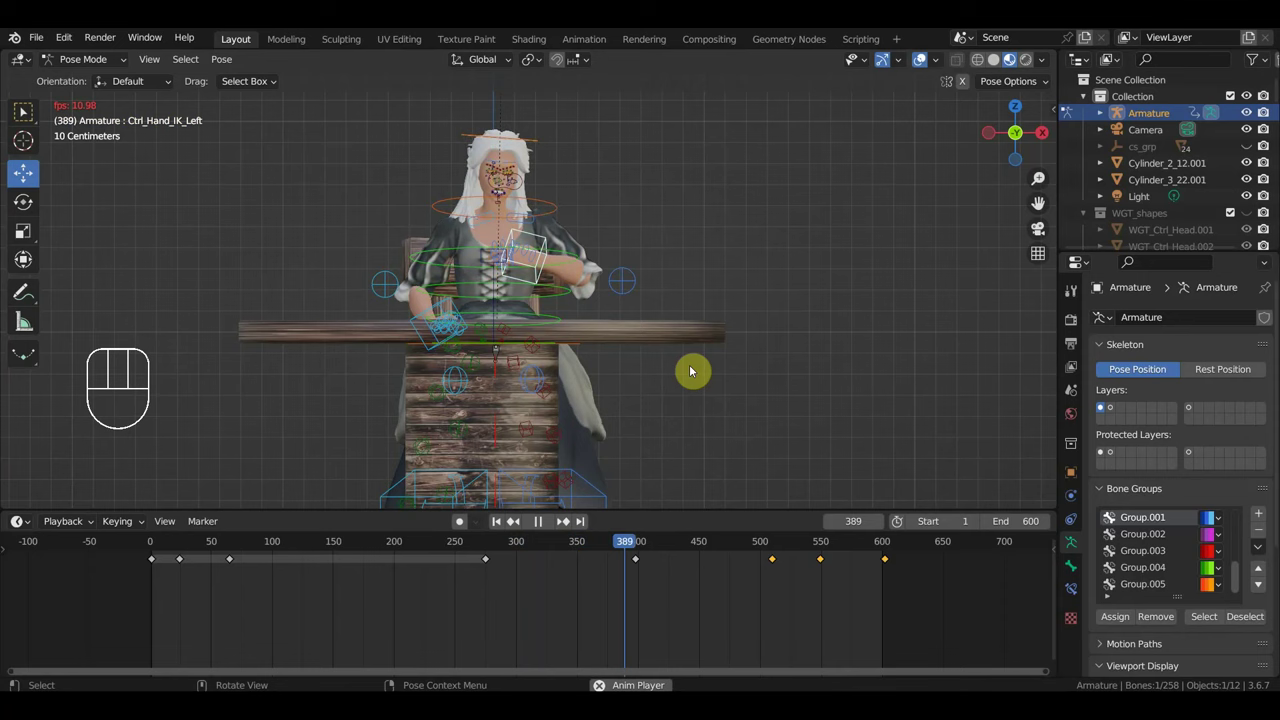
# Stop playback and shift the early keyframe block later to about frame 360.
pyautogui.press('space')
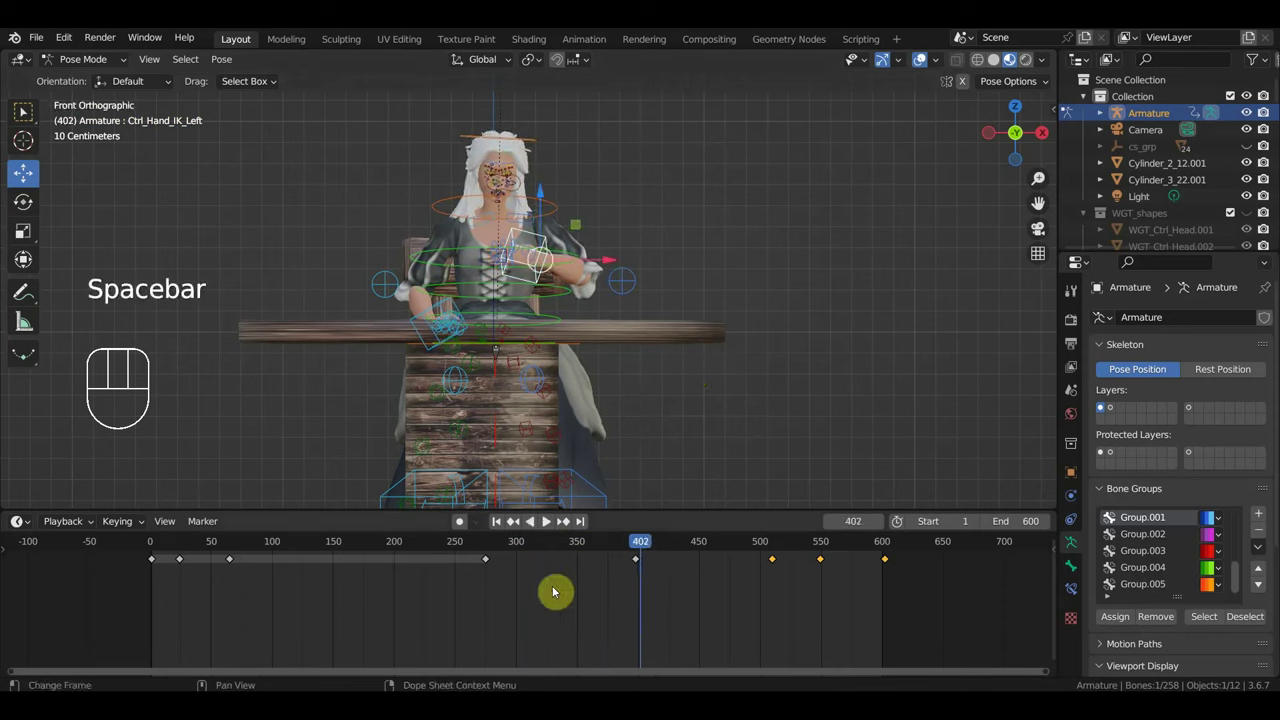
pyautogui.moveTo(527, 590); pyautogui.dragTo(476, 555)
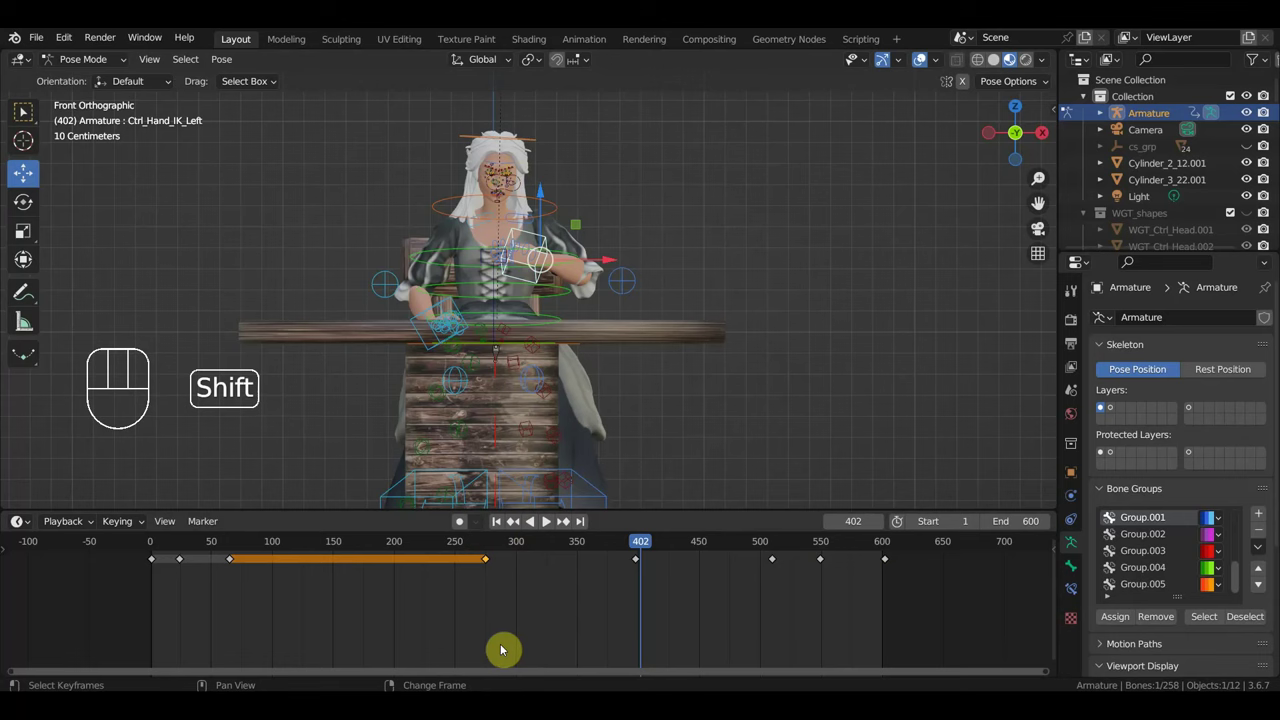
pyautogui.press('g')
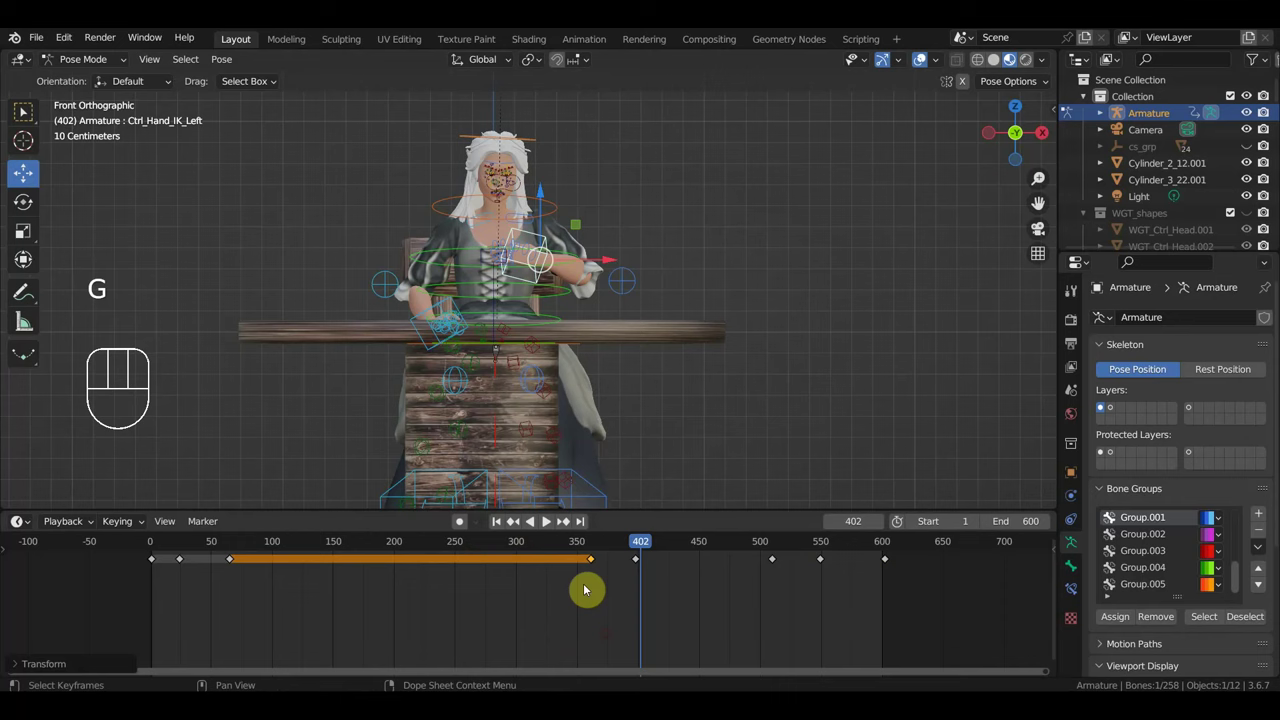
pyautogui.moveTo(570, 566); pyautogui.dragTo(587, 597)
# Play to review the timing, then move the playhead to final frame 602.
pyautogui.press('space')
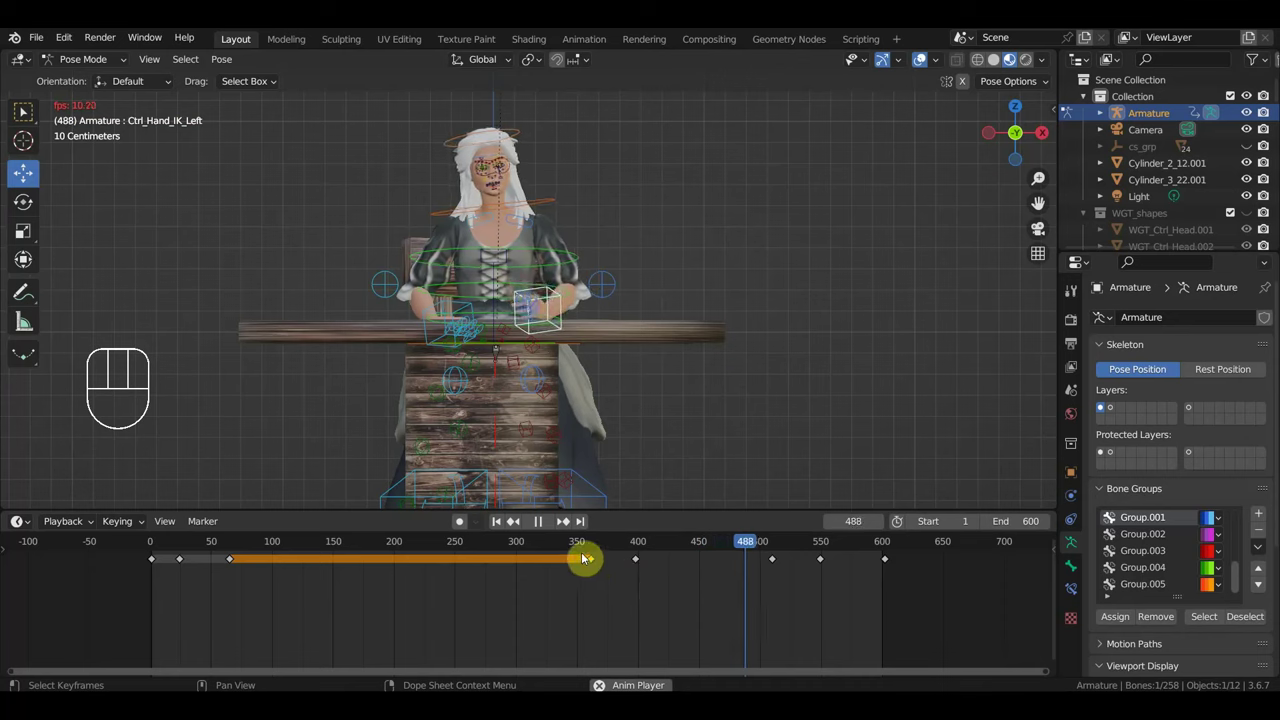
pyautogui.press('space')
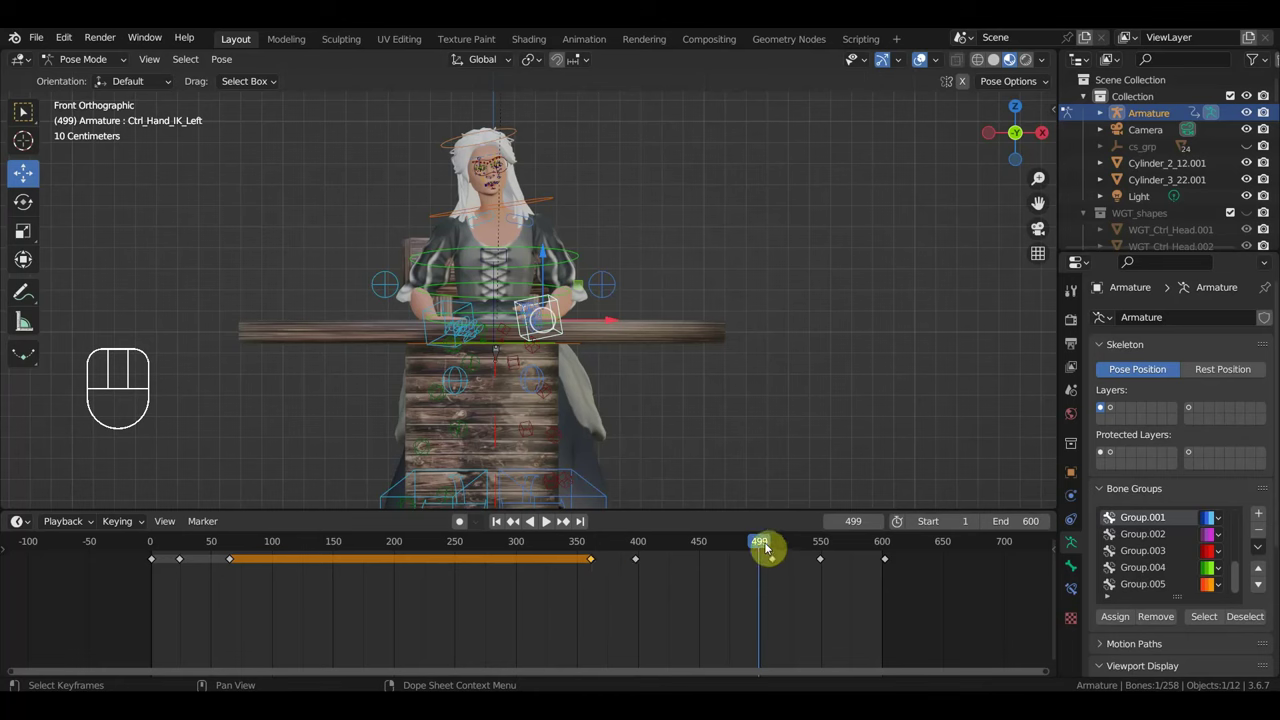
pyautogui.moveTo(776, 543); pyautogui.dragTo(886, 602)
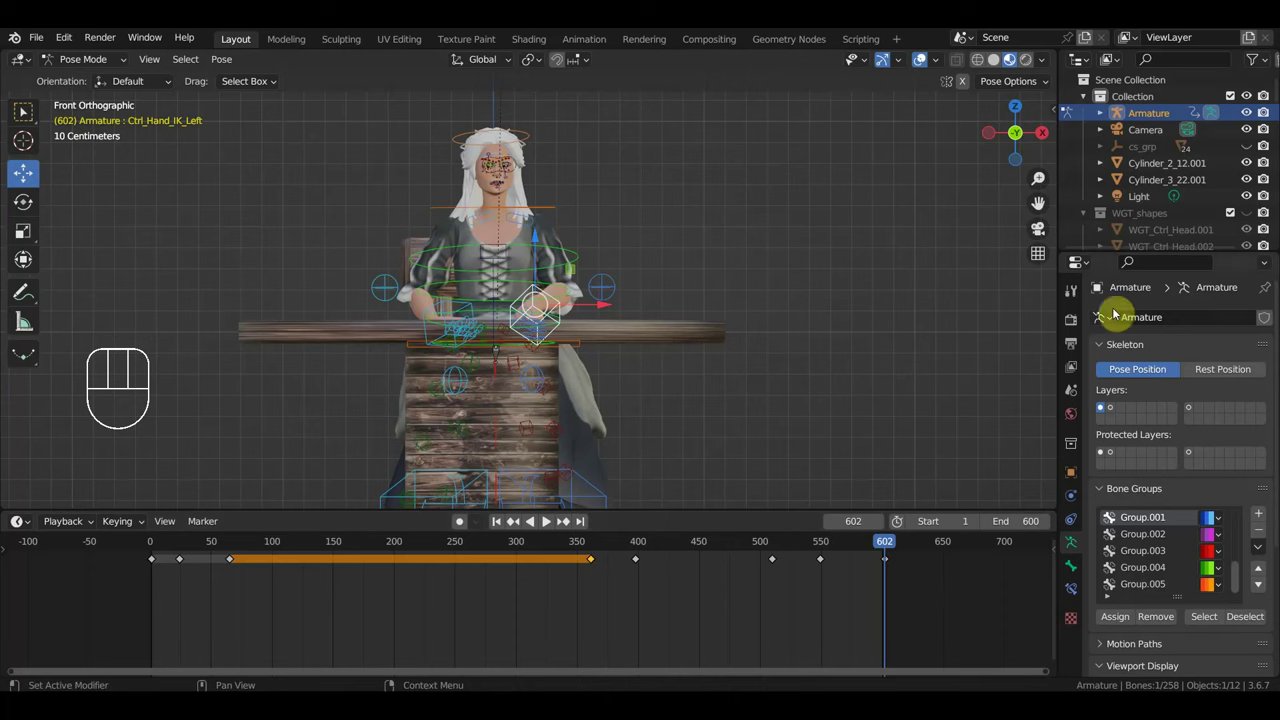
# Delete the round wooden table in Object Mode, leaving woman and chair, then bring up Save As.
pyautogui.moveTo(1101, 405); pyautogui.dragTo(1101, 405)
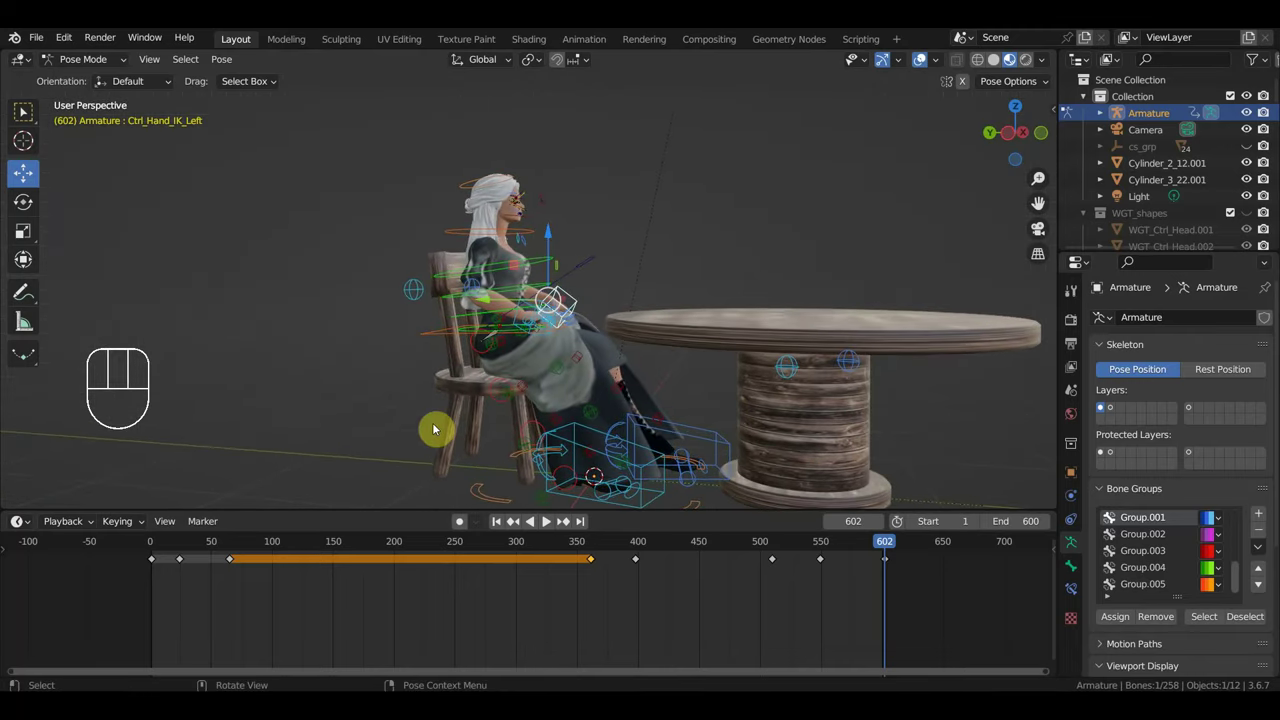
pyautogui.moveTo(1101, 405); pyautogui.dragTo(1101, 405)
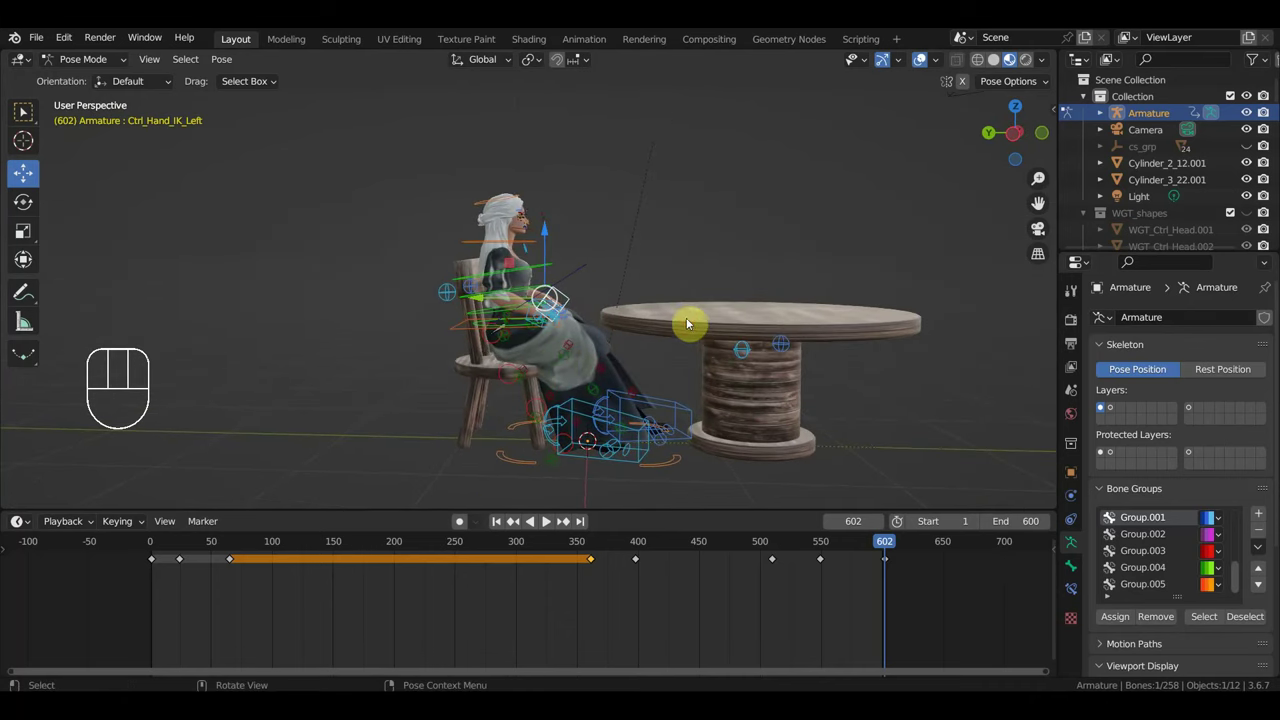
pyautogui.click(1101, 405)
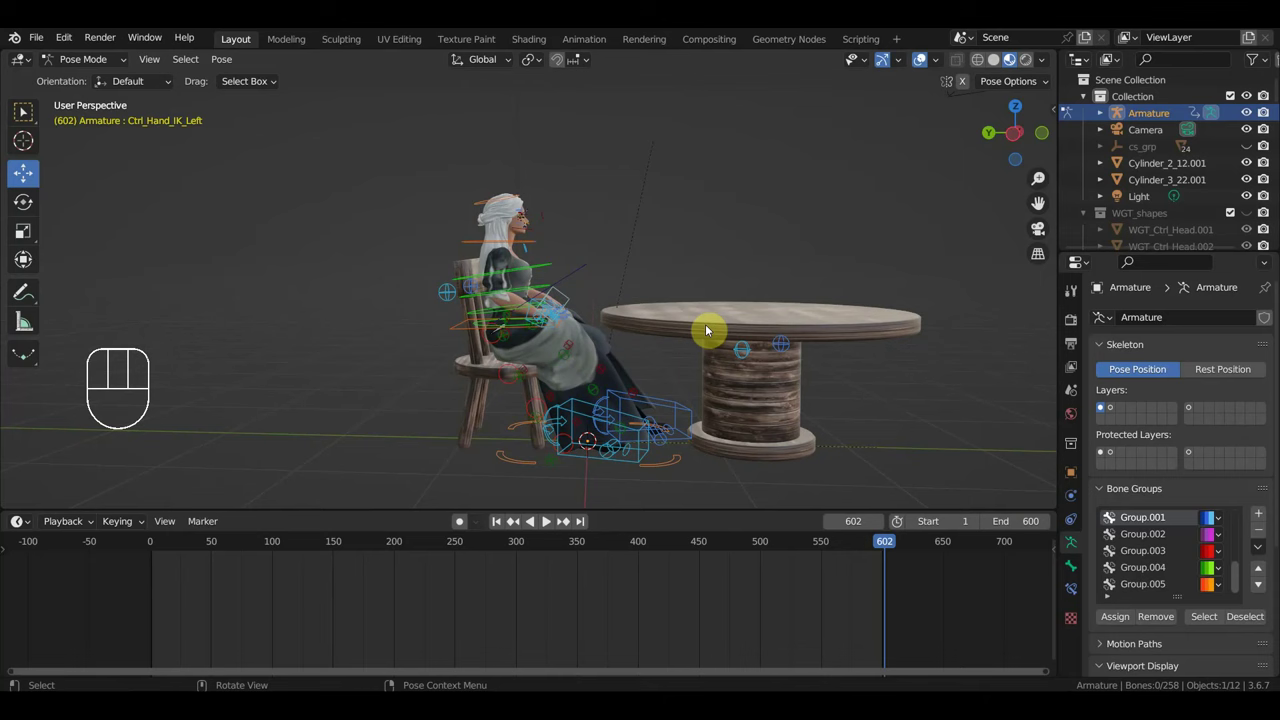
pyautogui.click(1101, 405)
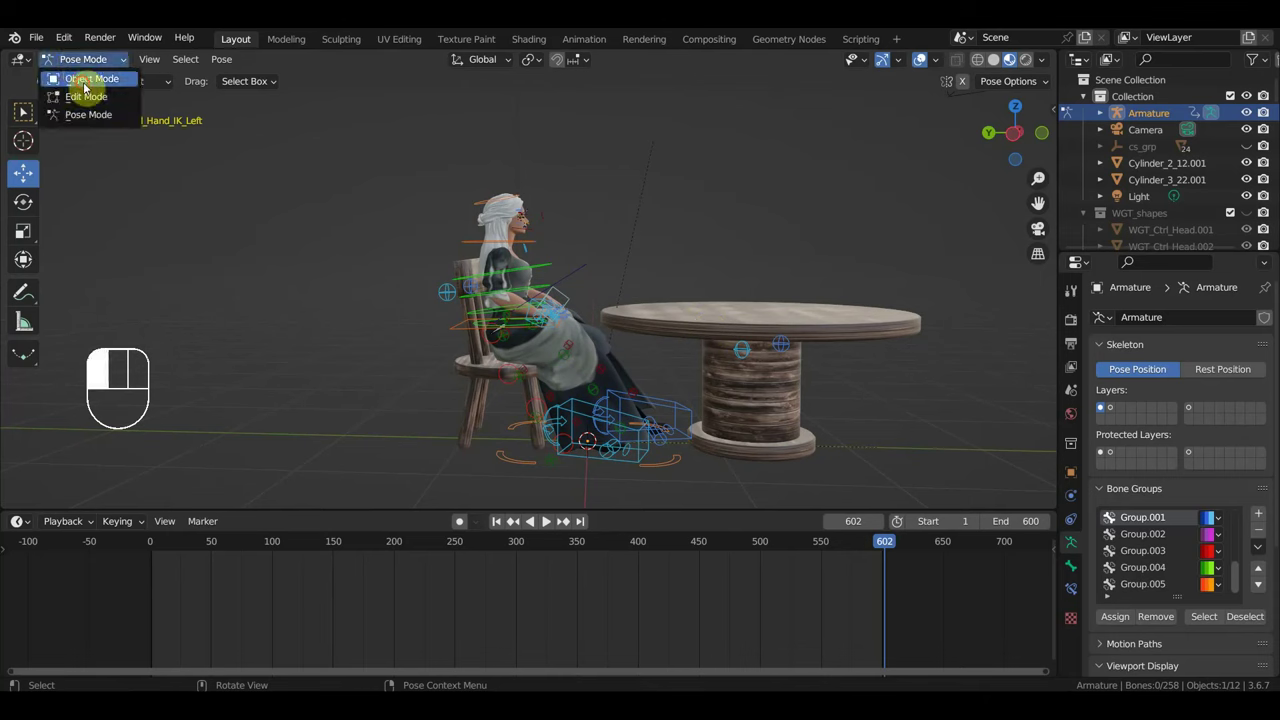
pyautogui.click(1101, 405)
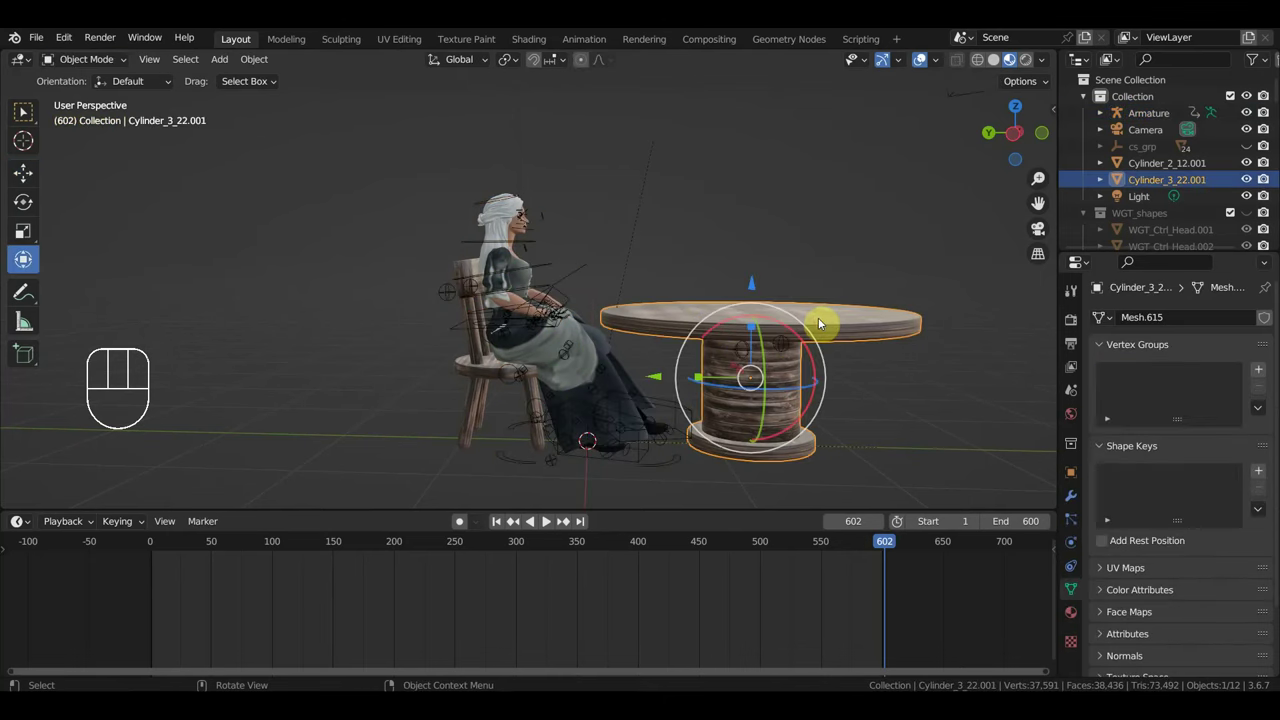
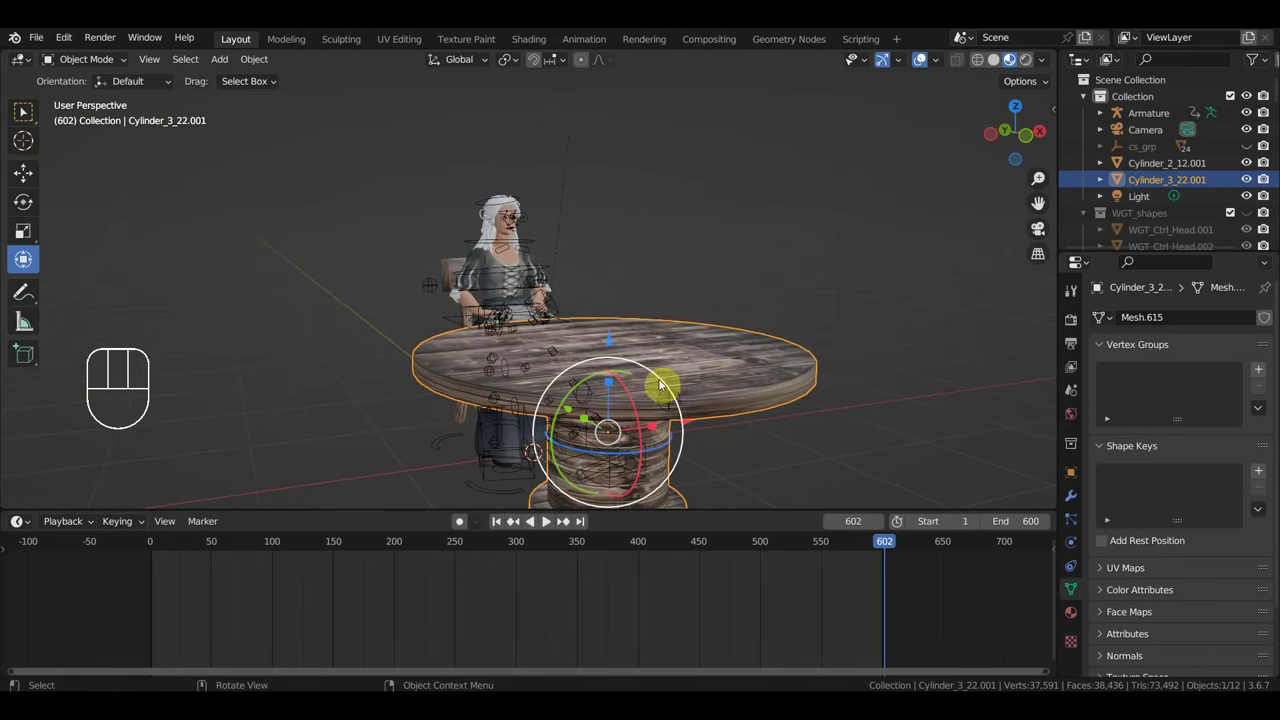
pyautogui.press('Delete')
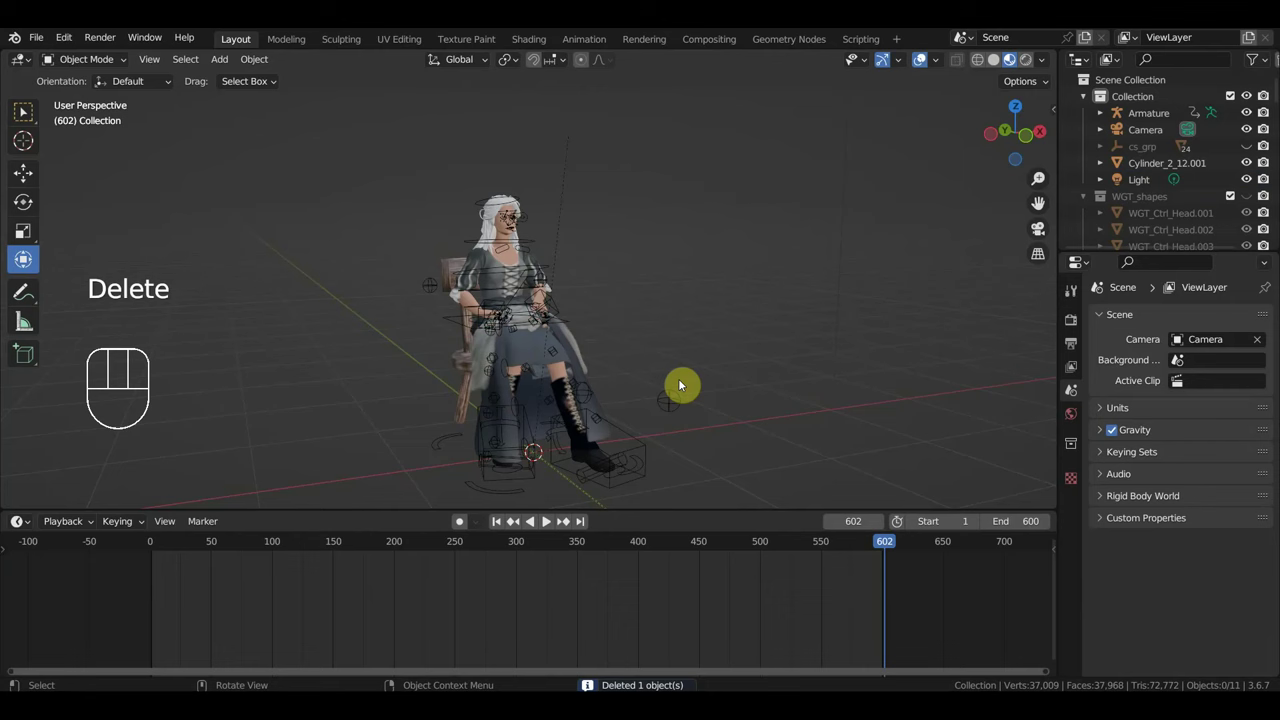
pyautogui.moveTo(47, 43); pyautogui.dragTo(105, 169)
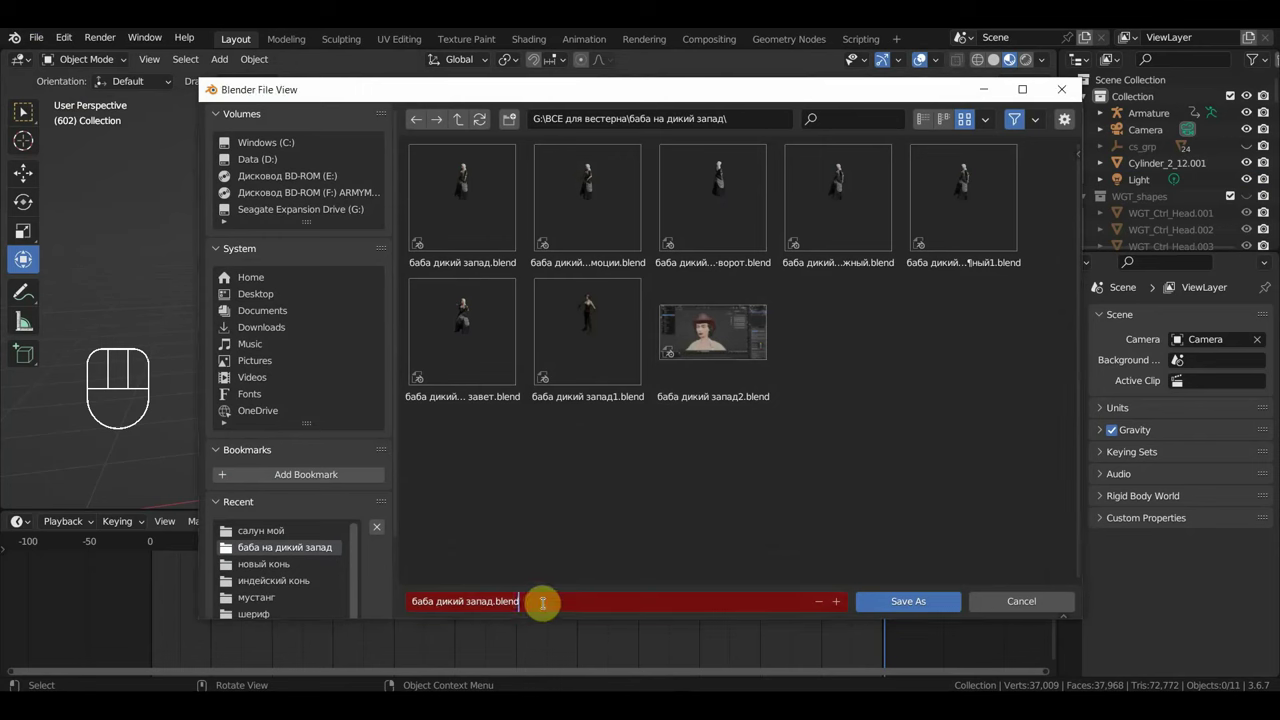
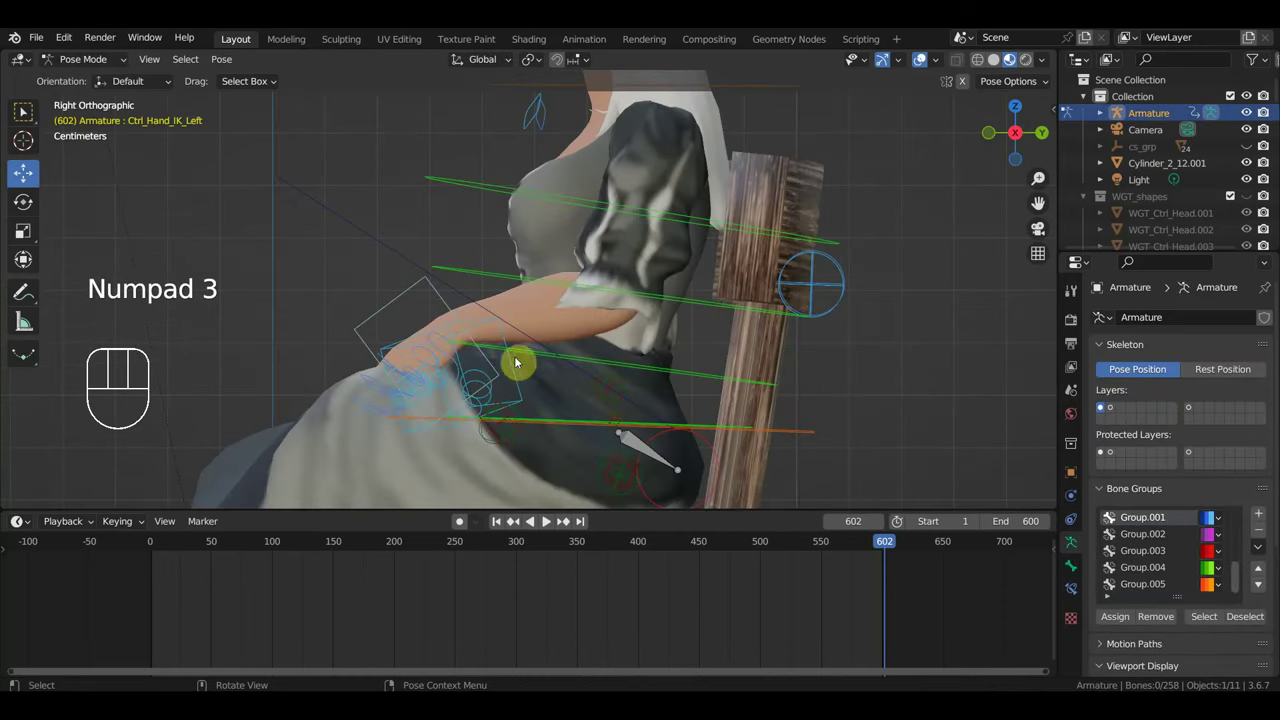
# Rotate Ctrl_Hand_IK_Left on a constrained axis so the left hand rests on the lap.
pyautogui.click(504, 345)
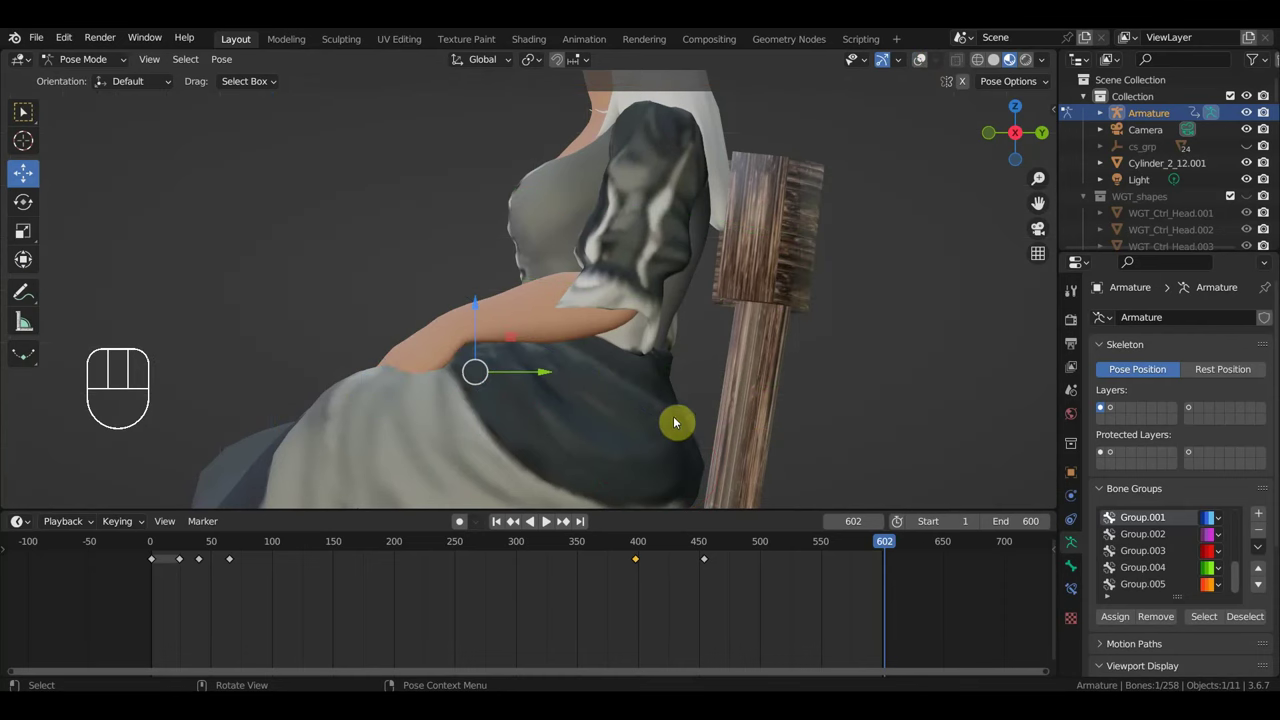
pyautogui.press('r')
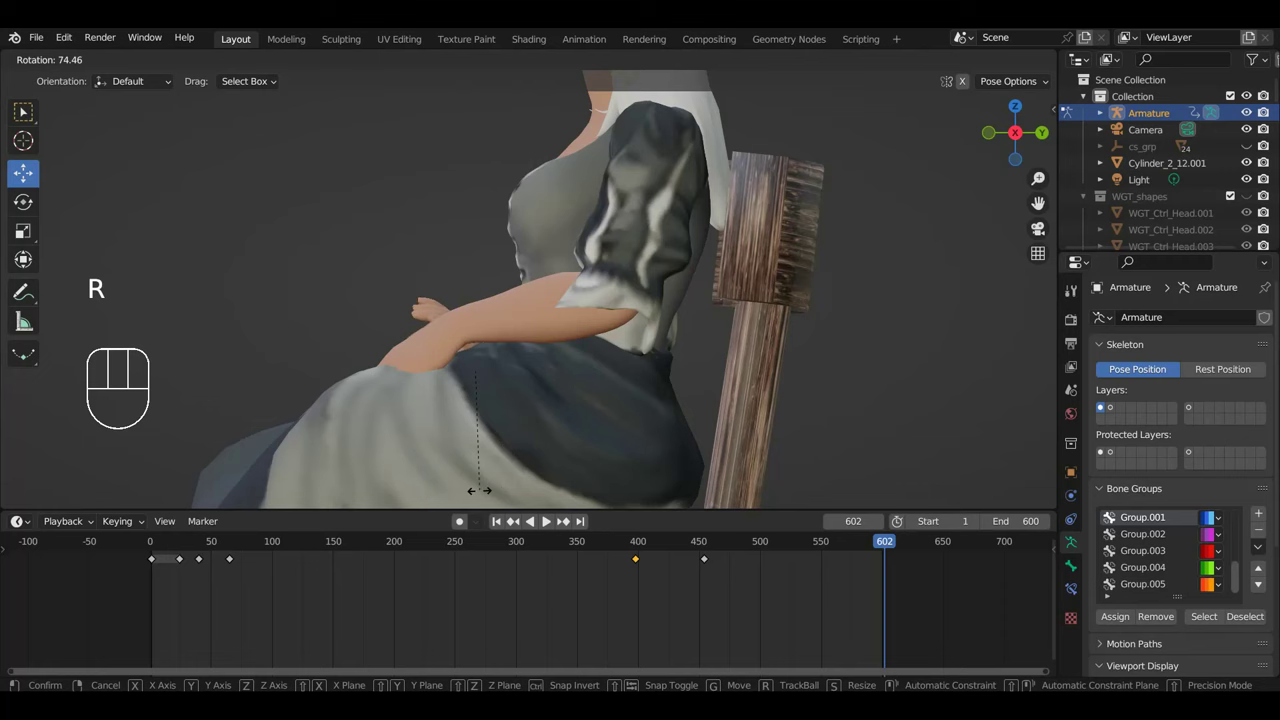
pyautogui.press('ctrl+z')
pyautogui.click(924, 69)
pyautogui.moveTo(642, 249); pyautogui.dragTo(839, 265)
pyautogui.press('ctrl+z')
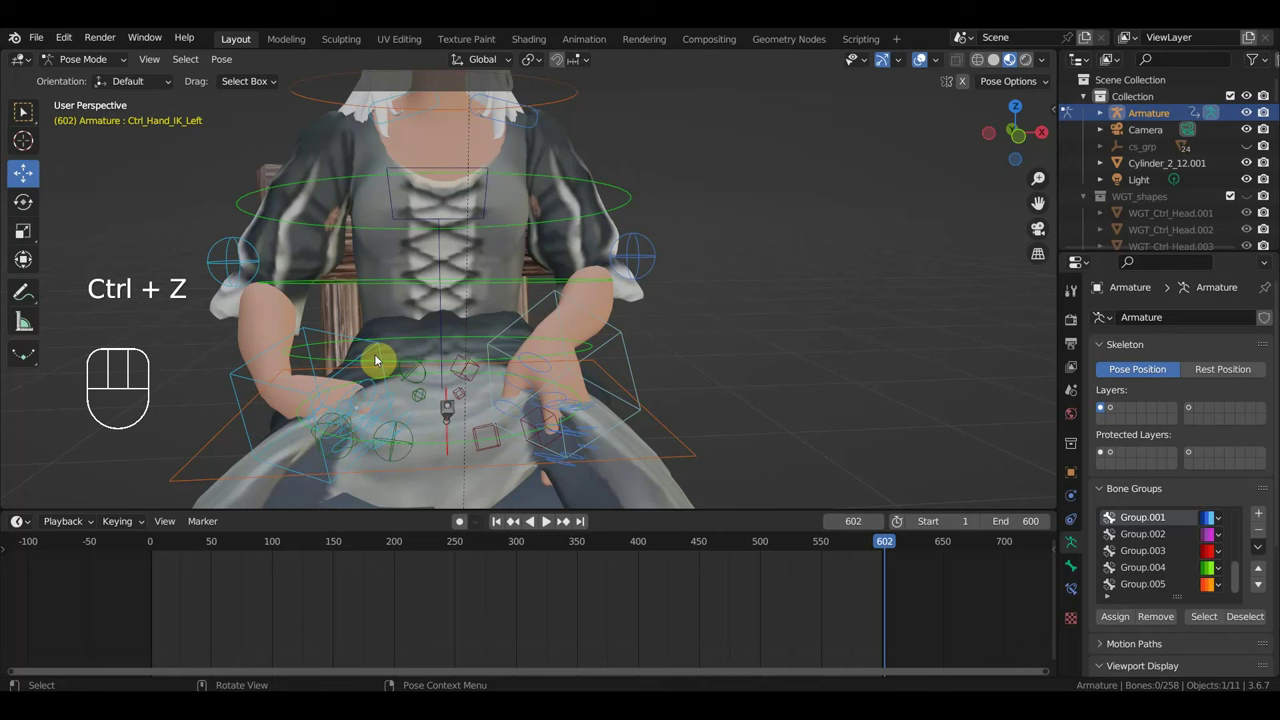
# Rotate and move Ctrl_Hand_IK_Right into a resting pose and refine the left hand's rotation.
pyautogui.click(361, 359)
pyautogui.moveTo(485, 338); pyautogui.dragTo(520, 327)
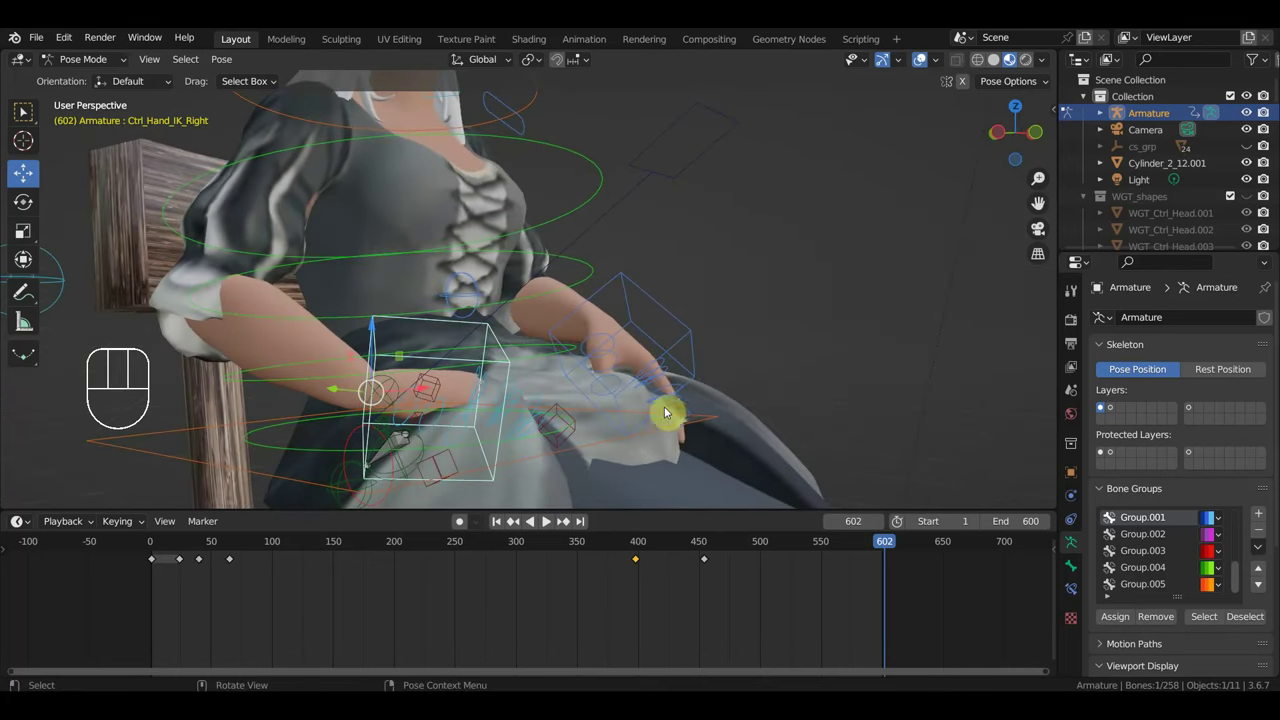
pyautogui.press('r')
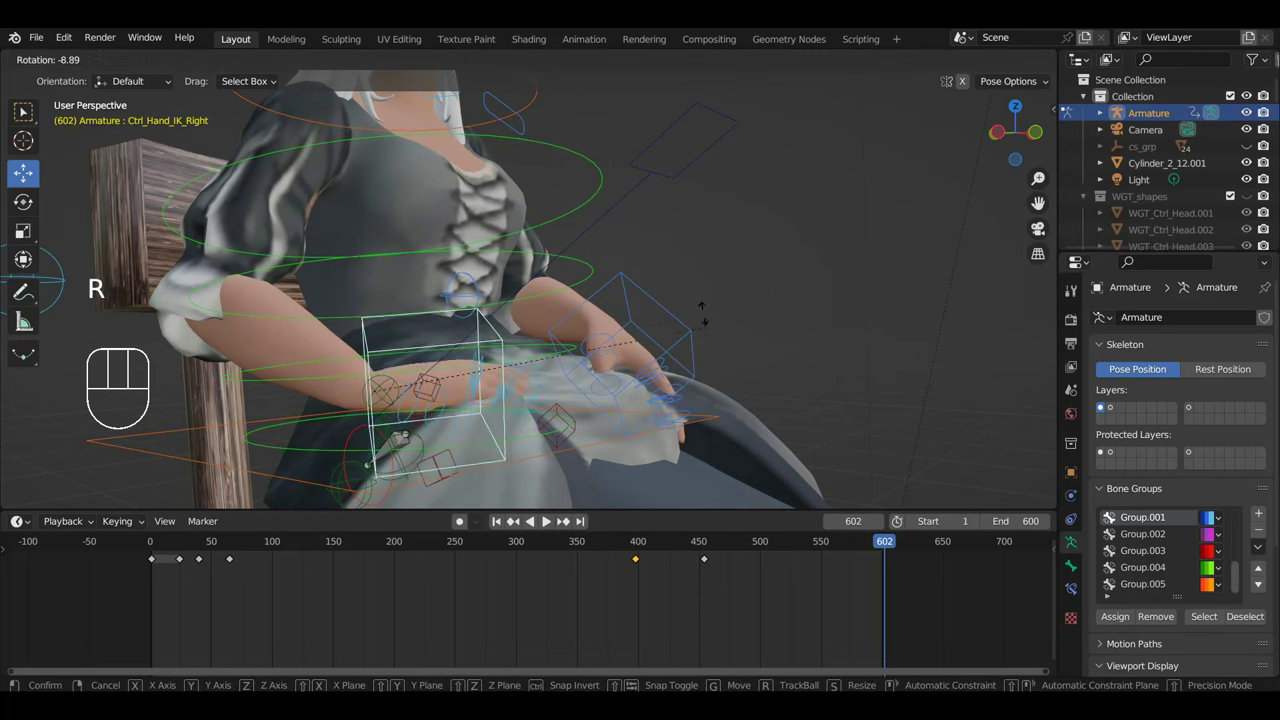
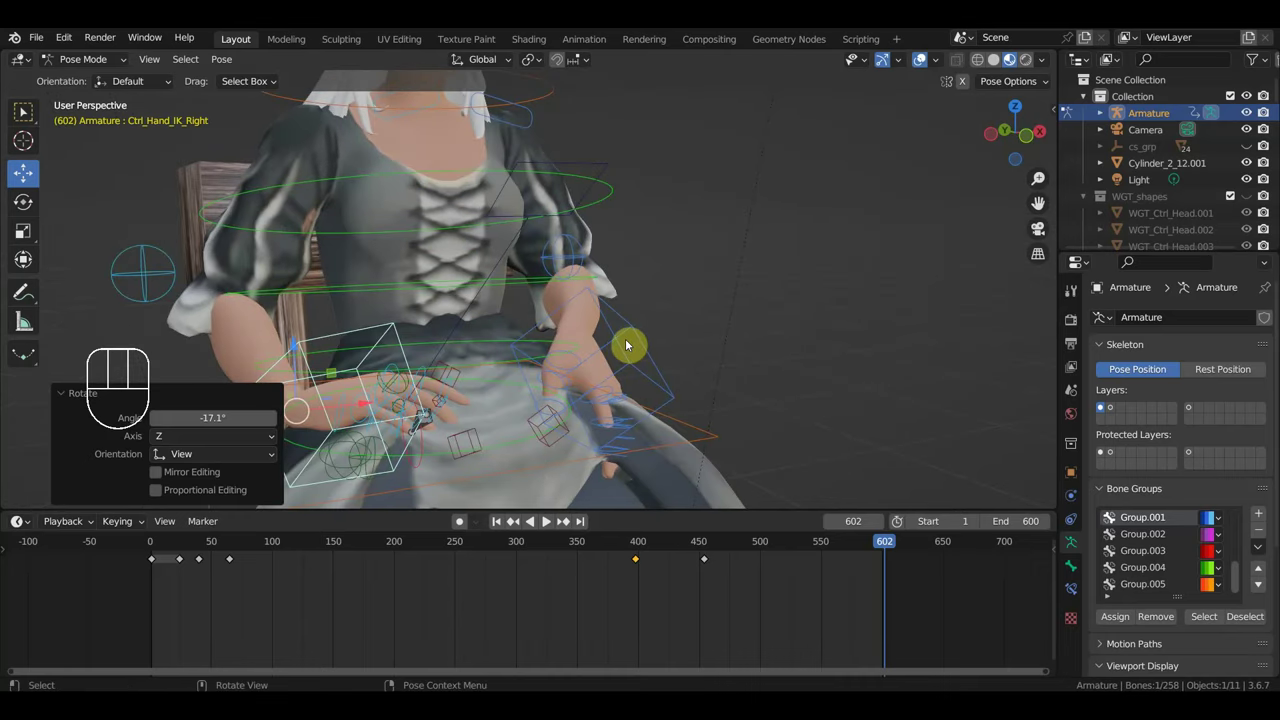
pyautogui.click(820, 550)
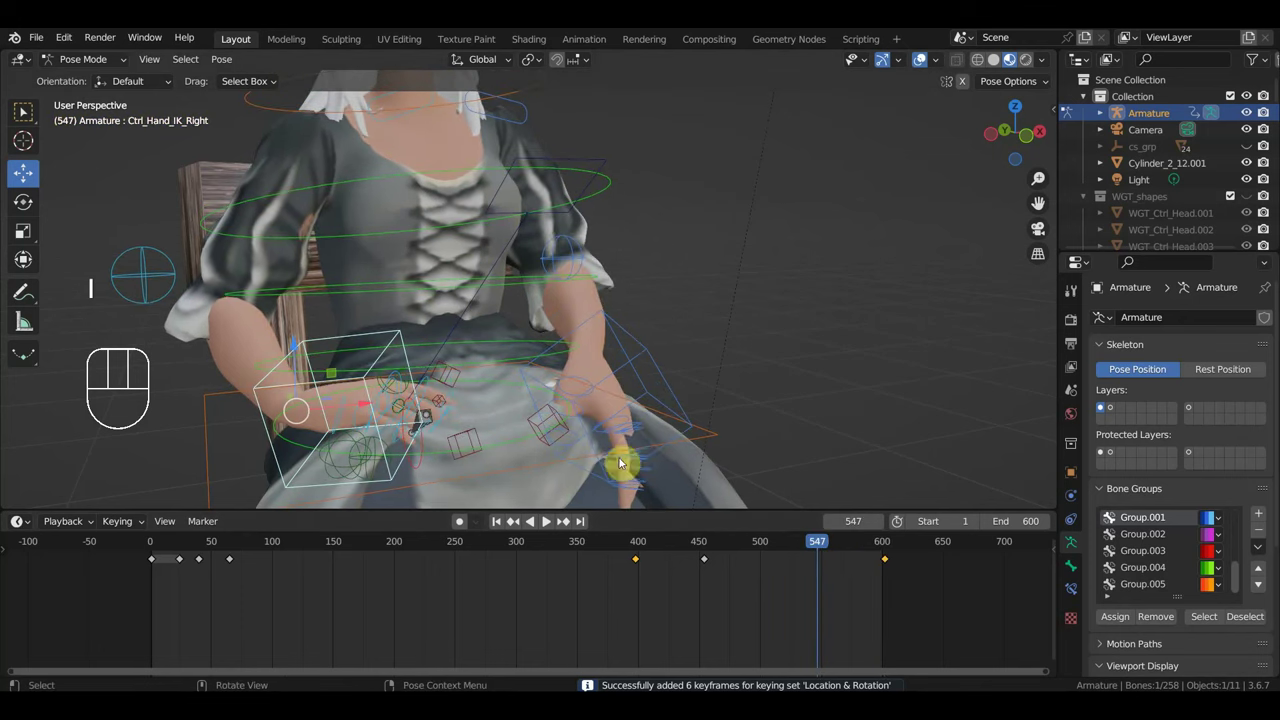
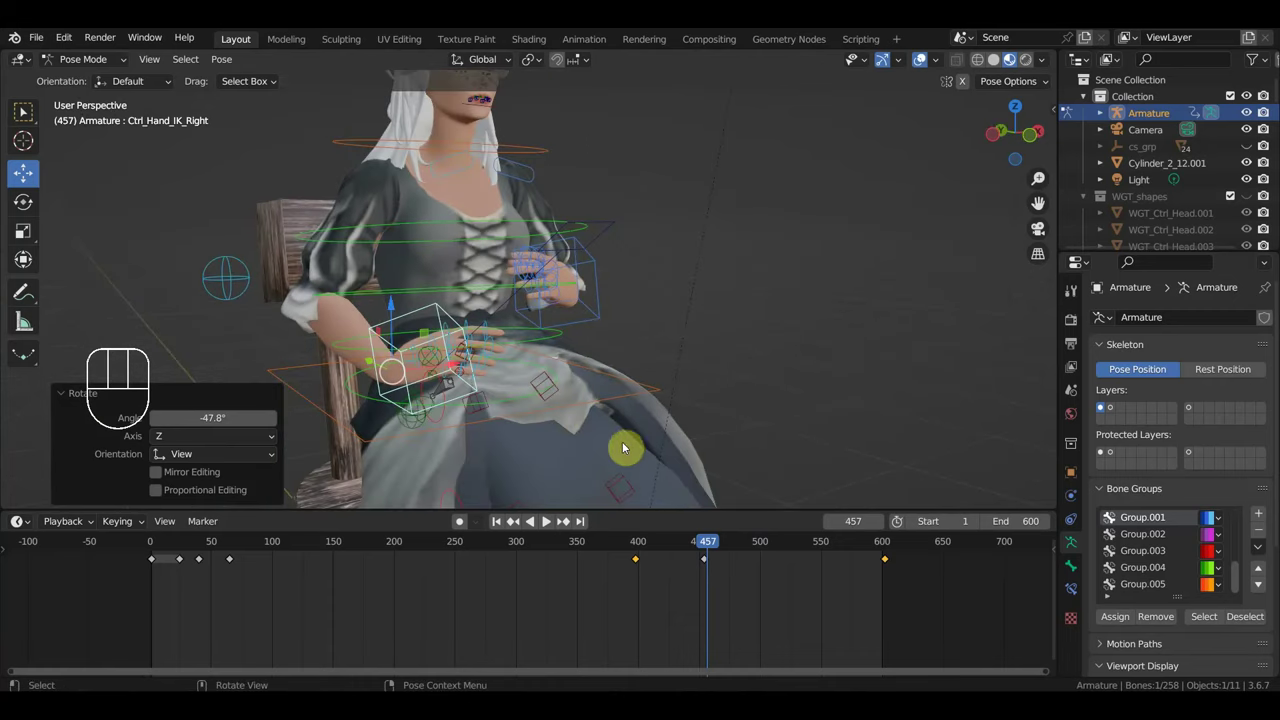
pyautogui.press('g')
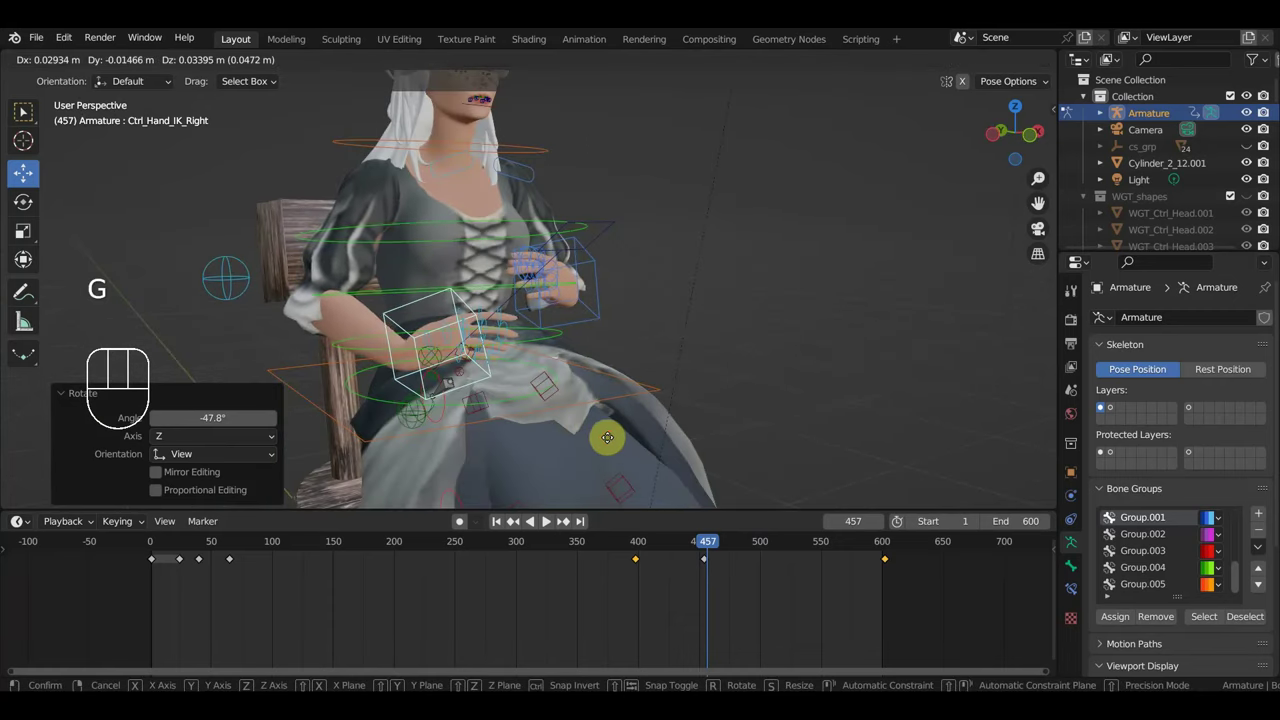
pyautogui.press('r')
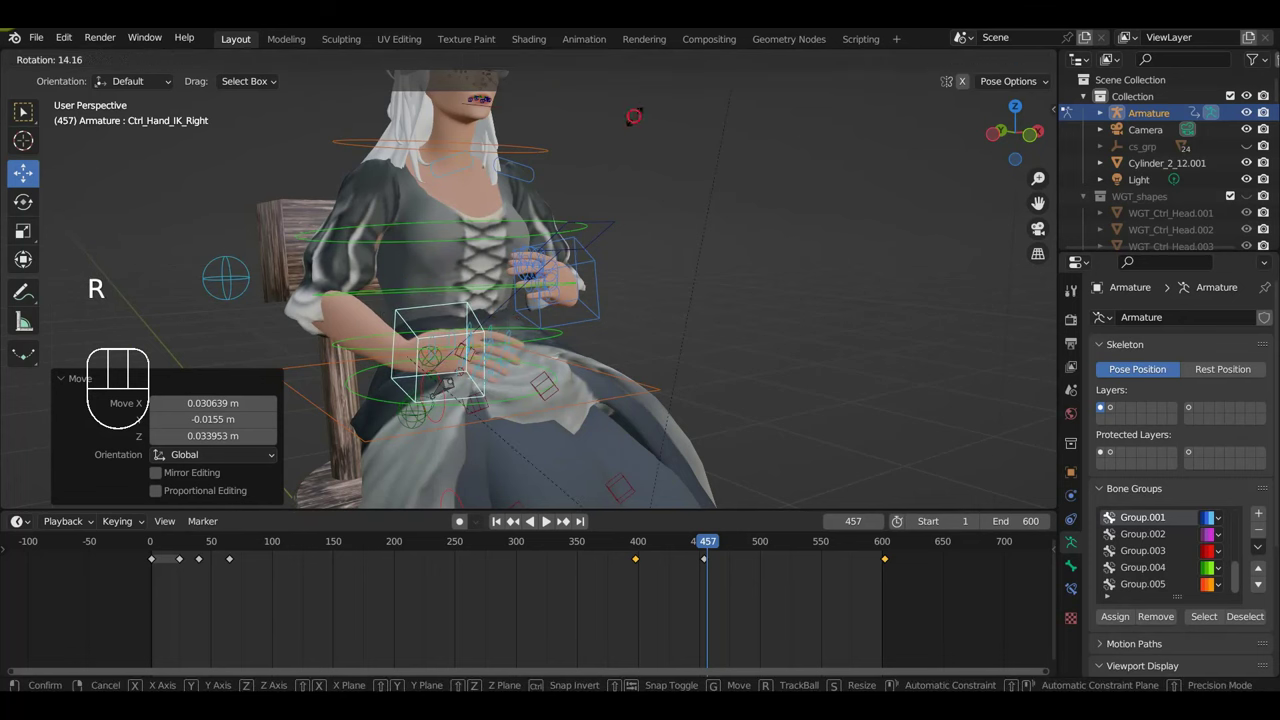
pyautogui.moveTo(580, 288); pyautogui.dragTo(560, 373)
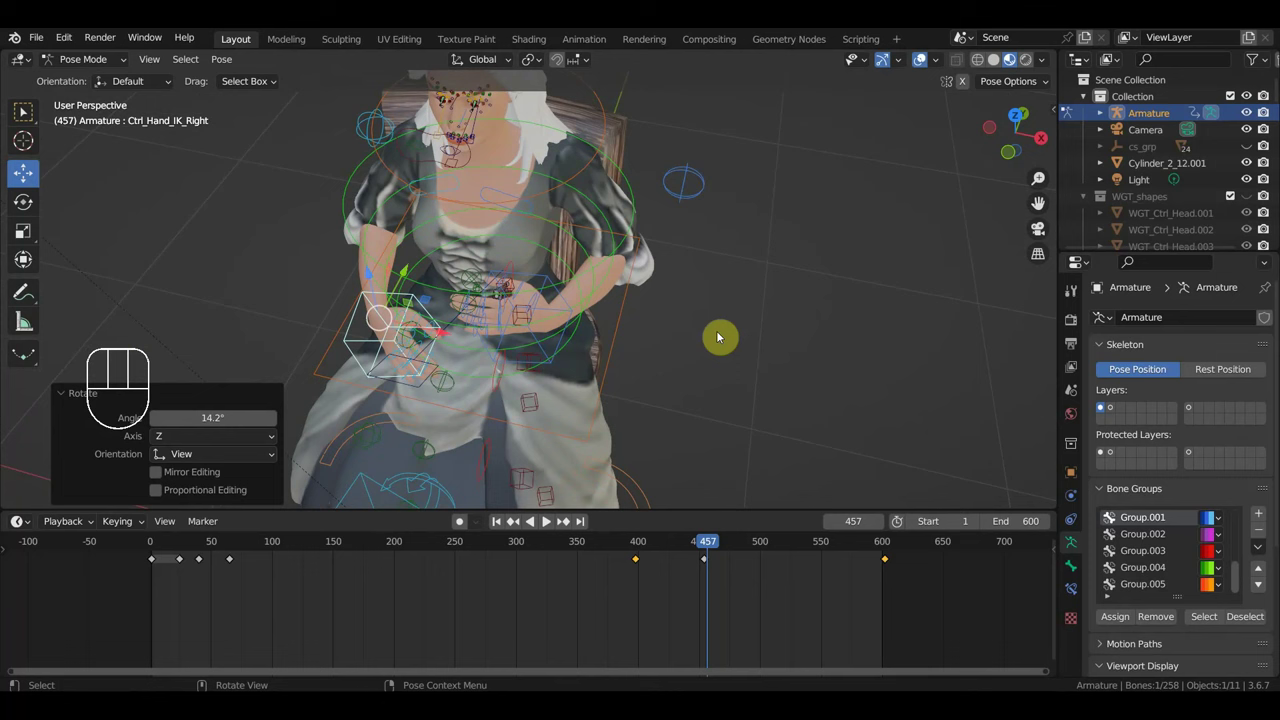
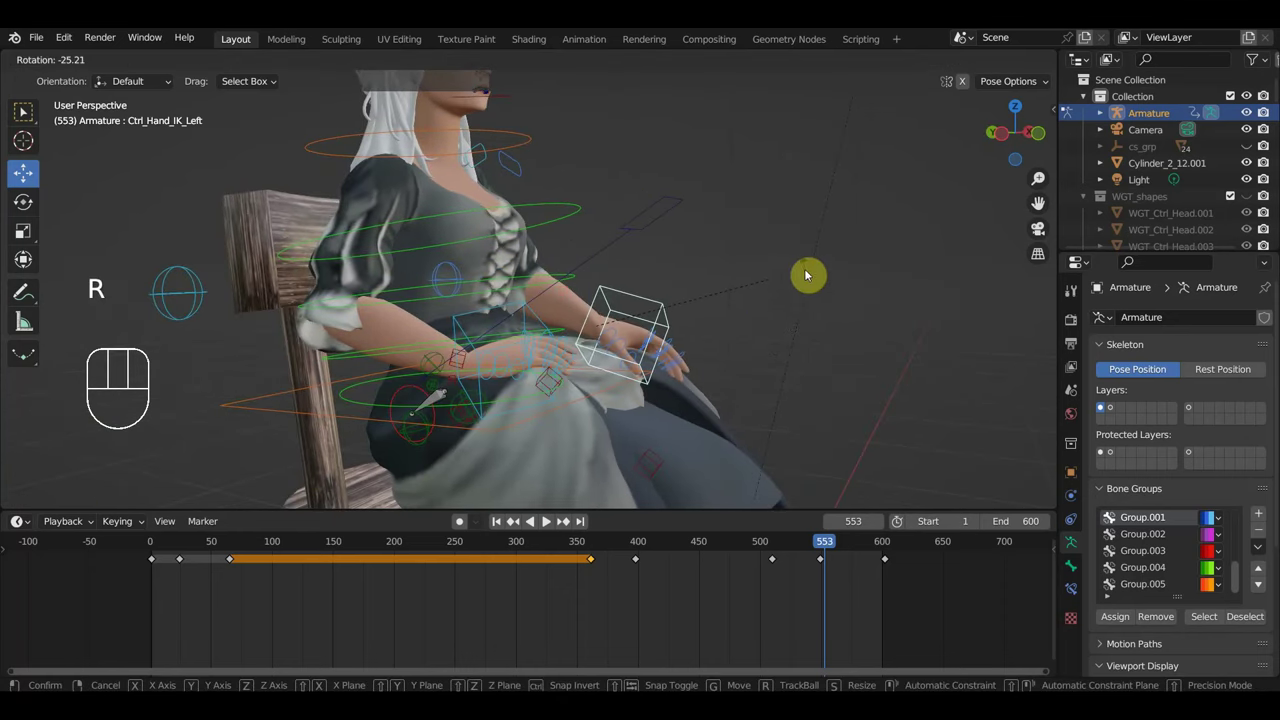
pyautogui.moveTo(754, 348); pyautogui.dragTo(671, 354)
# Key the left hand's location and rotation near frames 547/553 and at 580, then return to frame 451.
pyautogui.moveTo(522, 369); pyautogui.dragTo(544, 524)
pyautogui.press('r')
pyautogui.press('i')
pyautogui.click(821, 566)
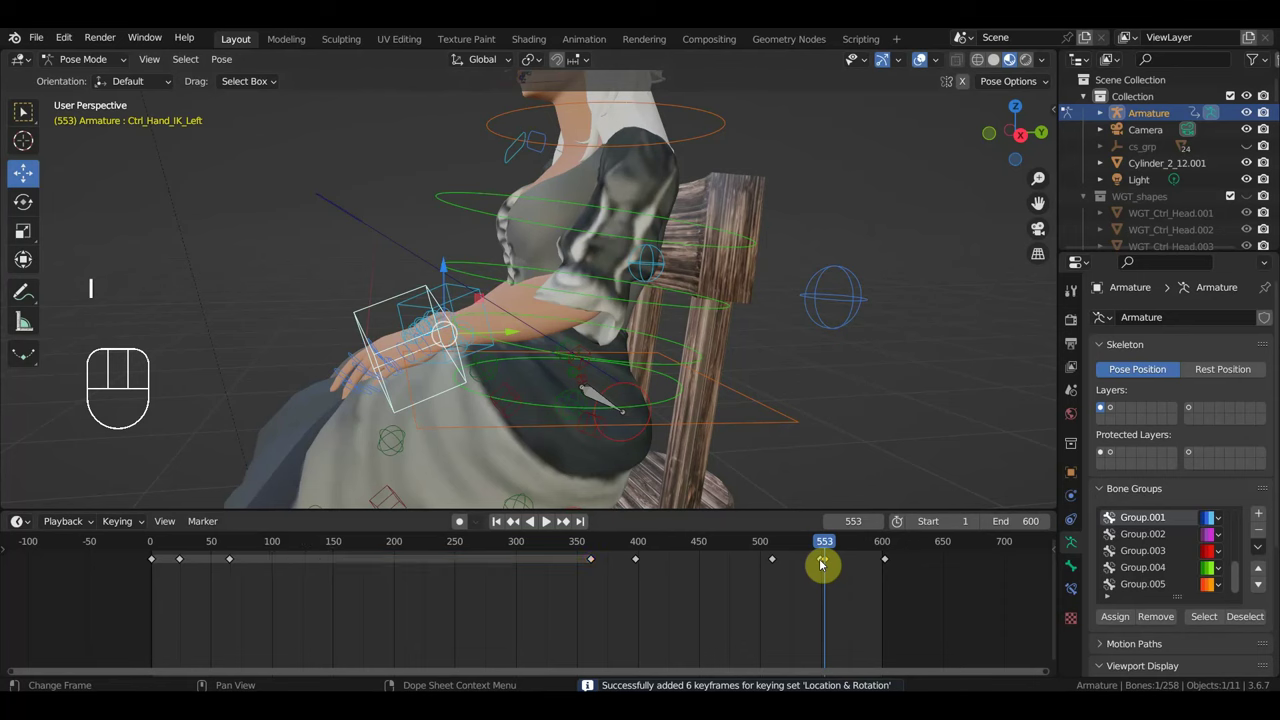
pyautogui.press('Delete')
pyautogui.moveTo(841, 551); pyautogui.dragTo(816, 510)
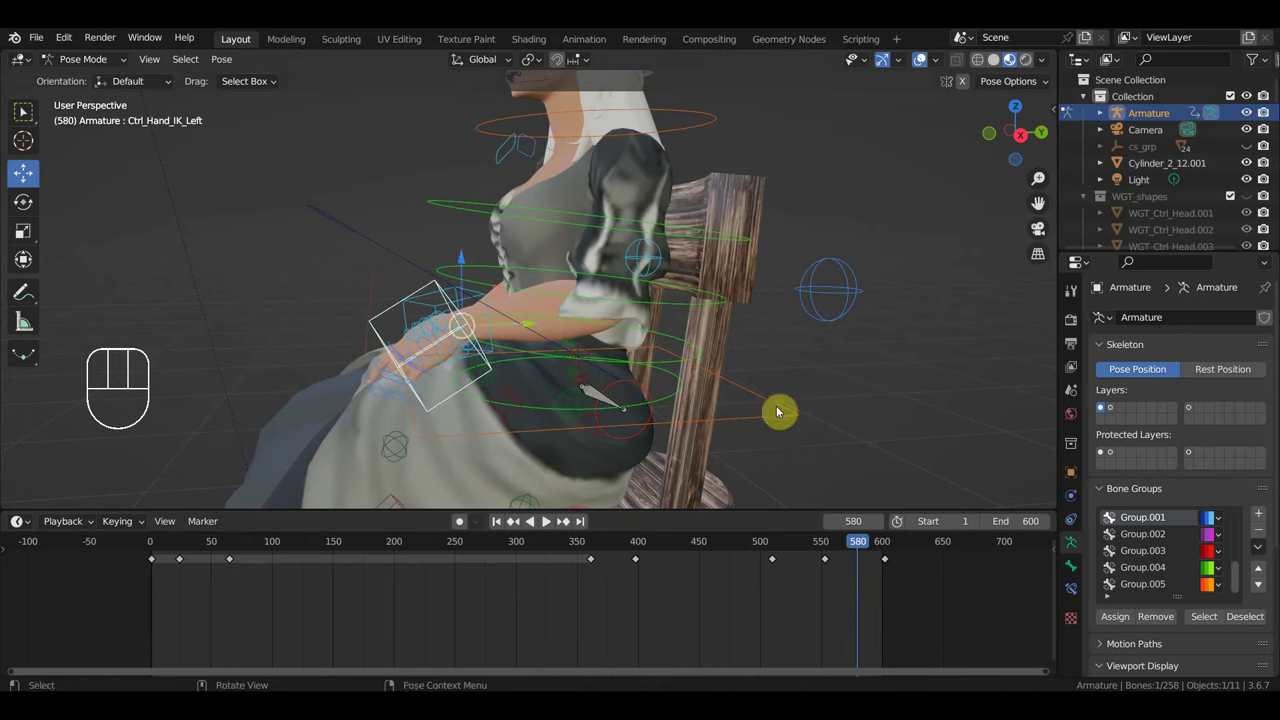
pyautogui.press('r')
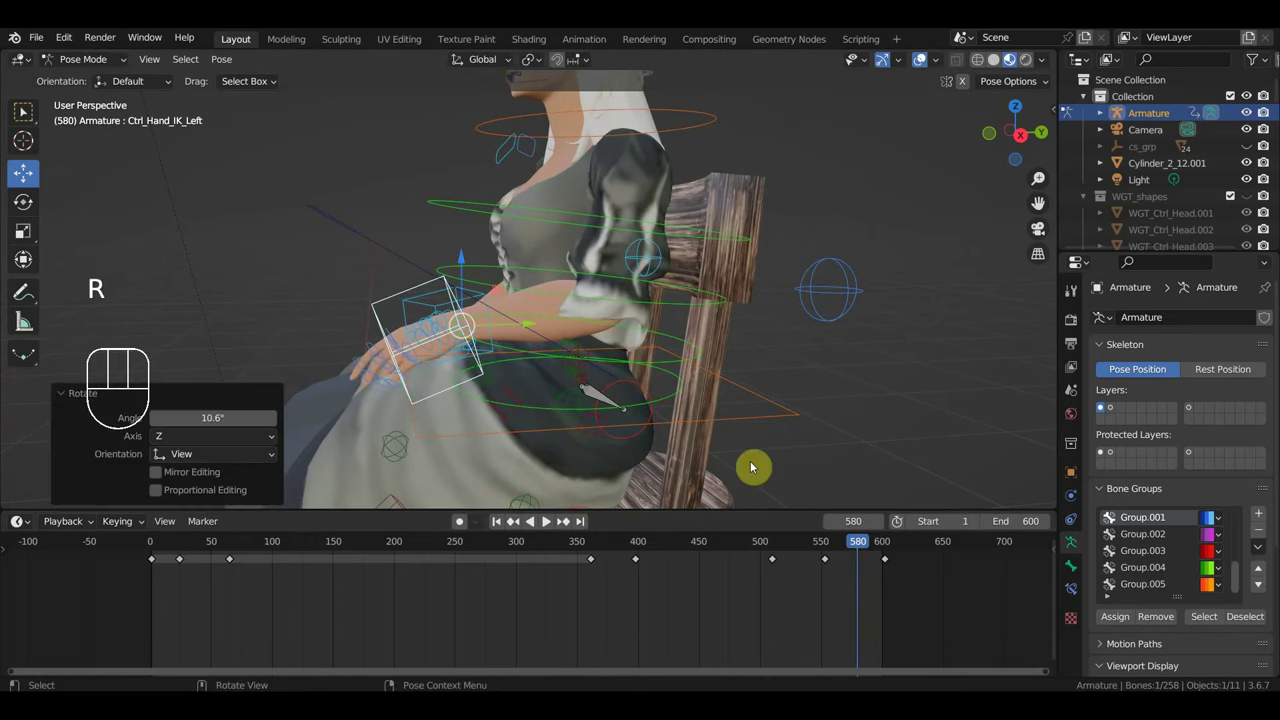
pyautogui.press('r')
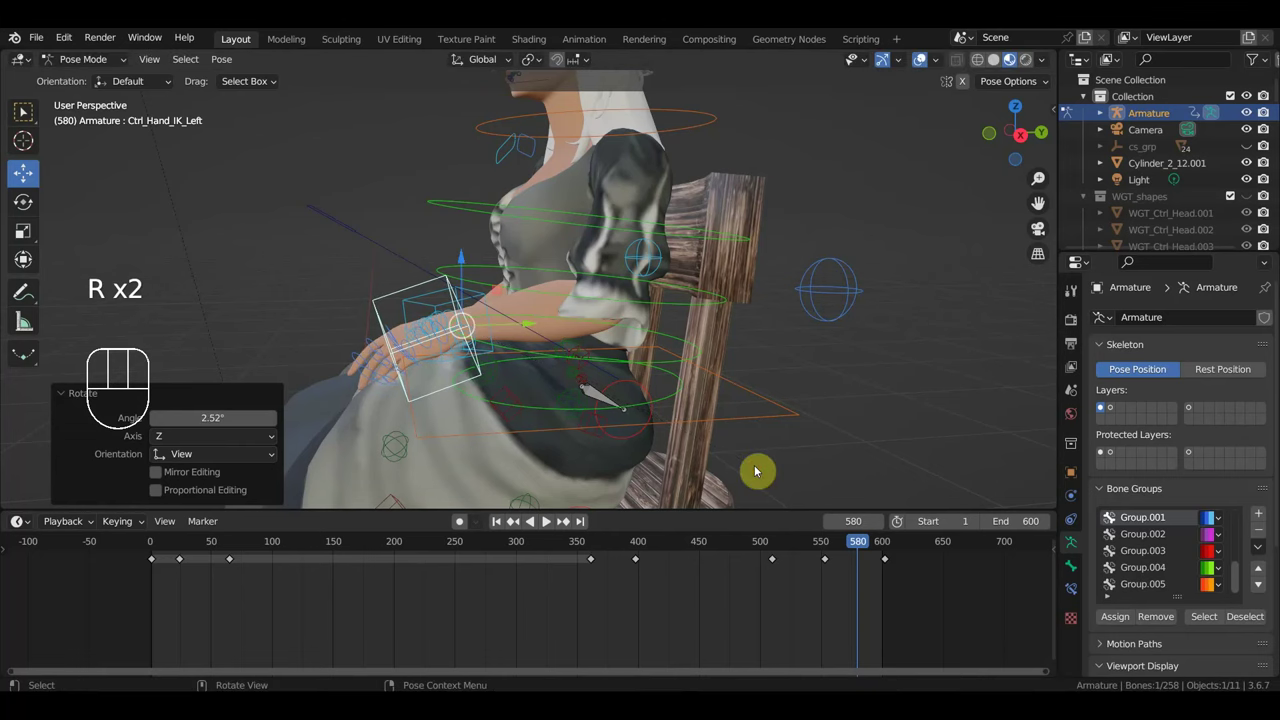
pyautogui.press('i')
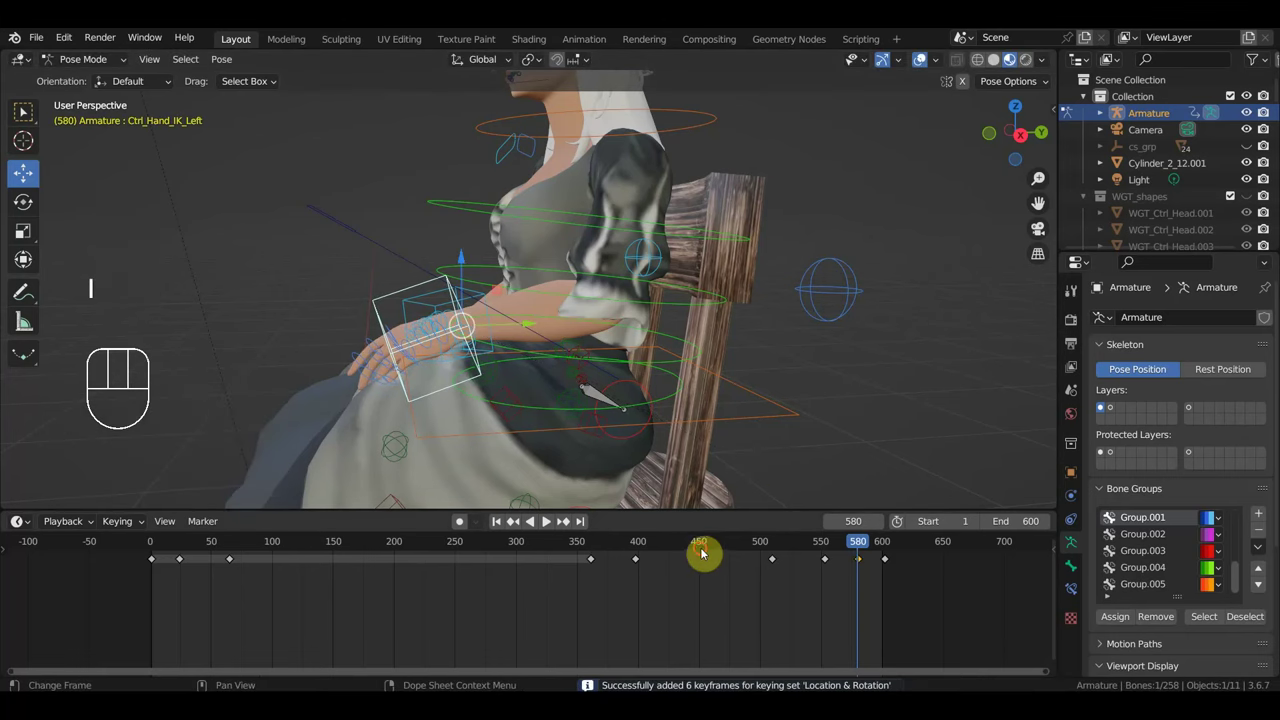
pyautogui.click(705, 552)
# Move the left hand control at frame 183, then jump to frame 290.
pyautogui.moveTo(809, 440); pyautogui.dragTo(869, 430)
pyautogui.moveTo(707, 481); pyautogui.dragTo(568, 490)
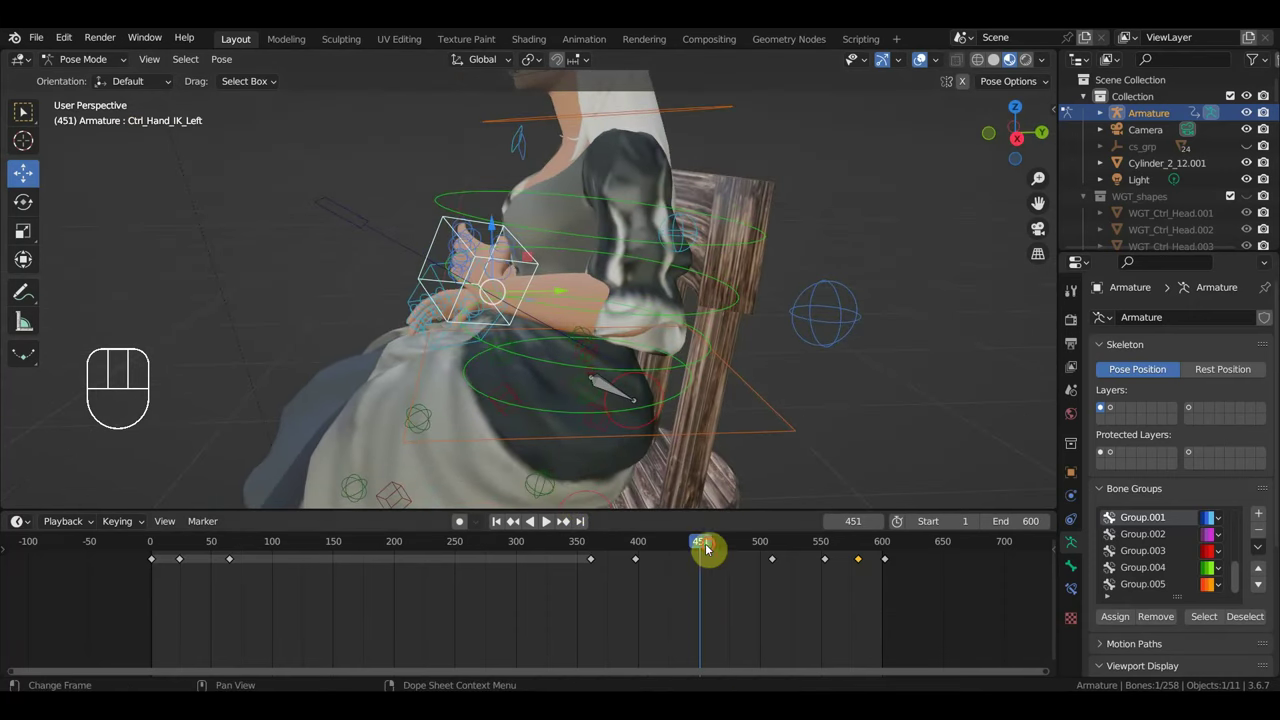
pyautogui.moveTo(741, 558); pyautogui.dragTo(612, 432)
pyautogui.moveTo(612, 410); pyautogui.dragTo(568, 279)
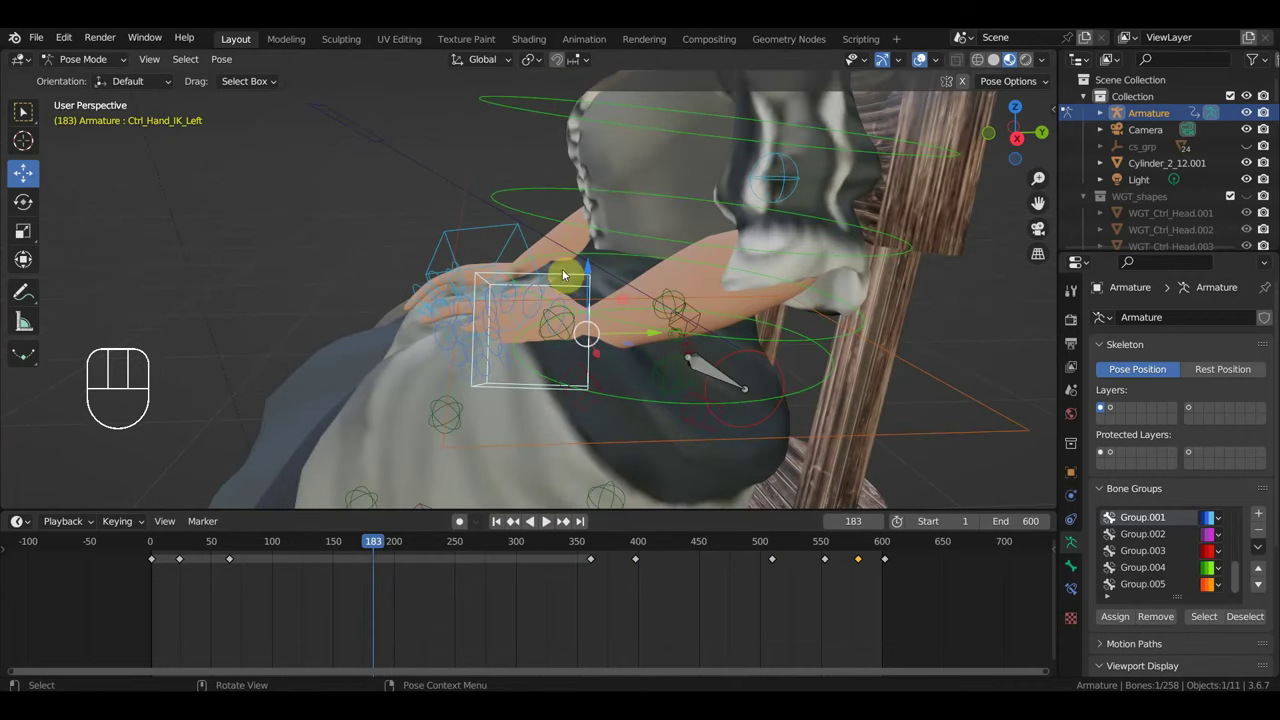
pyautogui.moveTo(566, 276); pyautogui.dragTo(594, 314)
pyautogui.press('g')
pyautogui.scroll(3)
pyautogui.moveTo(660, 321); pyautogui.dragTo(823, 316)
pyautogui.scroll(-3)
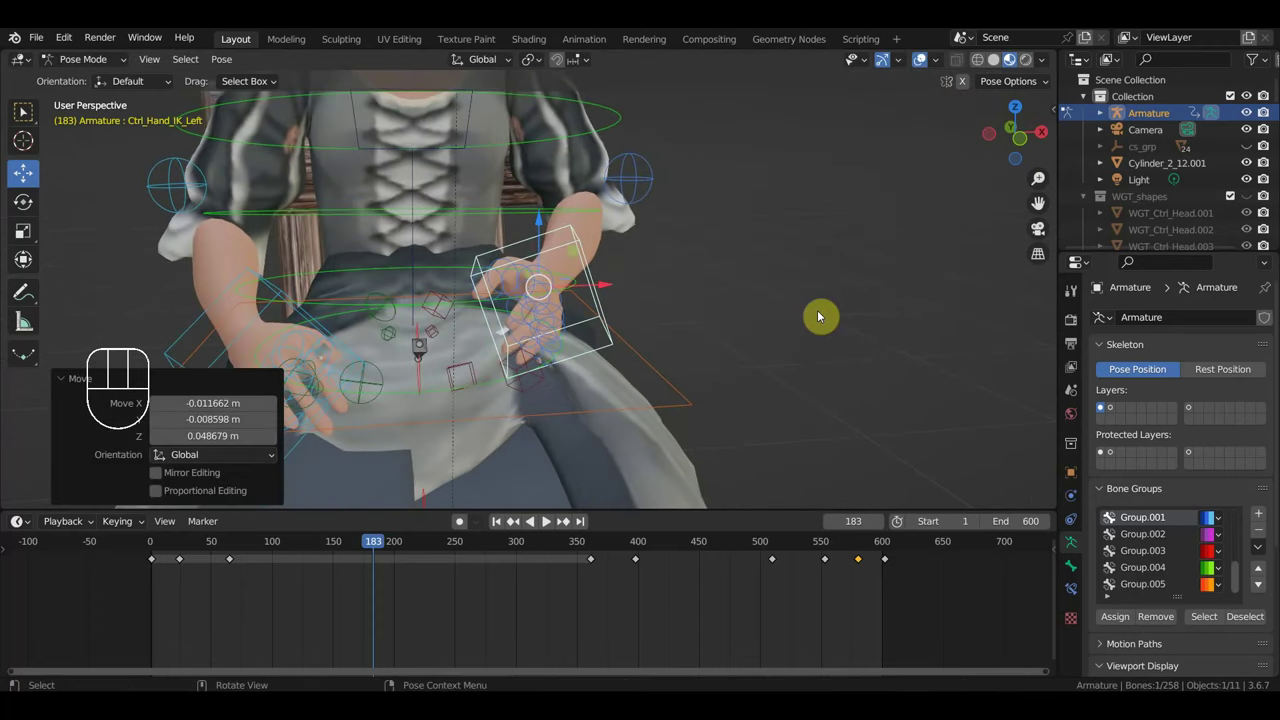
pyautogui.click(506, 553)
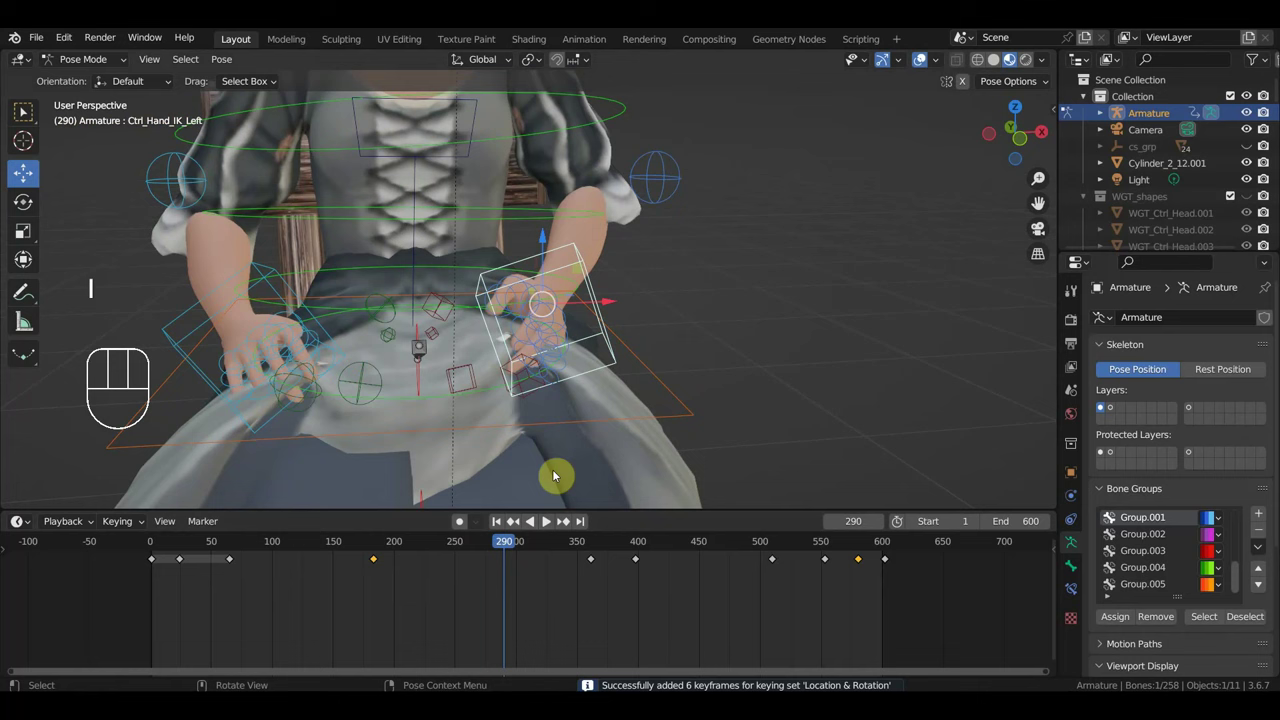
# Rotate Ctrl_Hand_IK_Right at frame 290 and key its location and rotation.
pyautogui.click(313, 315)
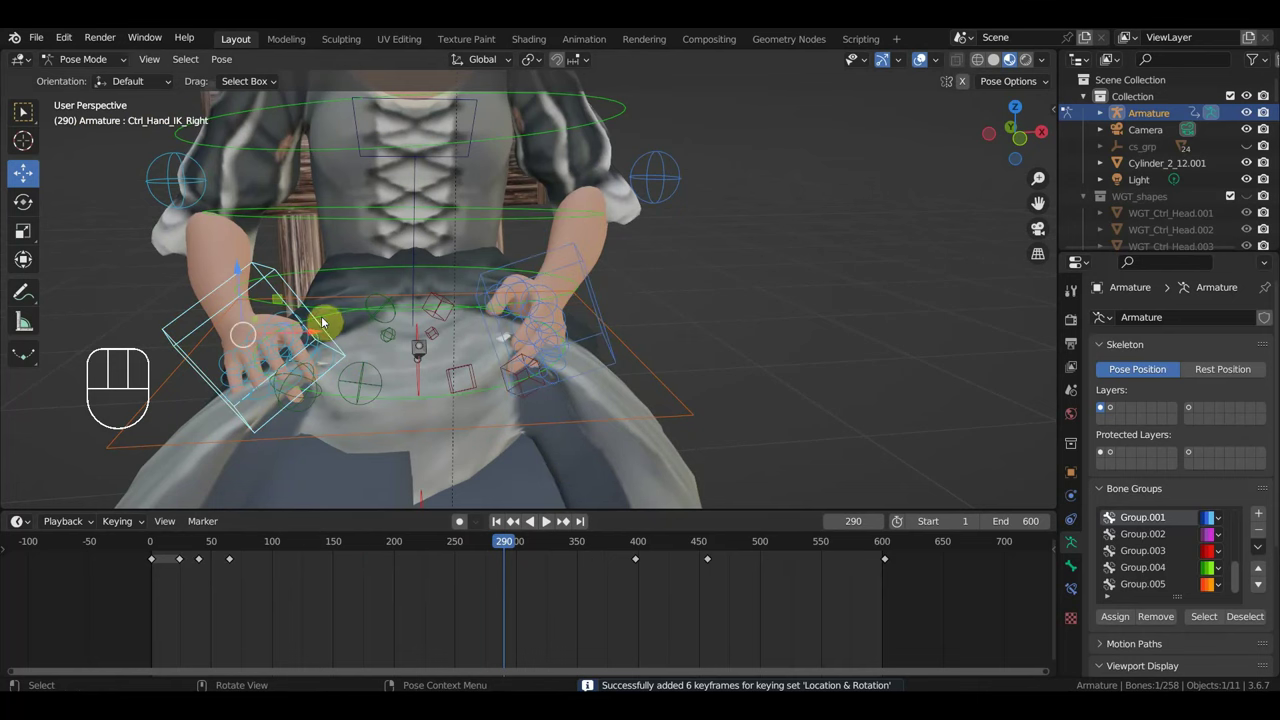
pyautogui.moveTo(407, 326); pyautogui.dragTo(381, 320)
pyautogui.moveTo(561, 366); pyautogui.dragTo(603, 361)
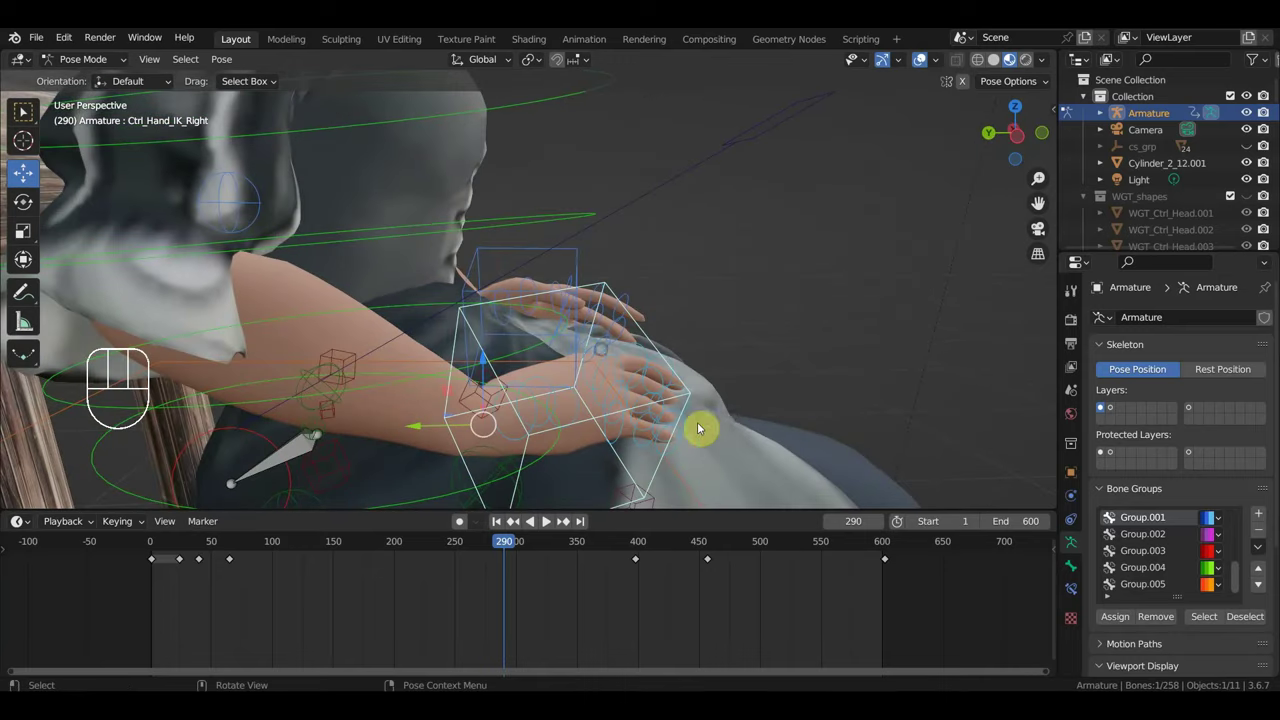
pyautogui.press('r')
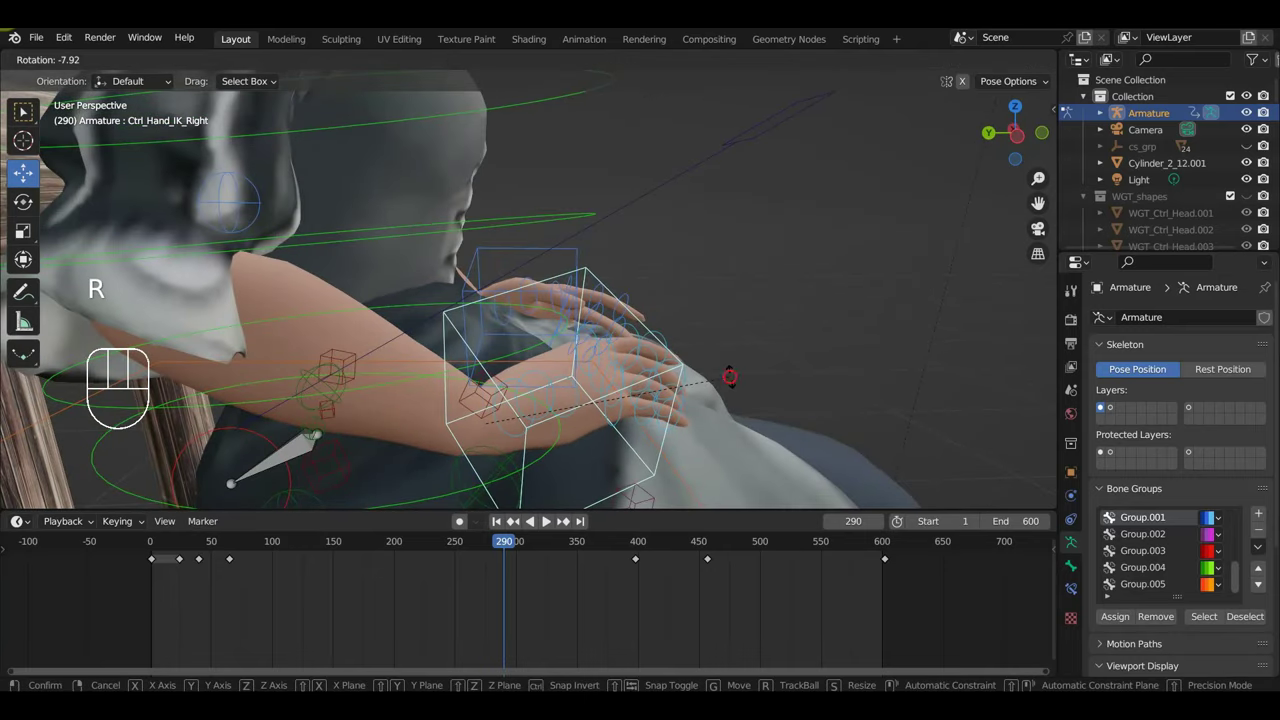
pyautogui.press('i')
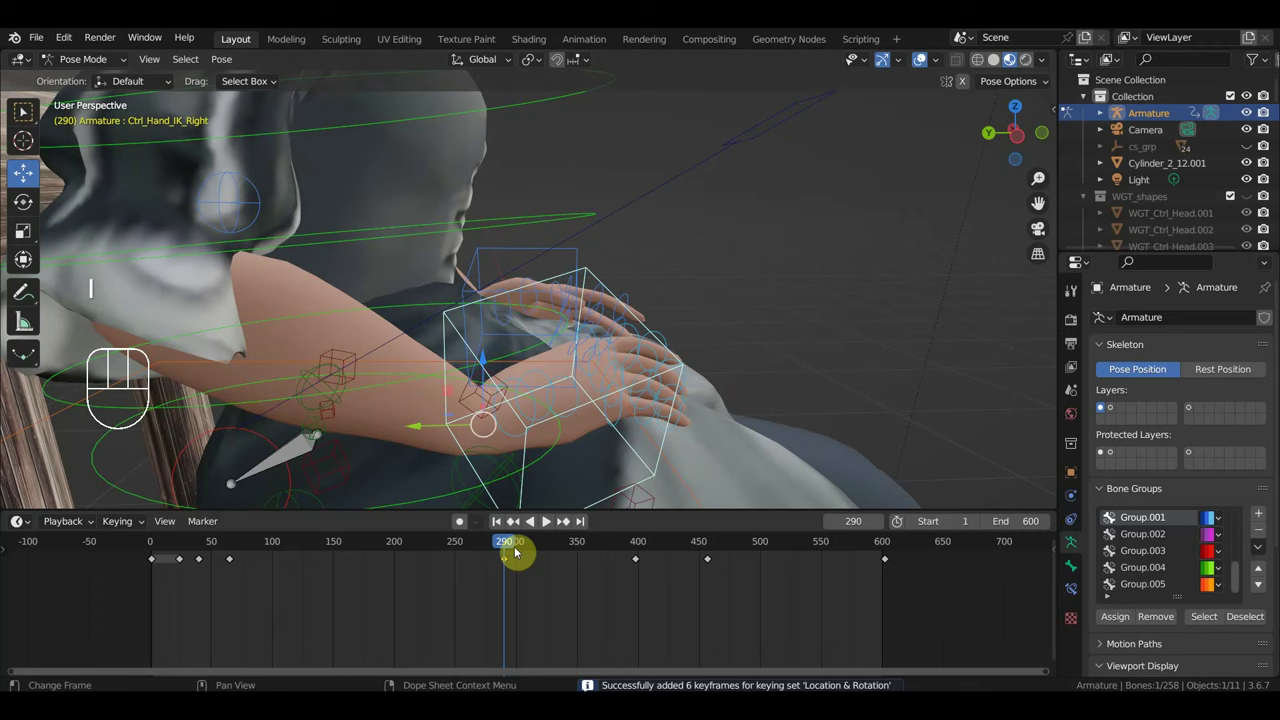
# At frame 519 reposition the right hand, then rotate and move the left hand onto the lap over it.
pyautogui.moveTo(531, 559); pyautogui.dragTo(797, 461)
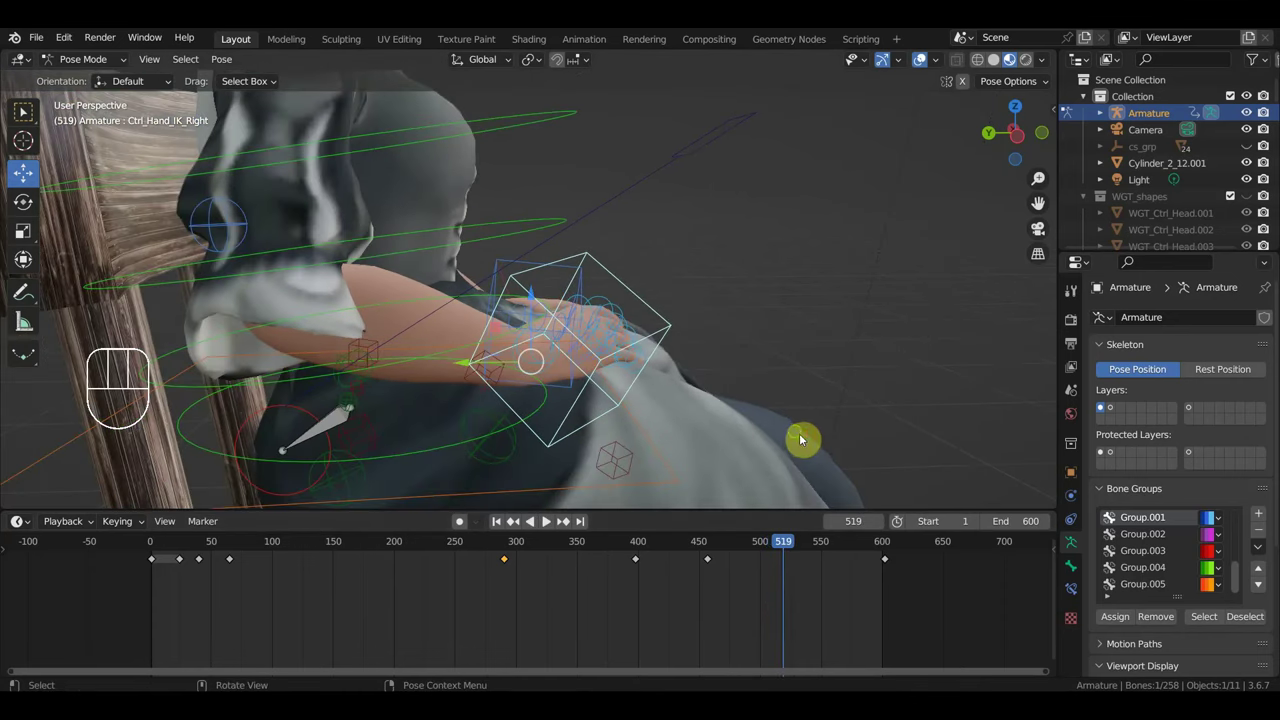
pyautogui.moveTo(674, 438); pyautogui.dragTo(588, 396)
pyautogui.click(596, 322)
pyautogui.moveTo(657, 346); pyautogui.dragTo(701, 363)
pyautogui.press('r')
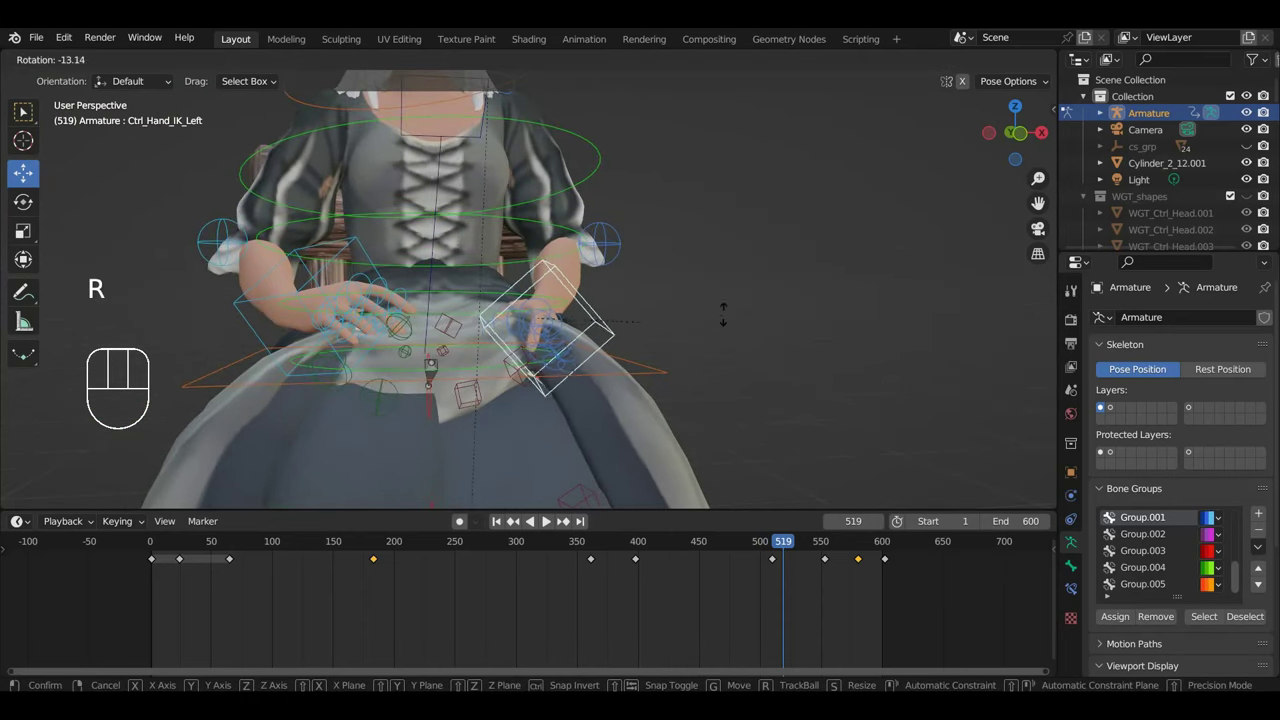
pyautogui.press('g')
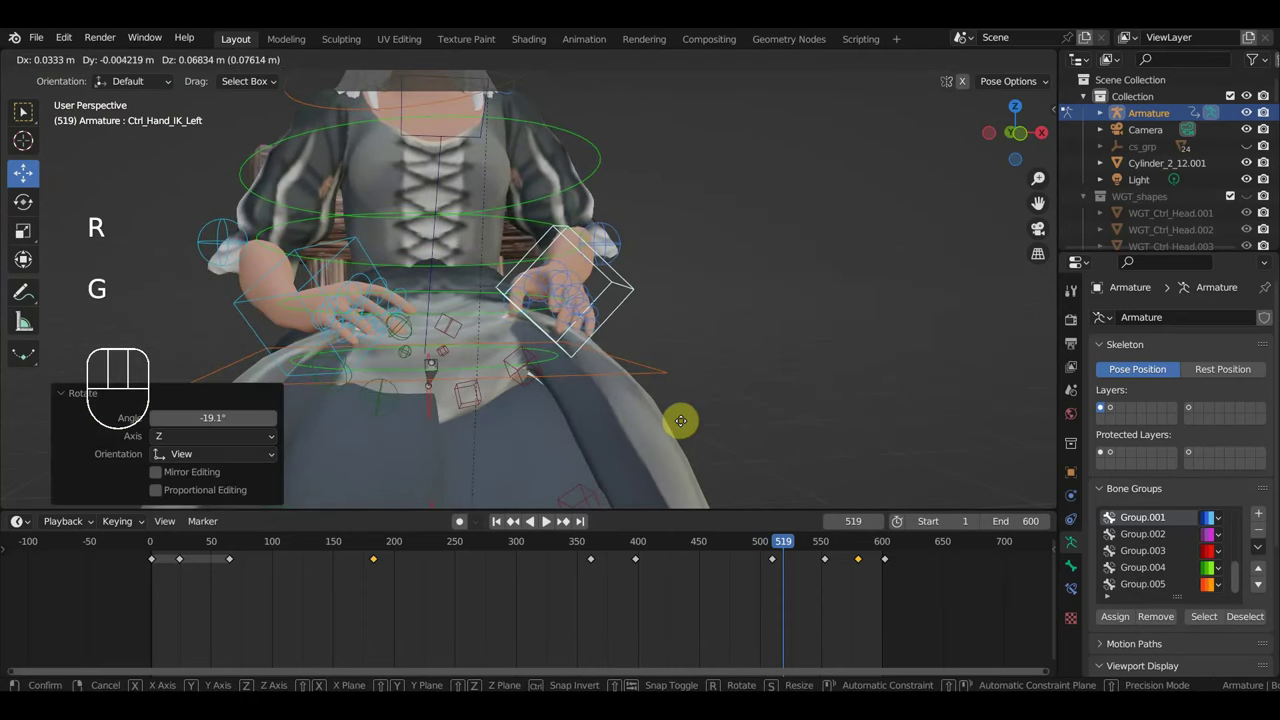
pyautogui.moveTo(635, 442); pyautogui.dragTo(447, 414)
# Zoom close on the hands and select the left index finger control for finger posing.
pyautogui.moveTo(462, 376); pyautogui.dragTo(465, 344)
pyautogui.scroll(3)
pyautogui.moveTo(470, 297); pyautogui.dragTo(554, 310)
pyautogui.moveTo(550, 286); pyautogui.dragTo(577, 314)
pyautogui.moveTo(603, 323); pyautogui.dragTo(713, 314)
pyautogui.click(609, 270)
# Rotate the left index finger, left thumb, right middle finger and right thumb tip into a relaxed curl.
pyautogui.press('r')
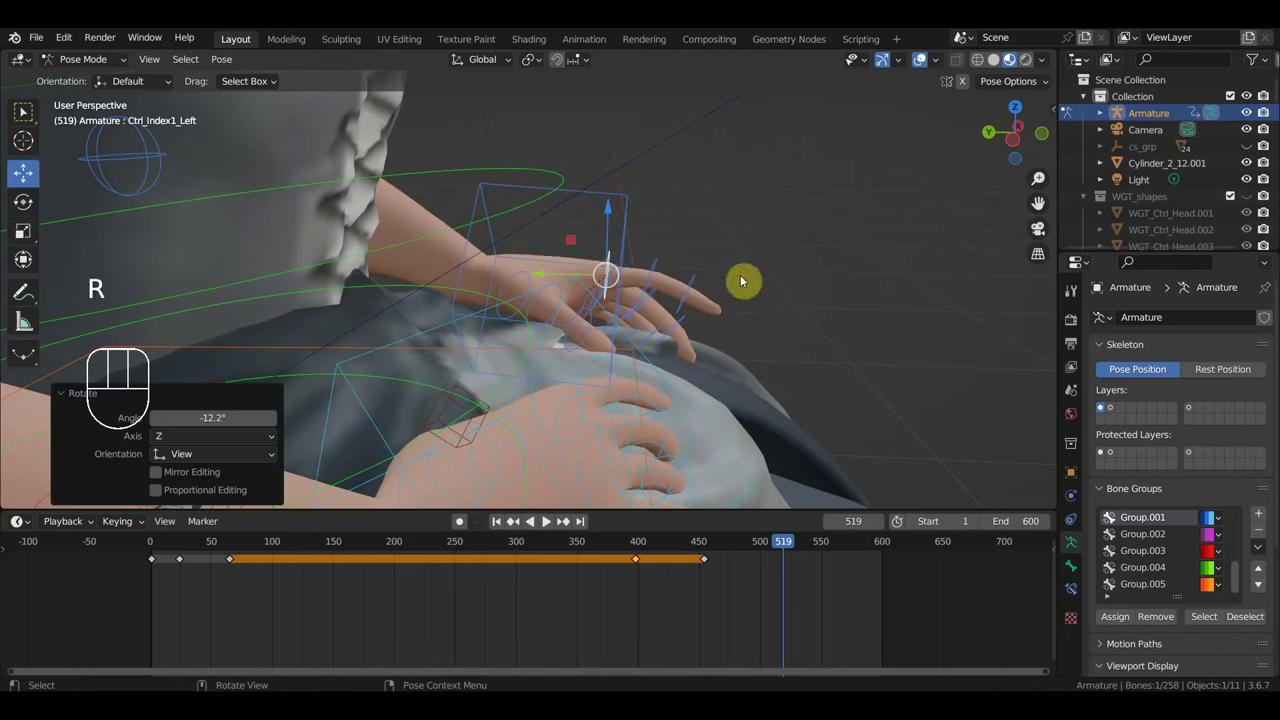
pyautogui.click(546, 298)
pyautogui.press('r')
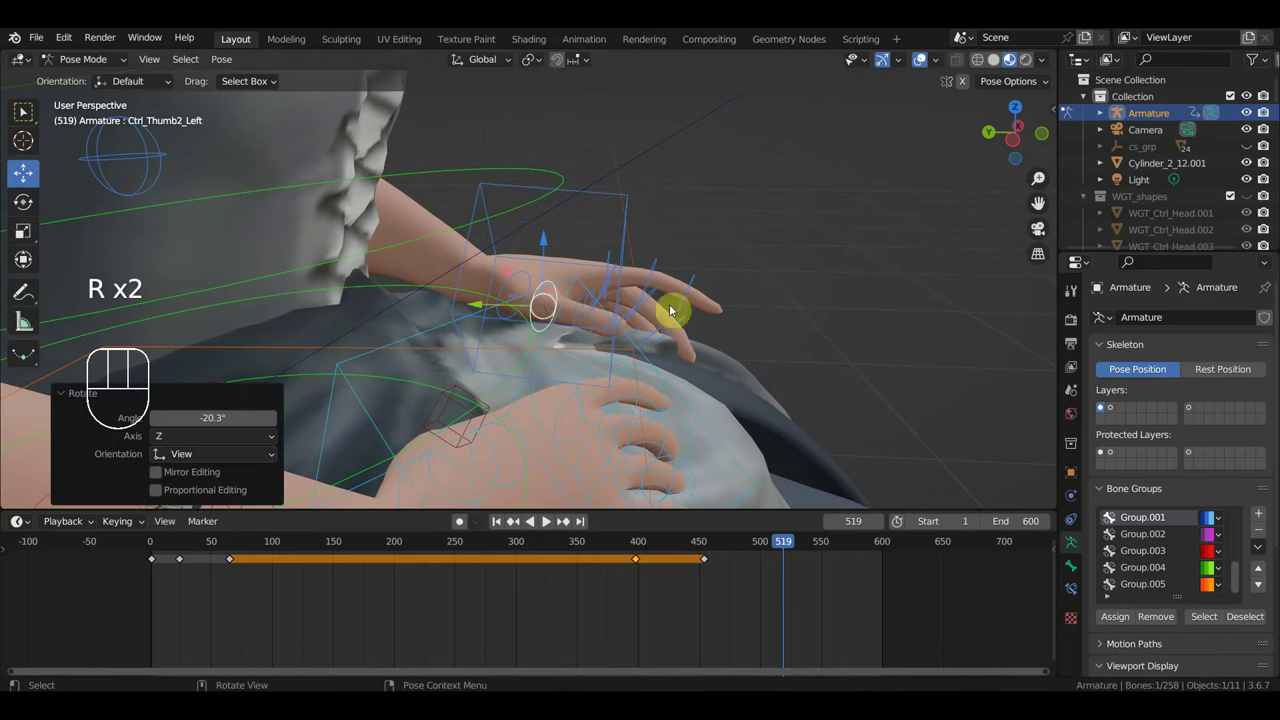
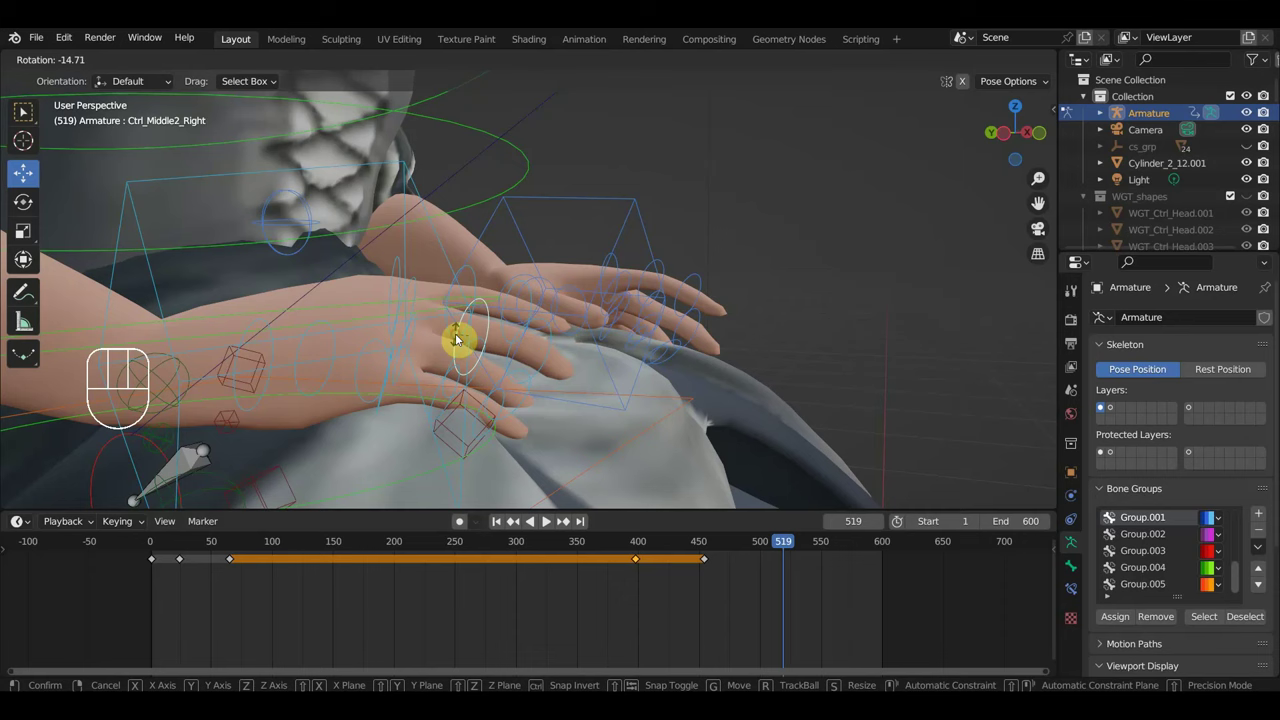
pyautogui.press('r')
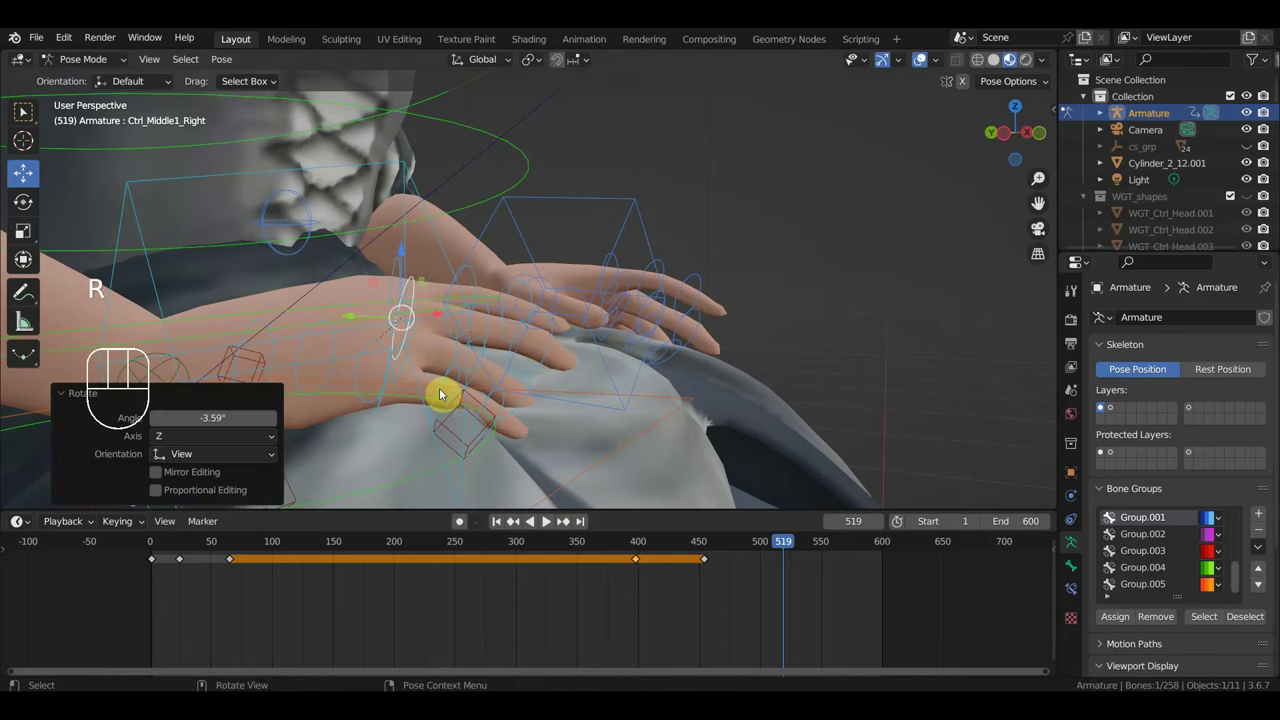
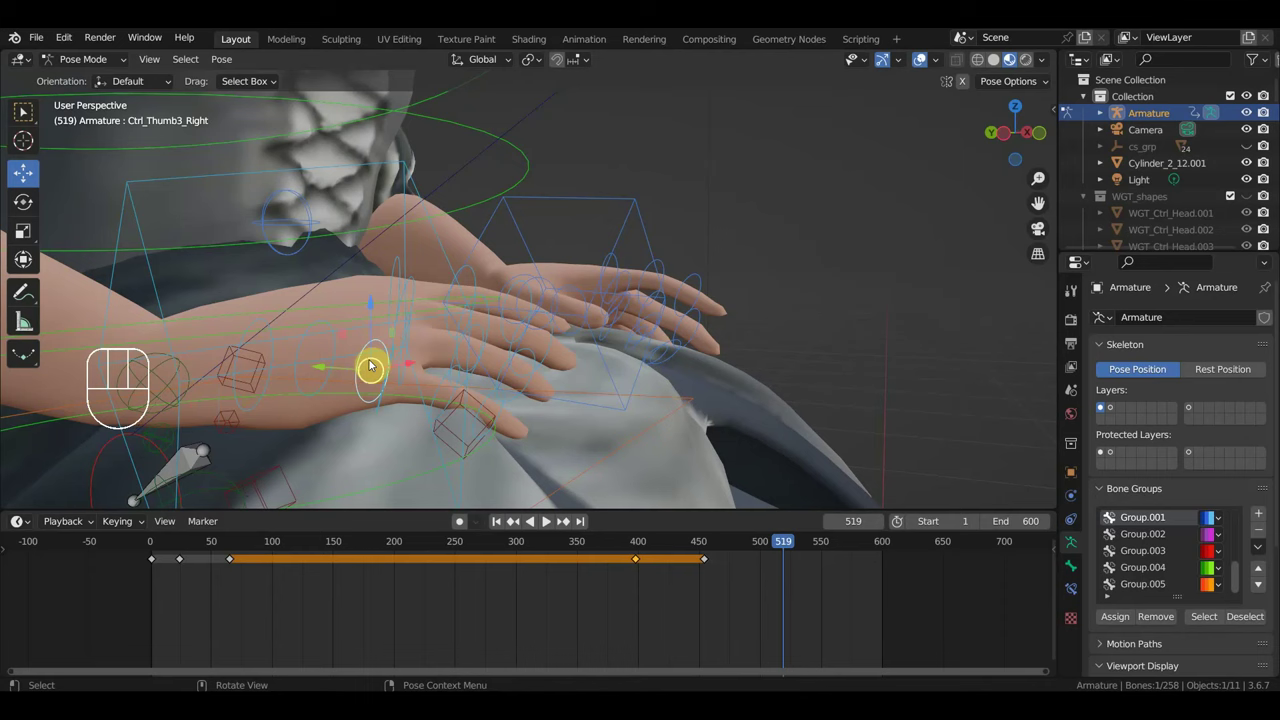
pyautogui.press('r')
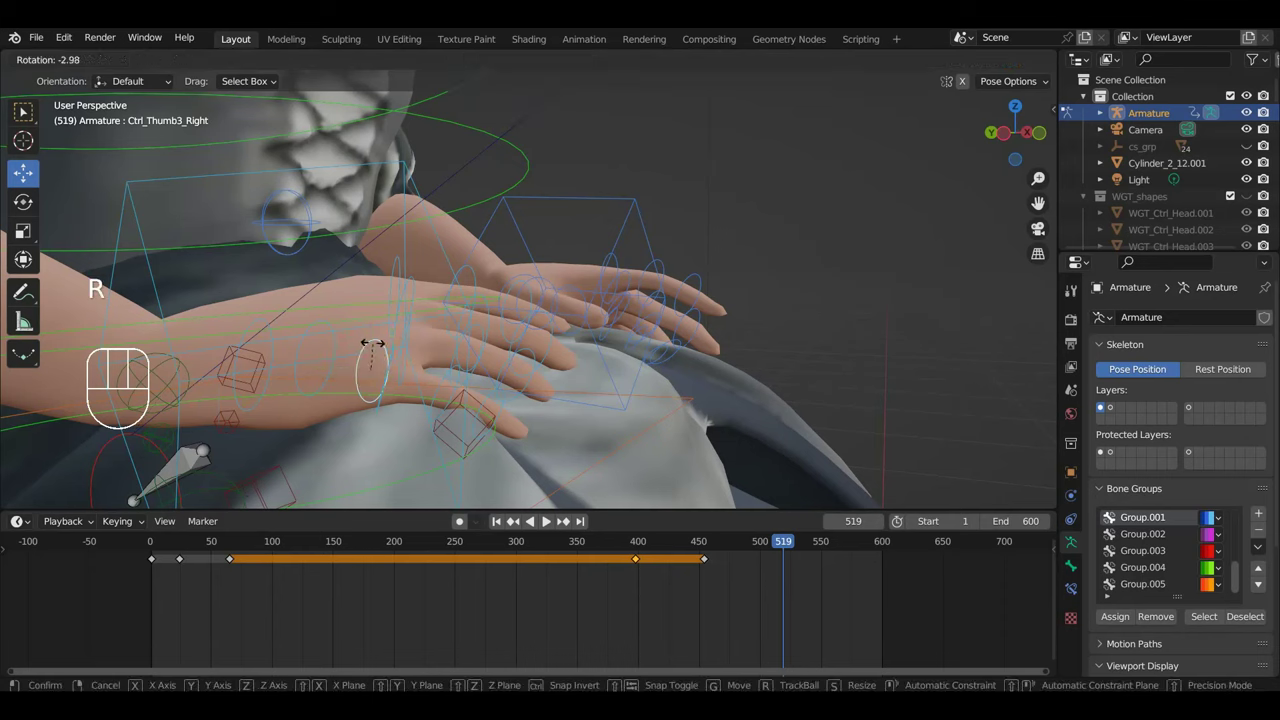
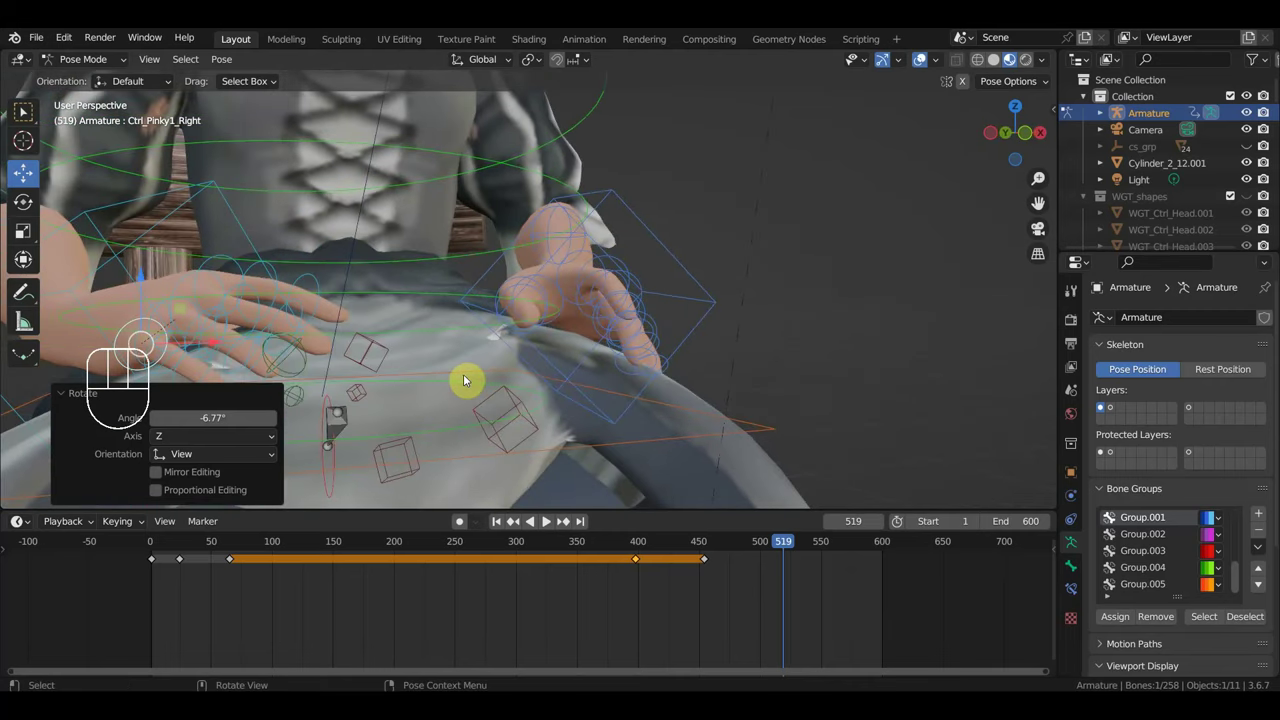
# Key Location & Rotation for every rig bone at frame 519, then scrub back to frame 427 over the left hand.
pyautogui.press('a')
pyautogui.press('i')
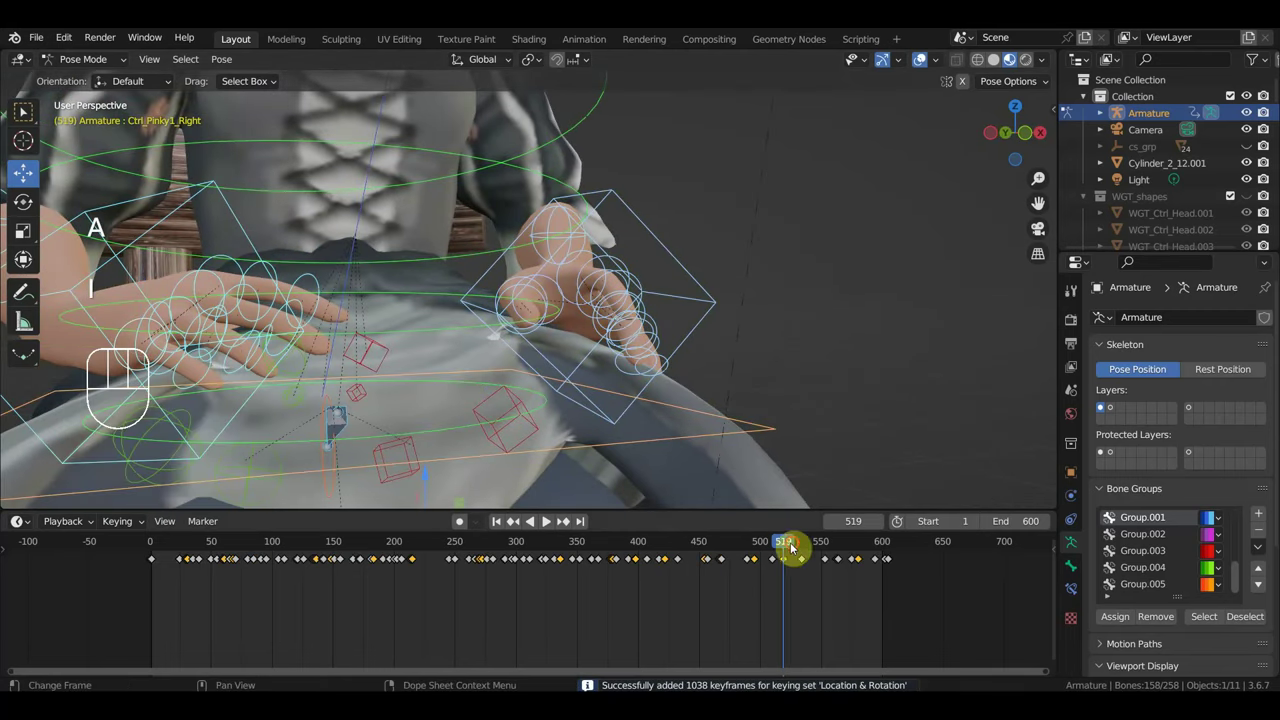
pyautogui.moveTo(810, 549); pyautogui.dragTo(757, 369)
pyautogui.moveTo(701, 298); pyautogui.dragTo(697, 275)
pyautogui.moveTo(732, 309); pyautogui.dragTo(800, 425)
pyautogui.moveTo(801, 414); pyautogui.dragTo(769, 377)
pyautogui.moveTo(805, 428); pyautogui.dragTo(707, 358)
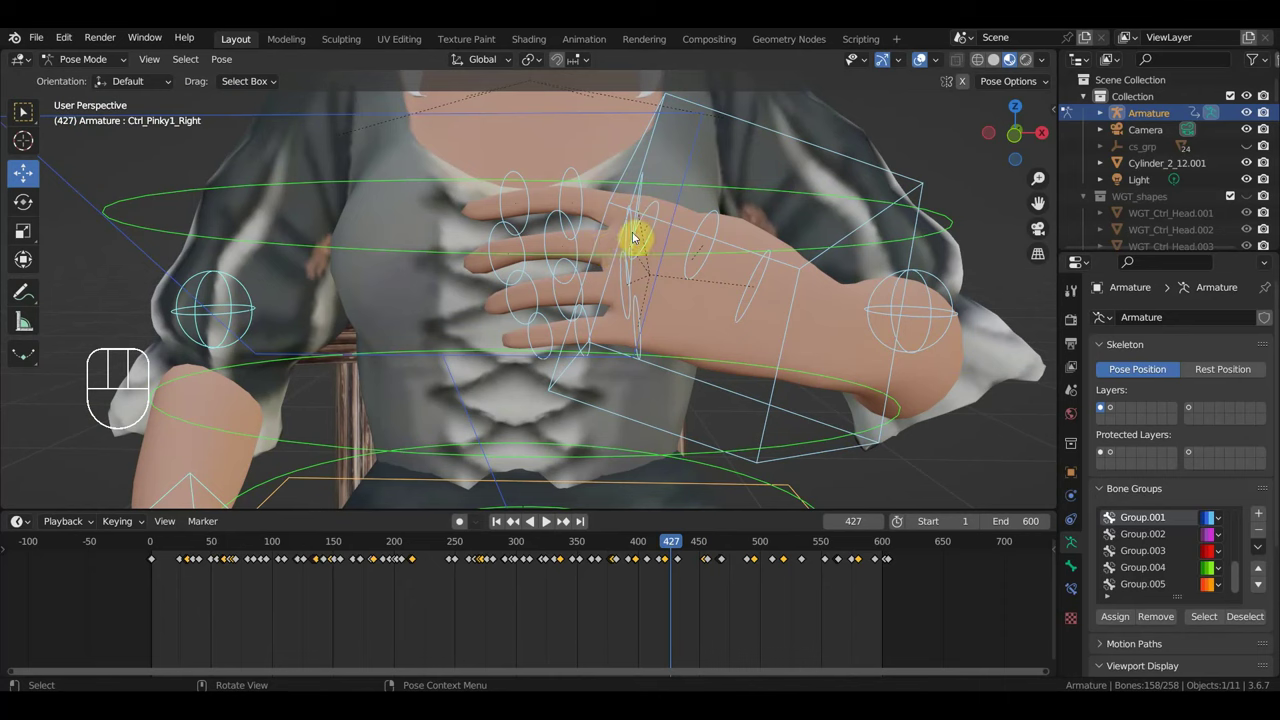
# Bend the left middle and ring fingers at frame 427 and key the whole rig's location and rotation.
pyautogui.click(634, 237)
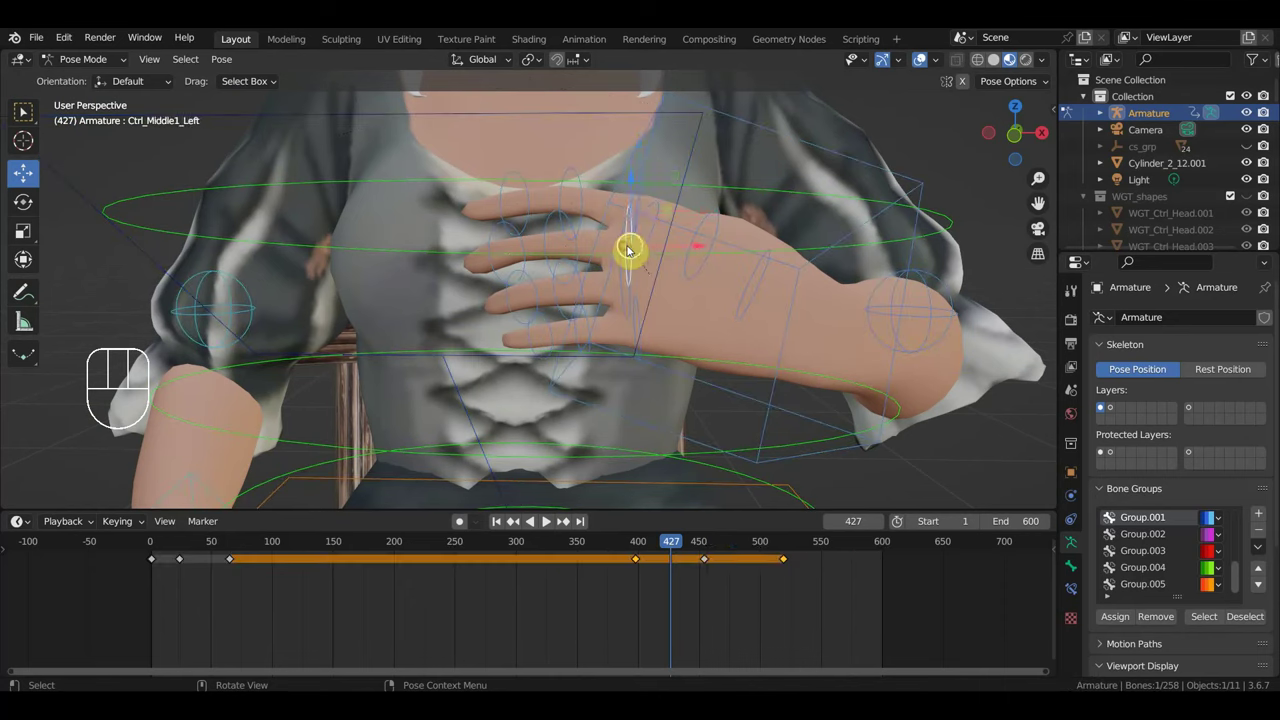
pyautogui.press('r')
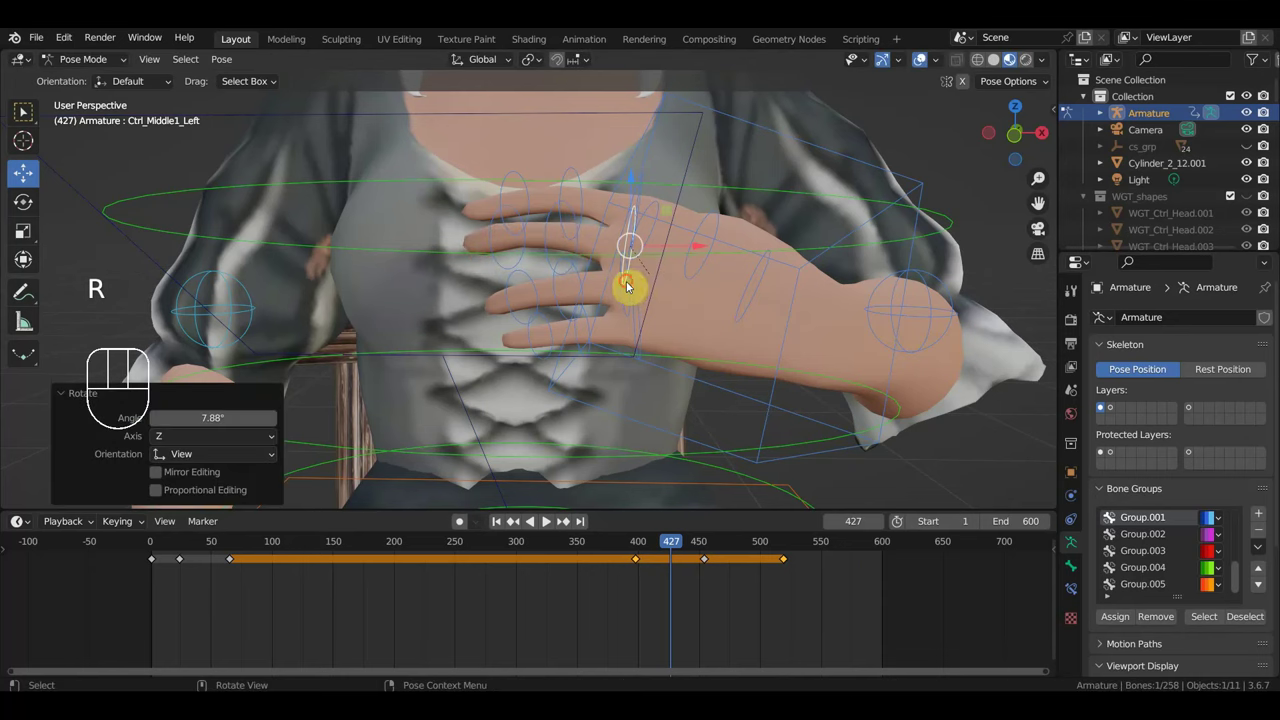
pyautogui.moveTo(629, 283); pyautogui.dragTo(650, 285)
pyautogui.click(626, 293)
pyautogui.click(631, 296)
pyautogui.press('r')
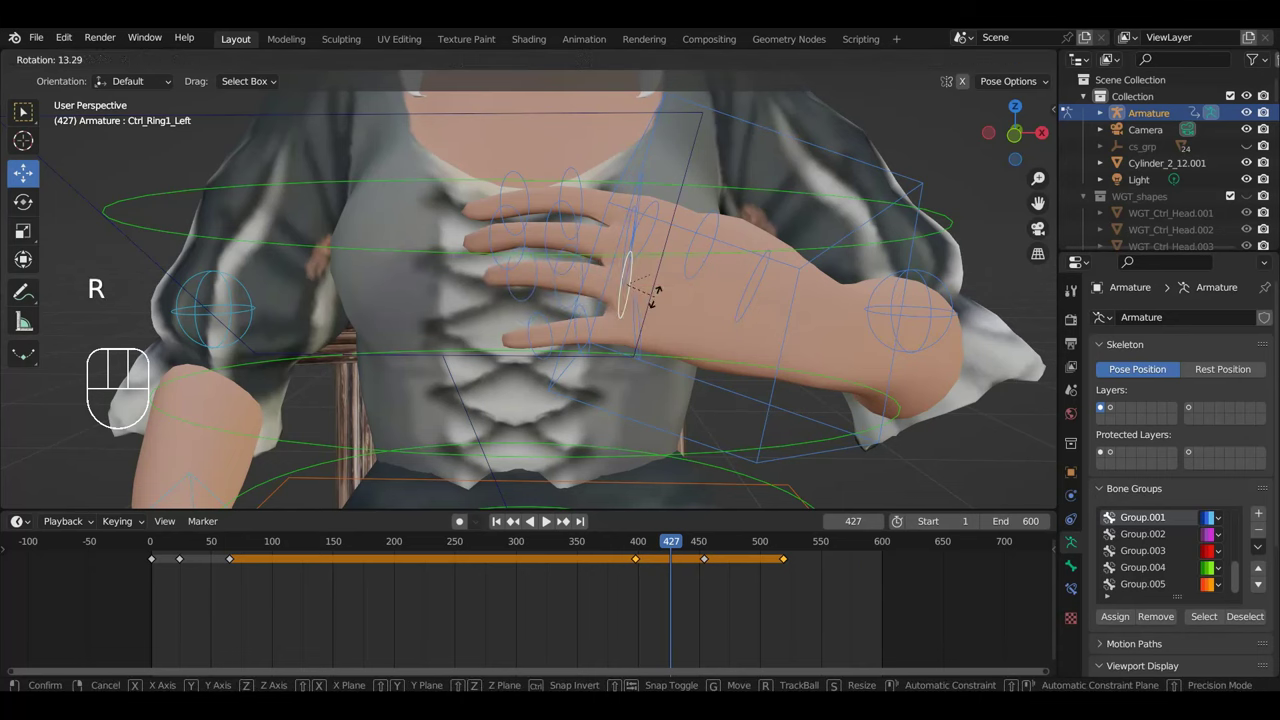
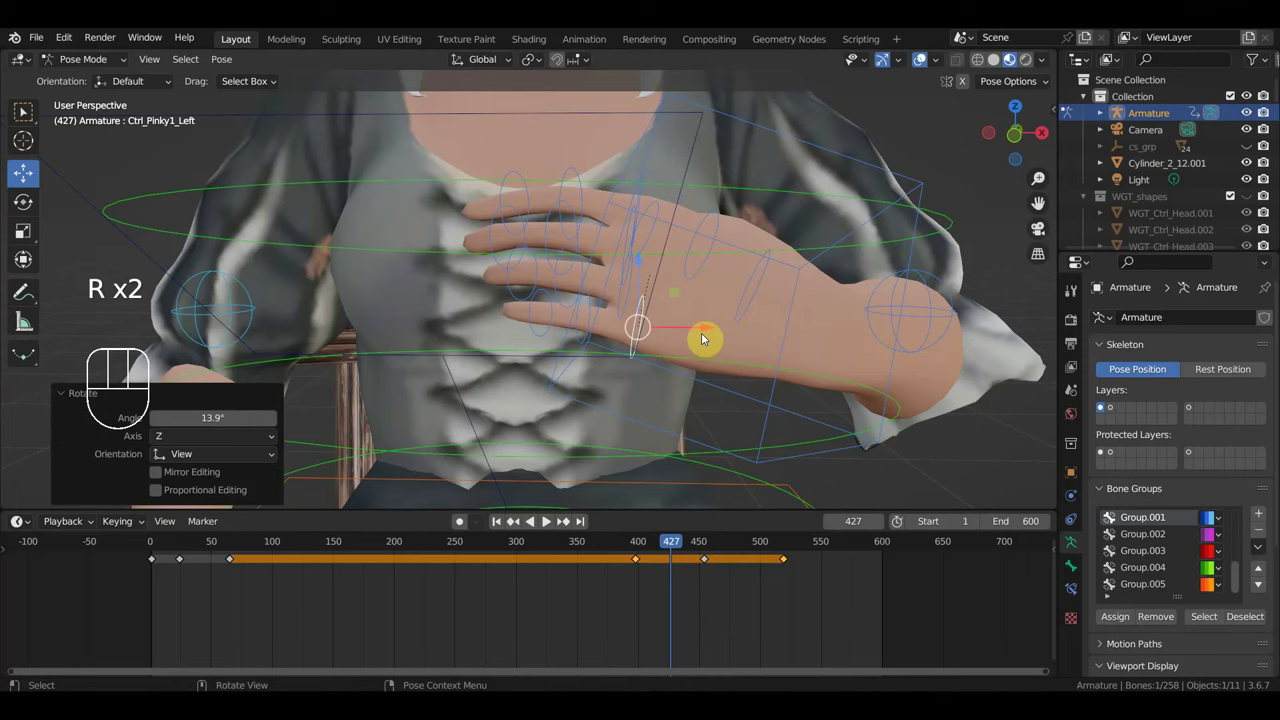
pyautogui.press('a')
pyautogui.press('i')
# At frame 460 bend the left index and pinky fingers and key the whole rig's location and rotation.
pyautogui.moveTo(695, 547); pyautogui.dragTo(716, 539)
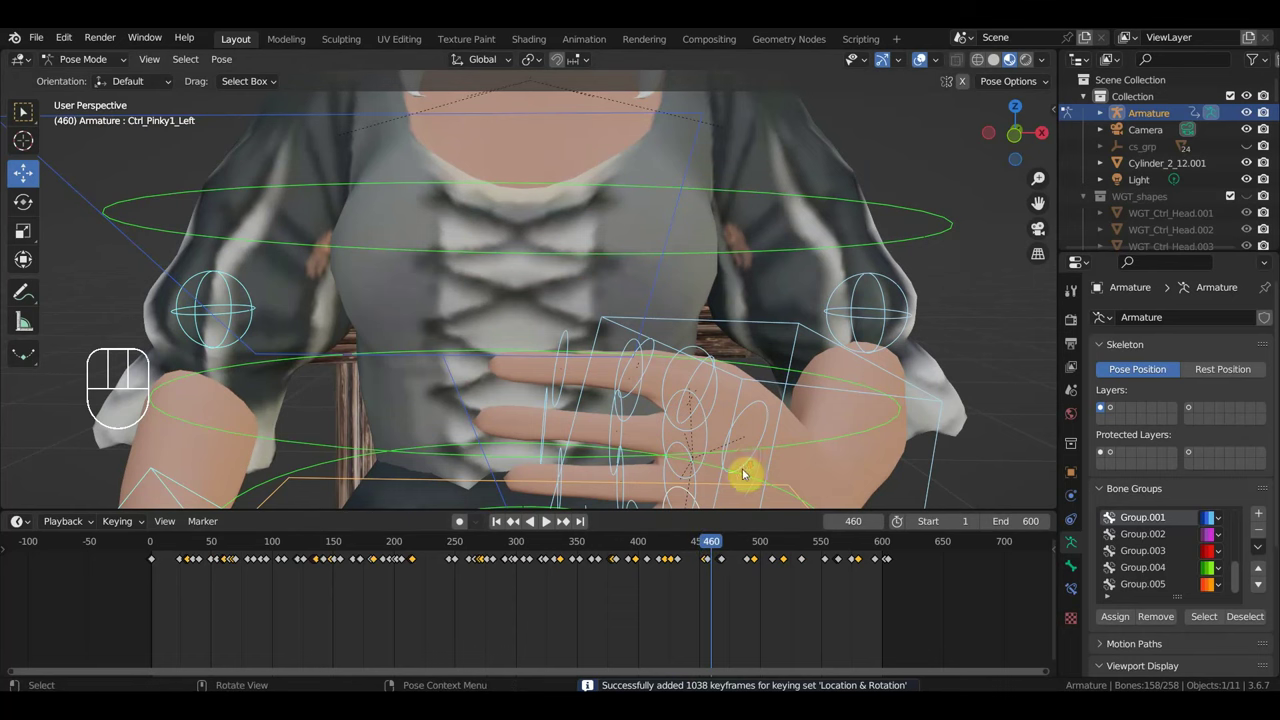
pyautogui.moveTo(730, 363); pyautogui.dragTo(669, 285)
pyautogui.middleClick(644, 289)
pyautogui.middleClick(618, 287)
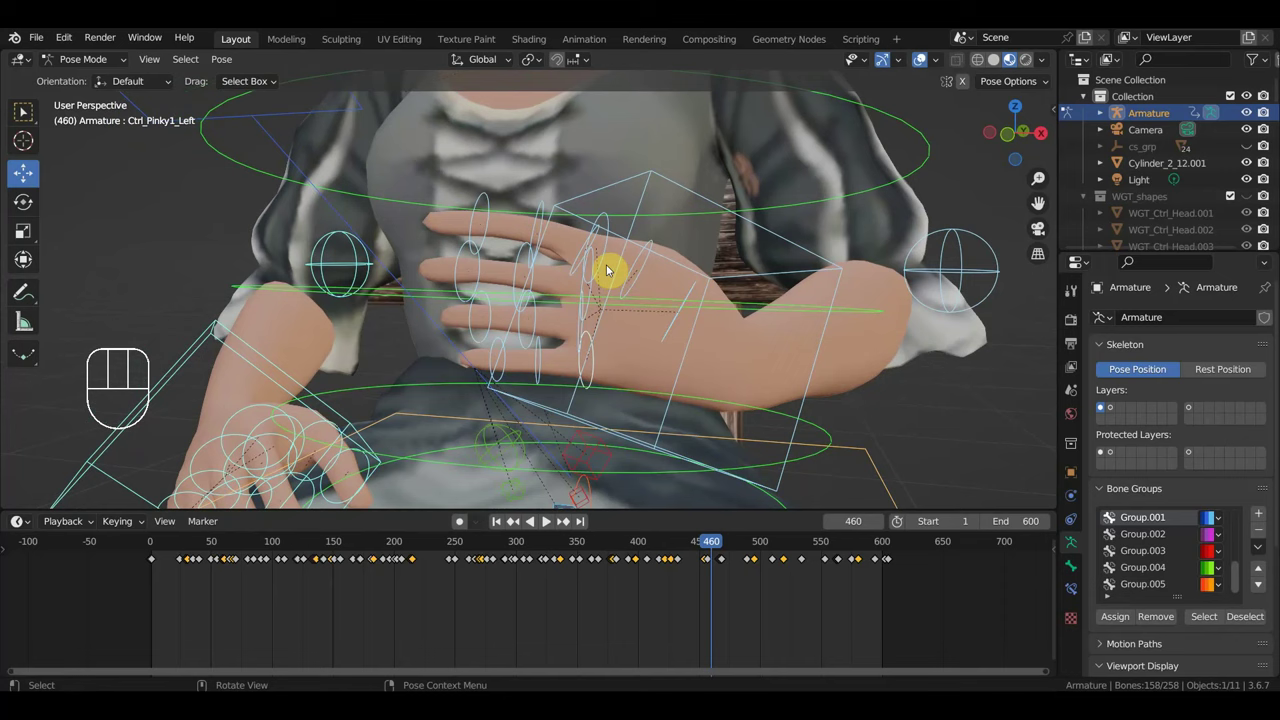
pyautogui.click(608, 249)
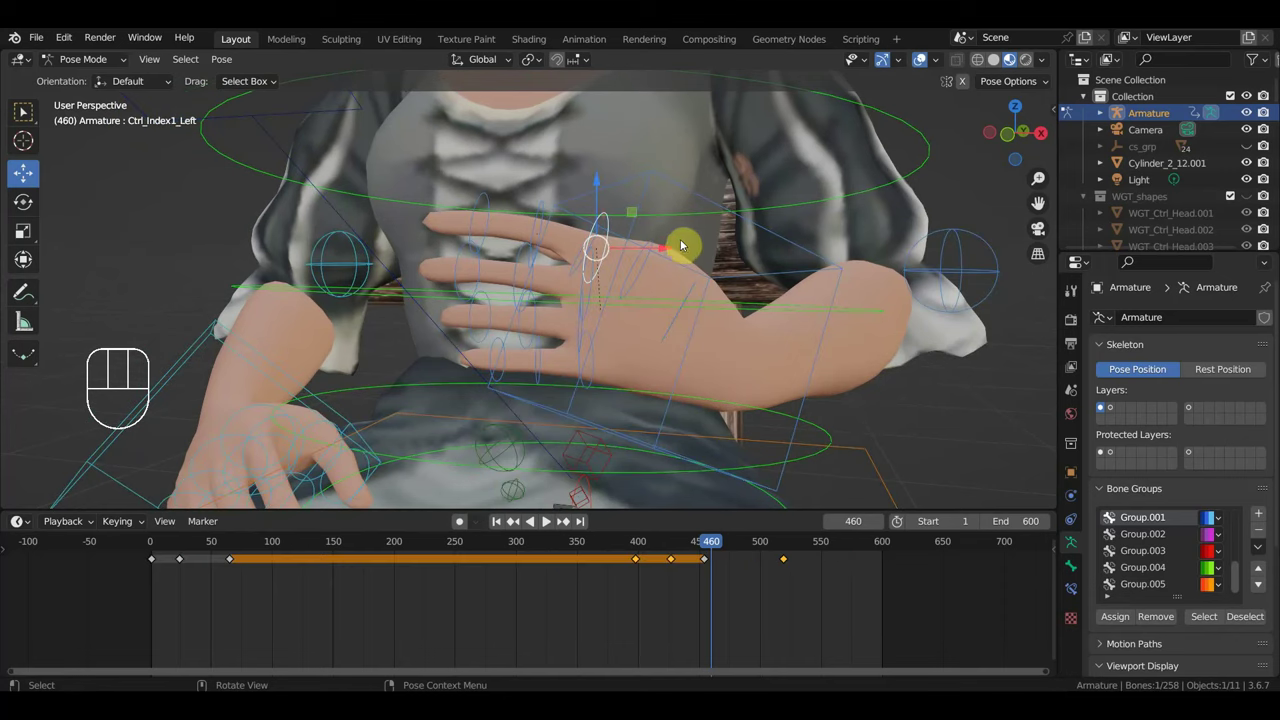
pyautogui.press('r')
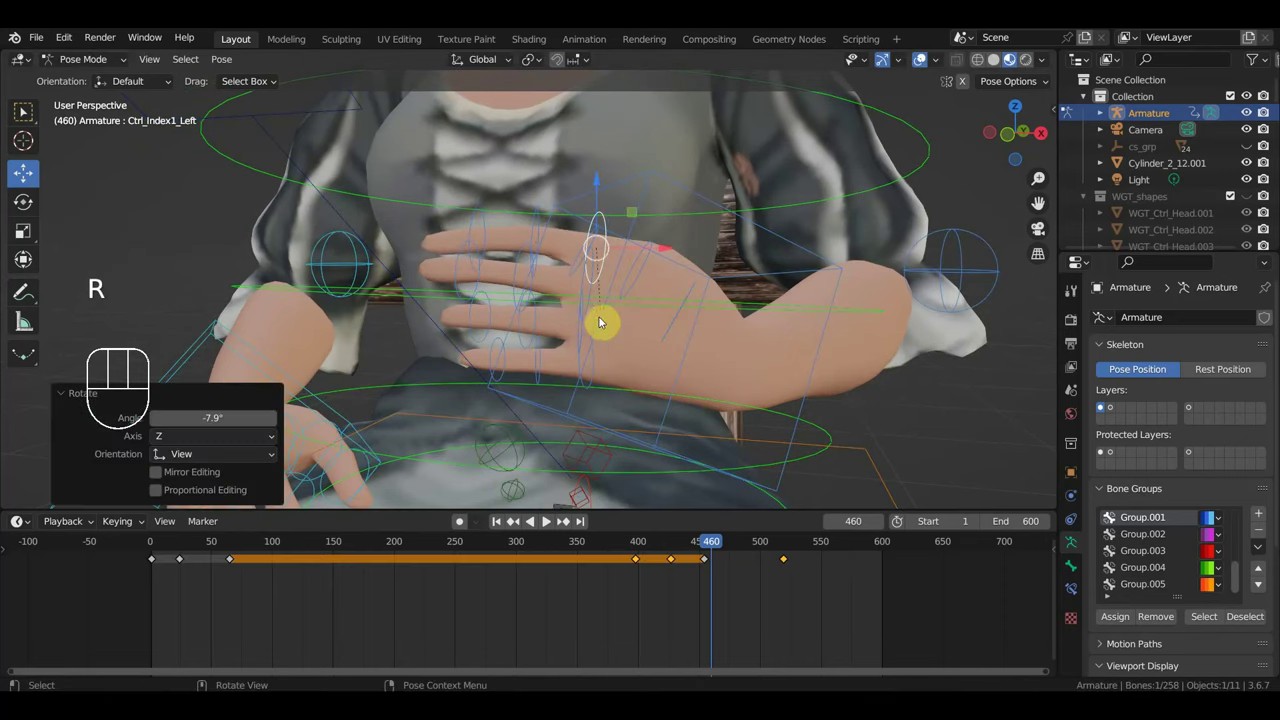
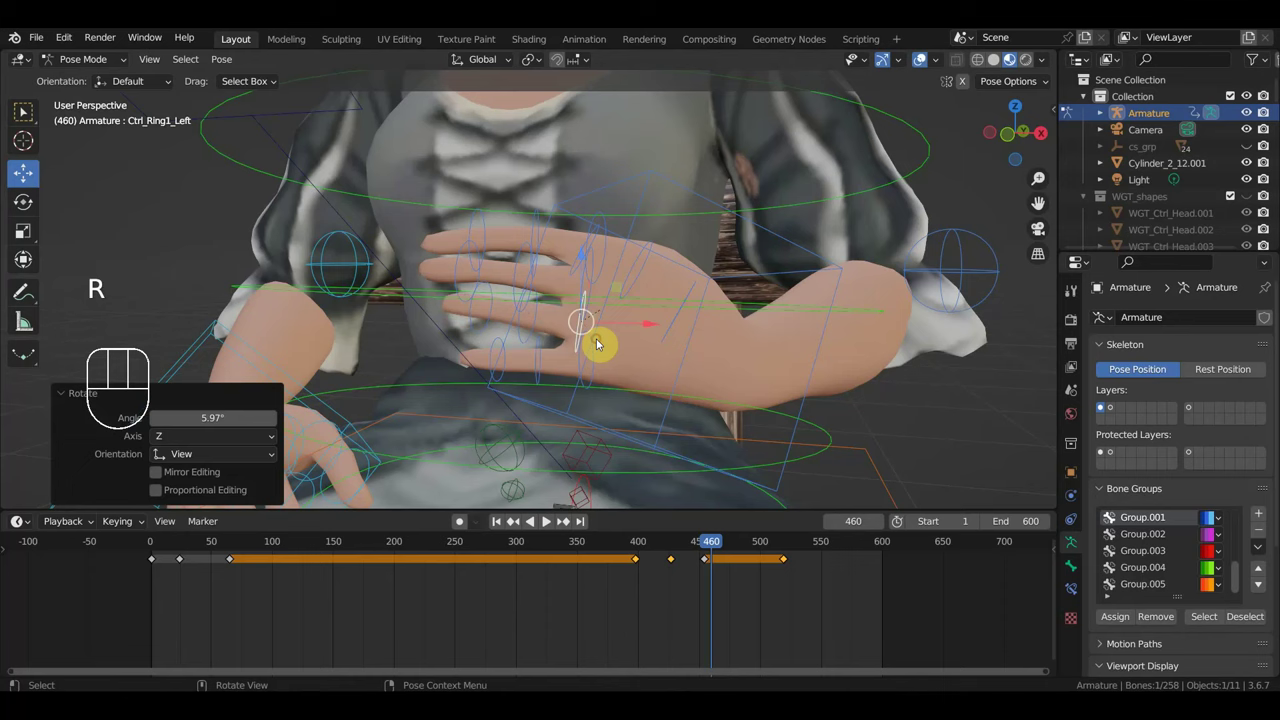
pyautogui.click(594, 362)
pyautogui.click(598, 371)
pyautogui.press('r')
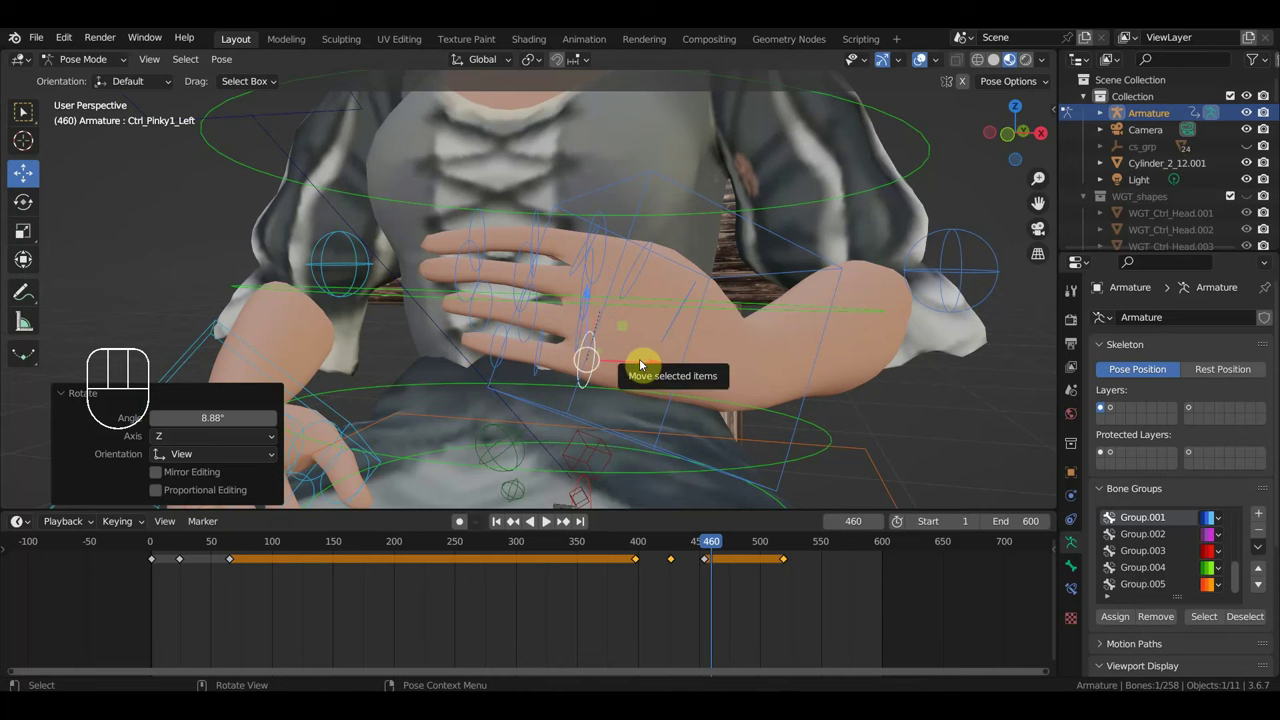
pyautogui.press('a')
pyautogui.press('i')
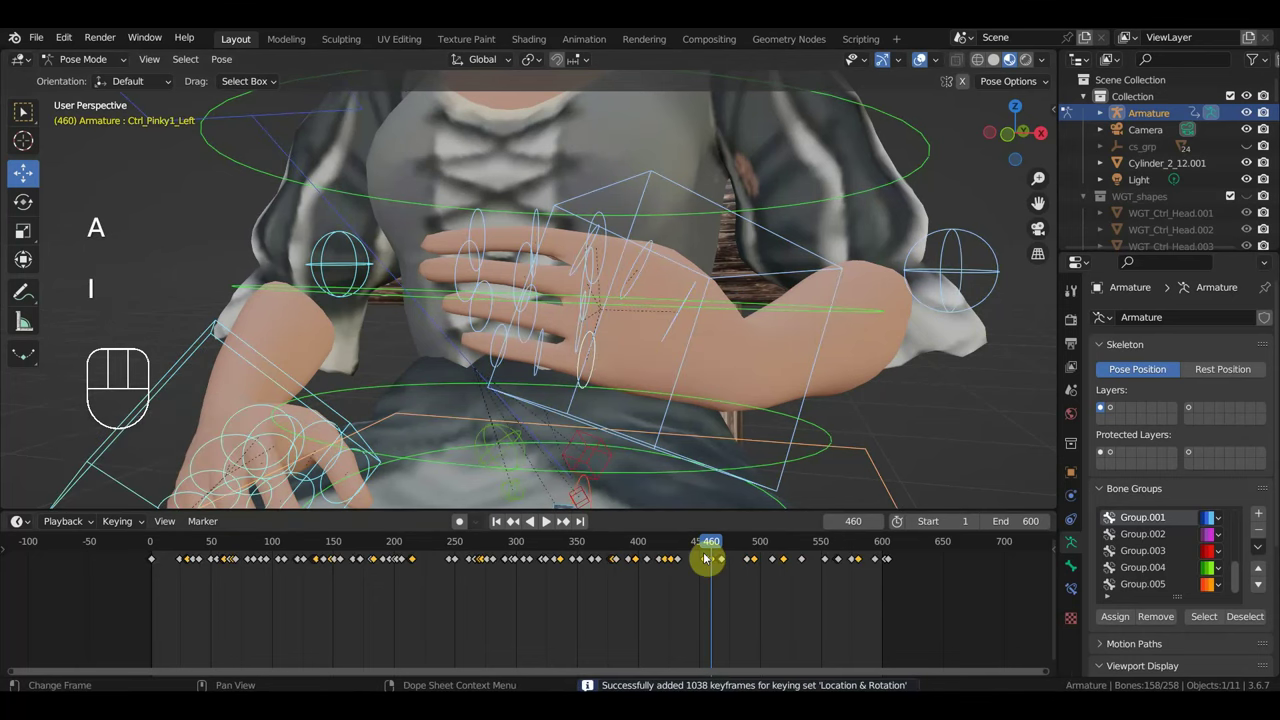
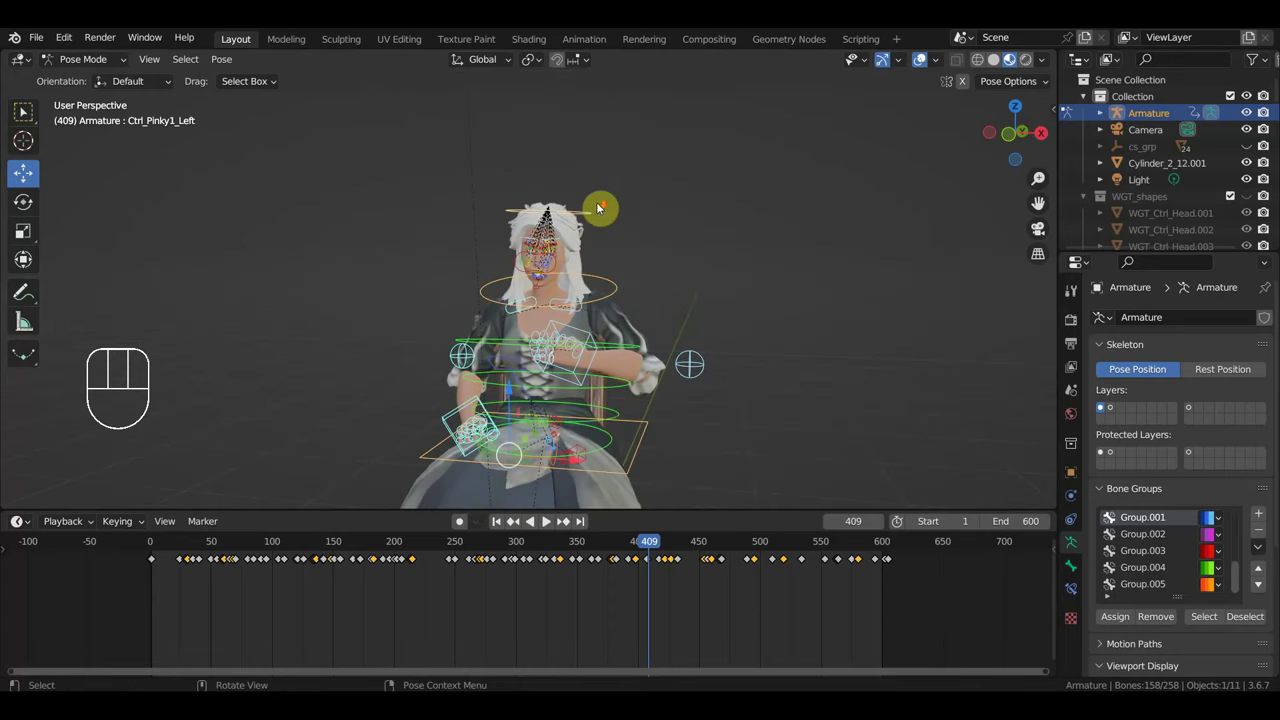
# Leave Pose Mode, face the woman front-on and select the hair mesh.
pyautogui.press('KP_1')
pyautogui.moveTo(613, 247); pyautogui.dragTo(637, 255)
pyautogui.click(90, 61)
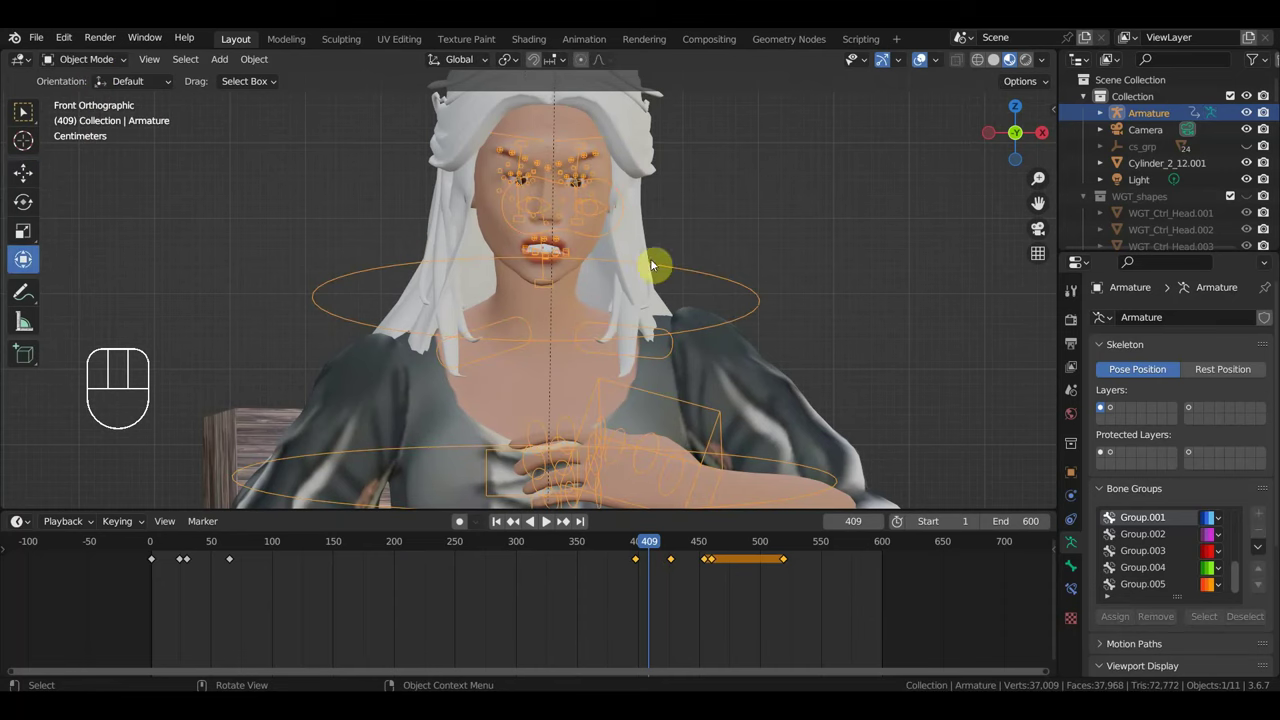
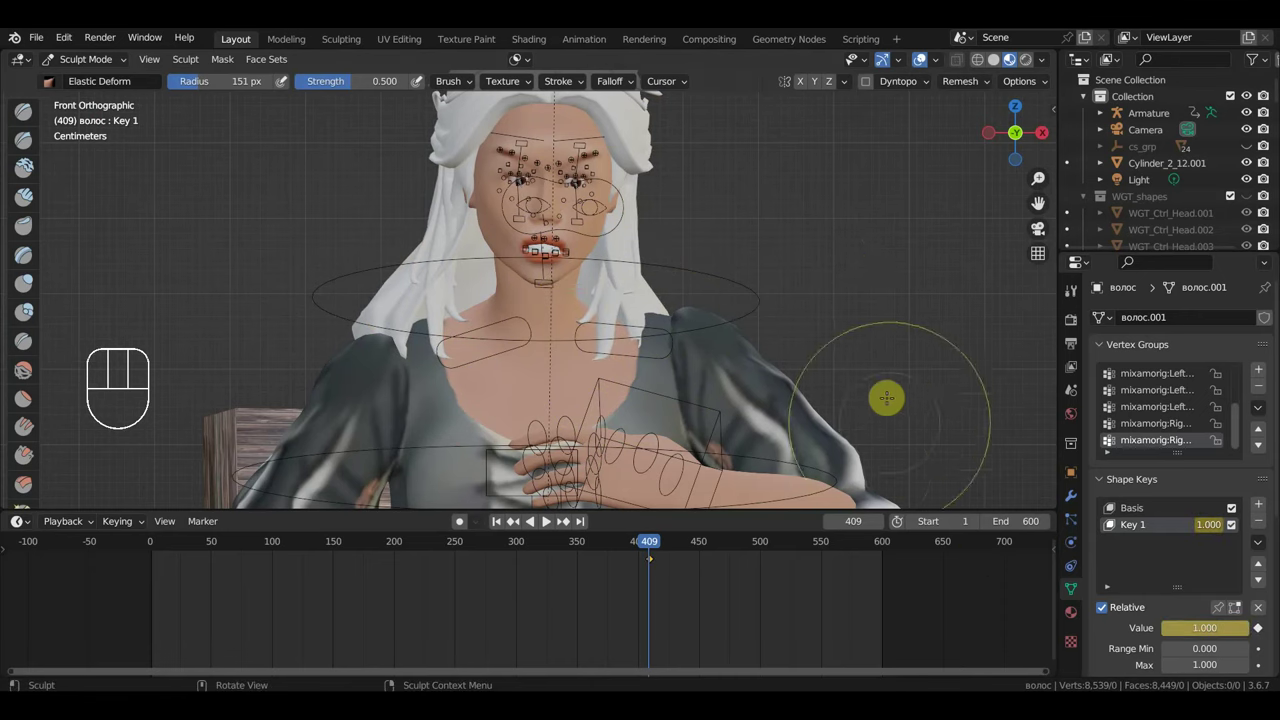
# Scrub frames to preview the hair and shrink the Elastic Deform sculpt brush for Key 2.
pyautogui.moveTo(664, 553); pyautogui.dragTo(987, 571)
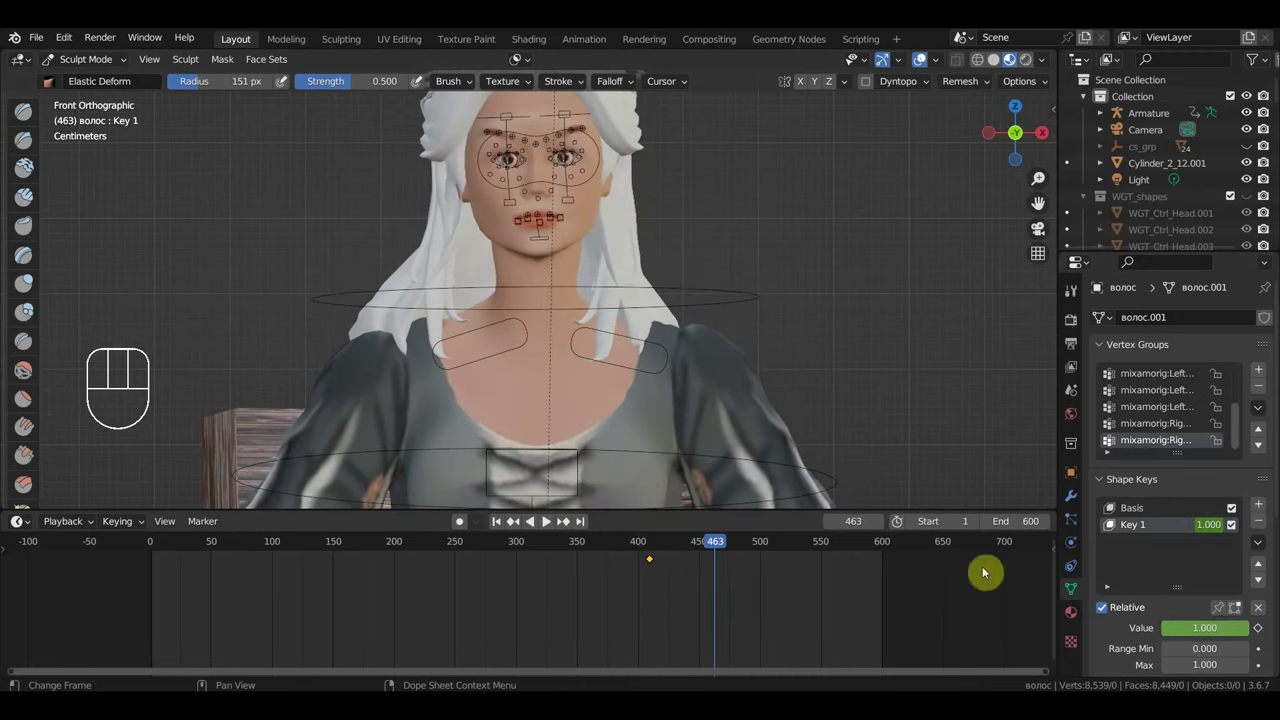
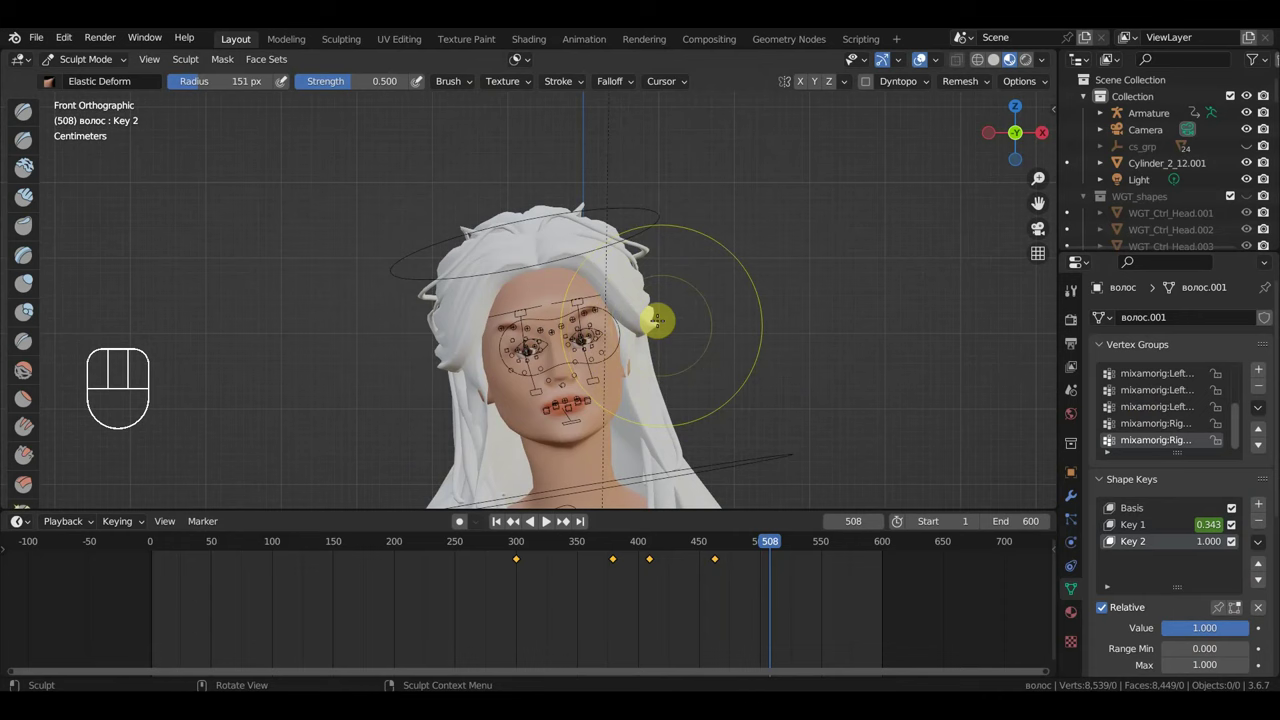
pyautogui.press('f')
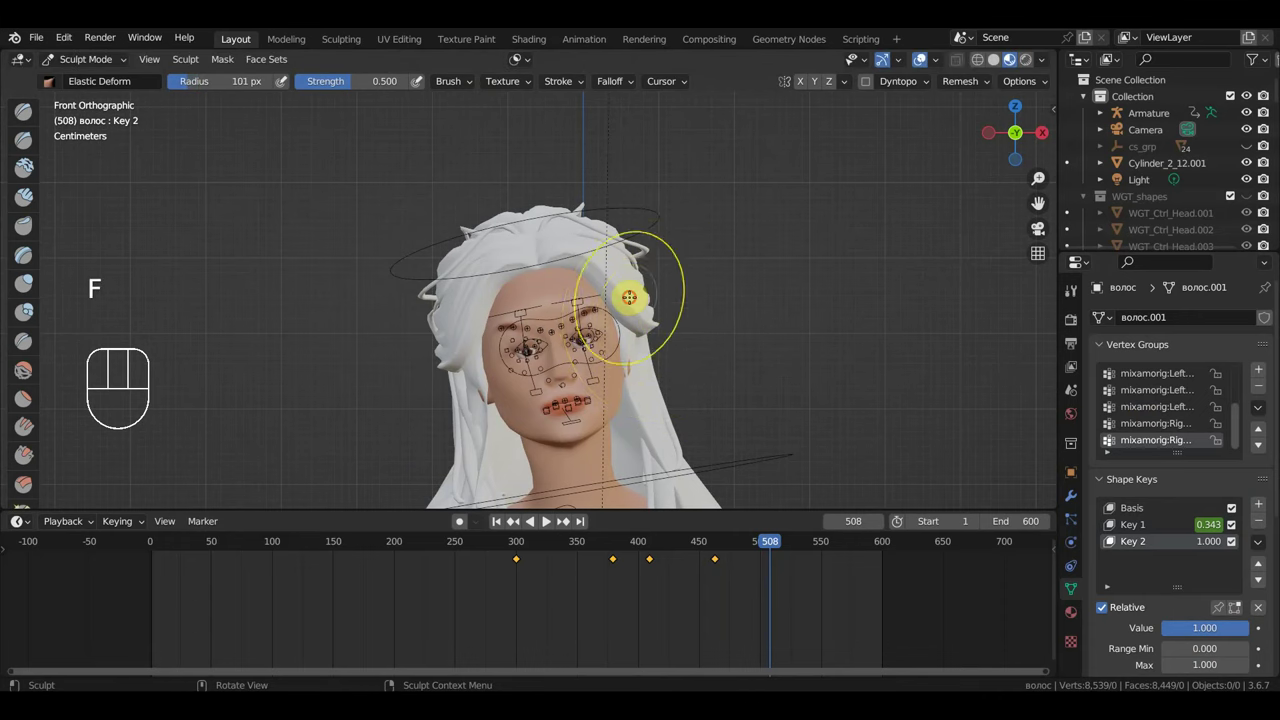
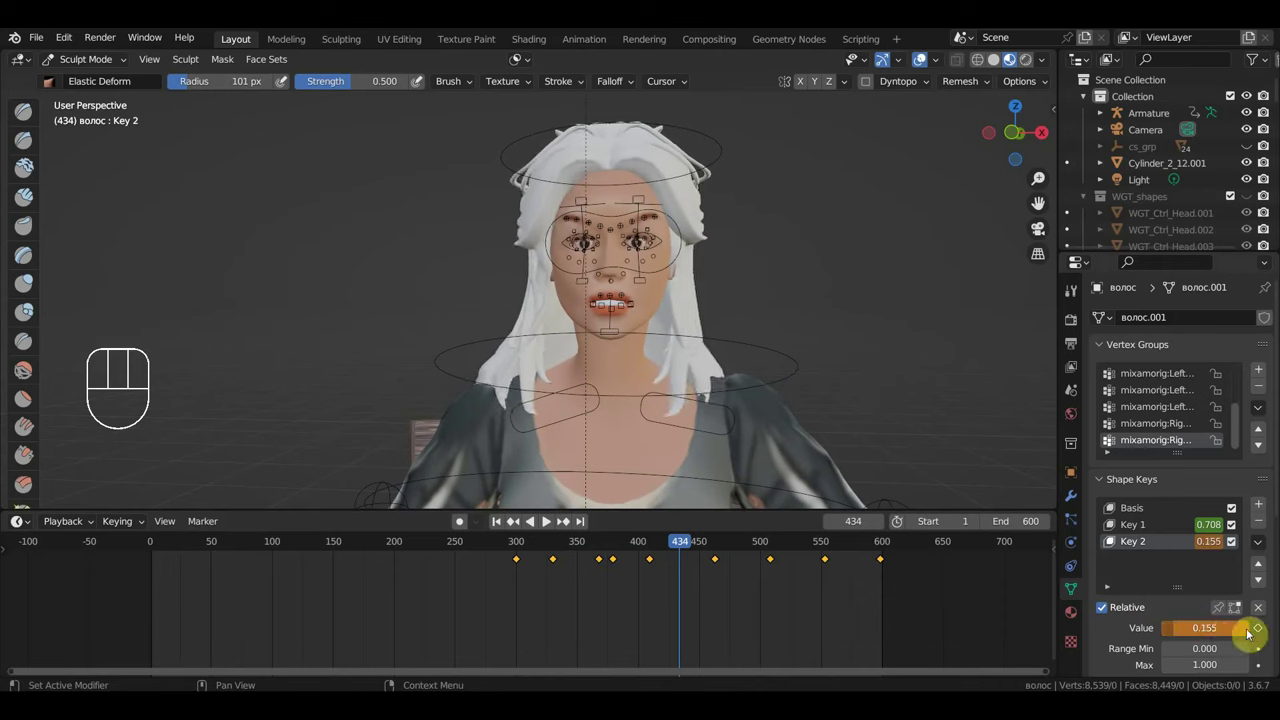
# Keyframe a hair shape-key value from the Shape Keys panel.
pyautogui.click(1264, 633)
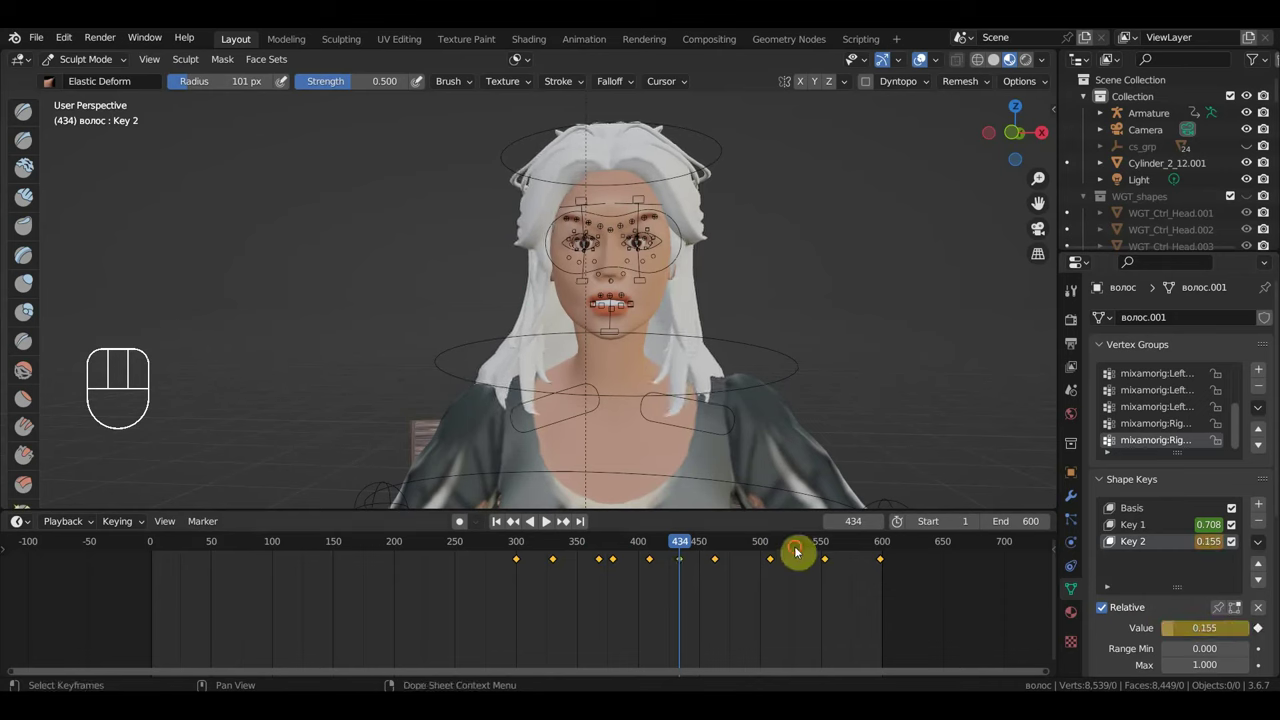
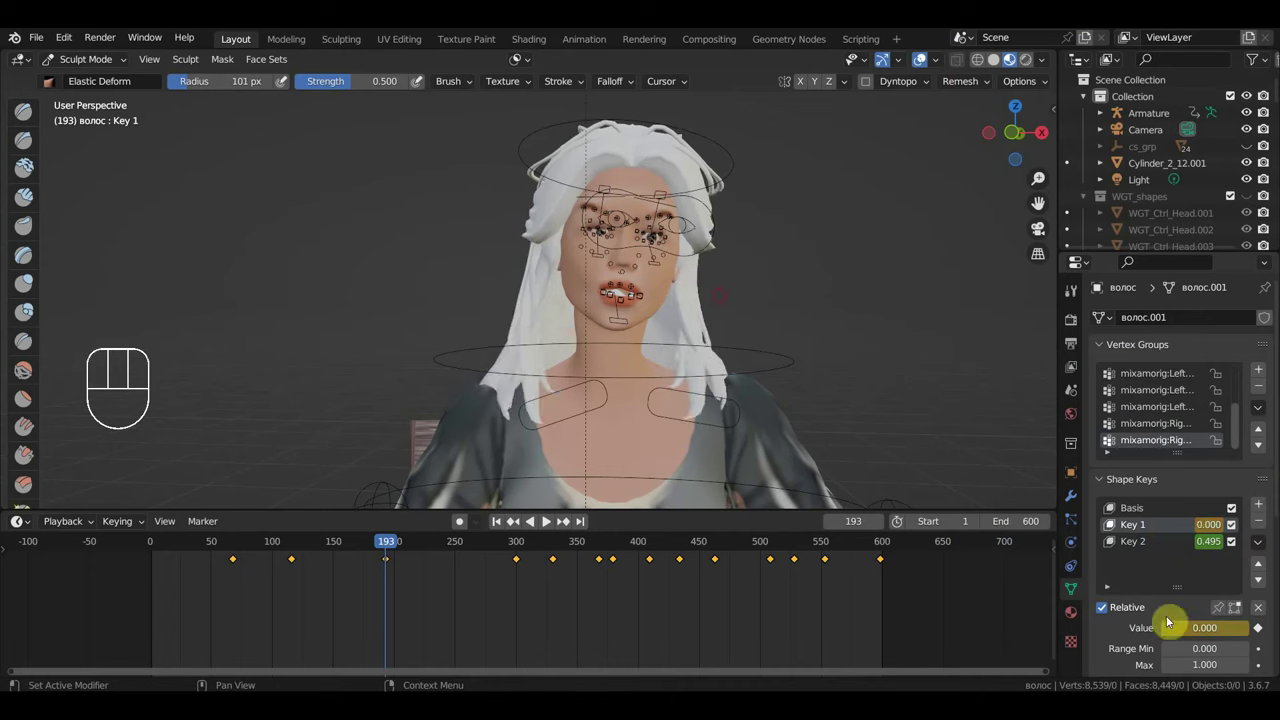
# Keyframe the hair shape-key value and set the Key 2 amount at frame 193.
pyautogui.click(1263, 629)
pyautogui.click(1263, 629)
pyautogui.click(1176, 547)
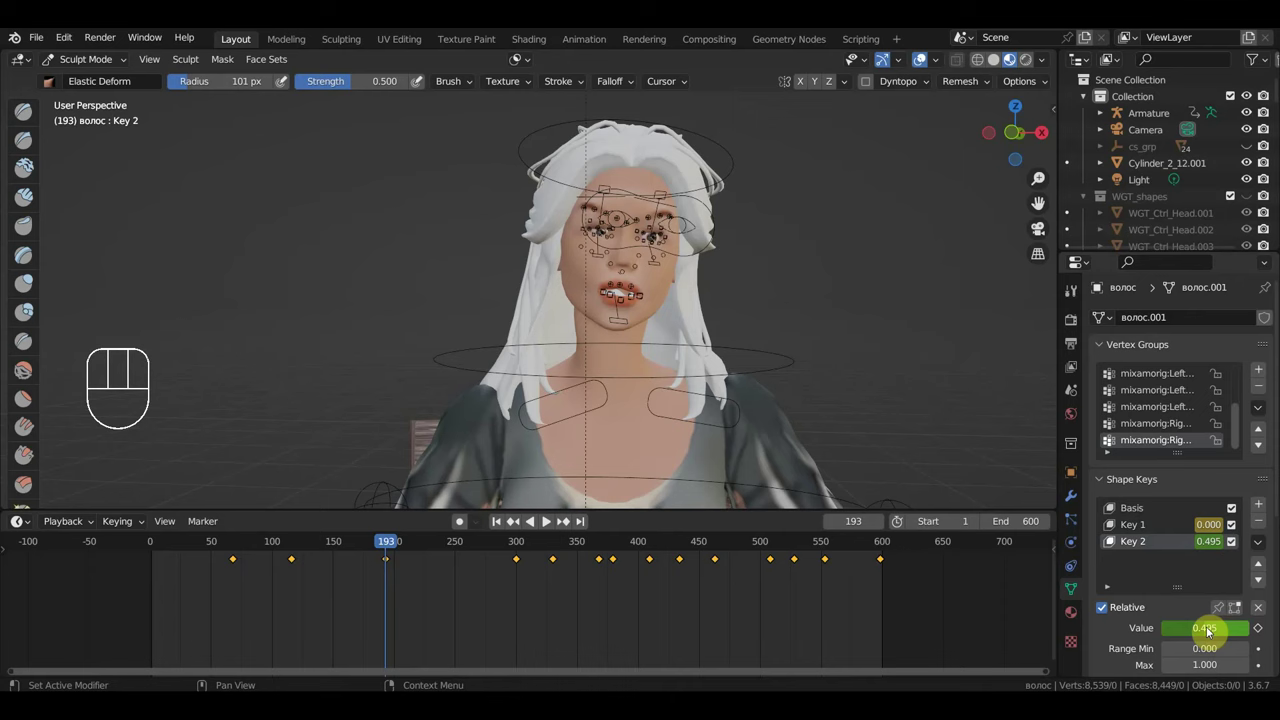
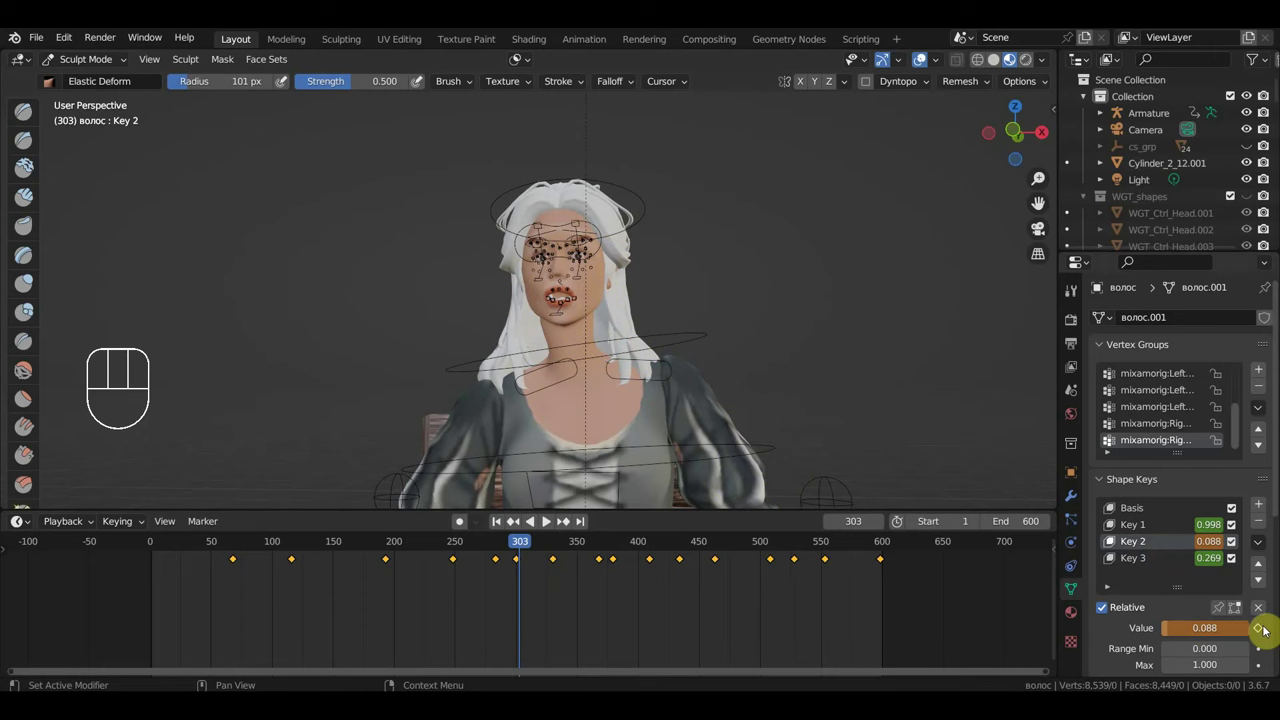
# Keyframe Key 2, adjust the Key 1 amount around frame 516, then jump back near frame 300.
pyautogui.click(1262, 632)
pyautogui.moveTo(1142, 531); pyautogui.dragTo(1171, 538)
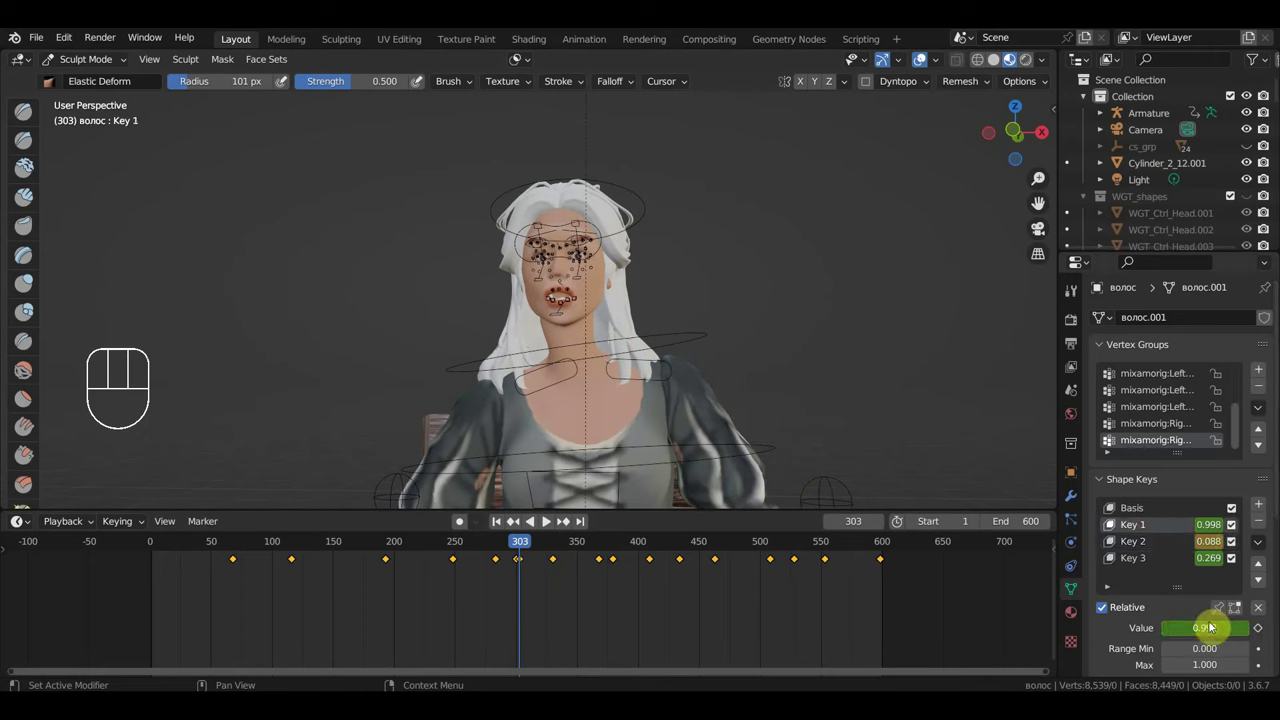
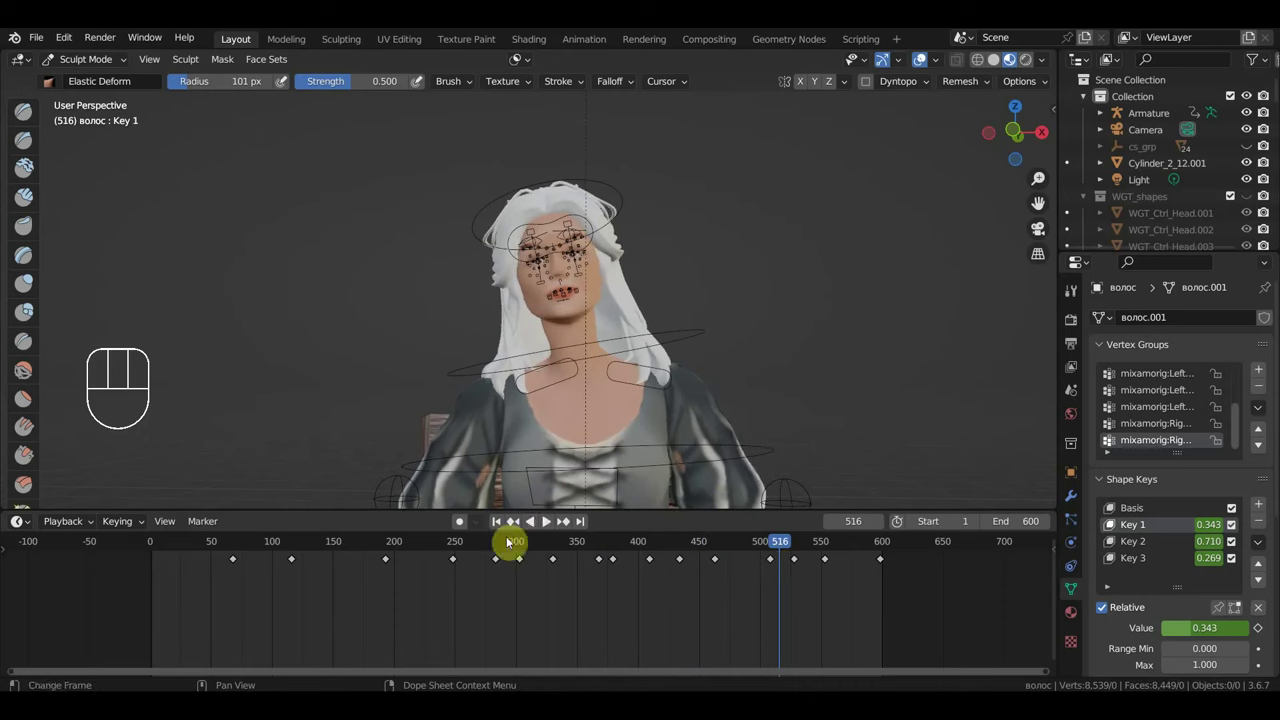
pyautogui.click(525, 541)
# Play the animation to preview the facial motion.
pyautogui.press('space')
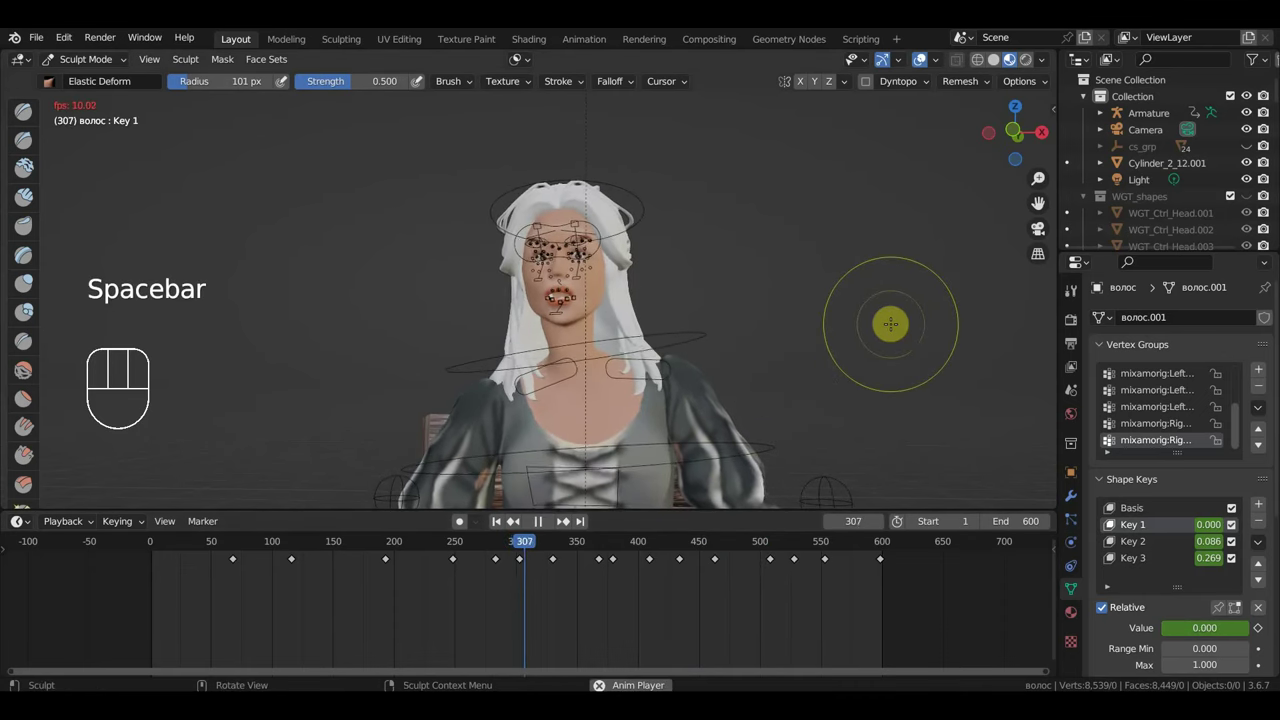
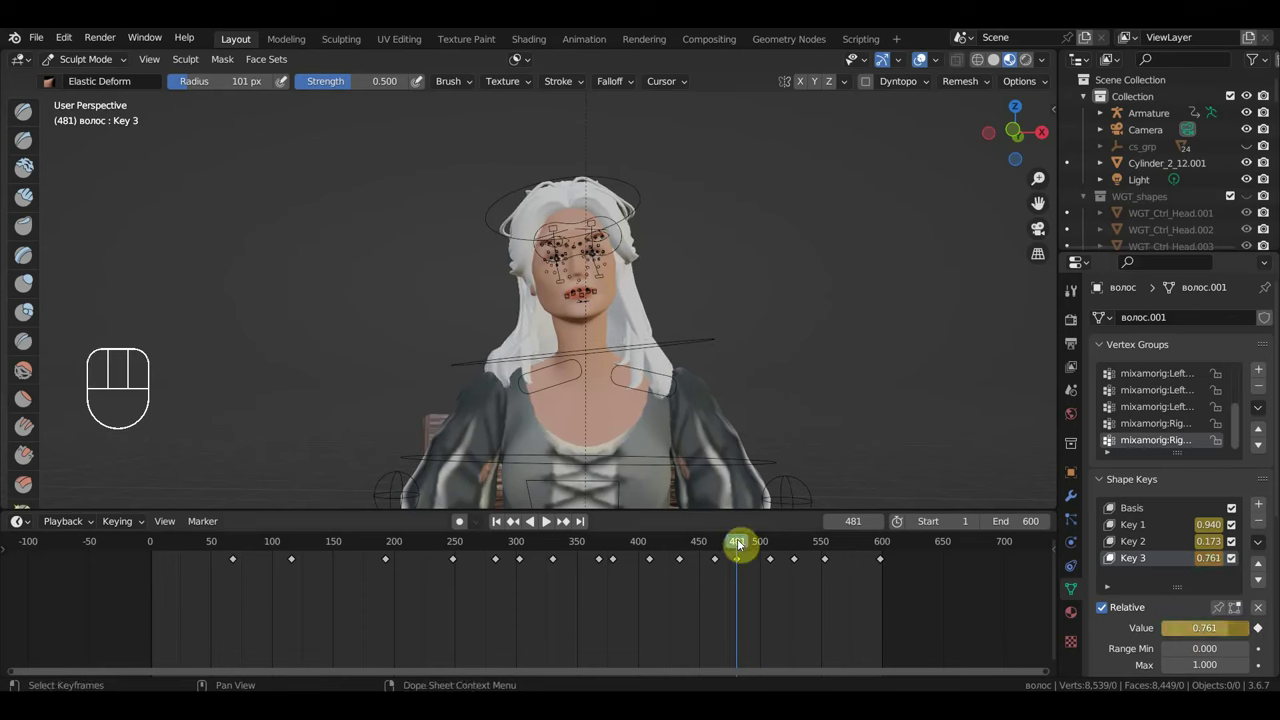
# Scrub to frame 409 and keyframe Key 1 at zero there.
pyautogui.moveTo(755, 546); pyautogui.dragTo(673, 585)
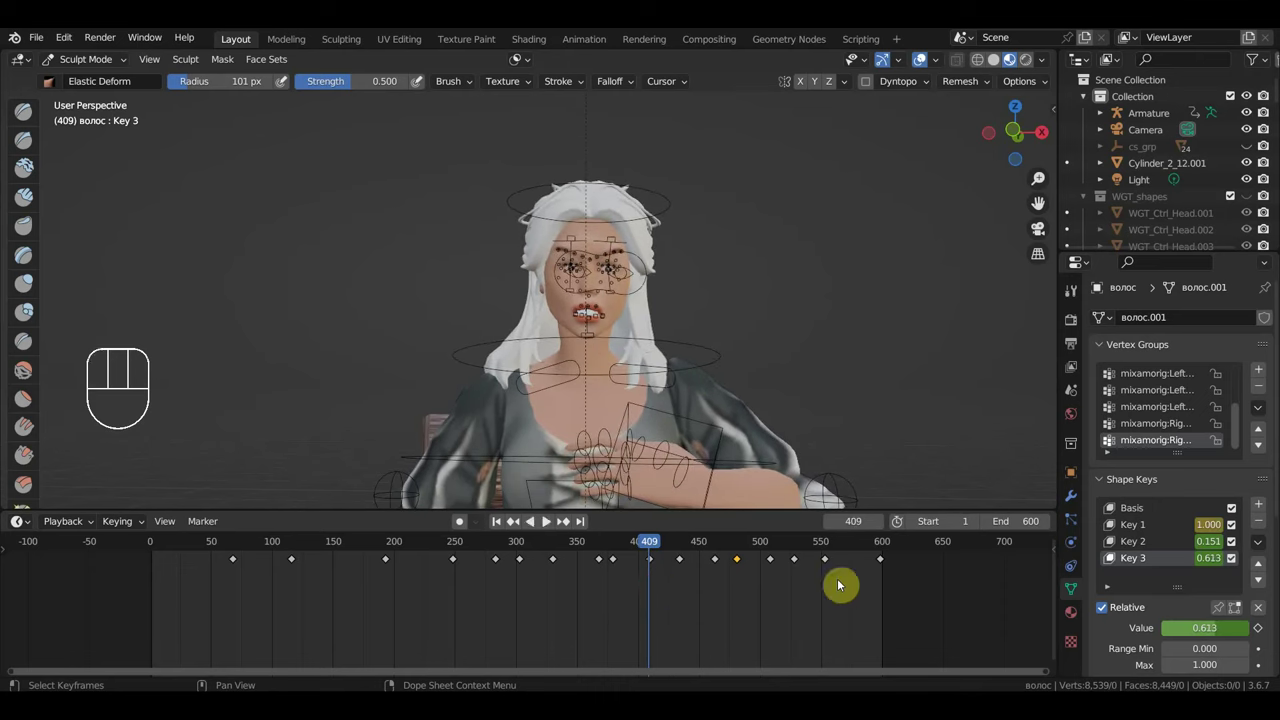
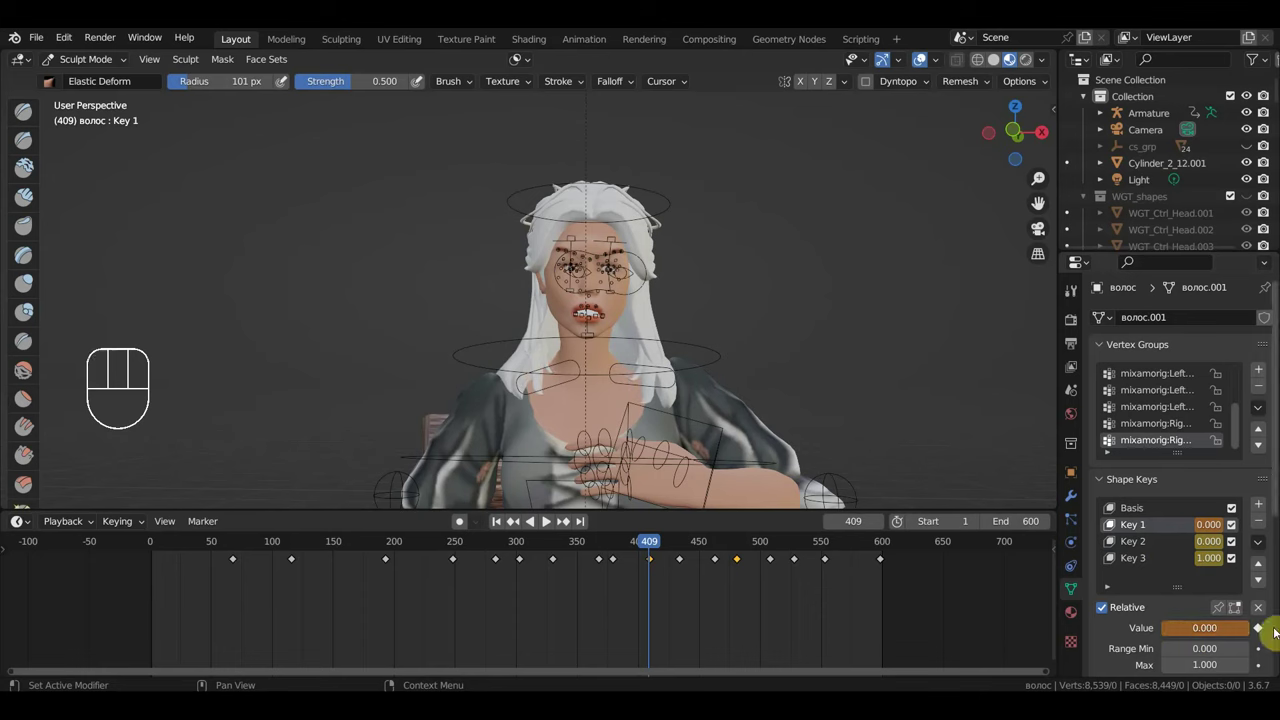
pyautogui.click(1261, 629)
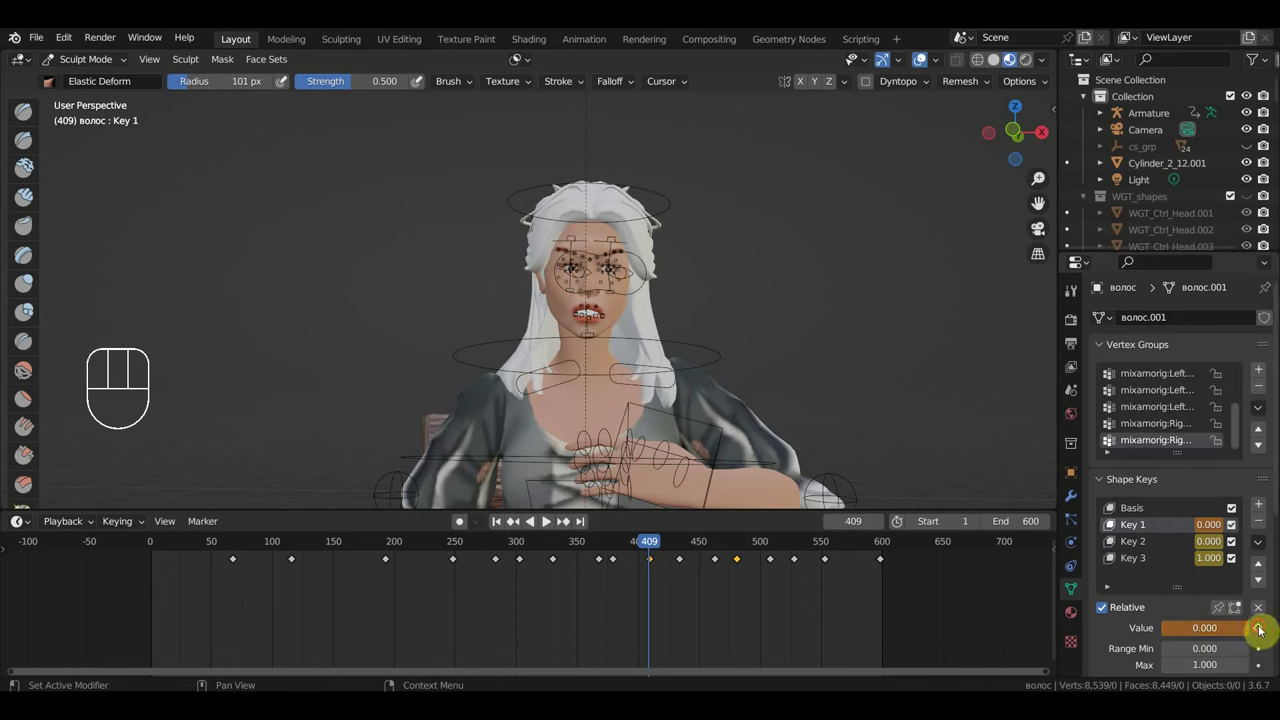
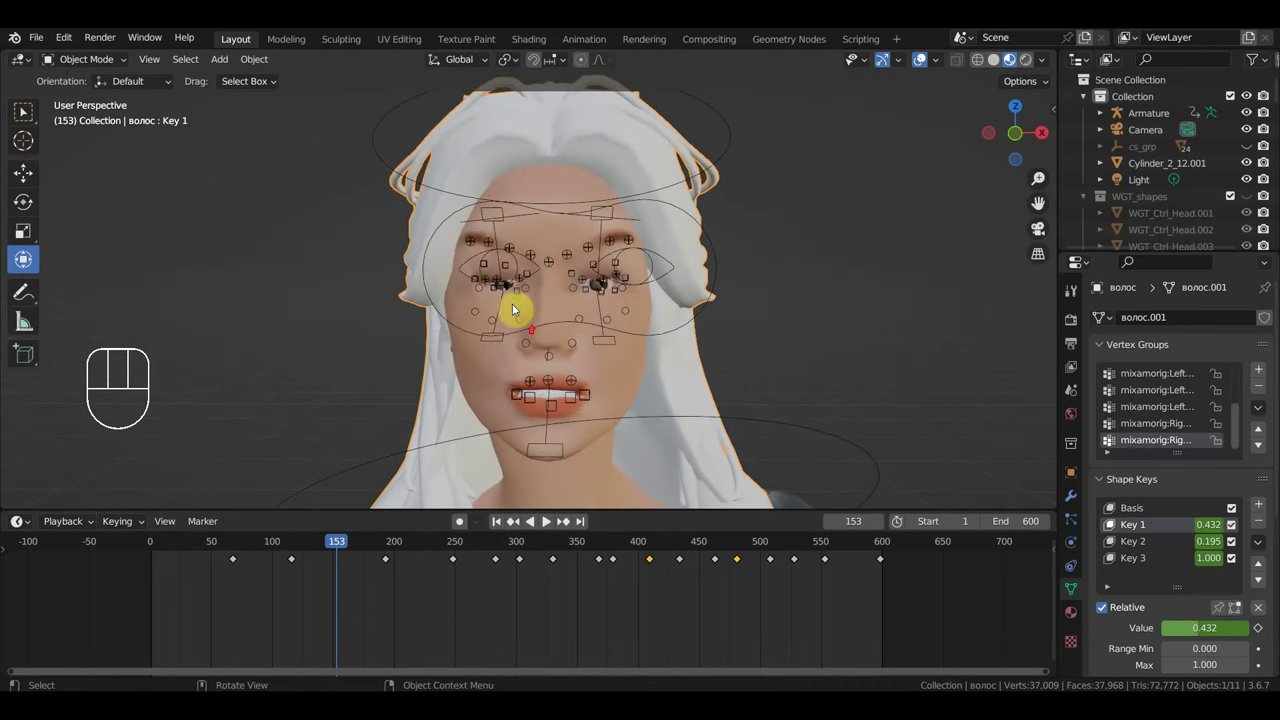
pyautogui.middleClick(528, 332)
pyautogui.moveTo(547, 342); pyautogui.dragTo(476, 414)
pyautogui.moveTo(382, 552); pyautogui.dragTo(742, 433)
pyautogui.moveTo(802, 381); pyautogui.dragTo(793, 356)
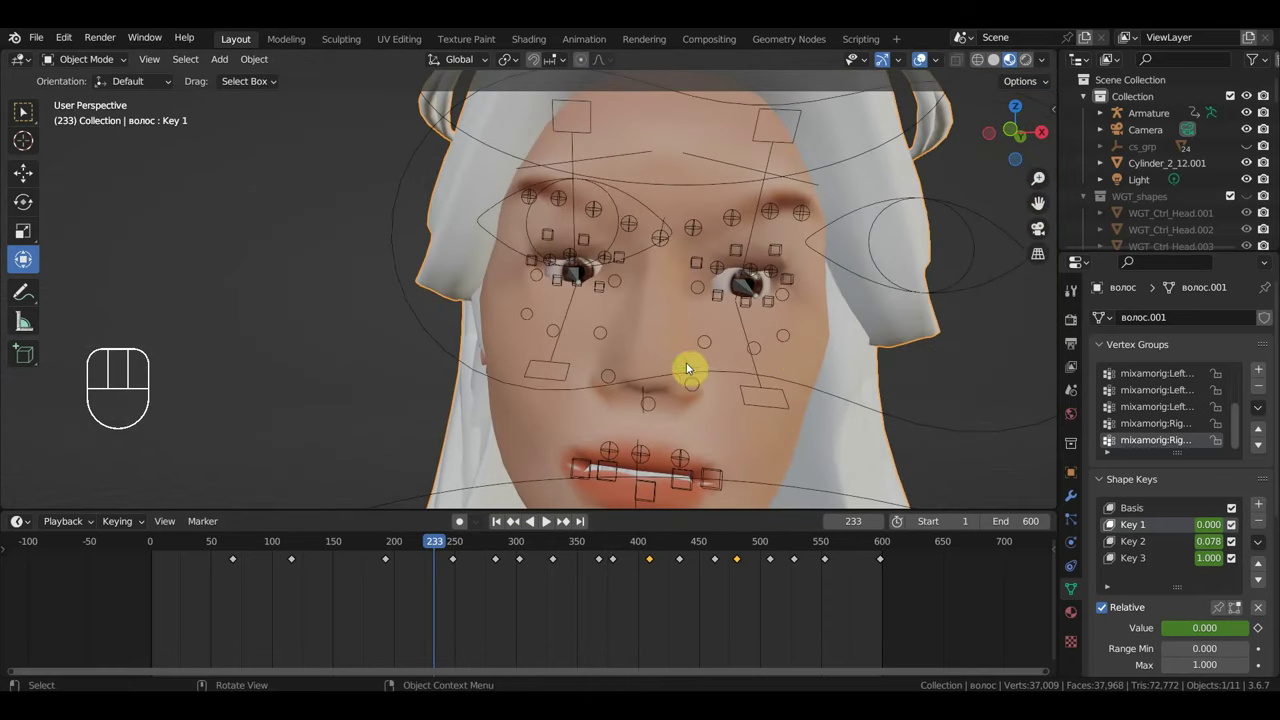
pyautogui.moveTo(702, 316); pyautogui.dragTo(638, 294)
pyautogui.middleClick(674, 295)
pyautogui.moveTo(672, 304); pyautogui.dragTo(653, 305)
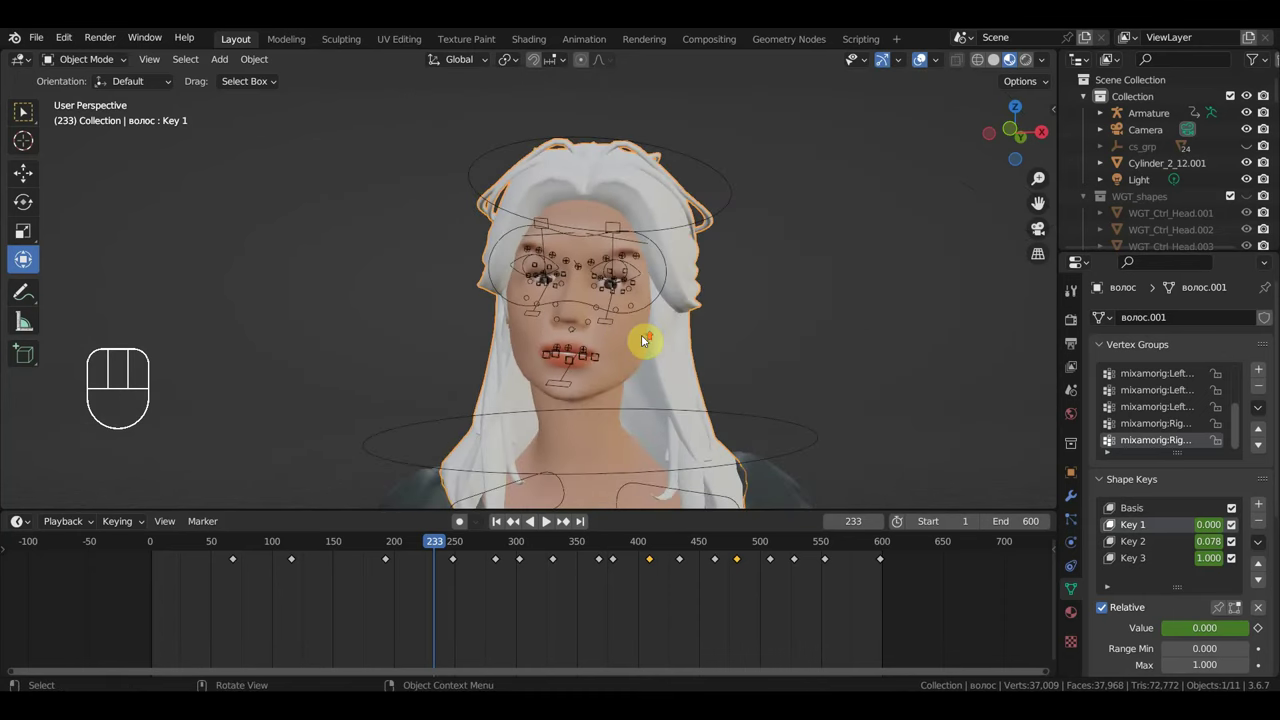
# Select the face rig armature and move the control bone beside the eye.
pyautogui.click(568, 124)
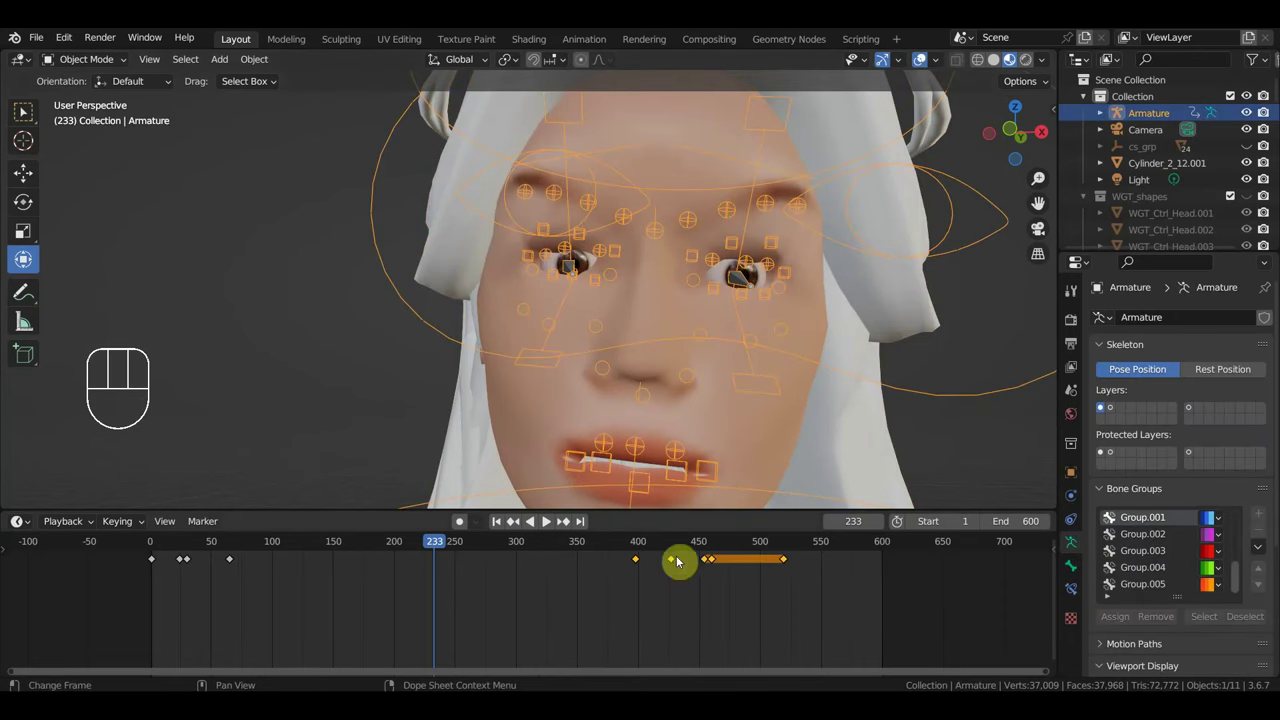
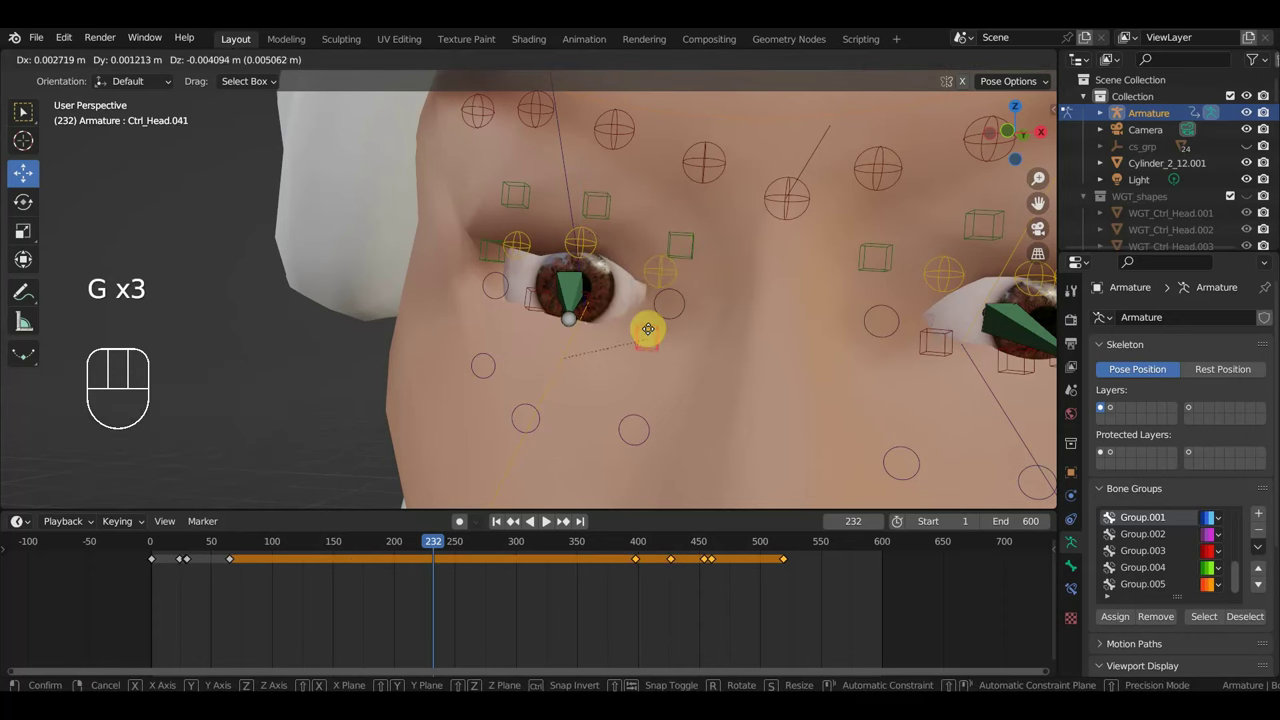
pyautogui.moveTo(640, 352); pyautogui.dragTo(642, 338)
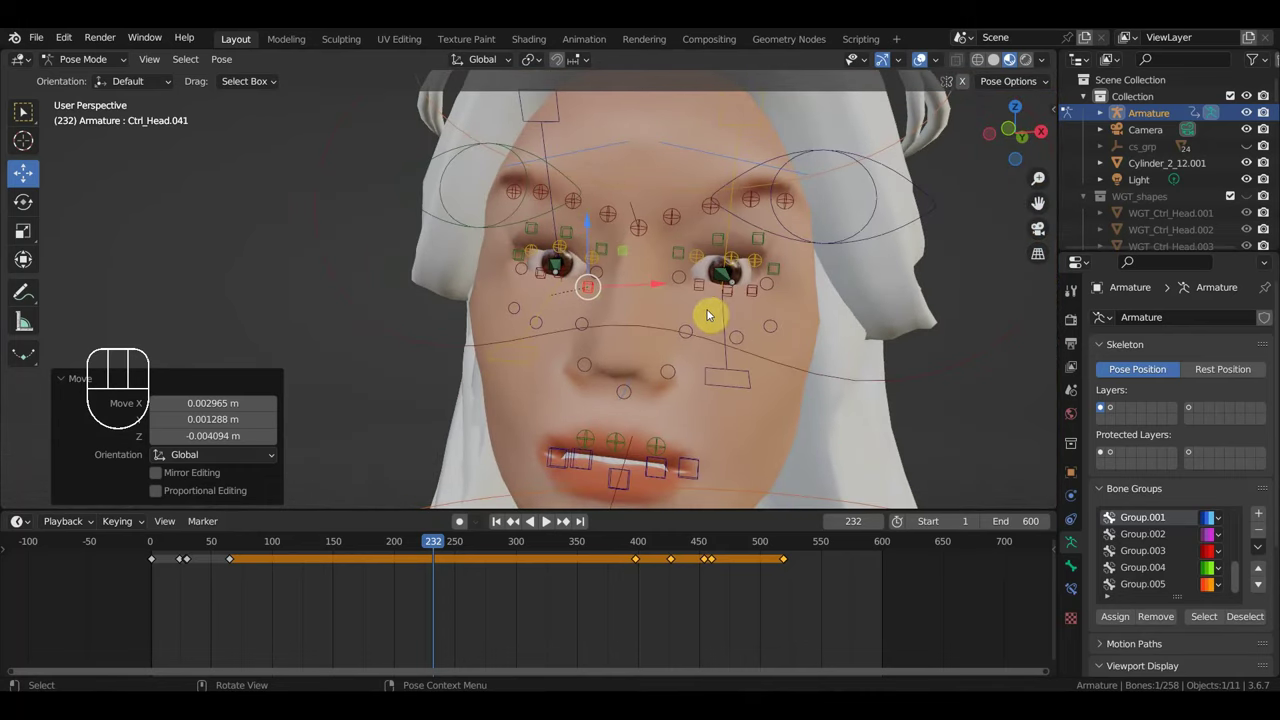
# Select the large cheek control circle and start moving it.
pyautogui.middleClick(738, 346)
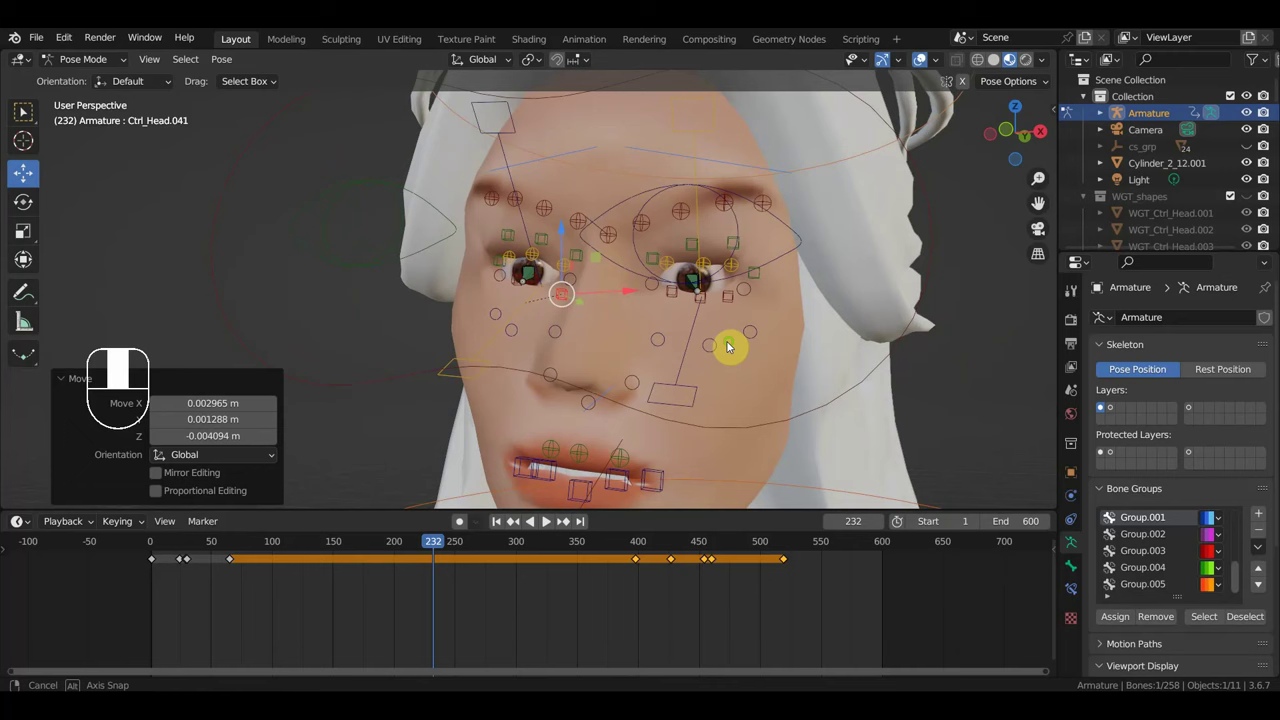
pyautogui.click(806, 428)
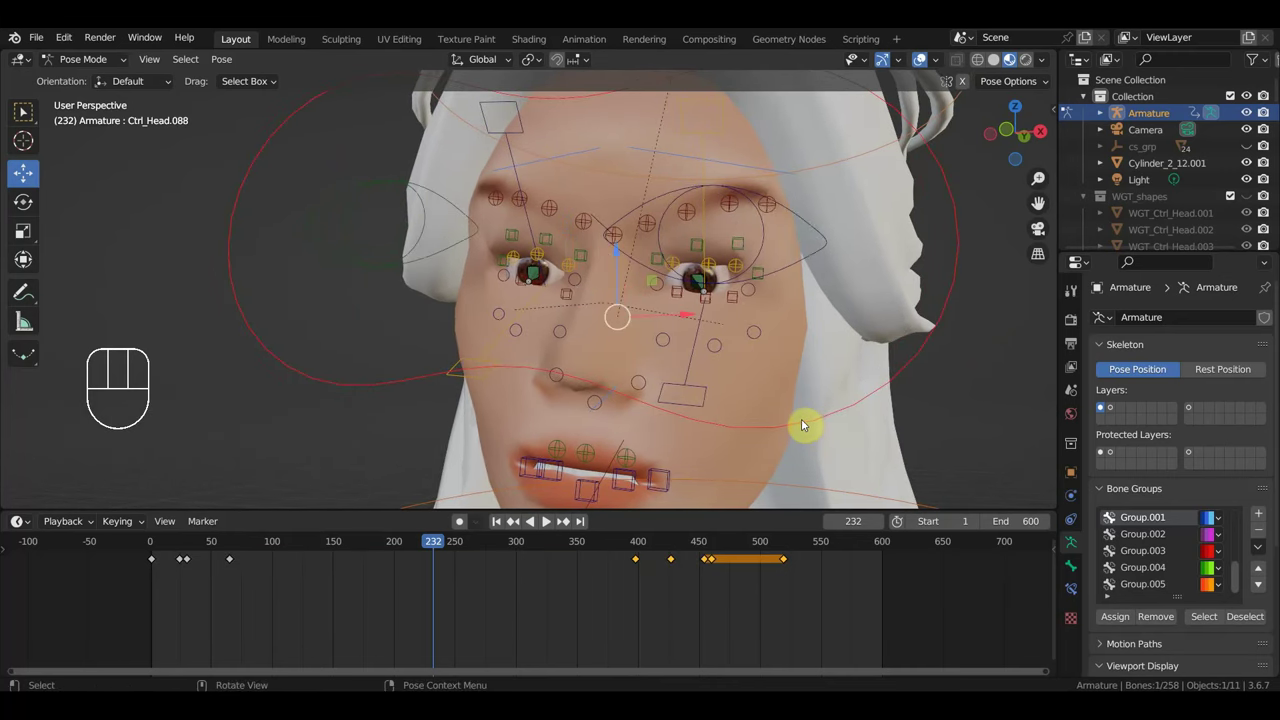
pyautogui.press('g')
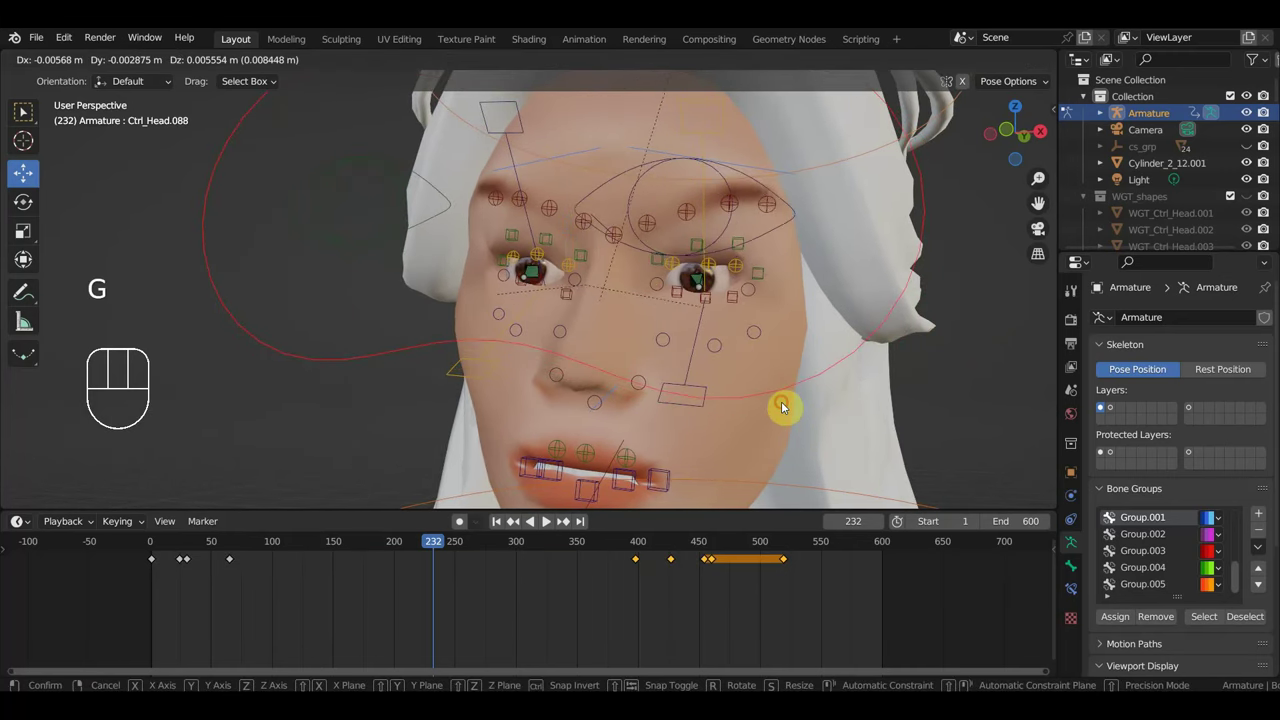
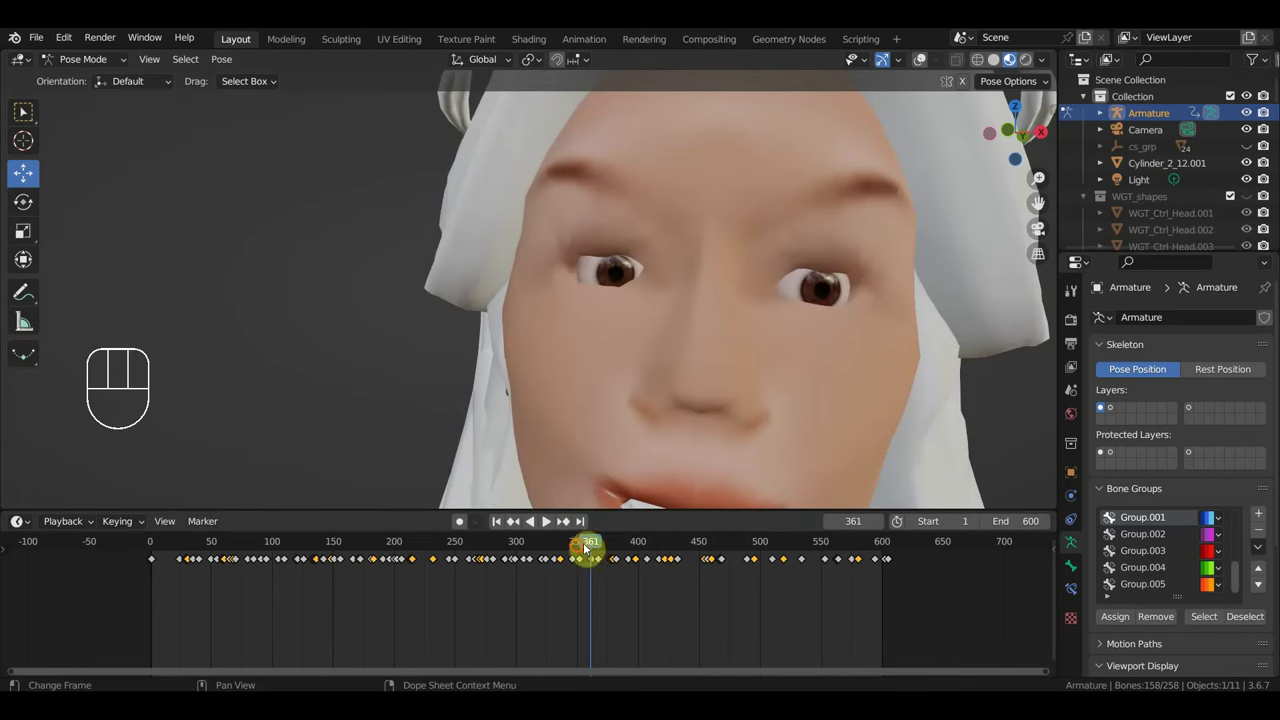
# Scrub between roughly frames 318 and 454 while orbiting to review the clean face animation.
pyautogui.moveTo(555, 551); pyautogui.dragTo(642, 416)
pyautogui.moveTo(656, 415); pyautogui.dragTo(678, 434)
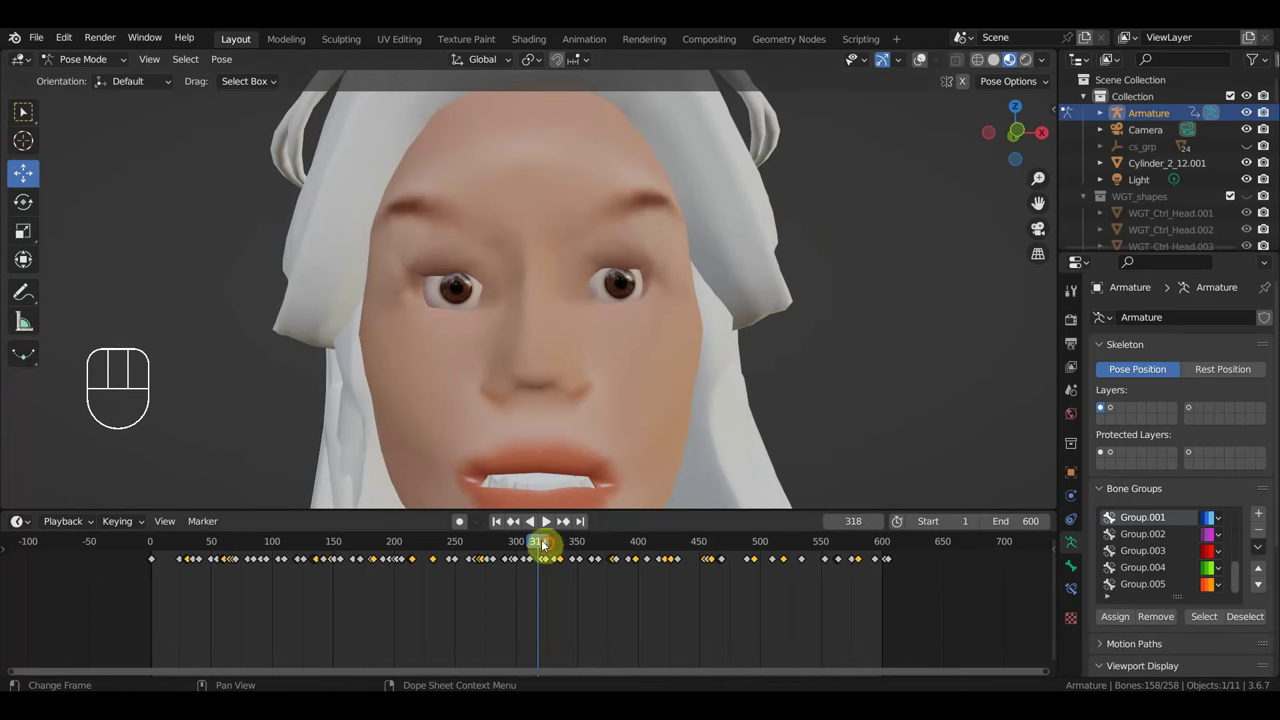
pyautogui.moveTo(579, 550); pyautogui.dragTo(822, 368)
pyautogui.moveTo(773, 361); pyautogui.dragTo(760, 365)
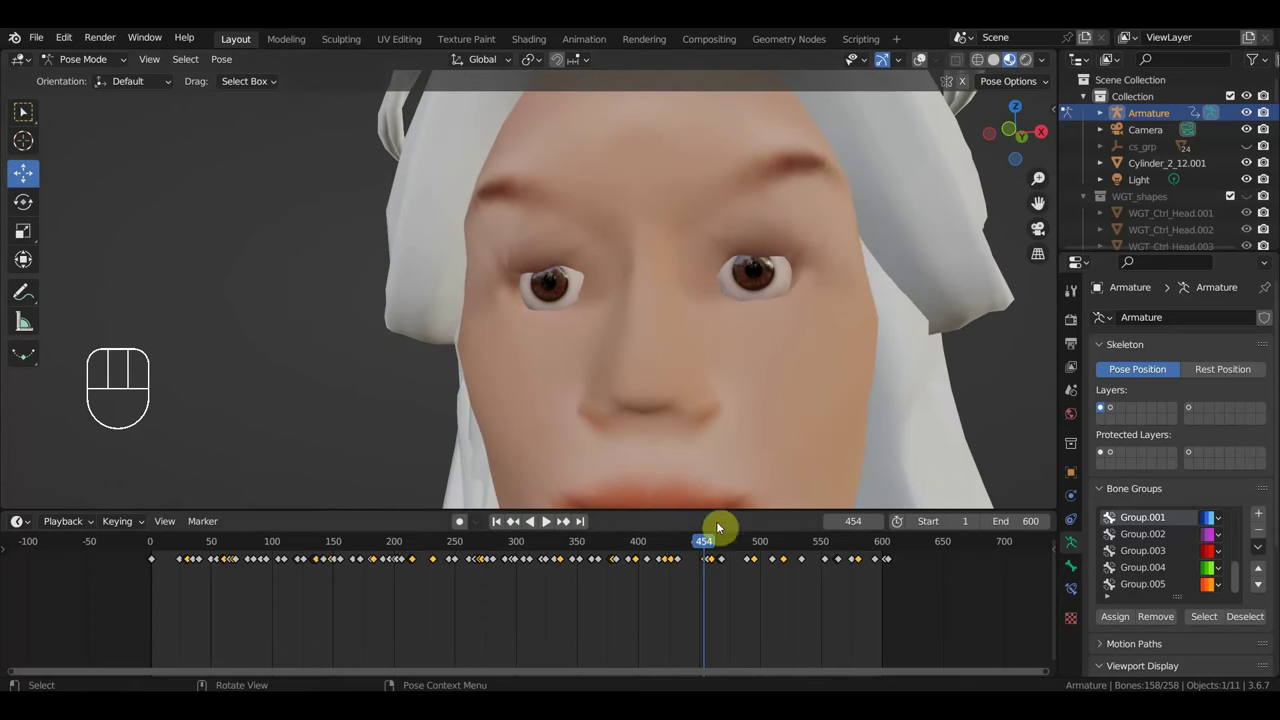
pyautogui.moveTo(723, 544); pyautogui.dragTo(732, 398)
pyautogui.moveTo(754, 396); pyautogui.dragTo(760, 402)
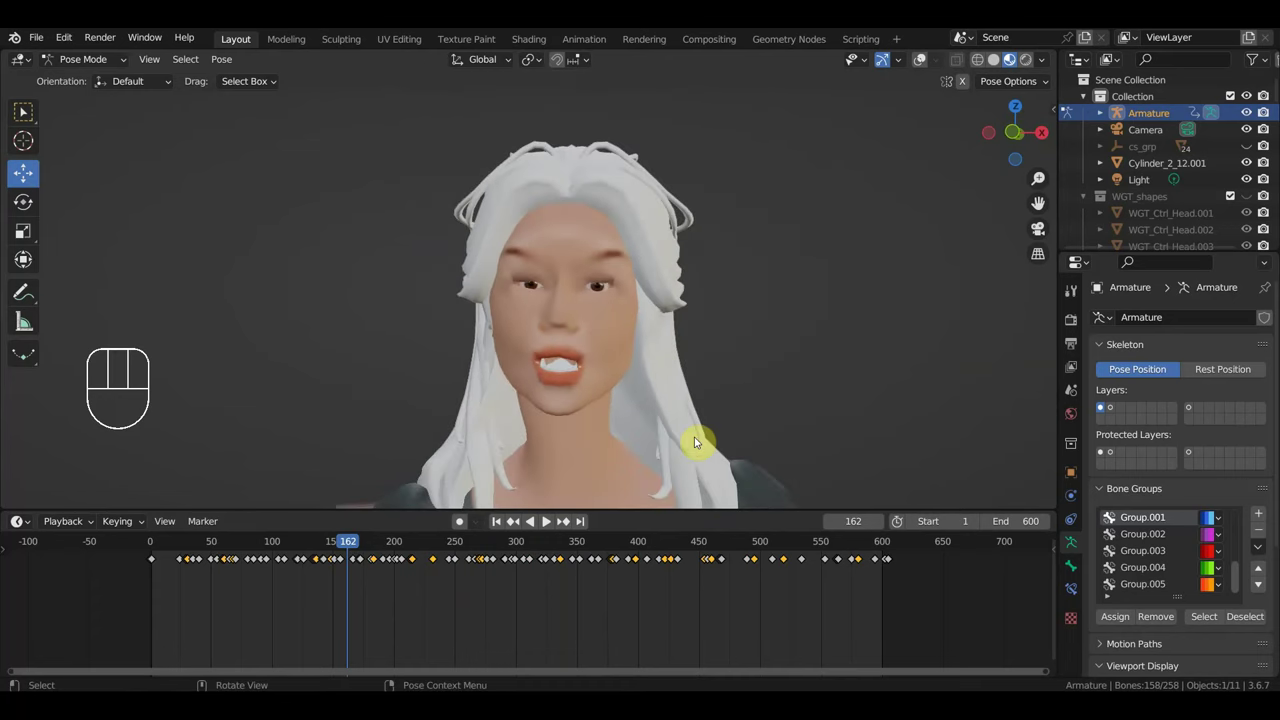
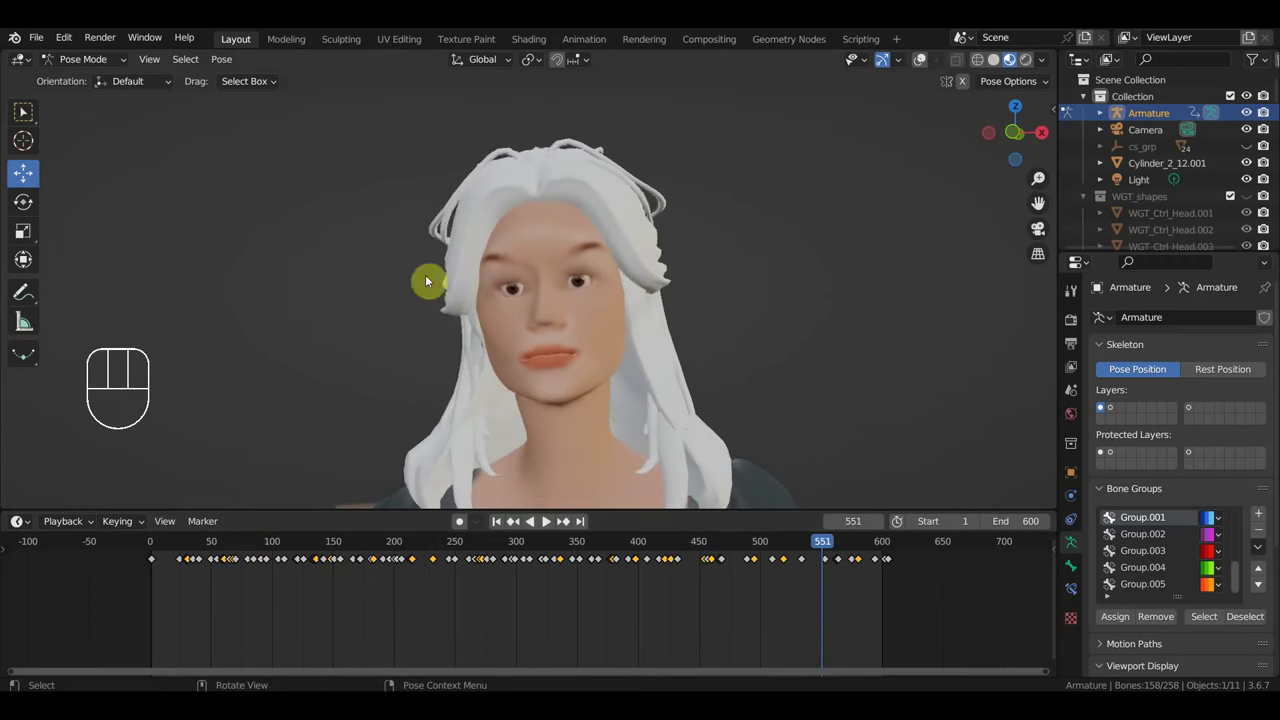
# Zoom out to show the whole seated woman on her chair.
pyautogui.moveTo(584, 368); pyautogui.dragTo(702, 382)
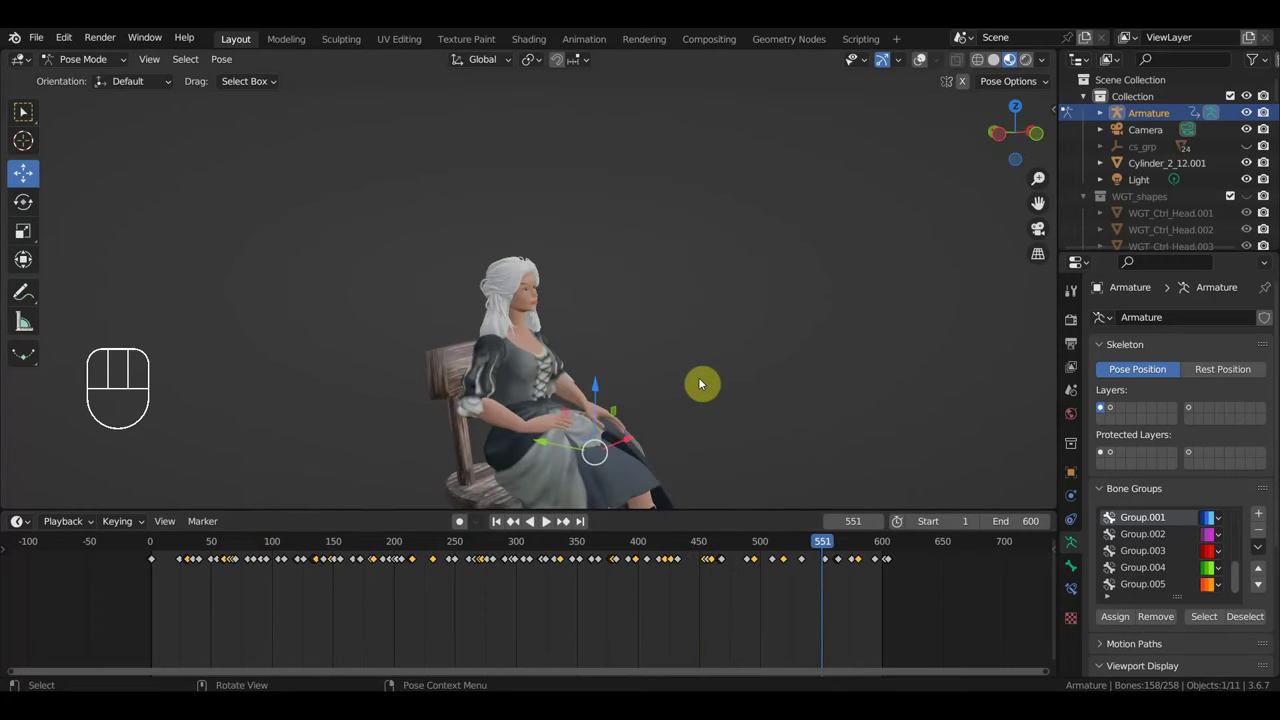
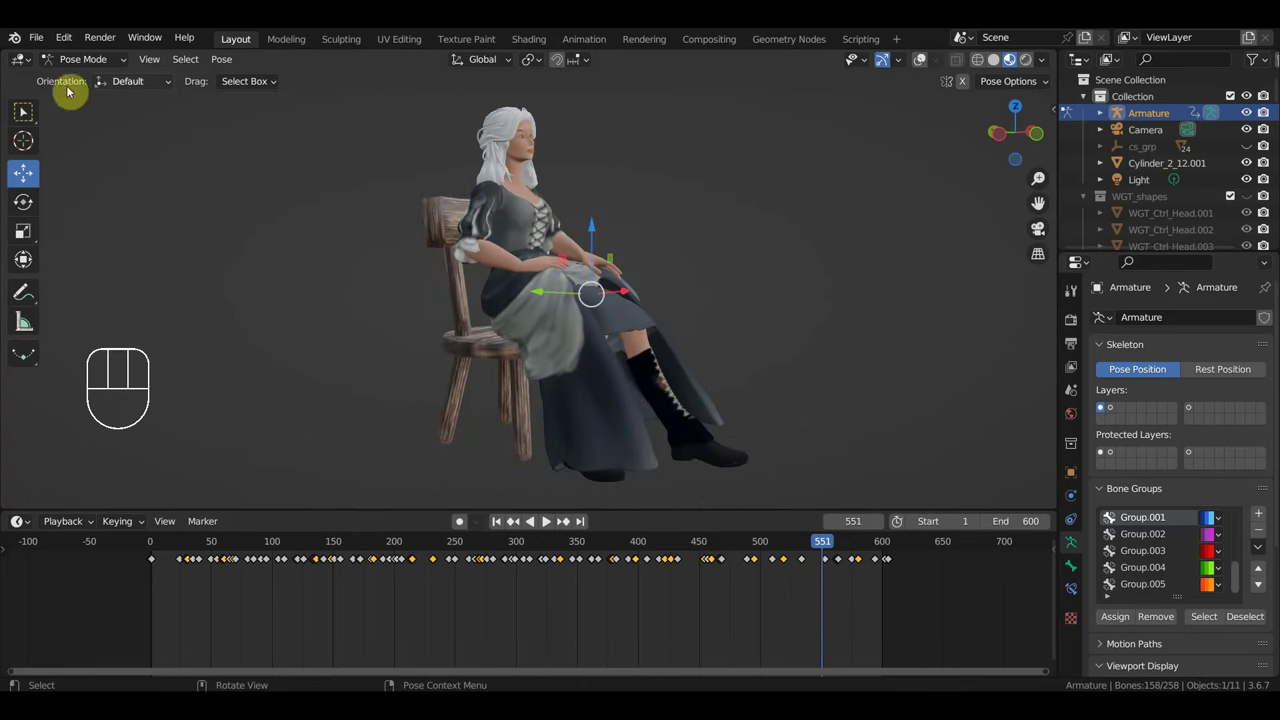
# Switch to the Select Box tool in the toolbar.
pyautogui.click(28, 114)
pyautogui.moveTo(40, 38); pyautogui.dragTo(69, 143)
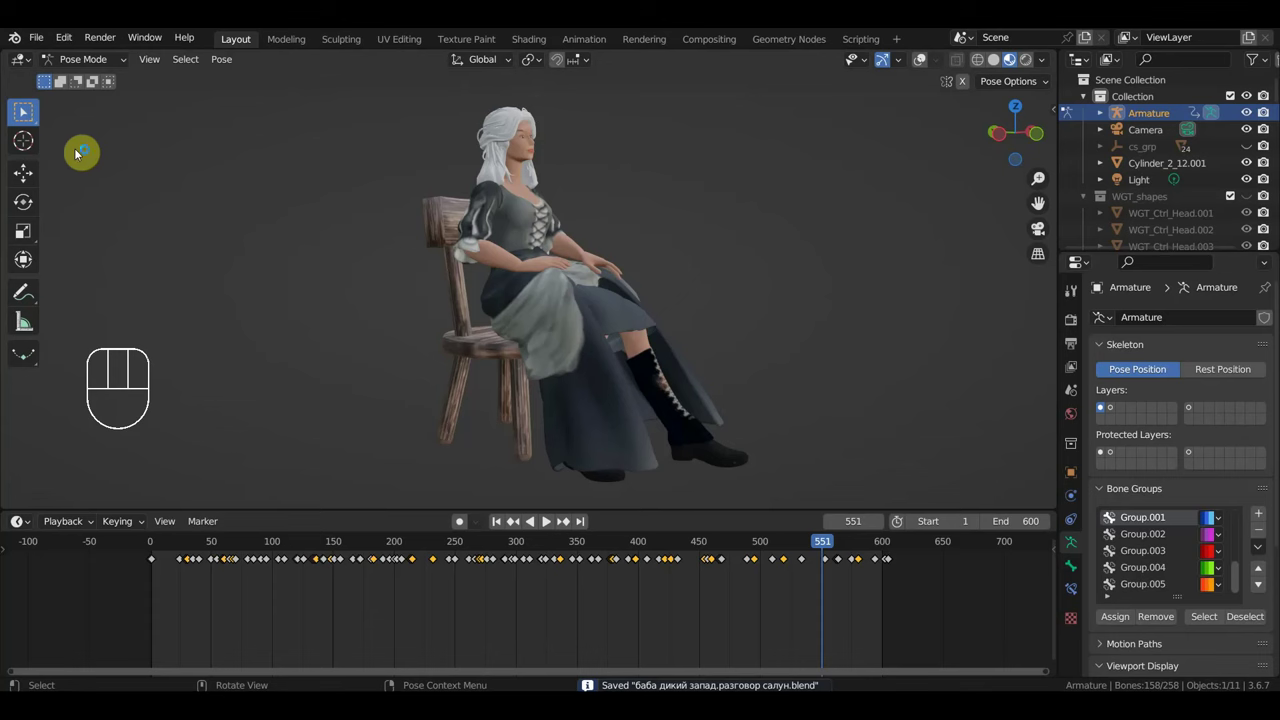
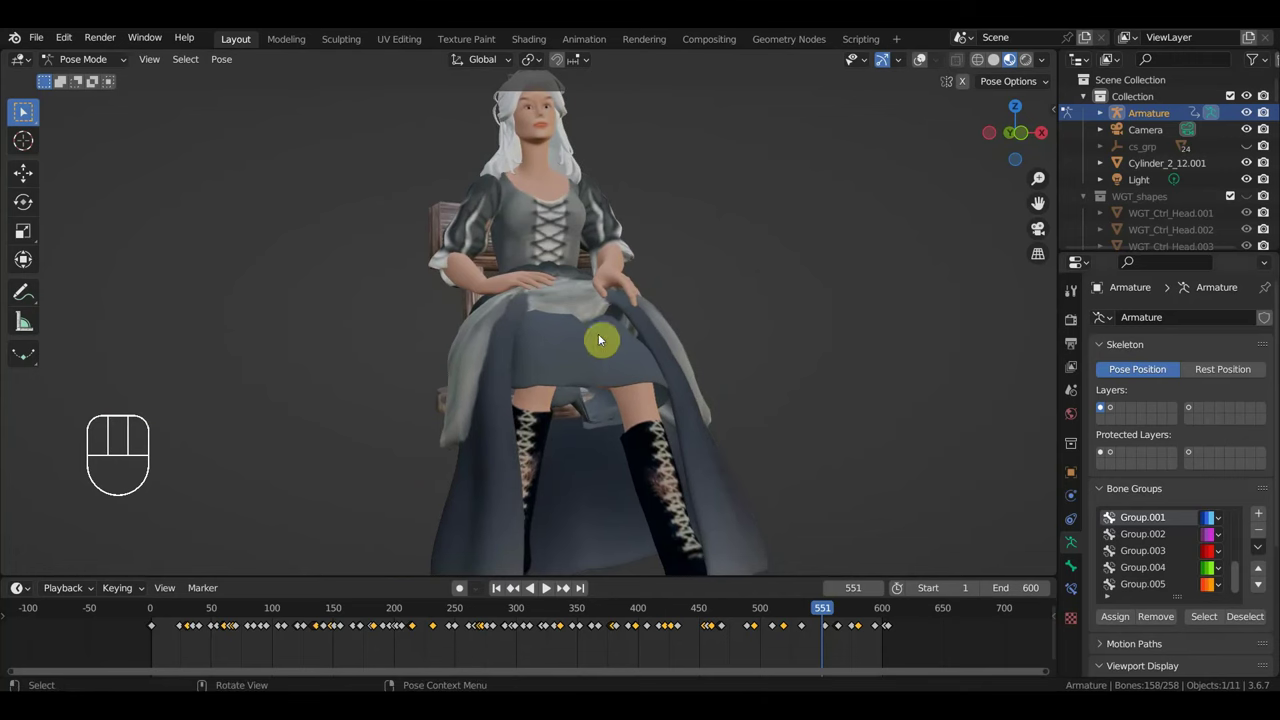
# Orbit around the seated woman and chair, viewing her from front and side.
pyautogui.moveTo(658, 321); pyautogui.dragTo(696, 326)
pyautogui.moveTo(571, 323); pyautogui.dragTo(494, 312)
pyautogui.moveTo(552, 315); pyautogui.dragTo(567, 313)
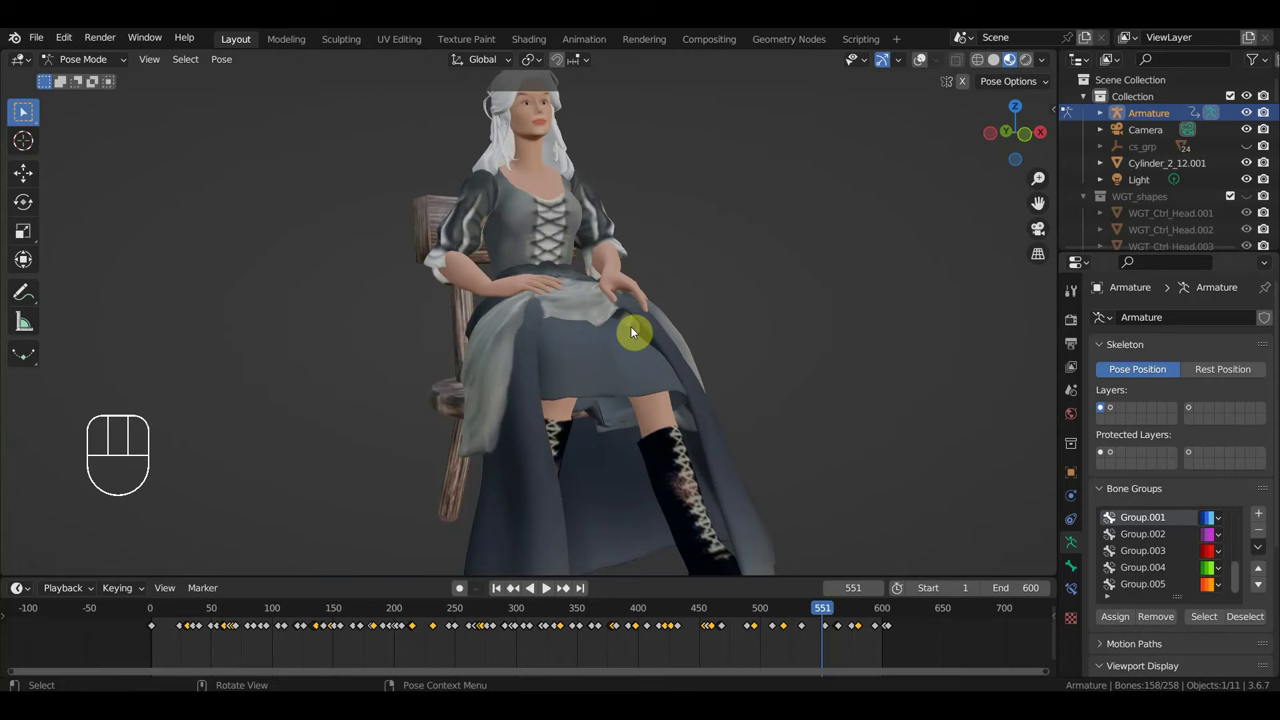
pyautogui.moveTo(654, 334); pyautogui.dragTo(674, 332)
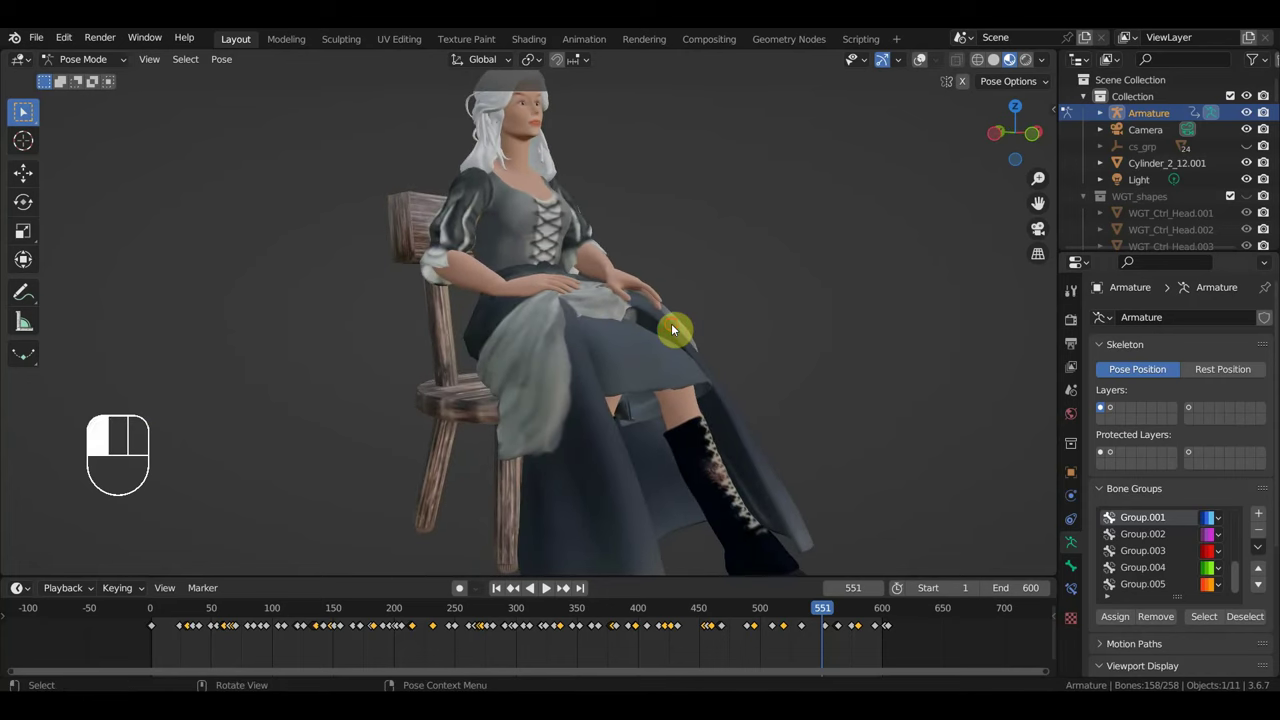
pyautogui.moveTo(680, 356); pyautogui.dragTo(545, 349)
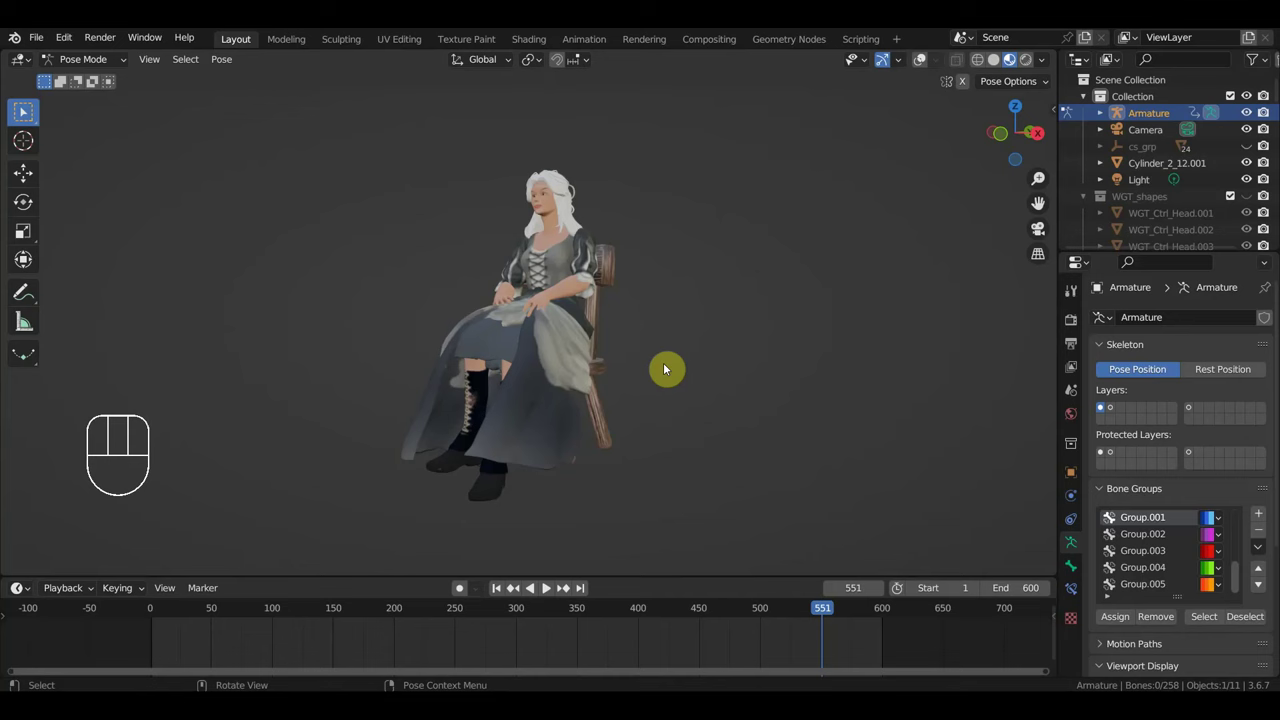
pyautogui.moveTo(785, 338); pyautogui.dragTo(697, 346)
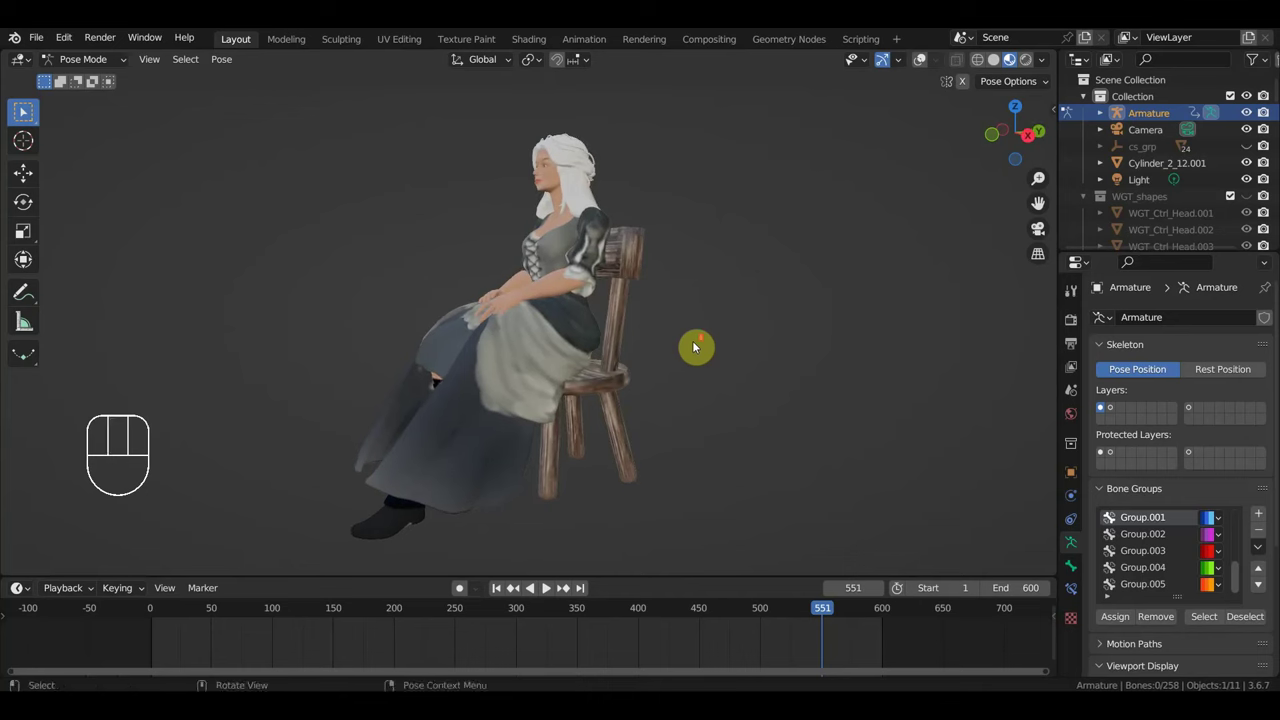